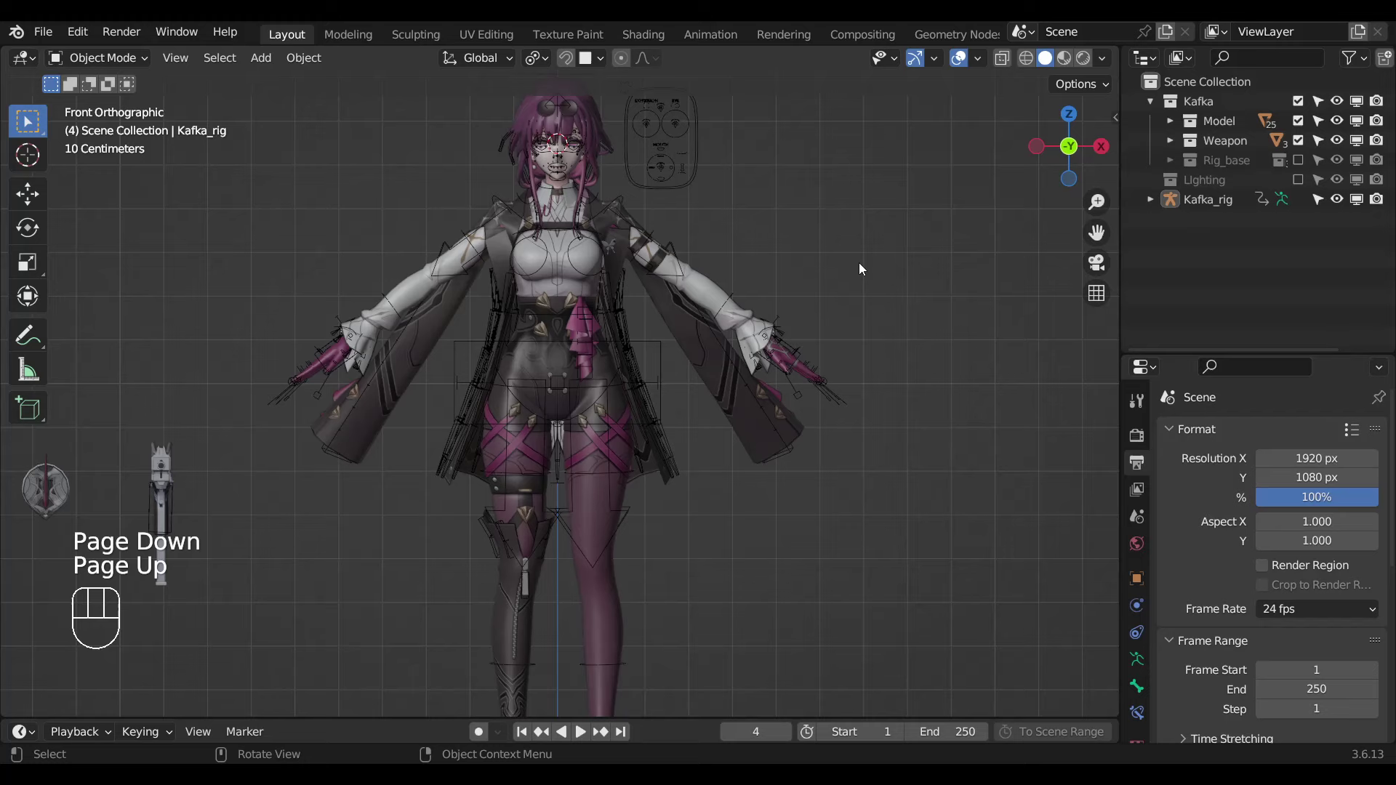
Select the Kafka_rig armature and frame the head from the front view.
{"action": "left_click_drag", "start_coordinate": [797, 347], "coordinate": [812, 338]}
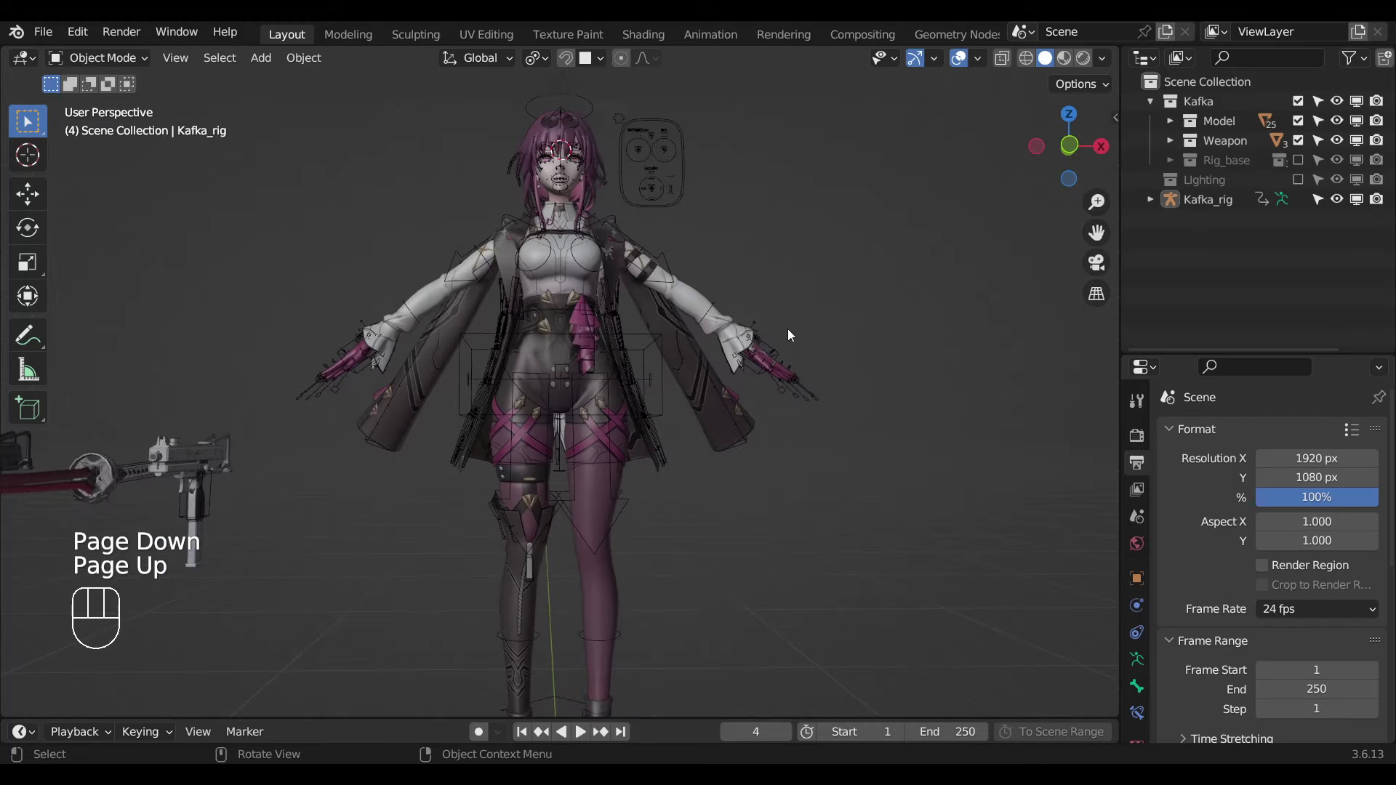
{"action": "left_click", "coordinate": [685, 210]}
{"action": "key", "text": "KP_1"}
{"action": "left_click_drag", "start_coordinate": [666, 261], "coordinate": [670, 265]}
{"action": "left_click_drag", "start_coordinate": [721, 217], "coordinate": [688, 447]}
Switch the rig into pose mode with X-Ray on and select a hair bone on the head.
{"action": "key", "text": "ctrl+Tab"}
{"action": "middle_click", "coordinate": [699, 422]}
{"action": "key", "text": "alt+z"}
{"action": "left_click", "coordinate": [708, 424]}
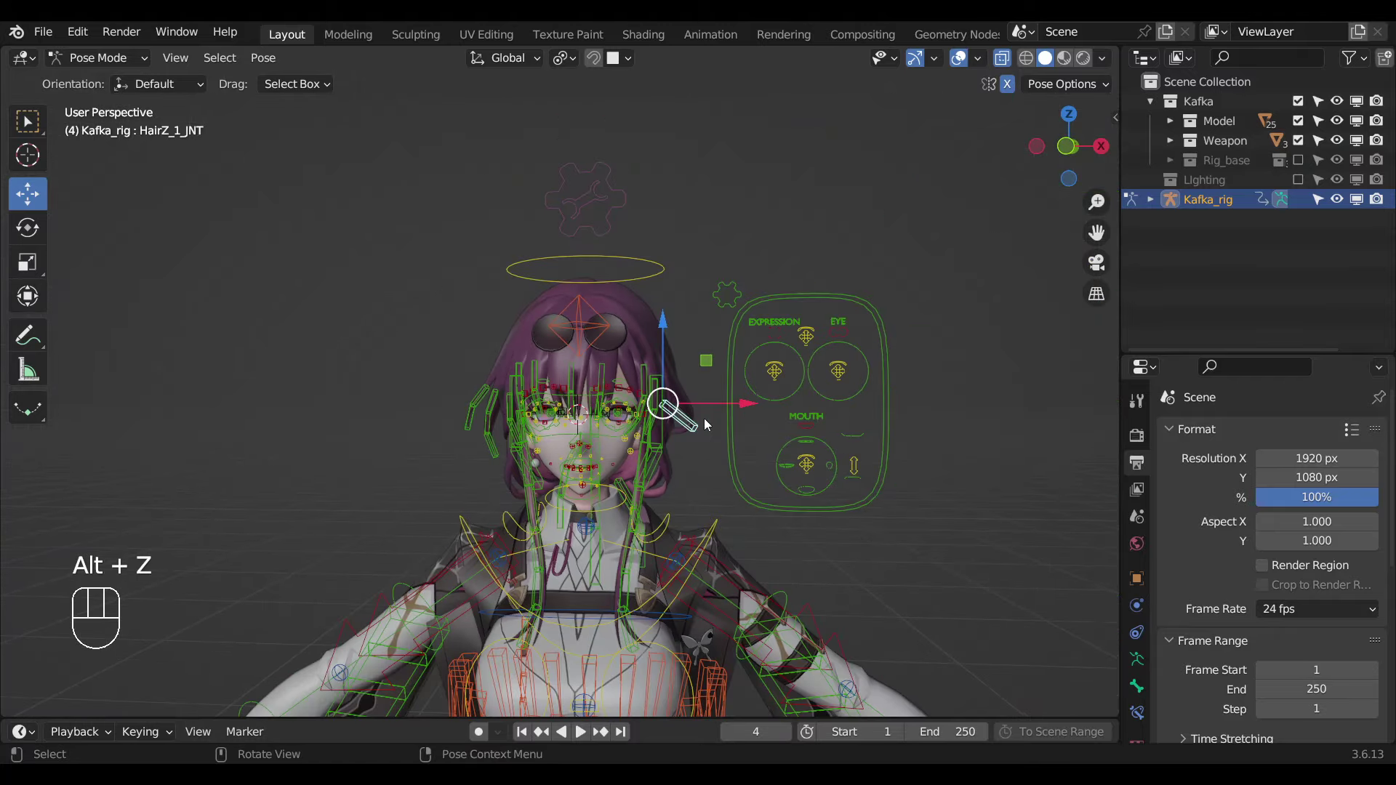
Select the grouped hair bones and hide every other bone, viewing the head from the side.
{"action": "key", "text": "shift+g"}
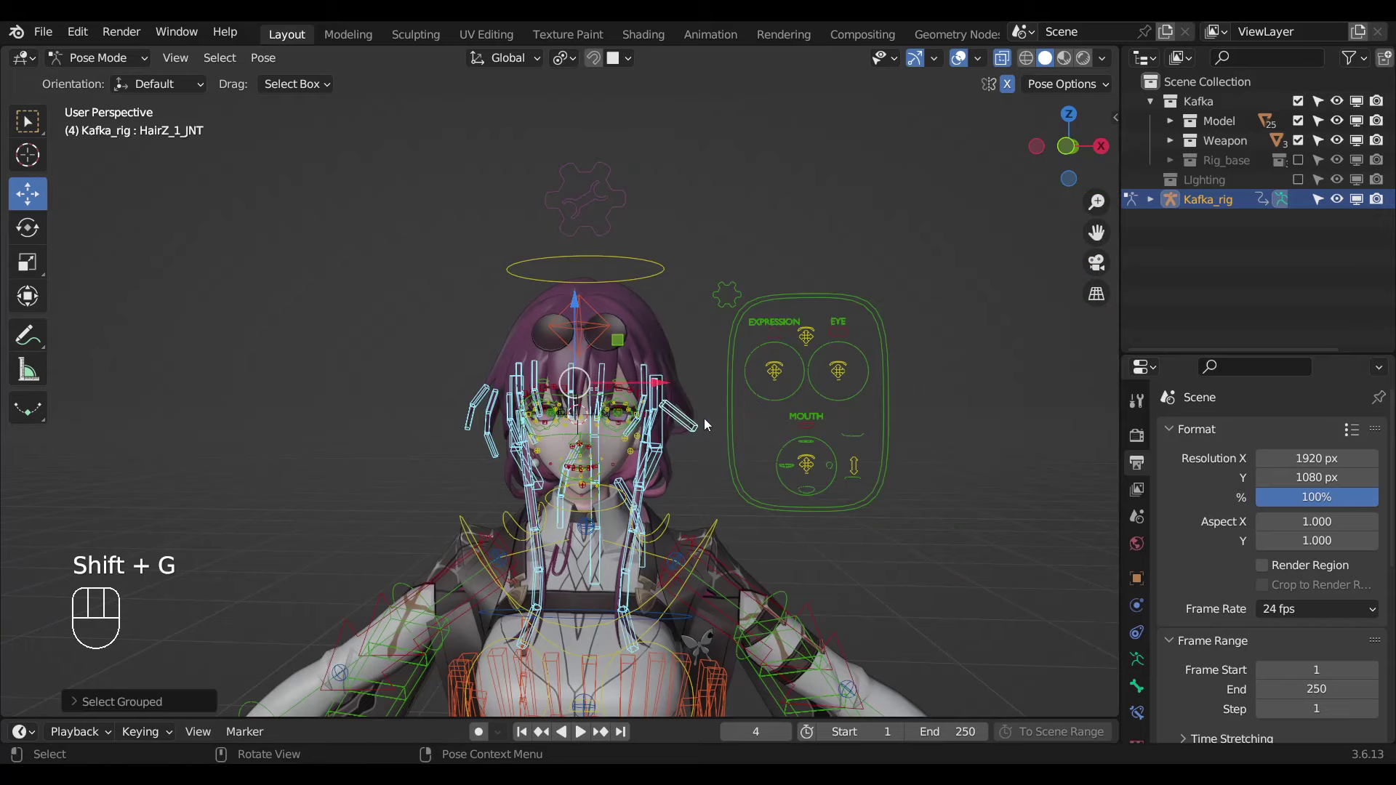
{"action": "key", "text": "shift+h"}
{"action": "key", "text": "KP_3"}
{"action": "left_click_drag", "start_coordinate": [582, 420], "coordinate": [650, 392]}
{"action": "key", "text": "alt+z"}
{"action": "left_click_drag", "start_coordinate": [541, 407], "coordinate": [417, 439]}
Frame the ponytail root HairB1_JNT in right view and show the armature's viewport display settings.
{"action": "middle_click", "coordinate": [572, 393]}
{"action": "middle_click", "coordinate": [643, 362]}
{"action": "key", "text": "KP_3"}
{"action": "key", "text": "KP_Decimal"}
{"action": "key", "text": "alt+z"}
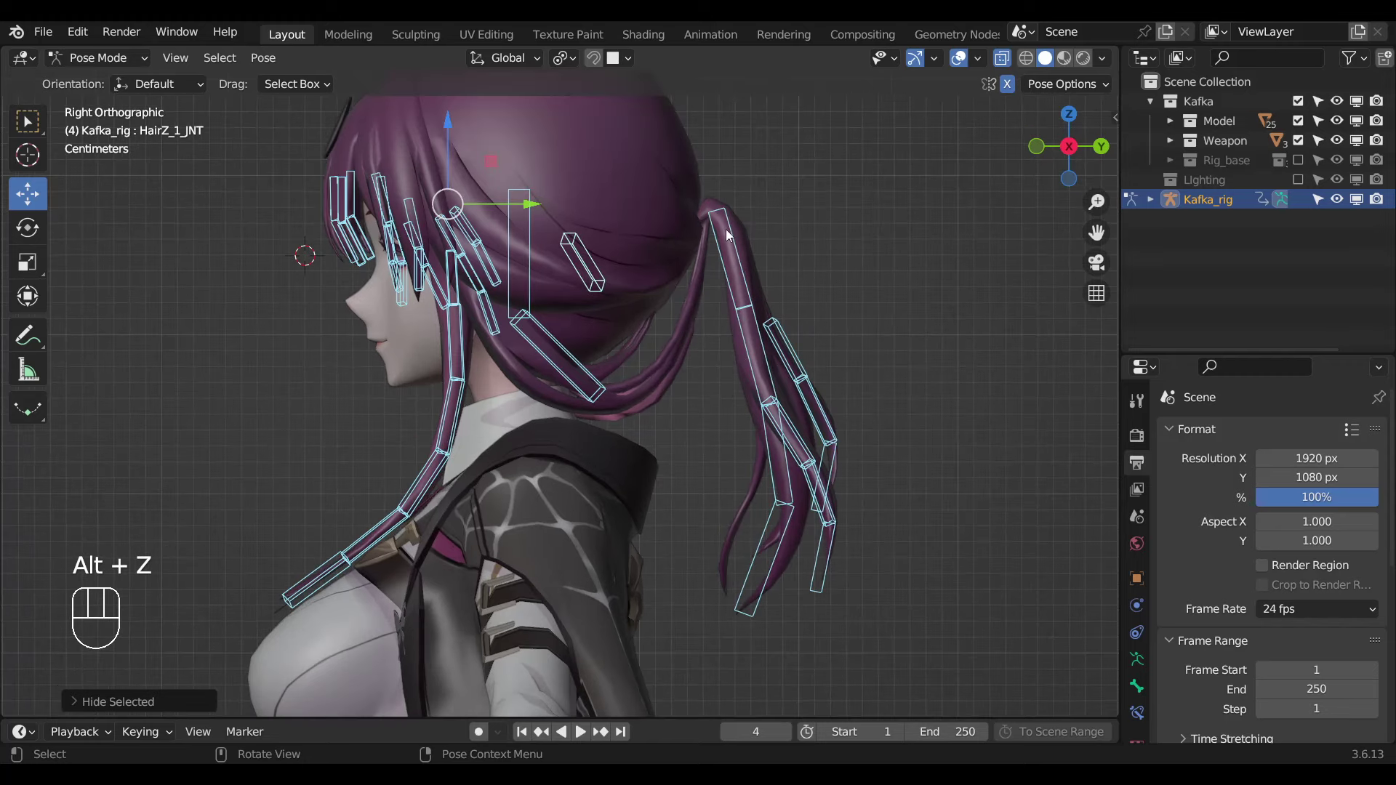
{"action": "middle_click", "coordinate": [671, 319]}
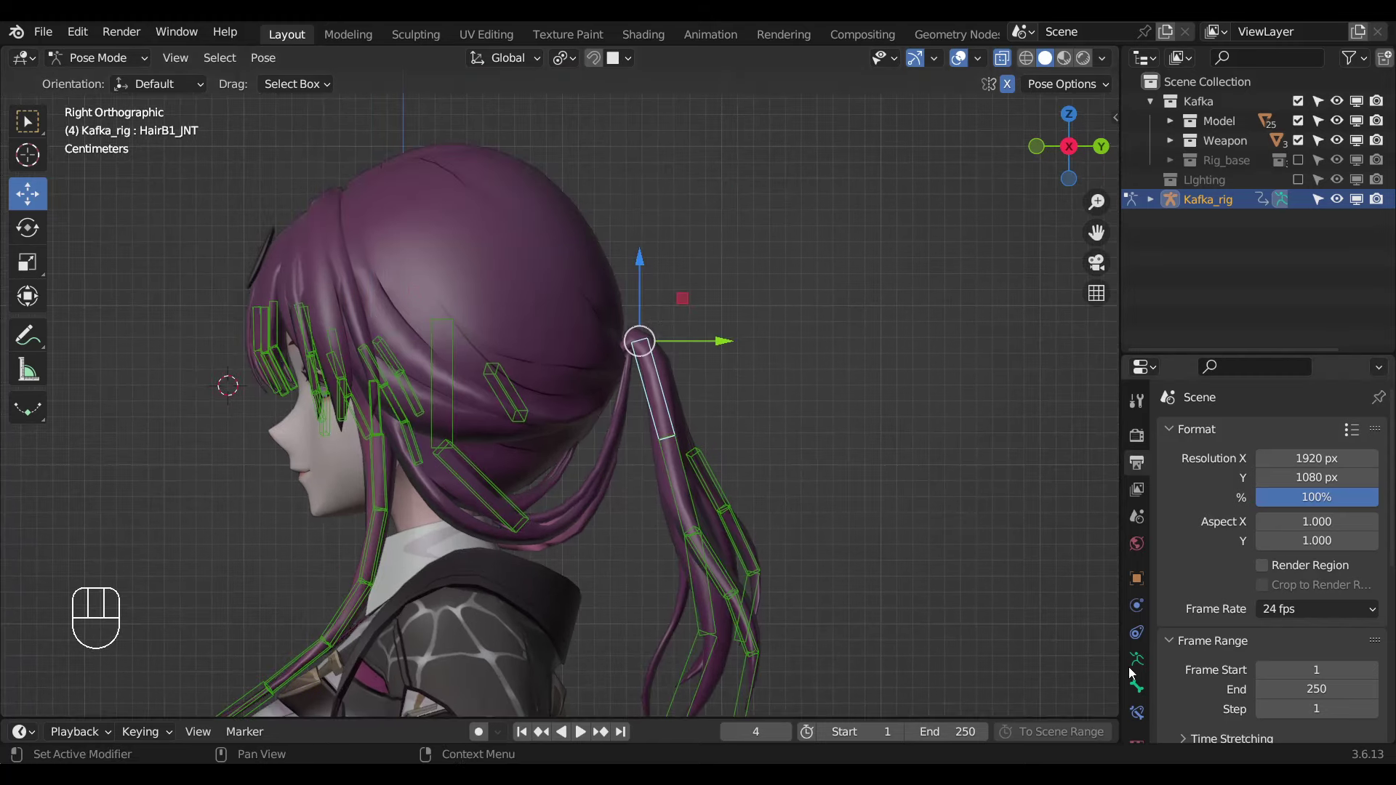
{"action": "left_click", "coordinate": [1250, 464]}
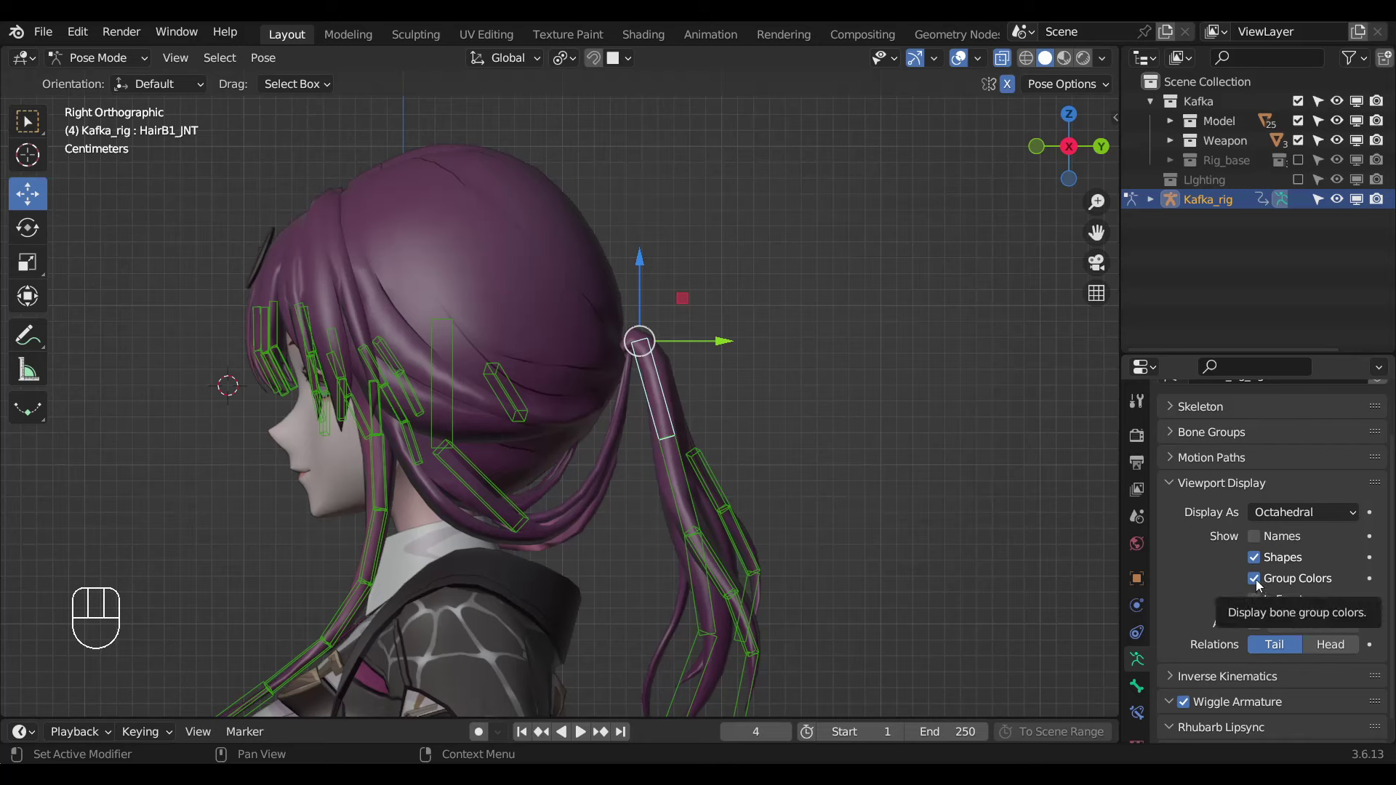
Turn off custom bone Shapes and Group Colors so bones display as plain octahedra.
{"action": "left_click", "coordinate": [1261, 565]}
{"action": "left_click", "coordinate": [896, 493]}
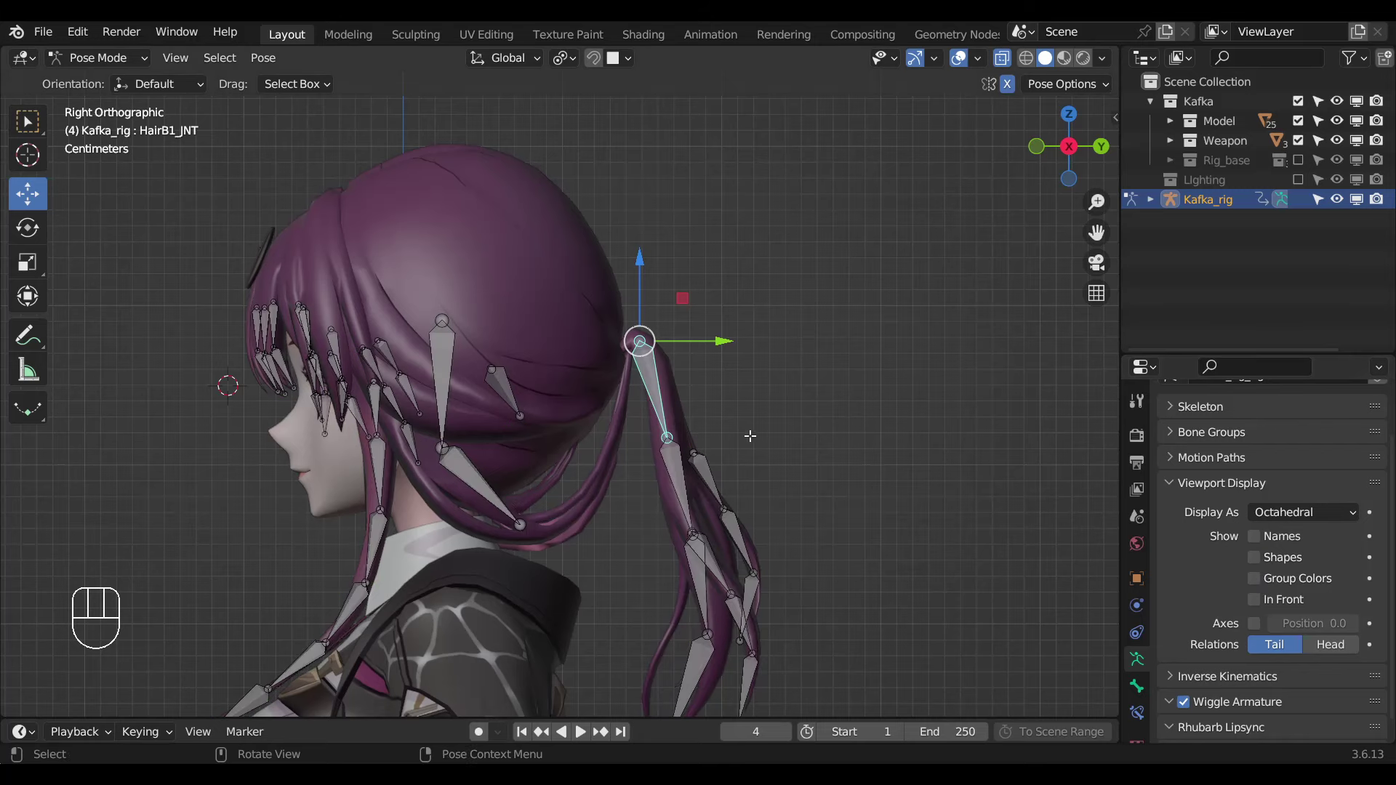
{"action": "key", "text": "Tab"}
Make the model see-through with X-Ray and put the armature into edit mode.
{"action": "key", "text": "alt+z"}
{"action": "key", "text": "Tab"}
{"action": "key", "text": "a"}
{"action": "key", "text": "Tab"}
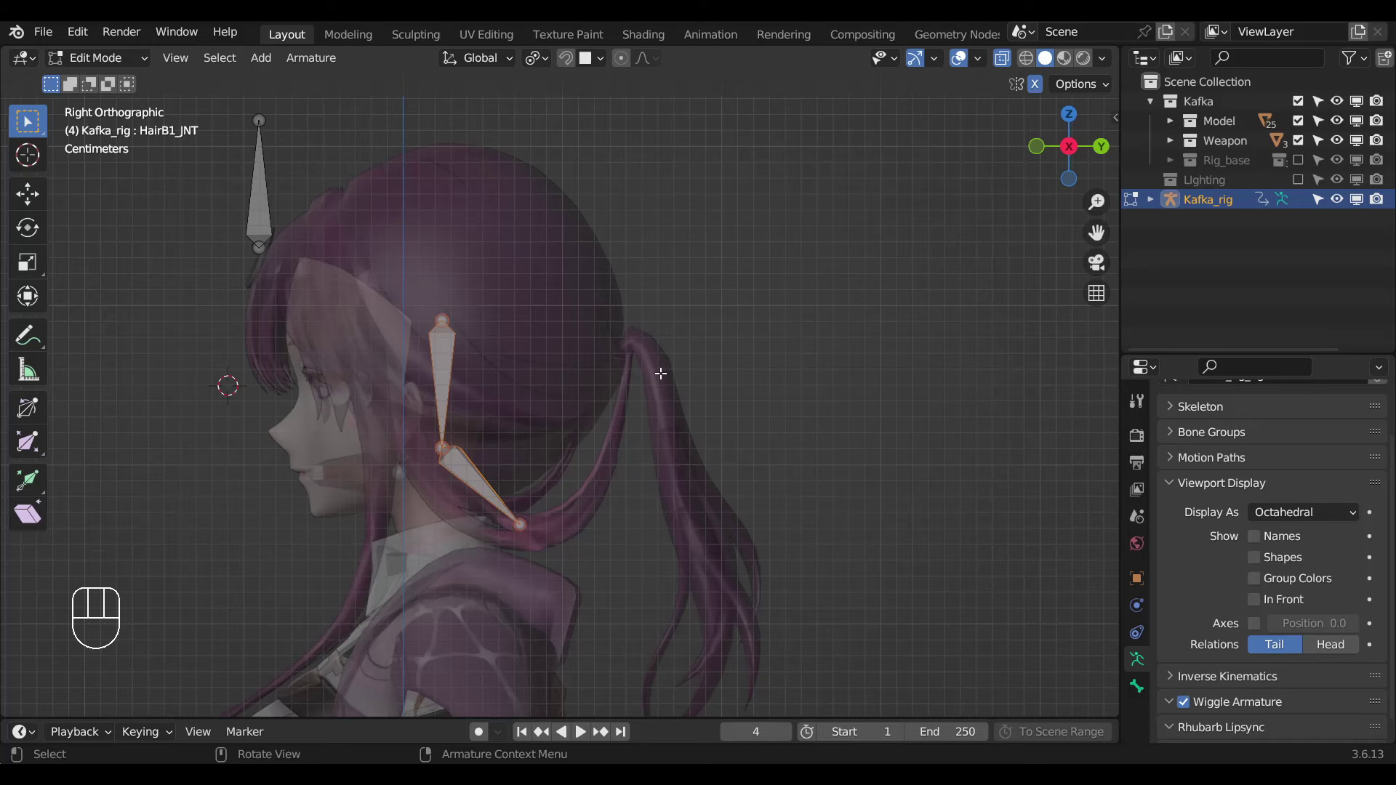
Reveal the hidden bones and select the ponytail root joints in edit mode.
{"action": "key", "text": "alt+h"}
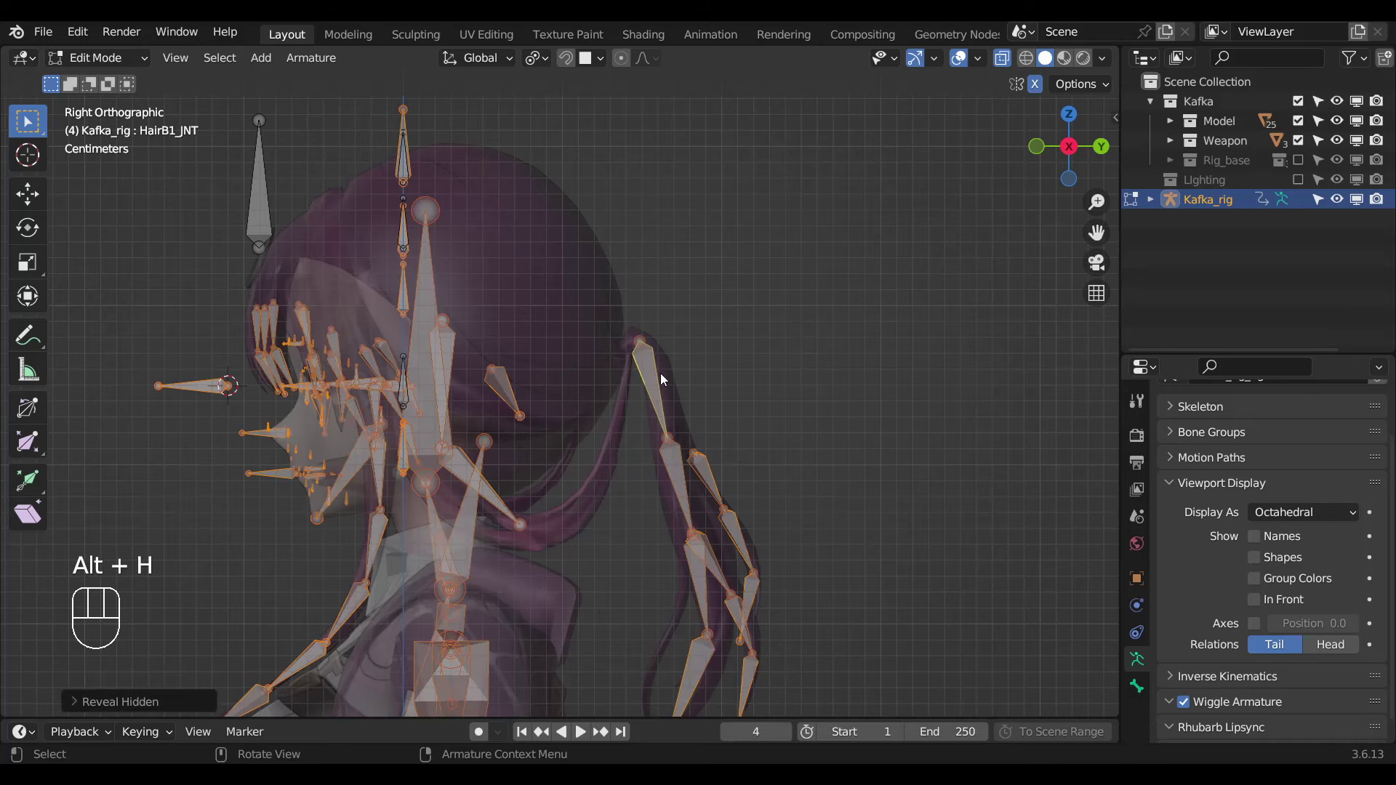
{"action": "key", "text": "Tab"}
{"action": "key", "text": "a"}
{"action": "key", "text": "Tab"}
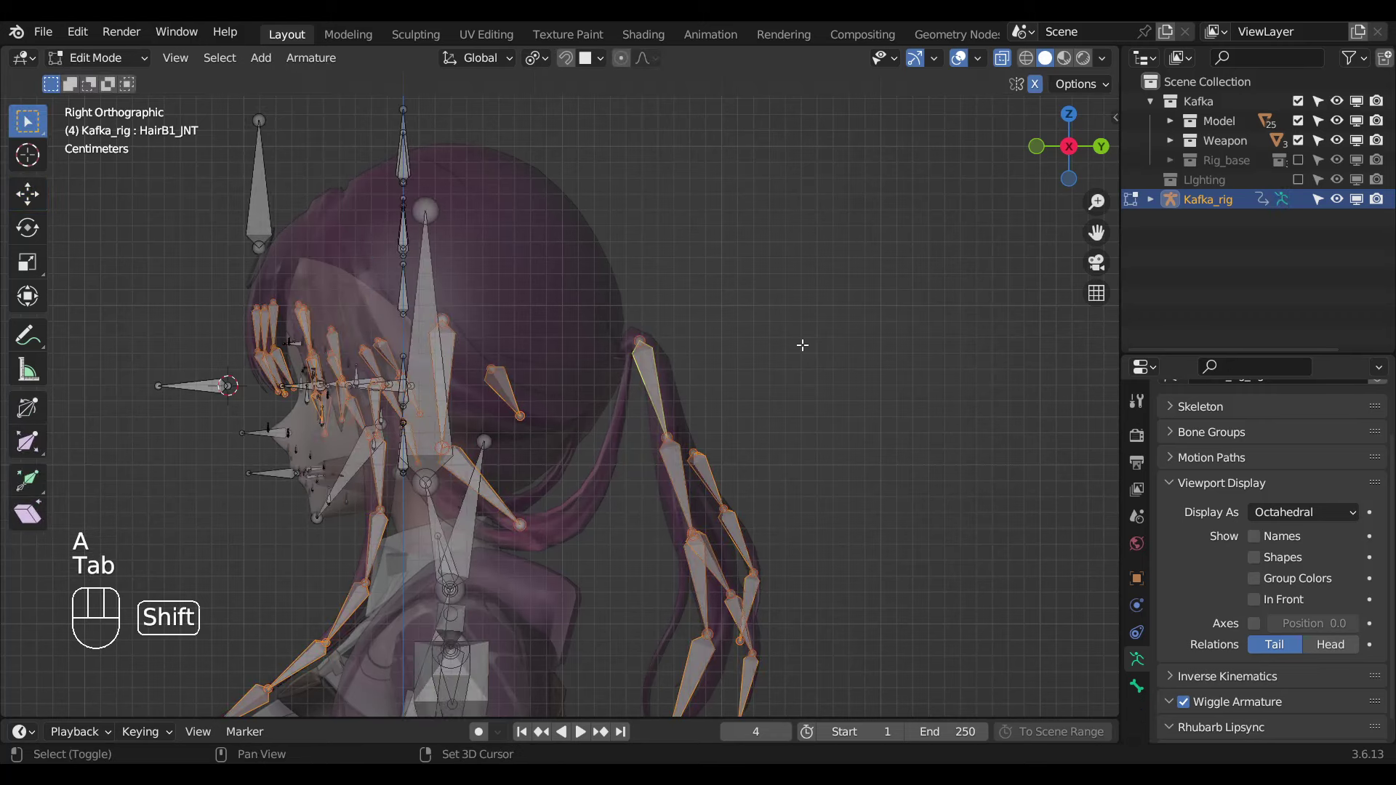
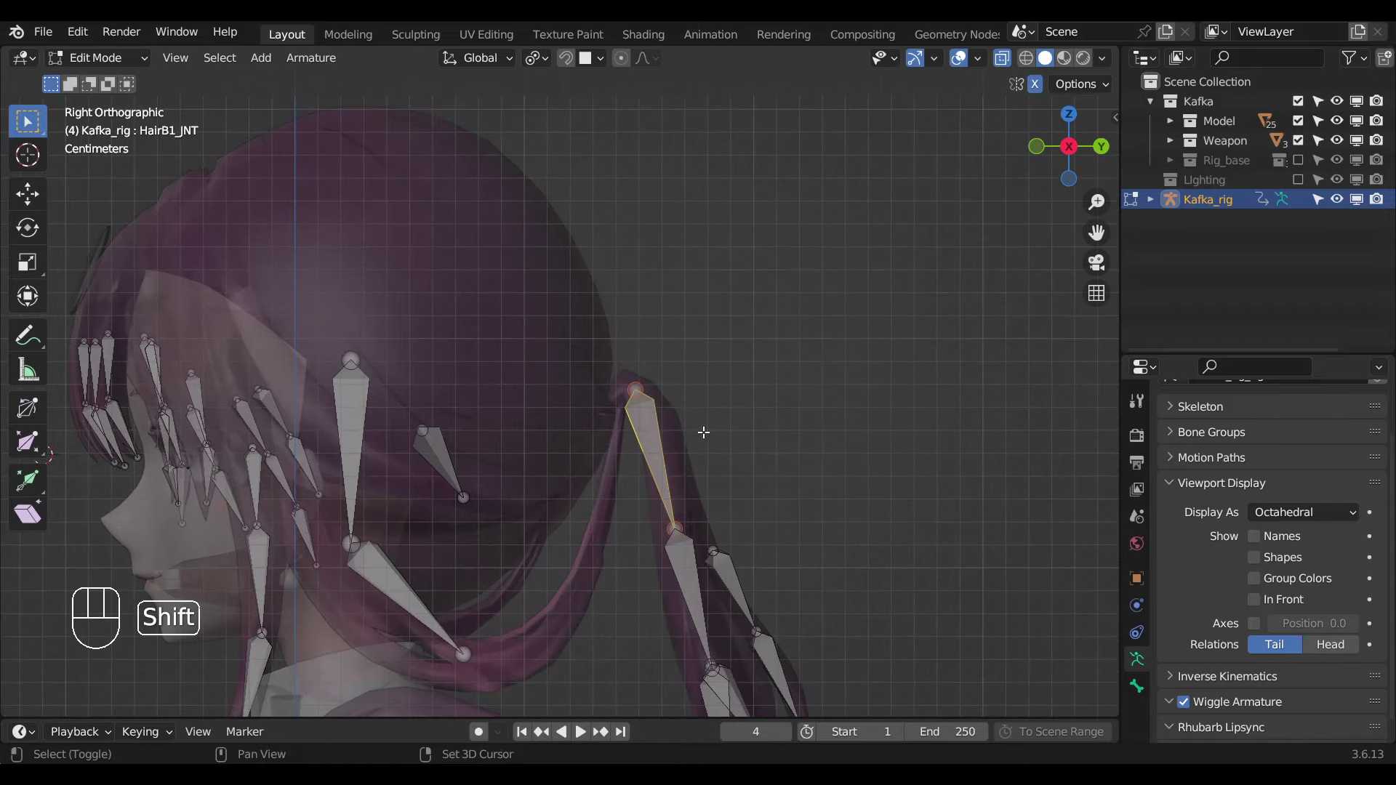
Duplicate a new bone from the ponytail joint, snap it to the 3D cursor and return to pose mode.
{"action": "key", "text": "shift+d"}
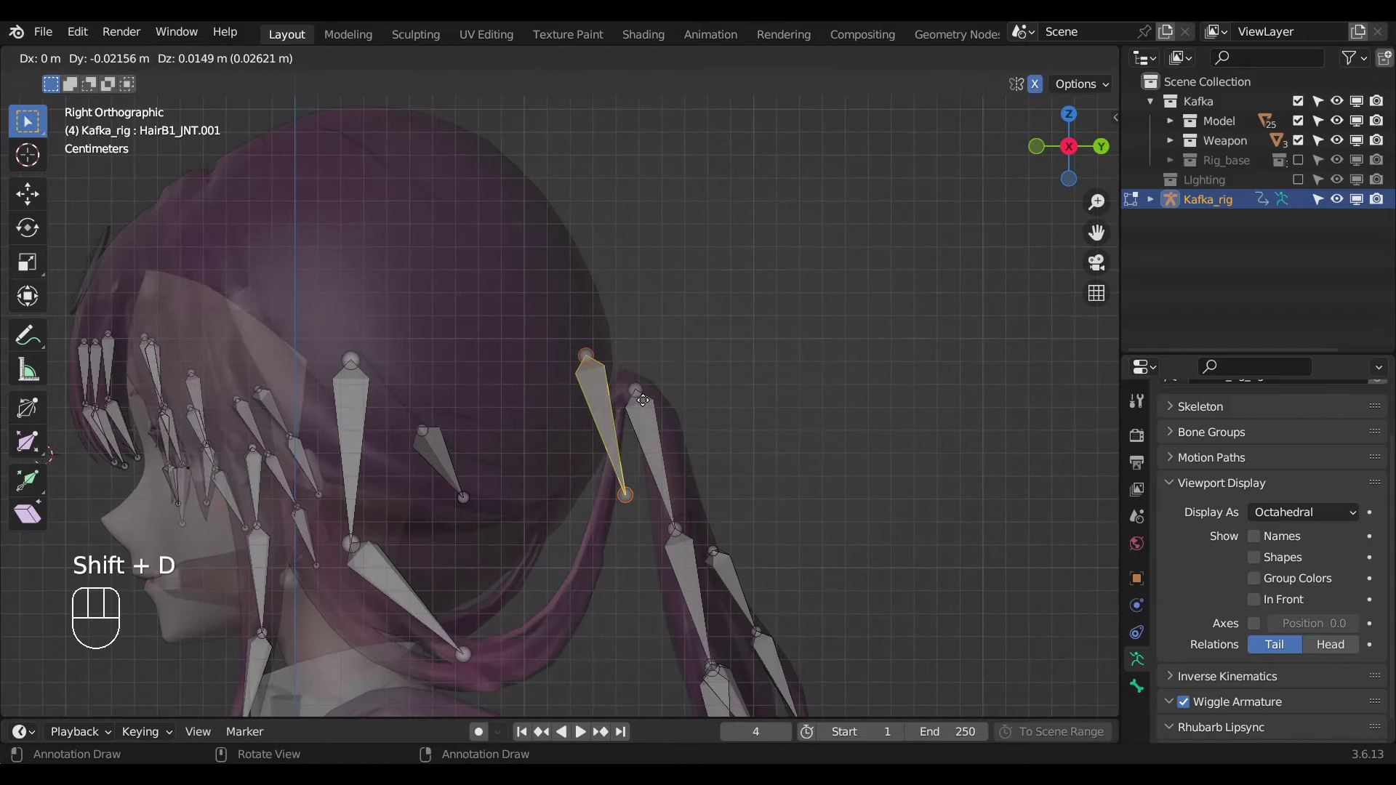
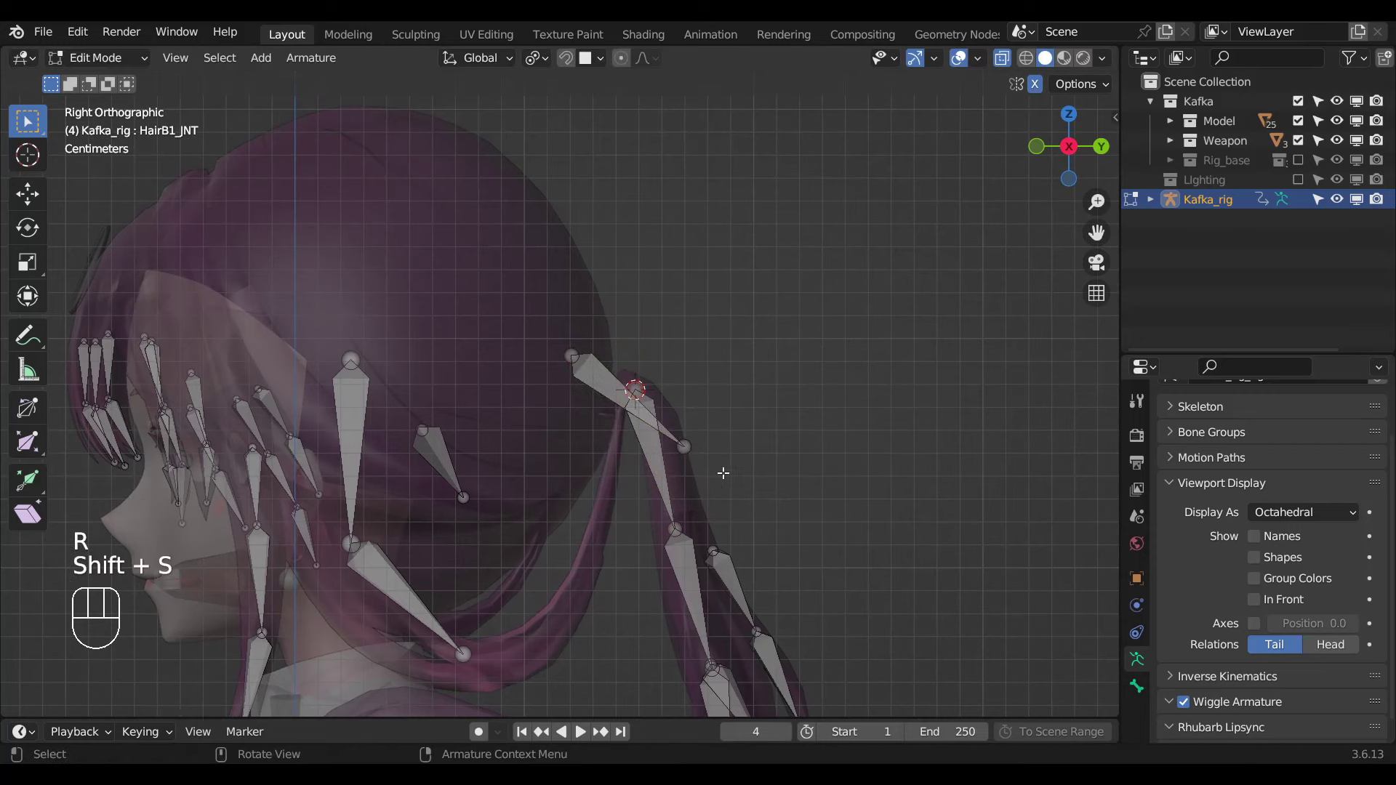
{"action": "key", "text": "shift+s"}
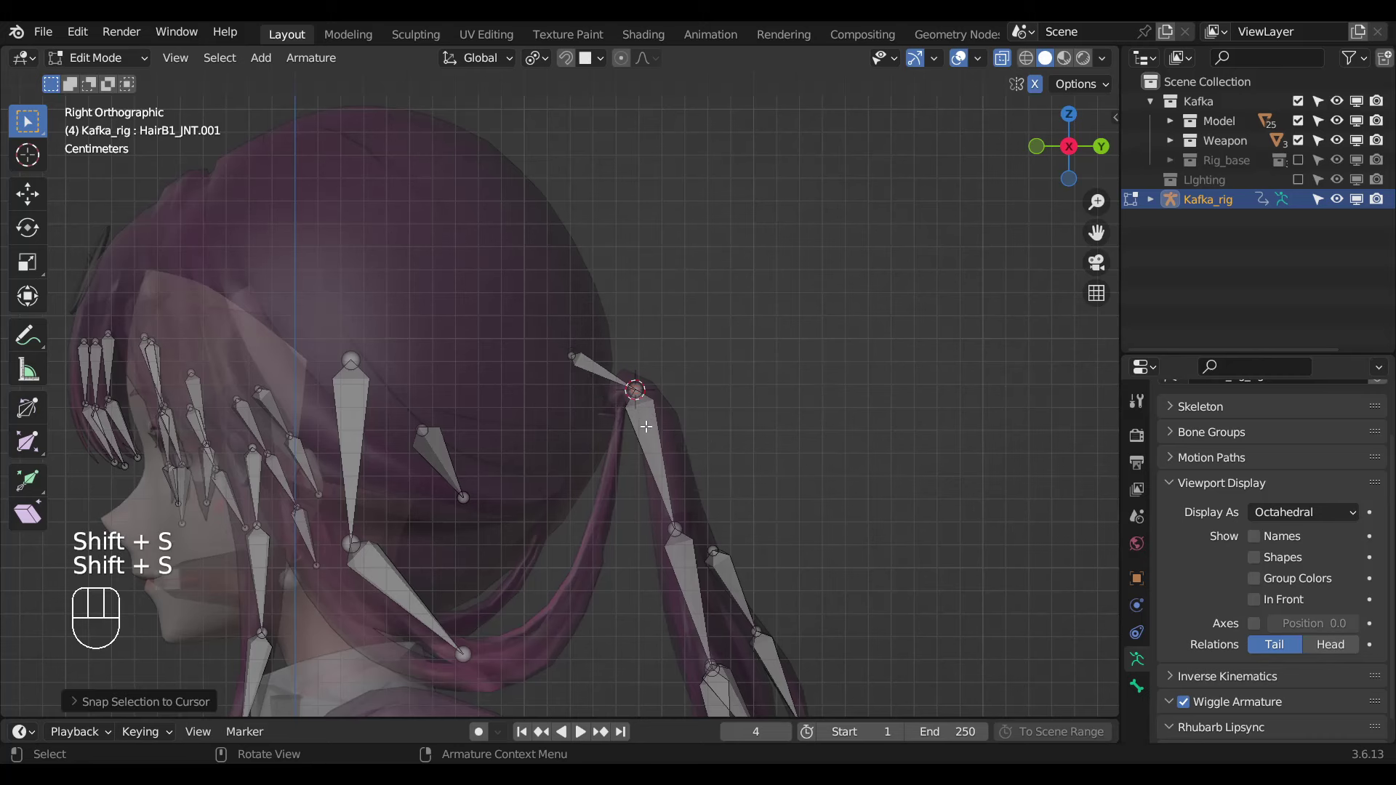
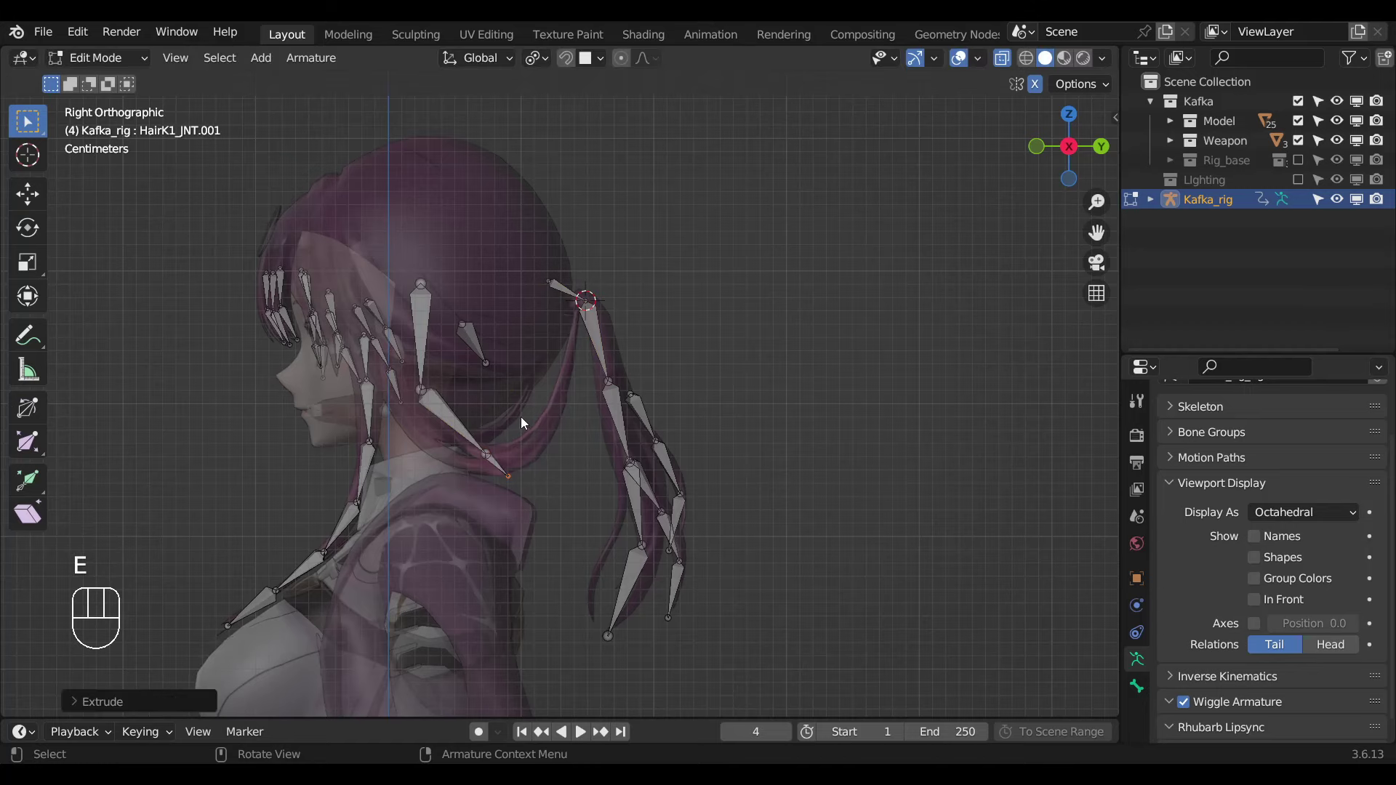
{"action": "key", "text": "Tab"}
Select HairZ_1_JNT and extrude a new bone from it in edit mode, forming a side hair chain.
{"action": "left_click_drag", "start_coordinate": [504, 420], "coordinate": [531, 419]}
{"action": "left_click", "coordinate": [528, 402]}
{"action": "left_click_drag", "start_coordinate": [608, 410], "coordinate": [625, 415]}
{"action": "key", "text": "Tab"}
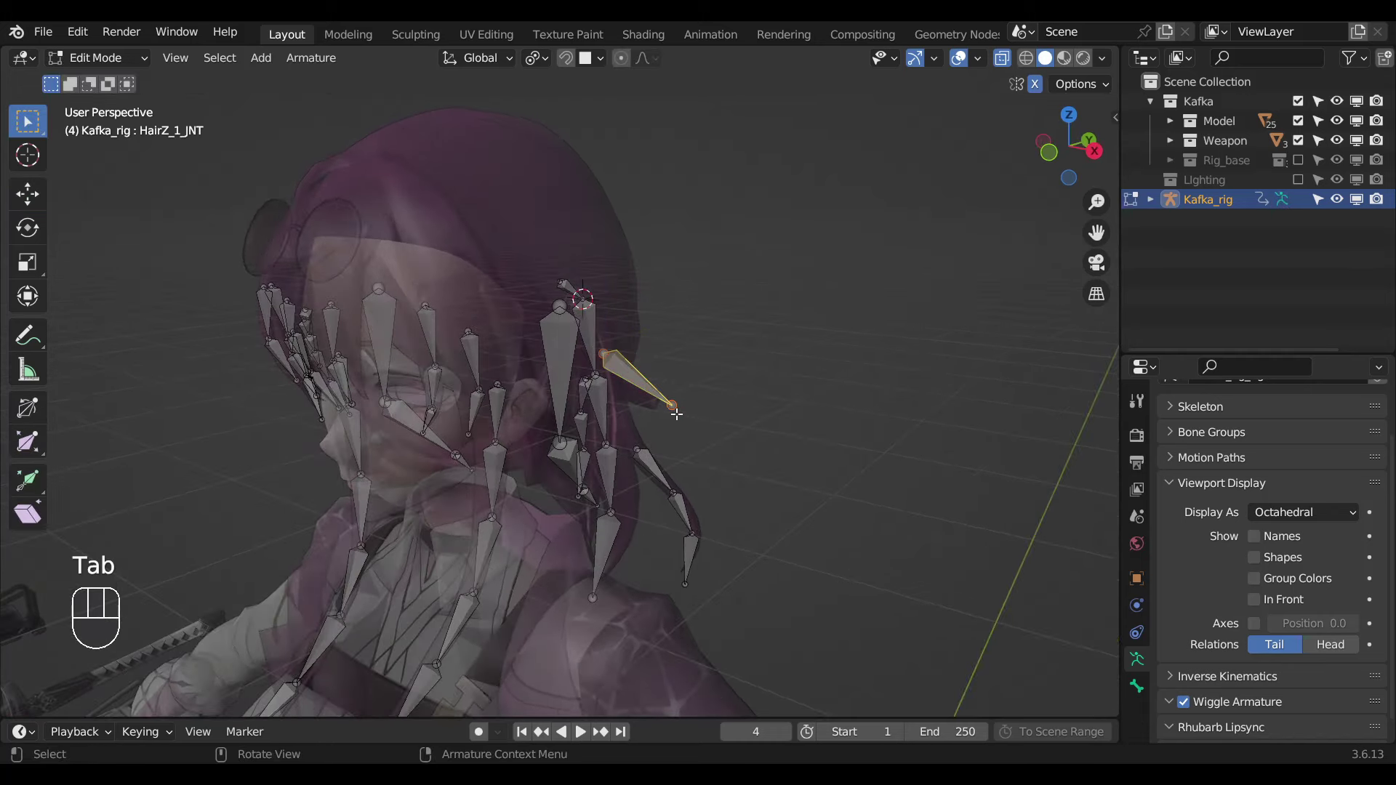
{"action": "key", "text": "e"}
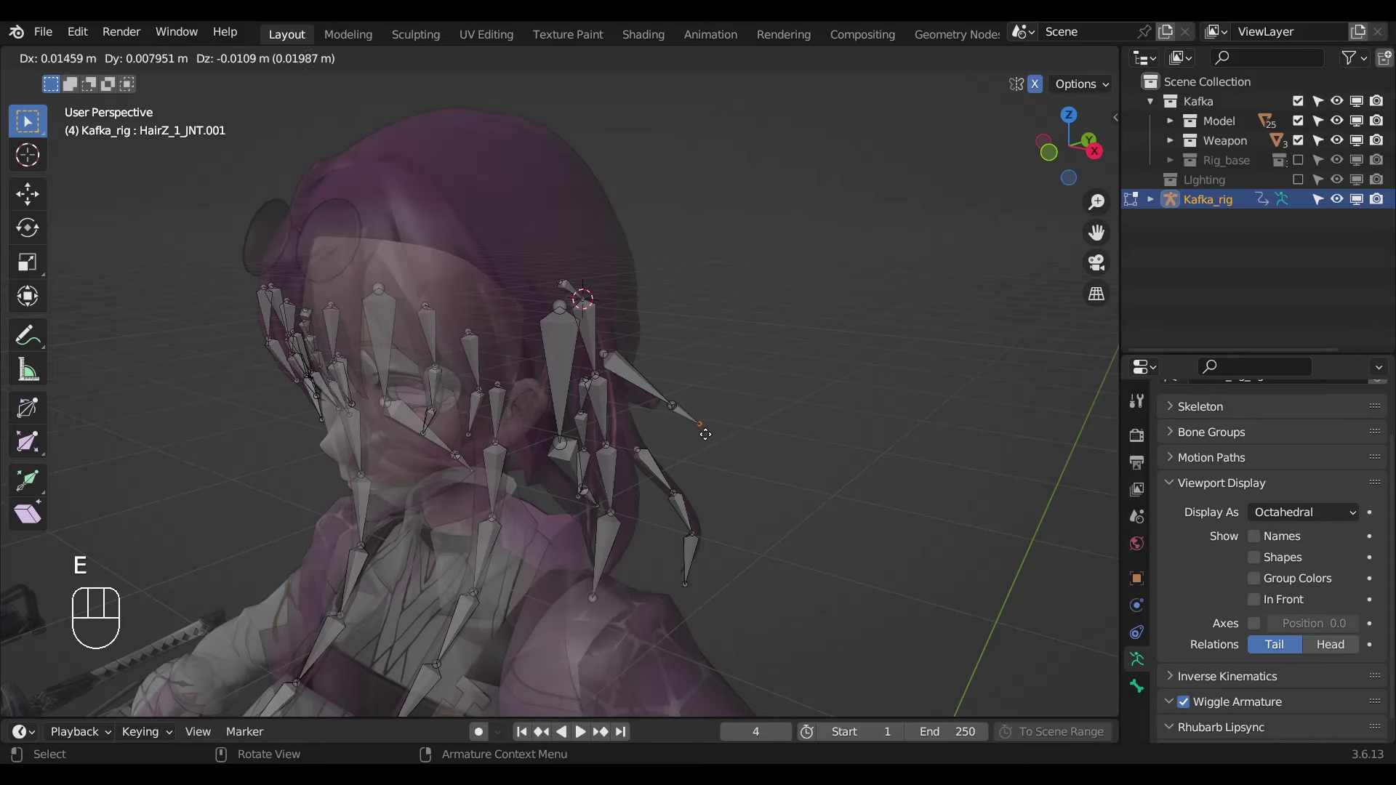
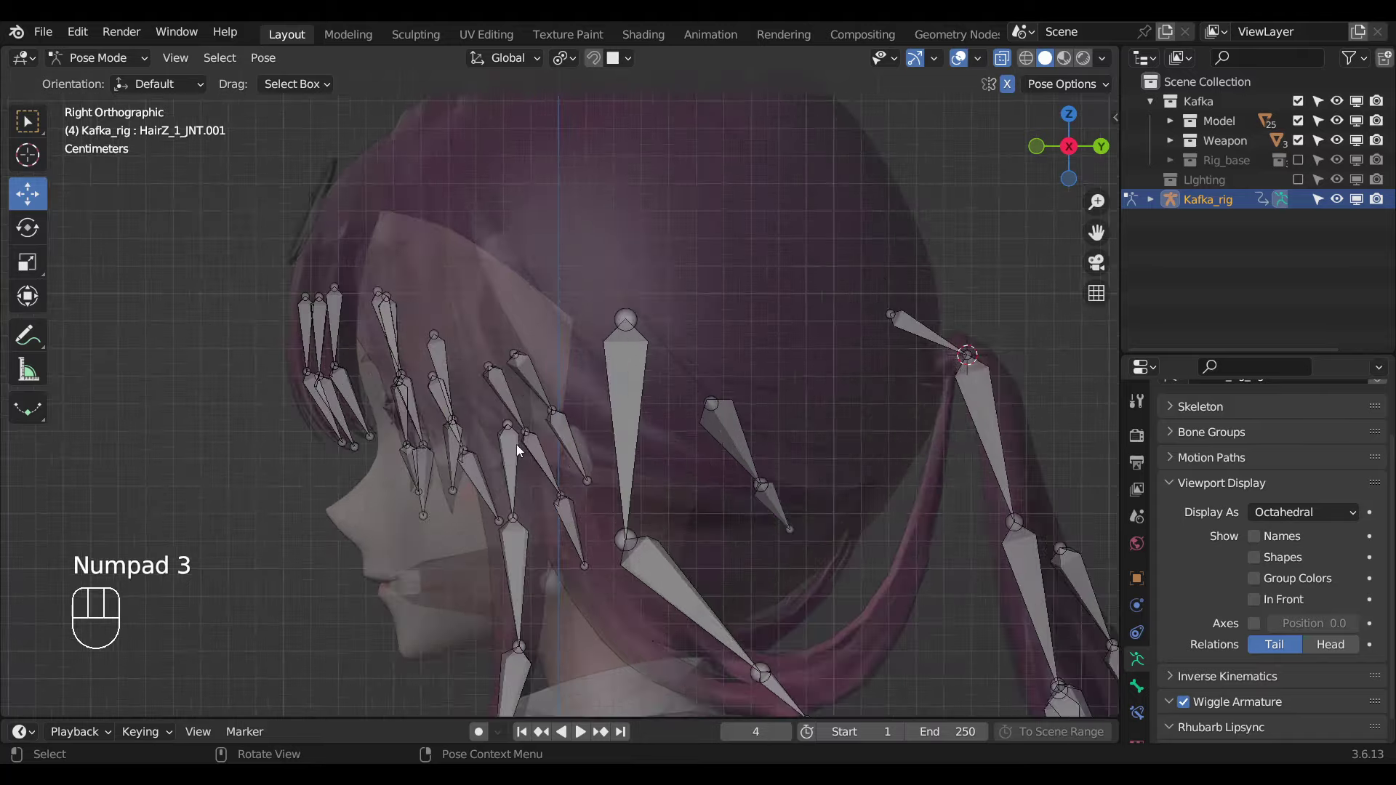
Inspect the new hair bones from the front view and several orbited angles.
{"action": "middle_click", "coordinate": [556, 480]}
{"action": "key", "text": "KP_1"}
{"action": "key", "text": "alt+z"}
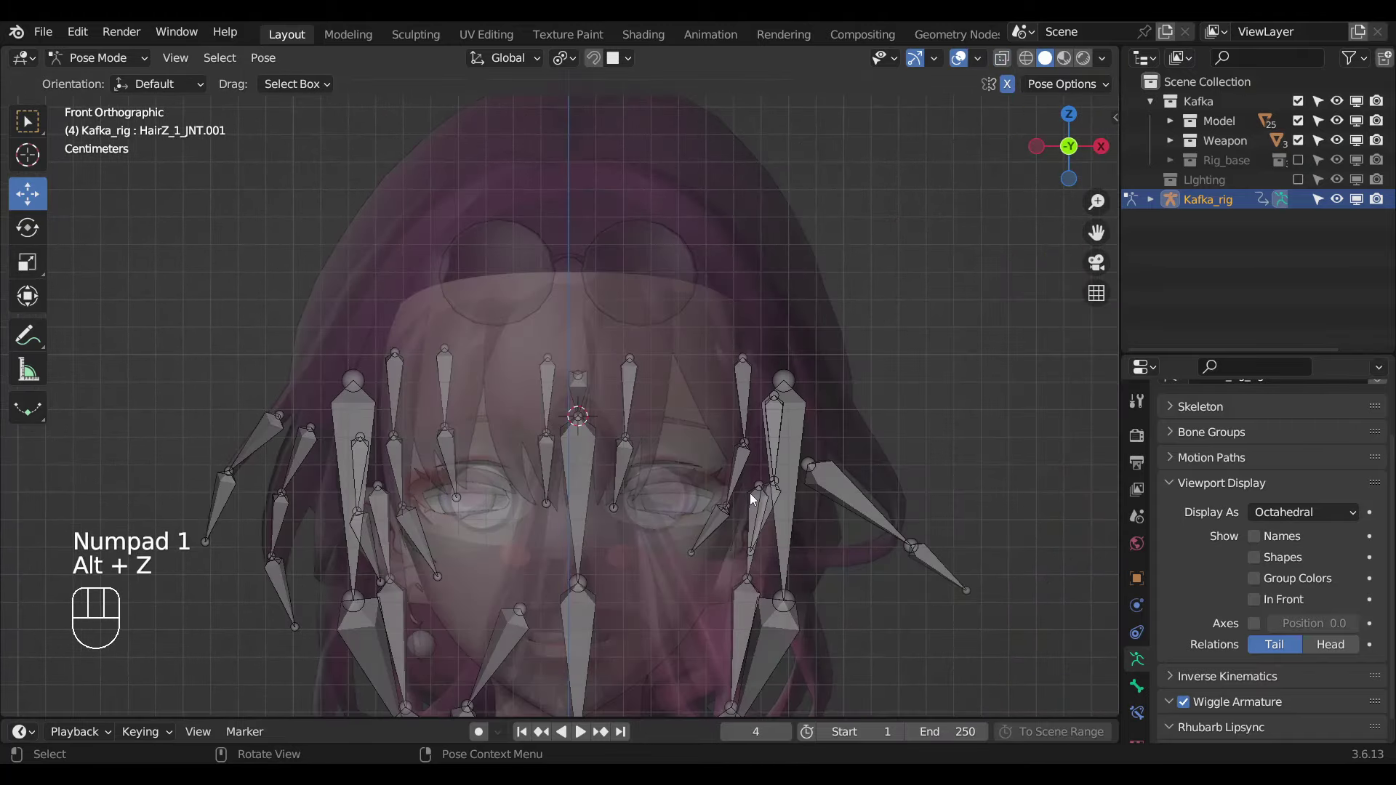
{"action": "middle_click", "coordinate": [753, 381]}
{"action": "left_click_drag", "start_coordinate": [727, 422], "coordinate": [615, 332]}
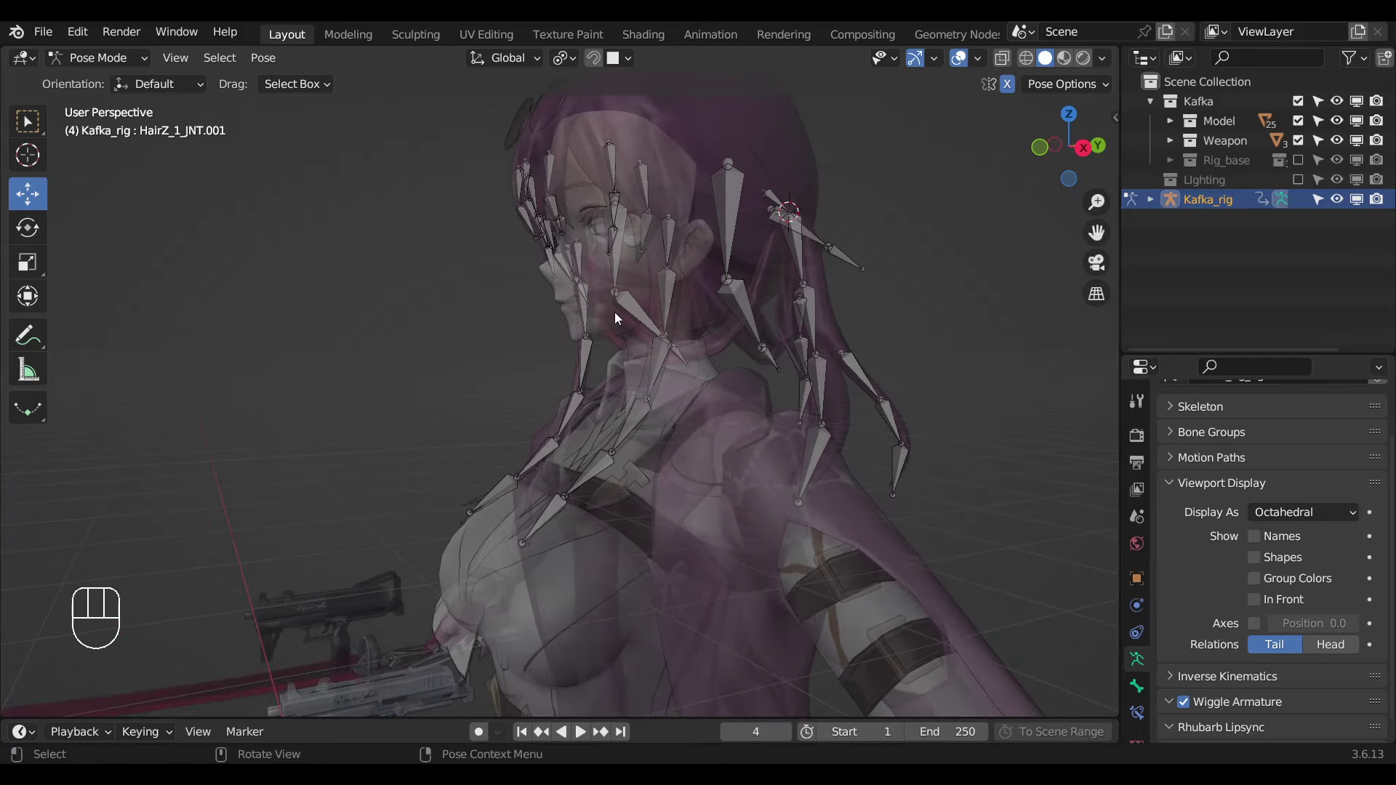
{"action": "left_click_drag", "start_coordinate": [688, 349], "coordinate": [644, 343]}
Box-select the front fringe bone chains near the face in side view.
{"action": "key", "text": "KP_3"}
{"action": "left_click_drag", "start_coordinate": [633, 366], "coordinate": [647, 455]}
{"action": "left_click_drag", "start_coordinate": [539, 383], "coordinate": [610, 375]}
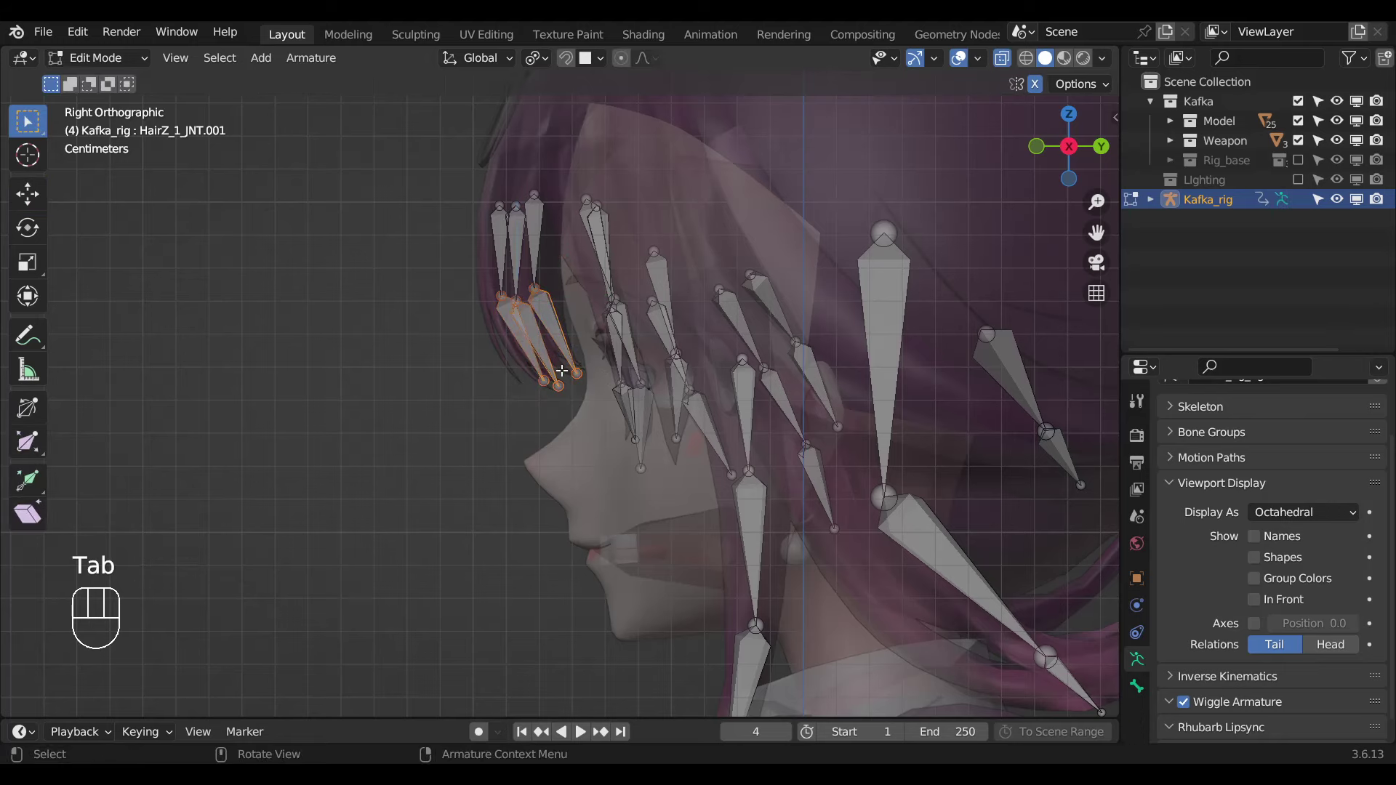
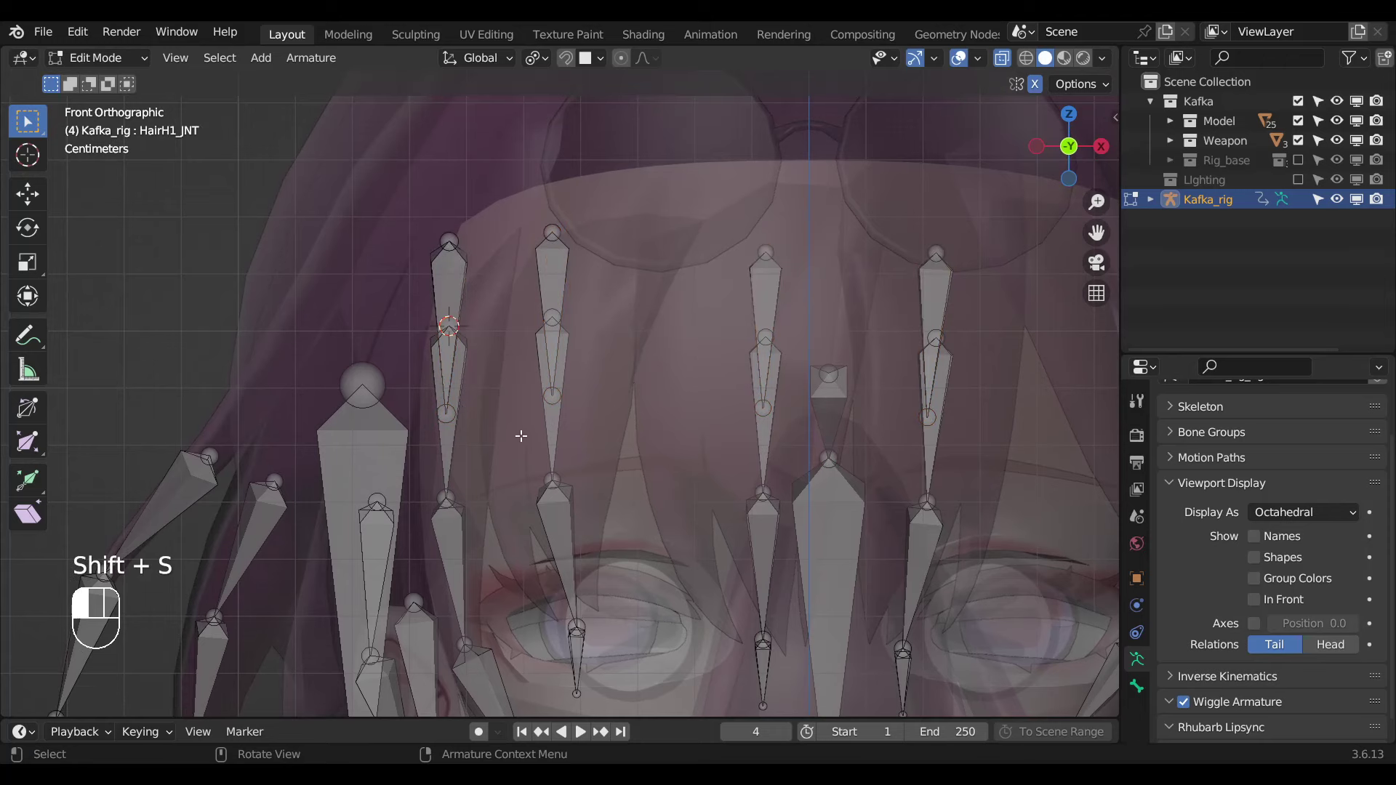
Snap the new fringe top bone HairH1_JNT.001 onto the 3D cursor.
{"action": "key", "text": "shift+s"}
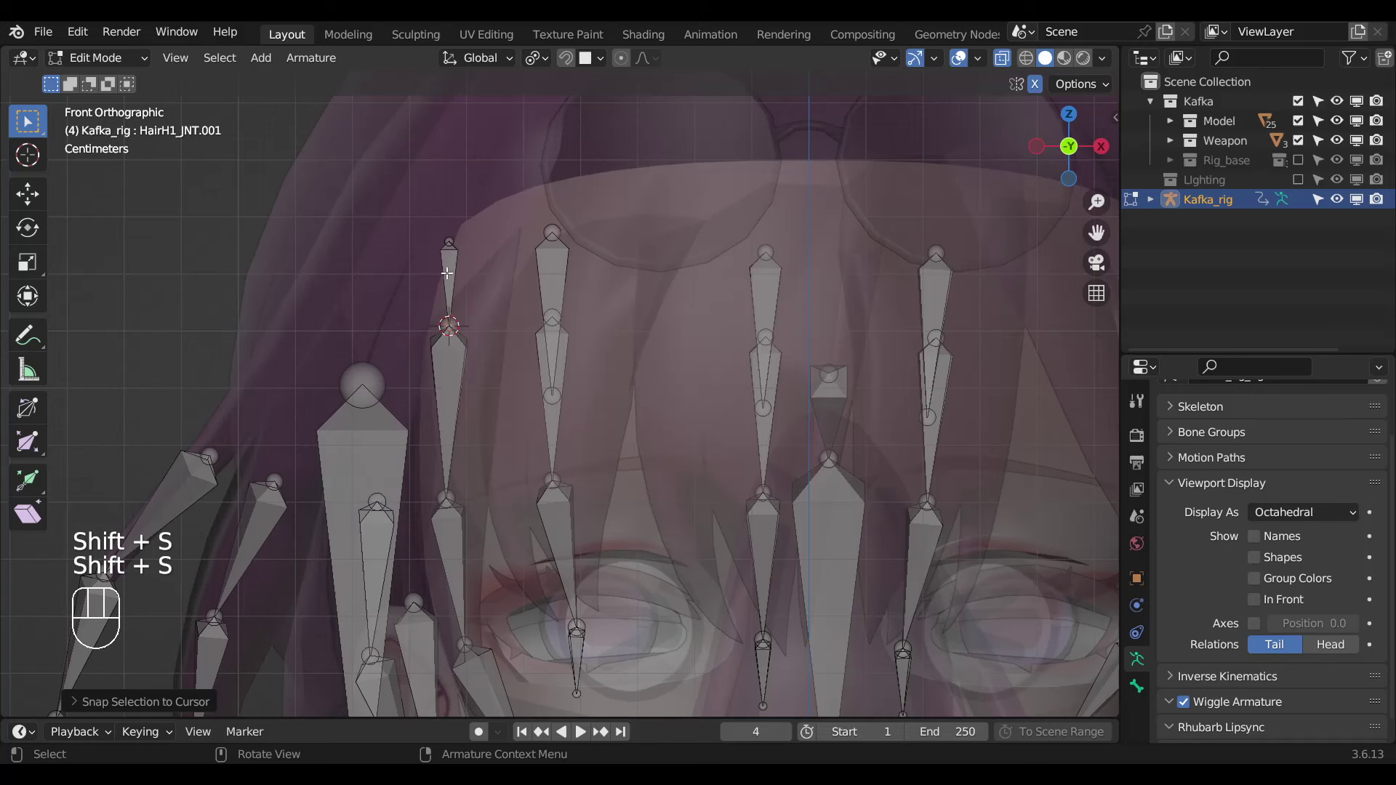
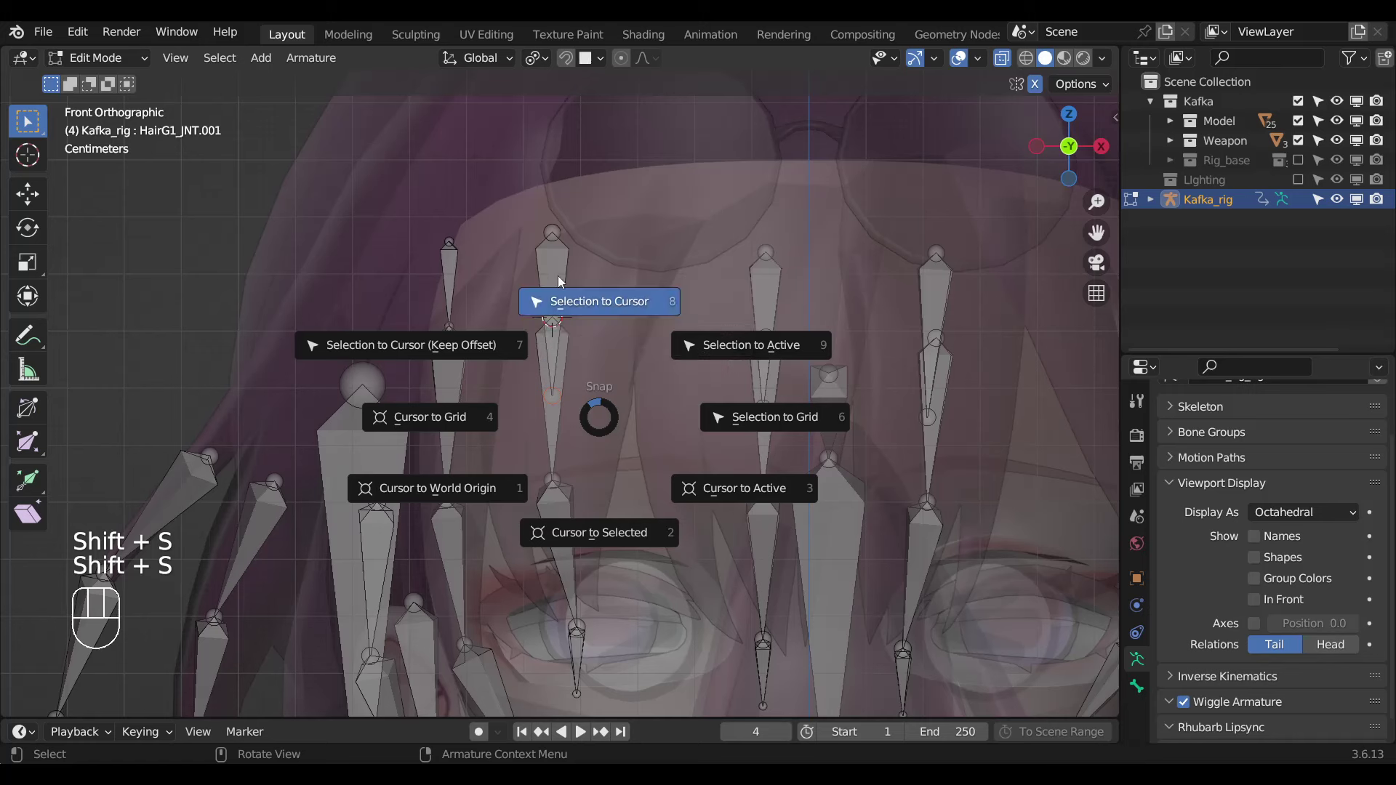
Snap HairG1_JNT.001 and HairE1_JNT.001 to the cursor and connect-parent them to their fringe chains.
{"action": "left_click", "coordinate": [551, 286]}
{"action": "key", "text": "Left"}
{"action": "key", "text": "Left"}
{"action": "key", "text": "Left"}
{"action": "key", "text": "p"}
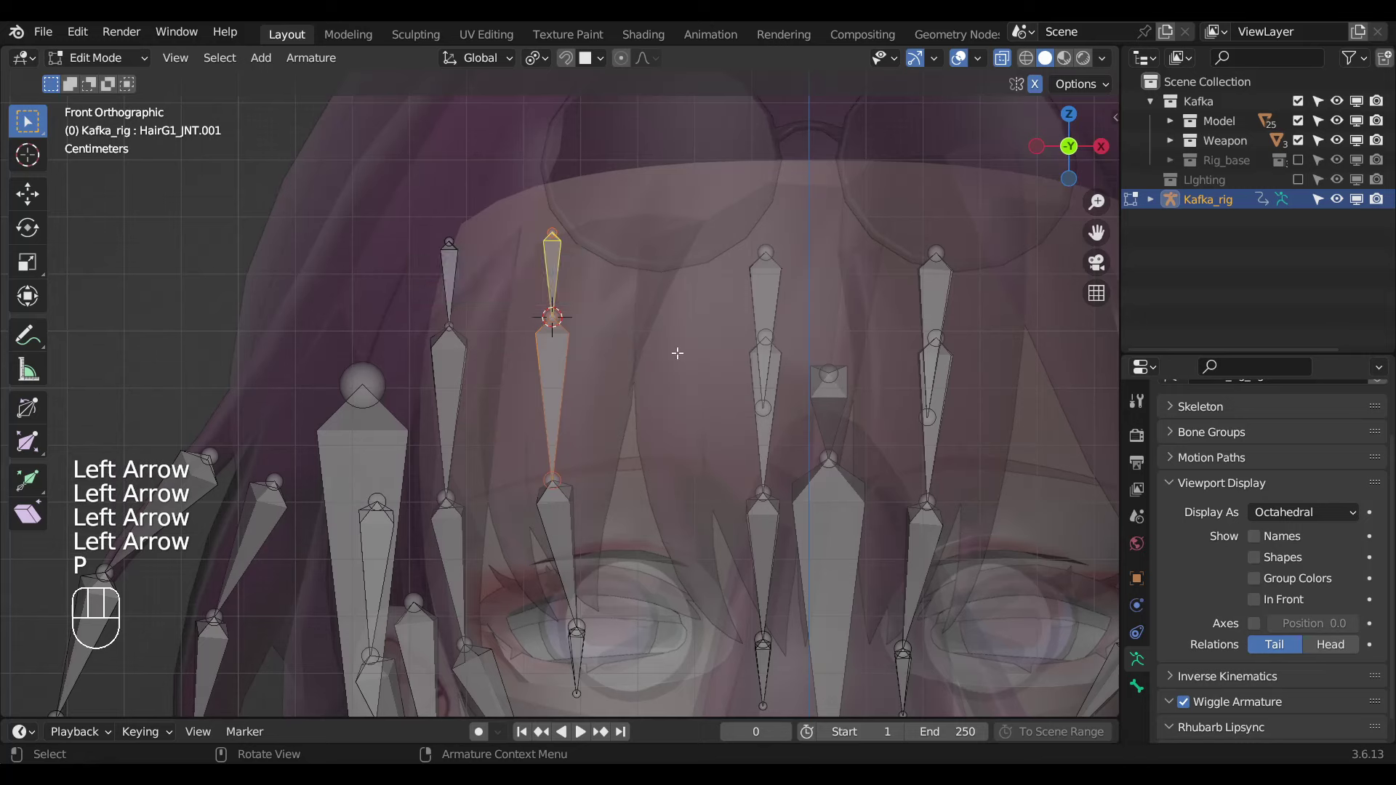
{"action": "key", "text": "ctrl+p"}
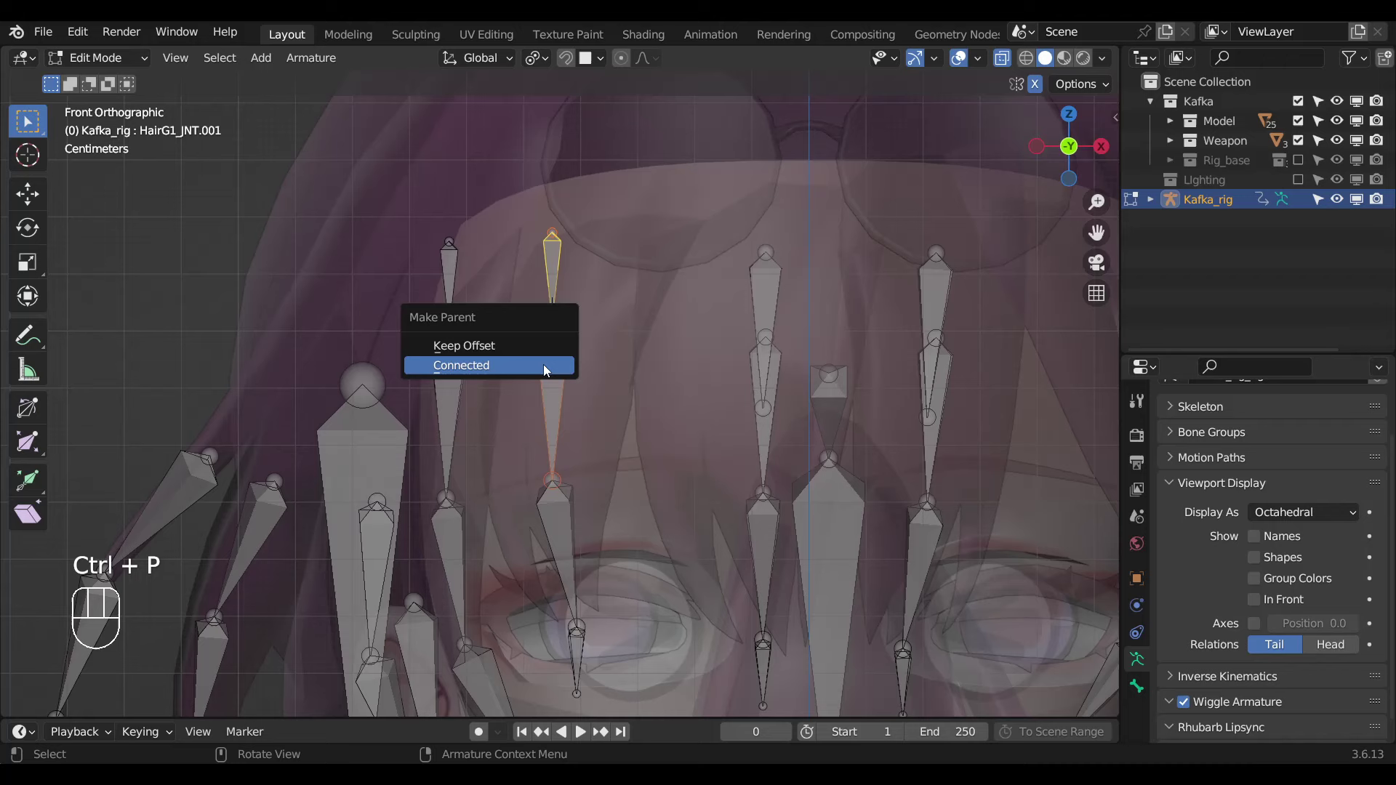
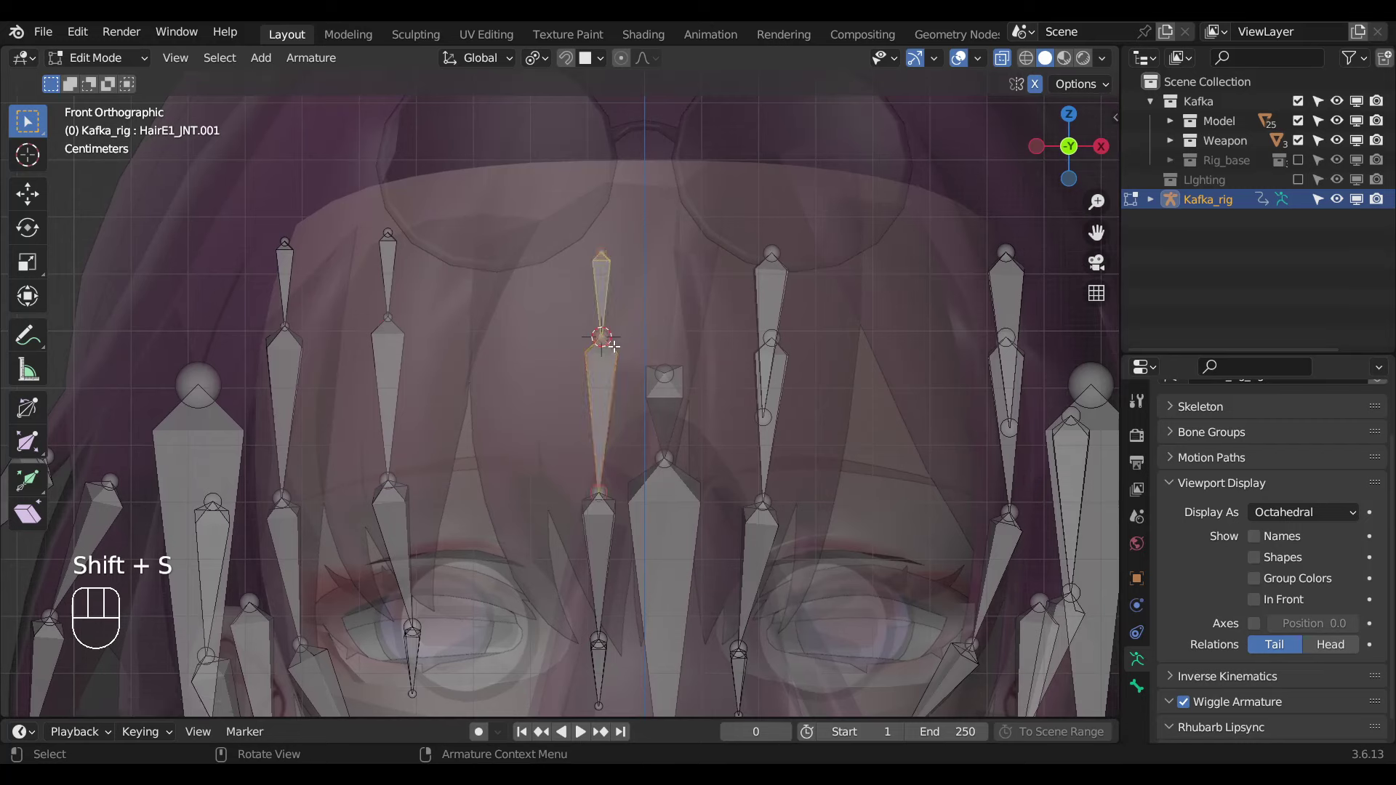
{"action": "key", "text": "ctrl+p"}
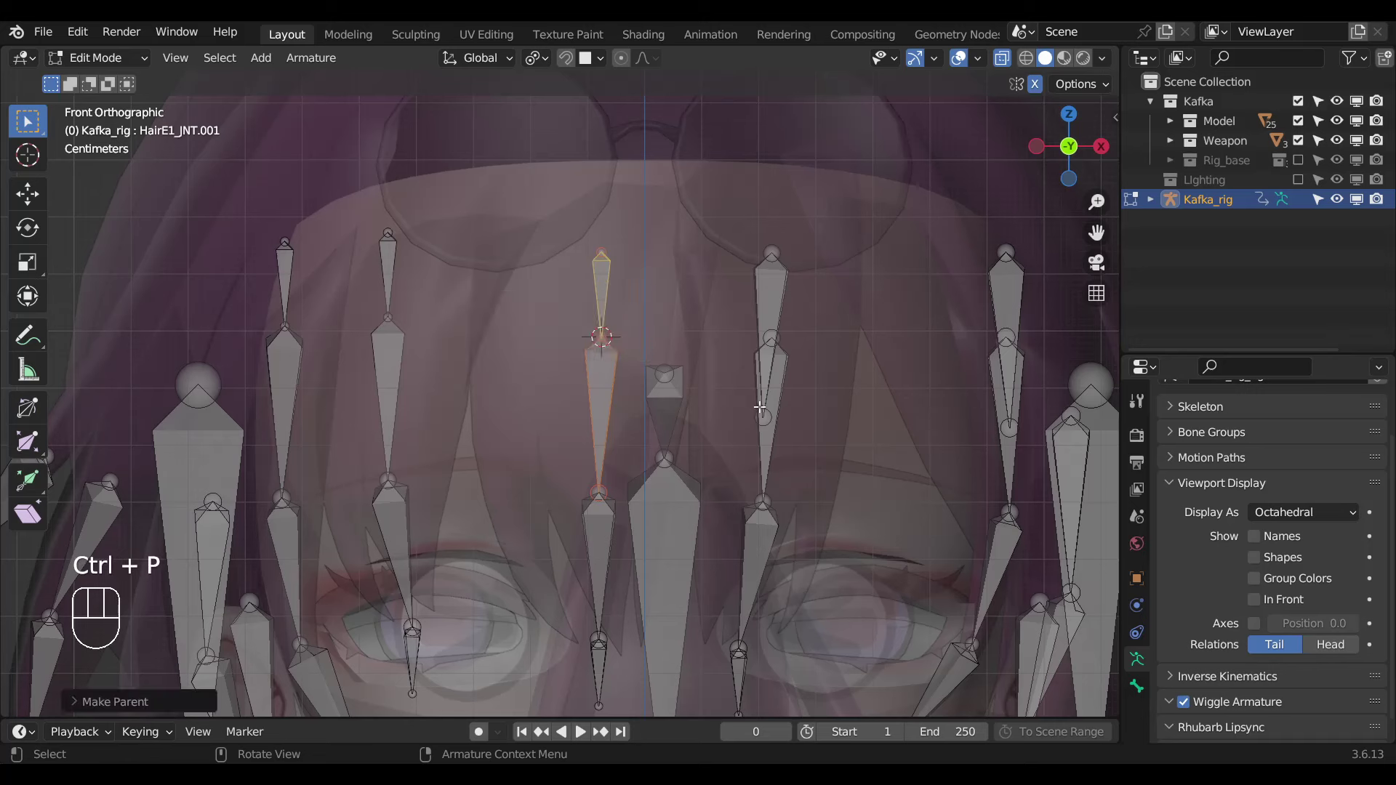
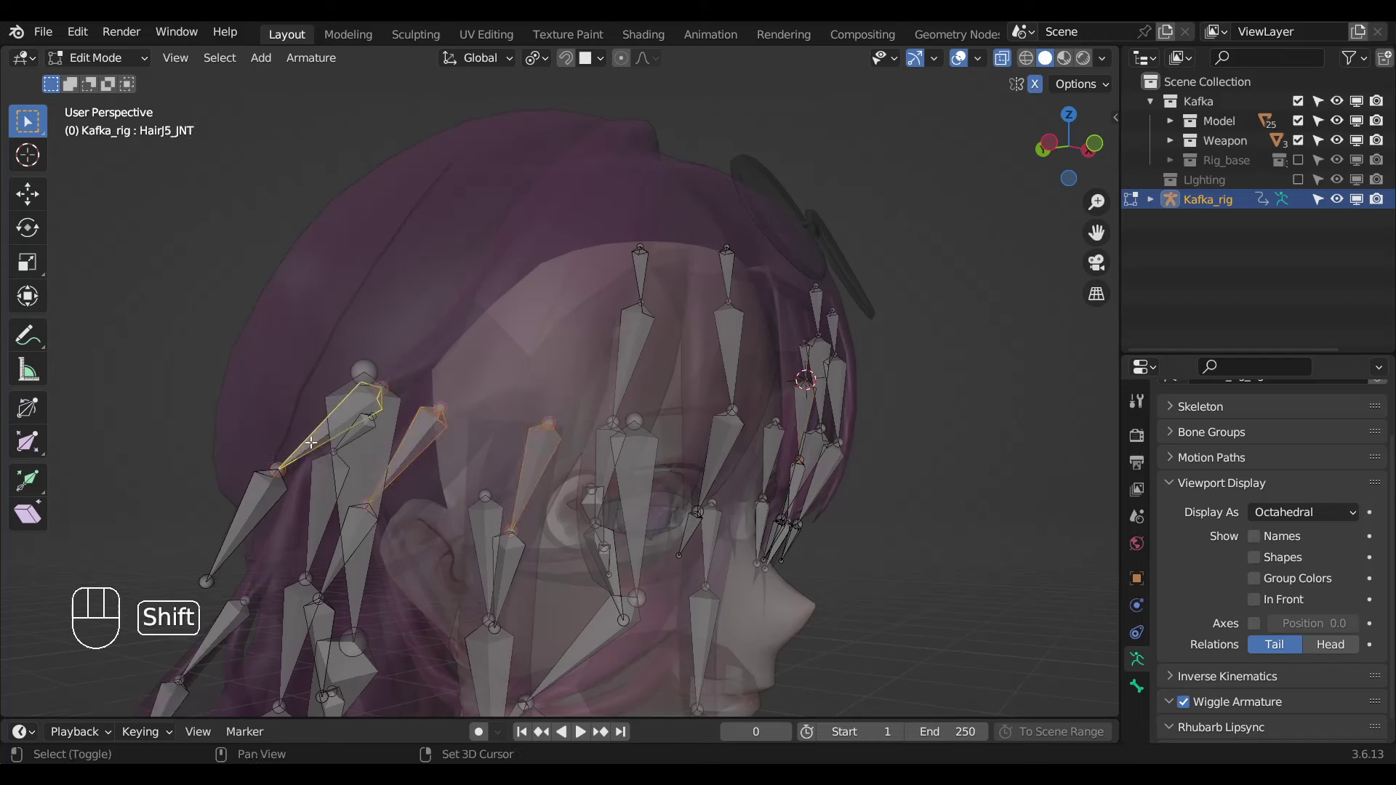
Add top bones HairJ5_JNT.001 and HairJ1_JNT.001, snap them to the cursor and parent them into their chains.
{"action": "key", "text": "shift+s"}
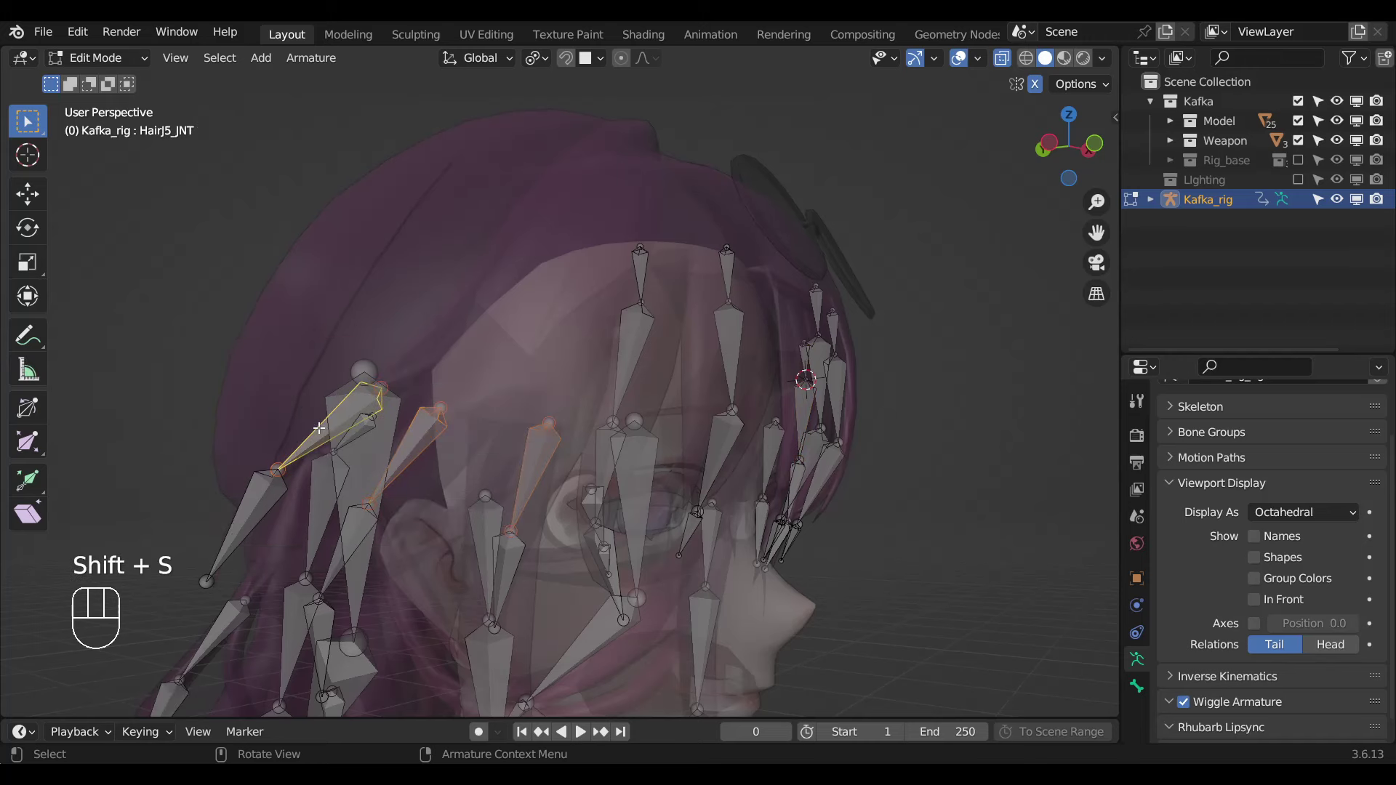
{"action": "key", "text": "shift+d"}
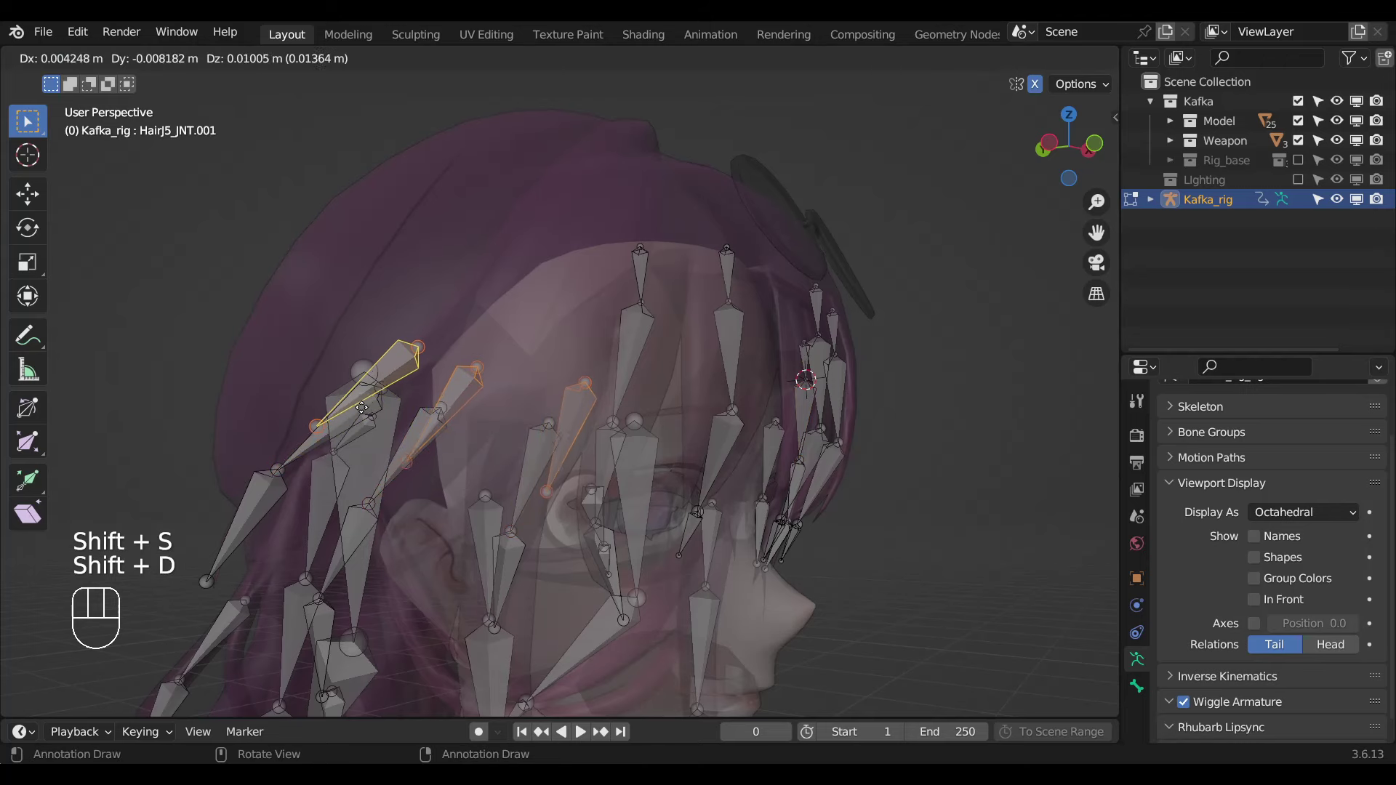
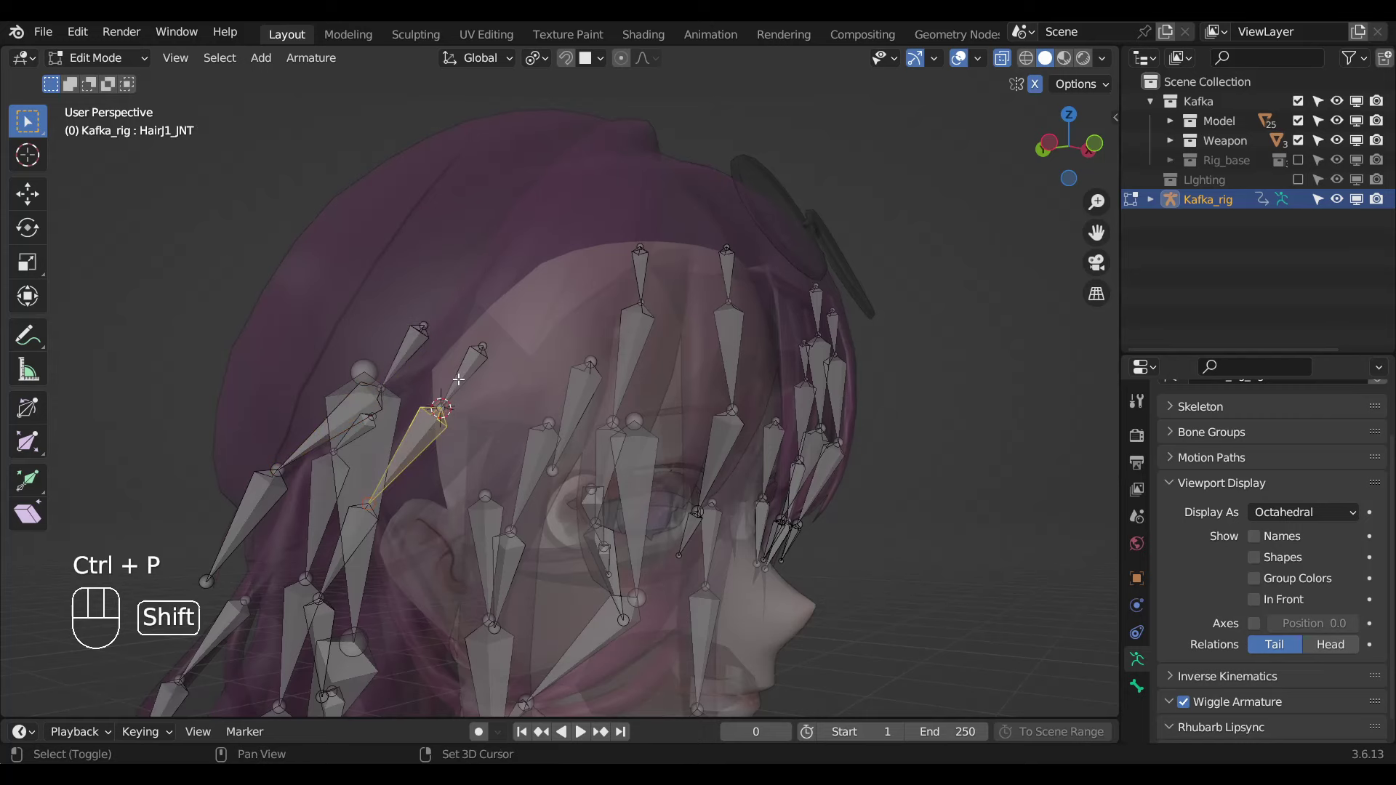
{"action": "key", "text": "ctrl+p"}
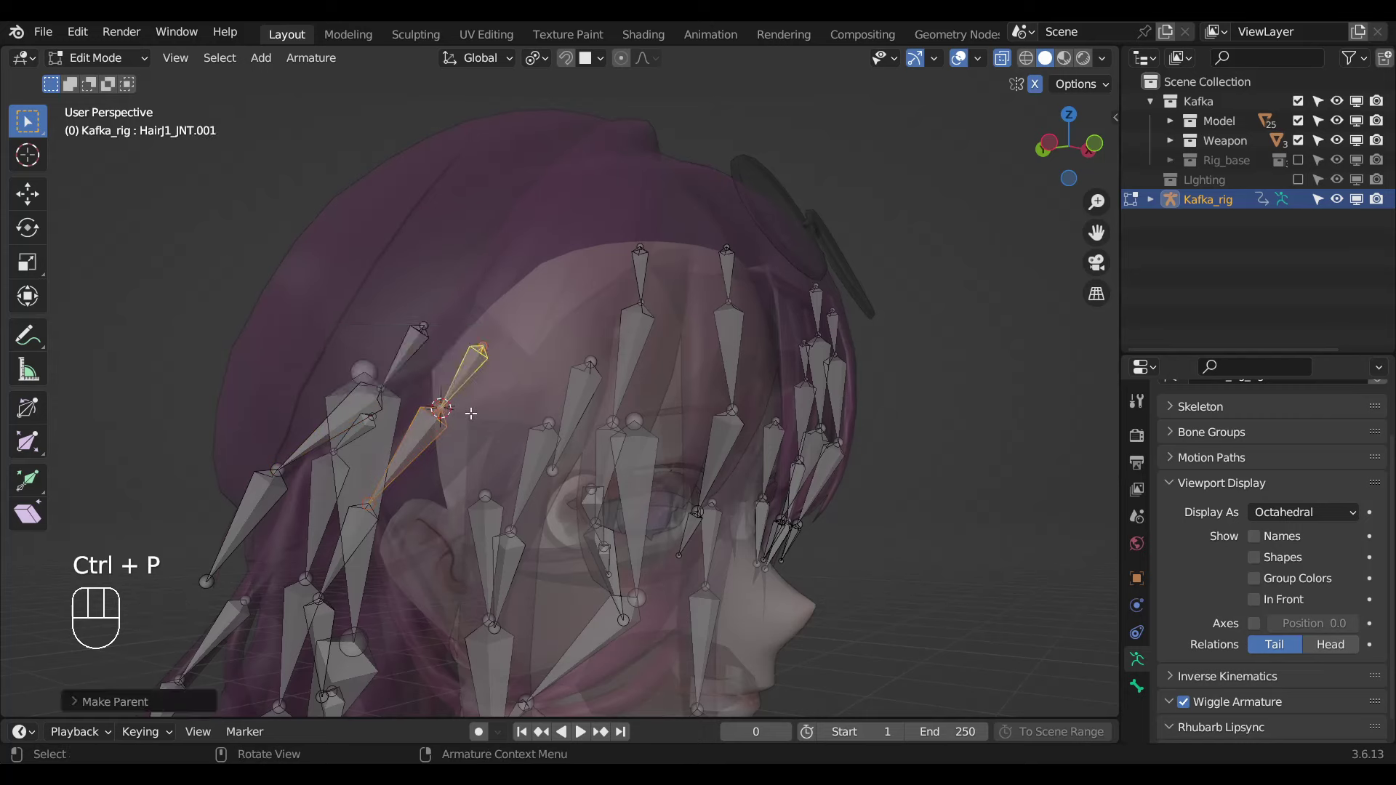
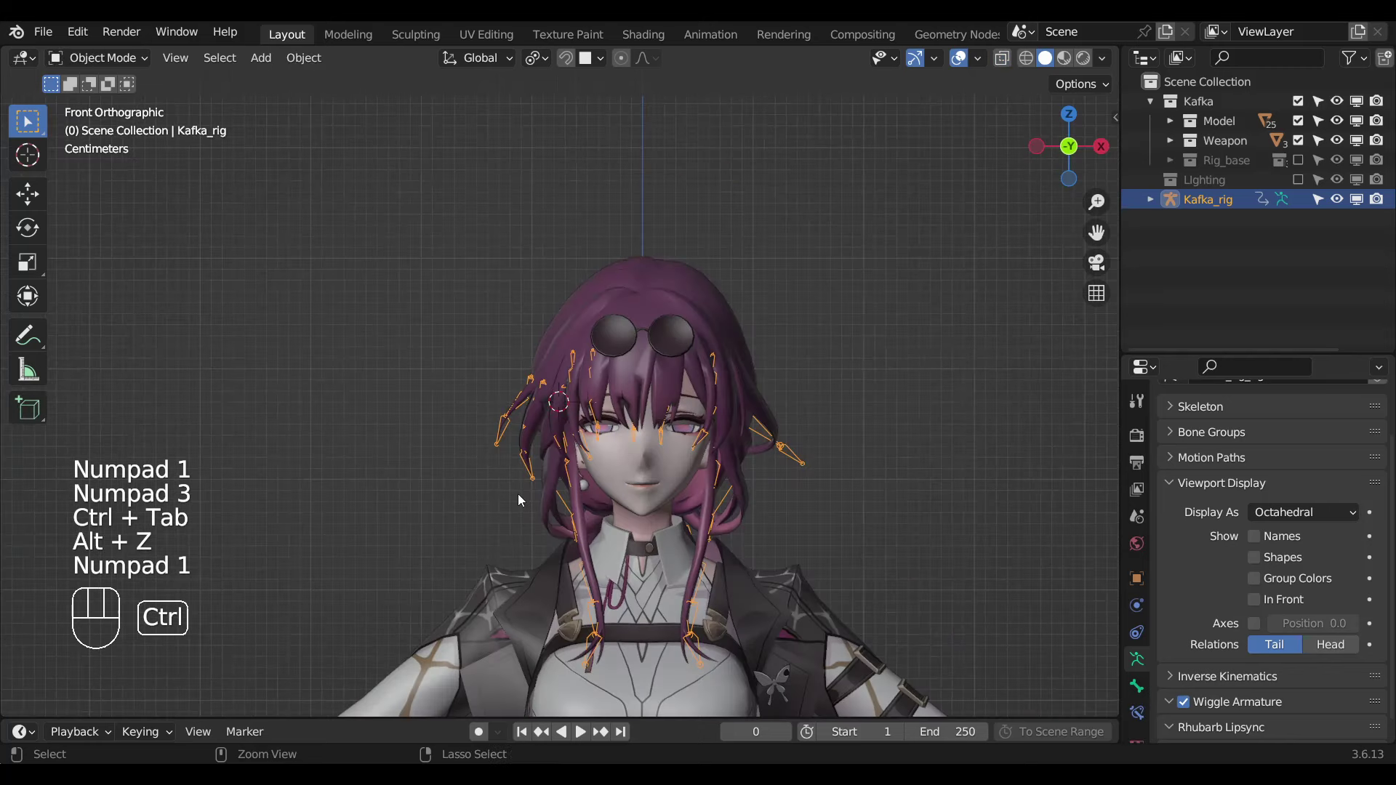
Save the file as Kafka_Rigify_2.blend and switch the rig into pose mode.
{"action": "key", "text": "ctrl+s"}
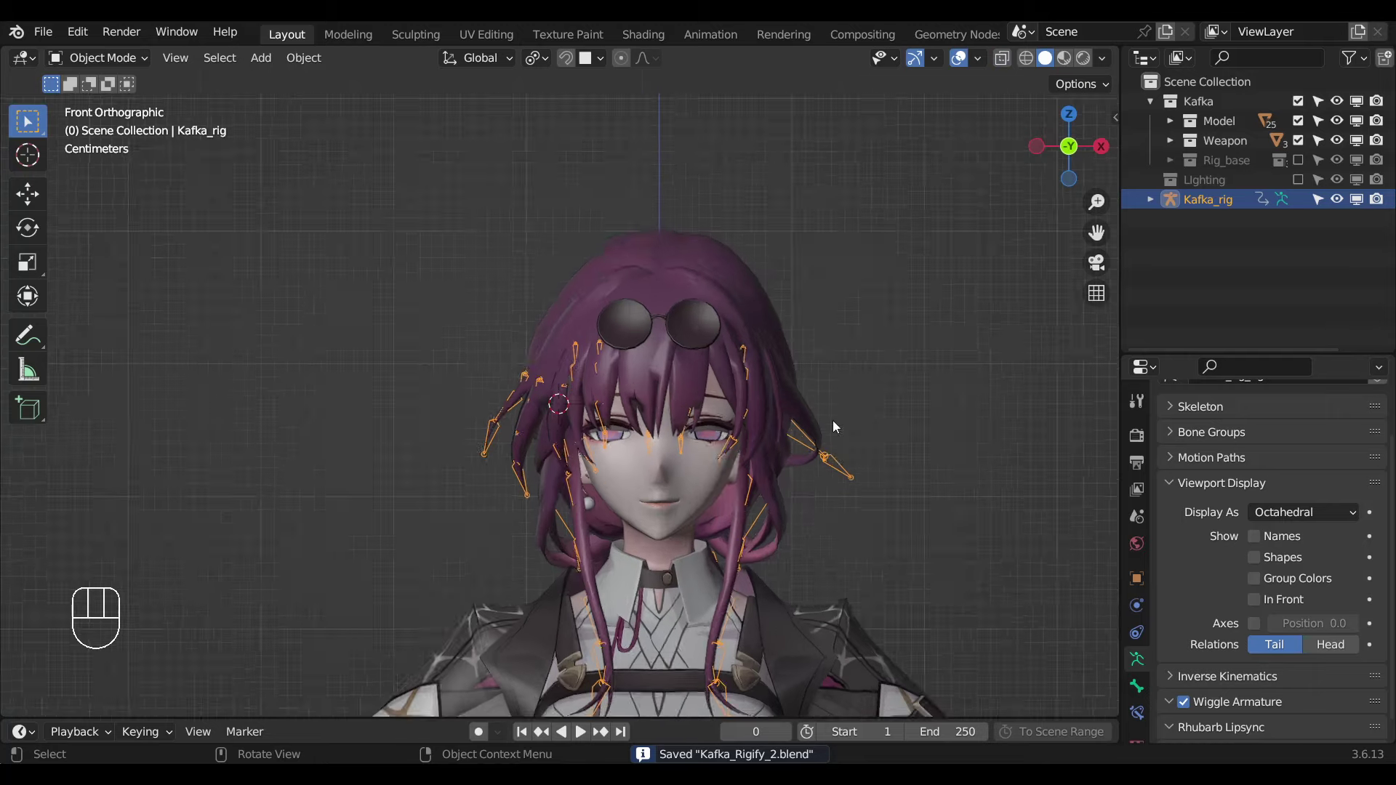
{"action": "left_click_drag", "start_coordinate": [736, 459], "coordinate": [653, 421]}
{"action": "left_click_drag", "start_coordinate": [646, 431], "coordinate": [529, 446]}
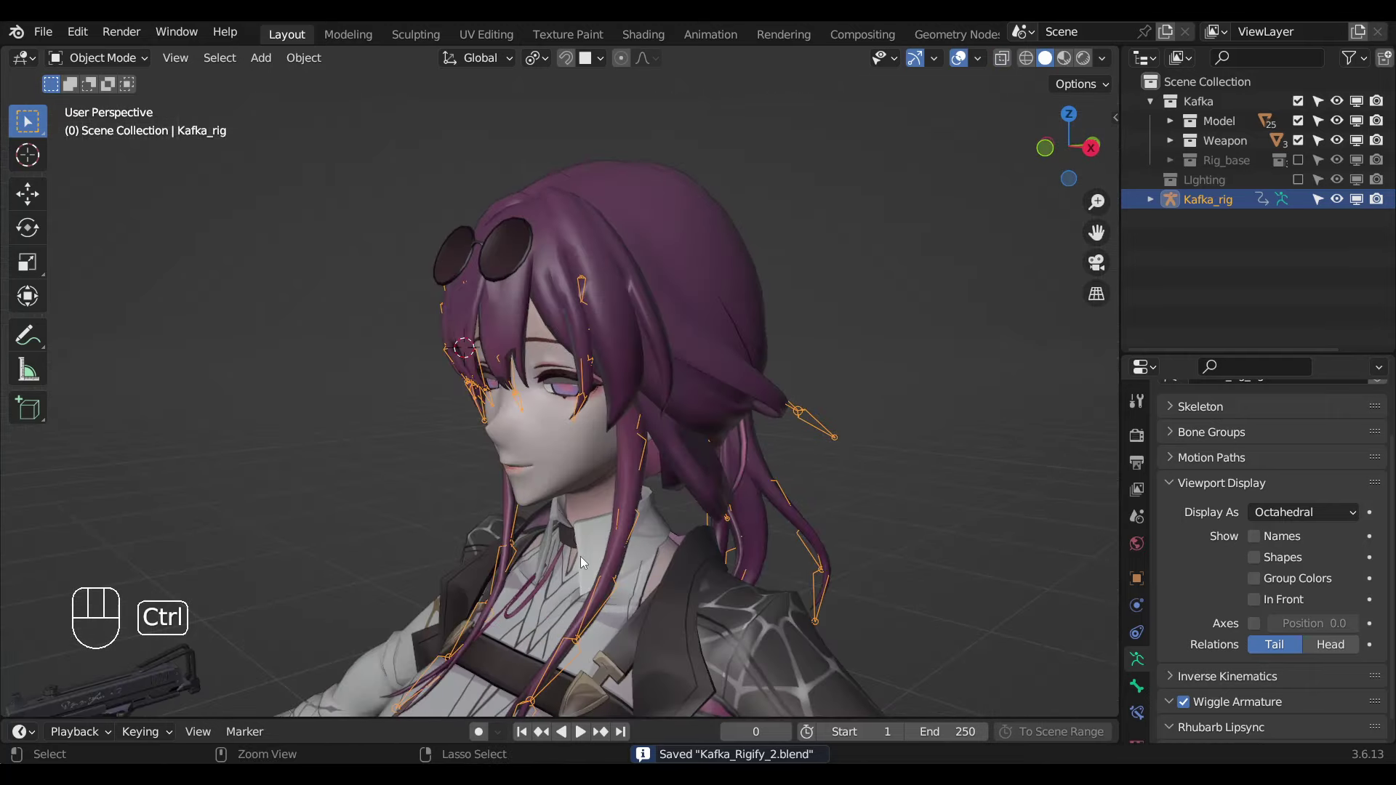
{"action": "key", "text": "ctrl+Tab"}
Orbit the head to frame the side and front hair strands near the collar.
{"action": "left_click_drag", "start_coordinate": [574, 466], "coordinate": [585, 405]}
{"action": "left_click_drag", "start_coordinate": [595, 466], "coordinate": [547, 479]}
{"action": "left_click_drag", "start_coordinate": [486, 466], "coordinate": [479, 455]}
{"action": "left_click_drag", "start_coordinate": [518, 466], "coordinate": [542, 494]}
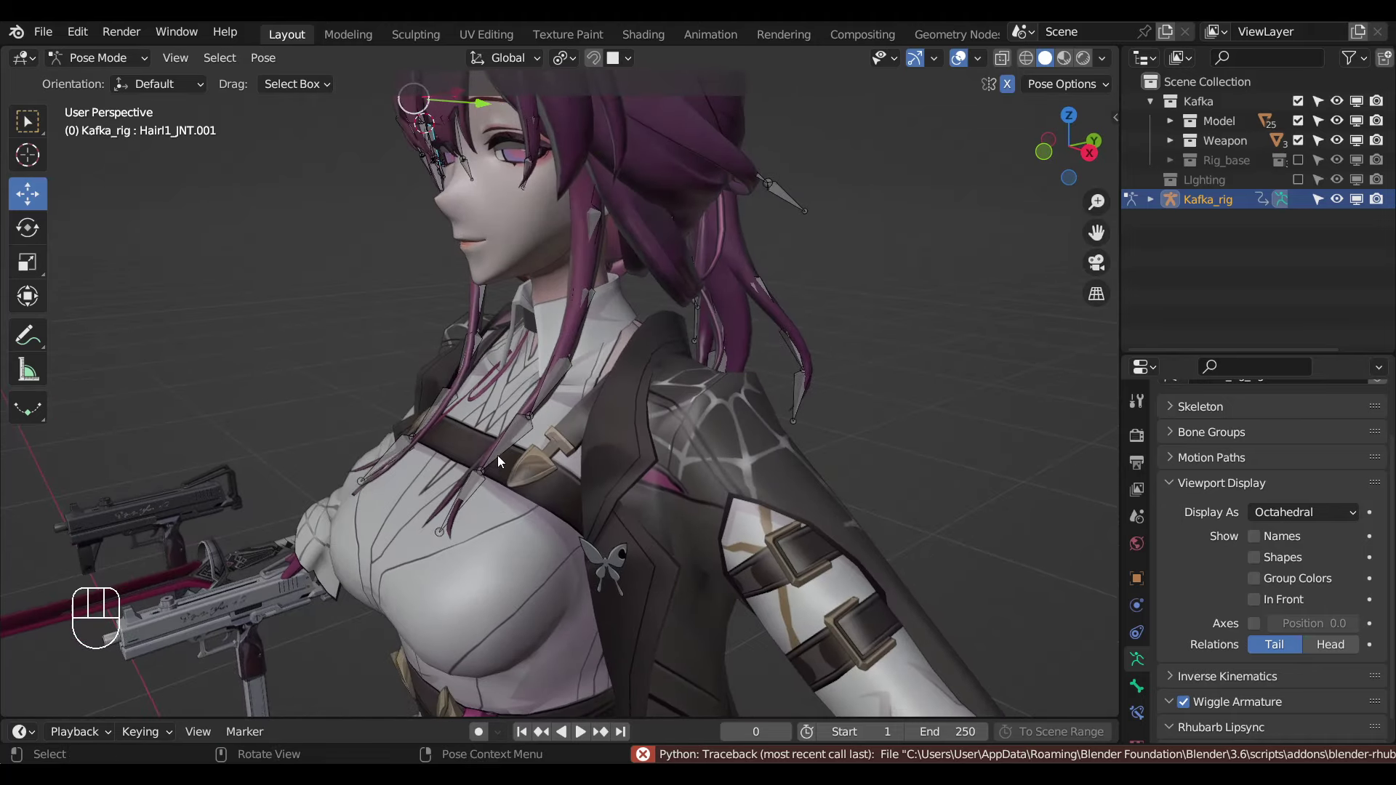
Give the back strand bones zb_4_1, zb_3_1 and zb_2_1 Damped Track constraints.
{"action": "left_click", "coordinate": [505, 459]}
{"action": "key", "text": "ctrl+shift+x"}
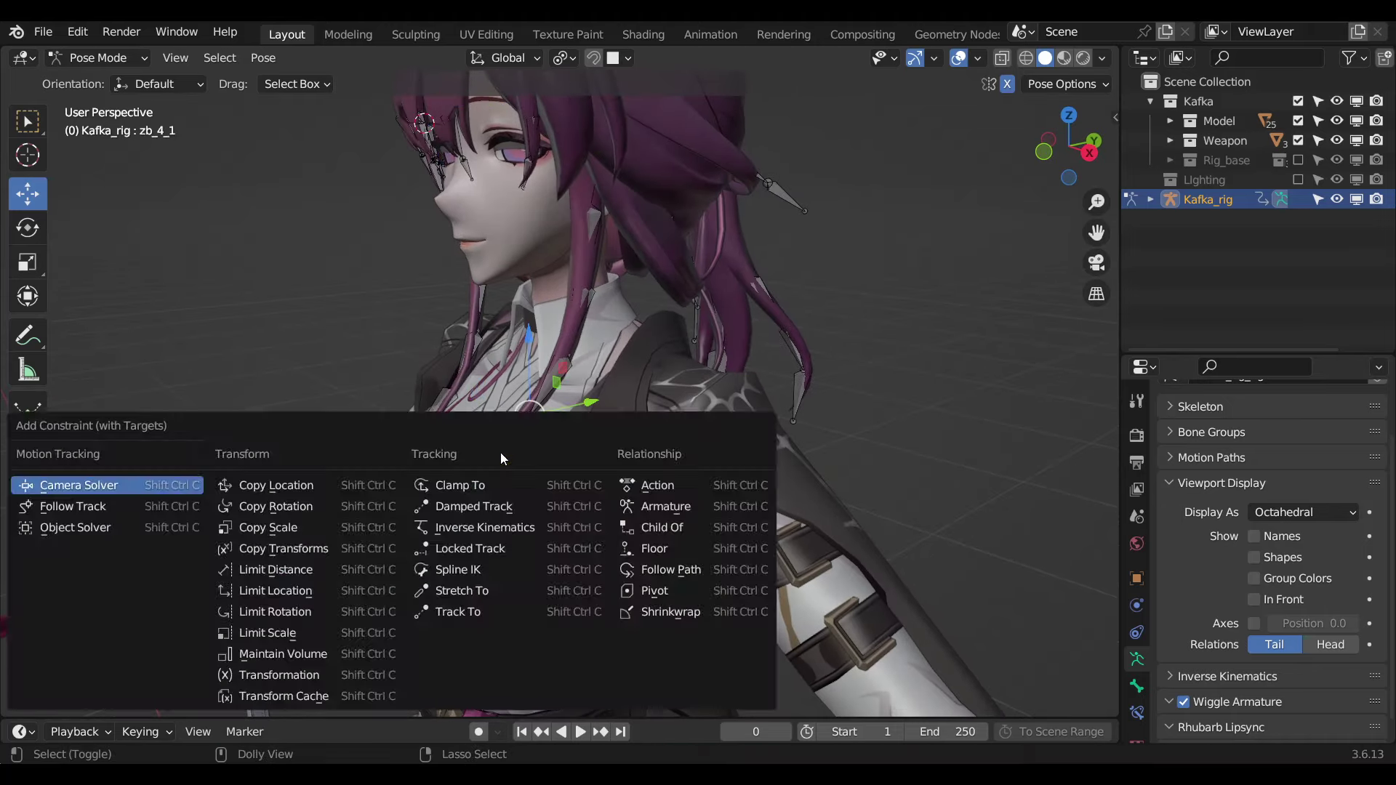
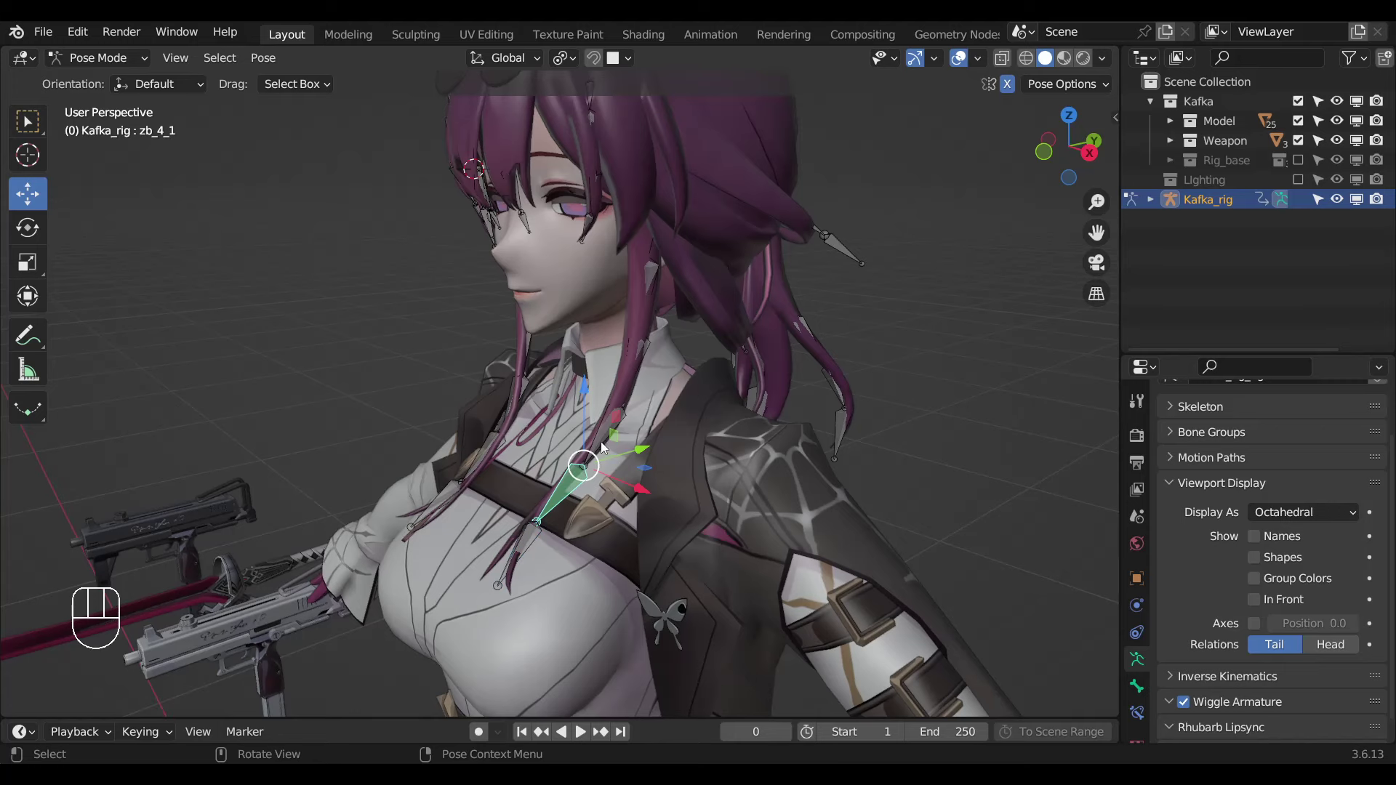
{"action": "left_click", "coordinate": [614, 432]}
{"action": "key", "text": "ctrl+shift+c"}
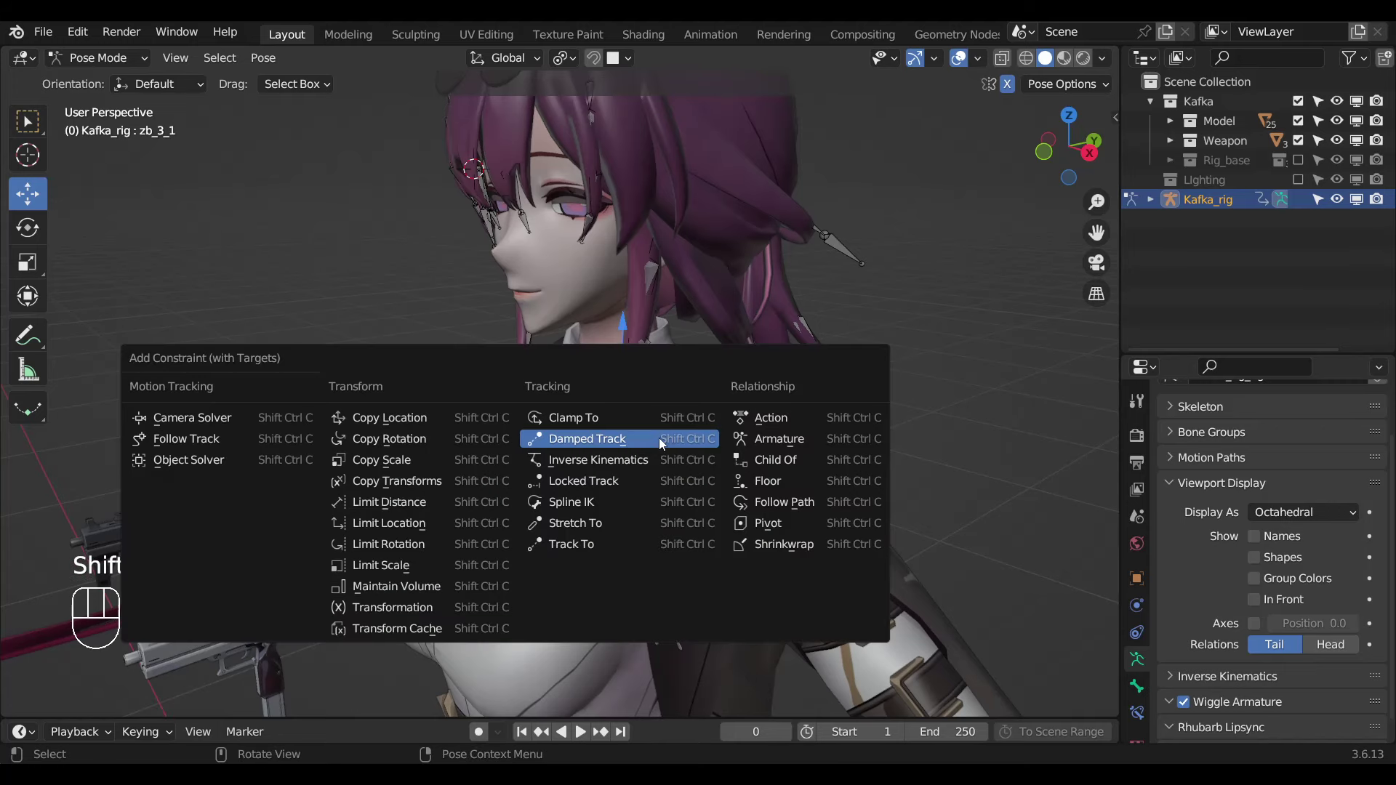
{"action": "left_click", "coordinate": [623, 430]}
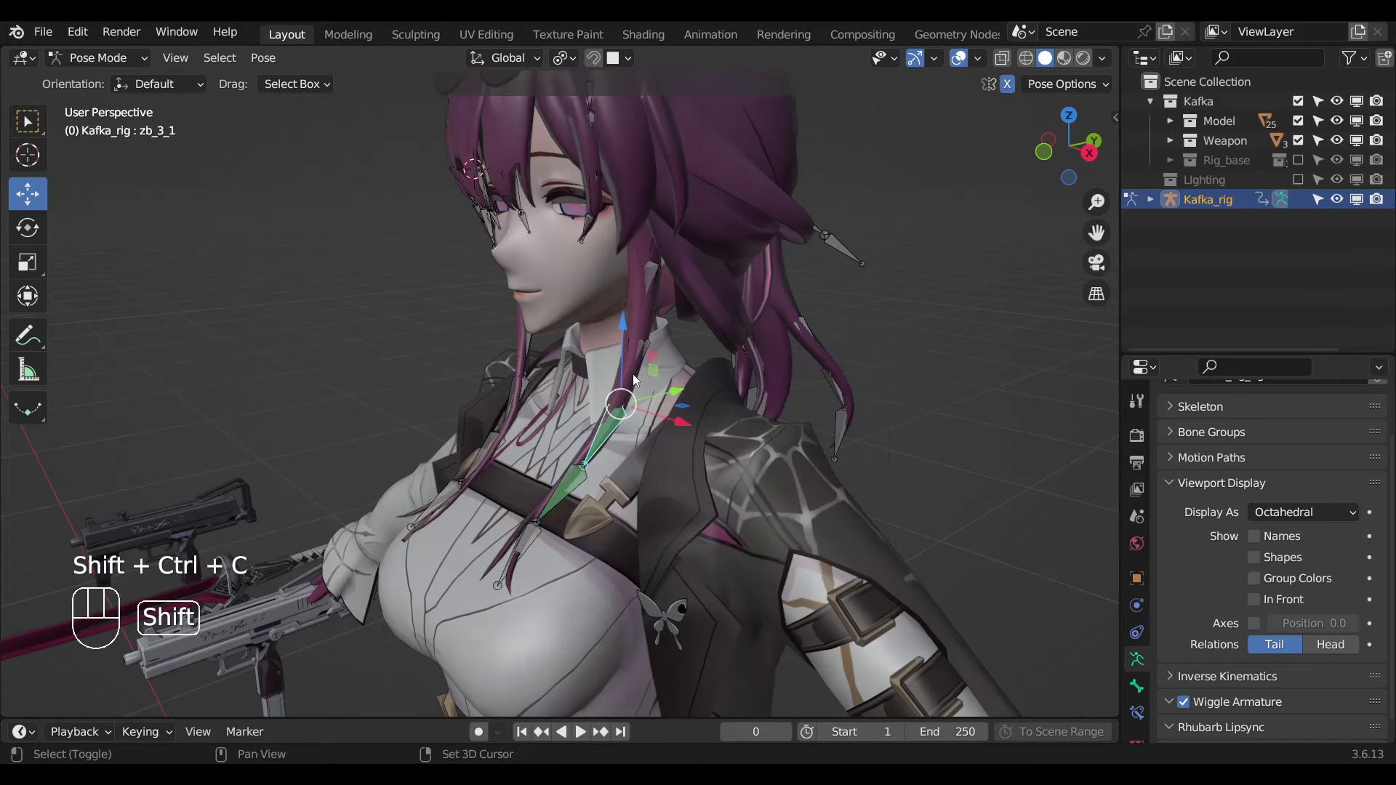
{"action": "key", "text": "ctrl+shift+c"}
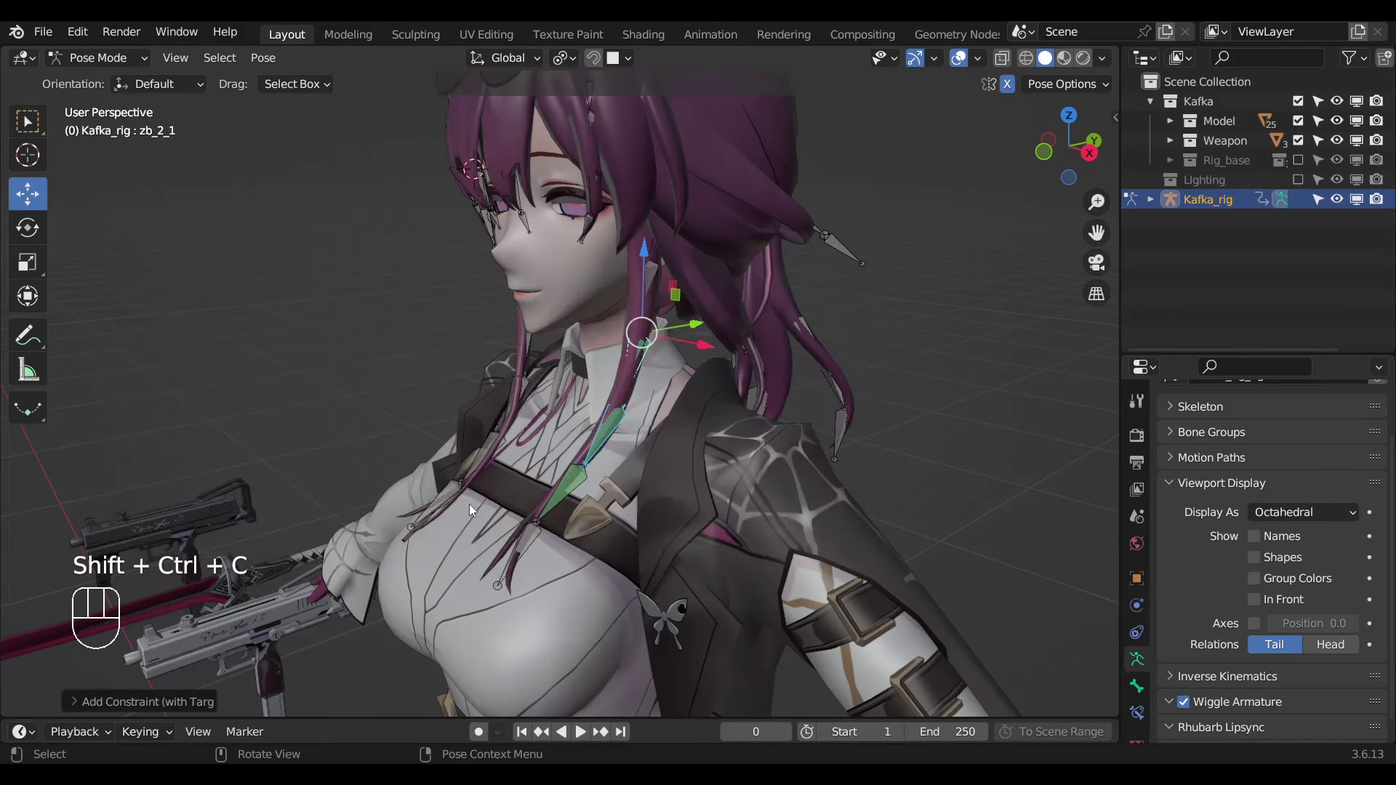
{"action": "left_click_drag", "start_coordinate": [513, 519], "coordinate": [483, 546]}
{"action": "key", "text": "alt+z"}
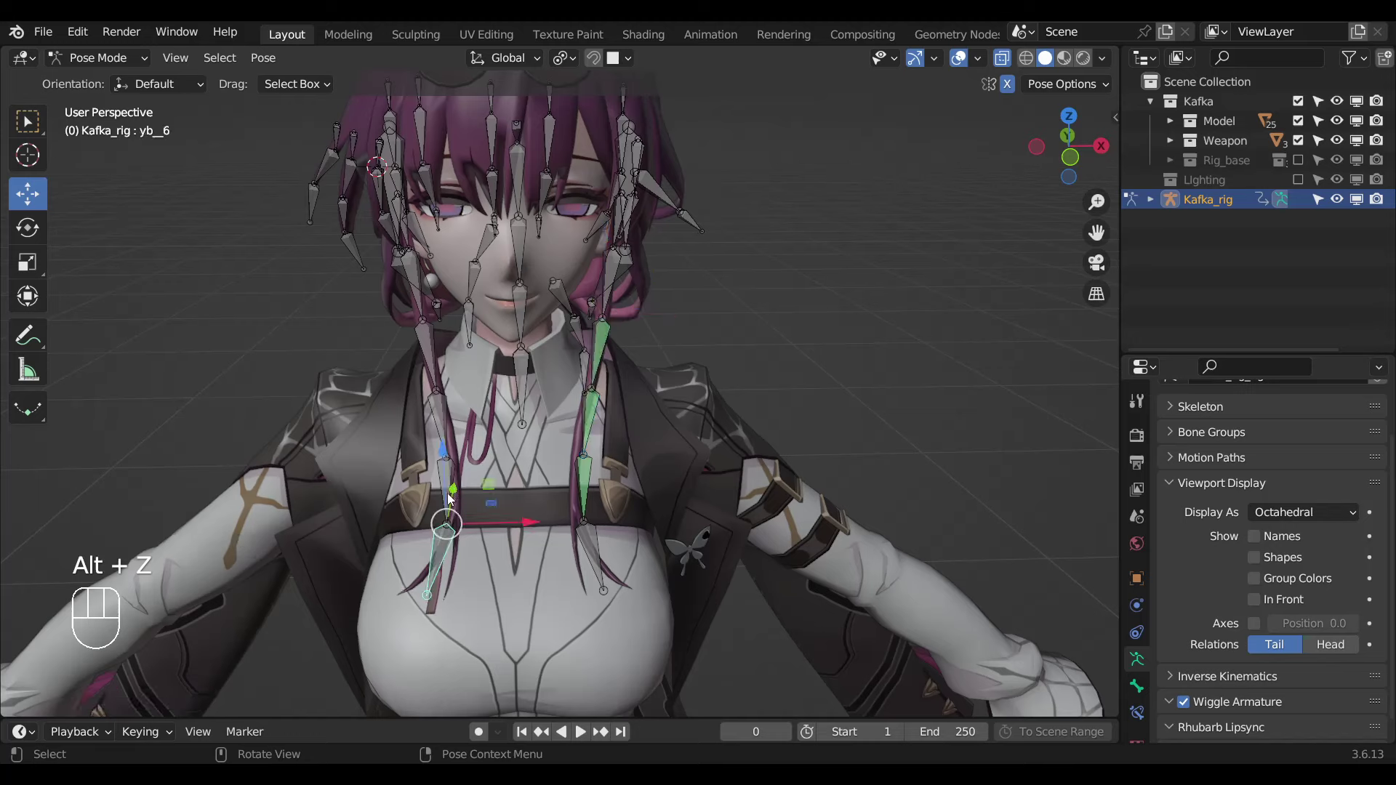
Add Damped Track constraints to the front strand bones yb_5, yb_4 and yb_3.
{"action": "left_click", "coordinate": [453, 499]}
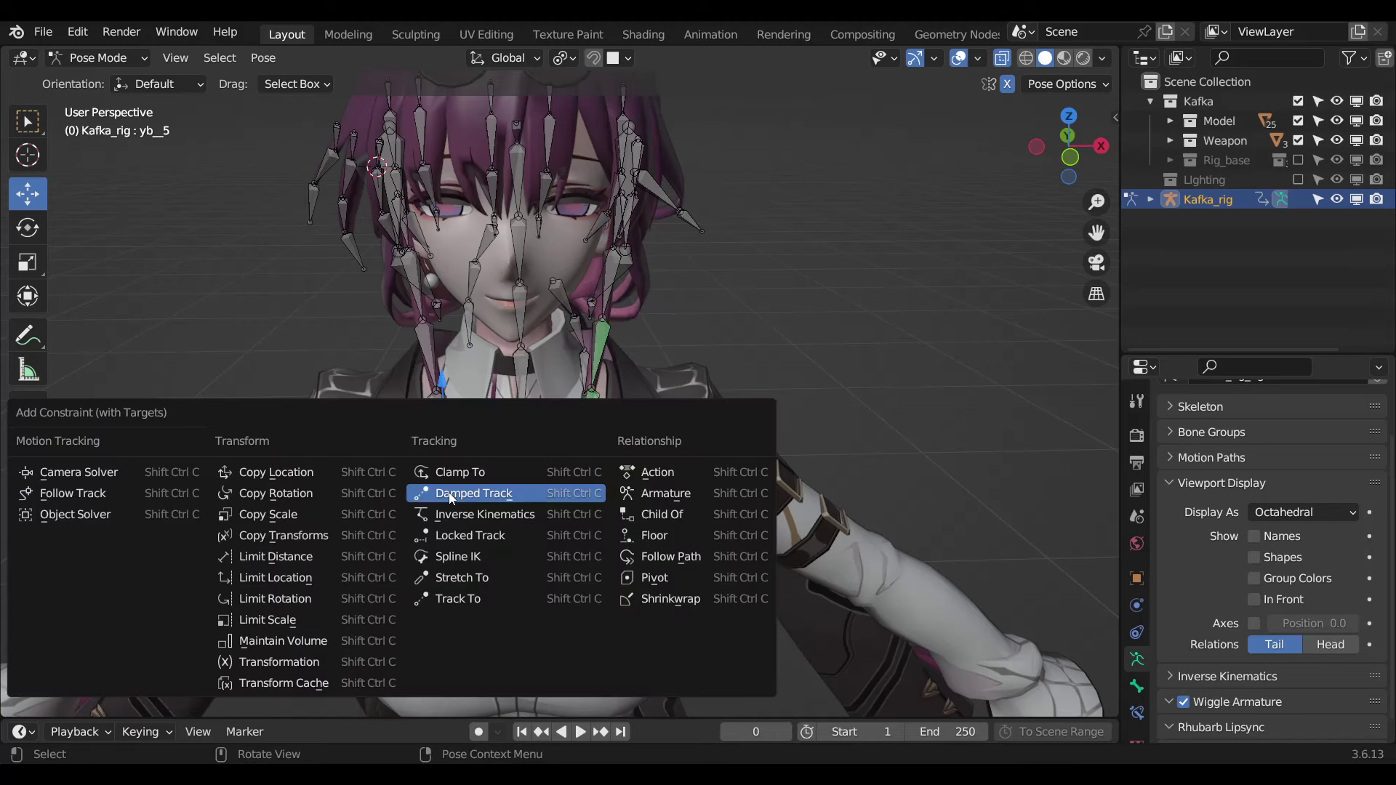
{"action": "key", "text": "ctrl+shift+c"}
{"action": "left_click_drag", "start_coordinate": [634, 514], "coordinate": [601, 520]}
{"action": "left_click", "coordinate": [594, 519]}
{"action": "left_click", "coordinate": [576, 464]}
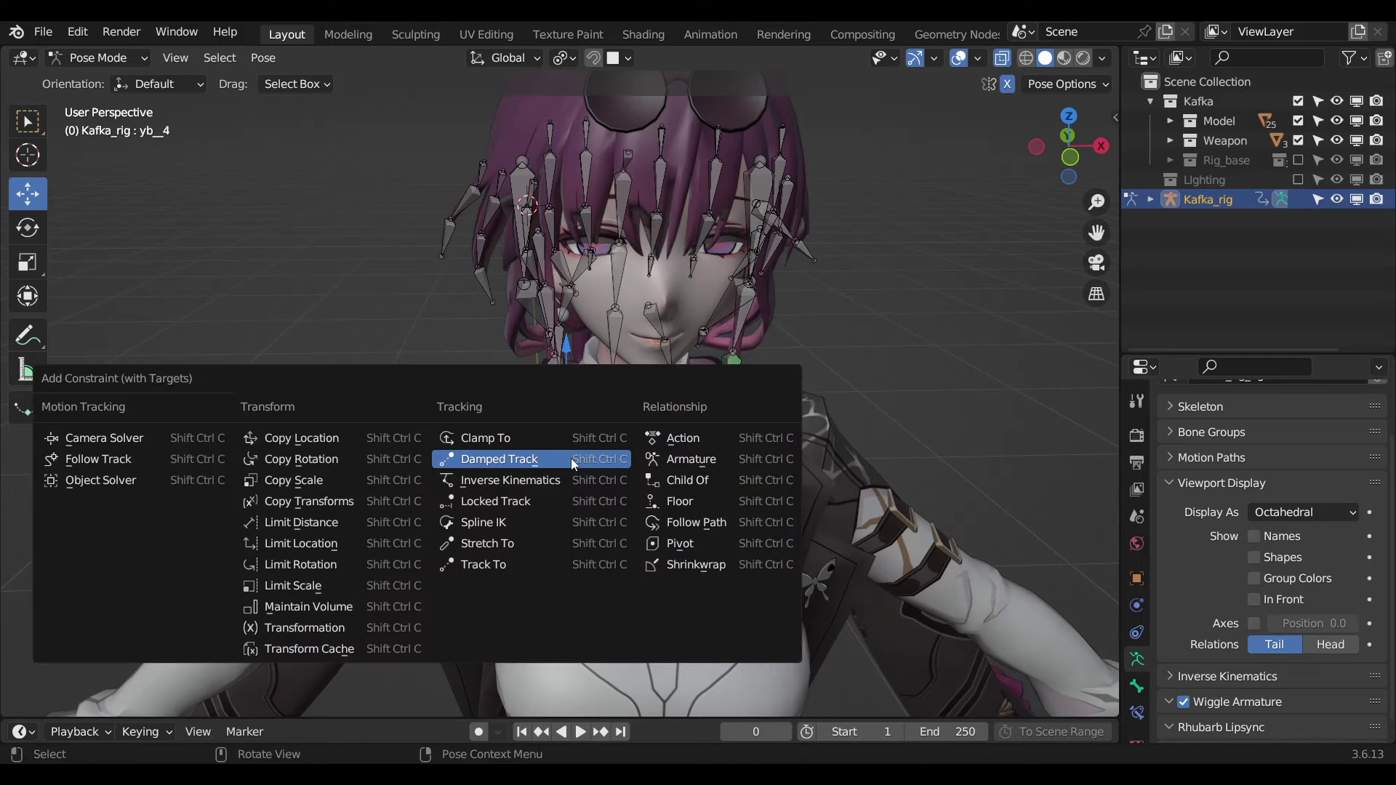
{"action": "key", "text": "ctrl+shift+c"}
{"action": "left_click", "coordinate": [30, 135]}
{"action": "left_click_drag", "start_coordinate": [586, 464], "coordinate": [610, 449]}
{"action": "left_click", "coordinate": [555, 449]}
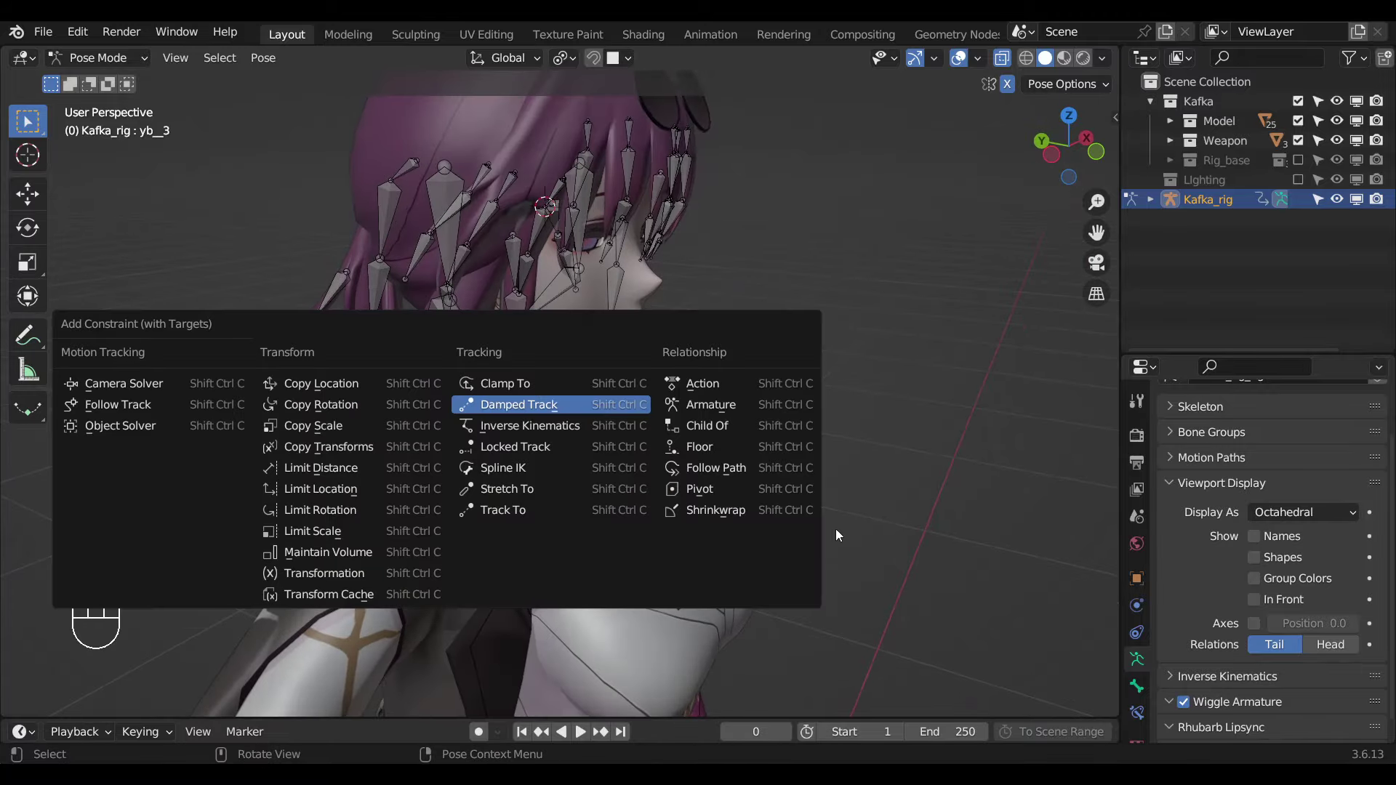
{"action": "left_click_drag", "start_coordinate": [746, 508], "coordinate": [738, 484]}
{"action": "left_click", "coordinate": [620, 436]}
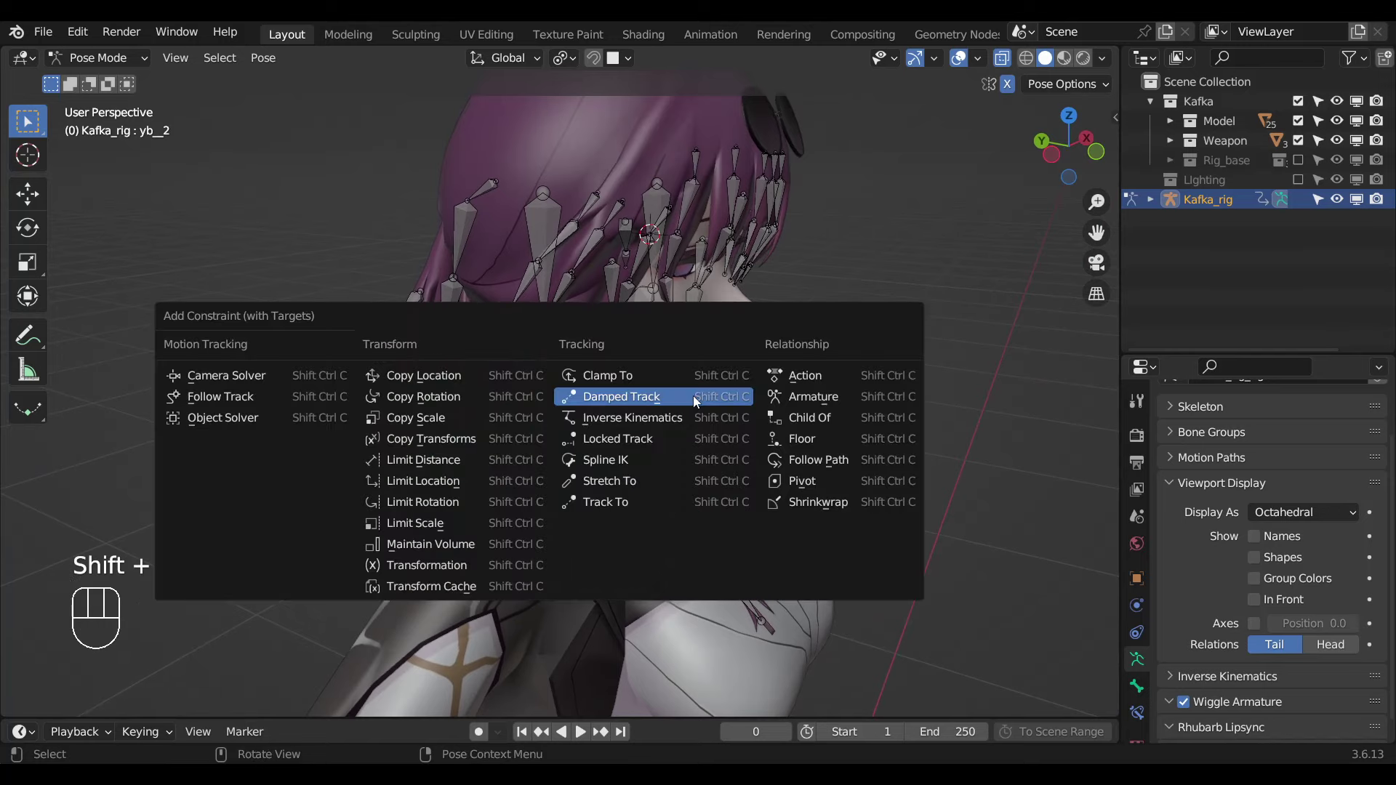
Constrain yb_2 and zb_1_1 with Damped Track, check from the right view and save the rig file.
{"action": "key", "text": "ctrl+shift+c"}
{"action": "left_click_drag", "start_coordinate": [816, 371], "coordinate": [781, 409]}
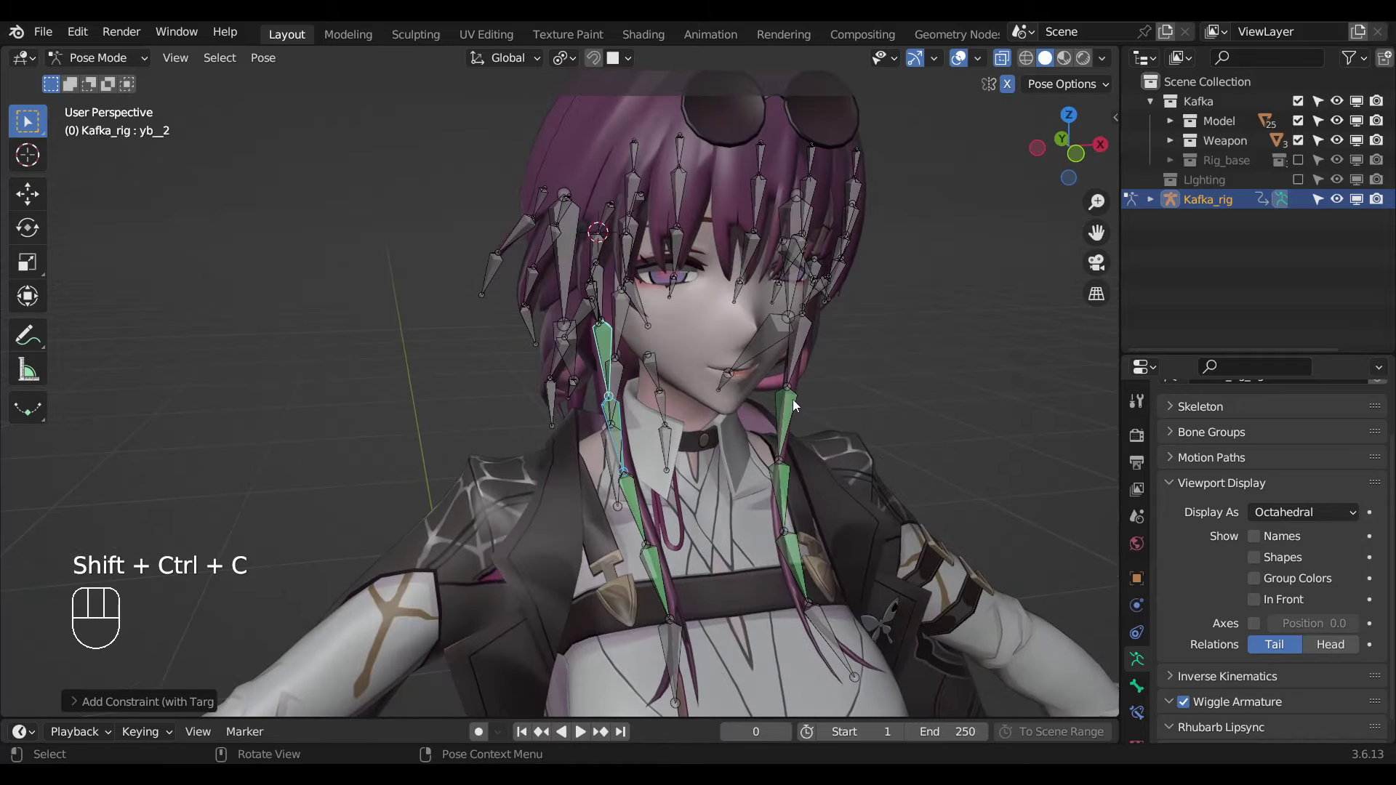
{"action": "left_click", "coordinate": [793, 363]}
{"action": "key", "text": "ctrl+shift+c"}
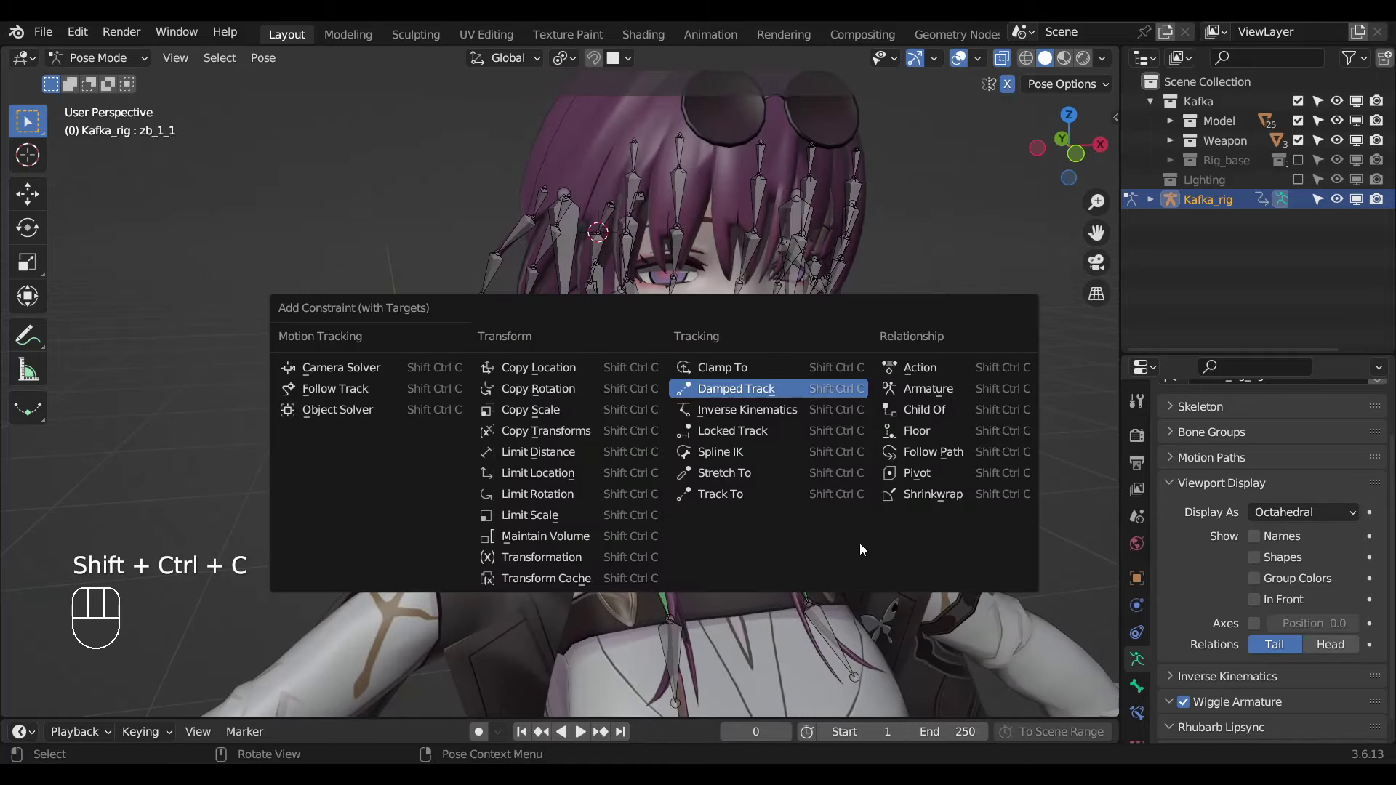
{"action": "key", "text": "KP_3"}
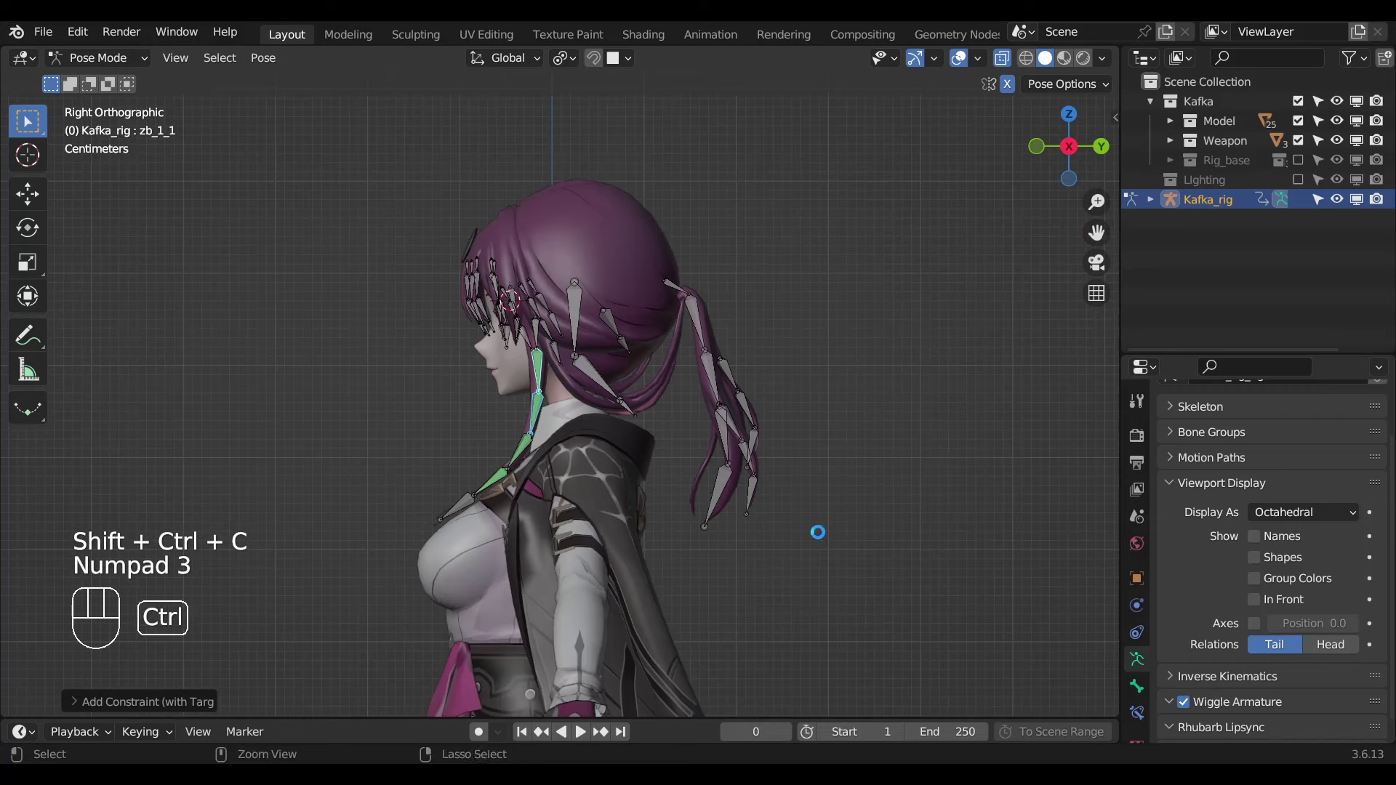
{"action": "key", "text": "ctrl+s"}
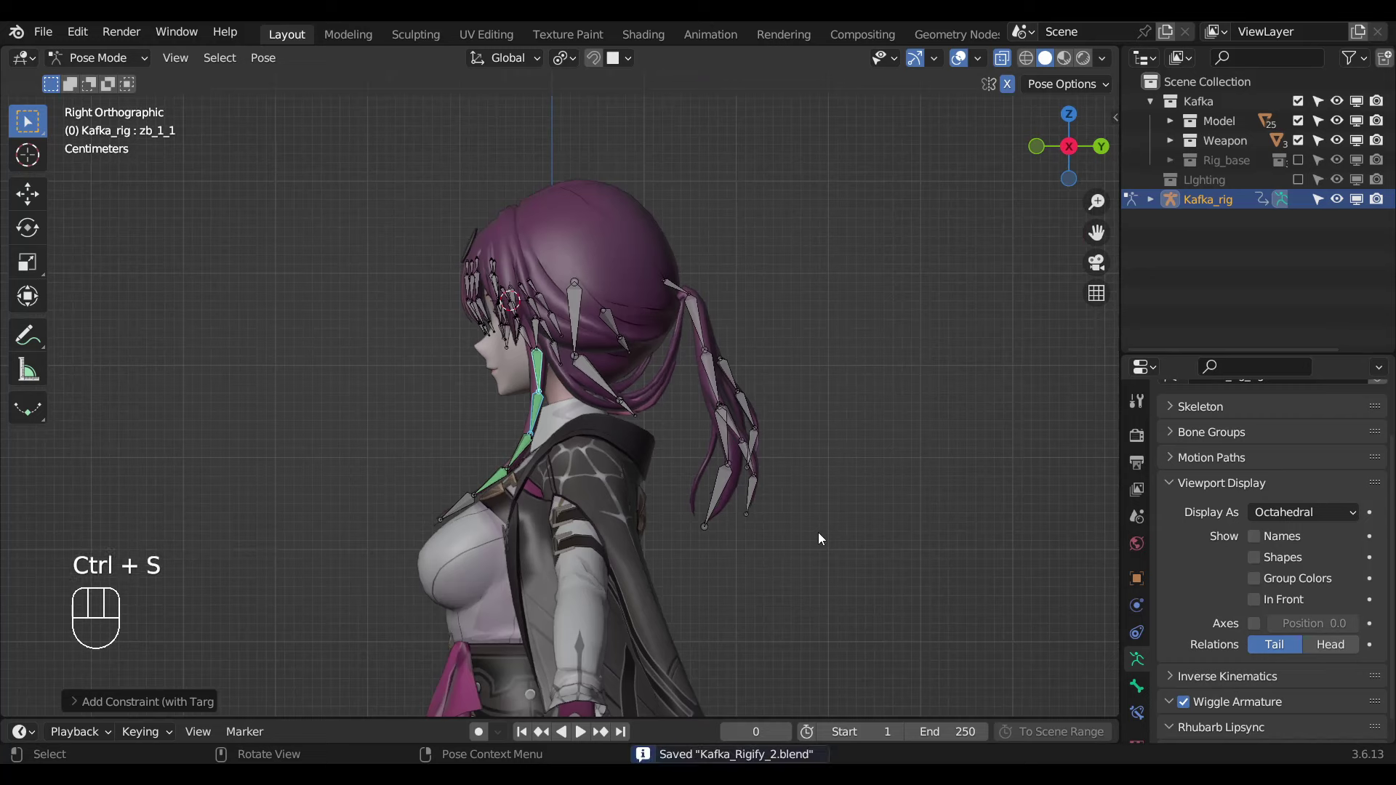
Give the ponytail bones HairB4_JNT, HairB3_JNT and HairB2_JNT Damped Track constraints.
{"action": "left_click_drag", "start_coordinate": [759, 555], "coordinate": [730, 560]}
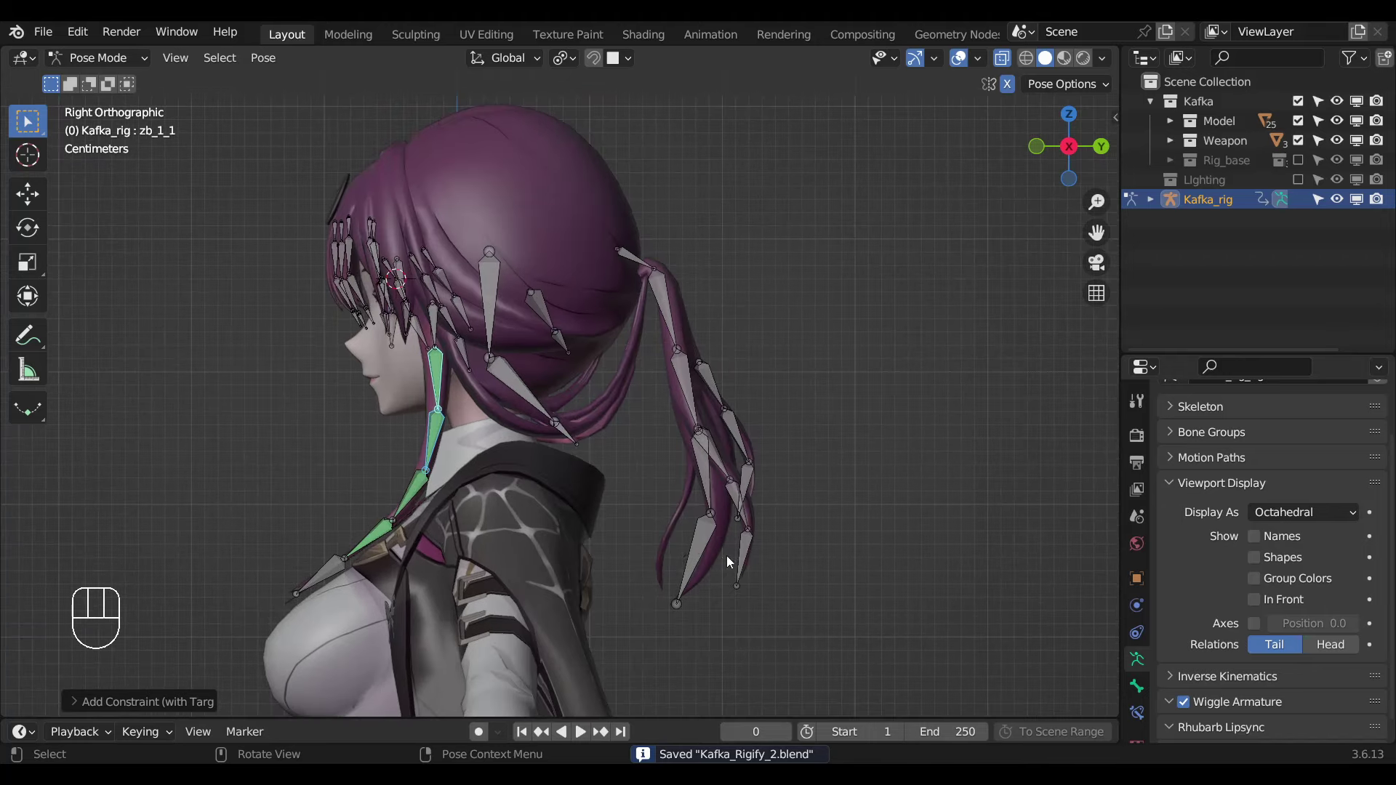
{"action": "left_click", "coordinate": [711, 564]}
{"action": "left_click", "coordinate": [710, 492]}
{"action": "left_click_drag", "start_coordinate": [718, 520], "coordinate": [684, 497]}
{"action": "key", "text": "ctrl+shift+c"}
{"action": "left_click_drag", "start_coordinate": [766, 467], "coordinate": [666, 494]}
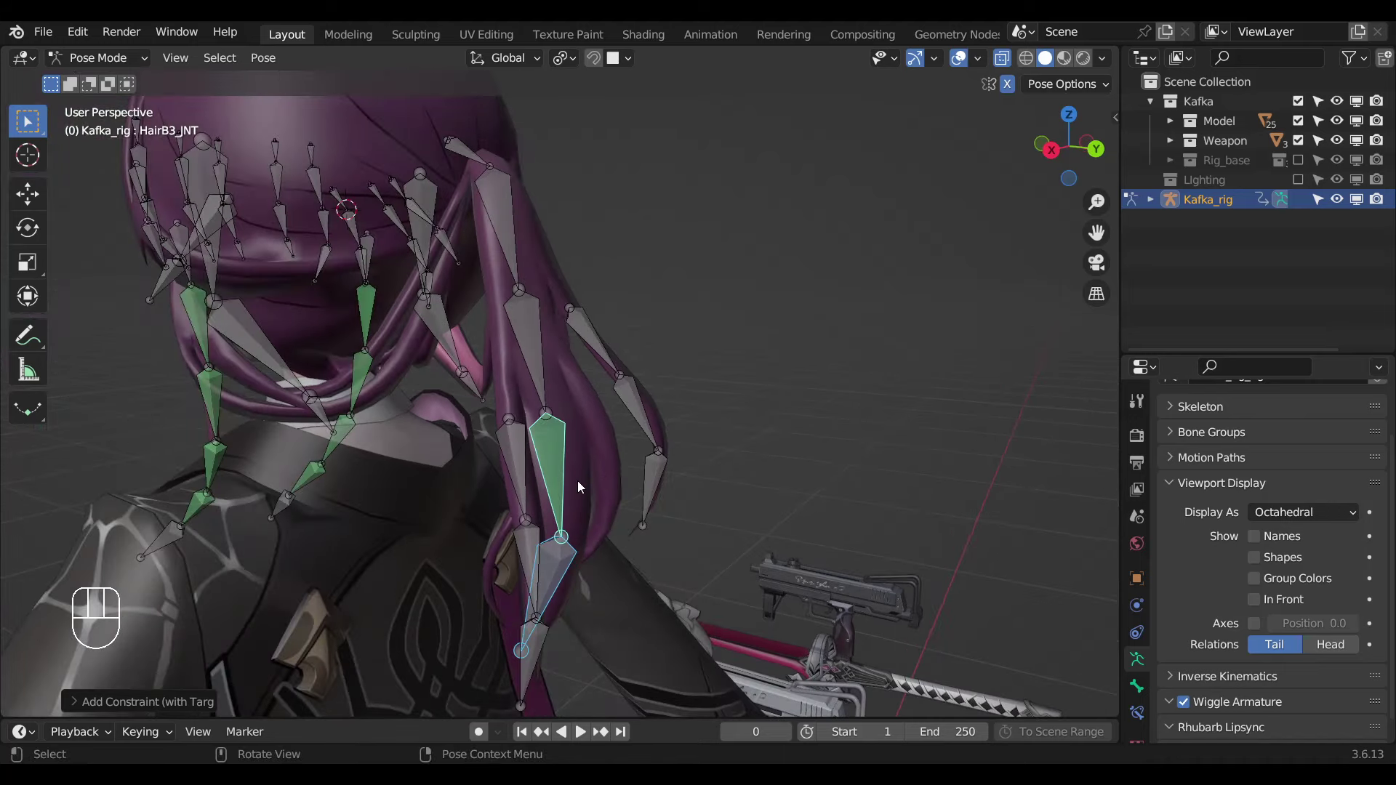
{"action": "left_click", "coordinate": [570, 459]}
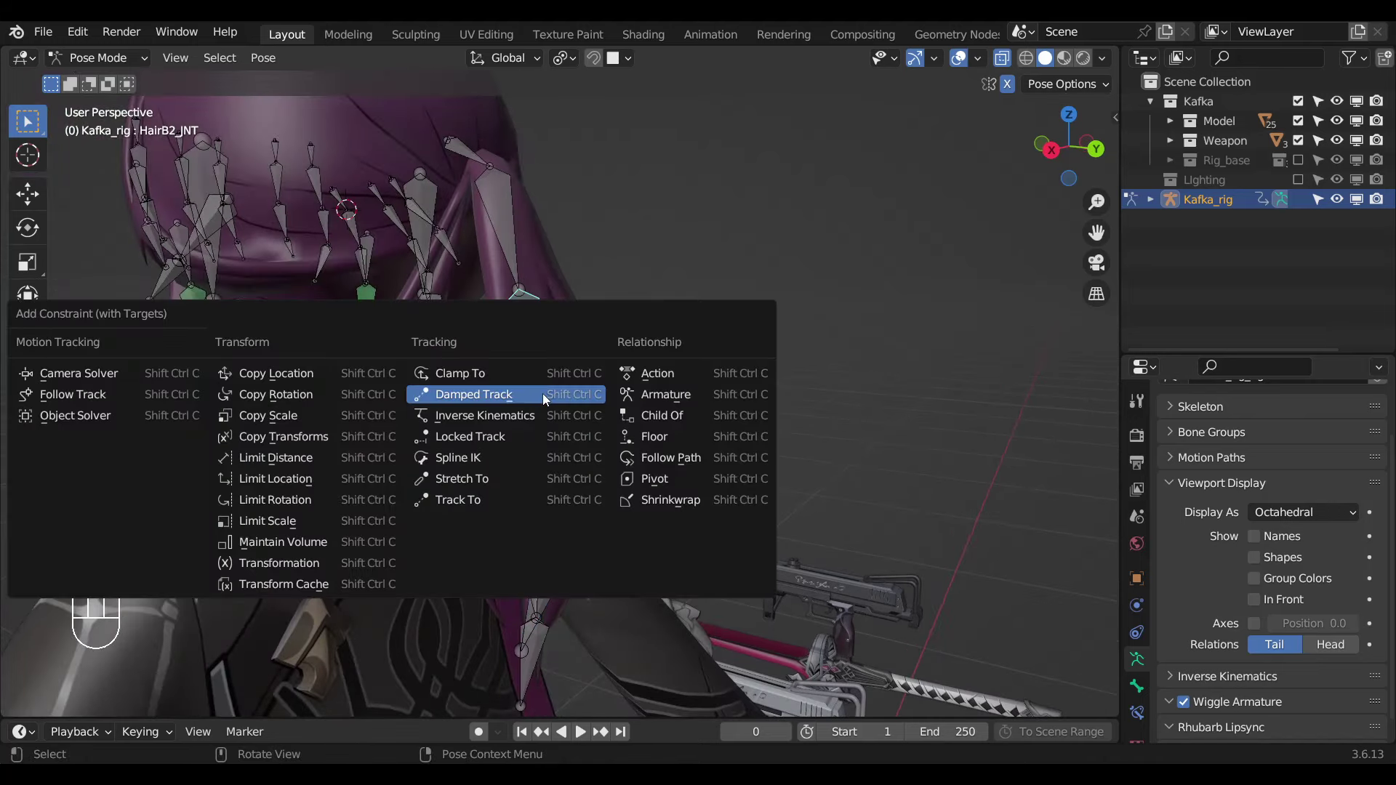
{"action": "left_click_drag", "start_coordinate": [566, 421], "coordinate": [576, 473]}
{"action": "left_click", "coordinate": [567, 458]}
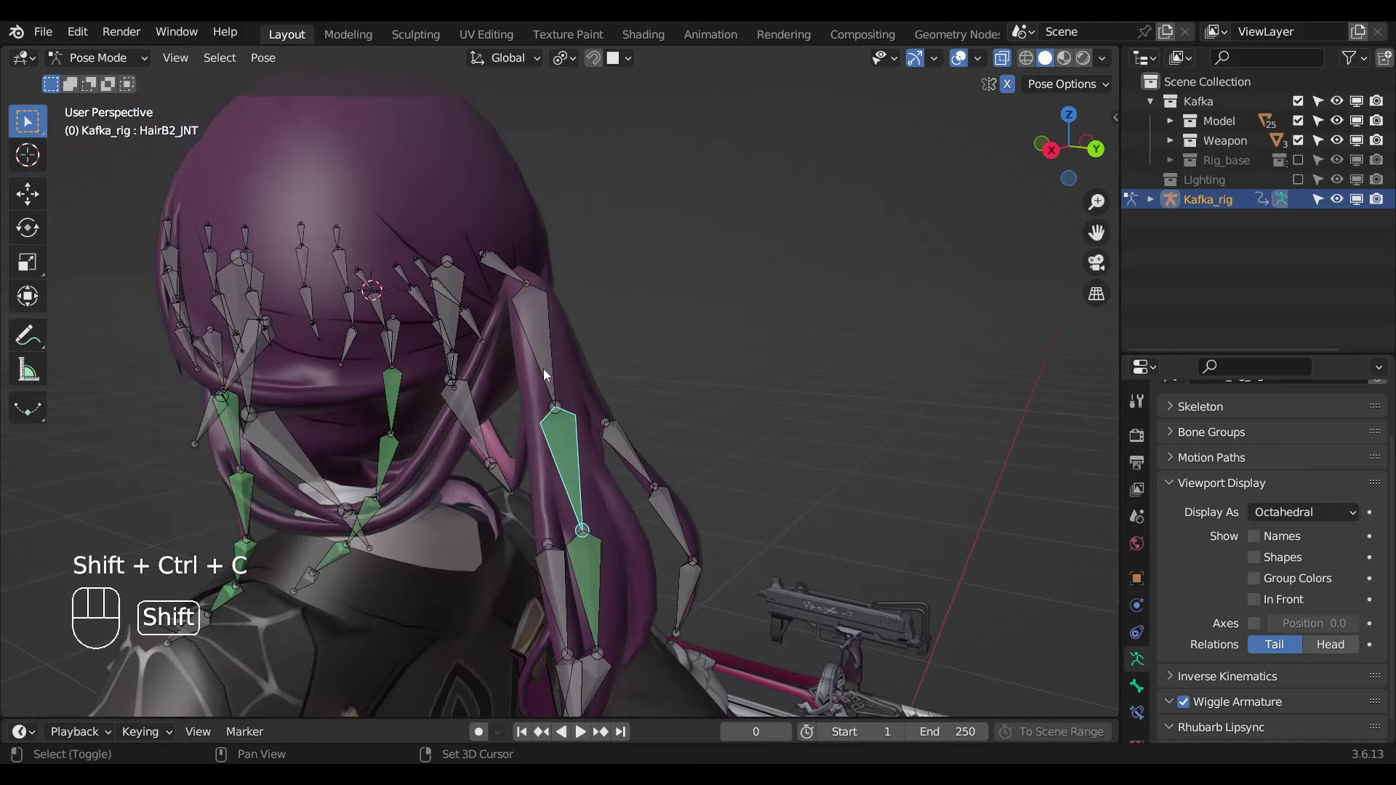
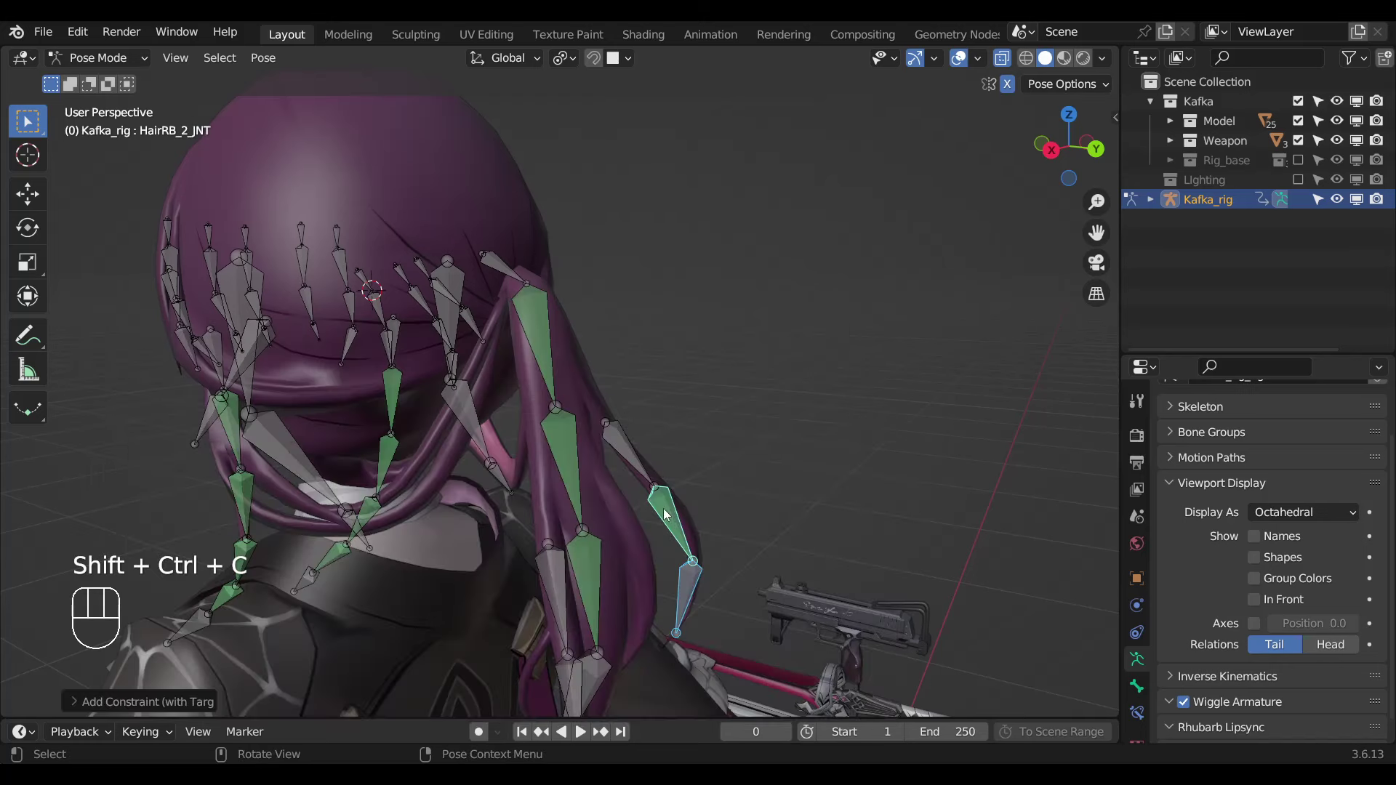
Add a short new bone HairRB_1_JNT.001 atop the back hair strand in Edit Mode and parent it into the chain.
{"action": "left_click_drag", "start_coordinate": [643, 476], "coordinate": [585, 480]}
{"action": "left_click", "coordinate": [575, 476]}
{"action": "middle_click", "coordinate": [608, 486]}
{"action": "key", "text": "Tab"}
{"action": "key", "text": "alt+z"}
{"action": "key", "text": "shift+d"}
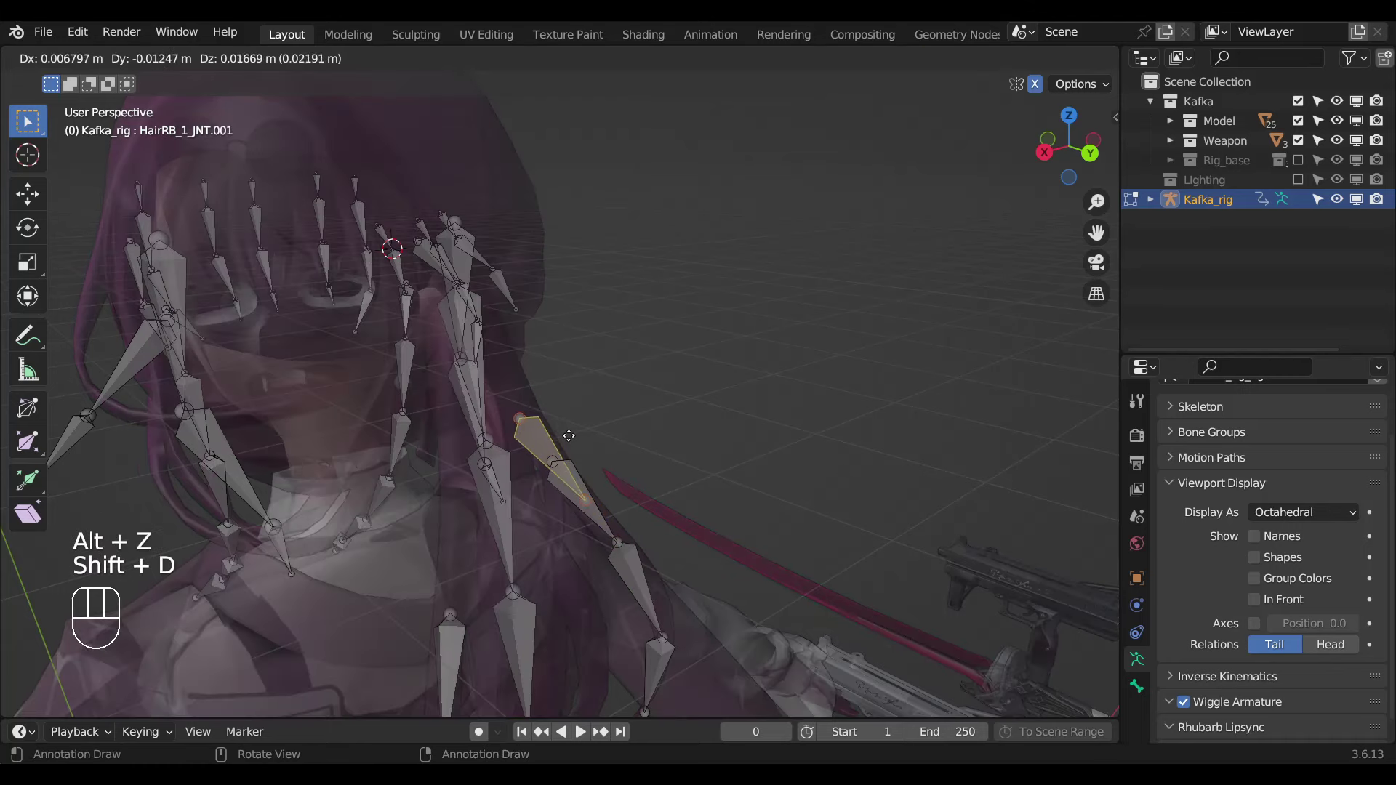
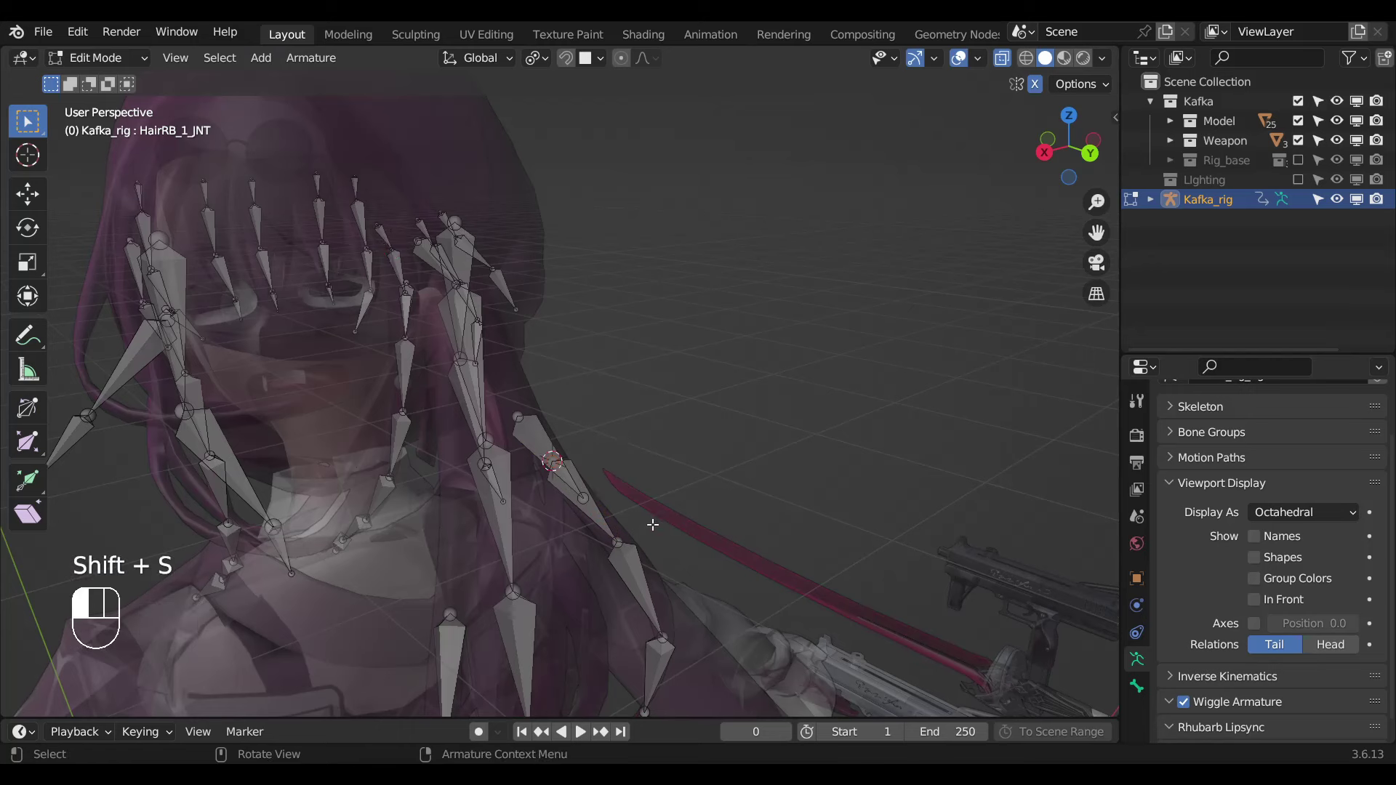
{"action": "key", "text": "shift+s"}
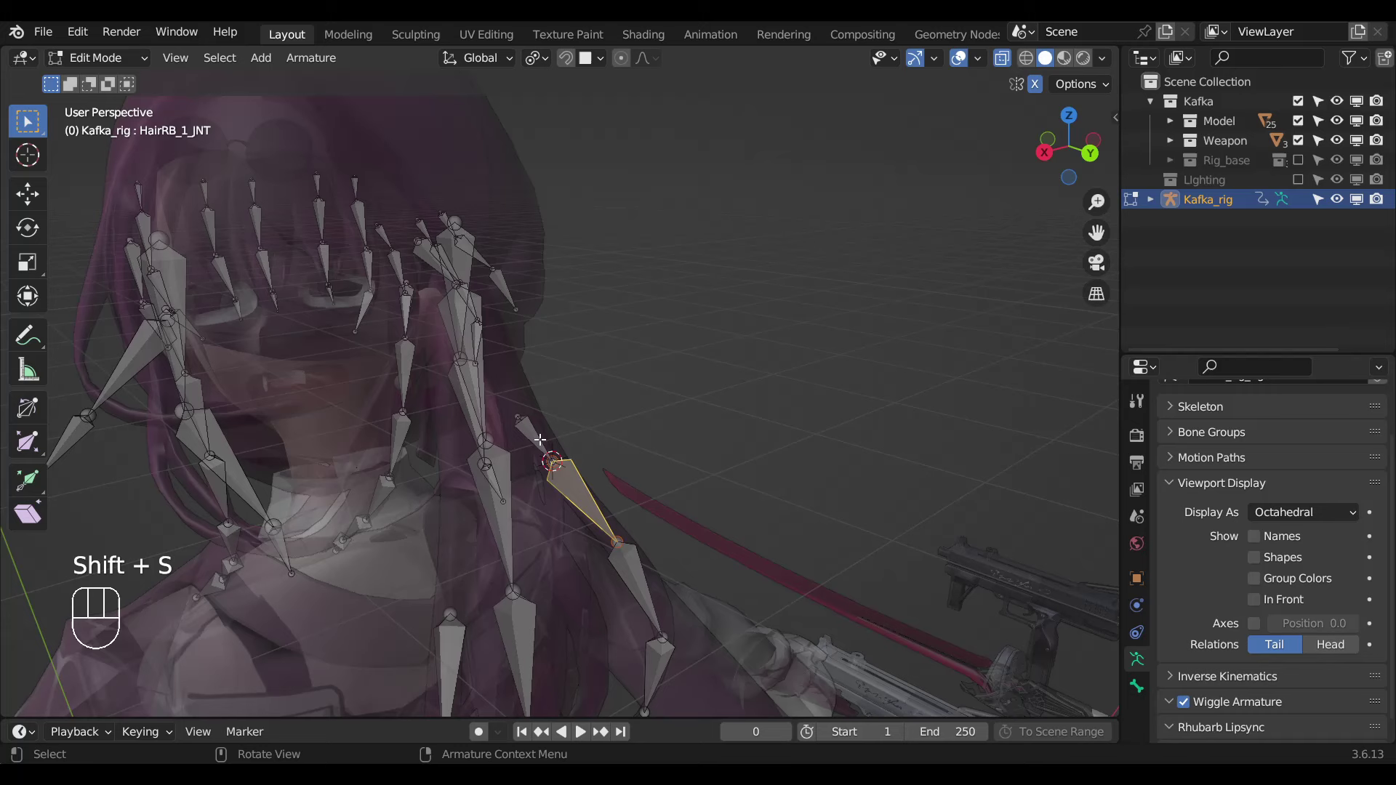
{"action": "key", "text": "ctrl+p"}
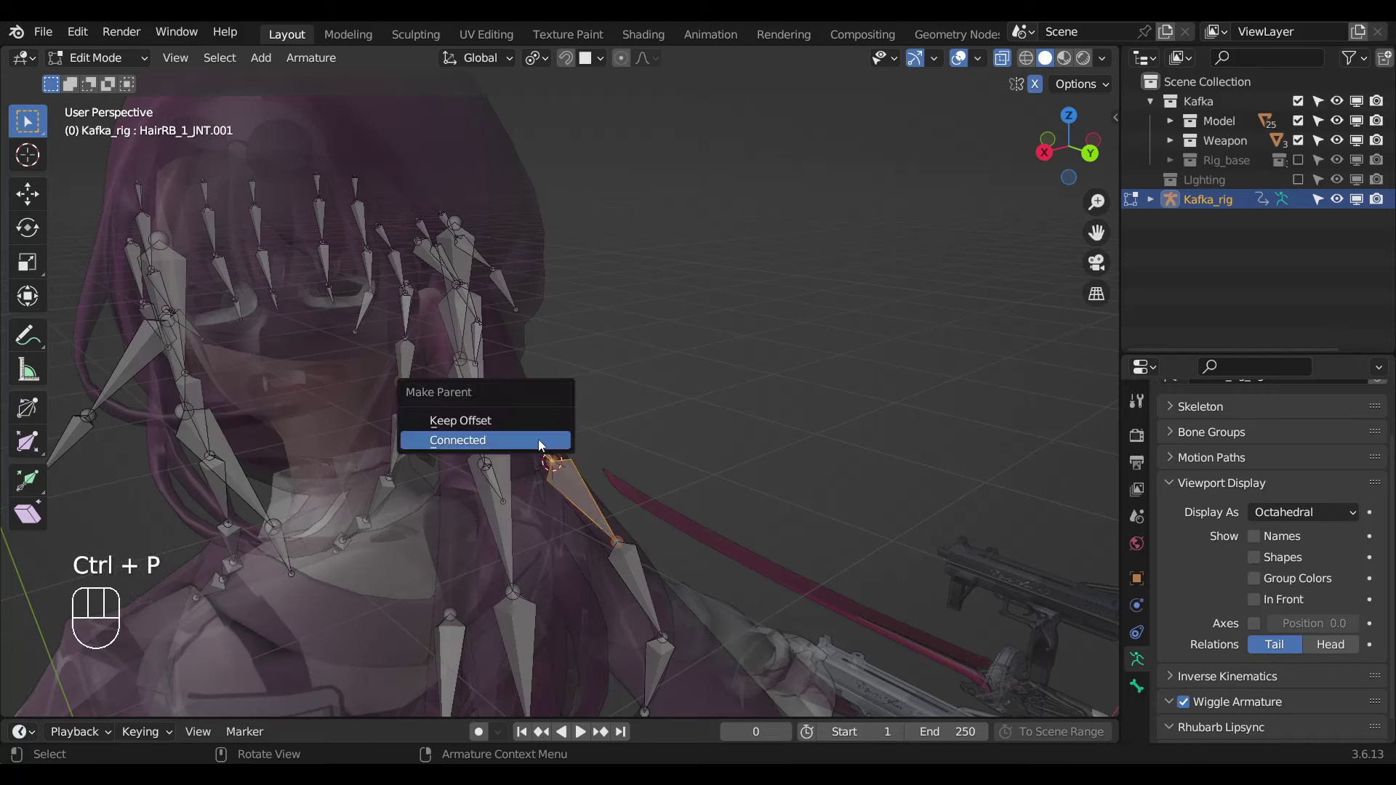
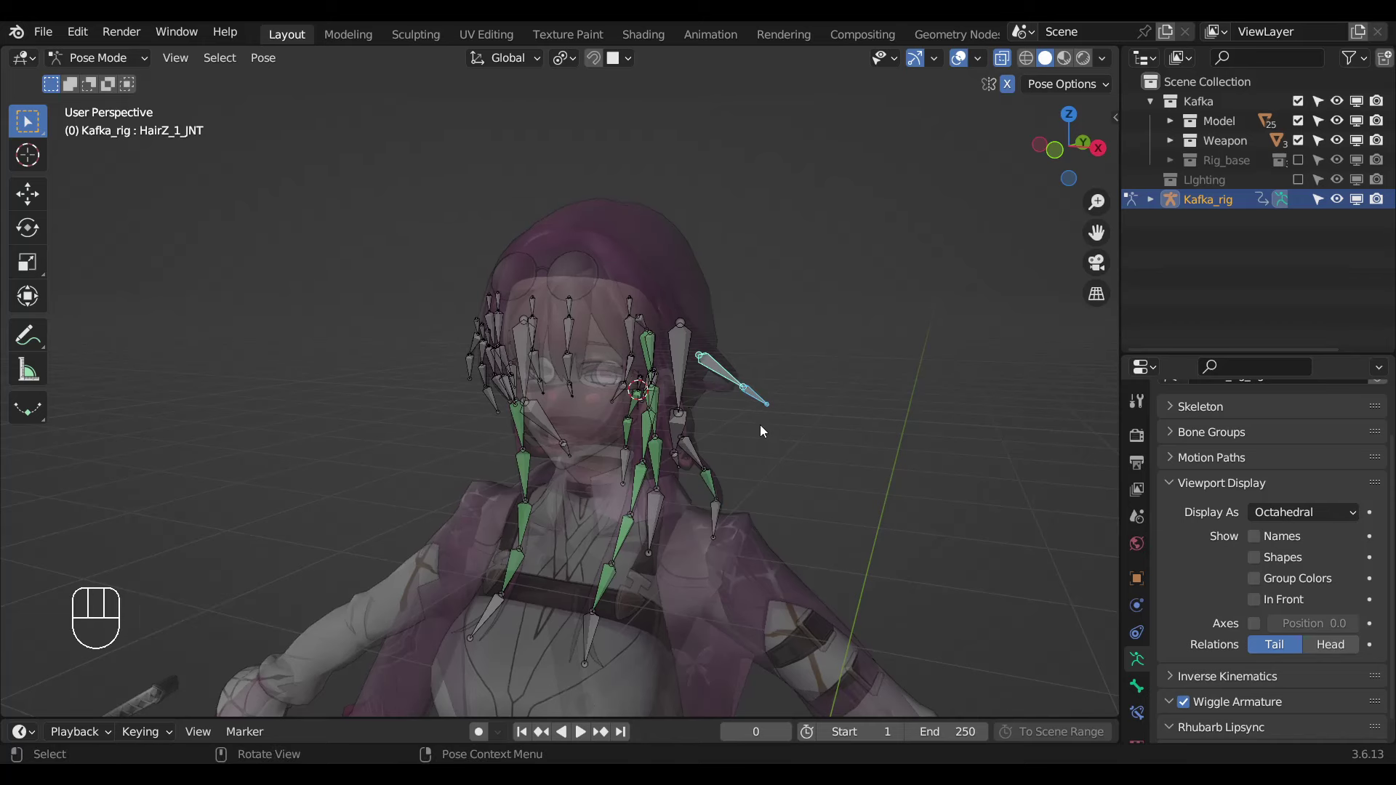
Give HairZ_1_JNT a Damped Track constraint and bring the side hair bones into view.
{"action": "left_click_drag", "start_coordinate": [762, 432], "coordinate": [731, 419]}
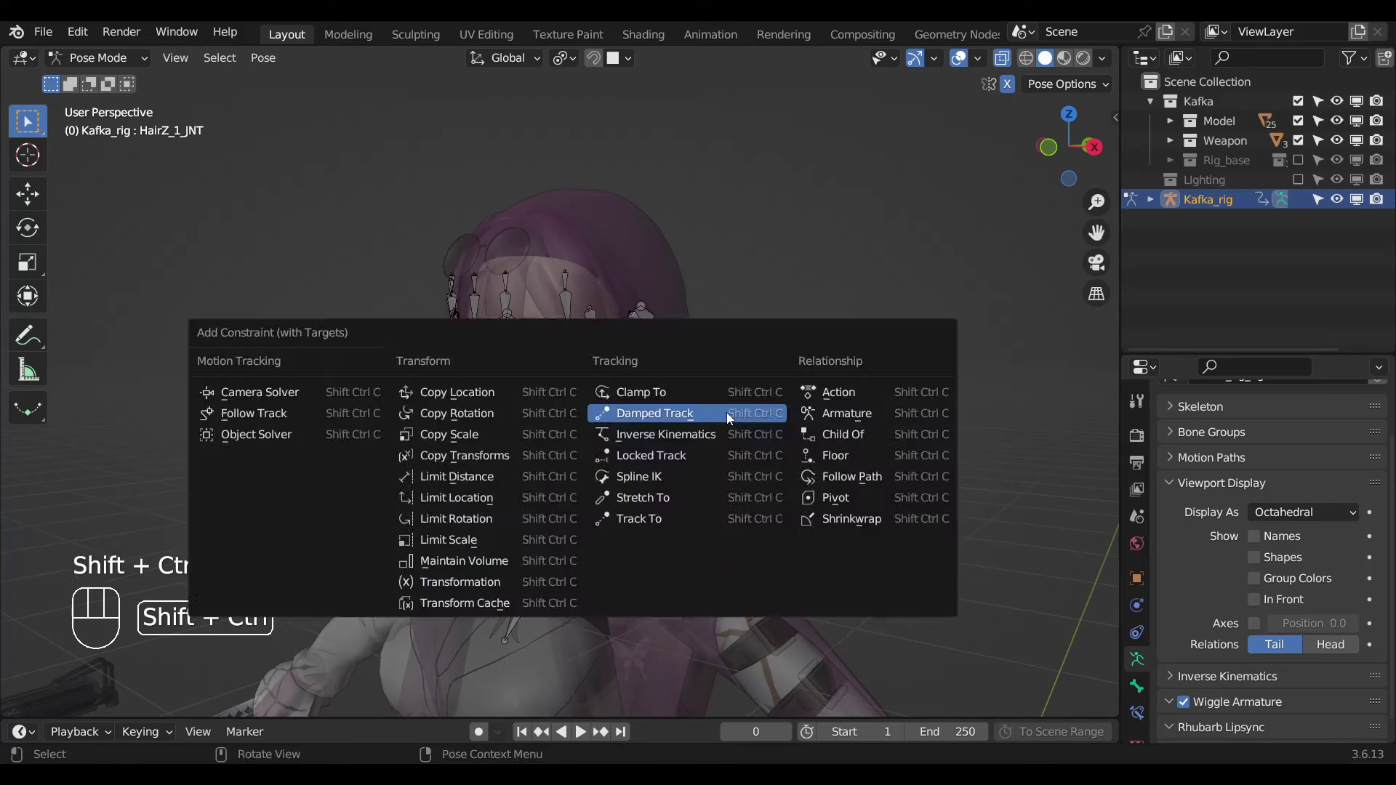
{"action": "left_click_drag", "start_coordinate": [674, 521], "coordinate": [707, 521]}
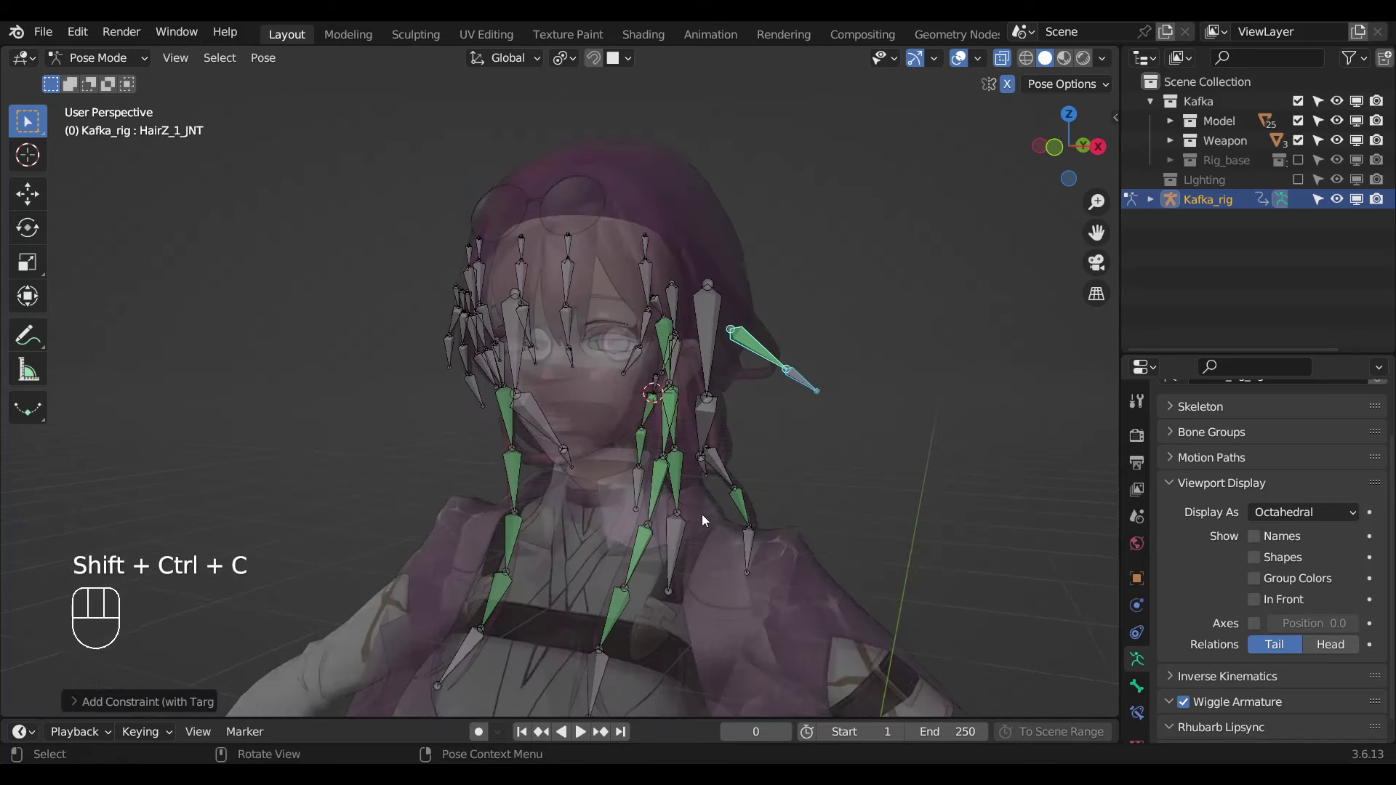
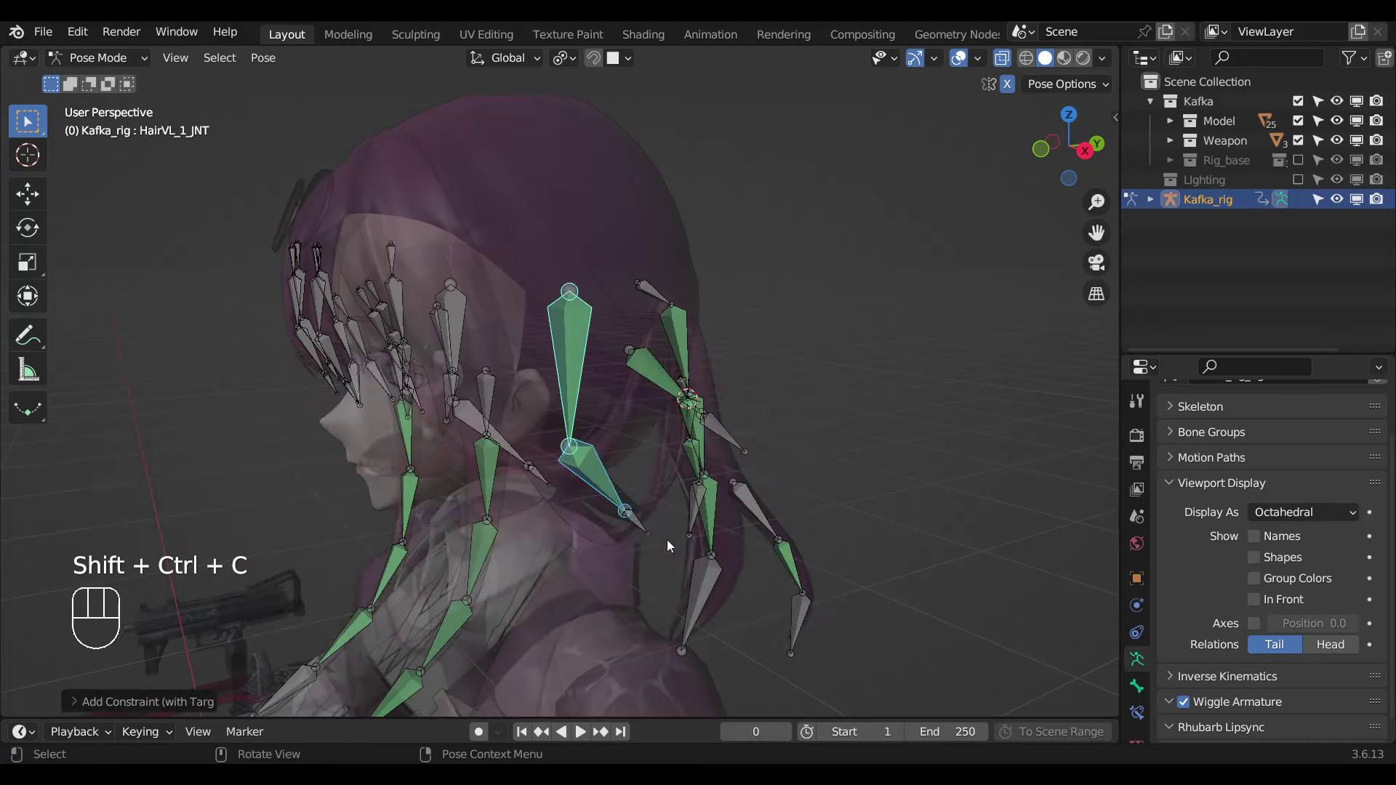
{"action": "left_click_drag", "start_coordinate": [599, 526], "coordinate": [780, 499]}
{"action": "middle_click", "coordinate": [633, 488]}
Add target constraints to the side hair bones HairVL_1, HairK1 and HairVR_1, then reveal the rig's hidden bones.
{"action": "left_click", "coordinate": [614, 473]}
{"action": "left_click", "coordinate": [642, 446]}
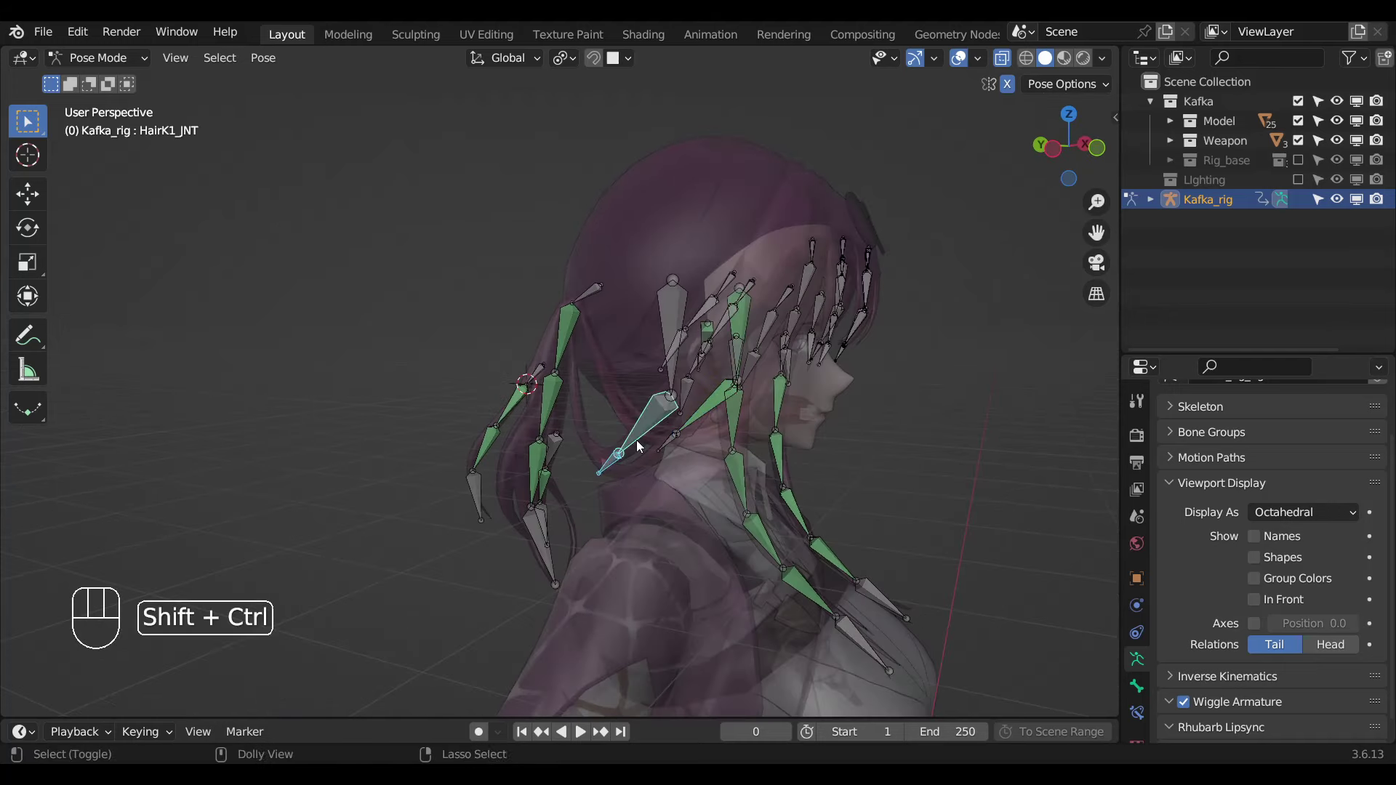
{"action": "key", "text": "ctrl+shift+c"}
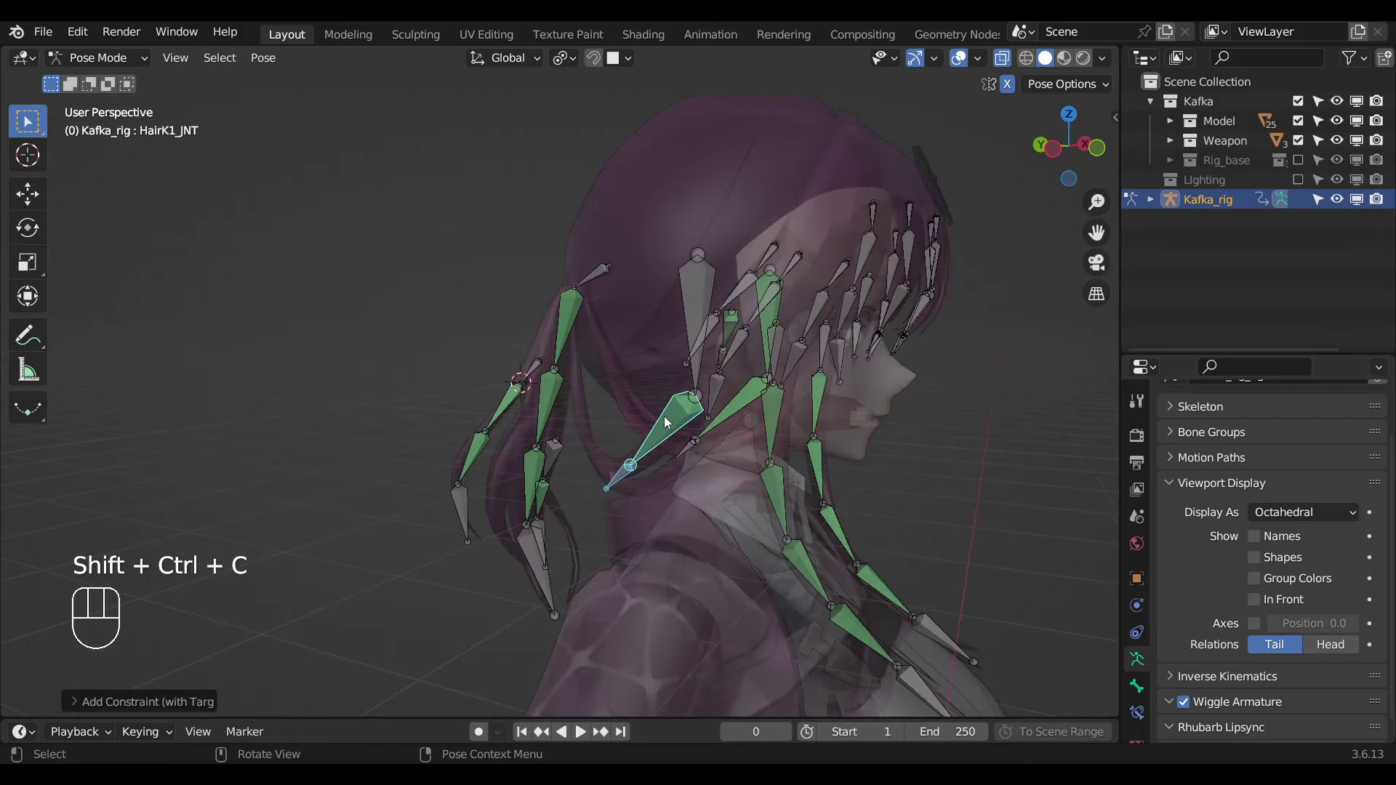
{"action": "key", "text": "ctrl+shift+c"}
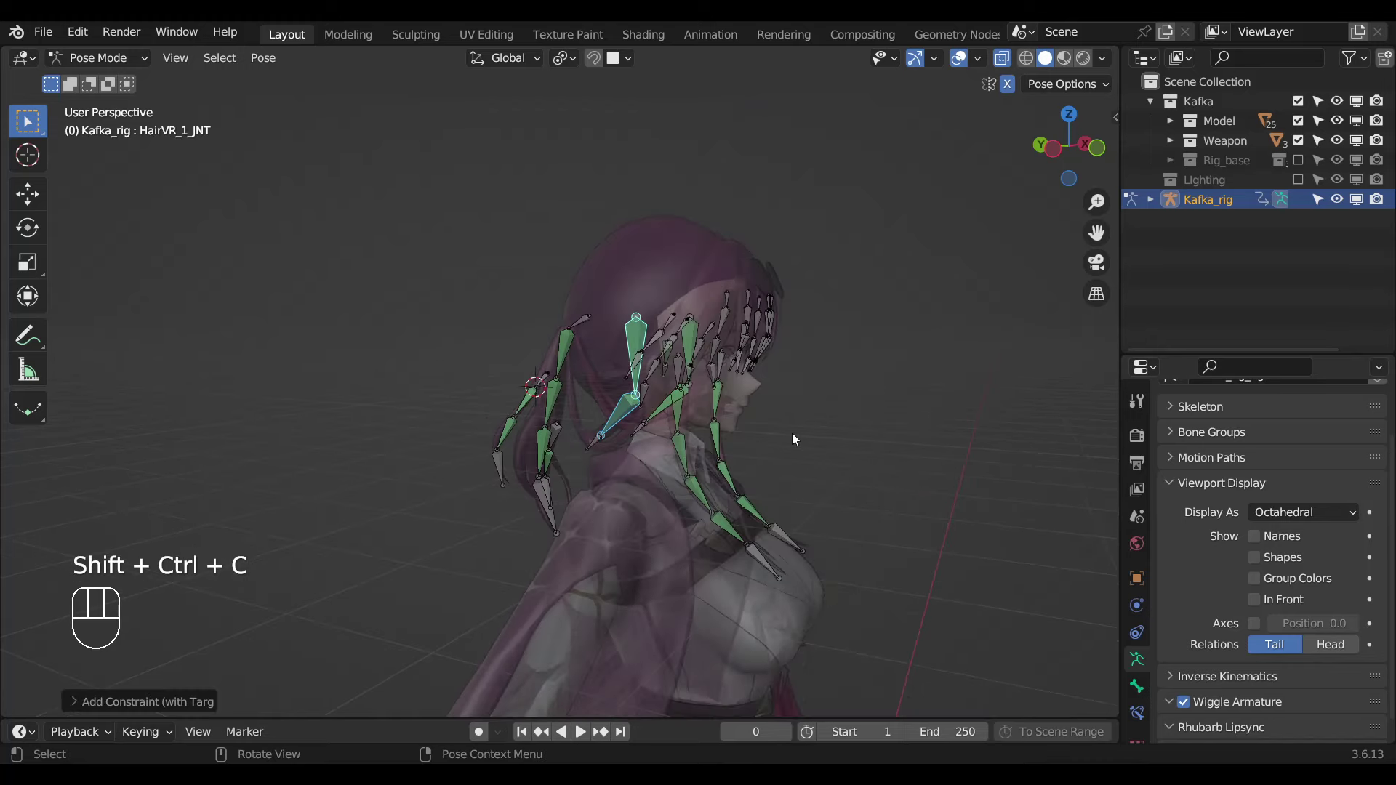
{"action": "key", "text": "alt+h"}
{"action": "left_click_drag", "start_coordinate": [762, 429], "coordinate": [689, 319]}
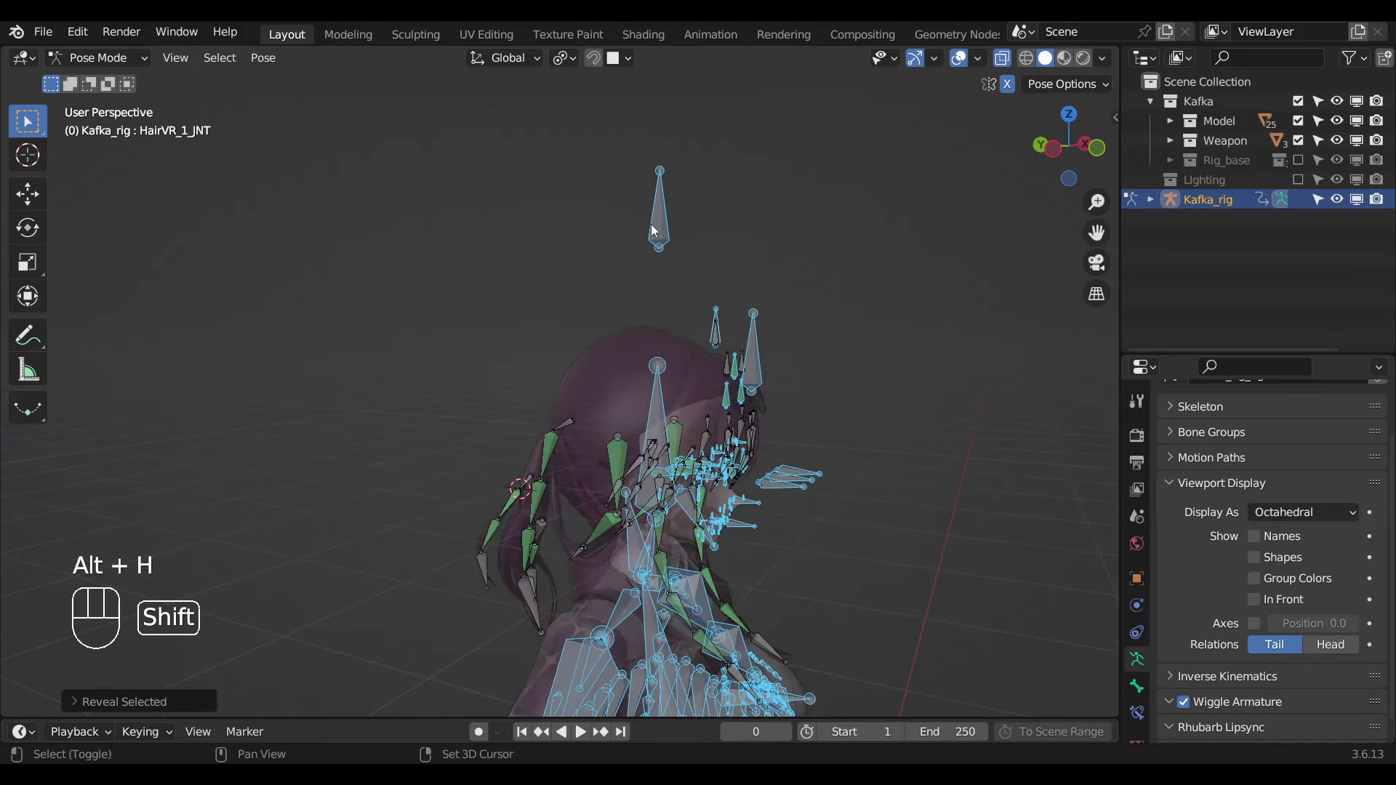
Hide the Setting and body bones so only the hair bone chains around the head stay visible.
{"action": "left_click", "coordinate": [656, 229]}
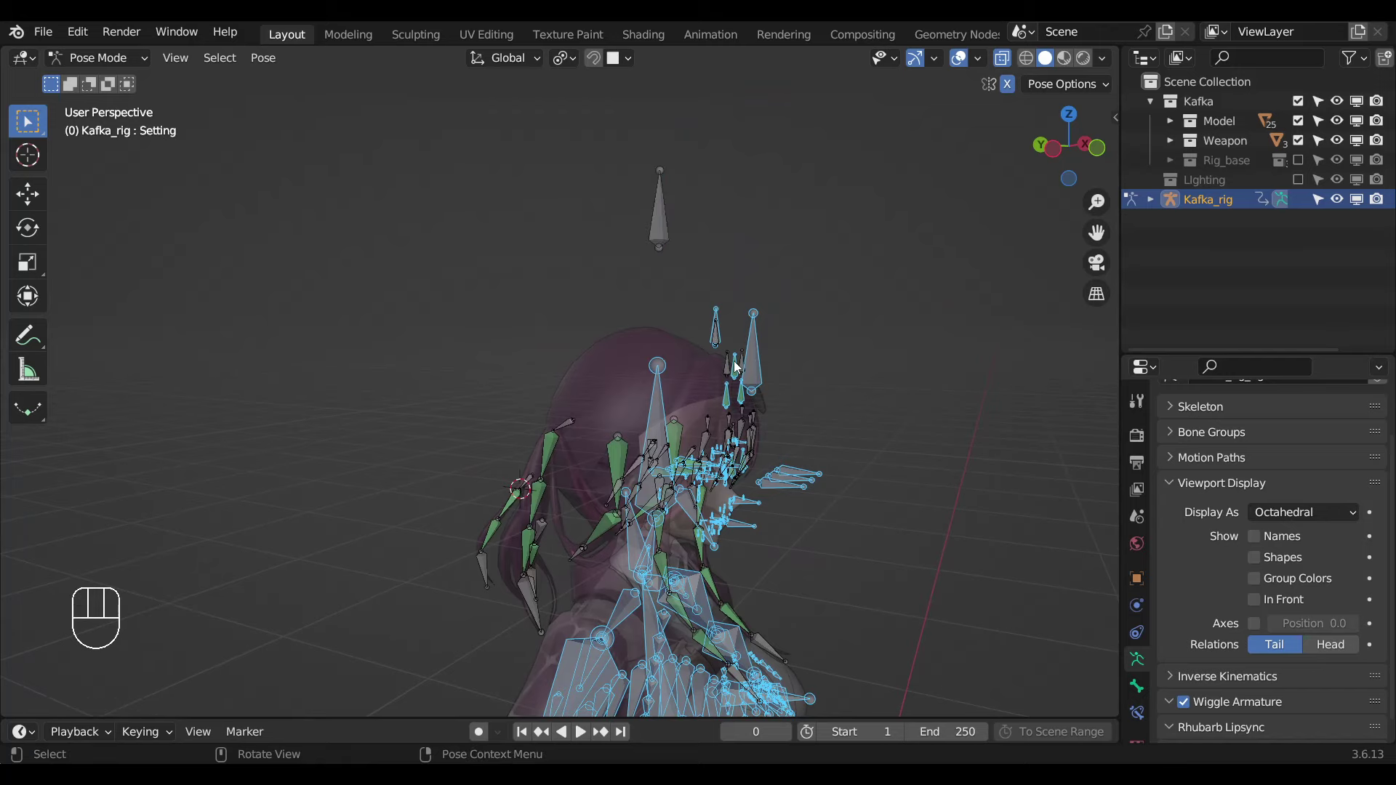
{"action": "key", "text": "h"}
{"action": "left_click_drag", "start_coordinate": [748, 420], "coordinate": [637, 398]}
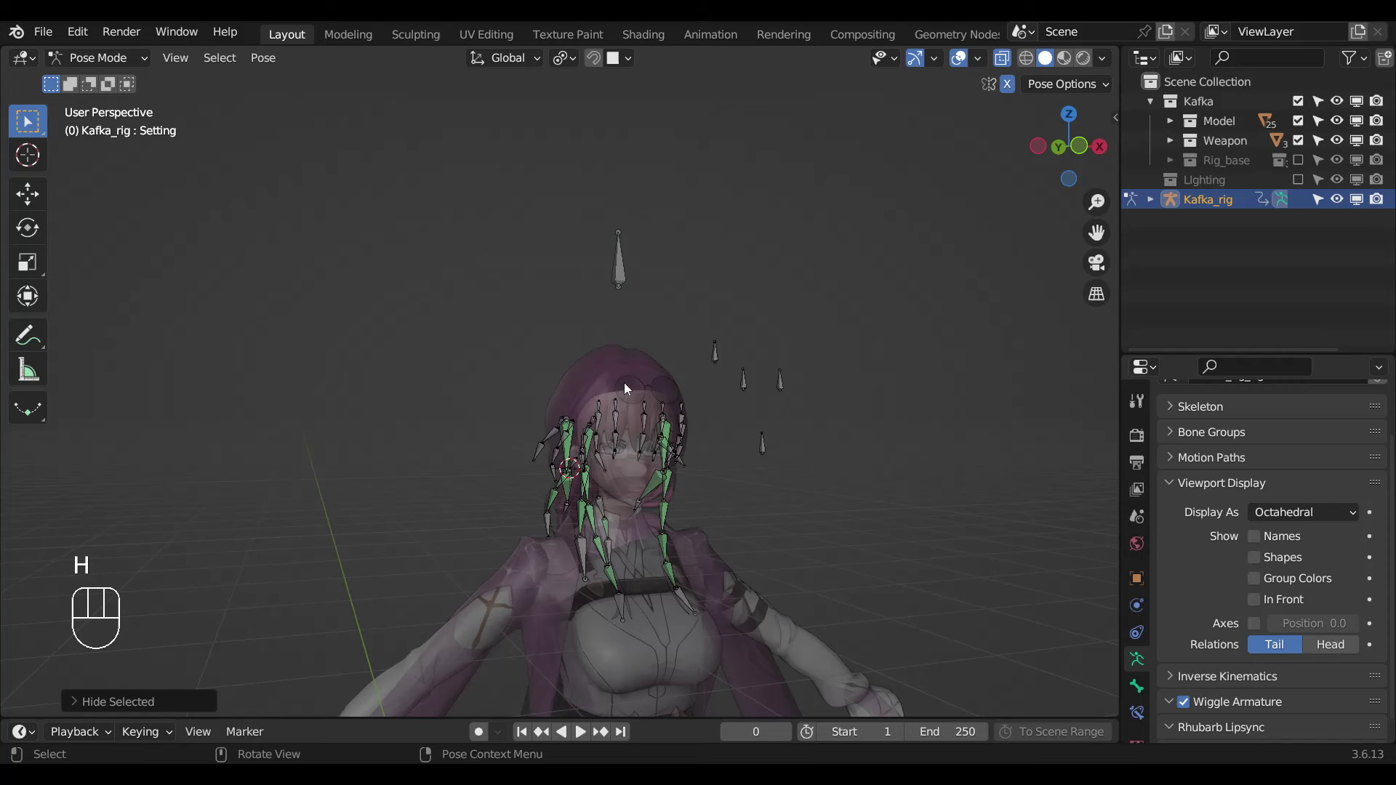
{"action": "key", "text": "a"}
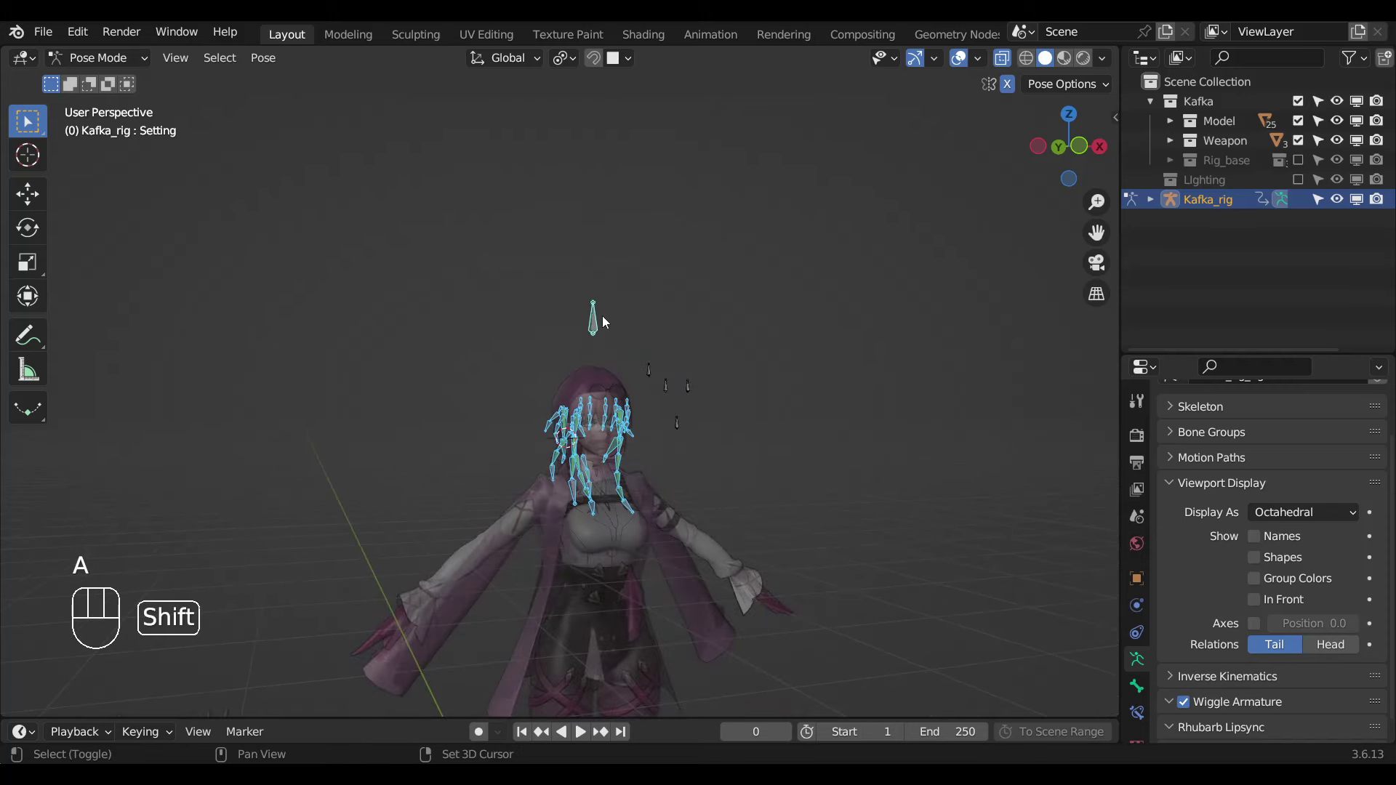
{"action": "key", "text": "shift+h"}
{"action": "left_click", "coordinate": [602, 315]}
Show Kafka_rig's main properties with AUTO and MASK toggles in the Item side panel and inspect the hair bones.
{"action": "key", "text": "n"}
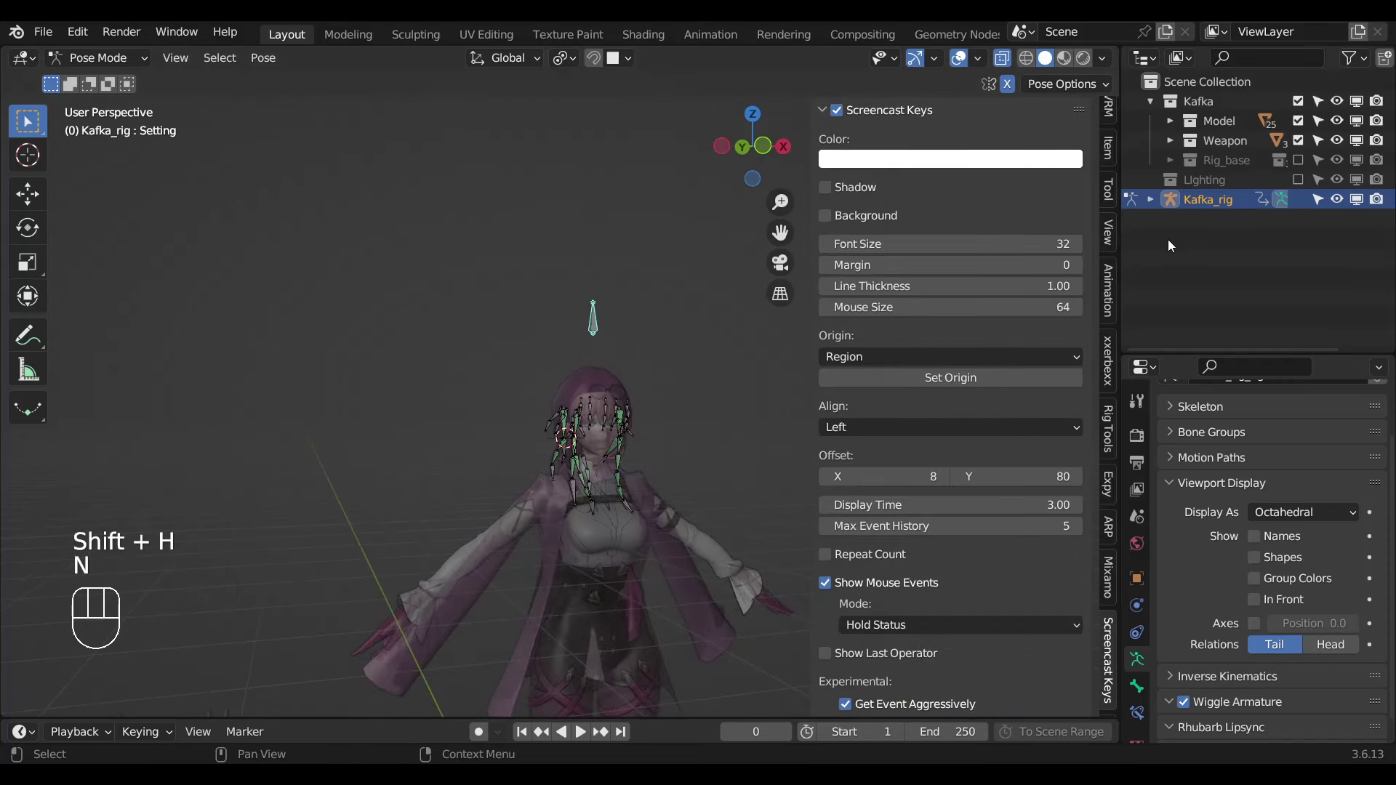
{"action": "left_click", "coordinate": [1112, 162]}
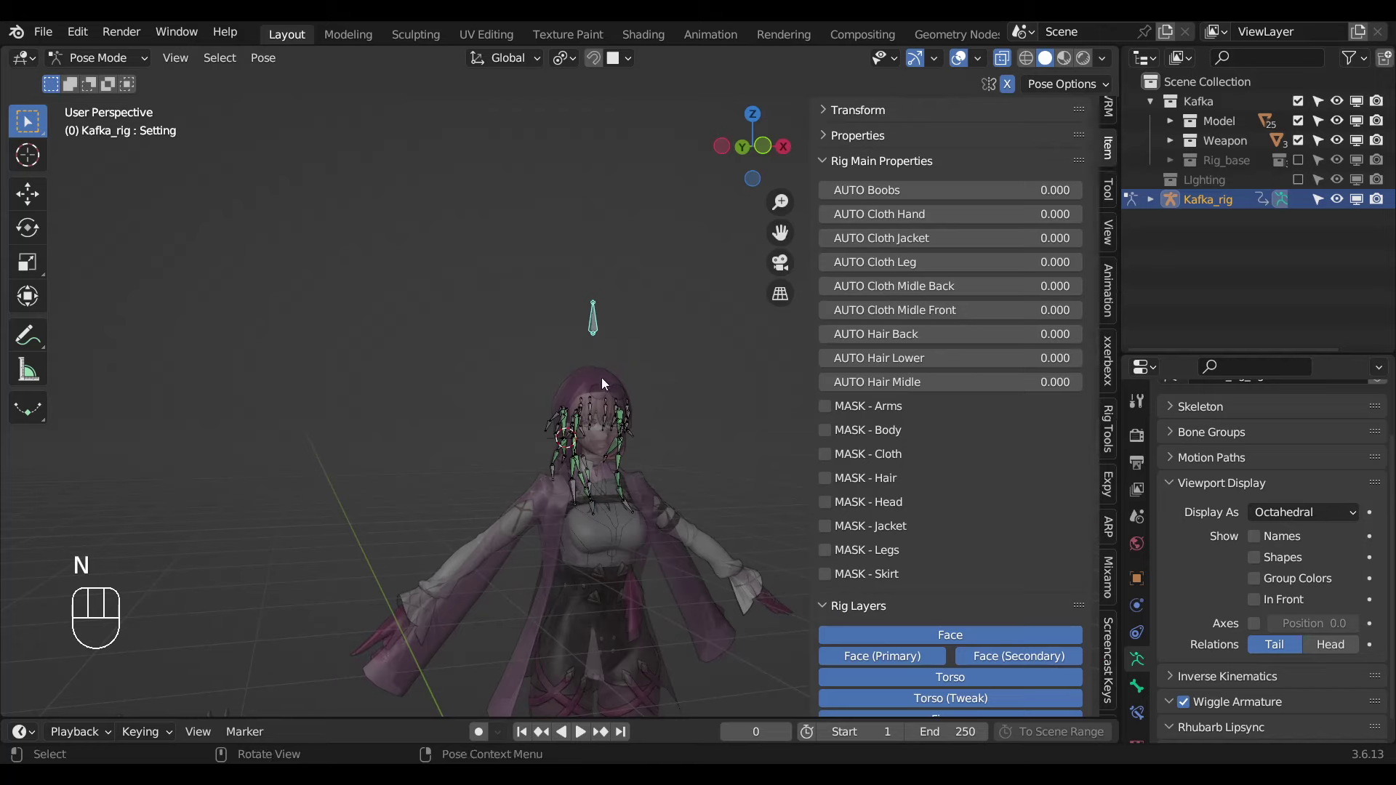
{"action": "left_click_drag", "start_coordinate": [613, 387], "coordinate": [741, 405]}
{"action": "left_click_drag", "start_coordinate": [579, 426], "coordinate": [506, 417]}
{"action": "left_click_drag", "start_coordinate": [547, 409], "coordinate": [531, 504]}
{"action": "left_click_drag", "start_coordinate": [489, 410], "coordinate": [458, 410]}
{"action": "left_click_drag", "start_coordinate": [480, 426], "coordinate": [527, 429]}
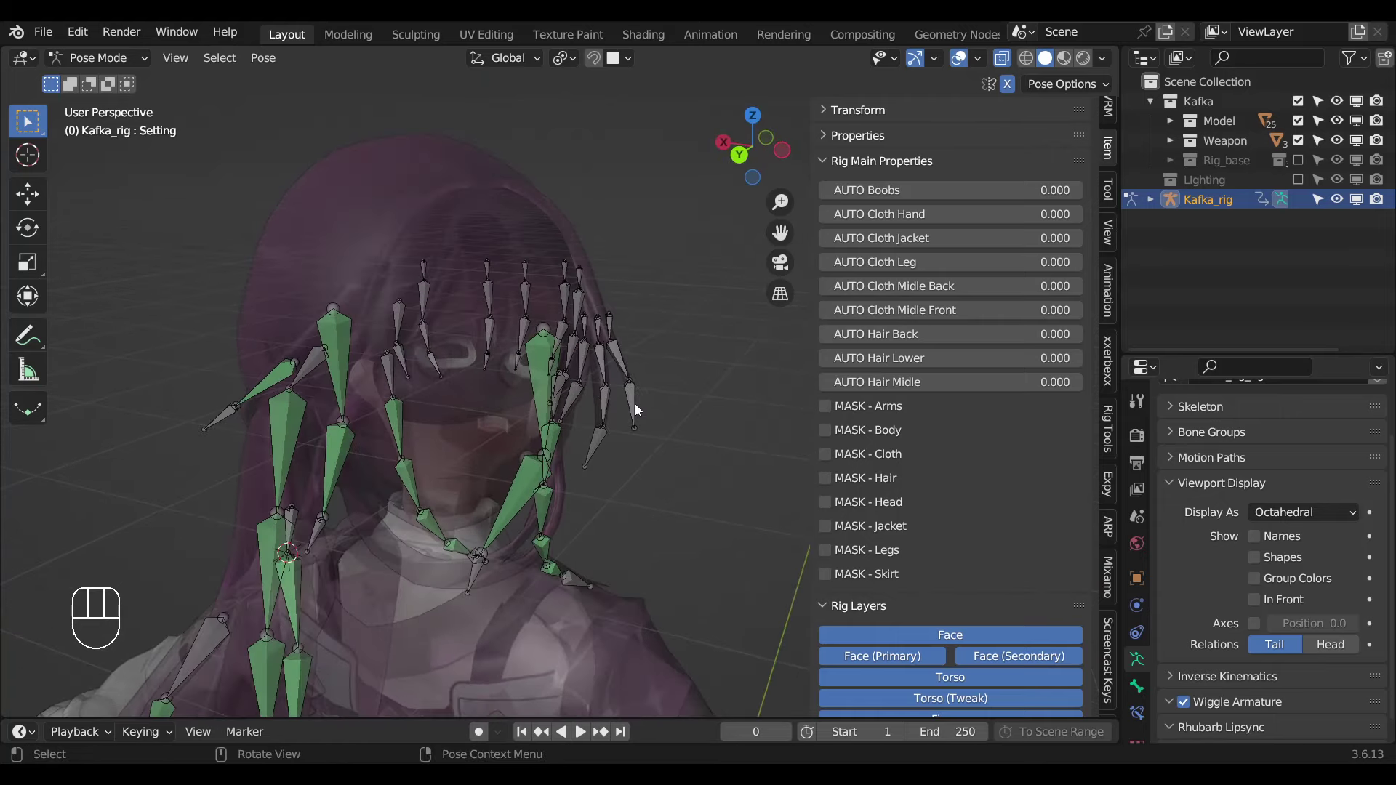
Reposition a front hair bone in Edit Mode and select a hair bone on the left of the face.
{"action": "key", "text": "Tab"}
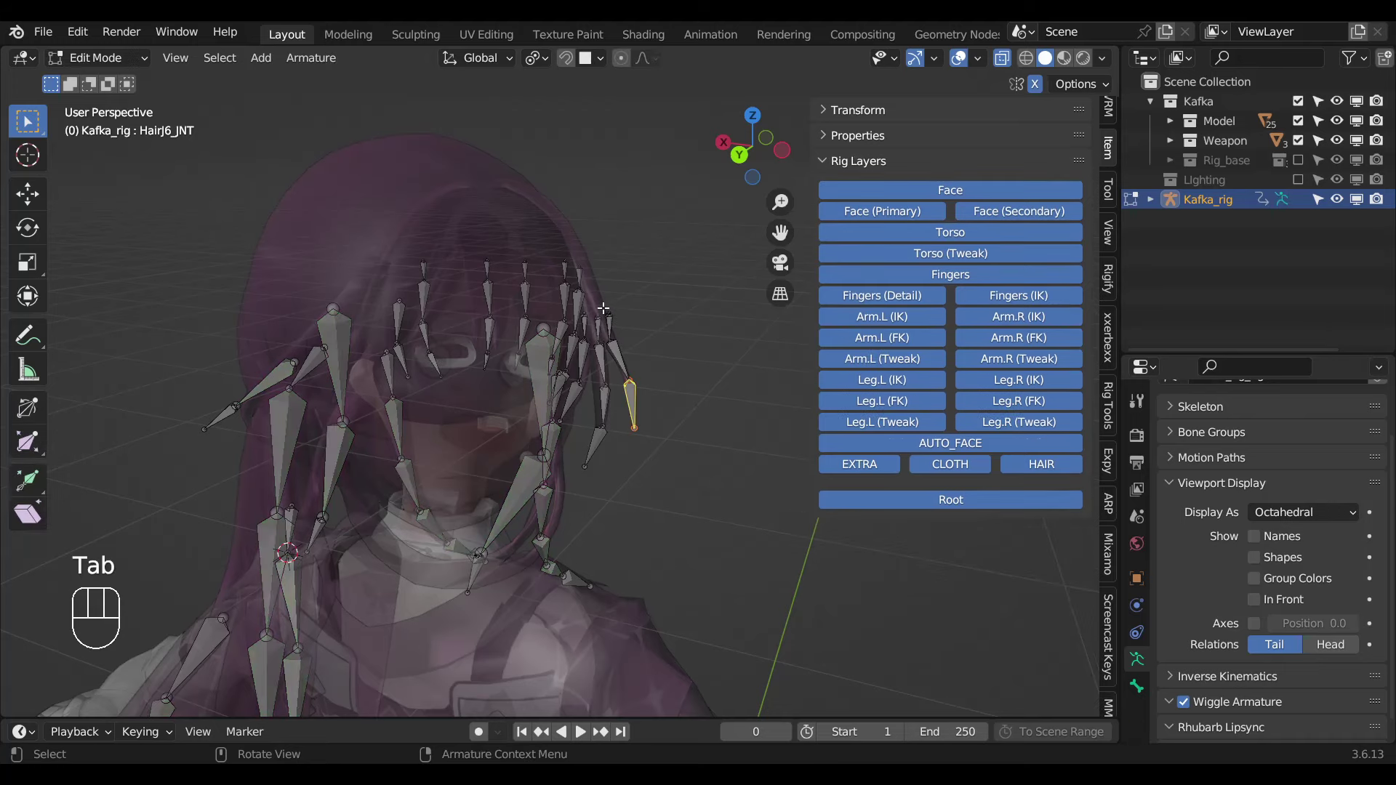
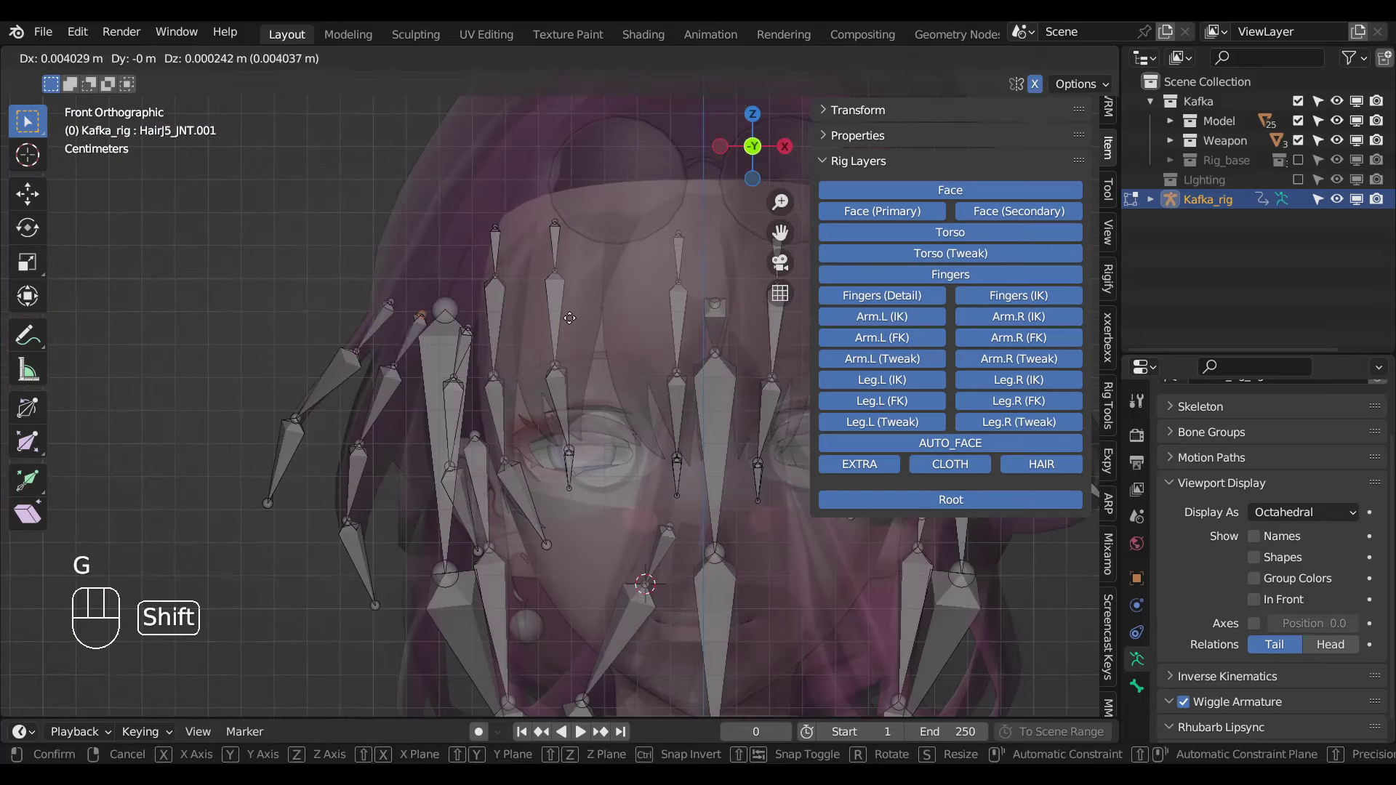
{"action": "key", "text": "Tab"}
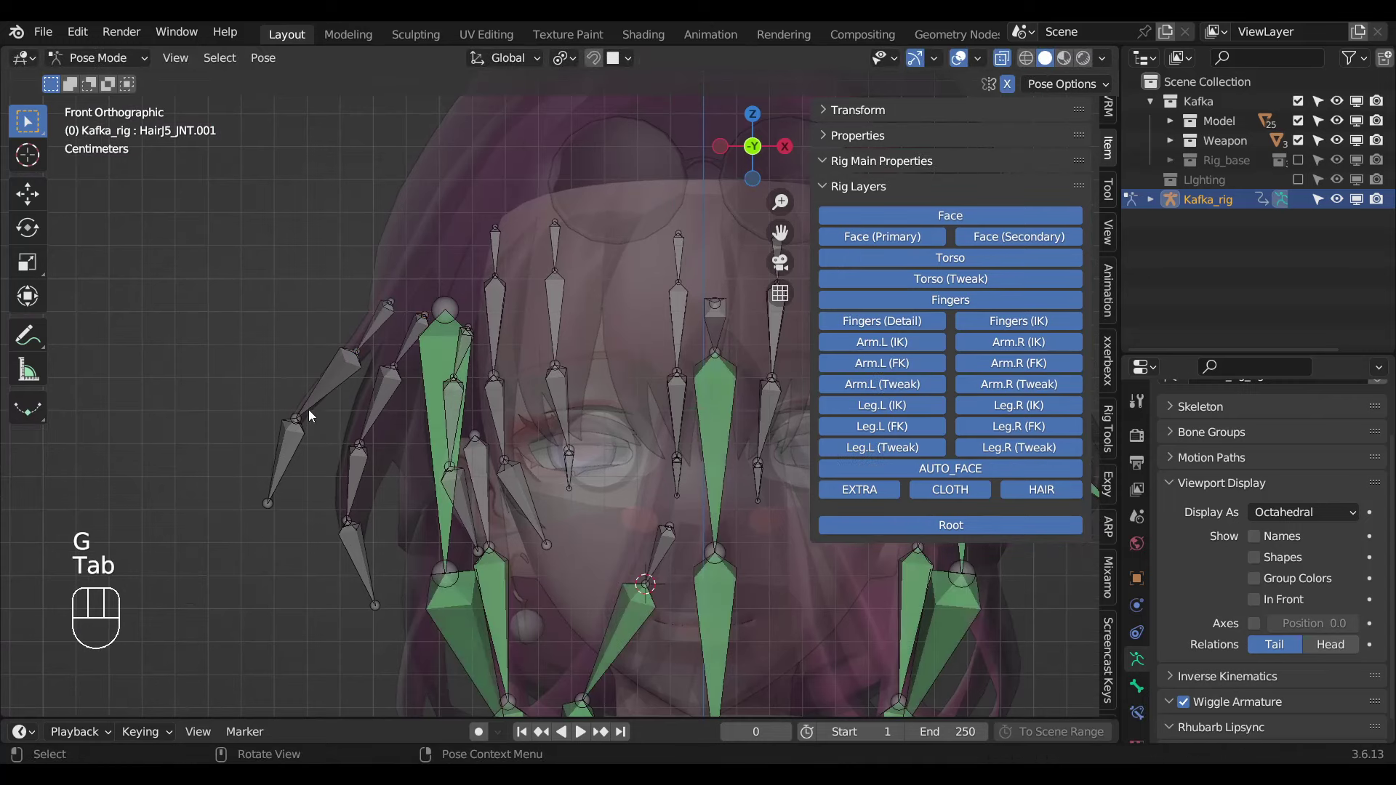
{"action": "left_click", "coordinate": [326, 391]}
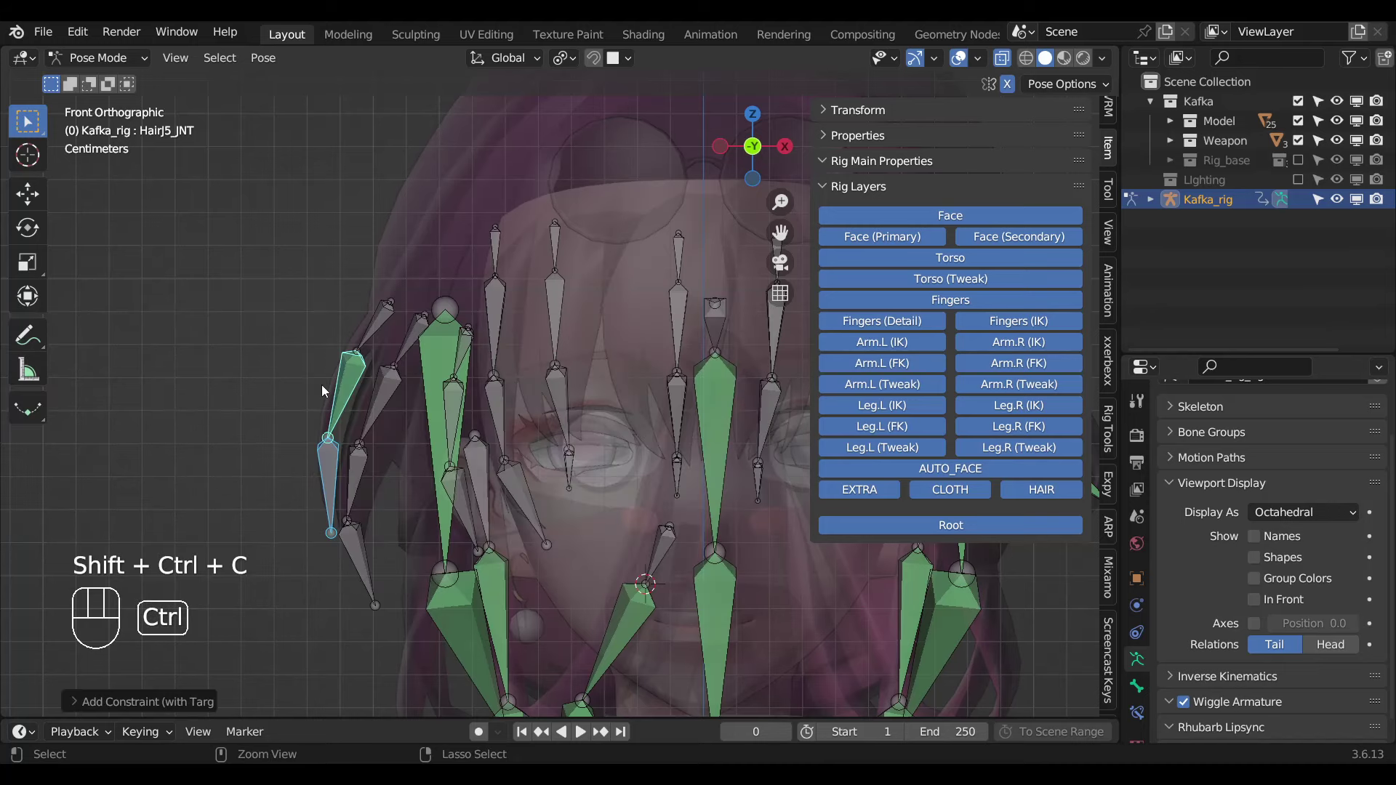
{"action": "key", "text": "ctrl+z"}
{"action": "middle_click", "coordinate": [565, 427]}
{"action": "key", "text": "b"}
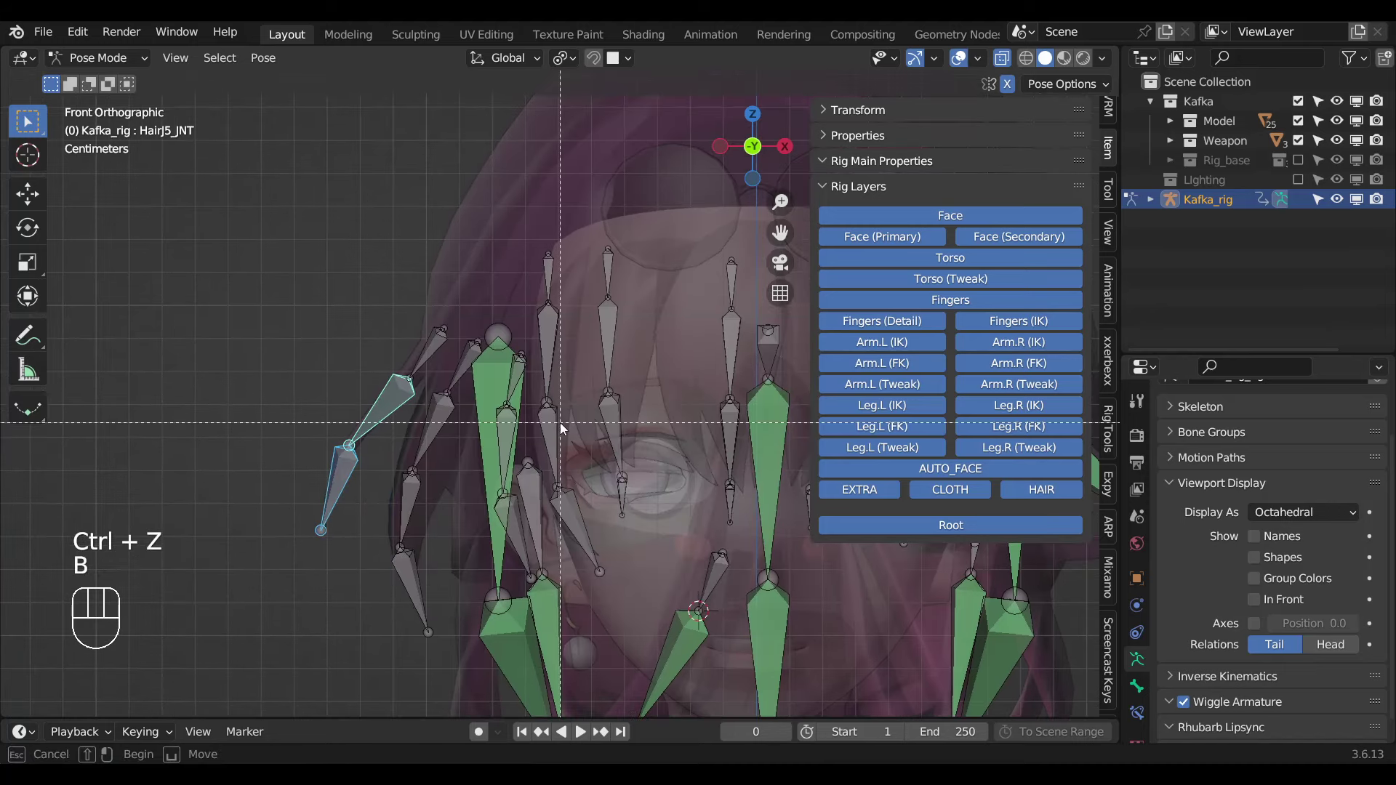
{"action": "key", "text": "n"}
Give the fringe bones HairJ5_JNT and HairJ3_JNT Damped Track constraints.
{"action": "key", "text": "ctrl+shift+c"}
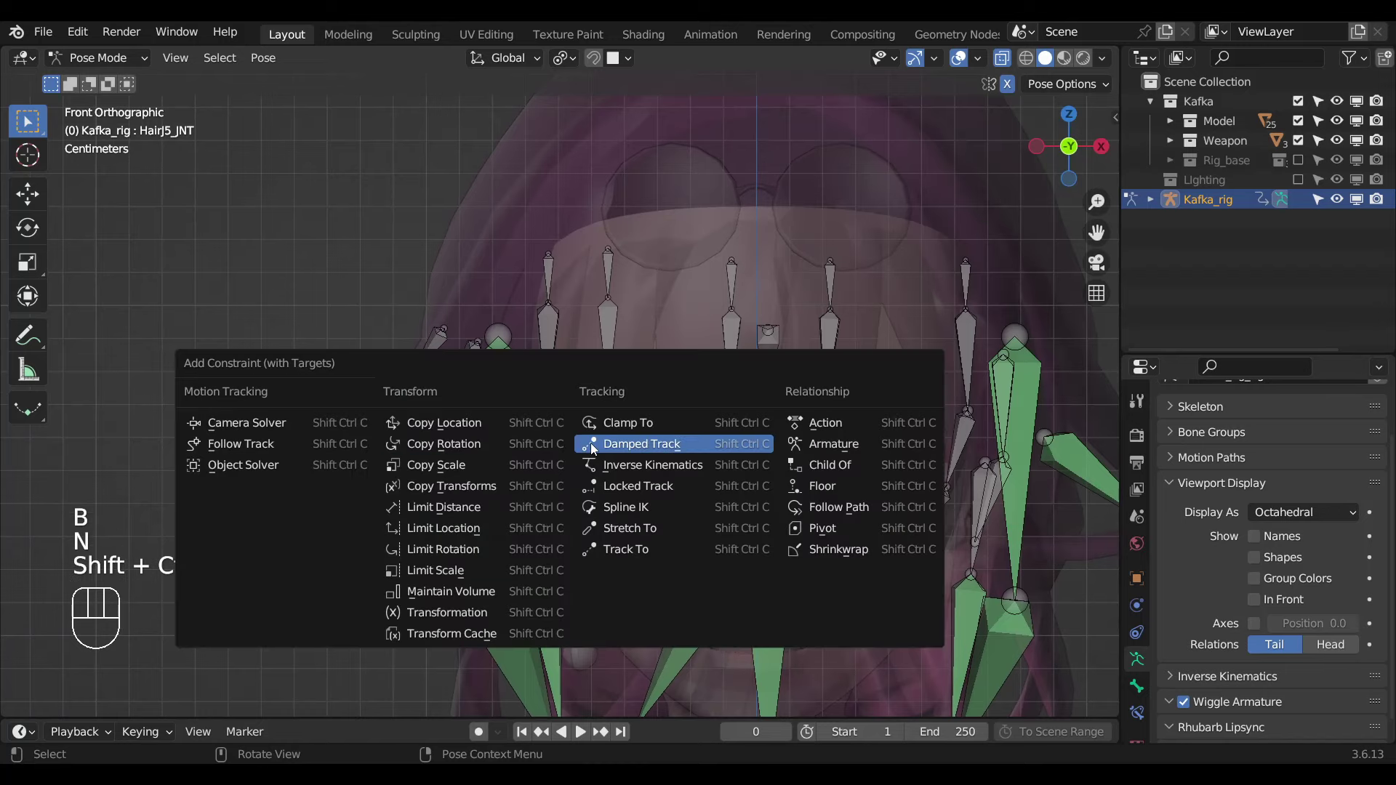
{"action": "left_click", "coordinate": [392, 412]}
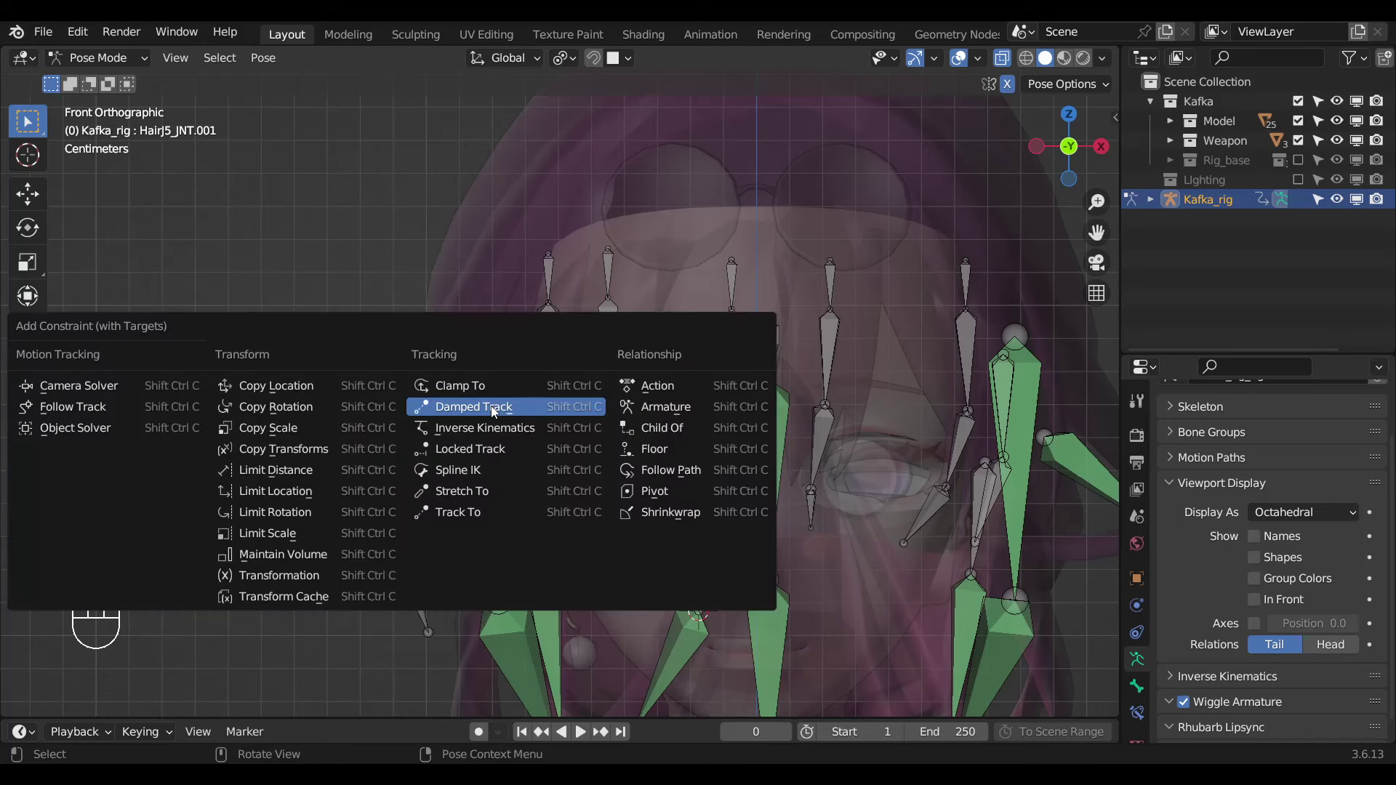
{"action": "left_click", "coordinate": [414, 584]}
{"action": "left_click", "coordinate": [419, 520]}
{"action": "key", "text": "Tab"}
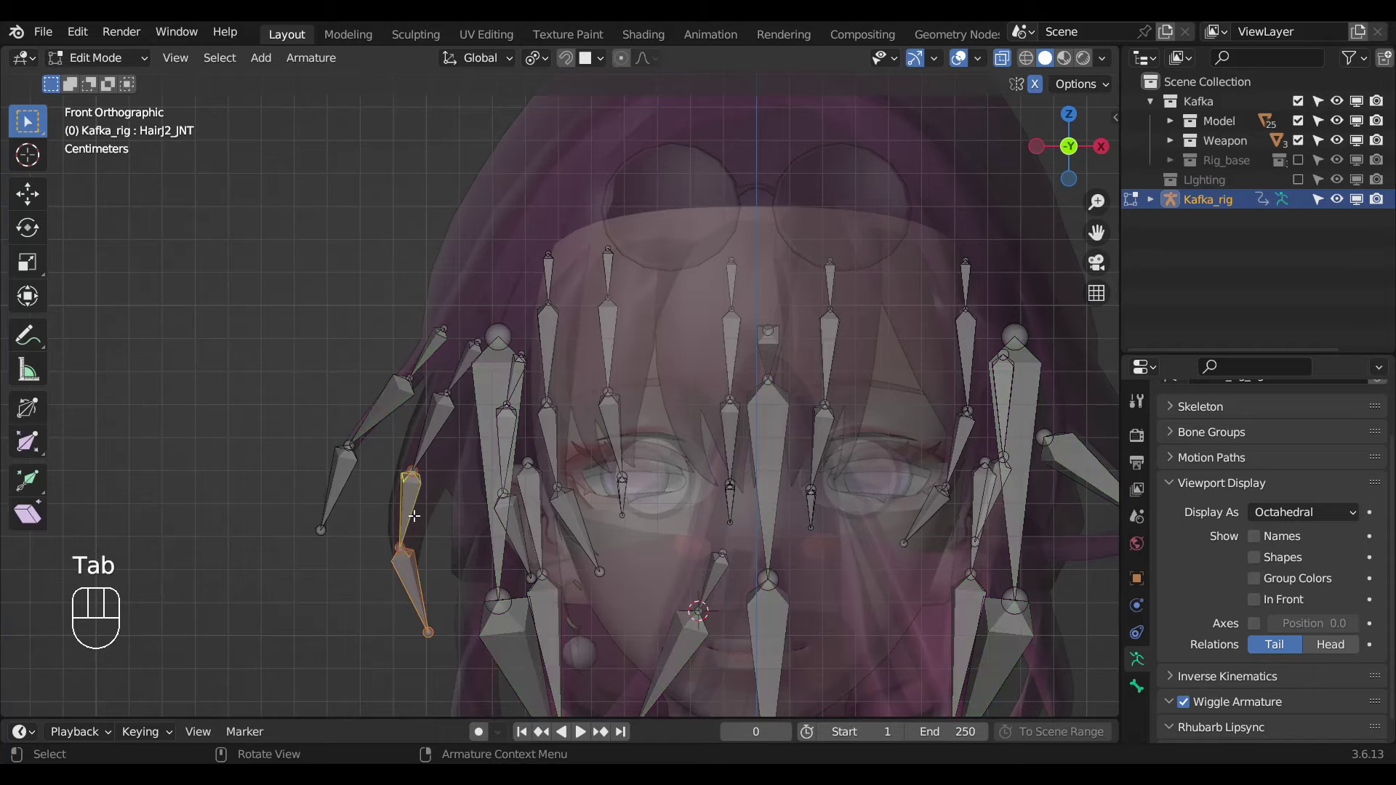
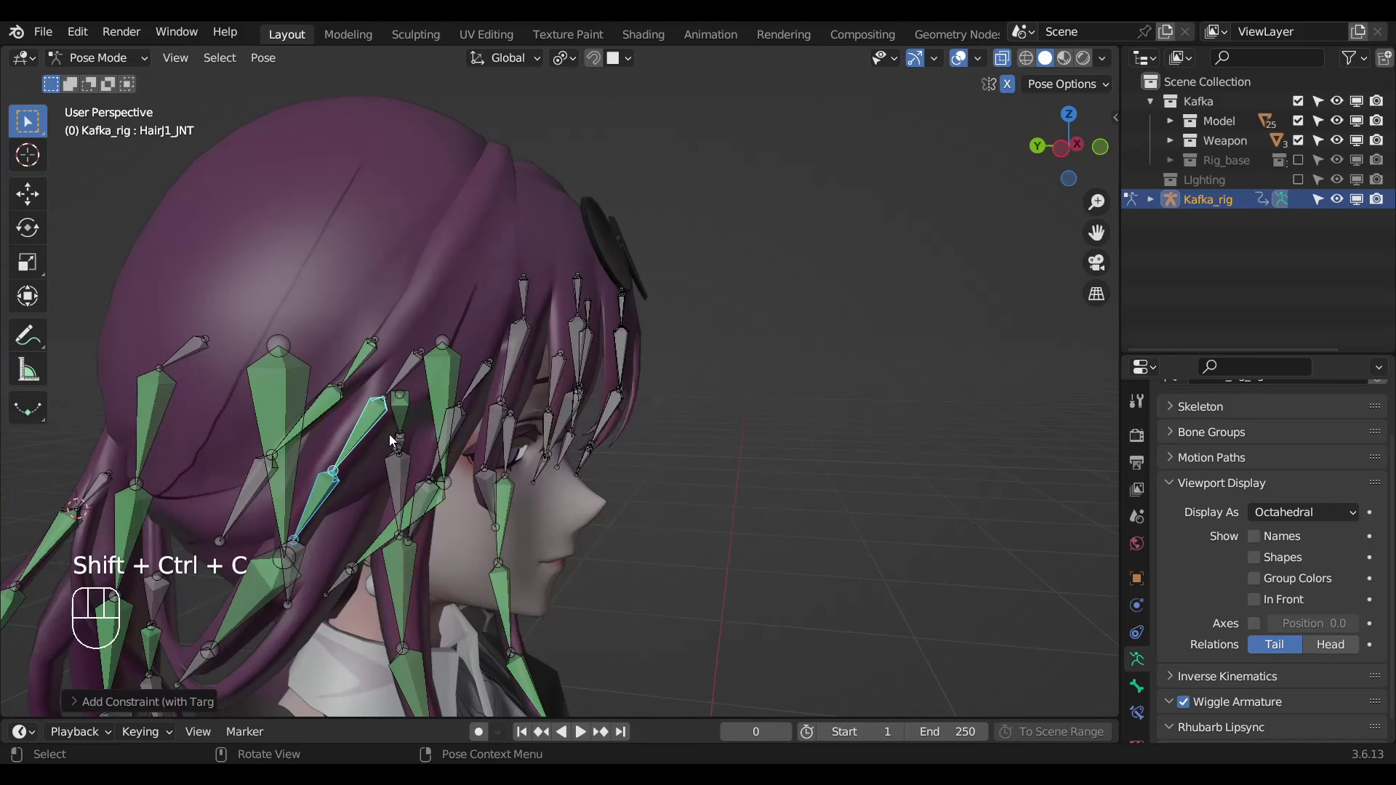
Constrain a hair bone beside the face and a front strand bone with Damped Track.
{"action": "left_click", "coordinate": [366, 362]}
{"action": "left_click_drag", "start_coordinate": [427, 399], "coordinate": [418, 386]}
{"action": "key", "text": "ctrl+alt+c"}
{"action": "left_click_drag", "start_coordinate": [486, 493], "coordinate": [448, 496]}
{"action": "left_click_drag", "start_coordinate": [417, 554], "coordinate": [384, 528]}
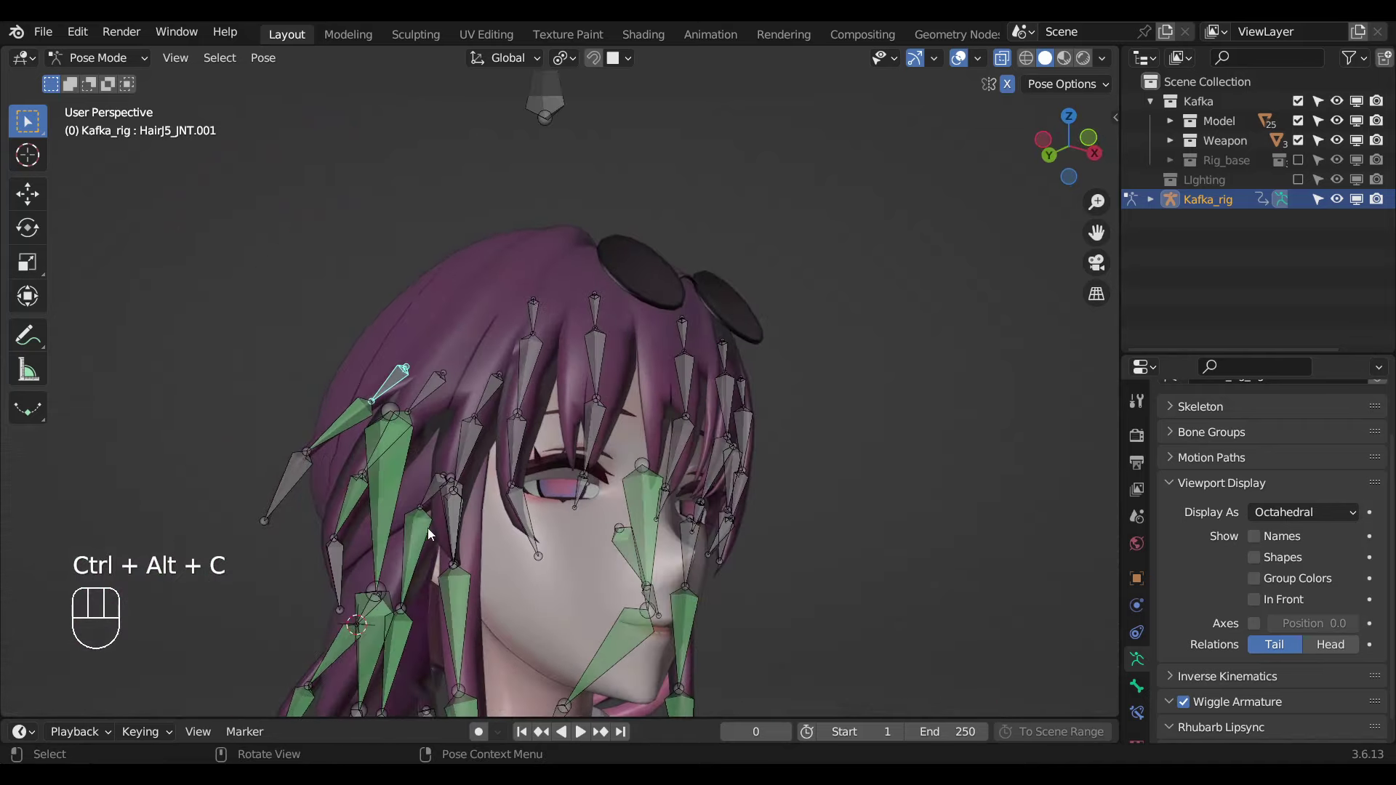
{"action": "left_click", "coordinate": [456, 522]}
{"action": "left_click_drag", "start_coordinate": [513, 559], "coordinate": [493, 487]}
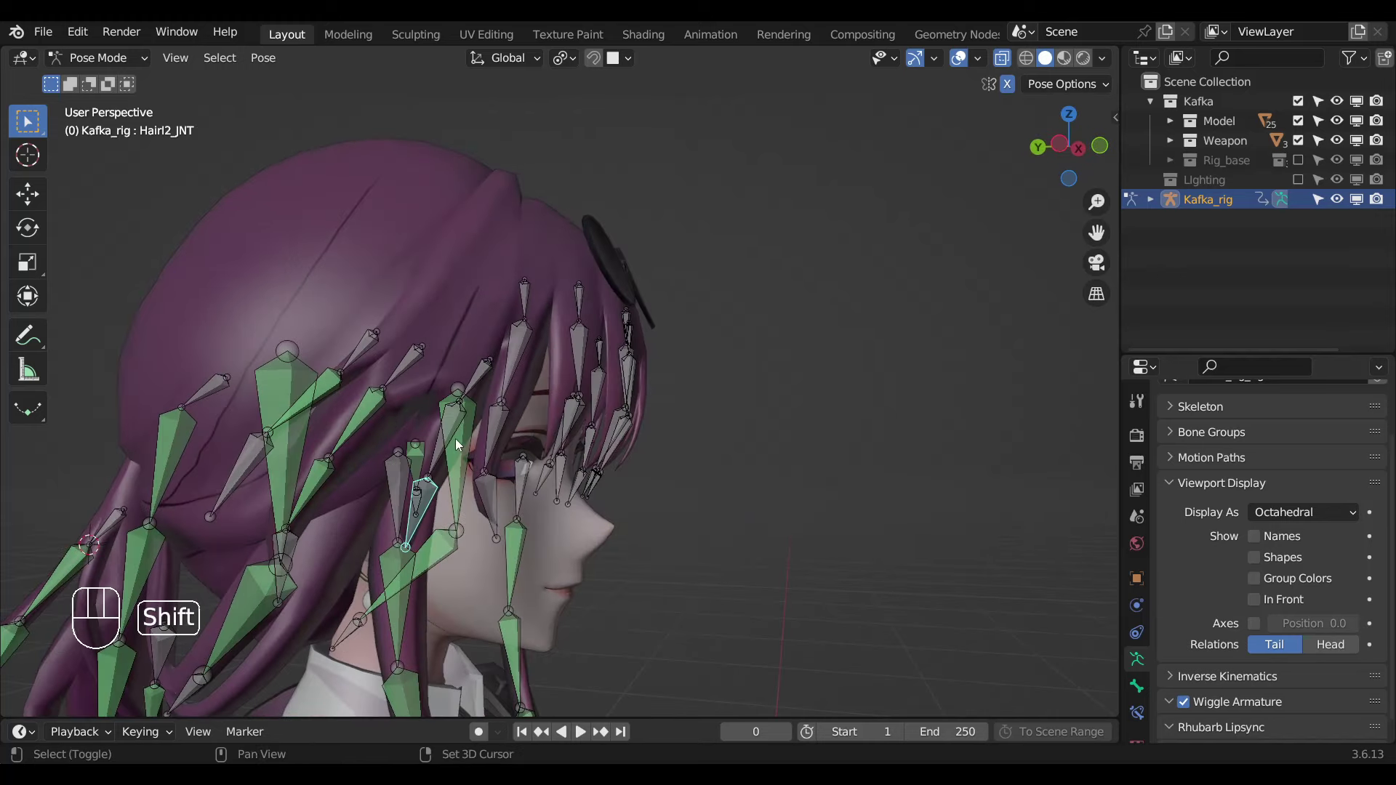
{"action": "left_click_drag", "start_coordinate": [456, 464], "coordinate": [445, 449]}
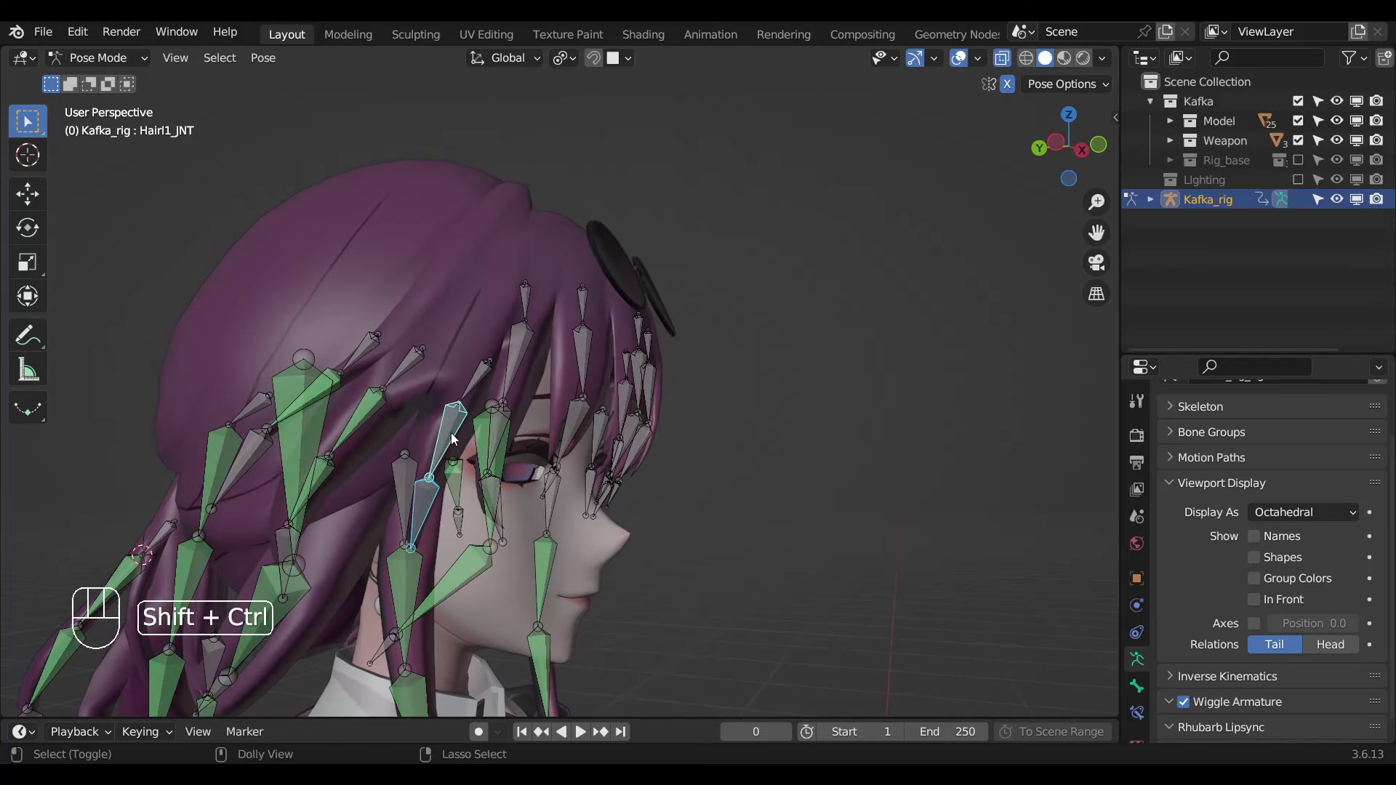
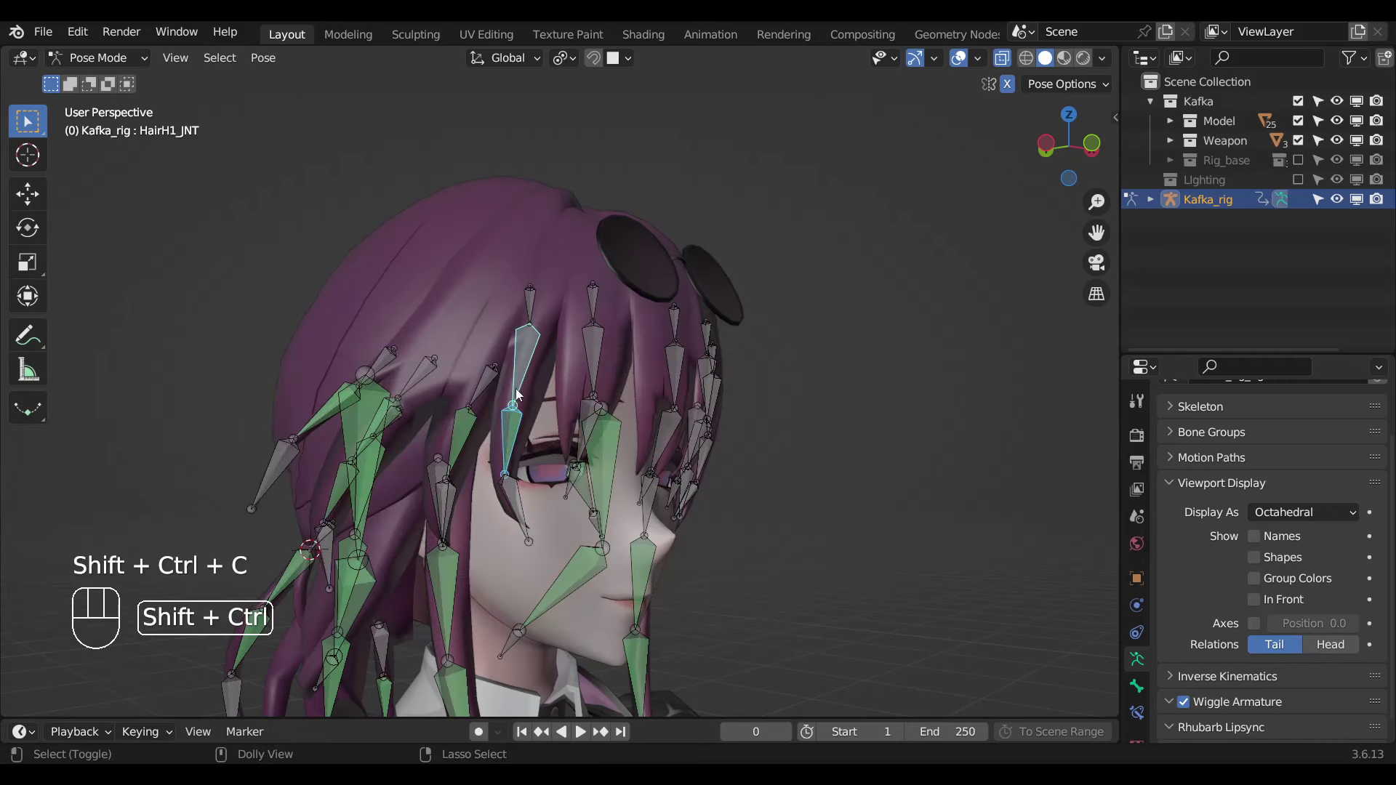
{"action": "left_click_drag", "start_coordinate": [678, 468], "coordinate": [609, 471]}
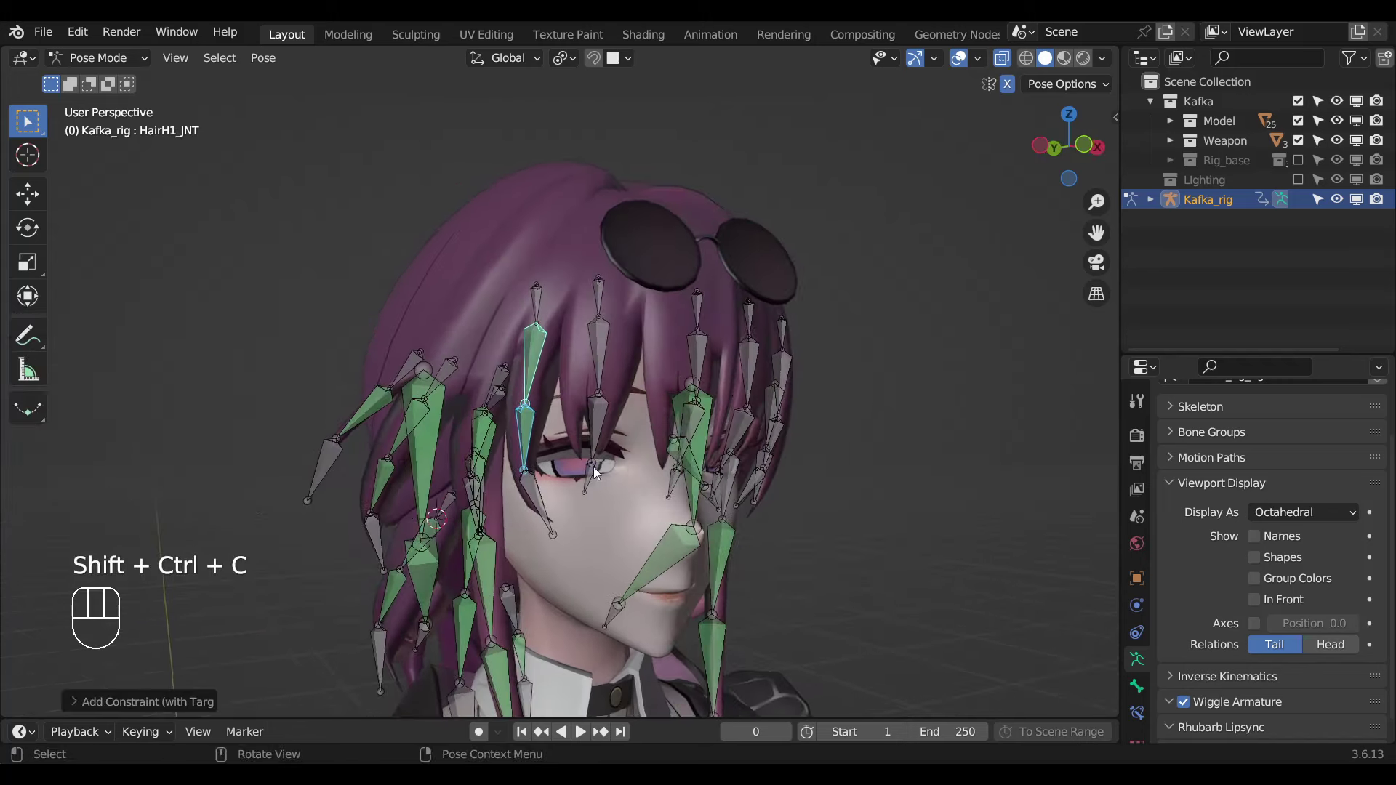
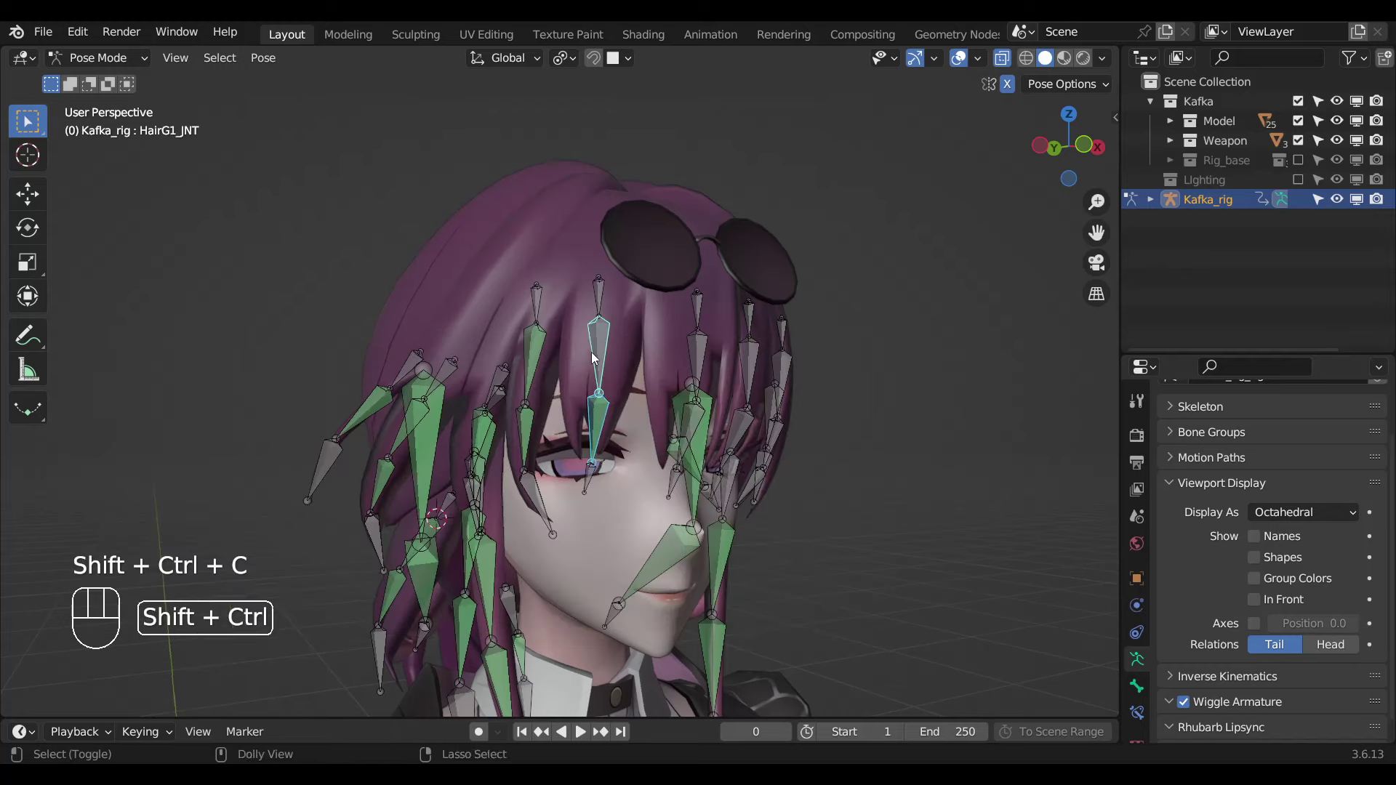
{"action": "key", "text": "ctrl+shift+c"}
Add Damped Track constraints to the fringe strands HairD2_JNT and HairC2_JNT with their parents as targets.
{"action": "left_click_drag", "start_coordinate": [755, 489], "coordinate": [693, 483]}
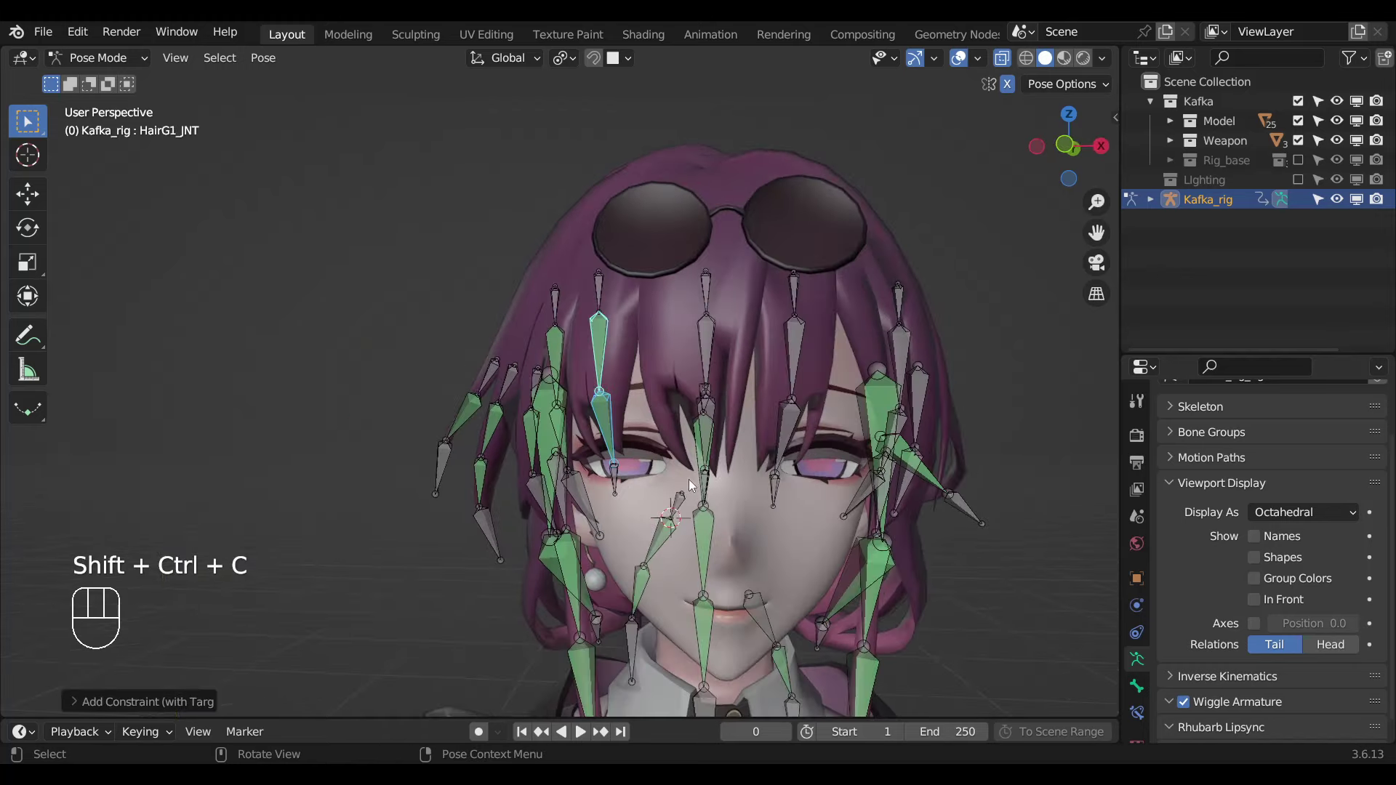
{"action": "middle_click", "coordinate": [692, 490]}
{"action": "left_click", "coordinate": [711, 482]}
{"action": "left_click", "coordinate": [704, 438]}
{"action": "key", "text": "ctrl+shift+c"}
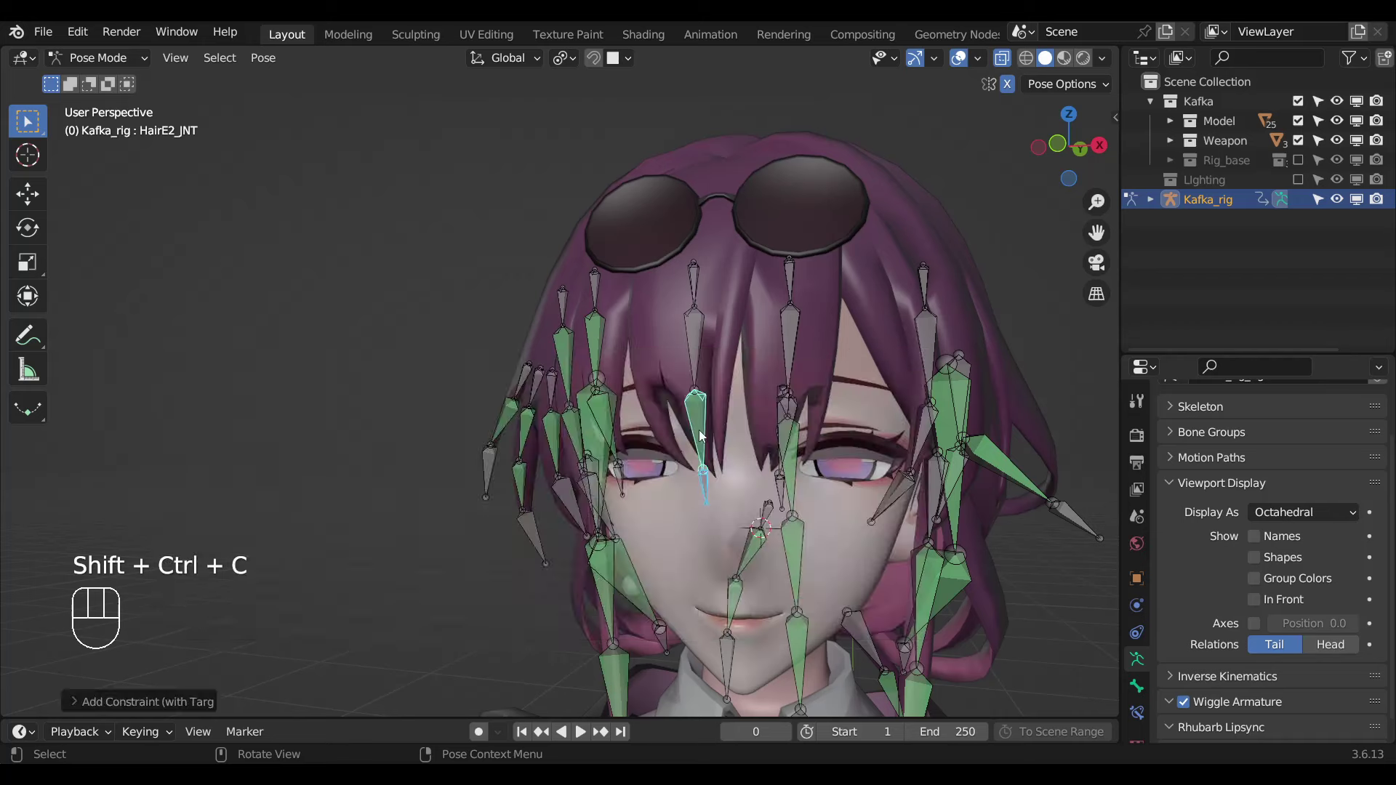
{"action": "left_click", "coordinate": [704, 430]}
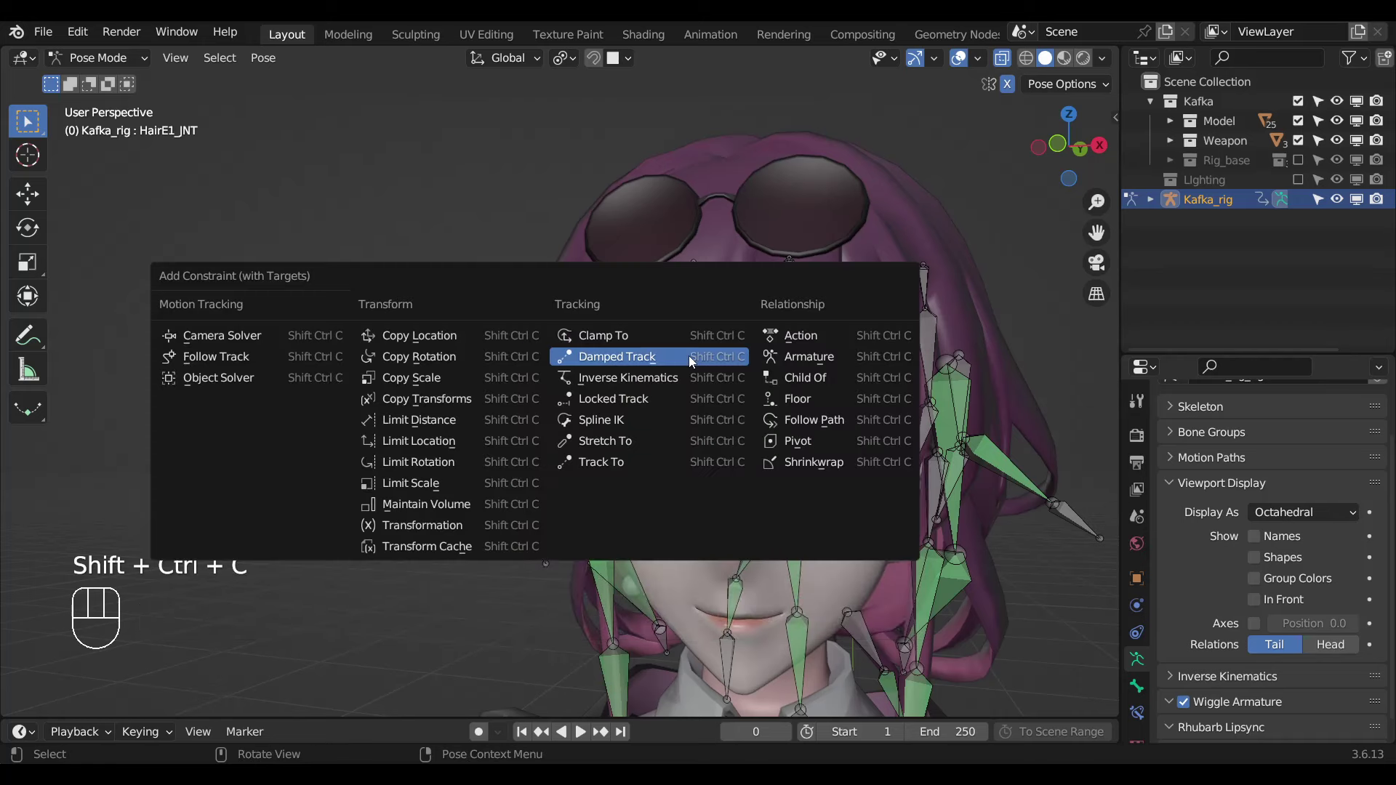
{"action": "left_click_drag", "start_coordinate": [788, 461], "coordinate": [762, 465]}
{"action": "left_click", "coordinate": [766, 501]}
{"action": "left_click", "coordinate": [749, 437]}
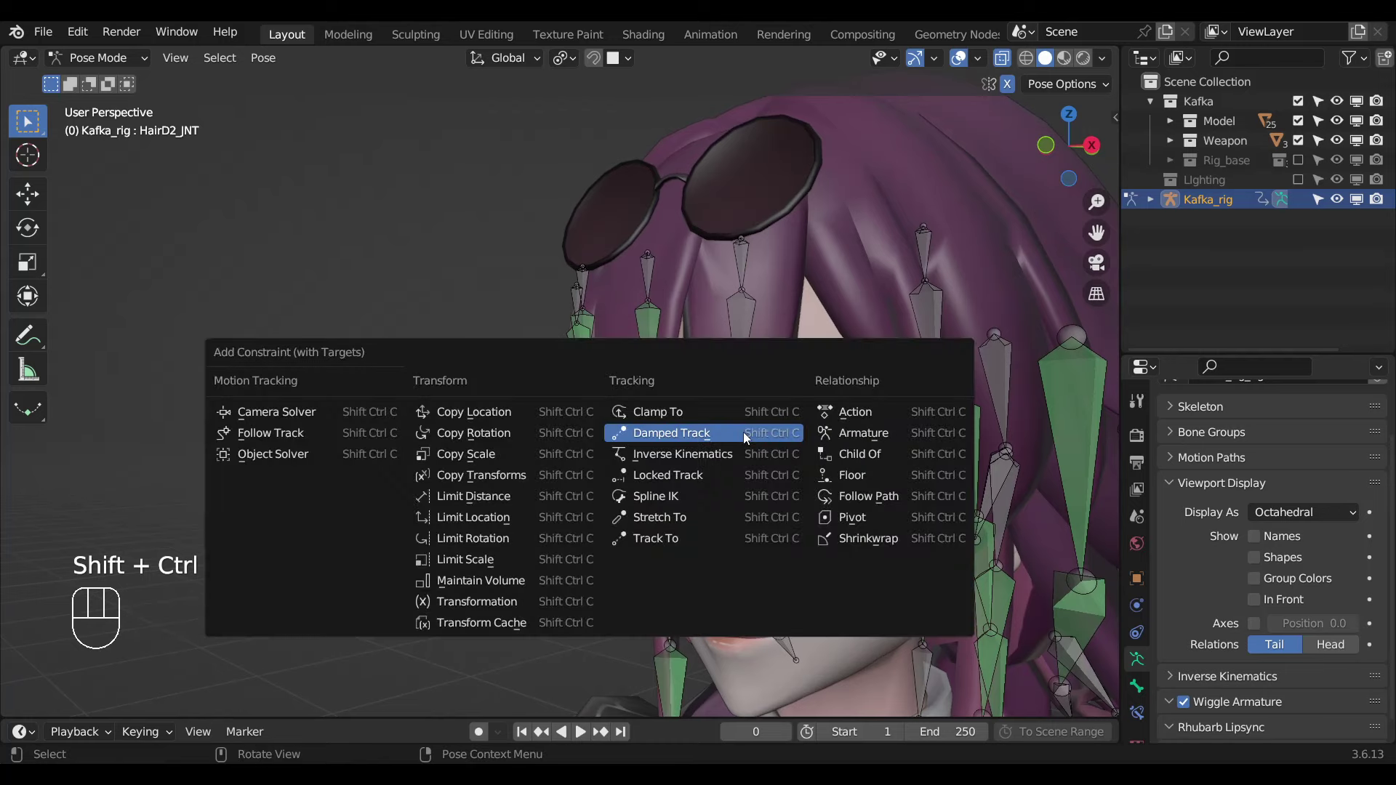
{"action": "left_click", "coordinate": [749, 436]}
Constrain the next cheek strand with Damped Track and select HairA2_JNT at the top of the front strand.
{"action": "left_click", "coordinate": [740, 372]}
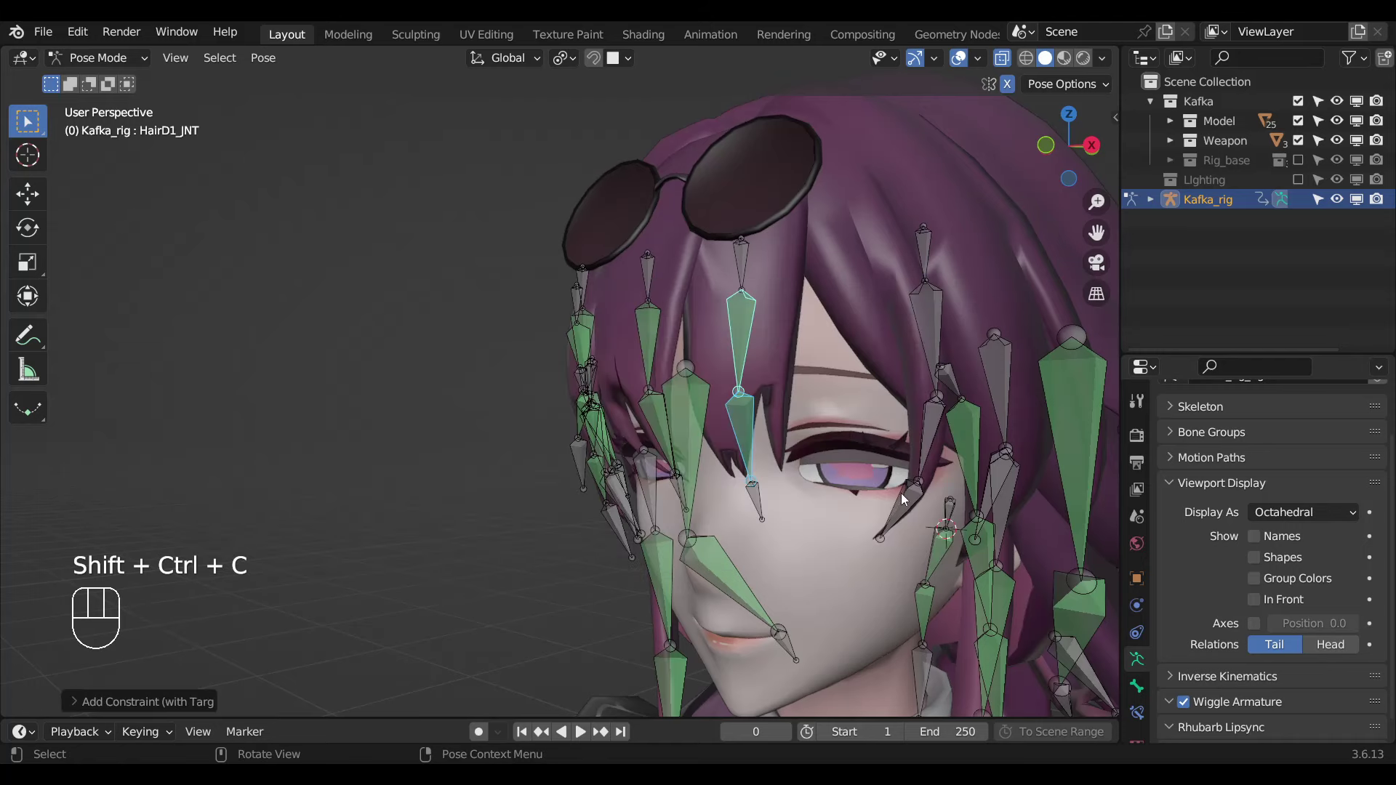
{"action": "left_click", "coordinate": [926, 435]}
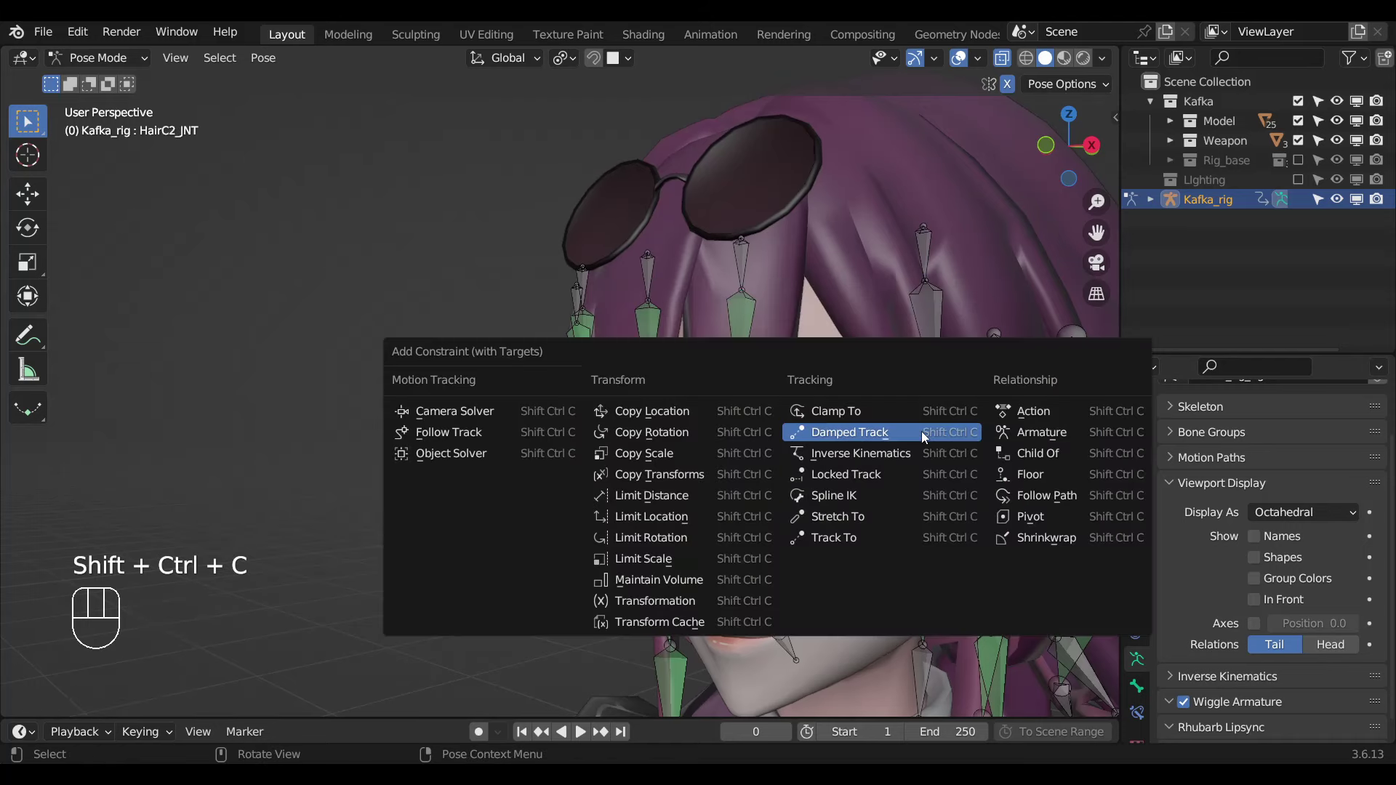
{"action": "left_click", "coordinate": [927, 344]}
{"action": "key", "text": "ctrl+shift+c"}
{"action": "left_click_drag", "start_coordinate": [763, 555], "coordinate": [746, 510]}
{"action": "left_click", "coordinate": [730, 448]}
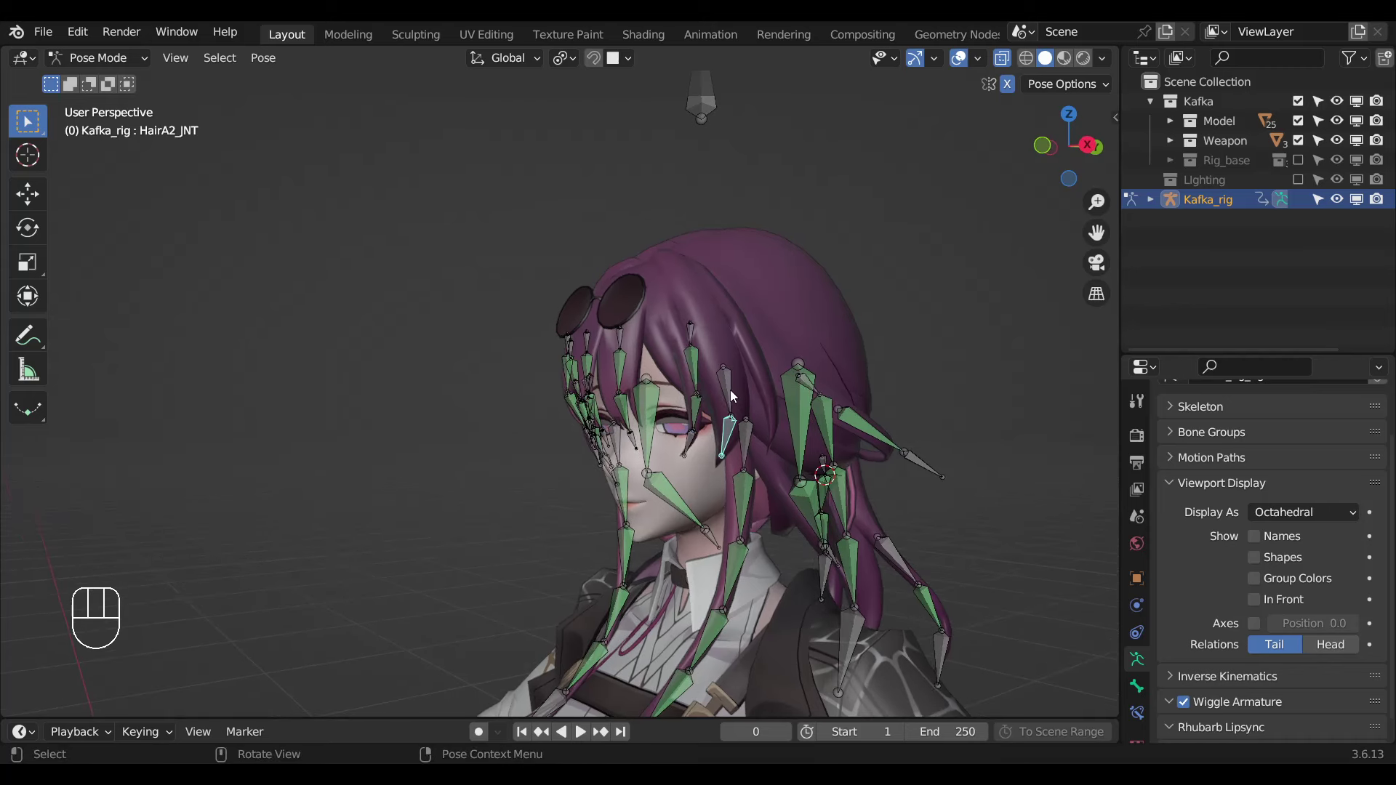
Duplicate a control bone HairA1_JNT.001 above the HairA fringe strand and start constraining HairA1_JNT to it.
{"action": "key", "text": "Tab"}
{"action": "key", "text": "alt+z"}
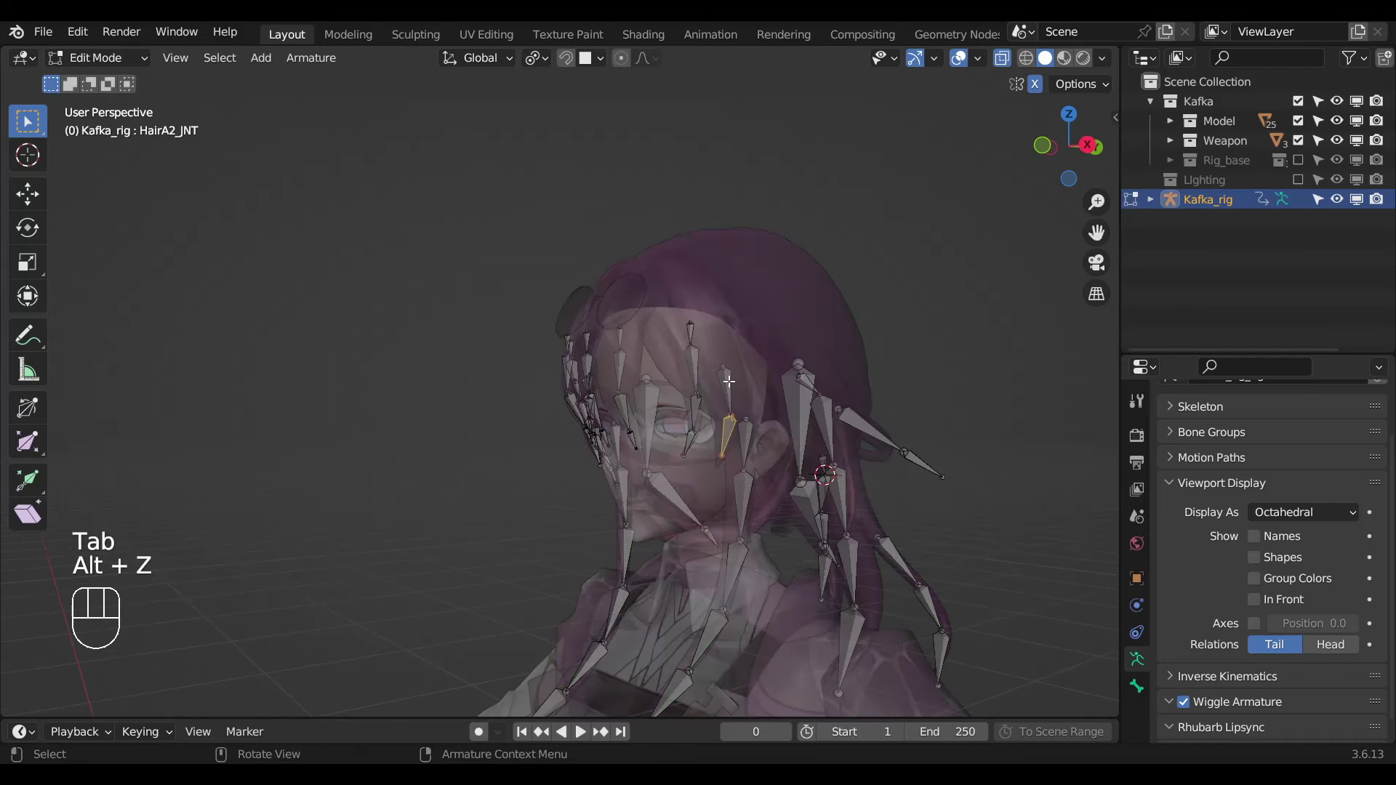
{"action": "key", "text": "shift+d"}
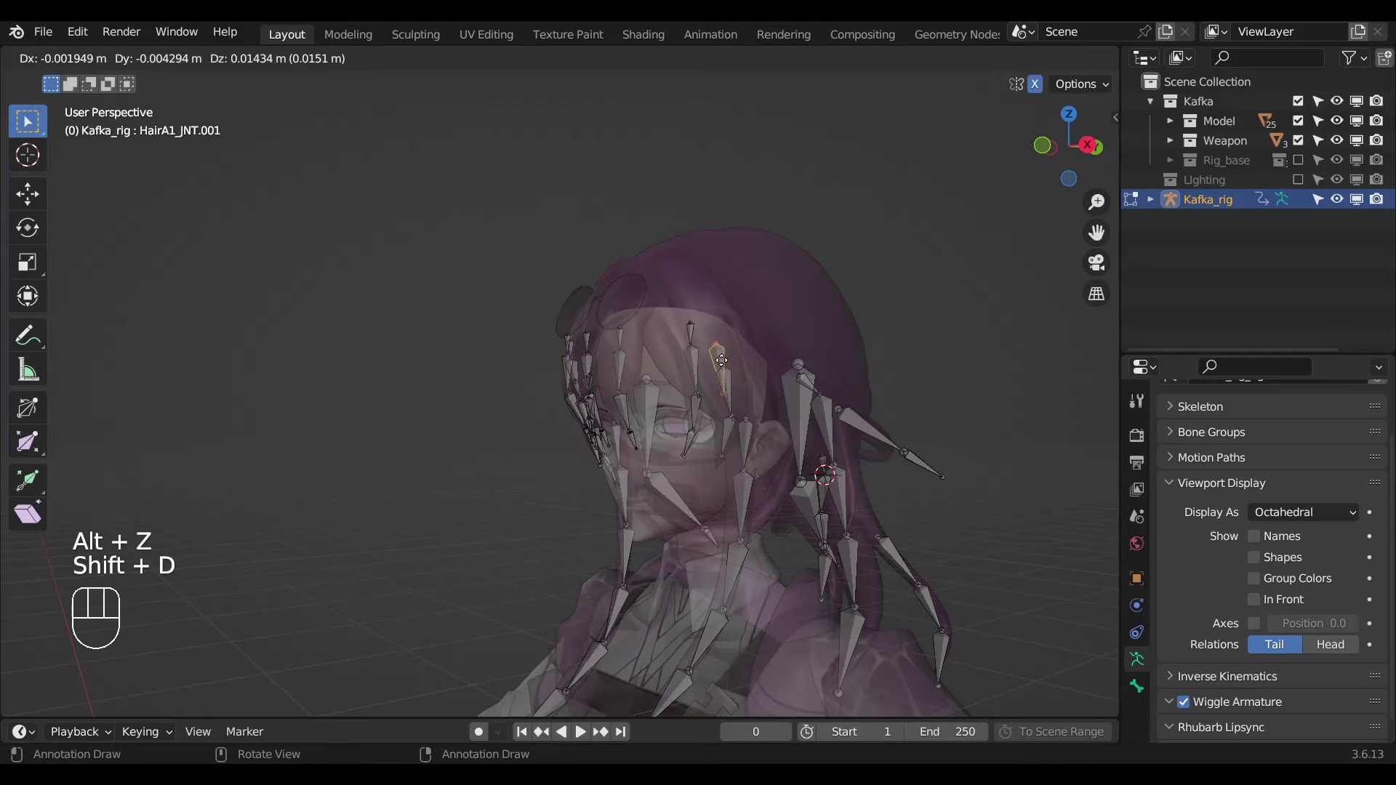
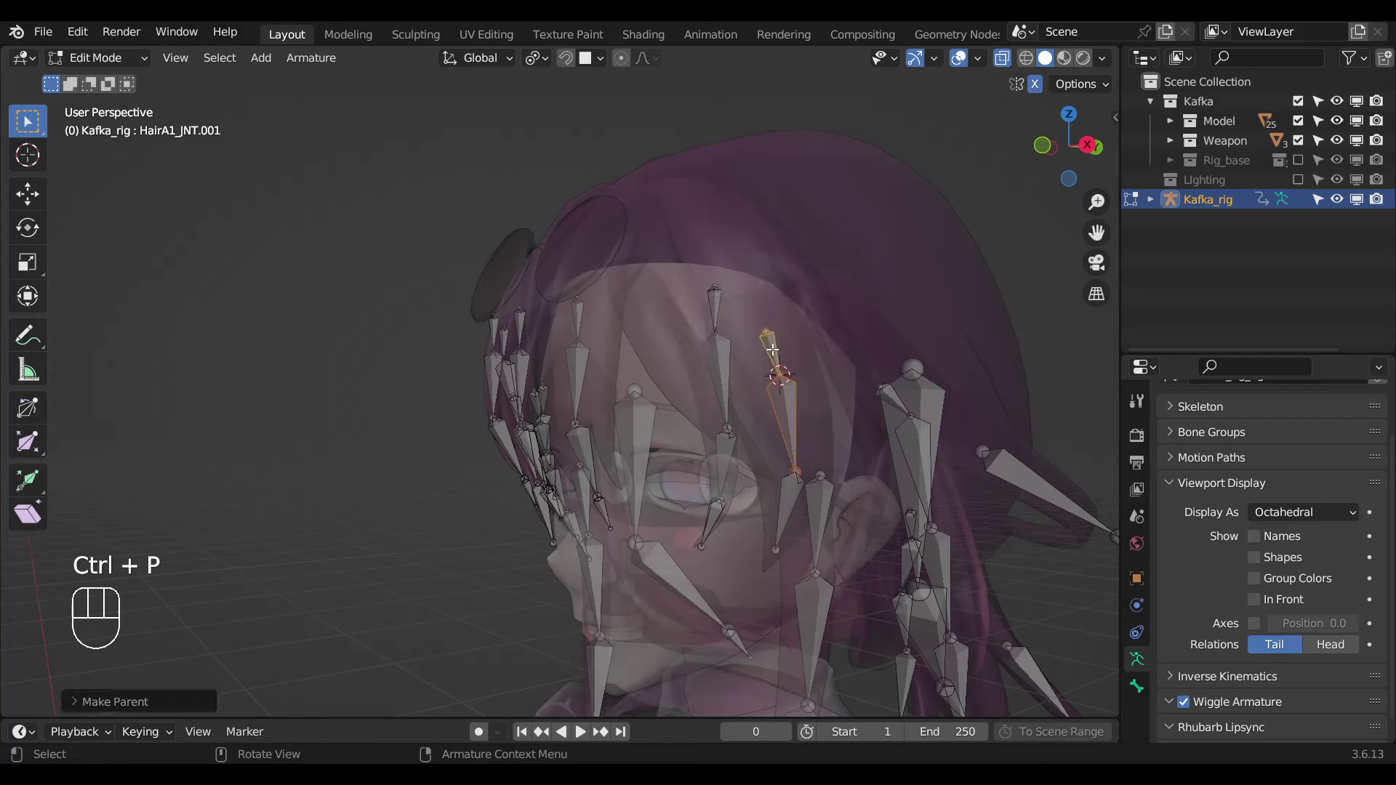
{"action": "key", "text": "Tab"}
{"action": "left_click", "coordinate": [789, 514]}
{"action": "left_click", "coordinate": [798, 449]}
{"action": "key", "text": "ctrl+shift+c"}
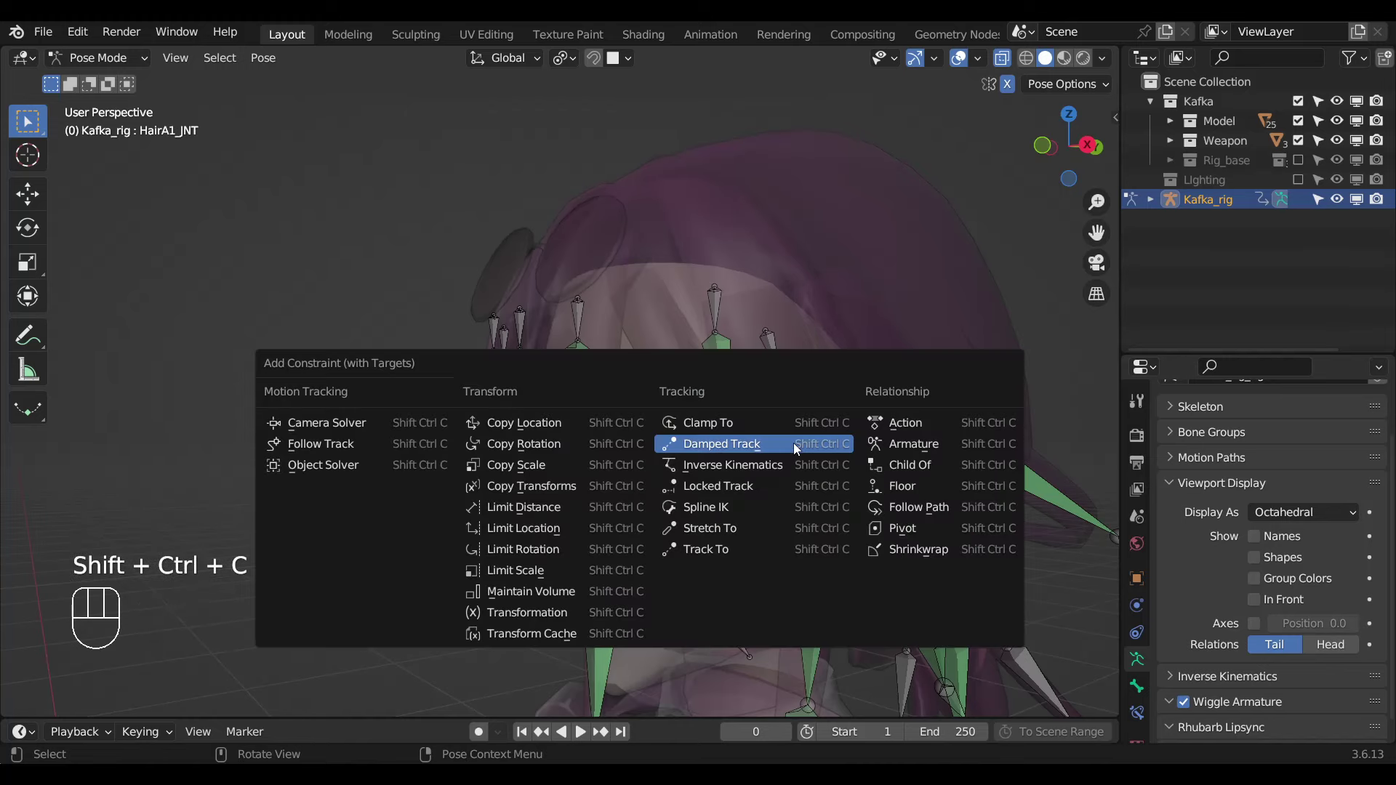
Drive HairB1_JNT's Damped Track influence from a custom property on Kafka_rig's Setting bone.
{"action": "key", "text": "KP_3"}
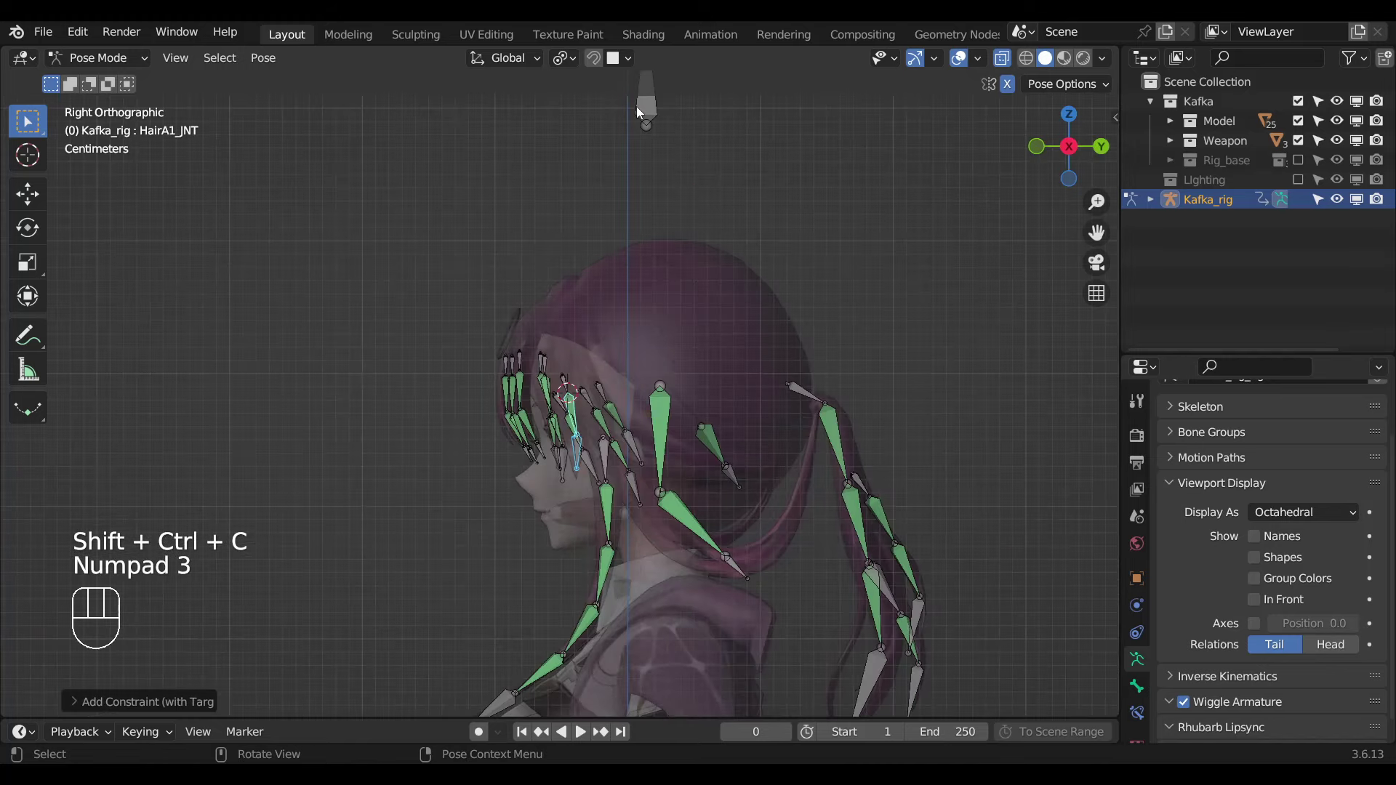
{"action": "key", "text": "n"}
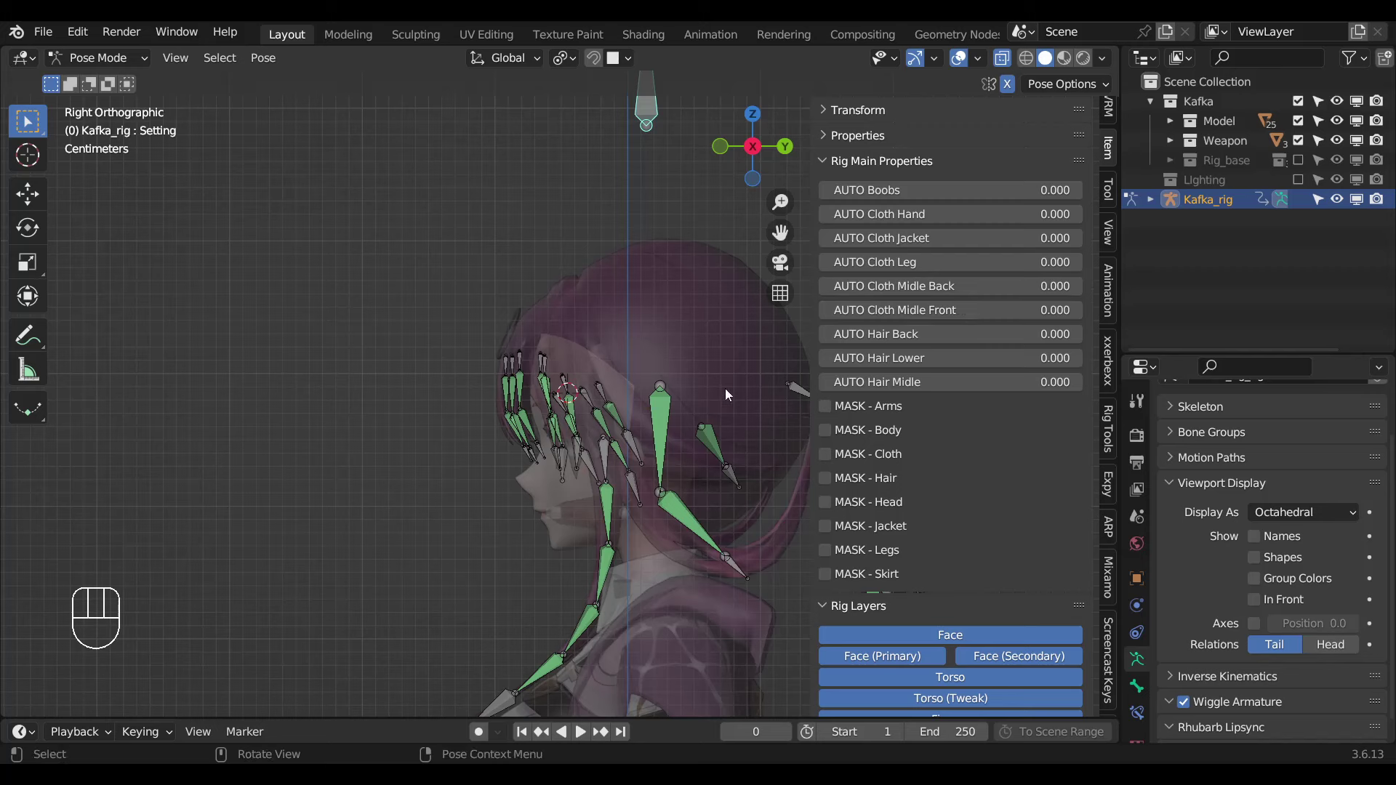
{"action": "left_click_drag", "start_coordinate": [672, 383], "coordinate": [633, 367]}
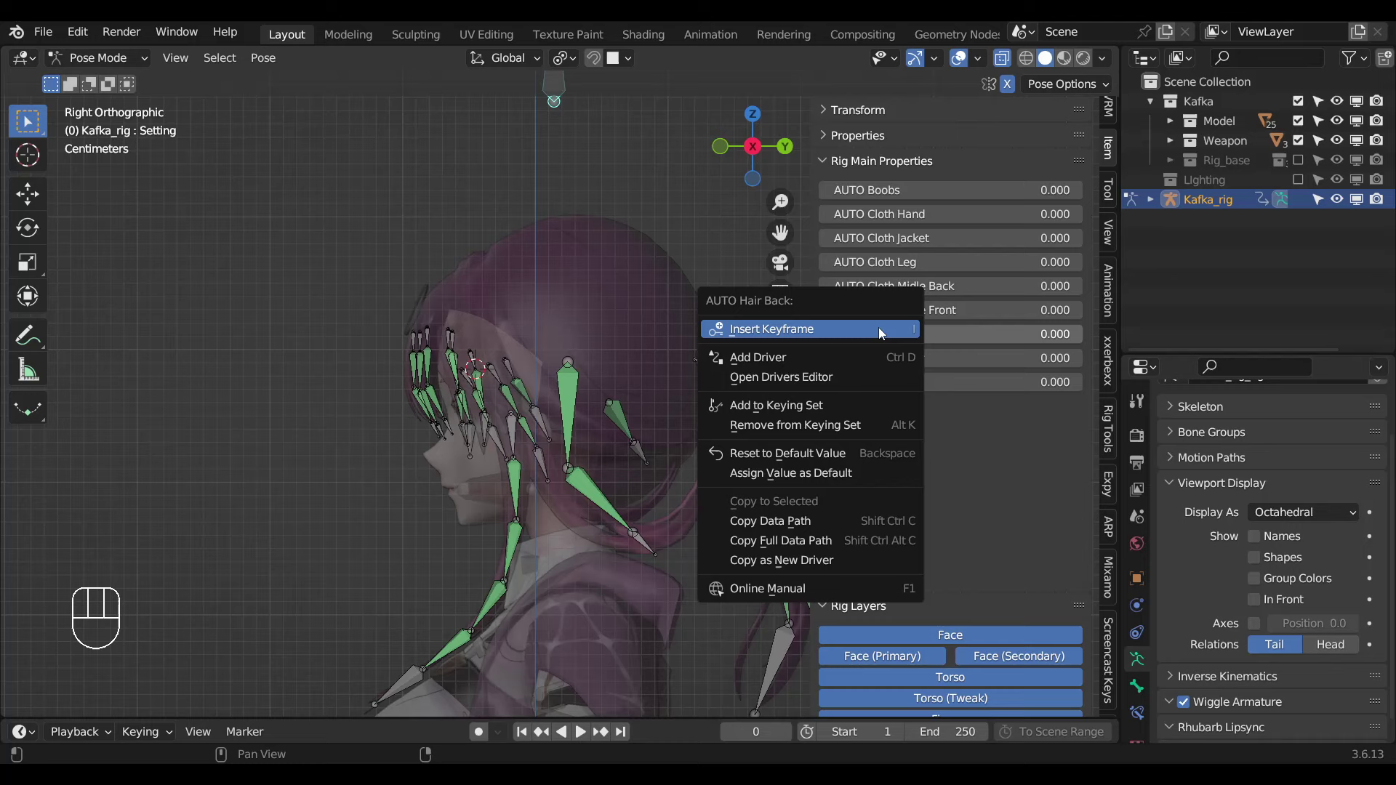
{"action": "left_click_drag", "start_coordinate": [884, 331], "coordinate": [768, 524]}
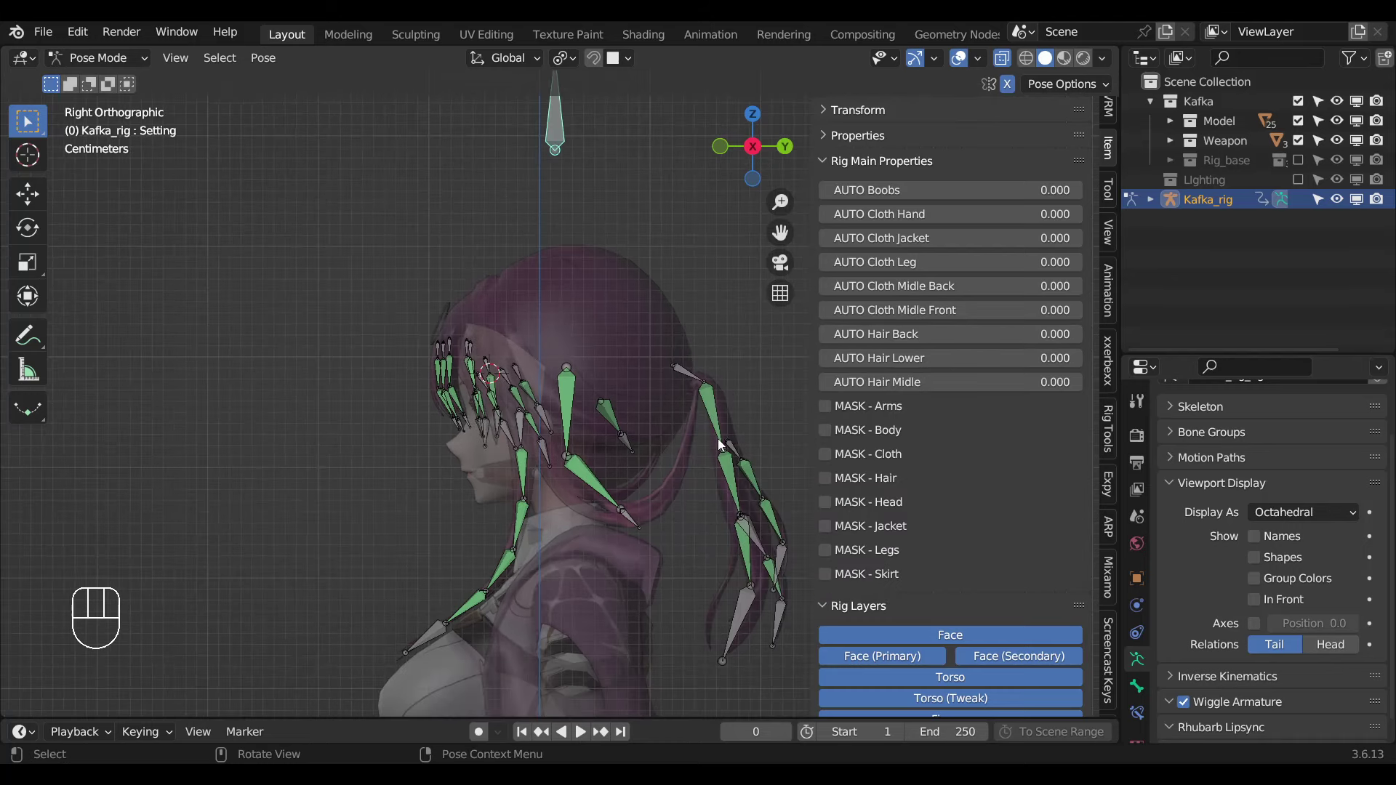
{"action": "left_click", "coordinate": [727, 427]}
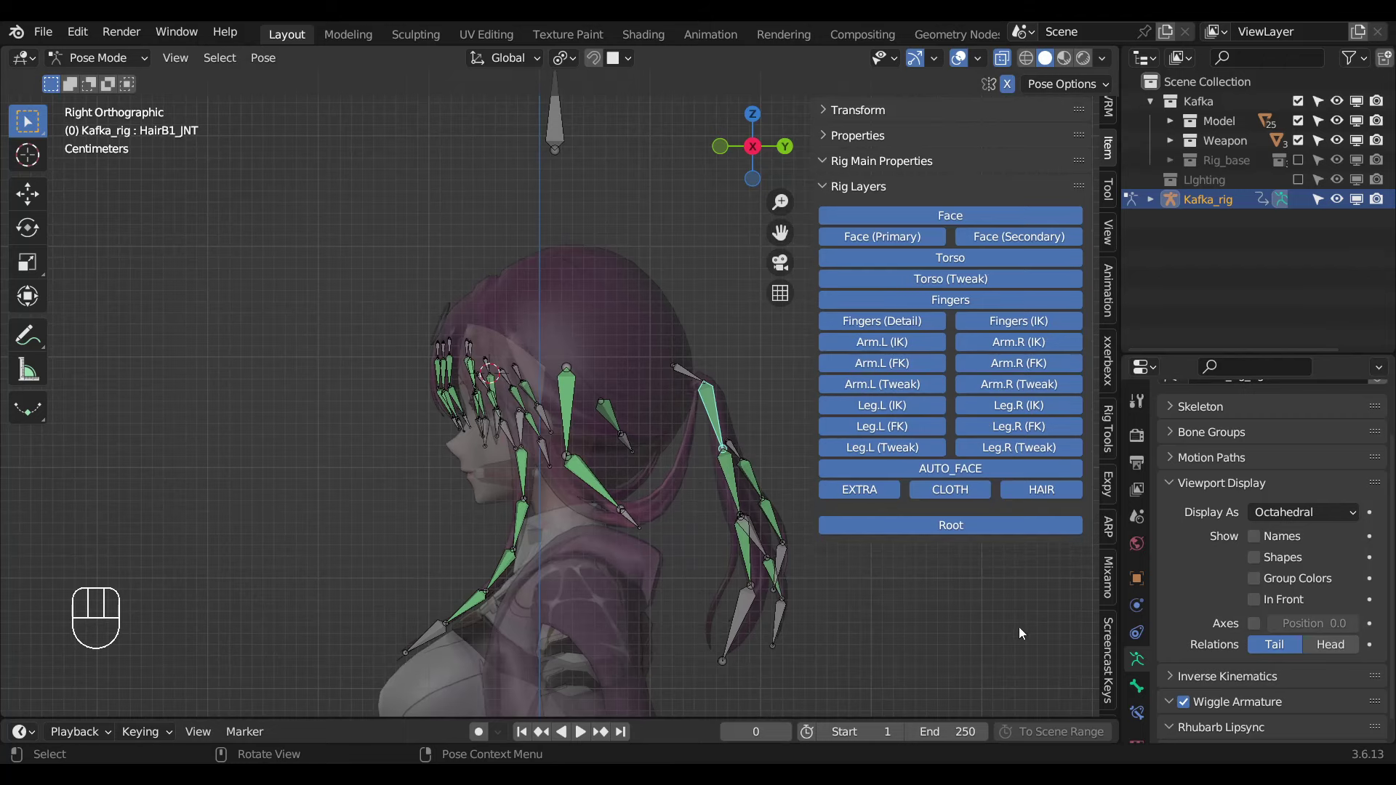
{"action": "key", "text": "n"}
{"action": "left_click_drag", "start_coordinate": [718, 567], "coordinate": [697, 540]}
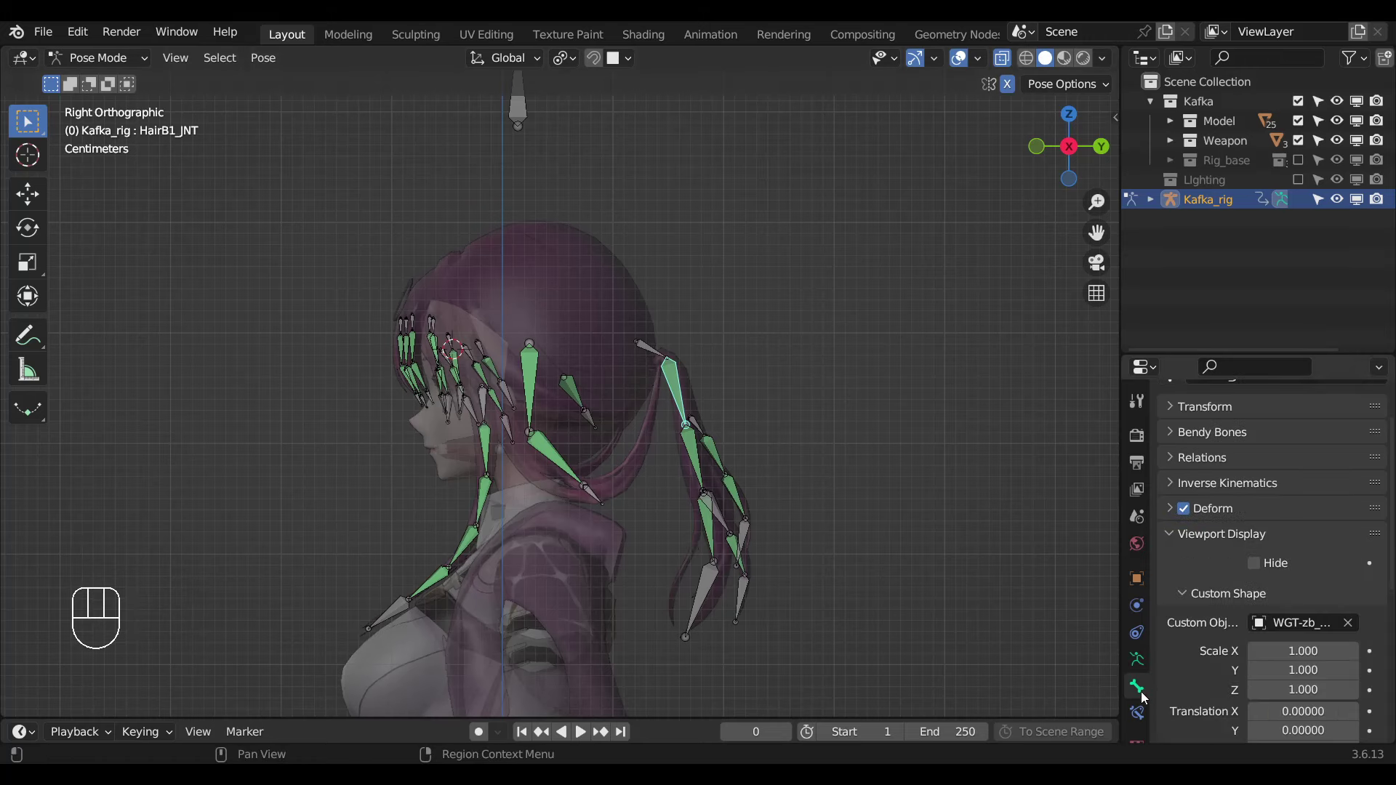
{"action": "left_click_drag", "start_coordinate": [1274, 605], "coordinate": [616, 335]}
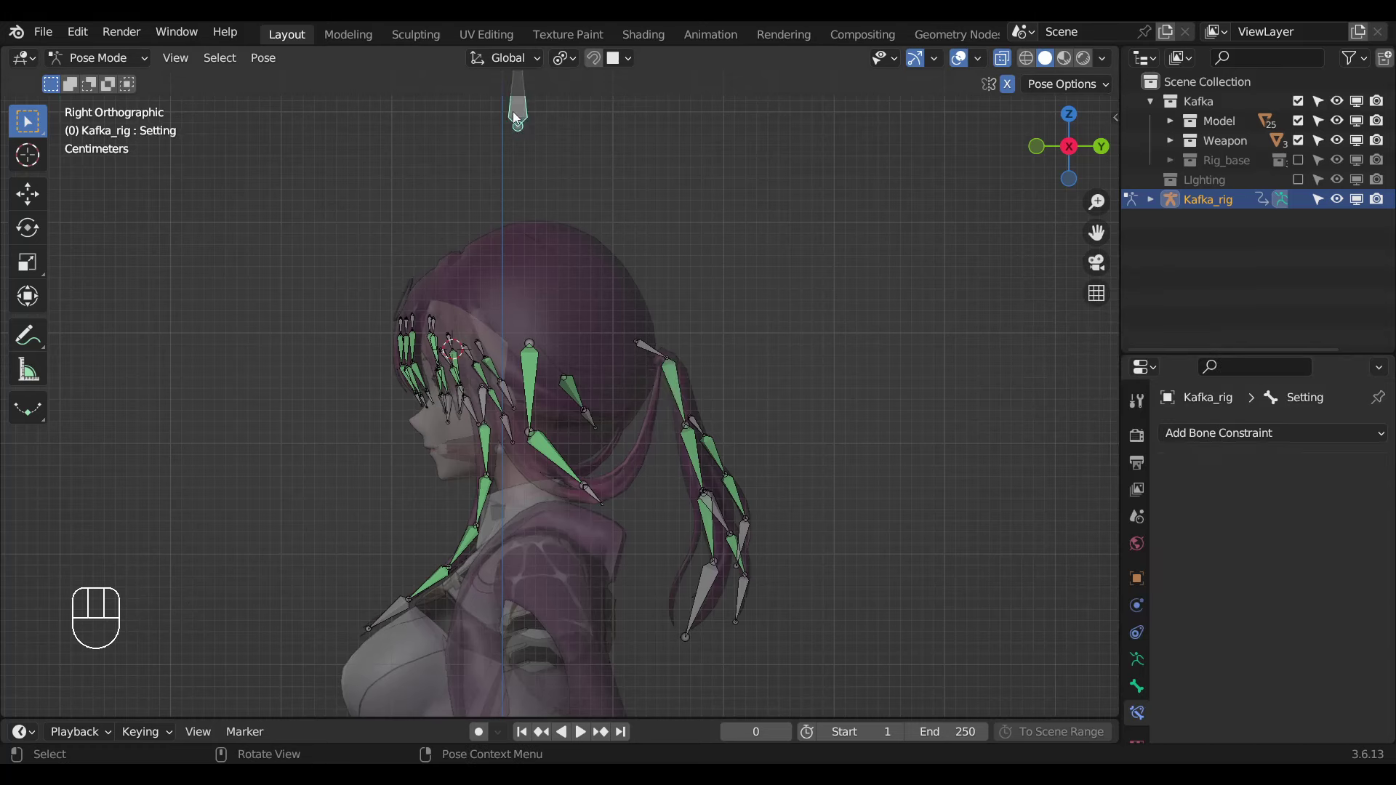
Set AUTO Hair Back to 0.4 and paste its influence driver onto HairB3_JNT and the lower back strand bone.
{"action": "key", "text": "n"}
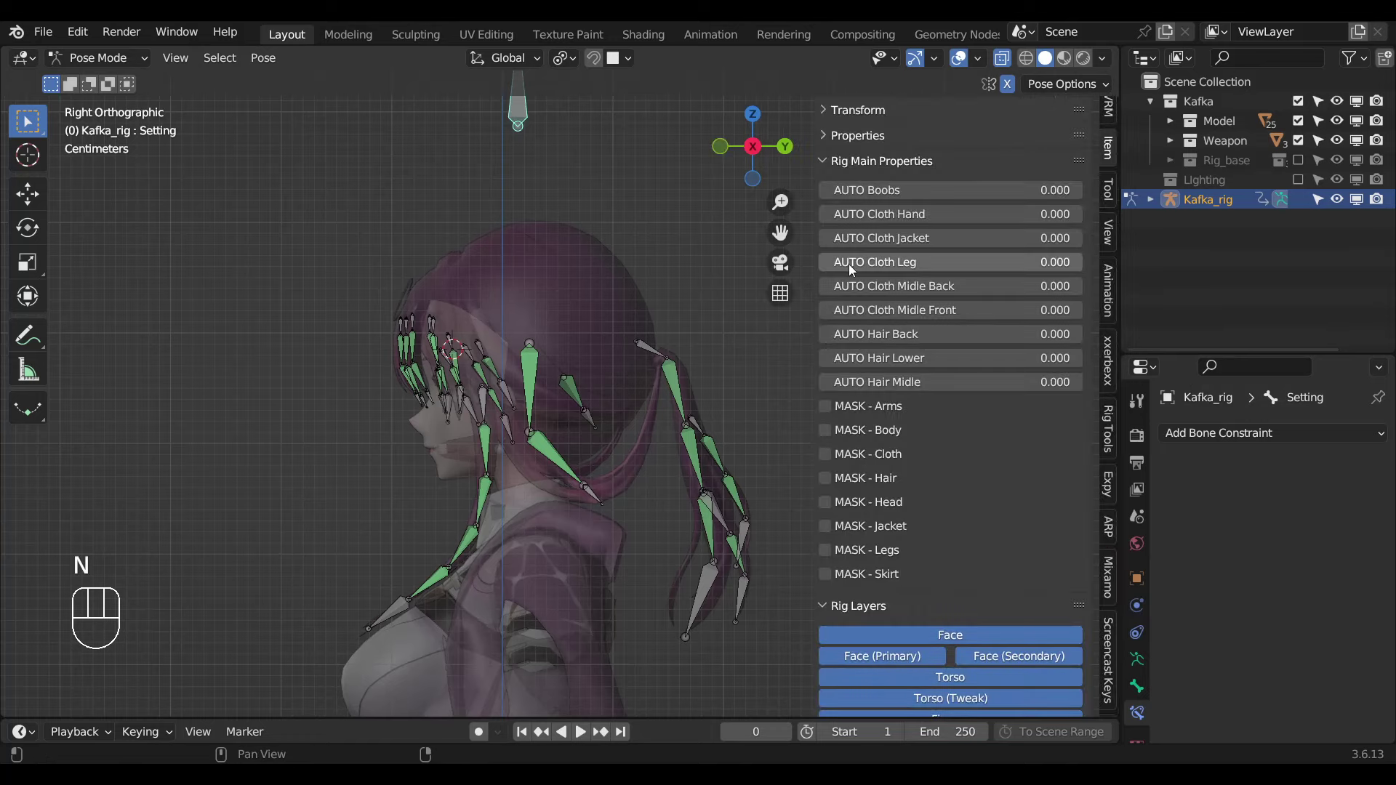
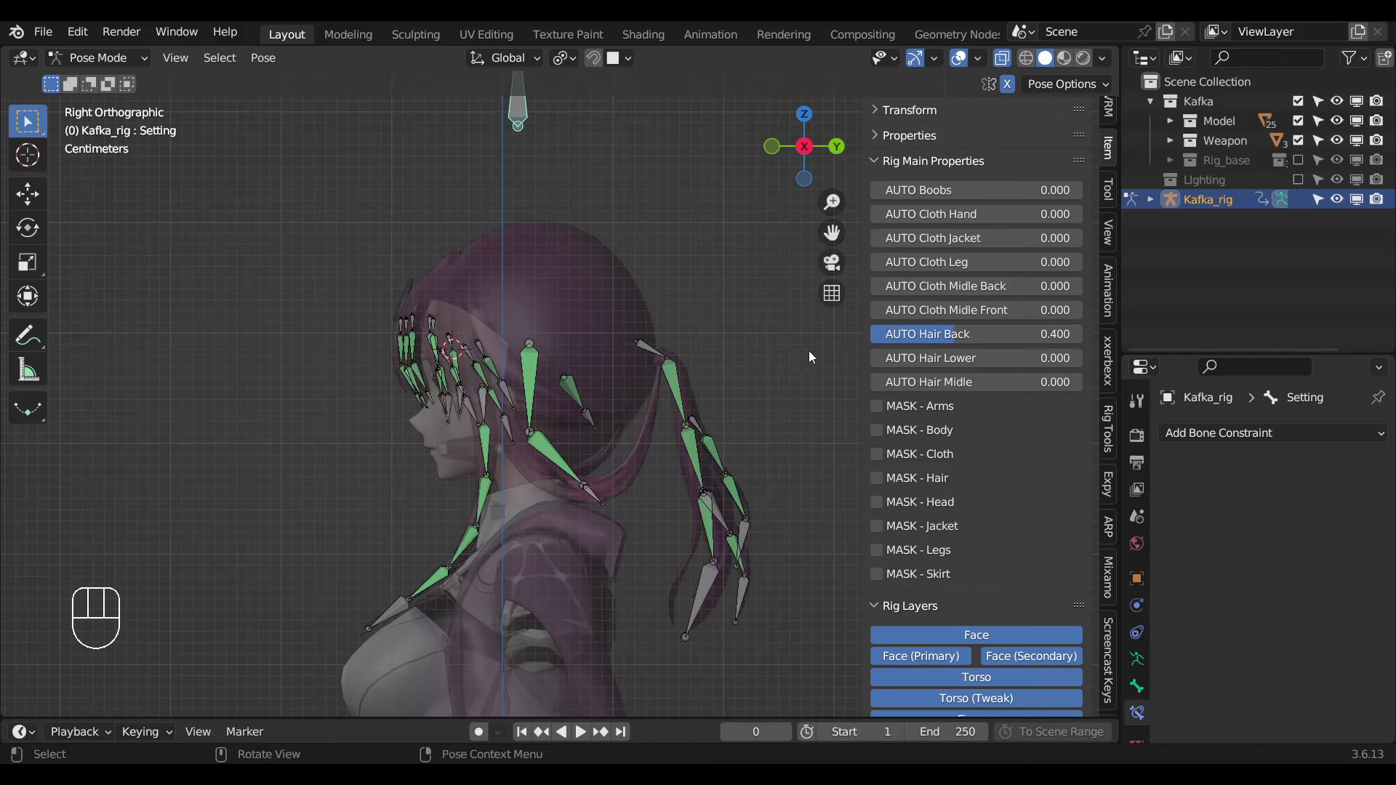
{"action": "left_click", "coordinate": [687, 391]}
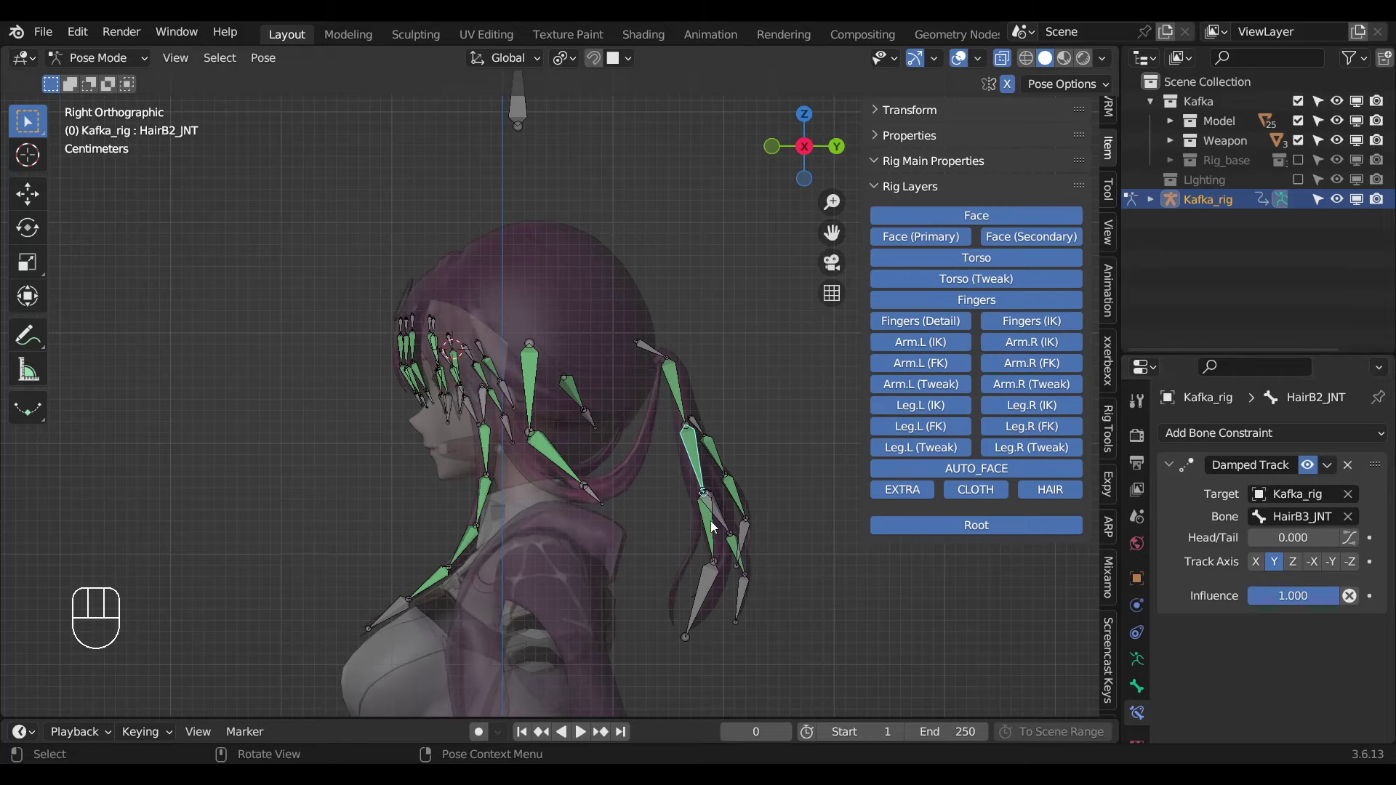
{"action": "middle_click", "coordinate": [705, 541]}
{"action": "left_click_drag", "start_coordinate": [1291, 593], "coordinate": [1203, 529]}
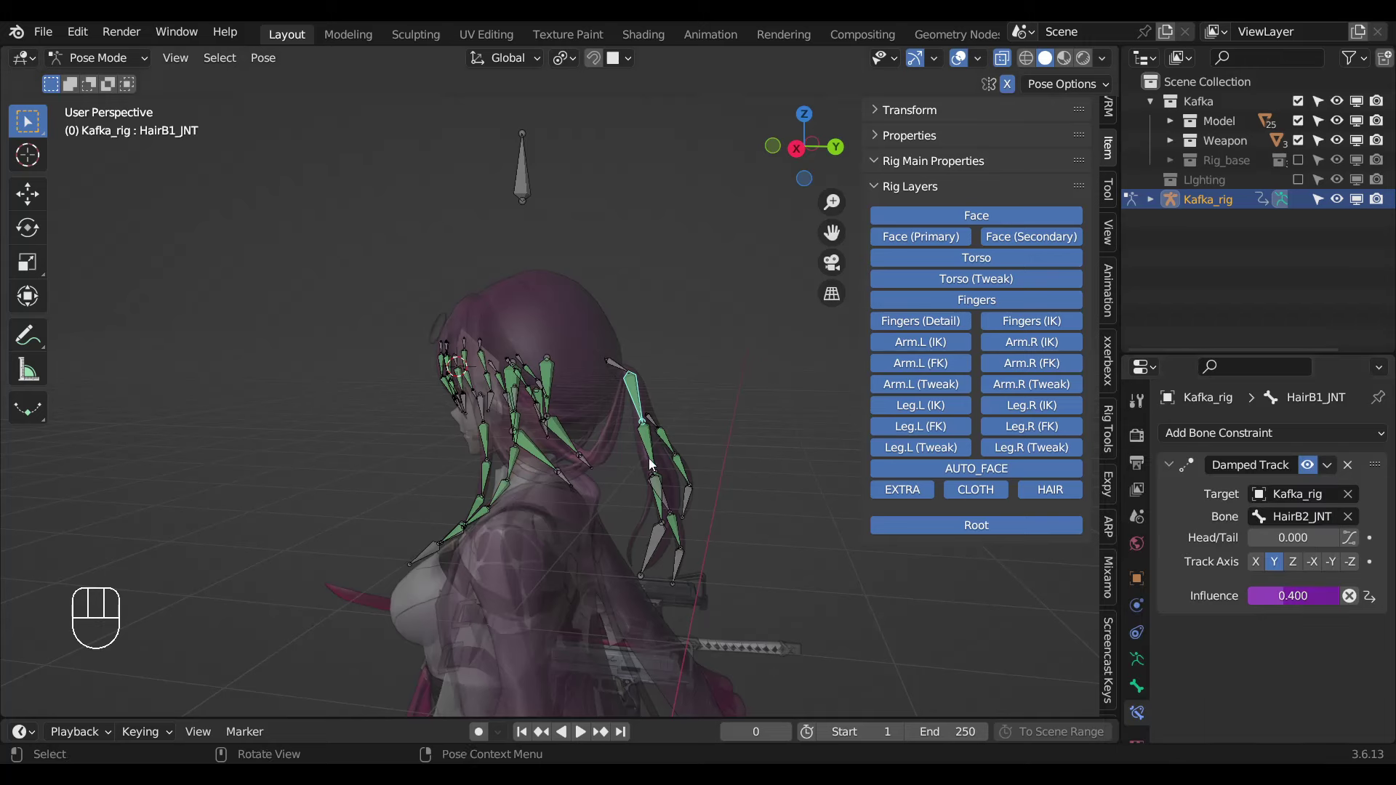
{"action": "left_click_drag", "start_coordinate": [1268, 597], "coordinate": [665, 518]}
{"action": "left_click", "coordinate": [665, 518]}
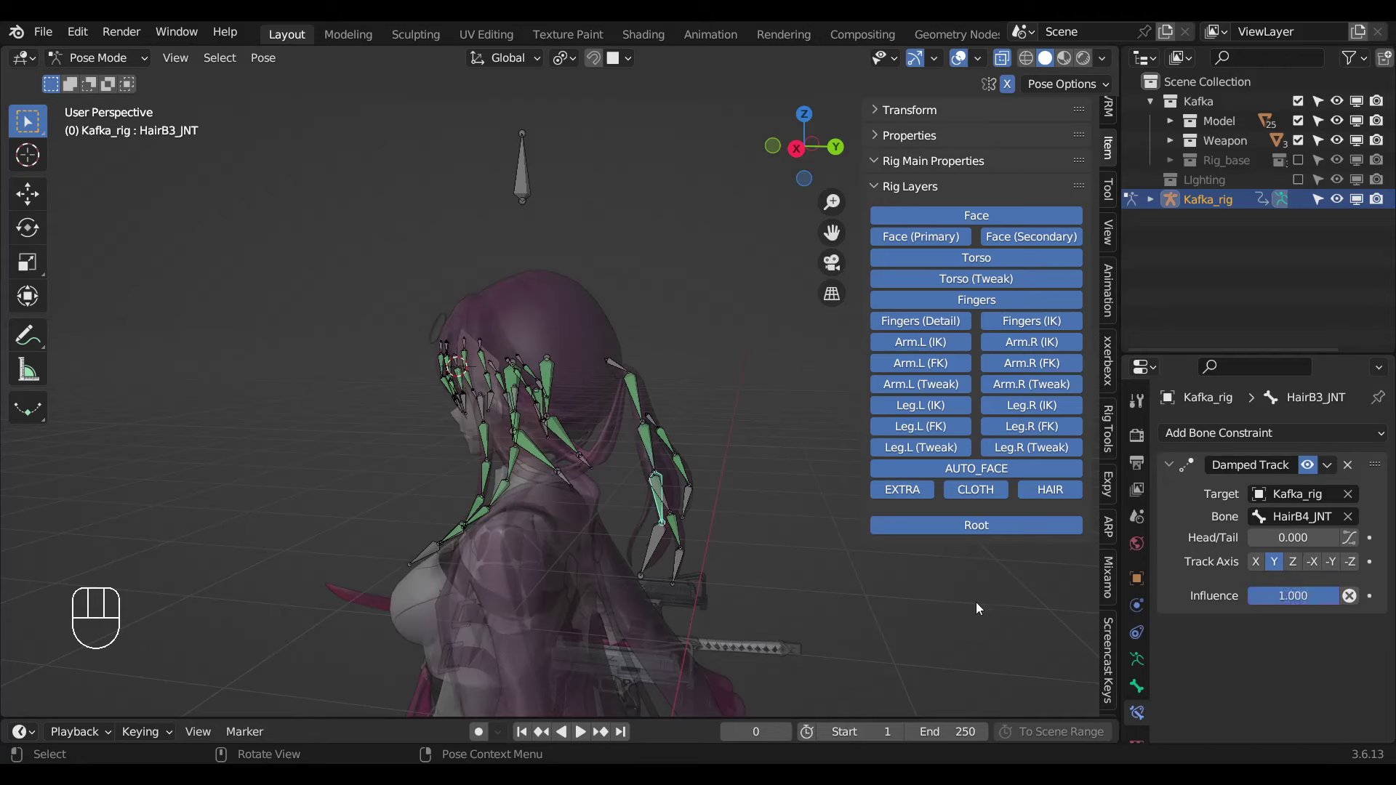
{"action": "left_click_drag", "start_coordinate": [1281, 603], "coordinate": [699, 538]}
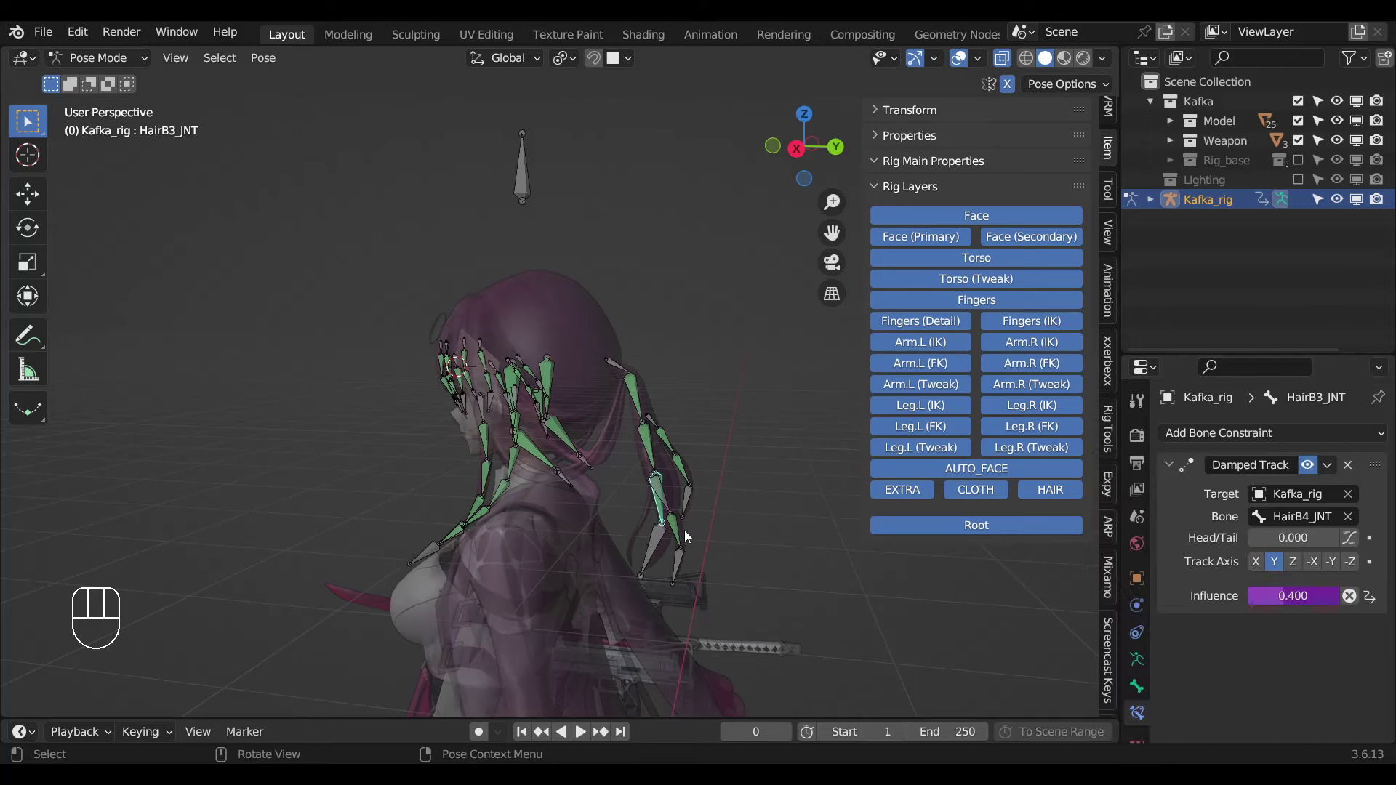
Paste the influence driver onto the other back strand's bones including HairRB_2_JNT.
{"action": "left_click_drag", "start_coordinate": [1251, 573], "coordinate": [713, 464]}
{"action": "left_click", "coordinate": [695, 476]}
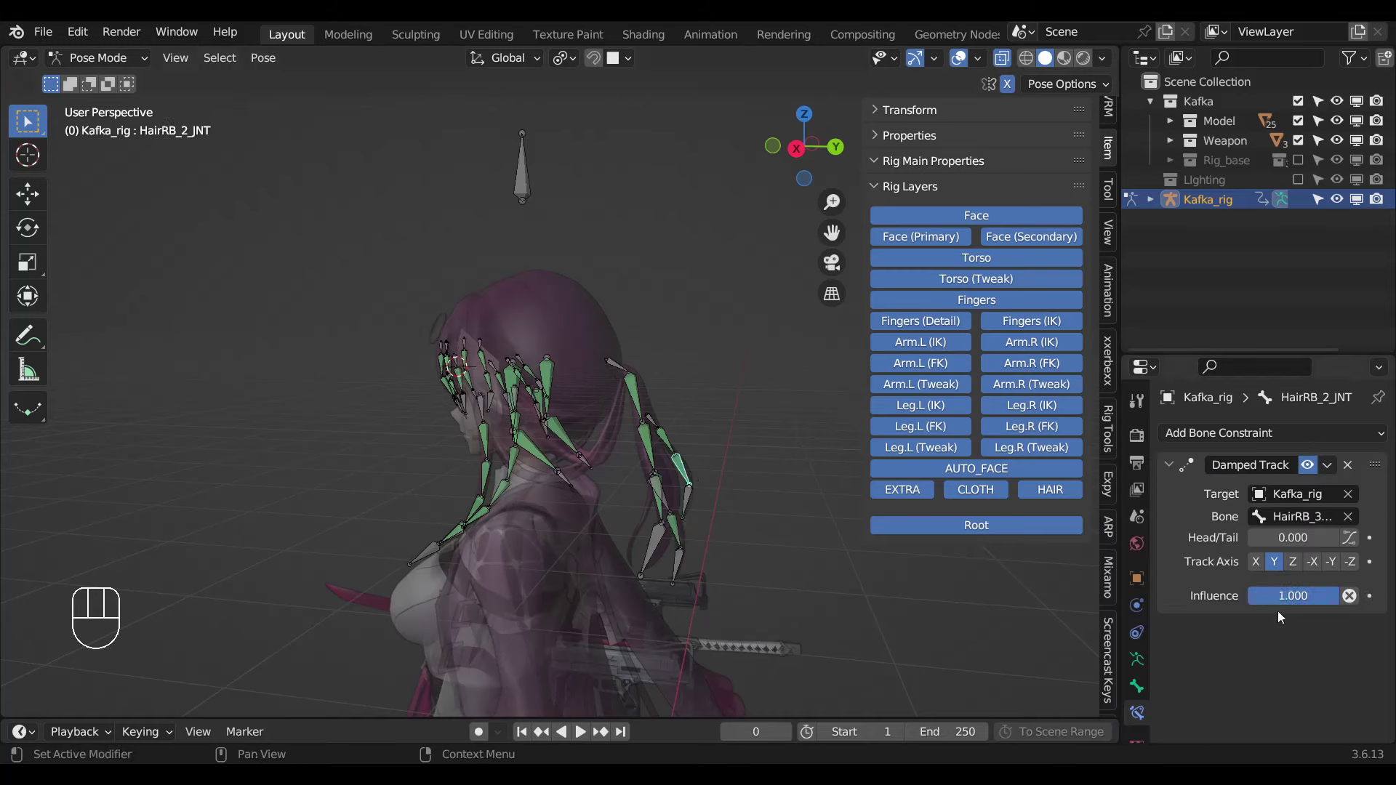
{"action": "left_click_drag", "start_coordinate": [1289, 601], "coordinate": [681, 450]}
{"action": "left_click", "coordinate": [663, 441]}
{"action": "left_click_drag", "start_coordinate": [1283, 604], "coordinate": [622, 401]}
Rotate HairB1_JNT.001 to test that the ponytail swings, adjusting the bone in Edit Mode.
{"action": "key", "text": "alt+z"}
{"action": "key", "text": "ctrl+Tab"}
{"action": "key", "text": "alt+z"}
{"action": "key", "text": "ctrl+Tab"}
{"action": "key", "text": "r"}
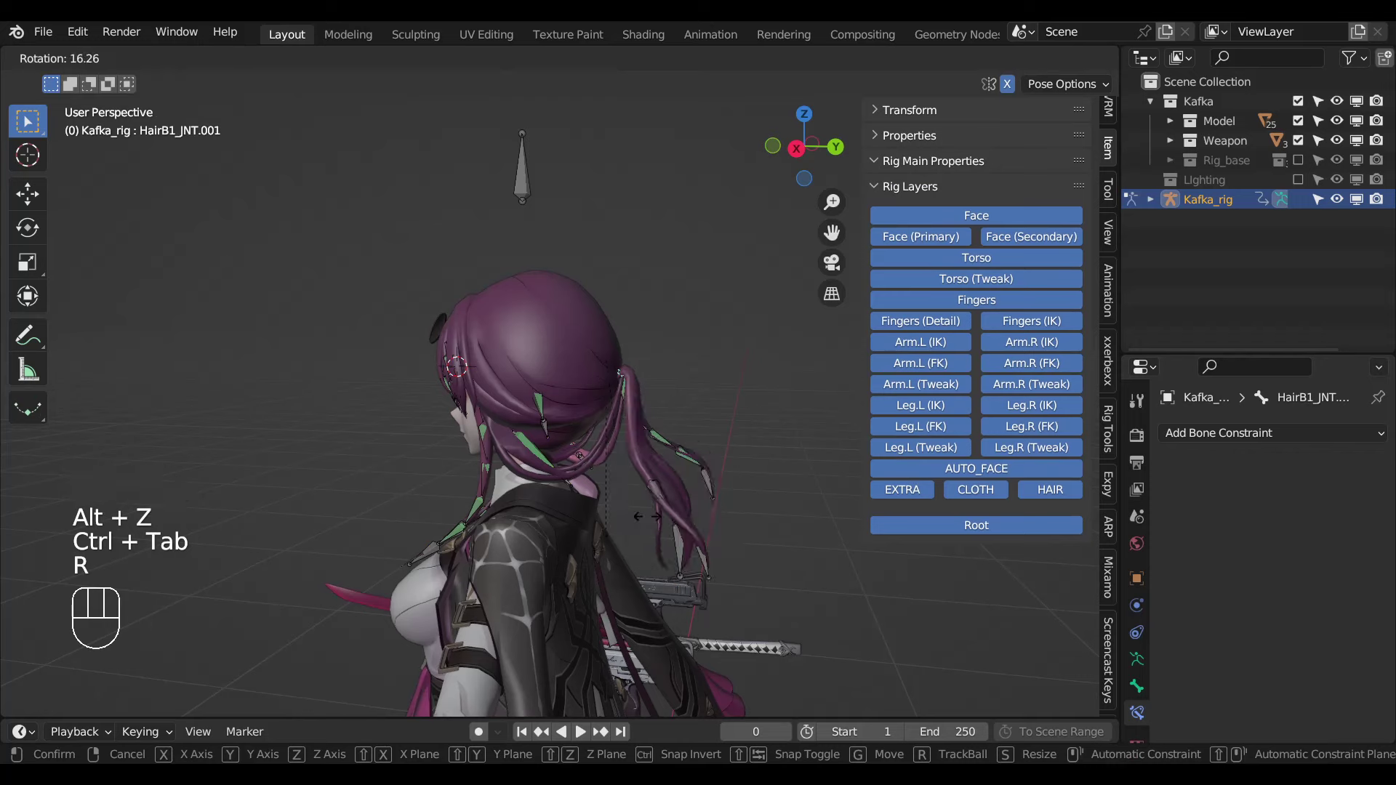
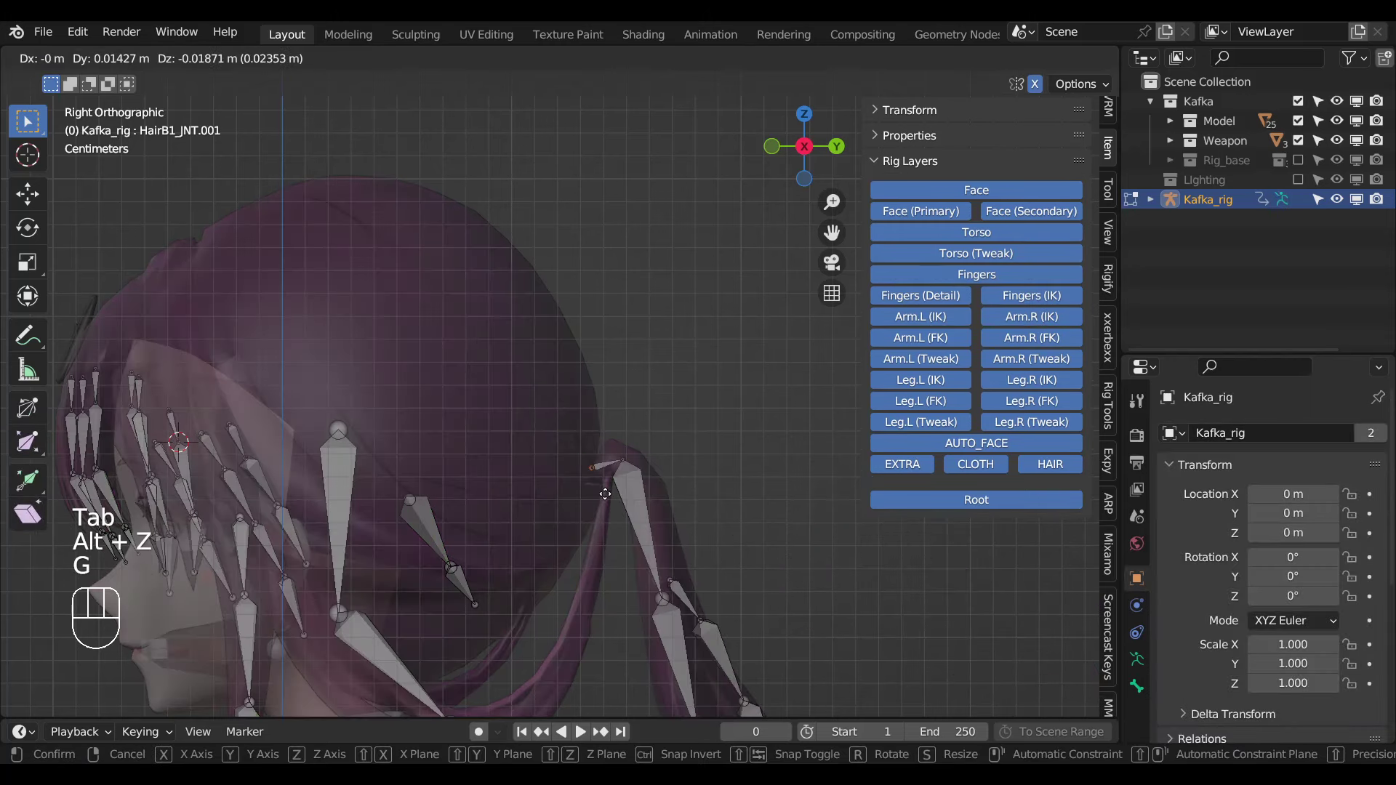
{"action": "key", "text": "Tab"}
Lift the strand with its control bone, then hide all the back strand bones.
{"action": "left_click", "coordinate": [619, 467]}
{"action": "key", "text": "r"}
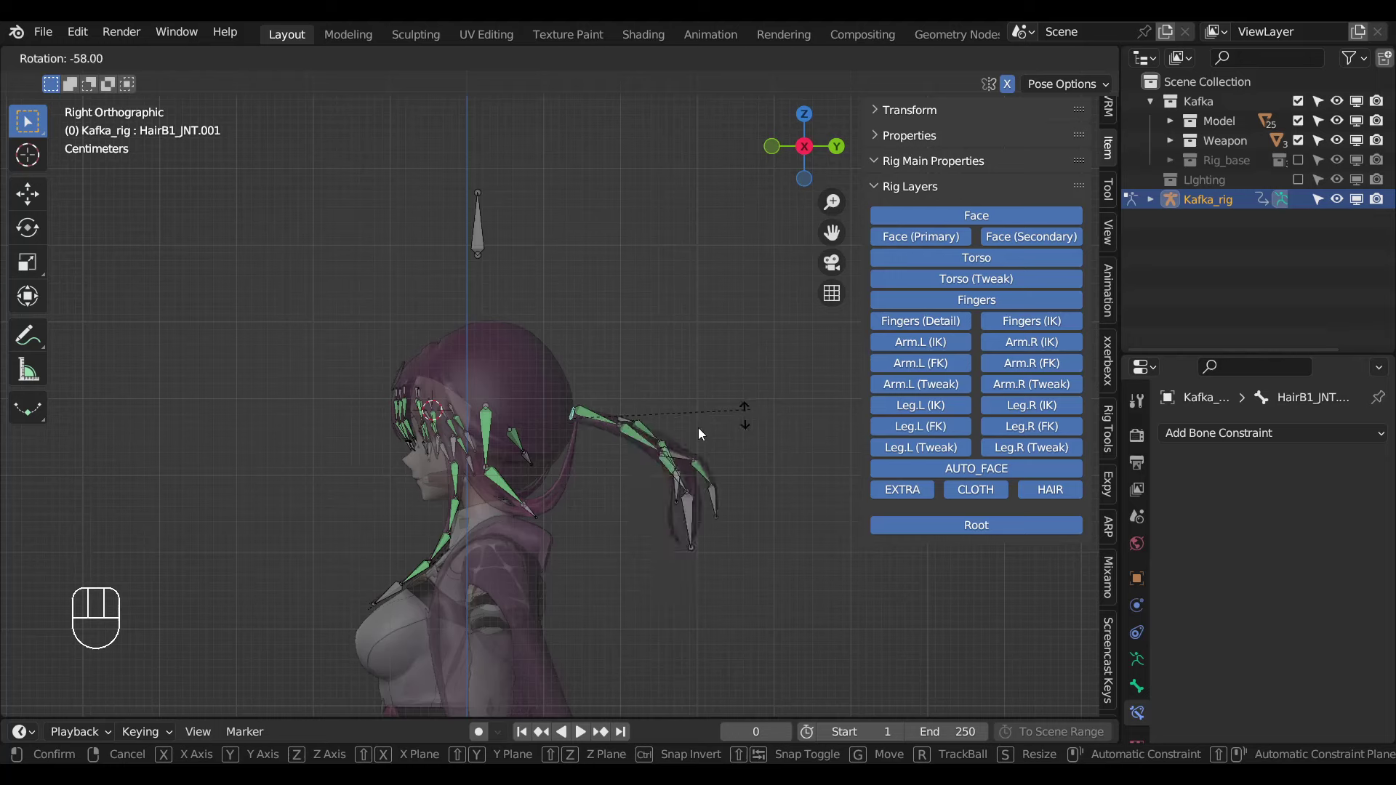
{"action": "left_click", "coordinate": [788, 592]}
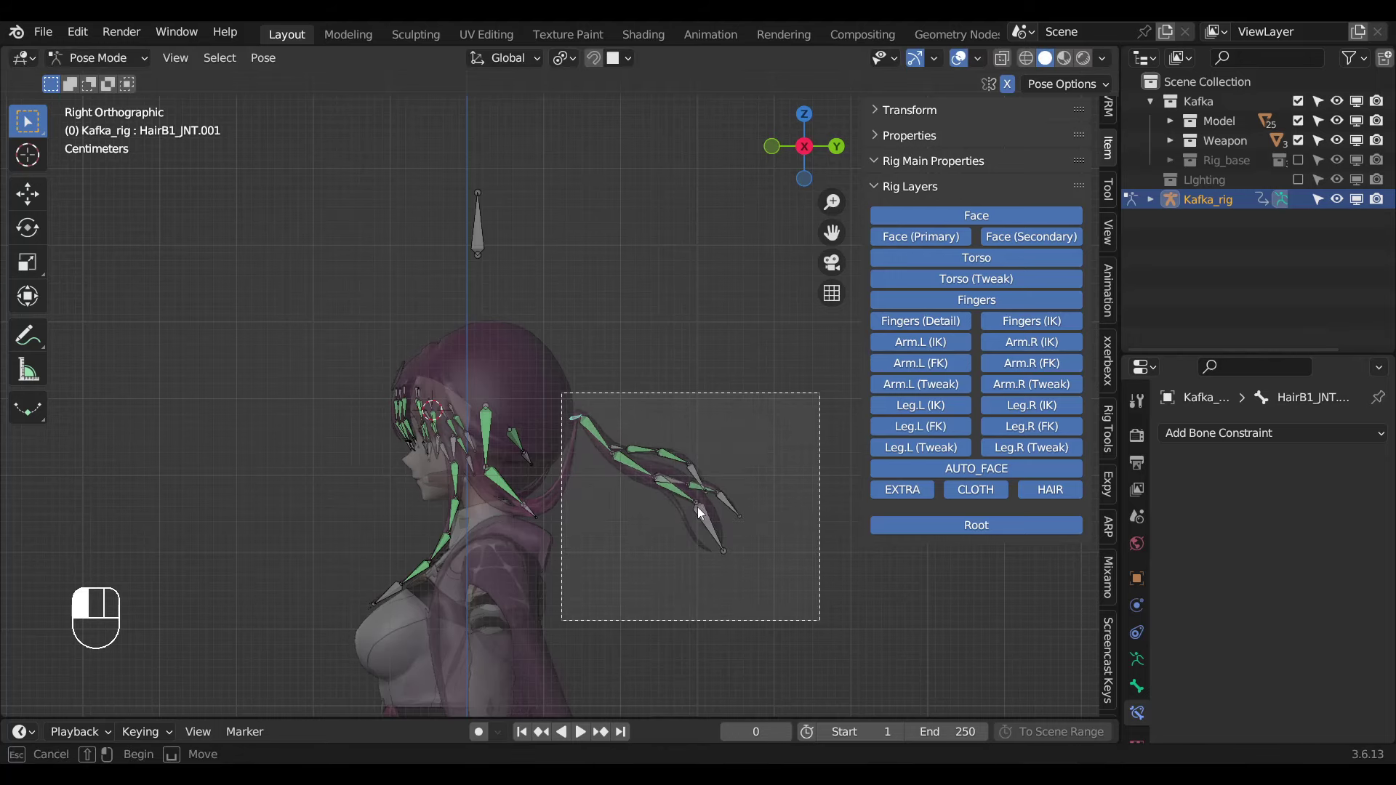
{"action": "key", "text": "h"}
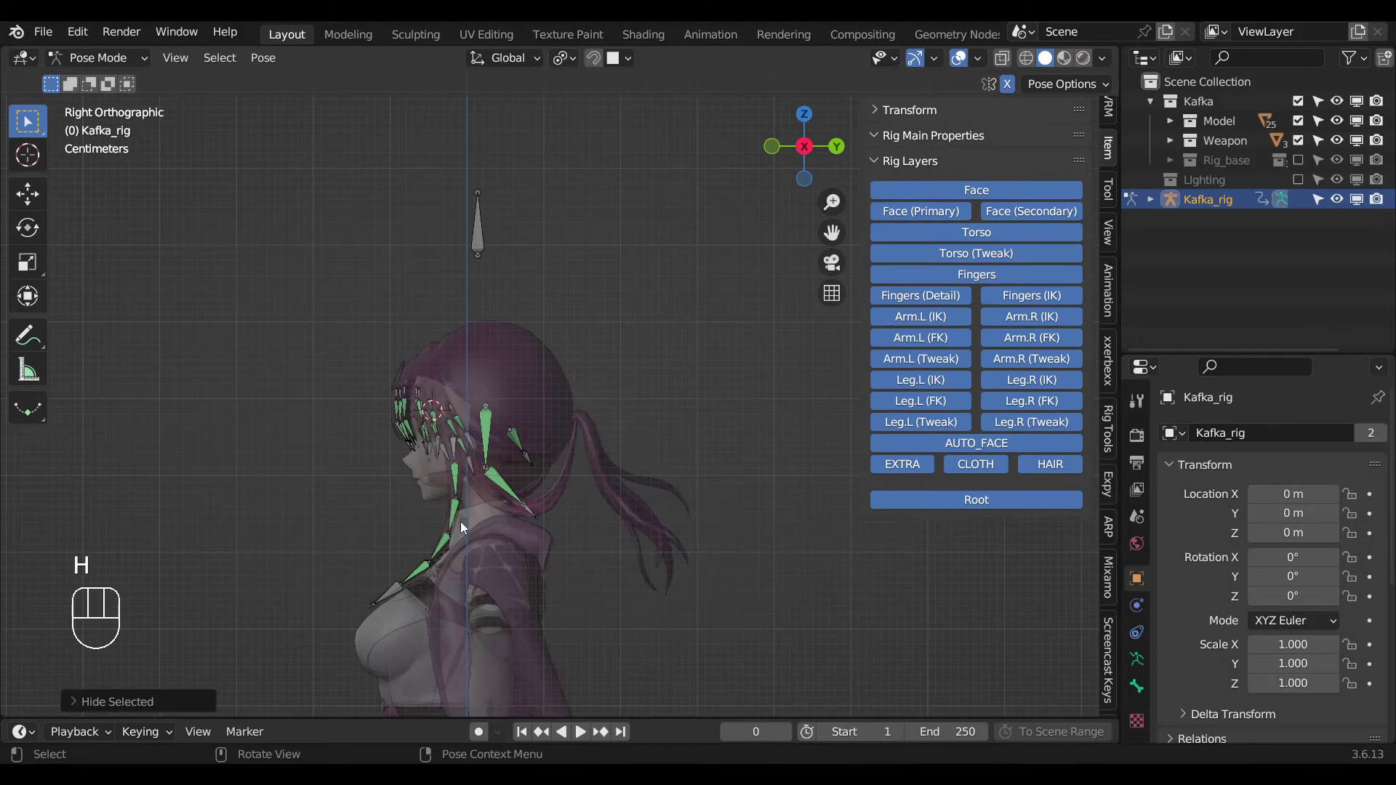
Paste the hair driver onto zb_4_1's Damped Track influence and check it against AUTO Hair Back on the Setting bone.
{"action": "left_click_drag", "start_coordinate": [507, 479], "coordinate": [496, 452]}
{"action": "middle_click", "coordinate": [603, 503]}
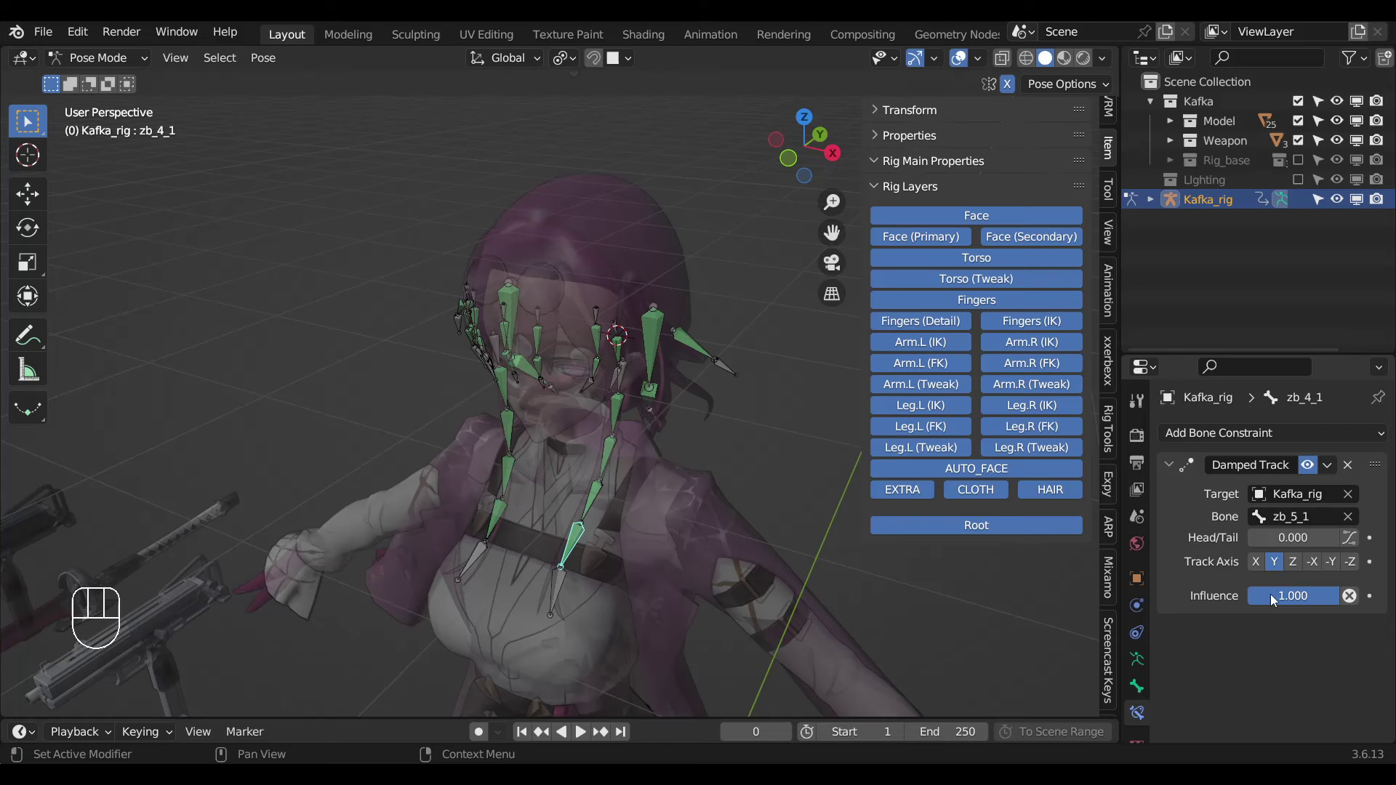
{"action": "left_click_drag", "start_coordinate": [1275, 598], "coordinate": [605, 385]}
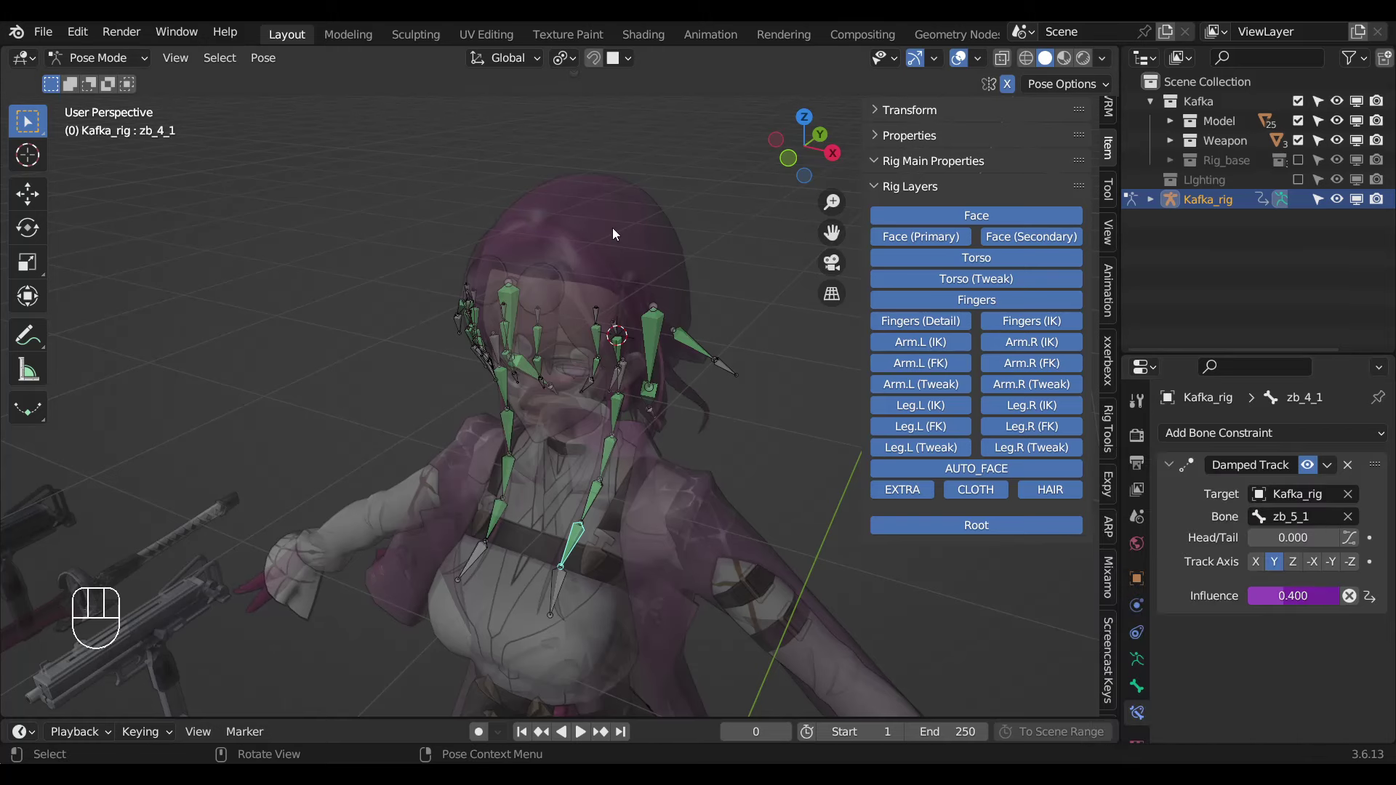
{"action": "left_click", "coordinate": [582, 128]}
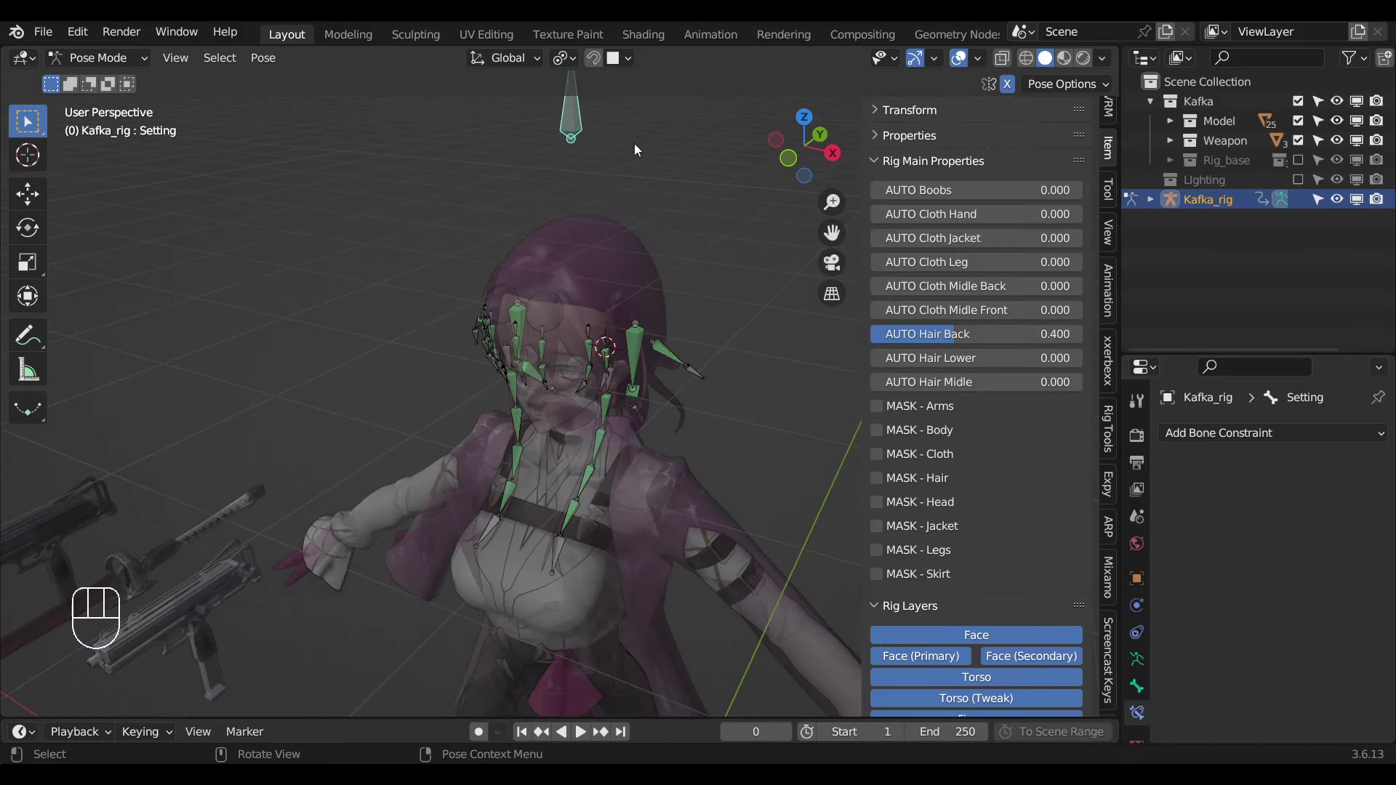
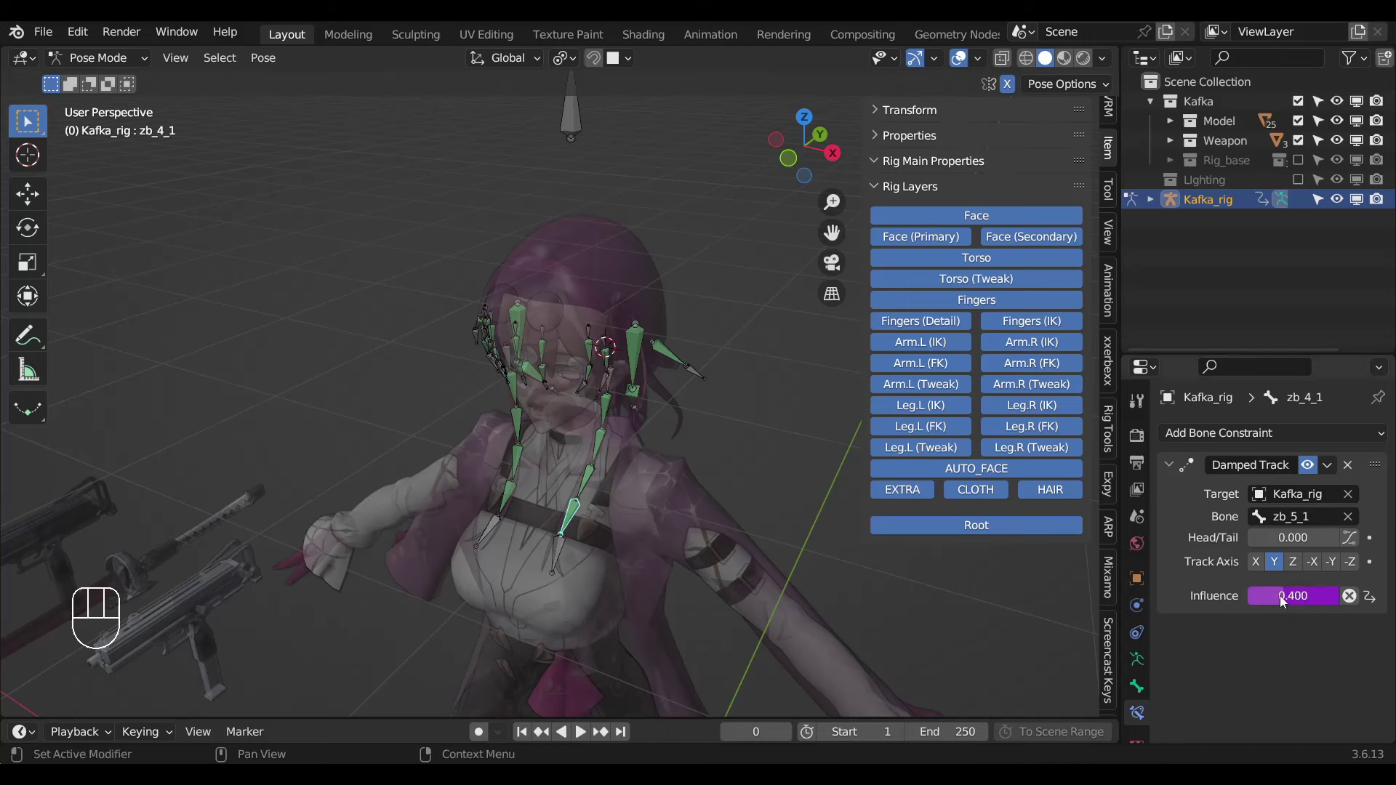
{"action": "left_click_drag", "start_coordinate": [1280, 597], "coordinate": [535, 459]}
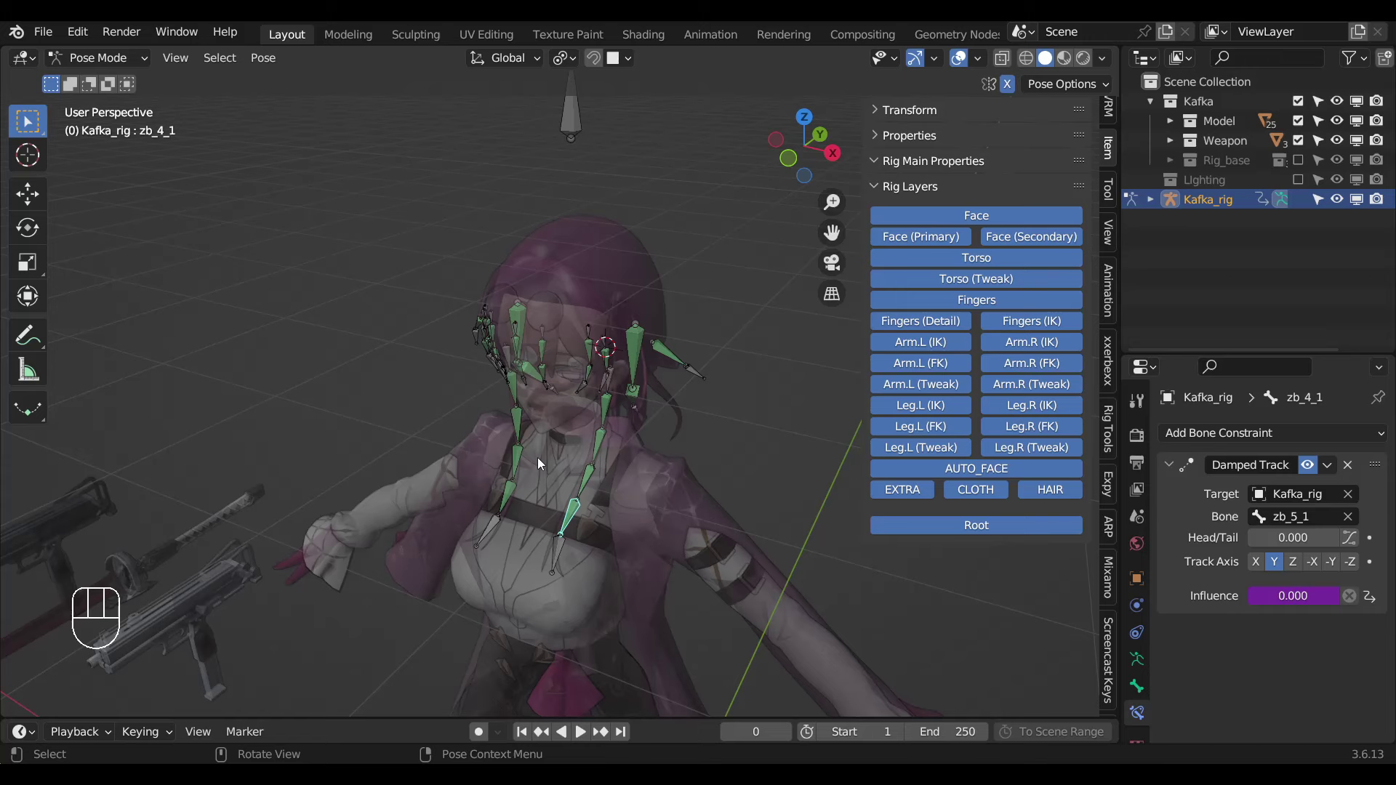
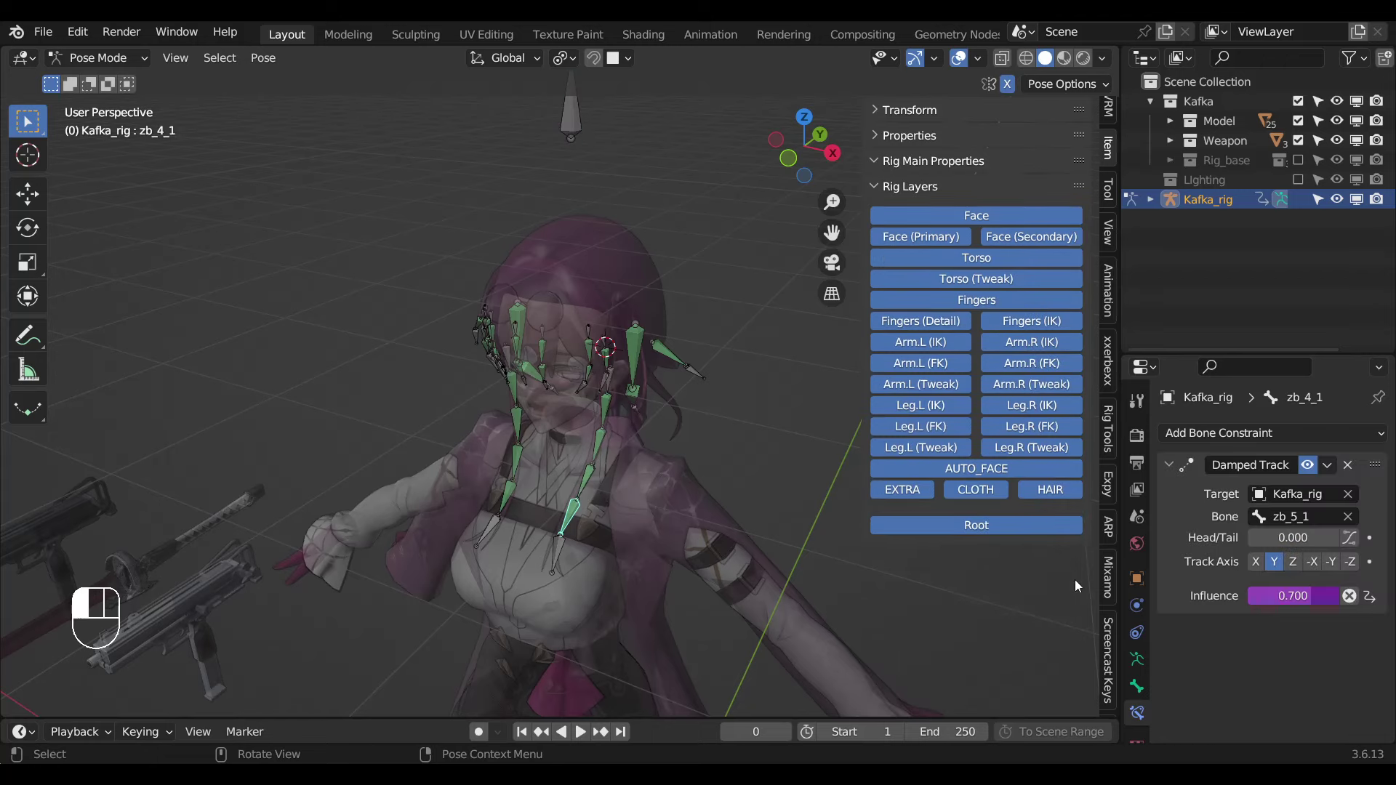
Paste the hair driver onto the Damped Track influence of the remaining zb strand bones above zb_3_1.
{"action": "left_click", "coordinate": [576, 507]}
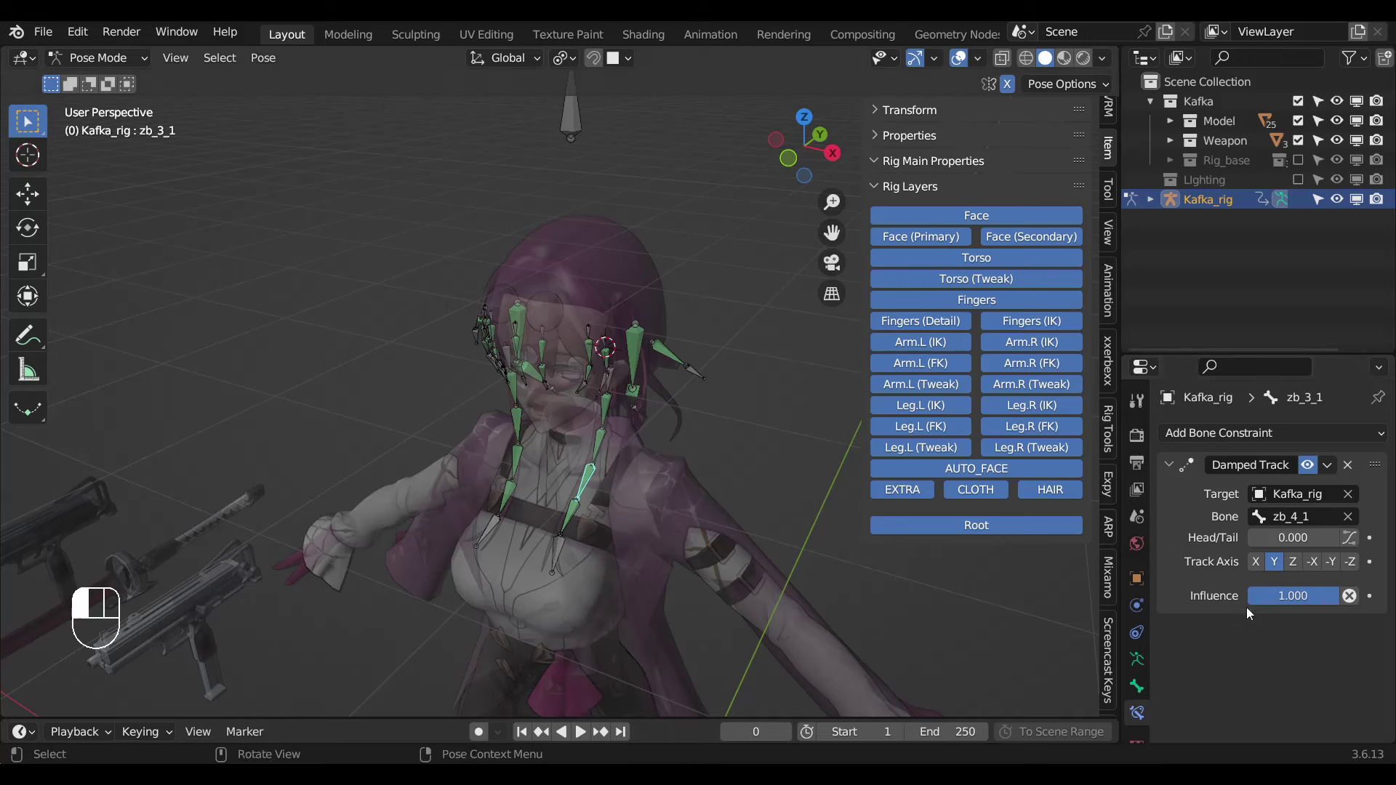
{"action": "left_click_drag", "start_coordinate": [1266, 596], "coordinate": [543, 481]}
{"action": "middle_click", "coordinate": [656, 511]}
{"action": "left_click_drag", "start_coordinate": [1274, 598], "coordinate": [601, 456]}
{"action": "left_click", "coordinate": [597, 456]}
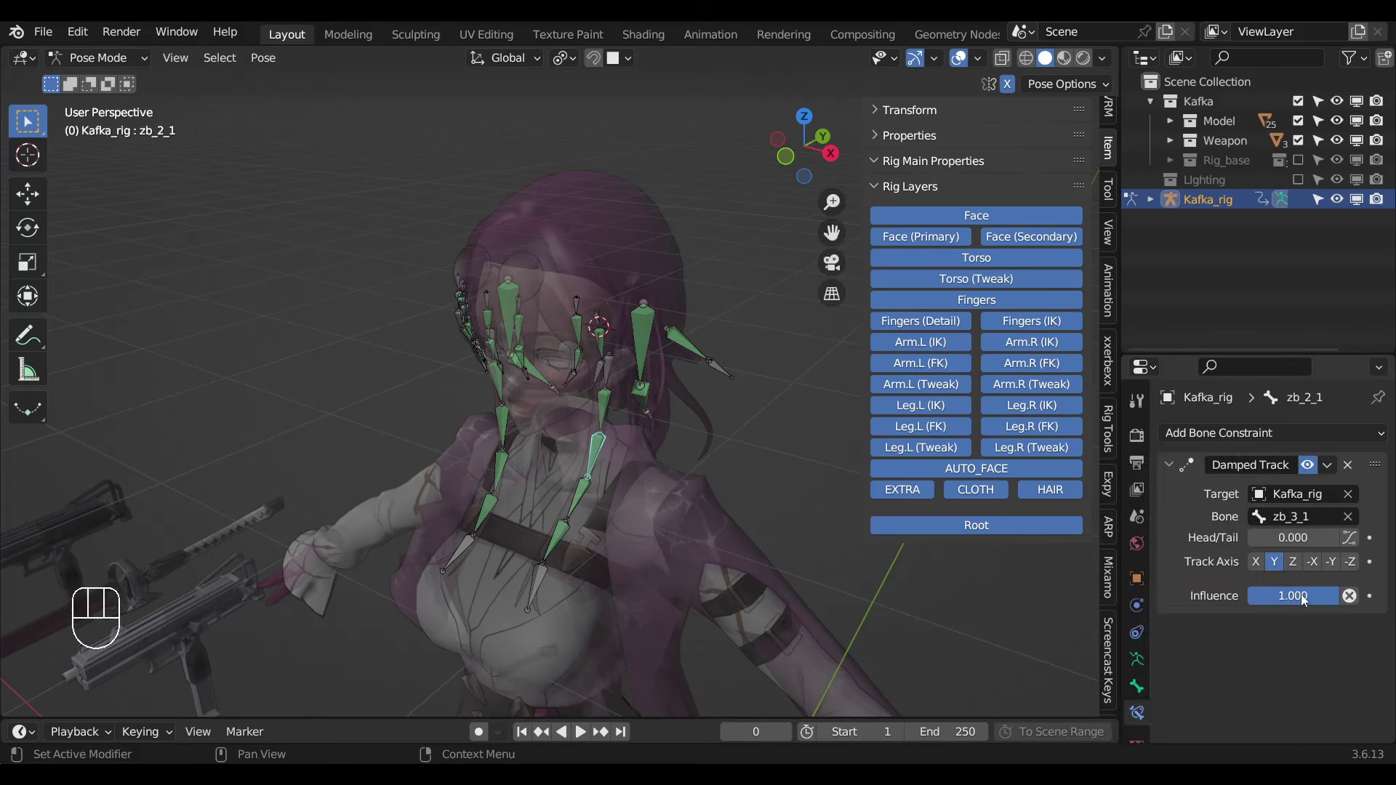
{"action": "left_click_drag", "start_coordinate": [1254, 572], "coordinate": [636, 421]}
{"action": "left_click", "coordinate": [592, 421]}
{"action": "left_click_drag", "start_coordinate": [1309, 596], "coordinate": [551, 508]}
Paste the driver onto the Damped Track influence of fringe bones yb_5, yb_4 and yb_2, reading 0.700.
{"action": "left_click", "coordinate": [480, 525]}
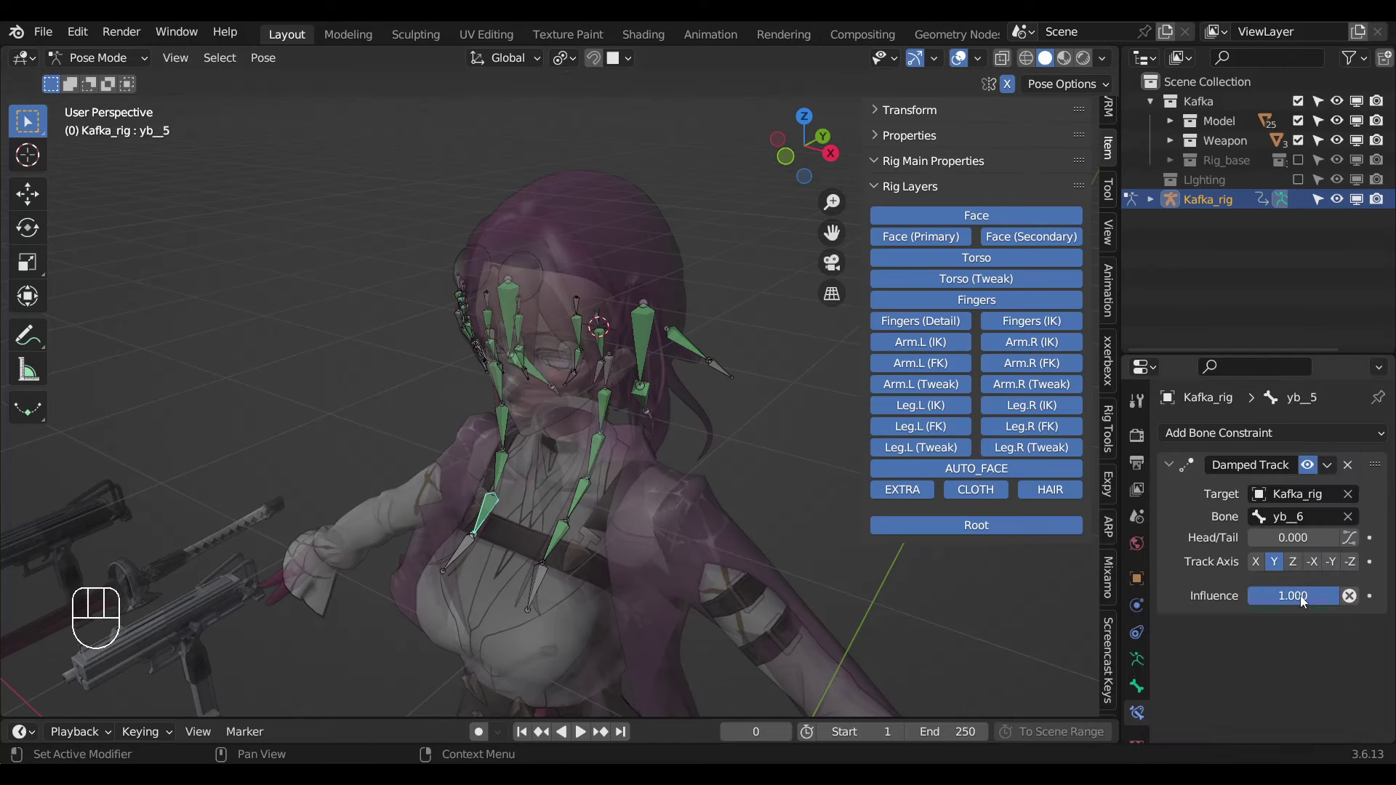
{"action": "left_click_drag", "start_coordinate": [1233, 557], "coordinate": [495, 482]}
{"action": "left_click", "coordinate": [498, 473]}
{"action": "left_click_drag", "start_coordinate": [1259, 587], "coordinate": [550, 448]}
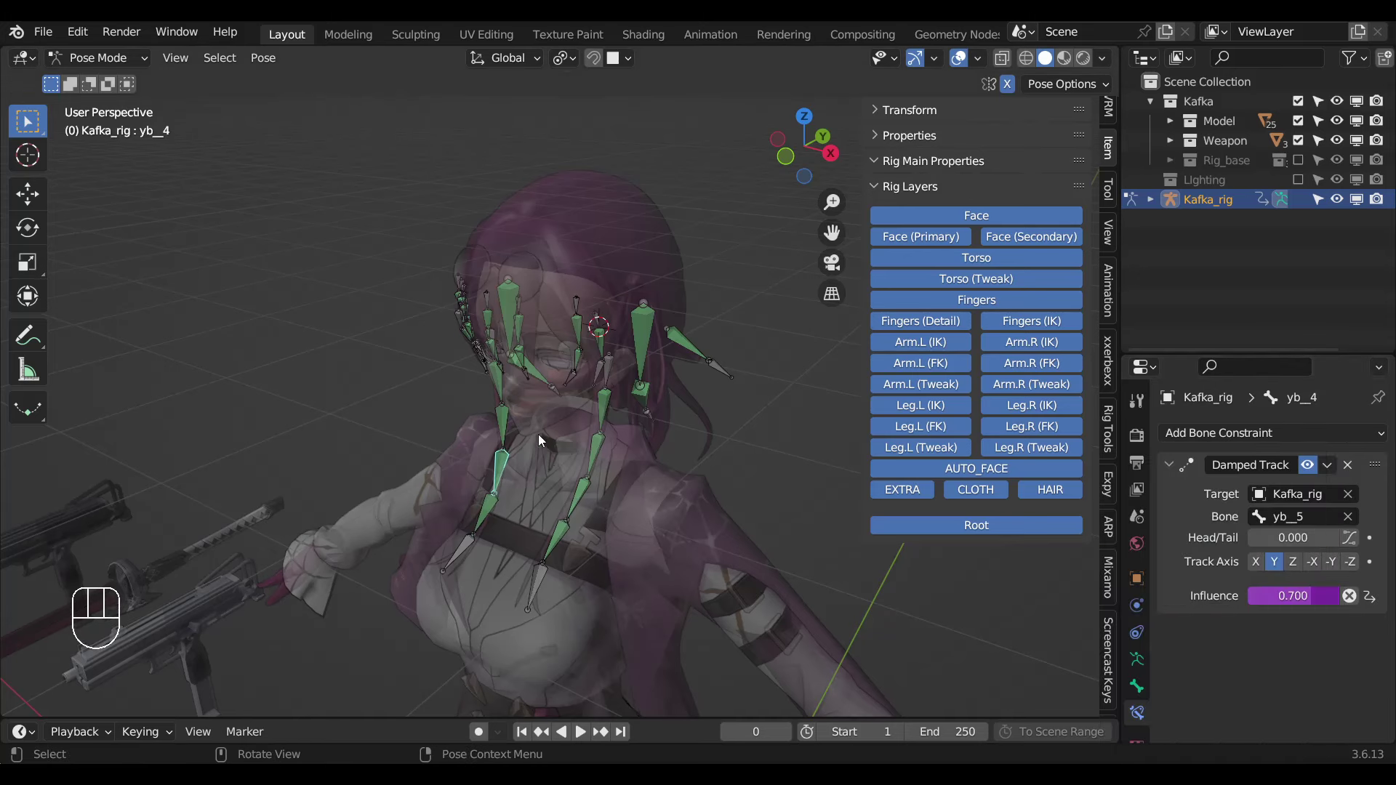
{"action": "left_click", "coordinate": [501, 433]}
{"action": "left_click_drag", "start_coordinate": [1276, 593], "coordinate": [508, 393]}
{"action": "left_click", "coordinate": [507, 392]}
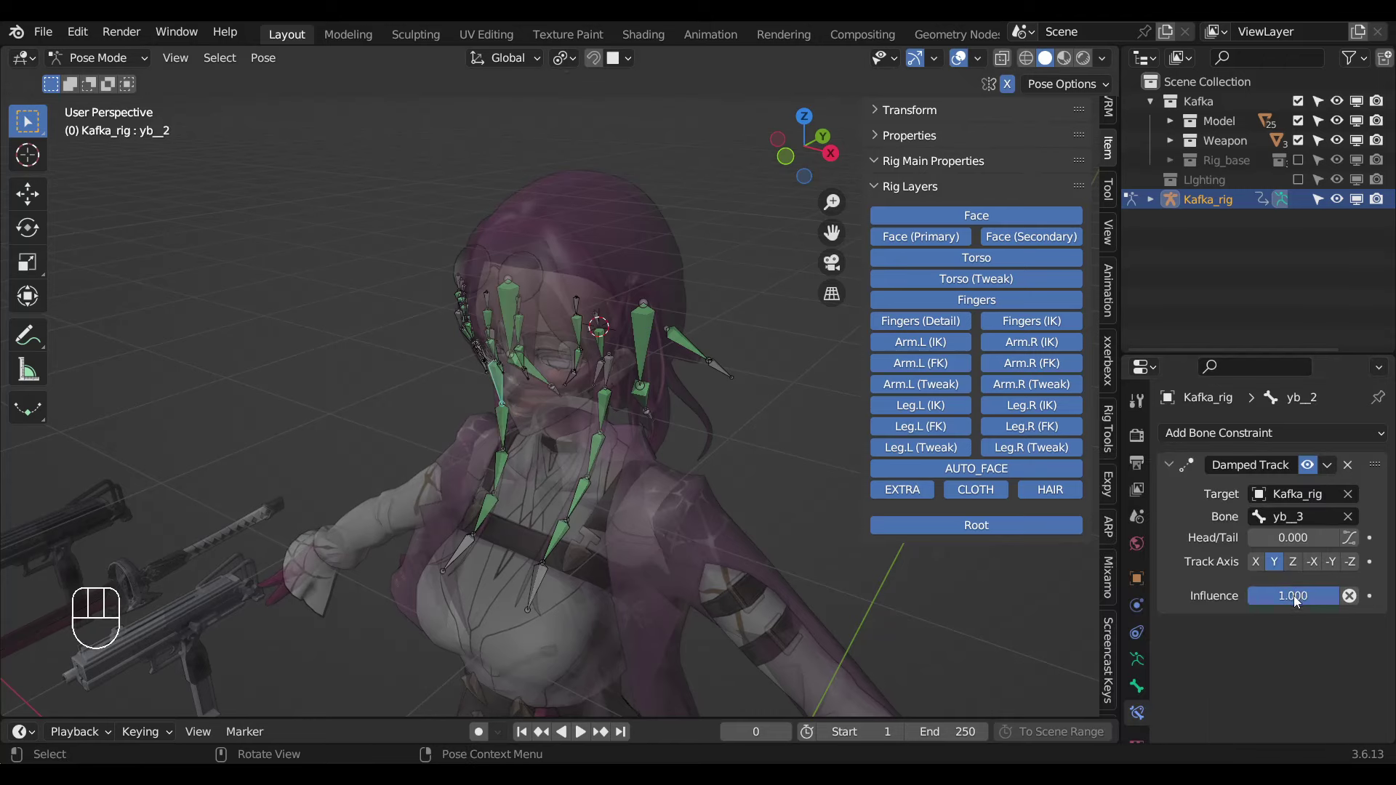
{"action": "left_click_drag", "start_coordinate": [1295, 596], "coordinate": [446, 477]}
Switch to front view and start rotating control bone zb_0_1 to test how the fringe chain follows.
{"action": "left_click_drag", "start_coordinate": [461, 475], "coordinate": [501, 427]}
{"action": "left_click_drag", "start_coordinate": [539, 397], "coordinate": [562, 365]}
{"action": "left_click", "coordinate": [569, 341]}
{"action": "middle_click", "coordinate": [606, 378]}
{"action": "left_click_drag", "start_coordinate": [678, 357], "coordinate": [633, 355]}
{"action": "key", "text": "KP_1"}
{"action": "key", "text": "alt+z"}
{"action": "key", "text": "ctrl+Tab"}
{"action": "key", "text": "alt+z"}
{"action": "key", "text": "ctrl+Tab"}
{"action": "key", "text": "r"}
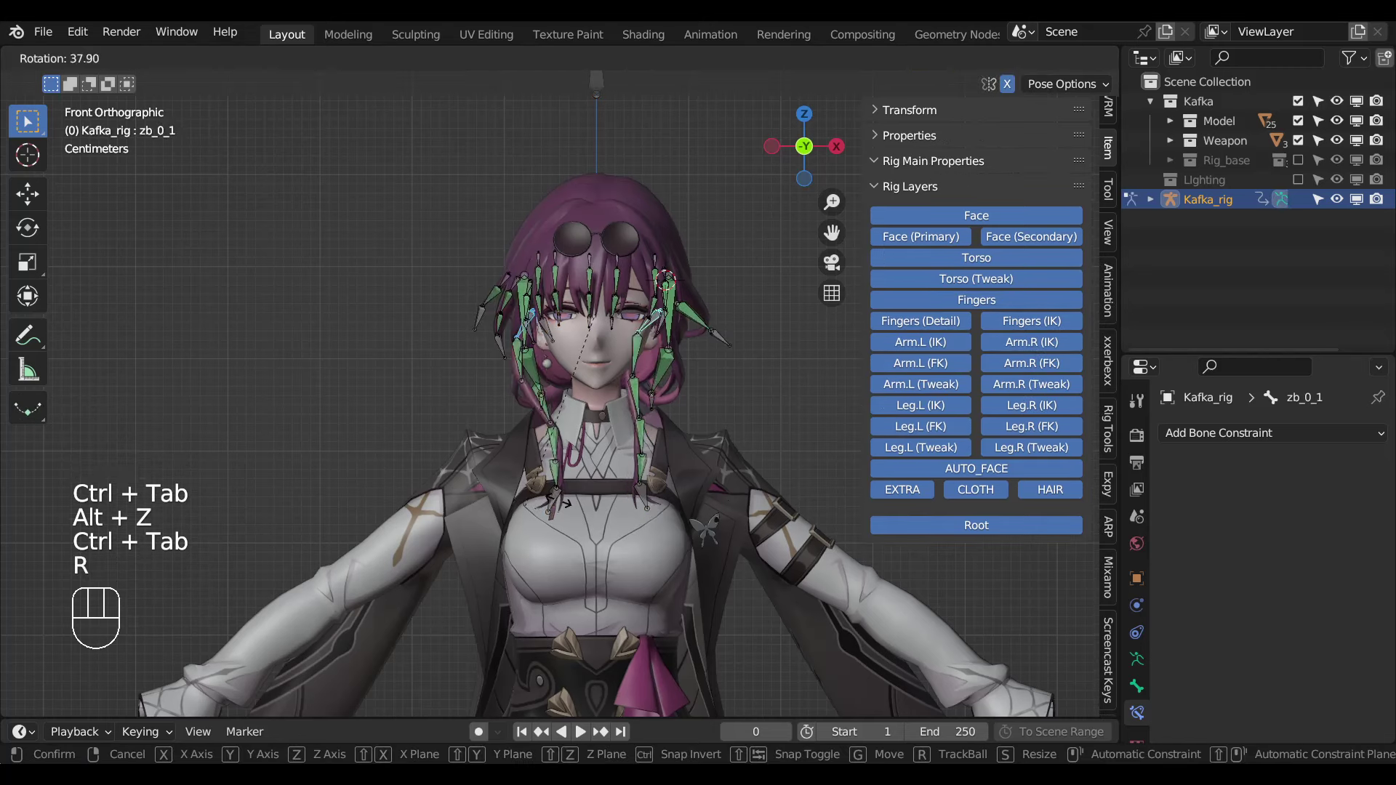
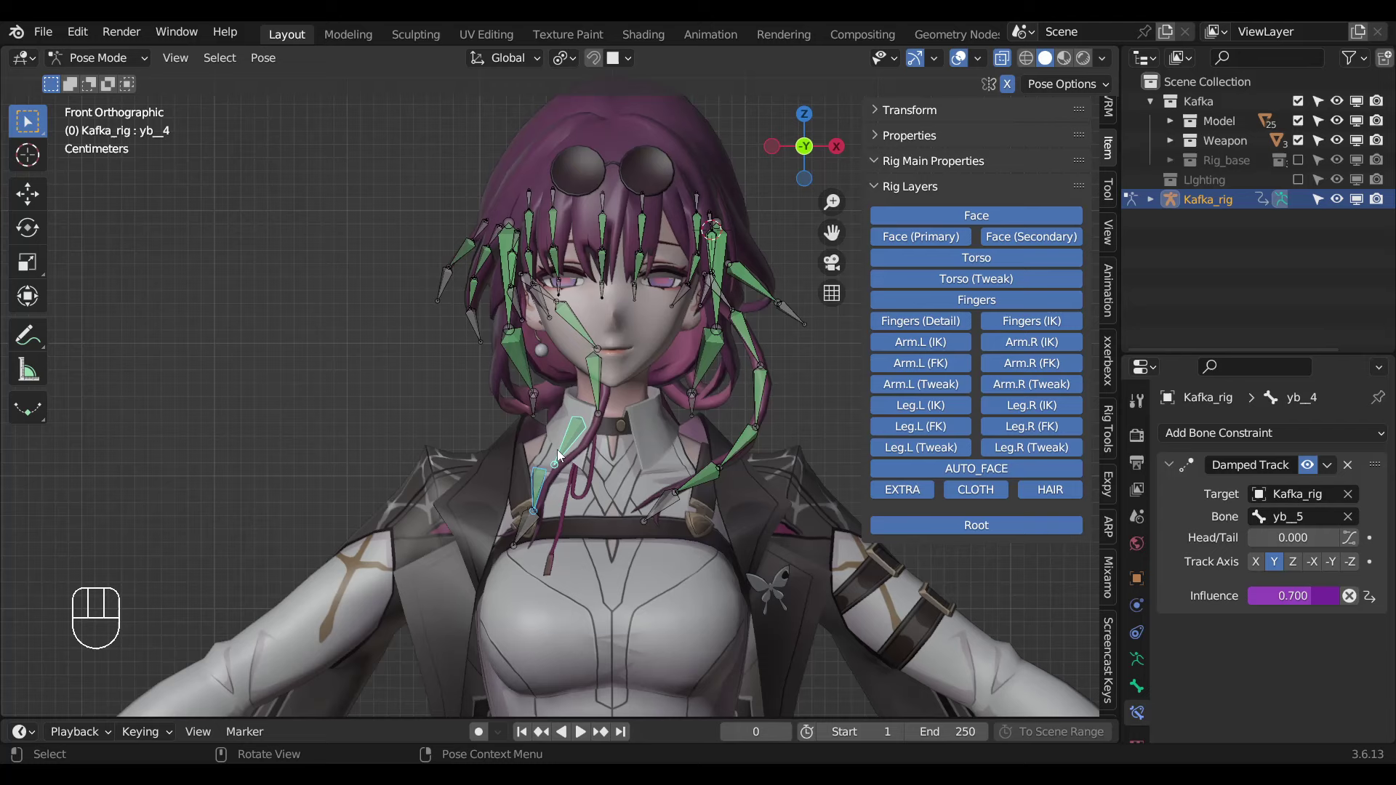
Fix the yb chain parenting in Edit Mode, return to Pose Mode and step from yb_2 up to yb_1.
{"action": "key", "text": "Tab"}
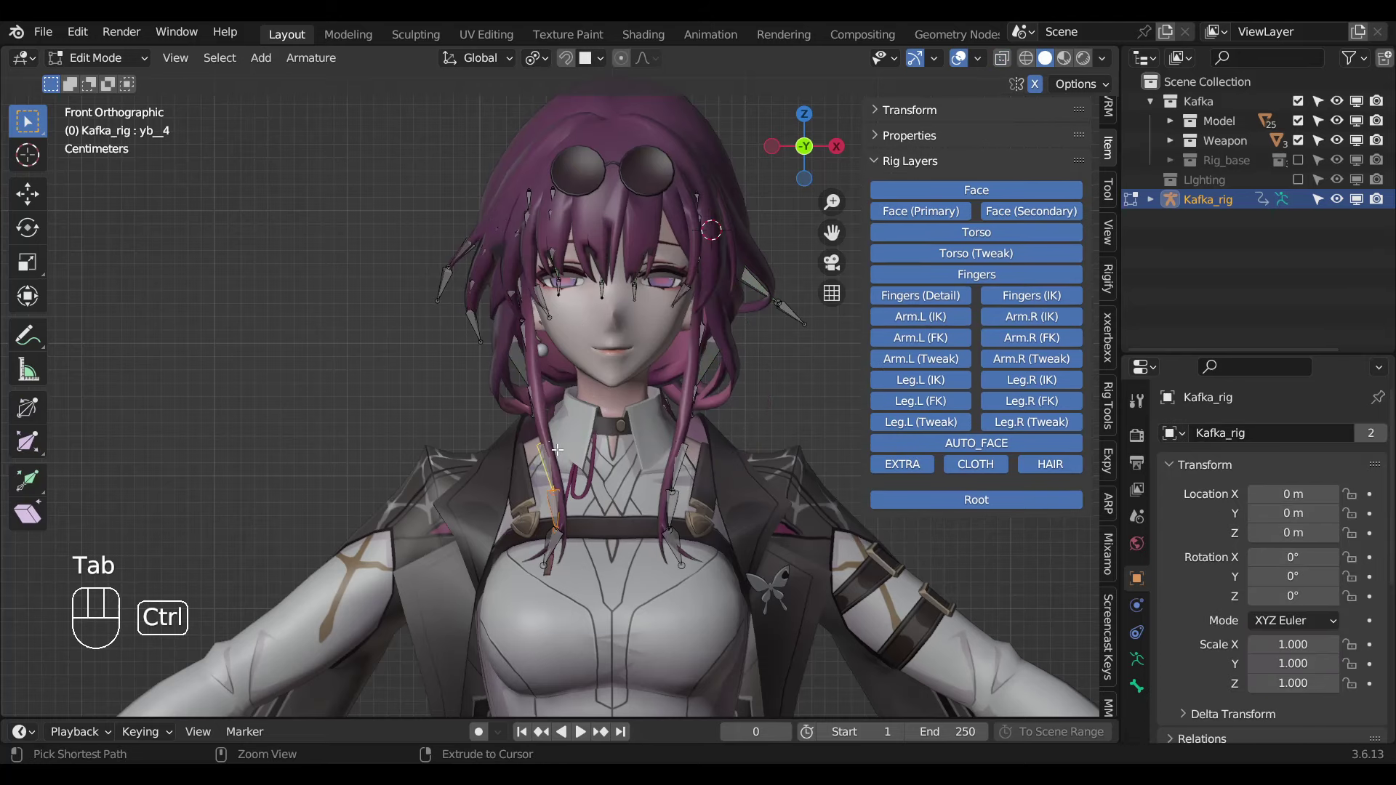
{"action": "key", "text": "ctrl+p"}
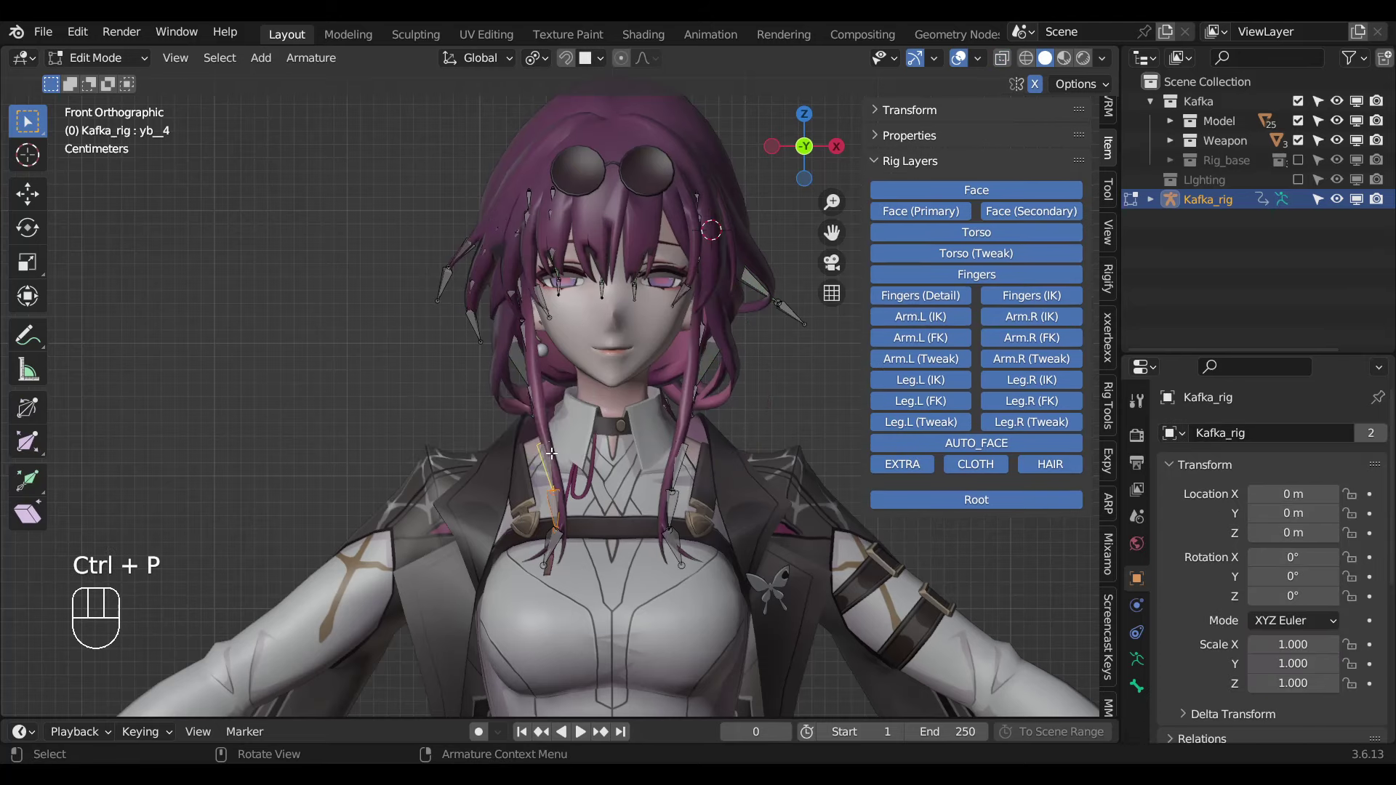
{"action": "key", "text": "Tab"}
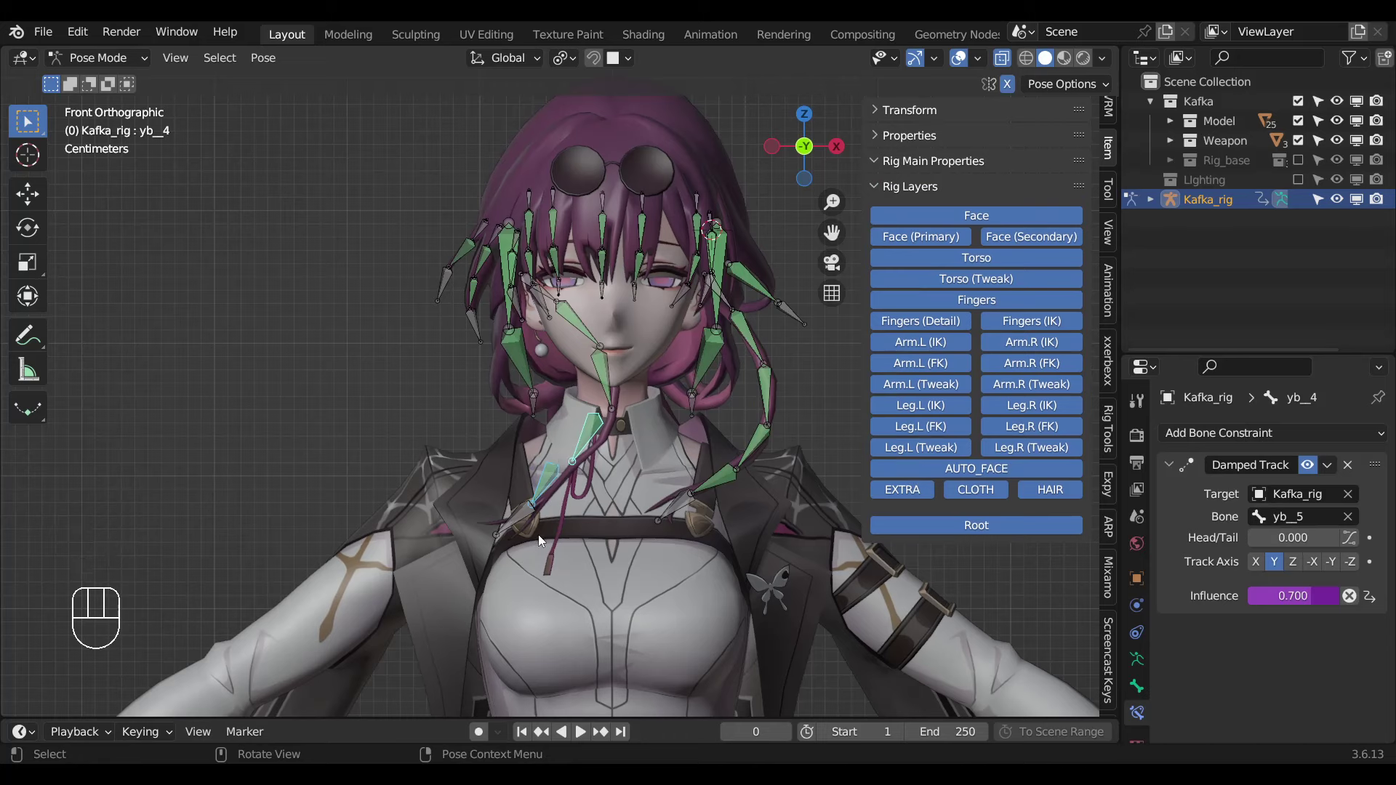
{"action": "left_click", "coordinate": [585, 332]}
{"action": "key", "text": "ctrl+alt+c"}
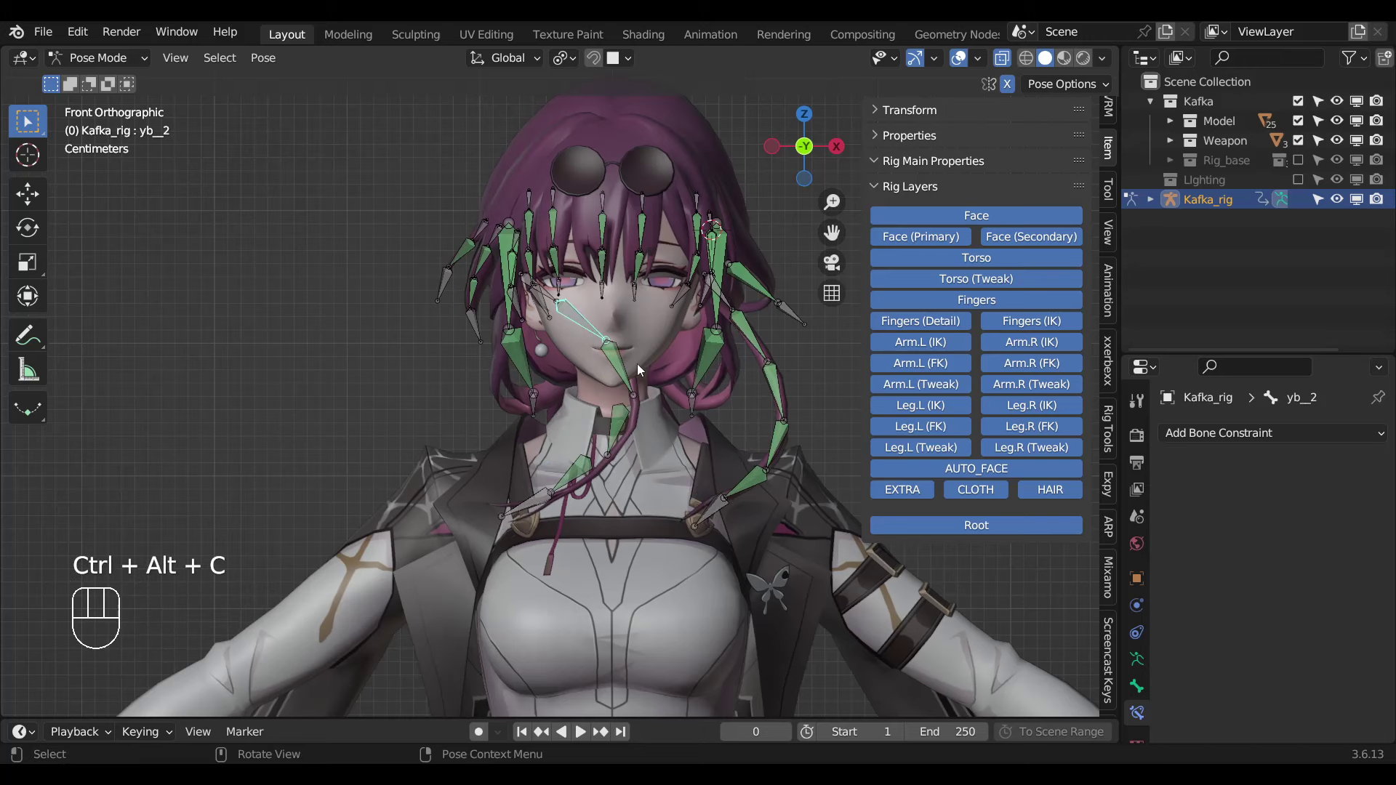
{"action": "key", "text": "f"}
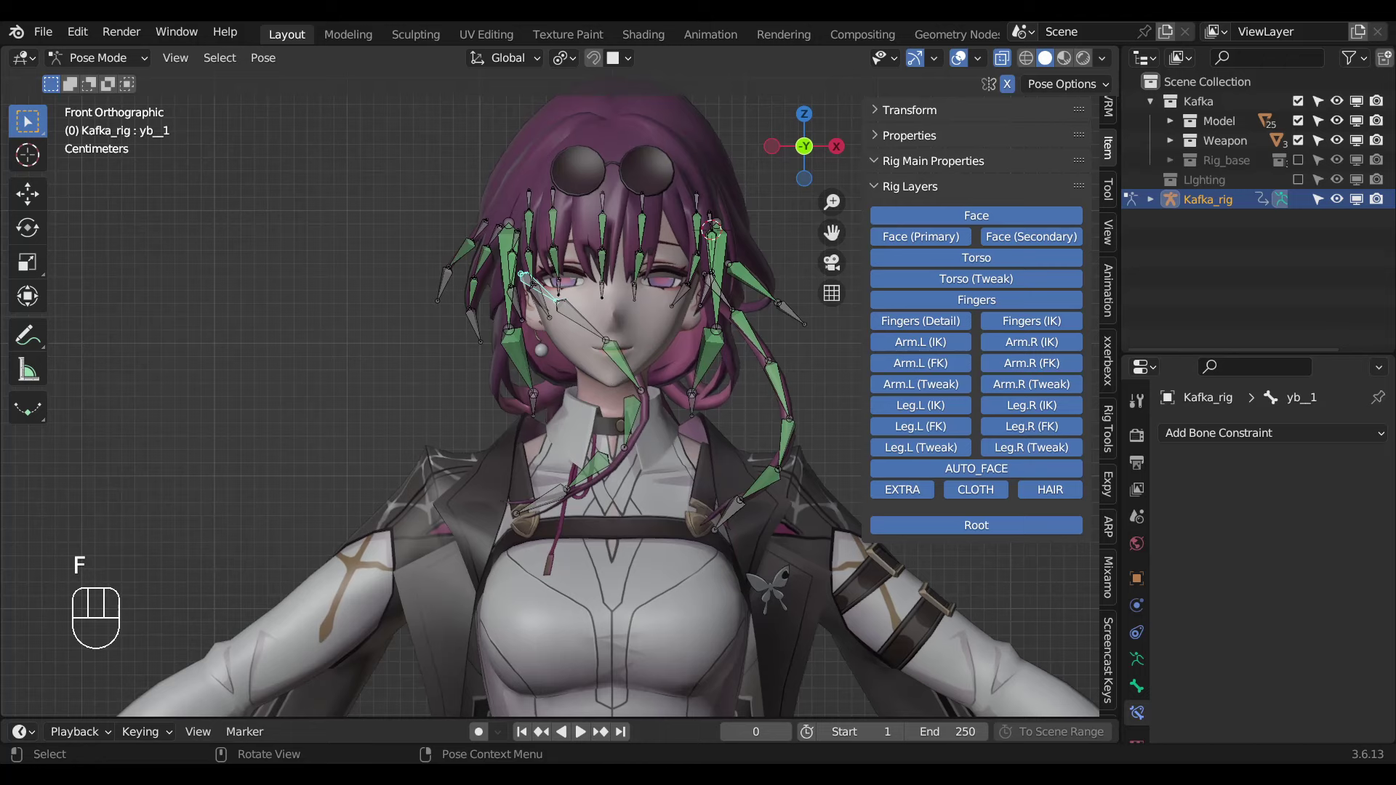
Rotate yb_1 to swing the fringe strand, then undo and clear all bone rotations and locations.
{"action": "key", "text": "r"}
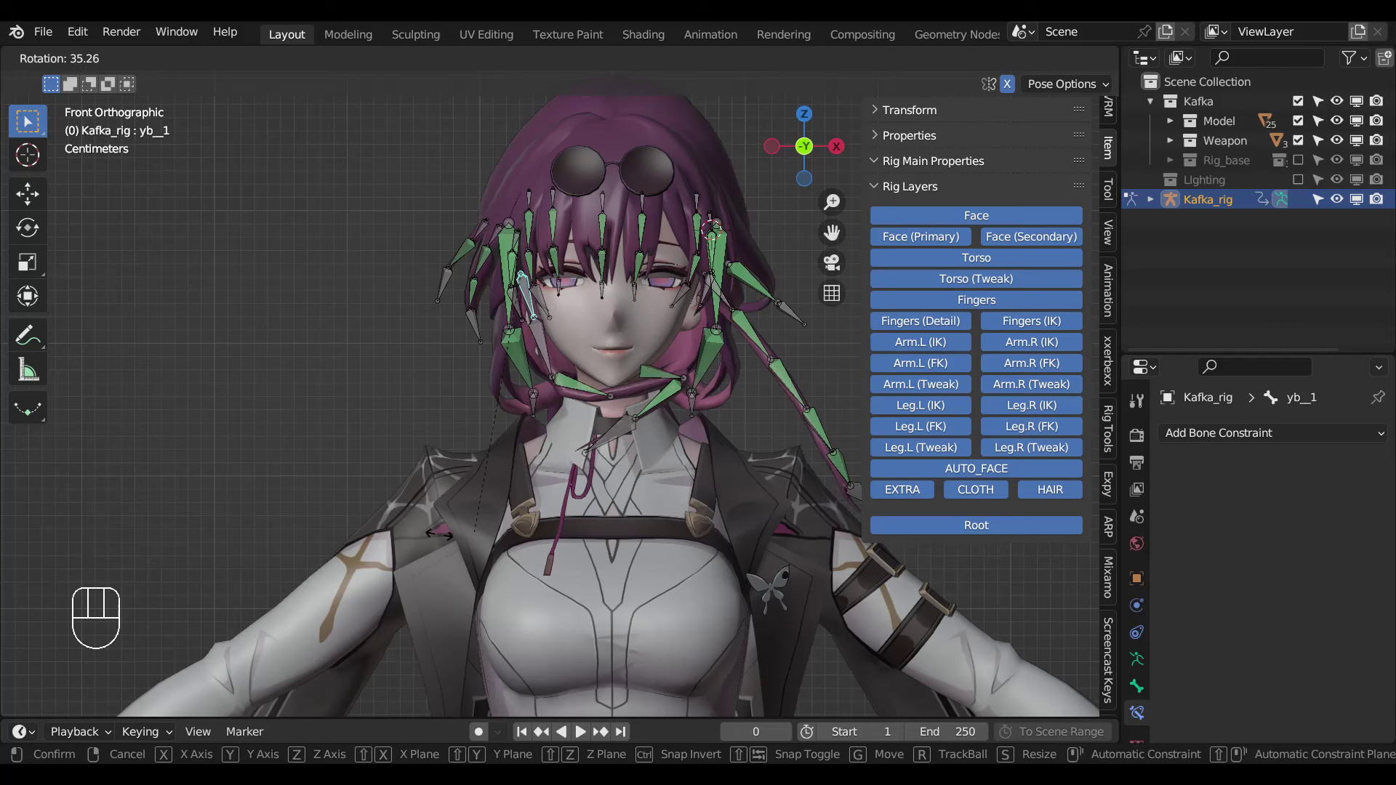
{"action": "left_click_drag", "start_coordinate": [492, 474], "coordinate": [661, 437]}
{"action": "key", "text": "ctrl+z"}
{"action": "key", "text": "ctrl+z"}
{"action": "key", "text": "a"}
{"action": "key", "text": "alt+r"}
{"action": "key", "text": "alt+g"}
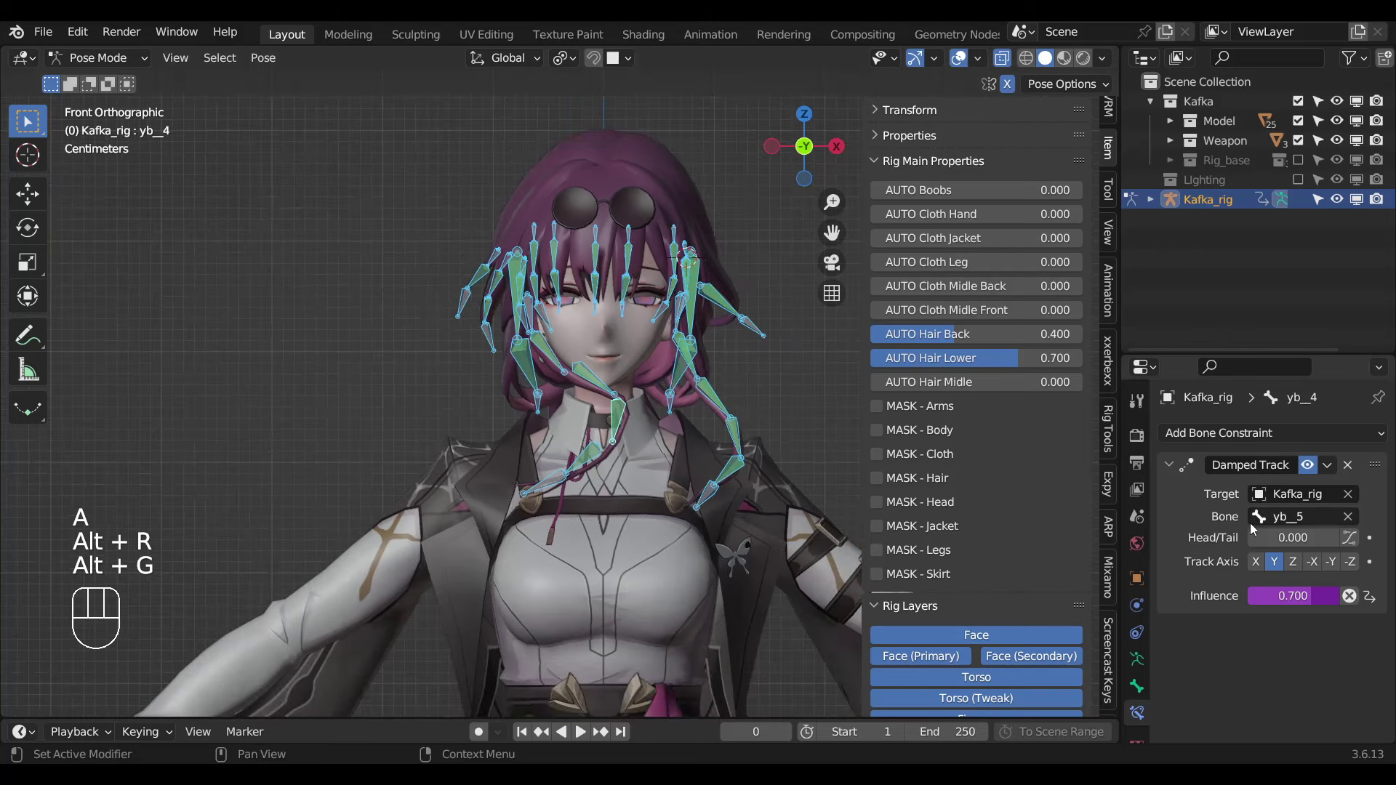
Show the armature's Skeleton layer settings and hide the selected fringe bone chain around the face.
{"action": "left_click", "coordinate": [1142, 659]}
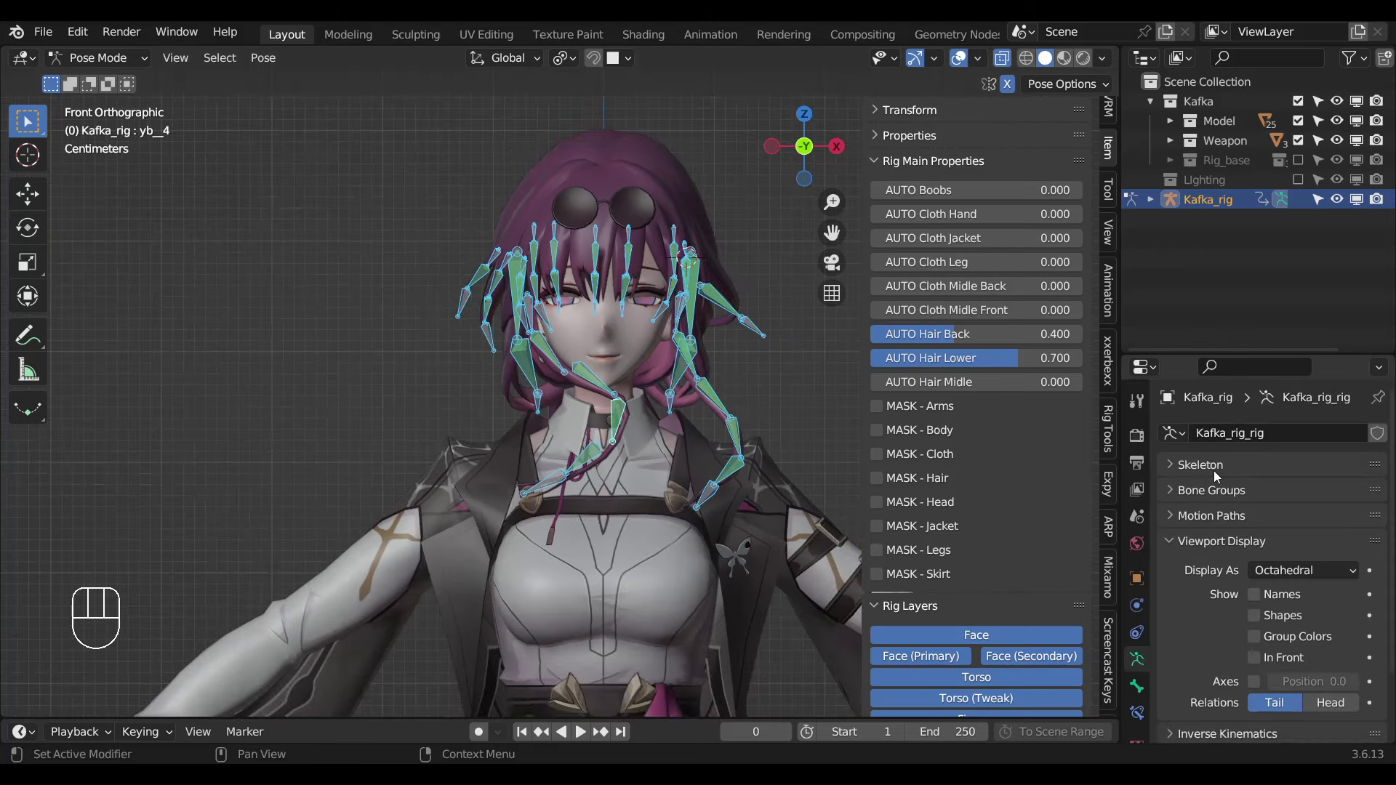
{"action": "left_click", "coordinate": [1218, 473]}
{"action": "left_click", "coordinate": [613, 394]}
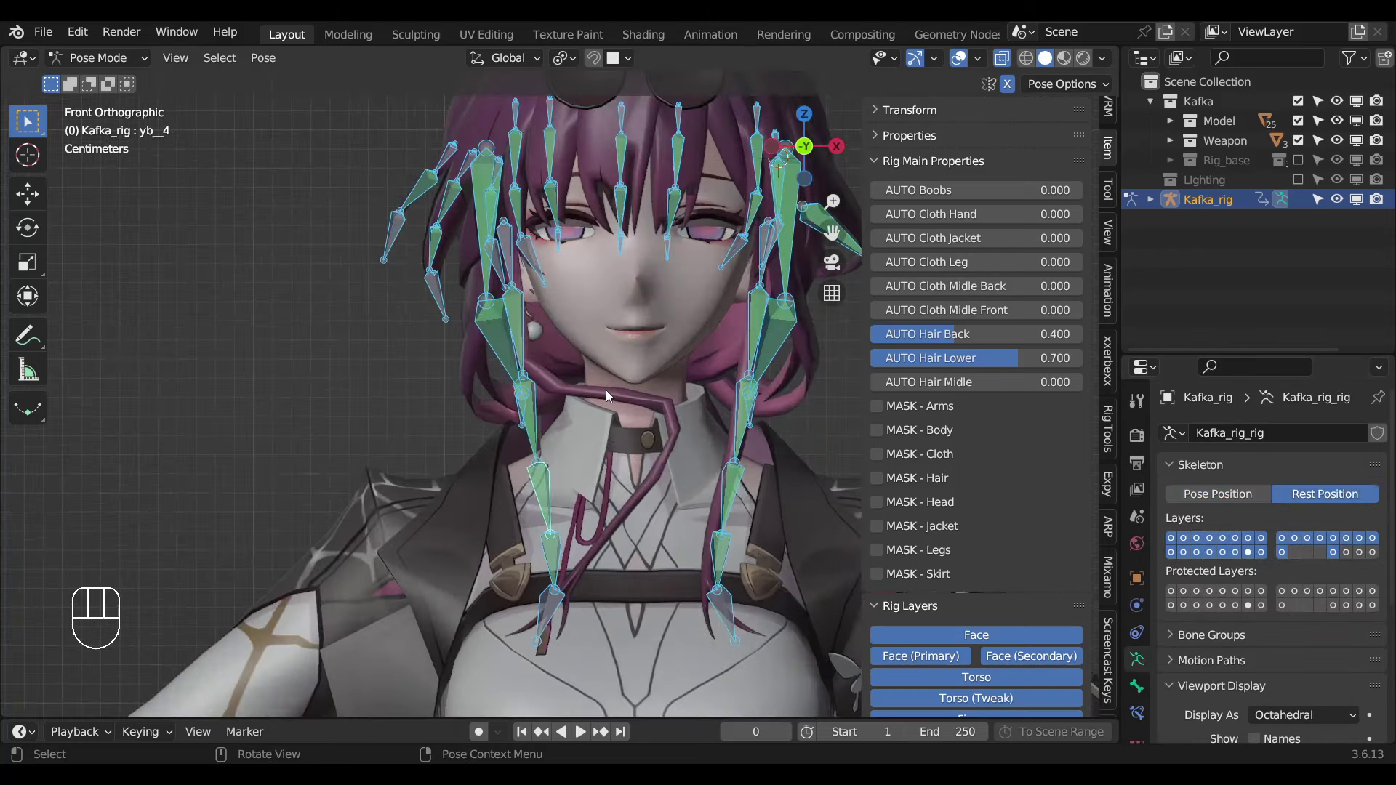
{"action": "left_click_drag", "start_coordinate": [612, 412], "coordinate": [499, 575]}
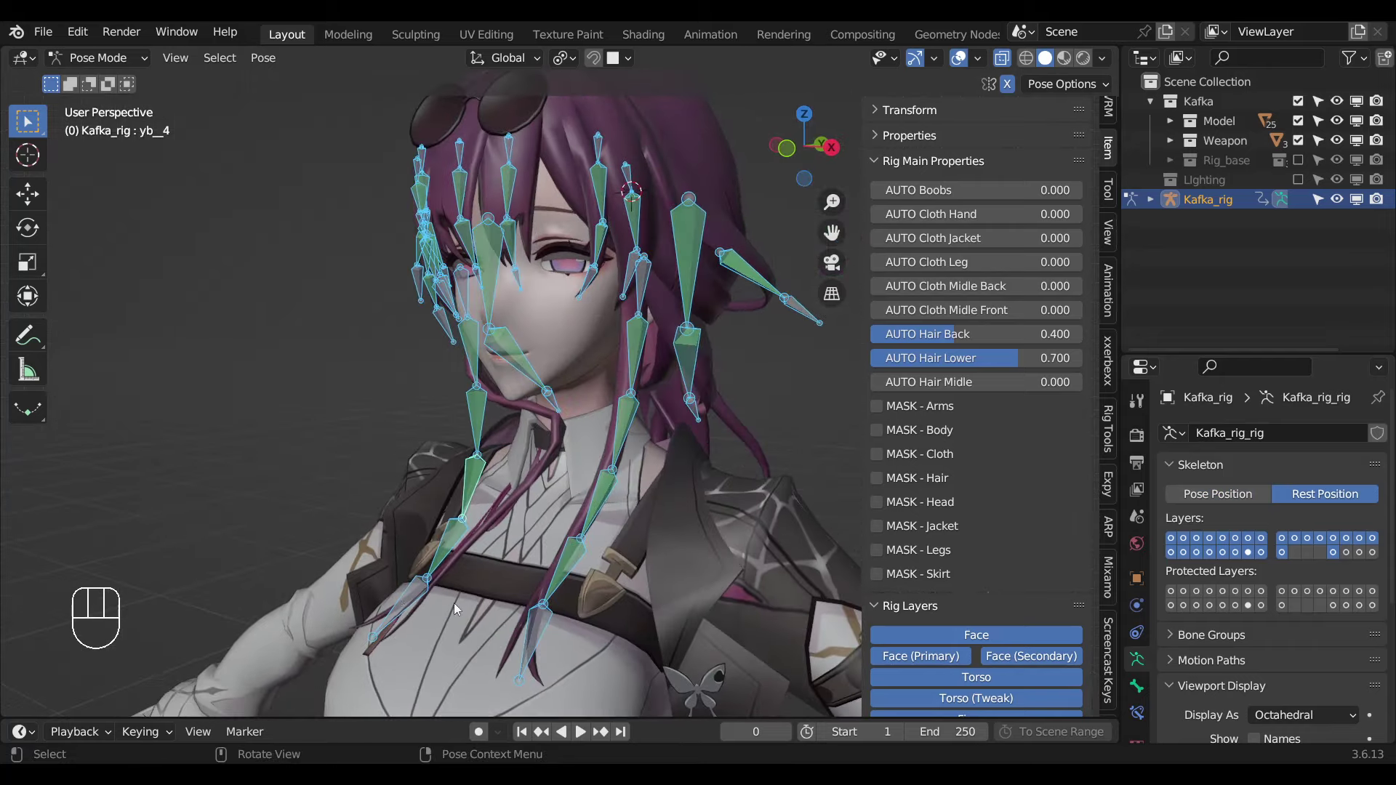
{"action": "left_click_drag", "start_coordinate": [582, 706], "coordinate": [563, 591]}
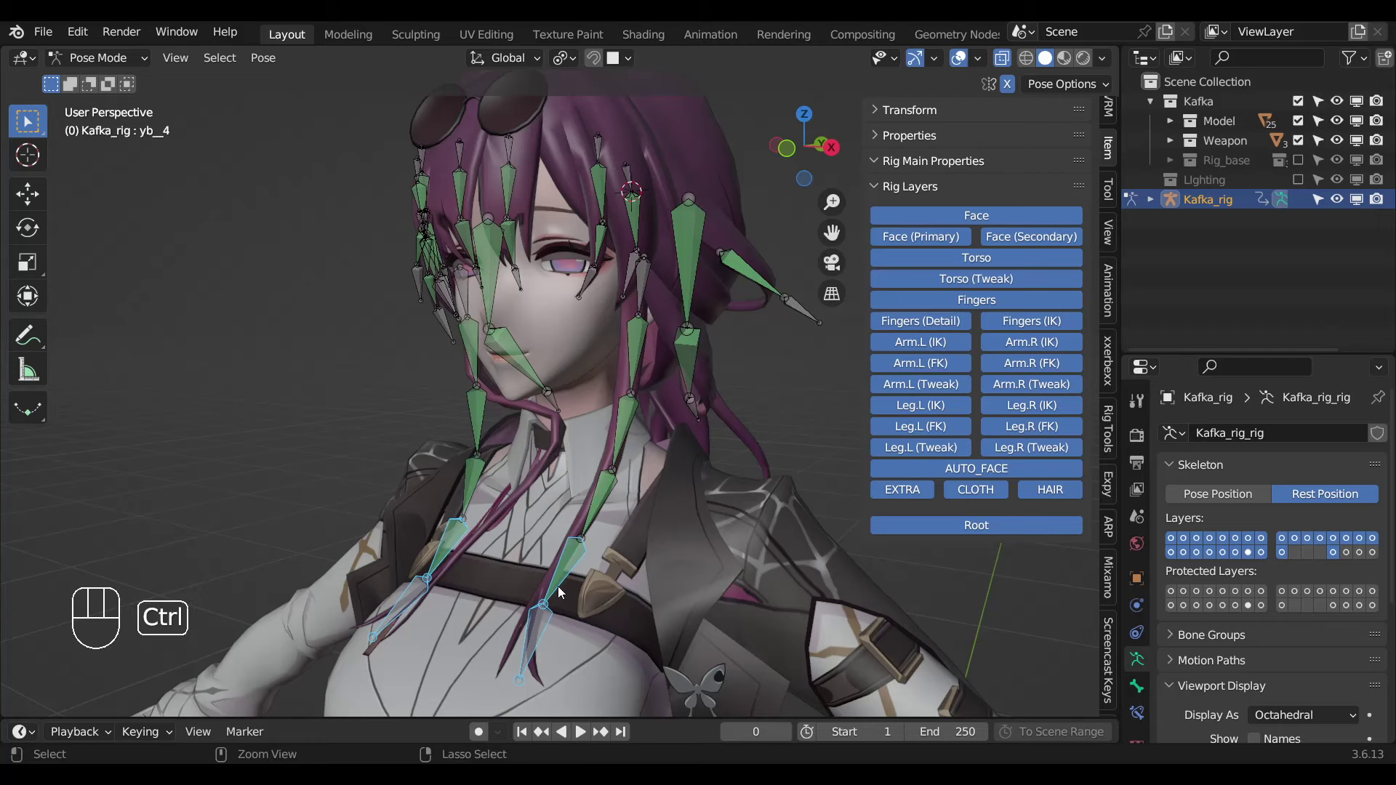
{"action": "key", "text": "ctrl+l"}
{"action": "key", "text": "h"}
{"action": "left_click_drag", "start_coordinate": [503, 506], "coordinate": [576, 482]}
{"action": "middle_click", "coordinate": [516, 551]}
{"action": "left_click_drag", "start_coordinate": [642, 480], "coordinate": [572, 479]}
{"action": "left_click", "coordinate": [615, 463]}
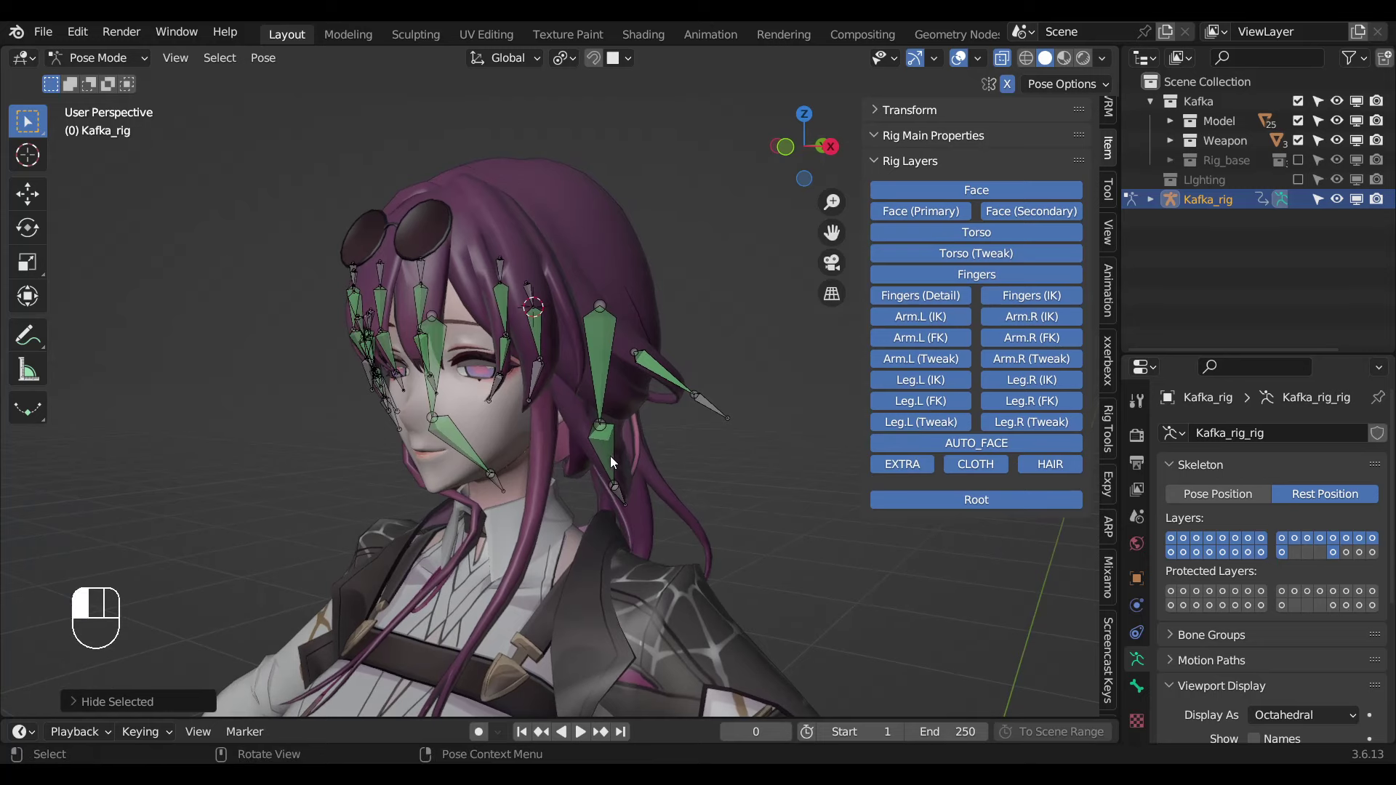
Copy HairW1_JNT's driven influence, paste it onto HairVL_1_JNT and check it against the Setting bone sliders.
{"action": "left_click", "coordinate": [1133, 690]}
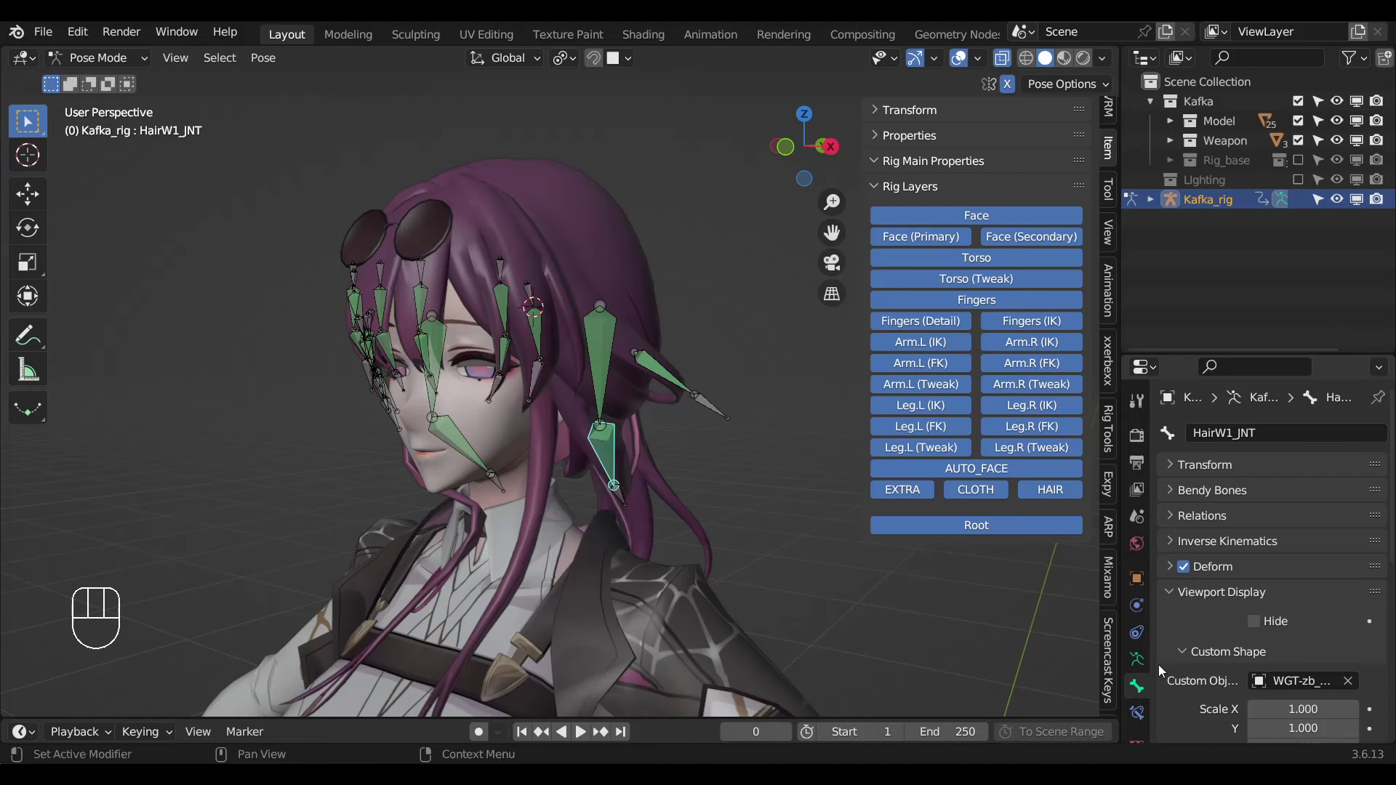
{"action": "left_click_drag", "start_coordinate": [1275, 594], "coordinate": [588, 426]}
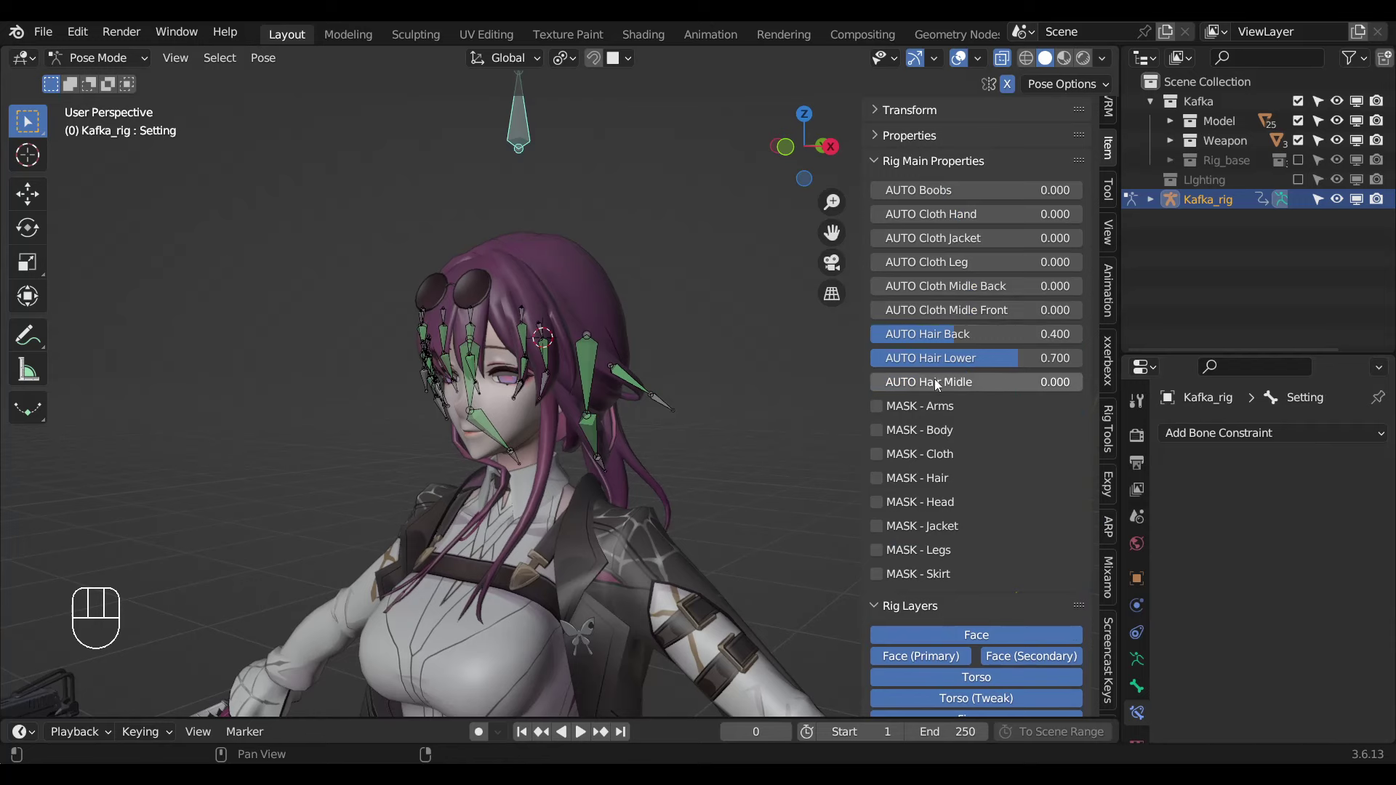
{"action": "left_click_drag", "start_coordinate": [939, 385], "coordinate": [824, 596]}
{"action": "left_click", "coordinate": [597, 451]}
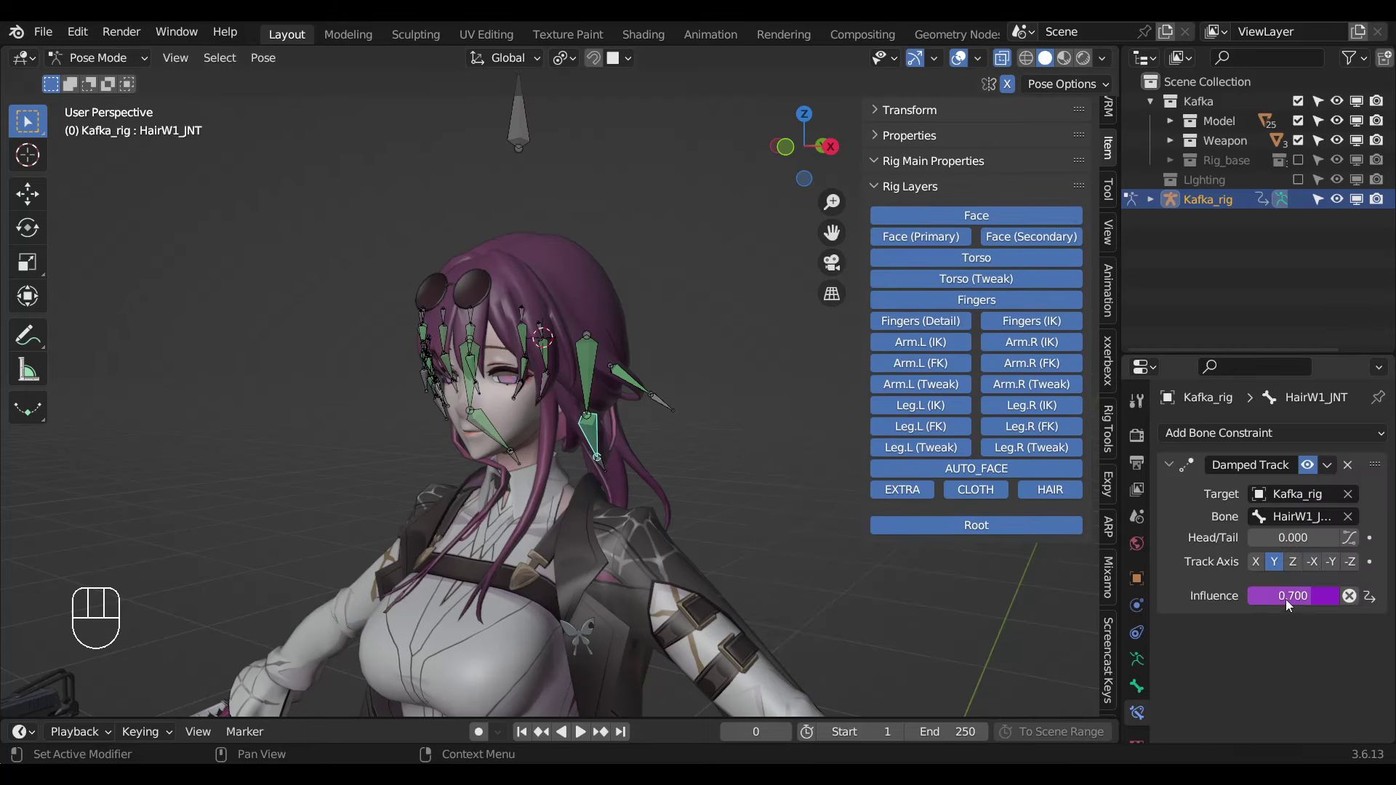
{"action": "left_click_drag", "start_coordinate": [1292, 604], "coordinate": [1253, 638]}
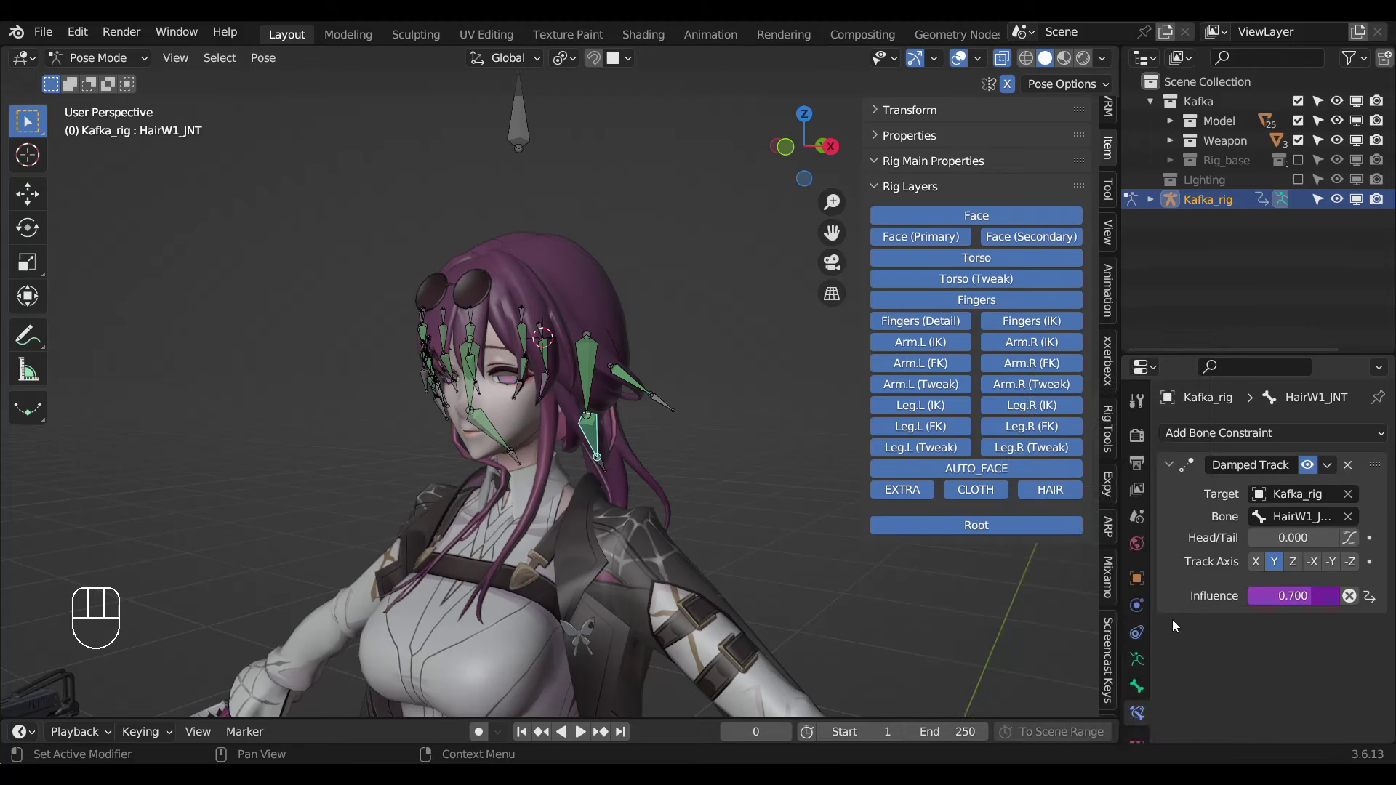
{"action": "left_click_drag", "start_coordinate": [1284, 598], "coordinate": [554, 430]}
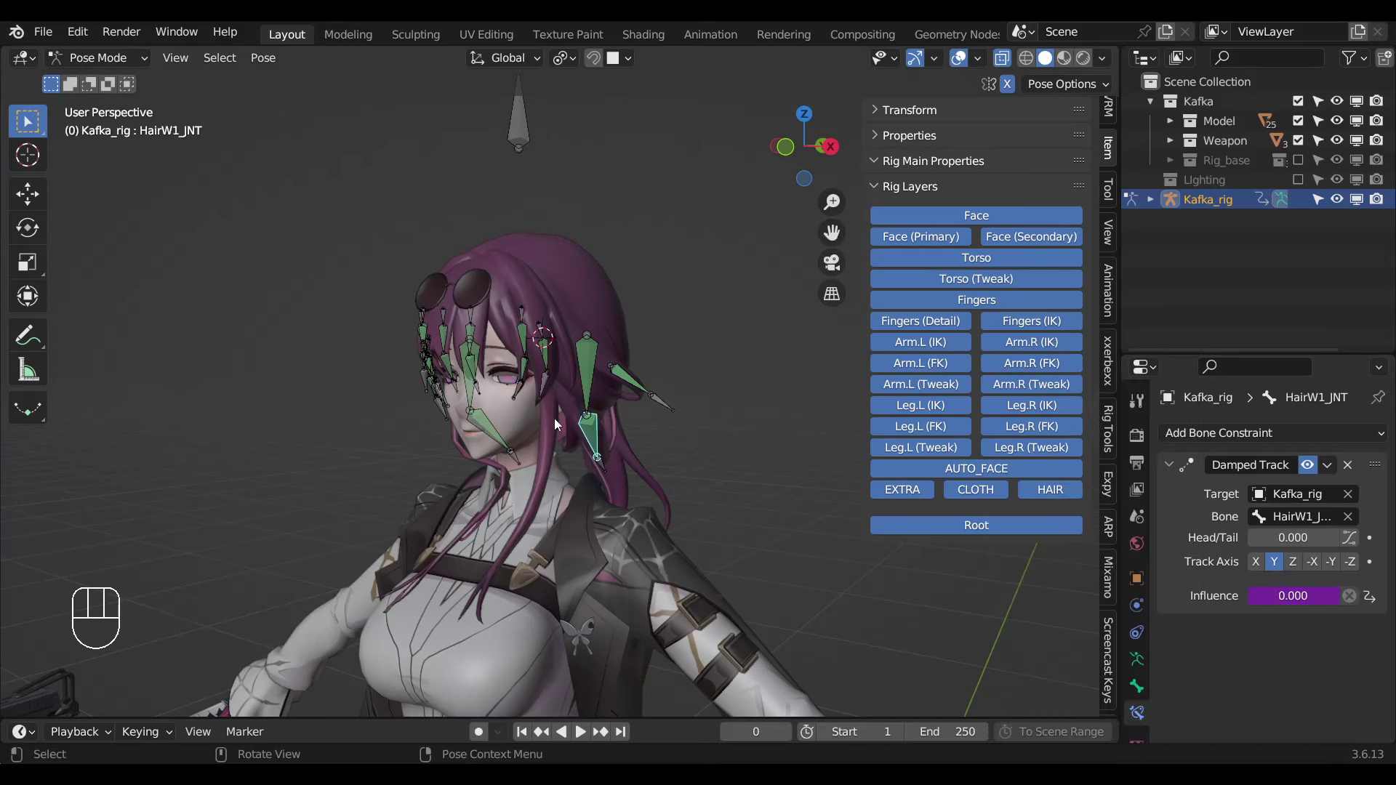
{"action": "left_click_drag", "start_coordinate": [1248, 590], "coordinate": [631, 316]}
{"action": "left_click", "coordinate": [520, 113]}
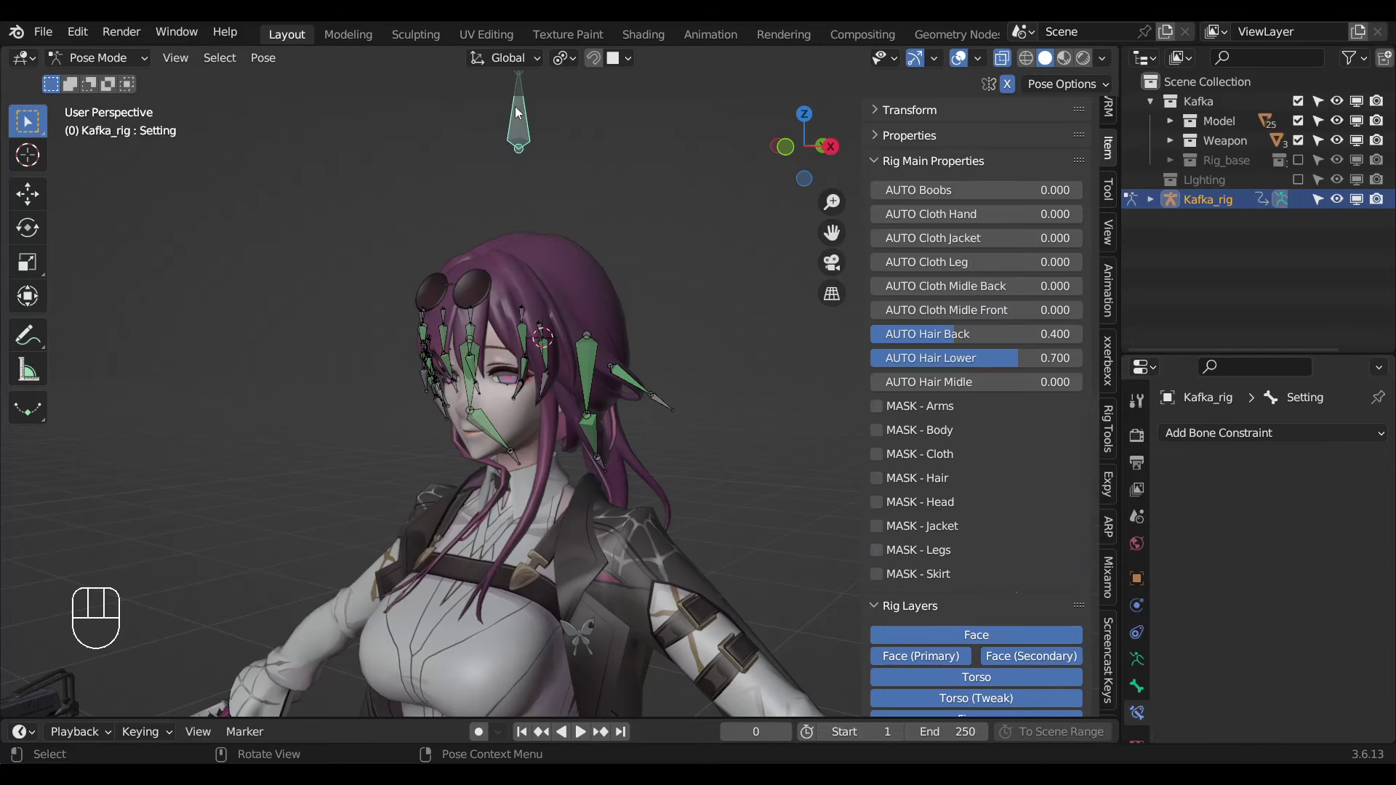
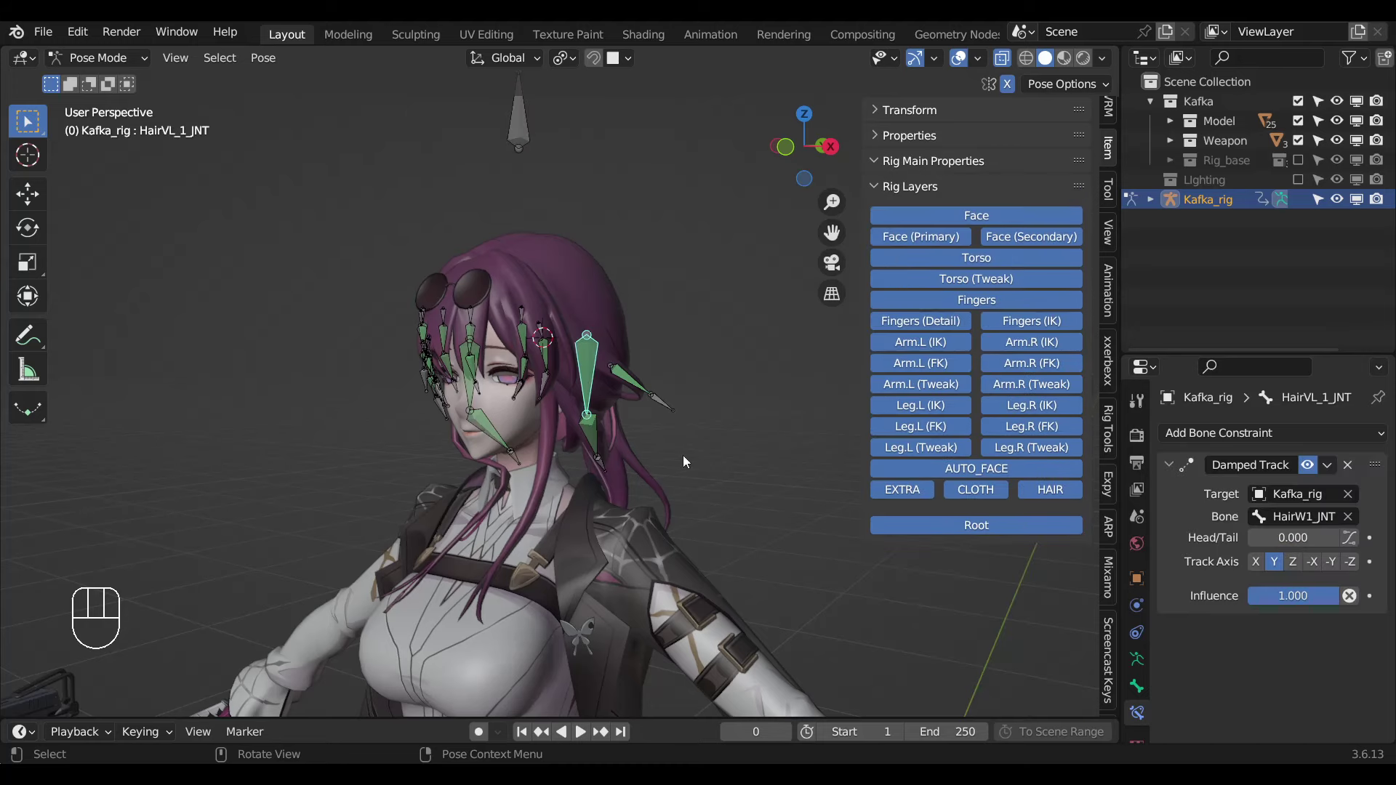
Paste the driver onto the Damped Track influence of HairZ_1_JNT, HairA1_JNT and HairC1_JNT, each reading 0.700.
{"action": "left_click", "coordinate": [597, 434]}
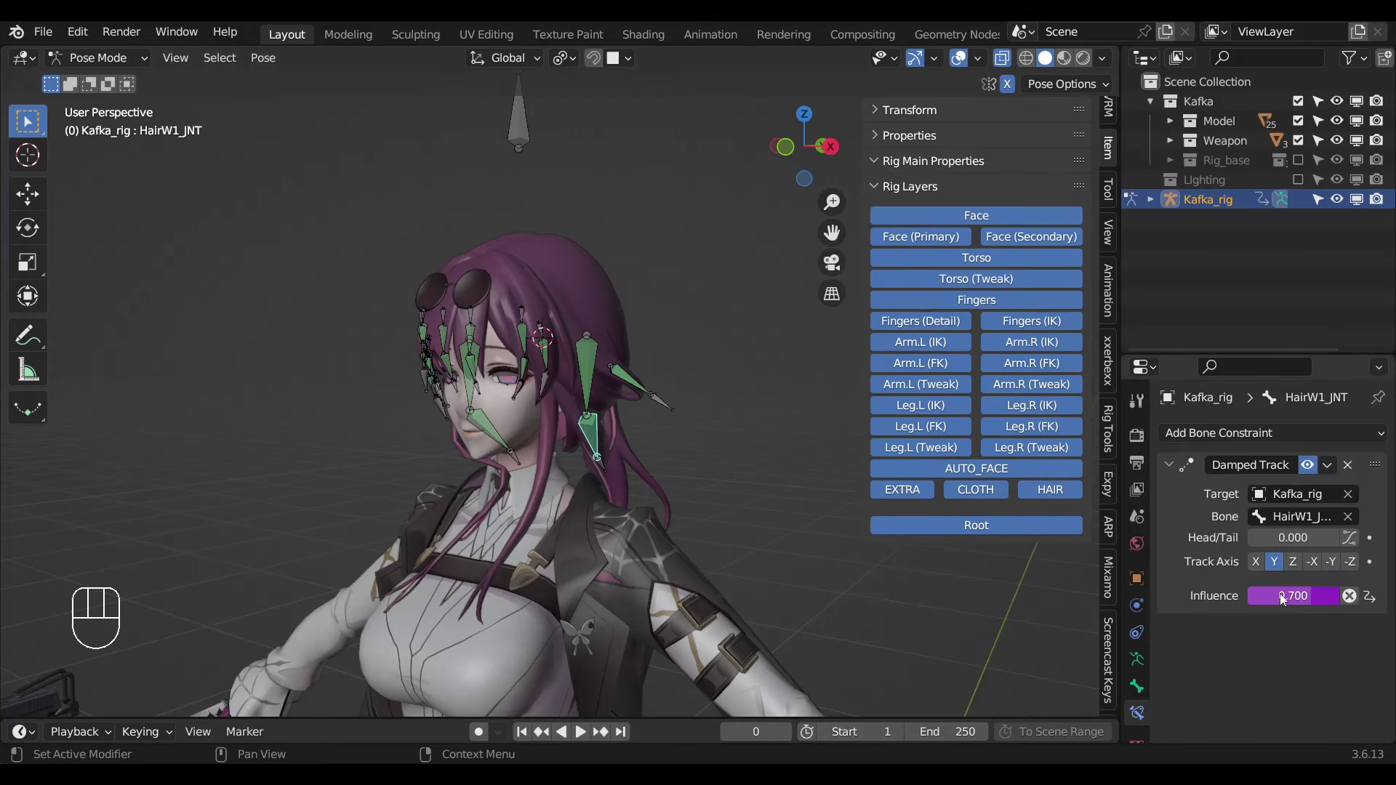
{"action": "left_click_drag", "start_coordinate": [1287, 598], "coordinate": [624, 395]}
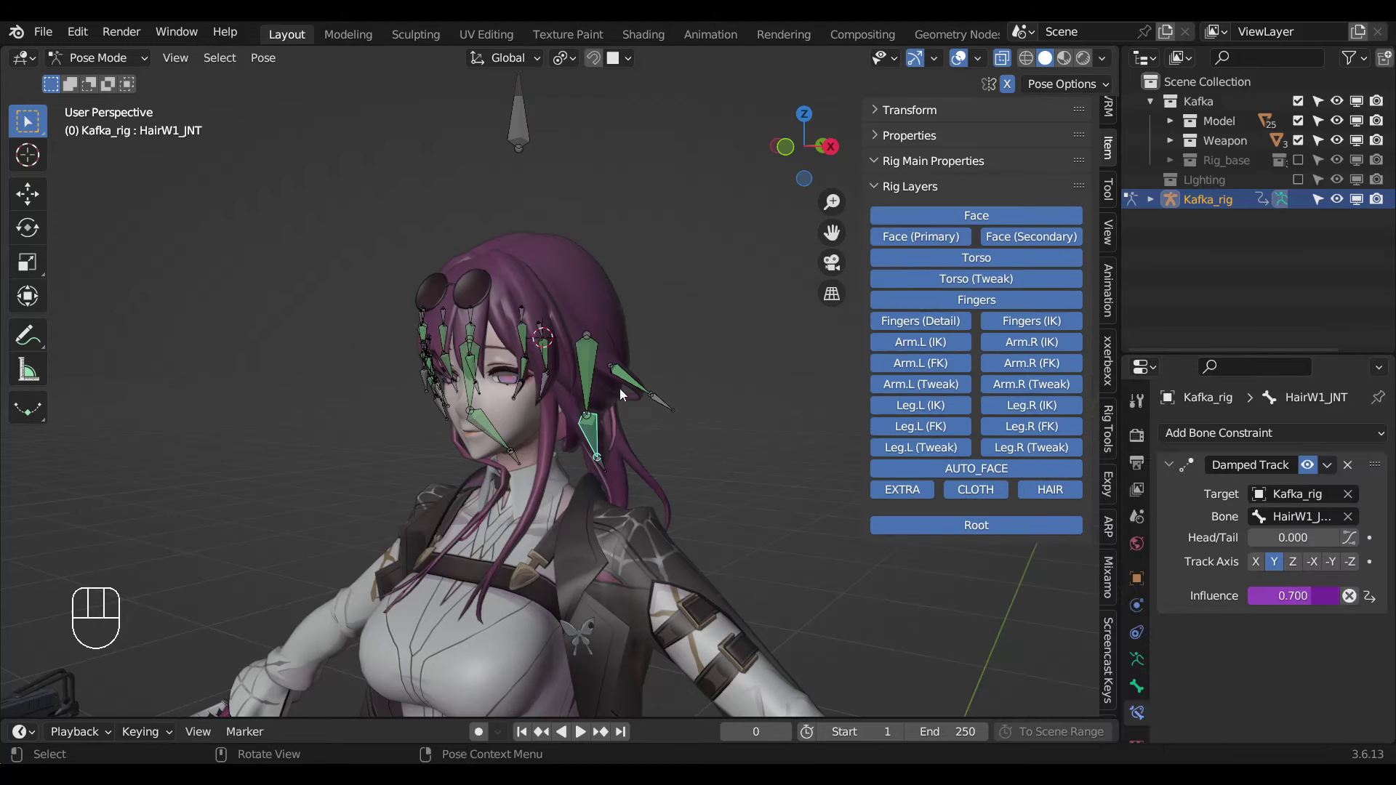
{"action": "left_click_drag", "start_coordinate": [1310, 601], "coordinate": [624, 401]}
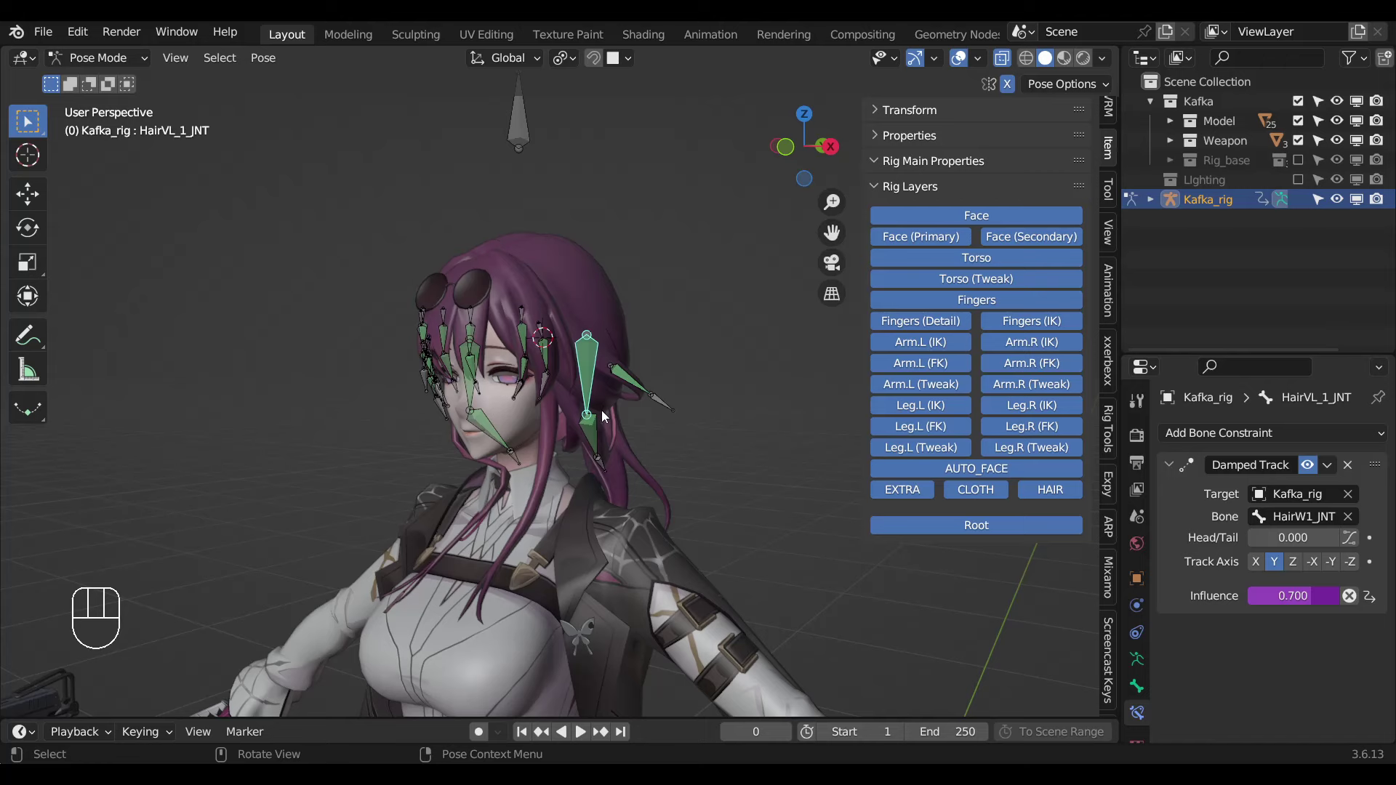
{"action": "left_click", "coordinate": [632, 383]}
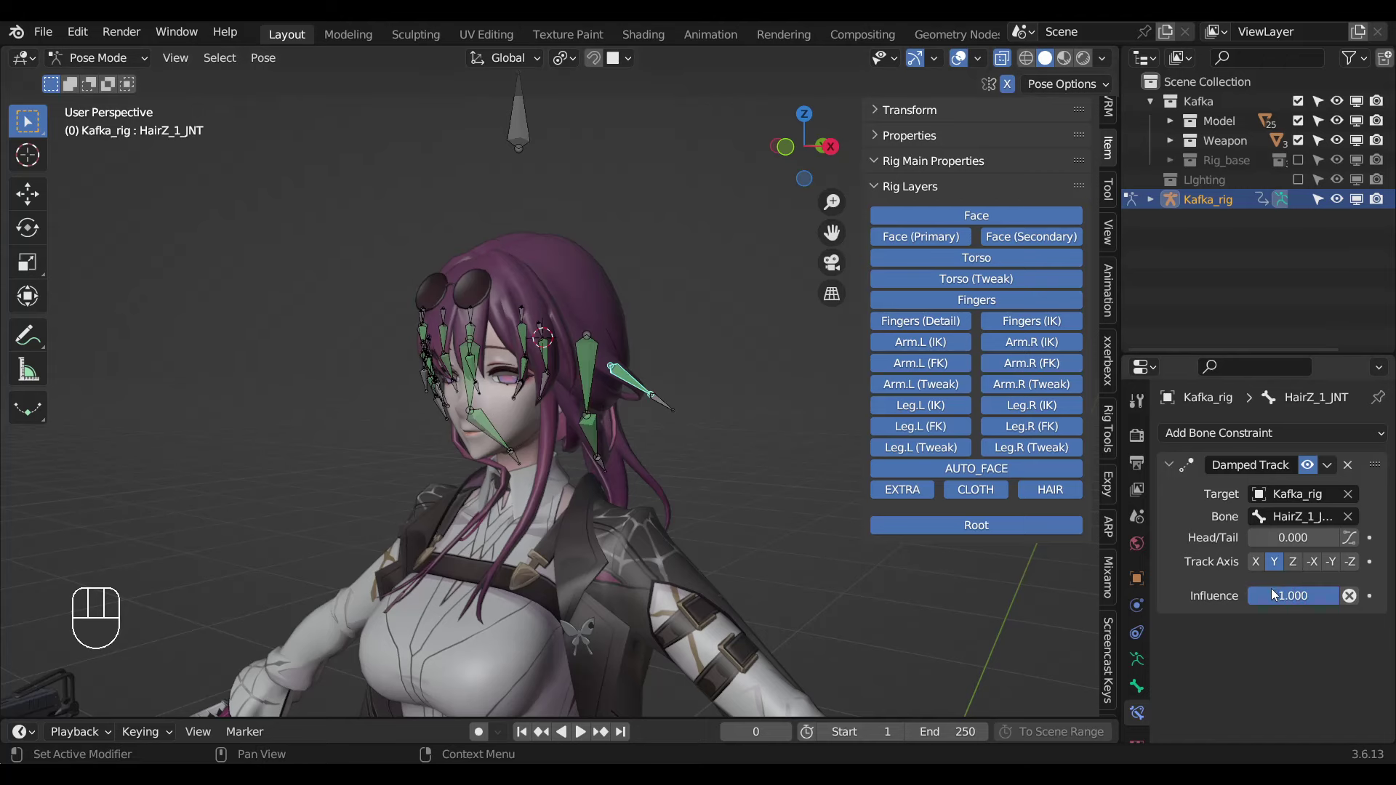
{"action": "left_click_drag", "start_coordinate": [1221, 575], "coordinate": [510, 390]}
{"action": "left_click_drag", "start_coordinate": [500, 398], "coordinate": [520, 410]}
{"action": "middle_click", "coordinate": [551, 396]}
{"action": "left_click", "coordinate": [562, 361]}
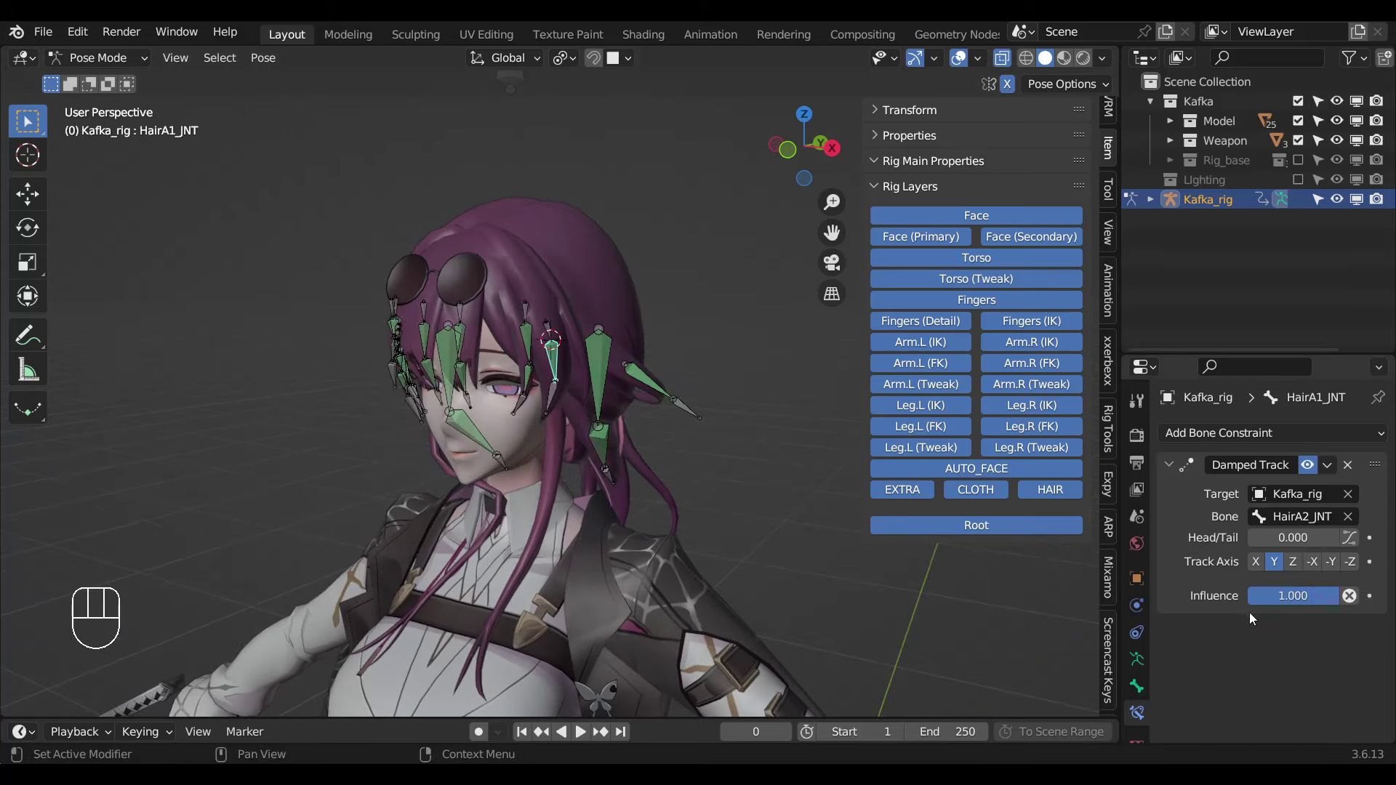
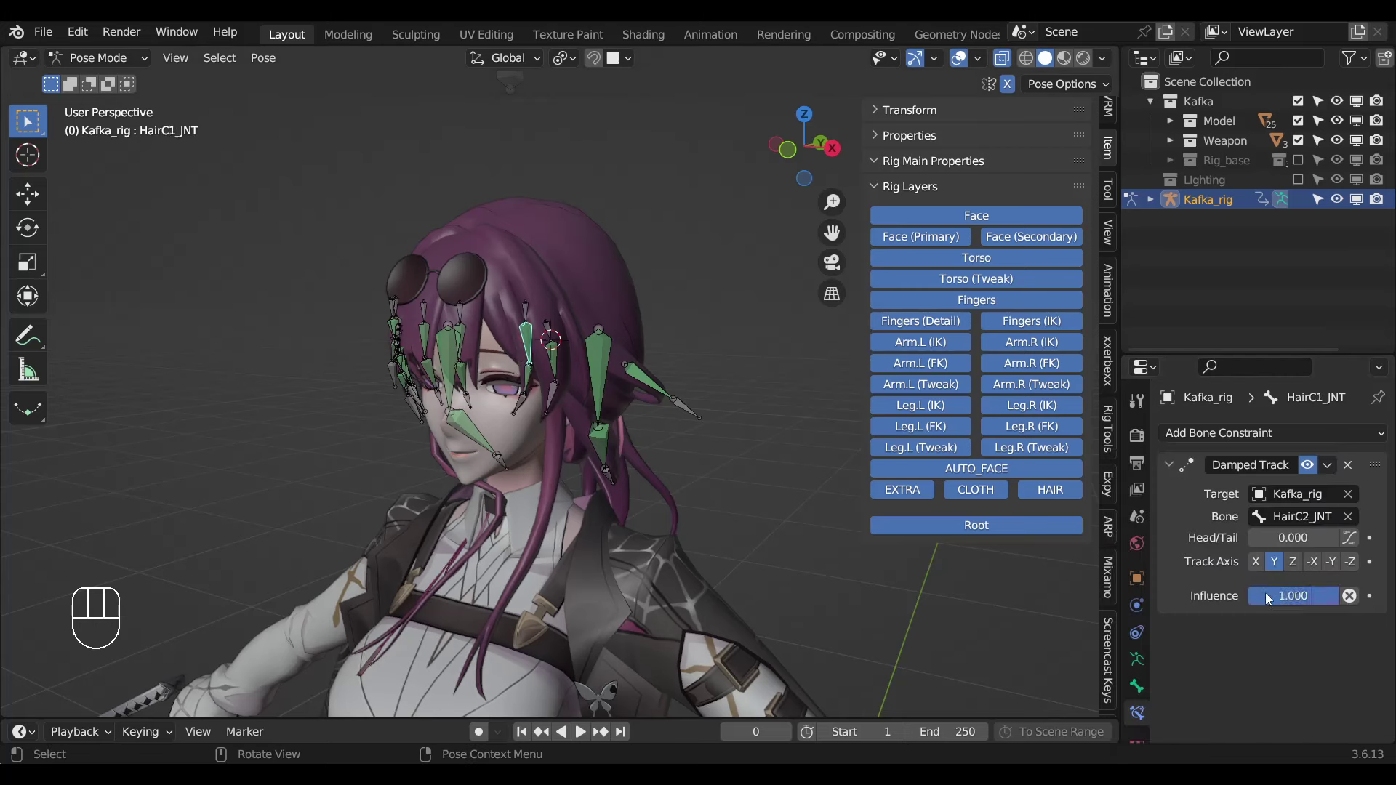
{"action": "left_click_drag", "start_coordinate": [1283, 599], "coordinate": [459, 469]}
Paste the driver onto the Damped Track influence of HairD1_JNT, the next front bone and HairG1.
{"action": "middle_click", "coordinate": [472, 469]}
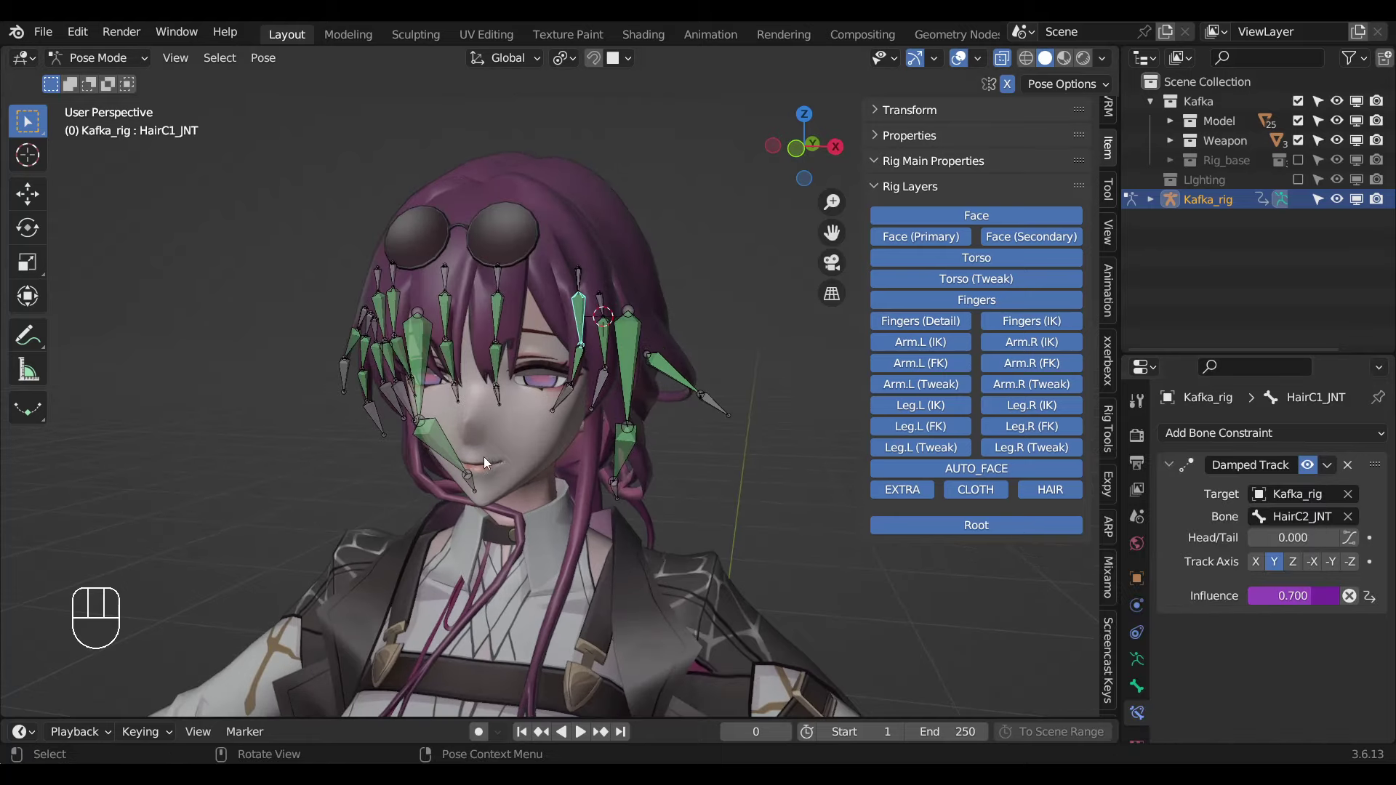
{"action": "middle_click", "coordinate": [515, 401]}
{"action": "left_click_drag", "start_coordinate": [1278, 596], "coordinate": [504, 292]}
{"action": "left_click", "coordinate": [527, 315]}
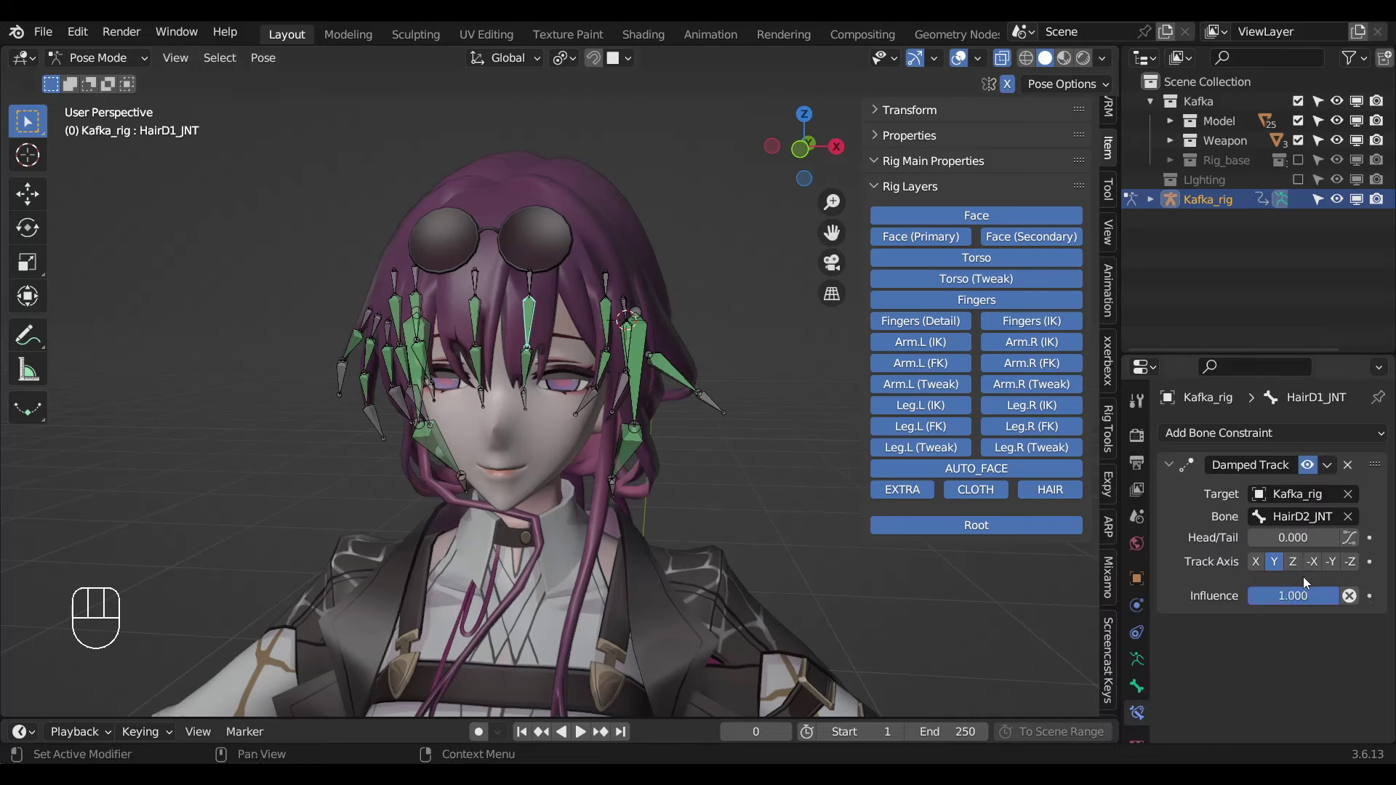
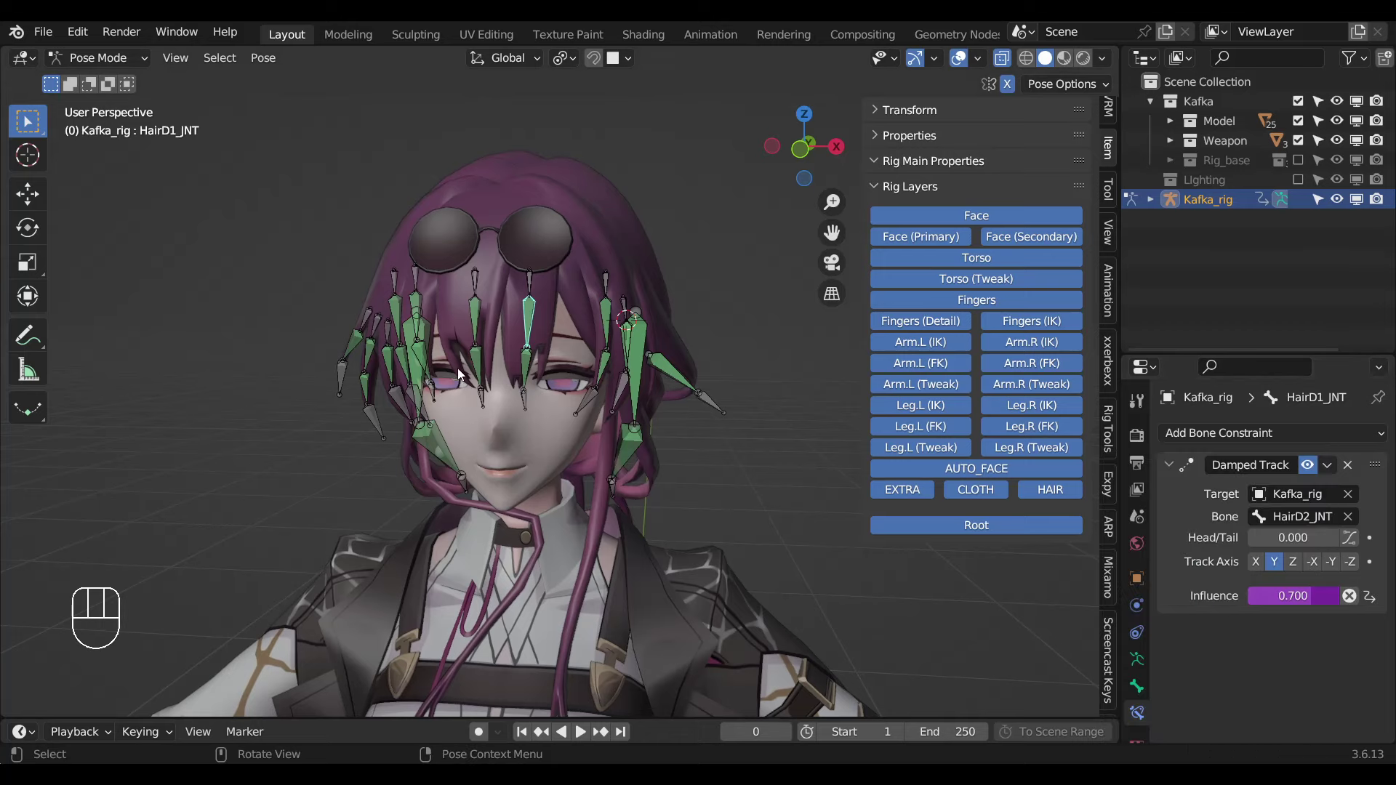
{"action": "left_click_drag", "start_coordinate": [1240, 568], "coordinate": [504, 361]}
{"action": "left_click", "coordinate": [486, 326]}
{"action": "left_click_drag", "start_coordinate": [1288, 599], "coordinate": [439, 370]}
{"action": "middle_click", "coordinate": [452, 371]}
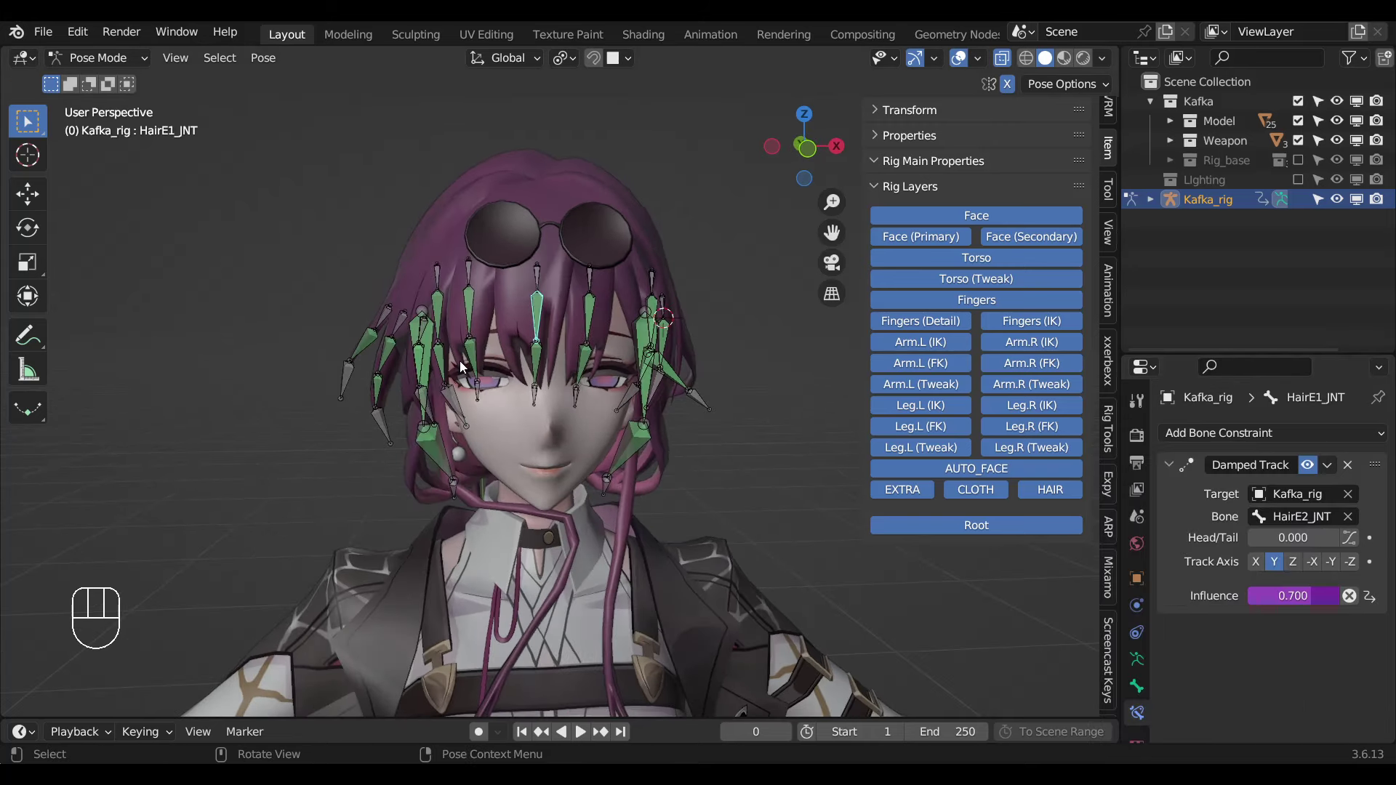
{"action": "left_click", "coordinate": [472, 364]}
{"action": "left_click_drag", "start_coordinate": [1275, 597], "coordinate": [496, 315]}
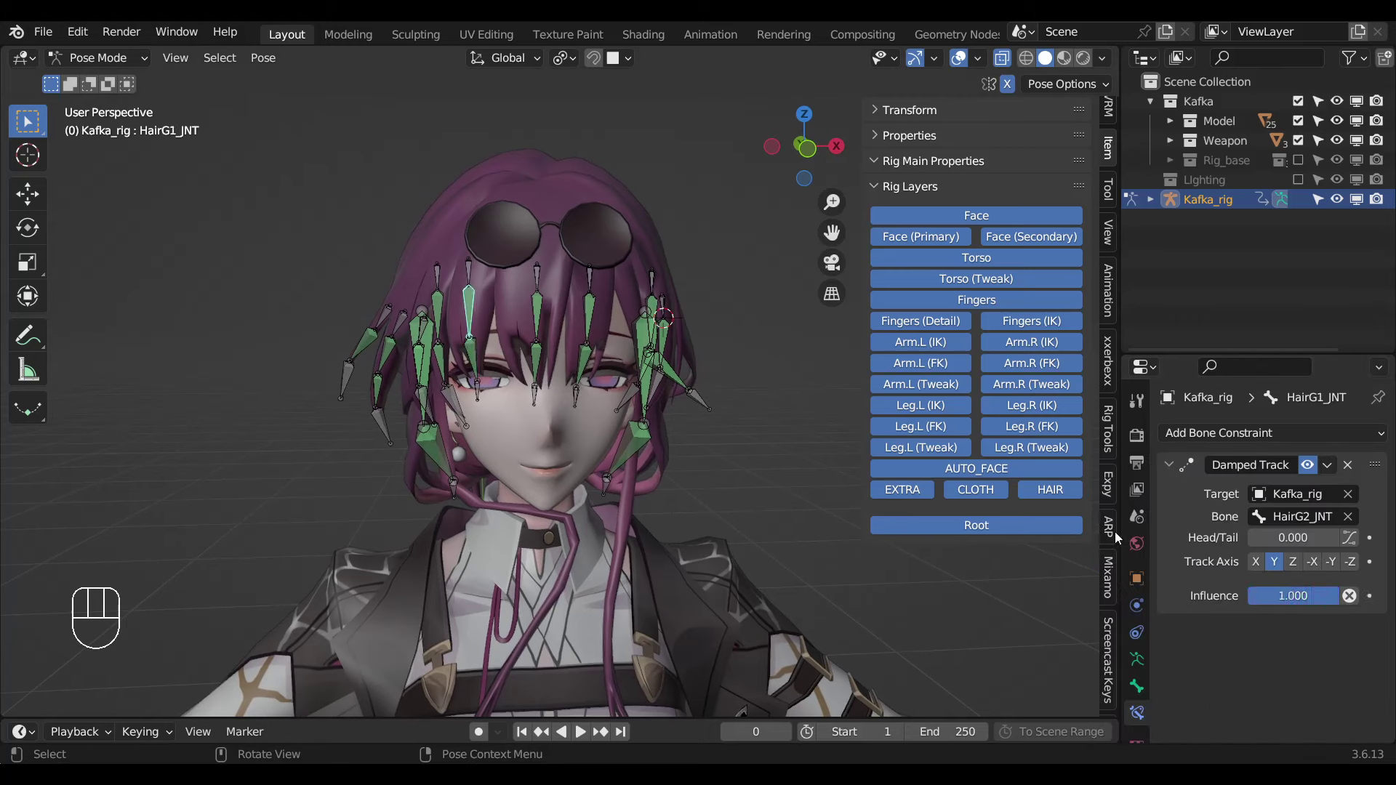
{"action": "left_click_drag", "start_coordinate": [1263, 595], "coordinate": [431, 374]}
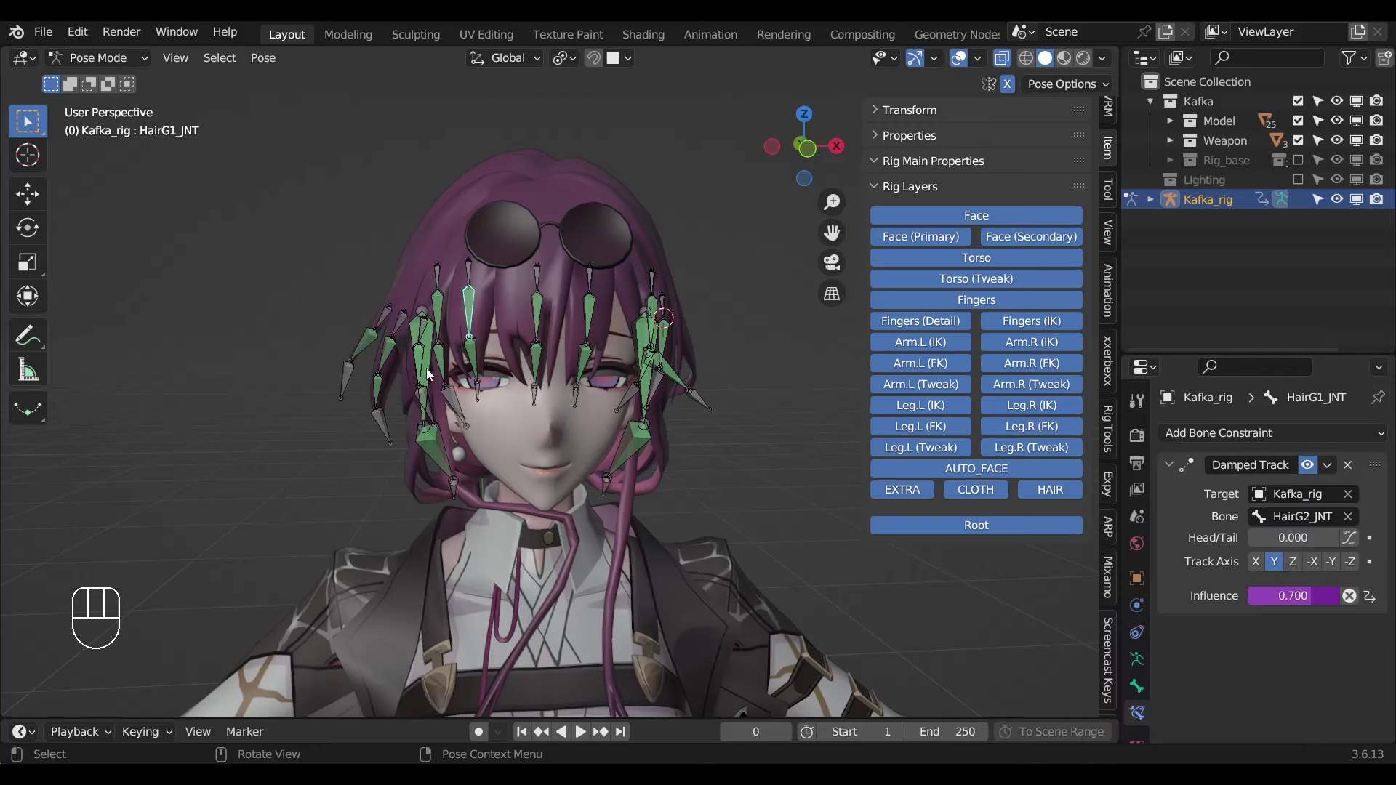
Paste the driver onto the influence of HairH2, HairH1 and the next two front hair bones.
{"action": "left_click_drag", "start_coordinate": [500, 407], "coordinate": [522, 405]}
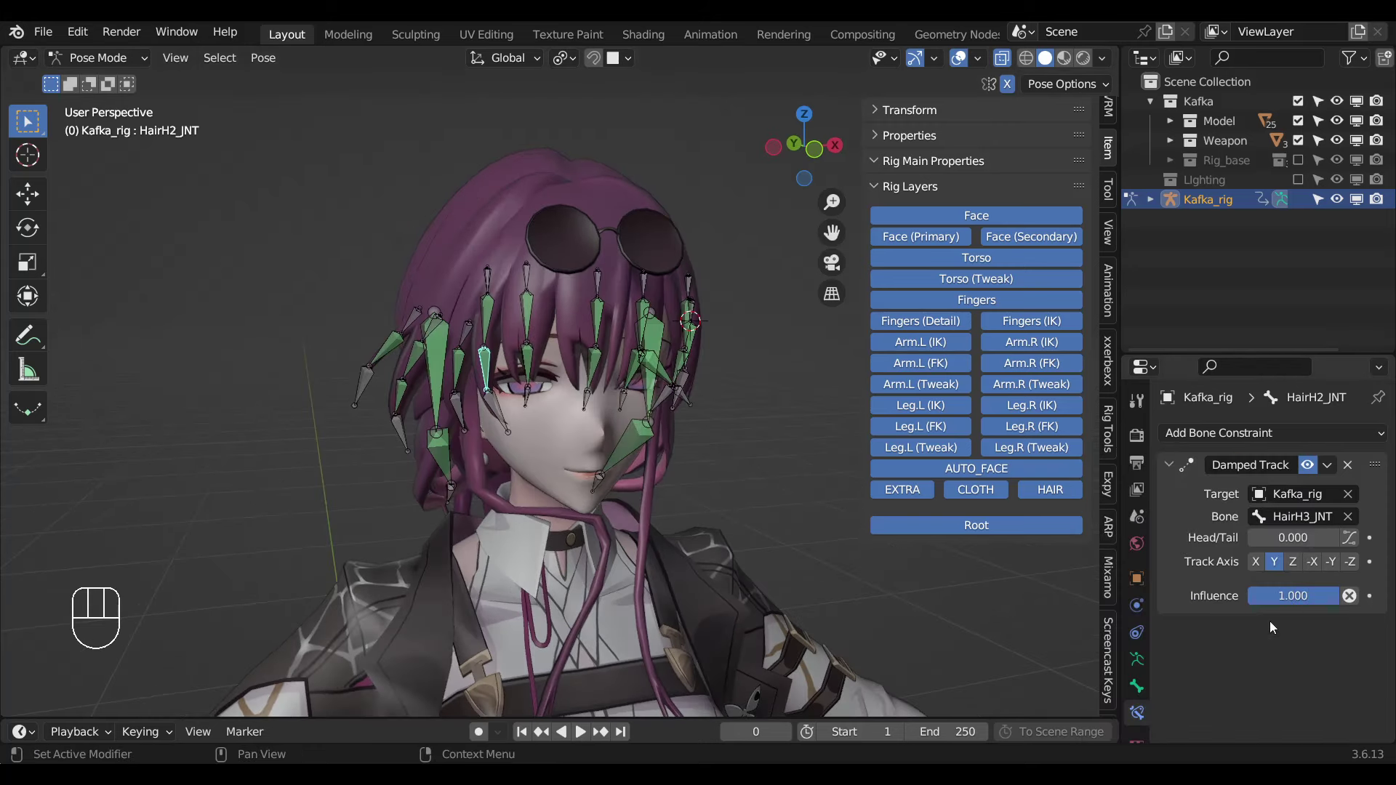
{"action": "left_click_drag", "start_coordinate": [1270, 576], "coordinate": [559, 331]}
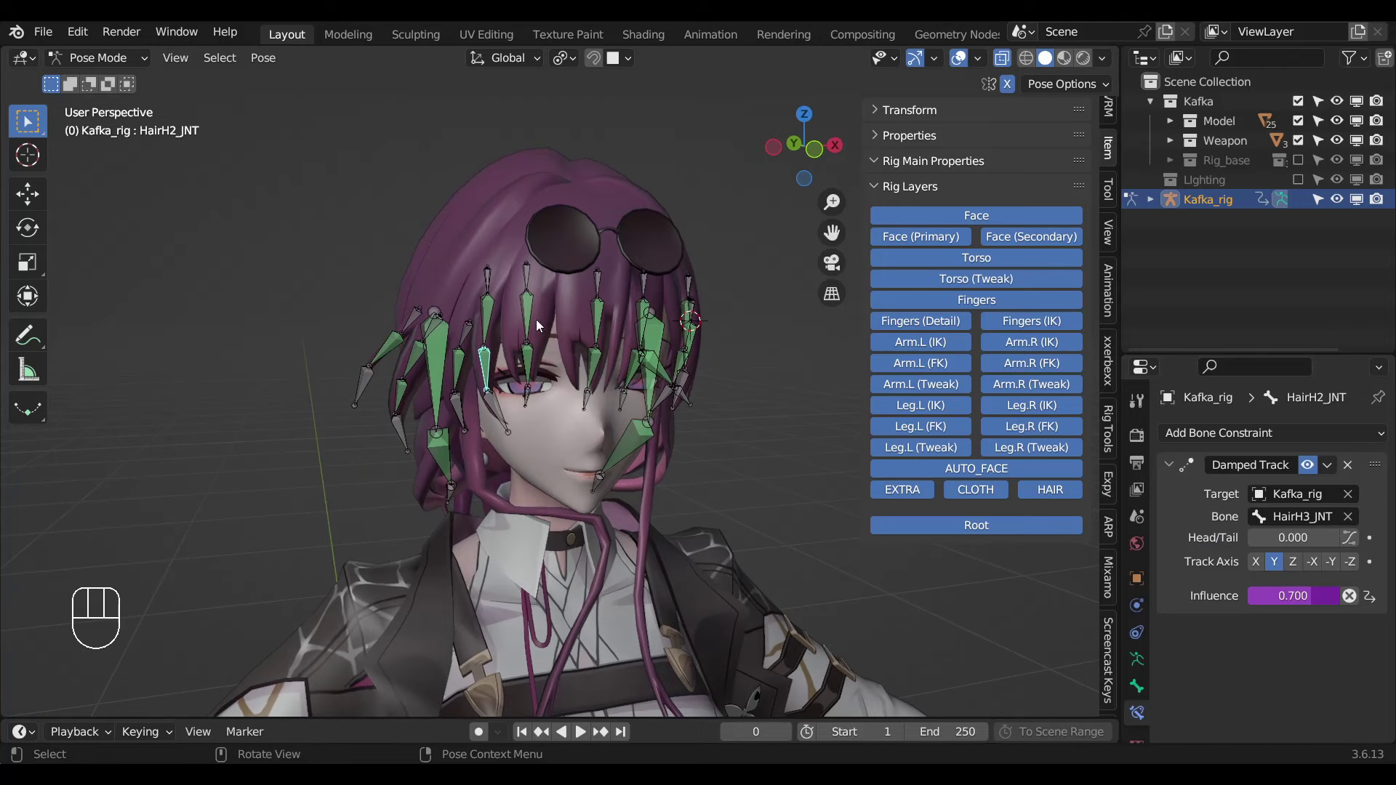
{"action": "left_click", "coordinate": [486, 332]}
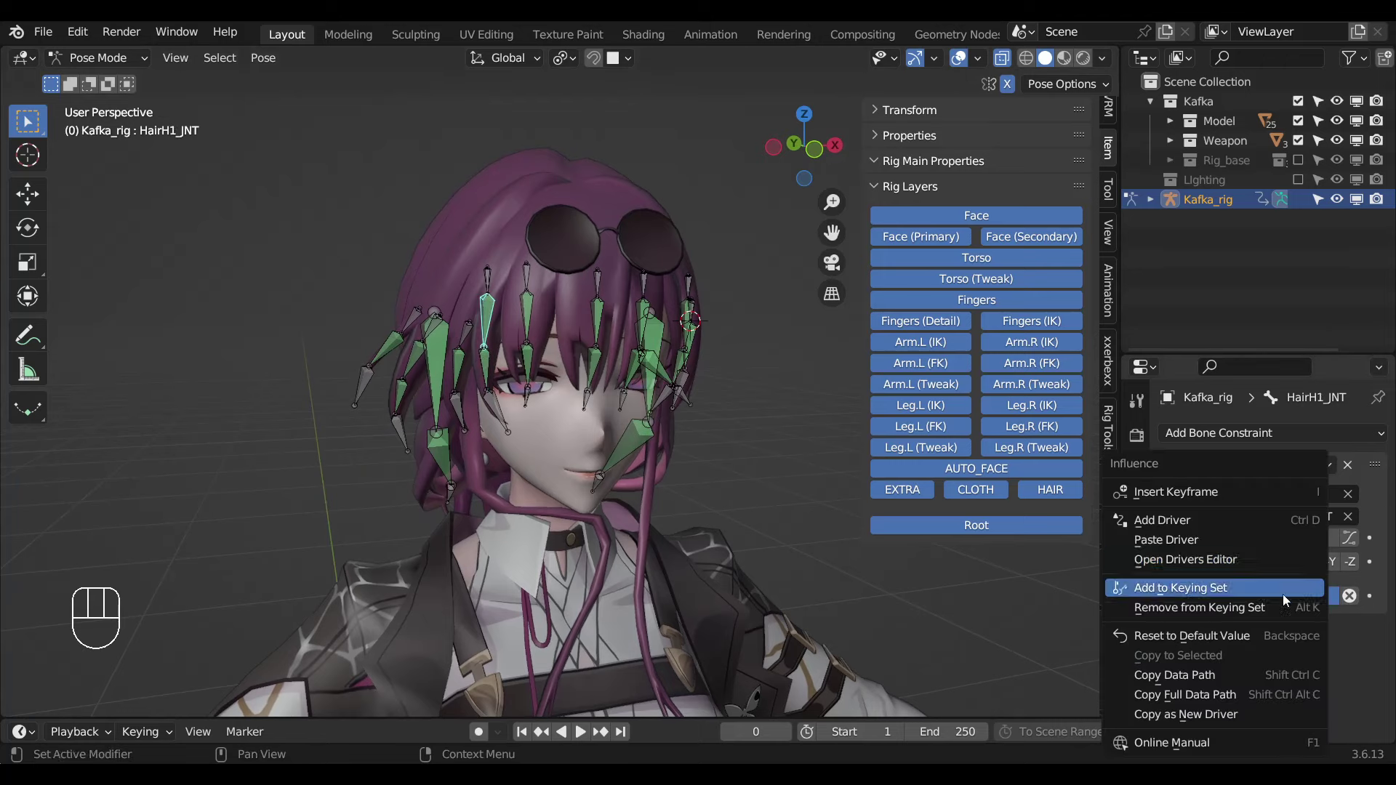
{"action": "left_click_drag", "start_coordinate": [1196, 562], "coordinate": [430, 483]}
{"action": "left_click", "coordinate": [445, 468]}
{"action": "left_click_drag", "start_coordinate": [1274, 594], "coordinate": [424, 402]}
{"action": "left_click", "coordinate": [439, 398]}
{"action": "middle_click", "coordinate": [476, 454]}
Paste the driver onto the Damped Track influence of the HairJ side bones through HairJ5, reading 0.700.
{"action": "left_click_drag", "start_coordinate": [1232, 565], "coordinate": [518, 449]}
{"action": "left_click", "coordinate": [463, 412]}
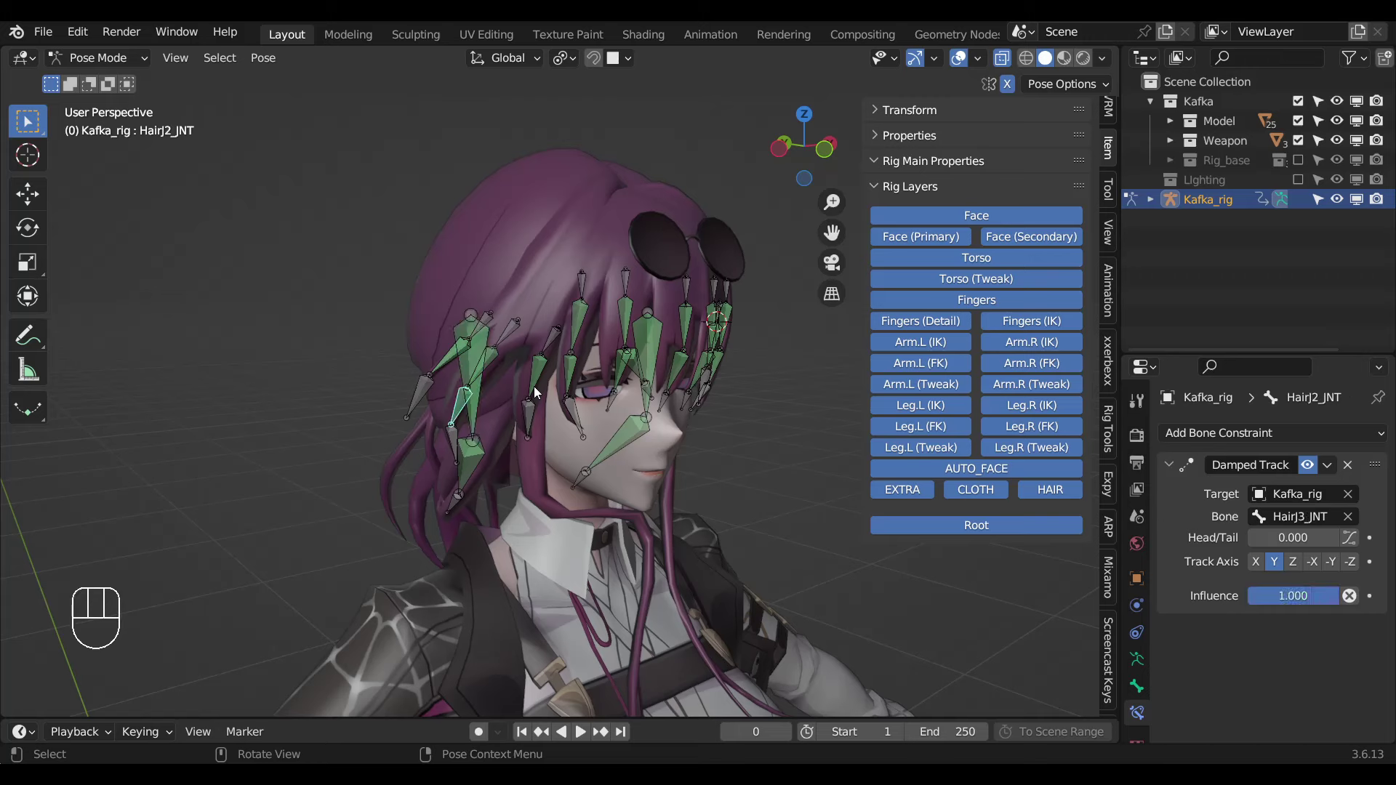
{"action": "left_click_drag", "start_coordinate": [1308, 597], "coordinate": [600, 382]}
{"action": "left_click", "coordinate": [585, 375]}
{"action": "left_click", "coordinate": [497, 367]}
{"action": "left_click_drag", "start_coordinate": [1299, 597], "coordinate": [482, 432]}
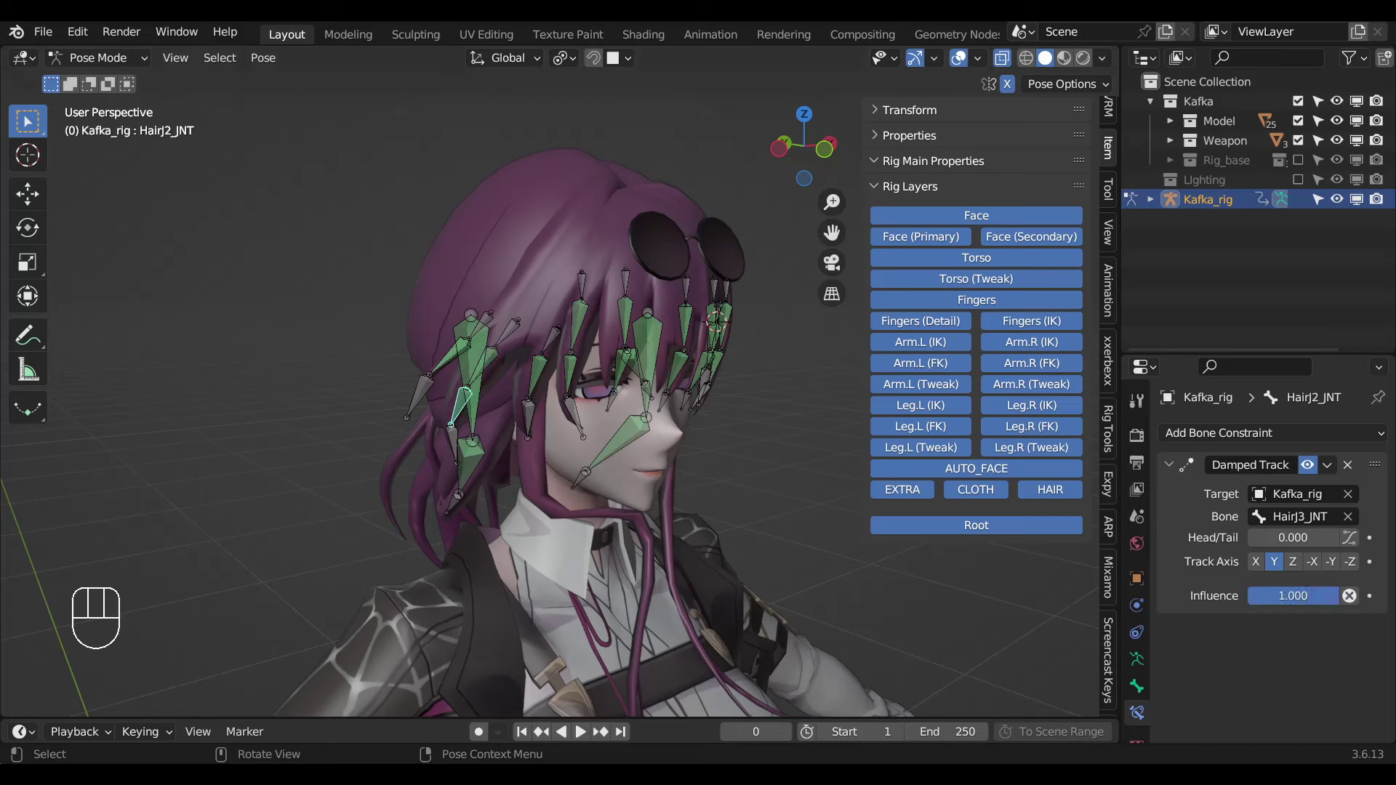
{"action": "left_click_drag", "start_coordinate": [1292, 600], "coordinate": [553, 364]}
{"action": "left_click", "coordinate": [449, 368]}
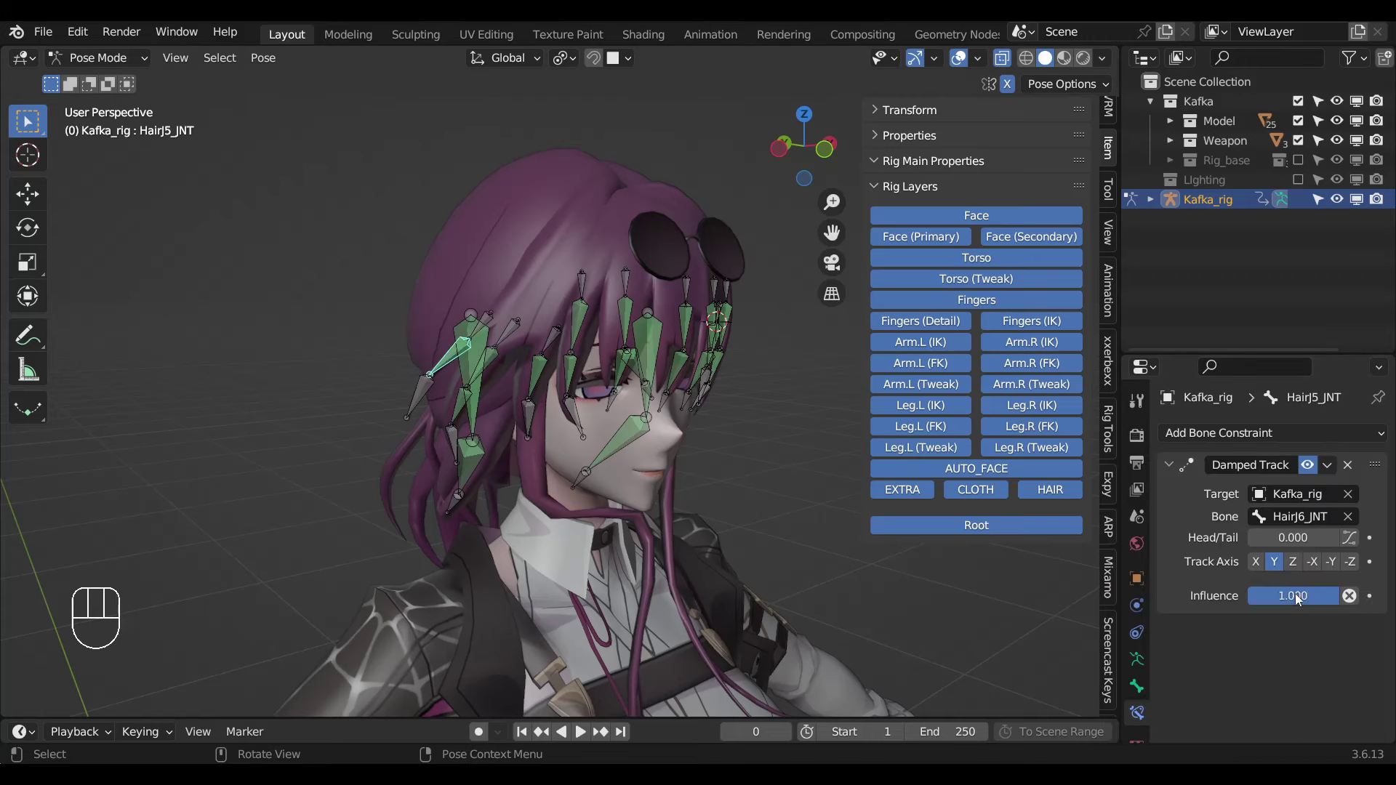
{"action": "left_click_drag", "start_coordinate": [1285, 604], "coordinate": [607, 438]}
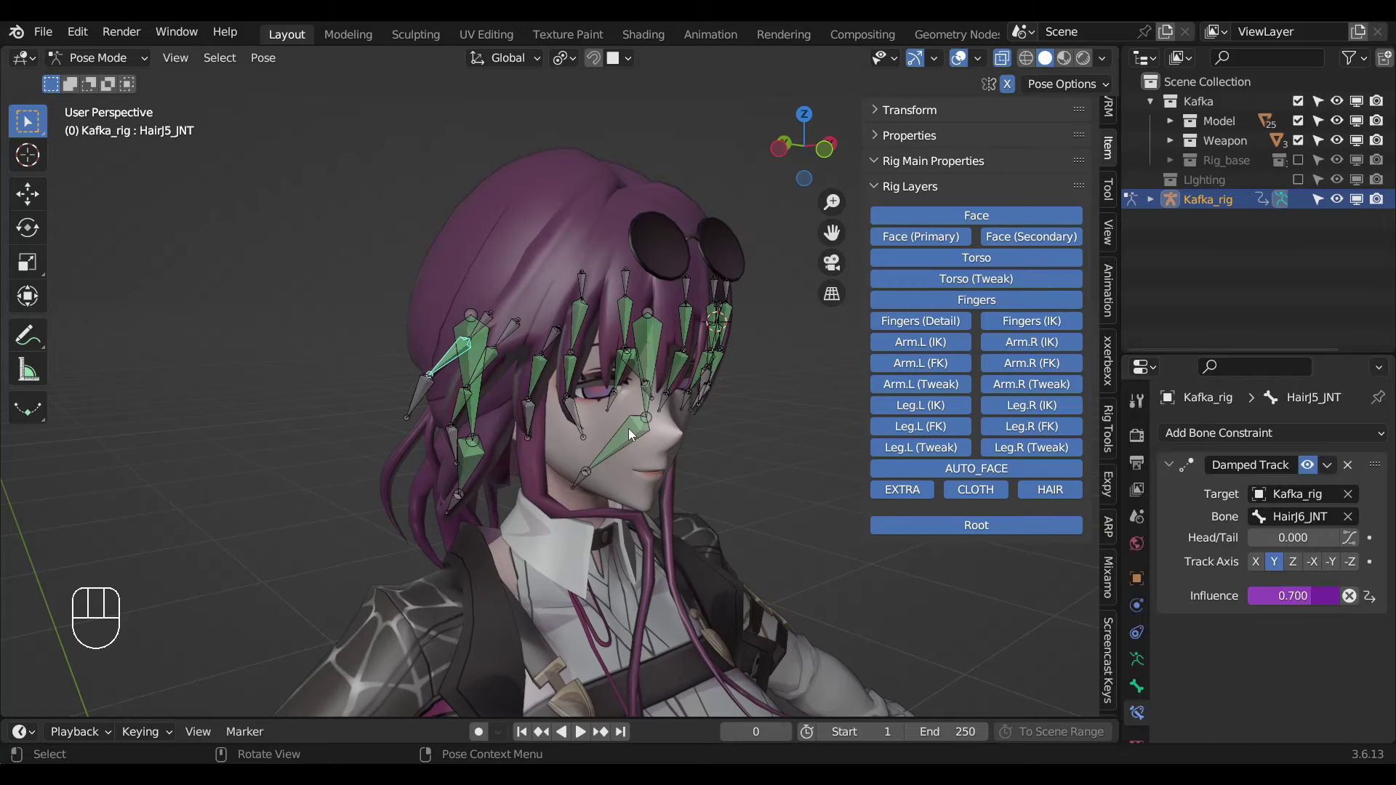
Test-rotate HairJ5_JNT in front view to swing the fringe, cancel, and zero the AUTO Hair Back, Lower and Midle sliders.
{"action": "key", "text": "KP_1"}
{"action": "key", "text": "a"}
{"action": "key", "text": "r"}
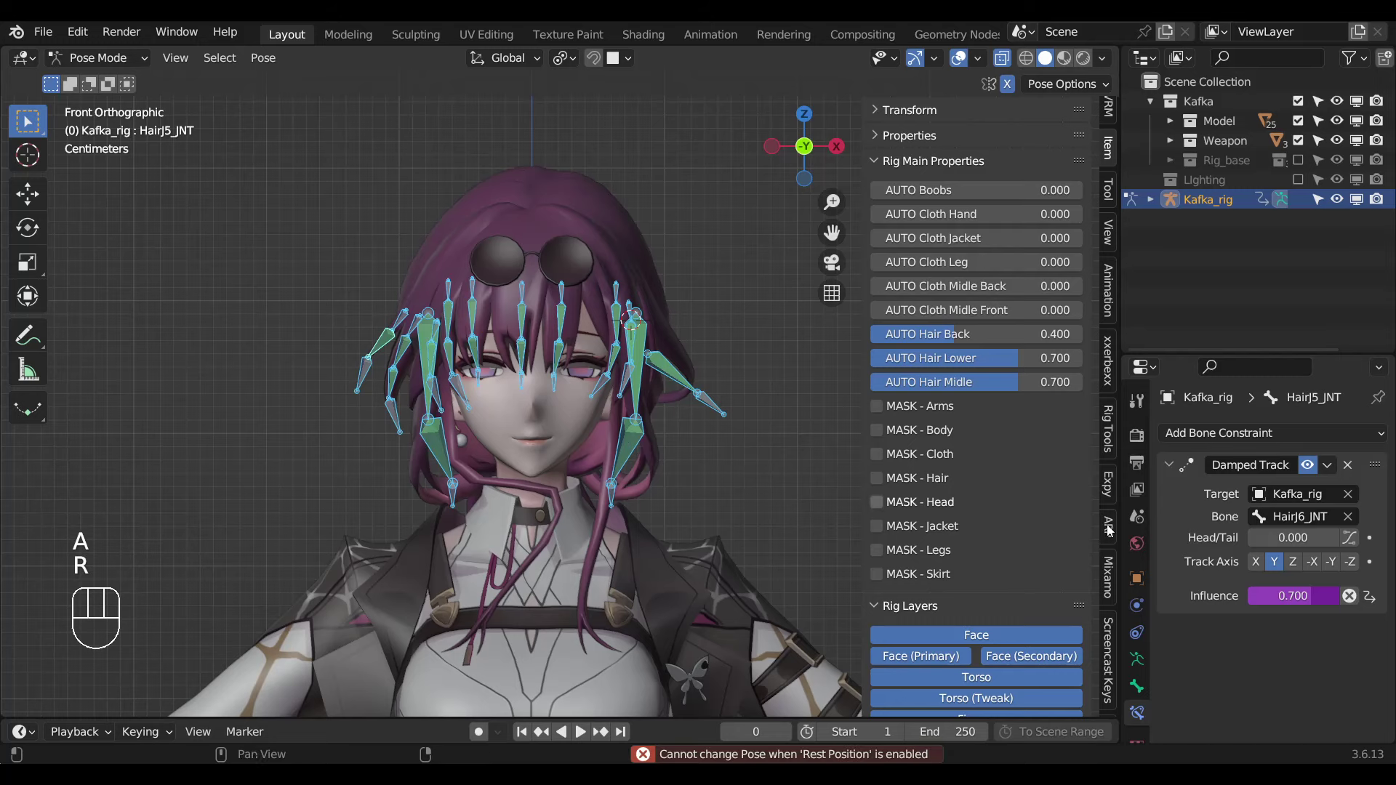
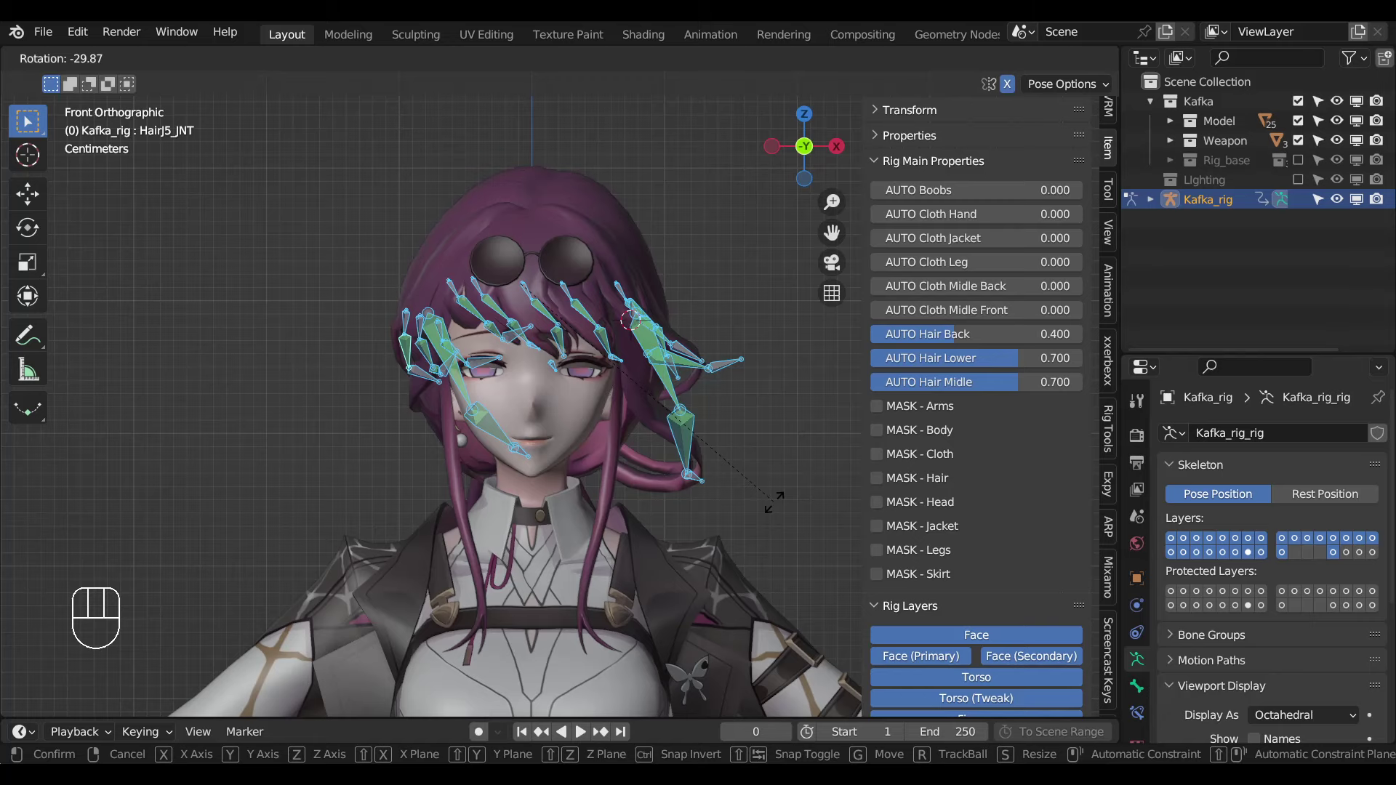
{"action": "right_click", "coordinate": [779, 509]}
{"action": "left_click_drag", "start_coordinate": [496, 499], "coordinate": [479, 482]}
{"action": "key", "text": "KP_1"}
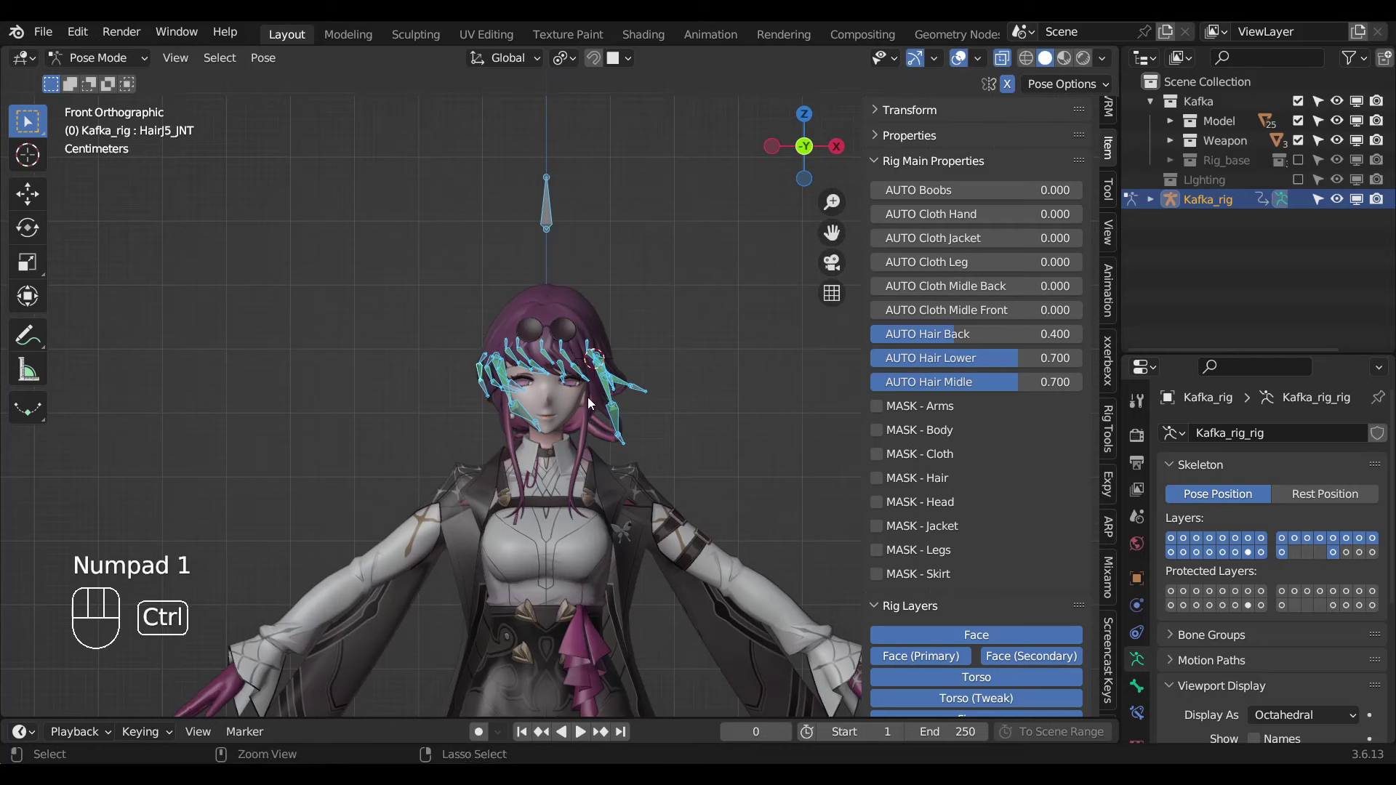
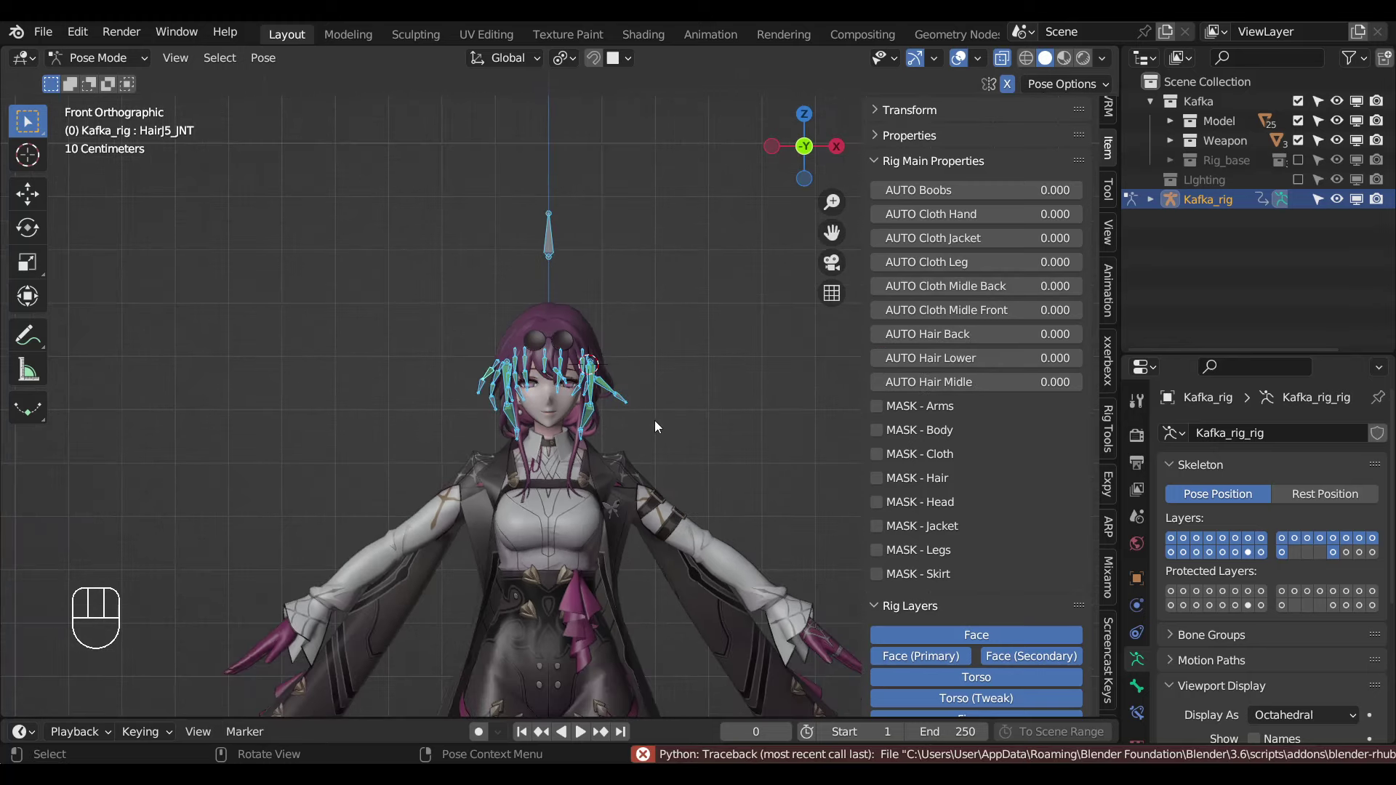
Reveal all rig bones and select both jacket sleeve bone chains.
{"action": "key", "text": "alt+h"}
{"action": "left_click_drag", "start_coordinate": [620, 444], "coordinate": [504, 341]}
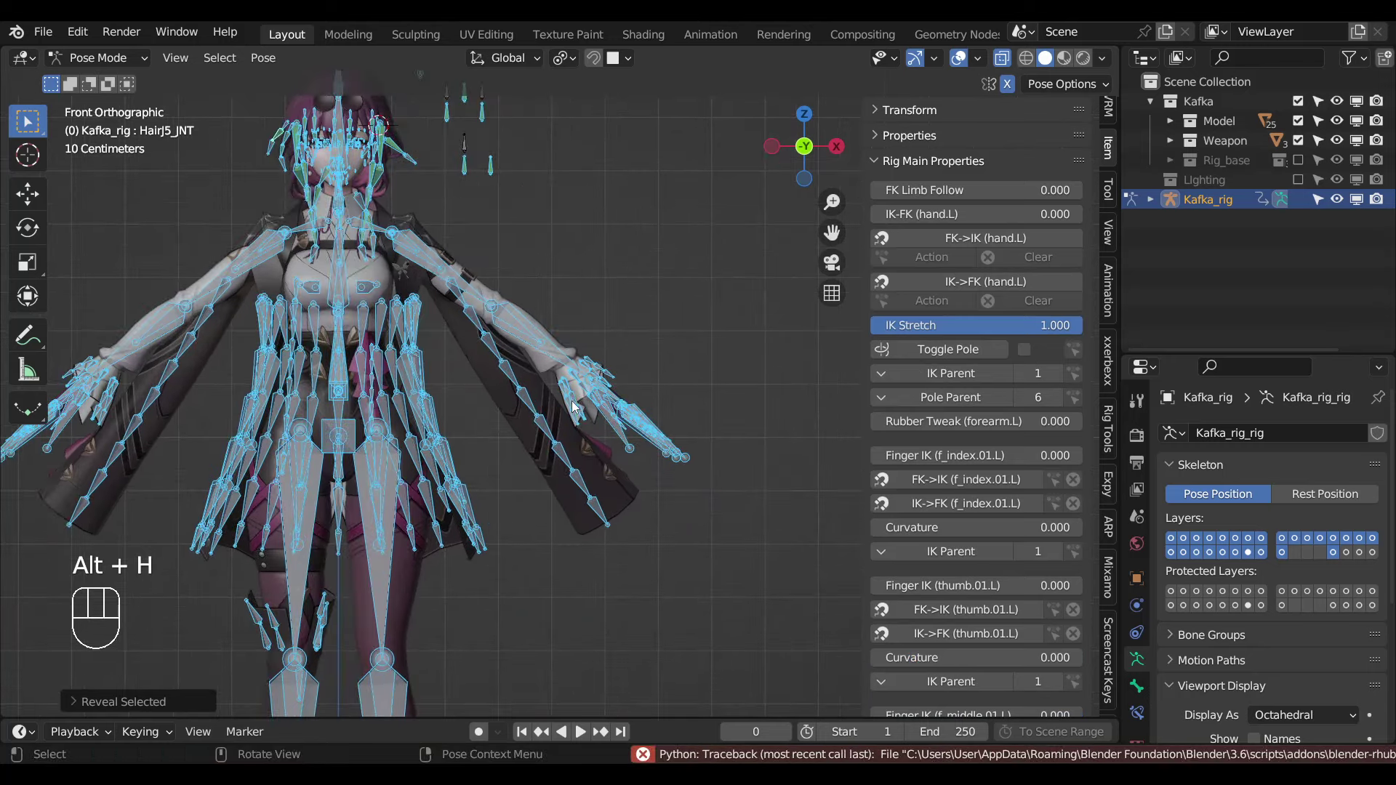
{"action": "key", "text": "alt+z"}
{"action": "left_click_drag", "start_coordinate": [528, 423], "coordinate": [549, 453]}
{"action": "key", "text": "alt+z"}
{"action": "left_click", "coordinate": [574, 459]}
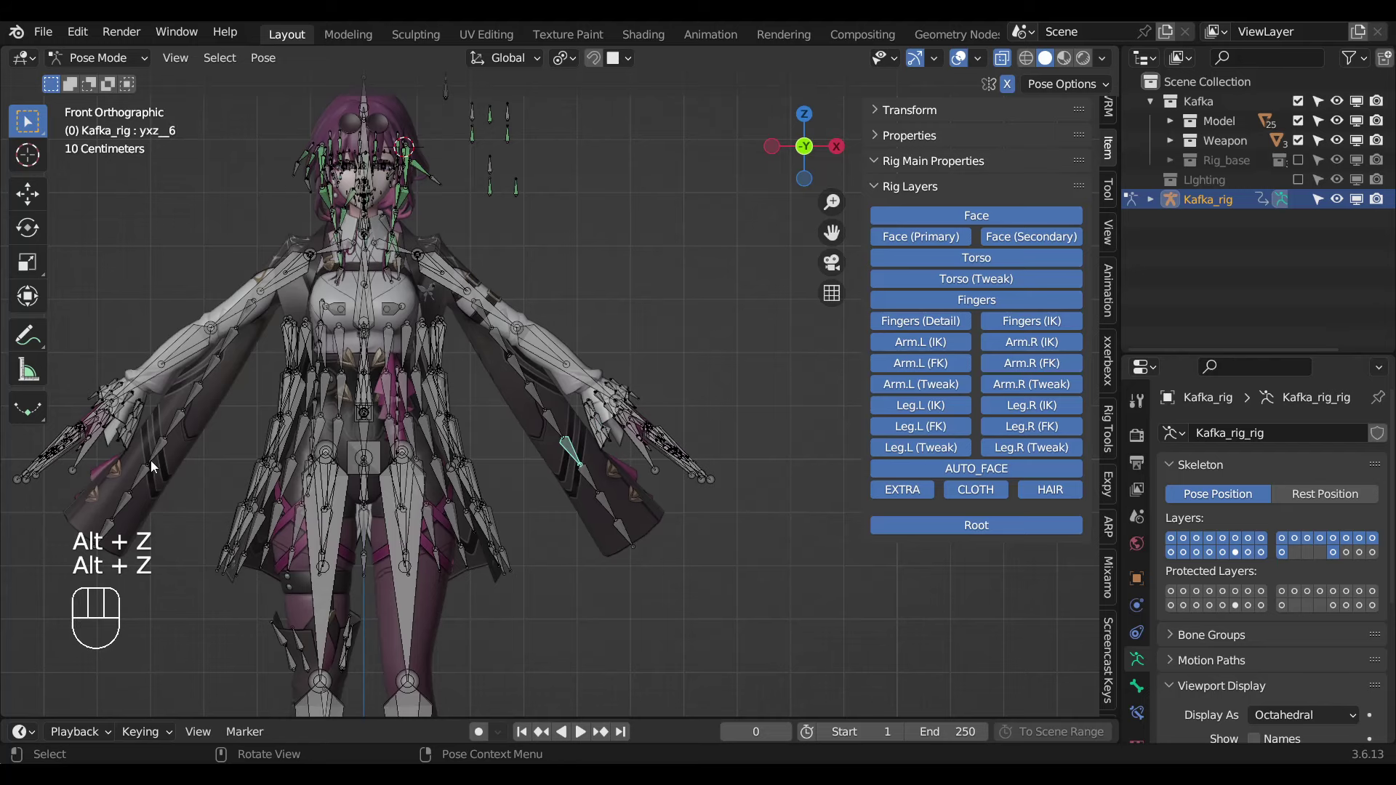
{"action": "left_click", "coordinate": [156, 464]}
{"action": "key", "text": "ctrl+l"}
{"action": "left_click_drag", "start_coordinate": [423, 298], "coordinate": [431, 401]}
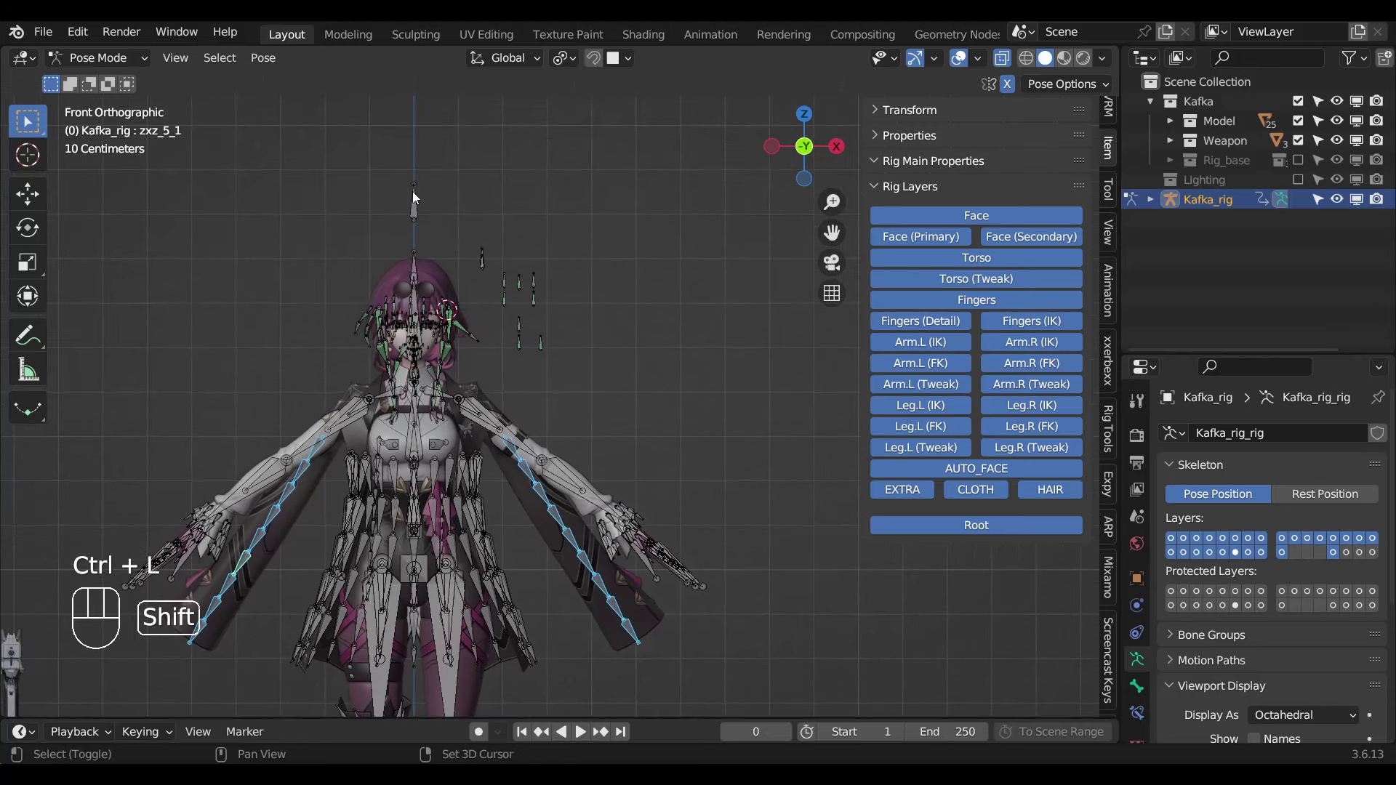
{"action": "left_click", "coordinate": [420, 196]}
Hide every bone except the sleeve chains, view the character from behind and save Kafka_Rigify_2.blend.
{"action": "key", "text": "shift+h"}
{"action": "key", "text": "KP_3"}
{"action": "left_click_drag", "start_coordinate": [482, 381], "coordinate": [471, 305]}
{"action": "left_click_drag", "start_coordinate": [441, 373], "coordinate": [455, 421]}
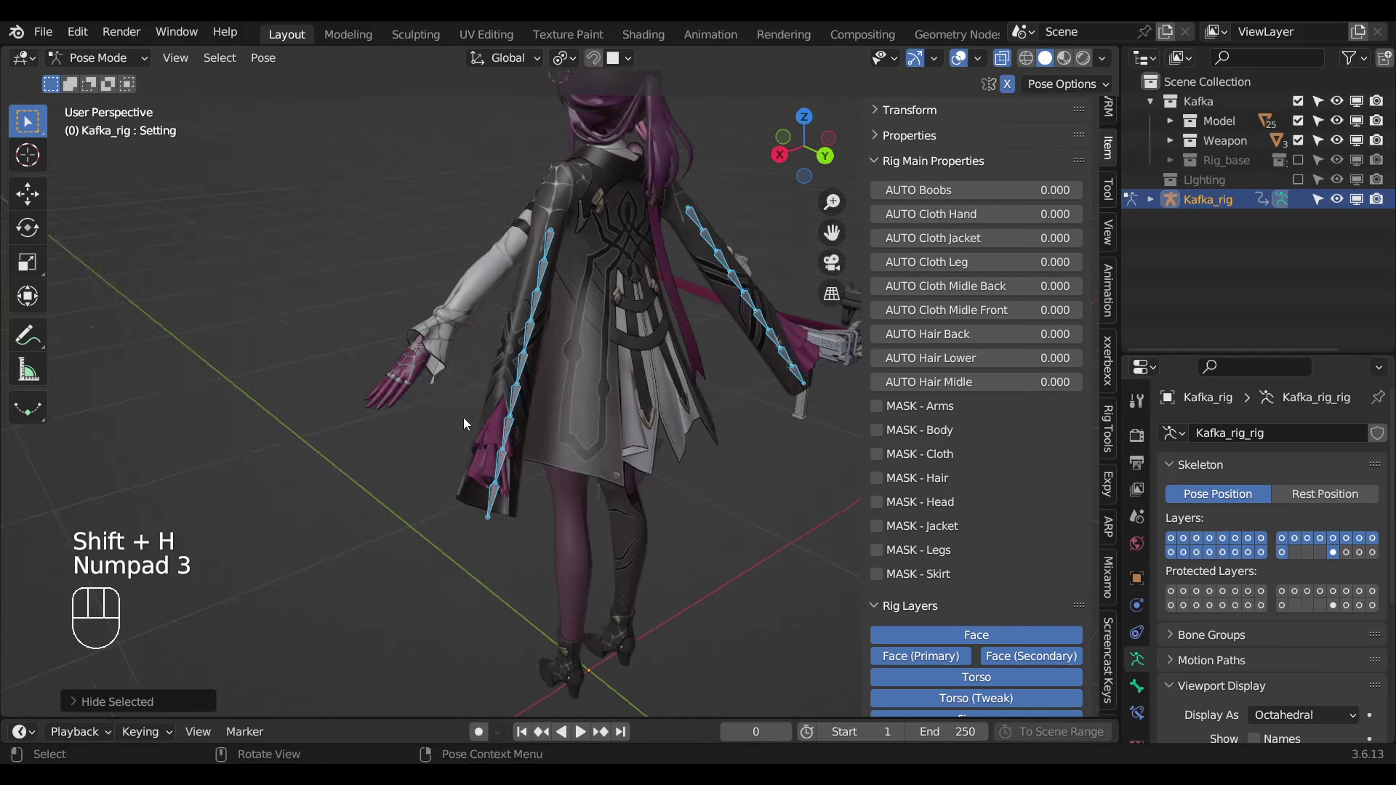
{"action": "key", "text": "ctrl+s"}
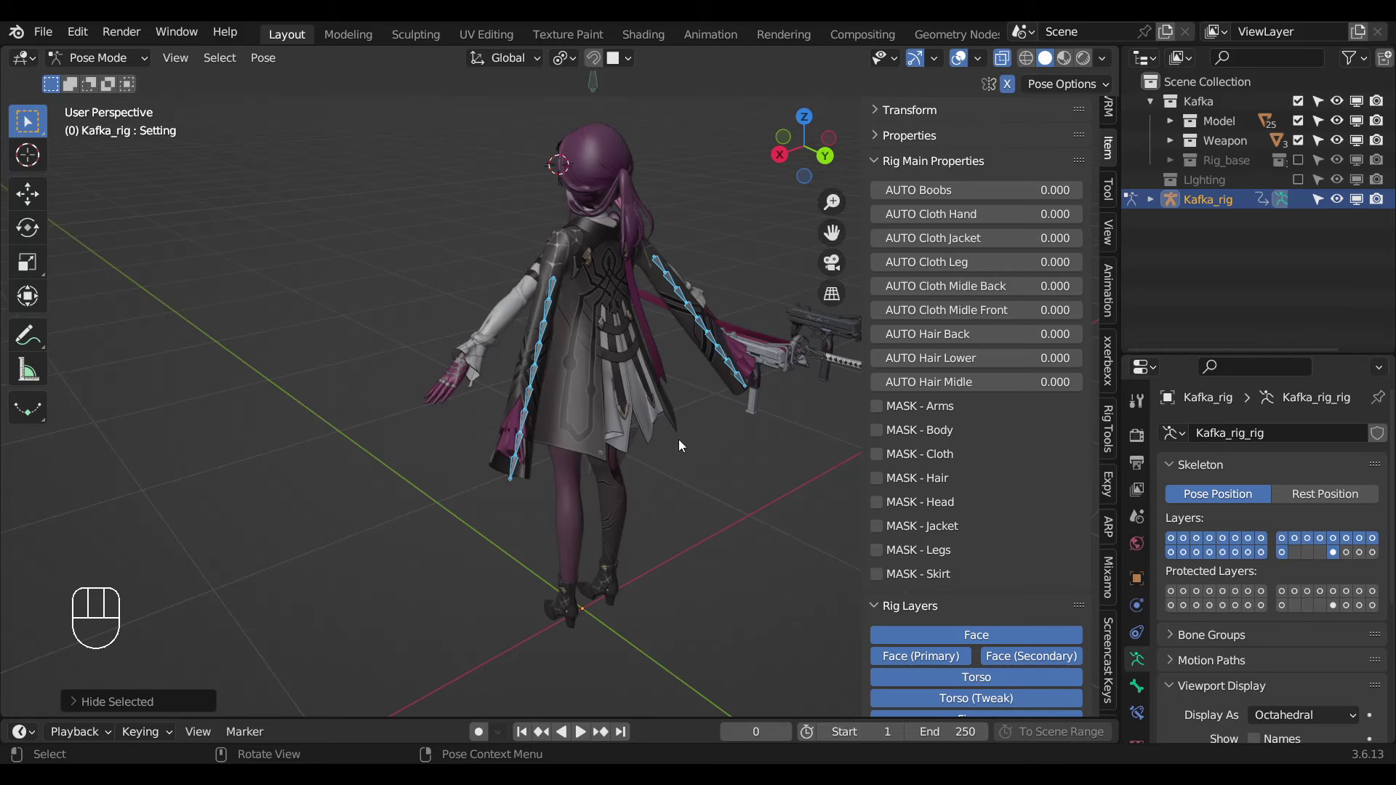
Give the first sleeve bone a Damped Track constraint toward its child bone.
{"action": "left_click", "coordinate": [512, 488]}
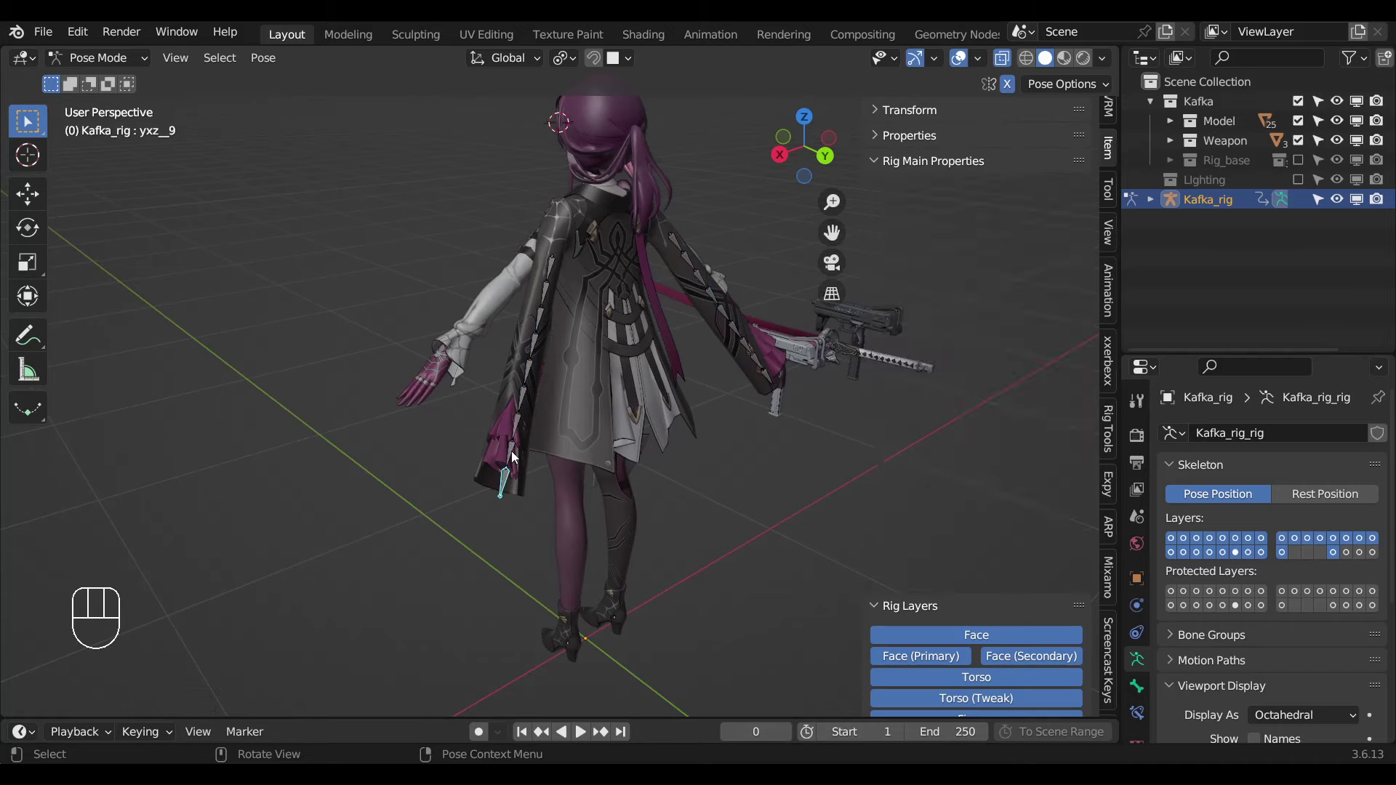
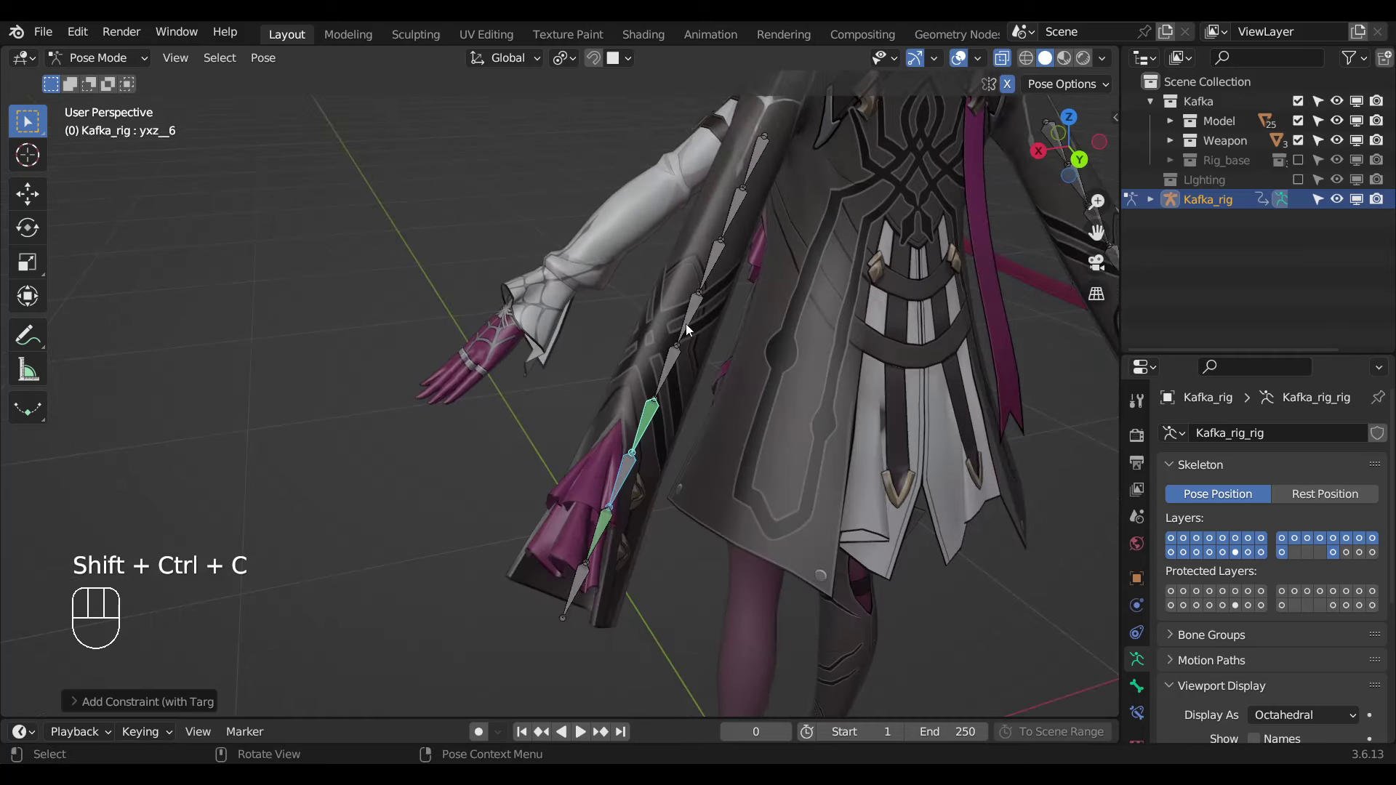
{"action": "left_click", "coordinate": [688, 312]}
{"action": "left_click_drag", "start_coordinate": [774, 373], "coordinate": [733, 387]}
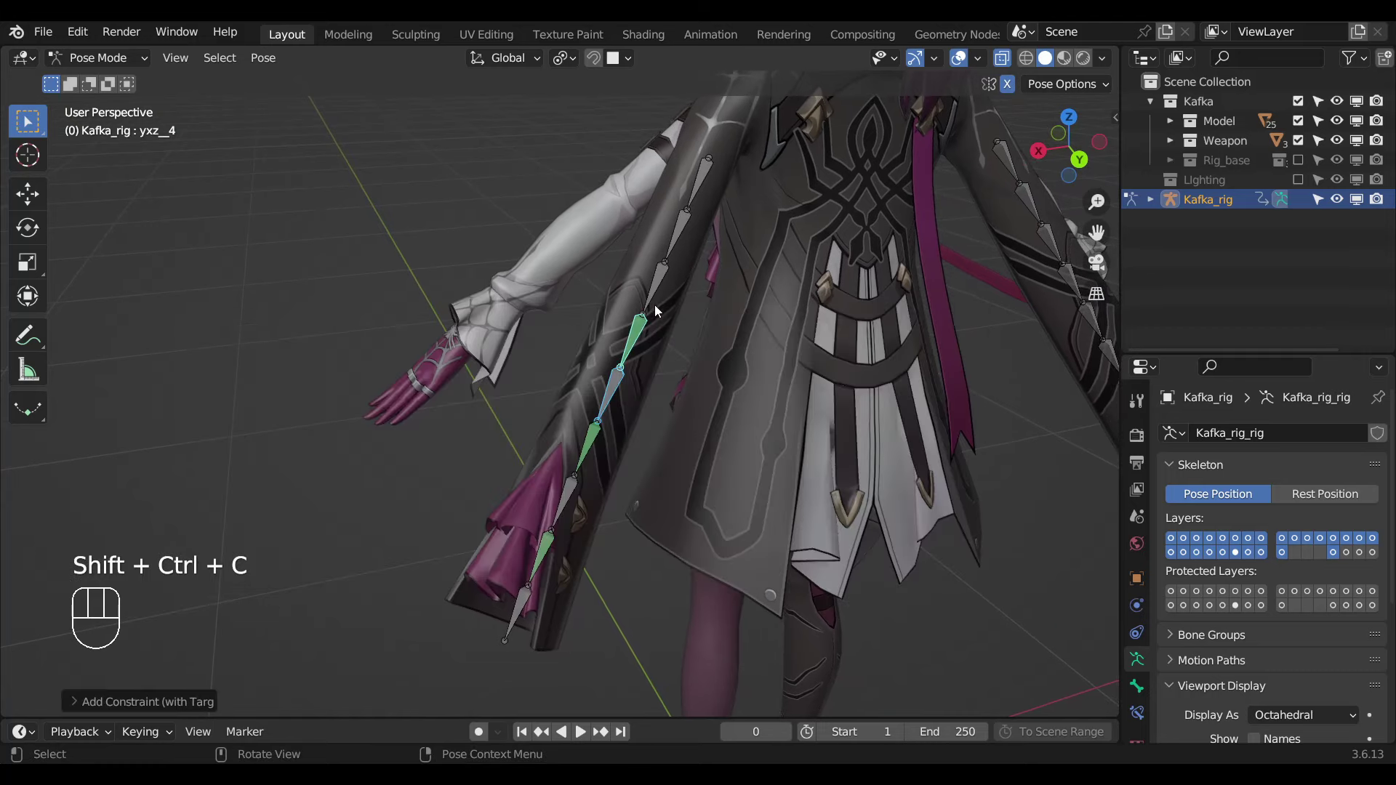
{"action": "left_click", "coordinate": [670, 240]}
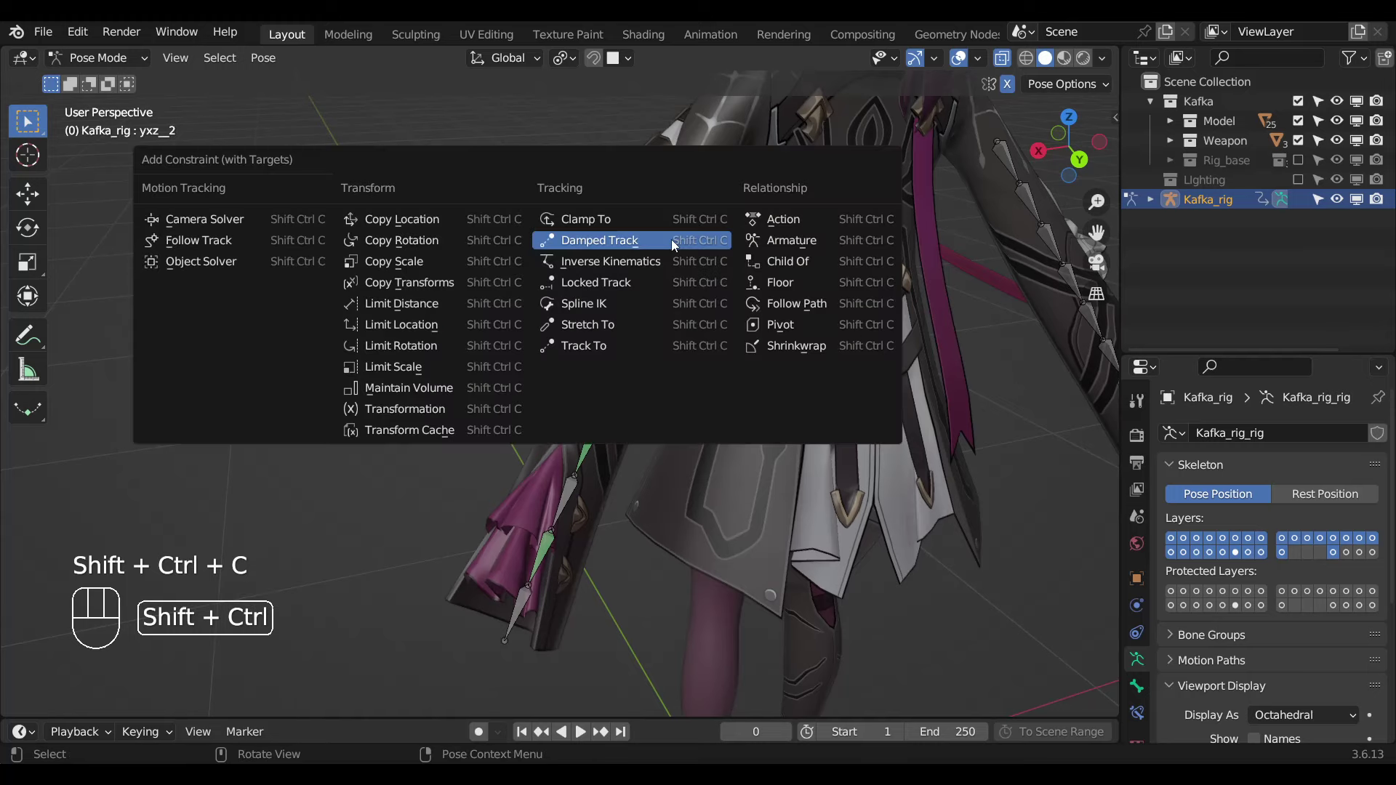
{"action": "left_click_drag", "start_coordinate": [779, 397], "coordinate": [716, 401]}
{"action": "left_click_drag", "start_coordinate": [694, 396], "coordinate": [830, 441]}
Add Damped Track constraints along the other sleeve up to yxz__8 tracking yxz__9, and paste a driver on its influence.
{"action": "left_click", "coordinate": [903, 490]}
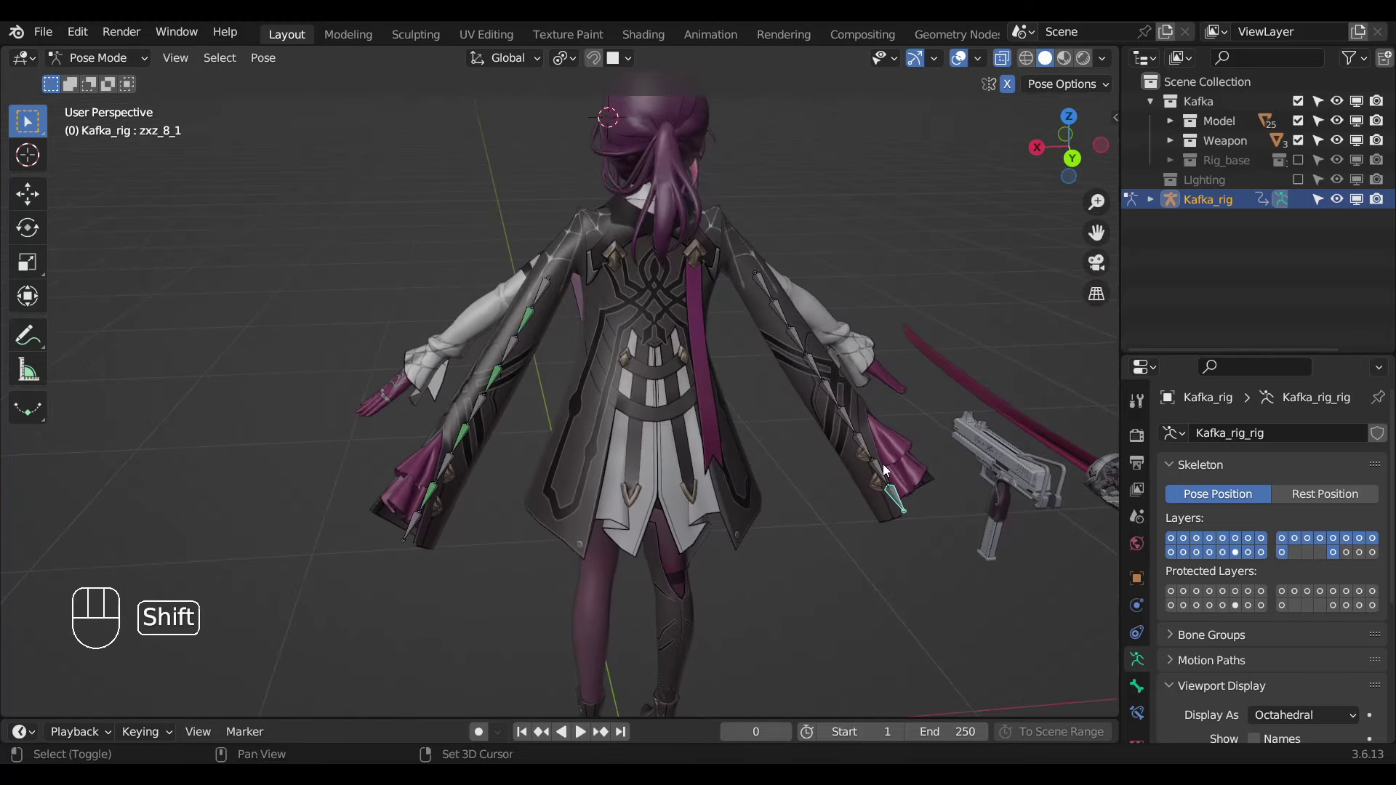
{"action": "key", "text": "ctrl+shift+c"}
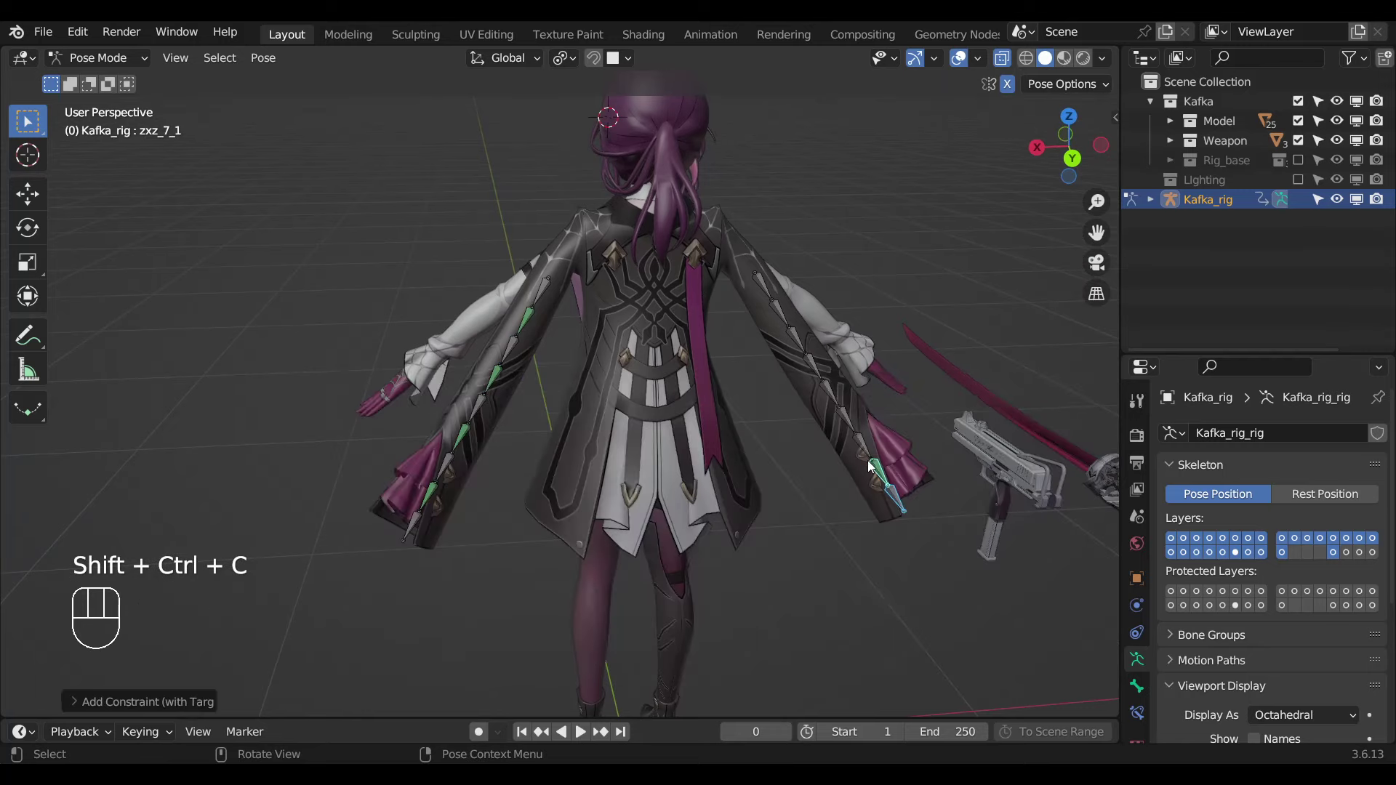
{"action": "left_click", "coordinate": [852, 424]}
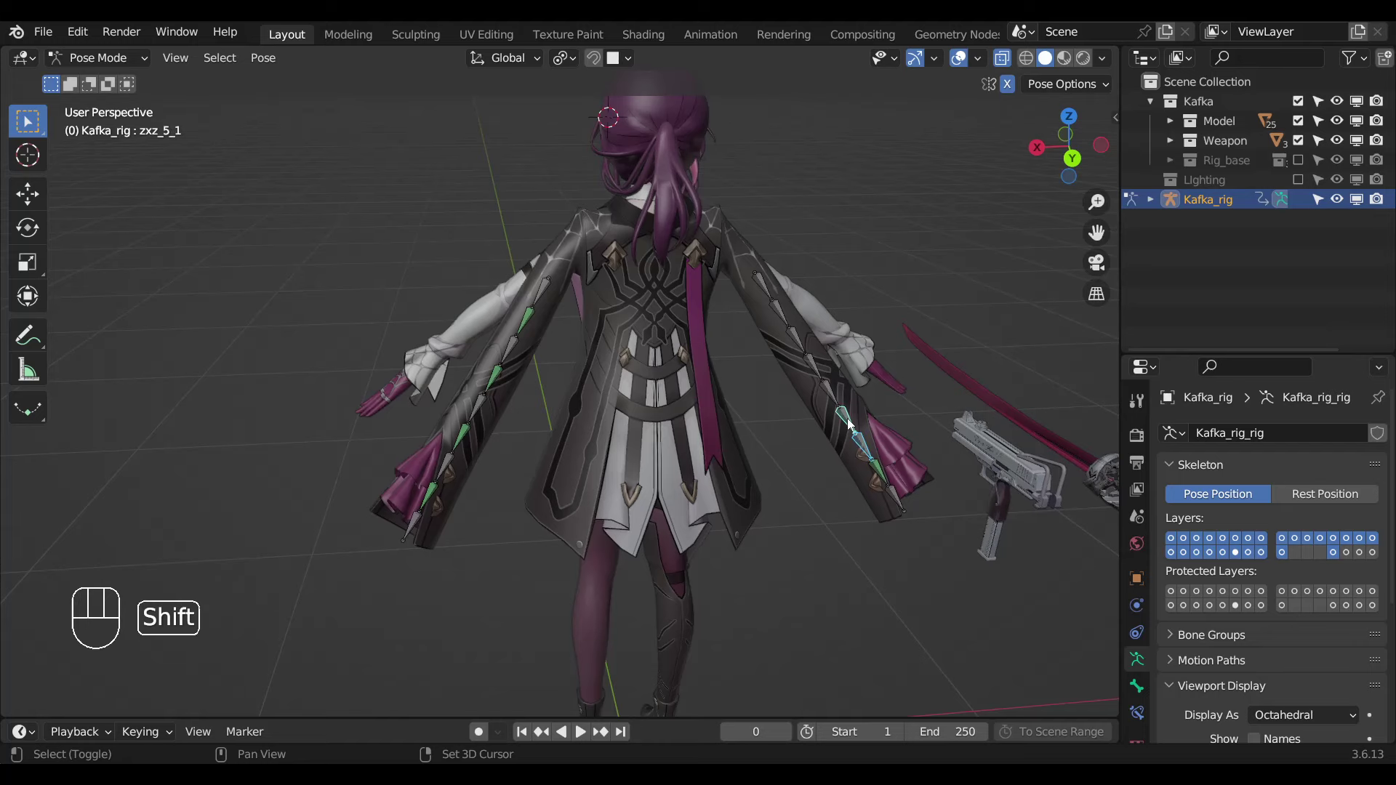
{"action": "key", "text": "ctrl+shift+c"}
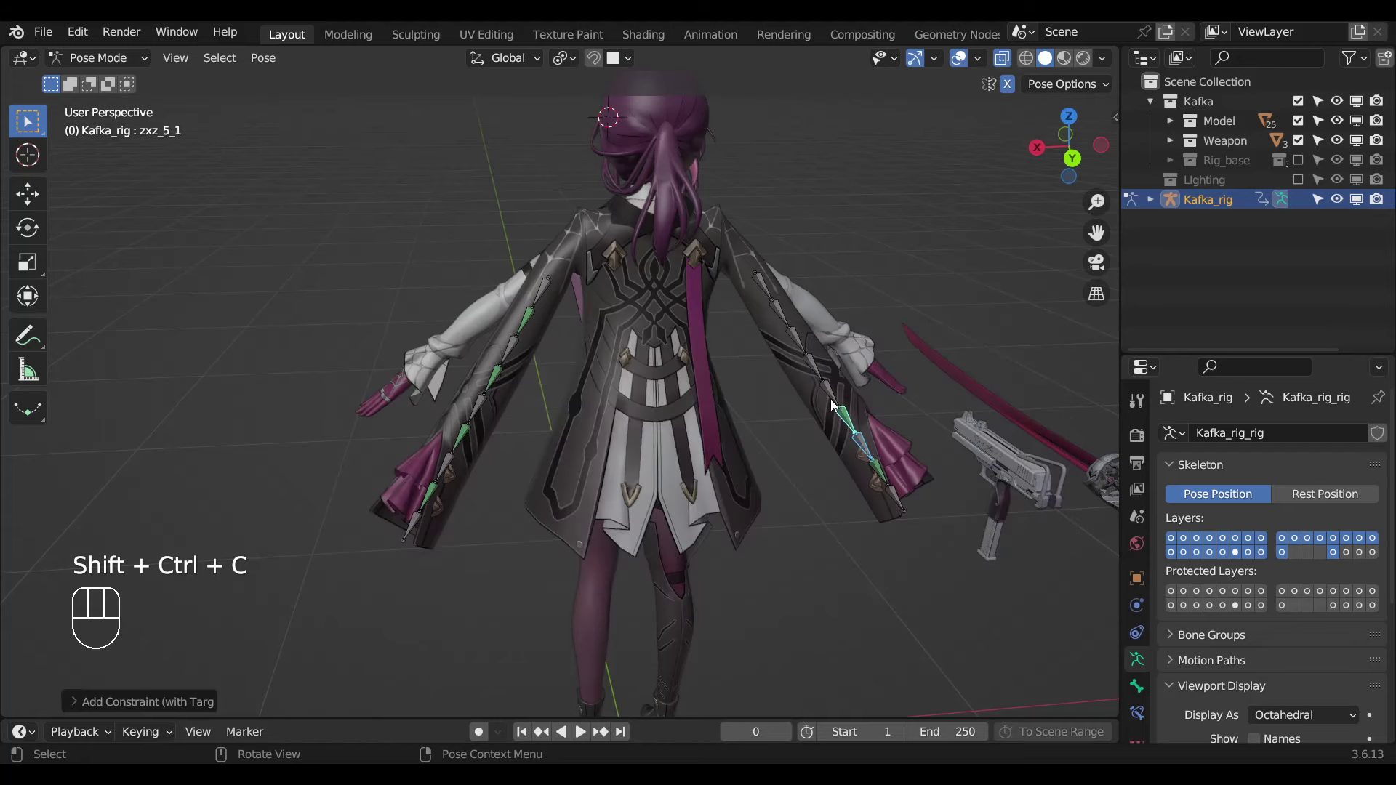
{"action": "left_click", "coordinate": [812, 371]}
{"action": "key", "text": "ctrl+shift+c"}
{"action": "left_click", "coordinate": [801, 343]}
{"action": "left_click", "coordinate": [782, 319]}
{"action": "key", "text": "ctrl+shift+c"}
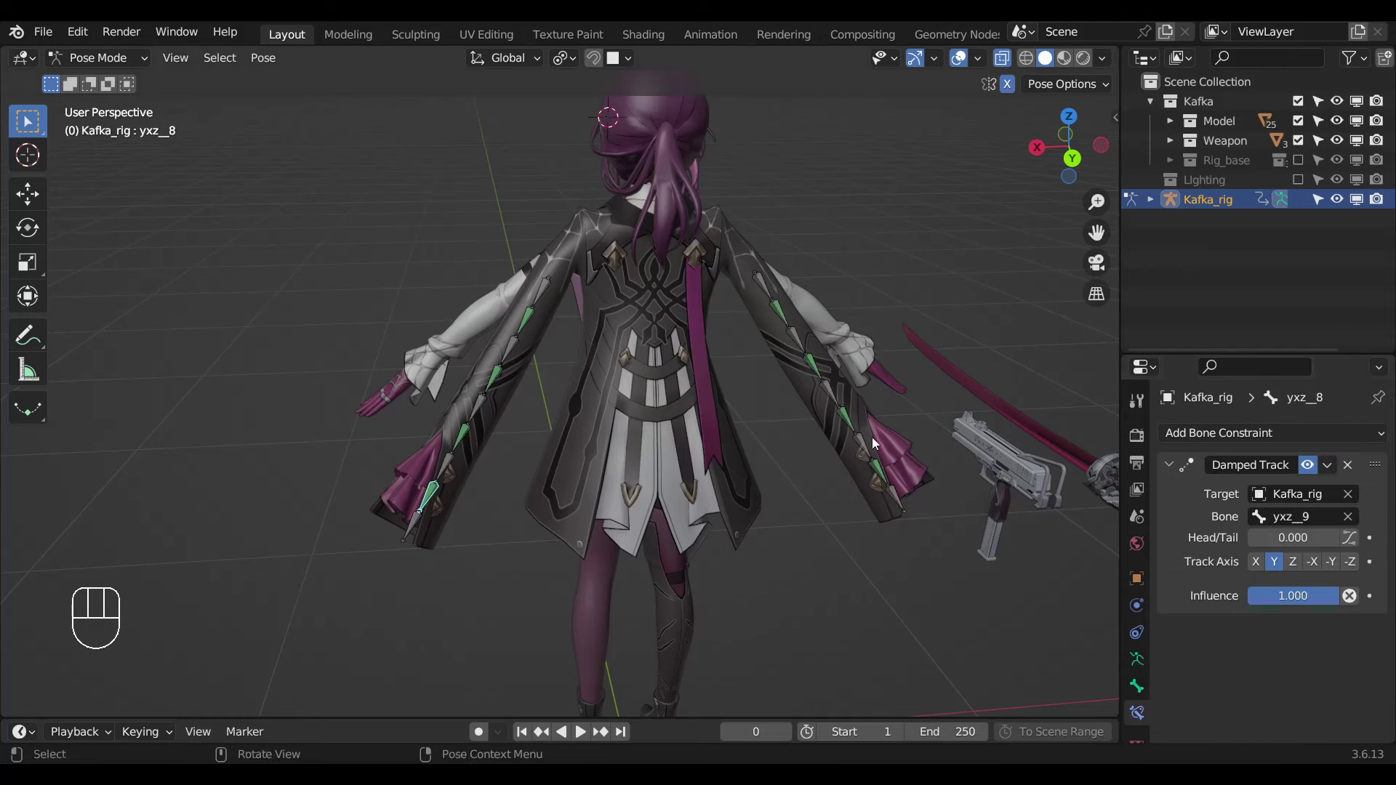
{"action": "left_click_drag", "start_coordinate": [1264, 603], "coordinate": [658, 451]}
Show the rig main properties and paste the influence driver onto the first sleeve bone's Damped Track.
{"action": "key", "text": "n"}
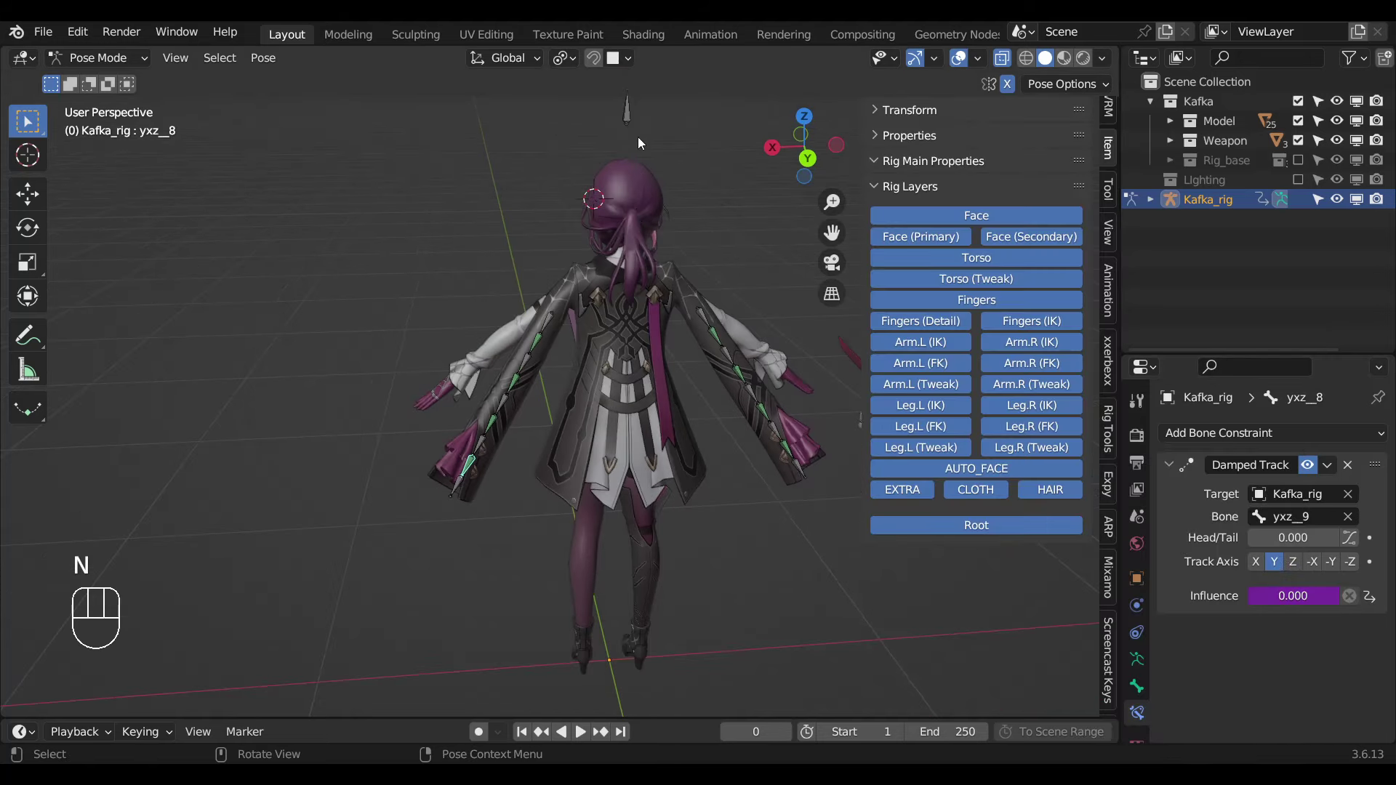
{"action": "left_click", "coordinate": [637, 129]}
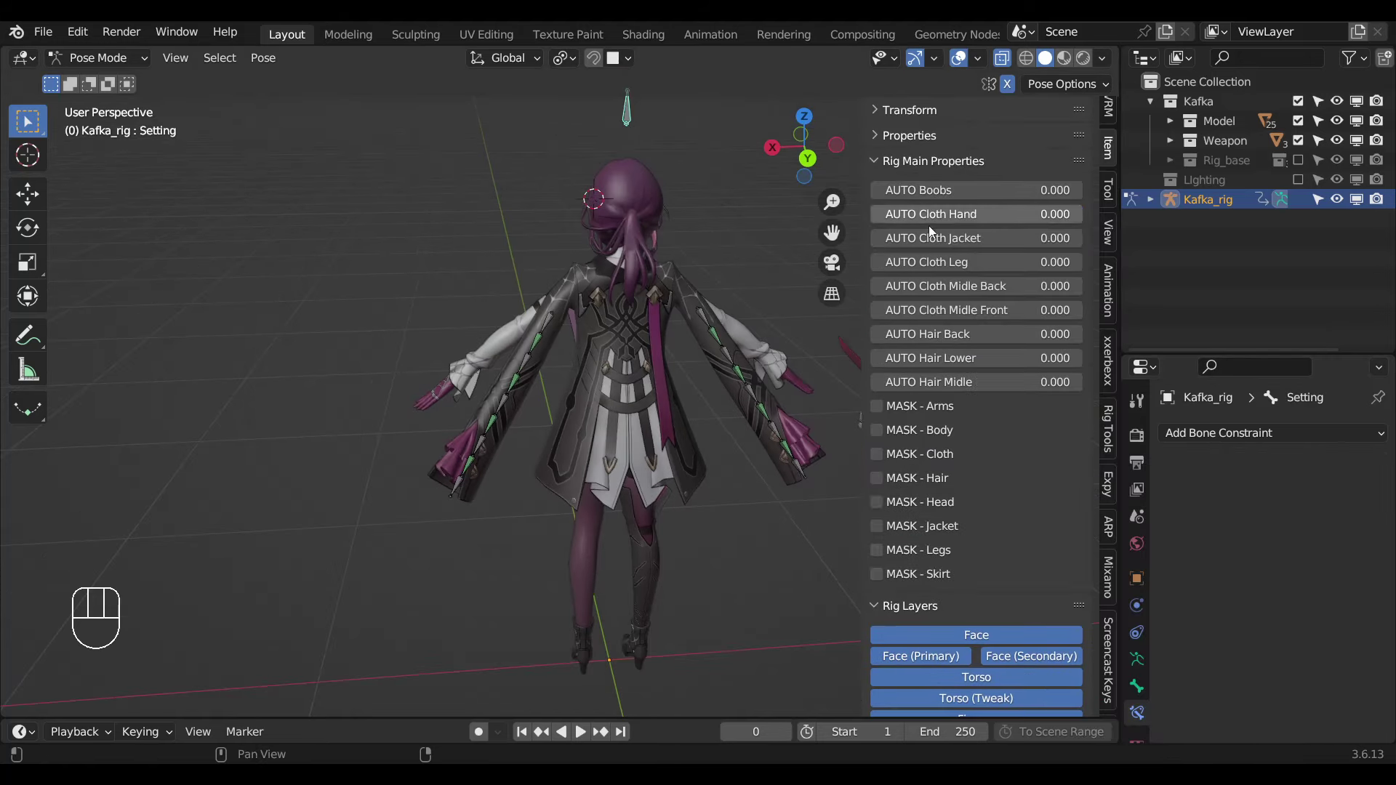
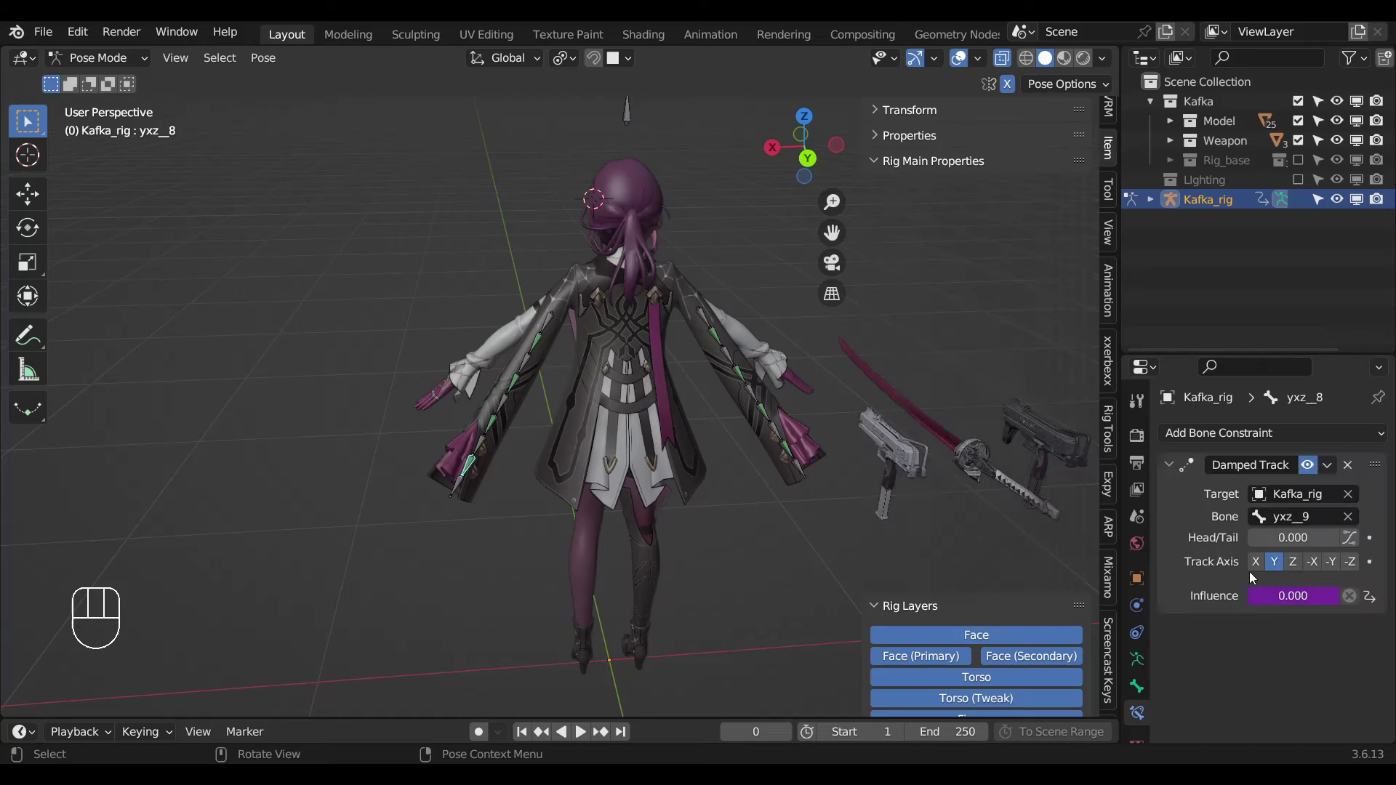
{"action": "left_click_drag", "start_coordinate": [1271, 594], "coordinate": [1280, 606]}
{"action": "left_click_drag", "start_coordinate": [1284, 602], "coordinate": [472, 394]}
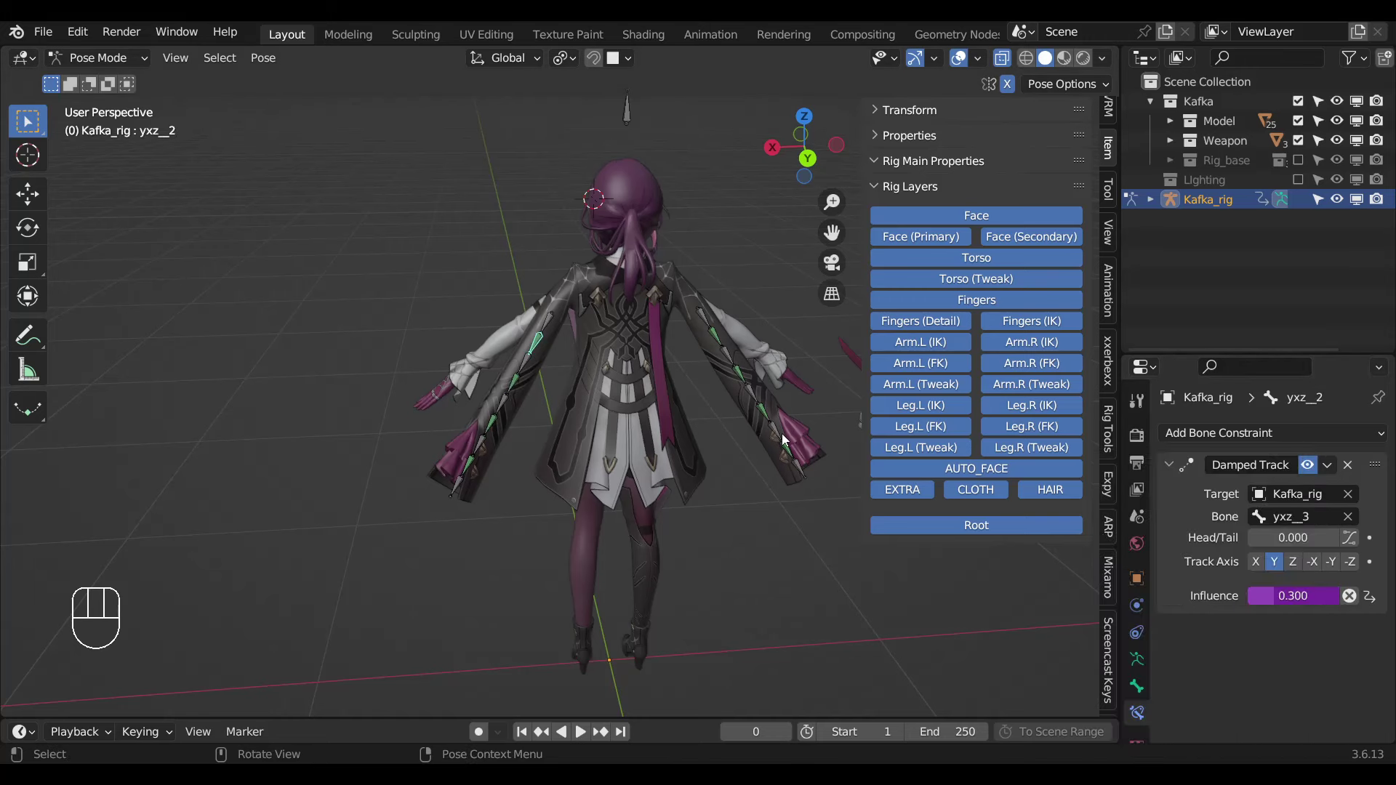
Give the remaining zxz sleeve bones' Damped Track constraints an influence of 0.300, then frame the character.
{"action": "left_click", "coordinate": [798, 458]}
{"action": "left_click_drag", "start_coordinate": [1287, 595], "coordinate": [773, 407]}
{"action": "left_click", "coordinate": [766, 413]}
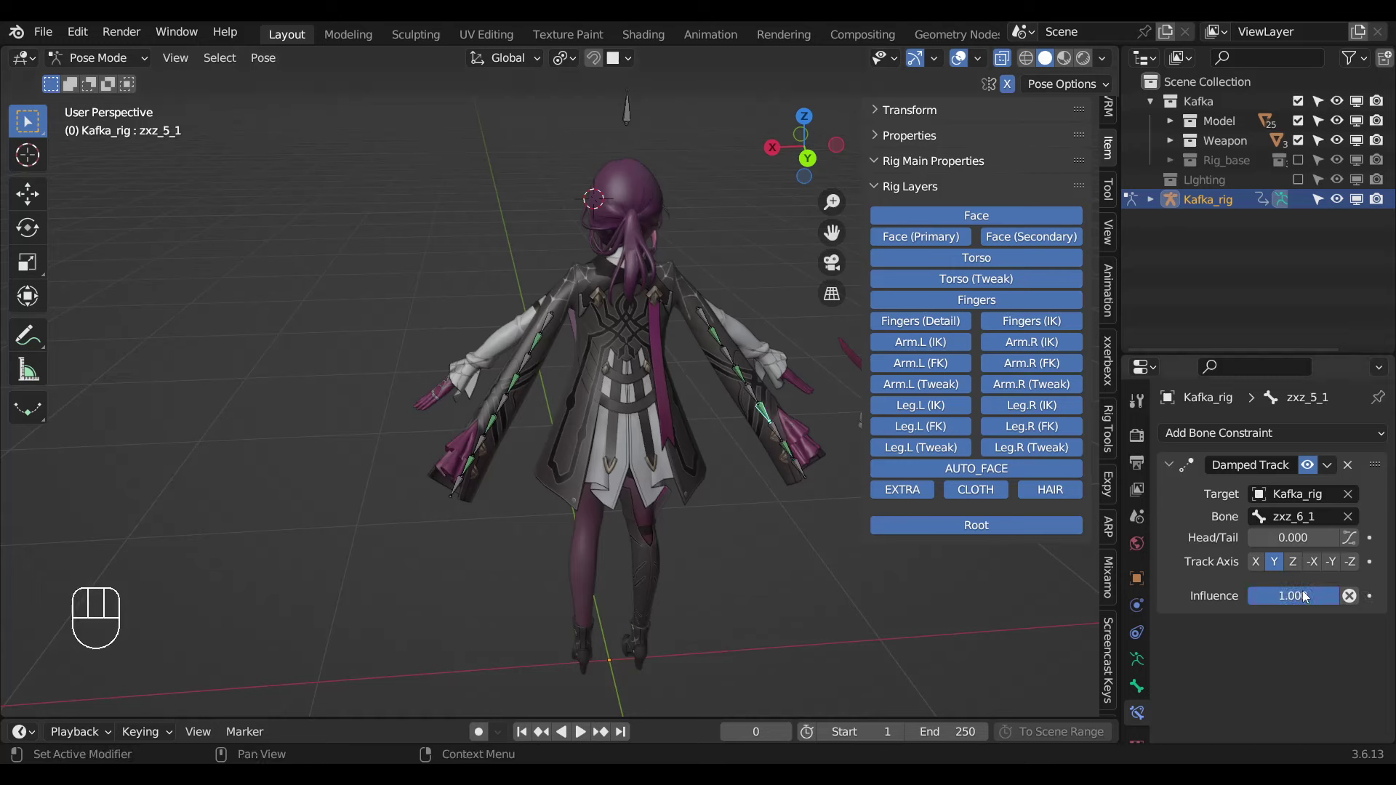
{"action": "left_click_drag", "start_coordinate": [1297, 589], "coordinate": [768, 388]}
{"action": "left_click", "coordinate": [738, 378]}
{"action": "left_click_drag", "start_coordinate": [1216, 564], "coordinate": [705, 351]}
{"action": "left_click", "coordinate": [712, 341]}
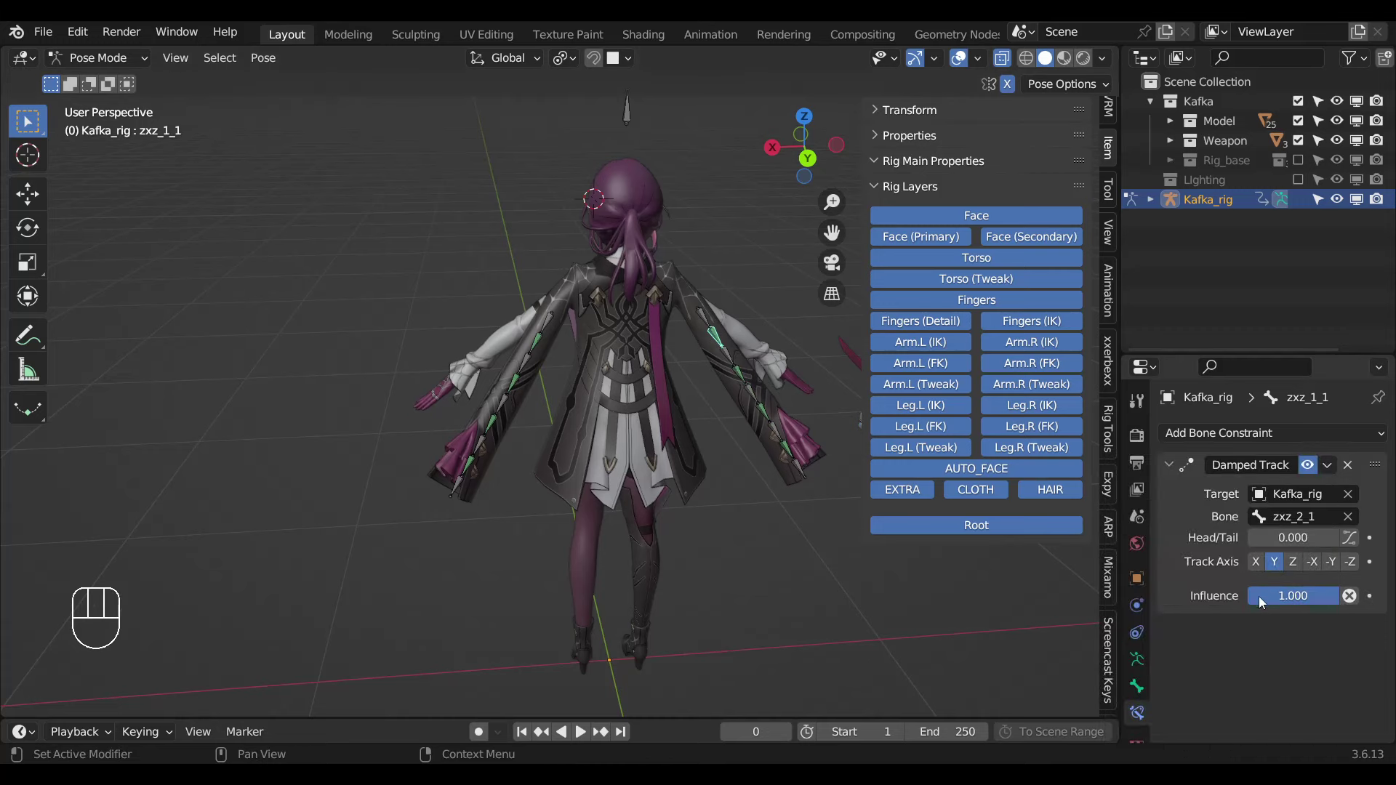
{"action": "left_click_drag", "start_coordinate": [1258, 597], "coordinate": [673, 493]}
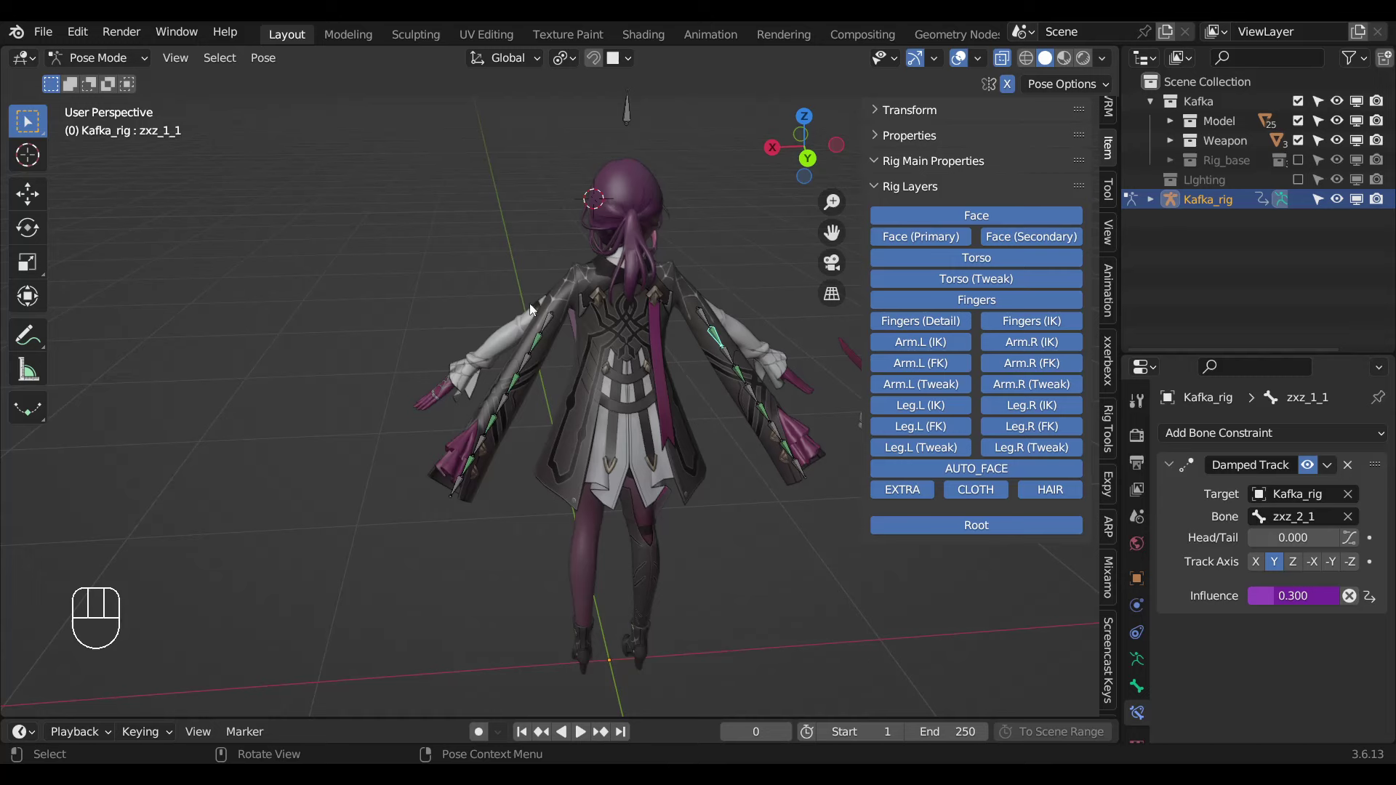
{"action": "left_click", "coordinate": [708, 336]}
{"action": "key", "text": "r"}
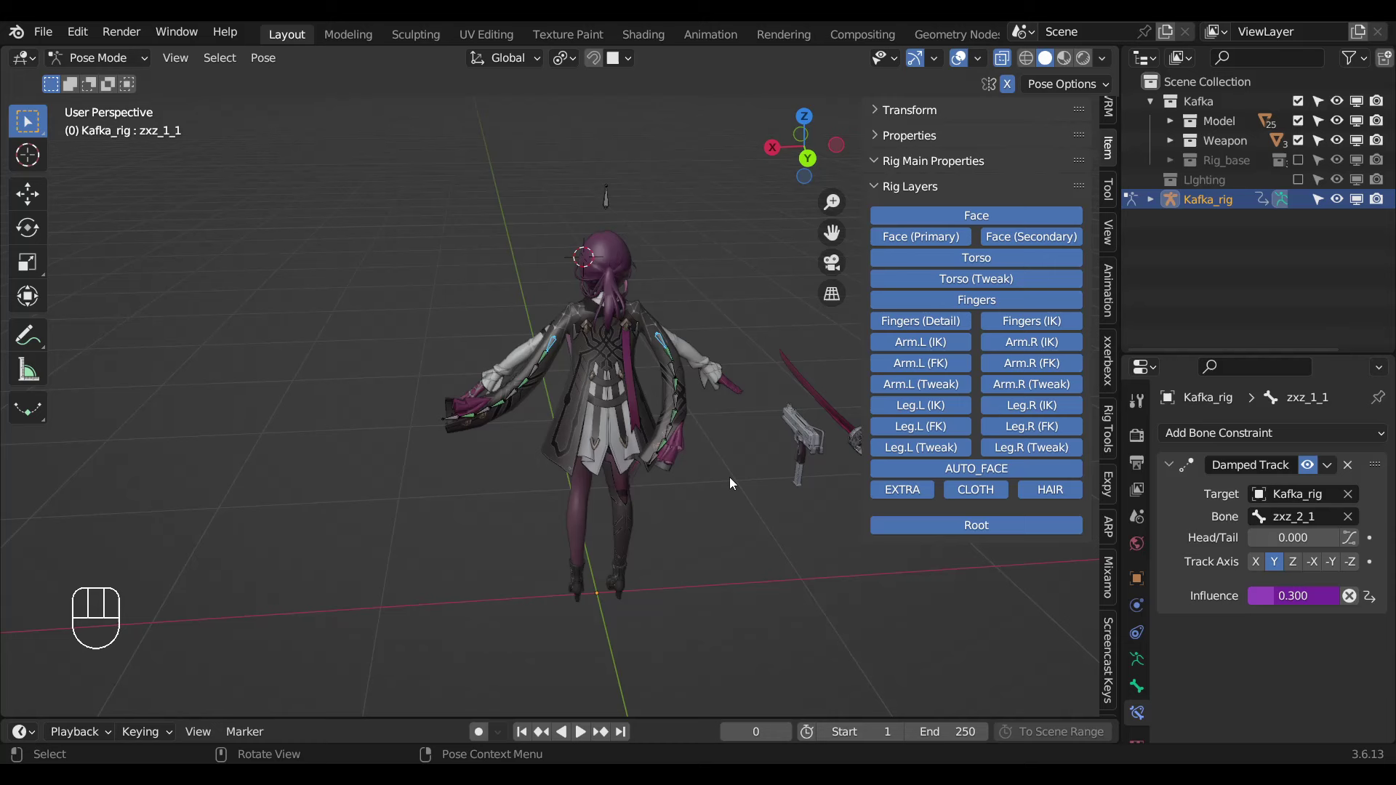
Test-rotate sleeve bones zxz_1_1 and zxz_7_1 to swing the sleeves, undoing back to rest pose.
{"action": "key", "text": "r"}
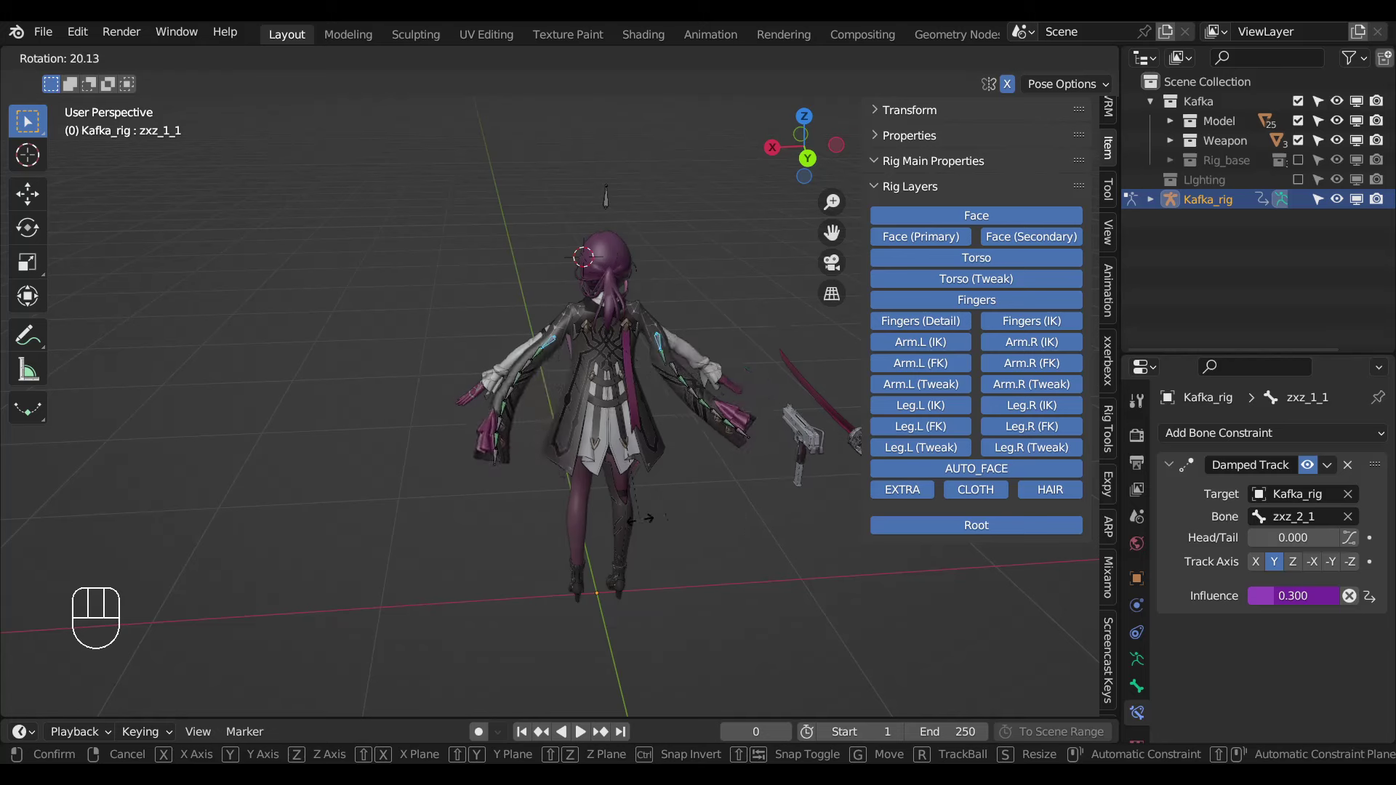
{"action": "left_click", "coordinate": [727, 453]}
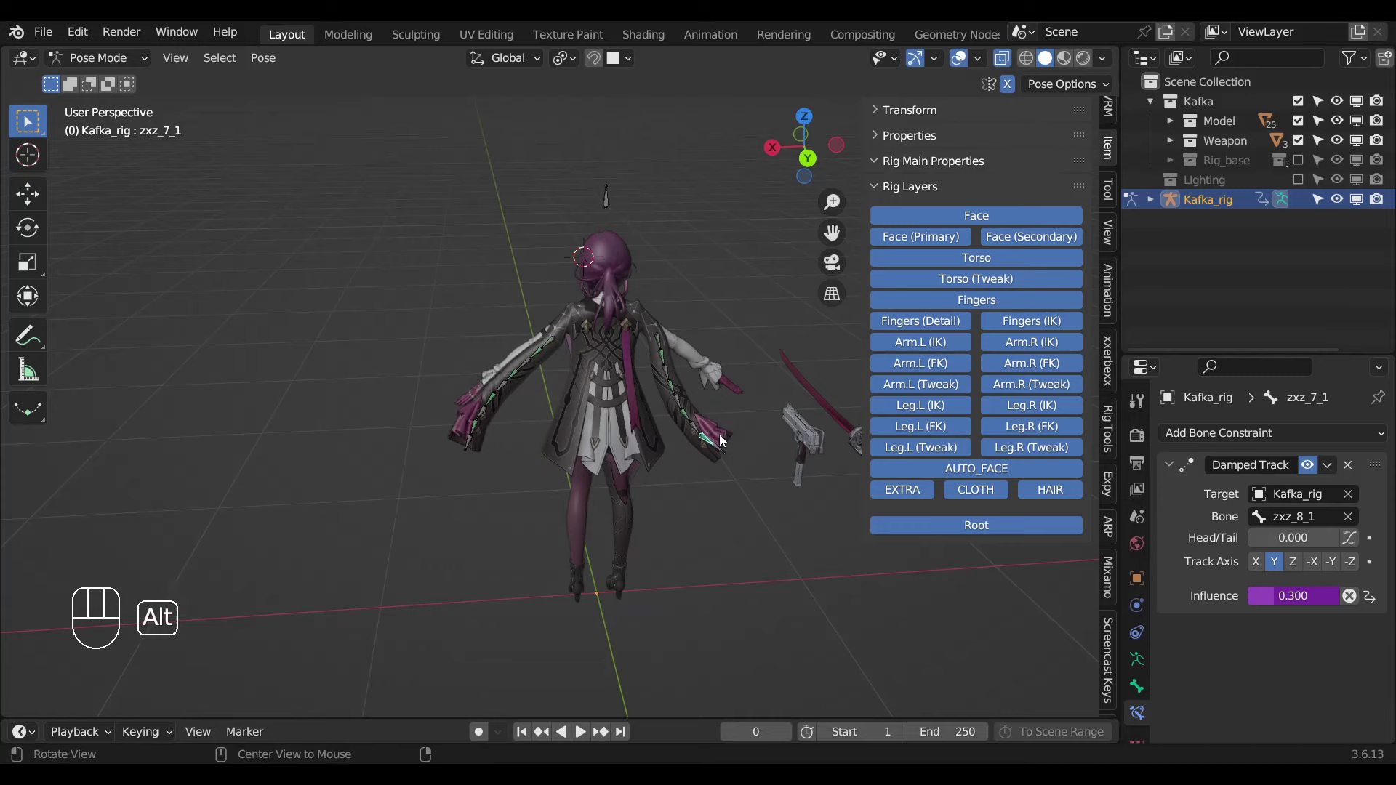
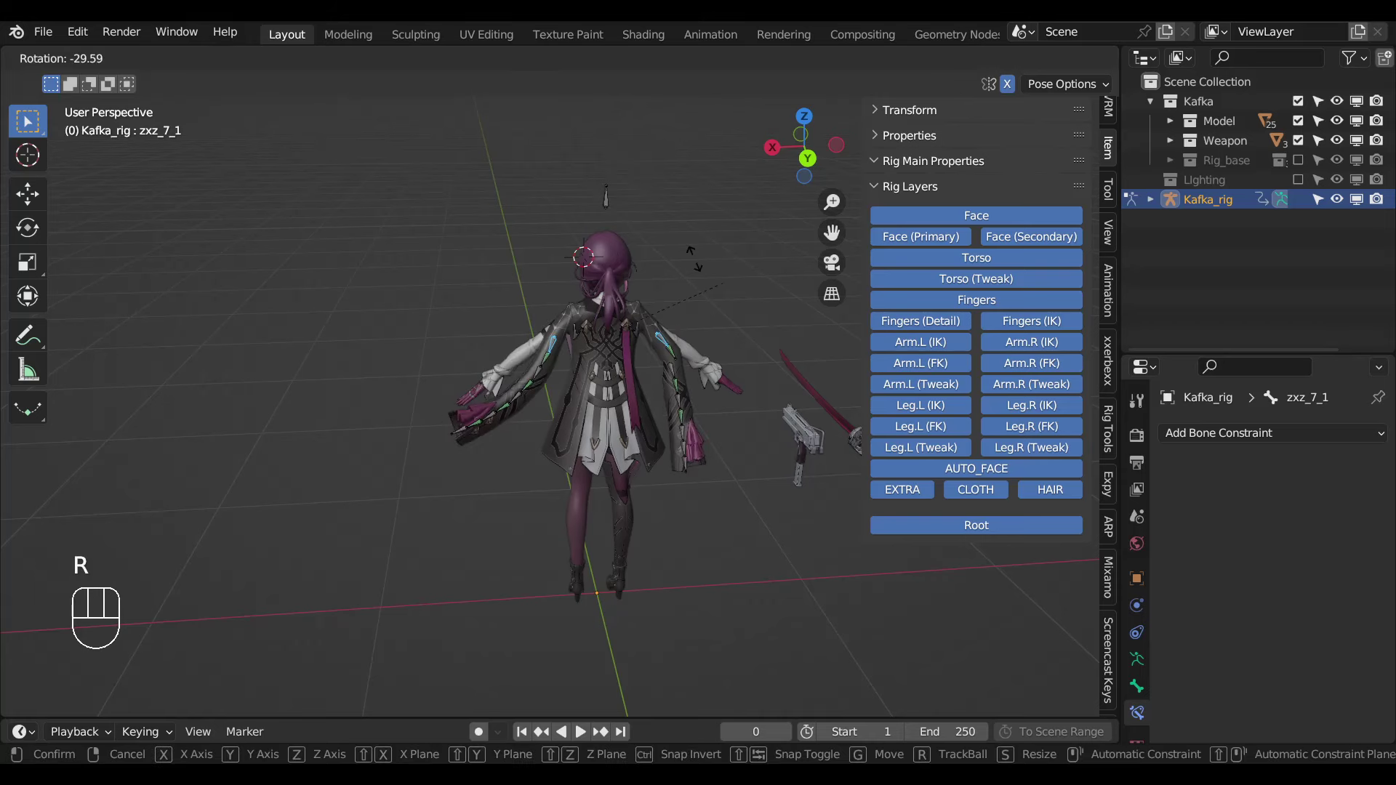
{"action": "right_click", "coordinate": [726, 408]}
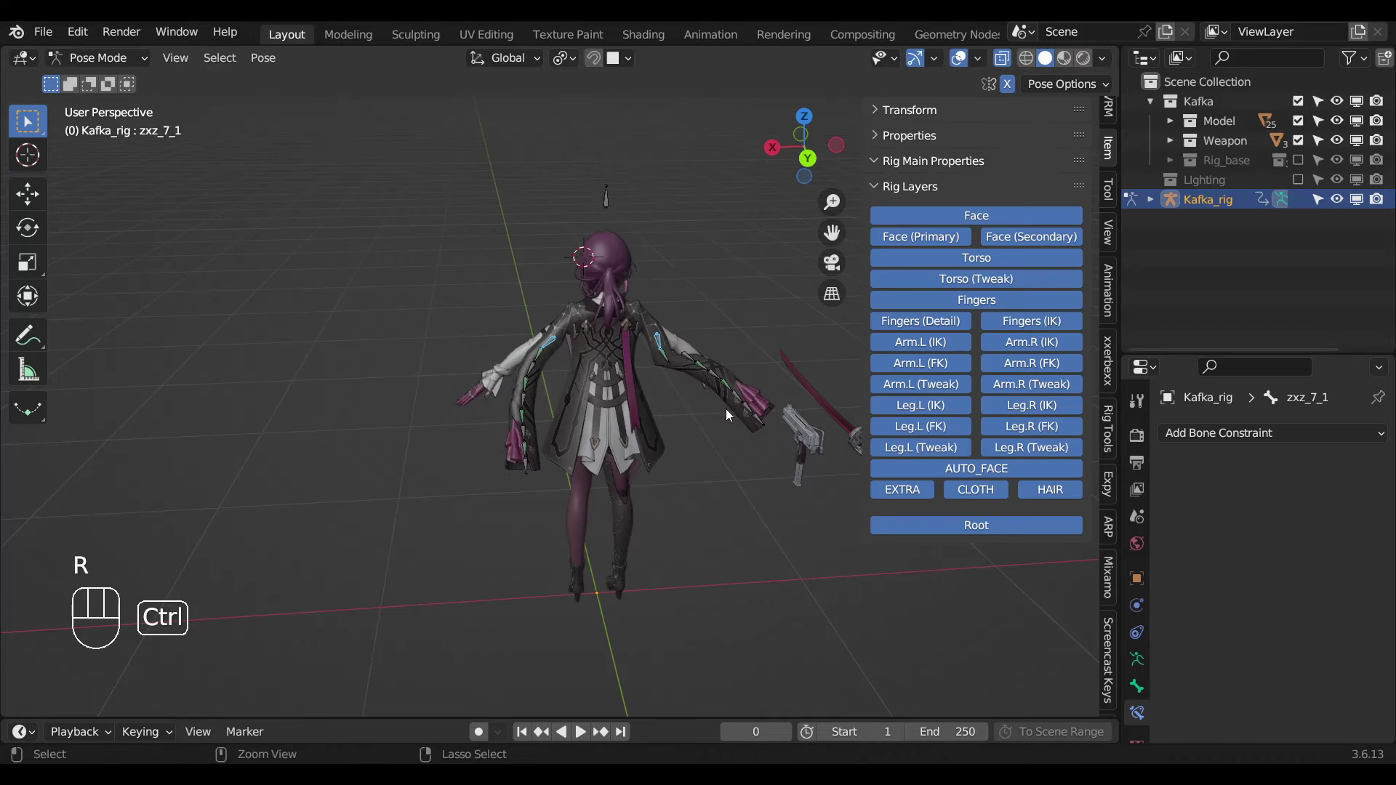
{"action": "key", "text": "ctrl+z"}
{"action": "key", "text": "ctrl+z"}
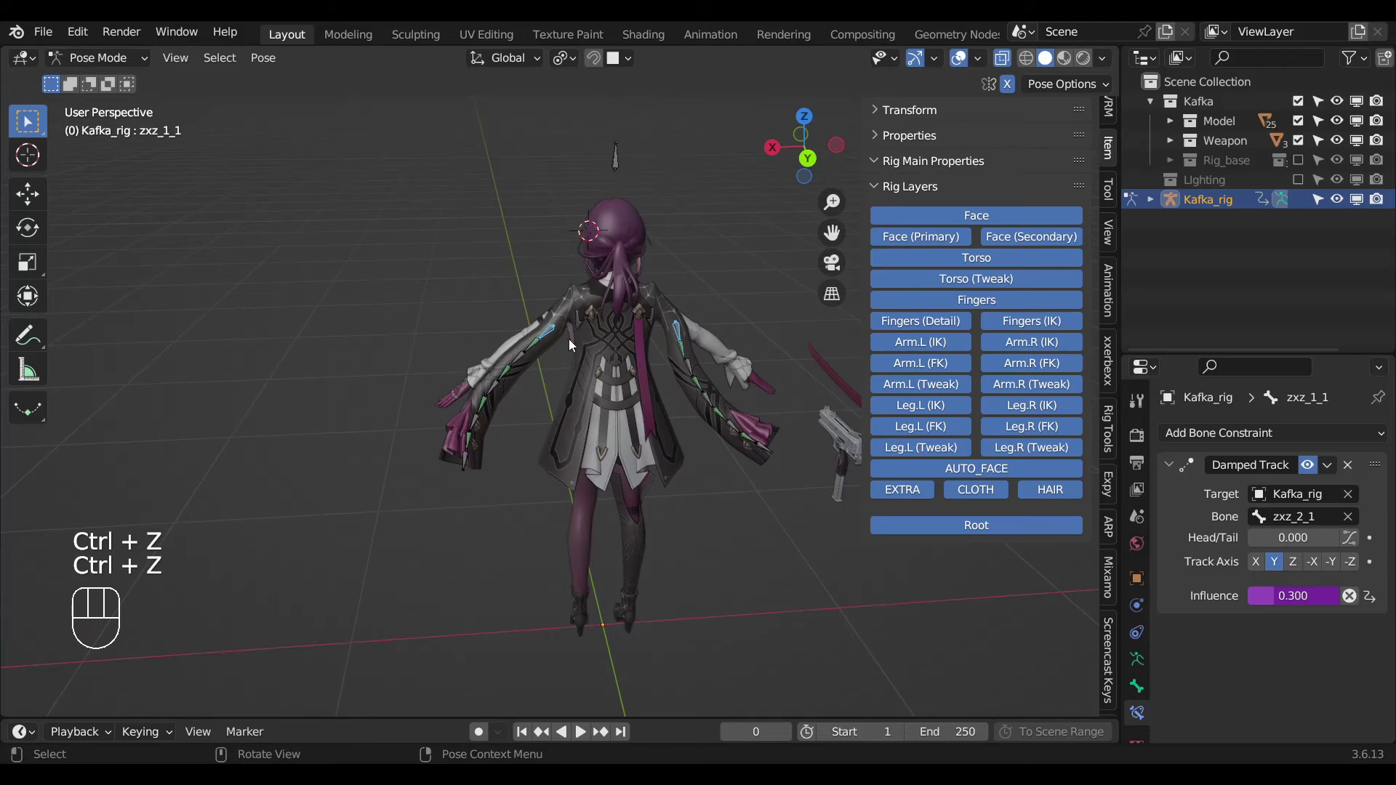
{"action": "key", "text": "r"}
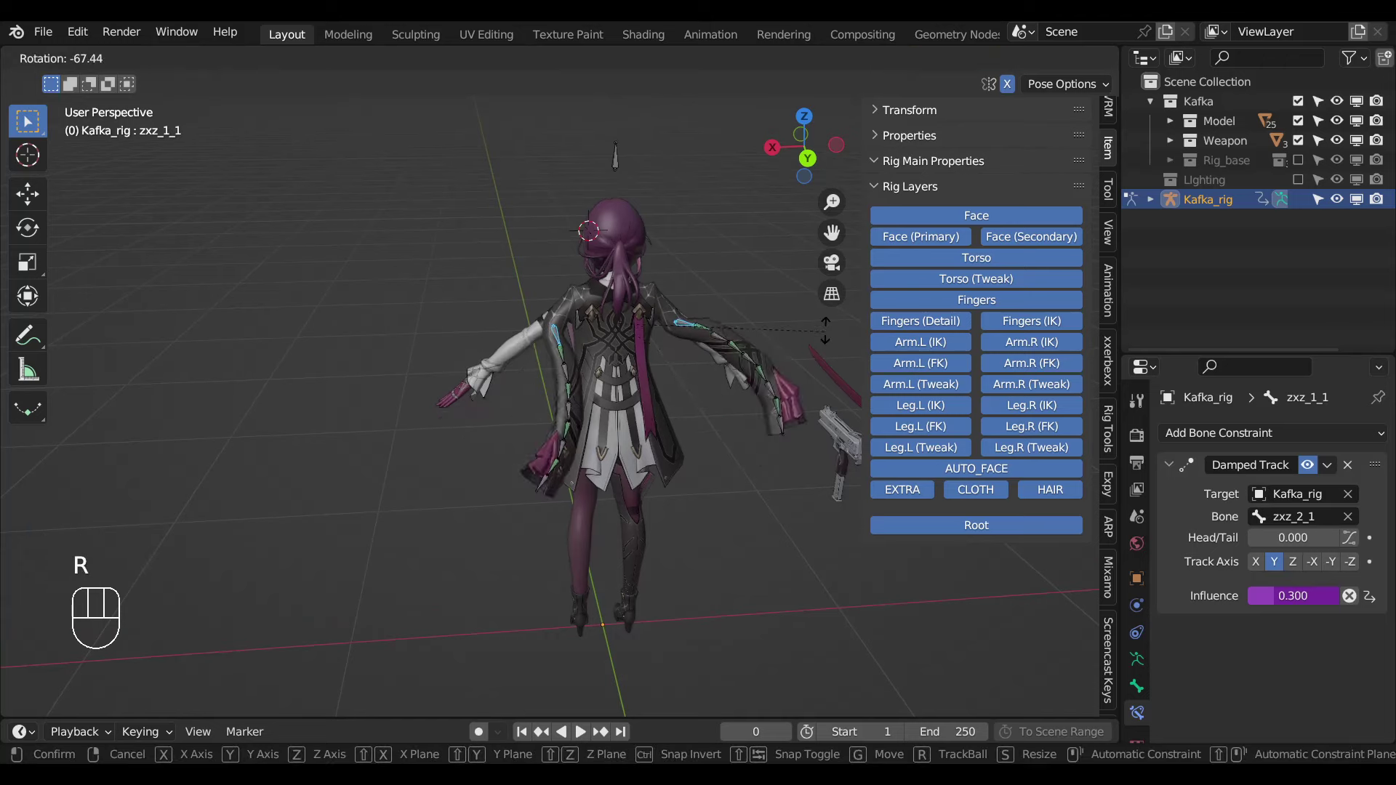
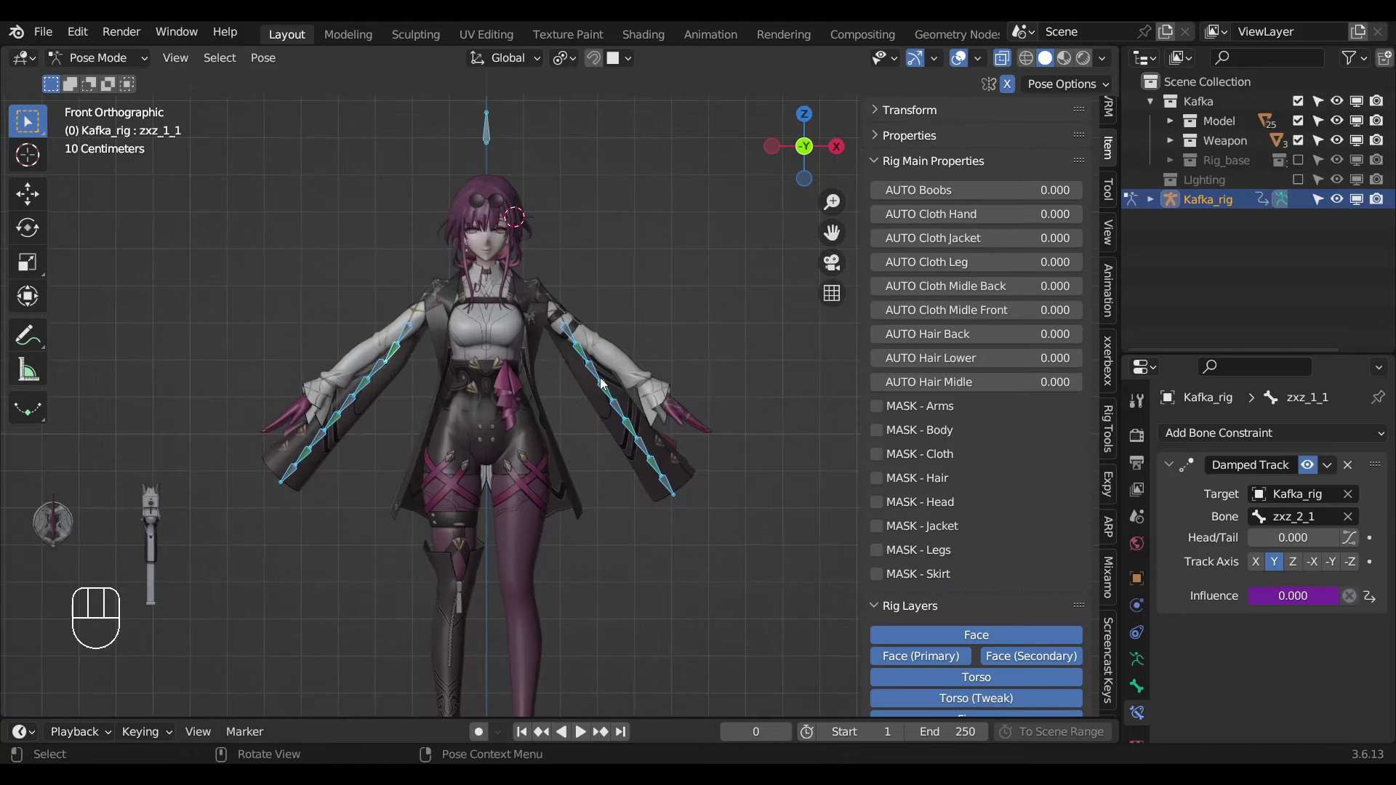
Reveal all bones, select the sleeve cuff bone's group and isolate it in view.
{"action": "key", "text": "alt+h"}
{"action": "middle_click", "coordinate": [684, 431]}
{"action": "left_click", "coordinate": [679, 445]}
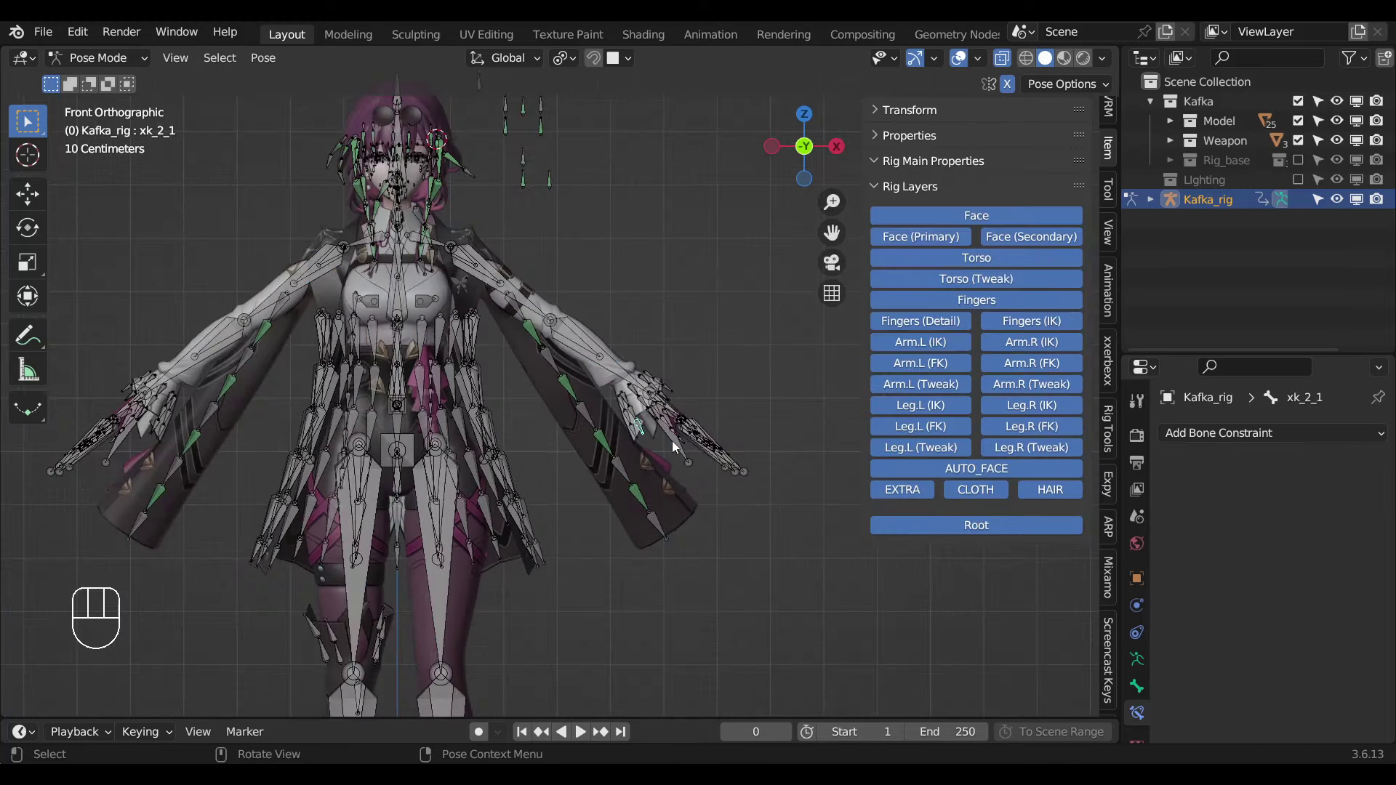
{"action": "key", "text": "shift+g"}
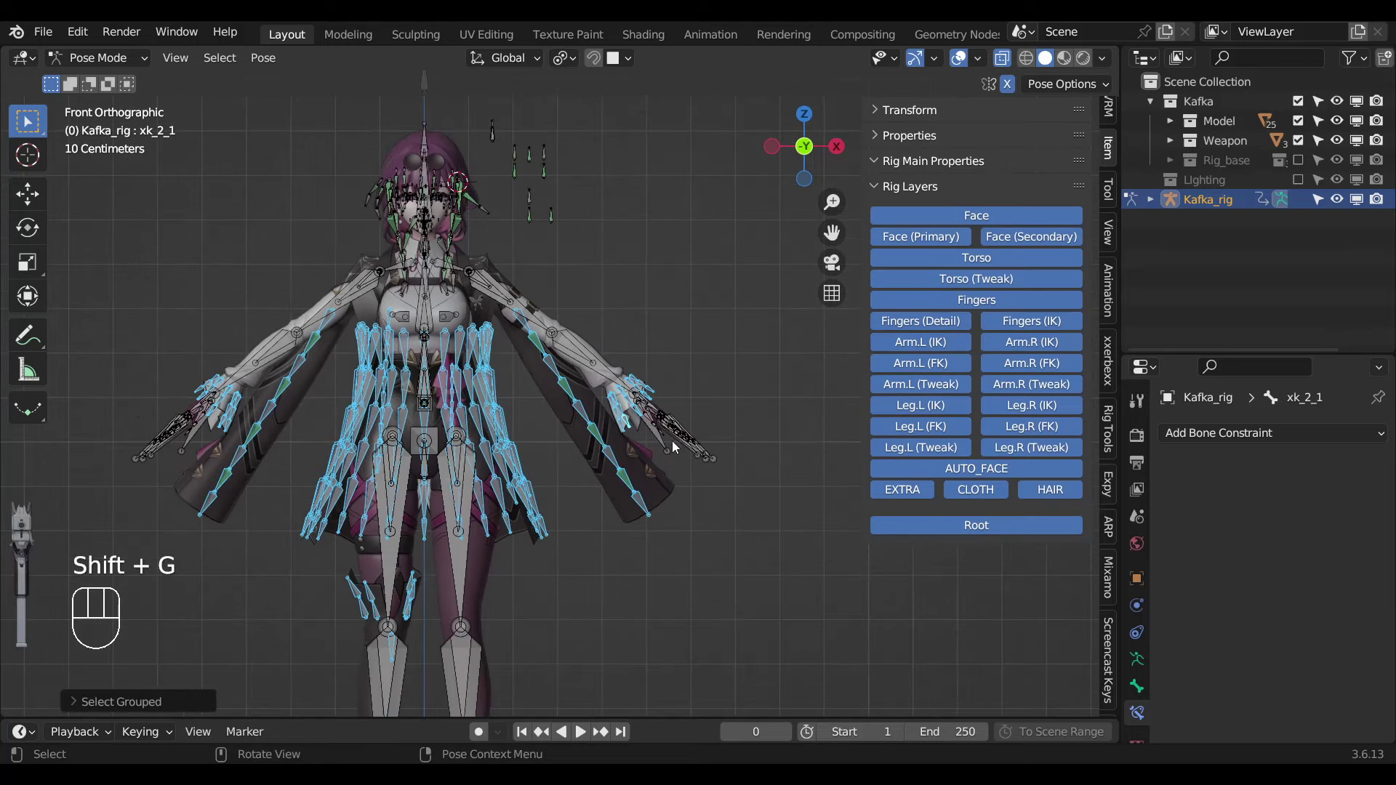
{"action": "key", "text": "shift+h"}
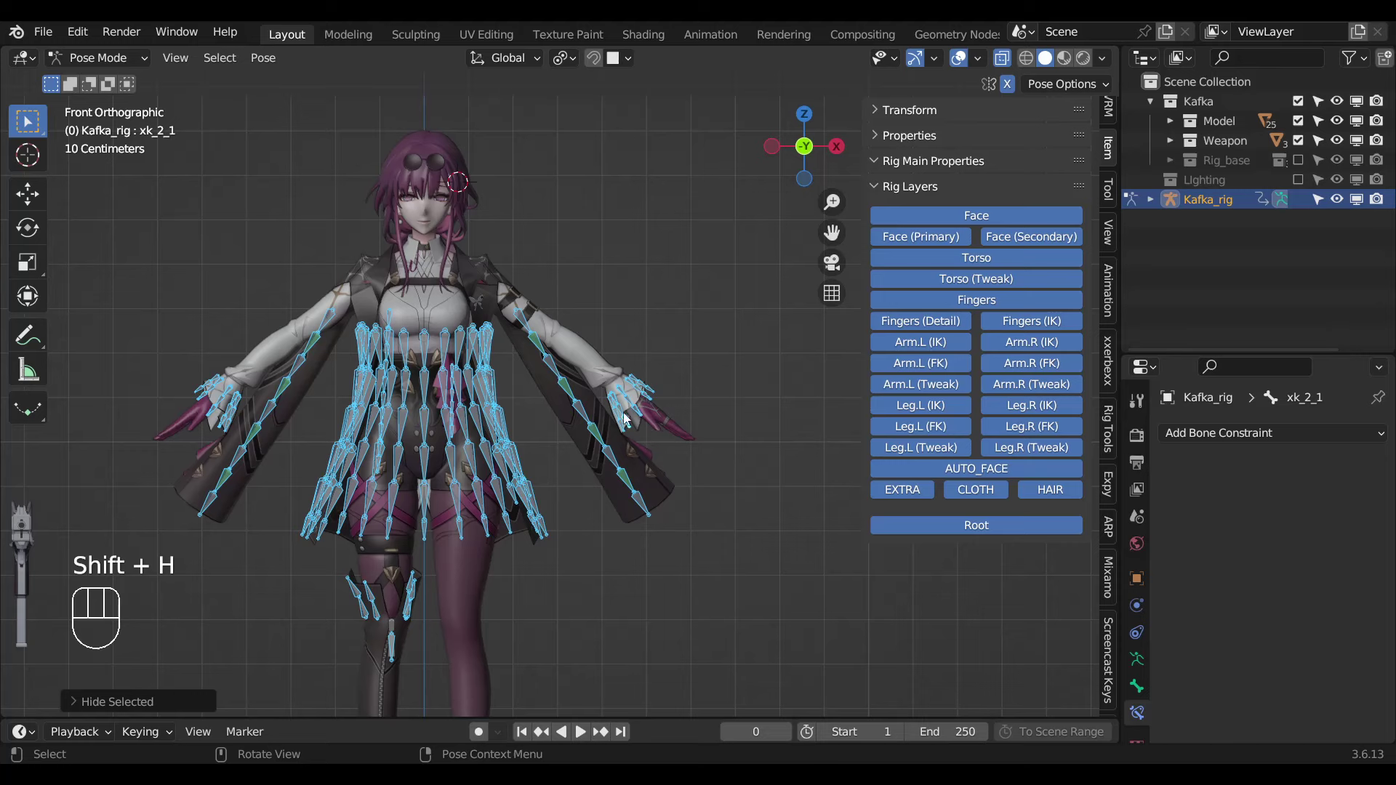
{"action": "left_click_drag", "start_coordinate": [670, 410], "coordinate": [232, 400]}
{"action": "left_click_drag", "start_coordinate": [269, 410], "coordinate": [300, 462]}
{"action": "left_click", "coordinate": [302, 490]}
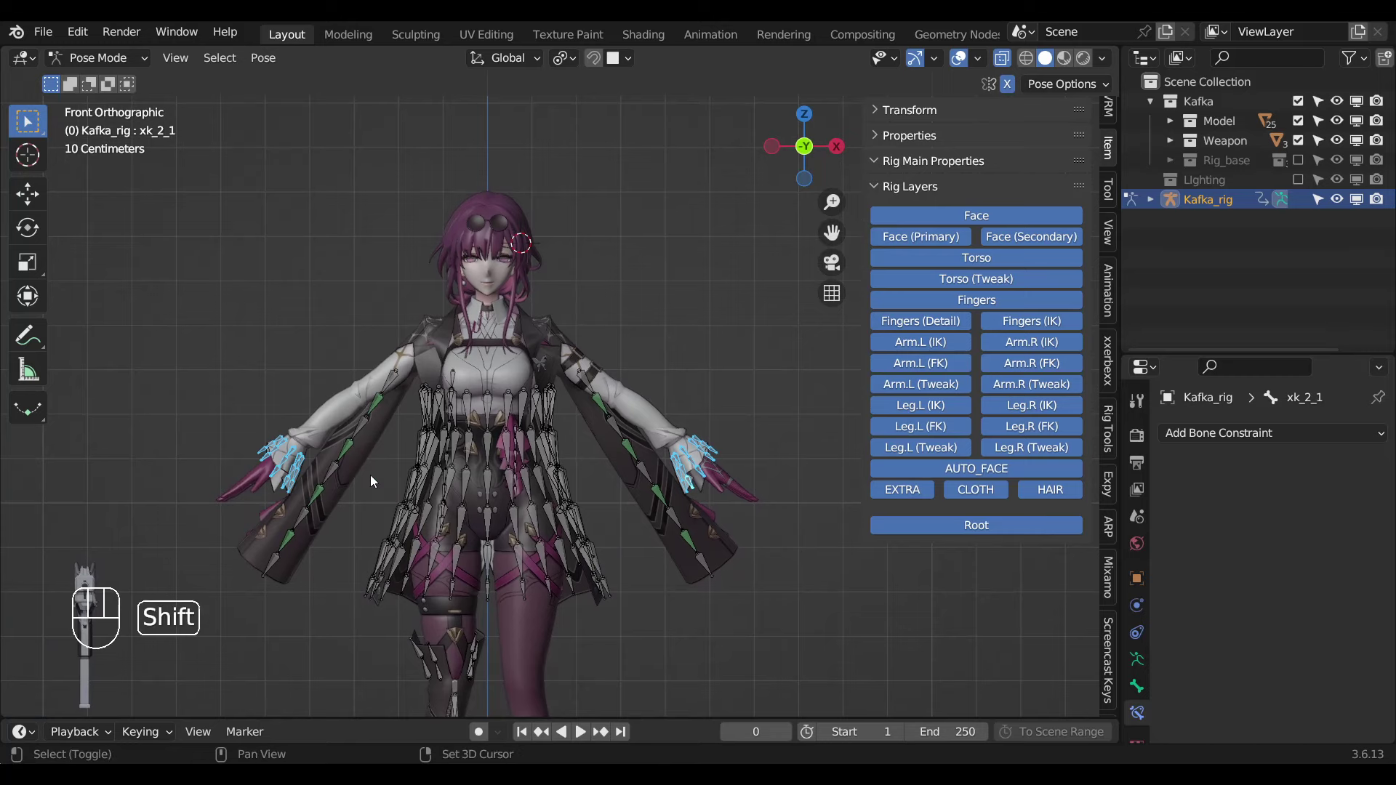
{"action": "key", "text": "shift+h"}
Unhide everything, hide the Setting bone and isolate the left hand's finger bones.
{"action": "key", "text": "alt+h"}
{"action": "left_click", "coordinate": [490, 126]}
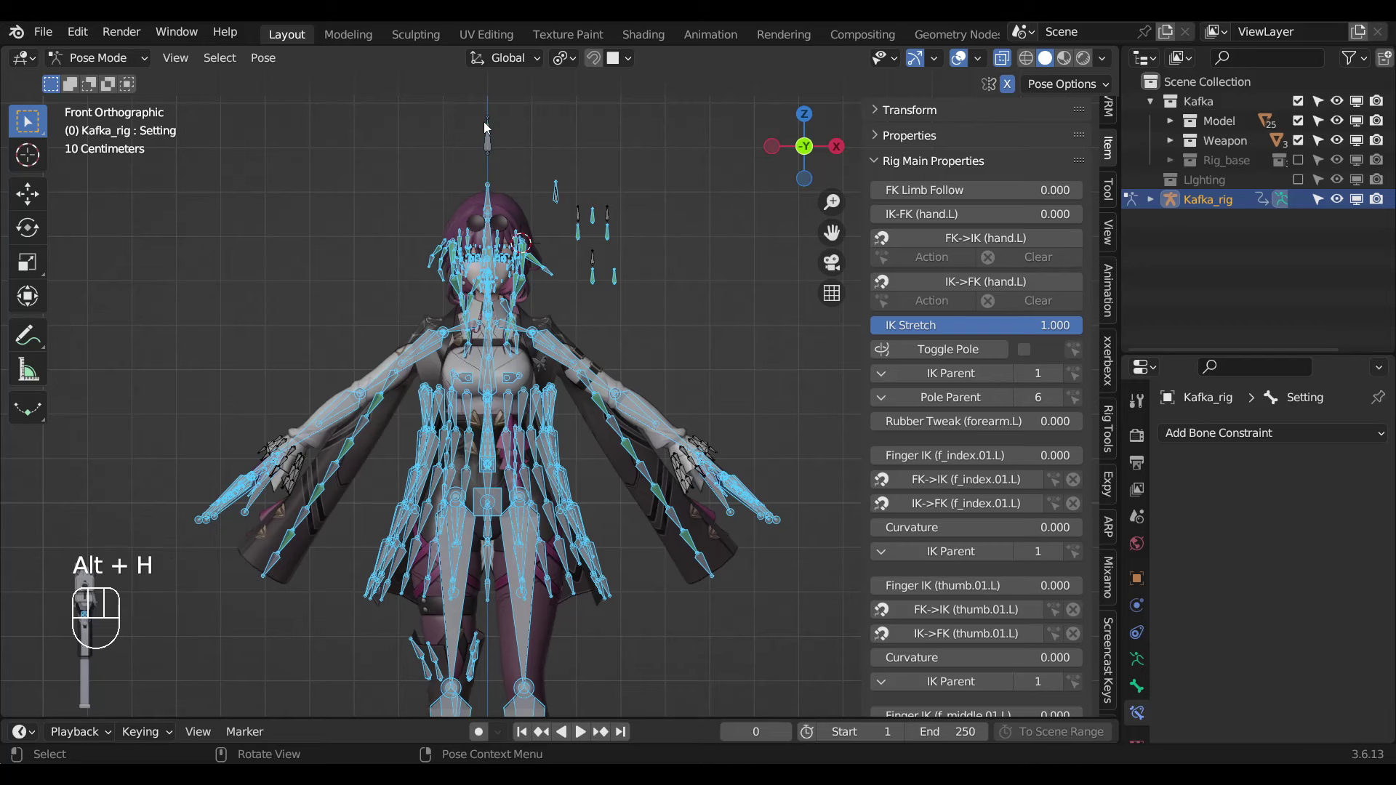
{"action": "key", "text": "h"}
{"action": "left_click", "coordinate": [490, 133]}
{"action": "left_click", "coordinate": [800, 631]}
{"action": "key", "text": "shift+h"}
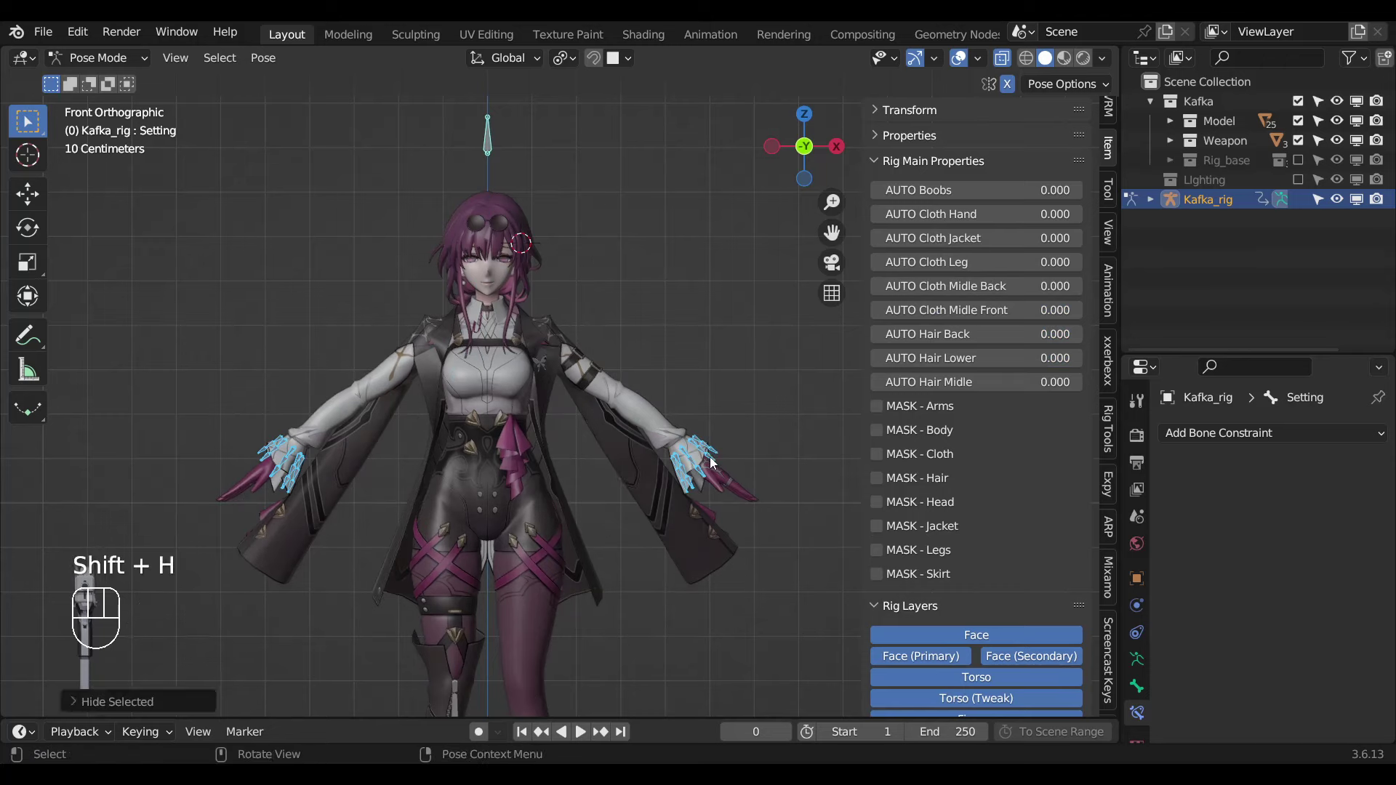
Orbit and zoom to the left sleeve cuff in front view with X-ray toggled.
{"action": "left_click_drag", "start_coordinate": [677, 492], "coordinate": [620, 516]}
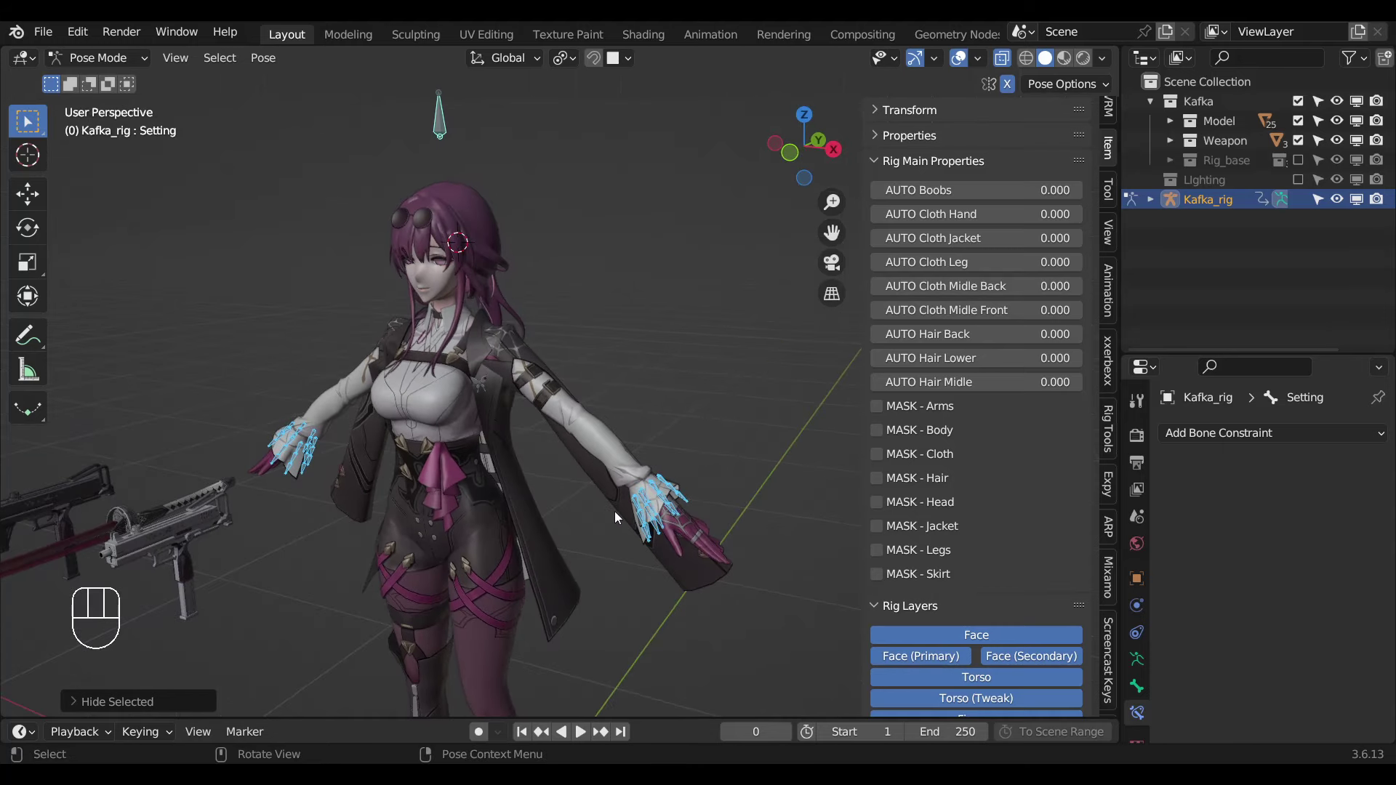
{"action": "middle_click", "coordinate": [674, 454]}
{"action": "middle_click", "coordinate": [665, 450]}
{"action": "key", "text": "n"}
{"action": "middle_click", "coordinate": [689, 460]}
{"action": "middle_click", "coordinate": [660, 458]}
{"action": "left_click", "coordinate": [763, 556]}
{"action": "key", "text": "alt+z"}
{"action": "middle_click", "coordinate": [757, 571]}
{"action": "key", "text": "alt+z"}
{"action": "left_click_drag", "start_coordinate": [740, 578], "coordinate": [823, 531]}
{"action": "key", "text": "KP_1"}
{"action": "left_click_drag", "start_coordinate": [747, 482], "coordinate": [641, 521]}
{"action": "left_click_drag", "start_coordinate": [671, 540], "coordinate": [823, 574]}
{"action": "left_click_drag", "start_coordinate": [780, 565], "coordinate": [729, 549]}
Give cuff bone xk_1_1 a Damped Track constraint targeting xk_2_1.
{"action": "left_click", "coordinate": [744, 546]}
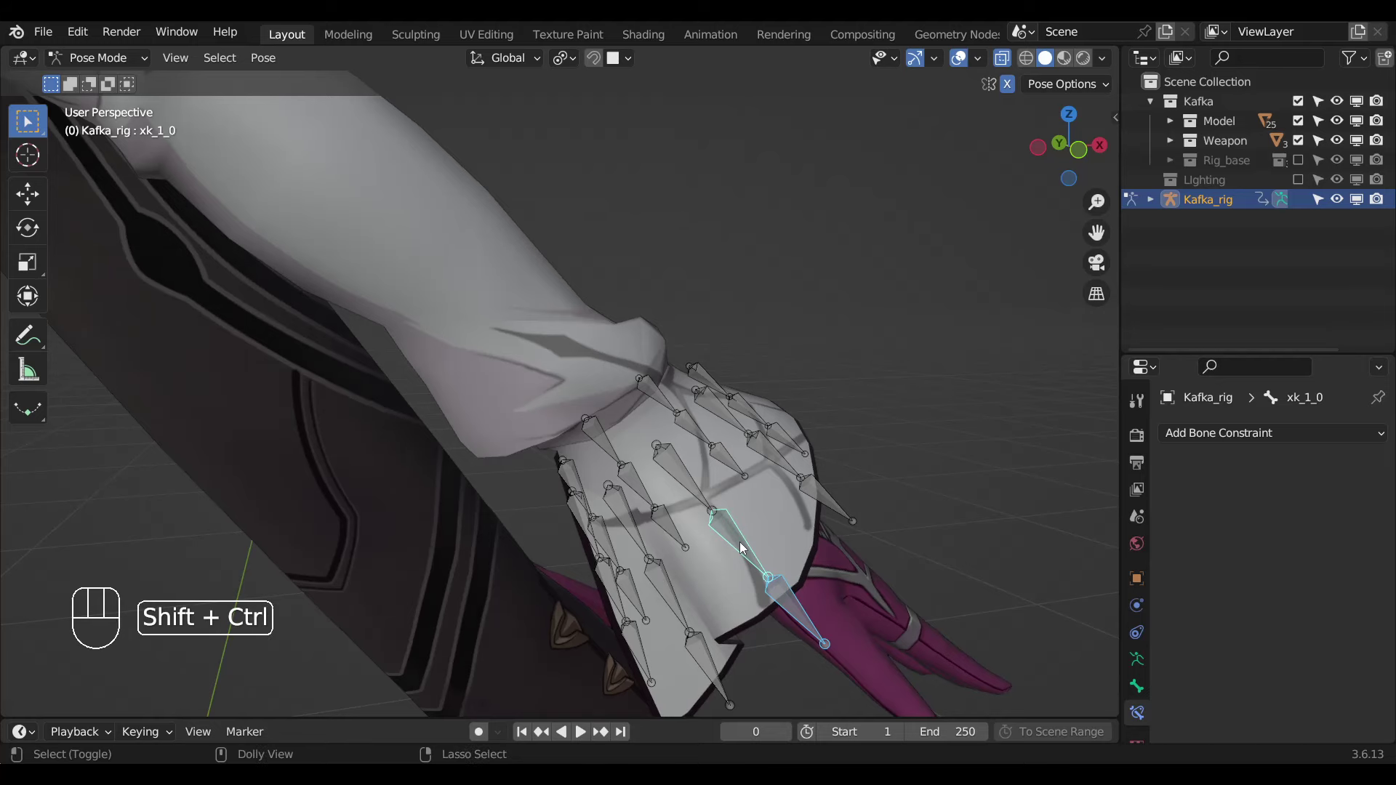
{"action": "middle_click", "coordinate": [752, 596]}
{"action": "left_click", "coordinate": [760, 639]}
{"action": "left_click", "coordinate": [744, 577]}
{"action": "left_click_drag", "start_coordinate": [701, 585], "coordinate": [780, 567]}
{"action": "left_click", "coordinate": [758, 525]}
{"action": "key", "text": "ctrl+shift+c"}
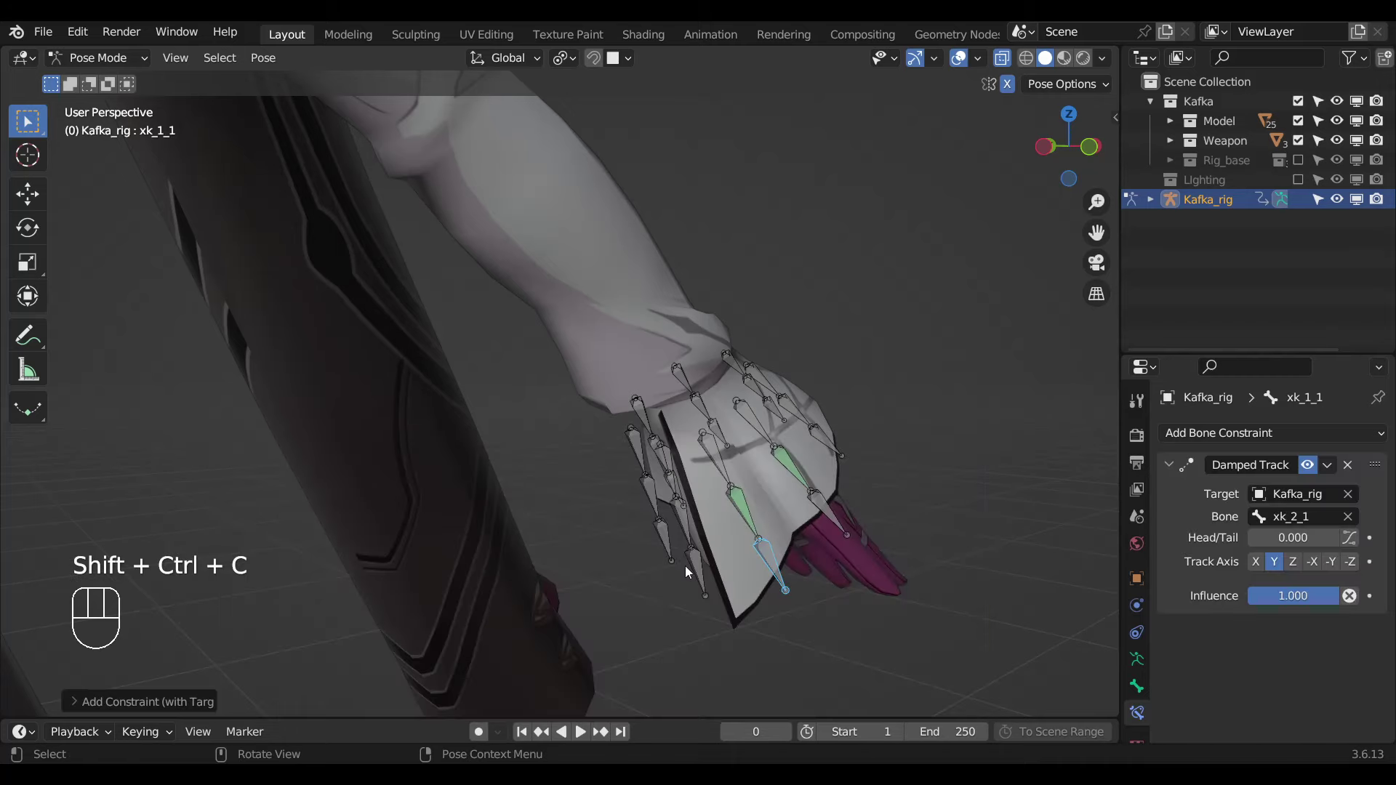
Select the next cuff bone and hide the character Model in the Outliner.
{"action": "left_click_drag", "start_coordinate": [730, 563], "coordinate": [846, 541]}
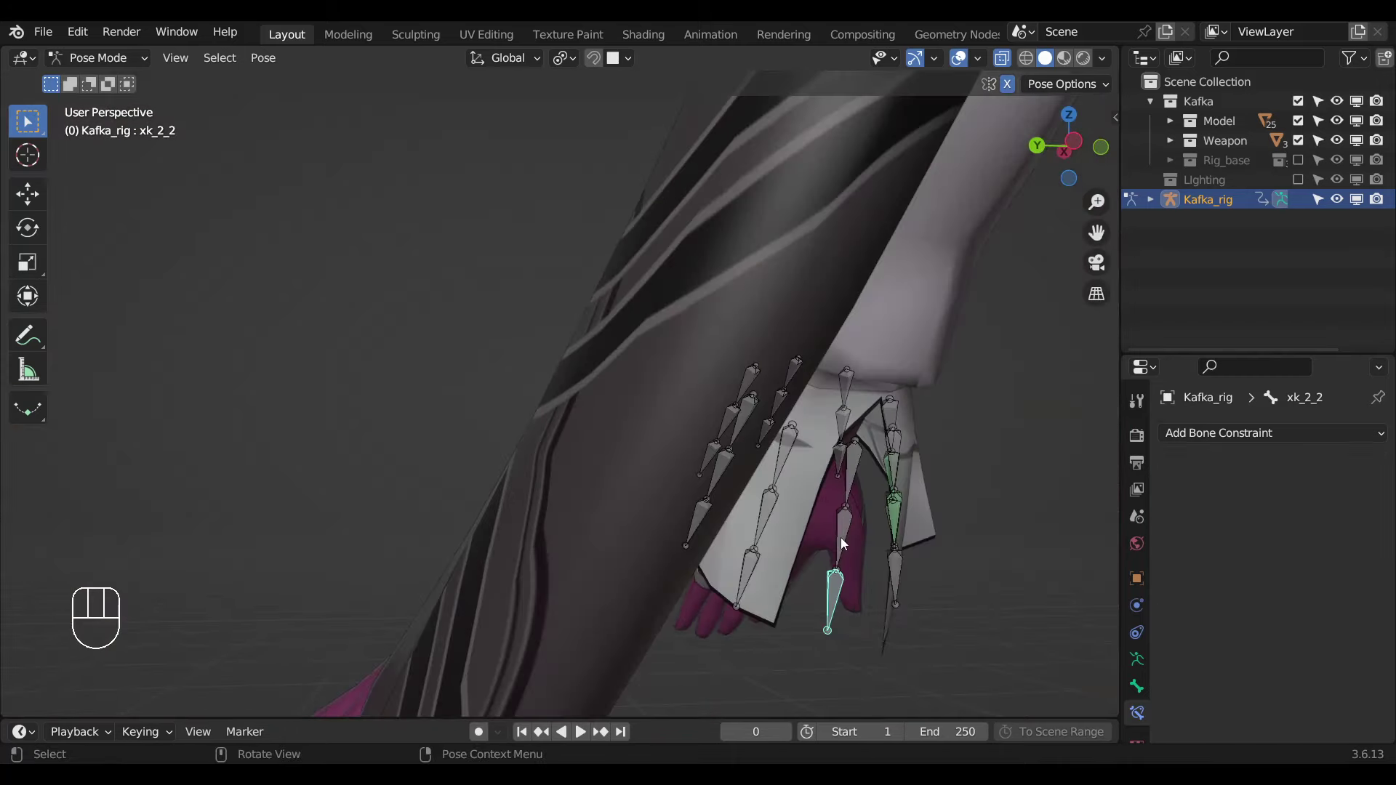
{"action": "left_click", "coordinate": [886, 345]}
{"action": "left_click_drag", "start_coordinate": [579, 519], "coordinate": [479, 519]}
{"action": "left_click_drag", "start_coordinate": [482, 522], "coordinate": [544, 525]}
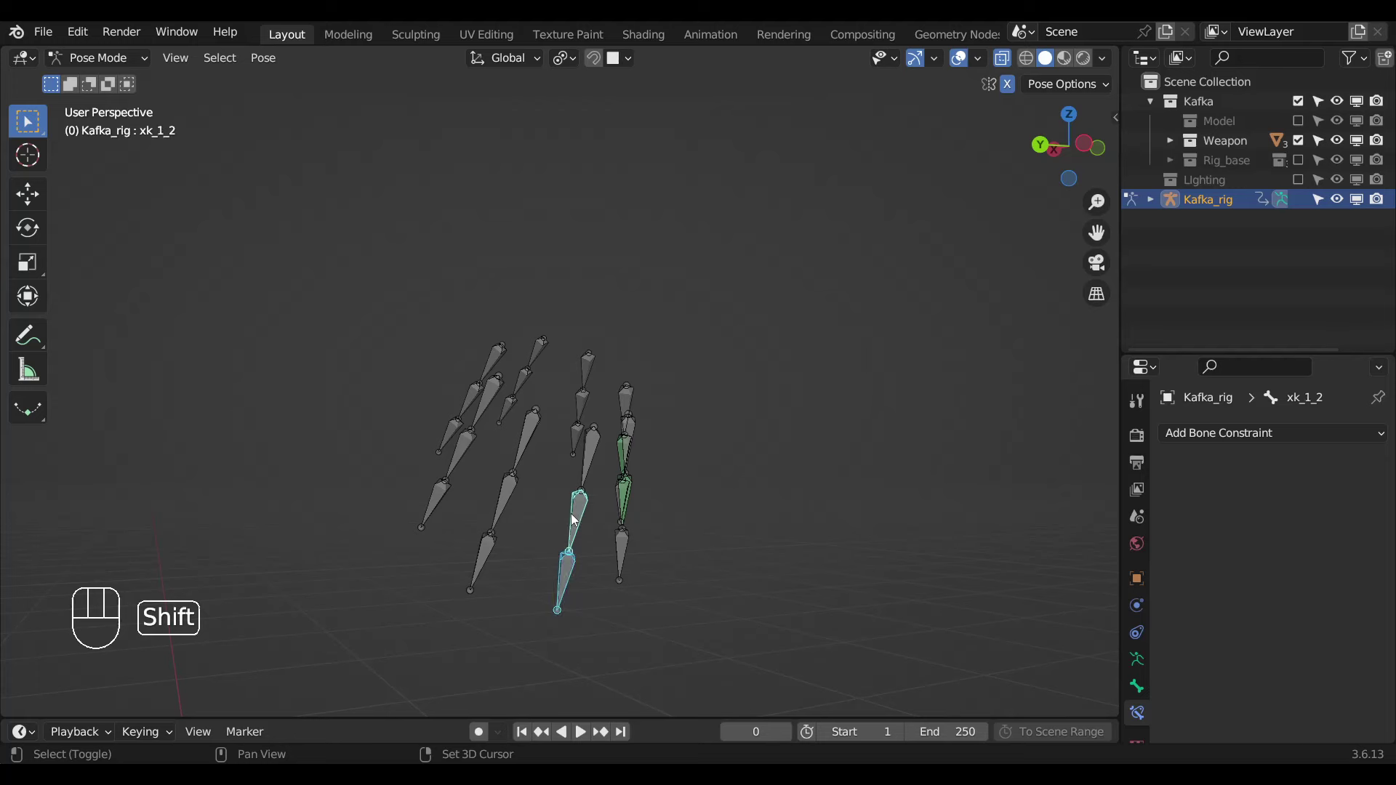
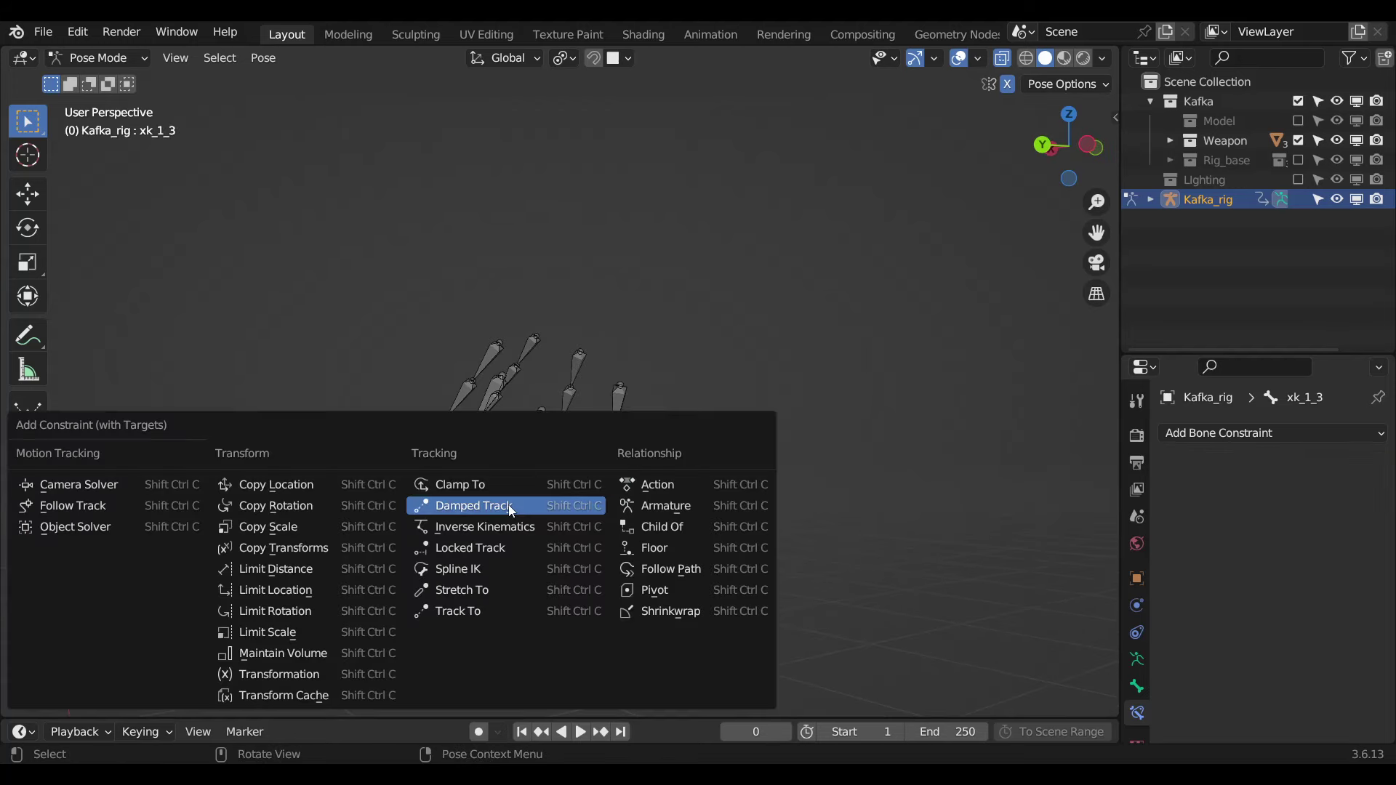
Add Damped Track constraints aiming the first xk cuff bones at their next bones.
{"action": "key", "text": "ctrl+shift+c"}
{"action": "left_click_drag", "start_coordinate": [498, 540], "coordinate": [502, 535]}
{"action": "left_click", "coordinate": [421, 505]}
{"action": "left_click", "coordinate": [477, 460]}
{"action": "left_click_drag", "start_coordinate": [499, 502], "coordinate": [534, 517]}
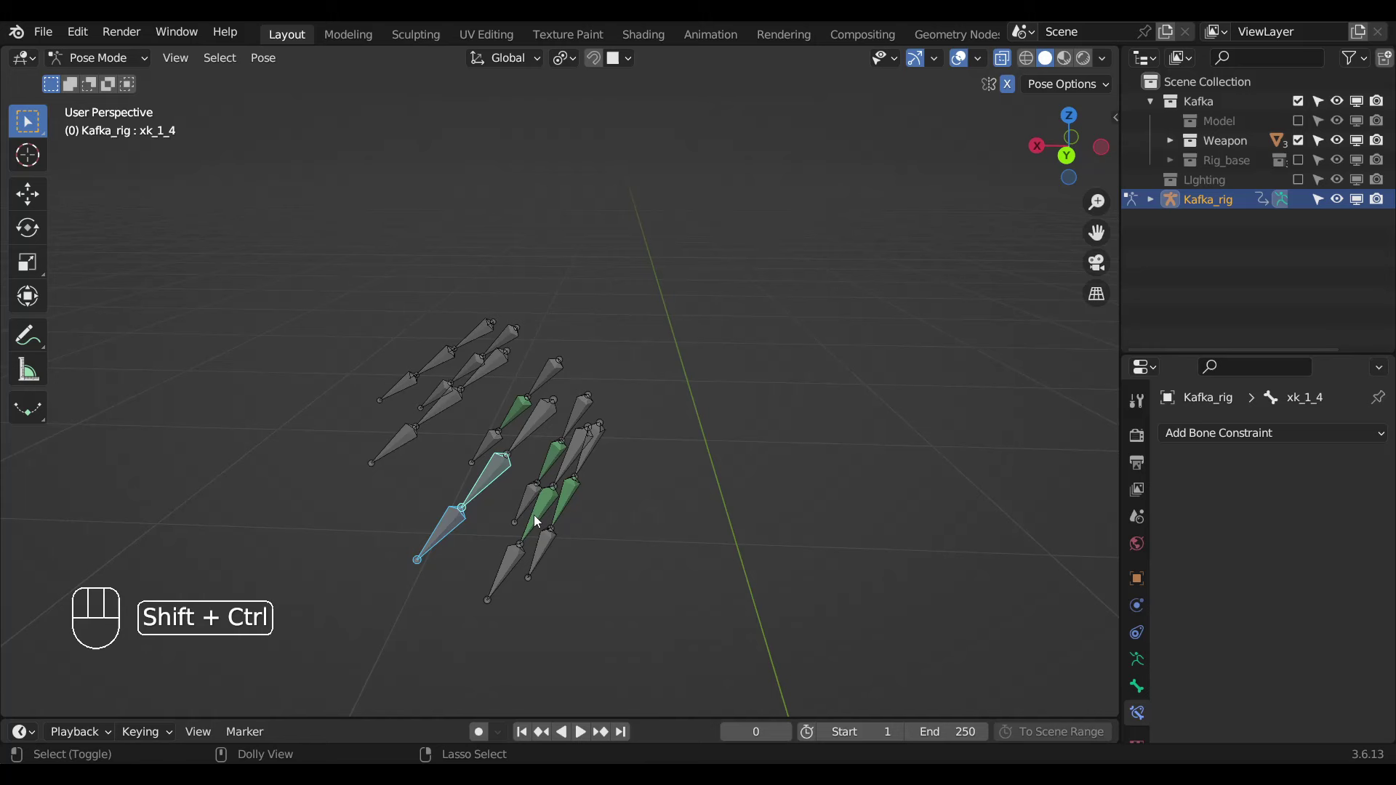
{"action": "key", "text": "ctrl+shift+c"}
{"action": "left_click_drag", "start_coordinate": [420, 477], "coordinate": [467, 495]}
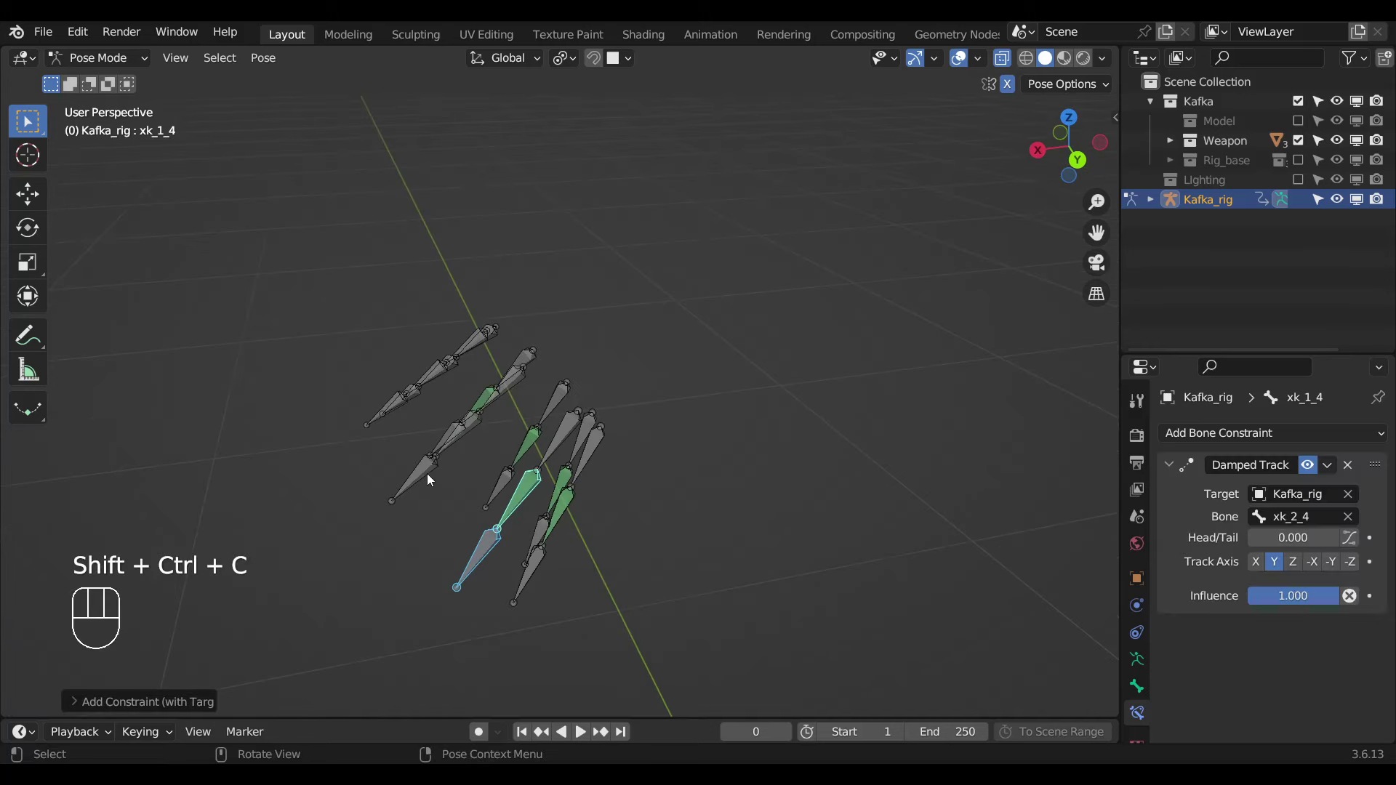
{"action": "middle_click", "coordinate": [491, 490]}
{"action": "left_click", "coordinate": [519, 473]}
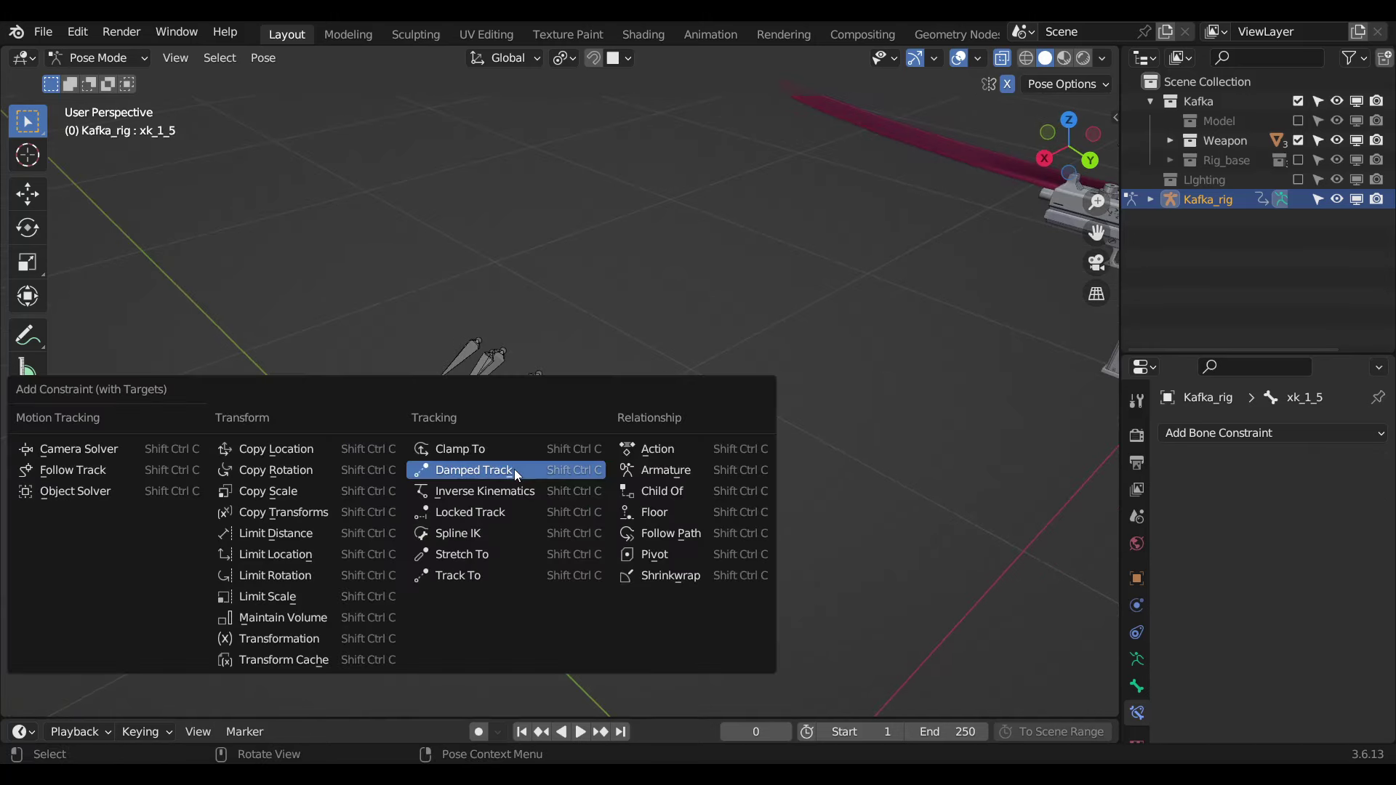
{"action": "key", "text": "ctrl+shift+c"}
{"action": "left_click_drag", "start_coordinate": [476, 479], "coordinate": [489, 488]}
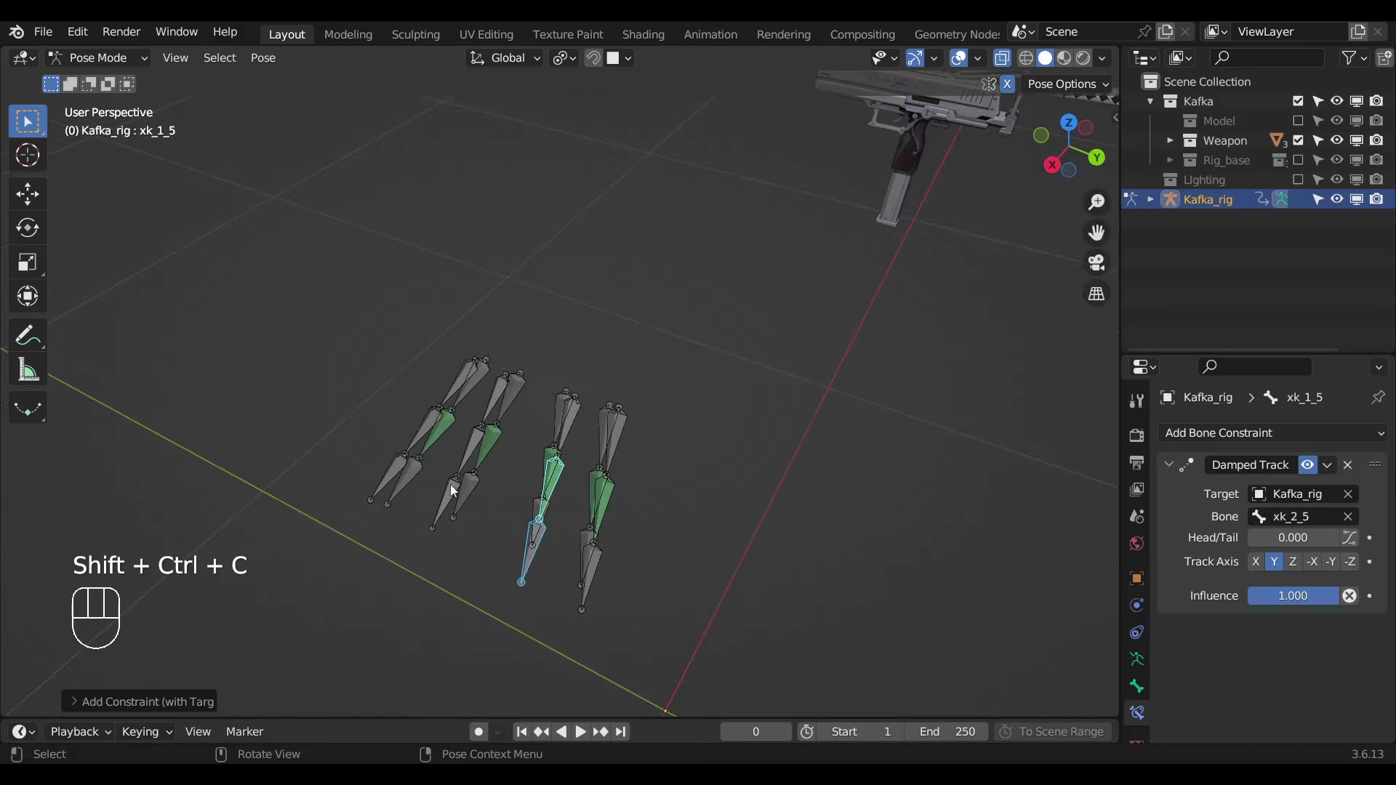
{"action": "left_click", "coordinate": [478, 460]}
{"action": "left_click_drag", "start_coordinate": [519, 479], "coordinate": [541, 476]}
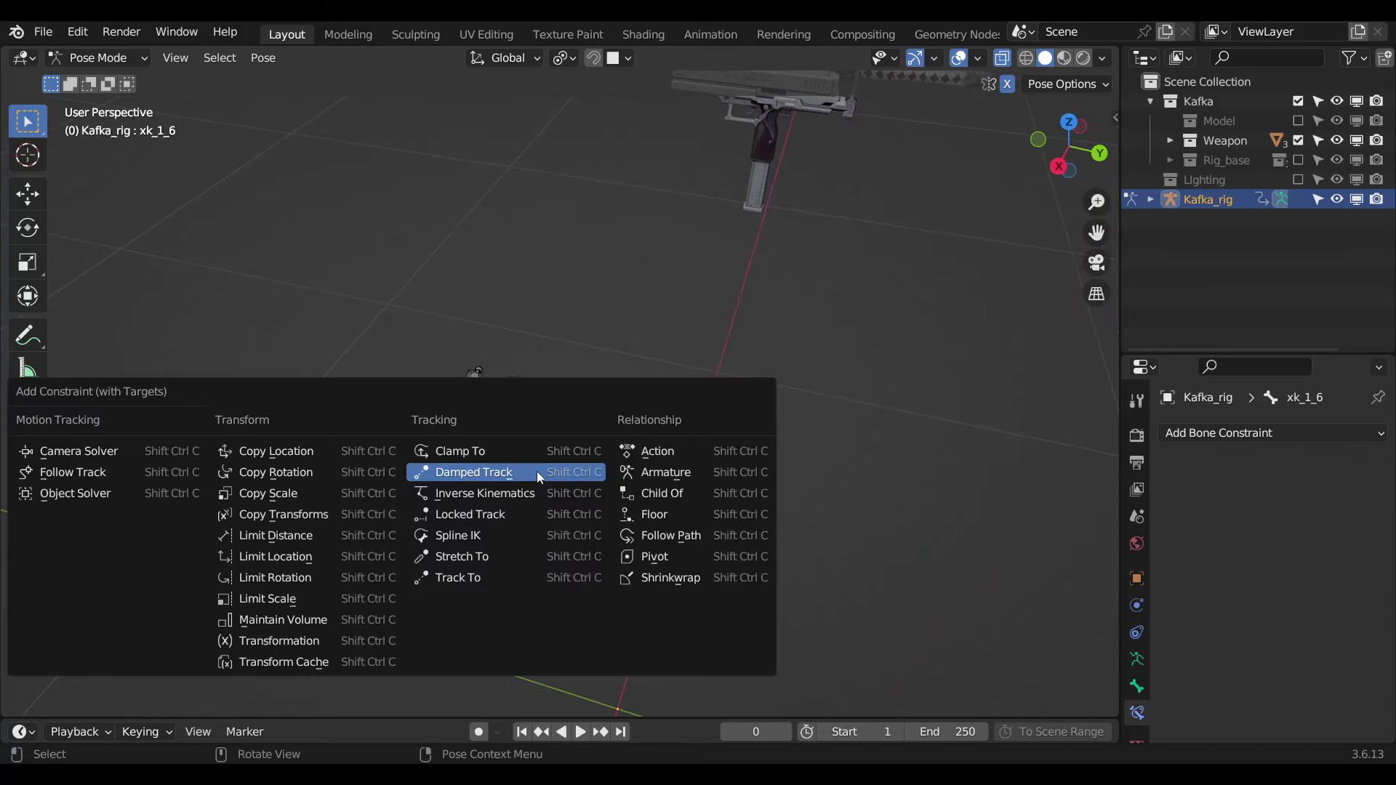
{"action": "key", "text": "ctrl+shift+c"}
{"action": "left_click_drag", "start_coordinate": [465, 497], "coordinate": [637, 512]}
{"action": "left_click", "coordinate": [621, 553]}
Constrain the next cuff bones with Damped Track and test-rotate one, cancelling back to rest.
{"action": "left_click", "coordinate": [609, 500]}
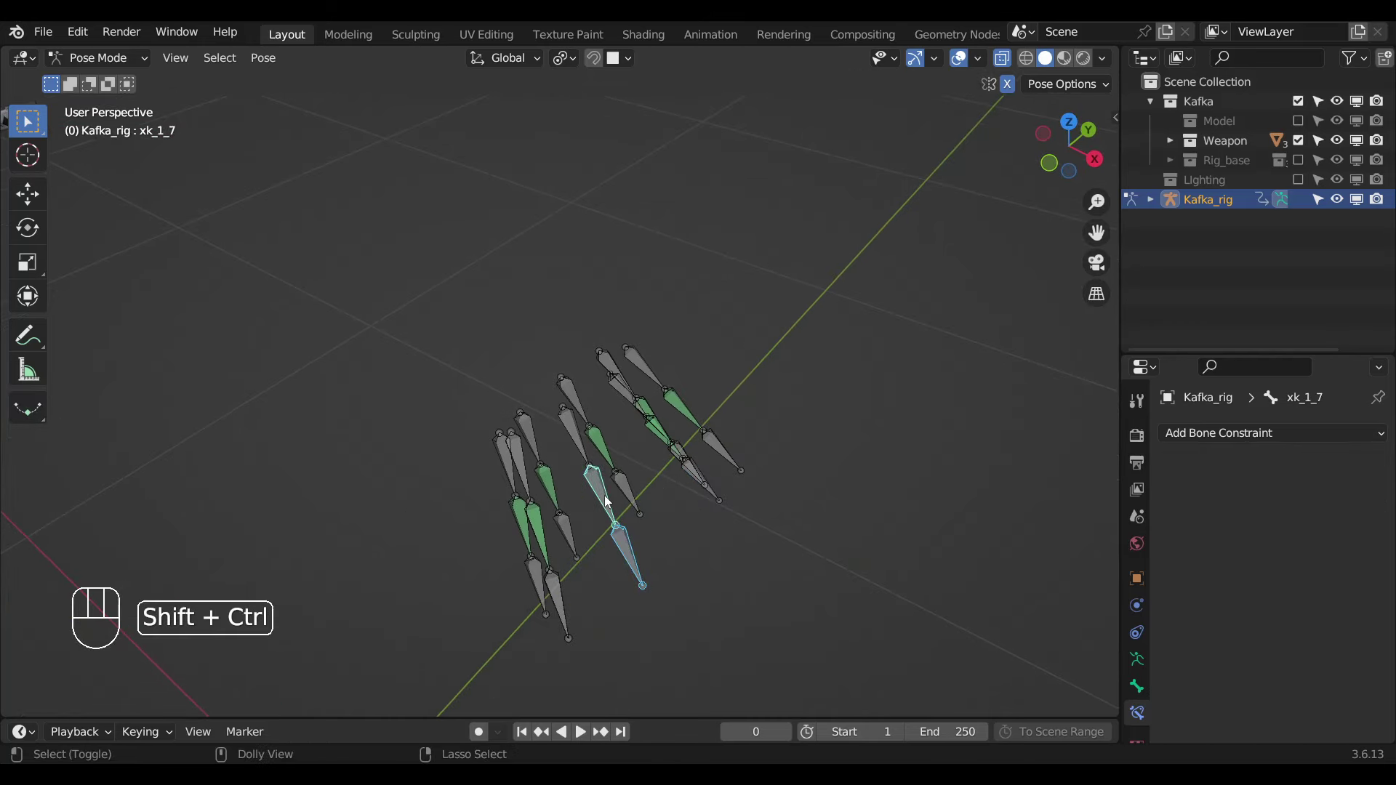
{"action": "key", "text": "ctrl+shift+c"}
{"action": "left_click", "coordinate": [580, 446]}
{"action": "left_click_drag", "start_coordinate": [596, 520], "coordinate": [634, 511]}
{"action": "left_click", "coordinate": [585, 482]}
{"action": "key", "text": "ctrl+shift+c"}
{"action": "left_click_drag", "start_coordinate": [576, 506], "coordinate": [646, 500]}
{"action": "key", "text": "g"}
{"action": "right_click", "coordinate": [611, 501]}
{"action": "left_click_drag", "start_coordinate": [626, 522], "coordinate": [649, 493]}
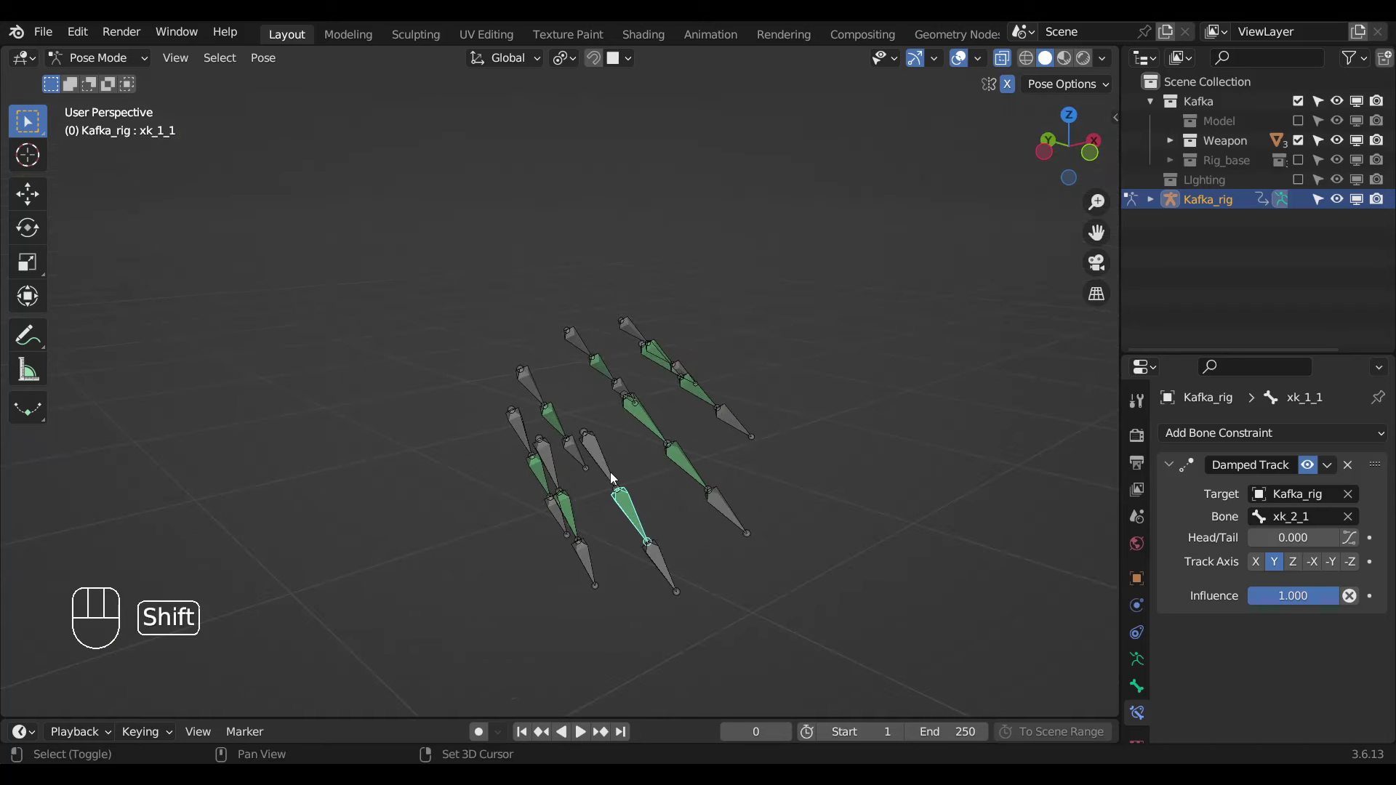
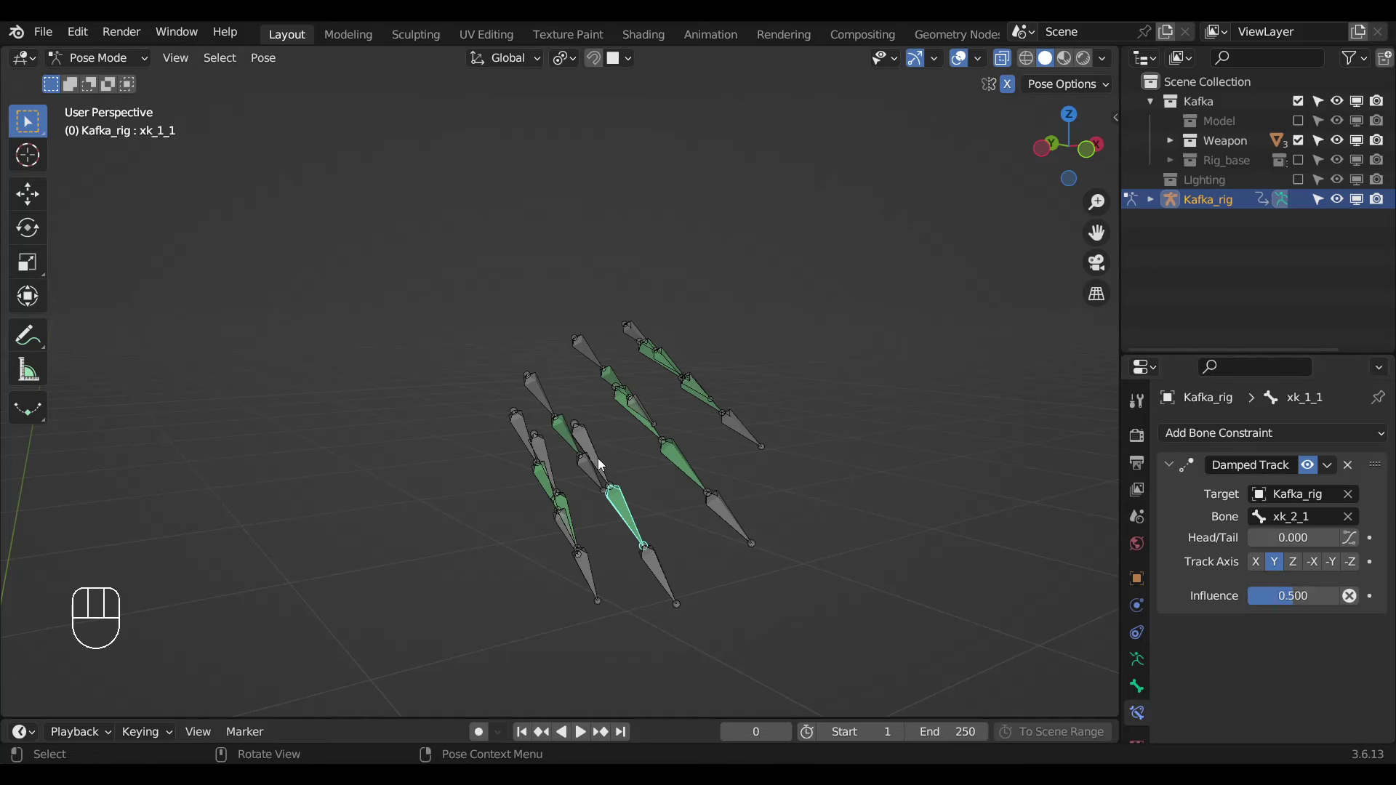
{"action": "key", "text": "r"}
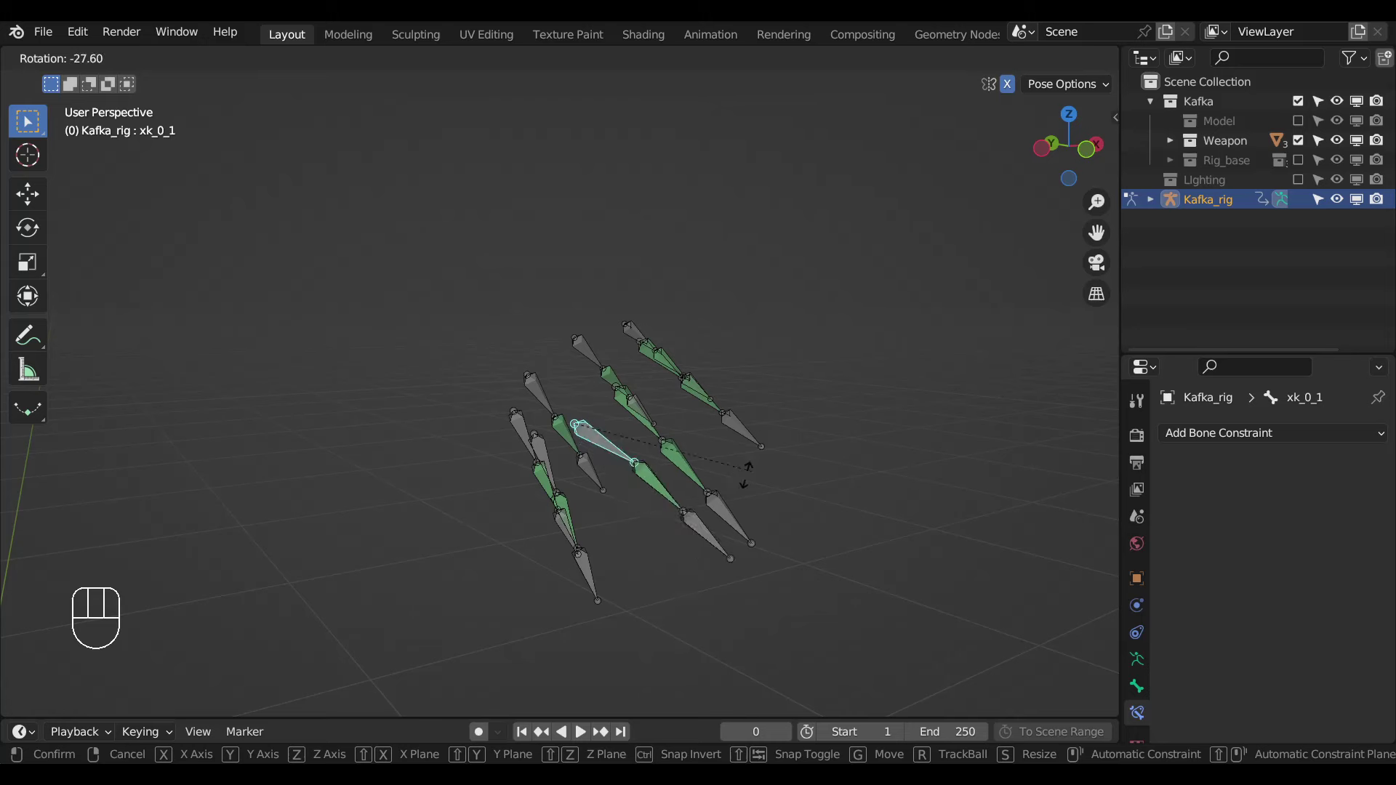
{"action": "right_click", "coordinate": [680, 519]}
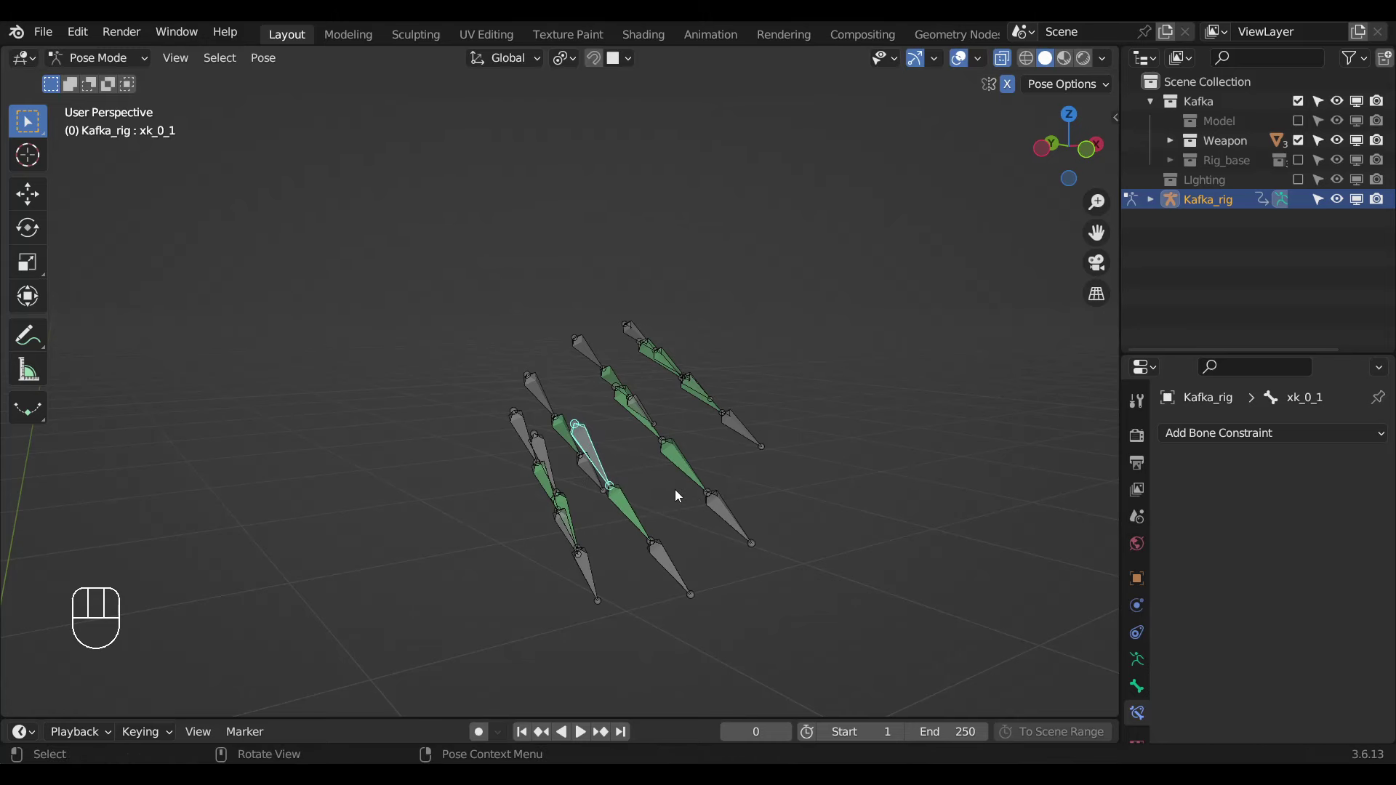
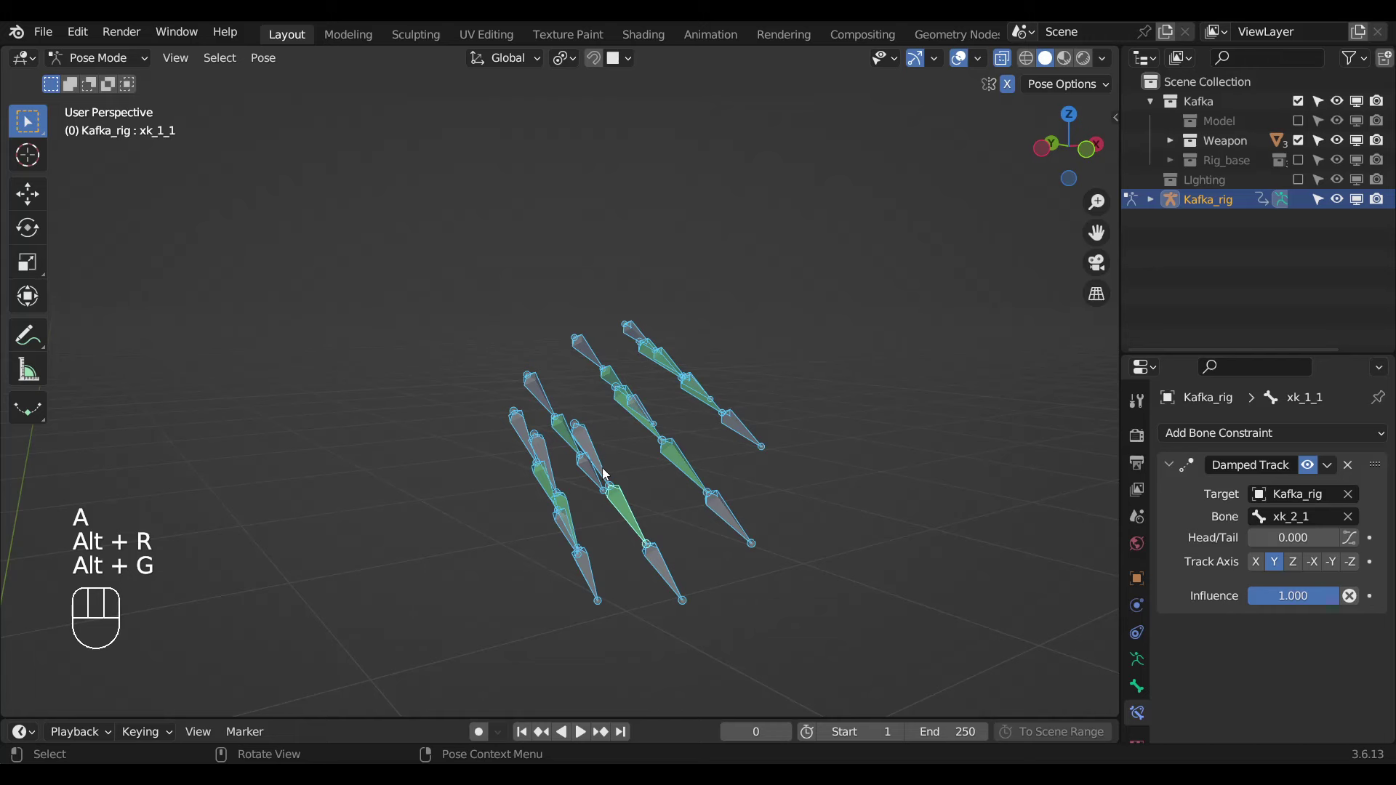
Give glove bones xk_0_3 and xk_0_4 Damped Track constraints toward their next bones at full influence.
{"action": "key", "text": "Page_Down"}
{"action": "left_click_drag", "start_coordinate": [606, 445], "coordinate": [647, 458]}
{"action": "left_click", "coordinate": [638, 508]}
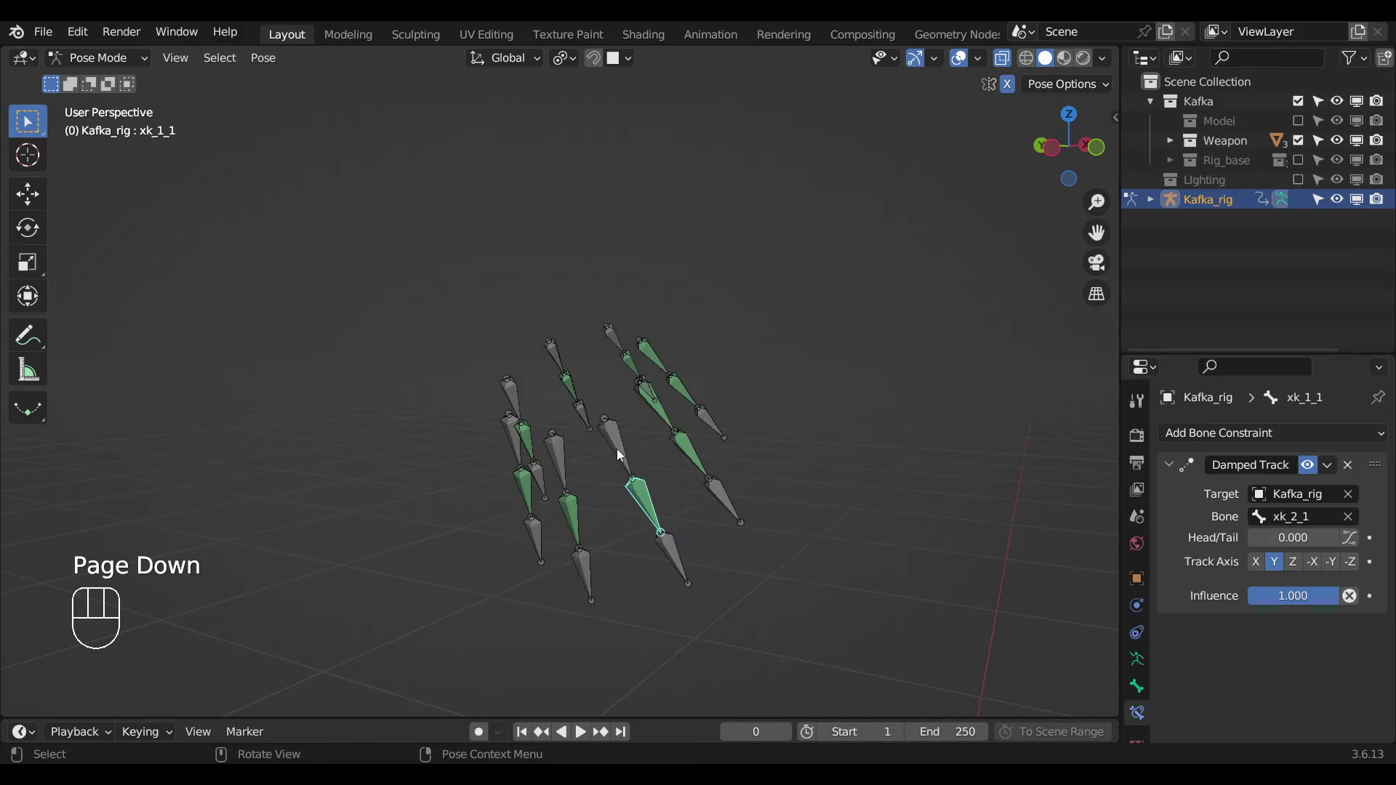
{"action": "left_click", "coordinate": [621, 454]}
{"action": "key", "text": "shift+c"}
{"action": "key", "text": "alt+z"}
{"action": "left_click_drag", "start_coordinate": [636, 531], "coordinate": [626, 570]}
{"action": "left_click", "coordinate": [586, 528]}
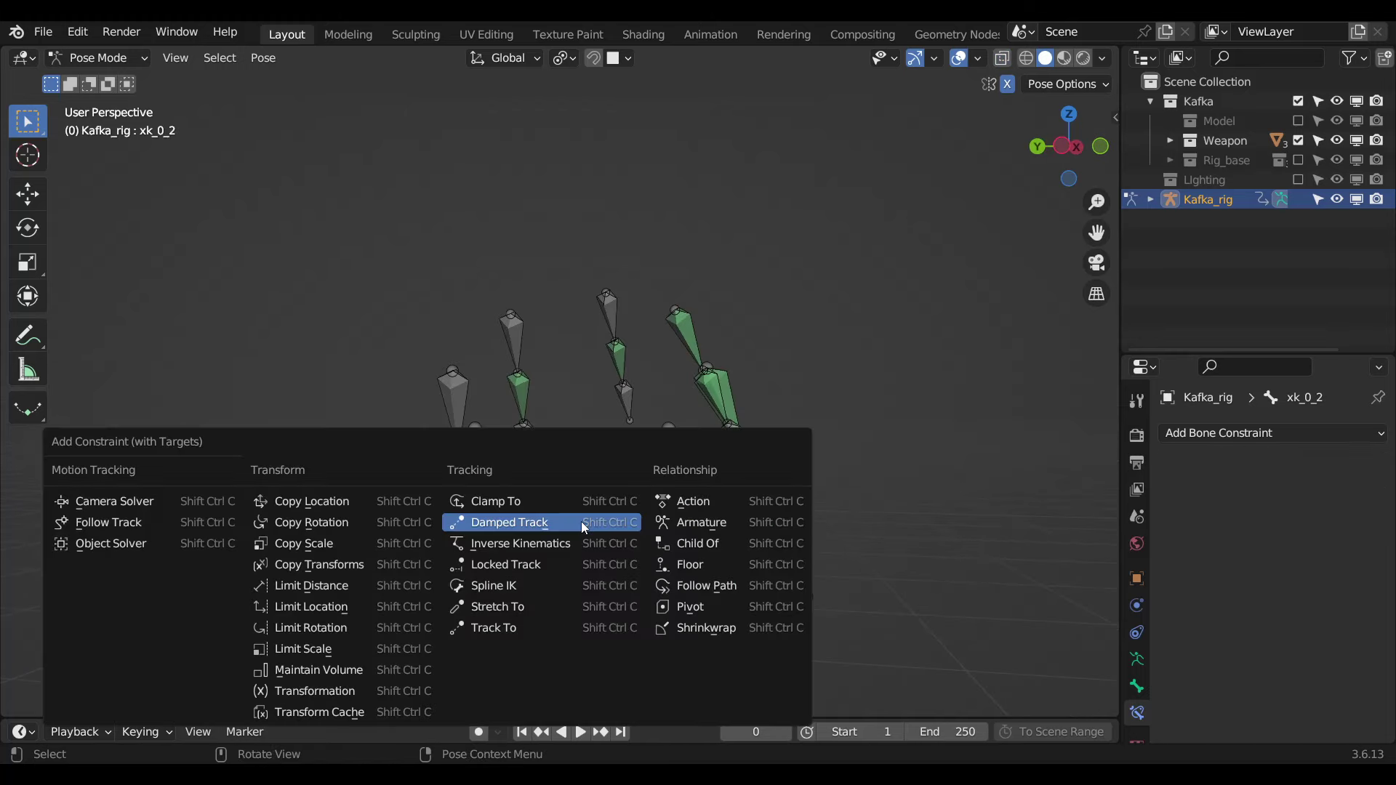
{"action": "key", "text": "ctrl+shift+c"}
{"action": "left_click_drag", "start_coordinate": [516, 576], "coordinate": [511, 576]}
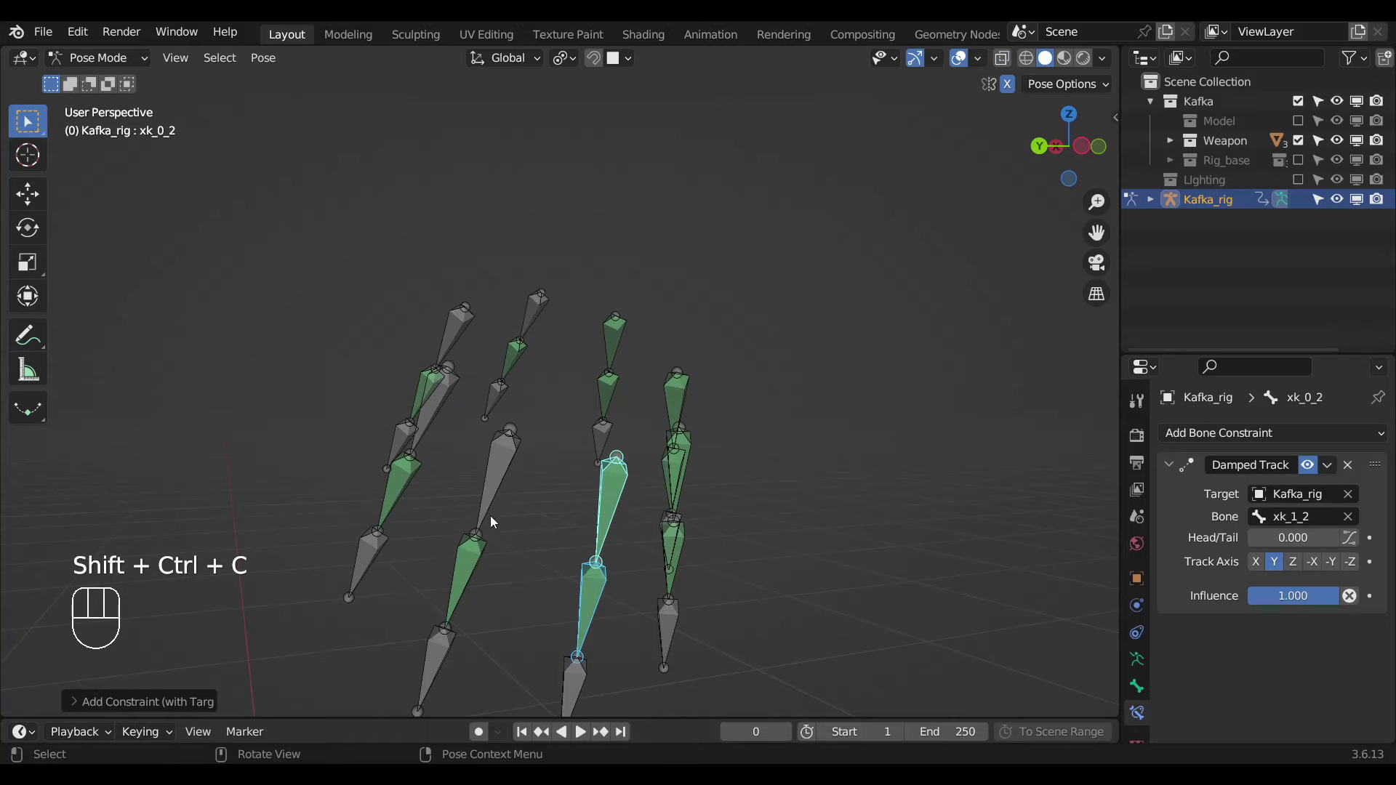
{"action": "left_click", "coordinate": [495, 500]}
{"action": "key", "text": "ctrl+shift+c"}
Give glove bones xk_1_6 and xk_0_6 Damped Track constraints, xk_0_6 aiming at xk_1_6.
{"action": "left_click_drag", "start_coordinate": [516, 527], "coordinate": [462, 524]}
{"action": "left_click", "coordinate": [402, 509]}
{"action": "left_click", "coordinate": [454, 453]}
{"action": "key", "text": "ctrl+shift+c"}
{"action": "left_click_drag", "start_coordinate": [481, 488], "coordinate": [508, 491]}
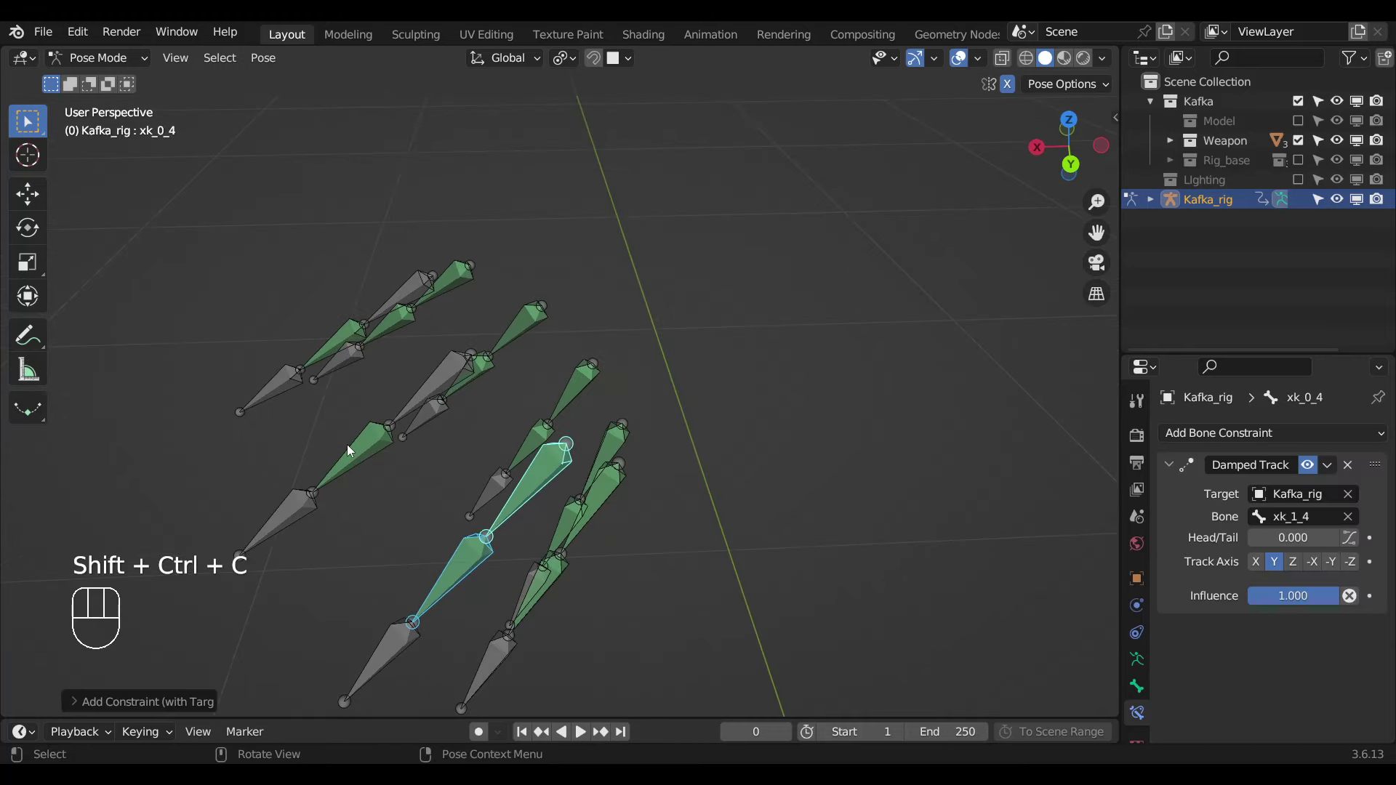
{"action": "left_click", "coordinate": [353, 451]}
{"action": "left_click", "coordinate": [425, 400]}
{"action": "key", "text": "ctrl+shift+c"}
{"action": "left_click_drag", "start_coordinate": [449, 426], "coordinate": [468, 468]}
{"action": "left_click", "coordinate": [398, 428]}
{"action": "middle_click", "coordinate": [463, 448]}
{"action": "key", "text": "ctrl+shift+c"}
Navigate the view over to the zxk finger bone group and frame it closely.
{"action": "left_click_drag", "start_coordinate": [445, 498], "coordinate": [429, 346]}
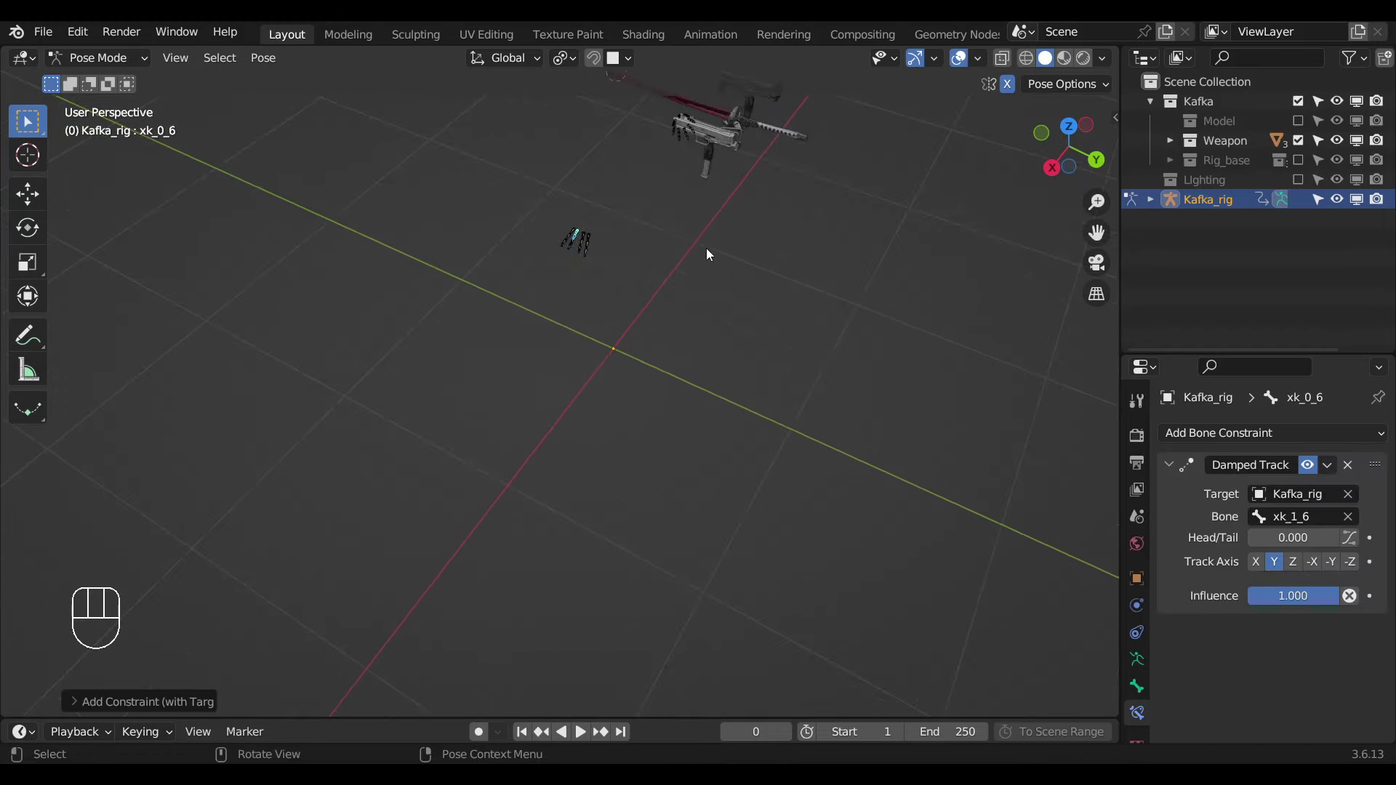
{"action": "left_click_drag", "start_coordinate": [691, 291], "coordinate": [452, 511]}
{"action": "left_click_drag", "start_coordinate": [690, 288], "coordinate": [640, 404]}
{"action": "key", "text": "KP_1"}
{"action": "middle_click", "coordinate": [380, 488]}
{"action": "left_click_drag", "start_coordinate": [305, 549], "coordinate": [371, 571]}
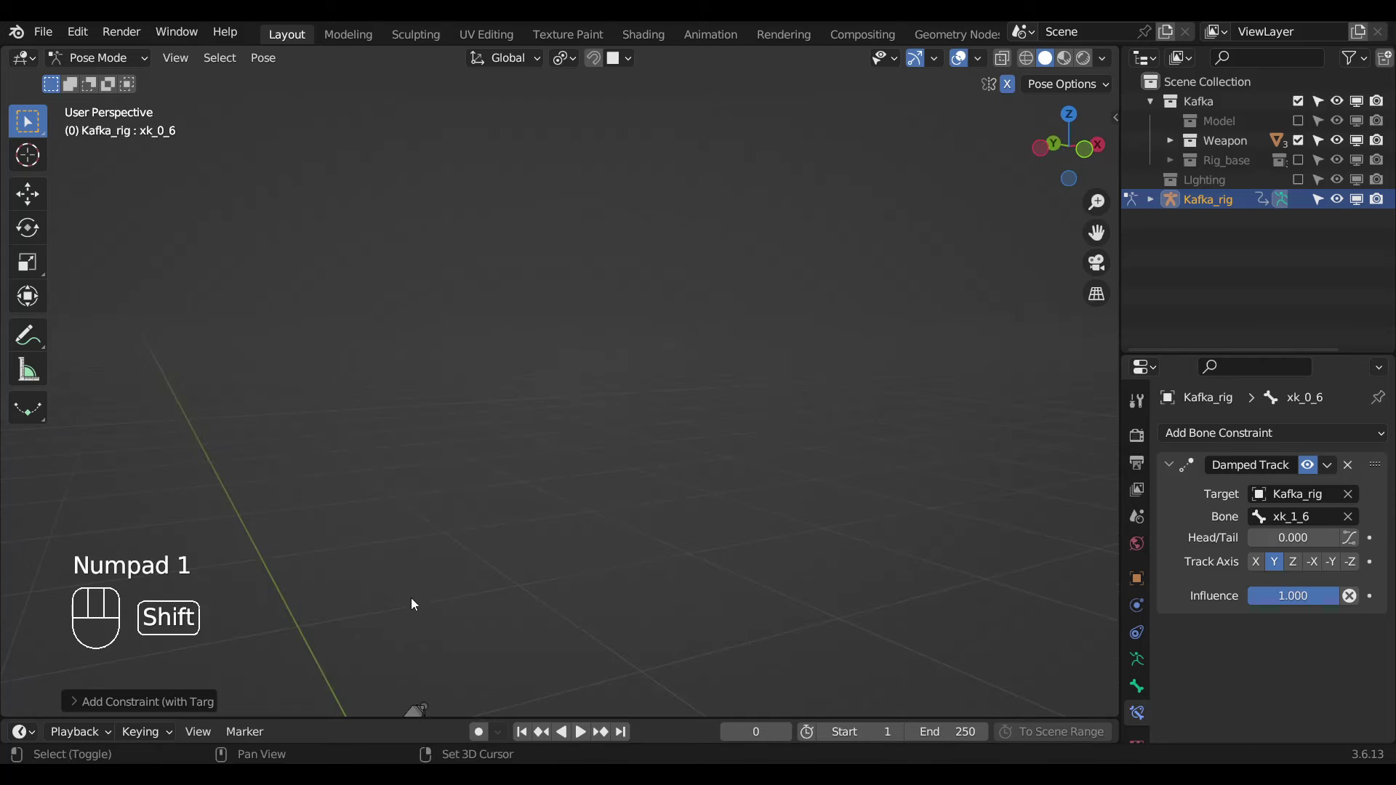
{"action": "left_click_drag", "start_coordinate": [434, 508], "coordinate": [440, 471]}
{"action": "middle_click", "coordinate": [514, 552]}
{"action": "key", "text": "alt+z"}
{"action": "middle_click", "coordinate": [530, 625]}
{"action": "key", "text": "alt+z"}
{"action": "middle_click", "coordinate": [487, 590]}
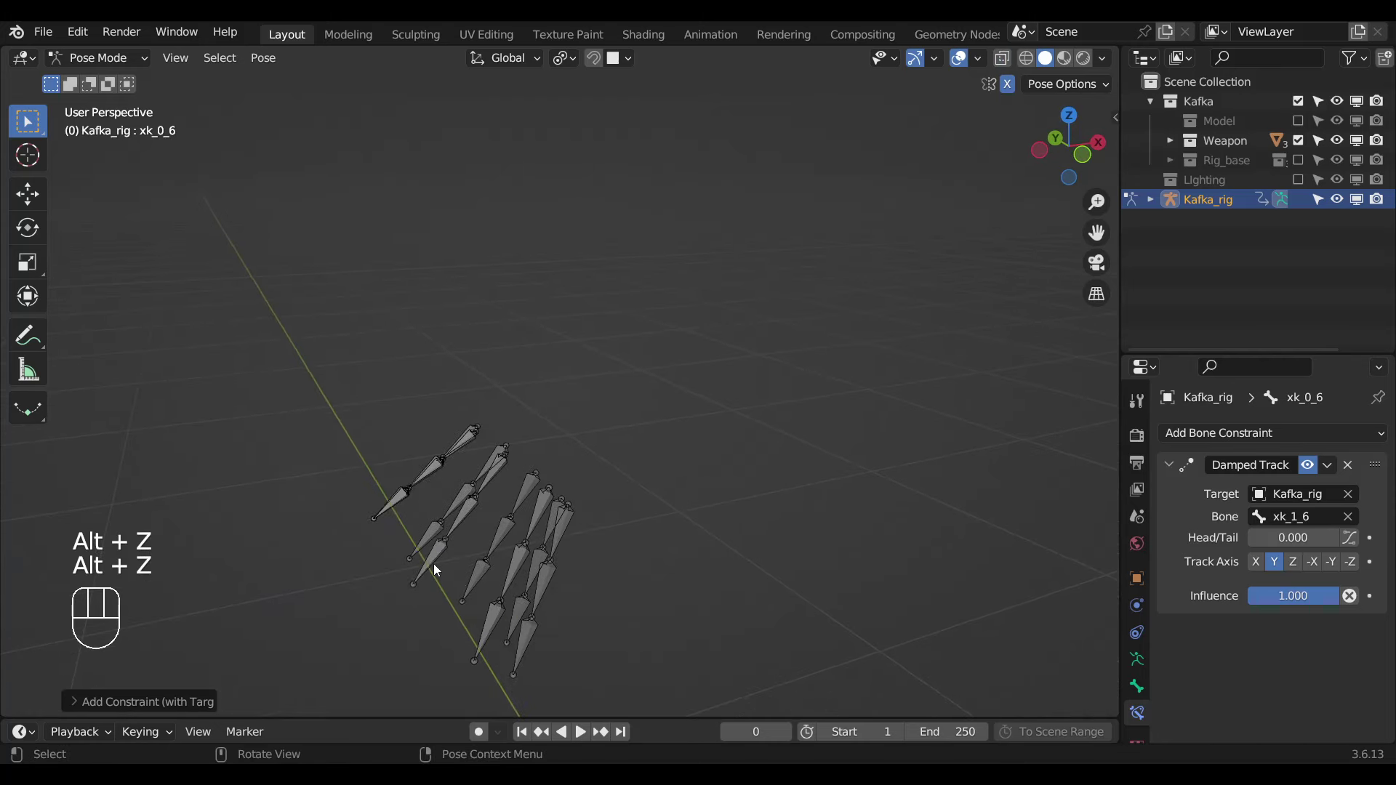
{"action": "key", "text": "KP_Decimal"}
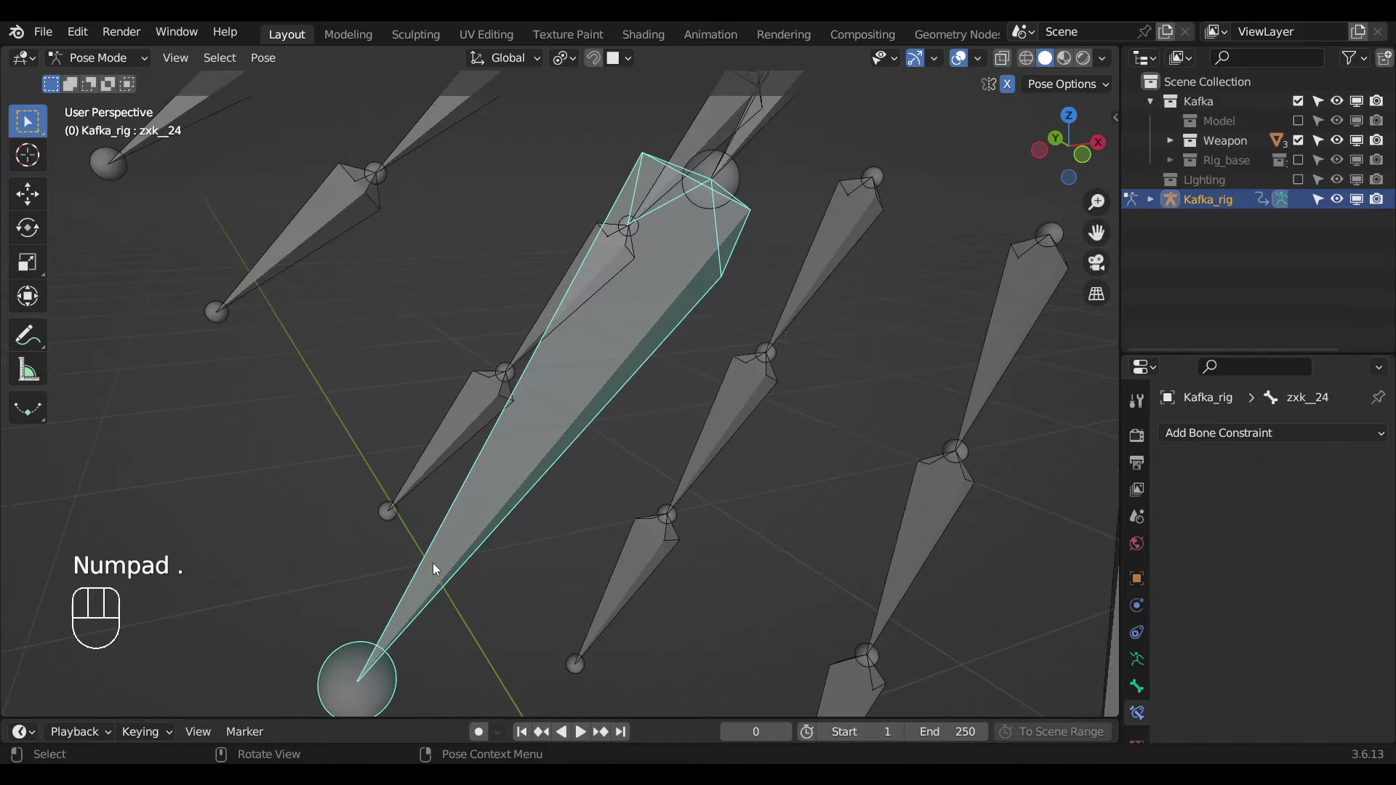
{"action": "left_click_drag", "start_coordinate": [594, 323], "coordinate": [615, 309]}
Add Copy Rotation constraints to the first zxk bone pairs, undoing one misplaced attempt.
{"action": "left_click", "coordinate": [606, 277]}
{"action": "key", "text": "ctrl+shift+c"}
{"action": "left_click_drag", "start_coordinate": [612, 358], "coordinate": [602, 396]}
{"action": "left_click", "coordinate": [623, 266]}
{"action": "key", "text": "ctrl+shift+c"}
{"action": "left_click_drag", "start_coordinate": [565, 429], "coordinate": [611, 448]}
{"action": "left_click", "coordinate": [380, 325]}
{"action": "key", "text": "ctrl+shift+c"}
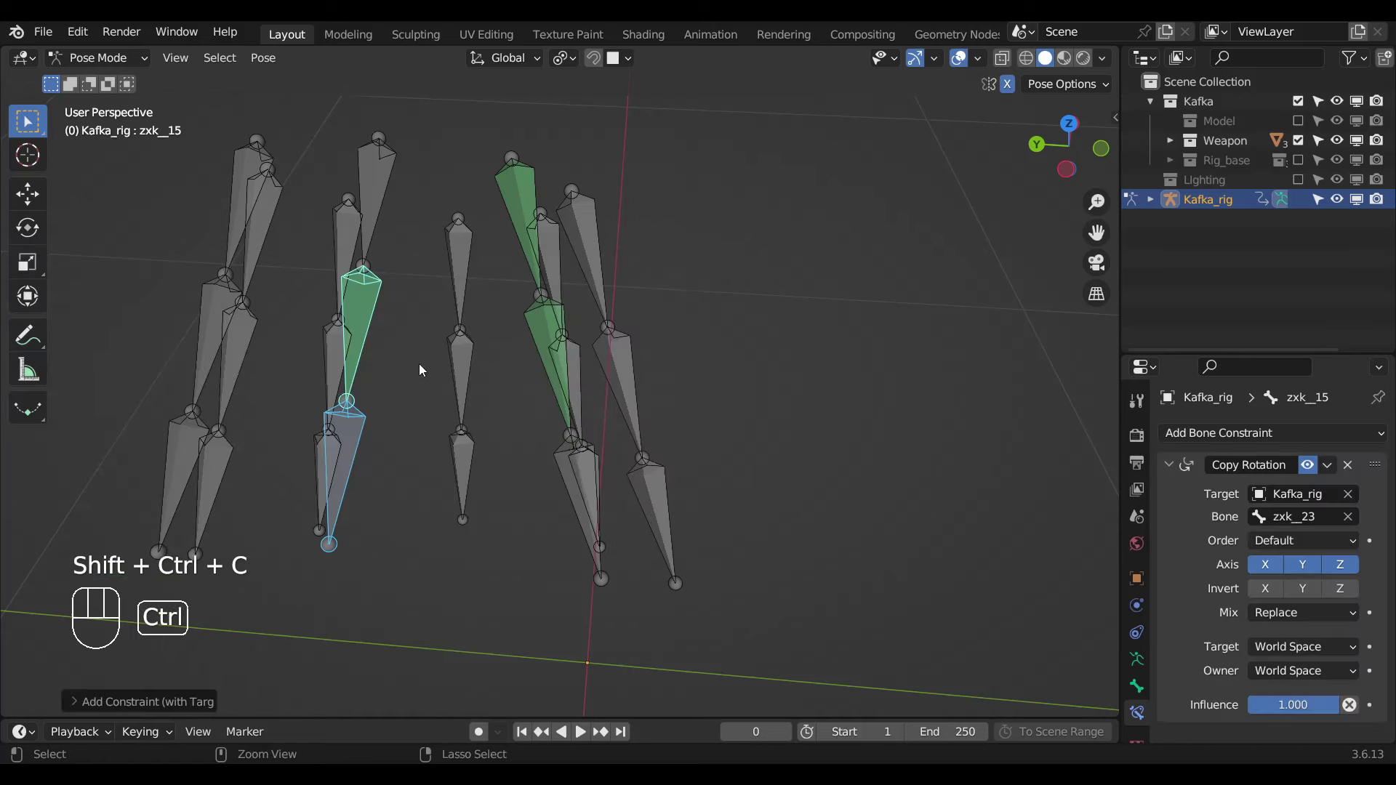
{"action": "key", "text": "ctrl+z"}
{"action": "left_click_drag", "start_coordinate": [505, 389], "coordinate": [604, 410]}
{"action": "key", "text": "ctrl+shift+c"}
Give the next zxk bones Damped Track constraints aimed at their target bones down the chain.
{"action": "left_click", "coordinate": [532, 292]}
{"action": "left_click_drag", "start_coordinate": [547, 509], "coordinate": [563, 517]}
{"action": "left_click", "coordinate": [361, 593]}
{"action": "left_click_drag", "start_coordinate": [498, 549], "coordinate": [546, 547]}
{"action": "middle_click", "coordinate": [570, 540]}
{"action": "left_click", "coordinate": [466, 453]}
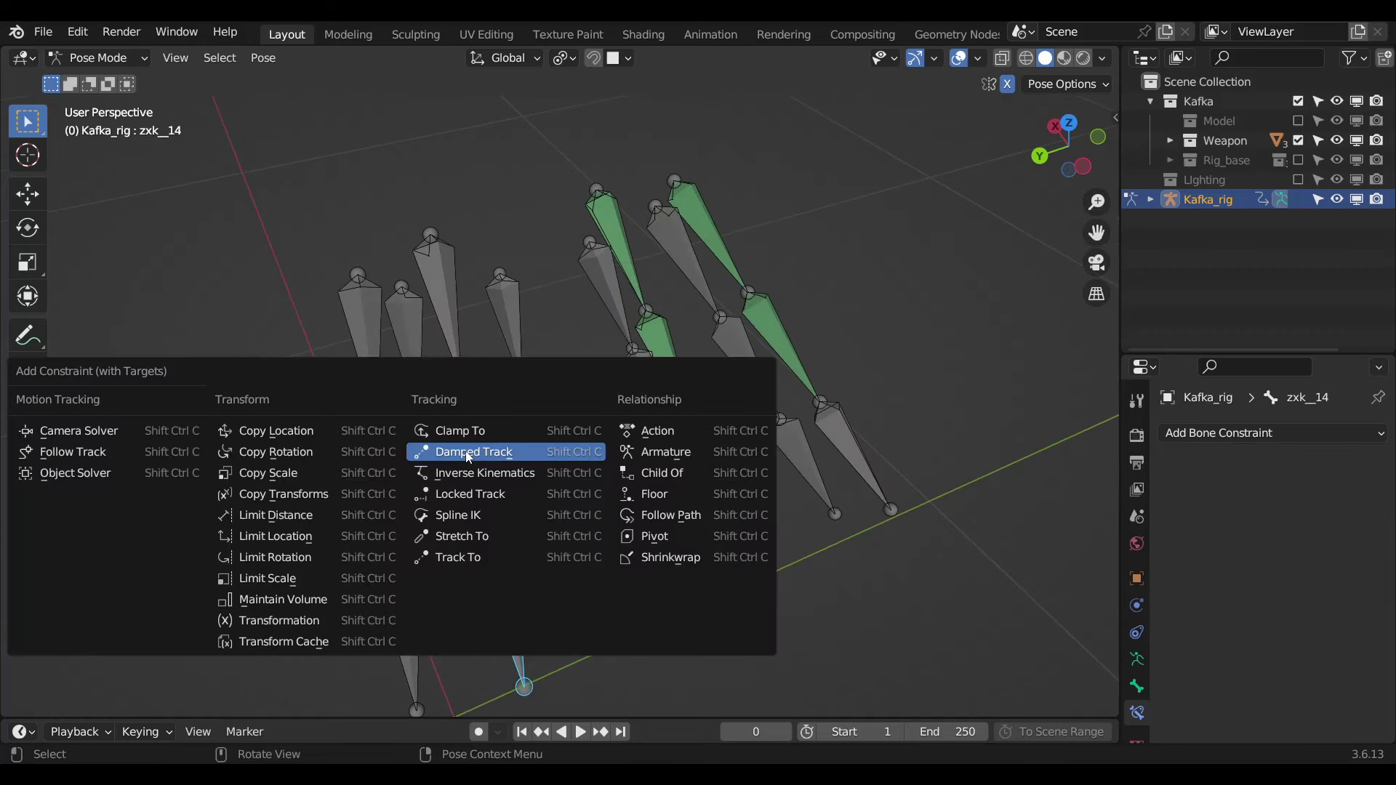
{"action": "key", "text": "ctrl+shift+c"}
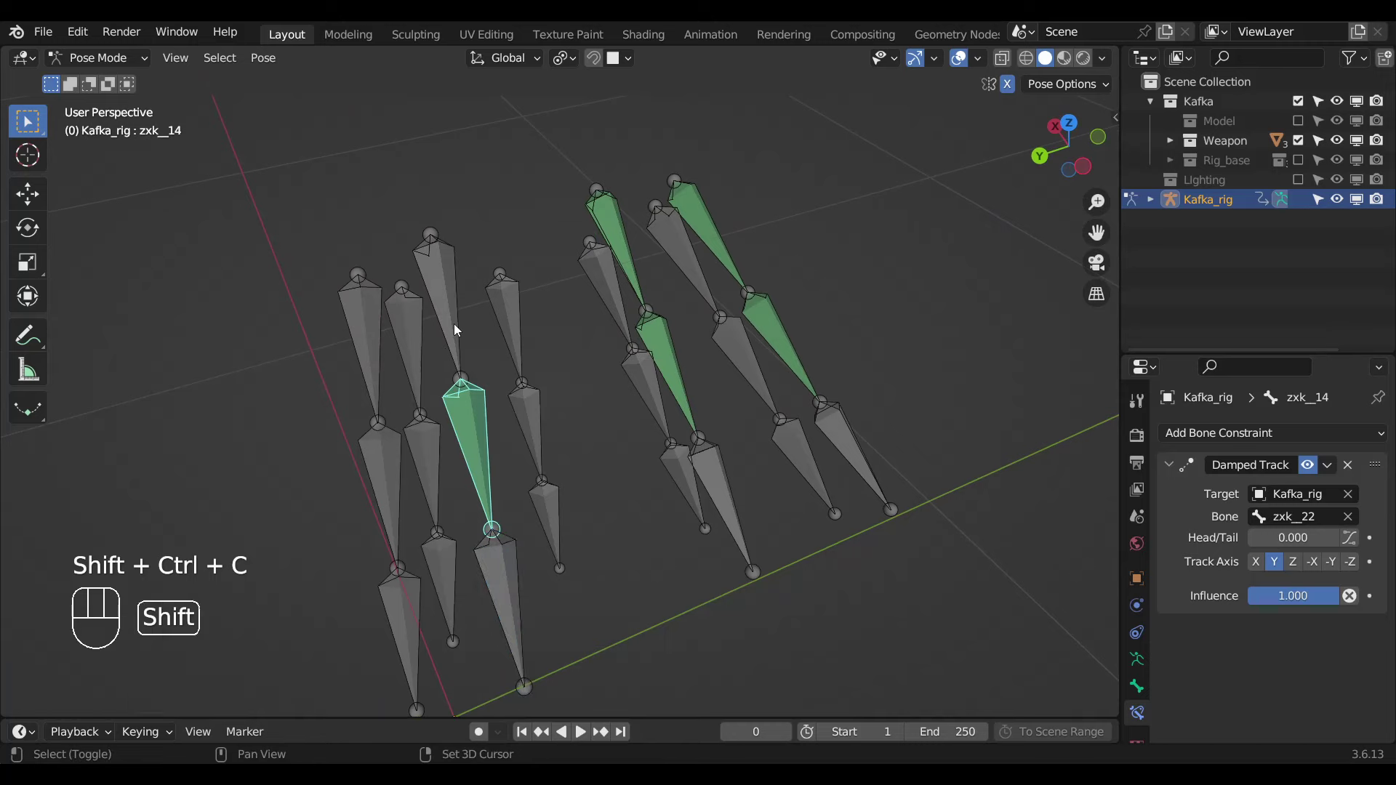
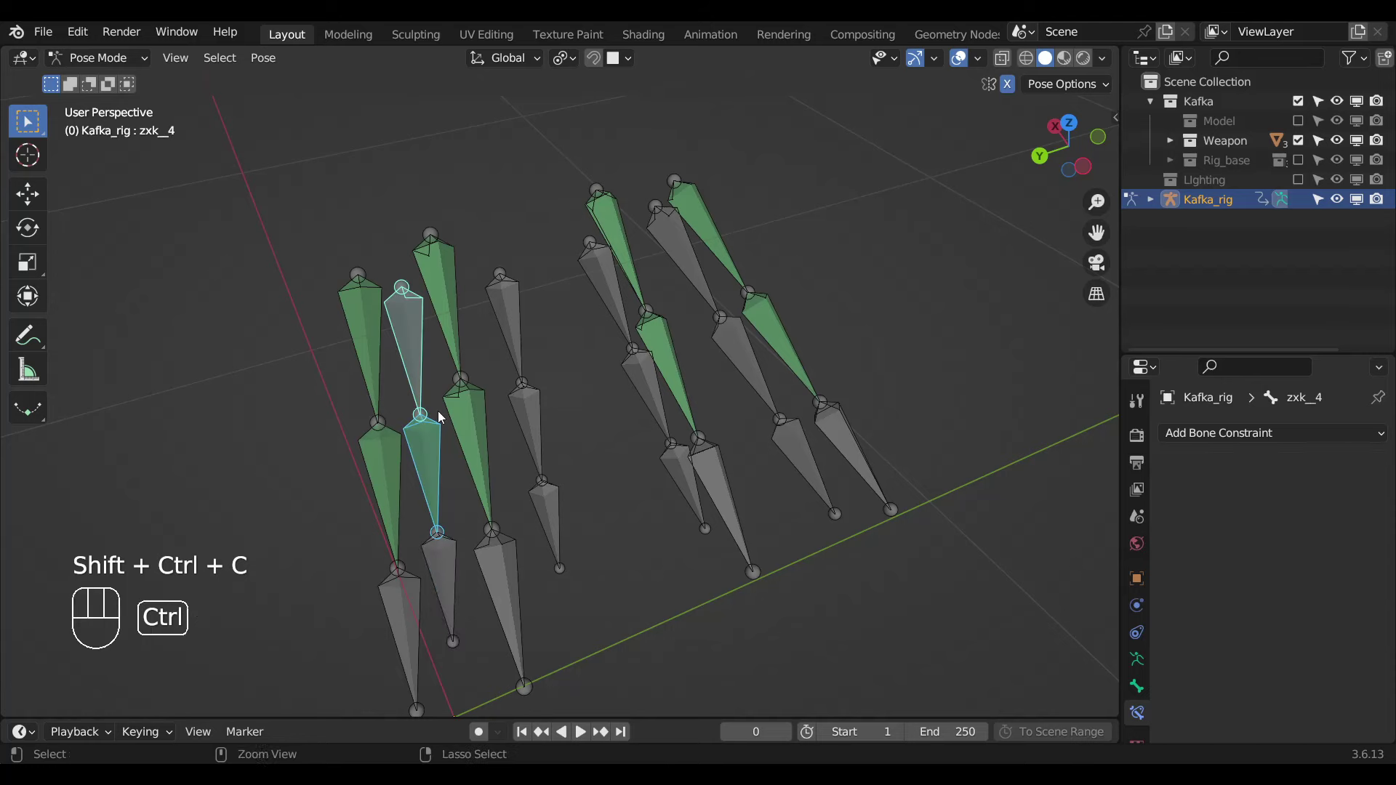
{"action": "key", "text": "ctrl+shift+c"}
{"action": "left_click", "coordinate": [563, 523]}
Add Damped Track constraints to the remaining zxk pairs, such as zxk__9 toward zxk__17.
{"action": "left_click", "coordinate": [537, 434]}
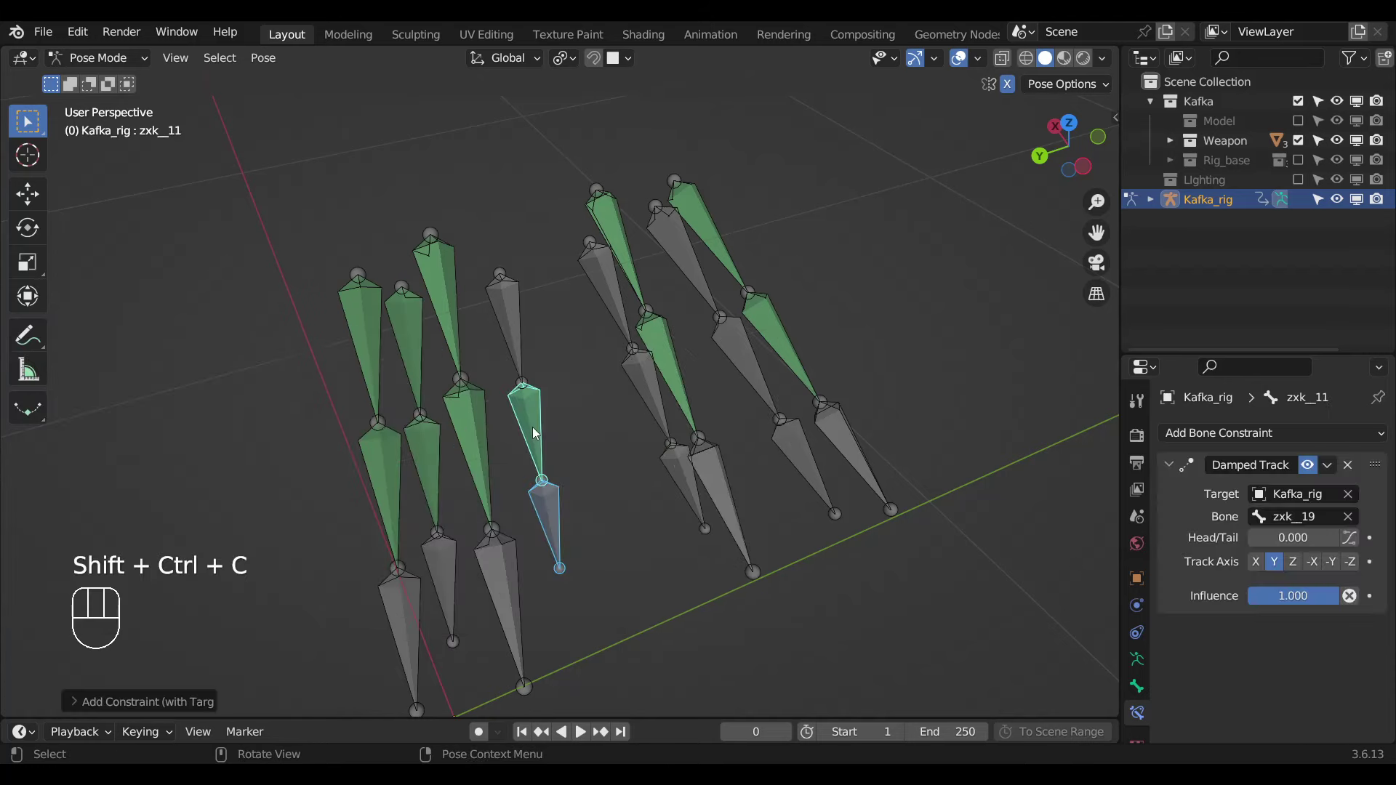
{"action": "left_click", "coordinate": [536, 429]}
{"action": "left_click", "coordinate": [516, 348]}
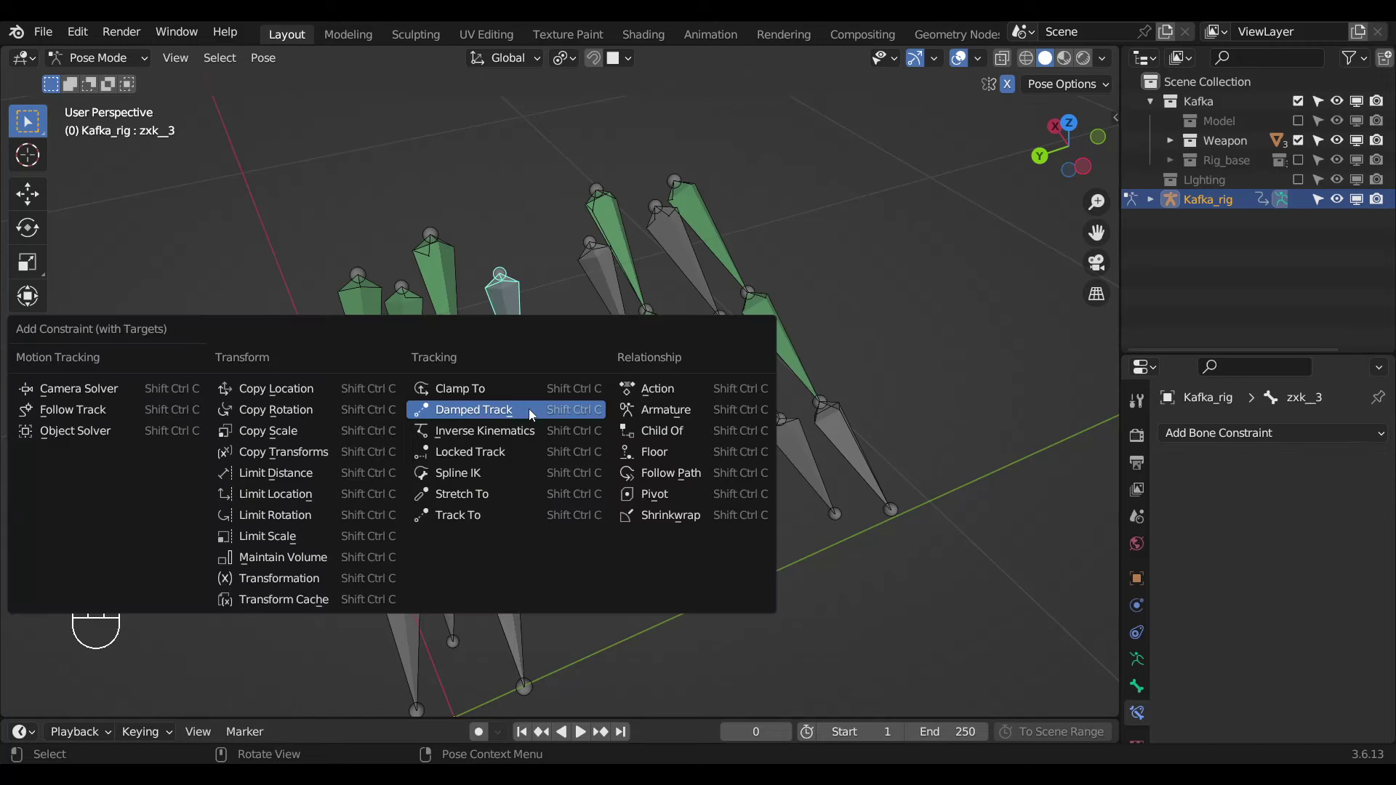
{"action": "key", "text": "ctrl+shift+c"}
{"action": "left_click", "coordinate": [682, 486]}
{"action": "left_click", "coordinate": [646, 402]}
{"action": "left_click", "coordinate": [618, 309]}
{"action": "key", "text": "ctrl+shift+c"}
{"action": "left_click", "coordinate": [810, 458]}
{"action": "left_click", "coordinate": [757, 378]}
{"action": "key", "text": "ctrl+shift+c"}
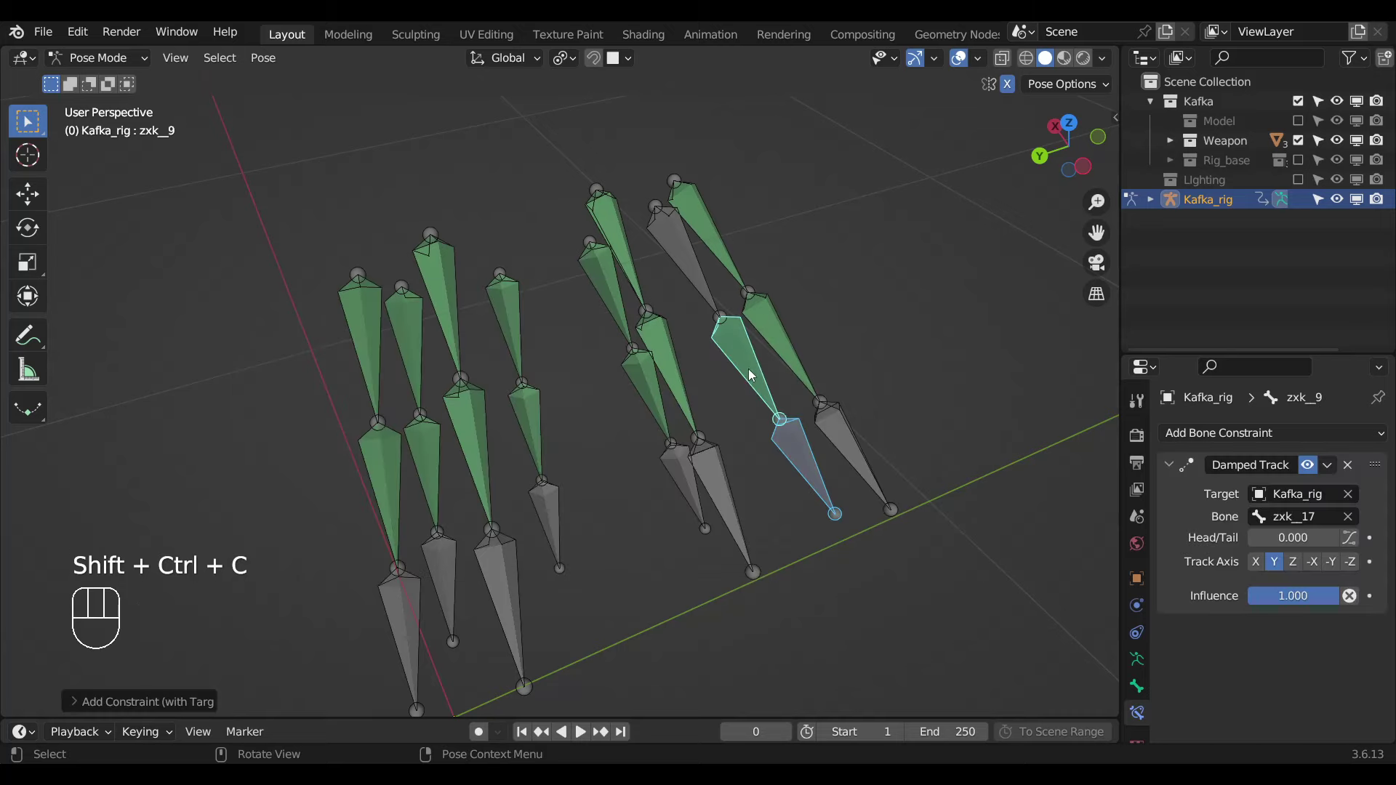
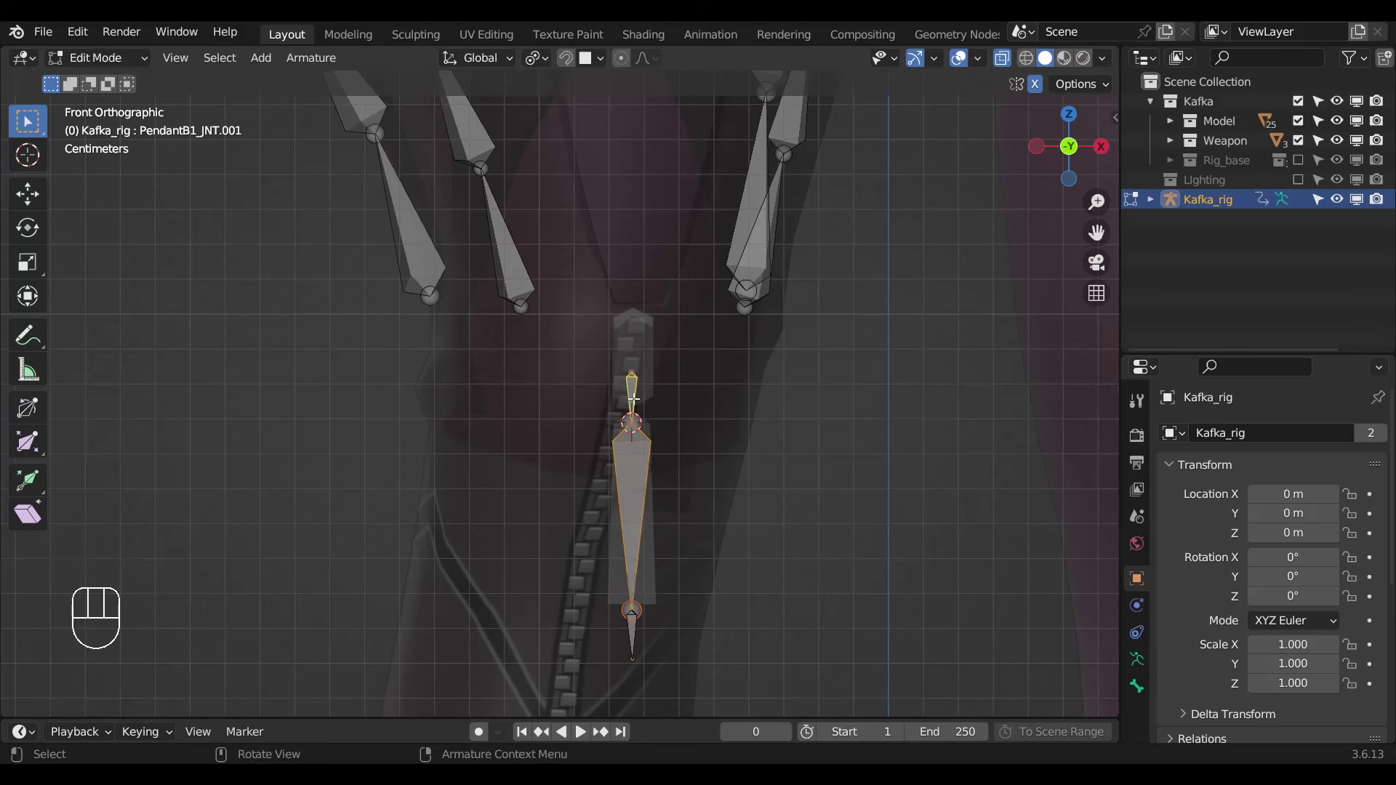
Parent the pendant bone, then give PendantB1_JNT a Damped Track toward the pendant tip bone.
{"action": "key", "text": "ctrl+p"}
{"action": "key", "text": "ctrl+Tab"}
{"action": "left_click", "coordinate": [635, 636]}
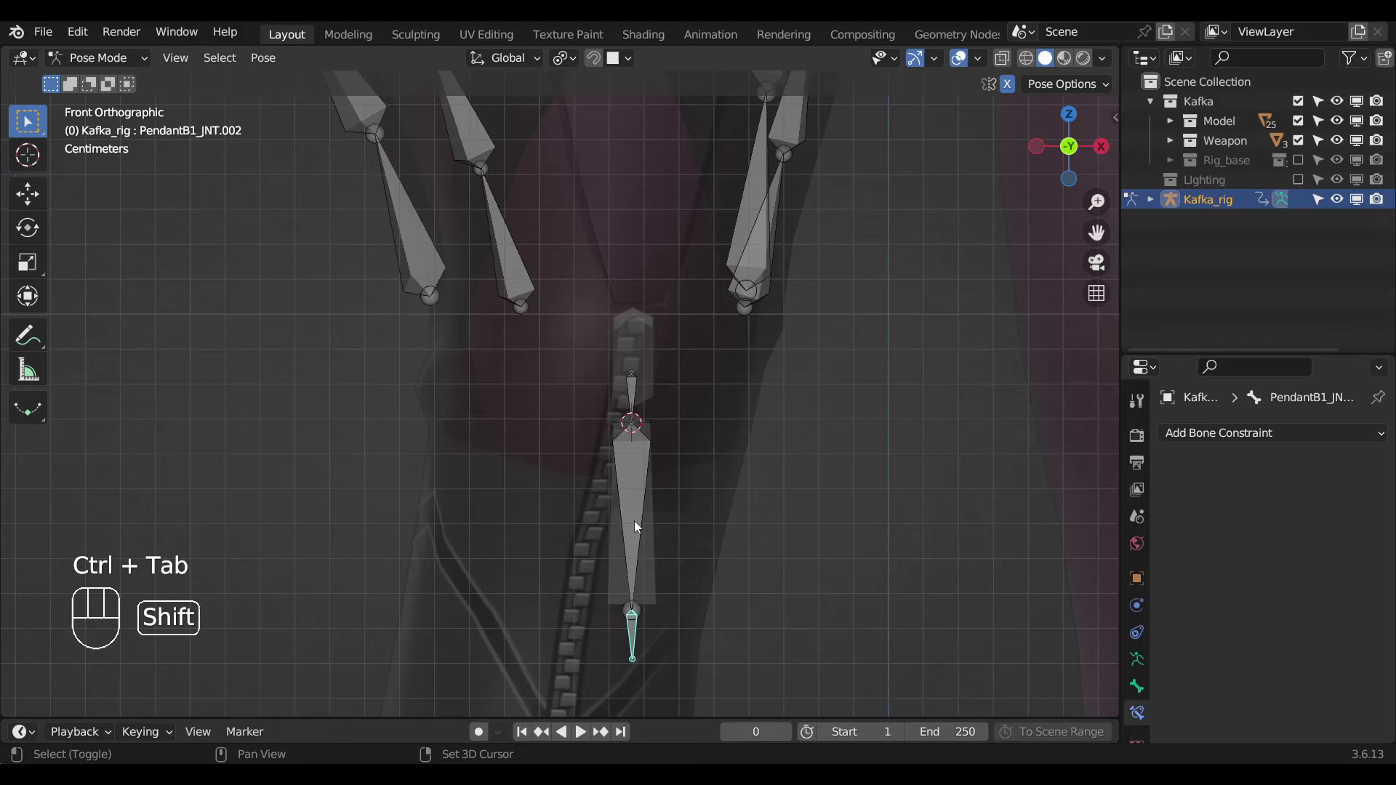
{"action": "key", "text": "ctrl+shift+c"}
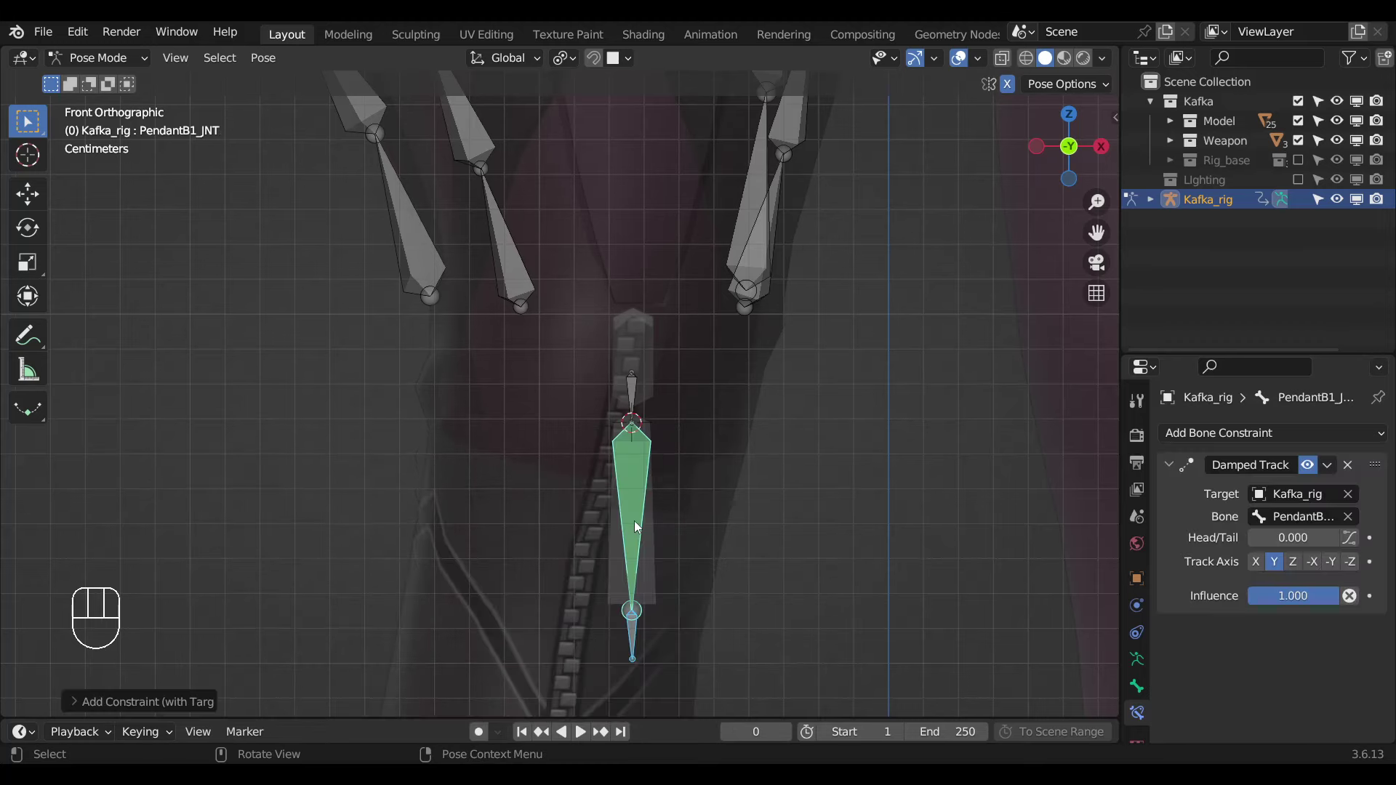
Select the hanging belt strap joint bones for editing.
{"action": "left_click_drag", "start_coordinate": [674, 442], "coordinate": [632, 466]}
{"action": "left_click", "coordinate": [450, 379]}
{"action": "left_click_drag", "start_coordinate": [552, 385], "coordinate": [708, 401]}
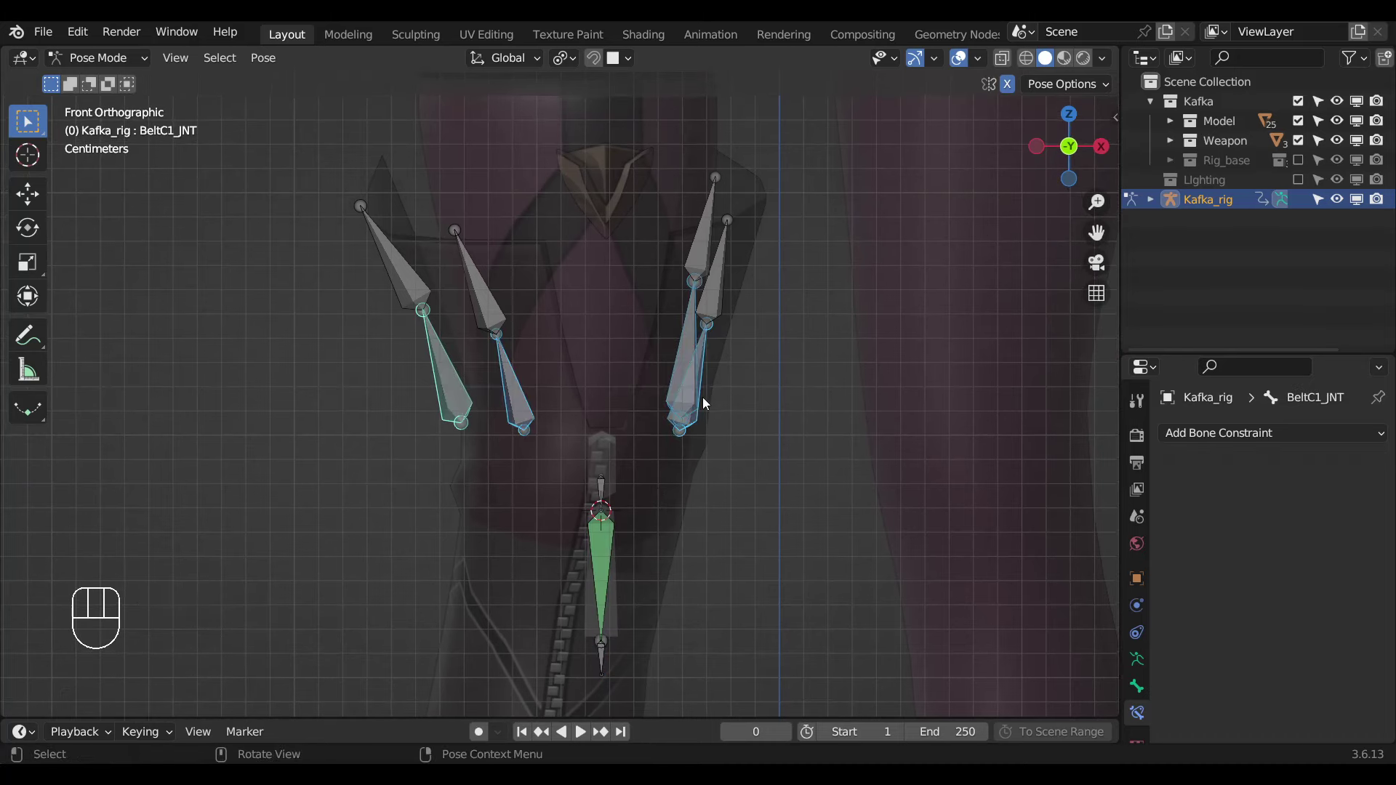
In Edit Mode, duplicate the belt strap bones into short tip bones like BeltC1_JNT.001.
{"action": "key", "text": "Tab"}
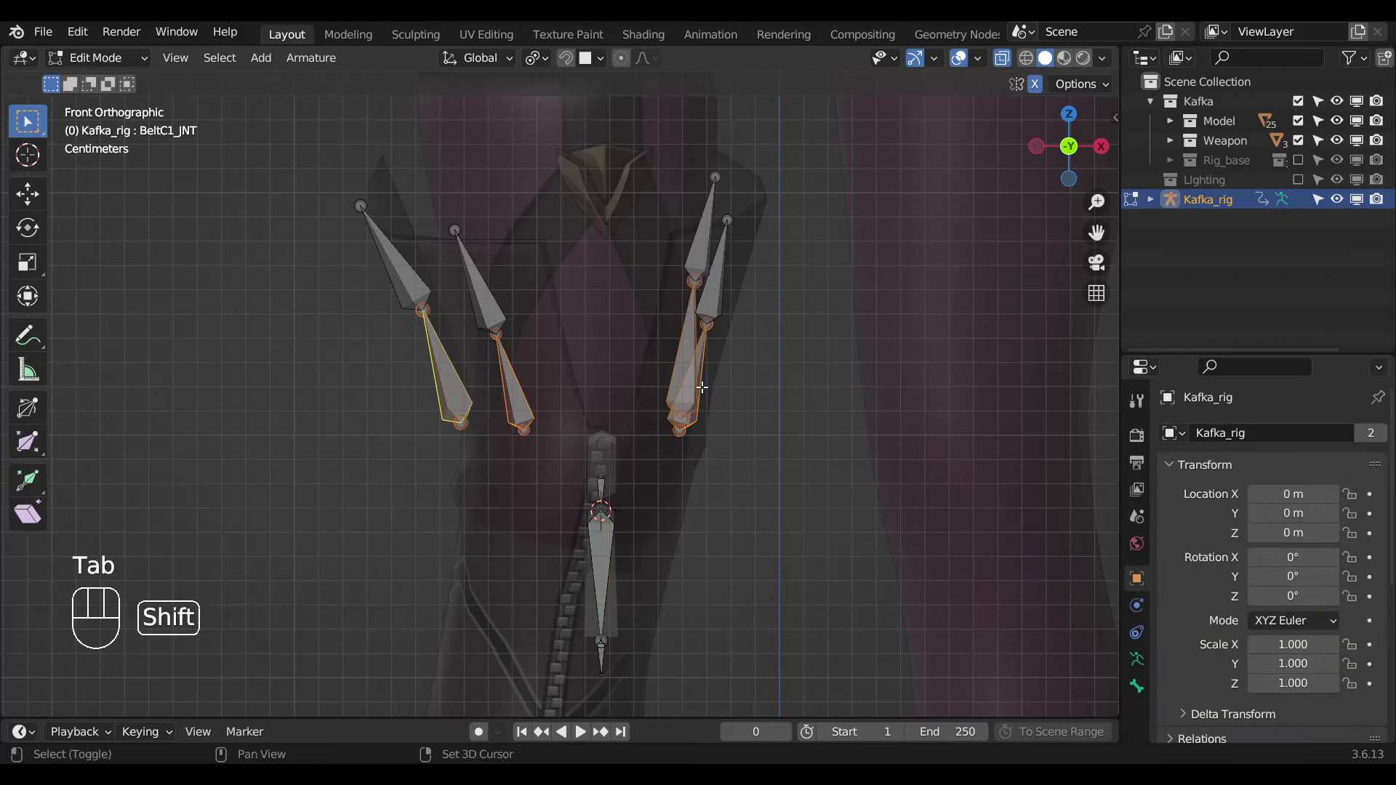
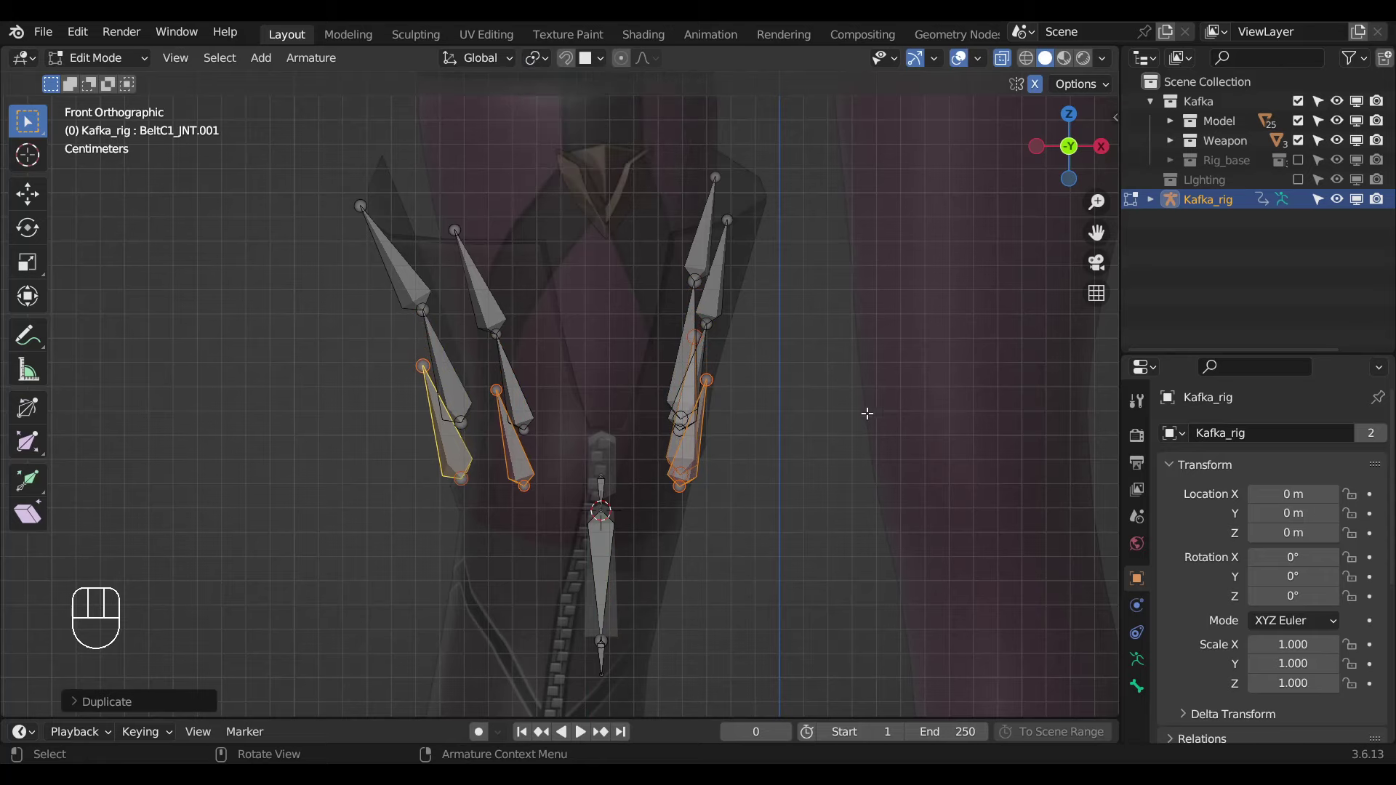
{"action": "key", "text": "s"}
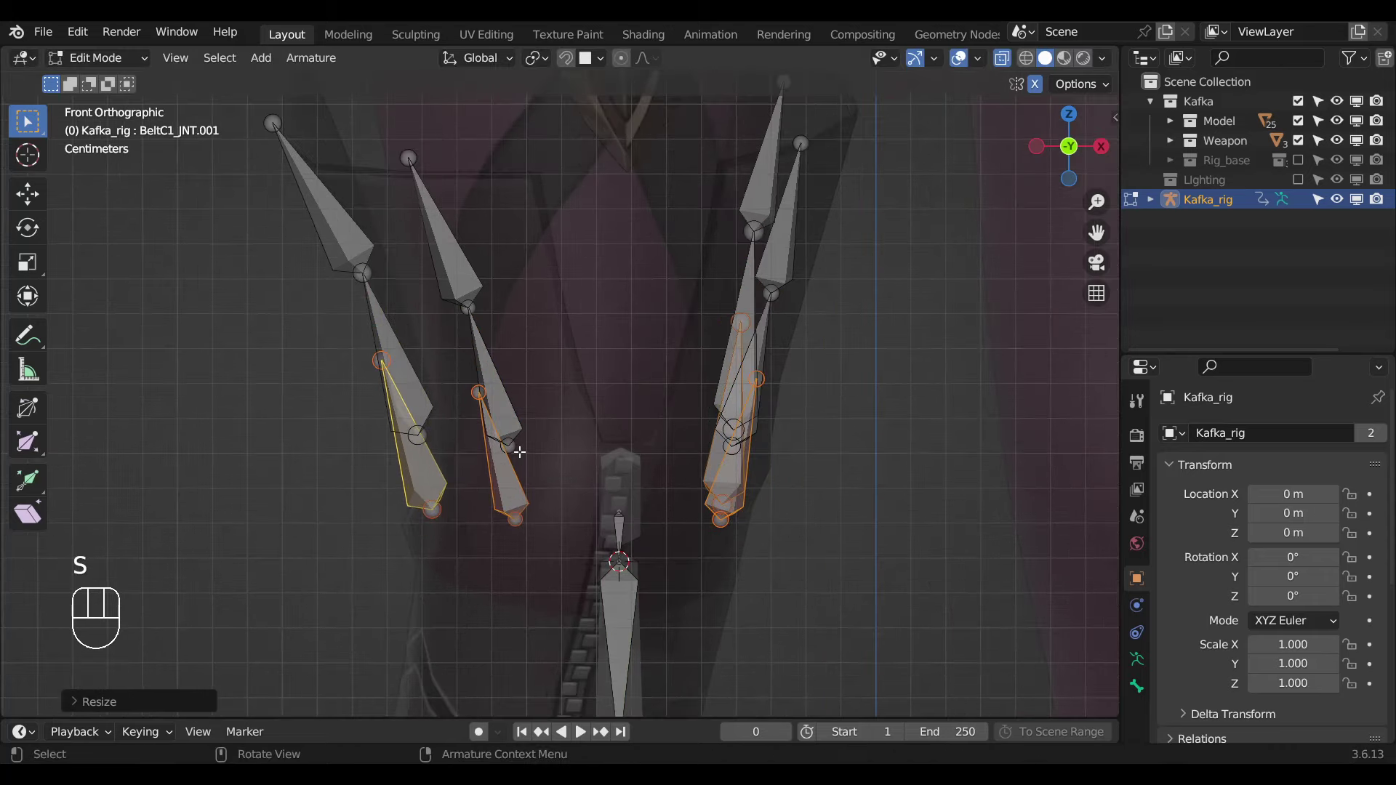
{"action": "key", "text": "shift+s"}
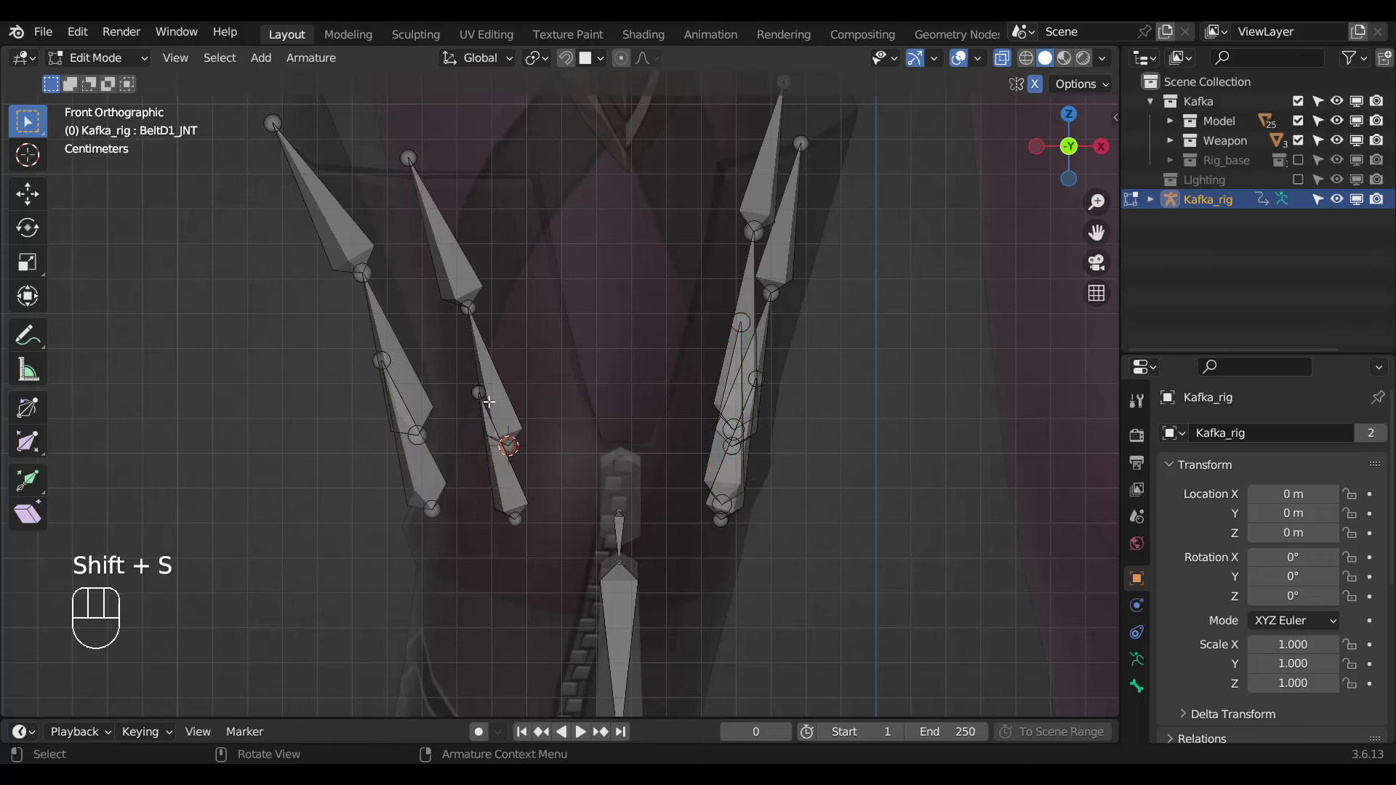
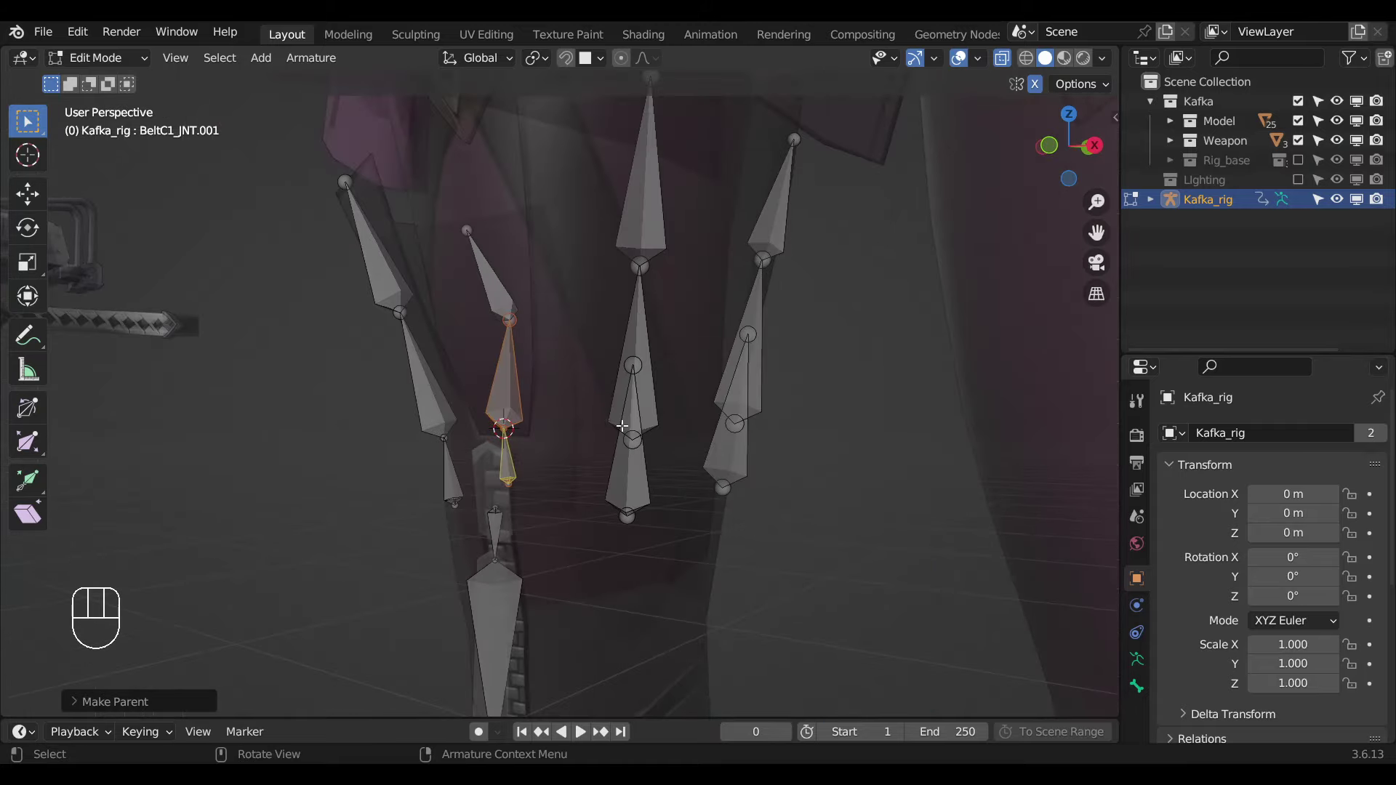
Duplicate the middle belt strap tip and parent the new tip bones to their belt bones.
{"action": "key", "text": "shift+s"}
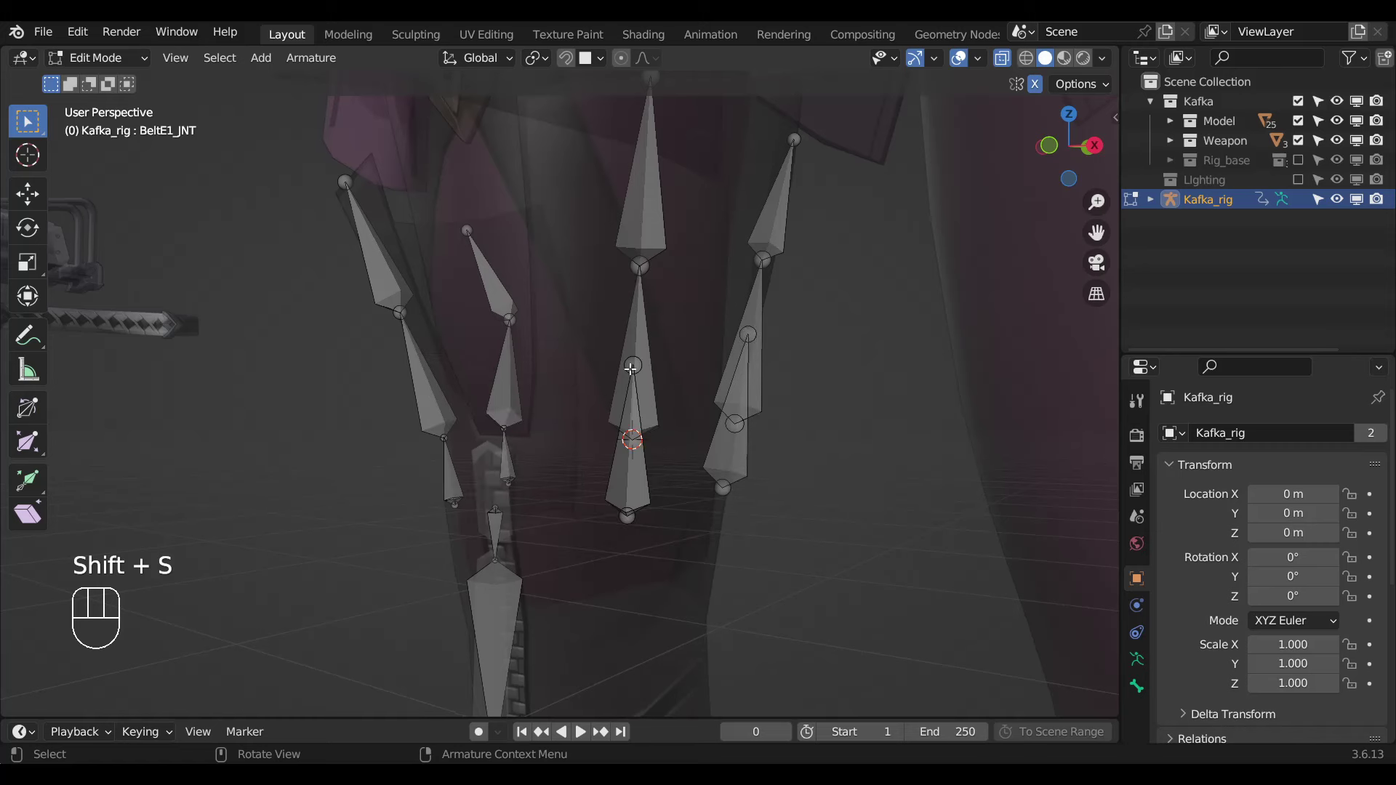
{"action": "key", "text": "shift+s"}
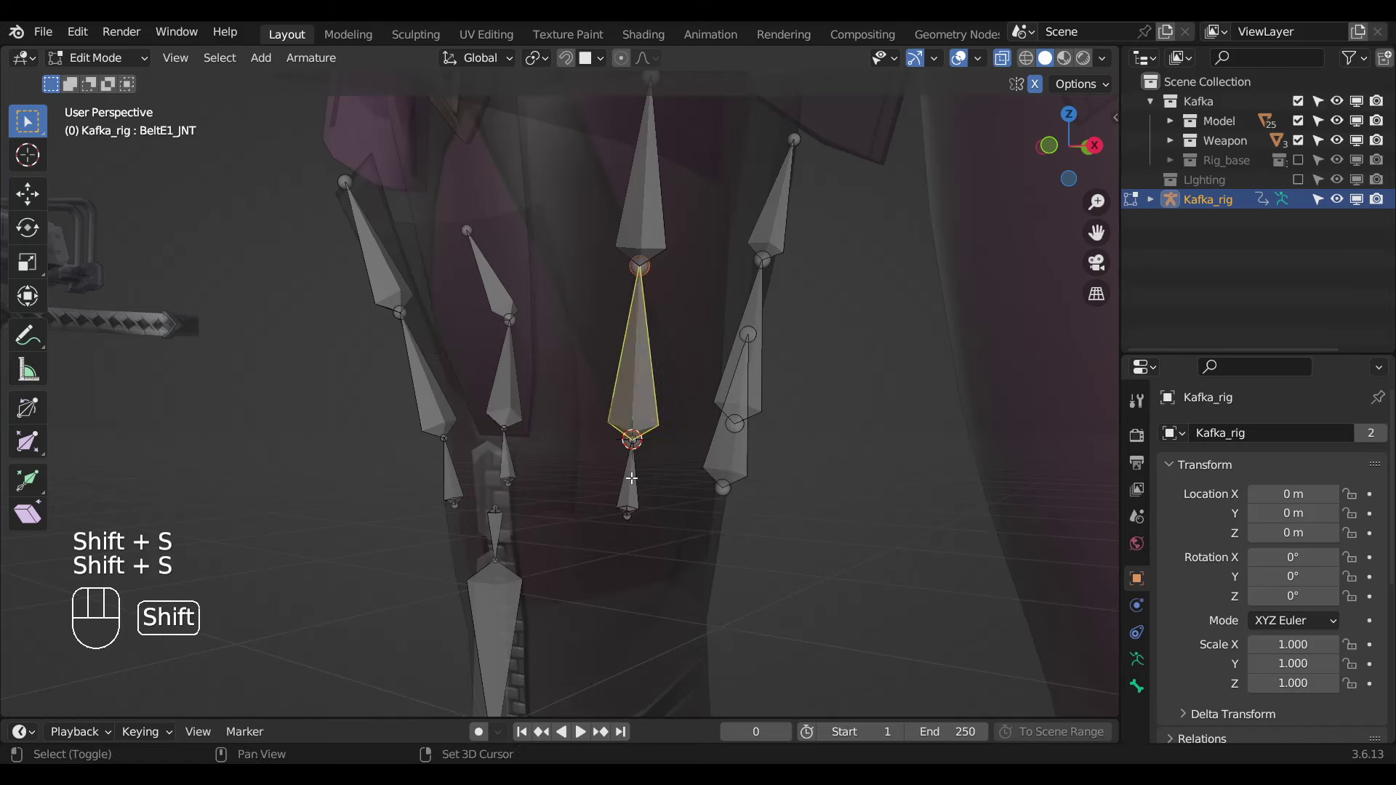
{"action": "key", "text": "ctrl+p"}
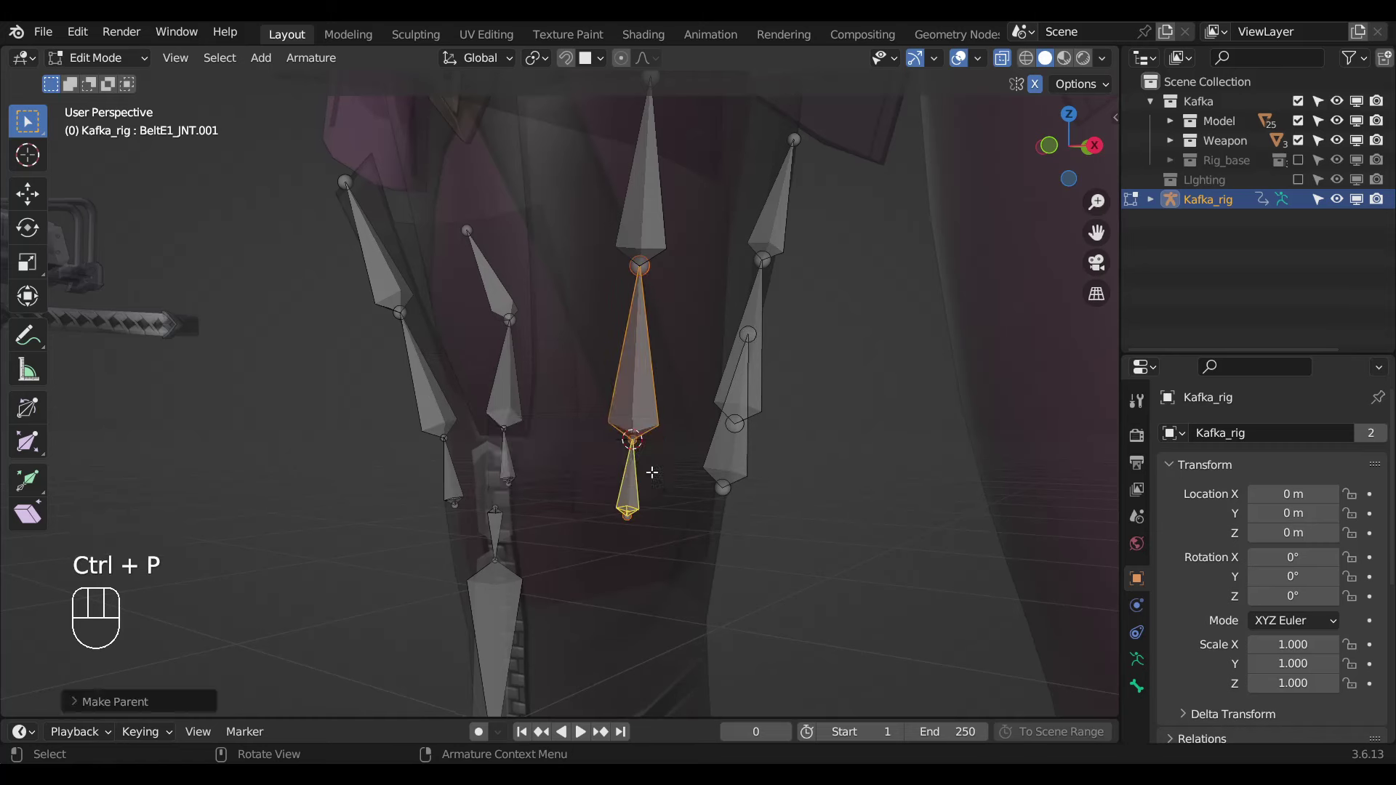
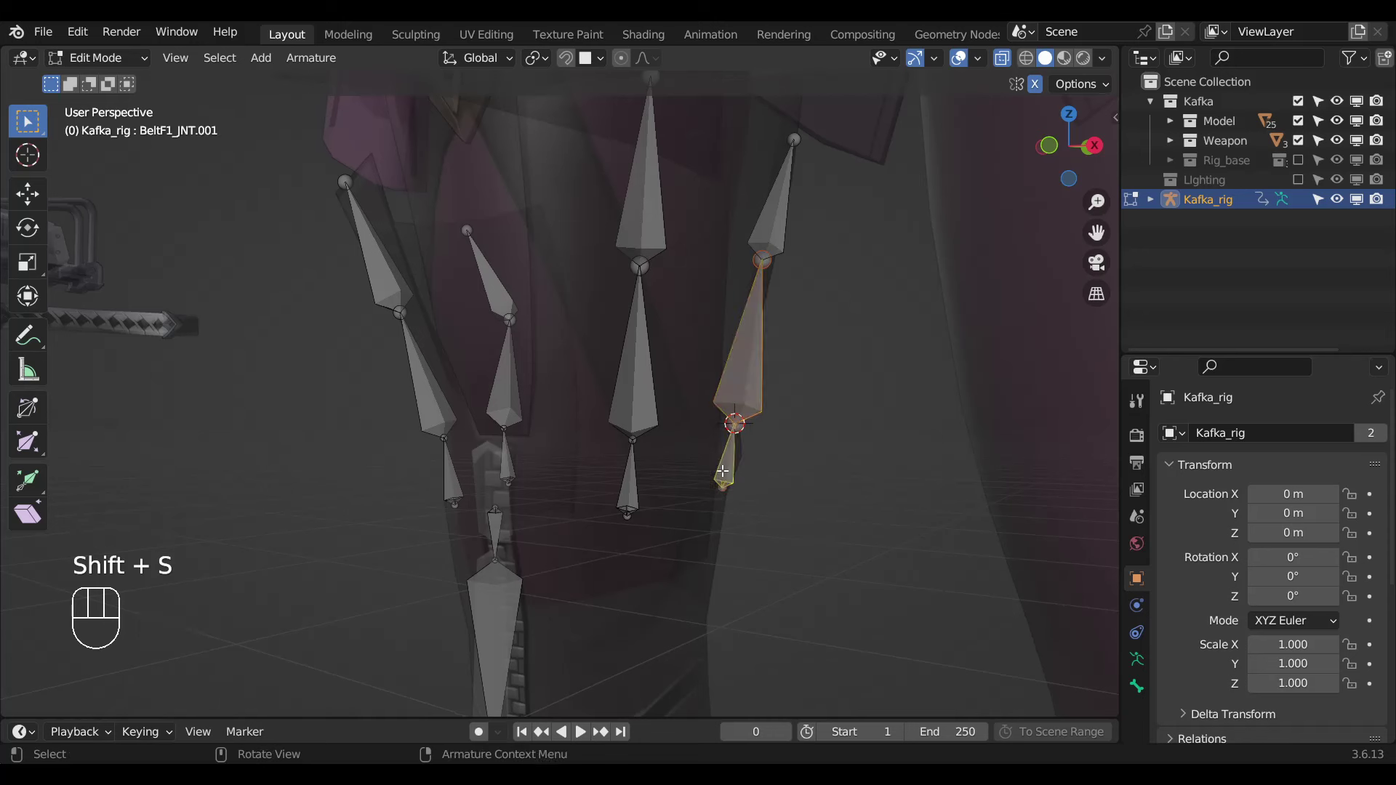
{"action": "key", "text": "ctrl+p"}
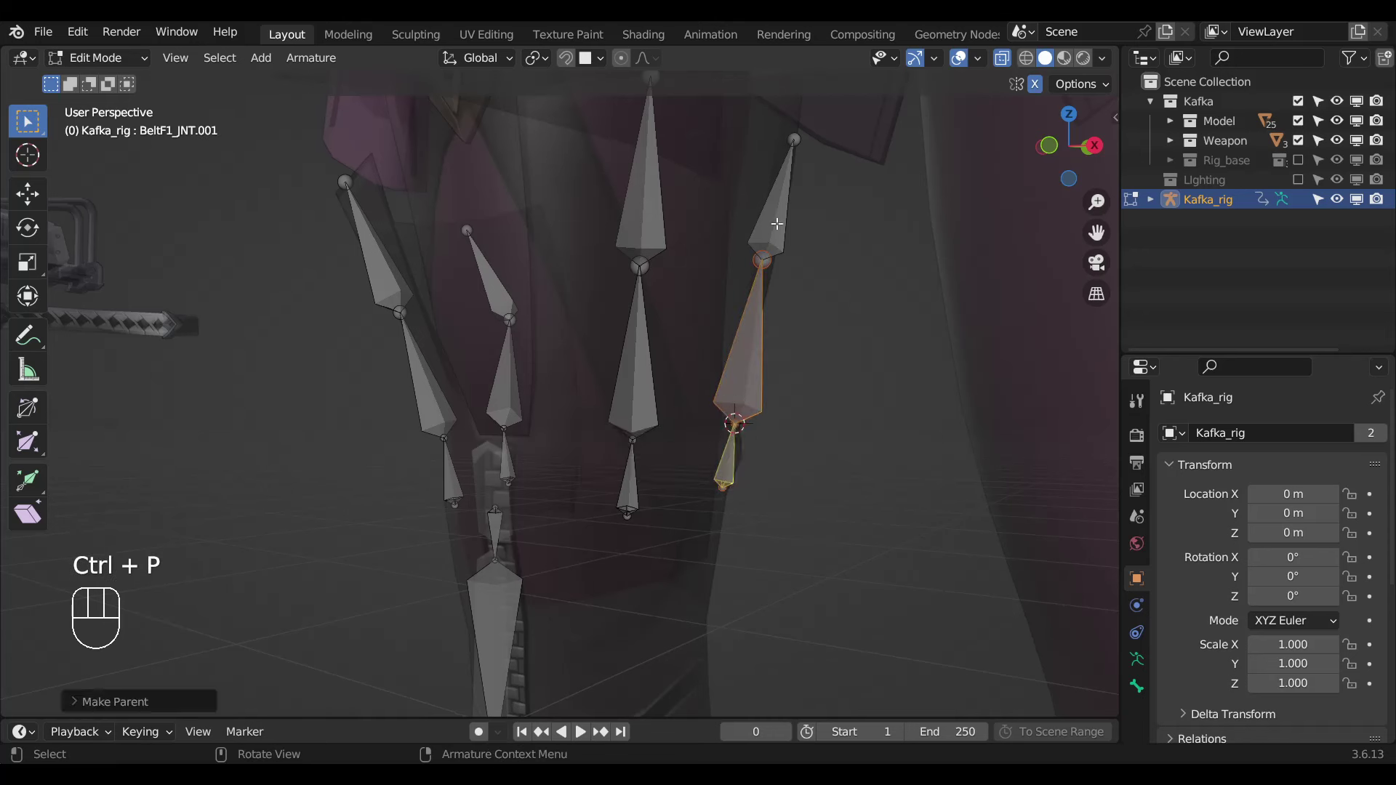
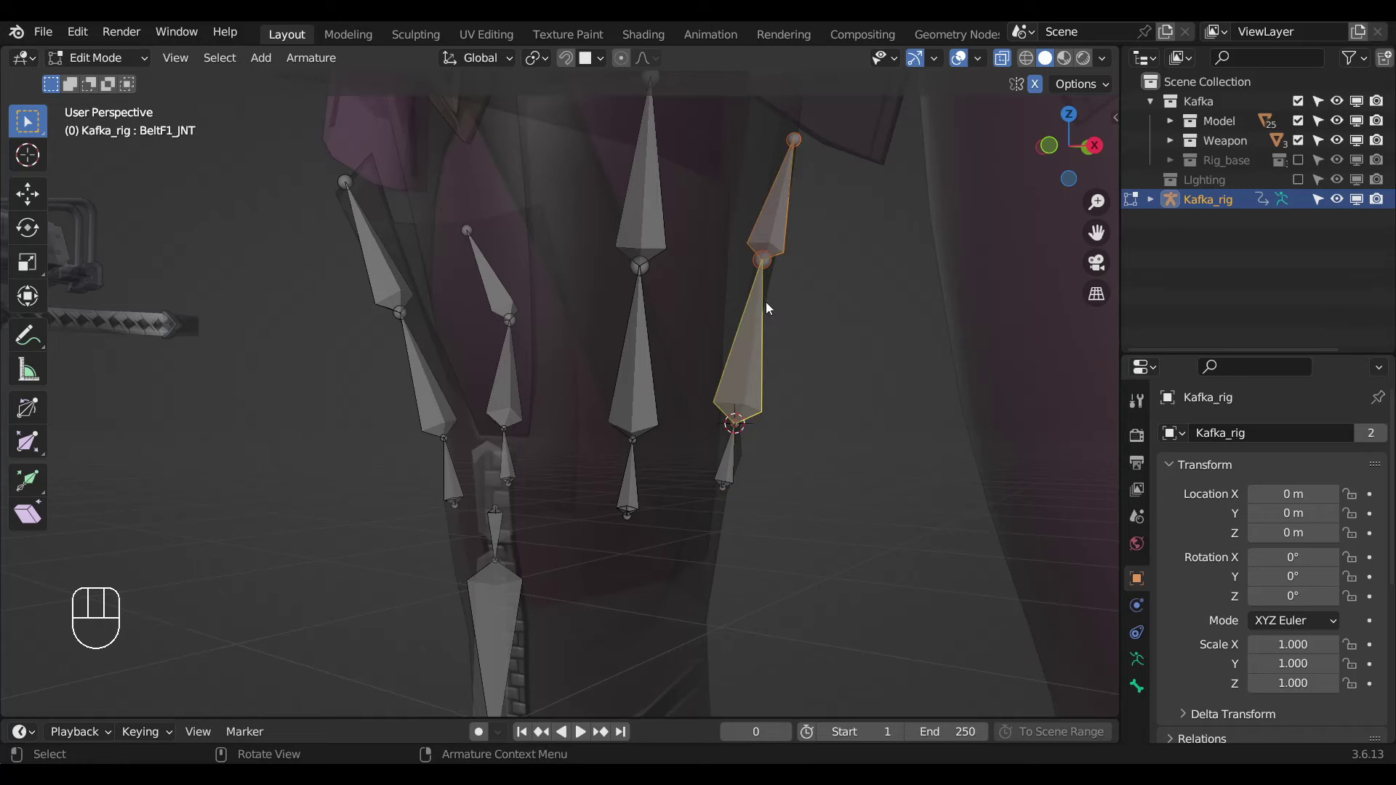
Back in Pose Mode, select BeltF1_JNT with its lower belt bone as target.
{"action": "key", "text": "Tab"}
{"action": "left_click", "coordinate": [778, 246]}
{"action": "left_click", "coordinate": [764, 366]}
Add Damped Track constraints to BeltF1_JNT and BeltE1_JNT aimed at their lower neighbours.
{"action": "key", "text": "ctrl+shift+c"}
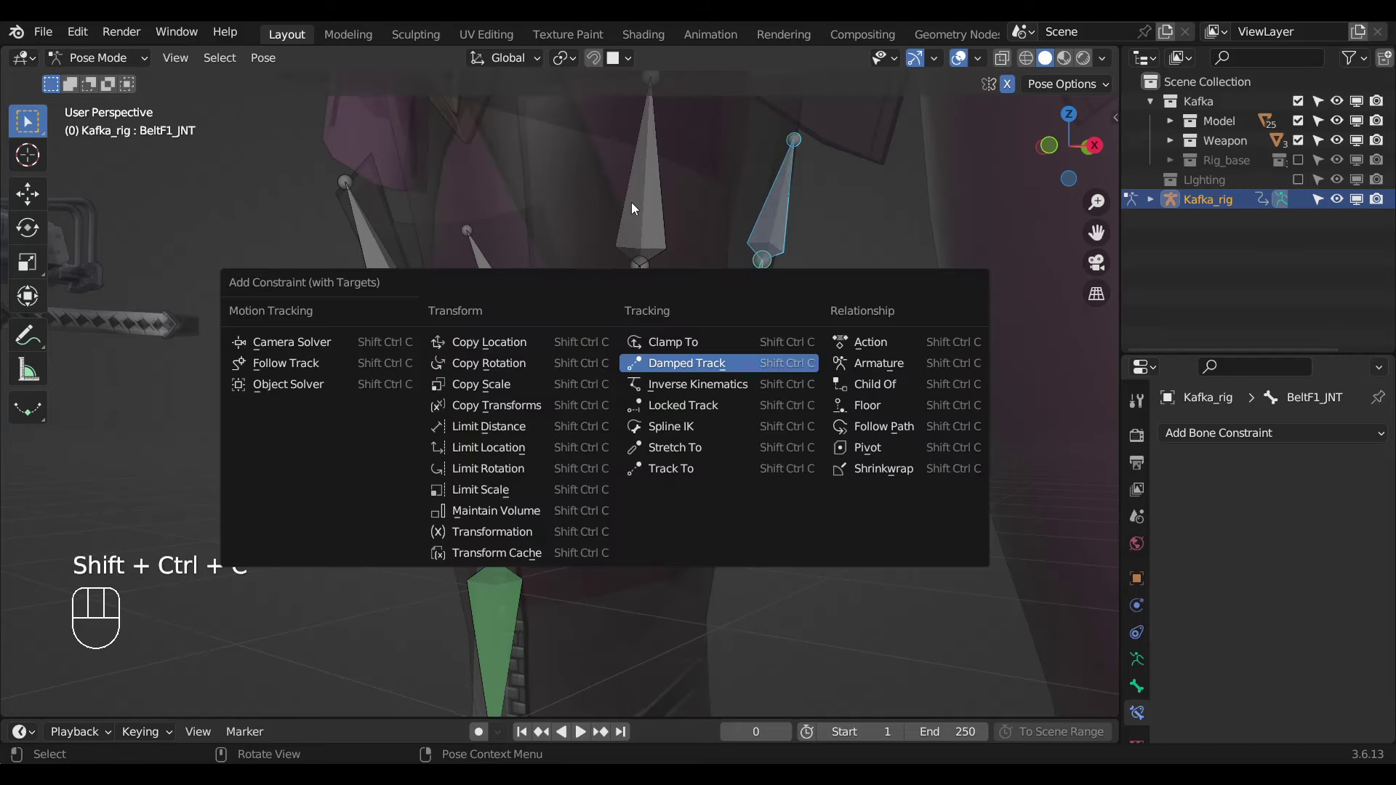
{"action": "left_click", "coordinate": [647, 329]}
{"action": "key", "text": "ctrl+shift+c"}
{"action": "left_click_drag", "start_coordinate": [566, 400], "coordinate": [538, 360]}
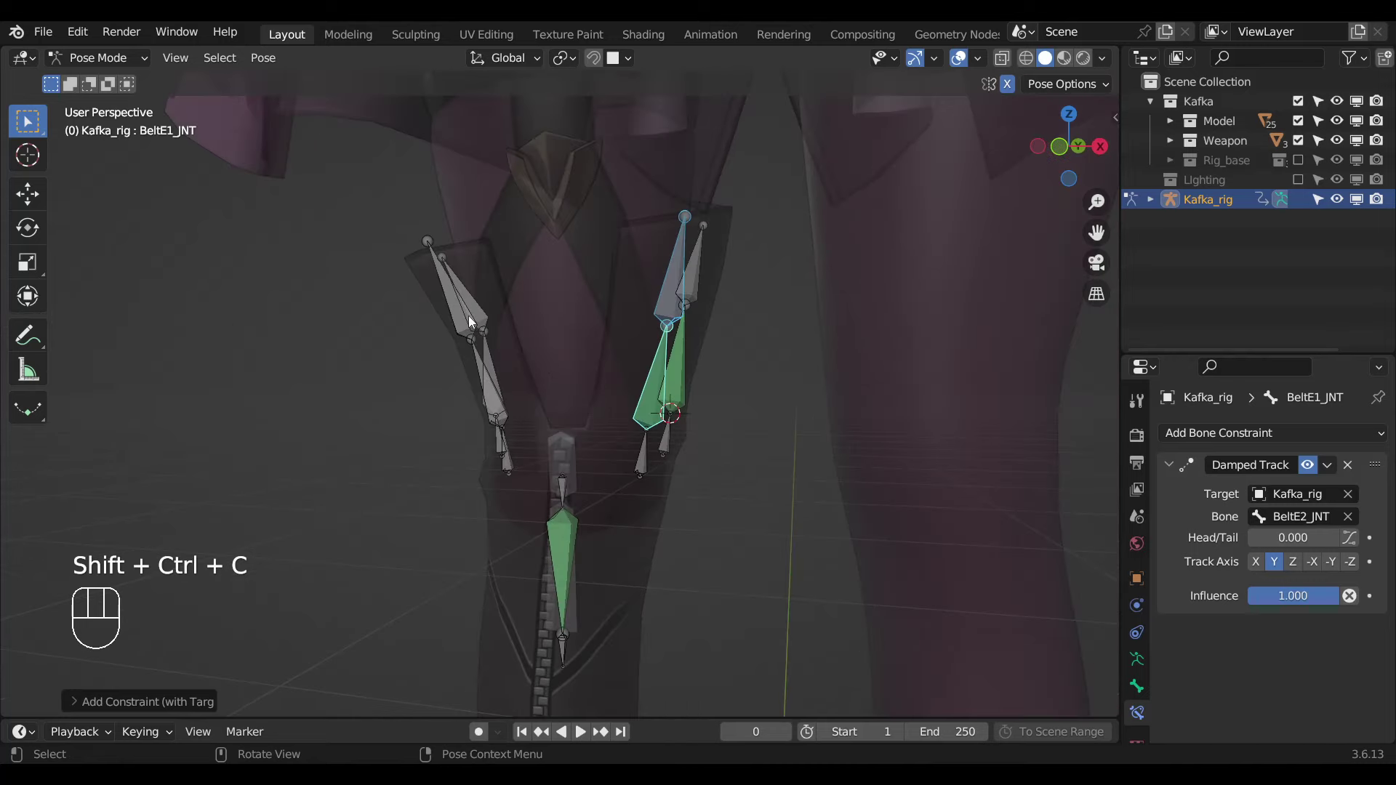
{"action": "left_click", "coordinate": [459, 297]}
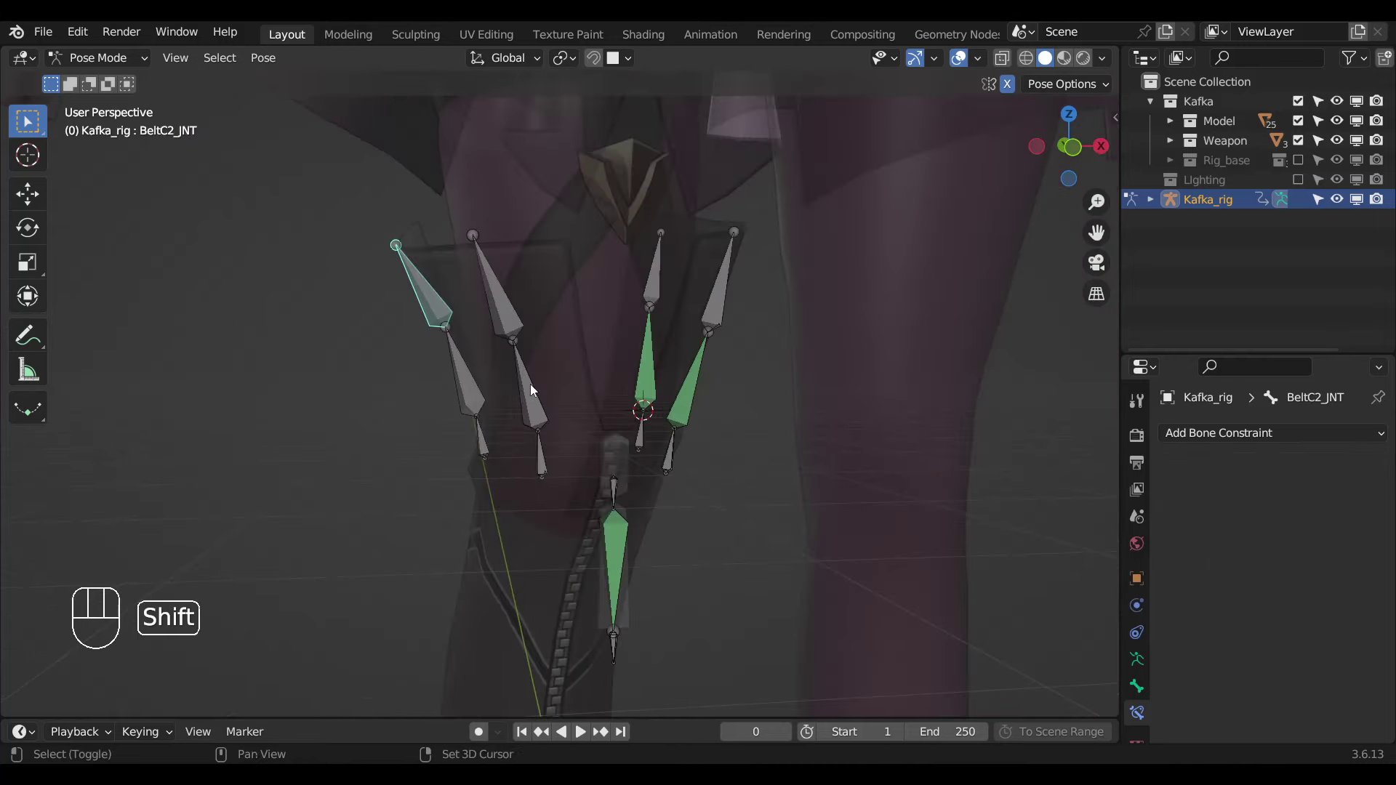
{"action": "left_click", "coordinate": [535, 387]}
{"action": "key", "text": "ctrl+shift+c"}
Give BeltD1_JNT and BeltC1_JNT Damped Track constraints toward their lower belt bones.
{"action": "middle_click", "coordinate": [567, 364]}
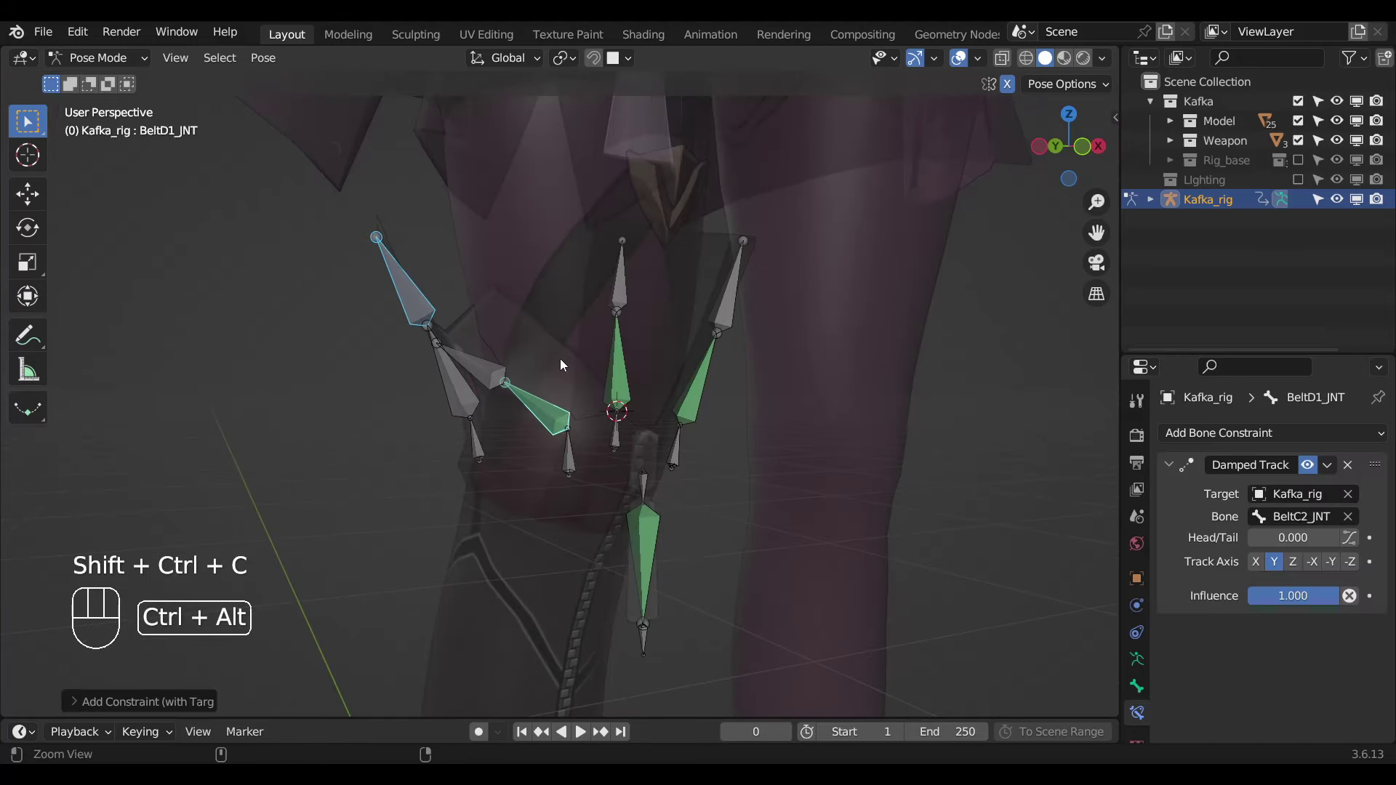
{"action": "key", "text": "ctrl+alt+c"}
{"action": "left_click", "coordinate": [566, 378]}
{"action": "key", "text": "ctrl+shift+c"}
{"action": "left_click", "coordinate": [456, 376]}
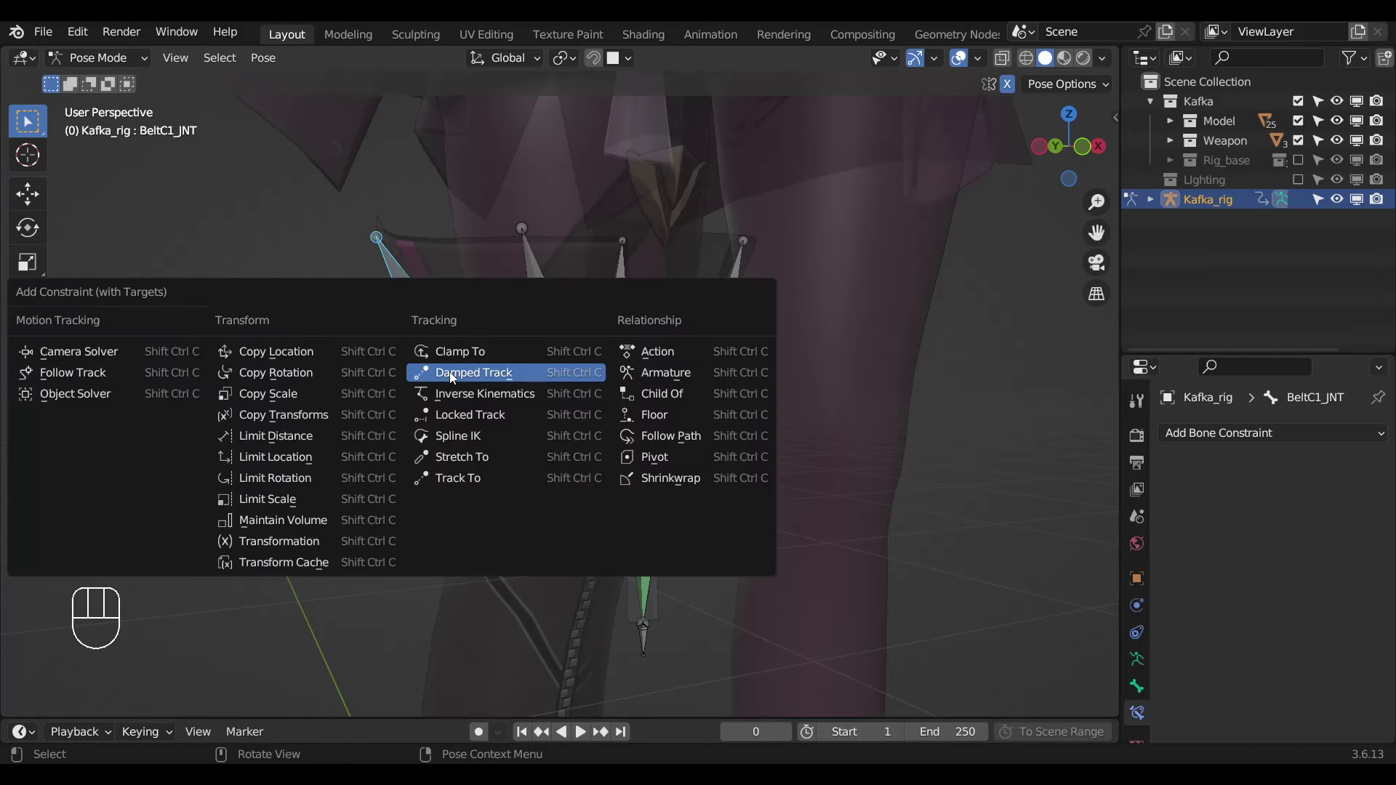
{"action": "key", "text": "ctrl+shift+c"}
{"action": "key", "text": "KP_1"}
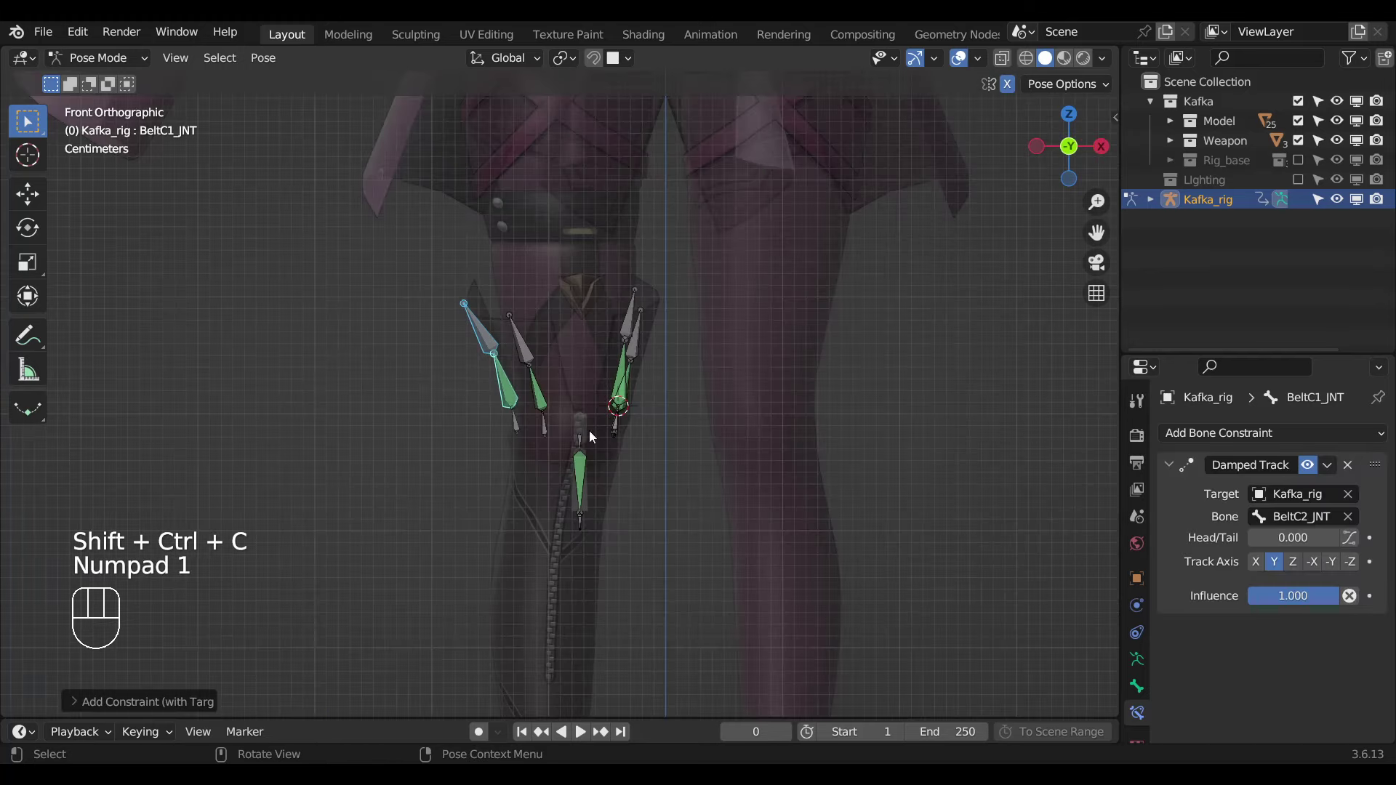
Select the rig's Setting bone and show Rig Main Properties to copy the AUTO Cloth driver.
{"action": "left_click_drag", "start_coordinate": [1277, 599], "coordinate": [745, 300]}
{"action": "left_click_drag", "start_coordinate": [738, 397], "coordinate": [682, 251]}
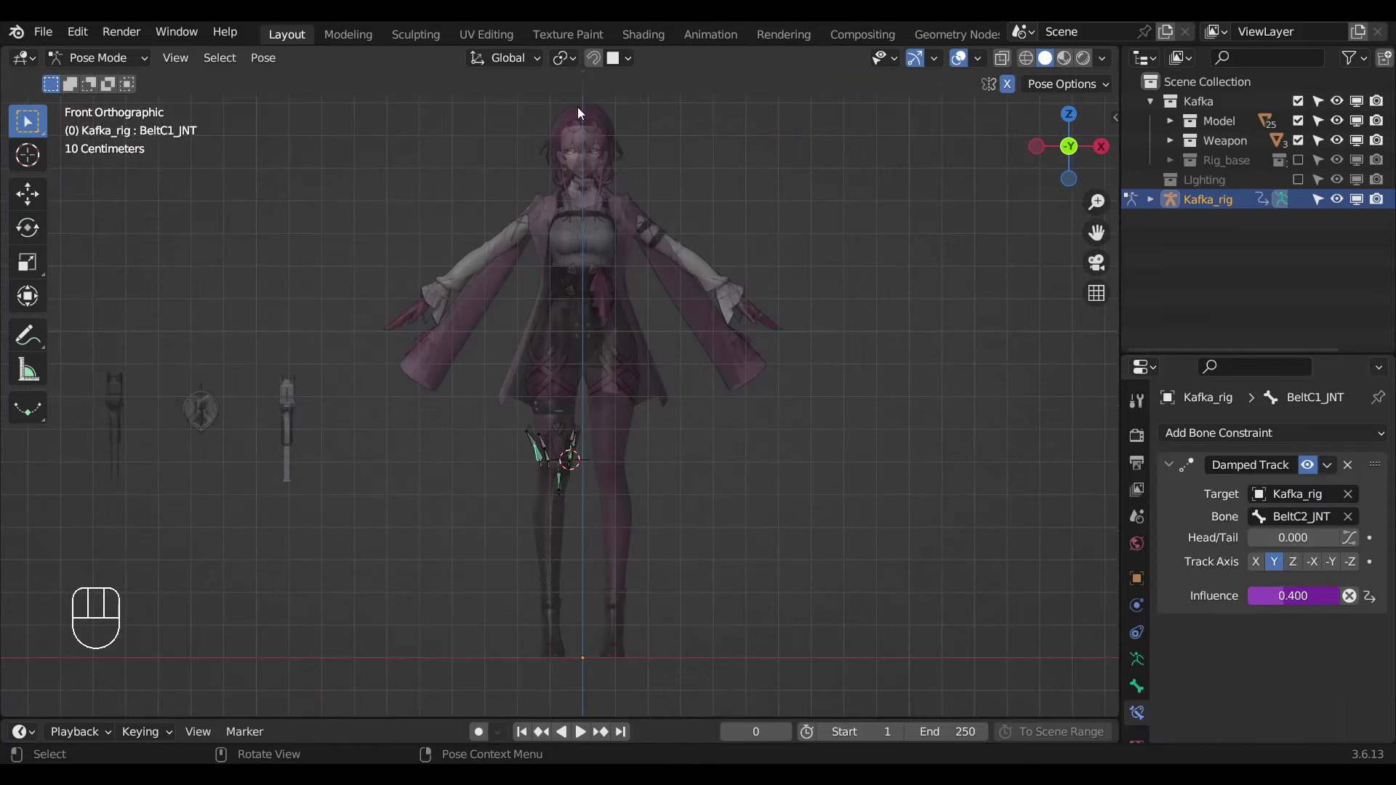
{"action": "left_click", "coordinate": [590, 135]}
{"action": "key", "text": "n"}
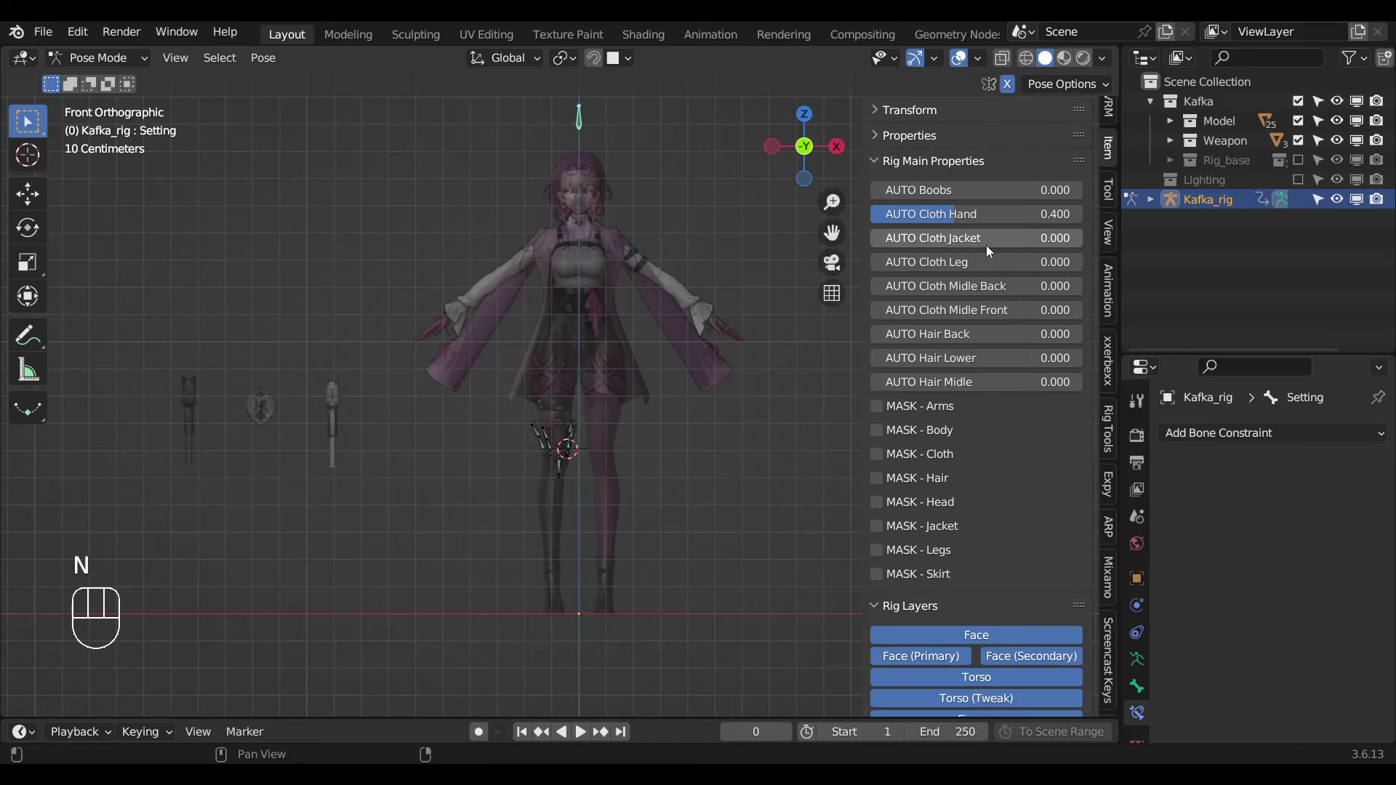
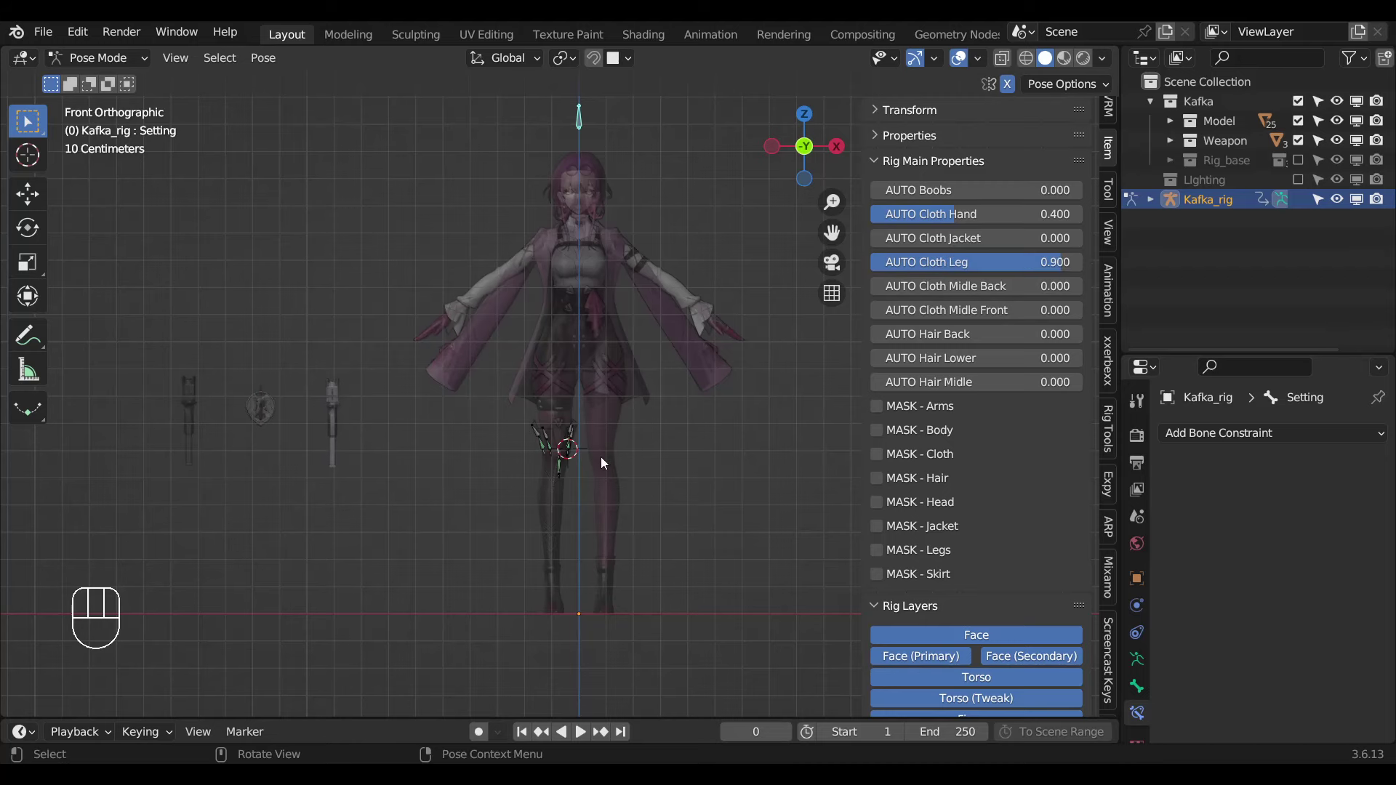
Paste the AUTO Cloth Leg driver onto BeltD1, BeltE1 and BeltF1 Damped Track influences, reading 0.900.
{"action": "left_click", "coordinate": [509, 550]}
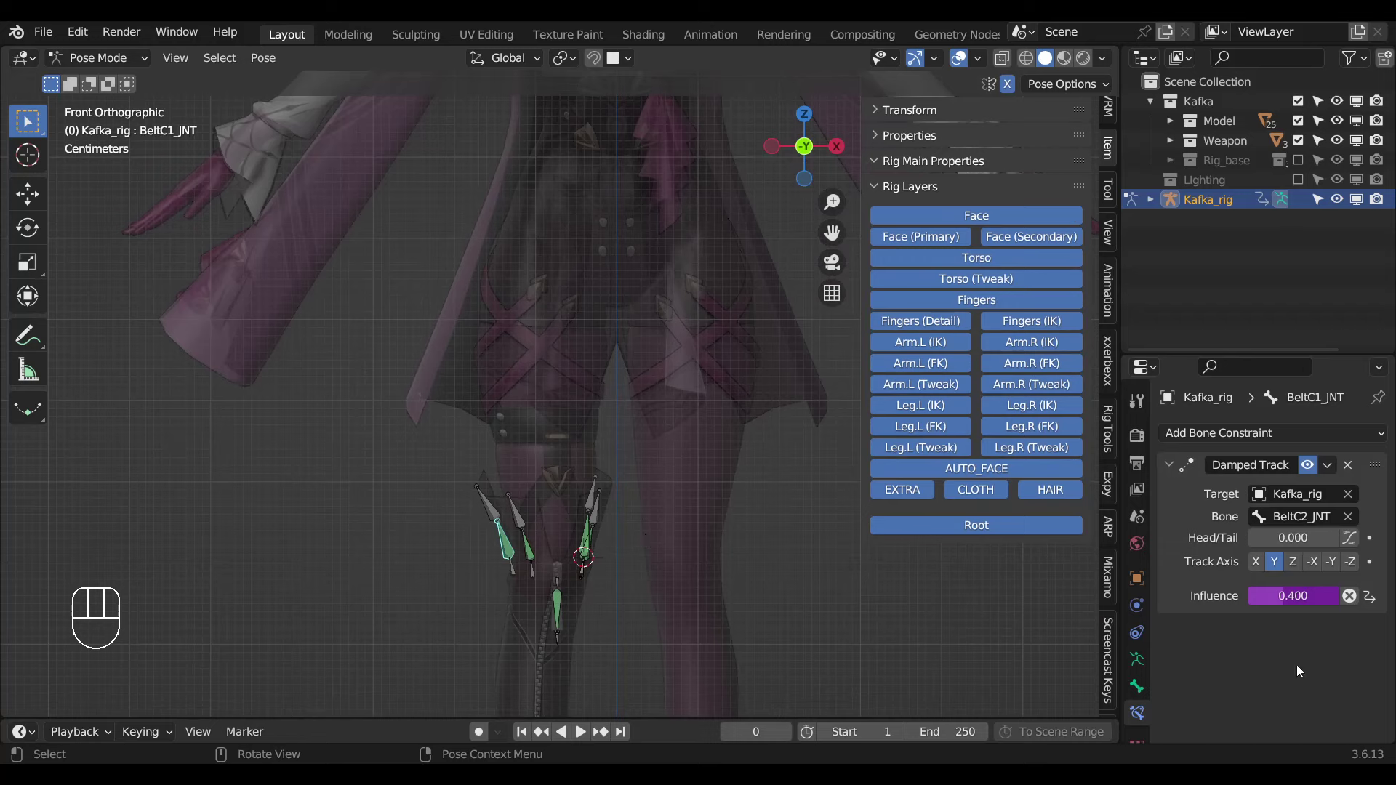
{"action": "left_click_drag", "start_coordinate": [1316, 605], "coordinate": [428, 564]}
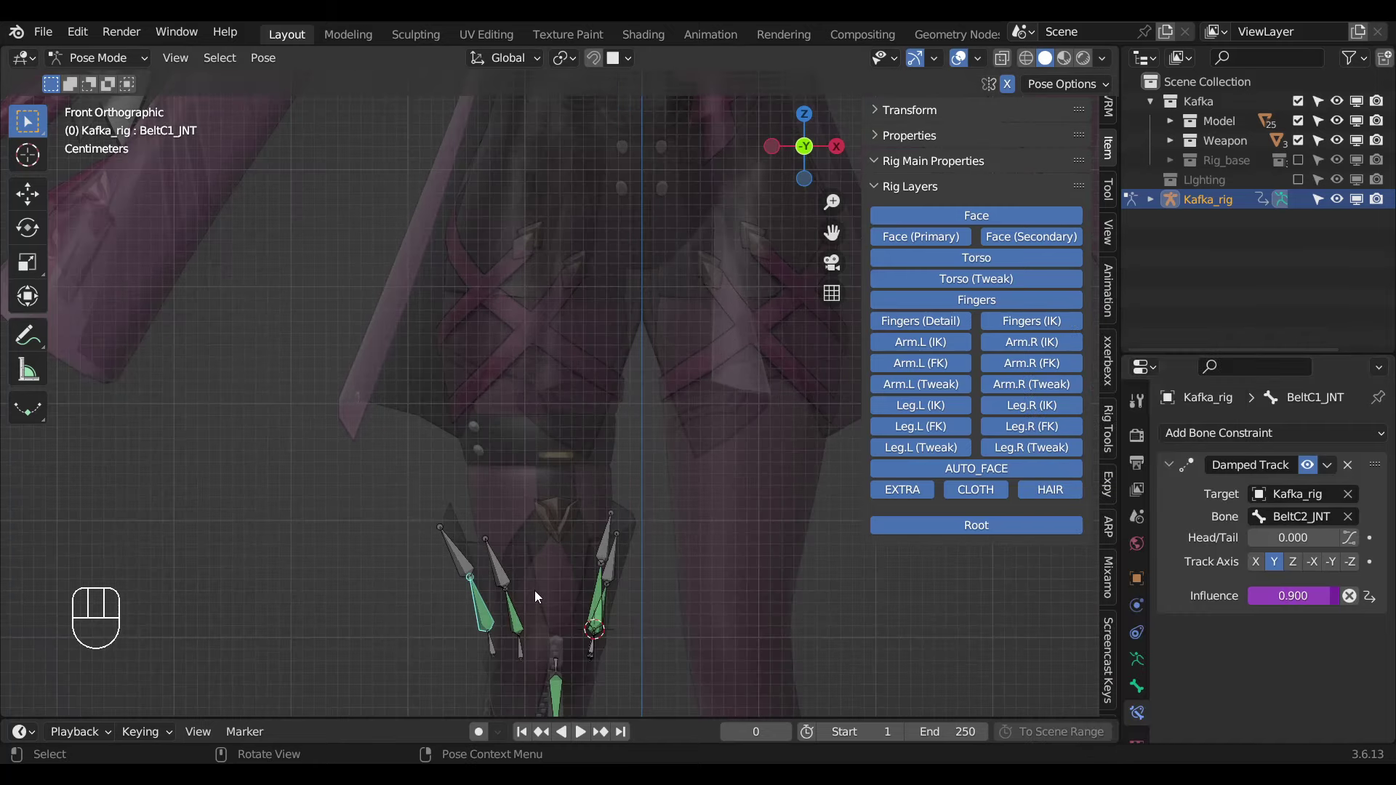
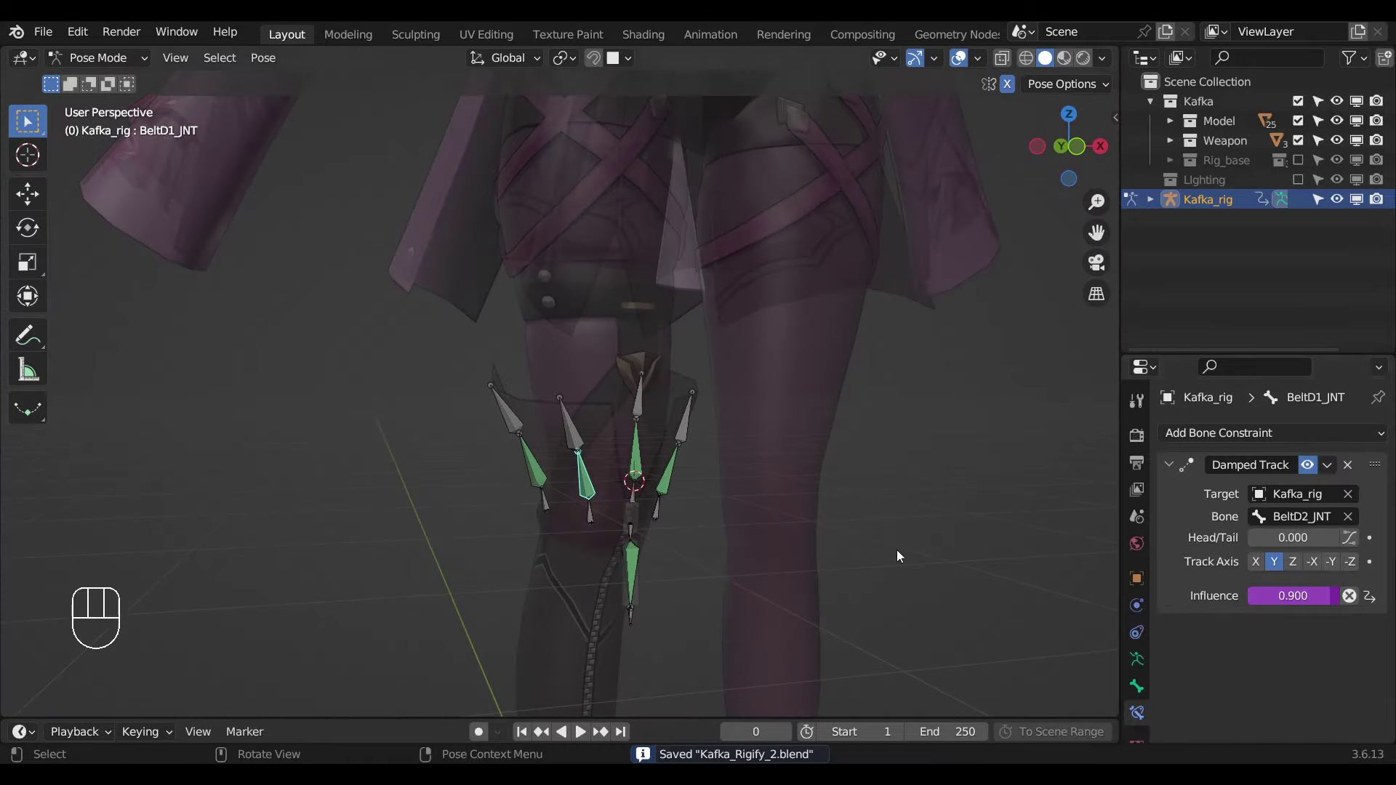
{"action": "left_click", "coordinate": [629, 574]}
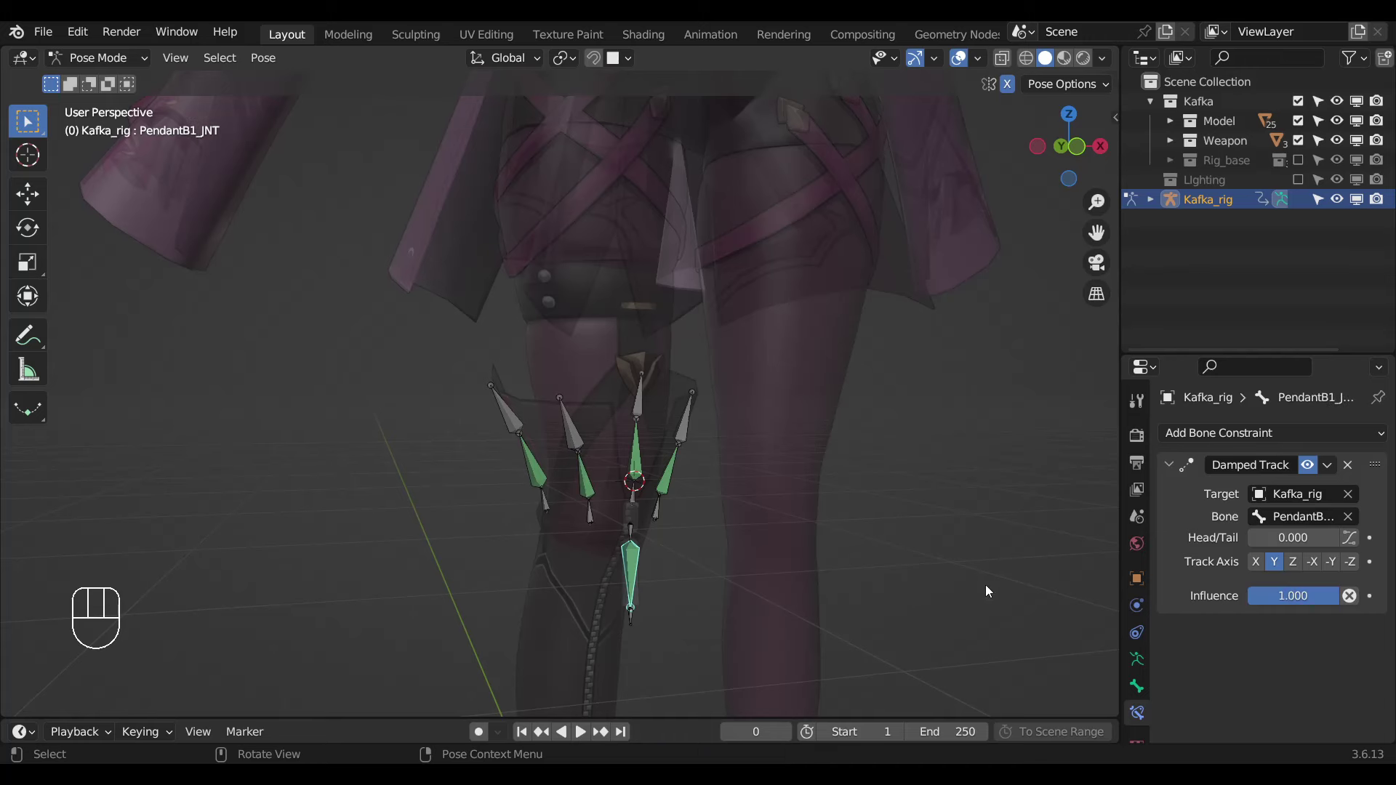
{"action": "left_click_drag", "start_coordinate": [1264, 602], "coordinate": [666, 477]}
{"action": "left_click", "coordinate": [678, 475]}
{"action": "left_click_drag", "start_coordinate": [1232, 574], "coordinate": [612, 455]}
{"action": "left_click", "coordinate": [637, 449]}
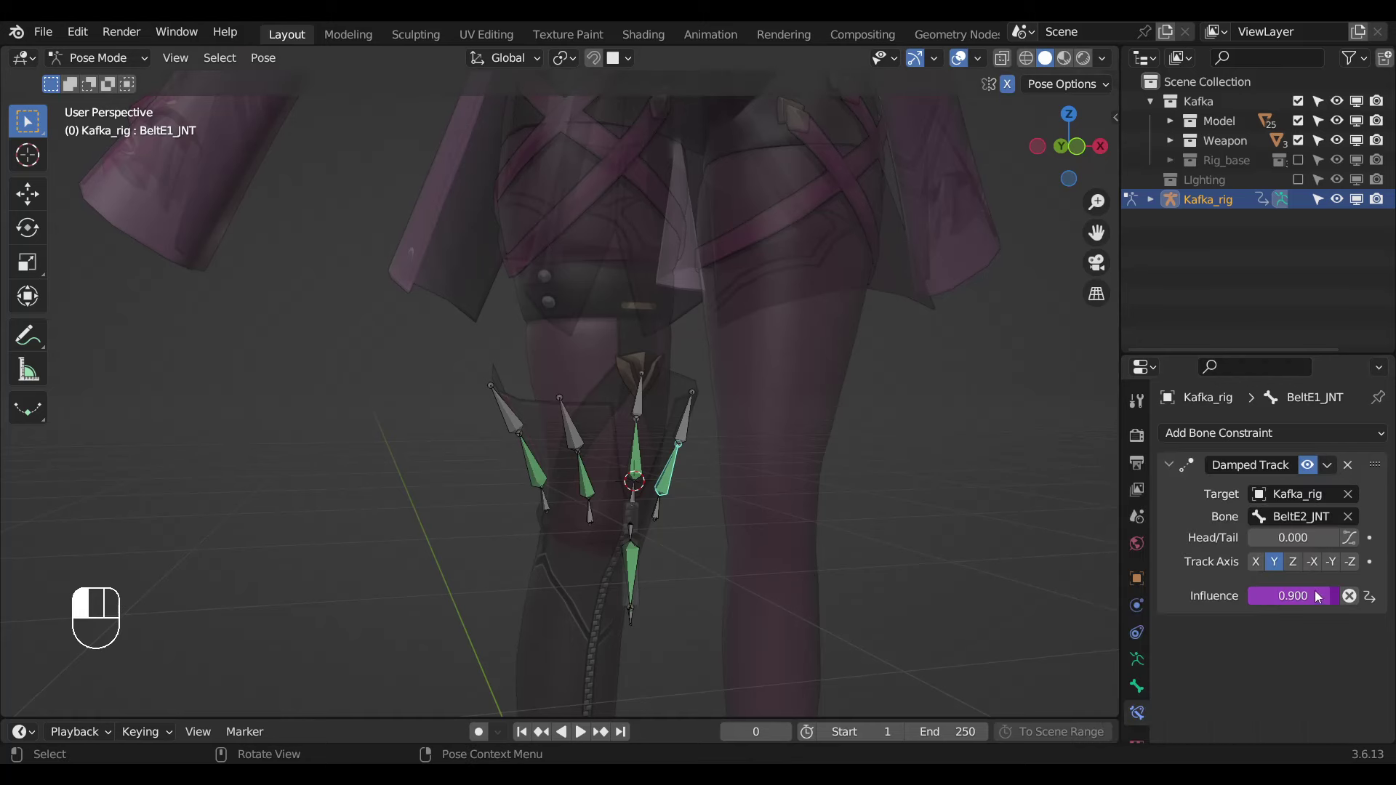
{"action": "left_click_drag", "start_coordinate": [1275, 585], "coordinate": [691, 560]}
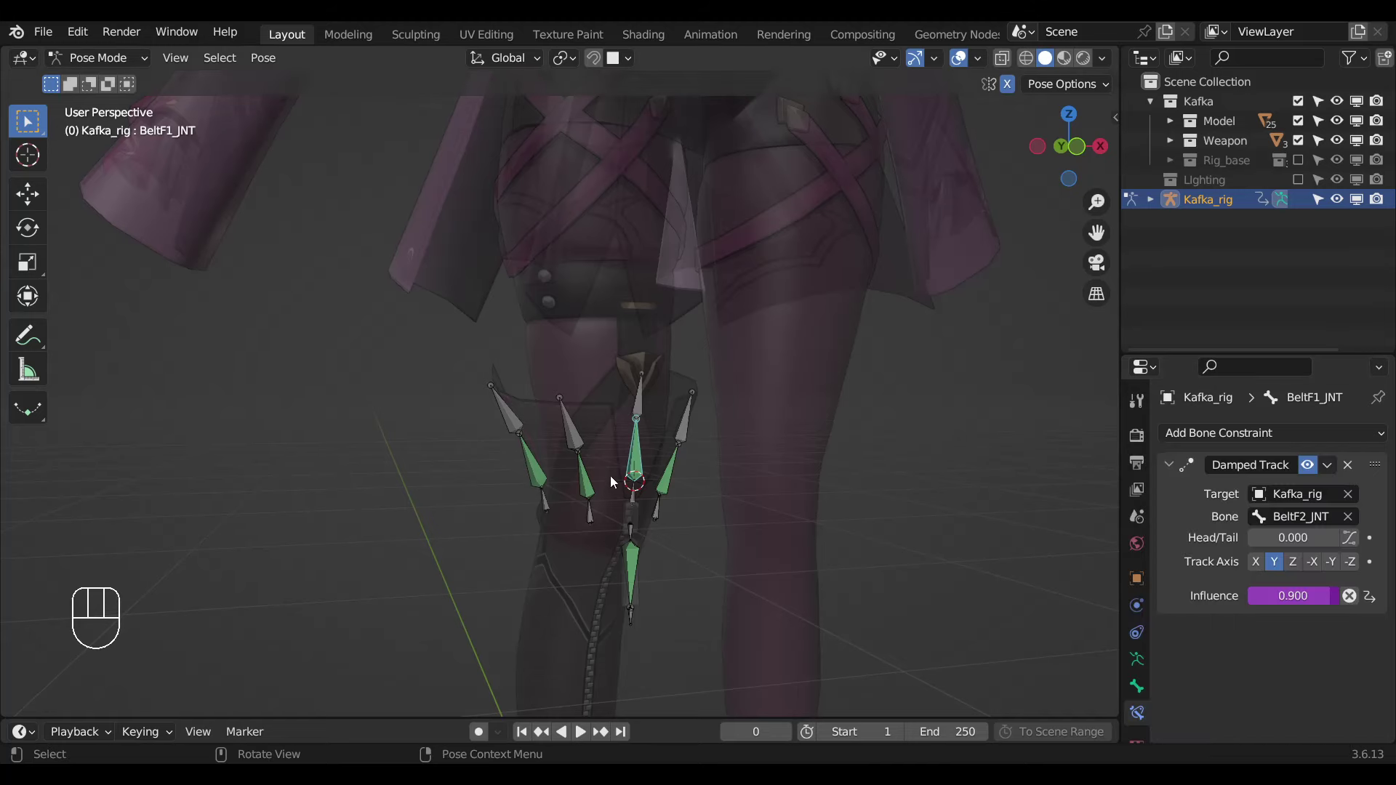
{"action": "key", "text": "KP_1"}
Reveal all bones, select the skirt bones' layer group, invert and hide everything else.
{"action": "left_click_drag", "start_coordinate": [753, 429], "coordinate": [748, 454]}
{"action": "key", "text": "alt+h"}
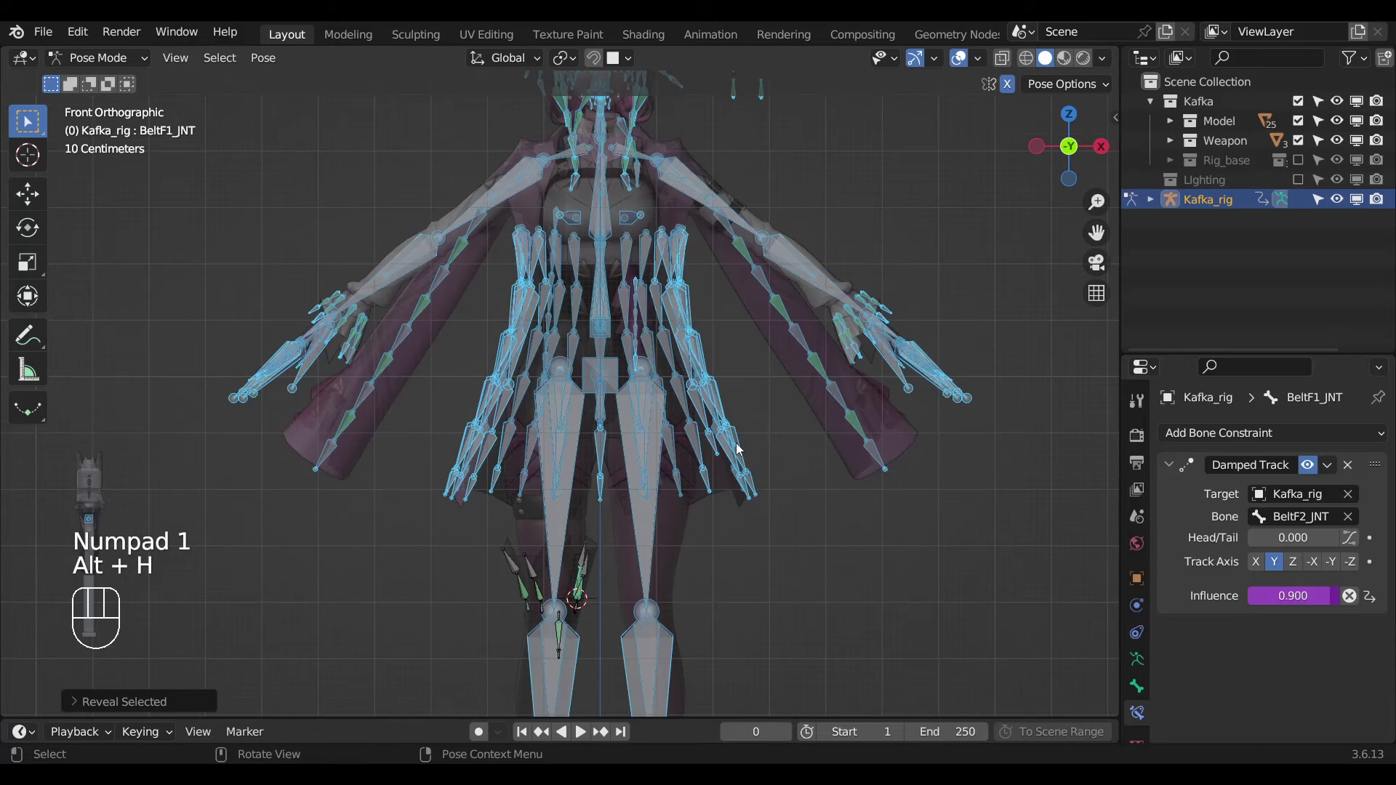
{"action": "left_click", "coordinate": [741, 450]}
{"action": "key", "text": "shift+h"}
{"action": "key", "text": "ctrl+z"}
{"action": "key", "text": "shift+g"}
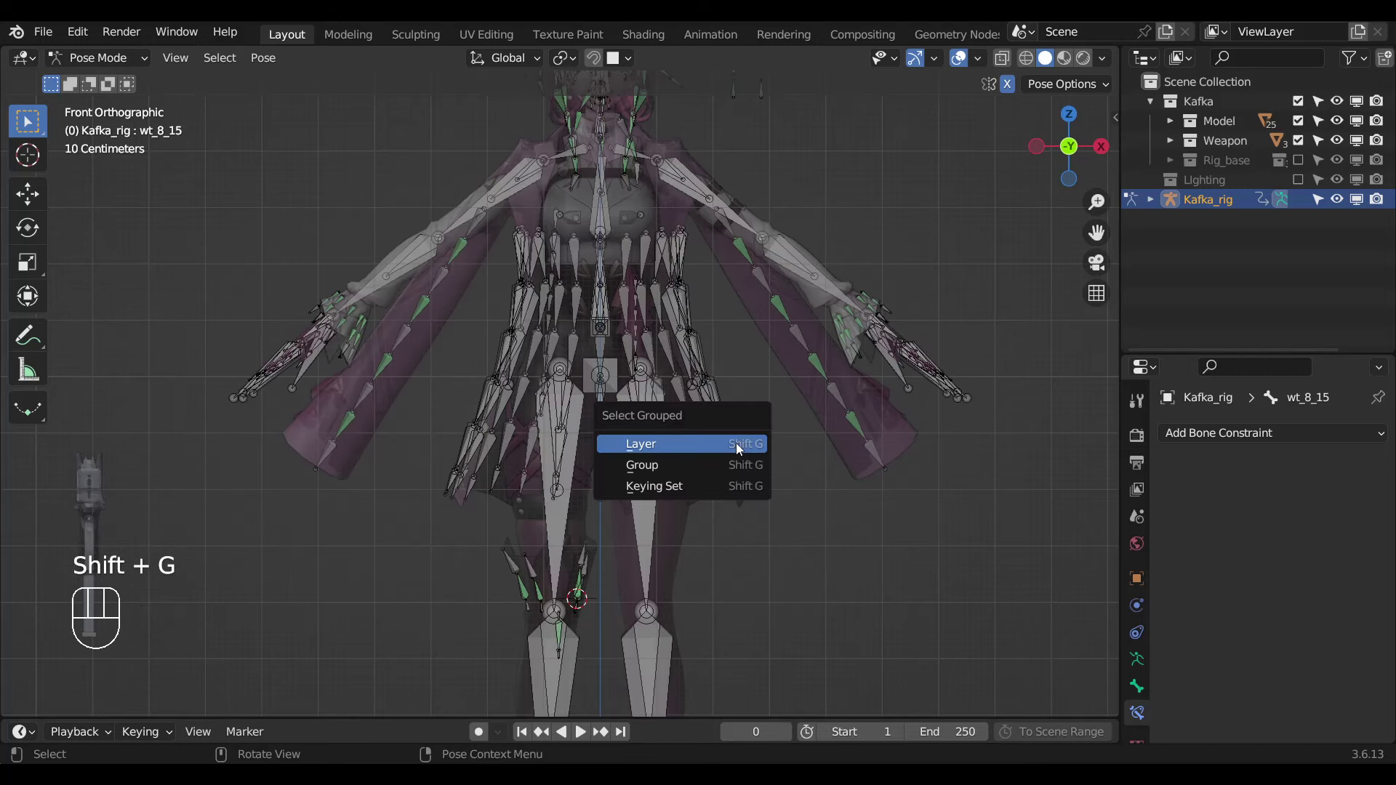
{"action": "key", "text": "shift+h"}
{"action": "left_click_drag", "start_coordinate": [663, 463], "coordinate": [700, 467]}
{"action": "left_click_drag", "start_coordinate": [681, 430], "coordinate": [674, 447]}
{"action": "key", "text": "ctrl+l"}
{"action": "key", "text": "shift+h"}
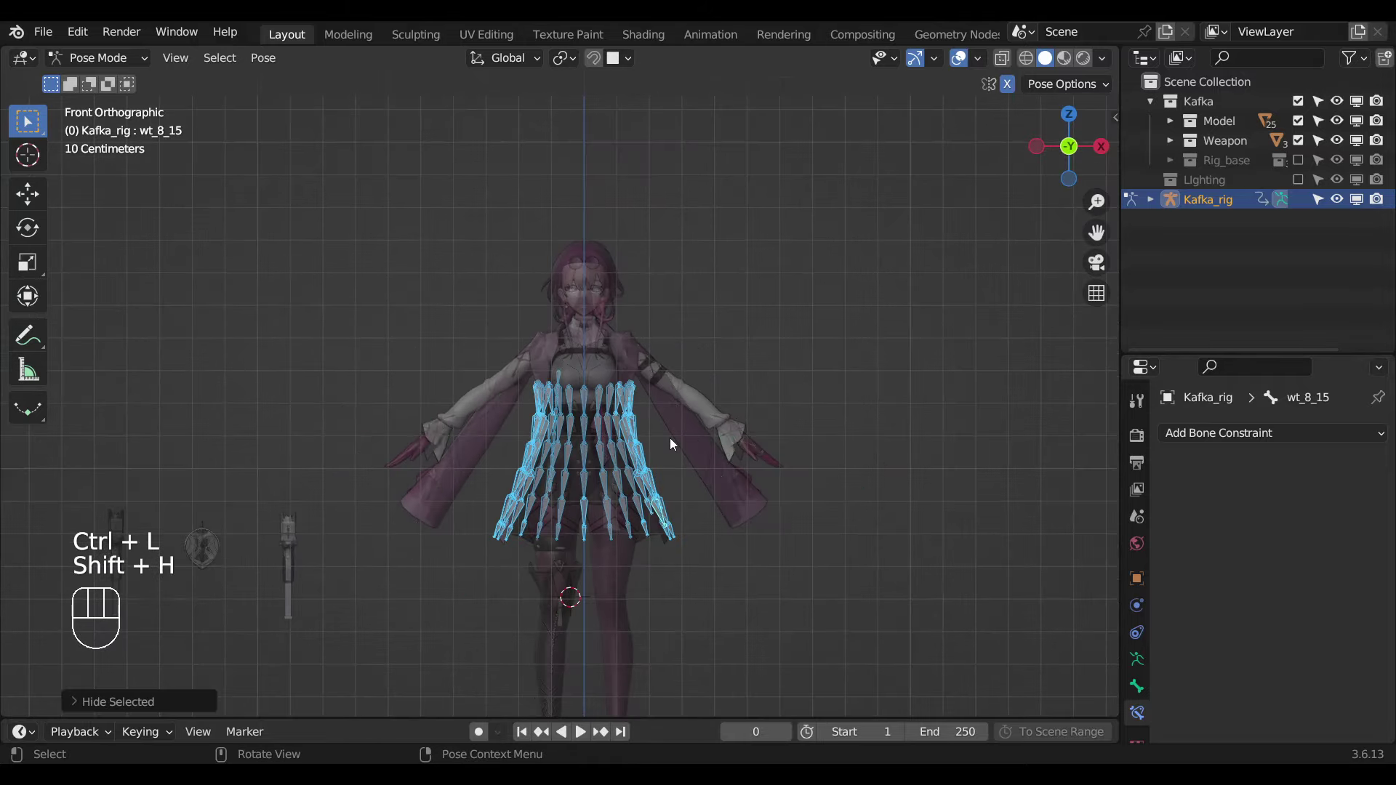
Leave only the skirt bones and Setting bone visible and save Kafka_Rigify_2.blend again.
{"action": "left_click", "coordinate": [778, 315]}
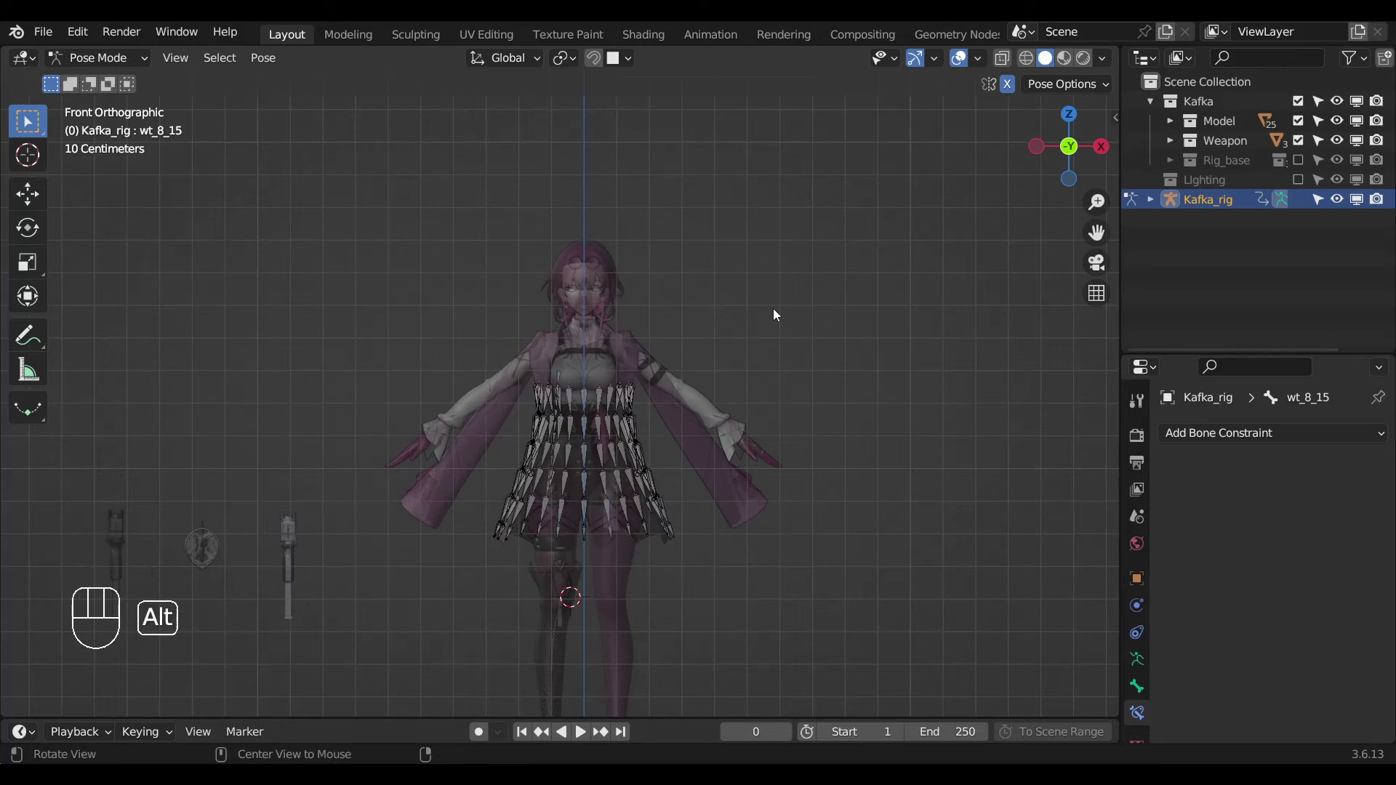
{"action": "key", "text": "alt+h"}
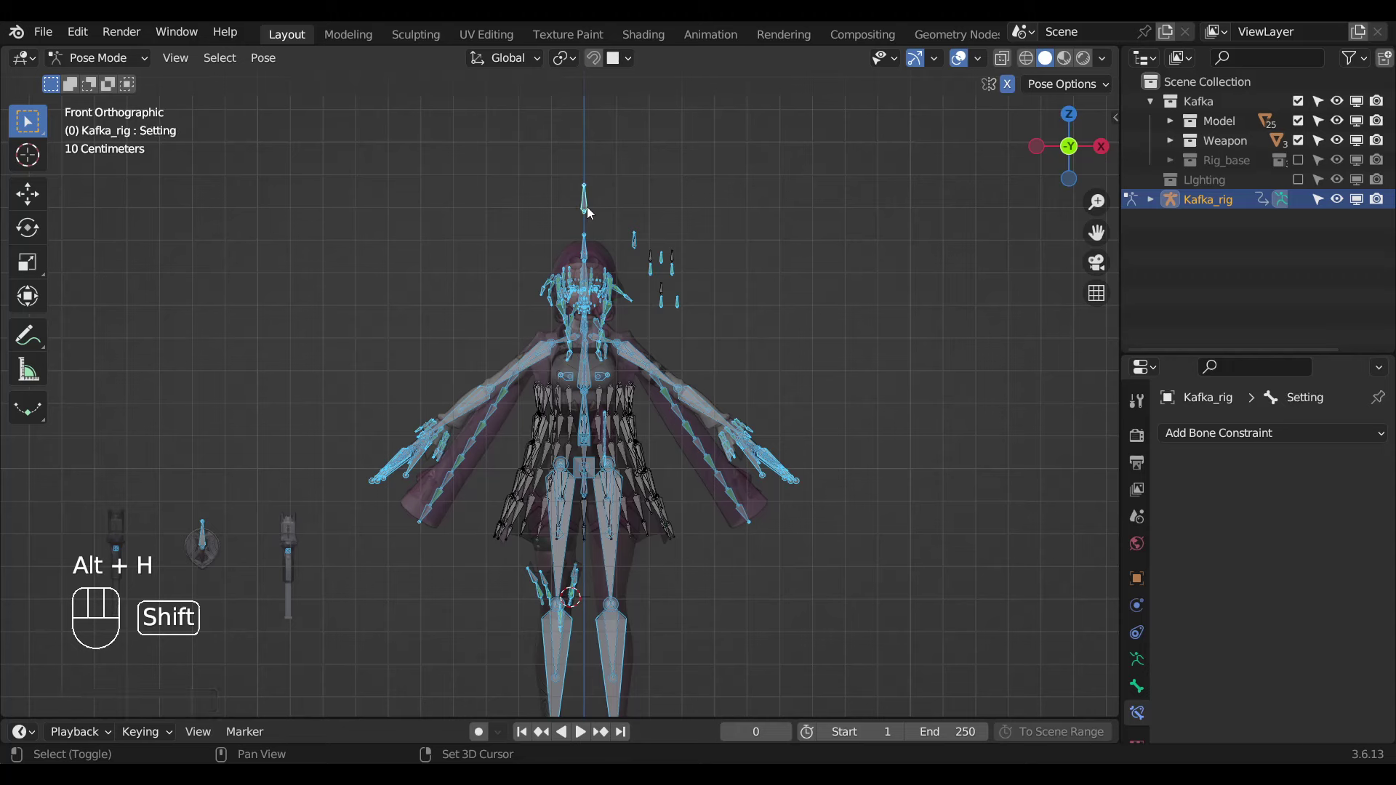
{"action": "key", "text": "h"}
{"action": "key", "text": "a"}
{"action": "key", "text": "shift+h"}
{"action": "left_click", "coordinate": [599, 120]}
{"action": "key", "text": "alt+z"}
{"action": "left_click_drag", "start_coordinate": [772, 362], "coordinate": [801, 366]}
{"action": "key", "text": "ctrl+shift+s"}
{"action": "middle_click", "coordinate": [793, 404]}
{"action": "key", "text": "n"}
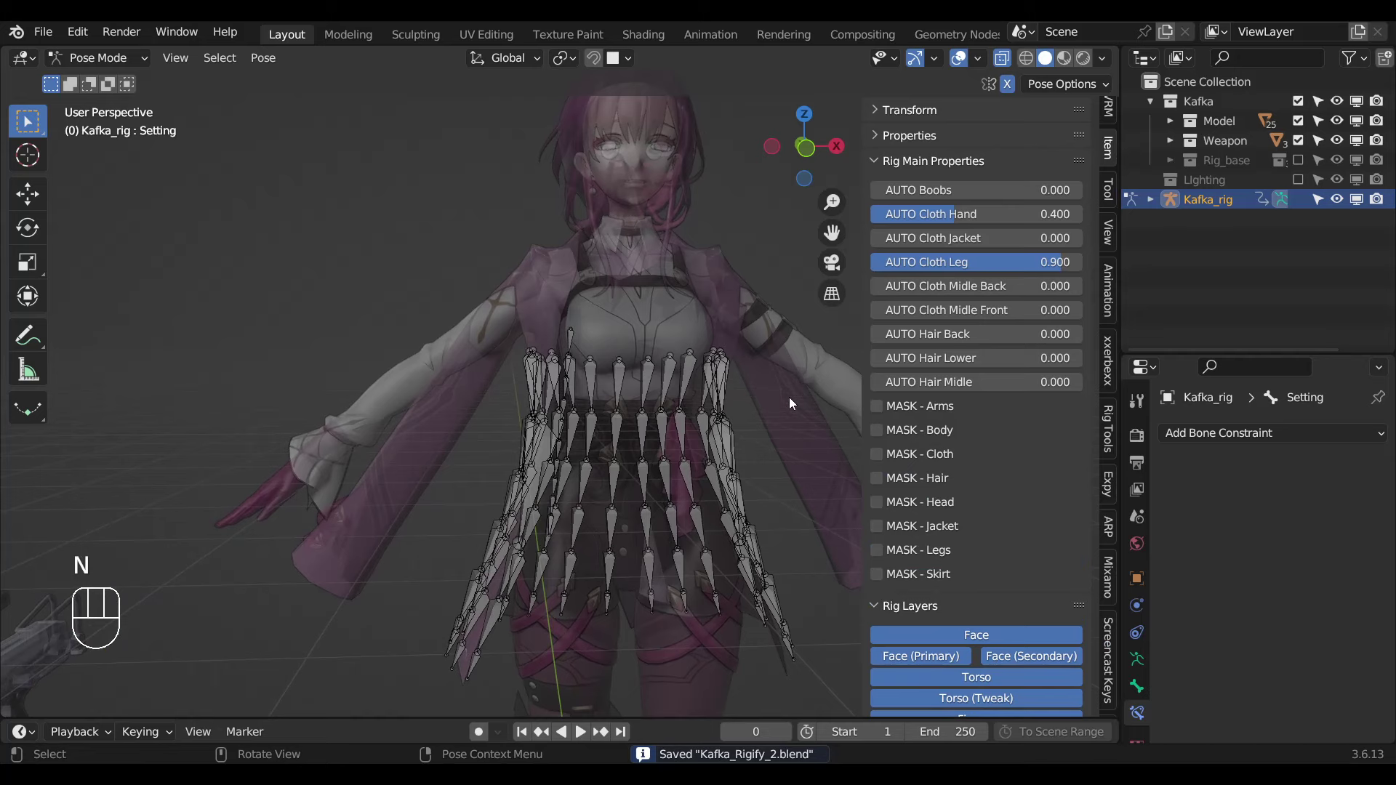
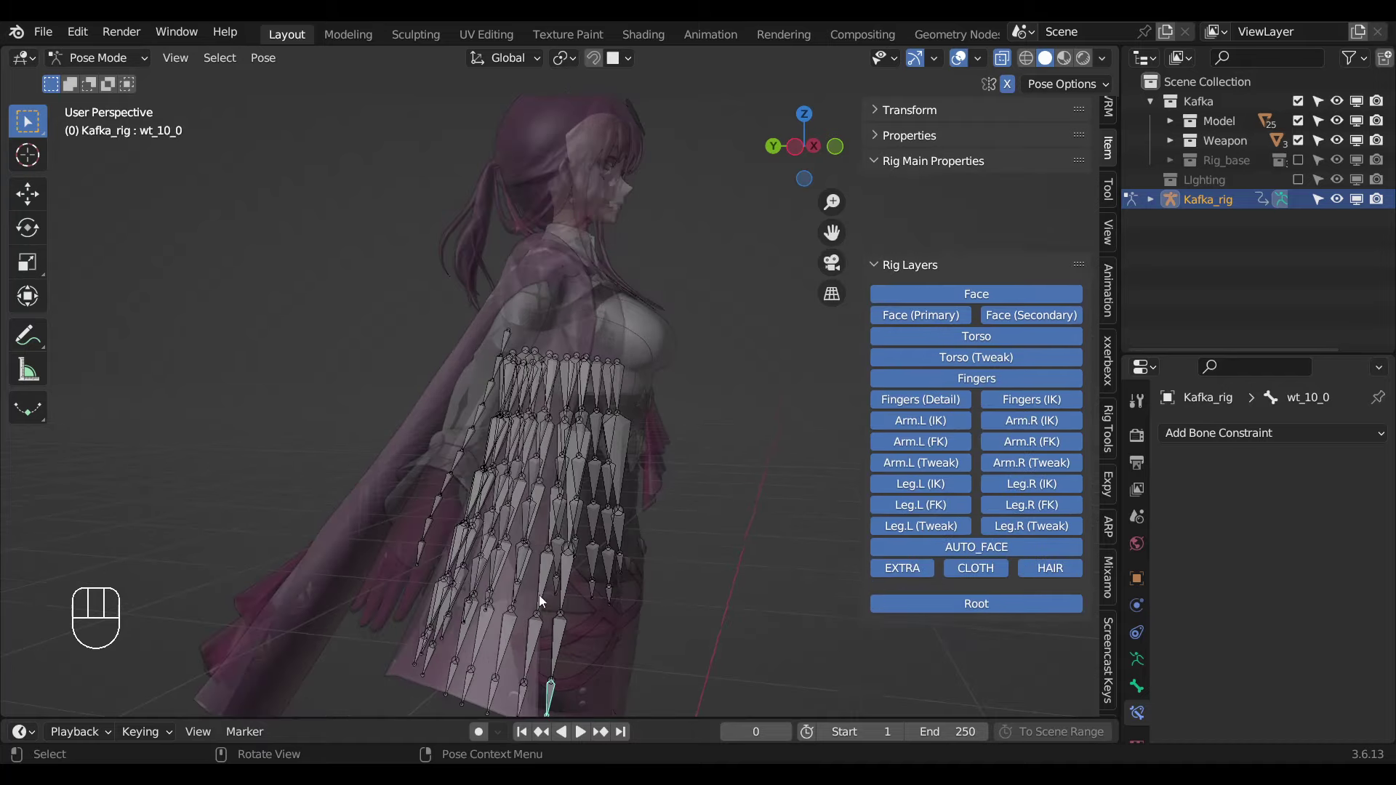
Add Damped Track constraints to the lower ys chain bones aimed at their next bones.
{"action": "left_click_drag", "start_coordinate": [529, 571], "coordinate": [755, 594]}
{"action": "middle_click", "coordinate": [692, 585]}
{"action": "left_click", "coordinate": [667, 573]}
{"action": "left_click", "coordinate": [654, 548]}
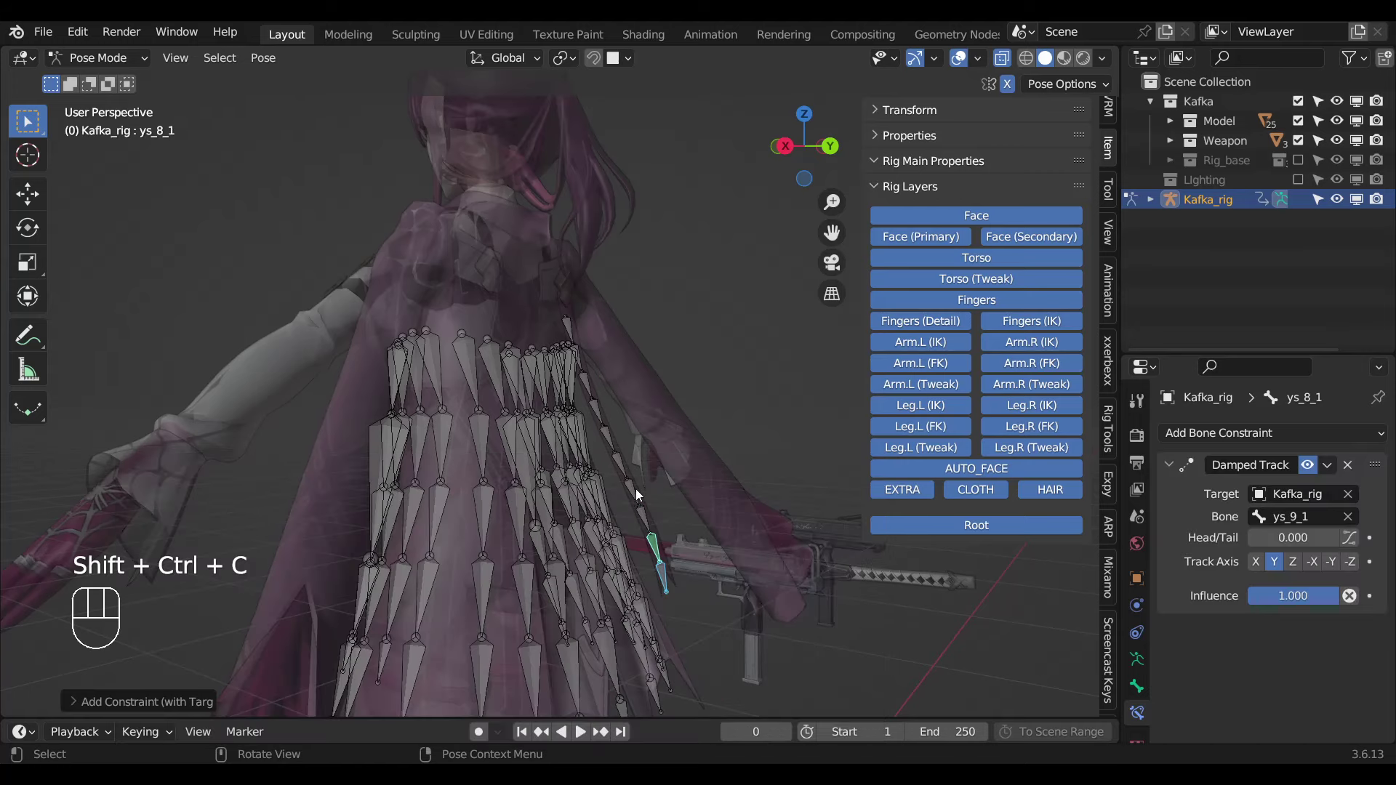
{"action": "left_click", "coordinate": [636, 491]}
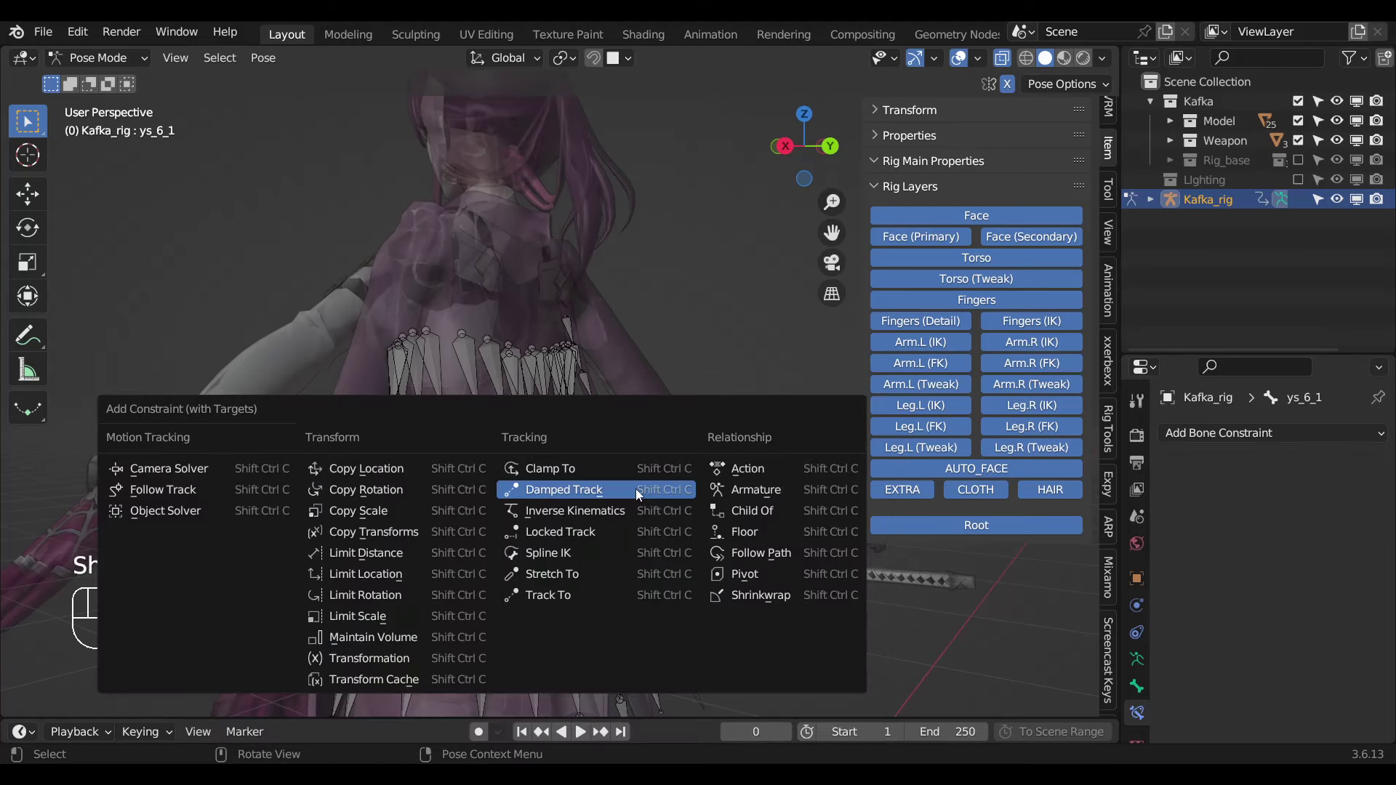
{"action": "key", "text": "ctrl+shift+c"}
{"action": "left_click", "coordinate": [622, 474]}
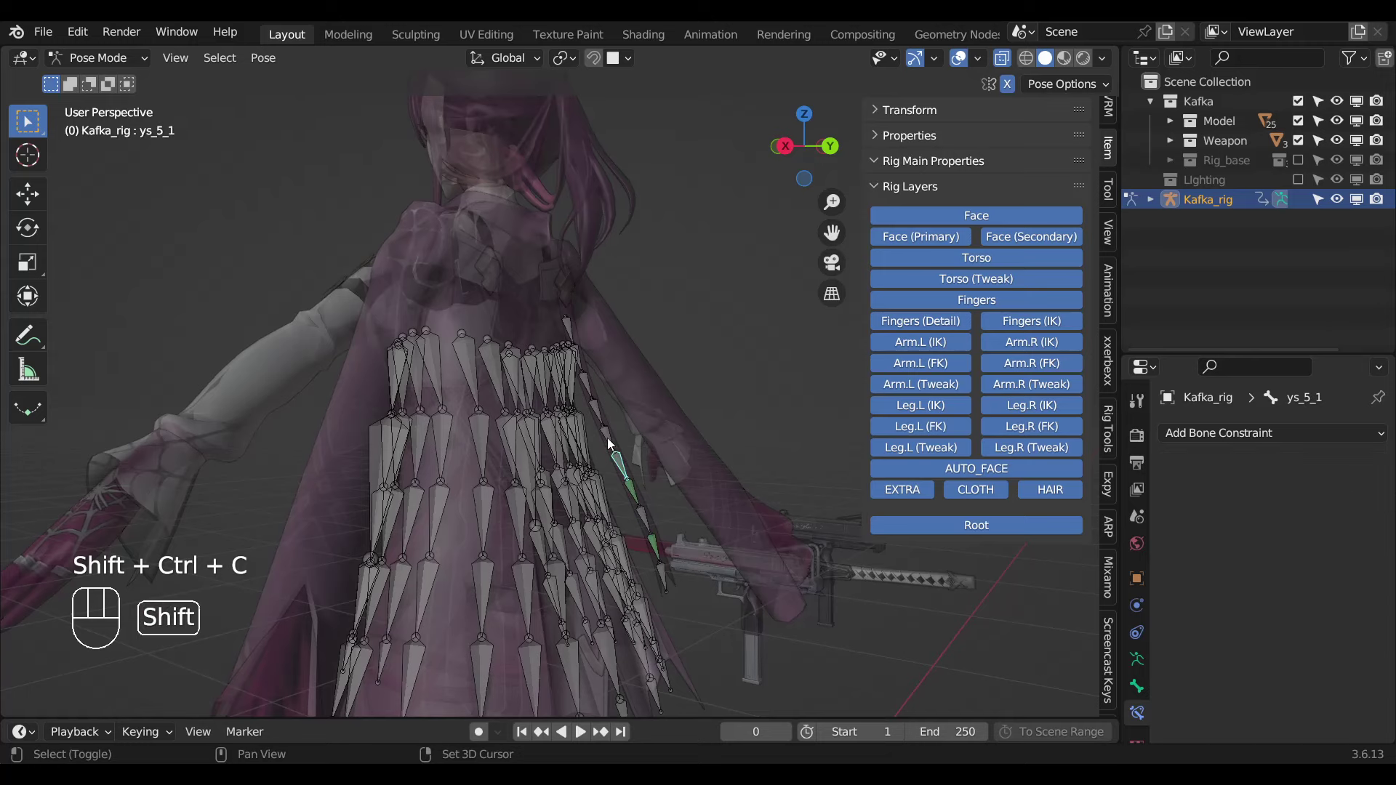
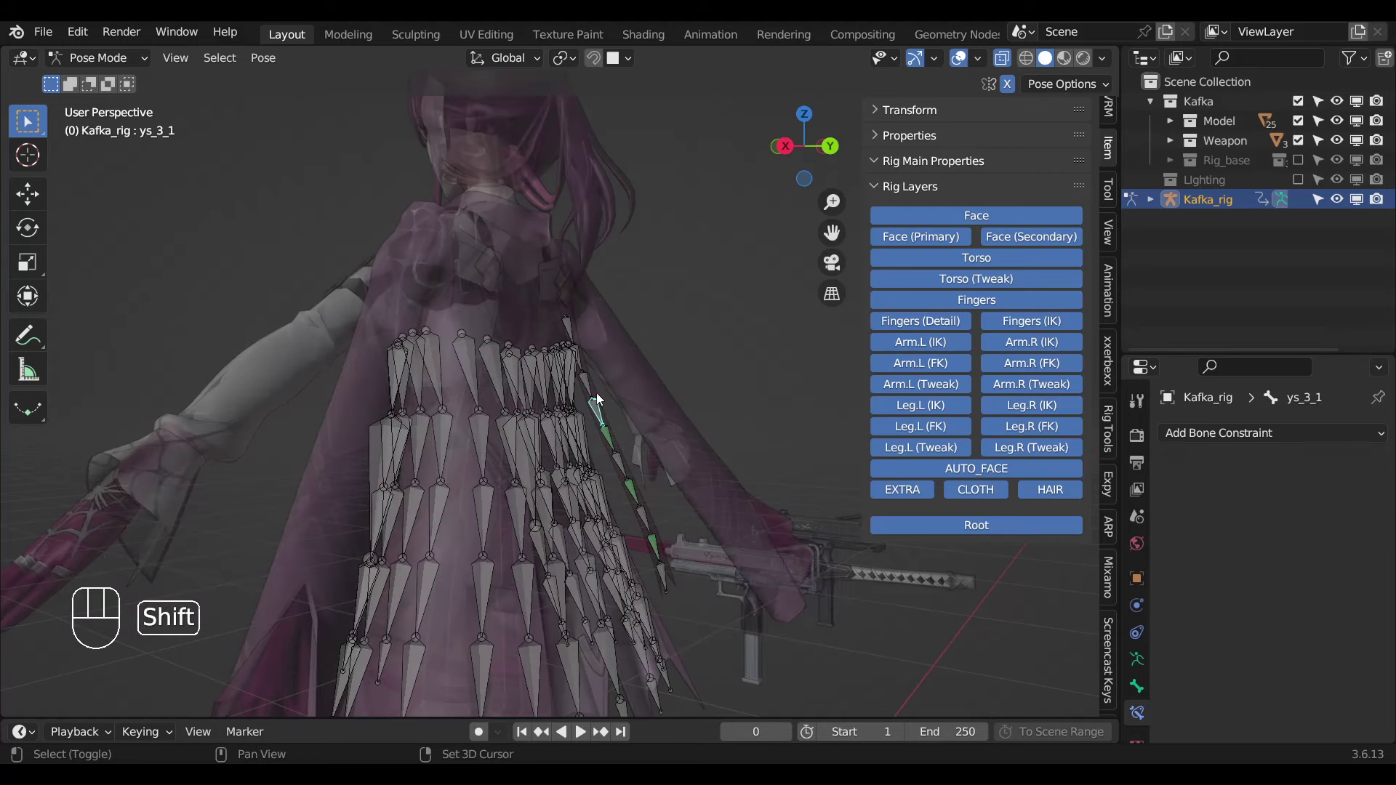
Make ys_1_1 Damped Track ys_2_1 and drive its influence at 0.900 with AUTO Cloth Leg.
{"action": "left_click", "coordinate": [589, 387]}
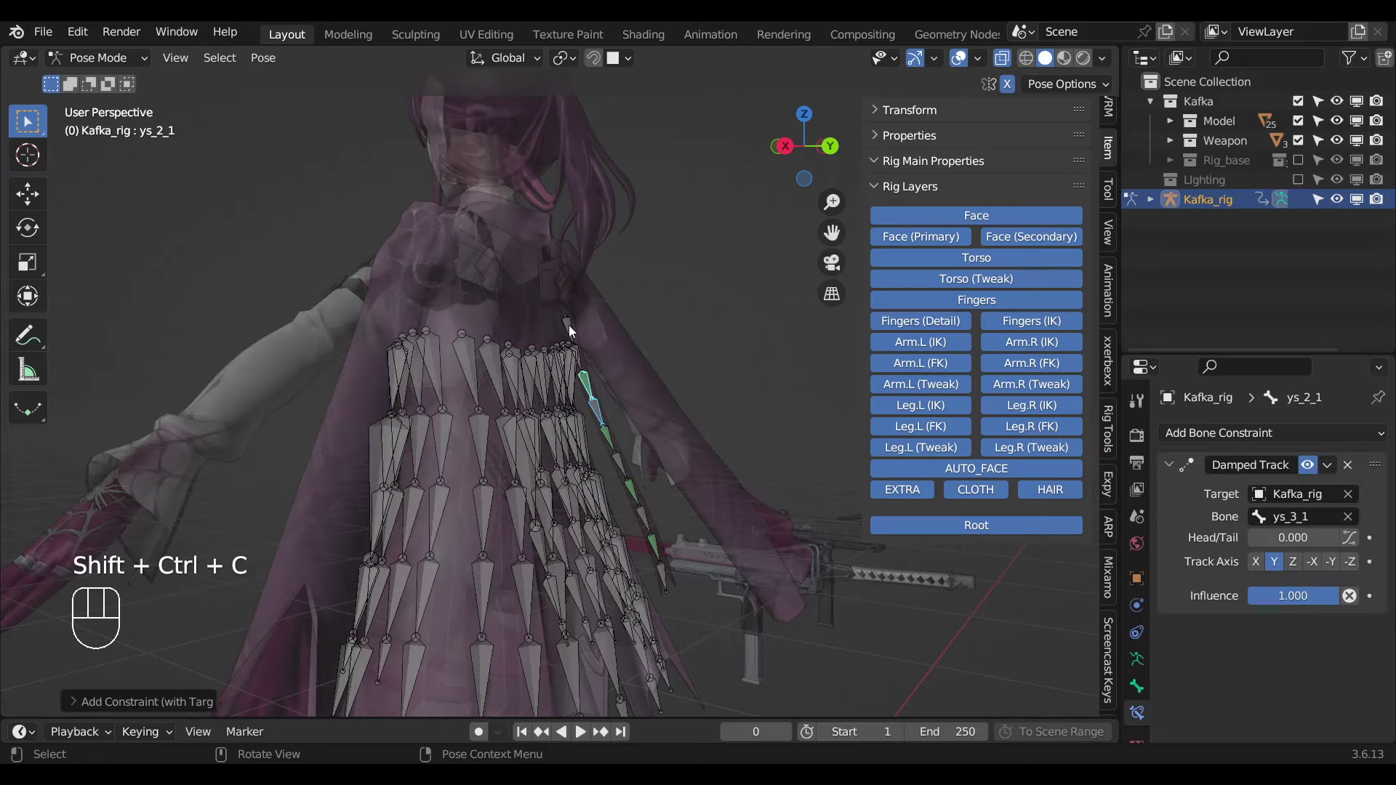
{"action": "left_click_drag", "start_coordinate": [621, 389], "coordinate": [614, 394]}
{"action": "left_click_drag", "start_coordinate": [644, 394], "coordinate": [657, 394]}
{"action": "left_click", "coordinate": [619, 358]}
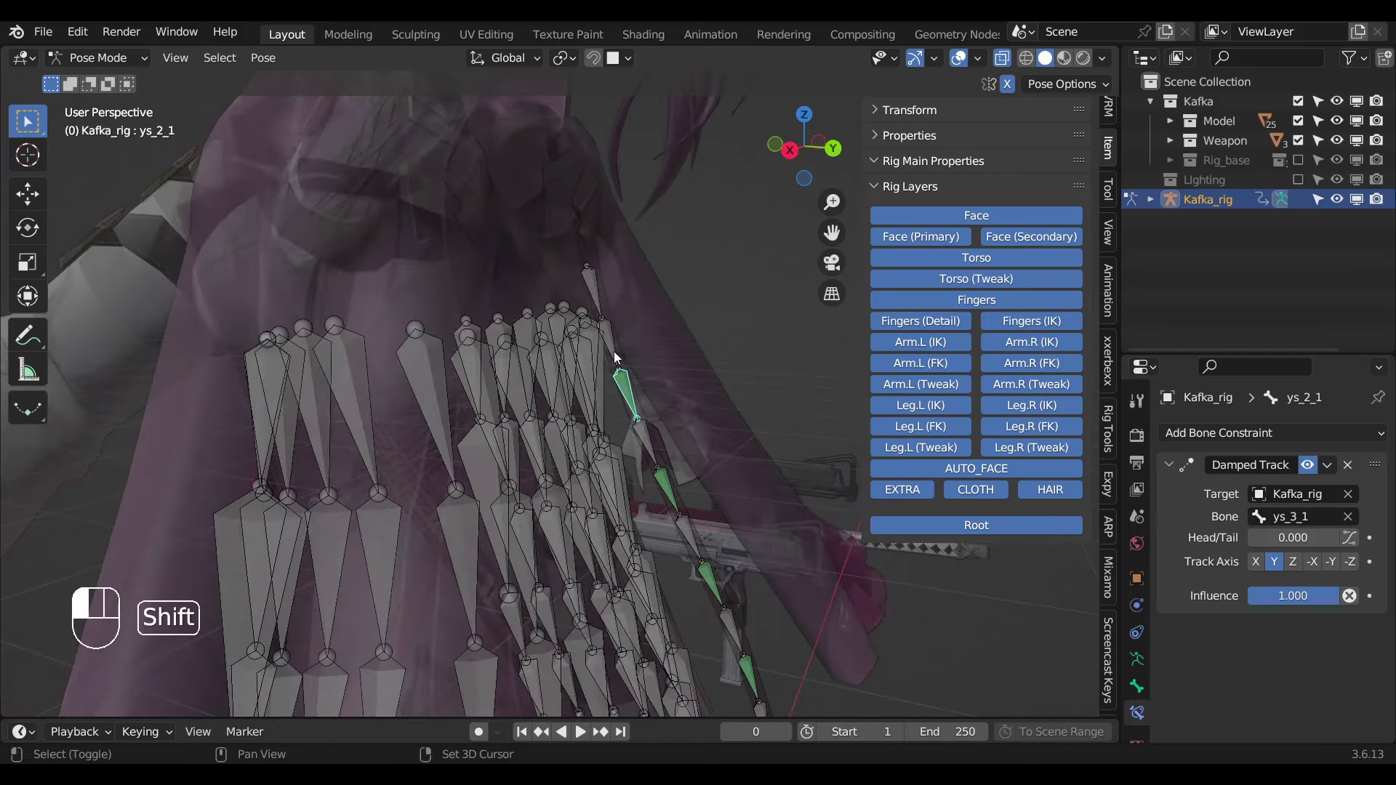
{"action": "key", "text": "ctrl+shift+c"}
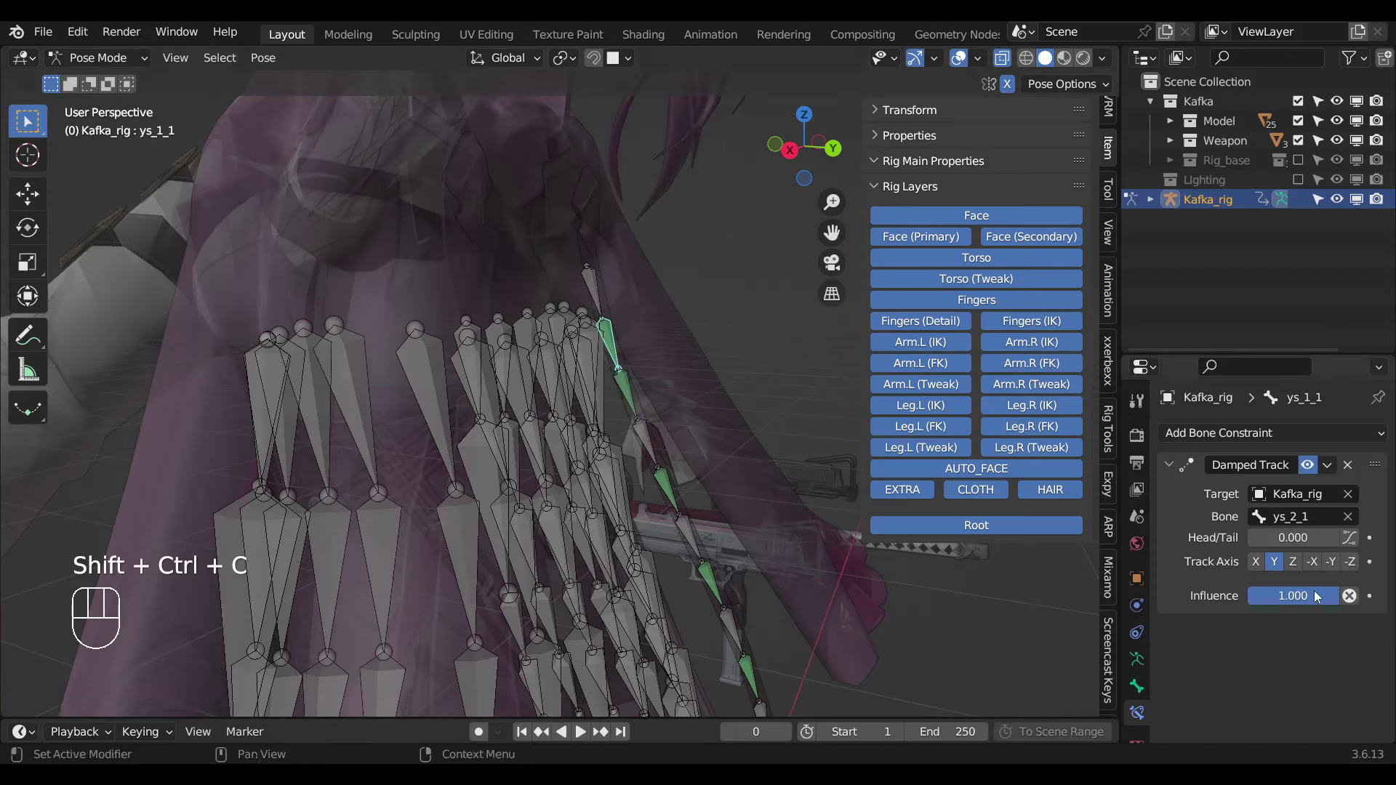
{"action": "left_click_drag", "start_coordinate": [1307, 596], "coordinate": [1310, 596]}
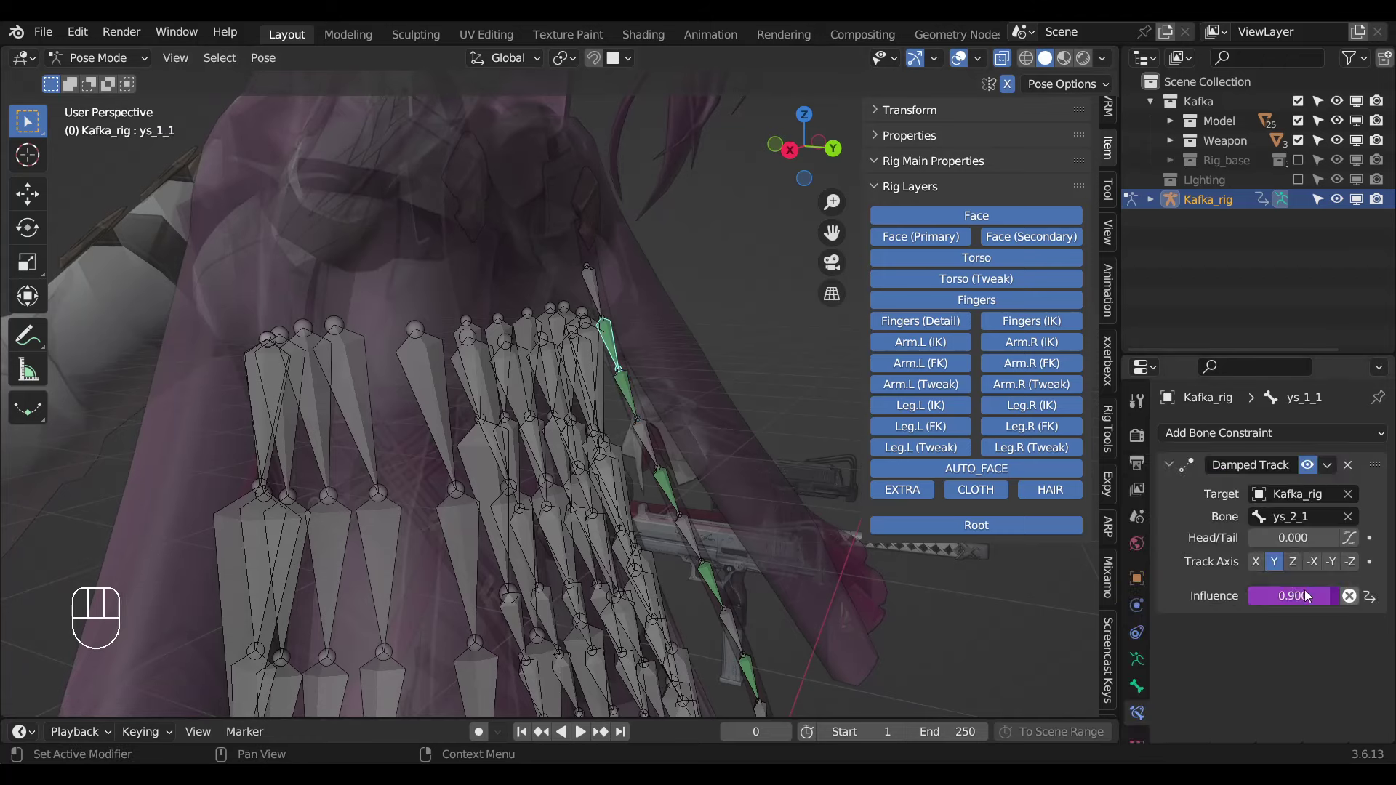
{"action": "left_click_drag", "start_coordinate": [1301, 595], "coordinate": [546, 345]}
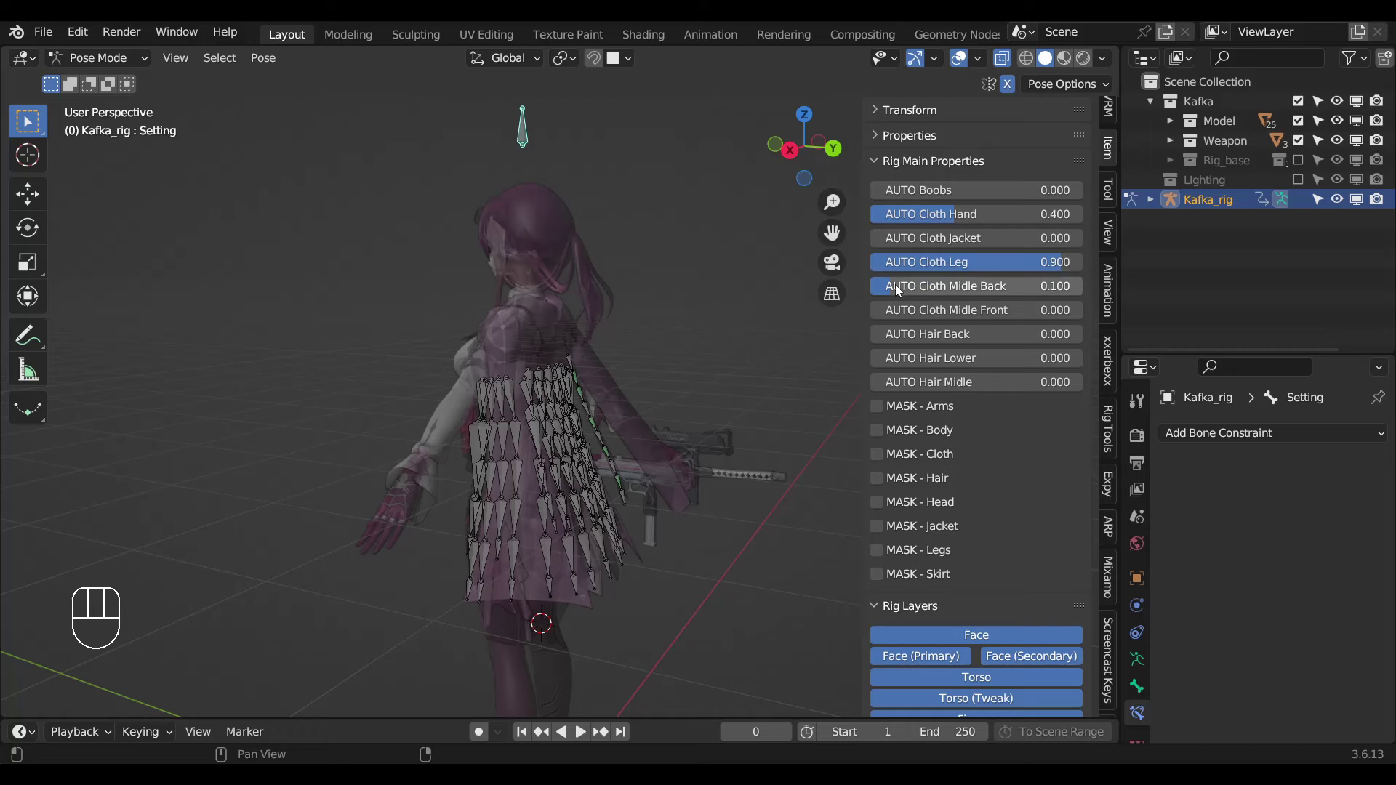
Hide the N sidebar and lower ys_1_1's Damped Track influence on the back ornament.
{"action": "left_click_drag", "start_coordinate": [900, 291], "coordinate": [743, 488]}
{"action": "key", "text": "n"}
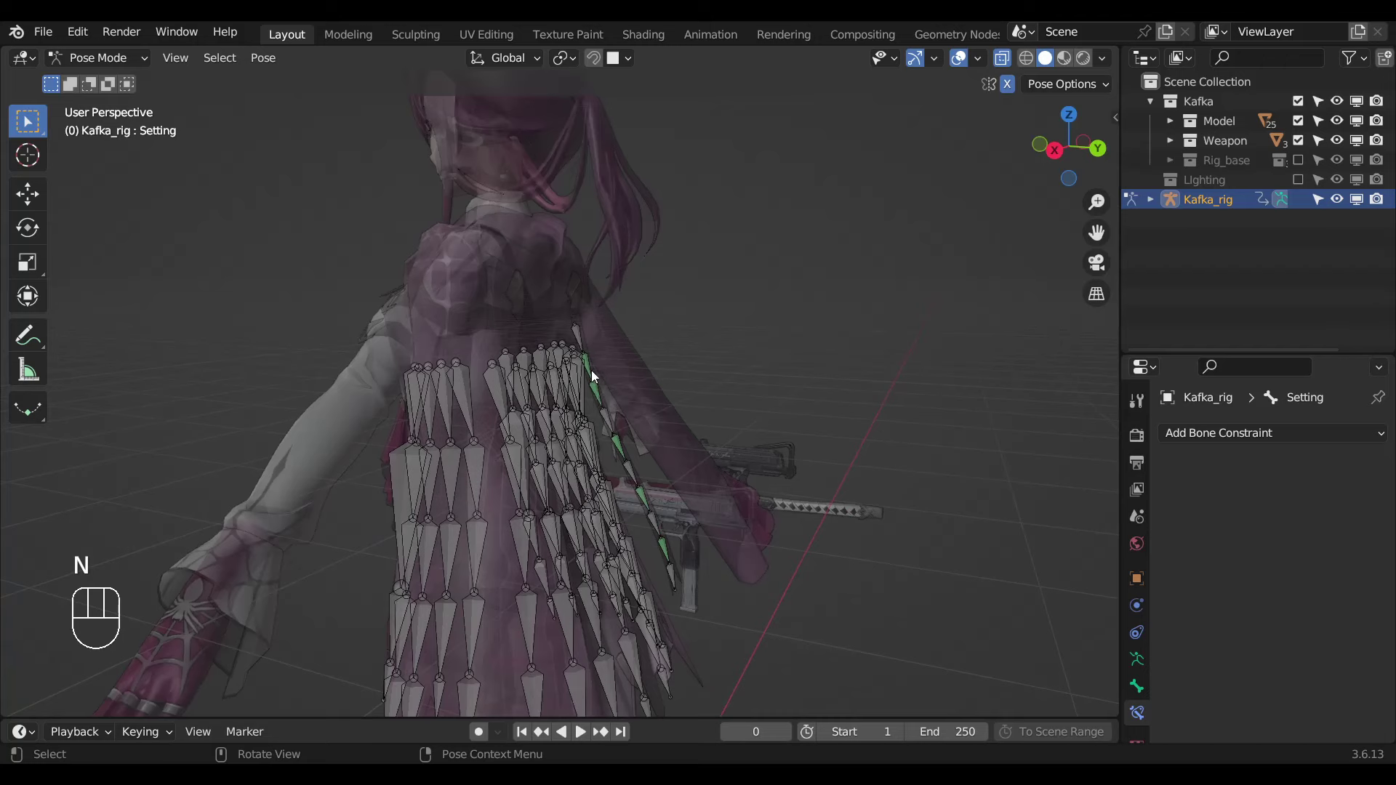
{"action": "left_click", "coordinate": [597, 371]}
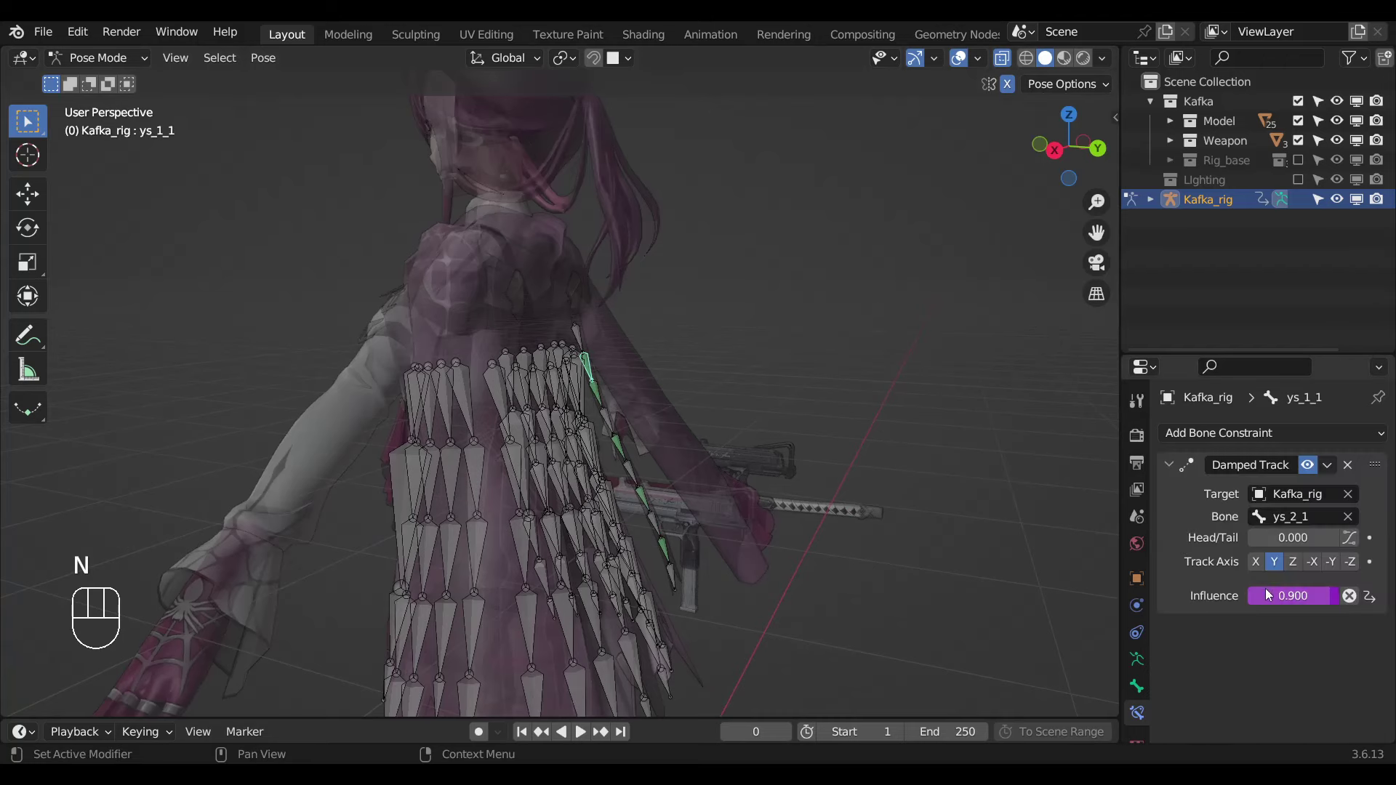
{"action": "left_click_drag", "start_coordinate": [1261, 589], "coordinate": [1285, 638]}
{"action": "left_click_drag", "start_coordinate": [1277, 600], "coordinate": [747, 450]}
Lower the Damped Track influence of ys_2_1, ys_4_1 and the next chain bone to 0.100.
{"action": "left_click", "coordinate": [601, 399]}
{"action": "left_click_drag", "start_coordinate": [1284, 601], "coordinate": [662, 457]}
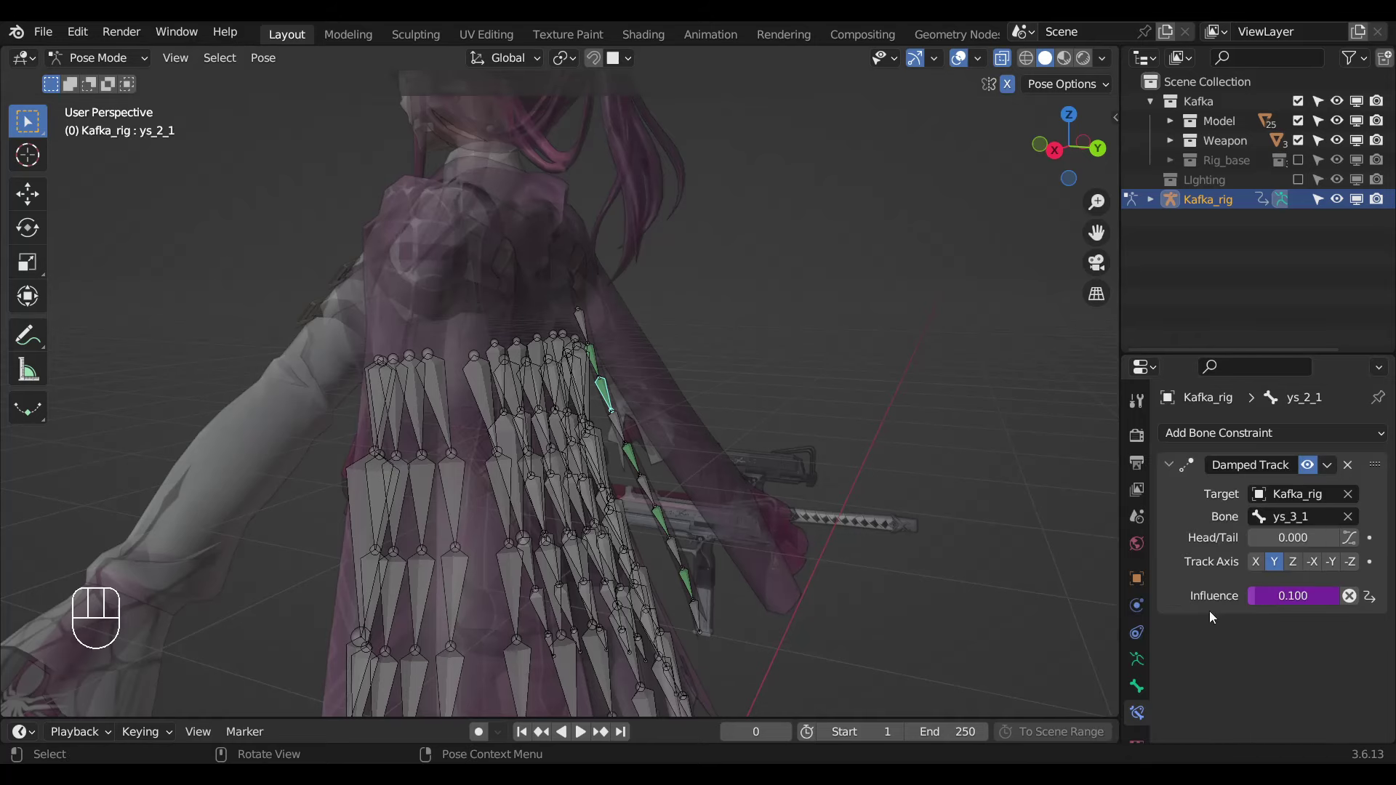
{"action": "left_click_drag", "start_coordinate": [1279, 596], "coordinate": [1308, 605]}
{"action": "left_click", "coordinate": [663, 519]}
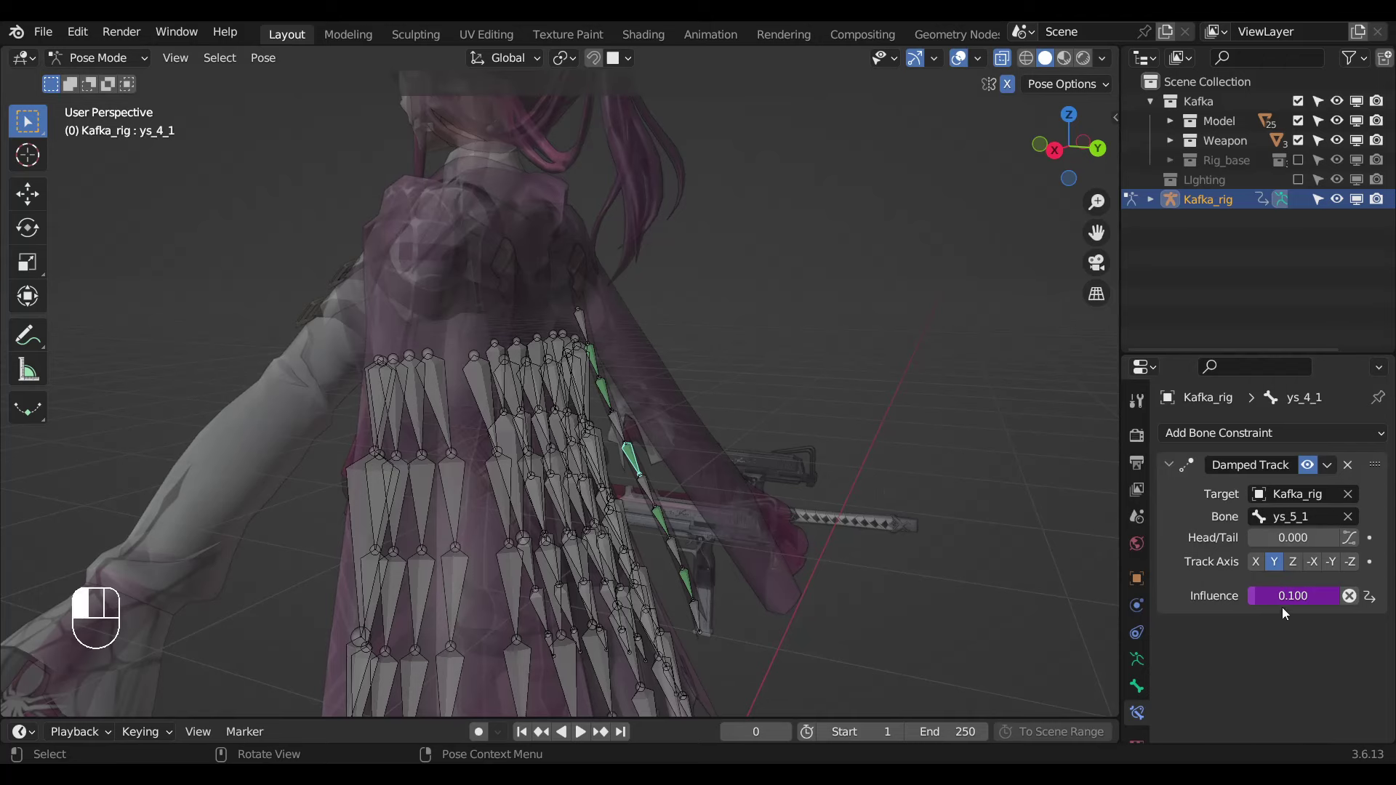
{"action": "left_click_drag", "start_coordinate": [1289, 594], "coordinate": [714, 586]}
{"action": "left_click", "coordinate": [697, 591]}
{"action": "left_click_drag", "start_coordinate": [1278, 602], "coordinate": [696, 543]}
Hide the finished ys chain, turn to the skirt columns and select wt_8_16 with X-ray toggled.
{"action": "key", "text": "ctrl+l"}
{"action": "key", "text": "h"}
{"action": "left_click_drag", "start_coordinate": [661, 476], "coordinate": [534, 506]}
{"action": "left_click_drag", "start_coordinate": [648, 517], "coordinate": [780, 513]}
{"action": "left_click_drag", "start_coordinate": [752, 538], "coordinate": [645, 581]}
{"action": "left_click", "coordinate": [626, 591]}
{"action": "key", "text": "alt+z"}
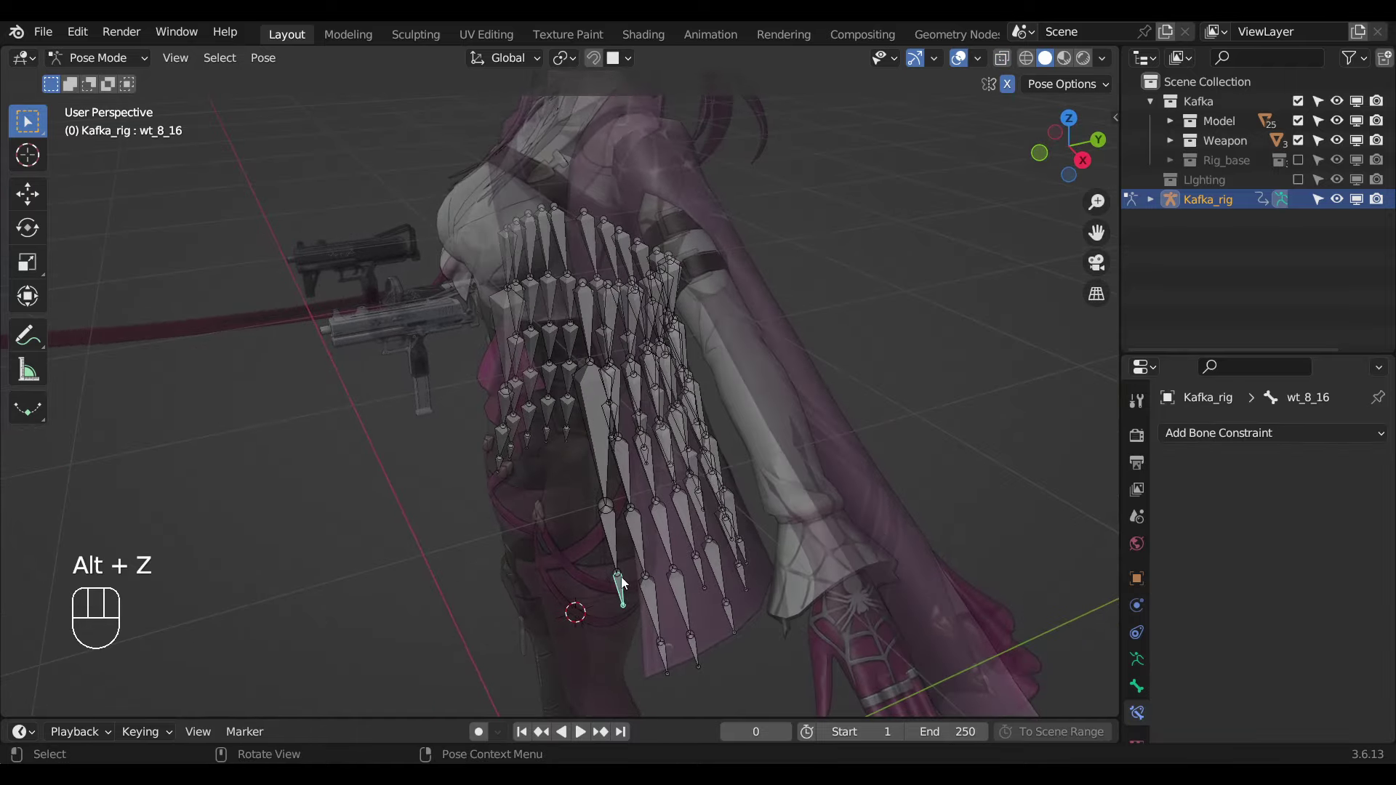
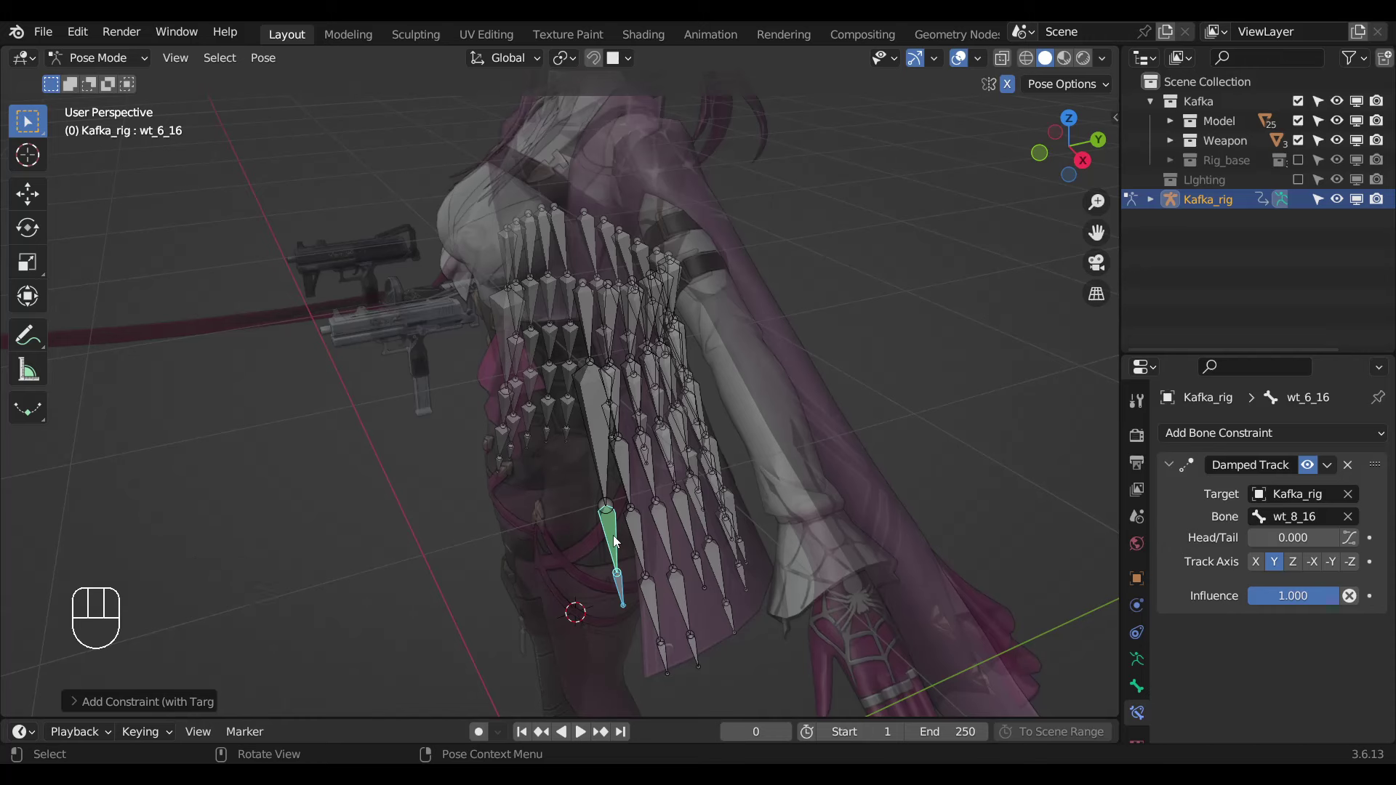
Lower wt_6_16 and wt_2_16 Damped Track influences to 0.100 and hide the finished column 16 chain.
{"action": "left_click_drag", "start_coordinate": [1269, 599], "coordinate": [600, 524]}
{"action": "left_click", "coordinate": [607, 475]}
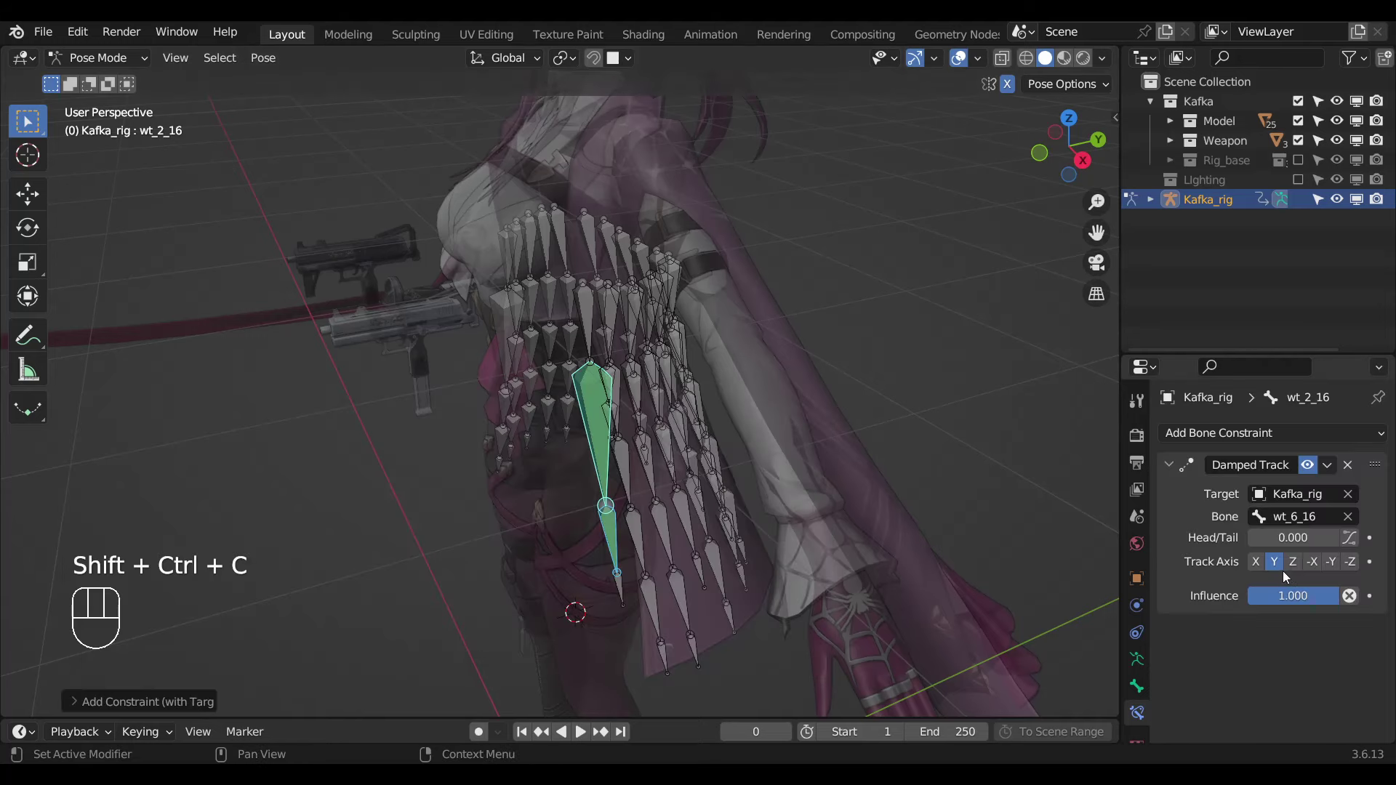
{"action": "left_click_drag", "start_coordinate": [1287, 601], "coordinate": [596, 433]}
{"action": "left_click_drag", "start_coordinate": [603, 429], "coordinate": [639, 427]}
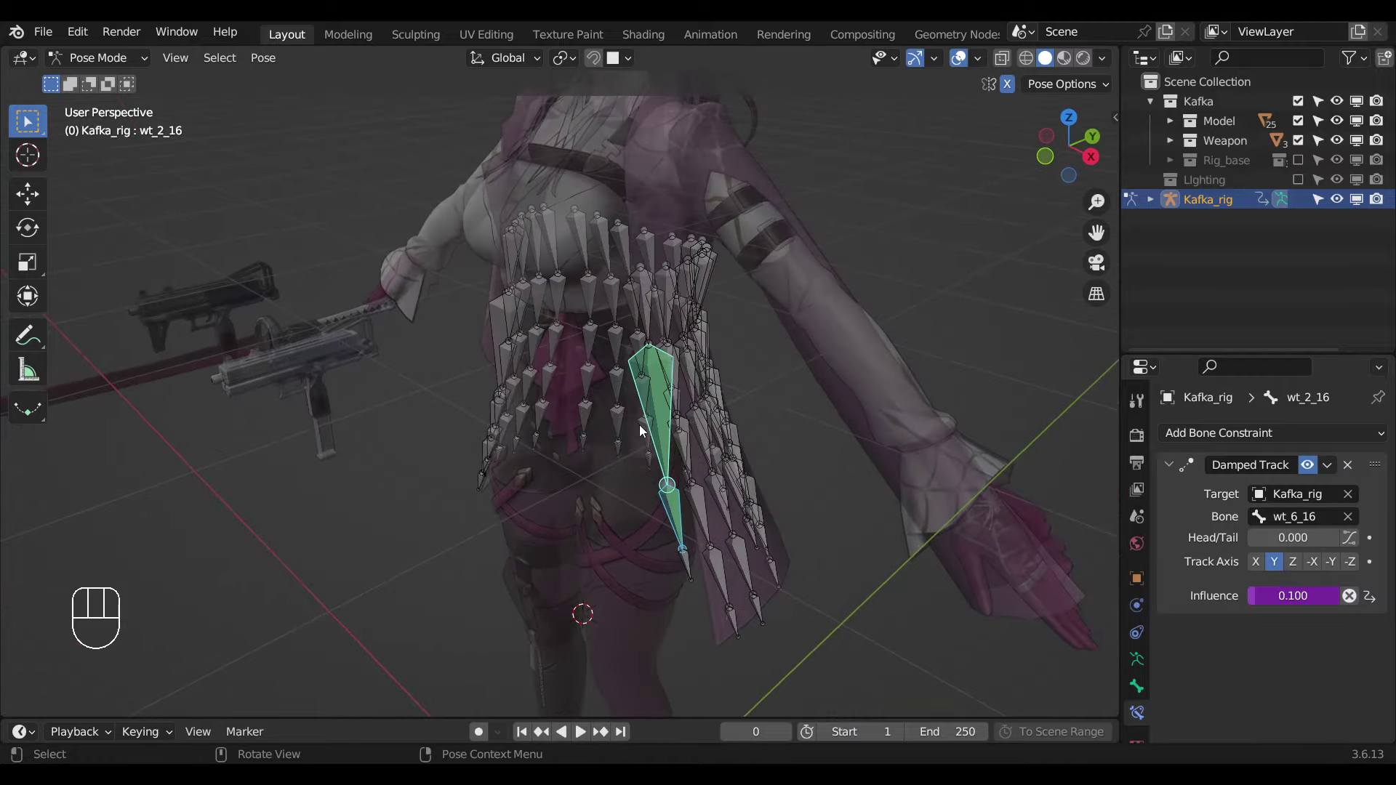
{"action": "key", "text": "ctrl+l"}
{"action": "key", "text": "h"}
{"action": "left_click_drag", "start_coordinate": [731, 548], "coordinate": [704, 605]}
Give wt_8_15 a Damped Track toward wt_10_15 at influence 0.100.
{"action": "left_click", "coordinate": [667, 661]}
{"action": "left_click", "coordinate": [658, 623]}
{"action": "key", "text": "ctrl+shift+c"}
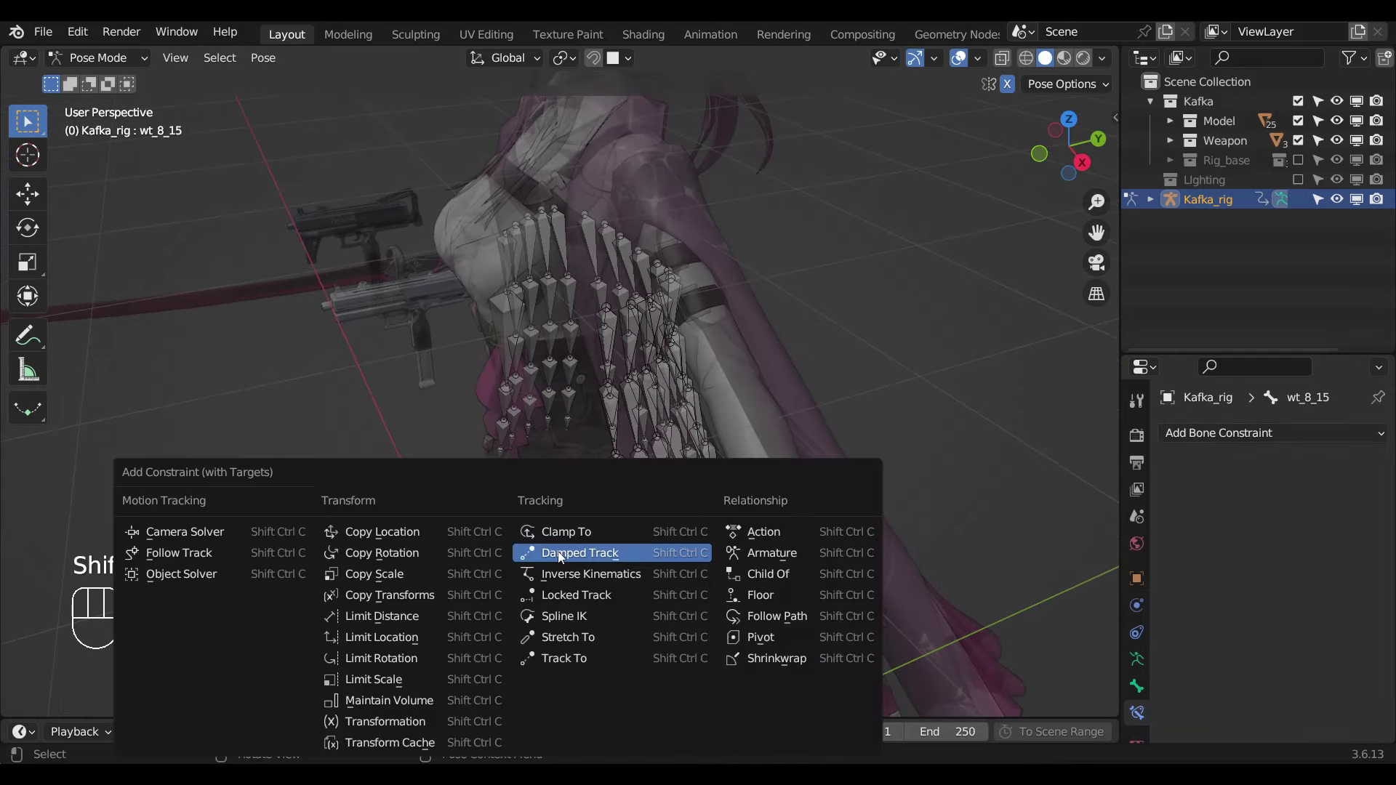
{"action": "left_click_drag", "start_coordinate": [1282, 599], "coordinate": [662, 594]}
{"action": "left_click", "coordinate": [655, 606]}
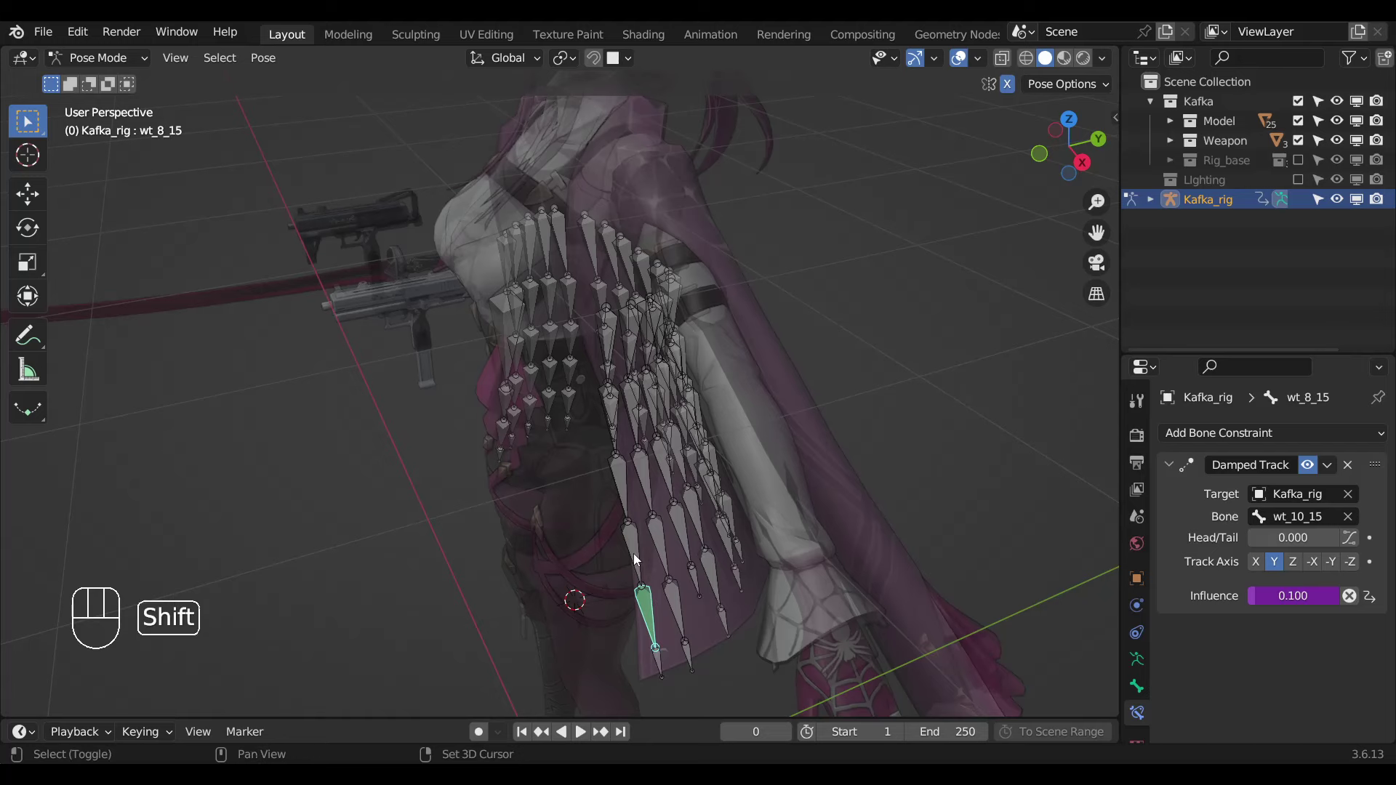
Give wt_6_15 a Damped Track toward wt_8_15 at influence 0.100.
{"action": "left_click", "coordinate": [640, 558]}
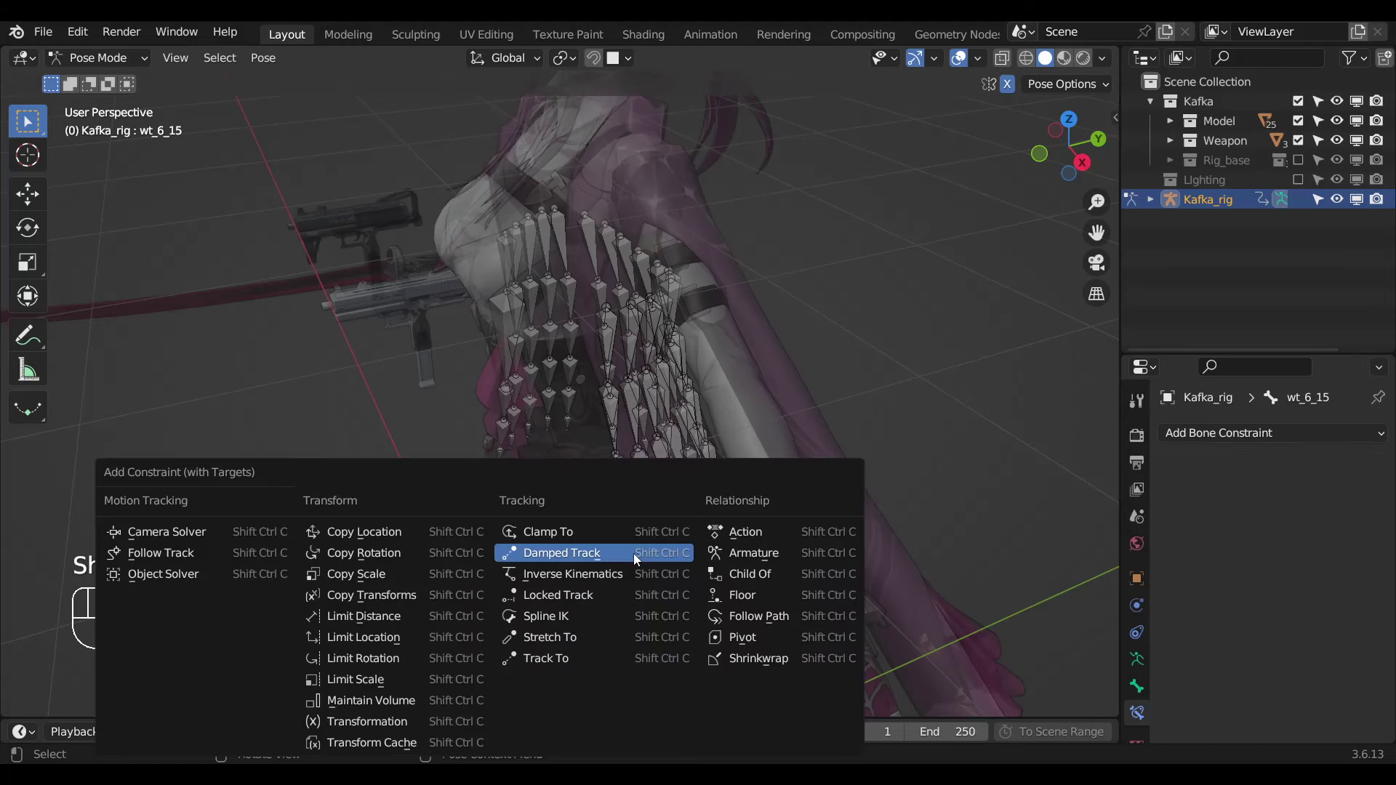
{"action": "key", "text": "ctrl+shift+c"}
{"action": "left_click_drag", "start_coordinate": [1234, 573], "coordinate": [643, 557]}
{"action": "left_click", "coordinate": [636, 552]}
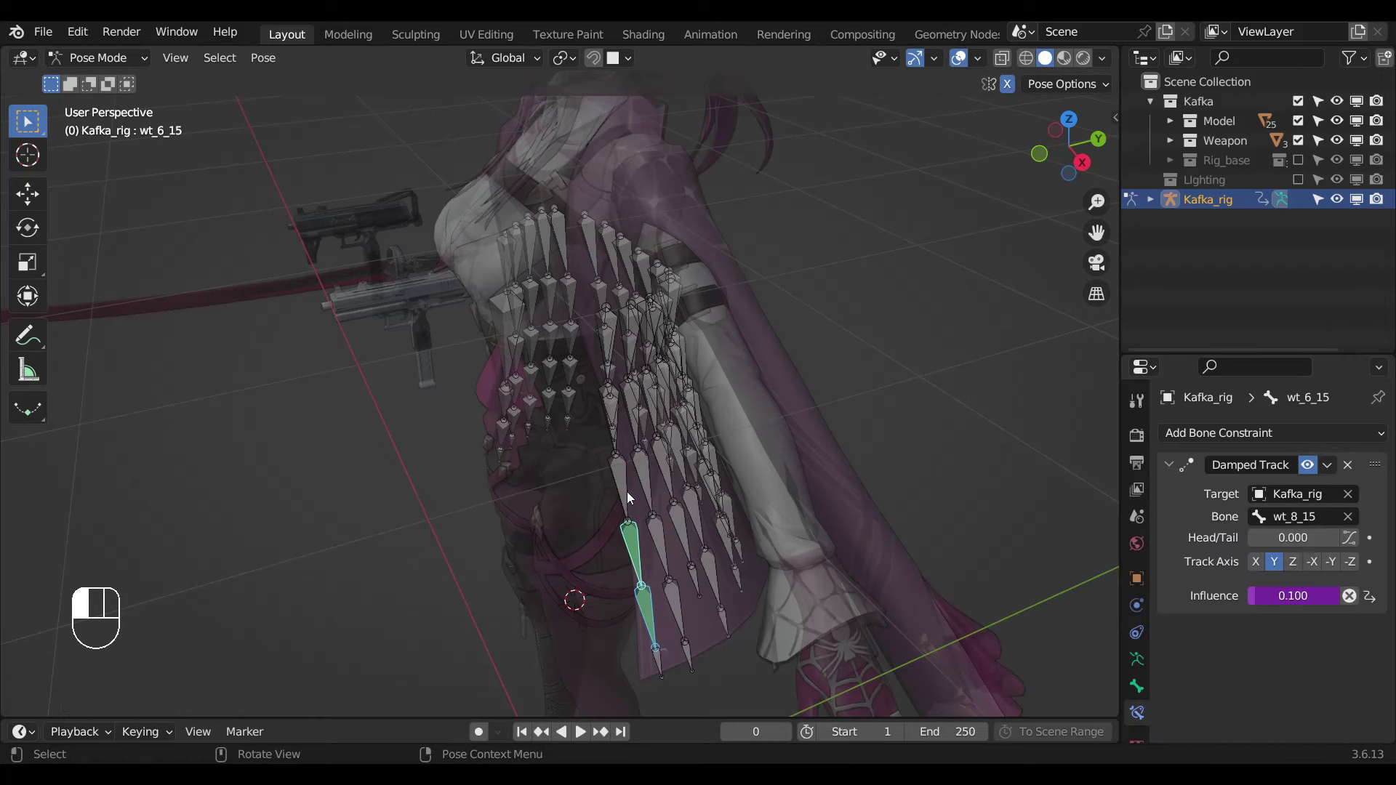
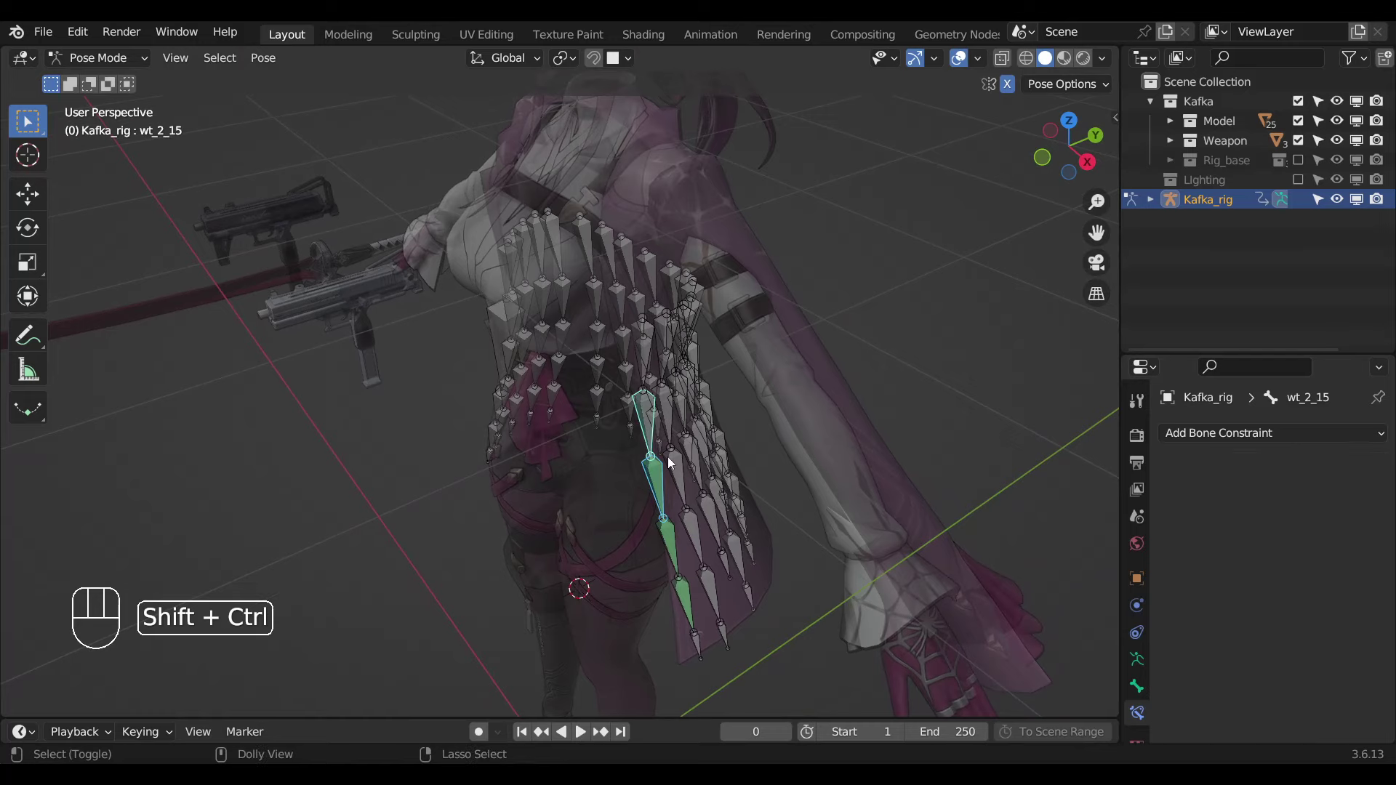
Give wt_2_15 a Damped Track toward wt_4_15 at 0.100 and hide the finished column 15 chain.
{"action": "key", "text": "ctrl+shift+c"}
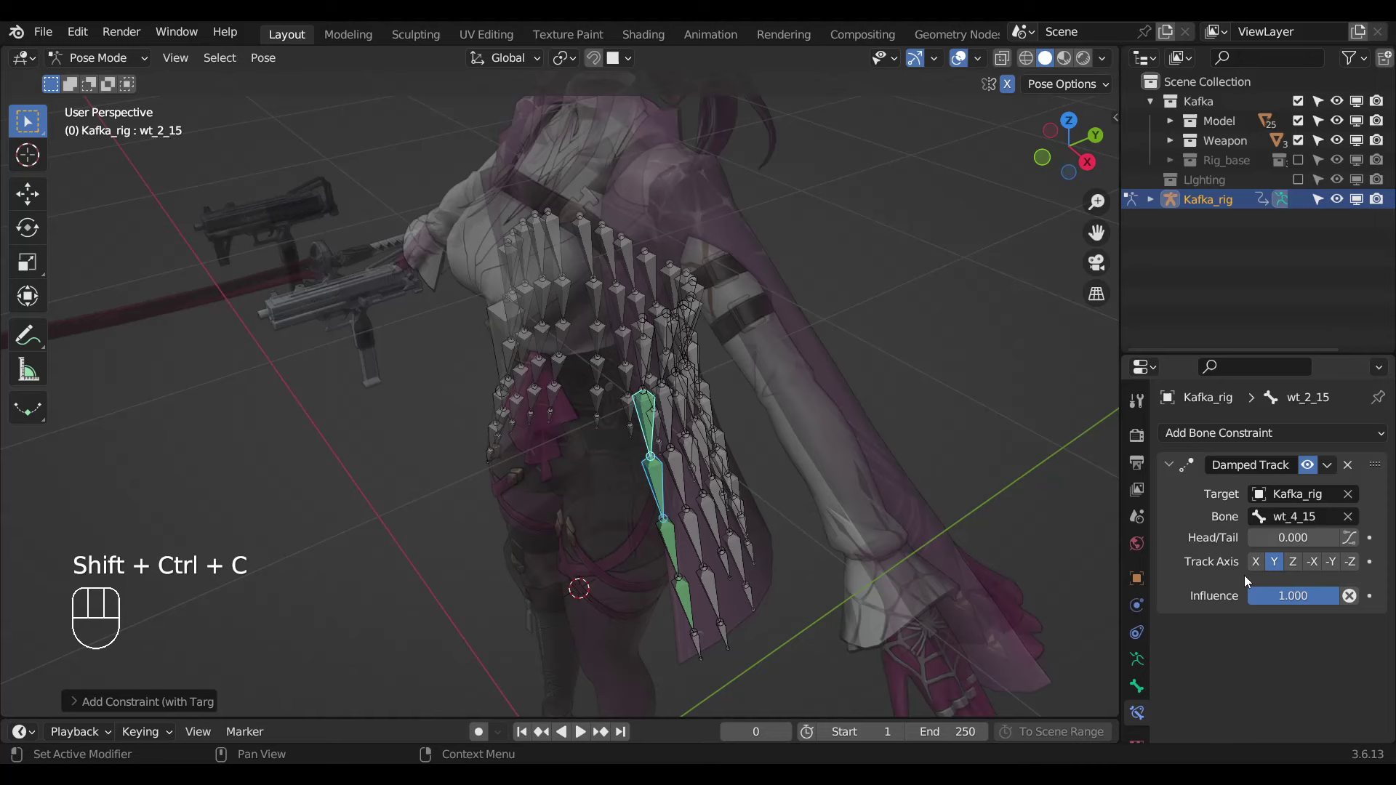
{"action": "left_click_drag", "start_coordinate": [1253, 589], "coordinate": [732, 575]}
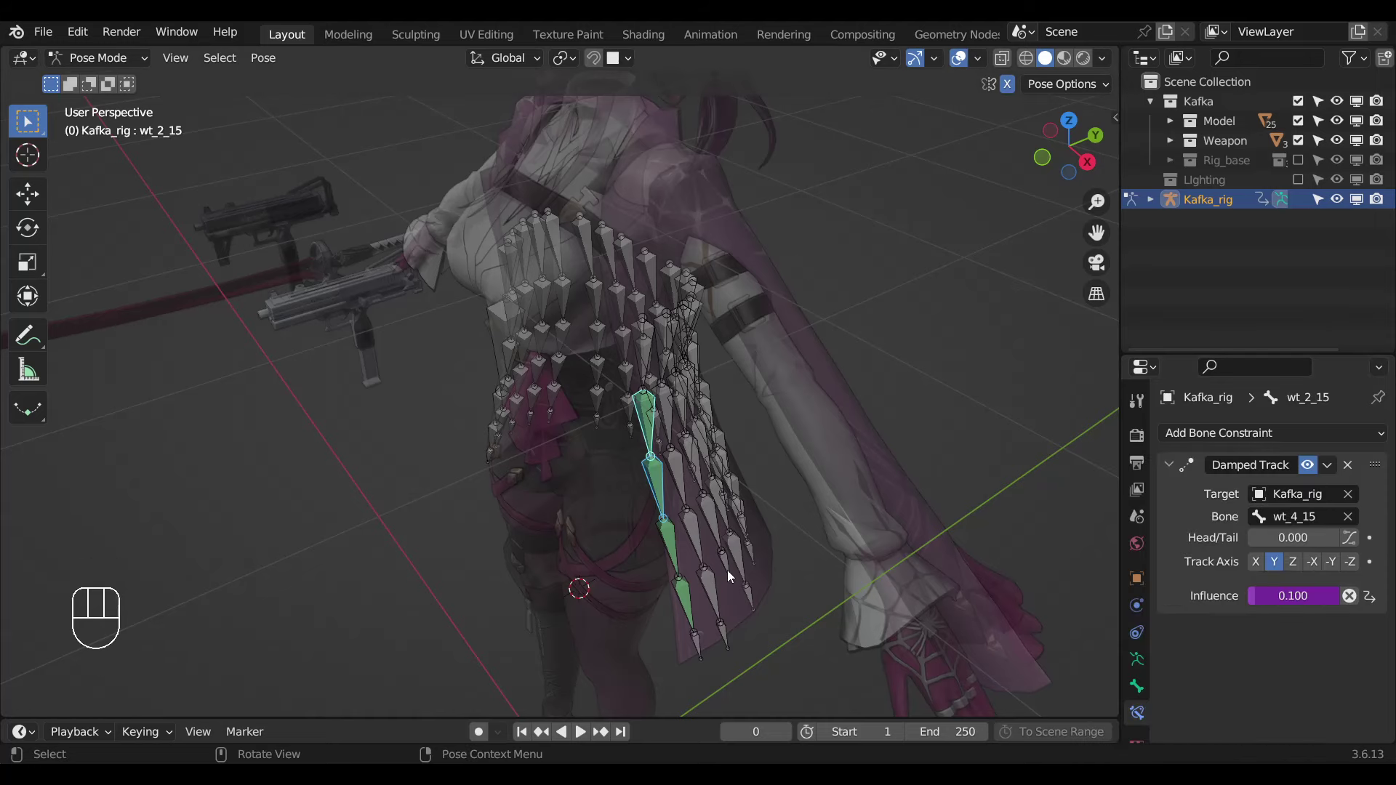
{"action": "key", "text": "ctrl+l"}
{"action": "middle_click", "coordinate": [712, 565]}
{"action": "key", "text": "h"}
Add Damped Tracks wt_8_14 → wt_10_14 and wt_6_14 → wt_8_14 at influence 0.100.
{"action": "left_click", "coordinate": [698, 599]}
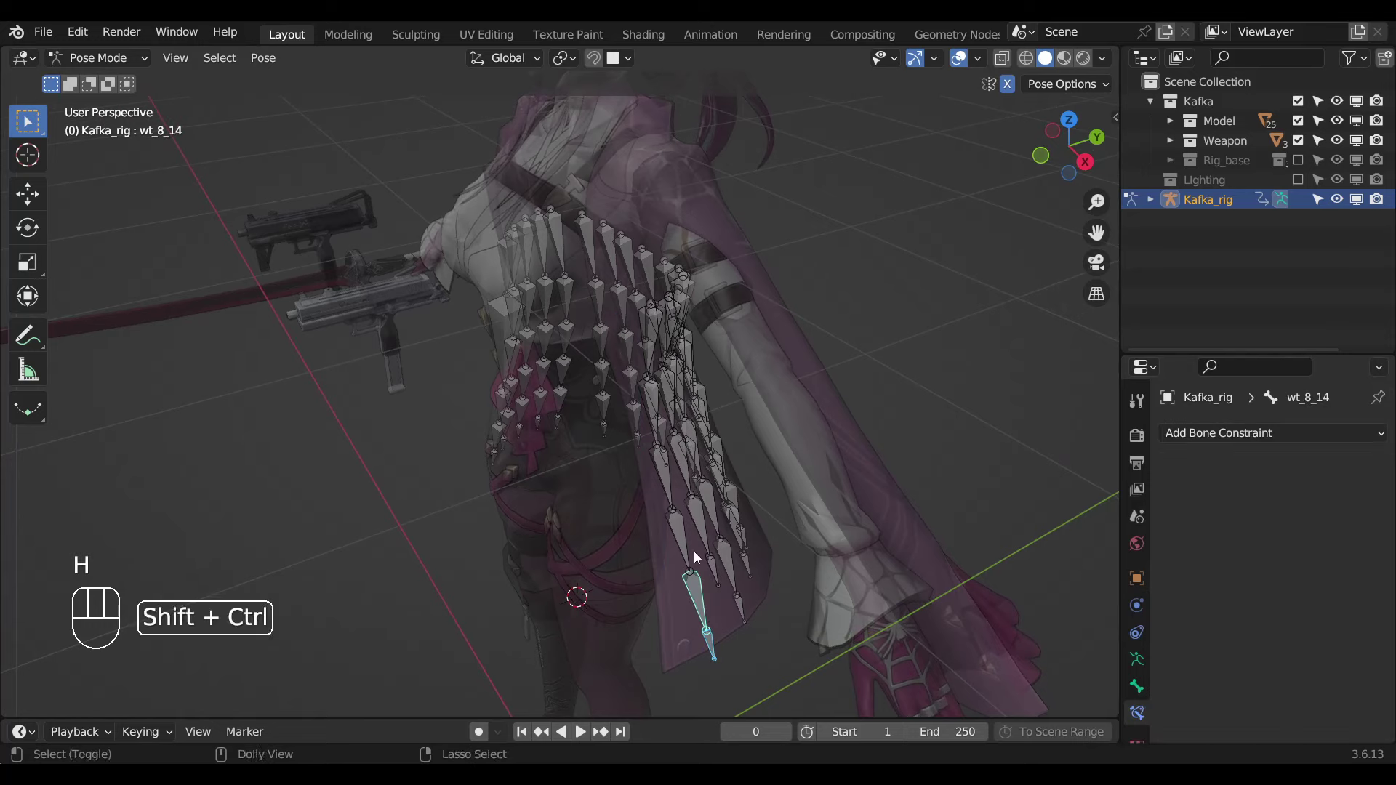
{"action": "key", "text": "ctrl+shift+c"}
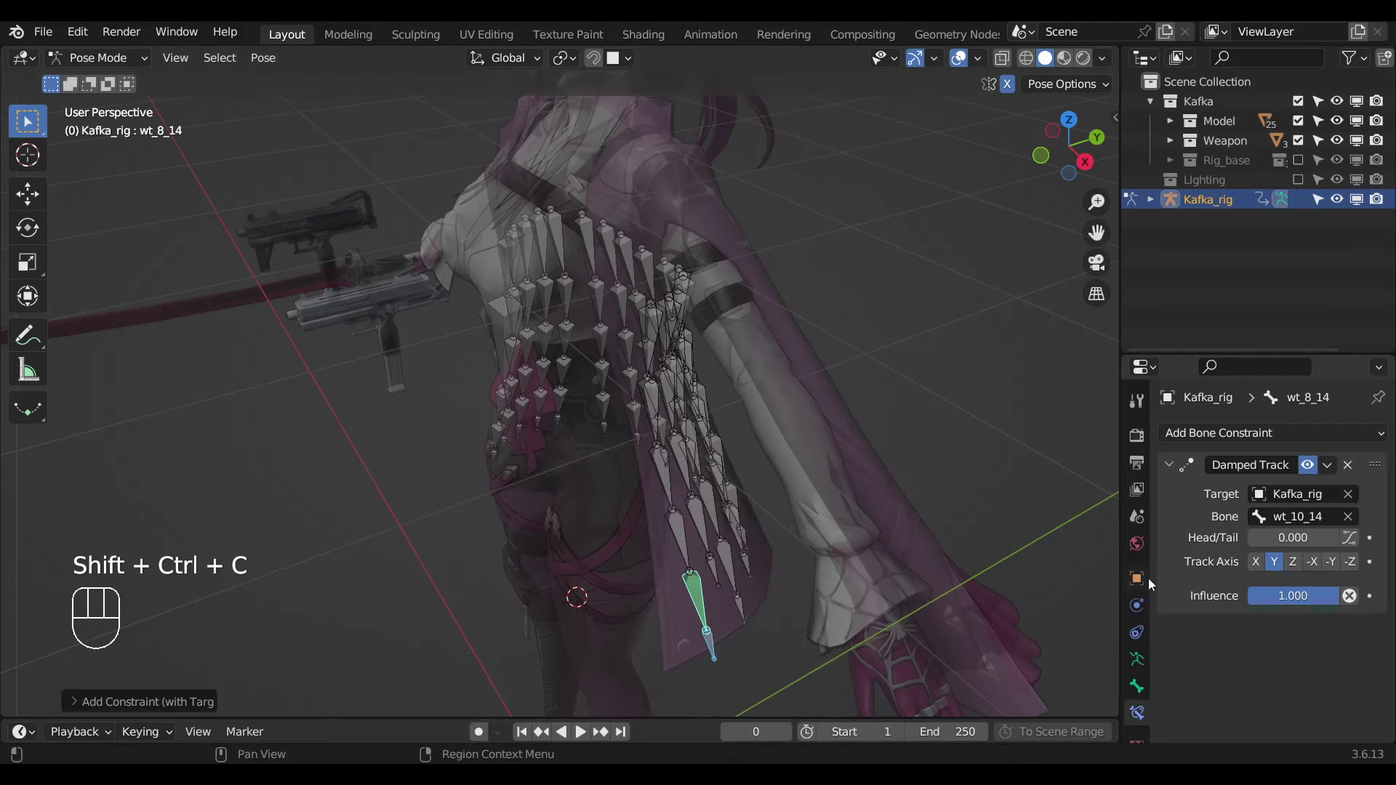
{"action": "left_click_drag", "start_coordinate": [1275, 597], "coordinate": [701, 606]}
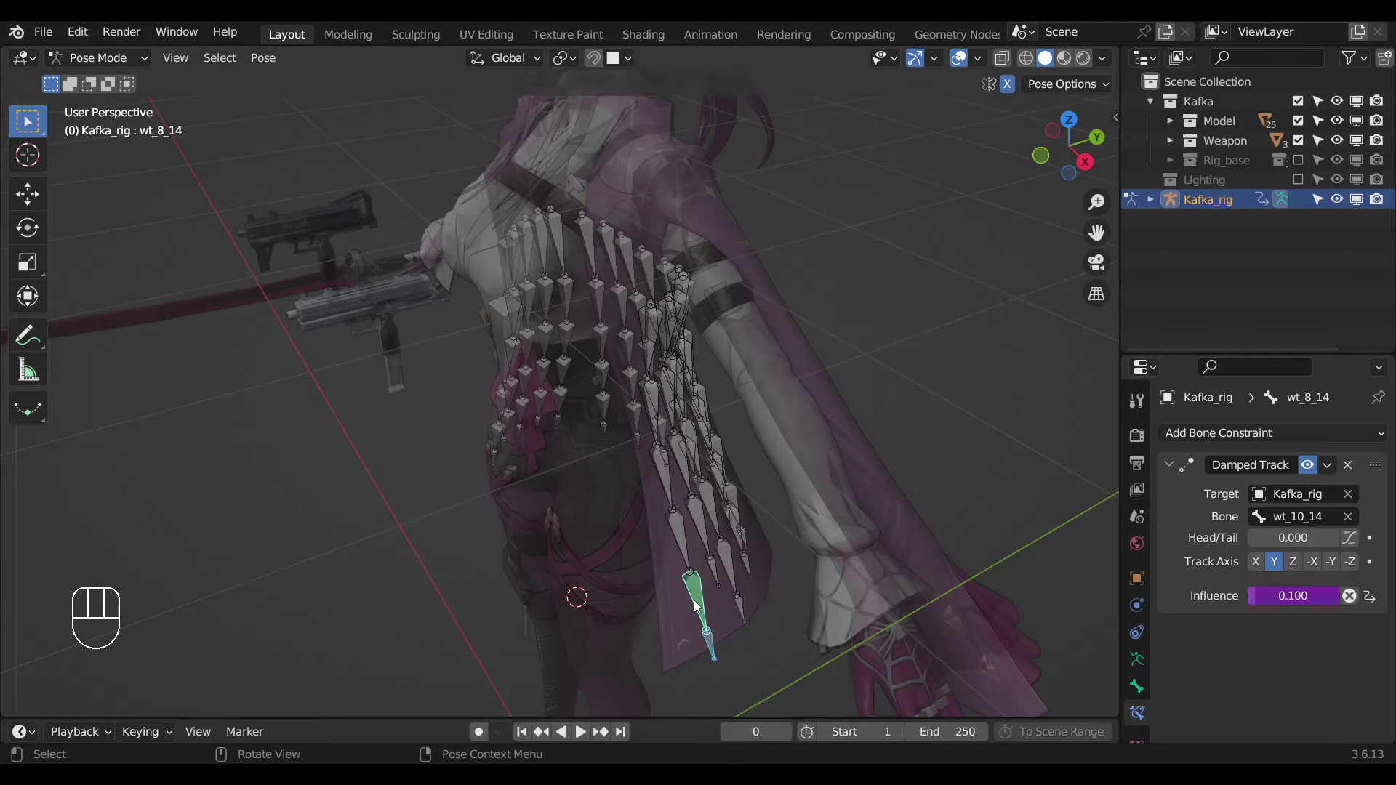
{"action": "left_click", "coordinate": [699, 606]}
{"action": "left_click", "coordinate": [683, 543]}
{"action": "key", "text": "ctrl+shift+c"}
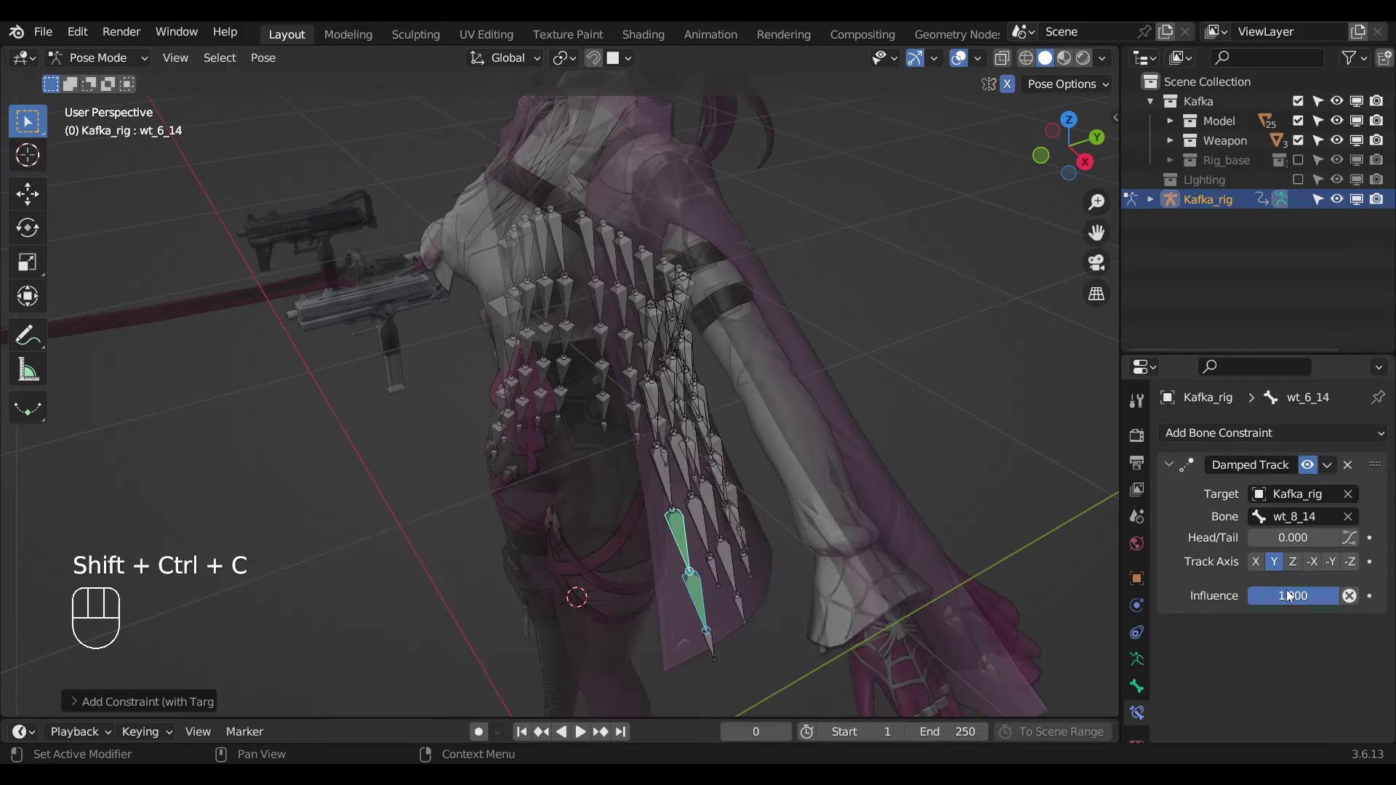
{"action": "left_click_drag", "start_coordinate": [1280, 591], "coordinate": [763, 563]}
{"action": "left_click_drag", "start_coordinate": [736, 563], "coordinate": [688, 560]}
Add Damped Tracks for wt_4_14 → wt_6_14 and wt_2_14 at 0.100, then hide the column 14 chain.
{"action": "left_click", "coordinate": [642, 487]}
{"action": "key", "text": "ctrl+shift+c"}
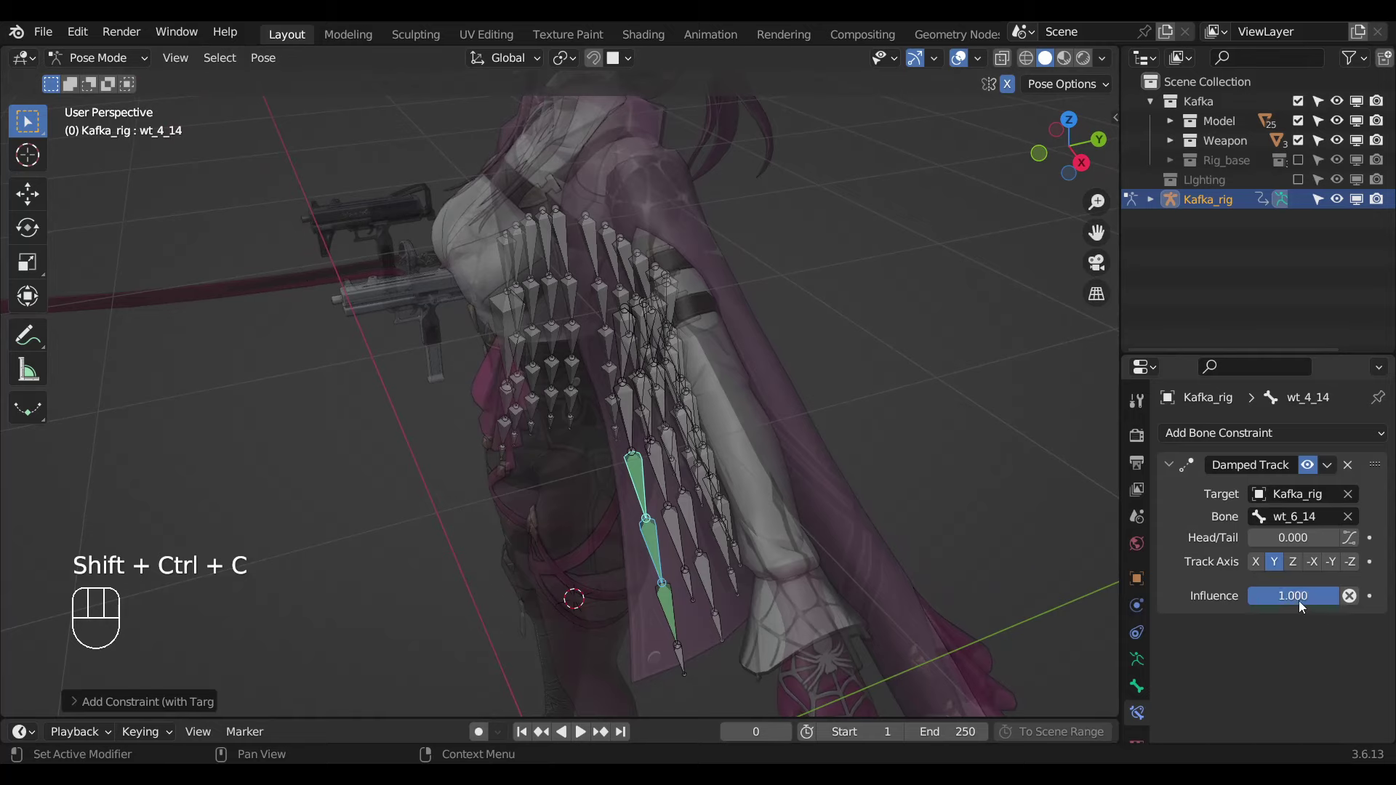
{"action": "left_click_drag", "start_coordinate": [1299, 602], "coordinate": [635, 512]}
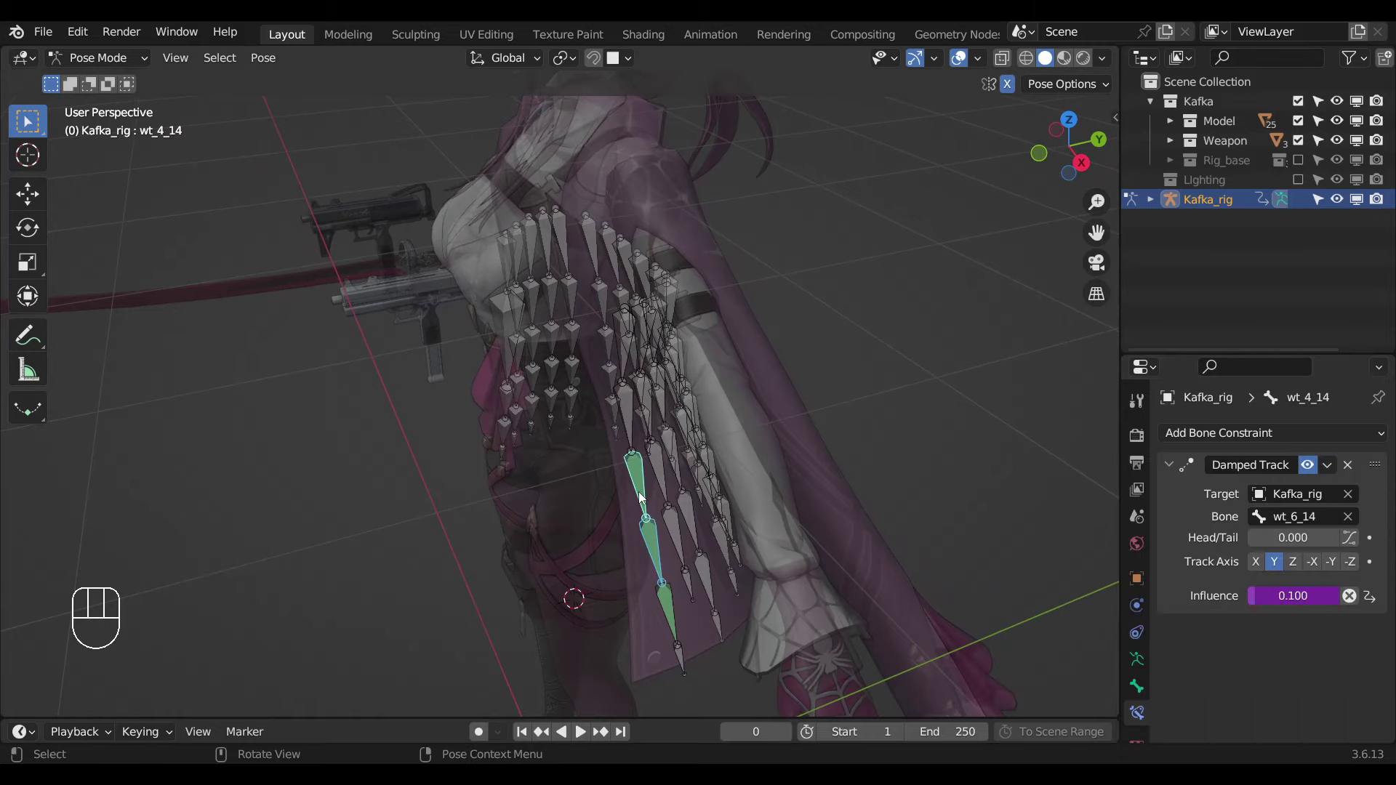
{"action": "middle_click", "coordinate": [612, 524]}
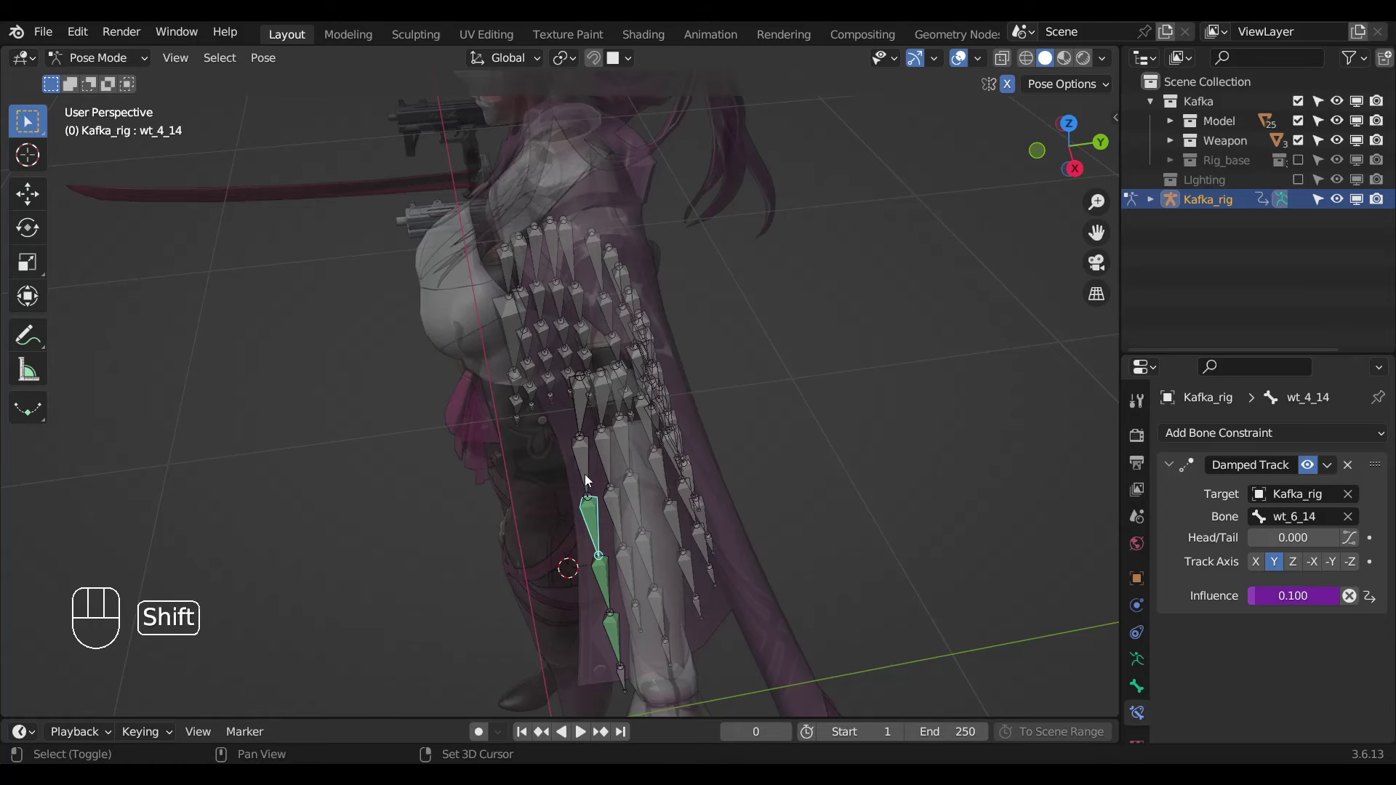
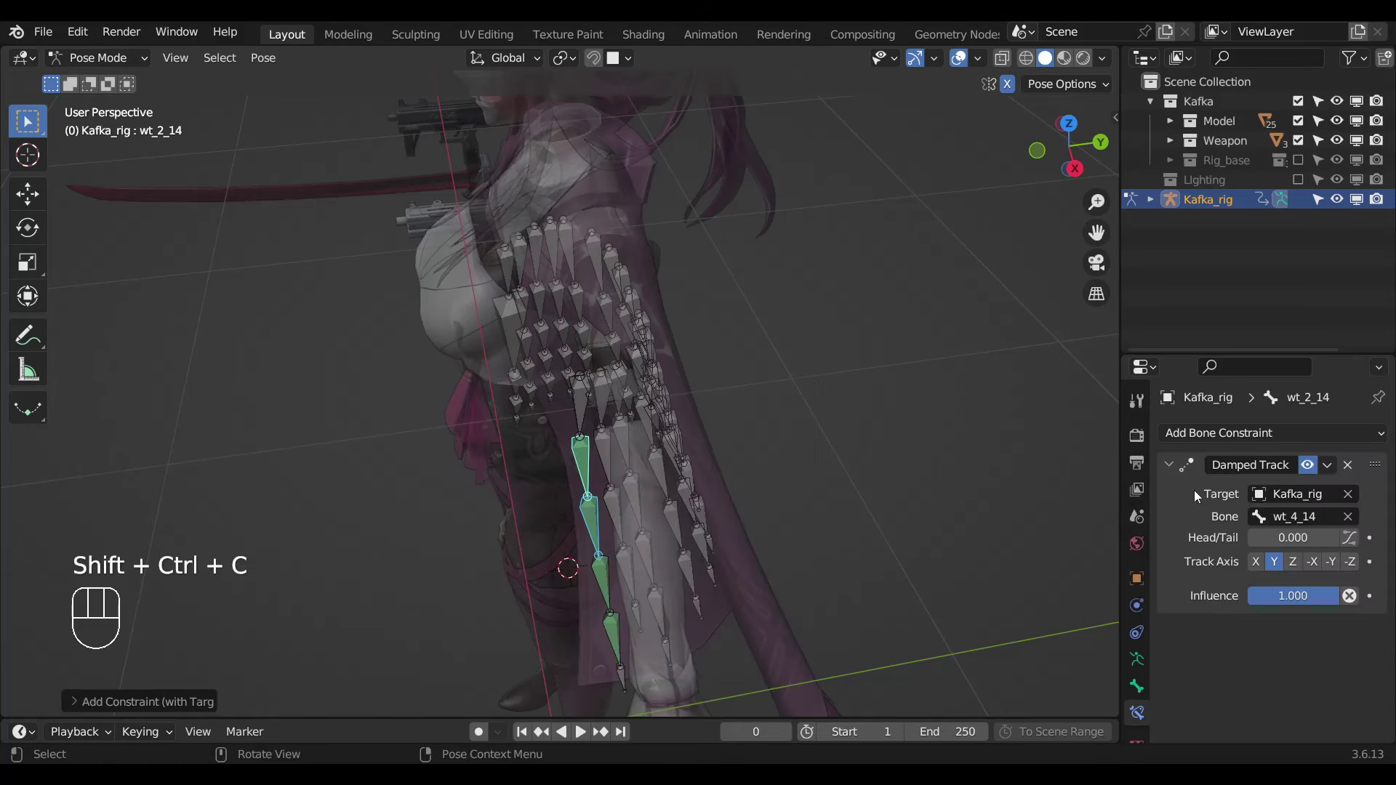
{"action": "left_click_drag", "start_coordinate": [1287, 596], "coordinate": [797, 565]}
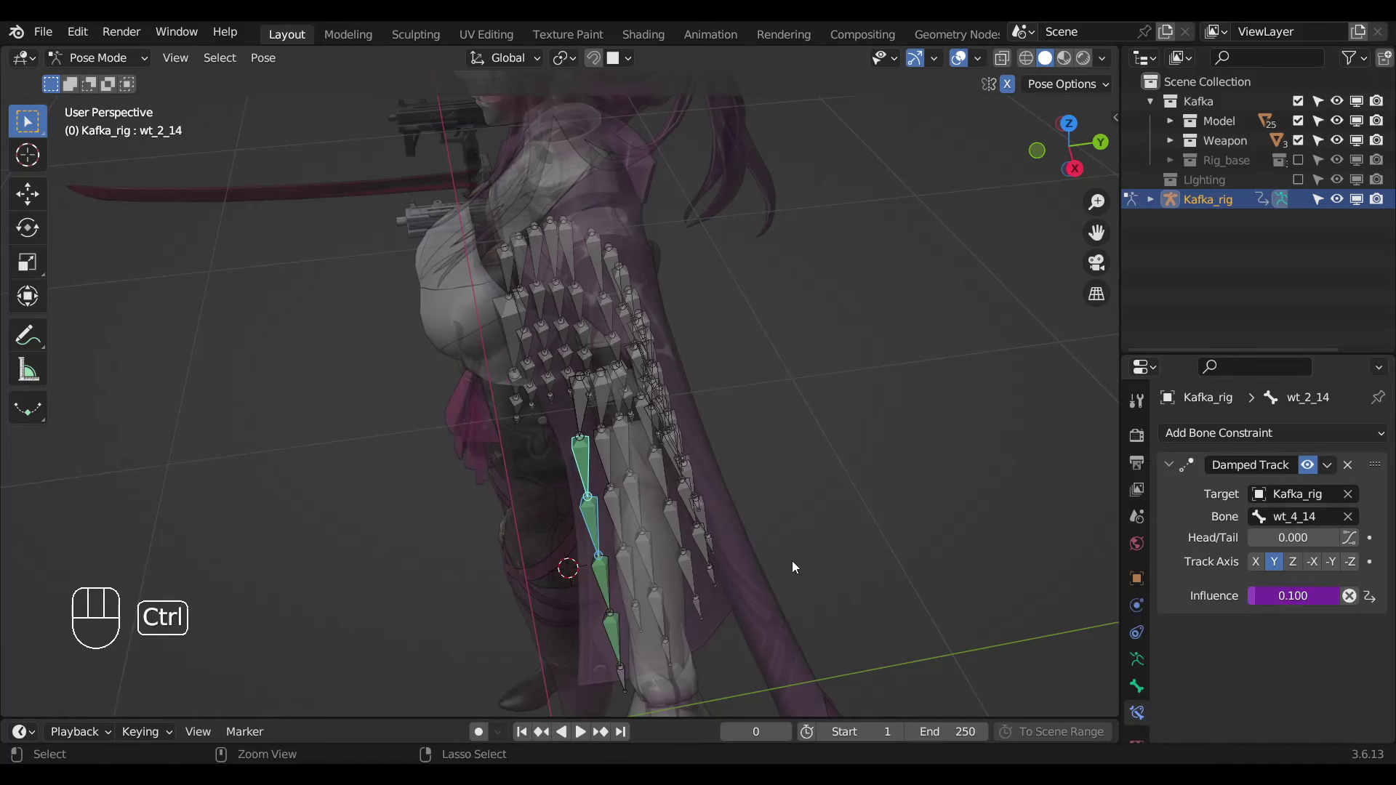
{"action": "key", "text": "ctrl+l"}
{"action": "key", "text": "h"}
{"action": "left_click_drag", "start_coordinate": [714, 575], "coordinate": [785, 571]}
Give wt_2_13 a Damped Track toward wt_4_13 at influence 0.100 and select the finished chain.
{"action": "left_click_drag", "start_coordinate": [499, 577], "coordinate": [473, 597]}
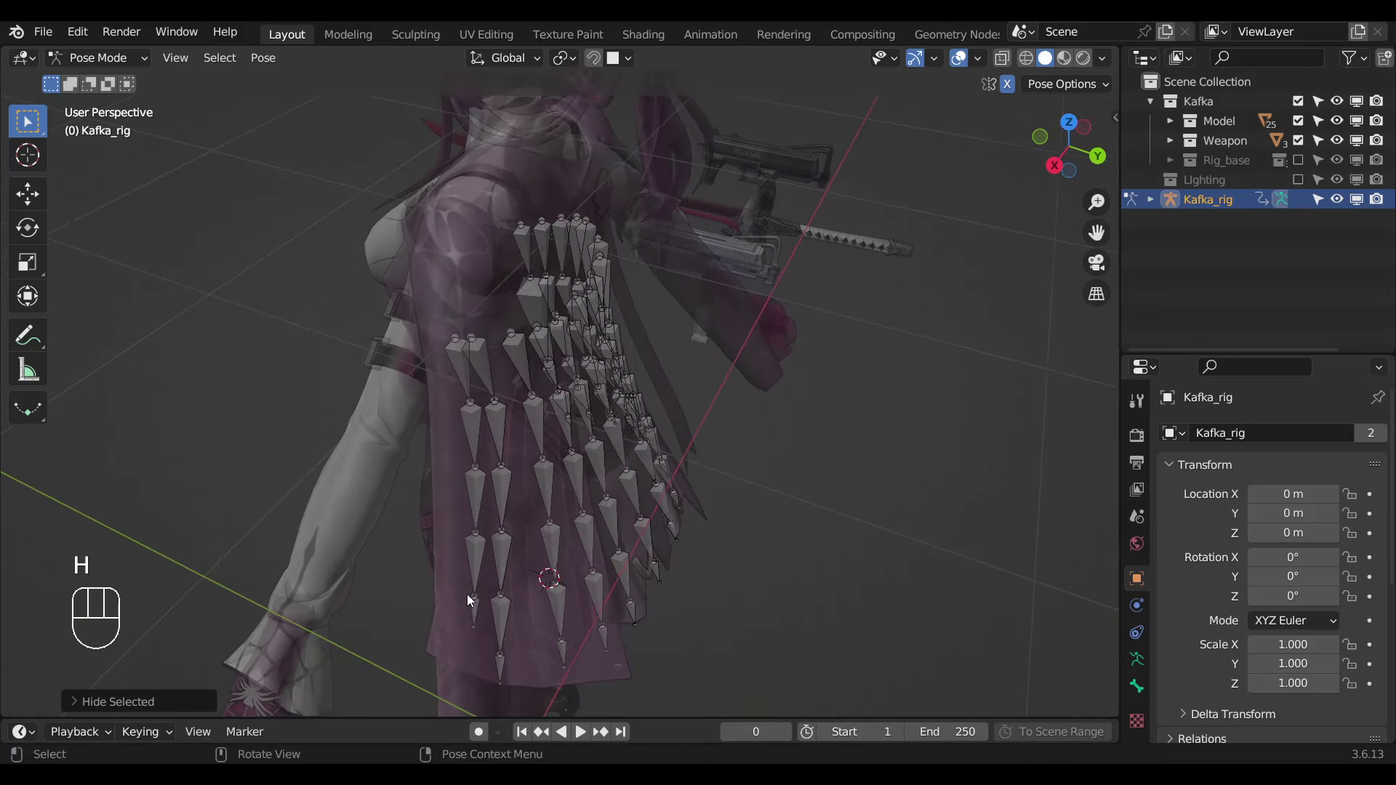
{"action": "left_click_drag", "start_coordinate": [565, 569], "coordinate": [600, 560]}
{"action": "left_click_drag", "start_coordinate": [593, 560], "coordinate": [547, 544]}
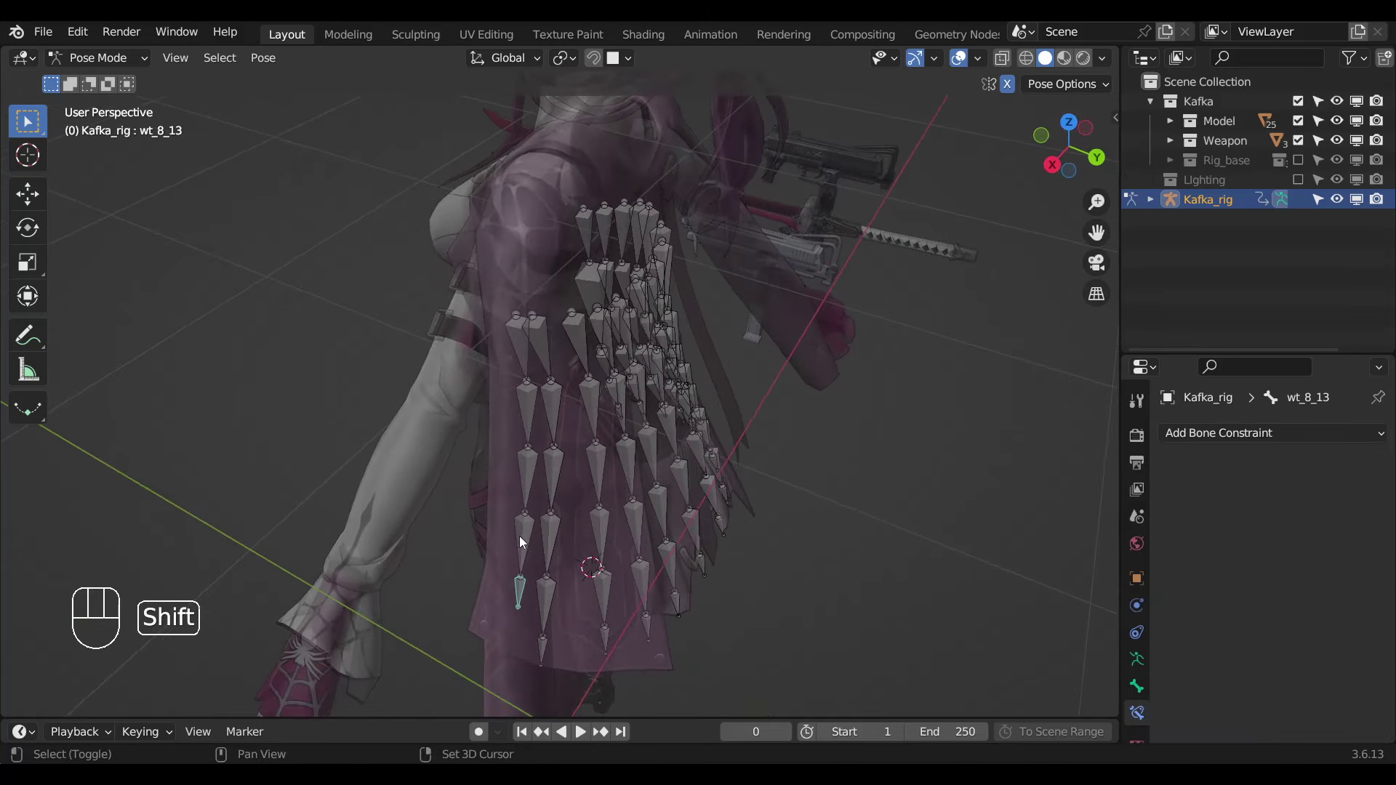
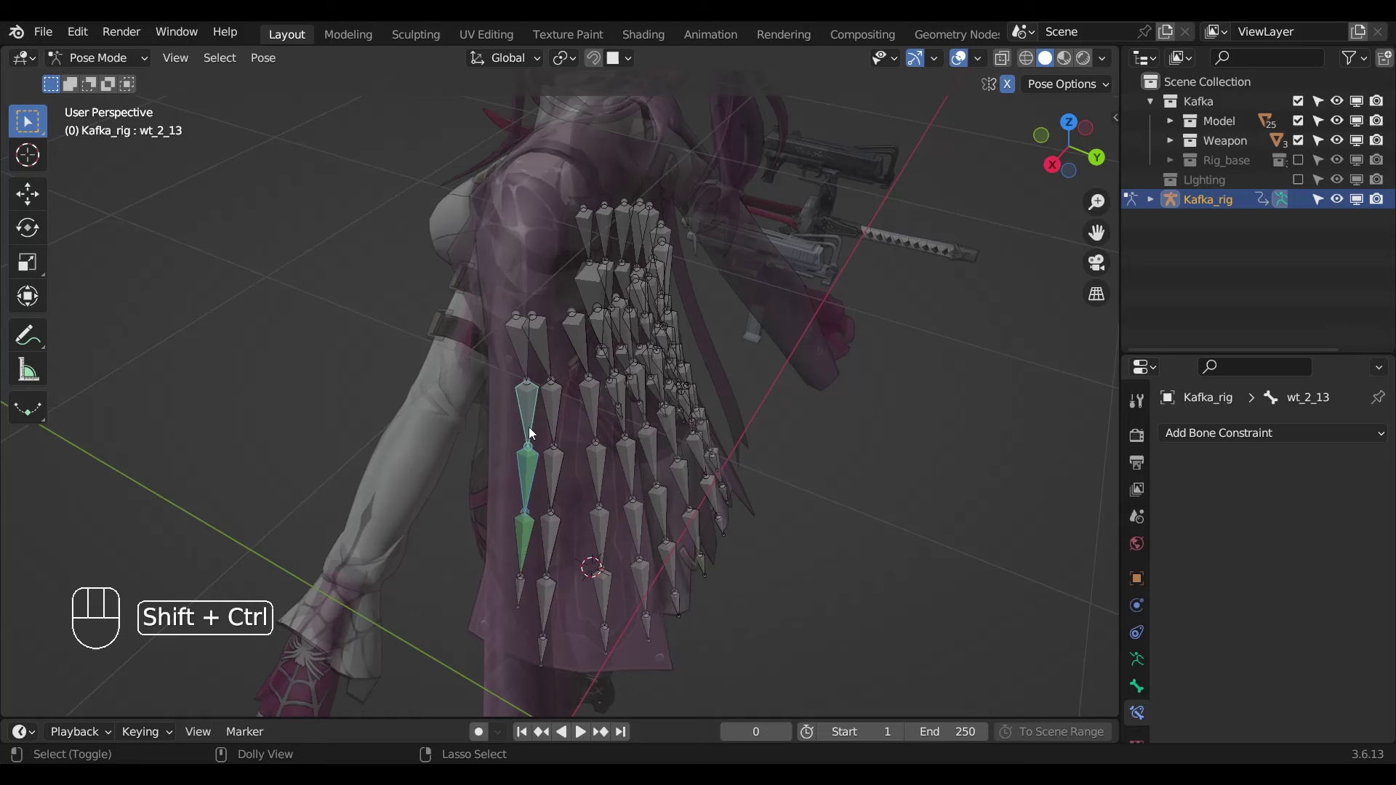
{"action": "key", "text": "ctrl+shift+c"}
{"action": "left_click_drag", "start_coordinate": [1231, 587], "coordinate": [955, 566]}
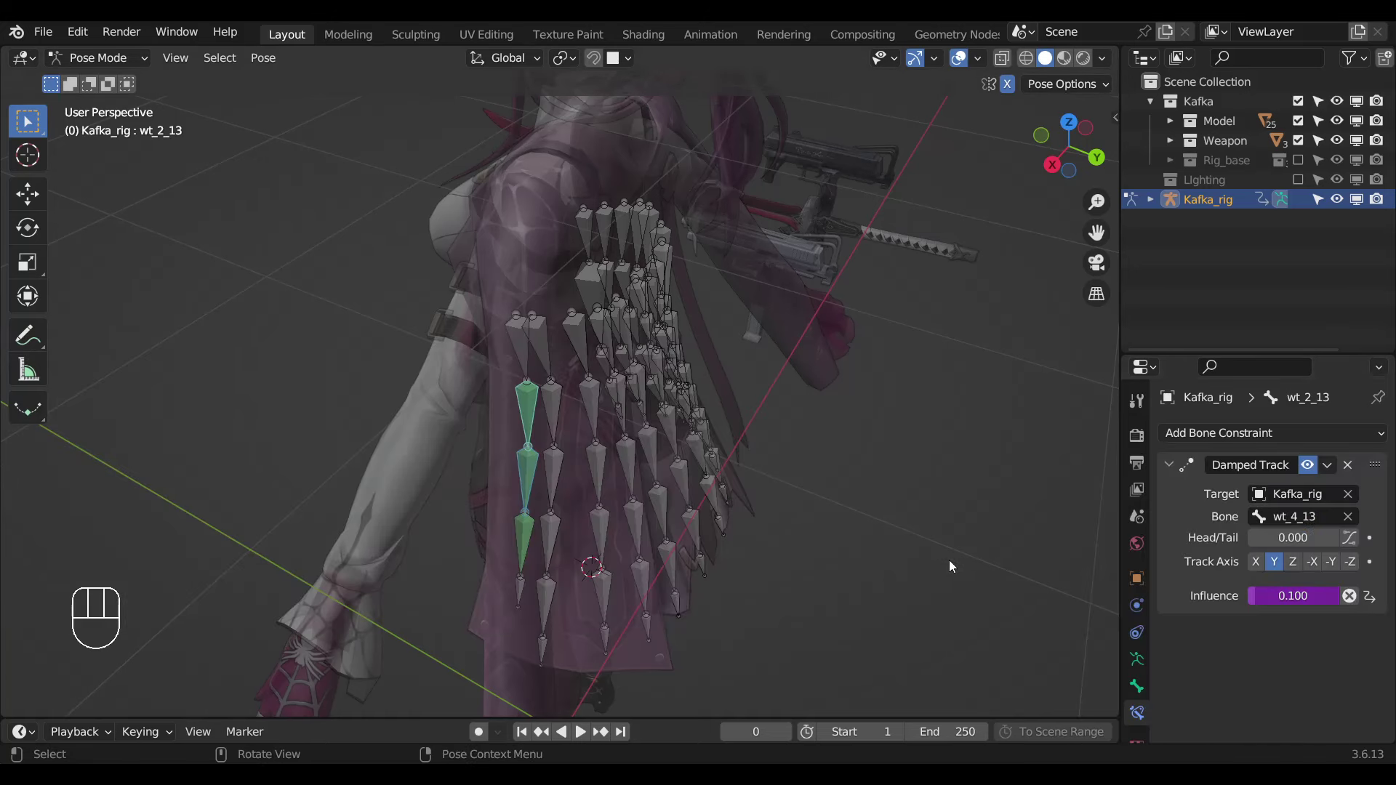
{"action": "key", "text": "ctrl+l"}
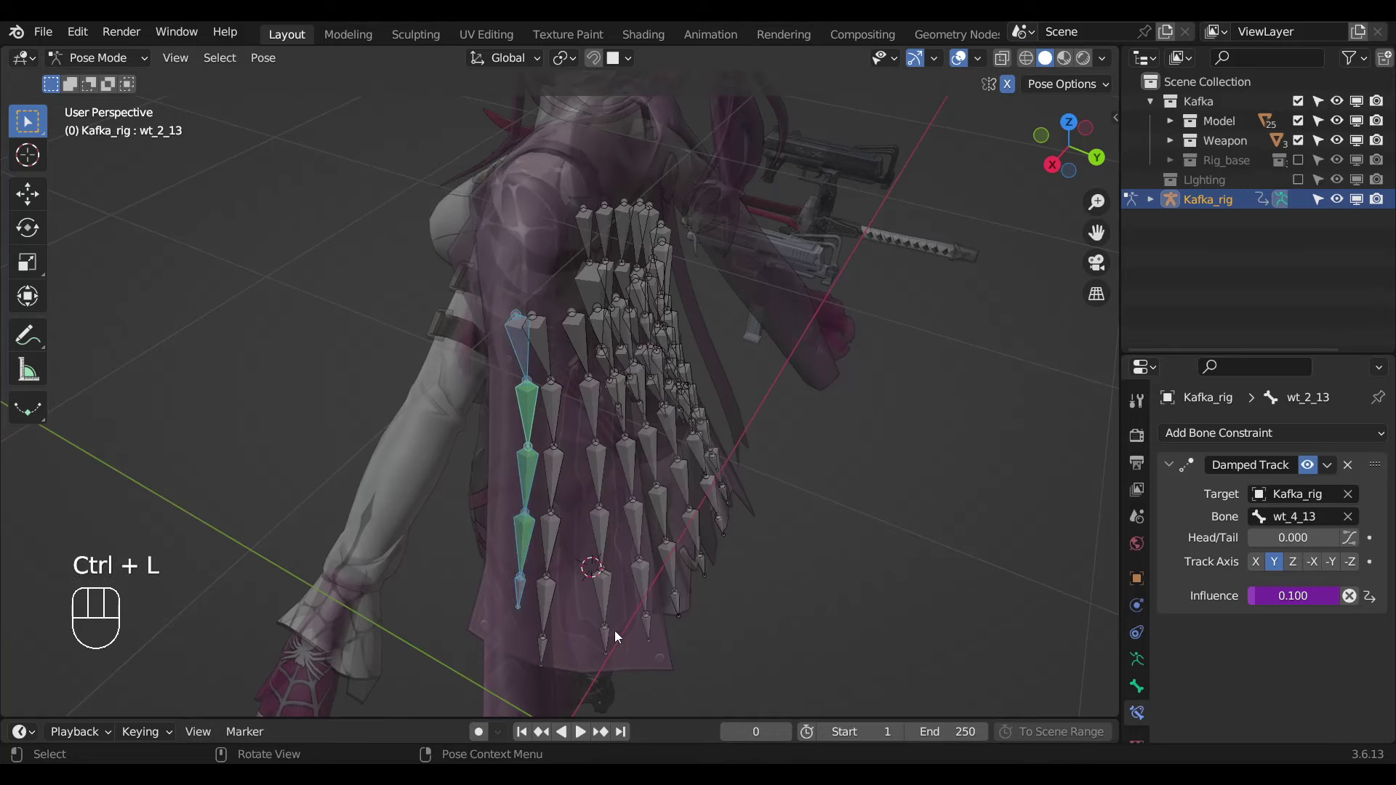
Hide the column 13 chain and start a tracking constraint from wt_8_12 toward wt_10_12, undoing a misstep.
{"action": "key", "text": "h"}
{"action": "left_click", "coordinate": [554, 655]}
{"action": "left_click", "coordinate": [546, 604]}
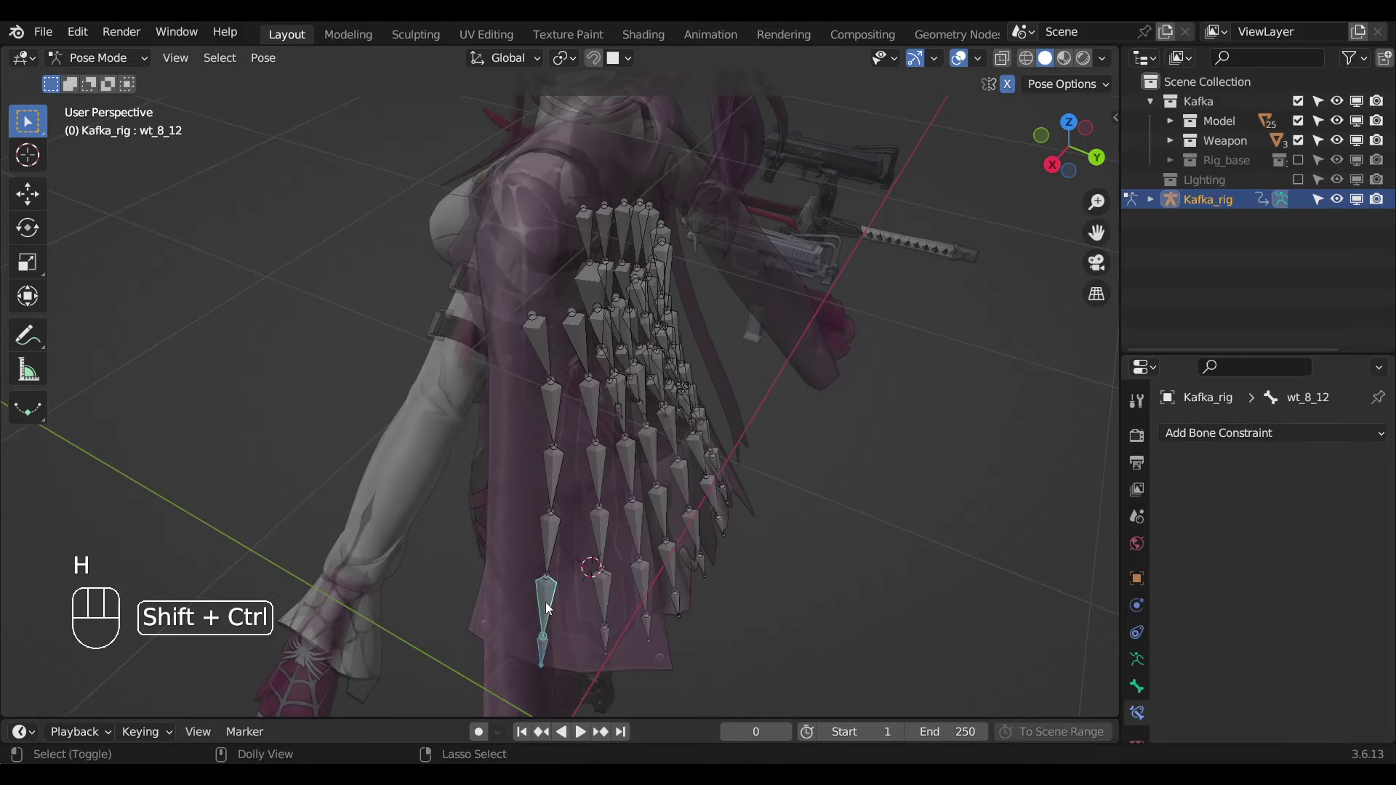
{"action": "key", "text": "ctrl+shift+c"}
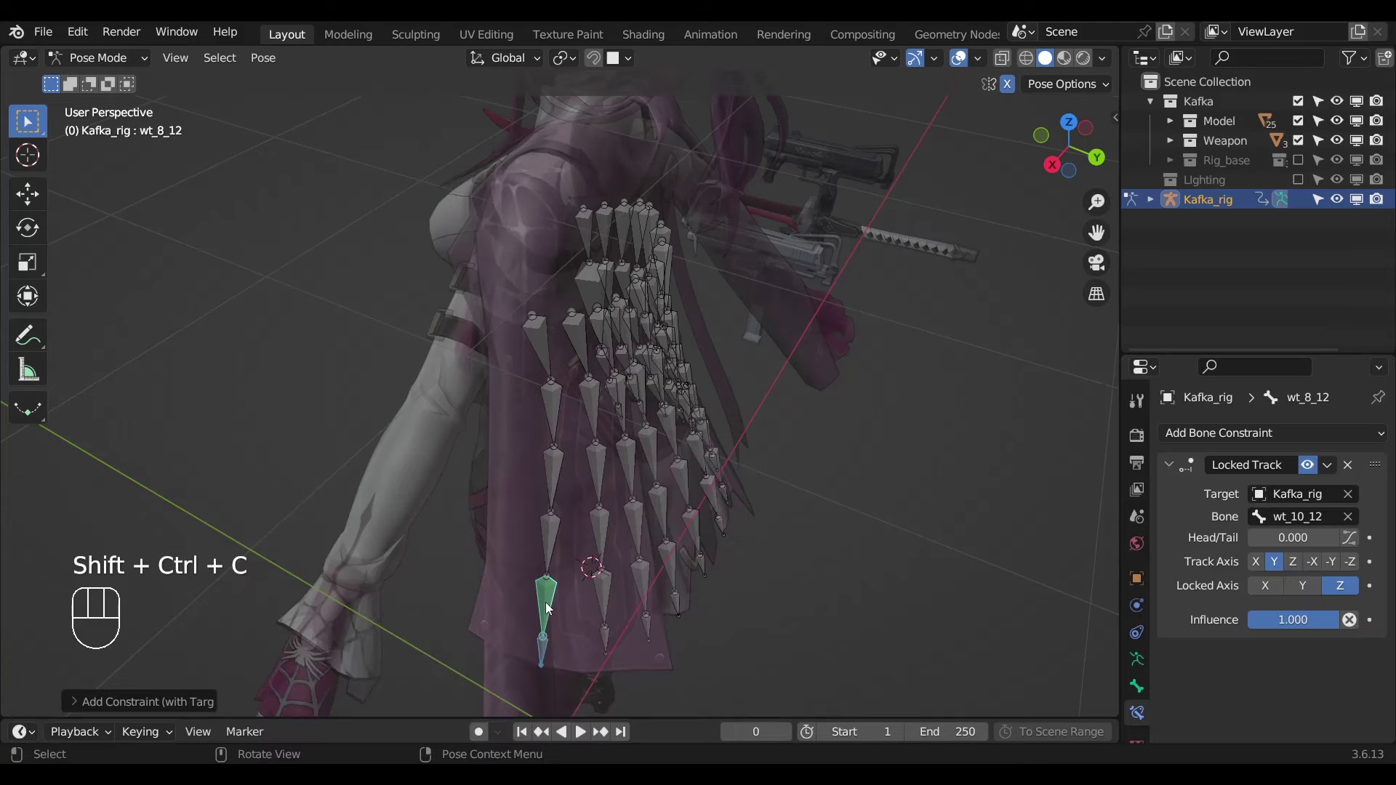
{"action": "key", "text": "ctrl+z"}
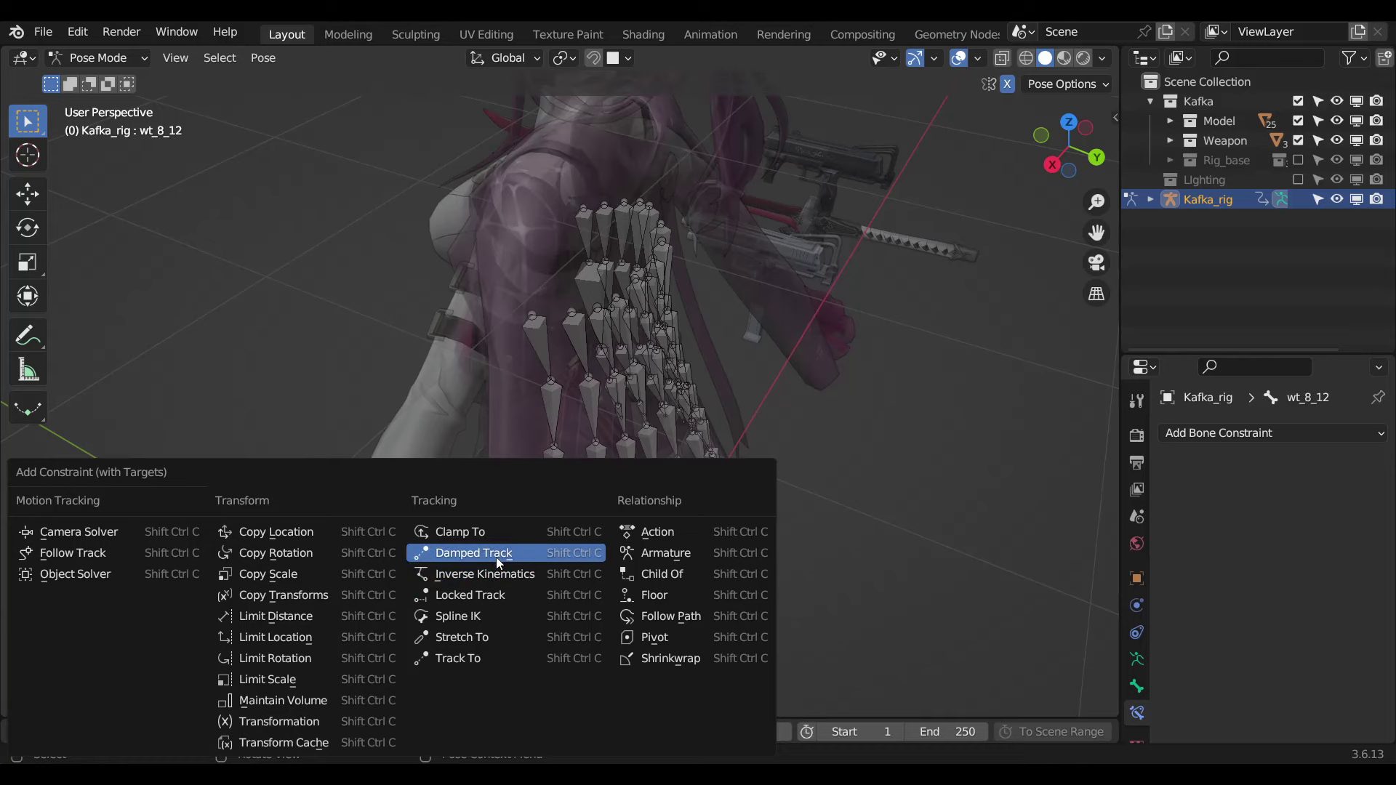
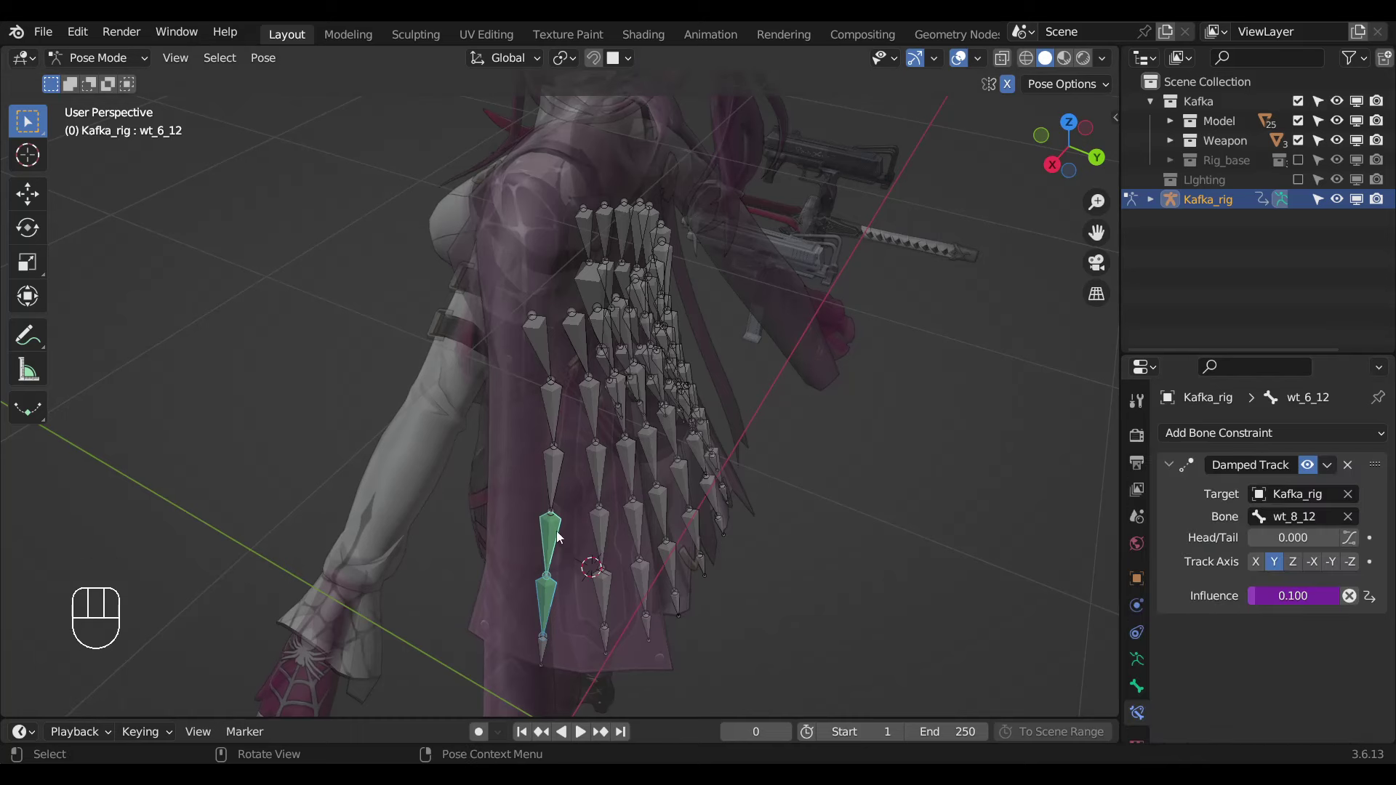
Give wt_4_12 and wt_2_12 Damped Tracks toward the bones below at influence 0.1 and select the chain.
{"action": "left_click", "coordinate": [558, 478]}
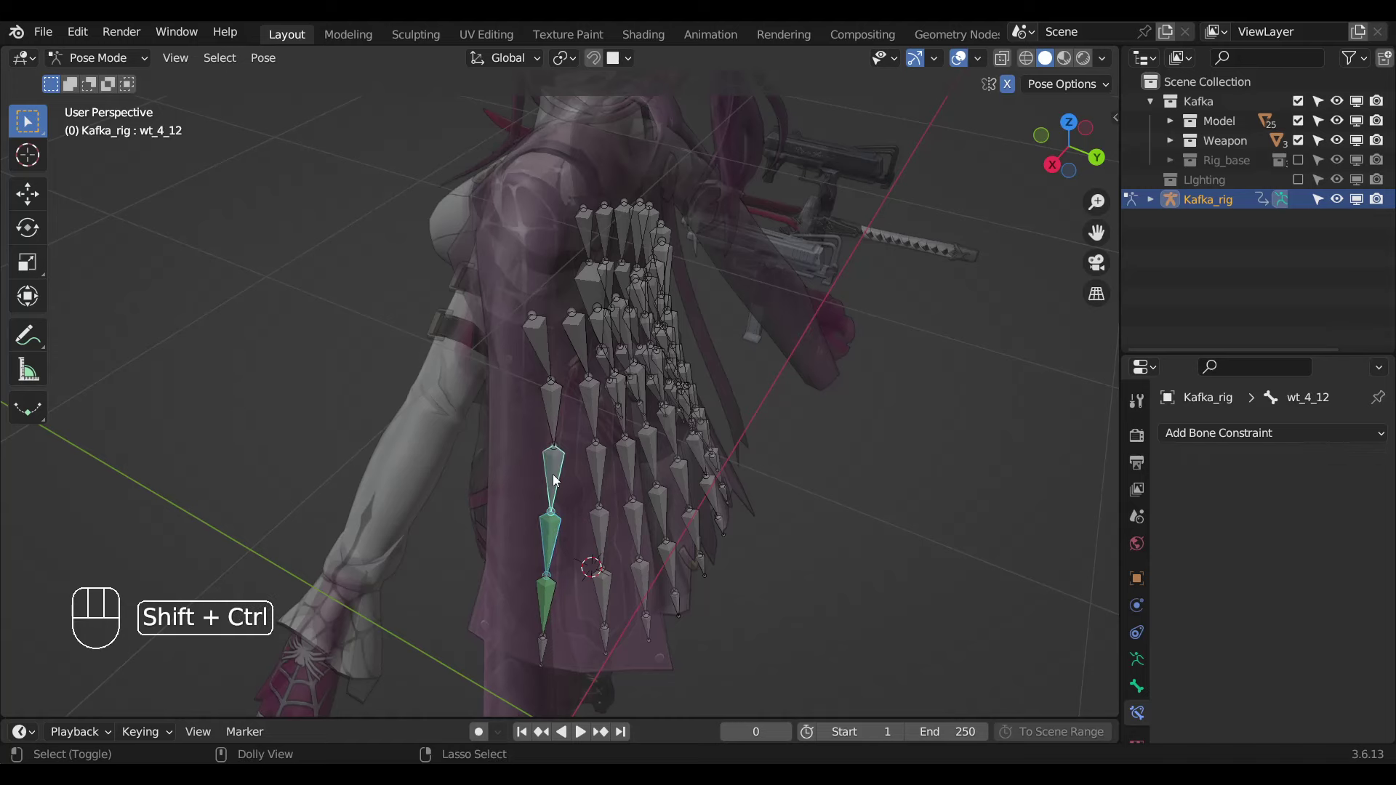
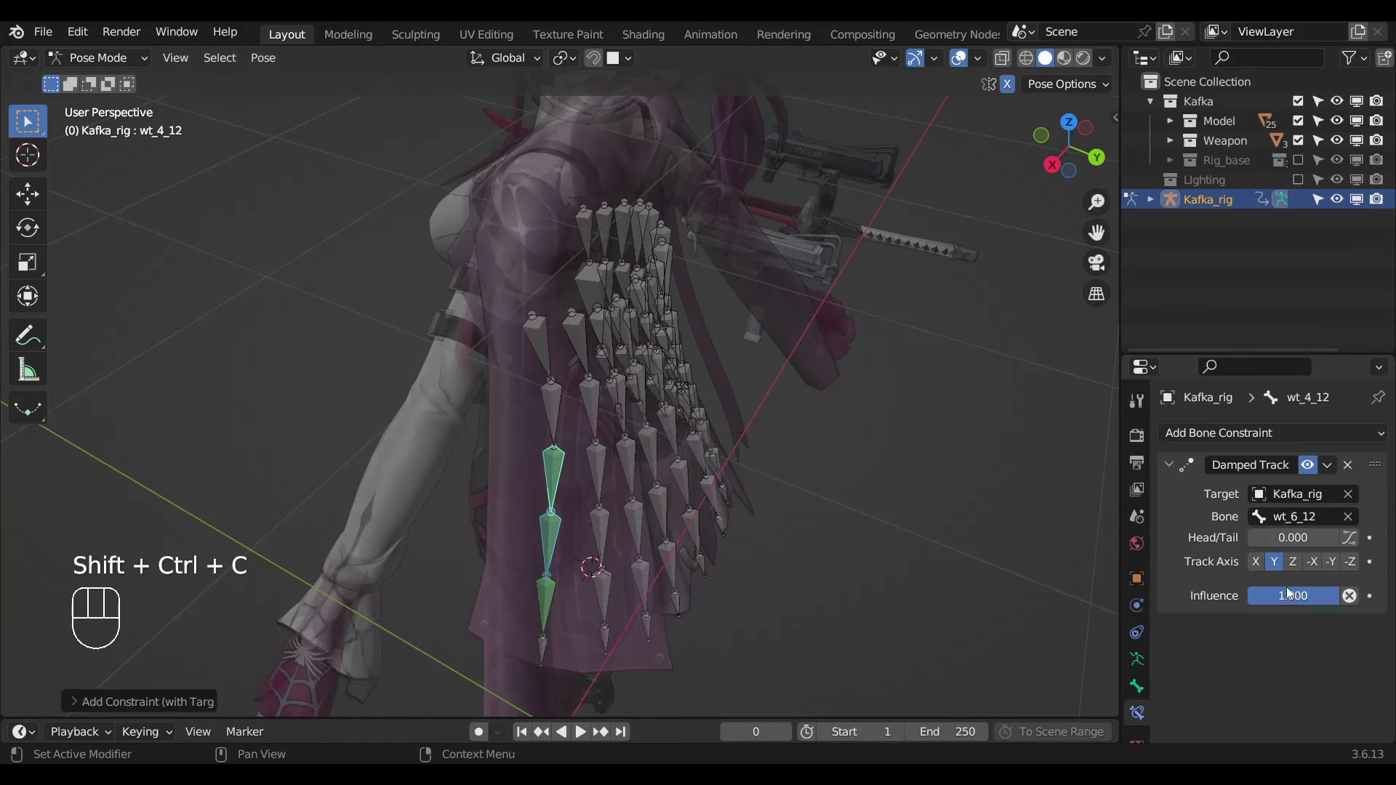
{"action": "left_click_drag", "start_coordinate": [1250, 570], "coordinate": [530, 509]}
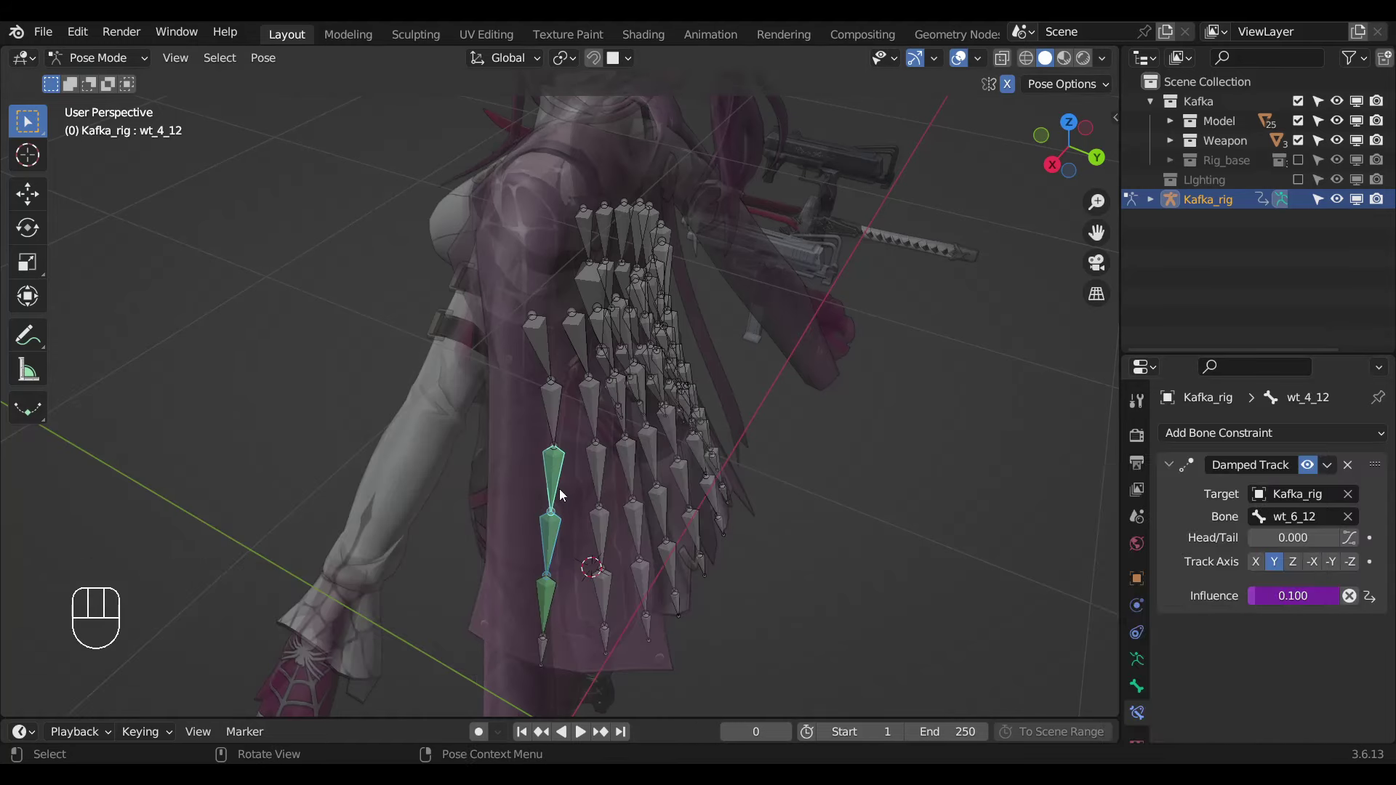
{"action": "left_click", "coordinate": [562, 428]}
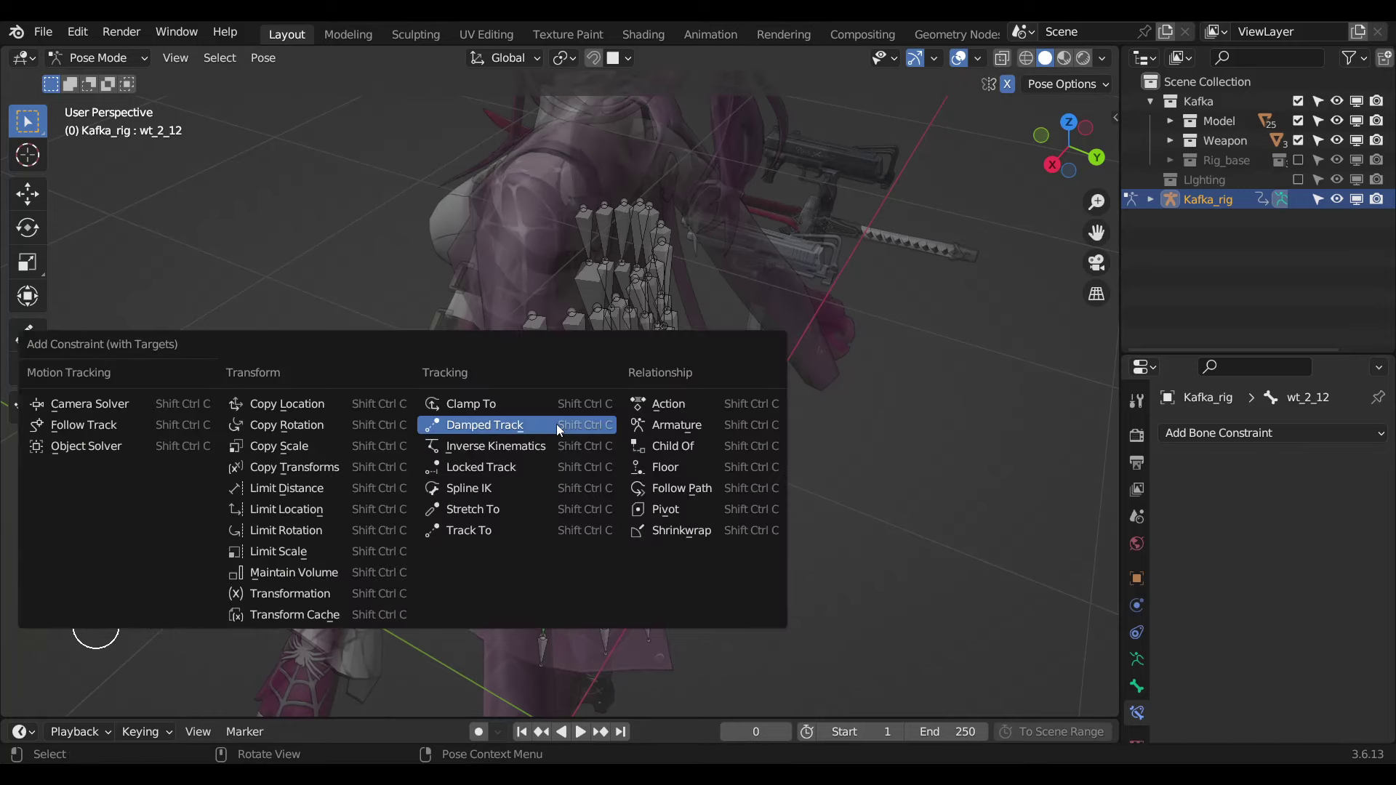
{"action": "key", "text": "ctrl+shift+c"}
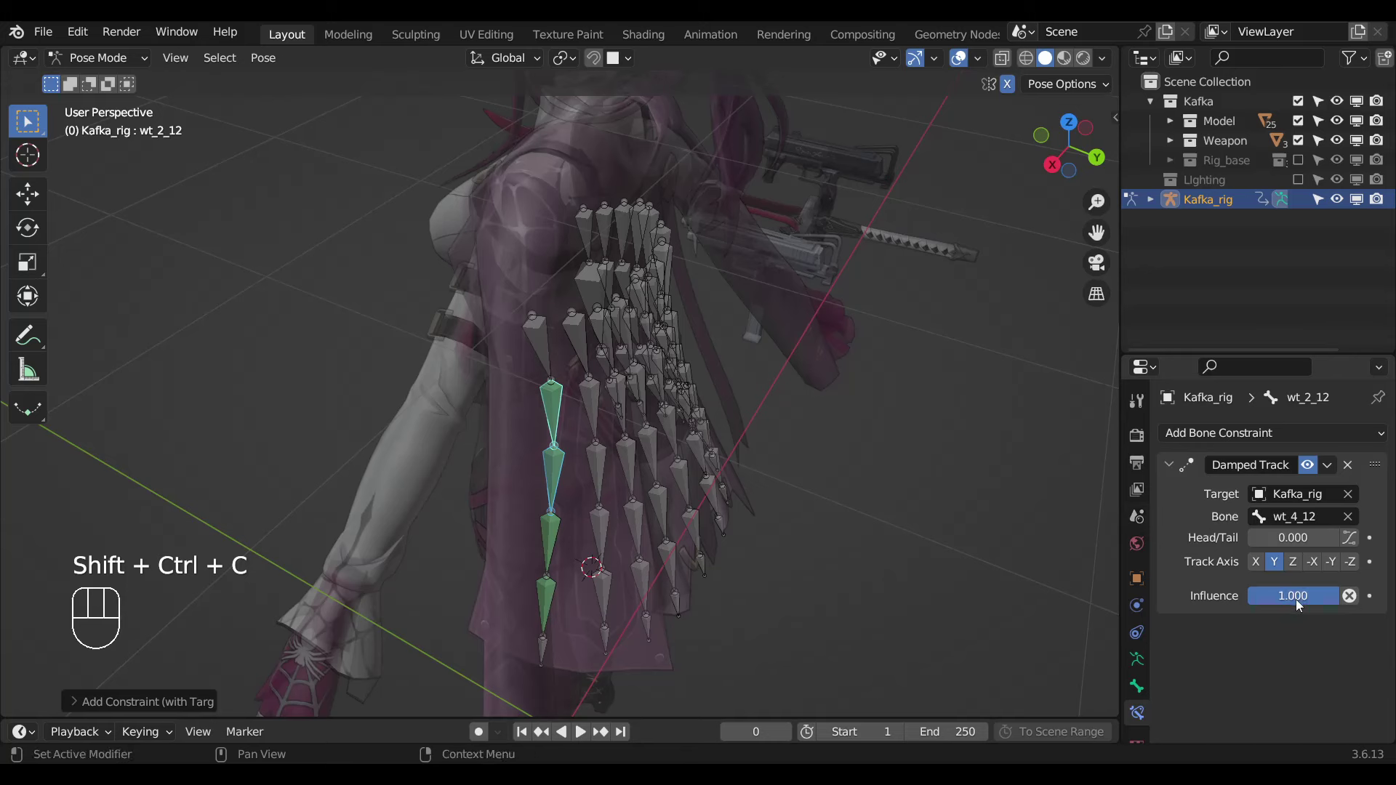
{"action": "left_click_drag", "start_coordinate": [1239, 584], "coordinate": [701, 572]}
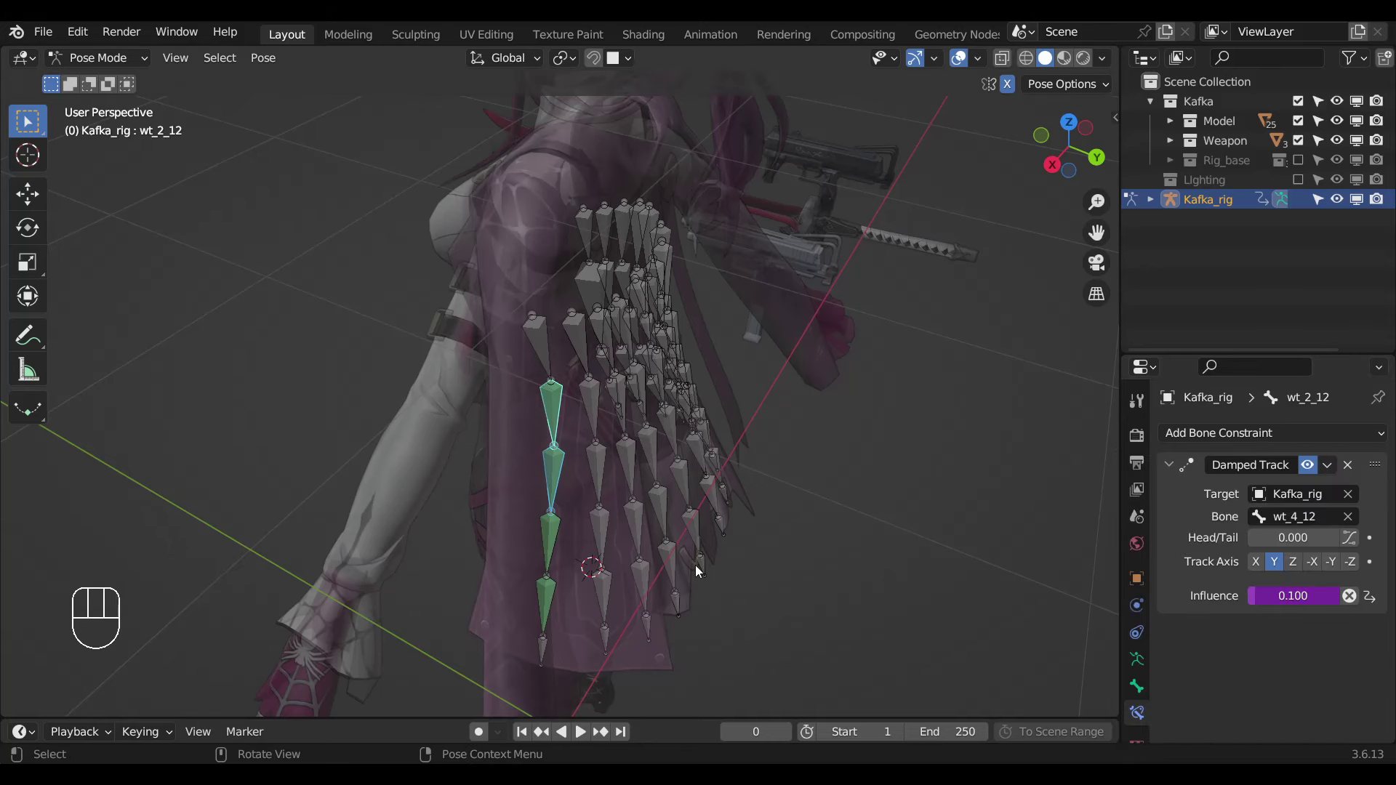
{"action": "key", "text": "ctrl+l"}
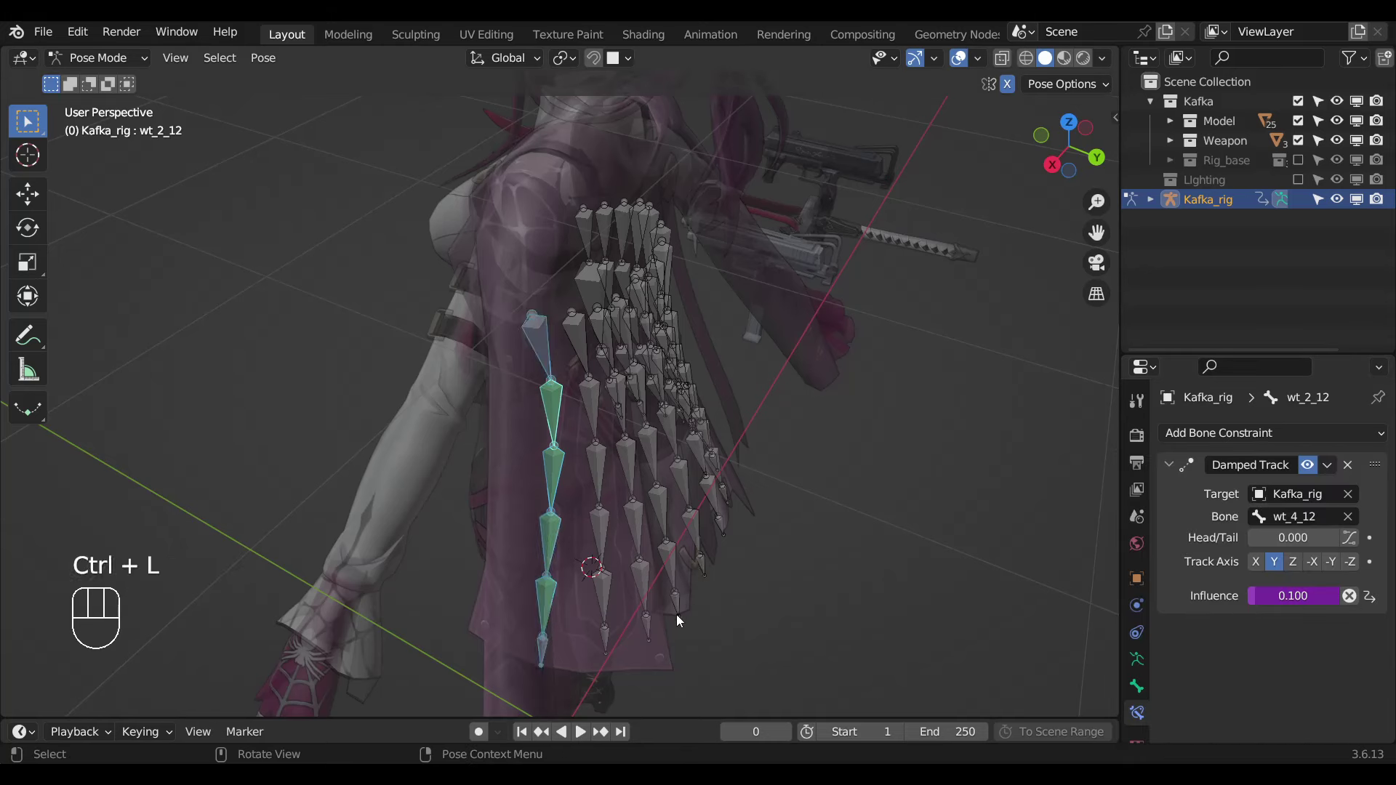
Hide the _12 chain and give wt_8_11 and wt_6_11 Damped Tracks toward the bones below at 0.1.
{"action": "key", "text": "h"}
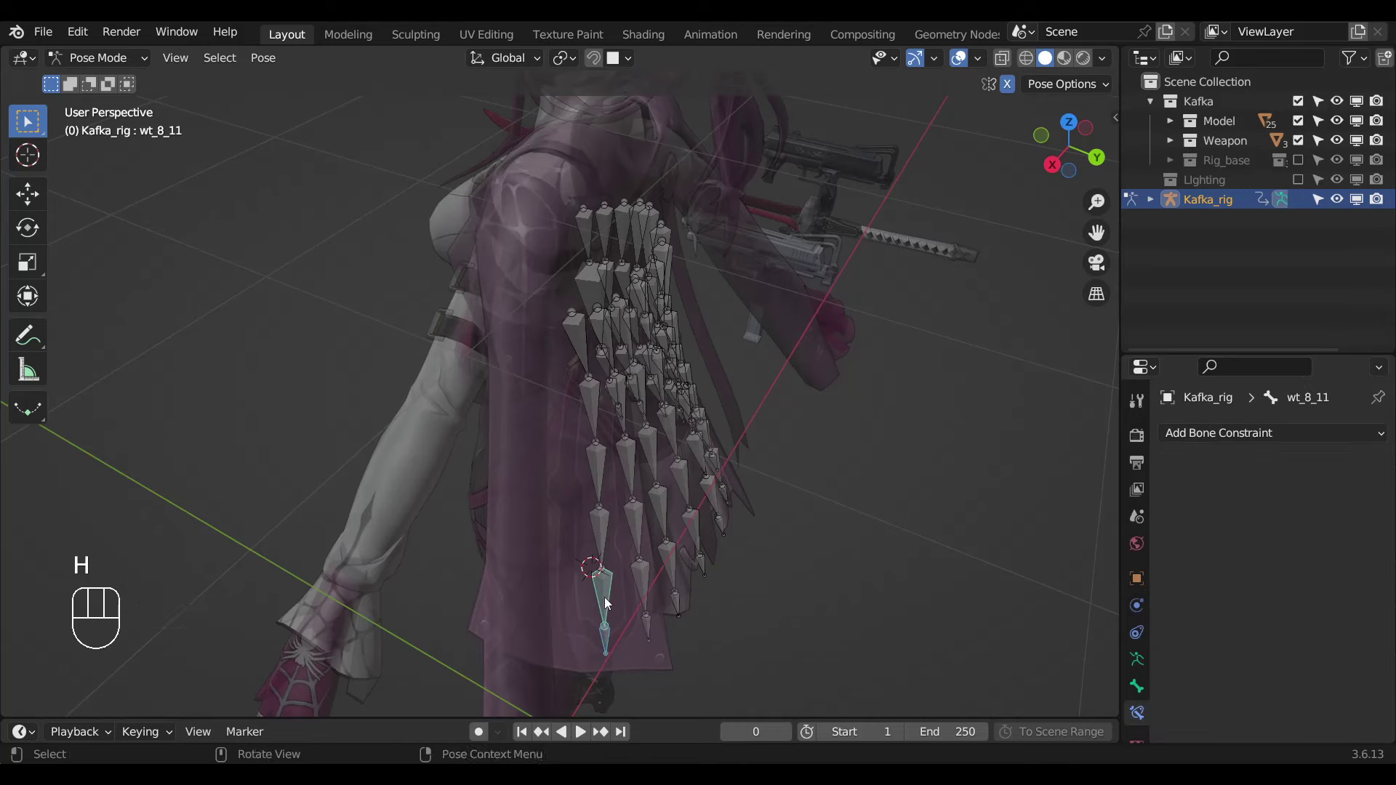
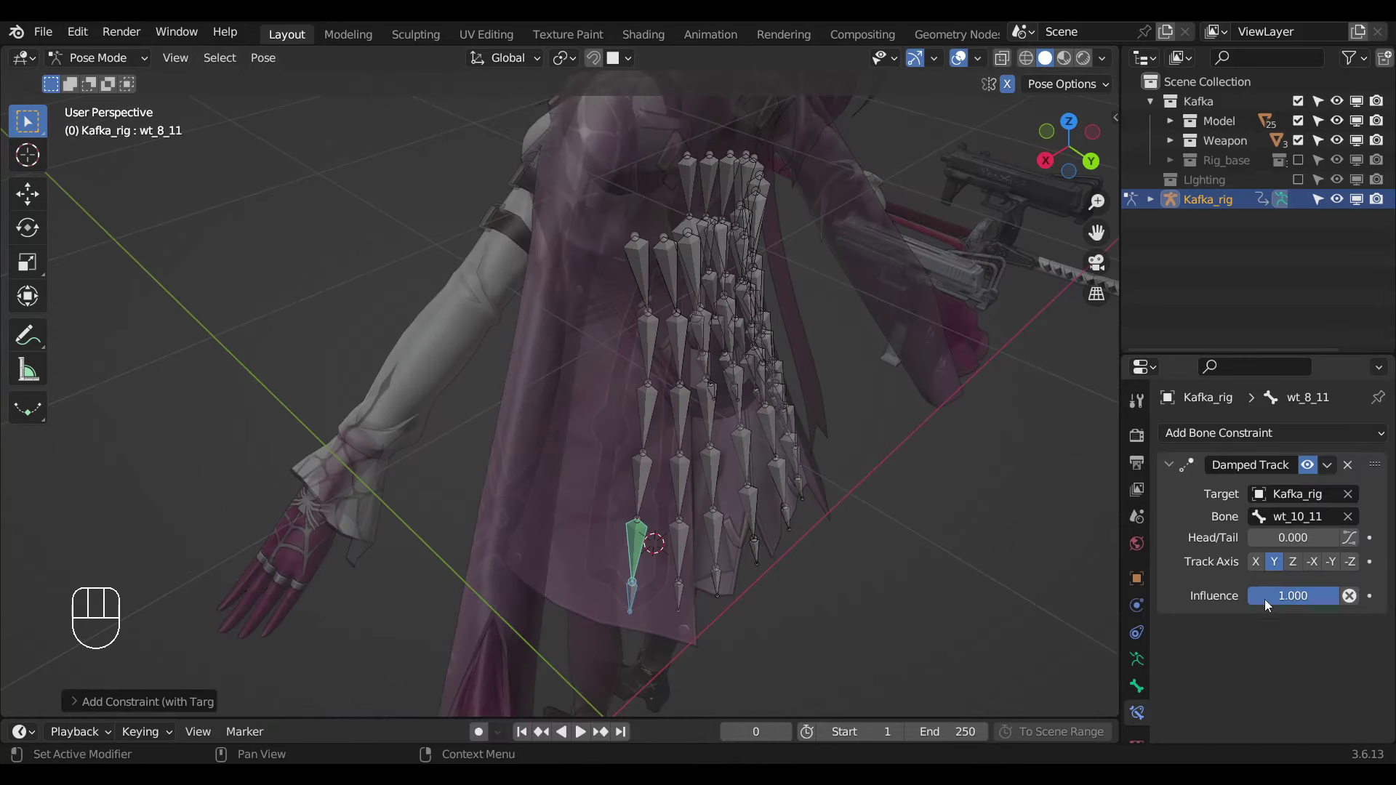
{"action": "left_click_drag", "start_coordinate": [1272, 607], "coordinate": [570, 463]}
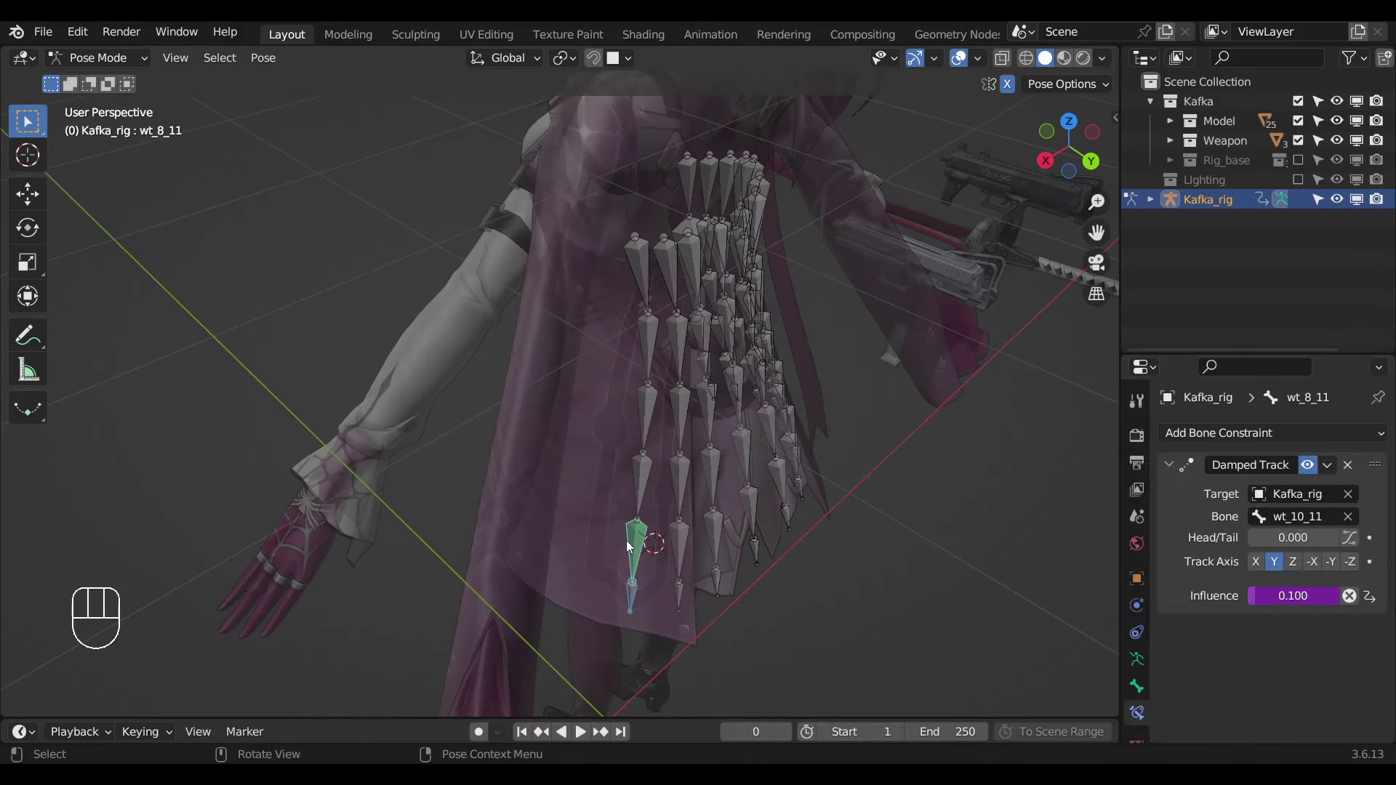
{"action": "left_click", "coordinate": [651, 480]}
{"action": "key", "text": "ctrl+shift+c"}
{"action": "left_click_drag", "start_coordinate": [1272, 600], "coordinate": [682, 516]}
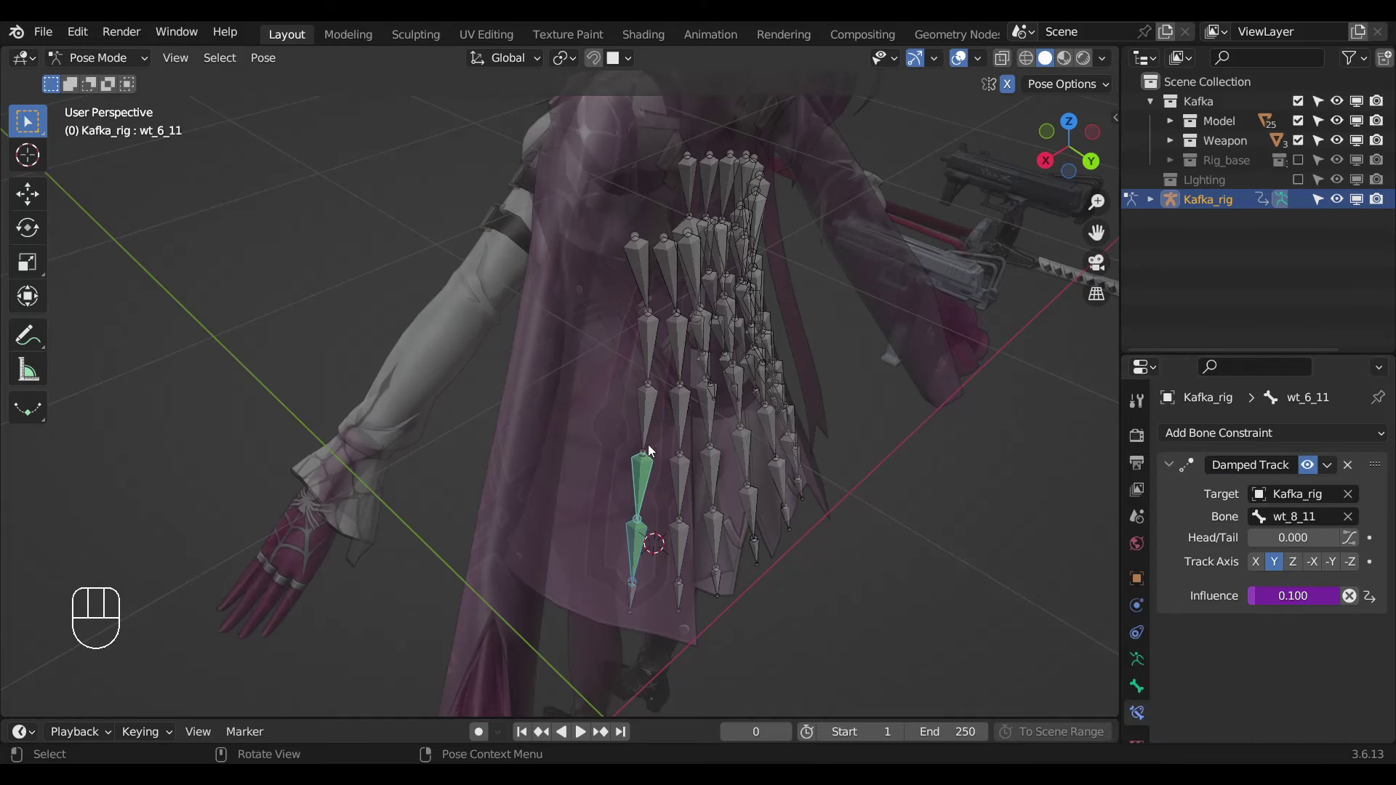
Give wt_4_11 and wt_2_11 Damped Tracks toward the bones below at 0.1 and select the finished chain.
{"action": "left_click", "coordinate": [645, 432]}
{"action": "key", "text": "ctrl+shift+c"}
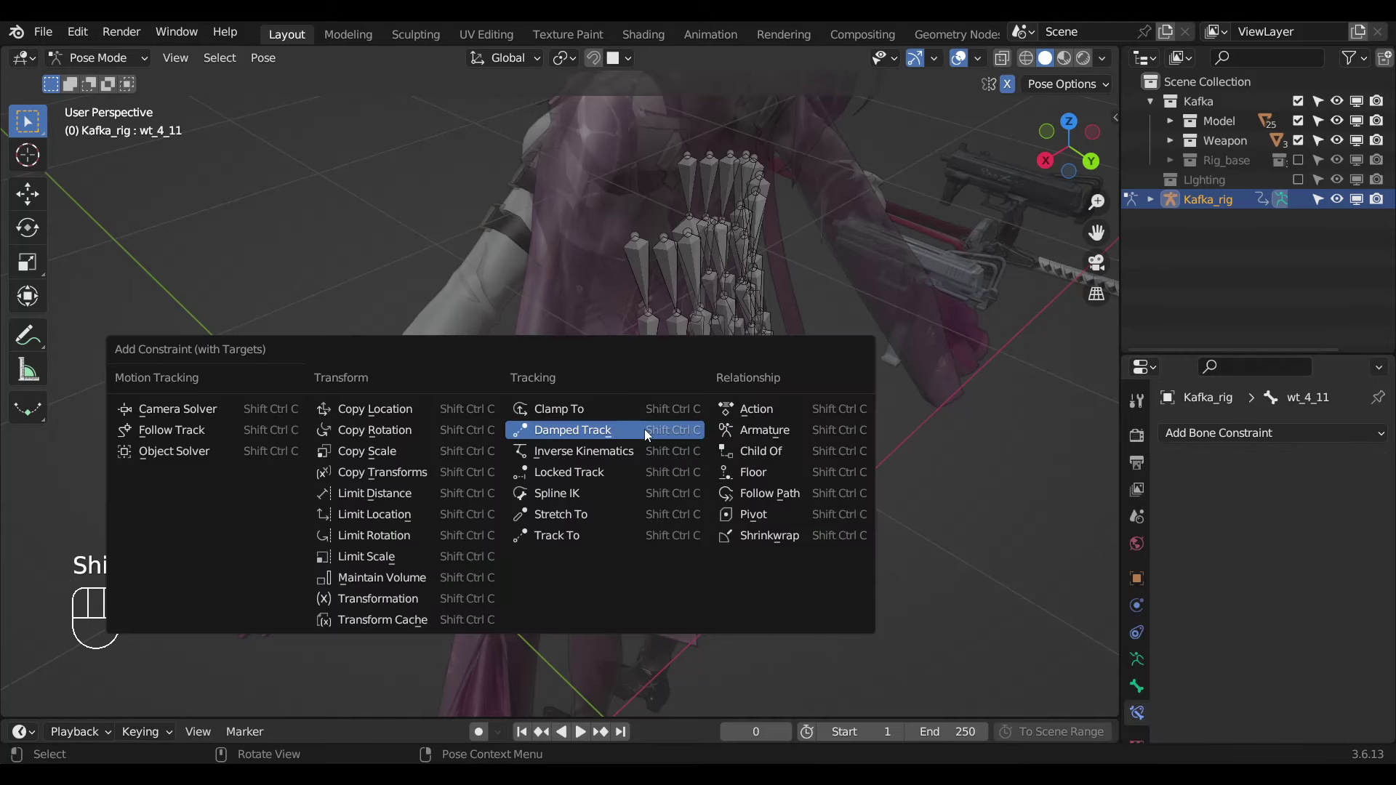
{"action": "left_click_drag", "start_coordinate": [1271, 596], "coordinate": [669, 433]}
{"action": "left_click", "coordinate": [655, 353]}
{"action": "key", "text": "ctrl+shift+c"}
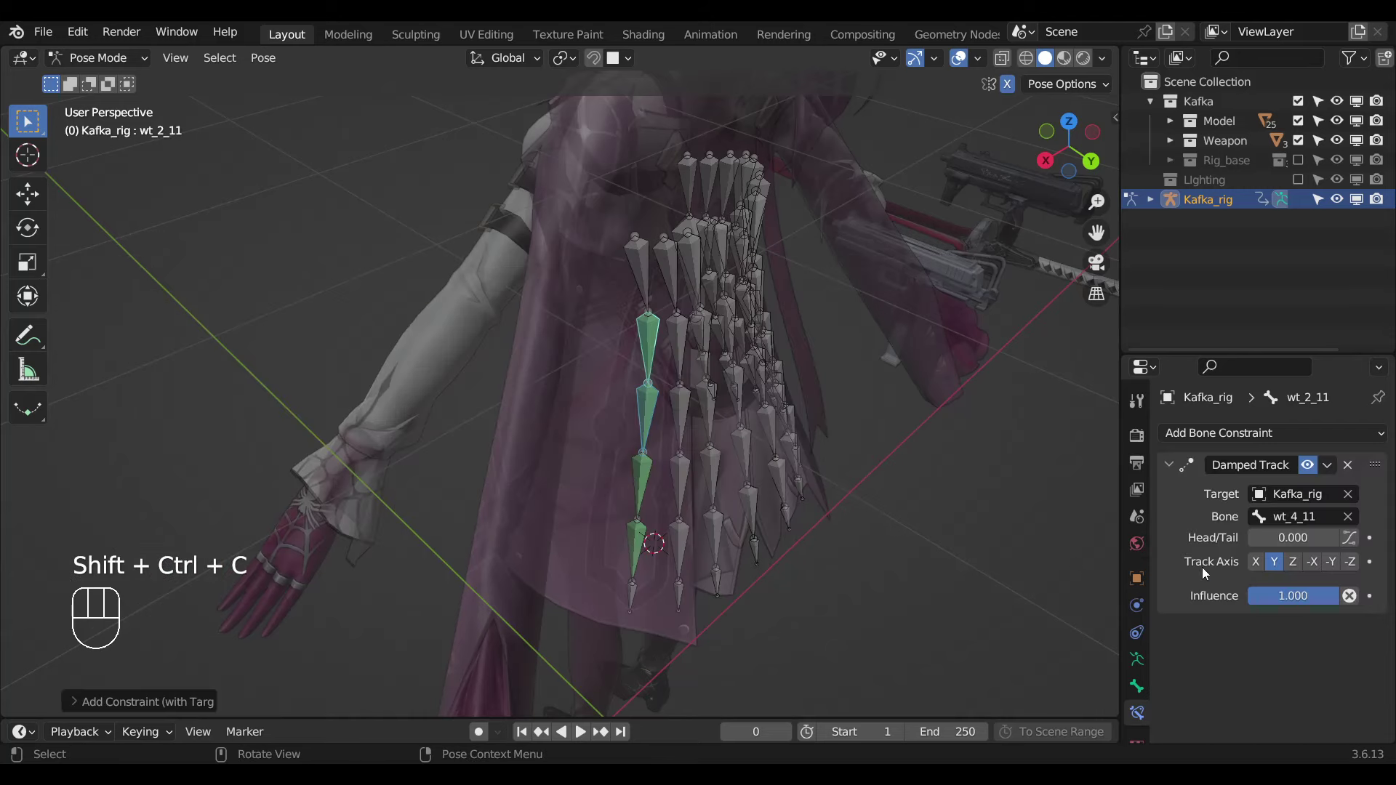
{"action": "left_click_drag", "start_coordinate": [1270, 599], "coordinate": [763, 526]}
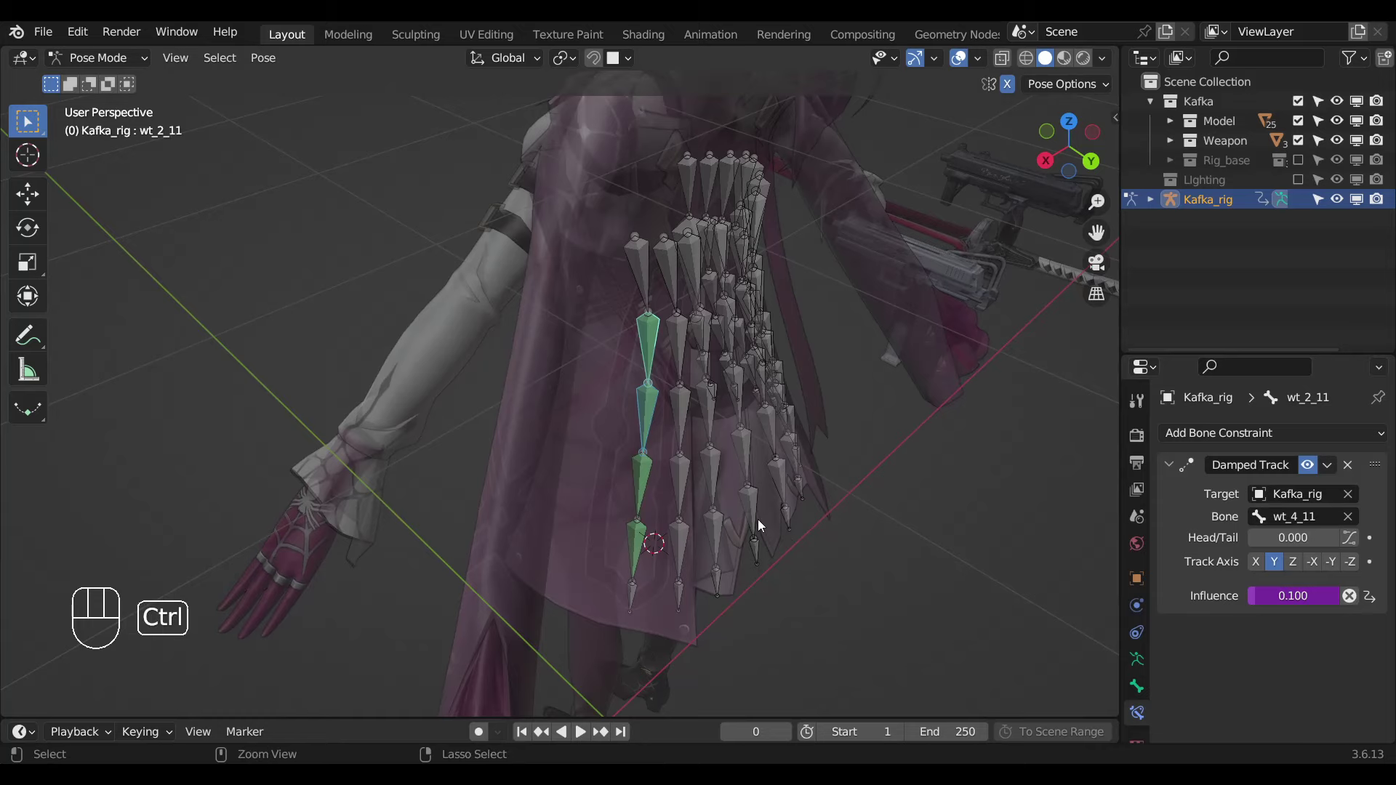
{"action": "key", "text": "ctrl+l"}
Hide the _11 chain and set wt_6_10 and wt_4_10 Damped Track influences to 0.1.
{"action": "key", "text": "h"}
{"action": "left_click_drag", "start_coordinate": [782, 563], "coordinate": [715, 577]}
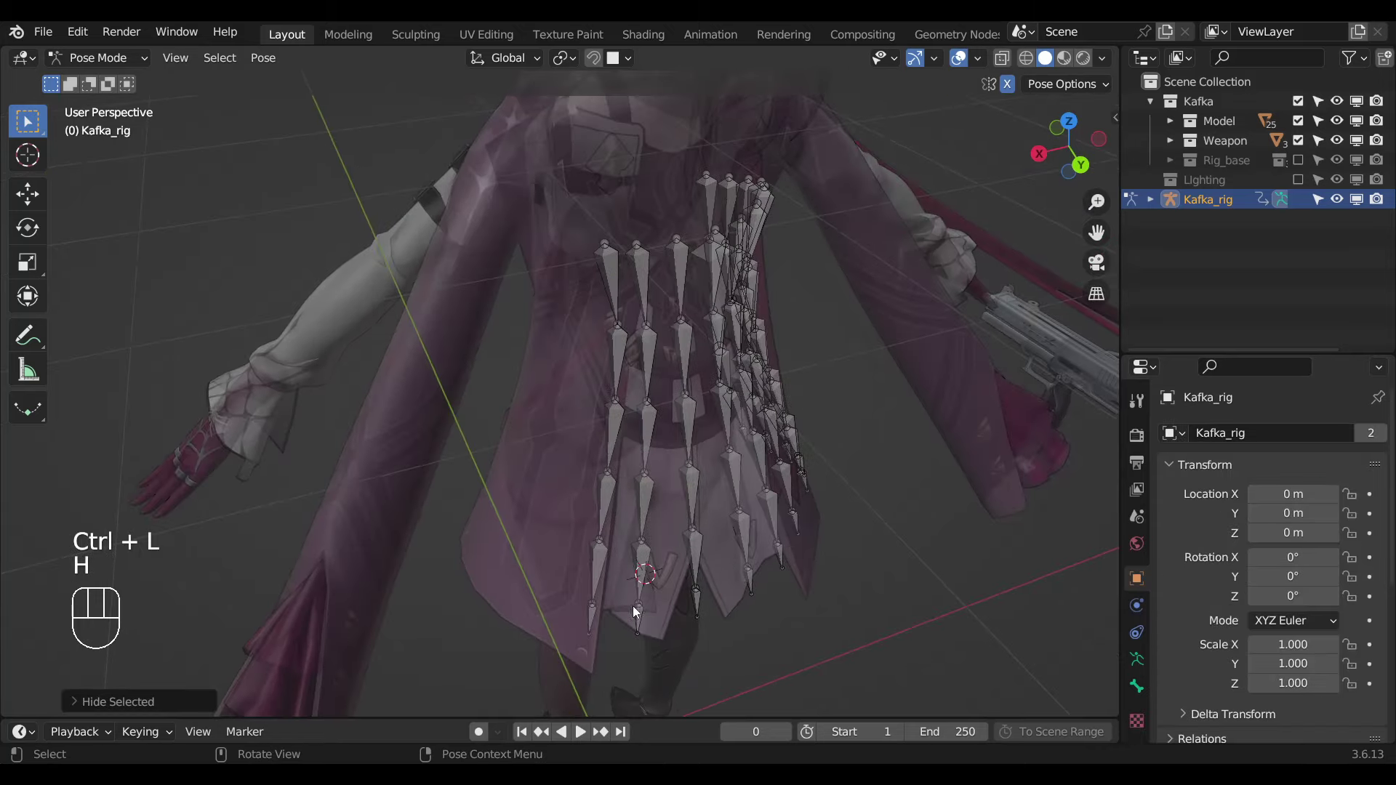
{"action": "left_click", "coordinate": [598, 584]}
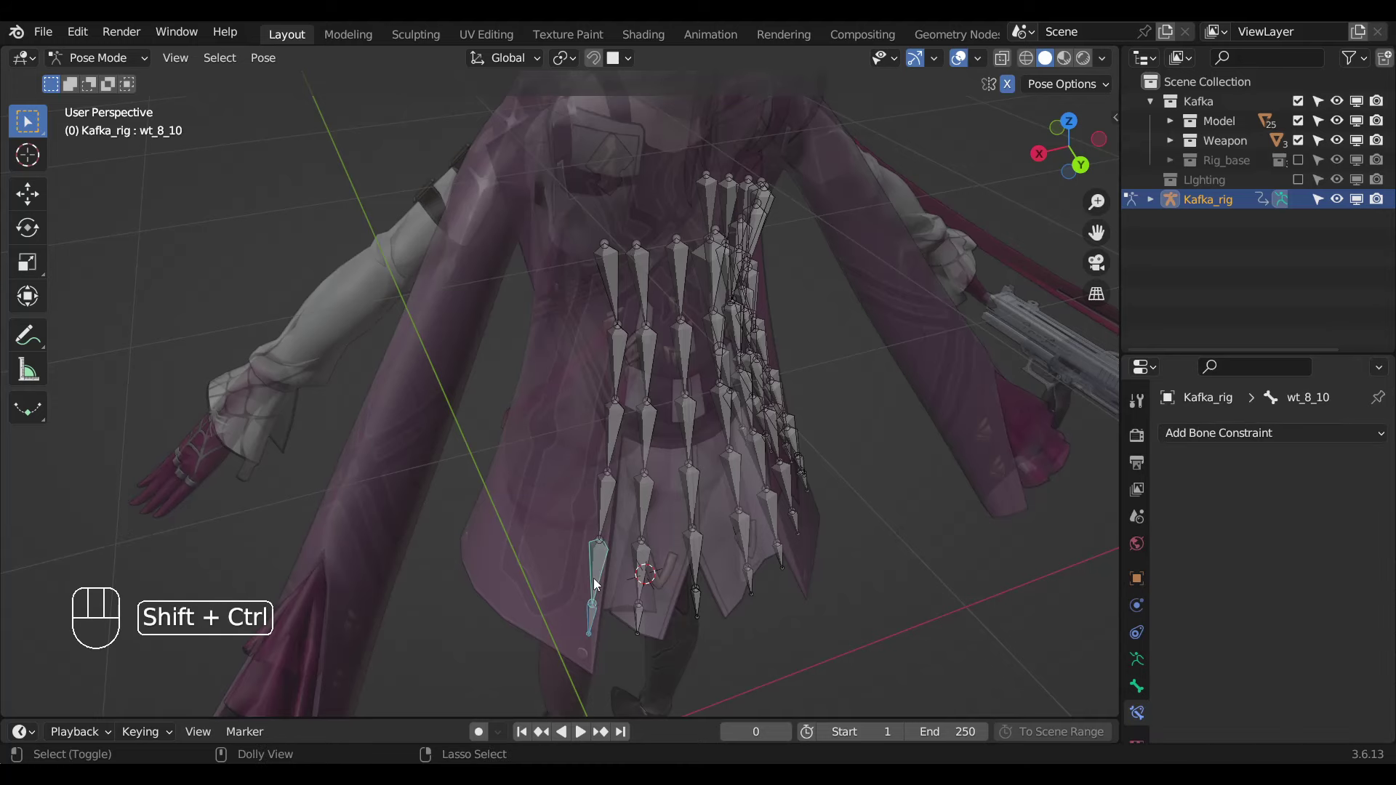
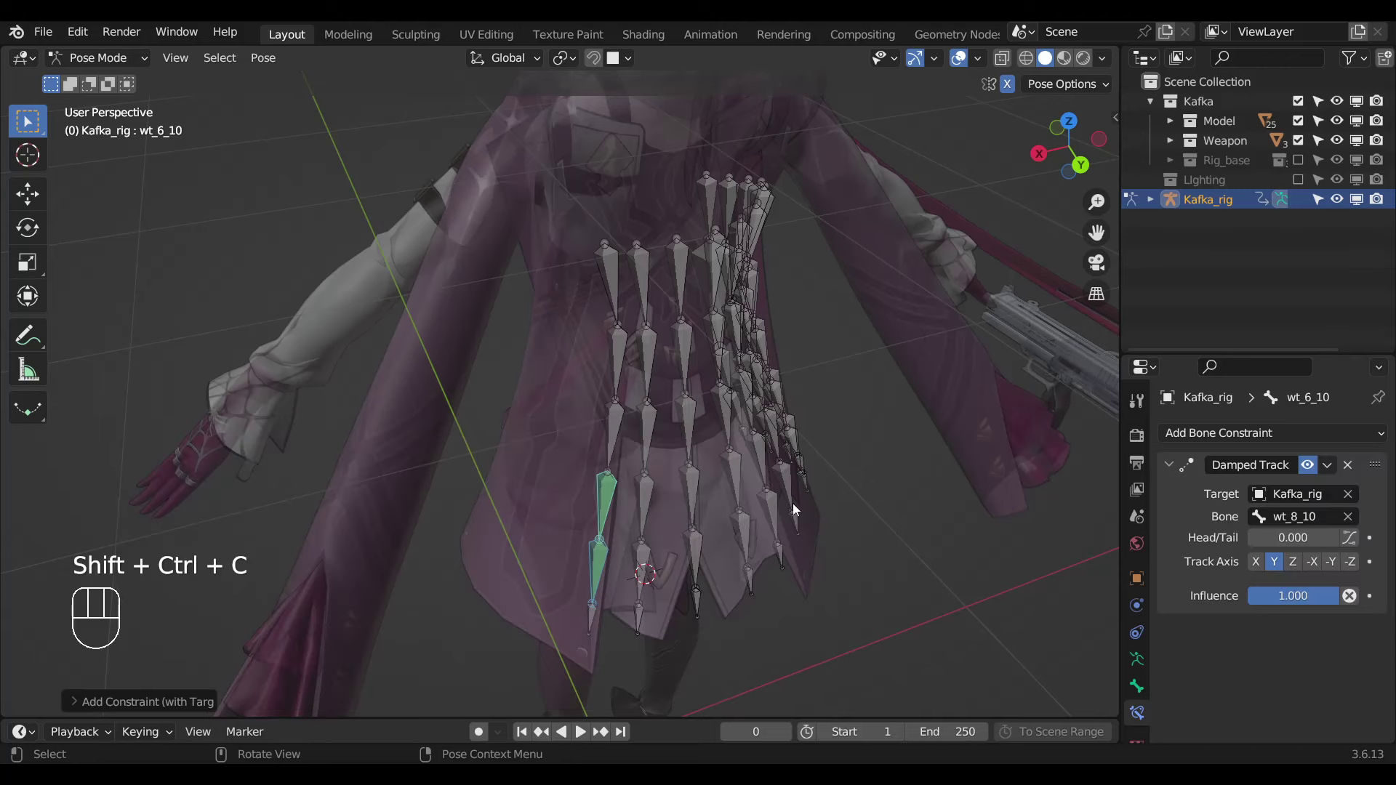
{"action": "left_click_drag", "start_coordinate": [1257, 588], "coordinate": [643, 504]}
{"action": "left_click", "coordinate": [620, 447]}
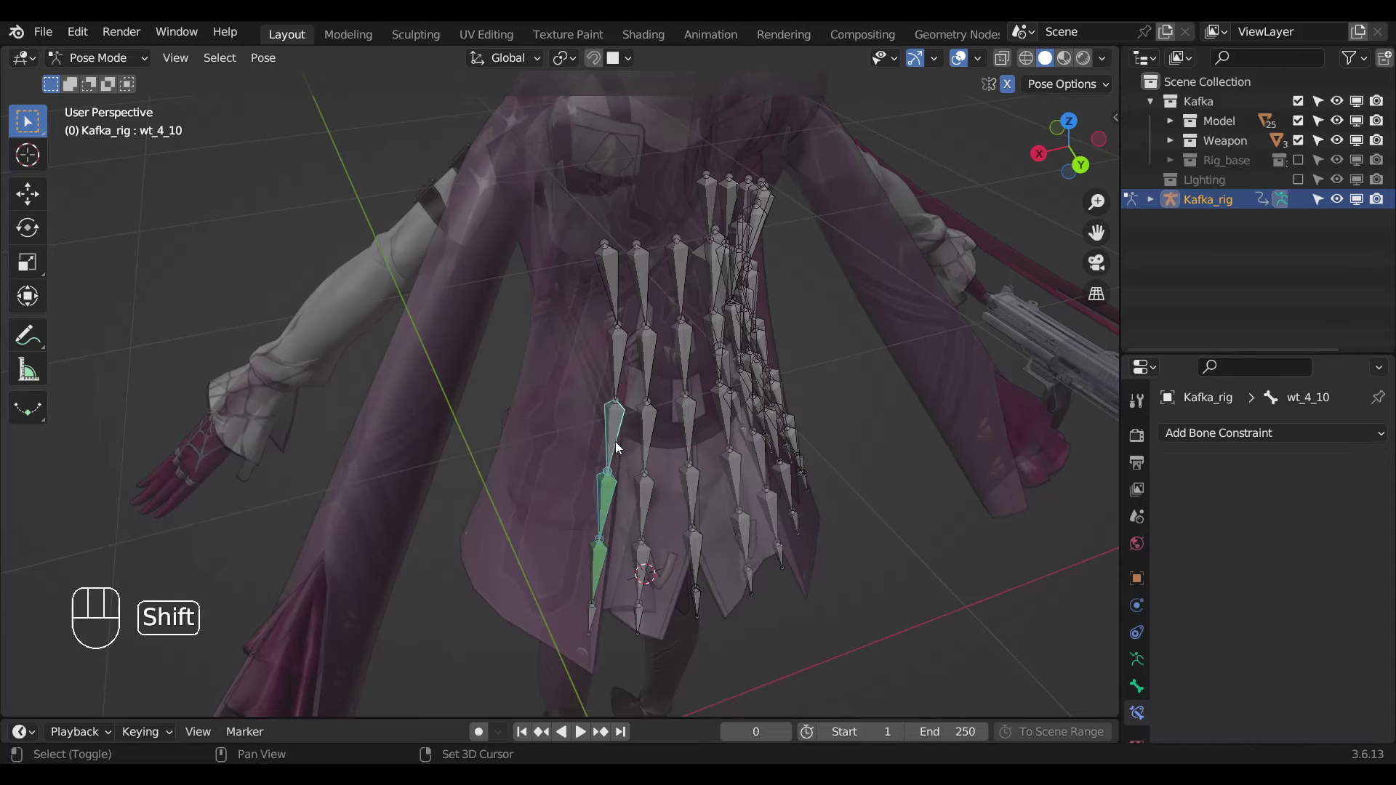
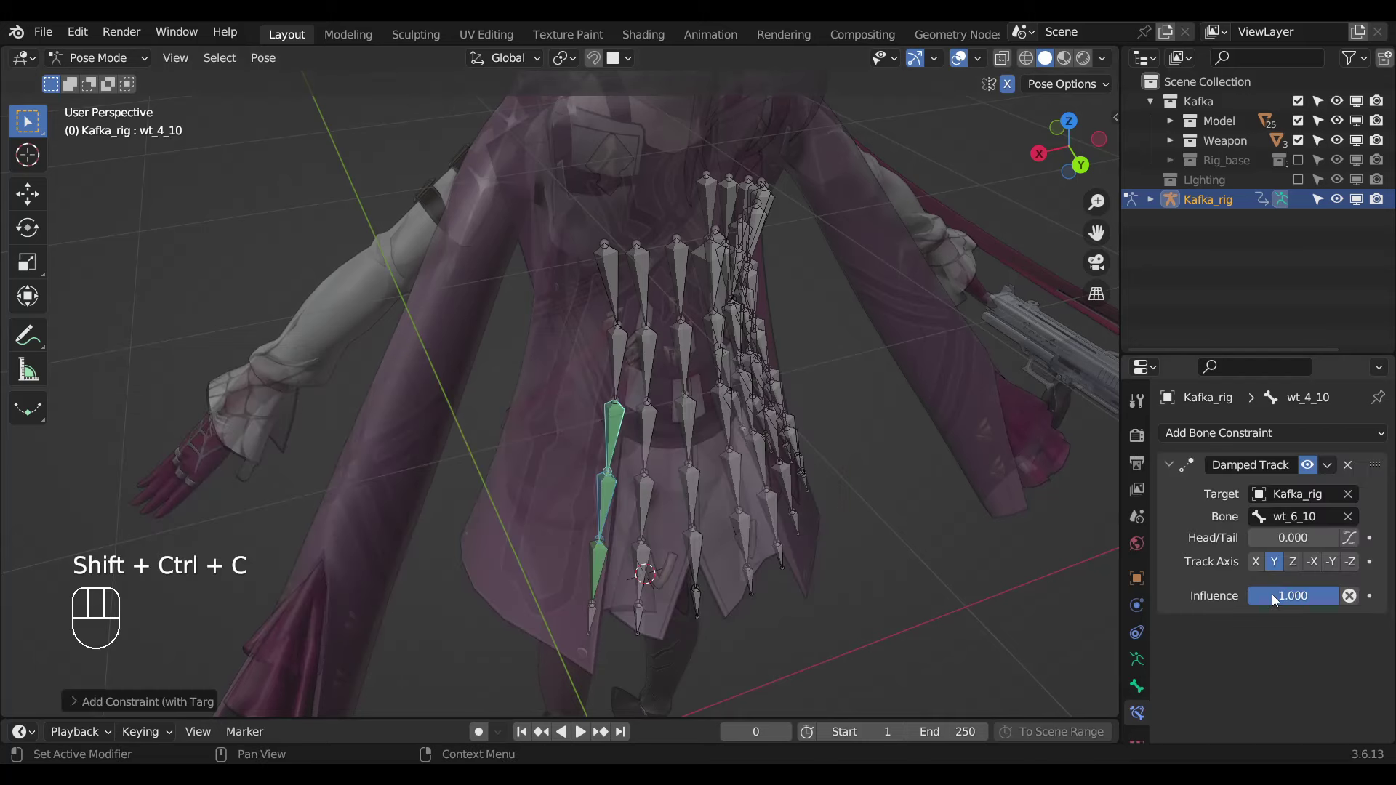
{"action": "left_click_drag", "start_coordinate": [1250, 585], "coordinate": [590, 440]}
Make wt_2_10 damp-track wt_4_10 at 0.1, hide the _10 chain and select wt_10_9 with wt_8_9.
{"action": "left_click", "coordinate": [602, 432]}
{"action": "left_click", "coordinate": [614, 378]}
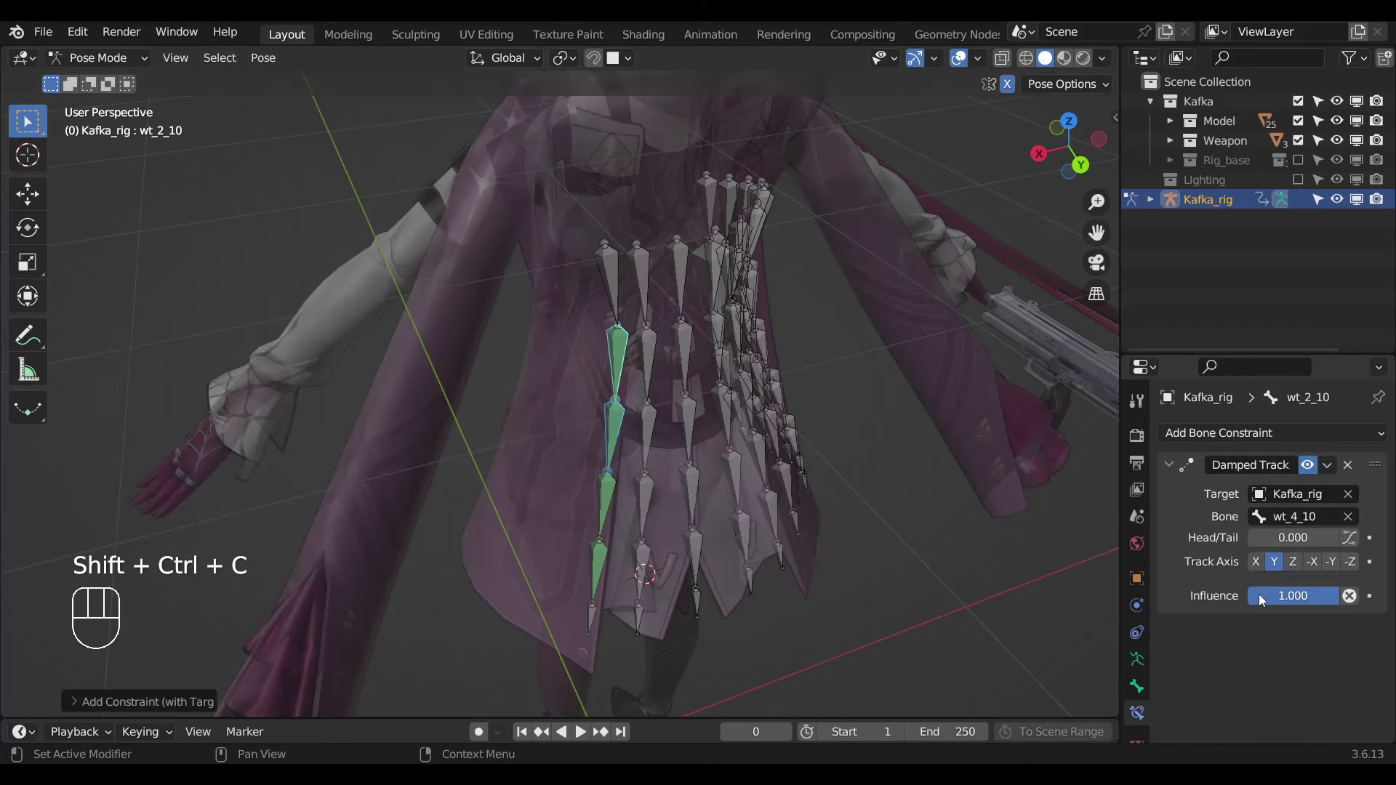
{"action": "left_click_drag", "start_coordinate": [1263, 599], "coordinate": [755, 553]}
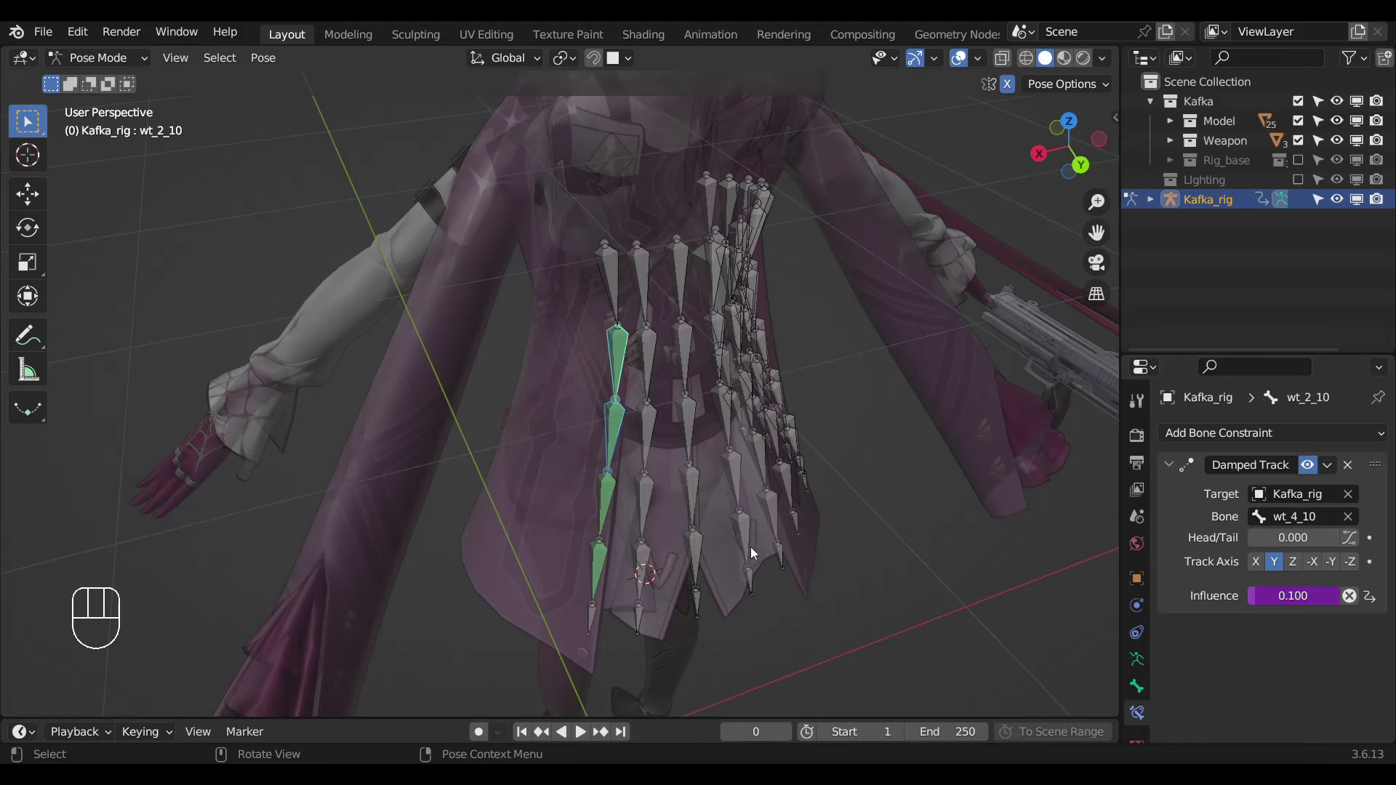
{"action": "key", "text": "ctrl+l"}
{"action": "key", "text": "h"}
{"action": "left_click", "coordinate": [636, 625]}
{"action": "left_click", "coordinate": [643, 578]}
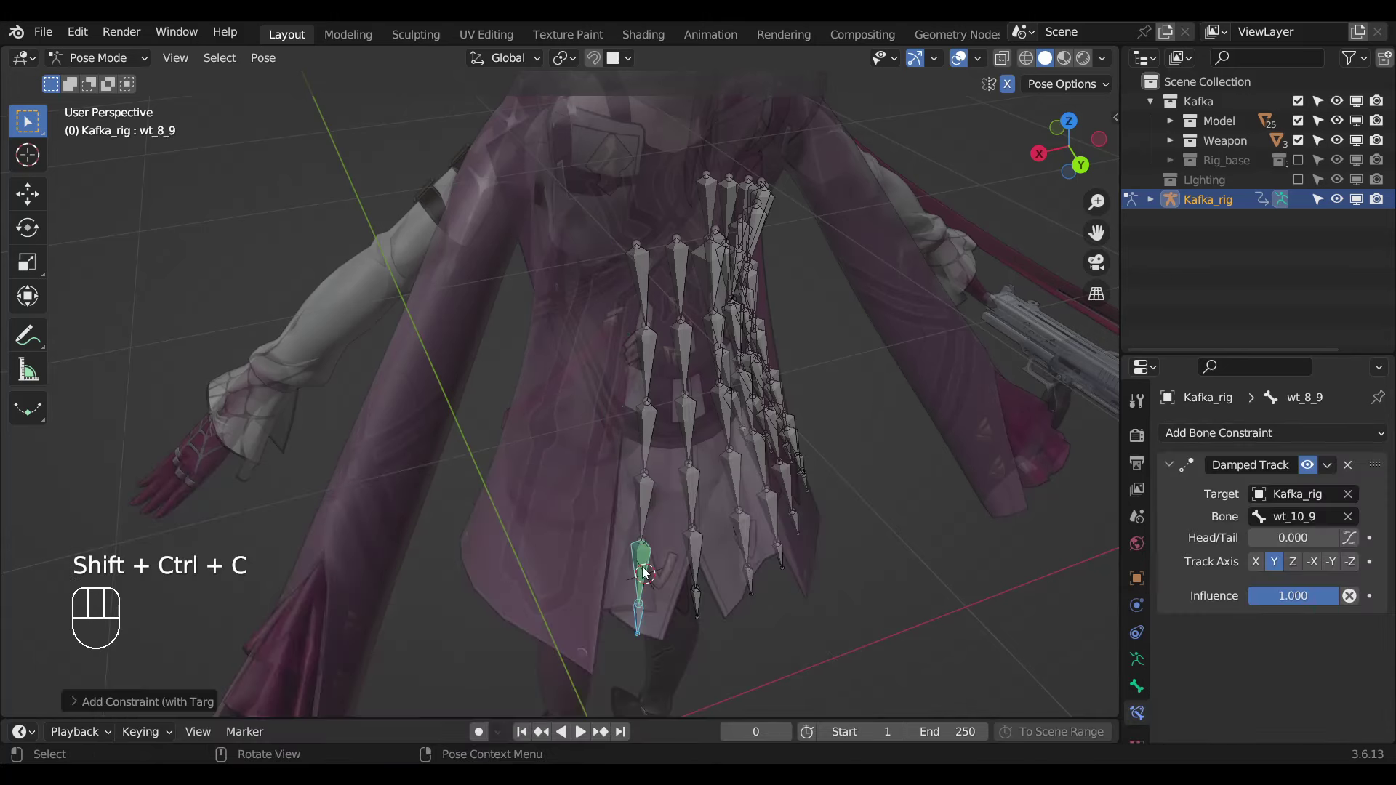
Lower wt_8_9's new constraint influence and give wt_6_9 a Damped Track toward wt_8_9.
{"action": "left_click_drag", "start_coordinate": [1245, 592], "coordinate": [647, 561]}
{"action": "left_click", "coordinate": [643, 564]}
{"action": "left_click", "coordinate": [648, 515]}
{"action": "key", "text": "ctrl+shift+c"}
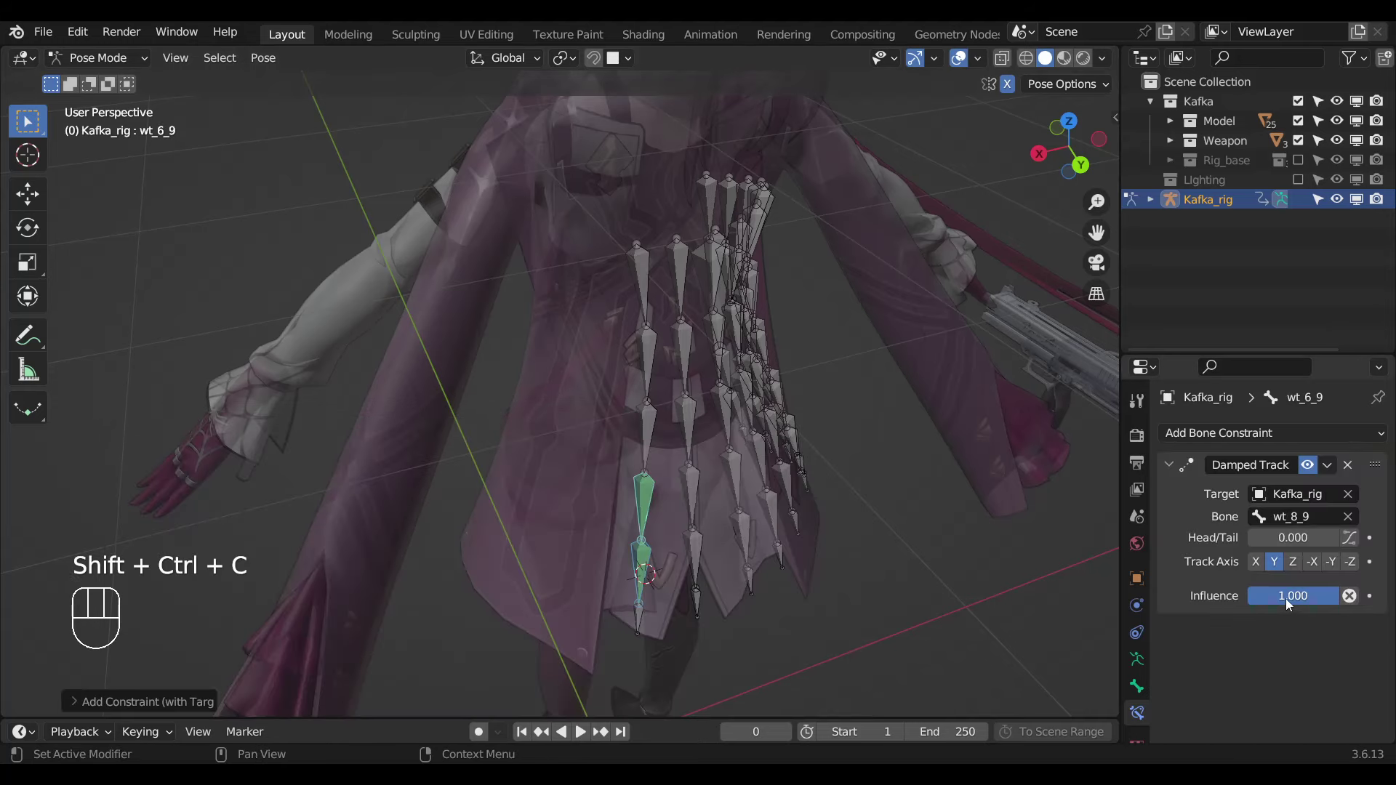
{"action": "left_click_drag", "start_coordinate": [1290, 603], "coordinate": [662, 531]}
Give wt_4_9 a Damped Track toward wt_6_9 with lowered influence.
{"action": "left_click", "coordinate": [647, 507]}
{"action": "left_click", "coordinate": [650, 455]}
{"action": "key", "text": "ctrl+shift+c"}
{"action": "left_click_drag", "start_coordinate": [1284, 595], "coordinate": [658, 458]}
Give wt_2_9 a Damped Track toward wt_4_9 with lowered influence and hide the finished _9 chain.
{"action": "left_click", "coordinate": [658, 458]}
{"action": "left_click", "coordinate": [651, 369]}
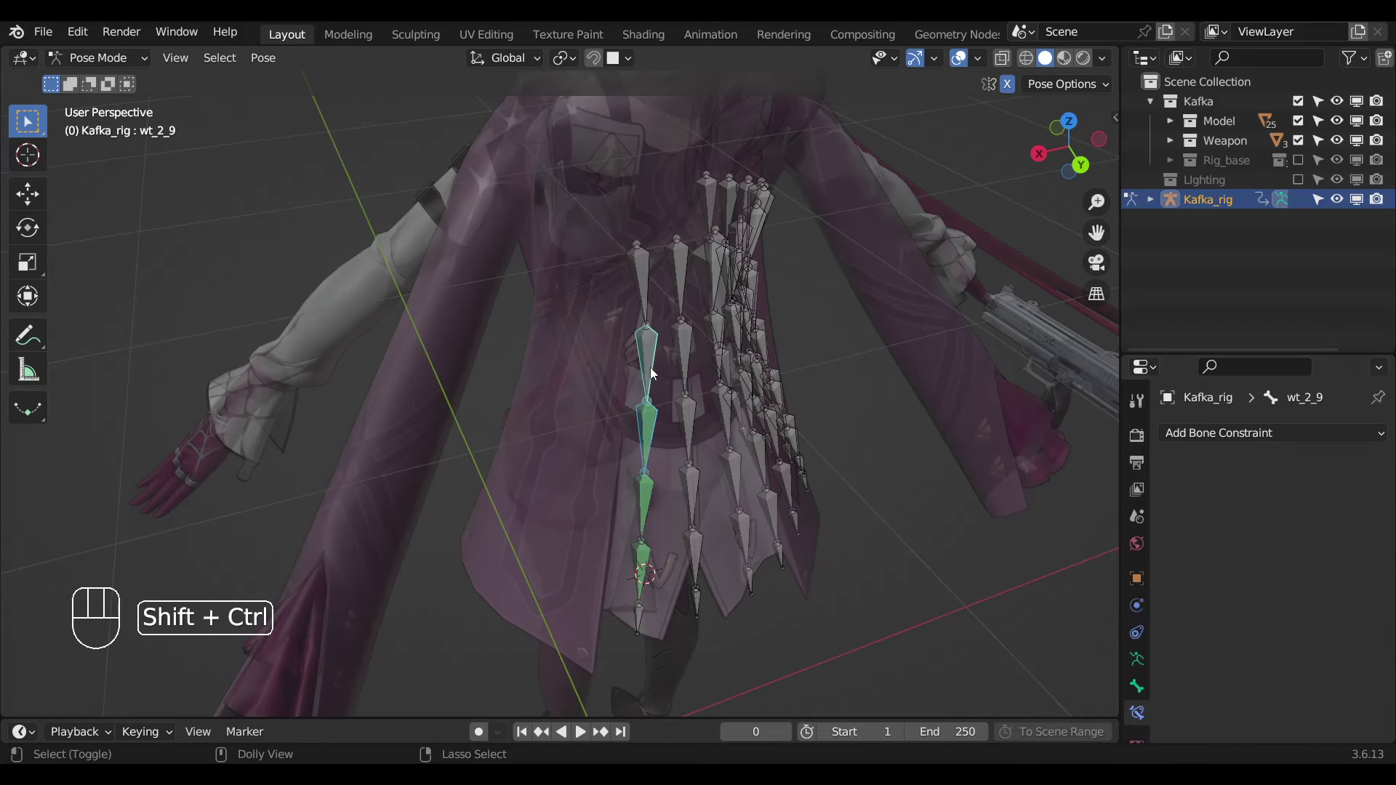
{"action": "key", "text": "ctrl+shift+c"}
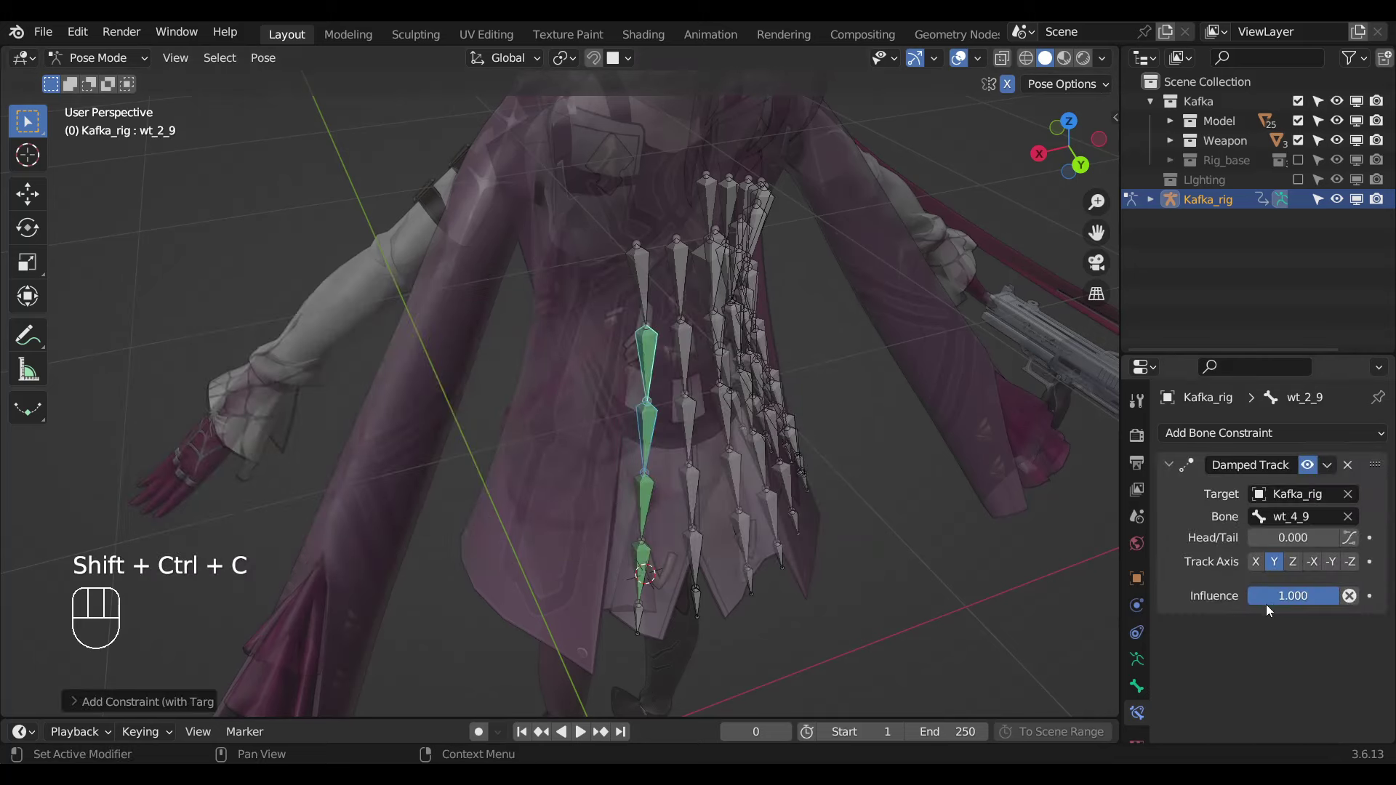
{"action": "left_click_drag", "start_coordinate": [1280, 603], "coordinate": [677, 488]}
{"action": "key", "text": "ctrl+l"}
{"action": "key", "text": "h"}
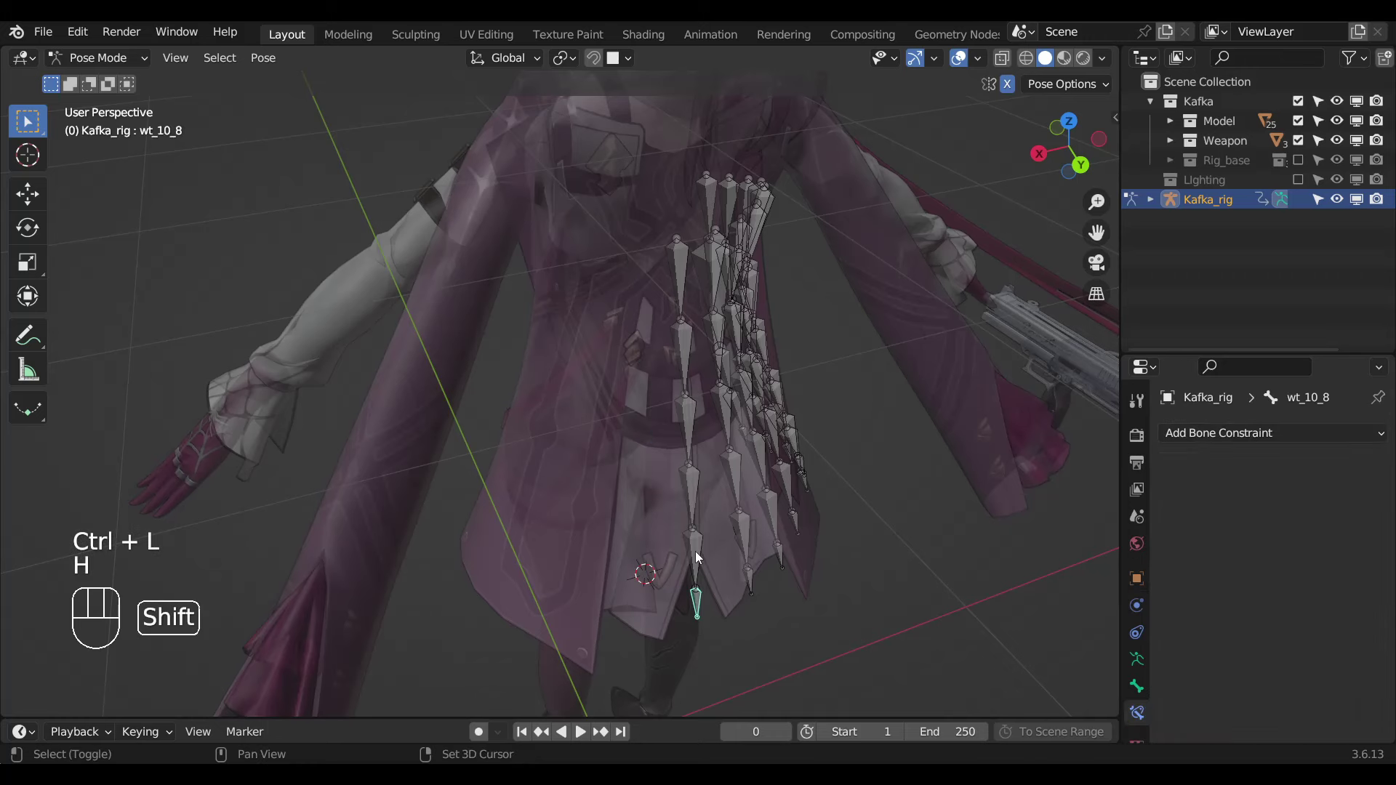
Give wt_8_8 and wt_6_8 Damped Tracks toward the bones below at influence 0.1.
{"action": "key", "text": "ctrl+shift+c"}
{"action": "left_click_drag", "start_coordinate": [1282, 603], "coordinate": [722, 547]}
{"action": "left_click", "coordinate": [684, 560]}
{"action": "left_click", "coordinate": [694, 513]}
{"action": "key", "text": "ctrl+shift+c"}
{"action": "key", "text": "ctrl+shift+c"}
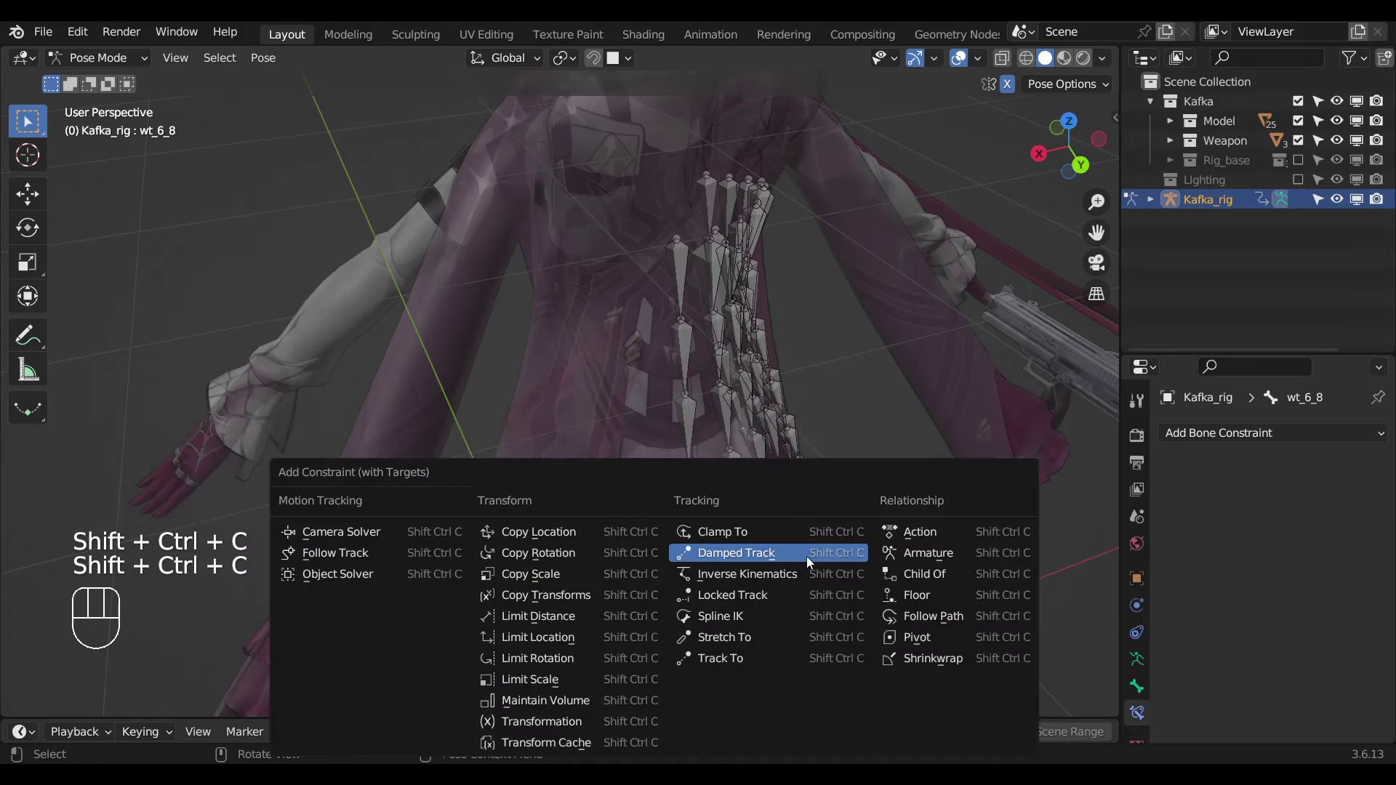
{"action": "left_click_drag", "start_coordinate": [1278, 598], "coordinate": [657, 509]}
Give wt_4_8 and wt_2_8 Damped Tracks toward wt_6_8 and wt_4_8 at influence 0.1.
{"action": "left_click", "coordinate": [693, 498]}
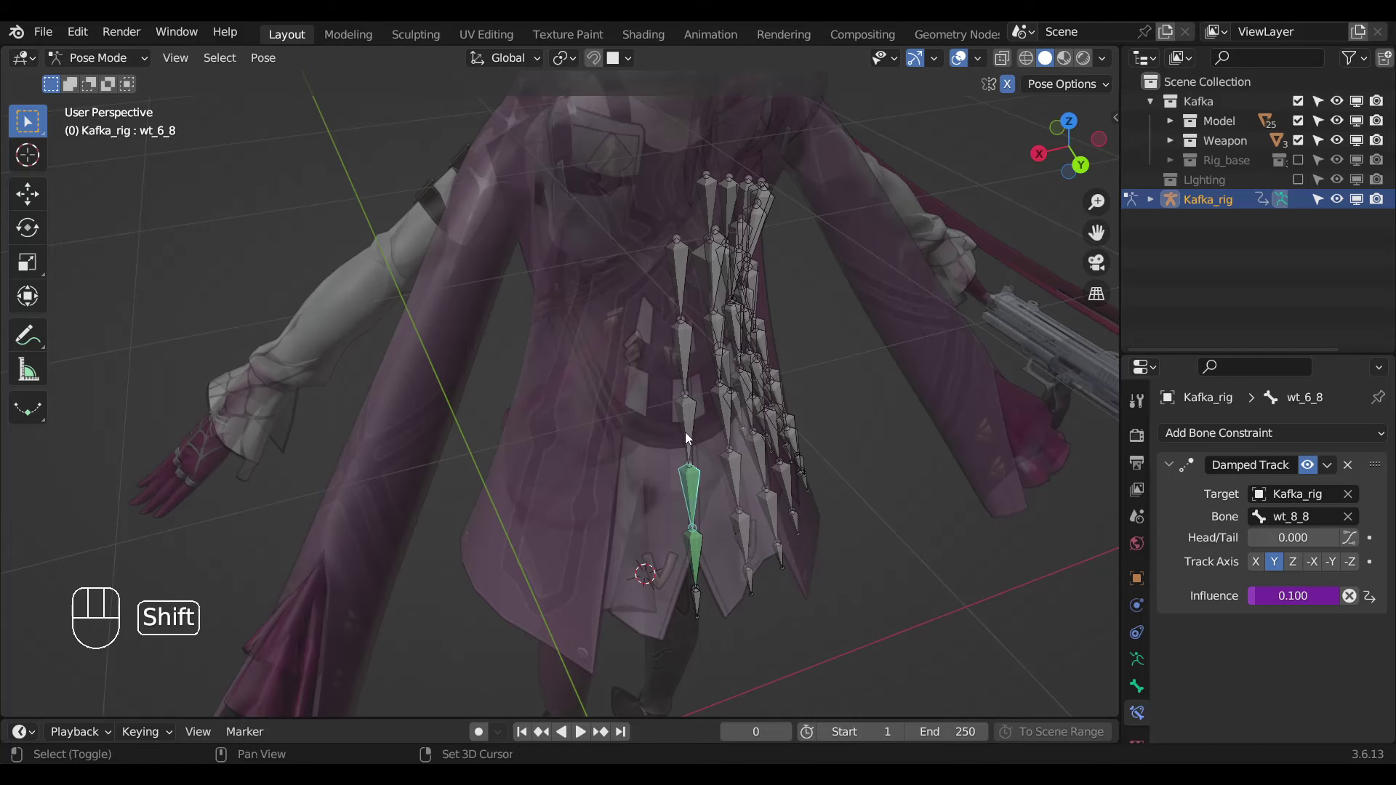
{"action": "left_click", "coordinate": [686, 434]}
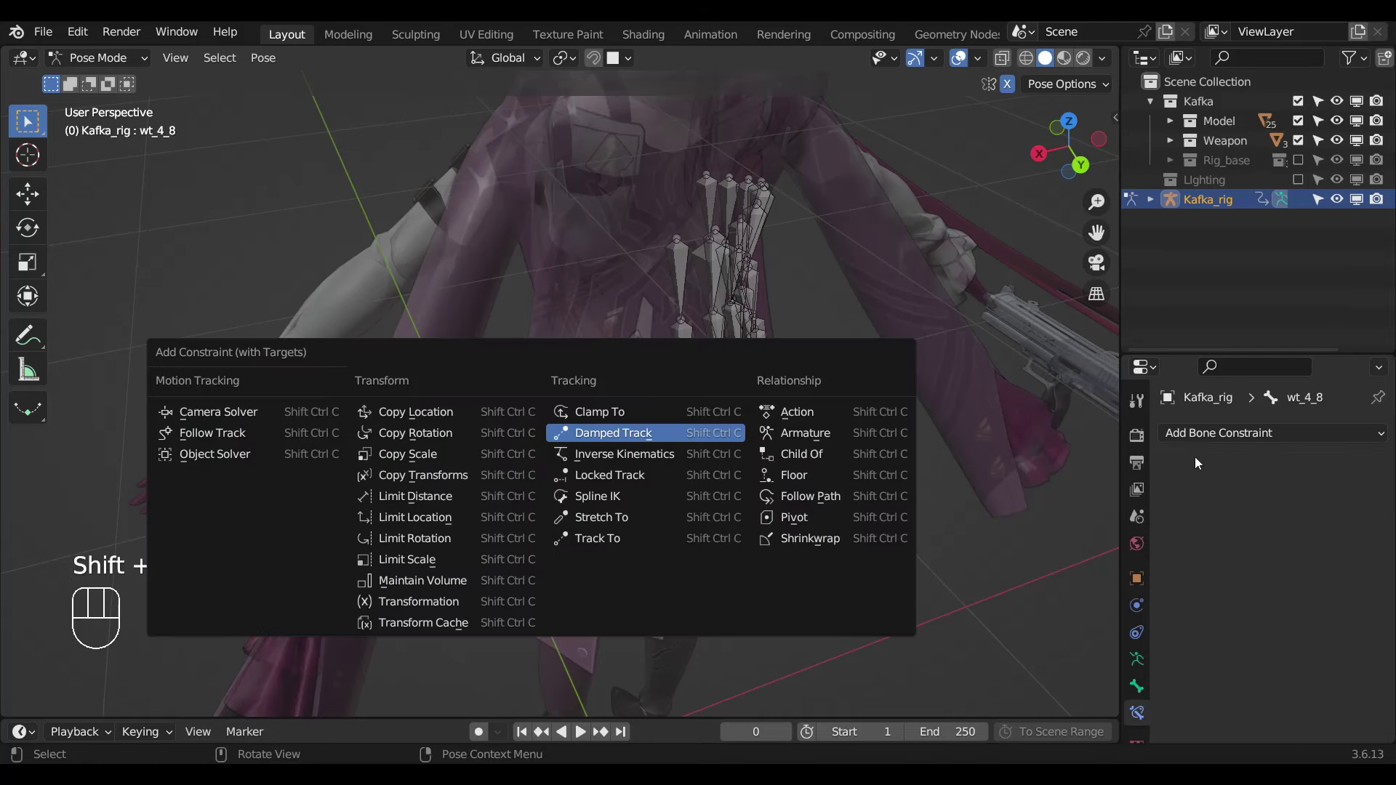
{"action": "key", "text": "ctrl+shift+c"}
{"action": "left_click_drag", "start_coordinate": [1278, 596], "coordinate": [693, 447]}
{"action": "left_click", "coordinate": [690, 442]}
{"action": "left_click", "coordinate": [686, 364]}
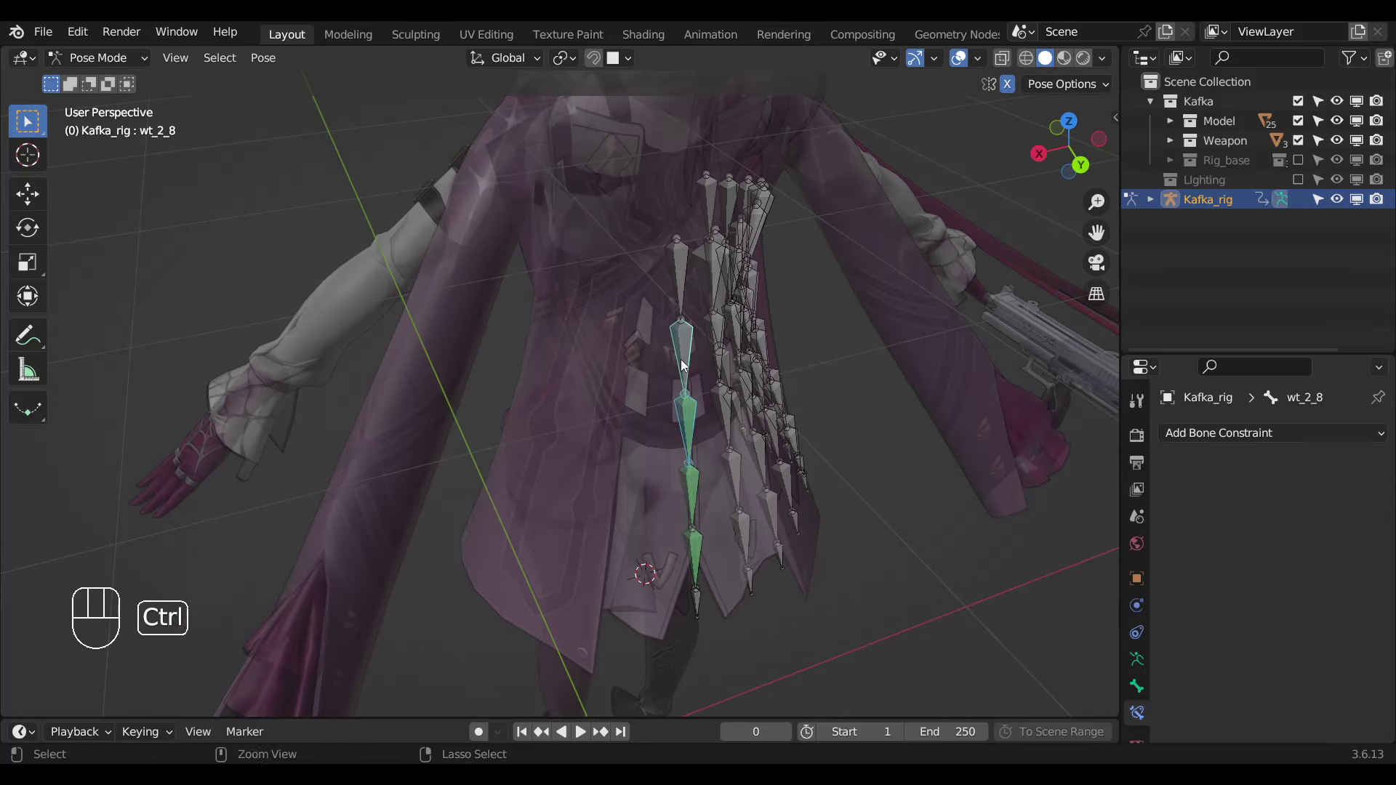
{"action": "key", "text": "ctrl+shift+c"}
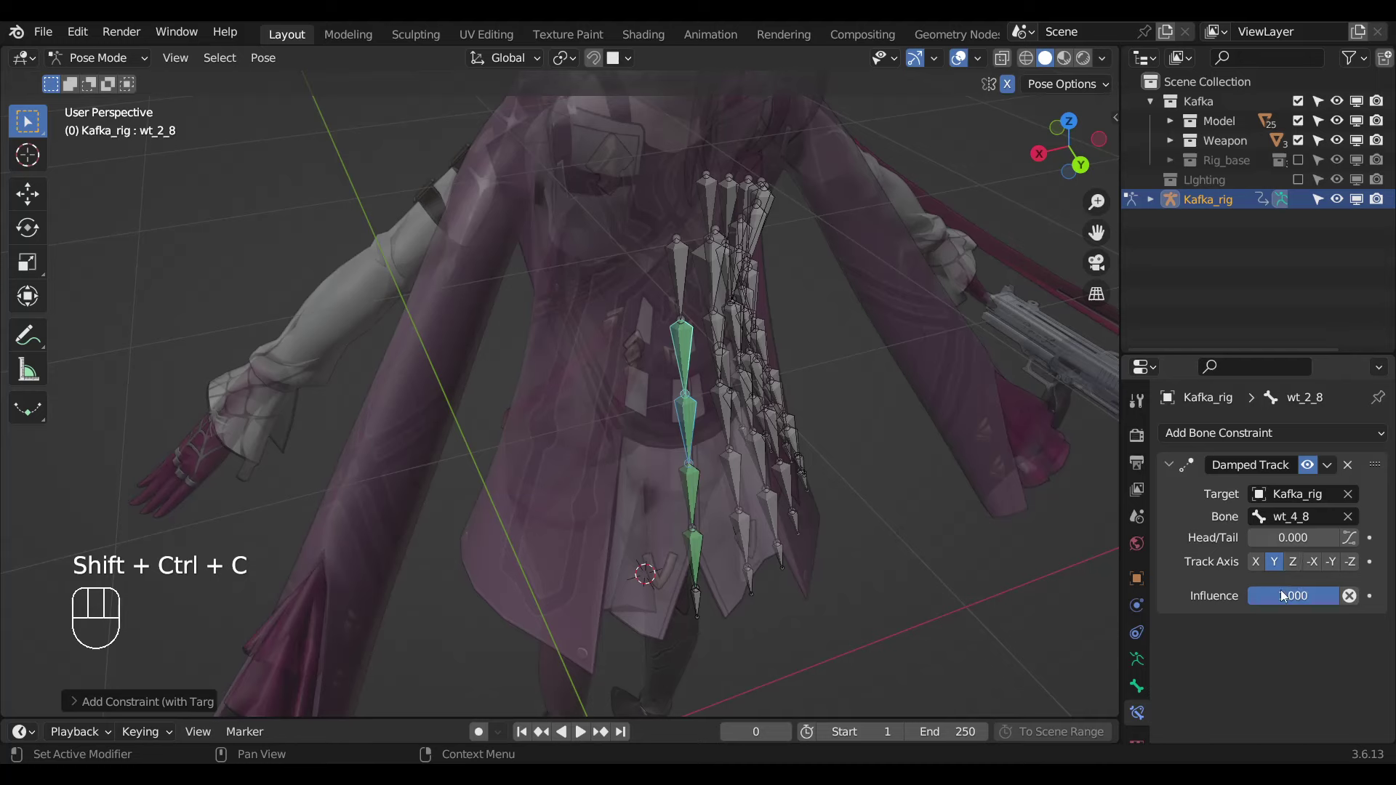
{"action": "left_click_drag", "start_coordinate": [1286, 594], "coordinate": [673, 380]}
Hide the finished column 8 strand and select the target bone of the next strand.
{"action": "key", "text": "ctrl+l"}
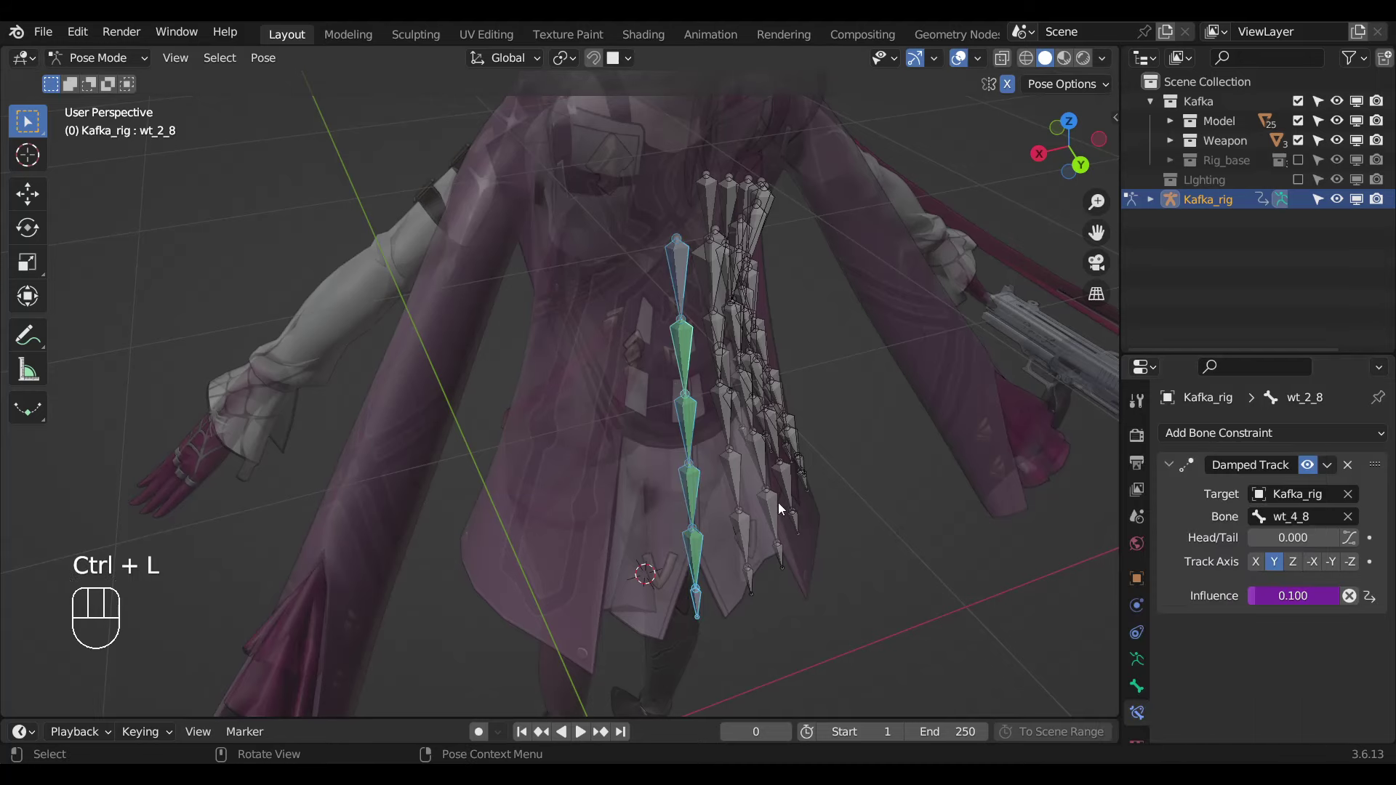
{"action": "key", "text": "h"}
{"action": "left_click_drag", "start_coordinate": [780, 526], "coordinate": [649, 556]}
{"action": "left_click", "coordinate": [645, 626]}
Give the lower two strand-7 bone pairs Damped Track constraints with pasted influence drivers.
{"action": "left_click", "coordinate": [644, 568]}
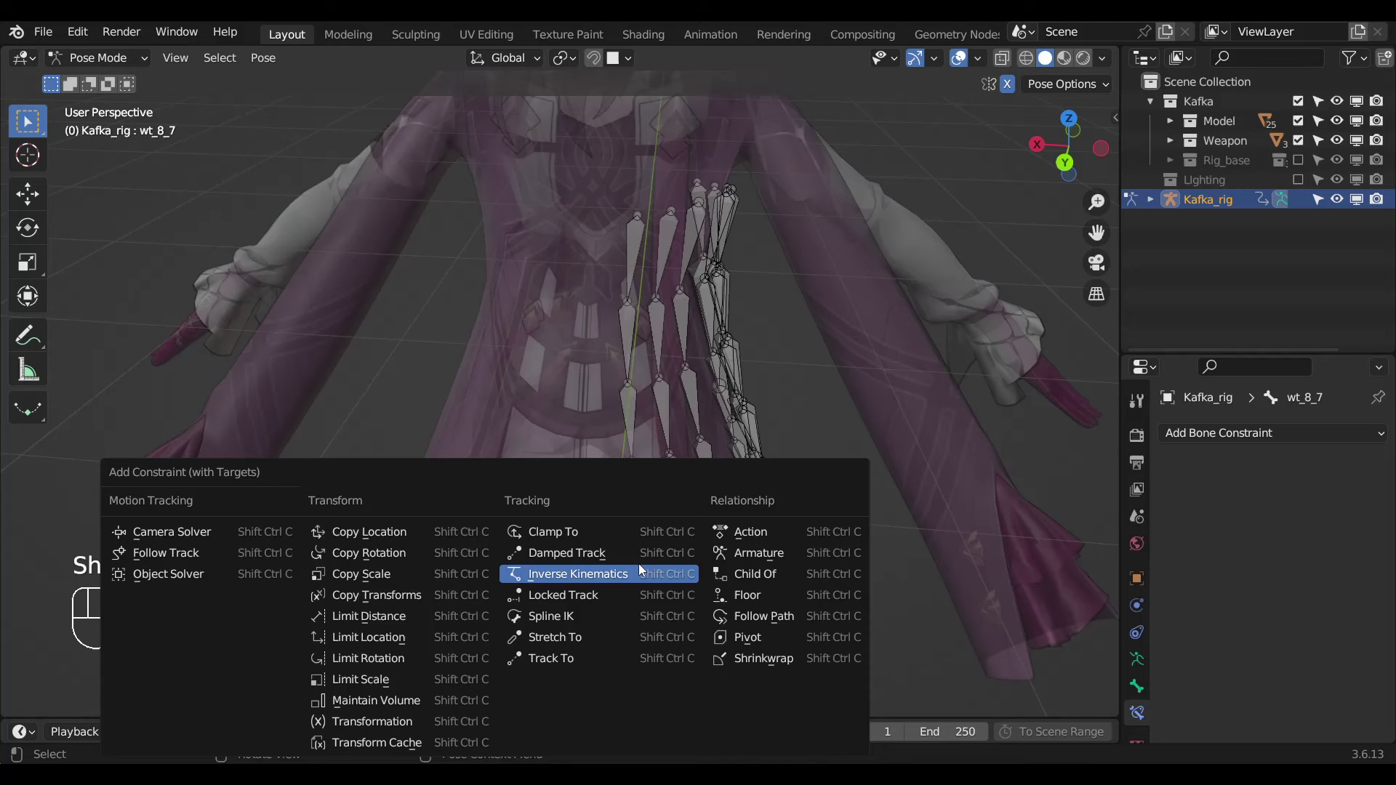
{"action": "key", "text": "ctrl+shift+c"}
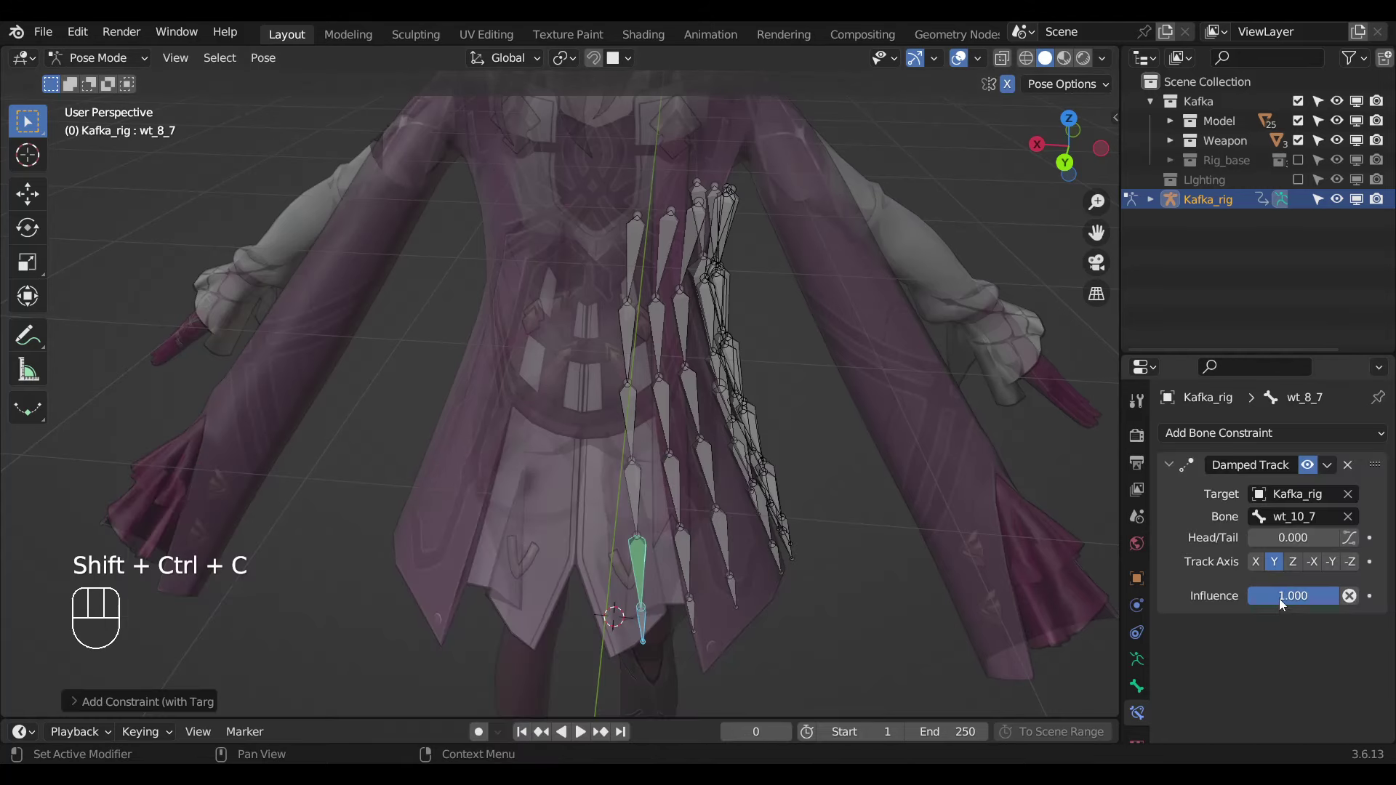
{"action": "left_click_drag", "start_coordinate": [1285, 602], "coordinate": [666, 571]}
{"action": "left_click", "coordinate": [646, 571]}
{"action": "left_click", "coordinate": [633, 510]}
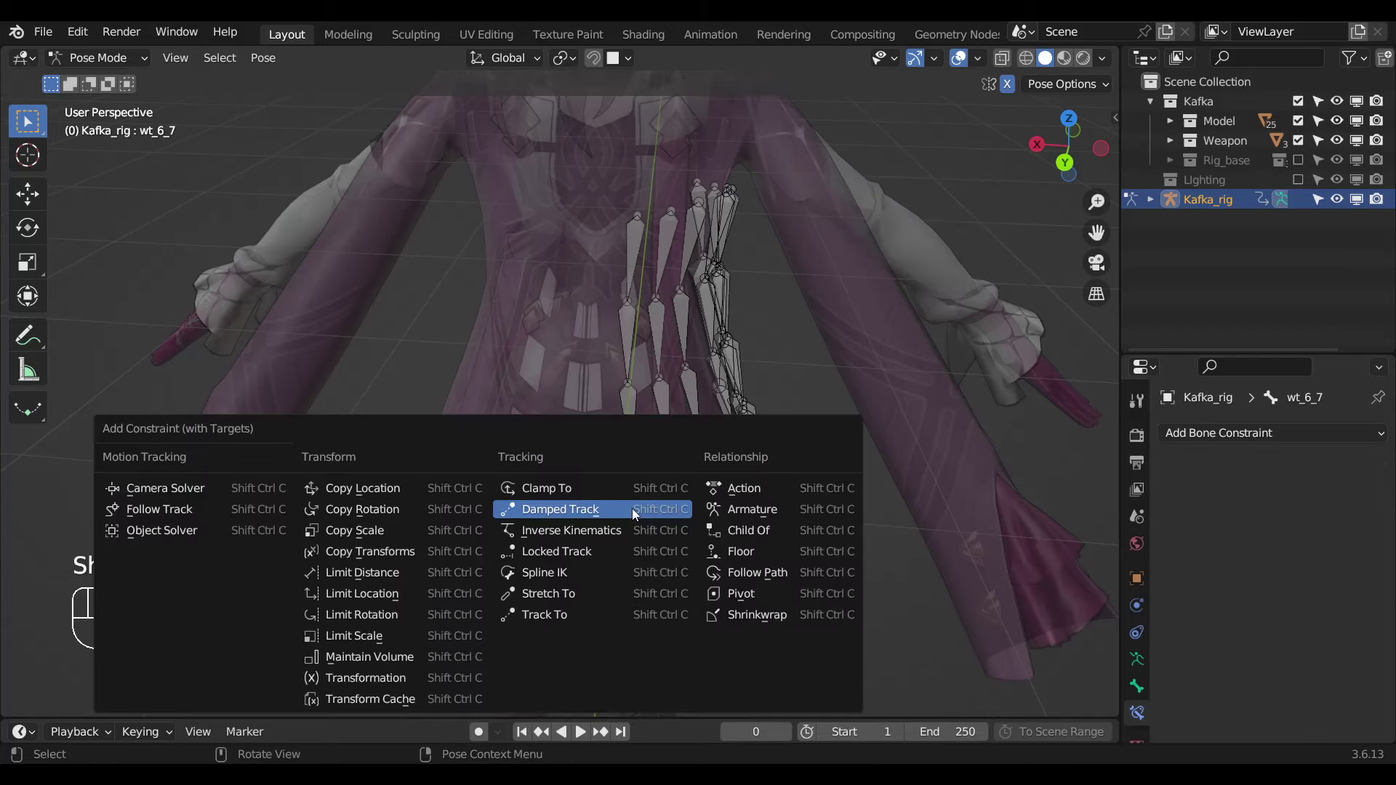
{"action": "key", "text": "ctrl+shift+c"}
{"action": "left_click_drag", "start_coordinate": [1251, 580], "coordinate": [640, 497]}
Constrain the upper strand-7 bones the same way, each Damped Tracking the bone below at driven influence.
{"action": "left_click", "coordinate": [641, 496]}
{"action": "left_click", "coordinate": [634, 437]}
{"action": "key", "text": "ctrl+shift+c"}
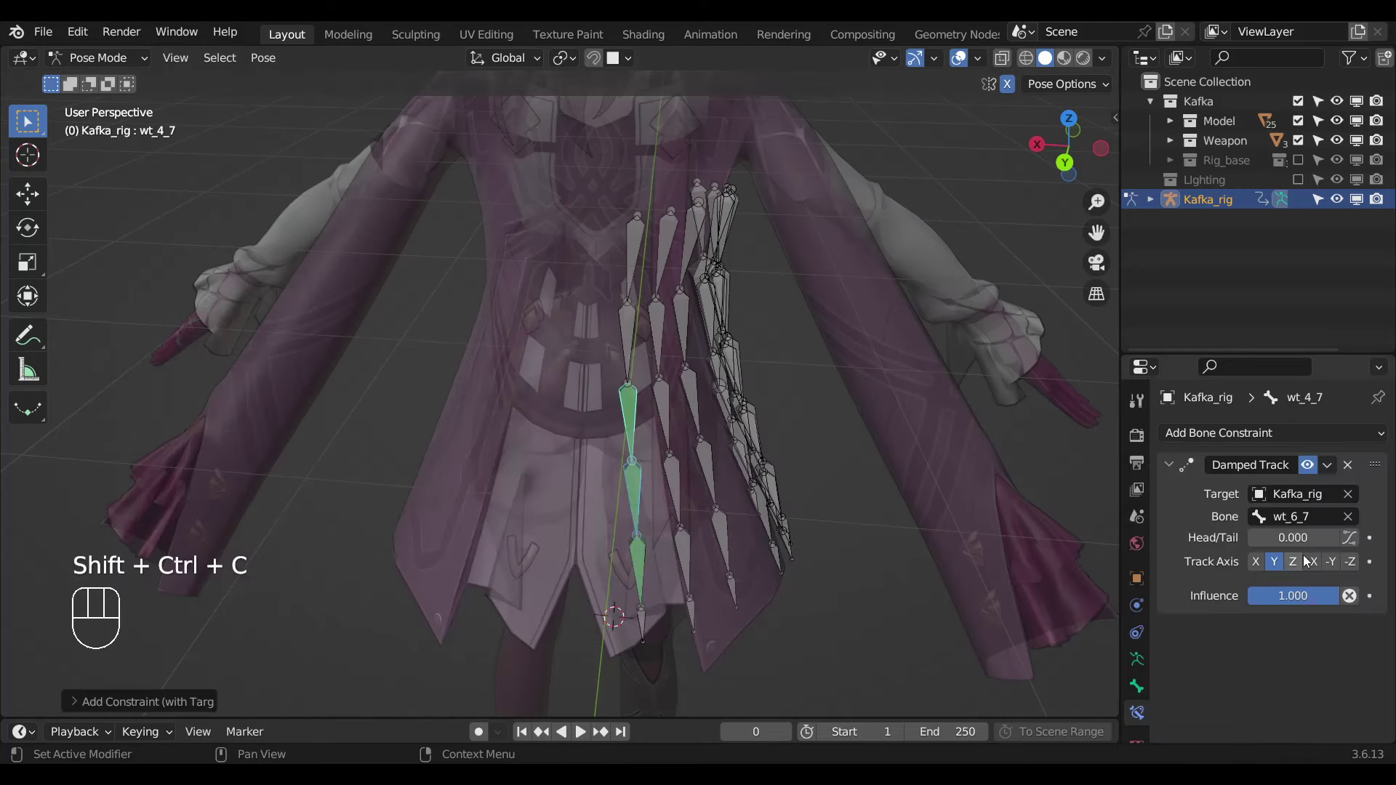
{"action": "left_click_drag", "start_coordinate": [1282, 594], "coordinate": [671, 489]}
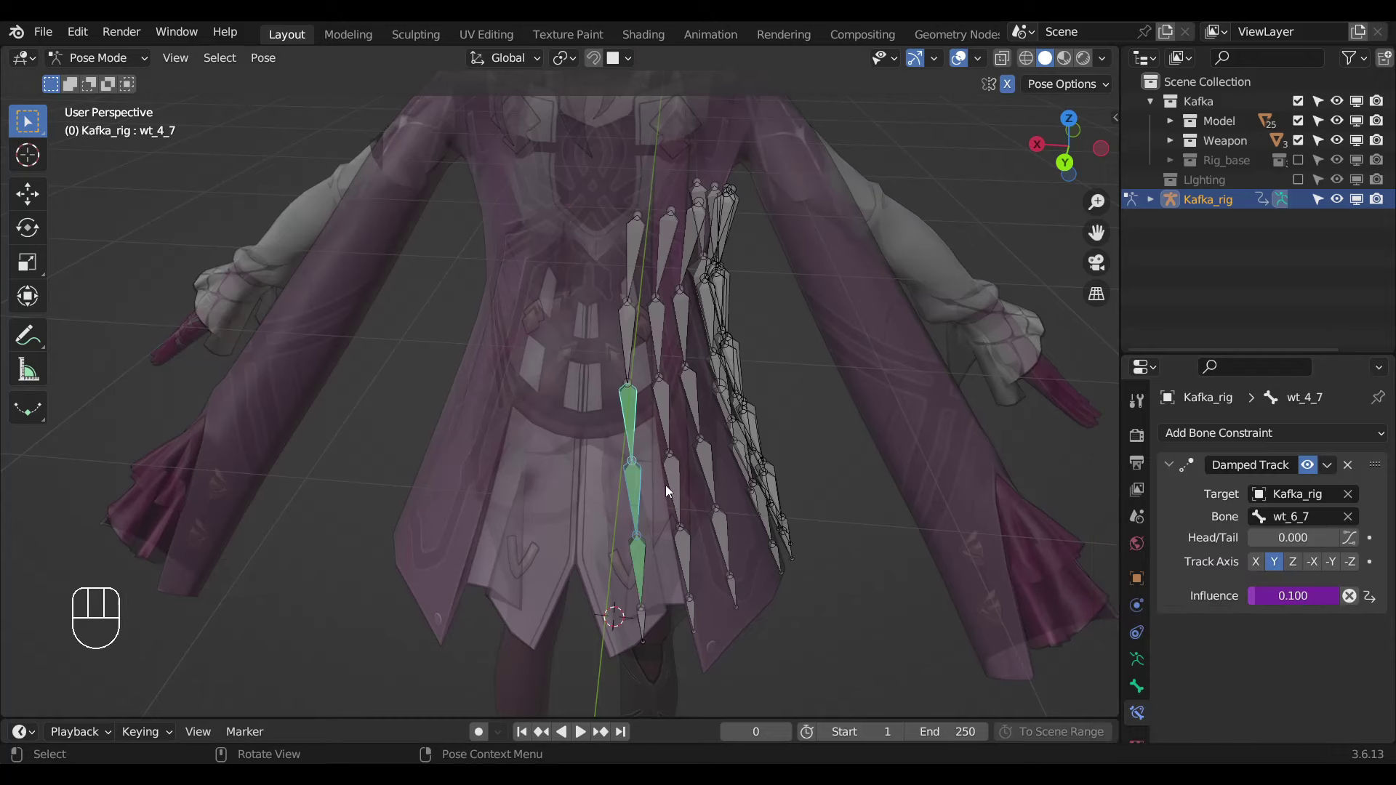
{"action": "left_click", "coordinate": [645, 436]}
{"action": "left_click", "coordinate": [624, 354]}
{"action": "key", "text": "ctrl+shift+c"}
{"action": "left_click_drag", "start_coordinate": [1275, 596], "coordinate": [751, 577]}
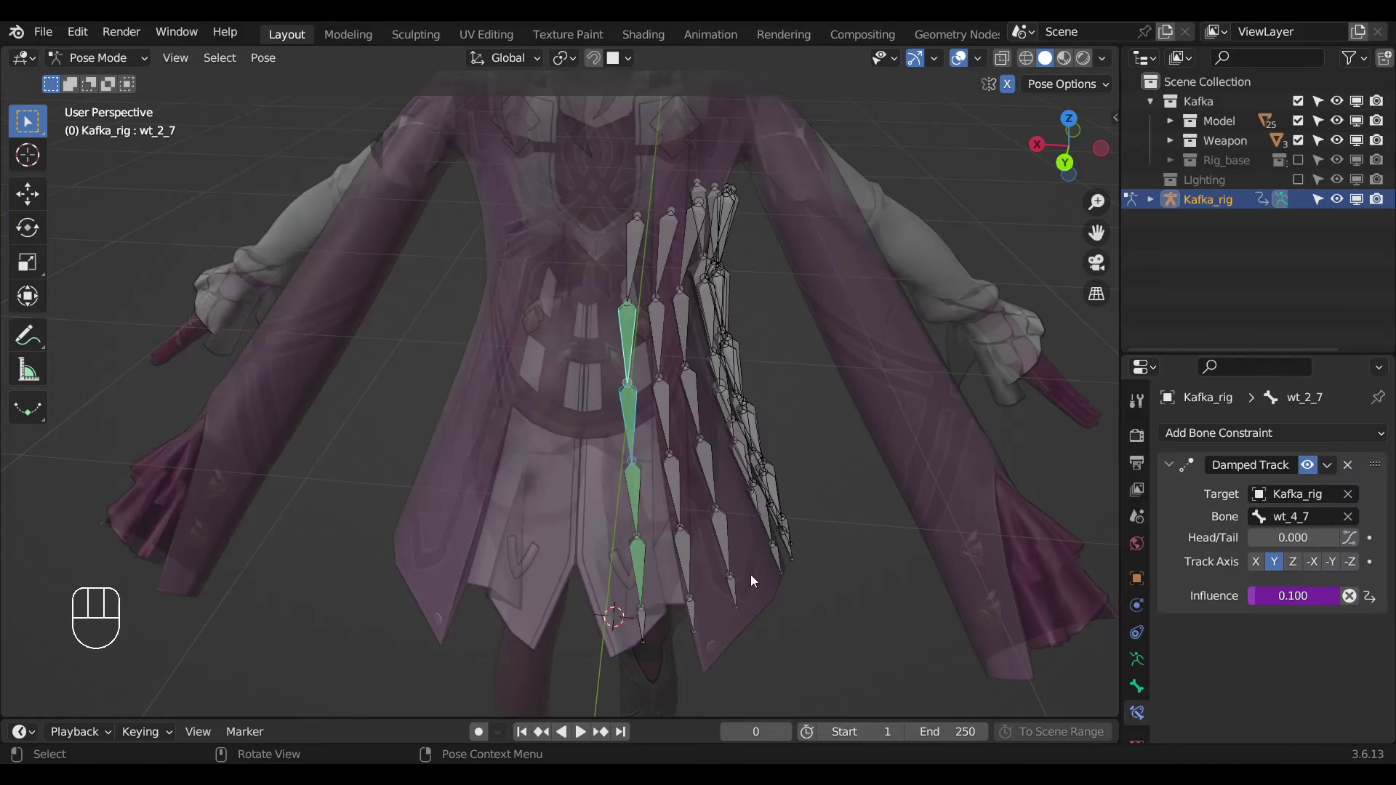
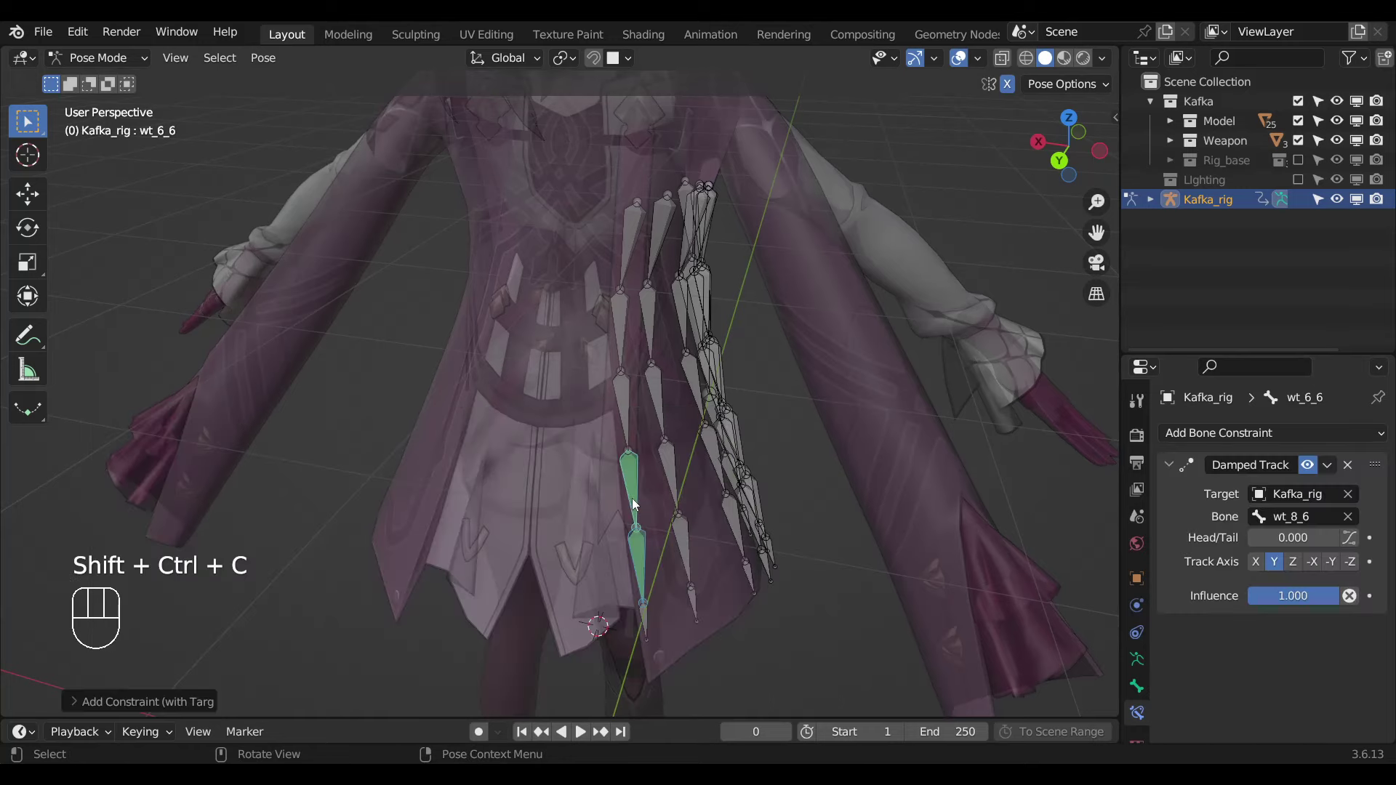
Wire strand 6 so wt_2_6 Damped Tracks wt_4_6 at driven 0.100, then select the whole strand.
{"action": "left_click_drag", "start_coordinate": [1267, 597], "coordinate": [641, 477]}
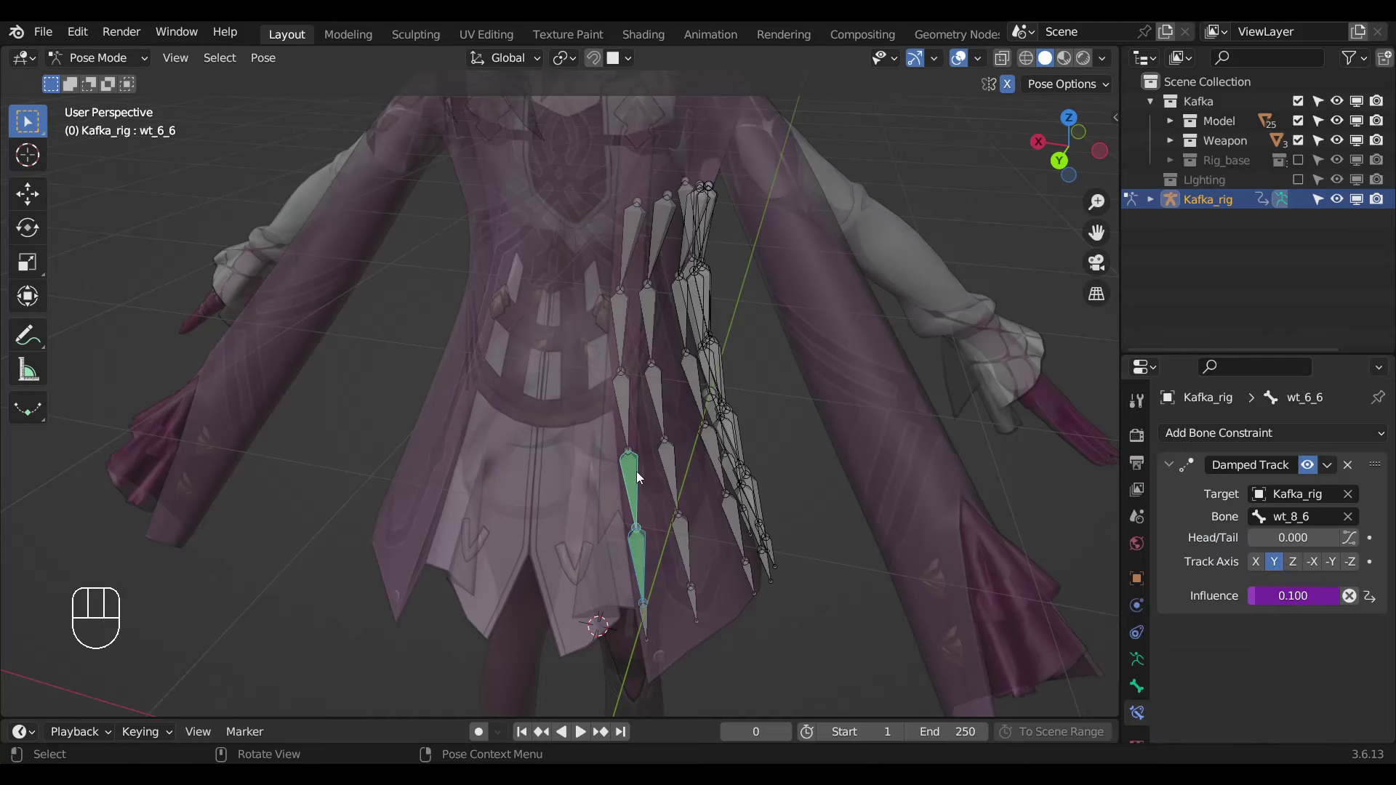
{"action": "left_click", "coordinate": [635, 428]}
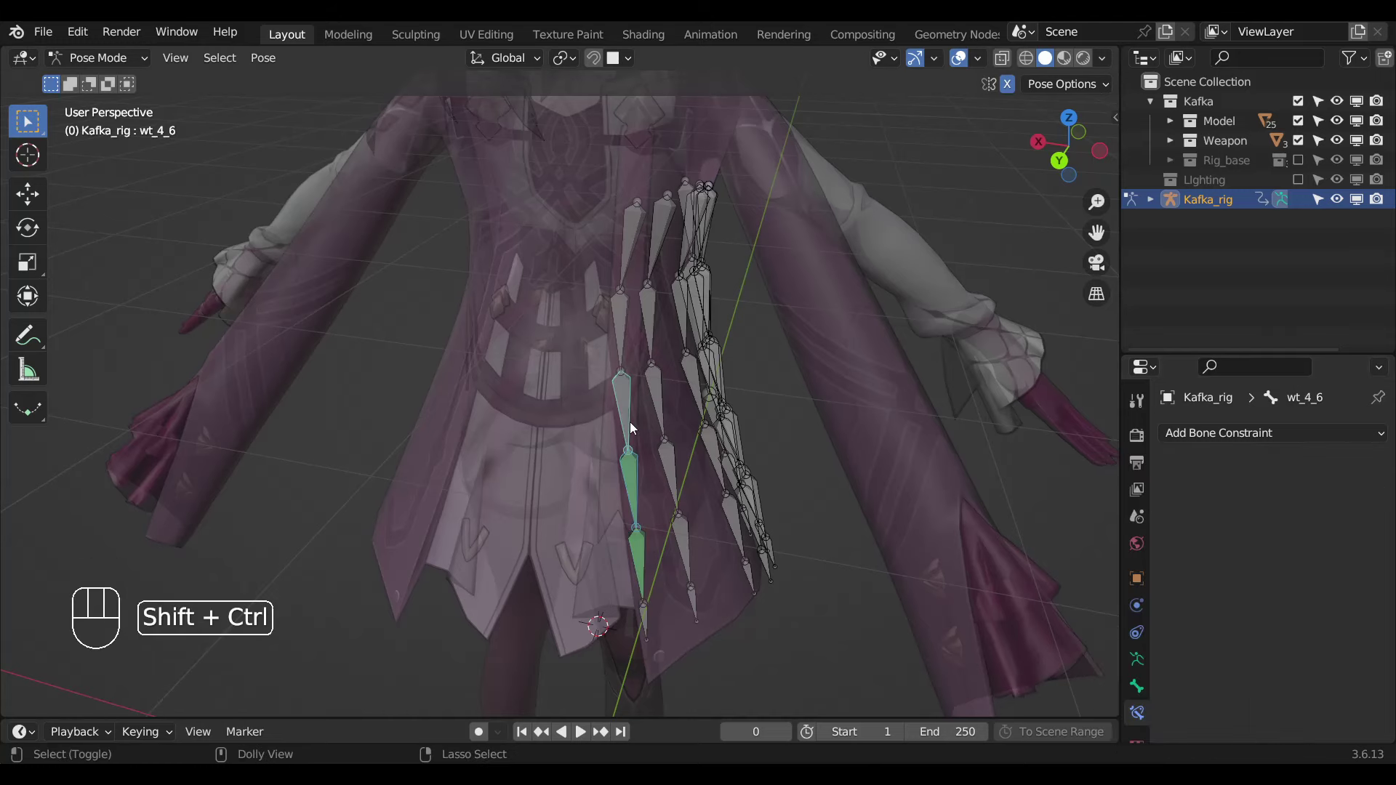
{"action": "key", "text": "ctrl+shift+c"}
{"action": "left_click_drag", "start_coordinate": [1239, 578], "coordinate": [623, 347]}
{"action": "left_click", "coordinate": [674, 421]}
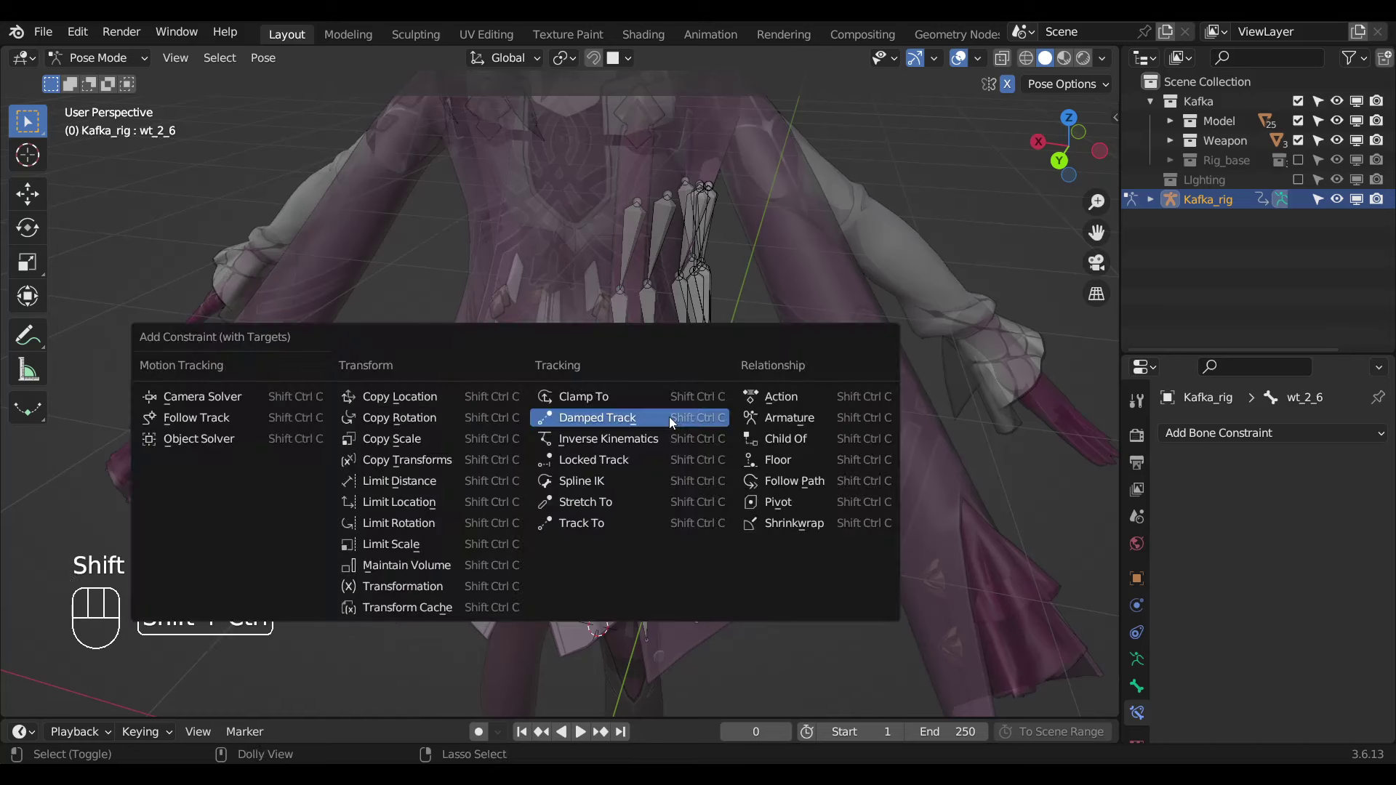
{"action": "key", "text": "ctrl+shift+c"}
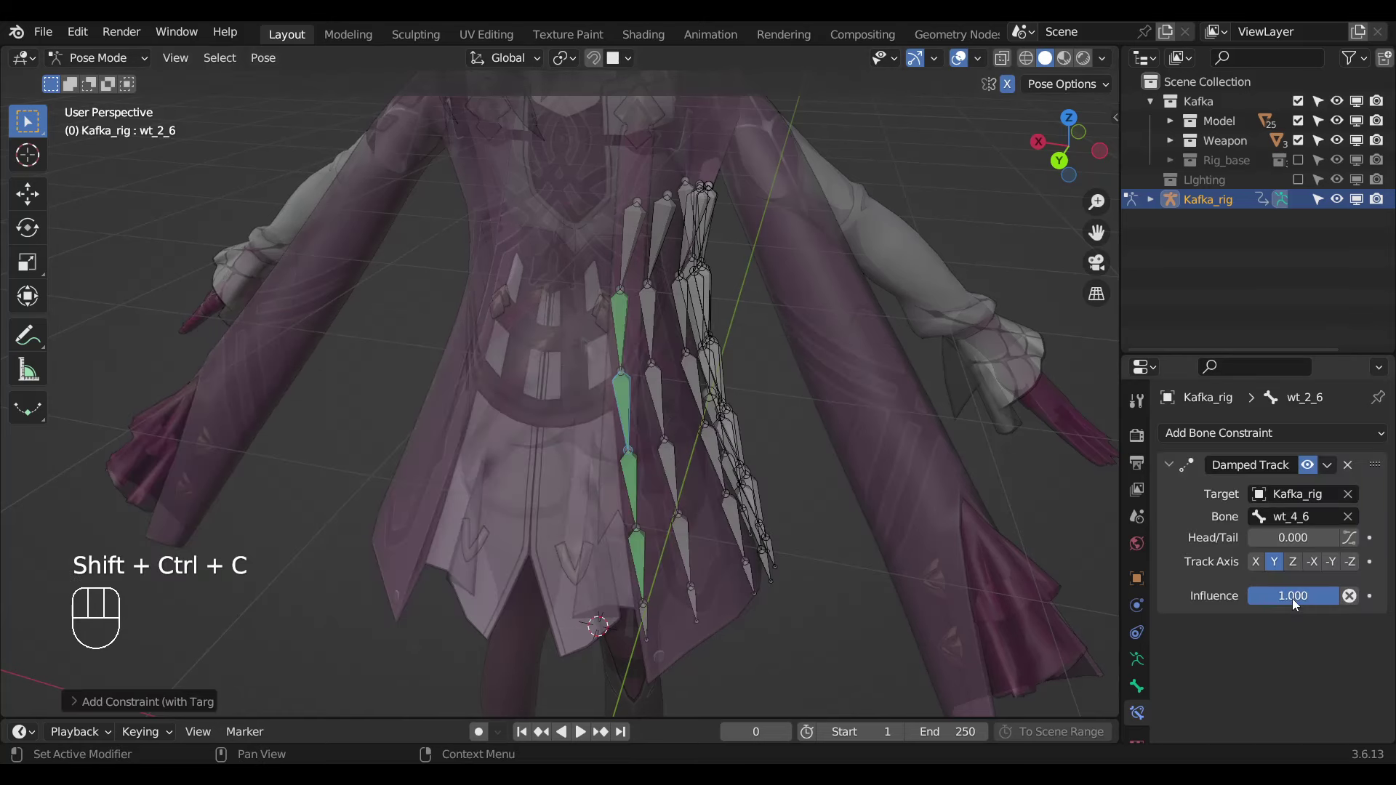
{"action": "left_click_drag", "start_coordinate": [1213, 575], "coordinate": [667, 429]}
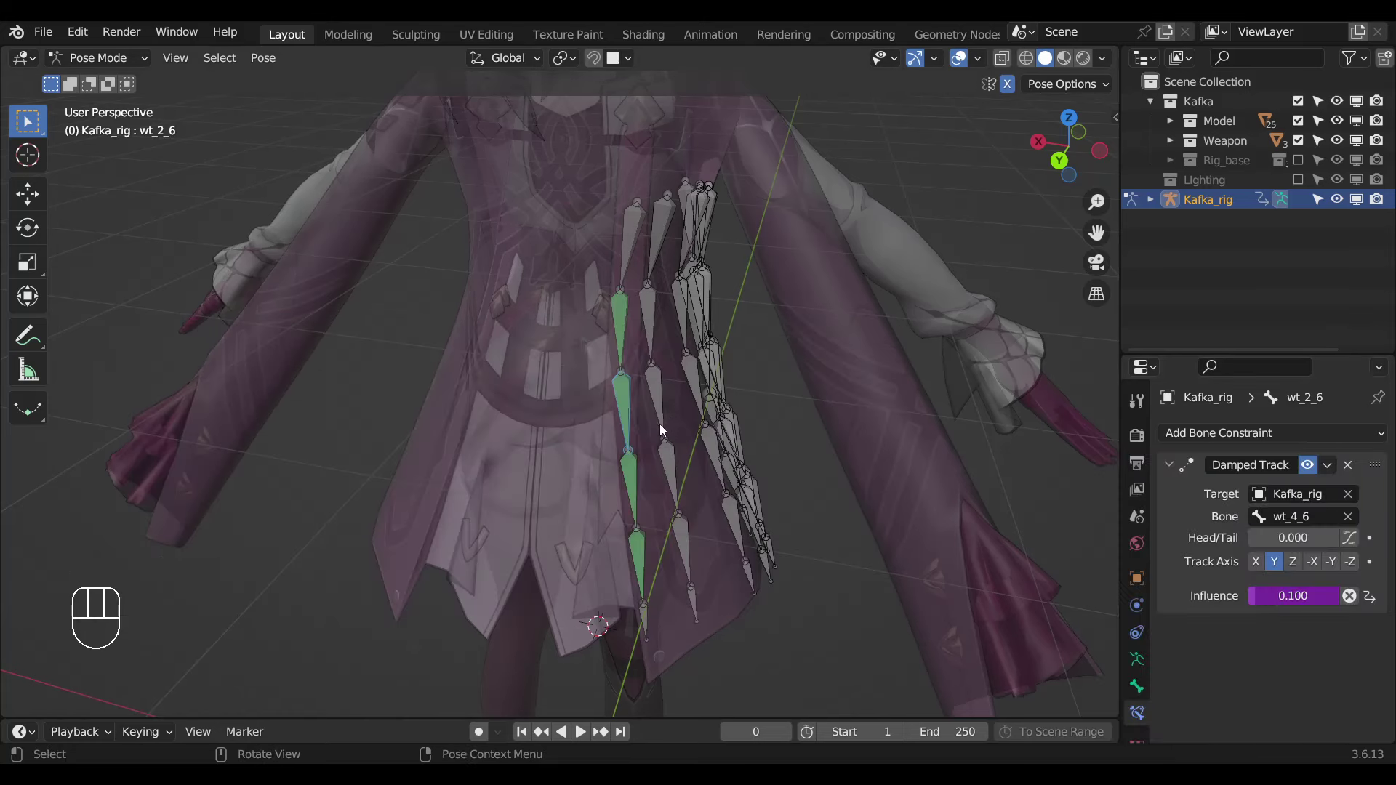
{"action": "left_click", "coordinate": [633, 410]}
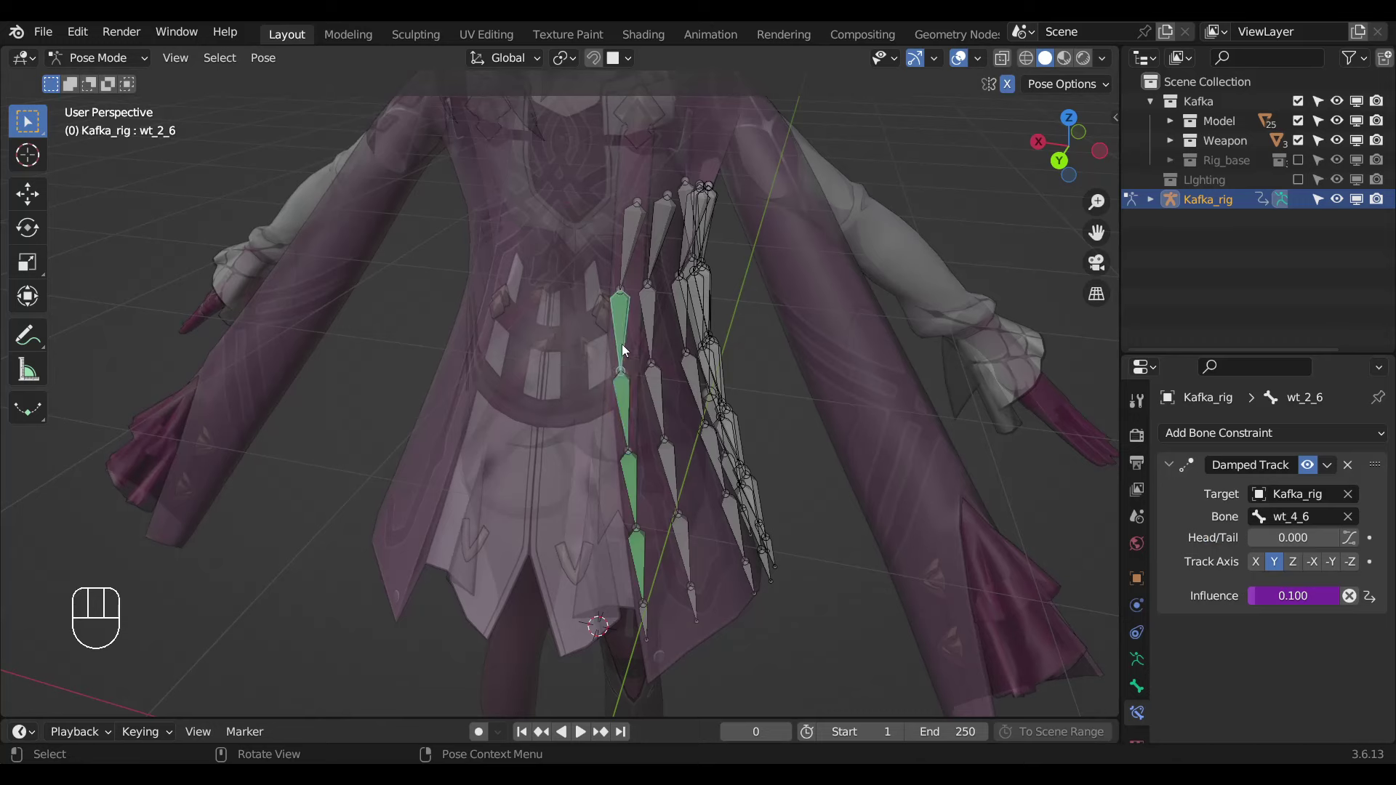
{"action": "key", "text": "ctrl+l"}
Hide the finished strand 6 and save the blend file.
{"action": "key", "text": "h"}
{"action": "middle_click", "coordinate": [642, 488]}
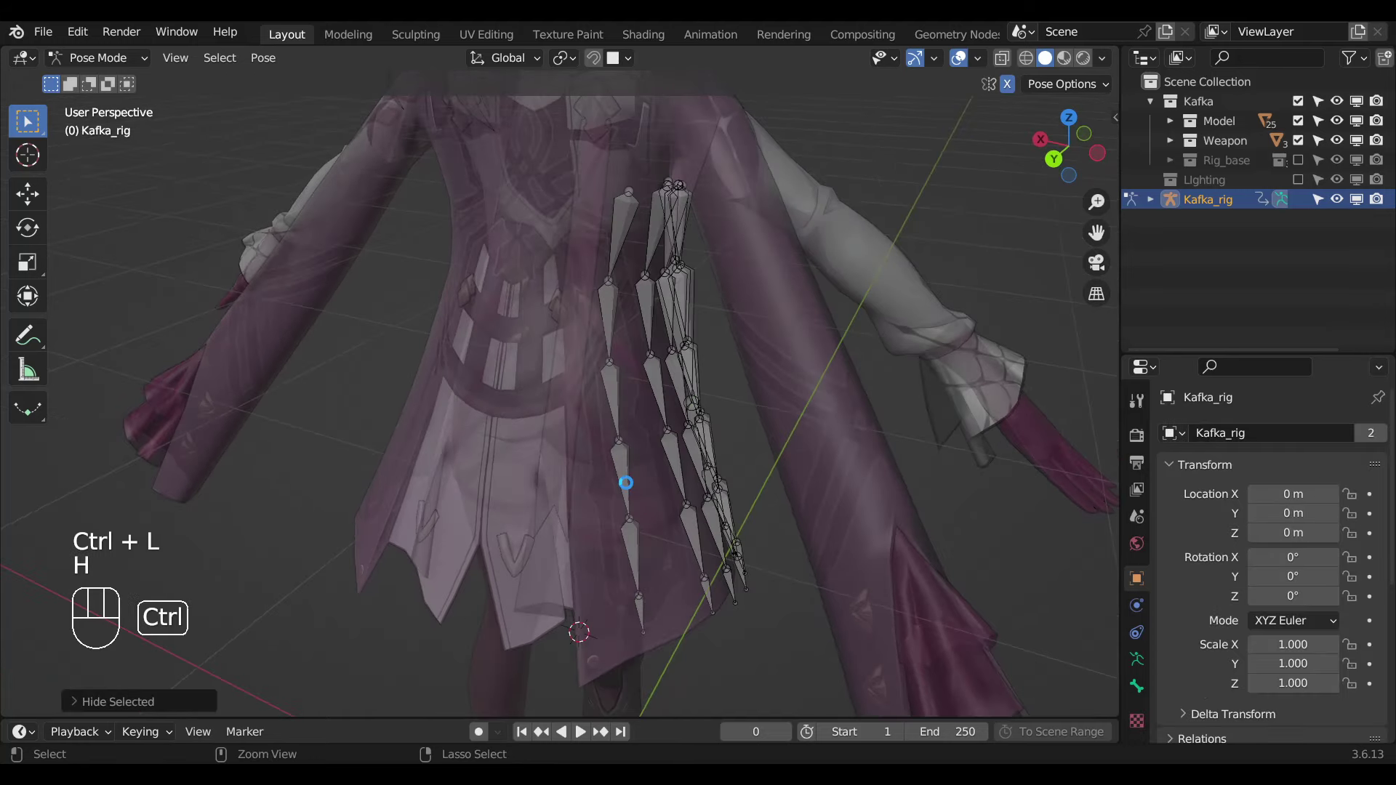
{"action": "key", "text": "ctrl+s"}
Add driven Damped Track constraints to wt_8_5 and wt_6_5 aimed at the bones below them.
{"action": "left_click", "coordinate": [645, 613]}
{"action": "left_click", "coordinate": [637, 567]}
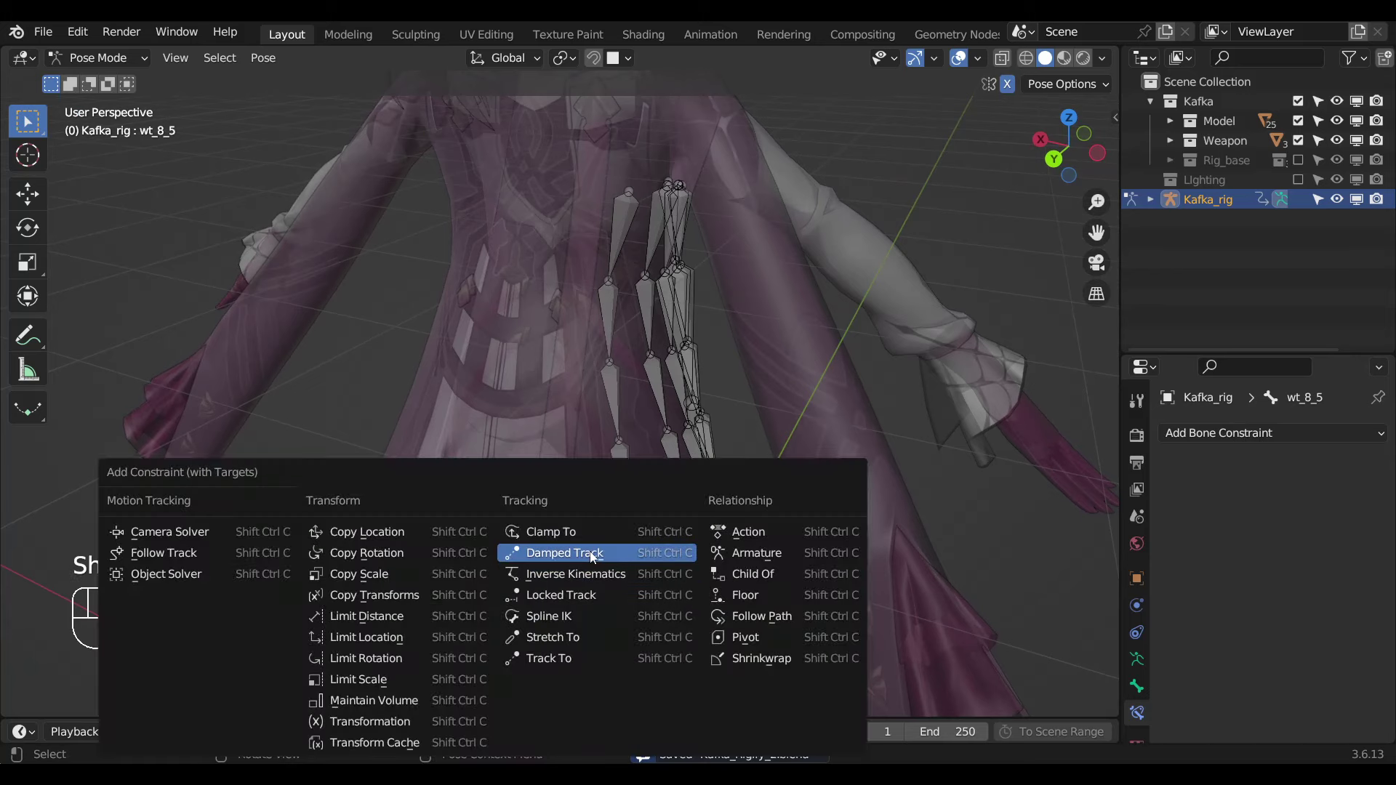
{"action": "key", "text": "ctrl+shift+c"}
{"action": "left_click_drag", "start_coordinate": [1210, 572], "coordinate": [704, 549]}
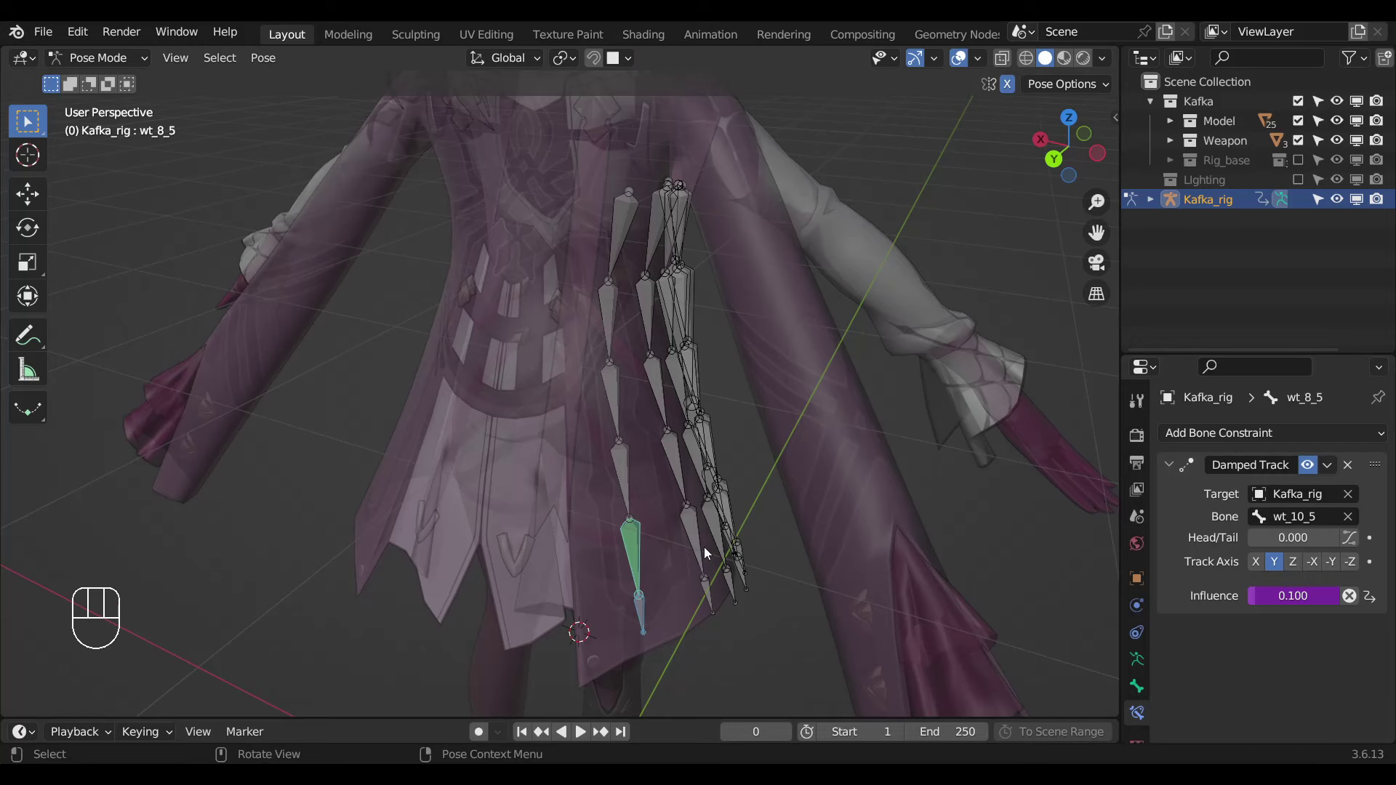
{"action": "left_click", "coordinate": [640, 554]}
{"action": "left_click", "coordinate": [638, 495]}
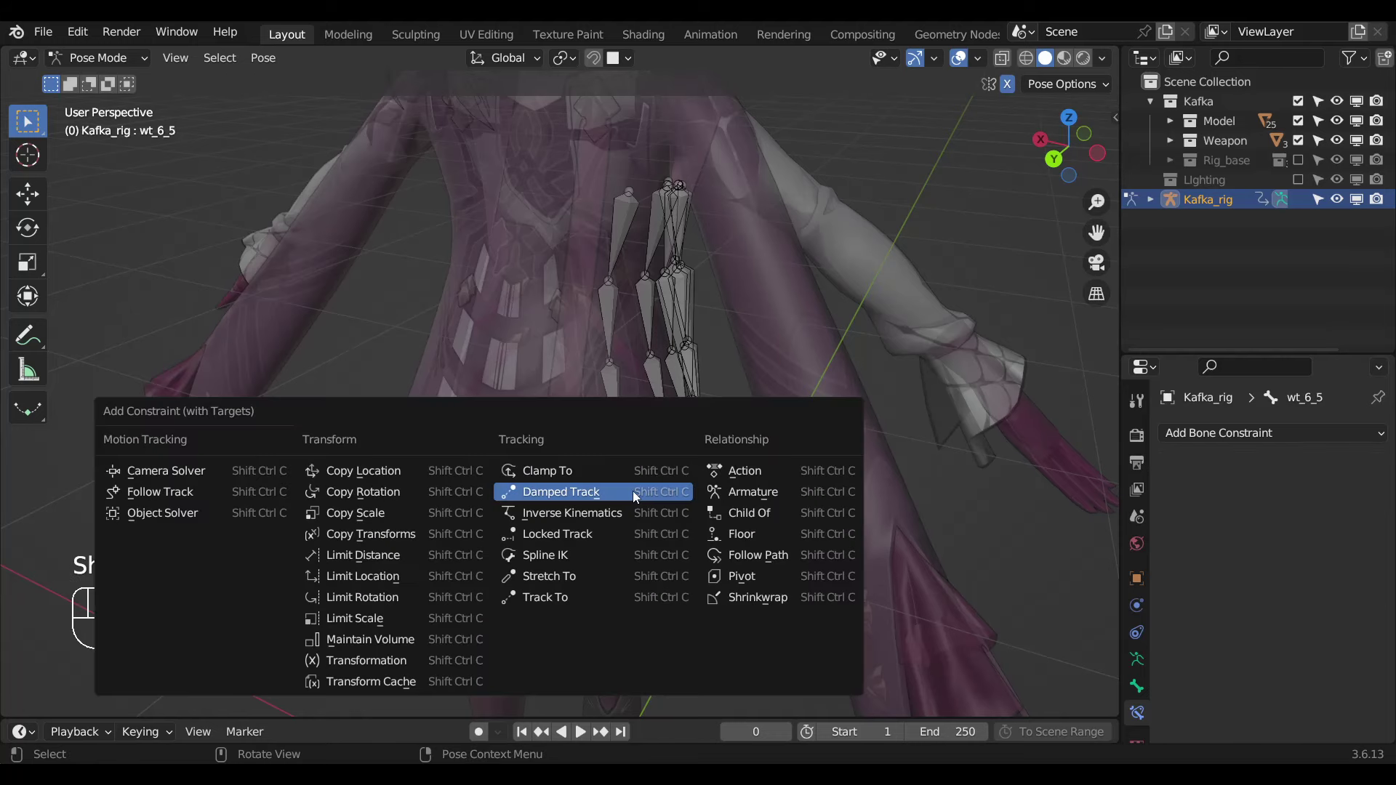
{"action": "key", "text": "ctrl+shift+c"}
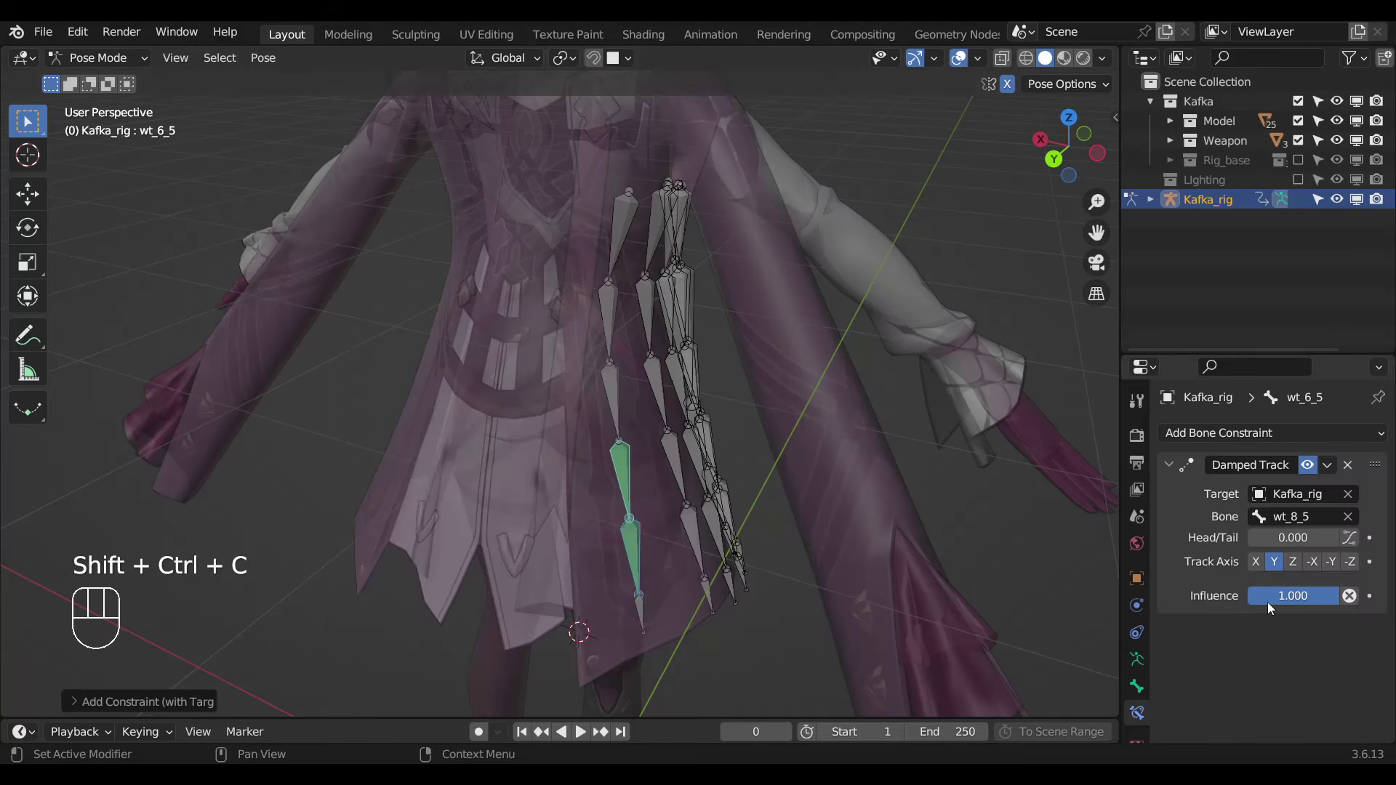
{"action": "left_click_drag", "start_coordinate": [1272, 602], "coordinate": [610, 483]}
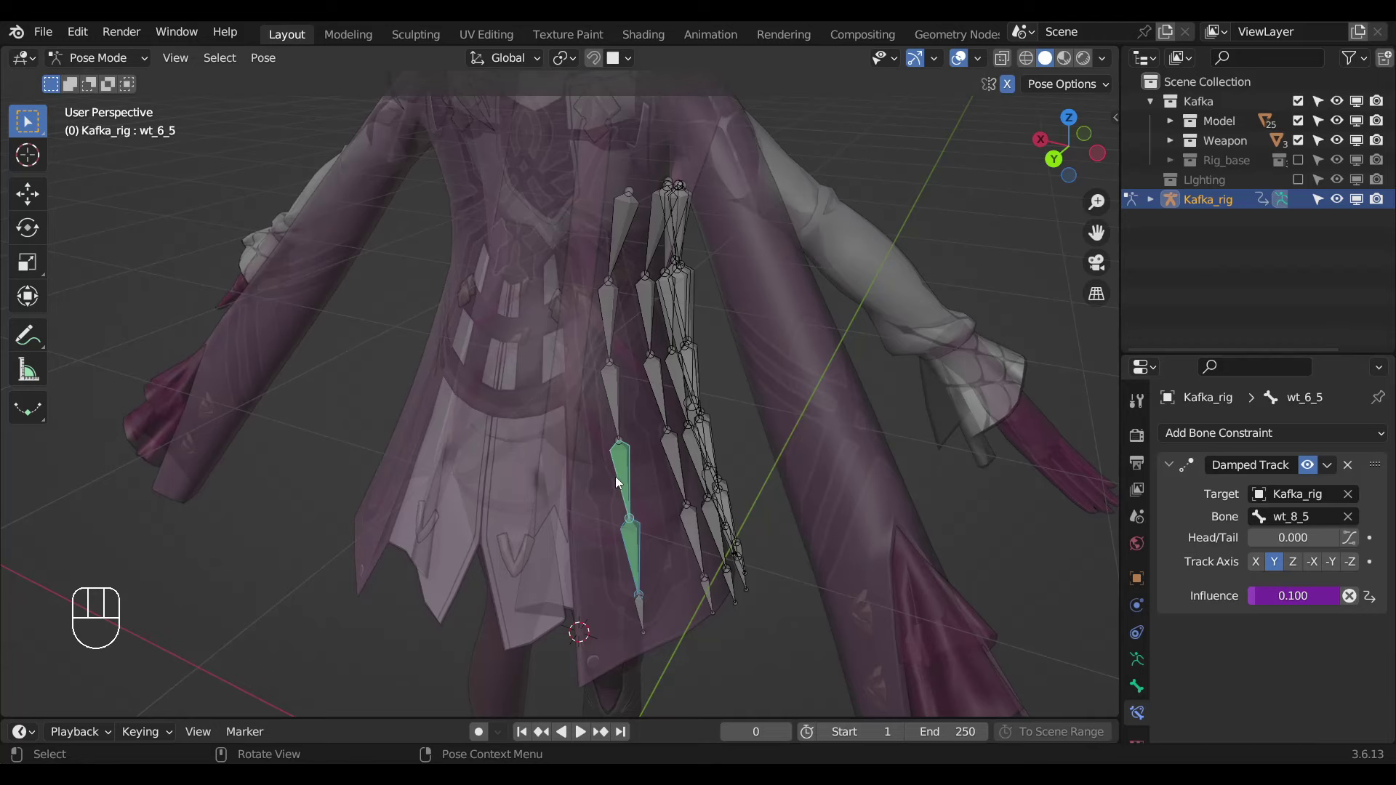
Finish strand 5 with wt_4_5 and wt_2_5 tracking at driven 0.100 and select the whole strand.
{"action": "left_click", "coordinate": [621, 402]}
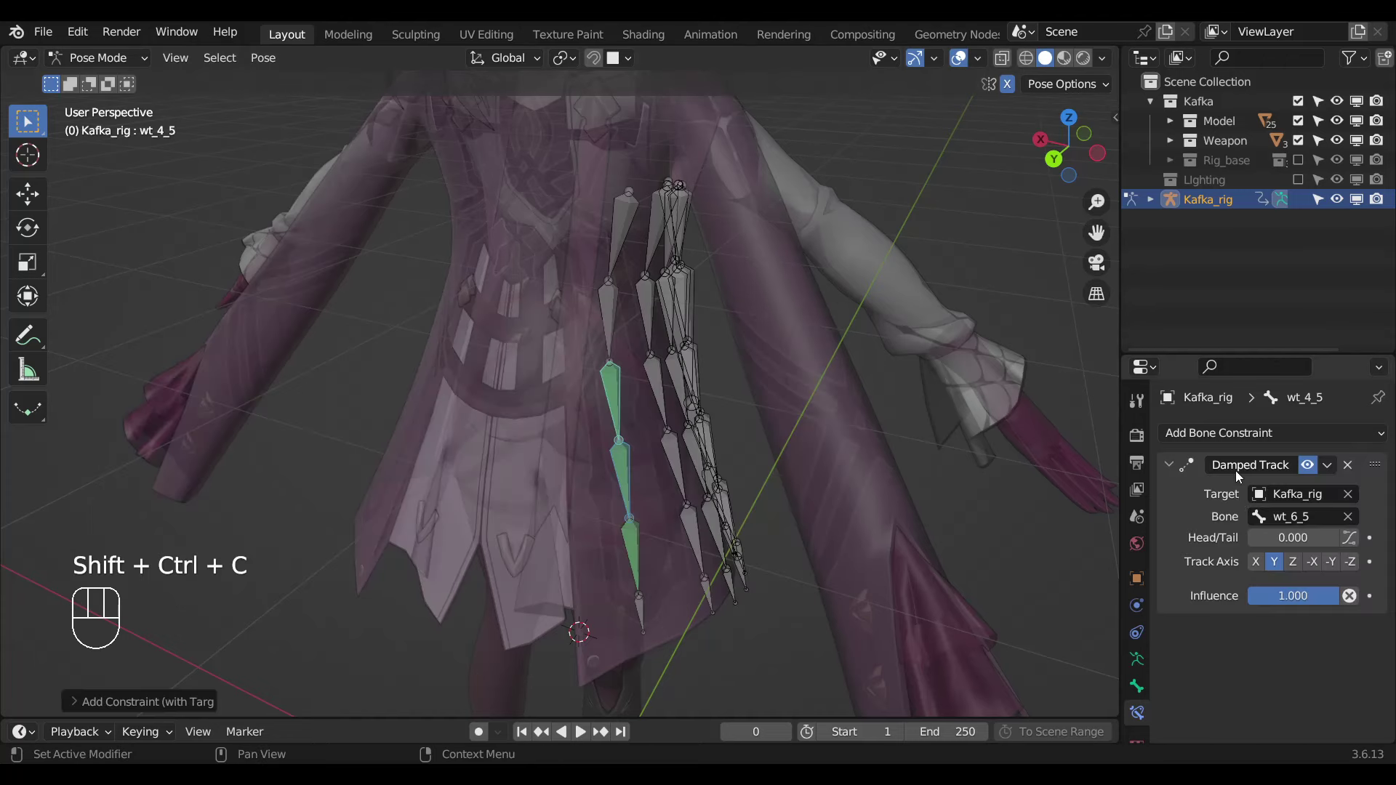
{"action": "left_click_drag", "start_coordinate": [1282, 601], "coordinate": [619, 410]}
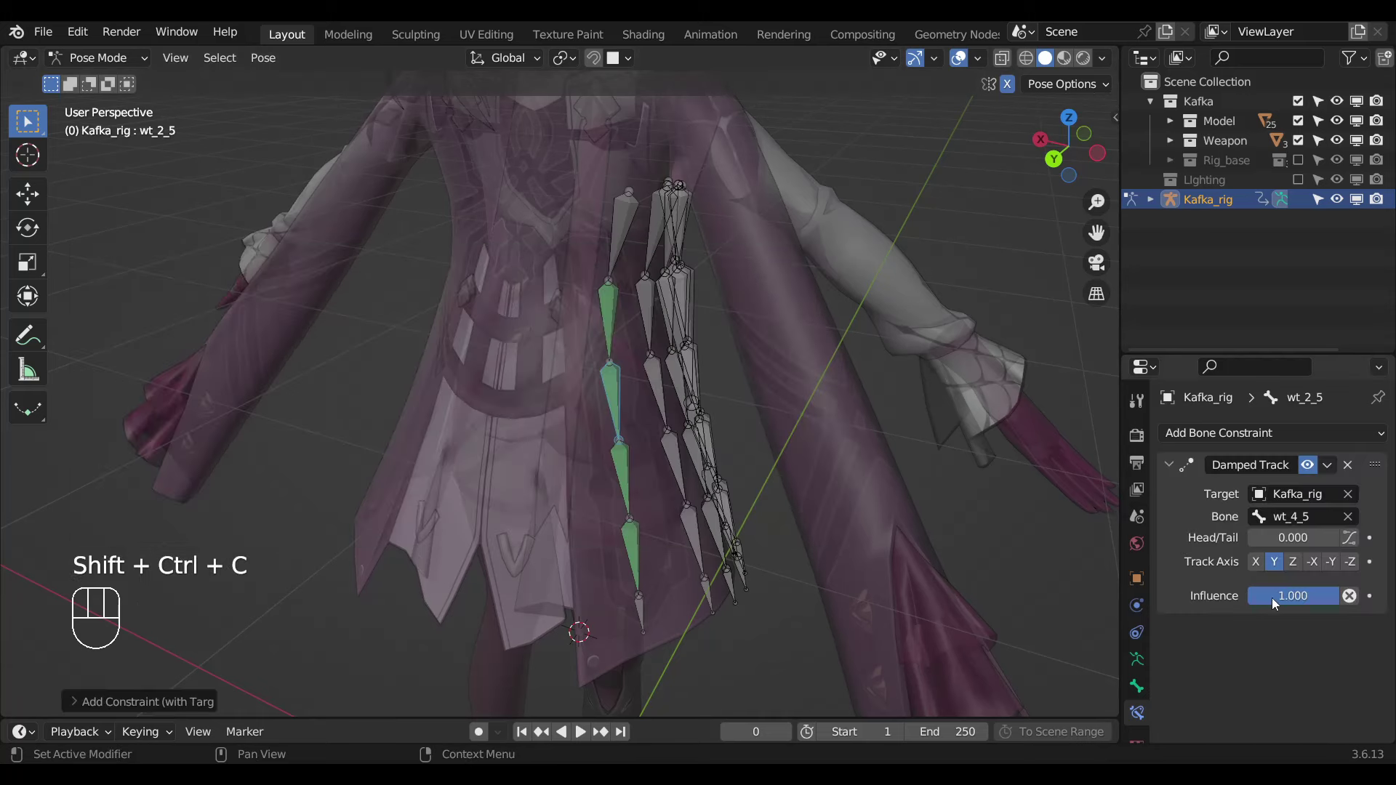
{"action": "left_click_drag", "start_coordinate": [1287, 605], "coordinate": [608, 530]}
{"action": "key", "text": "ctrl+l"}
Hide strand 5 and orbit to the model's other side to face the first wt chain.
{"action": "key", "text": "h"}
{"action": "left_click_drag", "start_coordinate": [649, 579], "coordinate": [473, 560]}
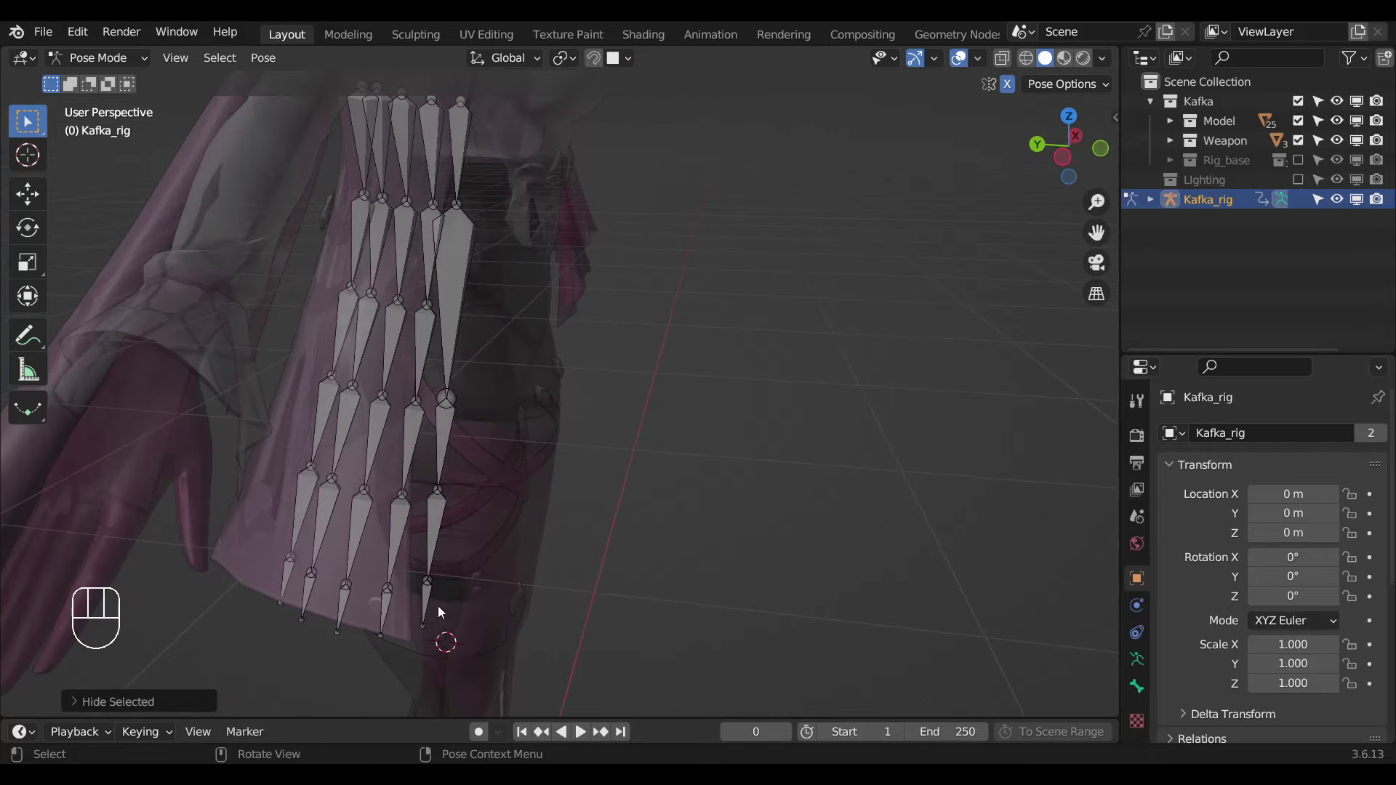
{"action": "left_click", "coordinate": [431, 615]}
{"action": "left_click_drag", "start_coordinate": [622, 508], "coordinate": [657, 515]}
{"action": "middle_click", "coordinate": [651, 511]}
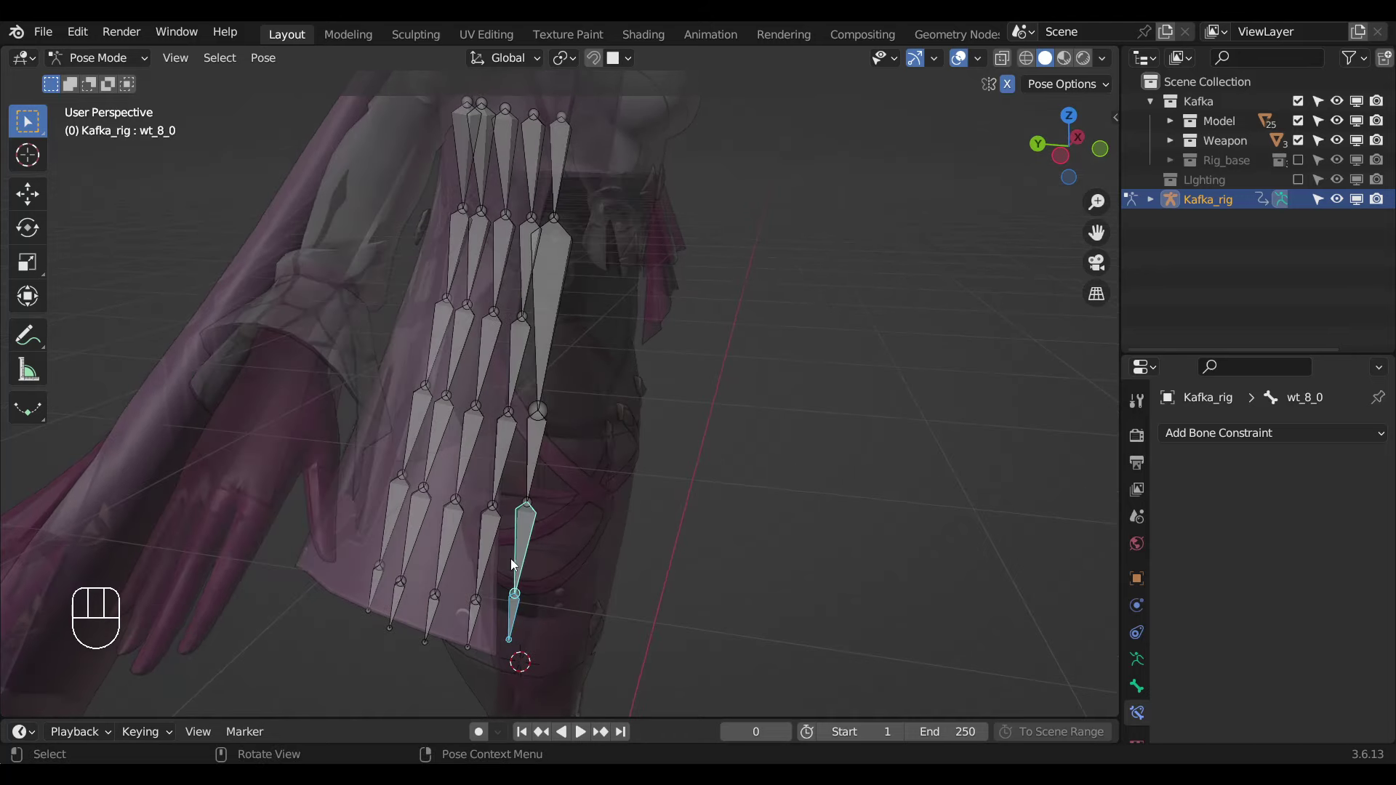
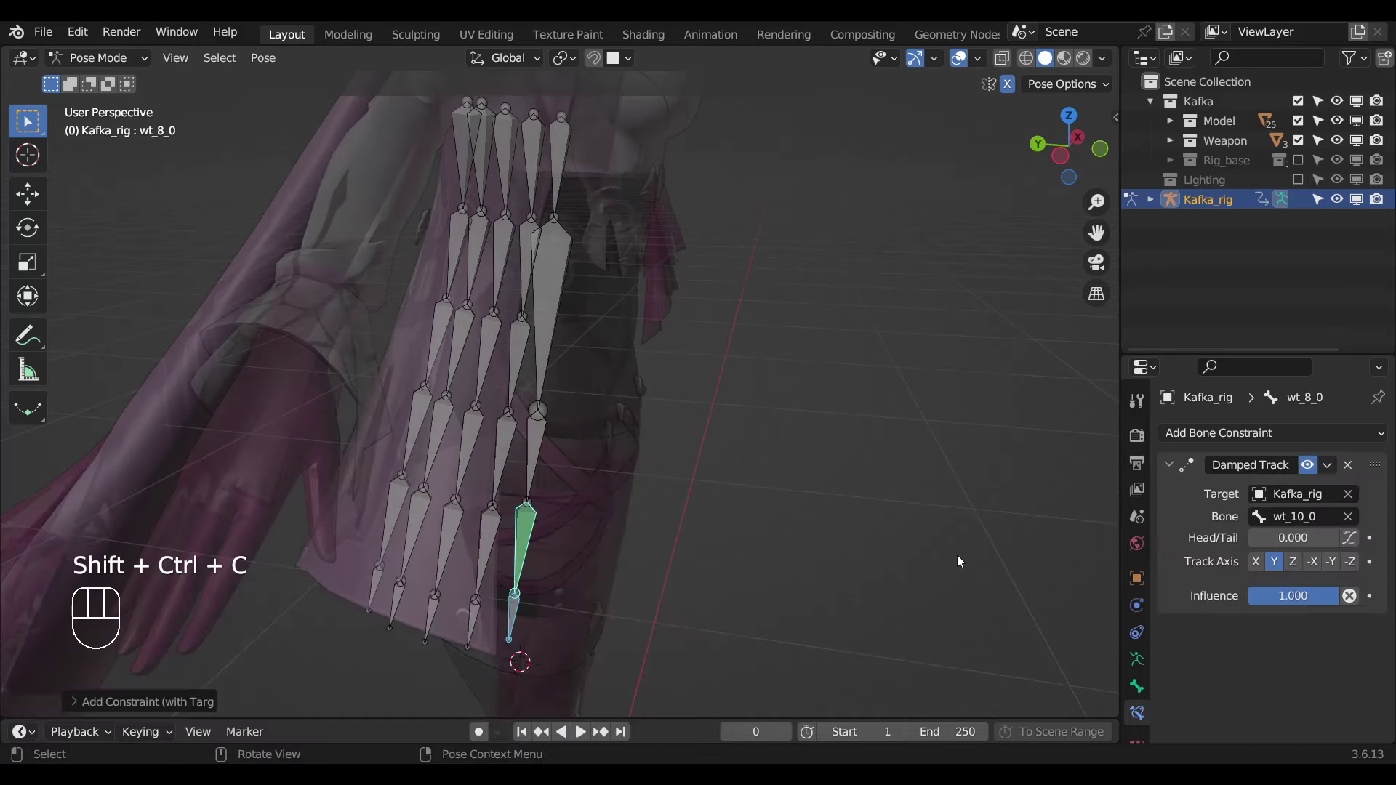
{"action": "left_click_drag", "start_coordinate": [1295, 595], "coordinate": [529, 540]}
Give the lower wt_*_1 bones Damped Track constraints with the influence driver pasted at 0.1.
{"action": "left_click", "coordinate": [534, 453]}
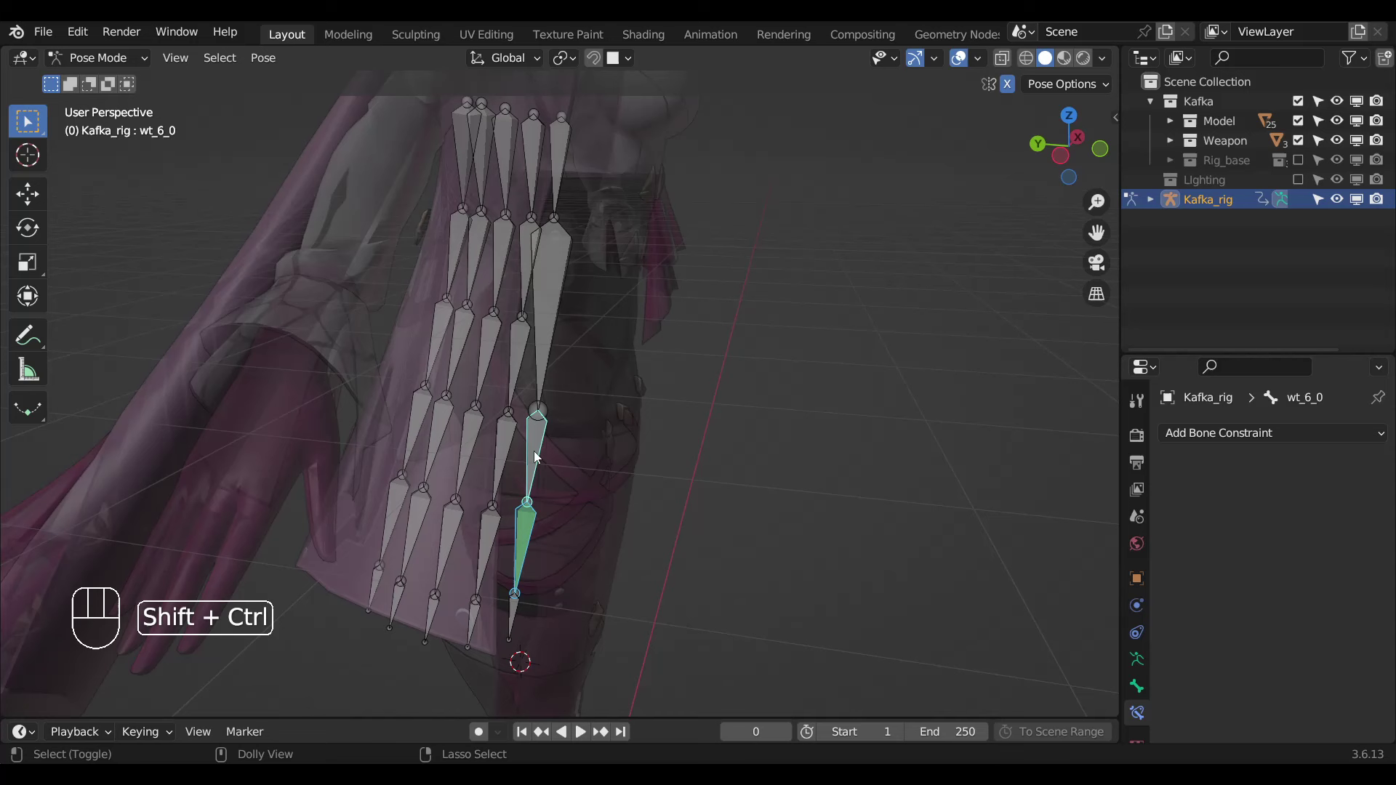
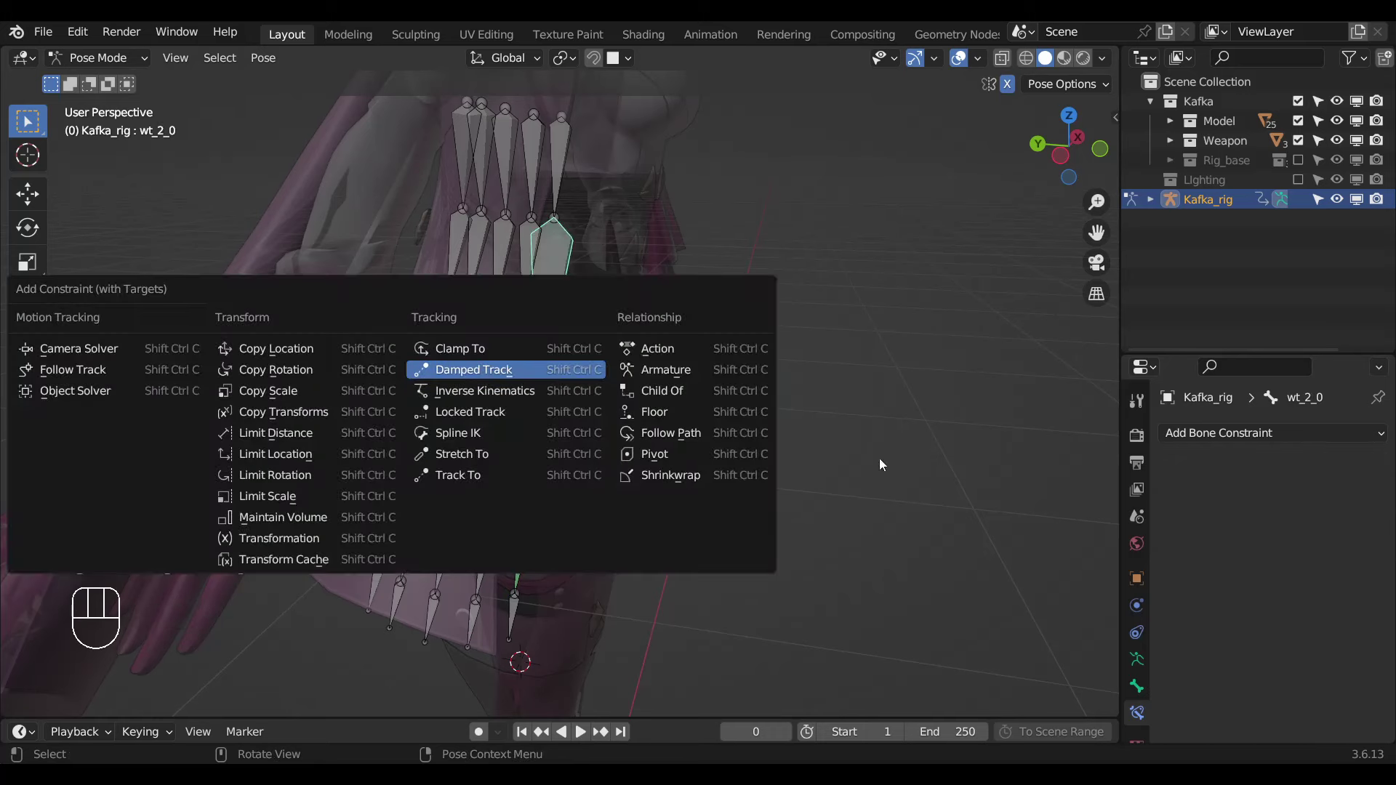
{"action": "right_click", "coordinate": [1165, 558]}
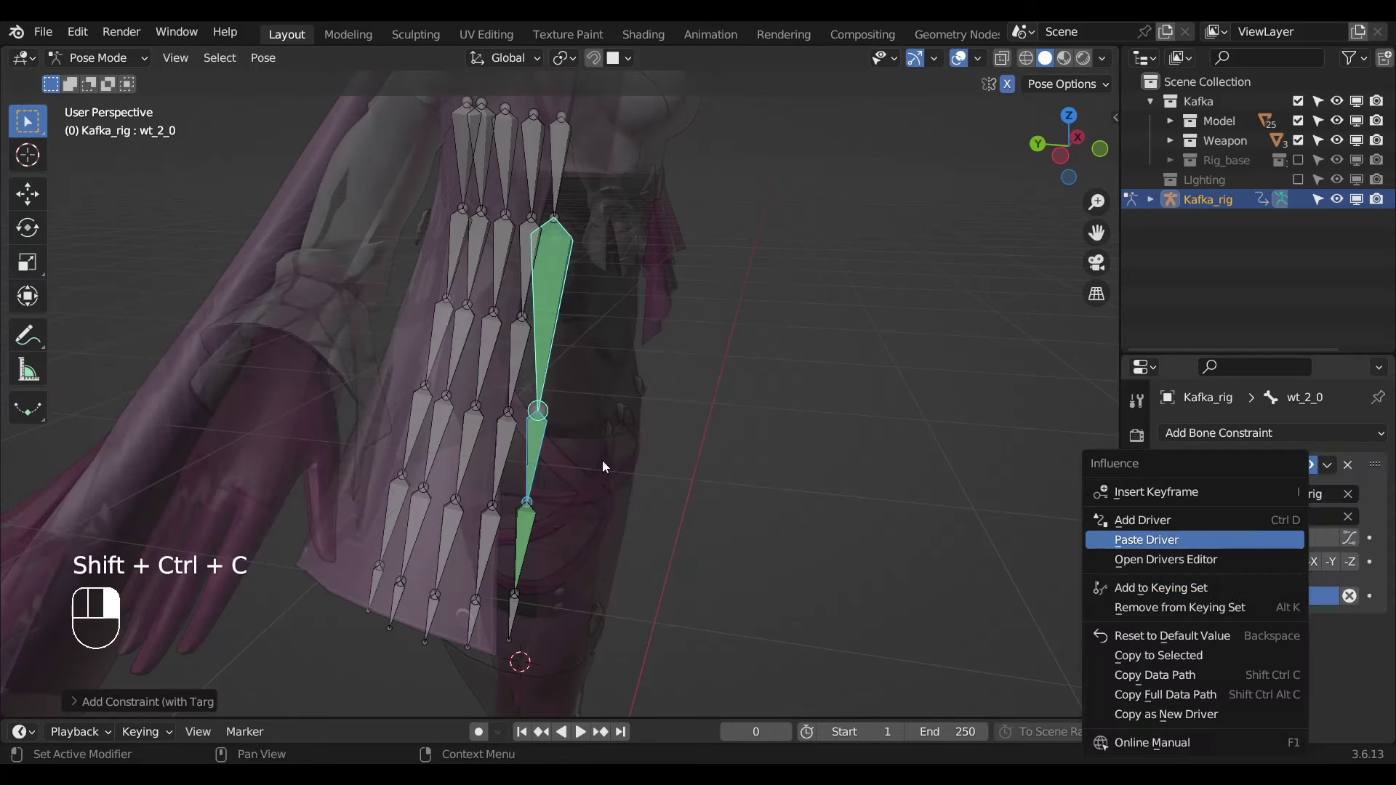
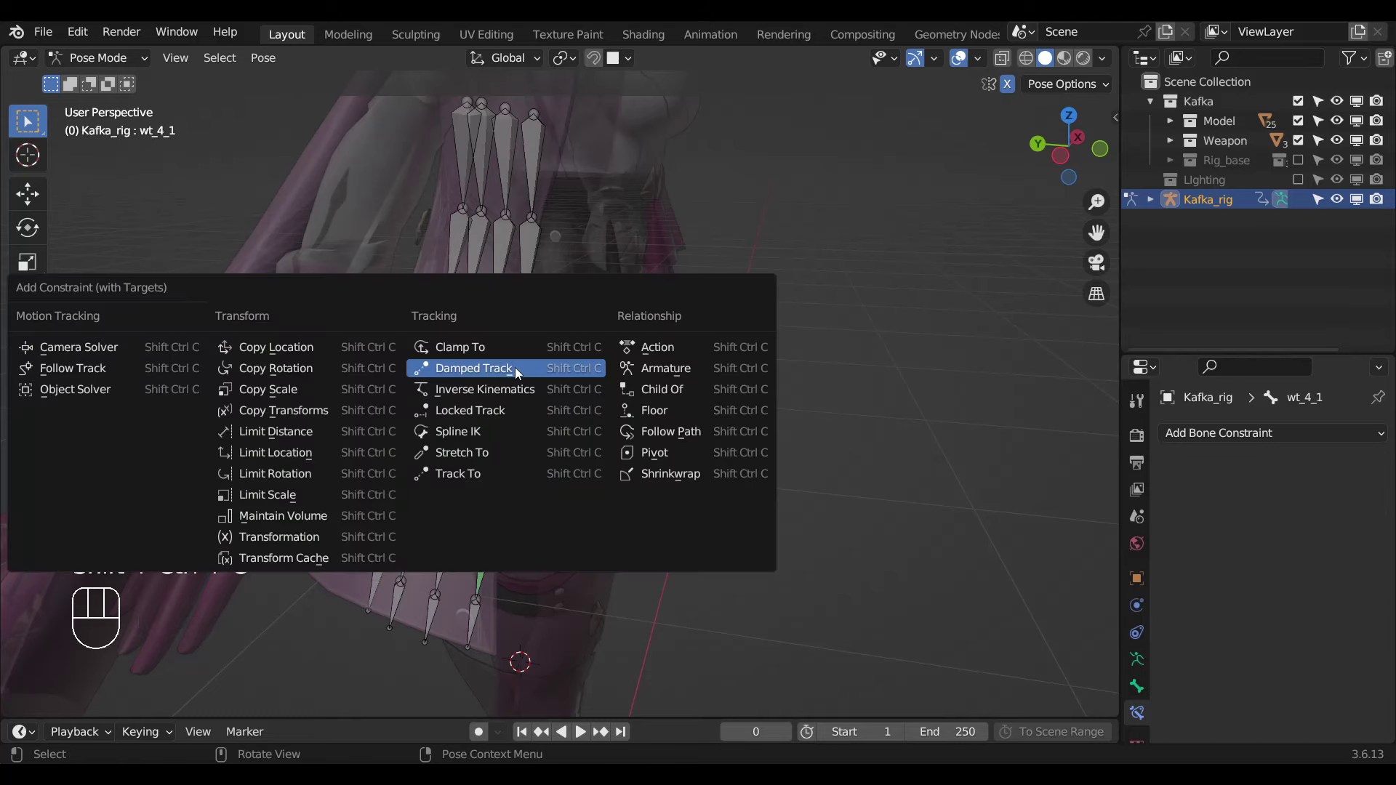
{"action": "left_click_drag", "start_coordinate": [1269, 598], "coordinate": [529, 360]}
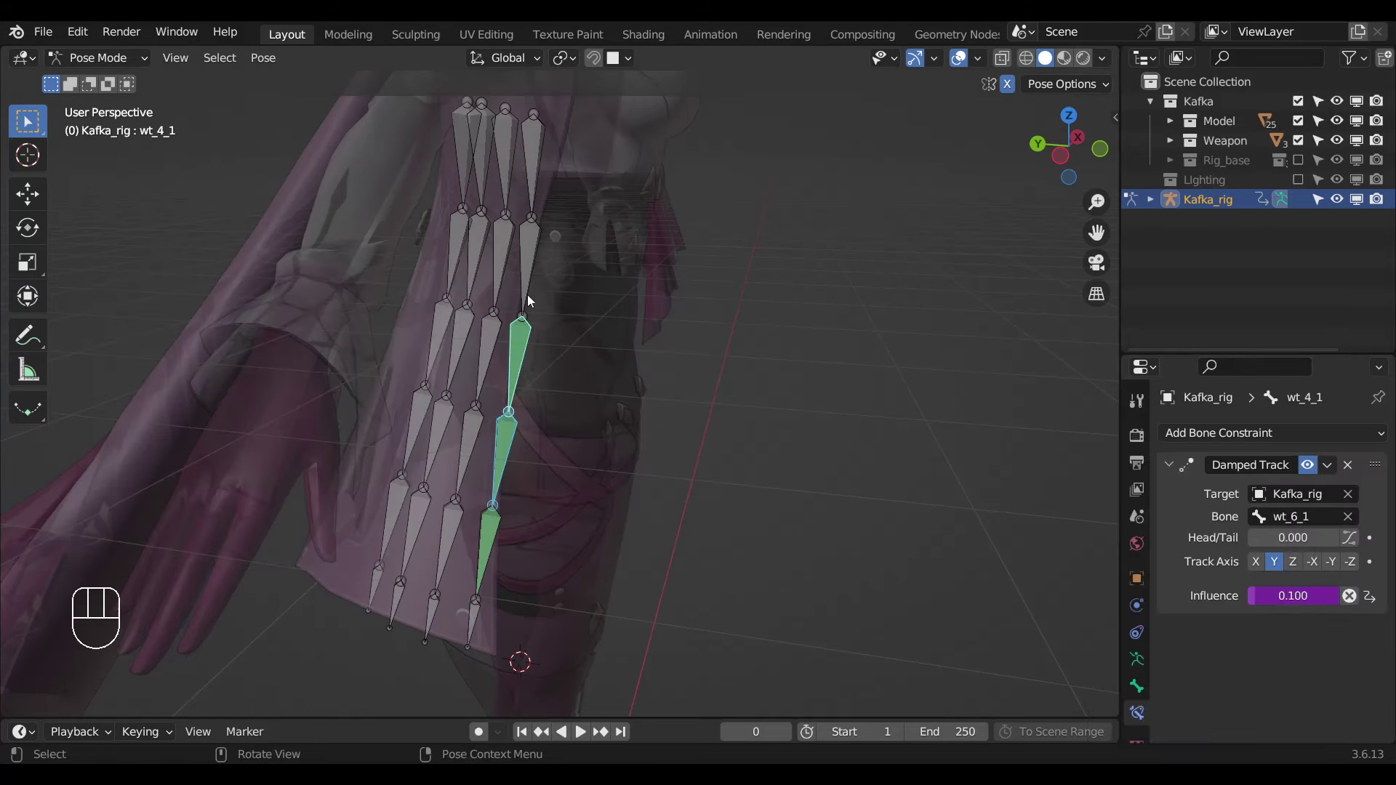
{"action": "left_click", "coordinate": [533, 291]}
{"action": "key", "text": "ctrl+shift+c"}
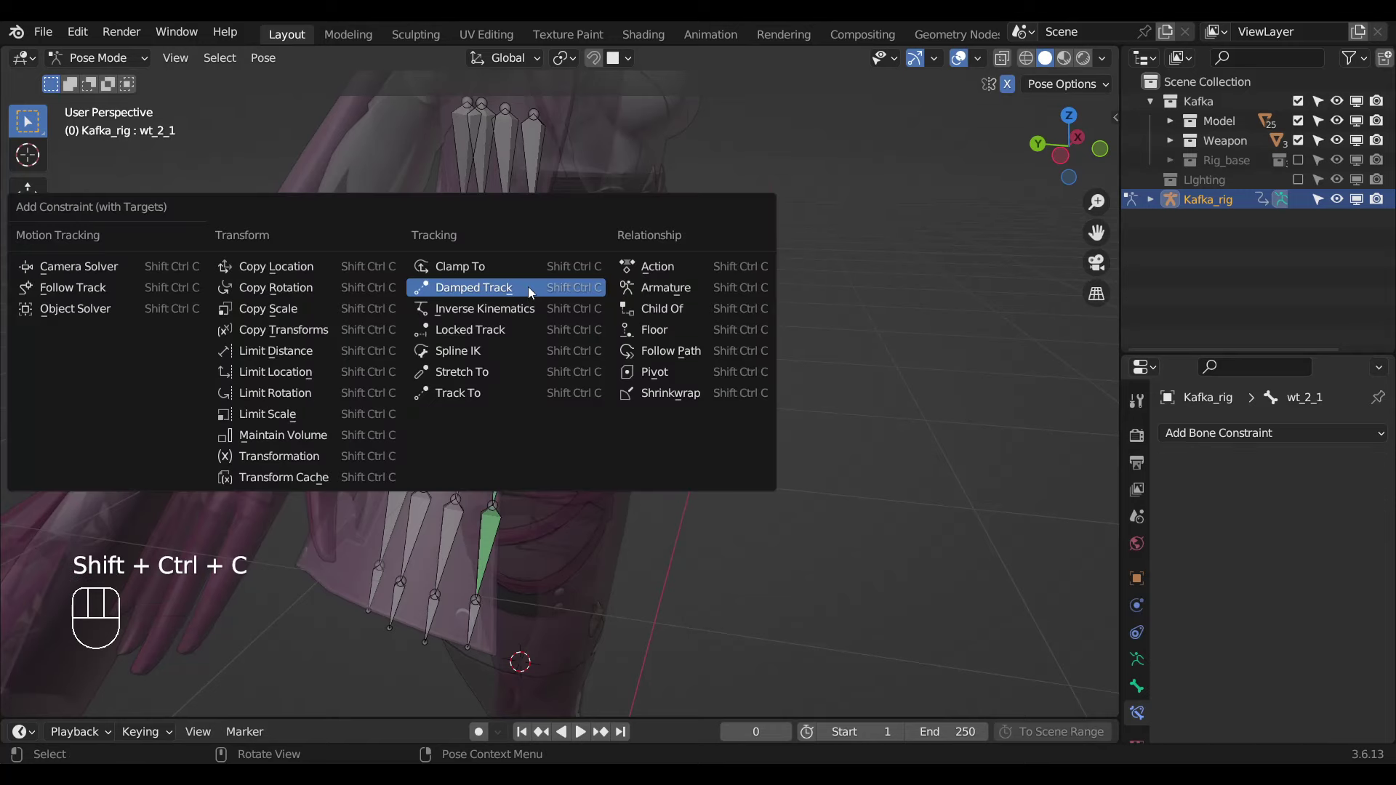
{"action": "left_click", "coordinate": [531, 361]}
{"action": "left_click_drag", "start_coordinate": [630, 432], "coordinate": [665, 445]}
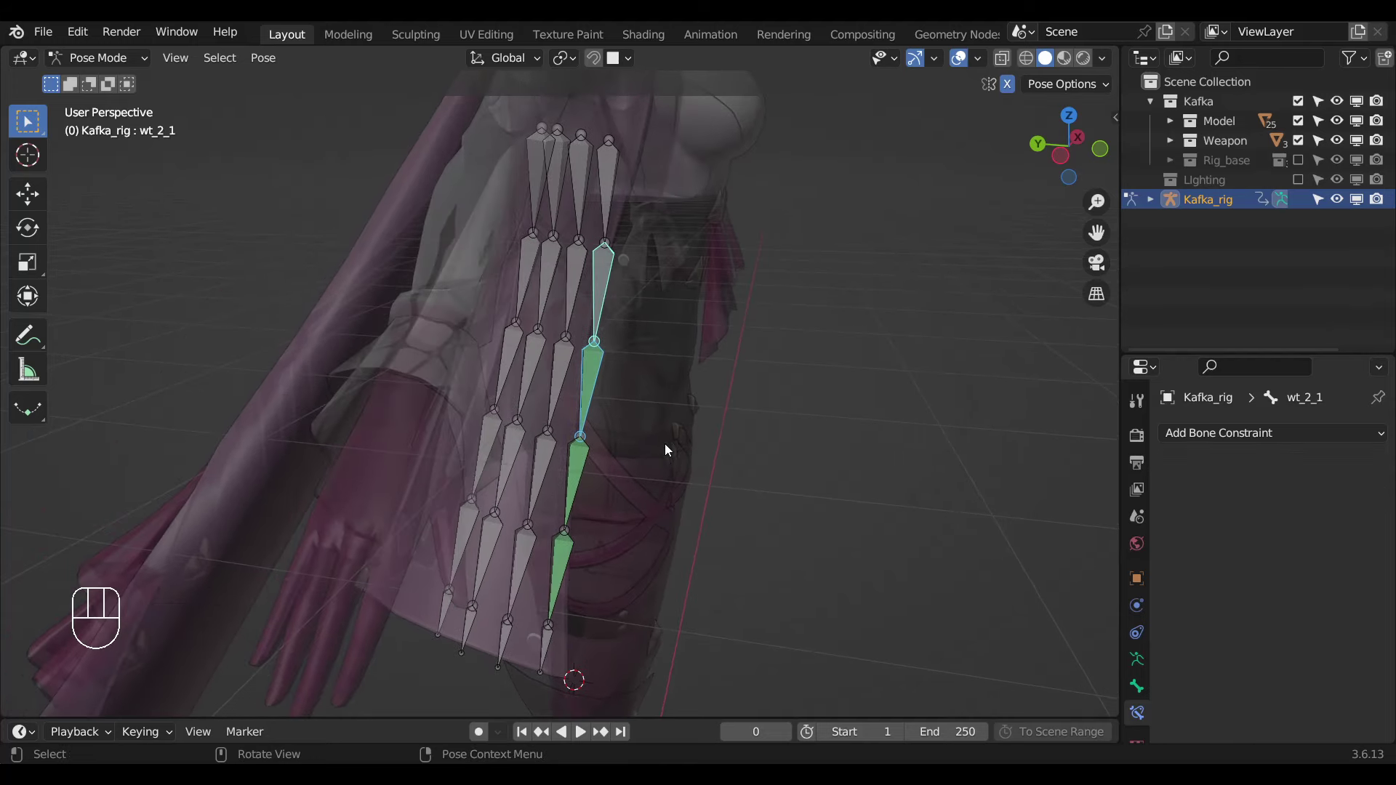
Constrain wt_2_1 to Damped Track wt_4_1 at 0.100 and select the whole first chain.
{"action": "key", "text": "ctrl+shift+c"}
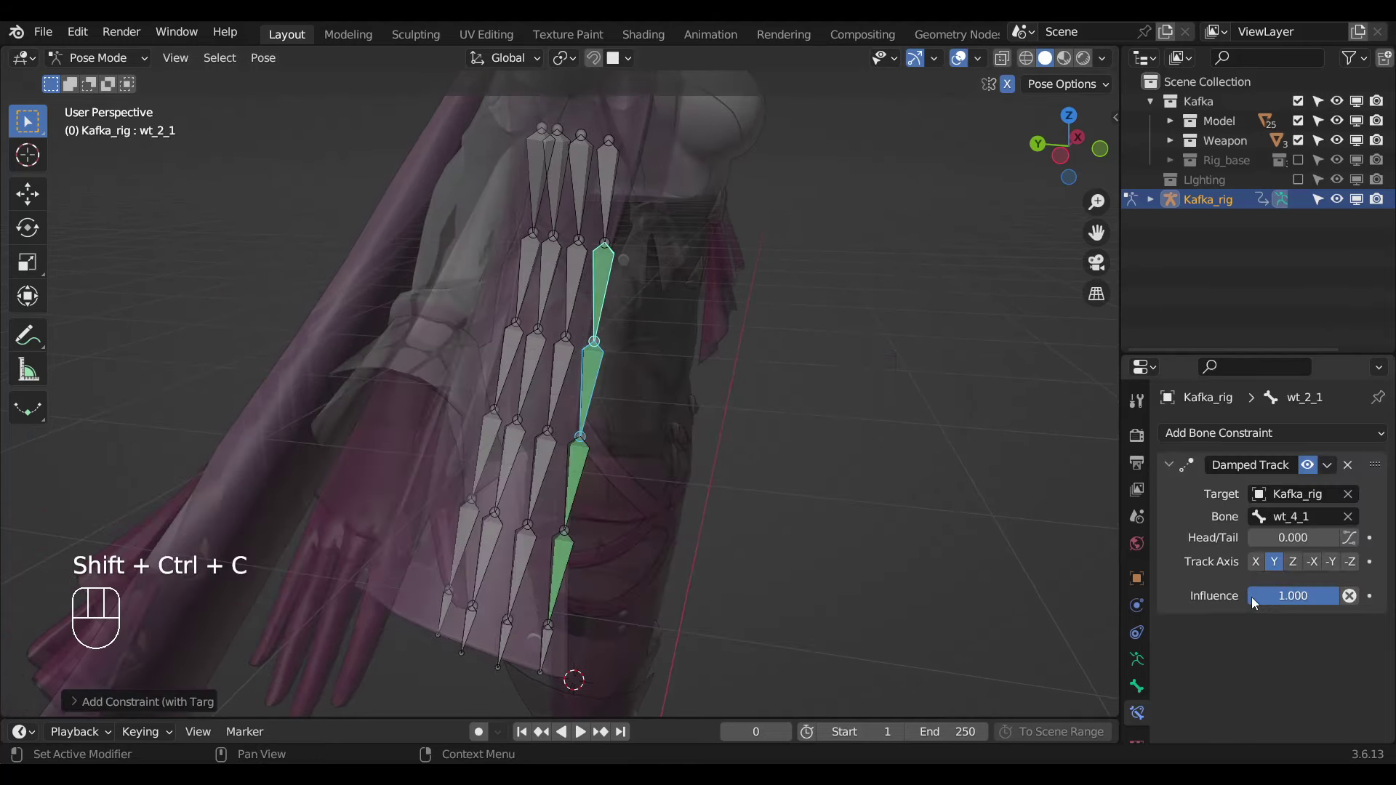
{"action": "left_click_drag", "start_coordinate": [1257, 588], "coordinate": [607, 390]}
{"action": "left_click", "coordinate": [597, 389]}
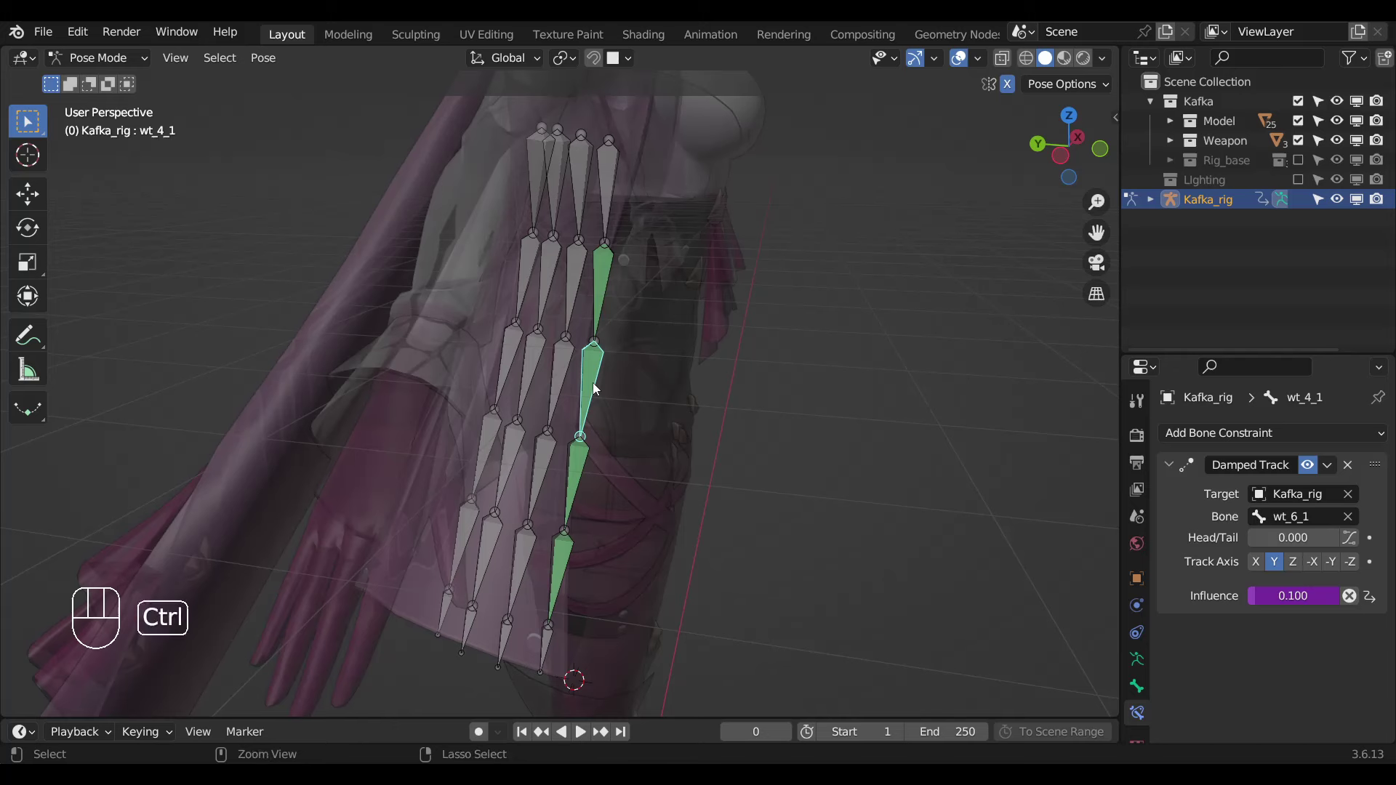
{"action": "key", "text": "ctrl+l"}
Hide chain 1, save the file, and make wt_8_2 Damped Track the chain-end bone.
{"action": "key", "text": "h"}
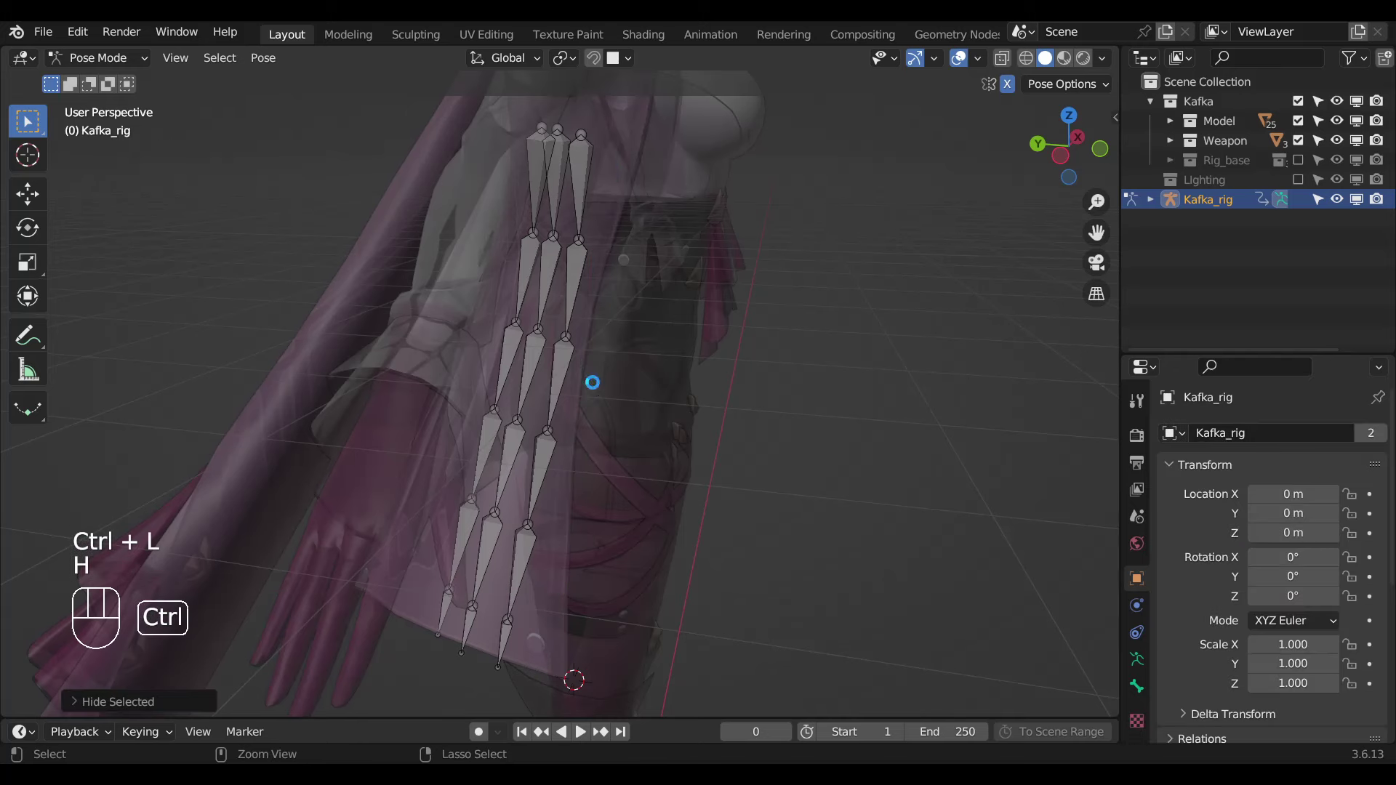
{"action": "key", "text": "ctrl+s"}
{"action": "left_click", "coordinate": [505, 641]}
{"action": "left_click", "coordinate": [523, 583]}
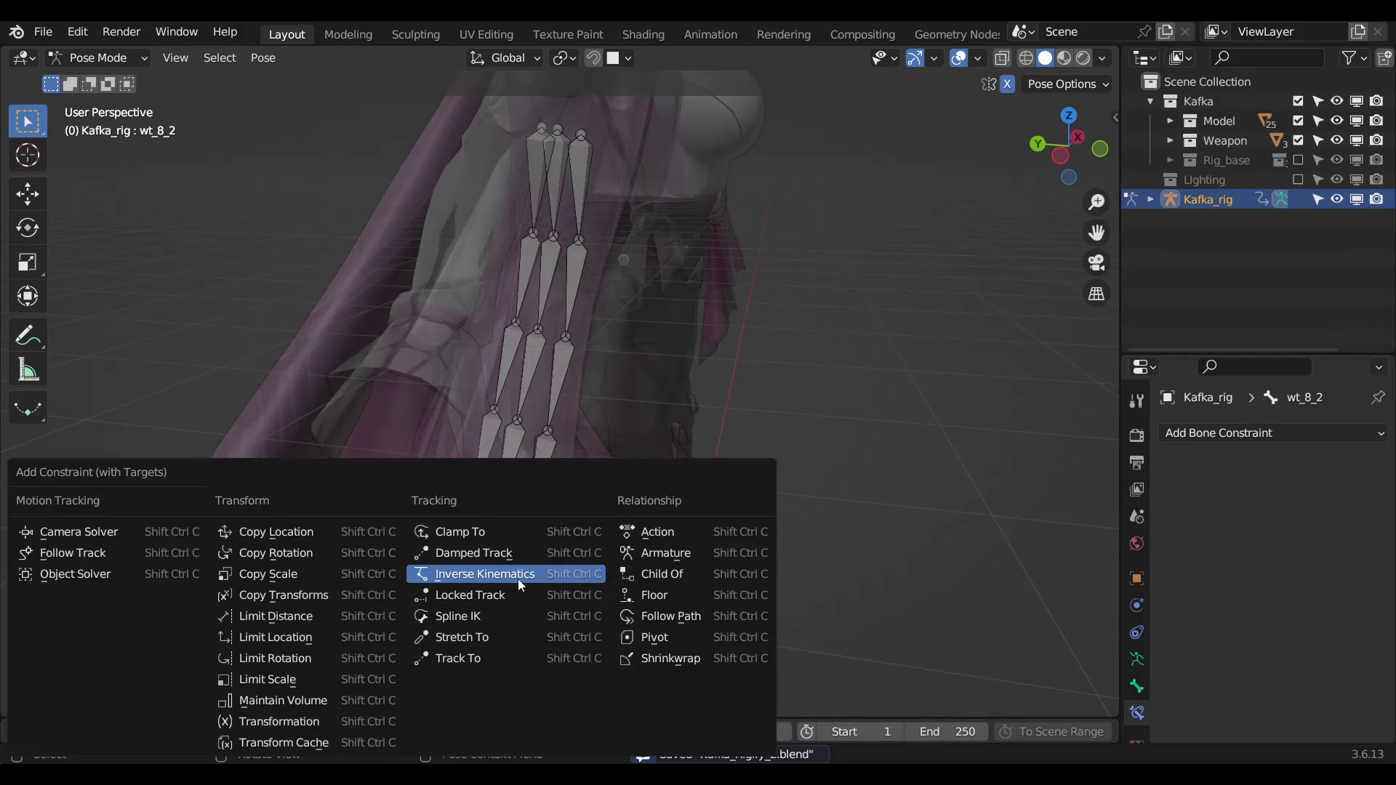
{"action": "key", "text": "ctrl+shift+c"}
{"action": "left_click", "coordinate": [528, 558]}
Add driven Damped Tracks so wt_6_2, wt_4_2 and wt_2_2 each follow the next bone at 0.100.
{"action": "left_click", "coordinate": [547, 487]}
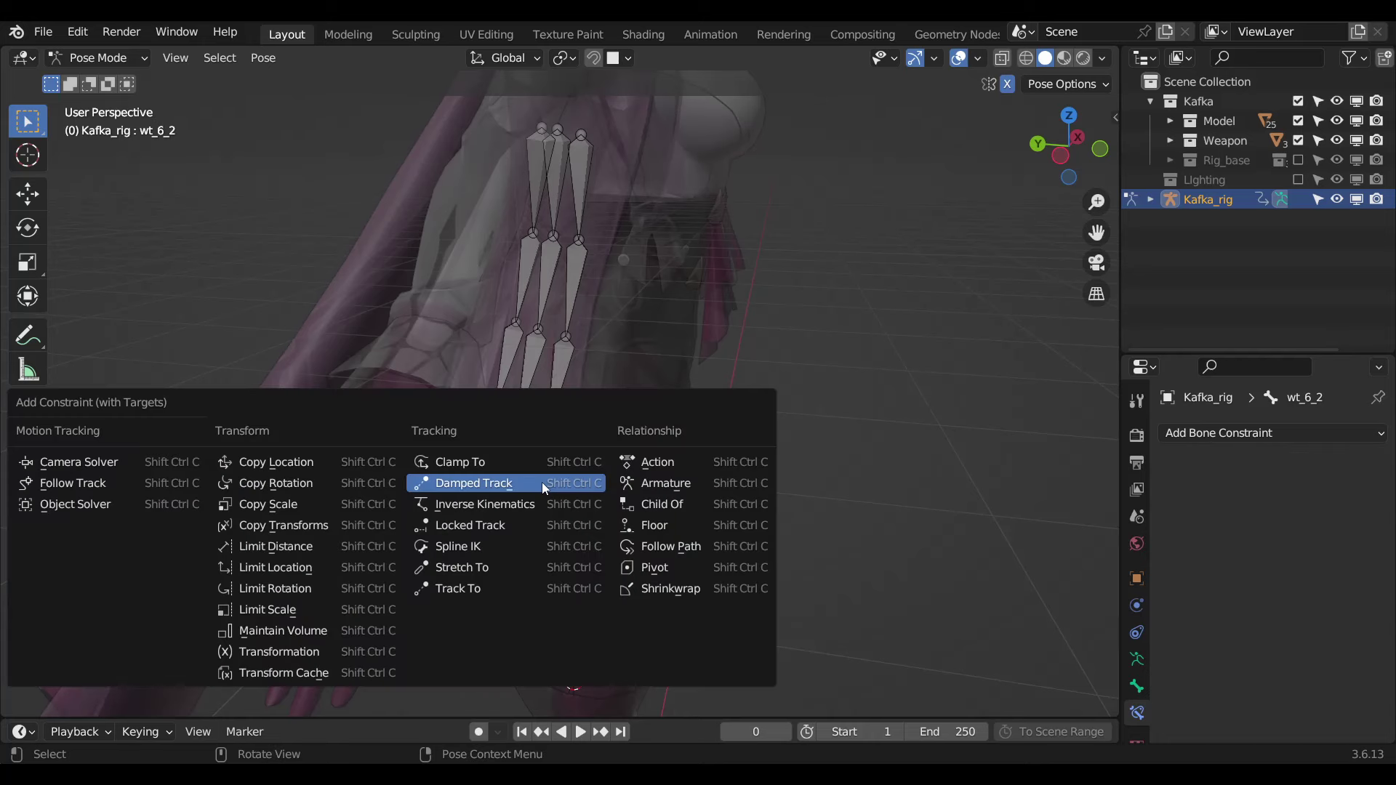
{"action": "key", "text": "ctrl+shift+c"}
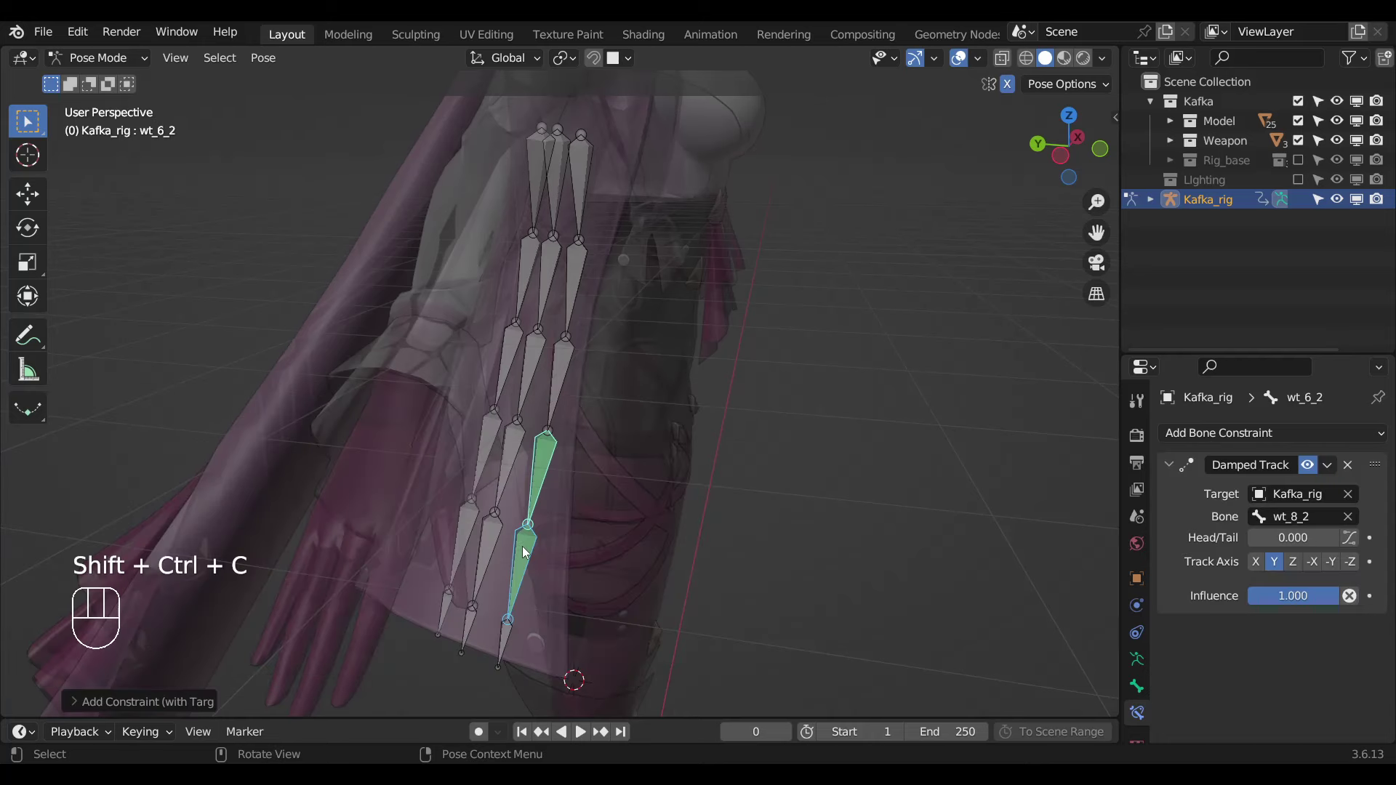
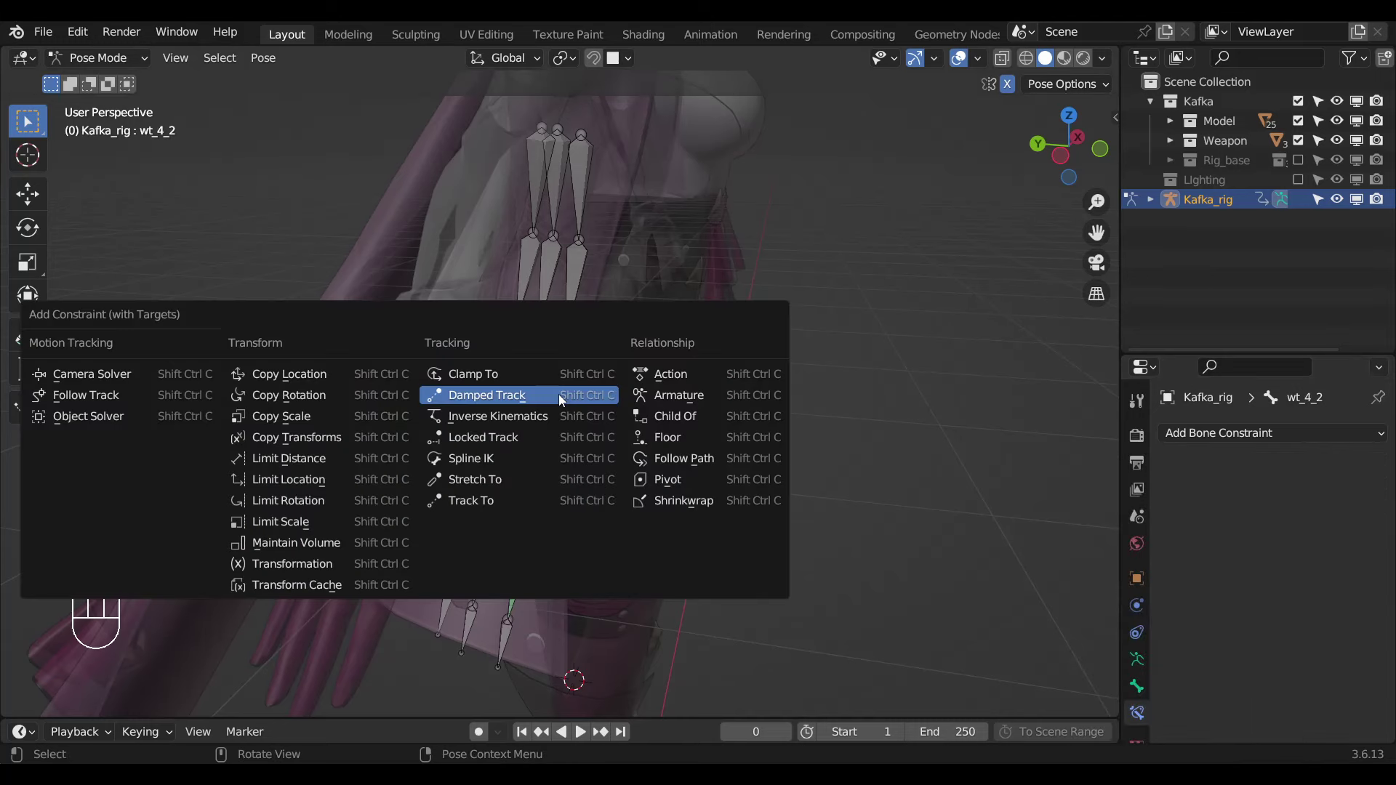
{"action": "left_click_drag", "start_coordinate": [1261, 599], "coordinate": [561, 402]}
{"action": "left_click", "coordinate": [561, 398]}
{"action": "left_click", "coordinate": [576, 302]}
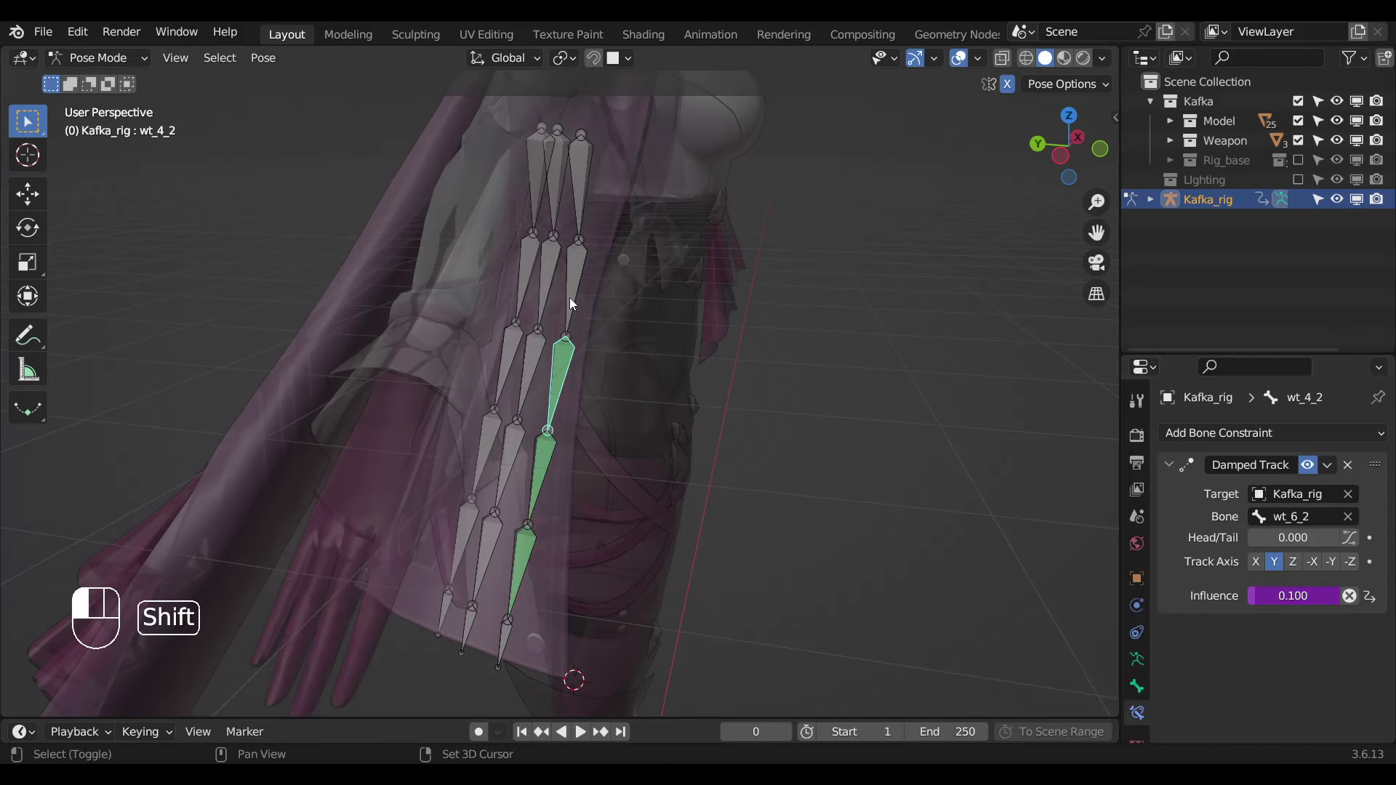
{"action": "key", "text": "ctrl+shift+c"}
{"action": "left_click_drag", "start_coordinate": [1297, 602], "coordinate": [755, 543]}
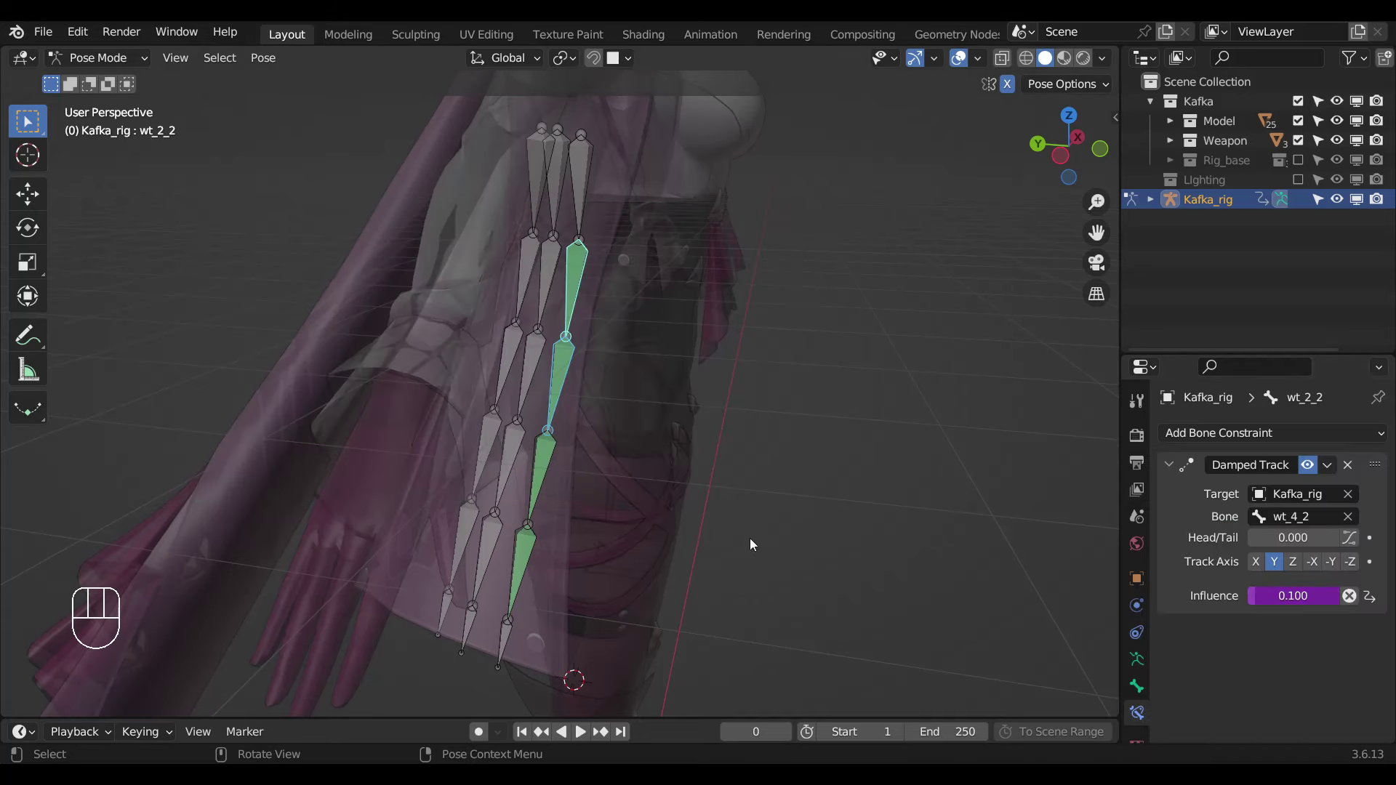
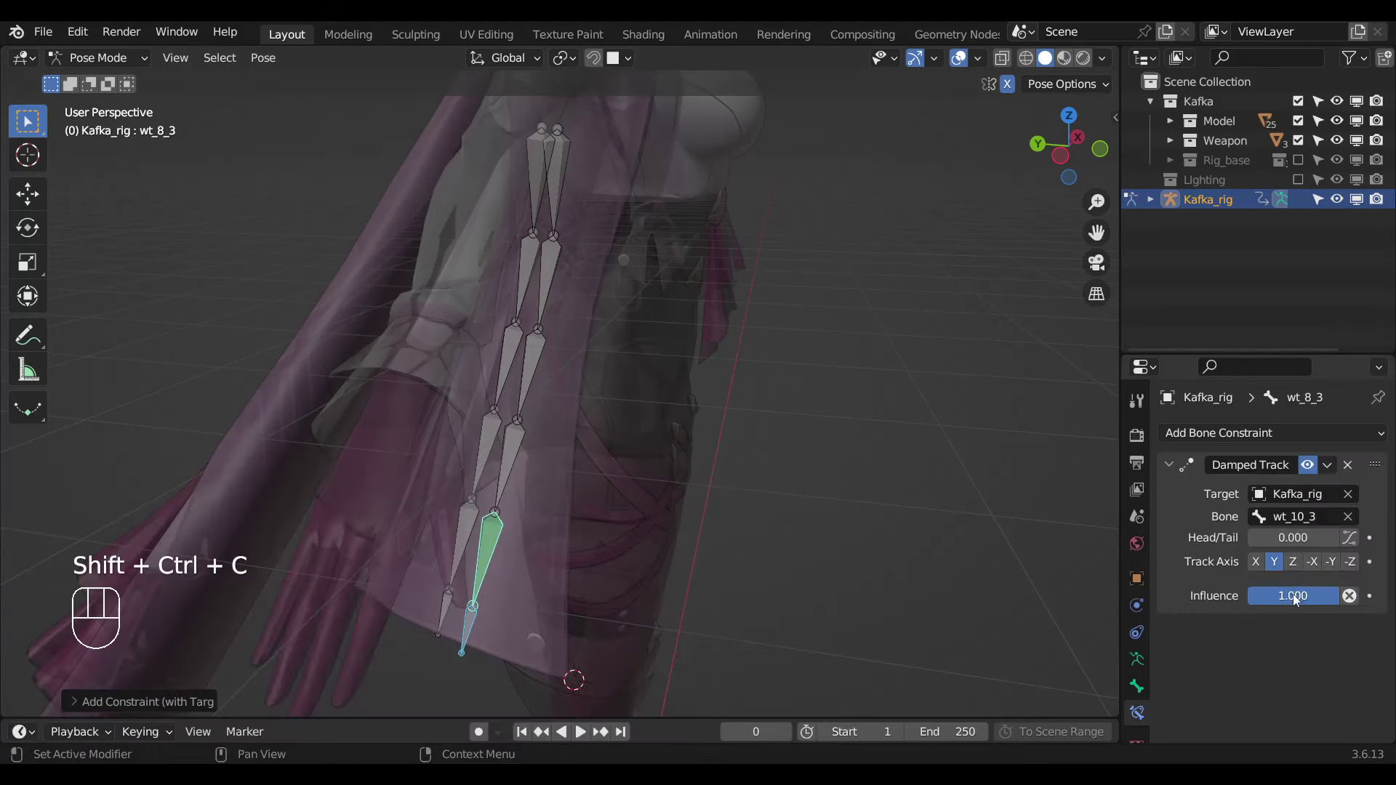
Make wt_6_3, wt_4_3 and wt_2_3 Damped Track wt_8_3, wt_6_3 and wt_4_3 at driven 0.1, then select the chain.
{"action": "left_click_drag", "start_coordinate": [1246, 575], "coordinate": [719, 594]}
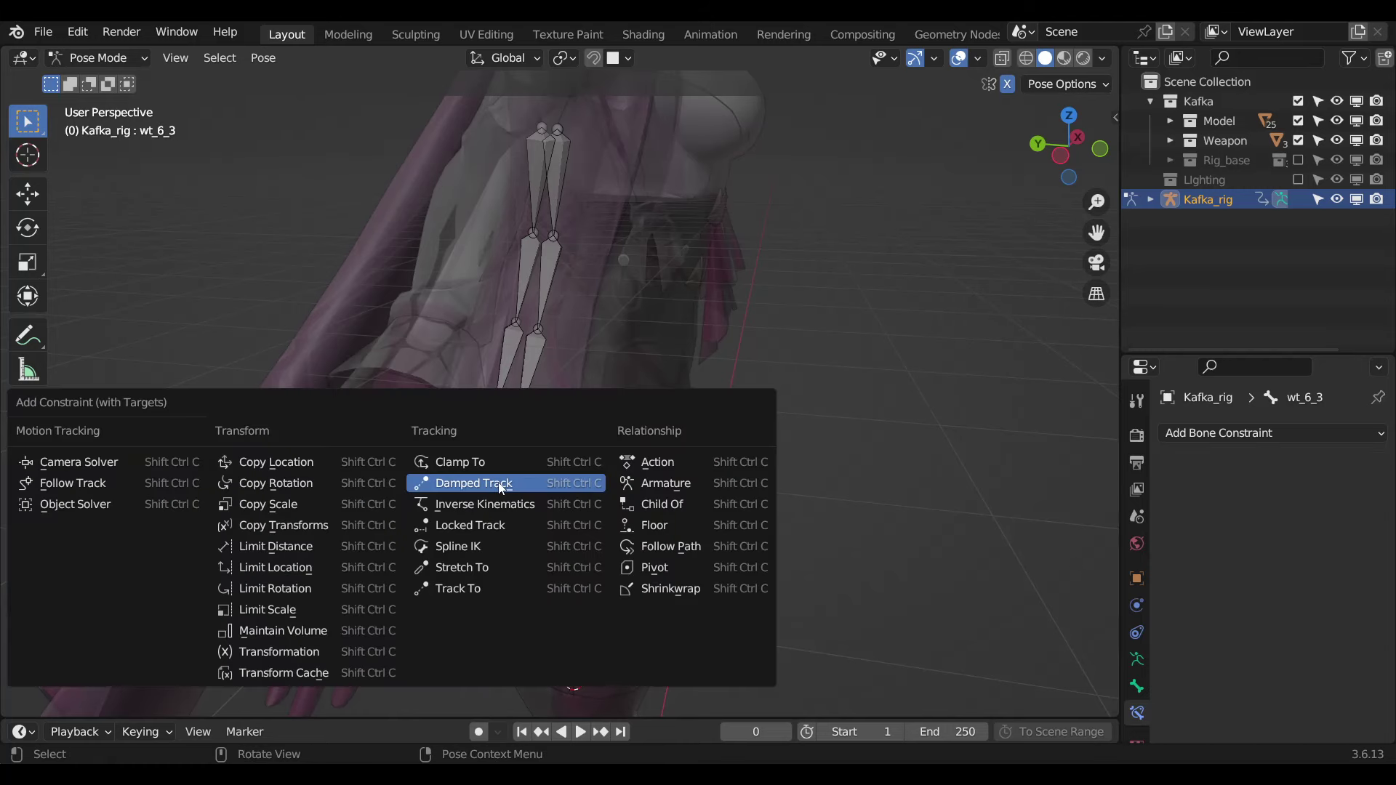
{"action": "key", "text": "ctrl+shift+c"}
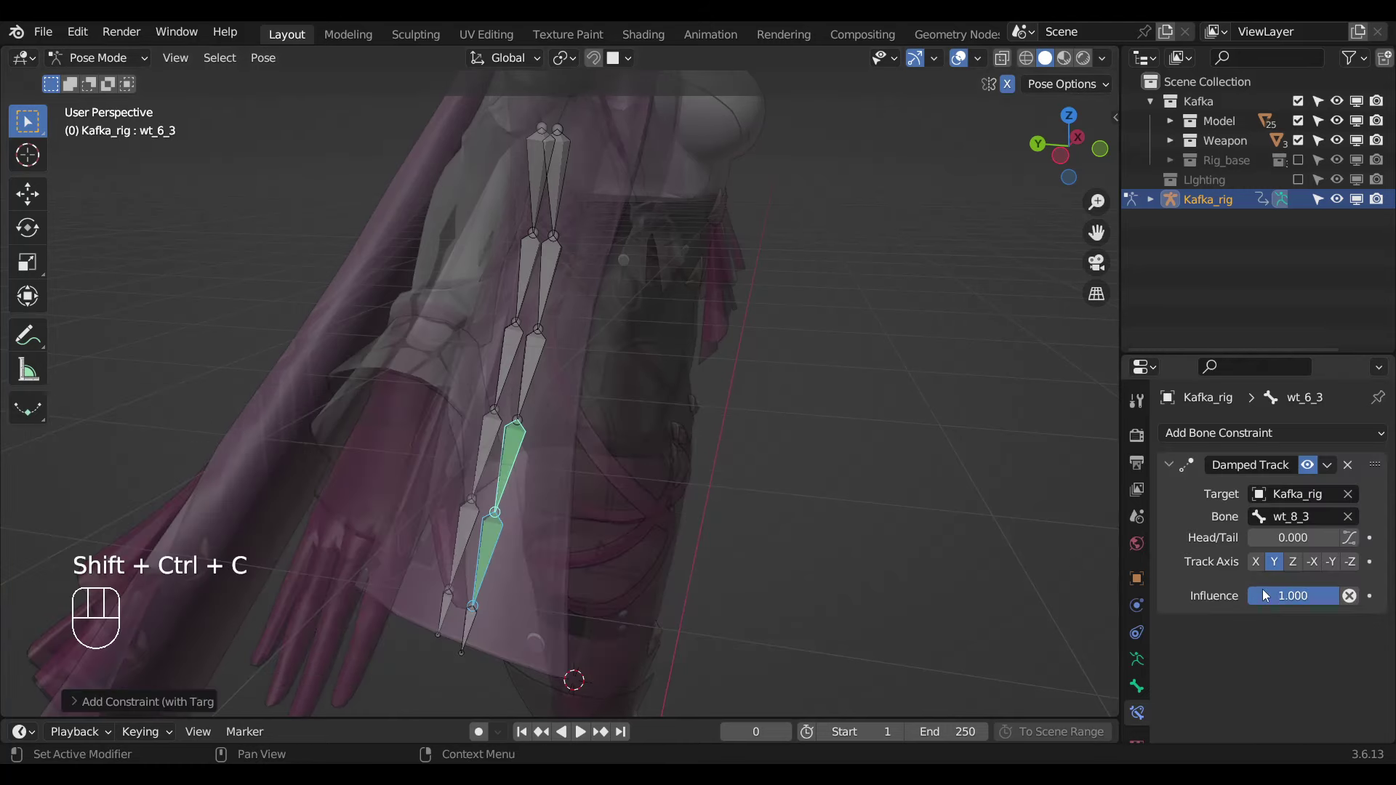
{"action": "left_click_drag", "start_coordinate": [1269, 593], "coordinate": [515, 423]}
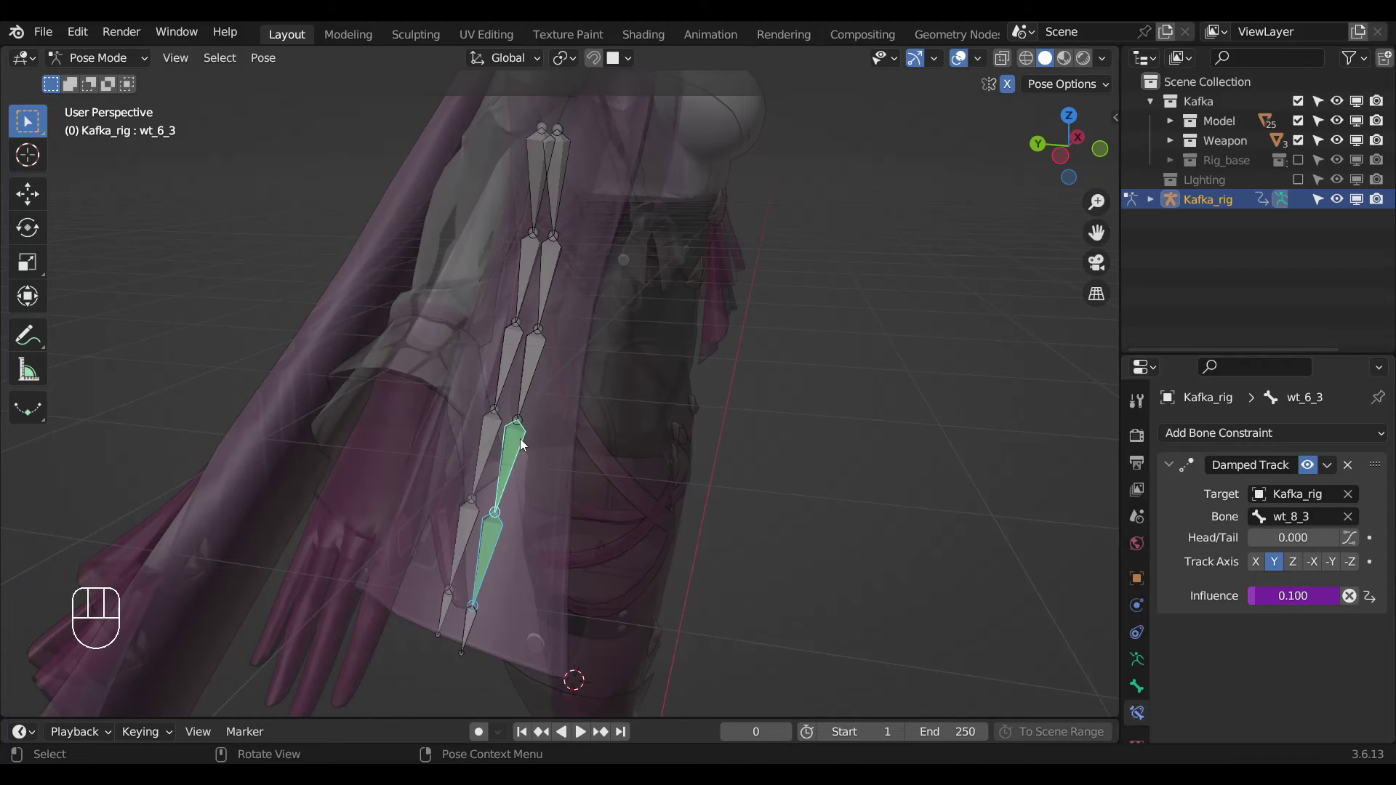
{"action": "left_click", "coordinate": [542, 384]}
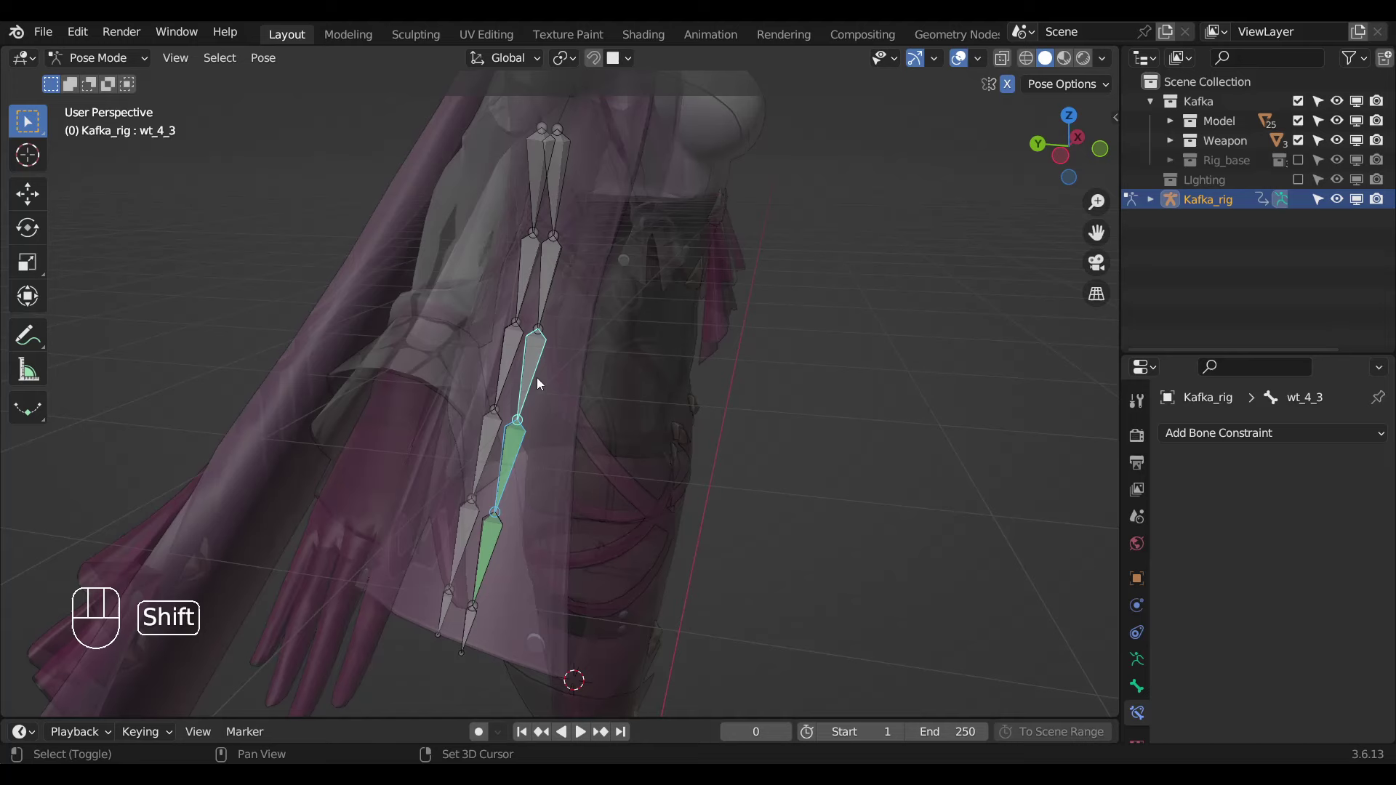
{"action": "key", "text": "ctrl+shift+c"}
{"action": "left_click", "coordinate": [538, 398]}
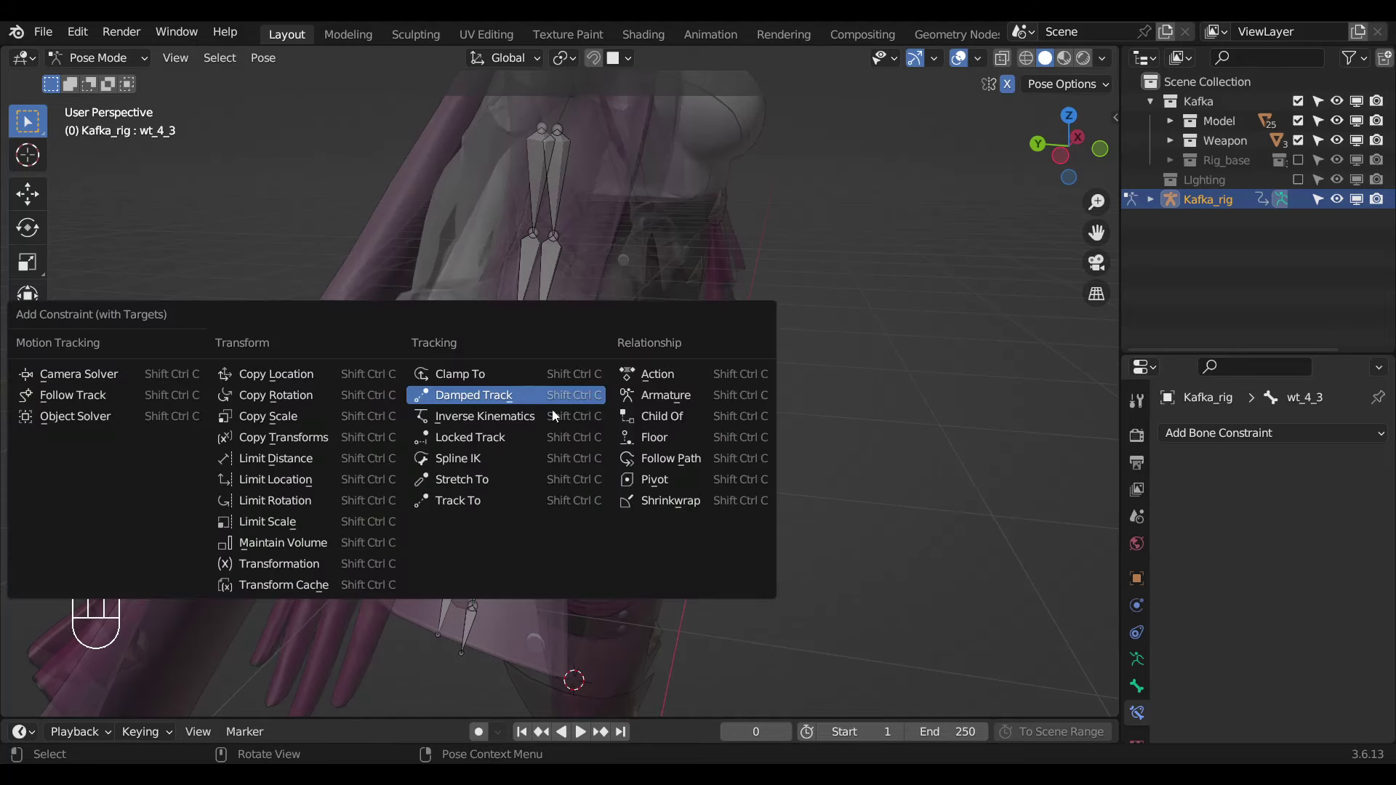
{"action": "left_click_drag", "start_coordinate": [1275, 598], "coordinate": [544, 398]}
{"action": "left_click", "coordinate": [544, 397]}
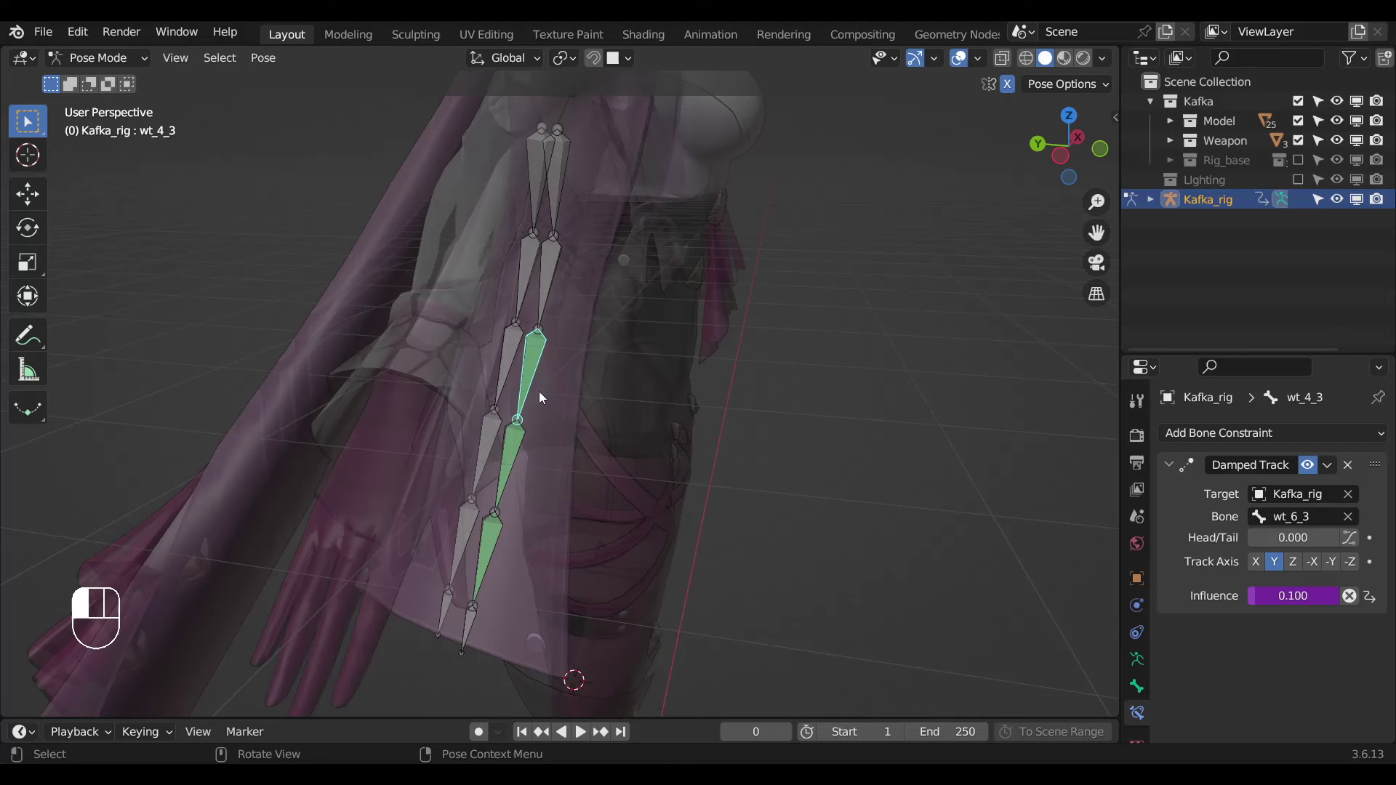
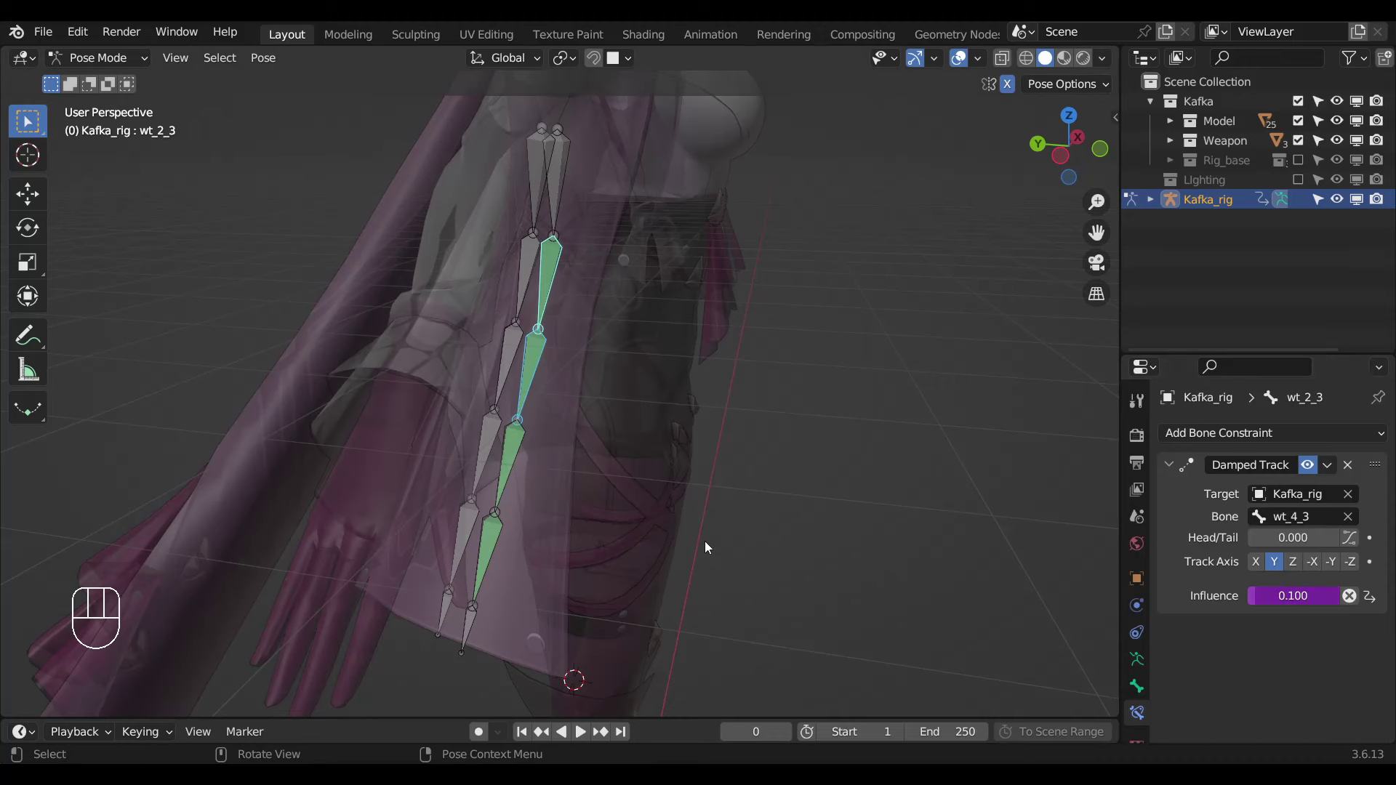
{"action": "key", "text": "ctrl+l"}
Hide chain 3 and give wt_8_4 through wt_2_4 driven Damped Tracks, wt_2_4 following wt_4_4 at 0.100.
{"action": "key", "text": "h"}
{"action": "left_click", "coordinate": [452, 622]}
{"action": "left_click", "coordinate": [464, 552]}
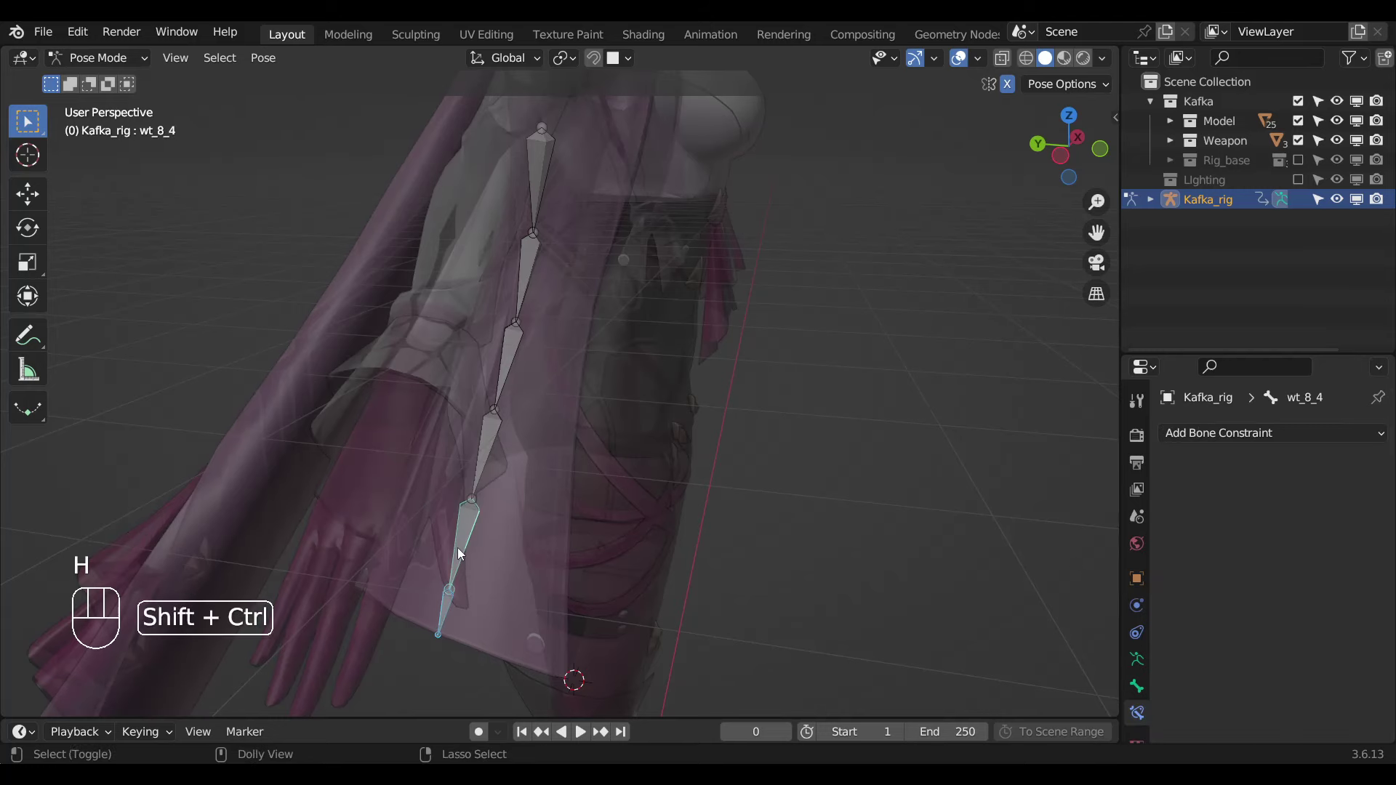
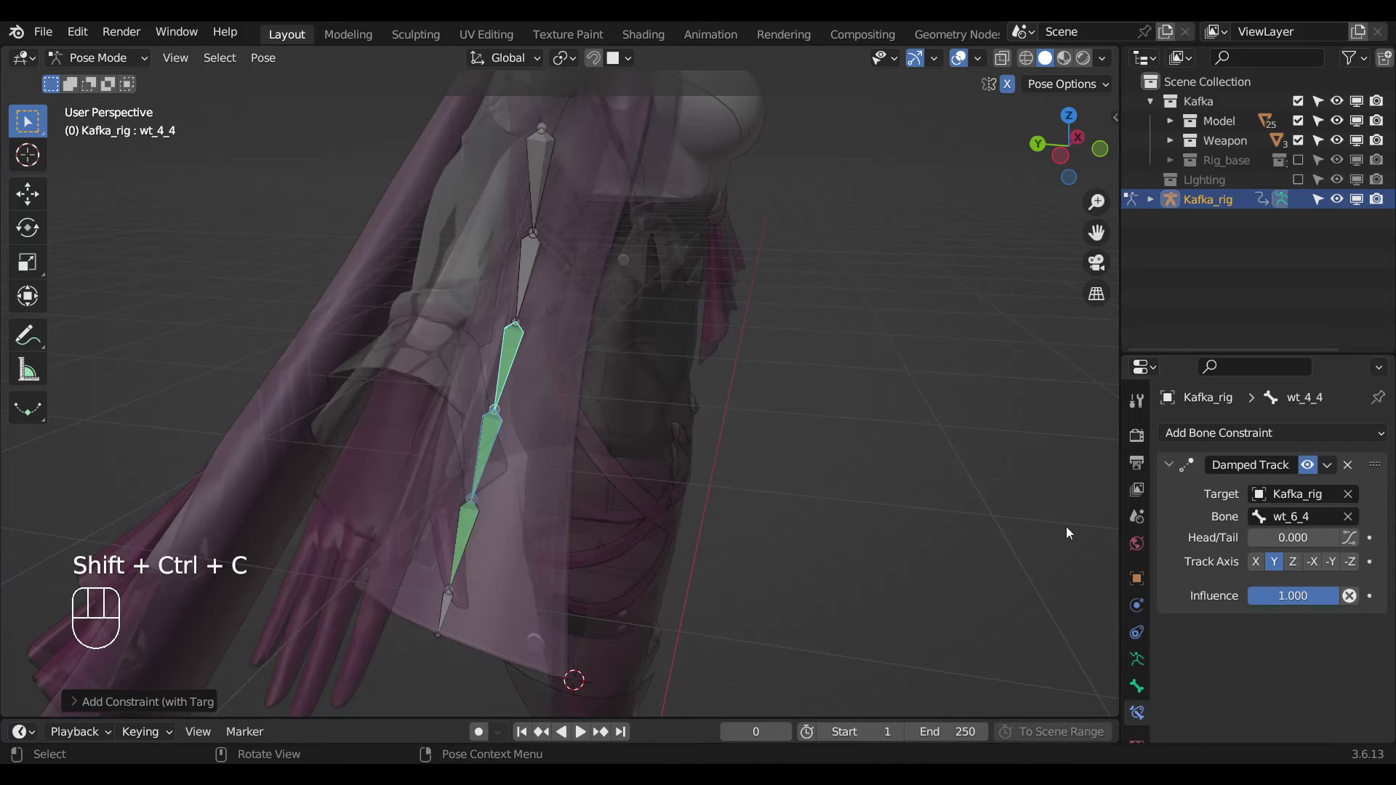
{"action": "left_click_drag", "start_coordinate": [1281, 597], "coordinate": [514, 357]}
{"action": "left_click", "coordinate": [511, 357]}
{"action": "left_click", "coordinate": [521, 301]}
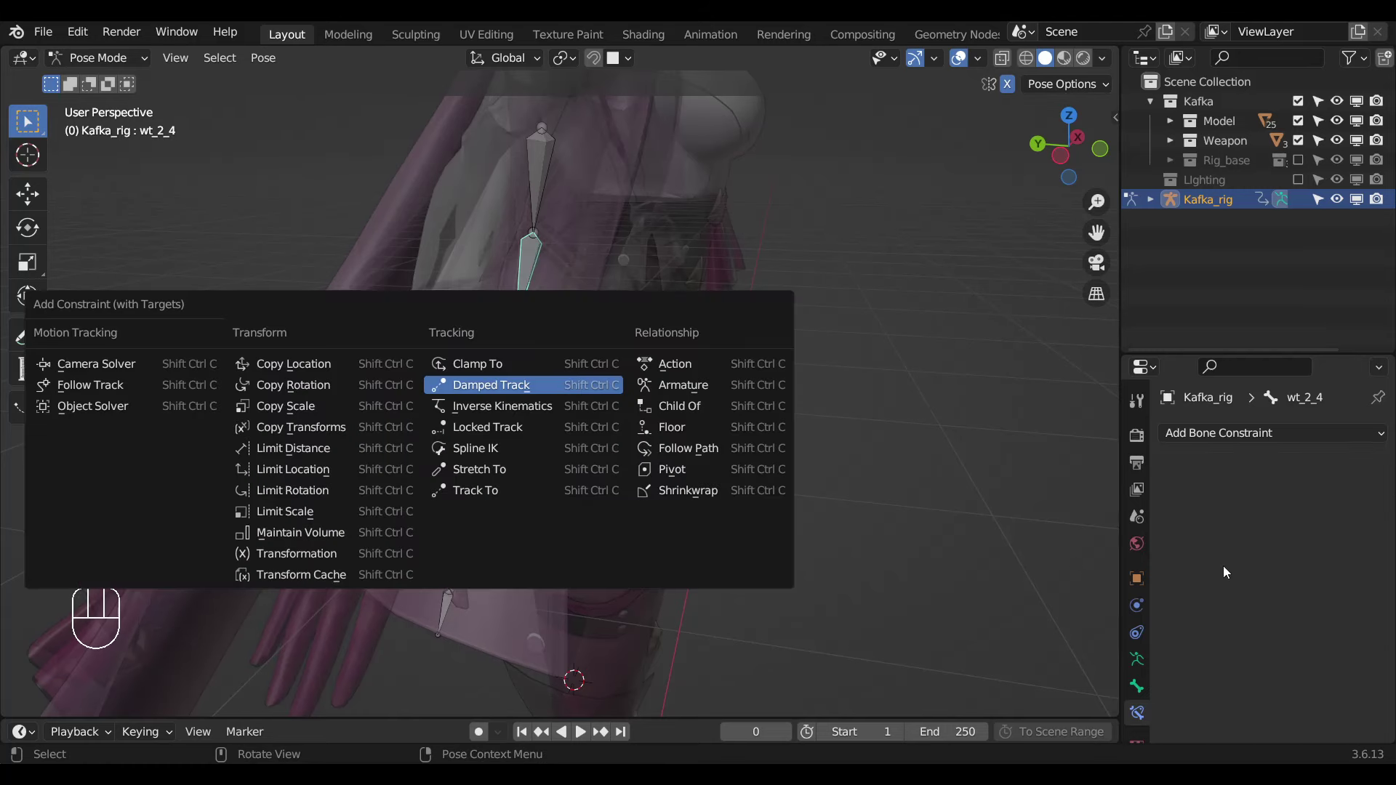
{"action": "left_click_drag", "start_coordinate": [1261, 598], "coordinate": [537, 306]}
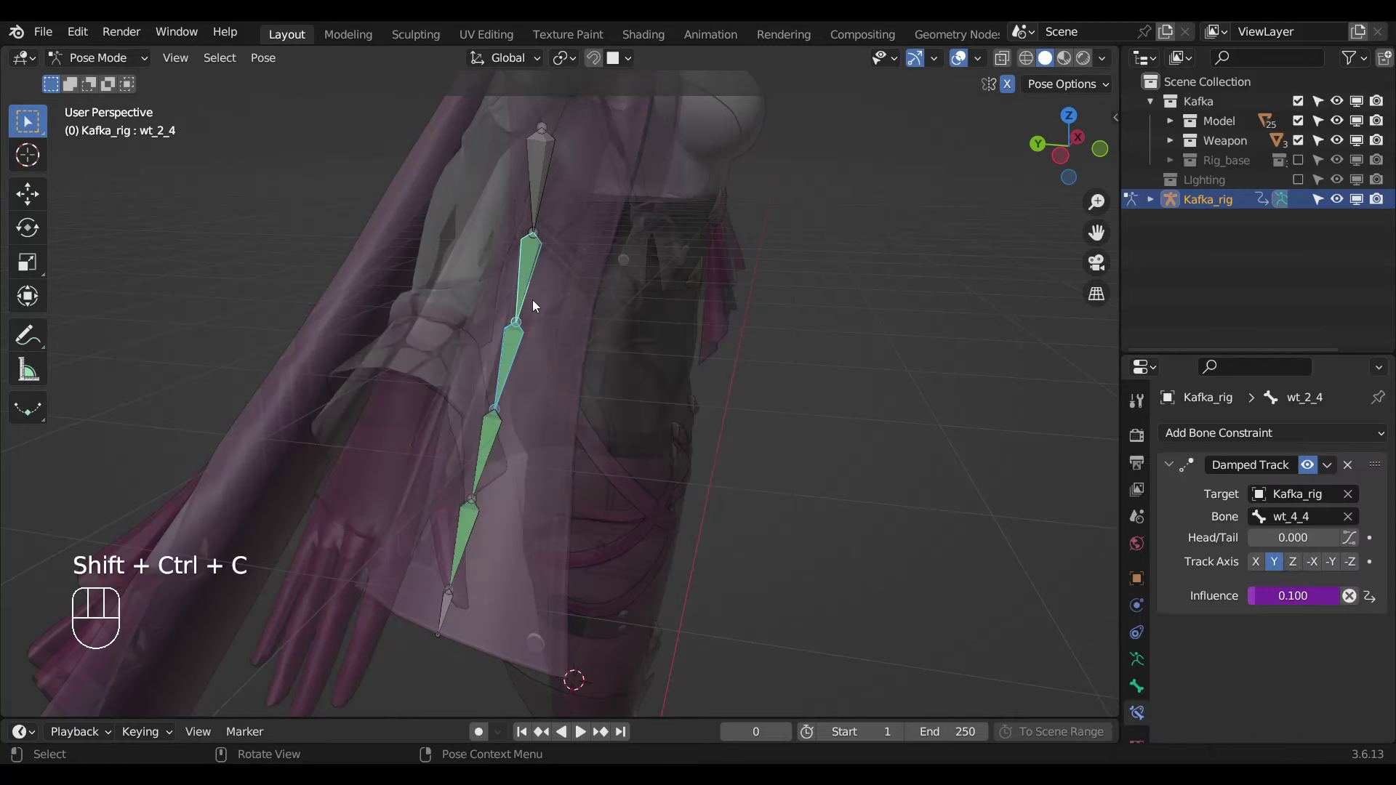
Reveal all bones from the front view, then hide everything except the short xj waist chain.
{"action": "key", "text": "KP_1"}
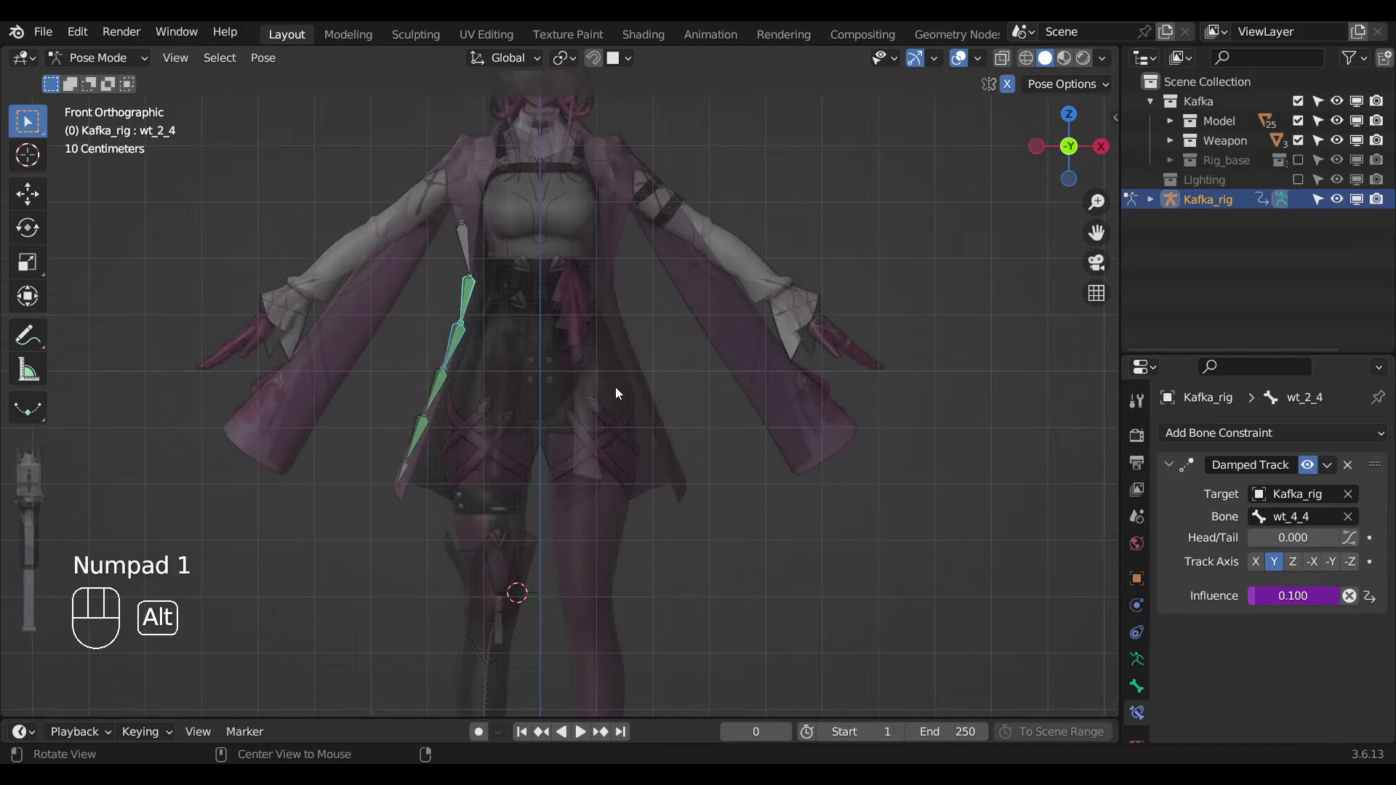
{"action": "key", "text": "alt+h"}
{"action": "left_click_drag", "start_coordinate": [596, 386], "coordinate": [709, 394]}
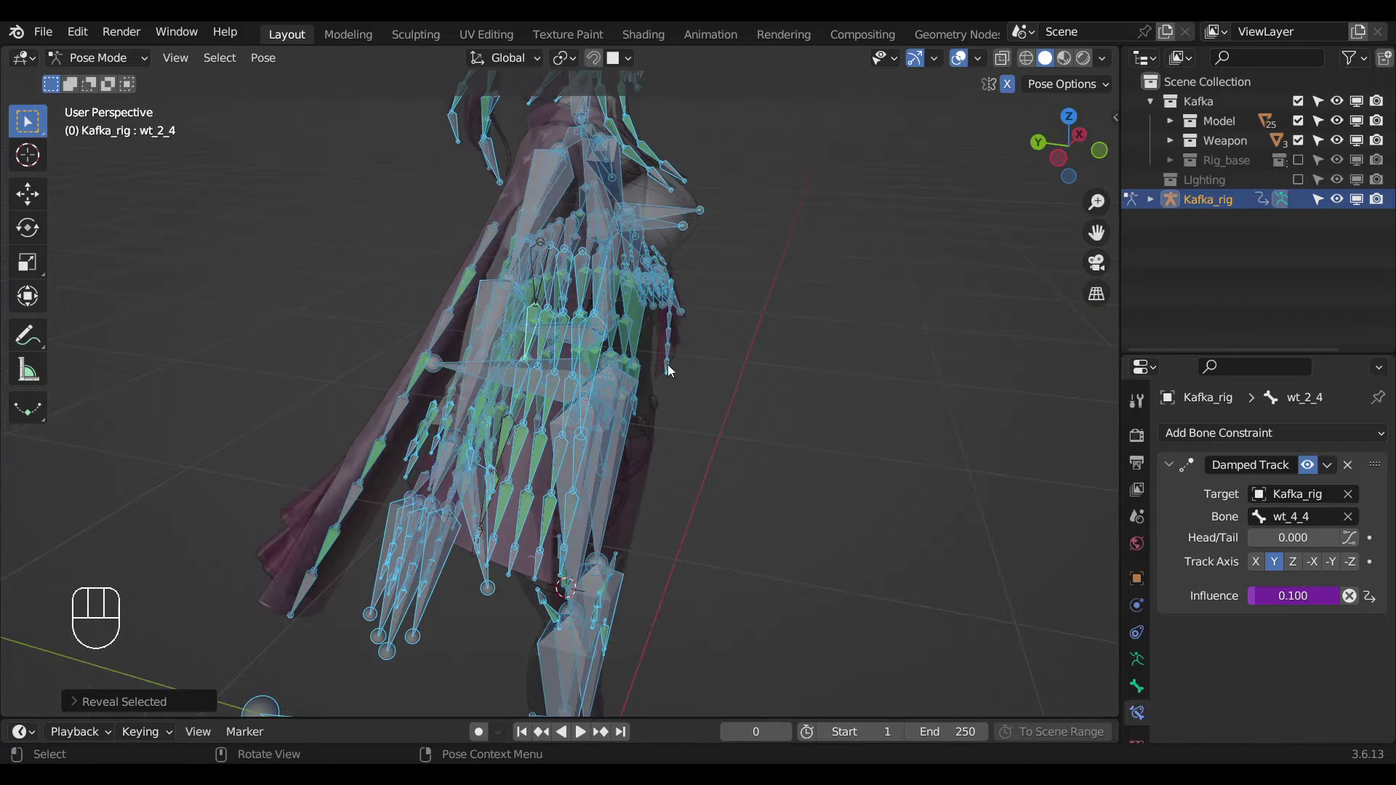
{"action": "key", "text": "ctrl+l"}
{"action": "left_click_drag", "start_coordinate": [626, 301], "coordinate": [547, 193]}
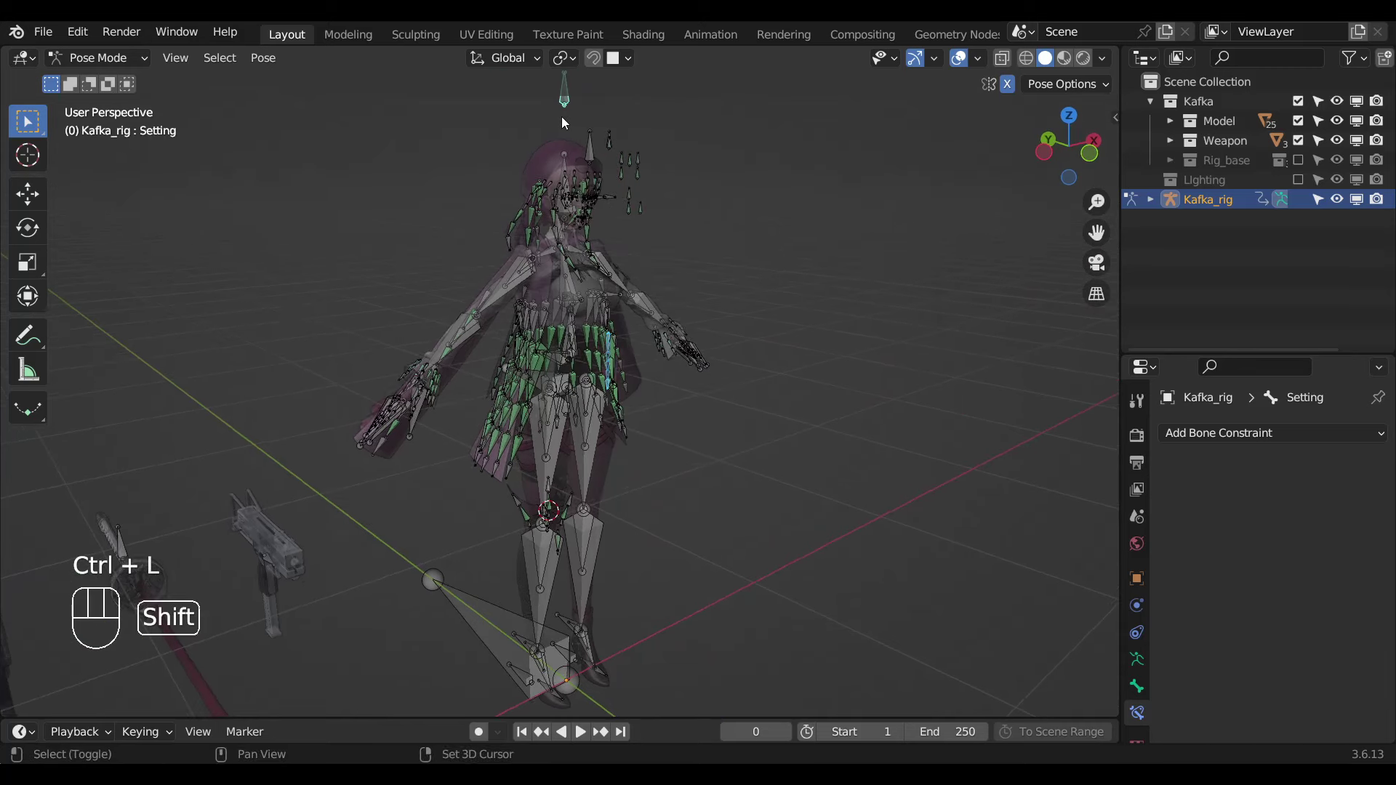
{"action": "key", "text": "shift+h"}
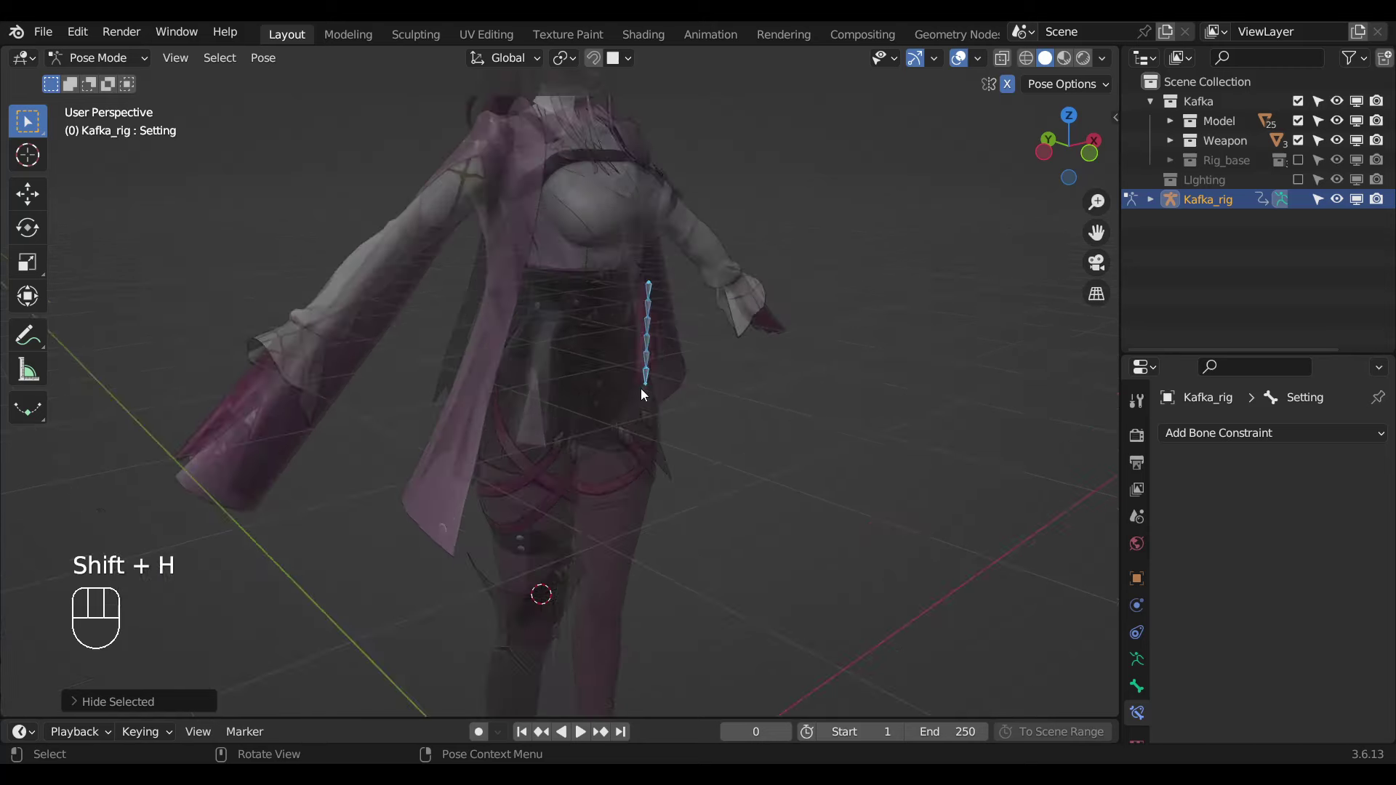
Make xj_4_1 and xj_3_1 Damped Track xj_5_1 and xj_4_1.
{"action": "left_click", "coordinate": [651, 385]}
{"action": "left_click", "coordinate": [651, 371]}
{"action": "key", "text": "ctrl+shift+c"}
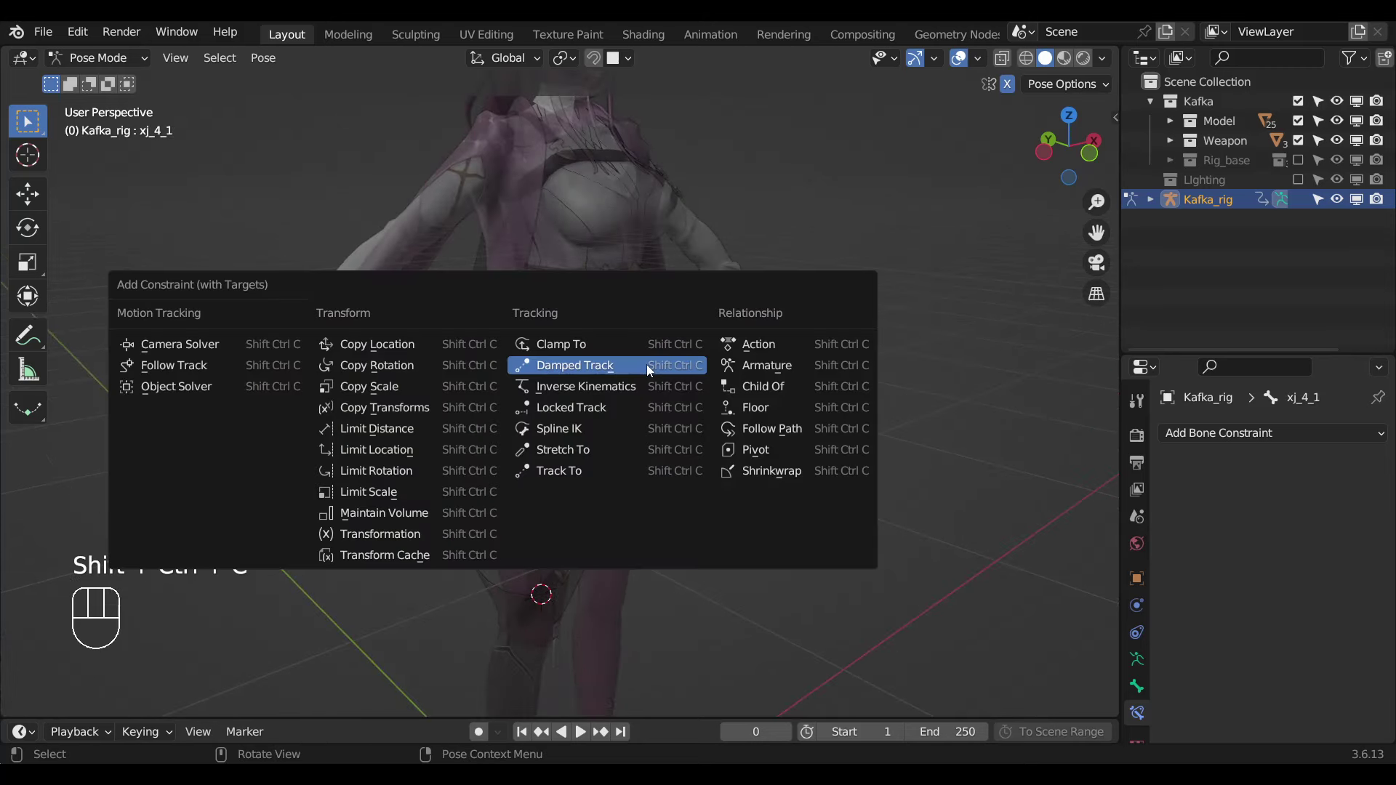
{"action": "left_click", "coordinate": [671, 355]}
{"action": "left_click", "coordinate": [672, 334]}
{"action": "key", "text": "ctrl+shift+c"}
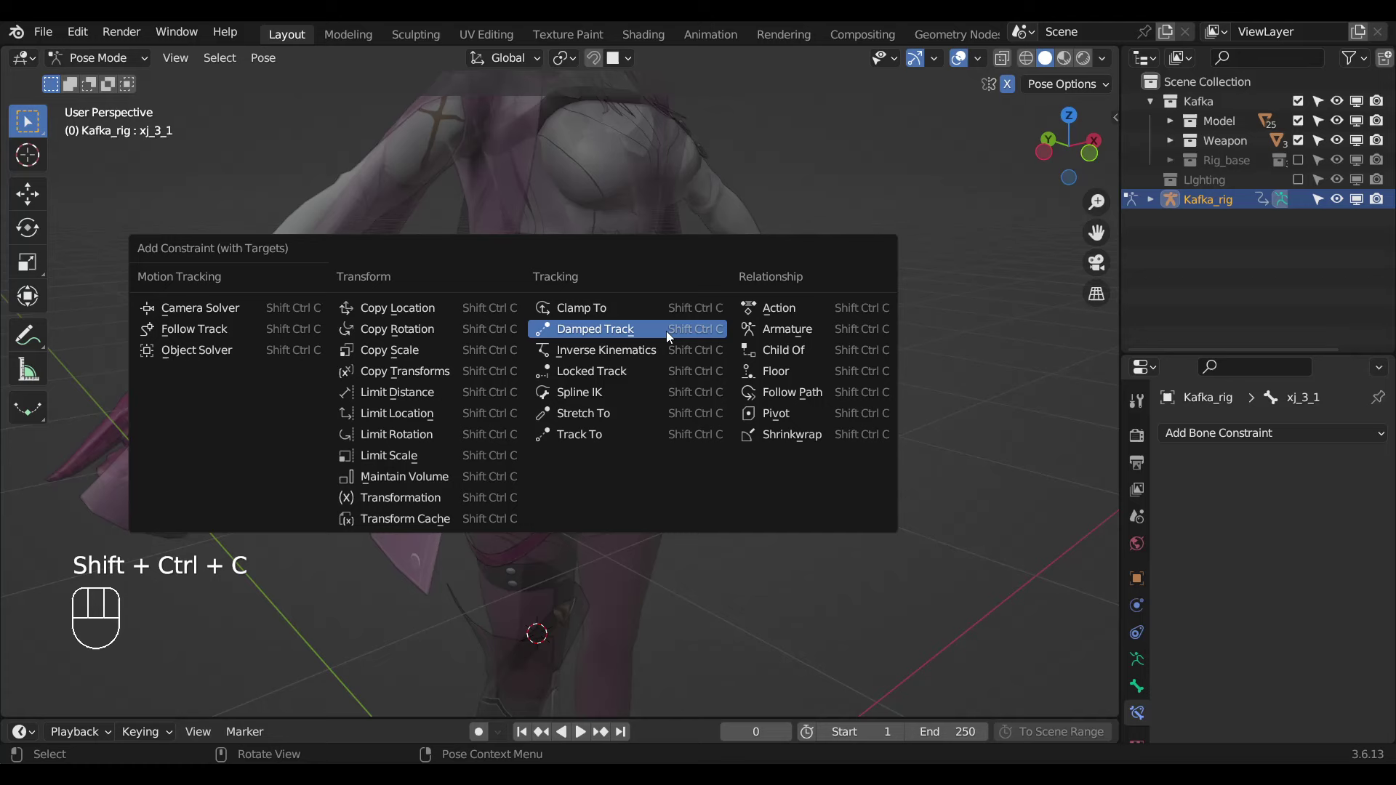
{"action": "left_click", "coordinate": [672, 312]}
Constrain the next xj bone pair the same way and paste the influence driver.
{"action": "key", "text": "ctrl+shift+c"}
{"action": "left_click", "coordinate": [673, 309]}
{"action": "left_click", "coordinate": [673, 293]}
{"action": "key", "text": "ctrl+shift+c"}
{"action": "middle_click", "coordinate": [672, 381]}
{"action": "left_click", "coordinate": [657, 368]}
{"action": "left_click_drag", "start_coordinate": [1315, 598], "coordinate": [621, 303]}
{"action": "left_click_drag", "start_coordinate": [620, 322], "coordinate": [594, 240]}
{"action": "left_click", "coordinate": [560, 160]}
Check the rig main properties with MASK toggles in the N-panel, then close it.
{"action": "key", "text": "n"}
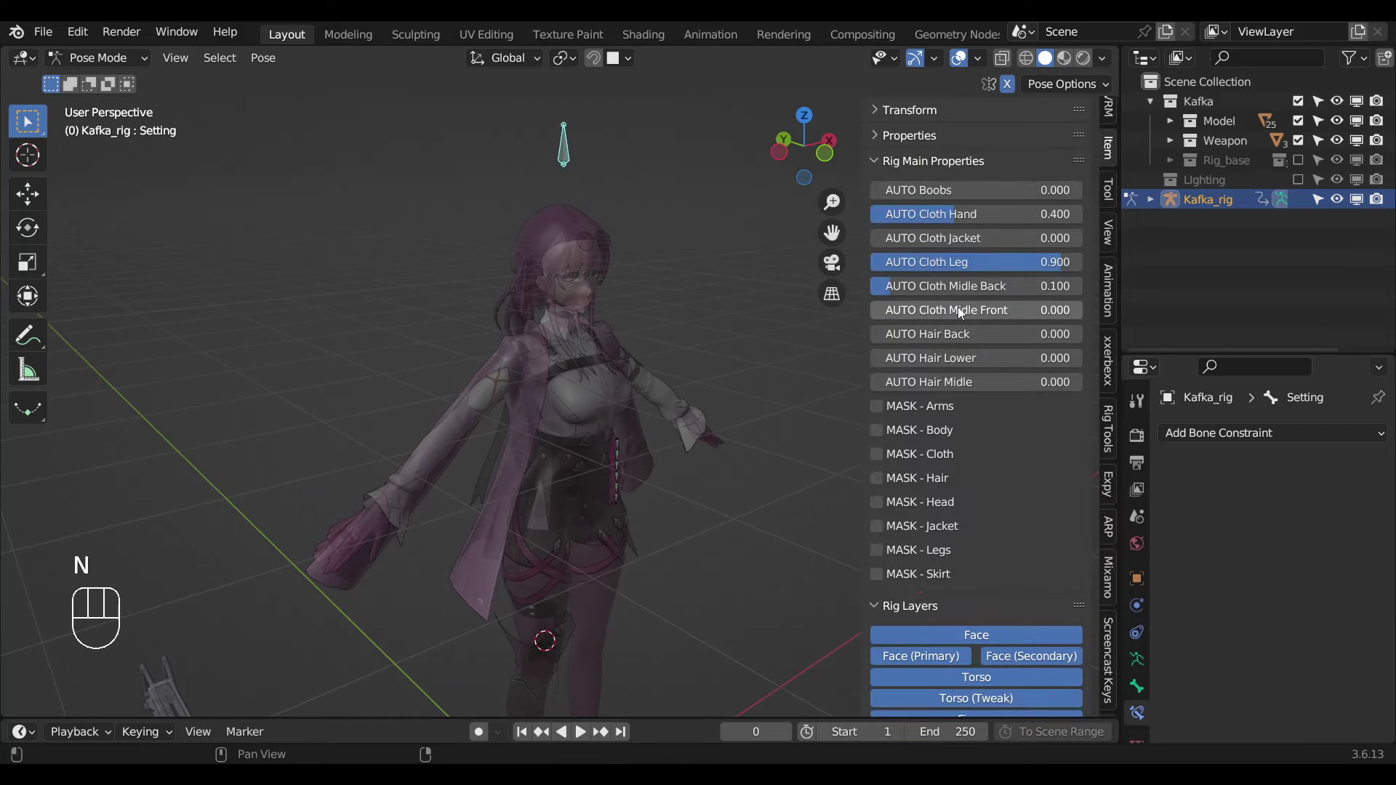
{"action": "left_click_drag", "start_coordinate": [958, 309], "coordinate": [636, 479]}
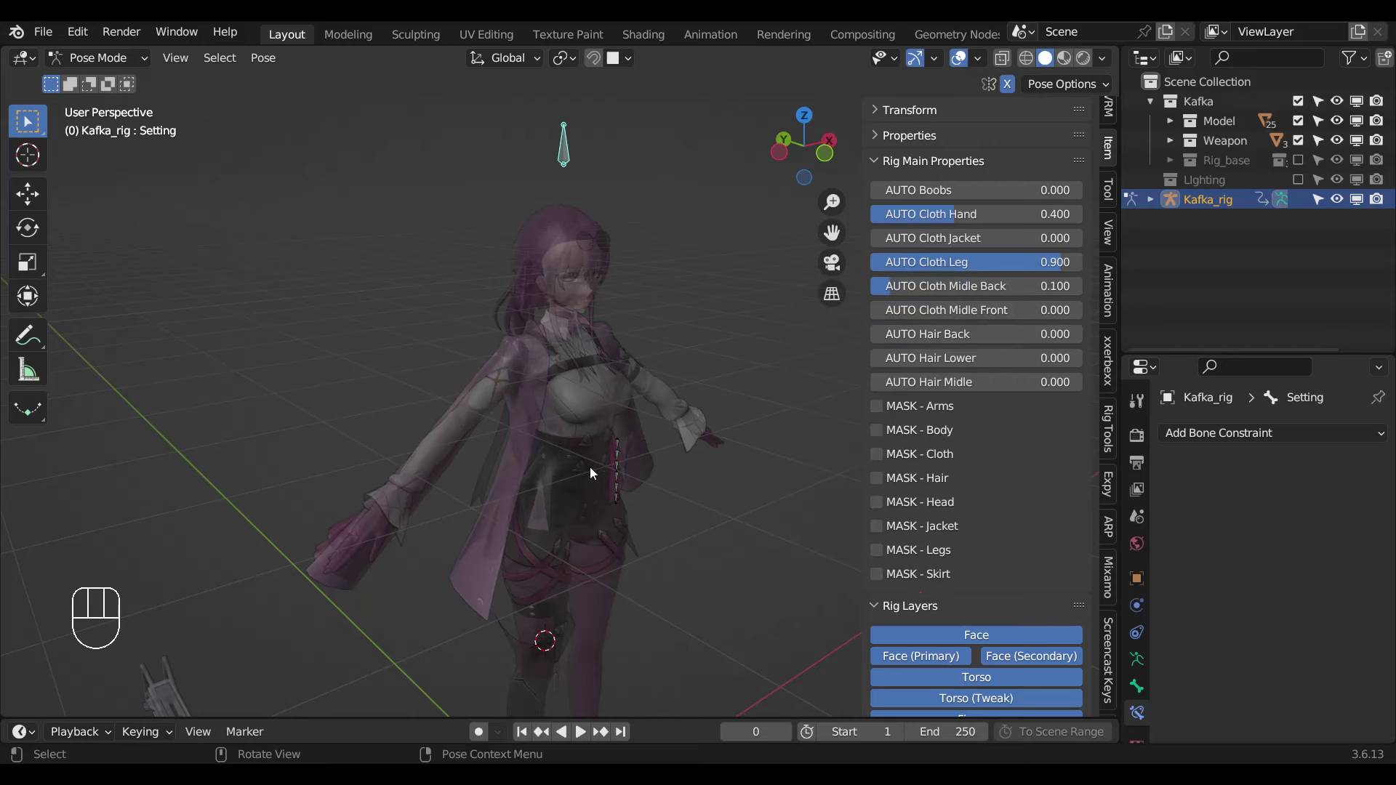
{"action": "key", "text": "n"}
Zoom to the waist chain so xj_1_1 and xj_2_1 Damped Track xj_2_1 and xj_3_1 at driven 0.000.
{"action": "left_click_drag", "start_coordinate": [1253, 598], "coordinate": [1267, 607]}
{"action": "left_click_drag", "start_coordinate": [1272, 607], "coordinate": [756, 541]}
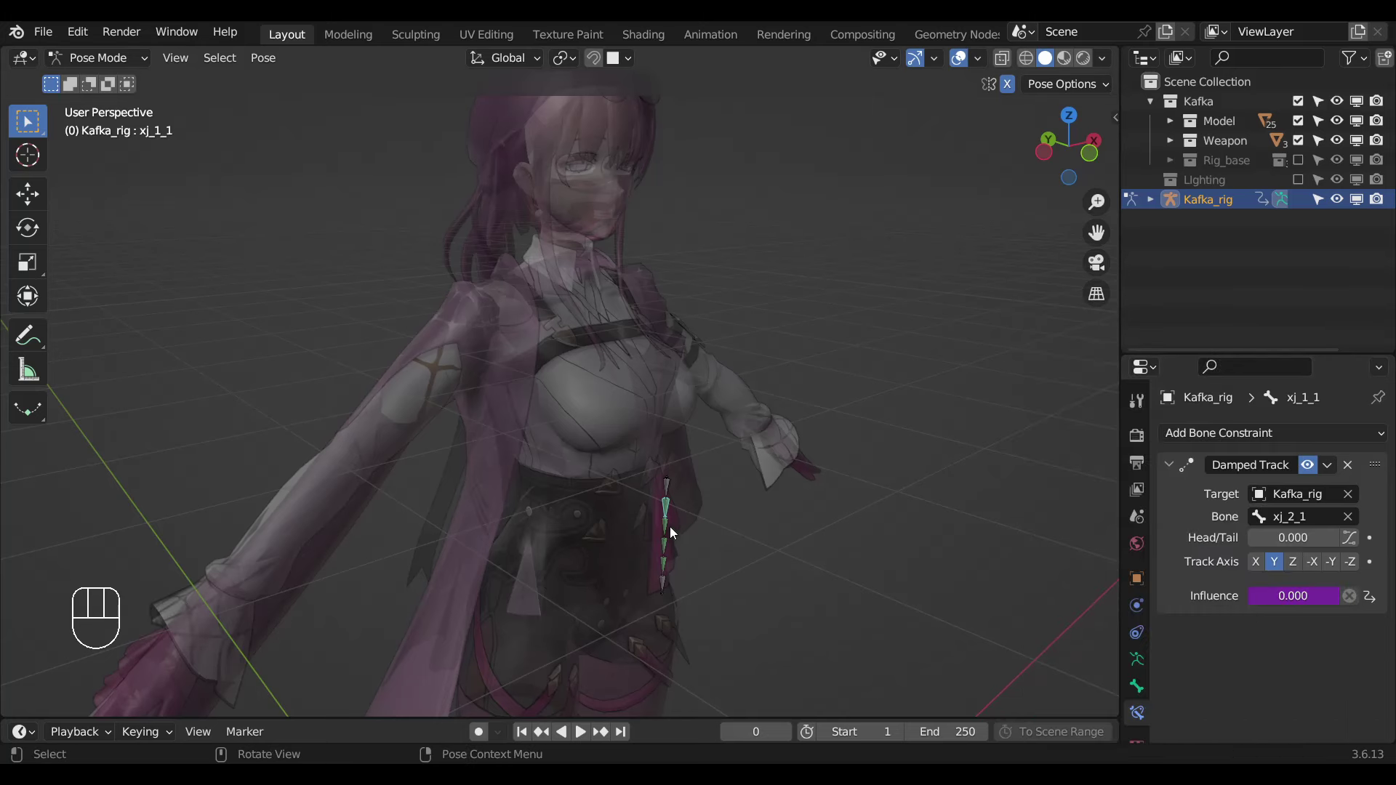
{"action": "left_click", "coordinate": [675, 533]}
{"action": "left_click_drag", "start_coordinate": [1233, 580], "coordinate": [635, 554]}
{"action": "left_click", "coordinate": [661, 546]}
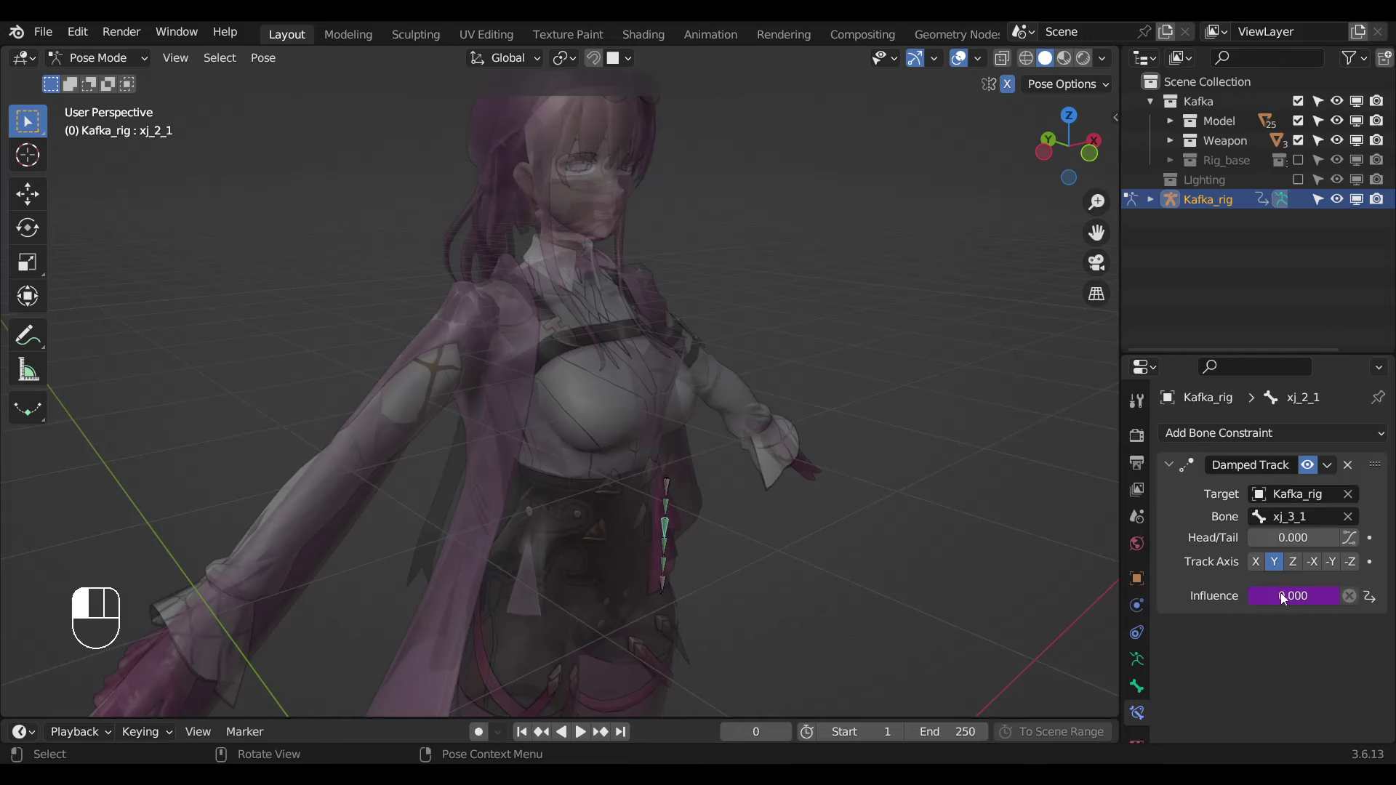
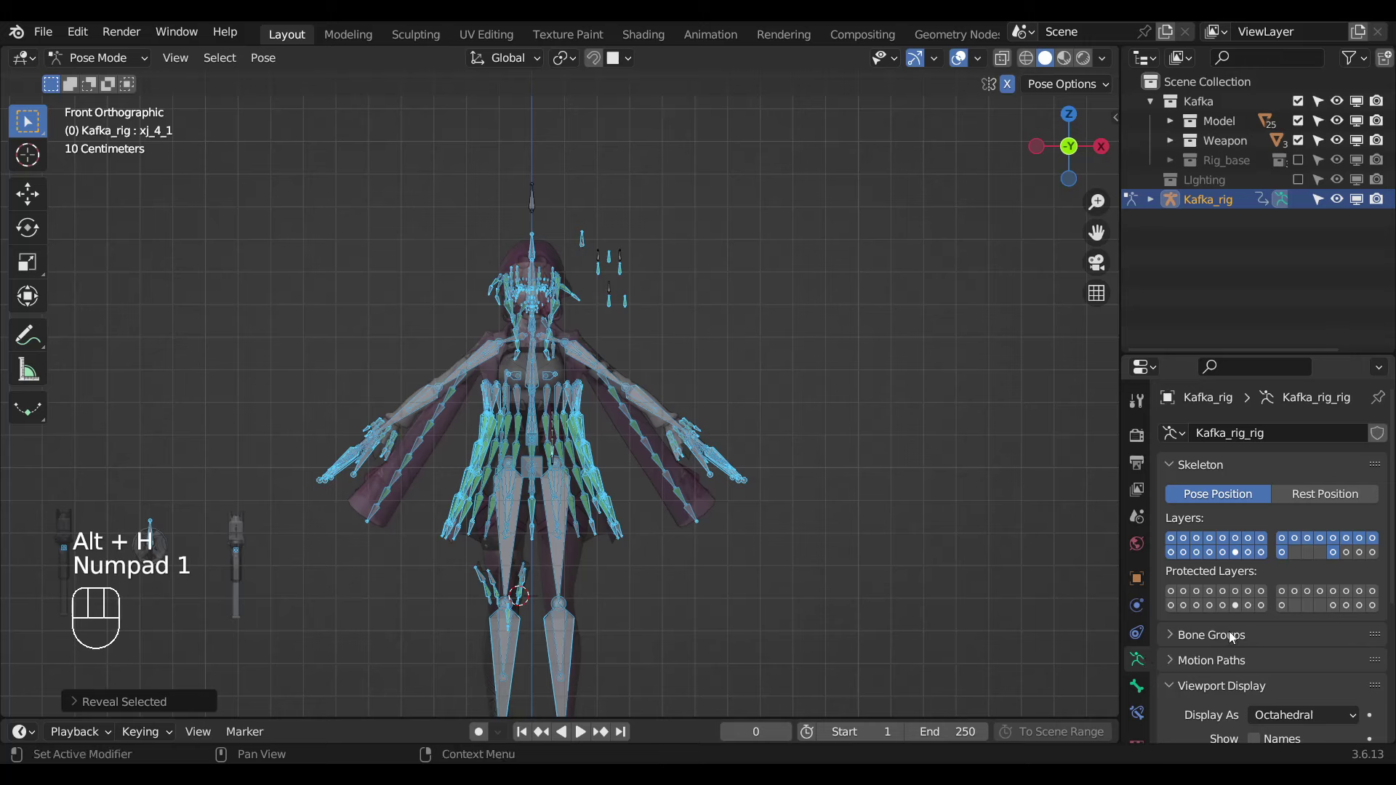
Turn on custom bone Shapes under Viewport Display and save Kafka_Rigify_2.blend.
{"action": "left_click", "coordinate": [1216, 416]}
{"action": "left_click", "coordinate": [1262, 568]}
{"action": "left_click", "coordinate": [1261, 568]}
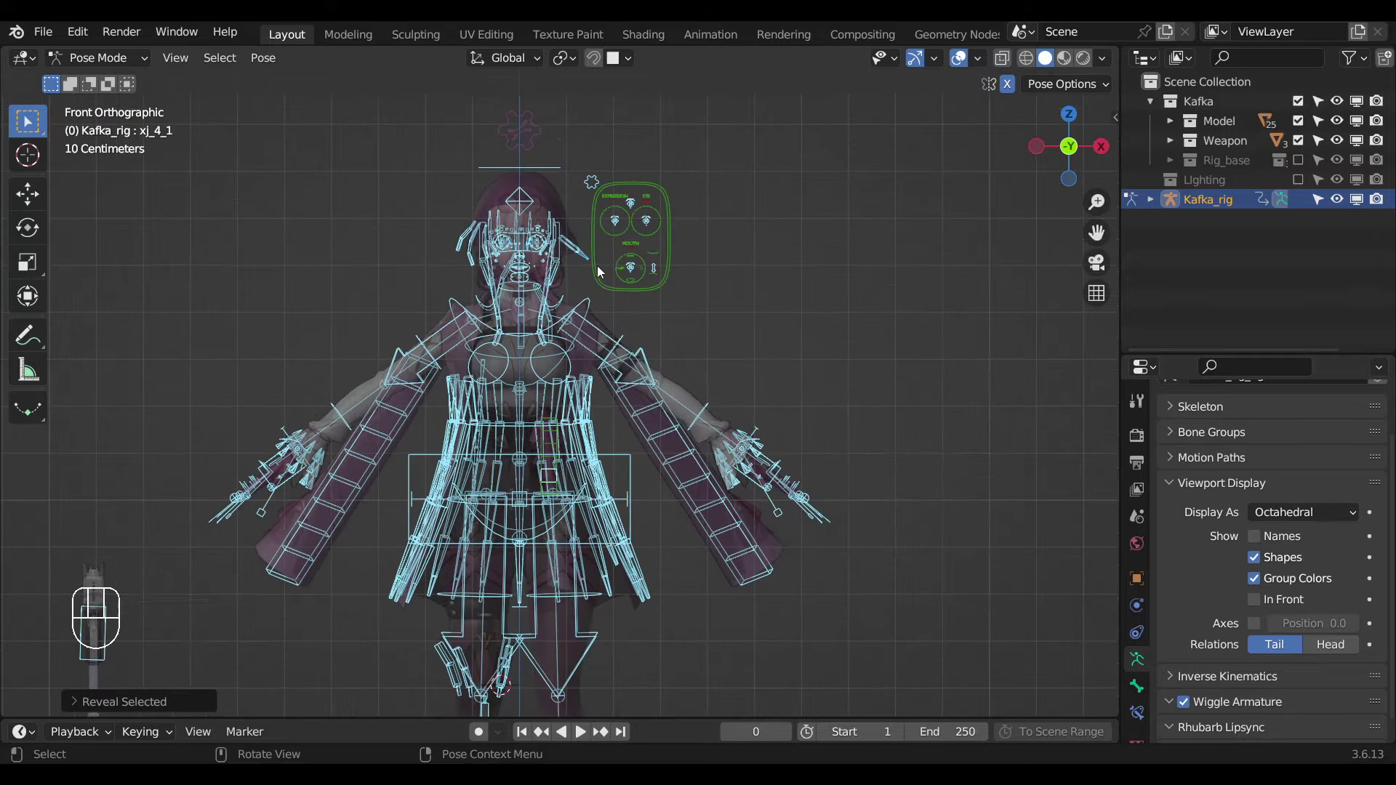
{"action": "middle_click", "coordinate": [627, 320]}
{"action": "key", "text": "ctrl+s"}
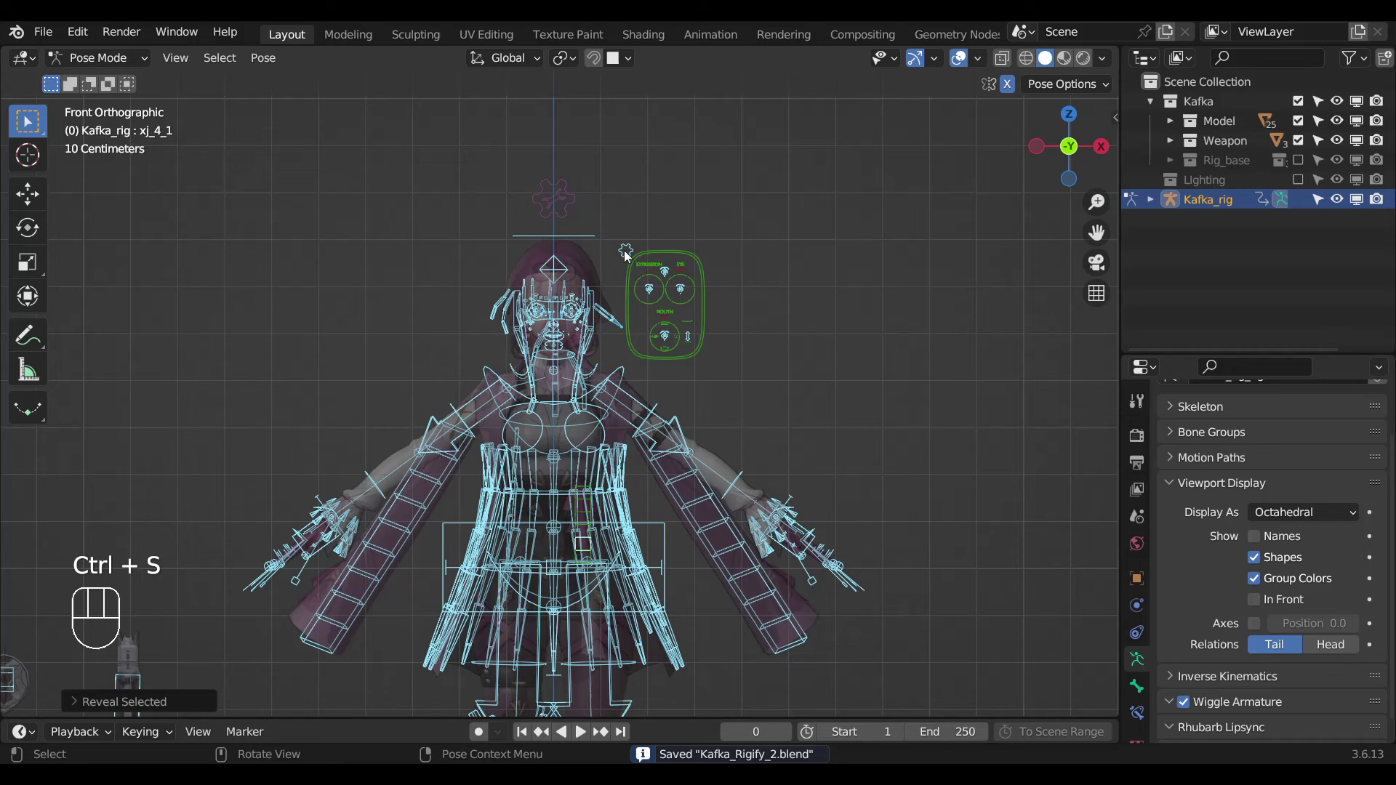
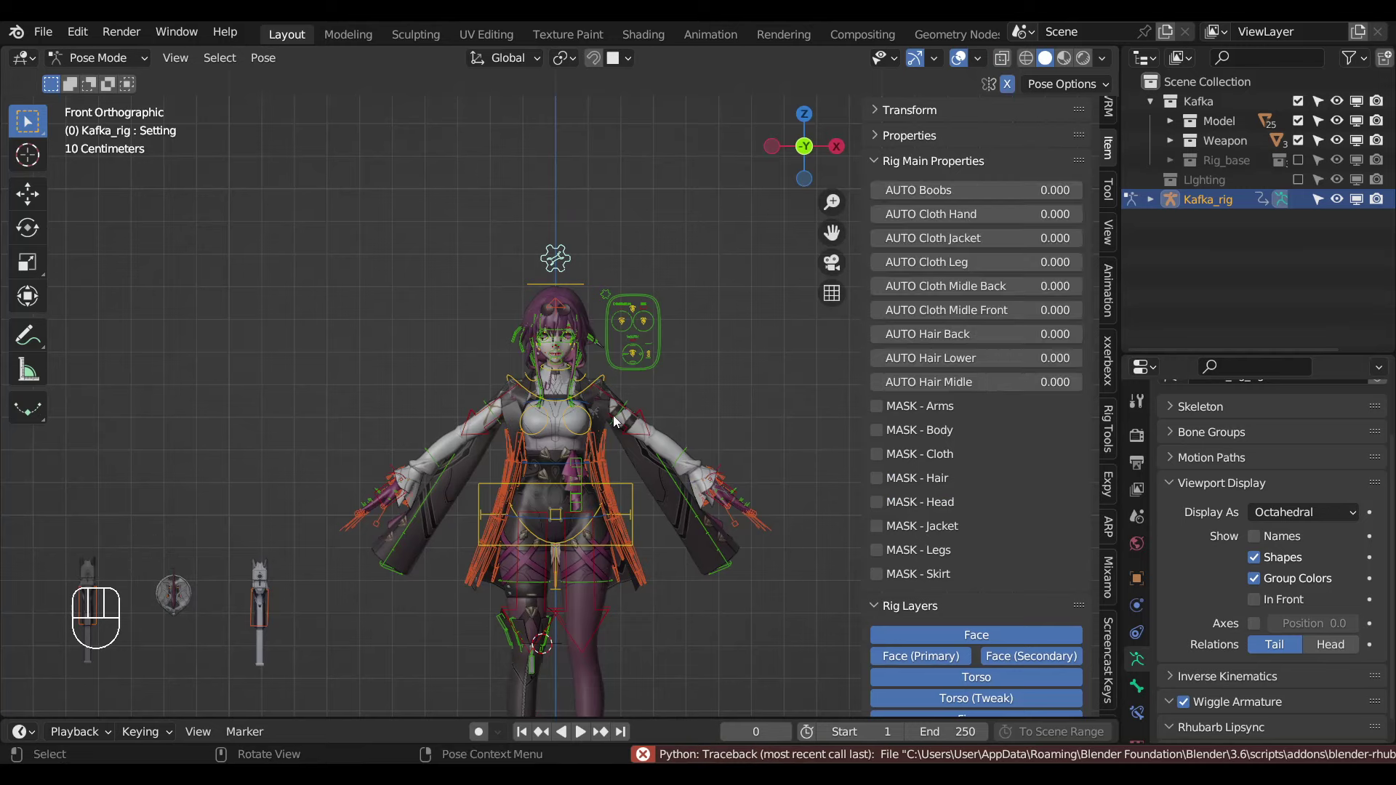
Collapse the rig properties and test-rotate breast.L freely from the front view.
{"action": "left_click", "coordinate": [611, 423]}
{"action": "key", "text": "alt+z"}
{"action": "left_click_drag", "start_coordinate": [589, 454], "coordinate": [658, 428]}
{"action": "key", "text": "KP_1"}
{"action": "key", "text": "r"}
{"action": "key", "text": "r"}
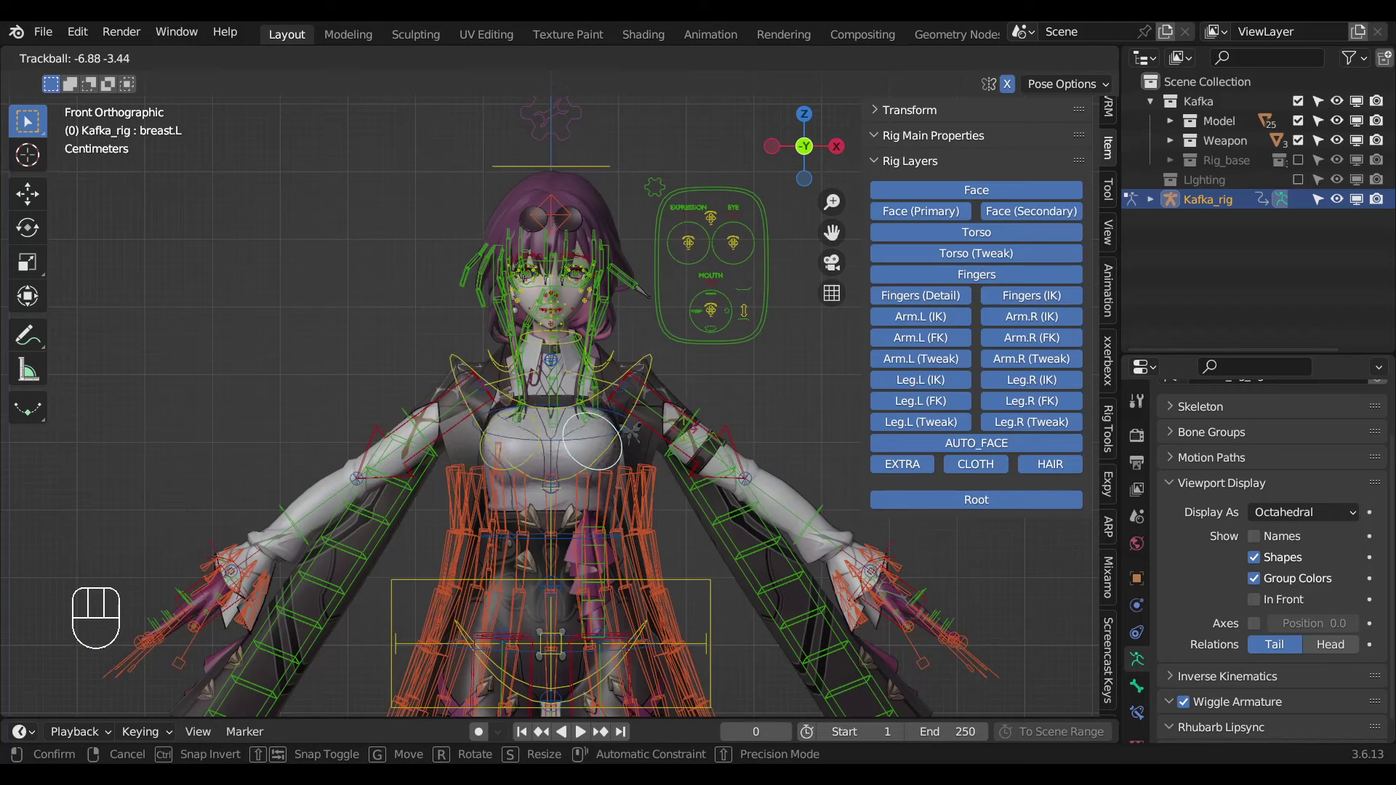
{"action": "left_click_drag", "start_coordinate": [627, 447], "coordinate": [581, 462]}
View the character from the side and save Kafka_Rigify_2.blend again.
{"action": "key", "text": "KP_3"}
{"action": "middle_click", "coordinate": [542, 438]}
{"action": "key", "text": "ctrl+s"}
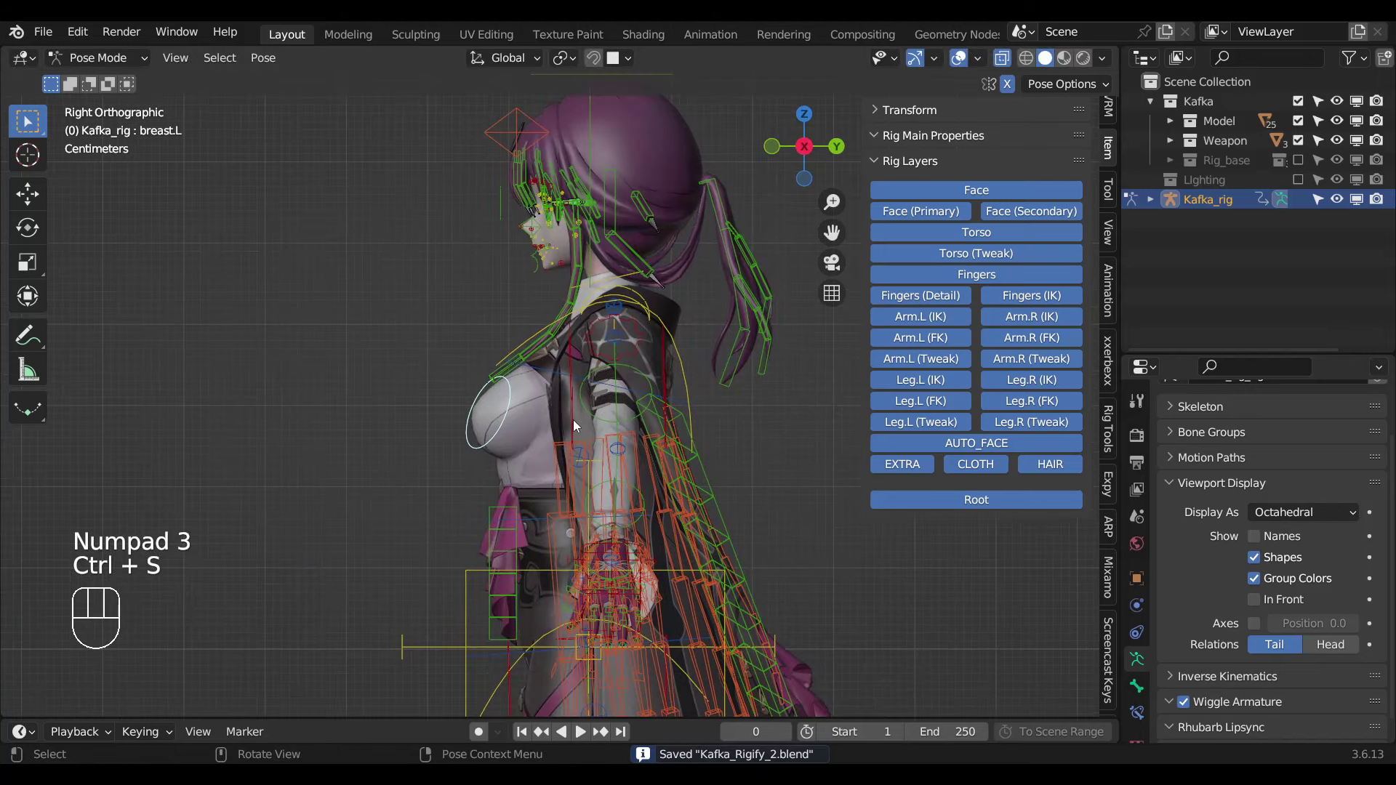
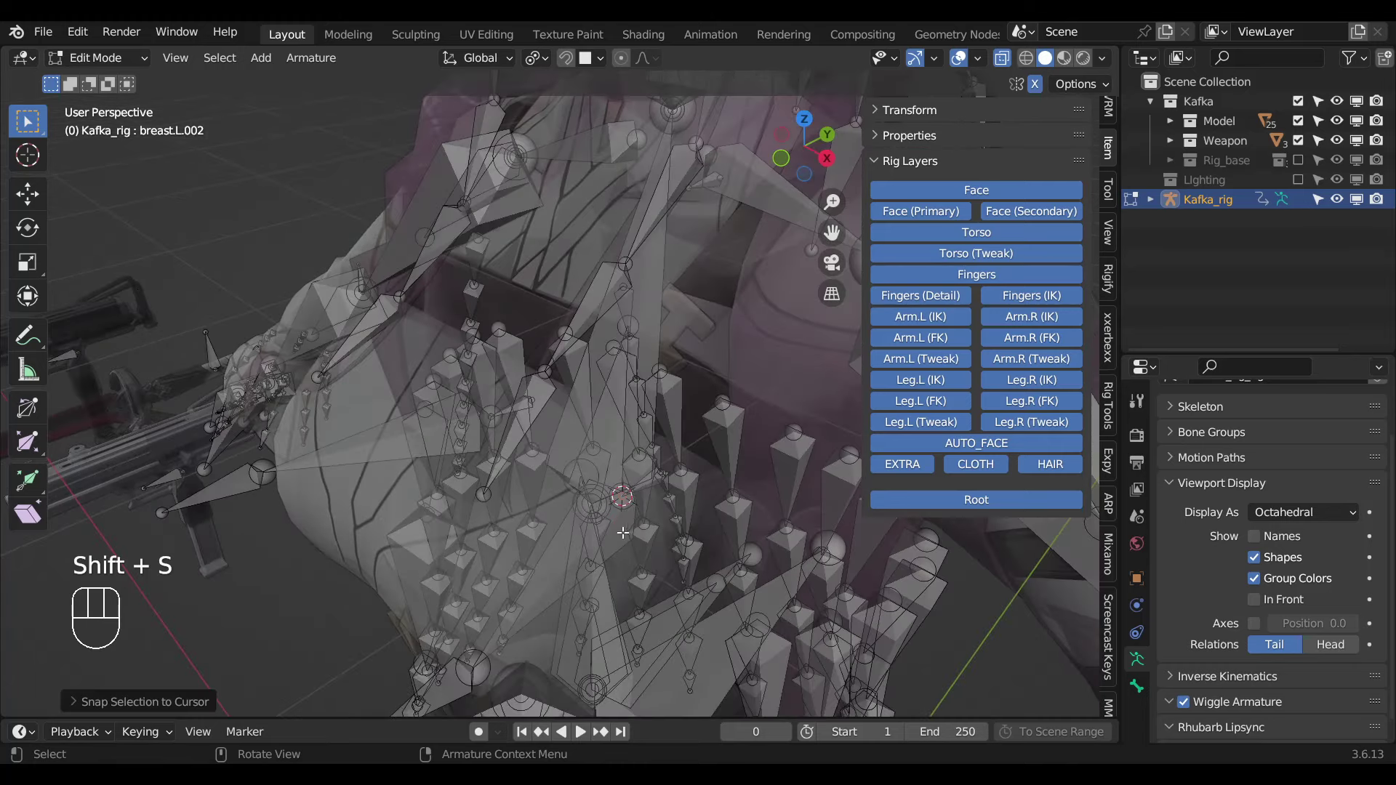
Snap the breast bones into place in edit mode on the chest.
{"action": "key", "text": "Tab"}
{"action": "left_click_drag", "start_coordinate": [586, 549], "coordinate": [490, 492]}
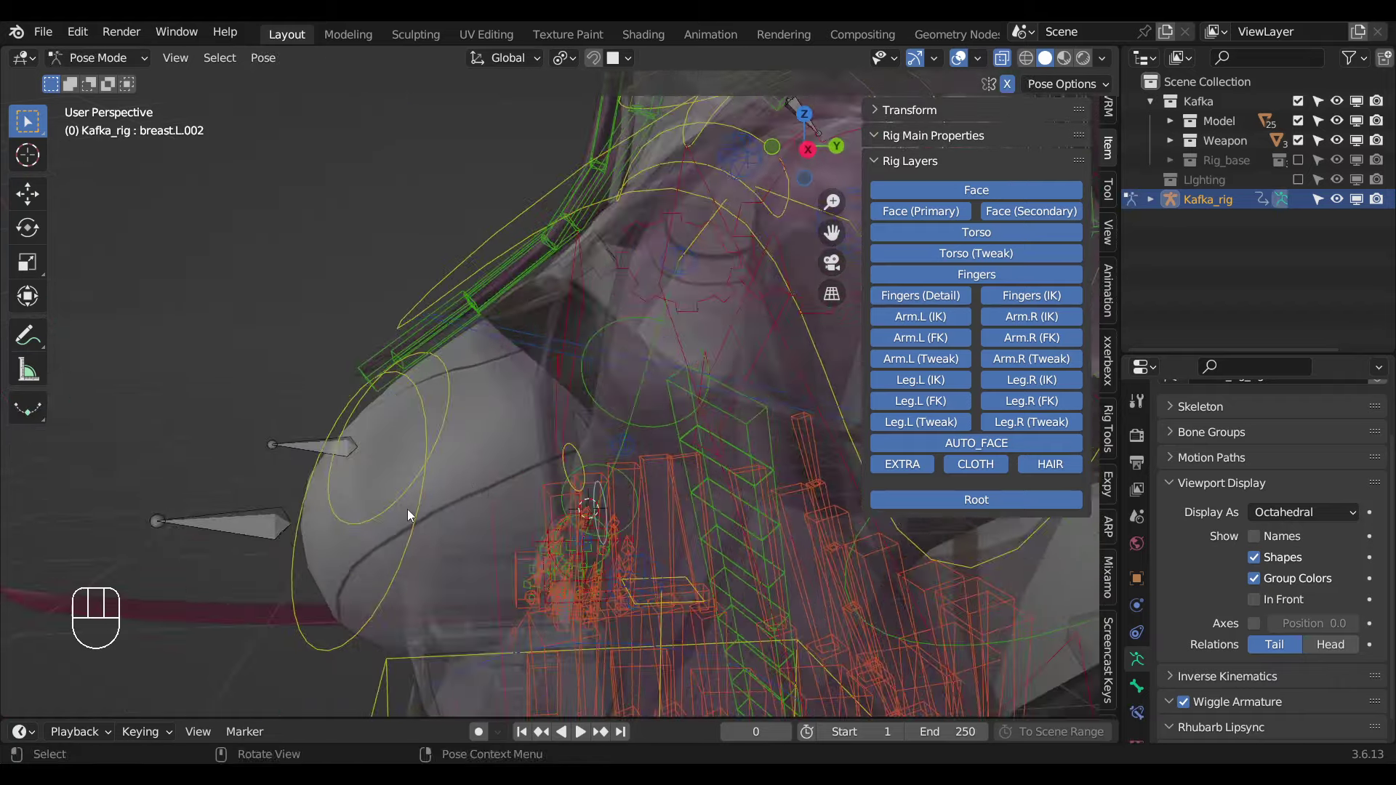
{"action": "left_click_drag", "start_coordinate": [615, 555], "coordinate": [590, 547]}
{"action": "key", "text": "Tab"}
{"action": "key", "text": "ctrl+p"}
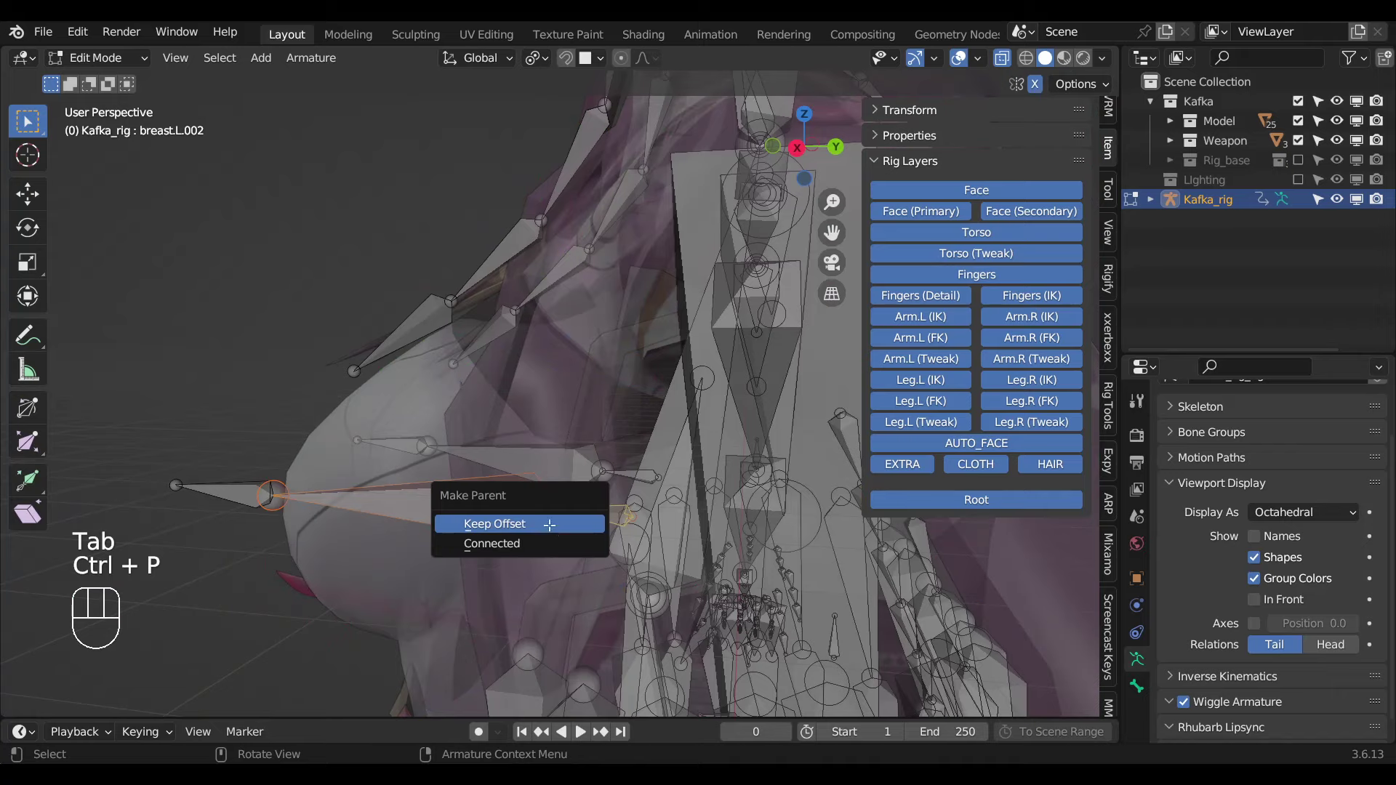
{"action": "key", "text": "Tab"}
{"action": "left_click_drag", "start_coordinate": [384, 496], "coordinate": [341, 501]}
Give breast.L a Damped Track constraint targeting breast.L.001.
{"action": "left_click", "coordinate": [327, 497]}
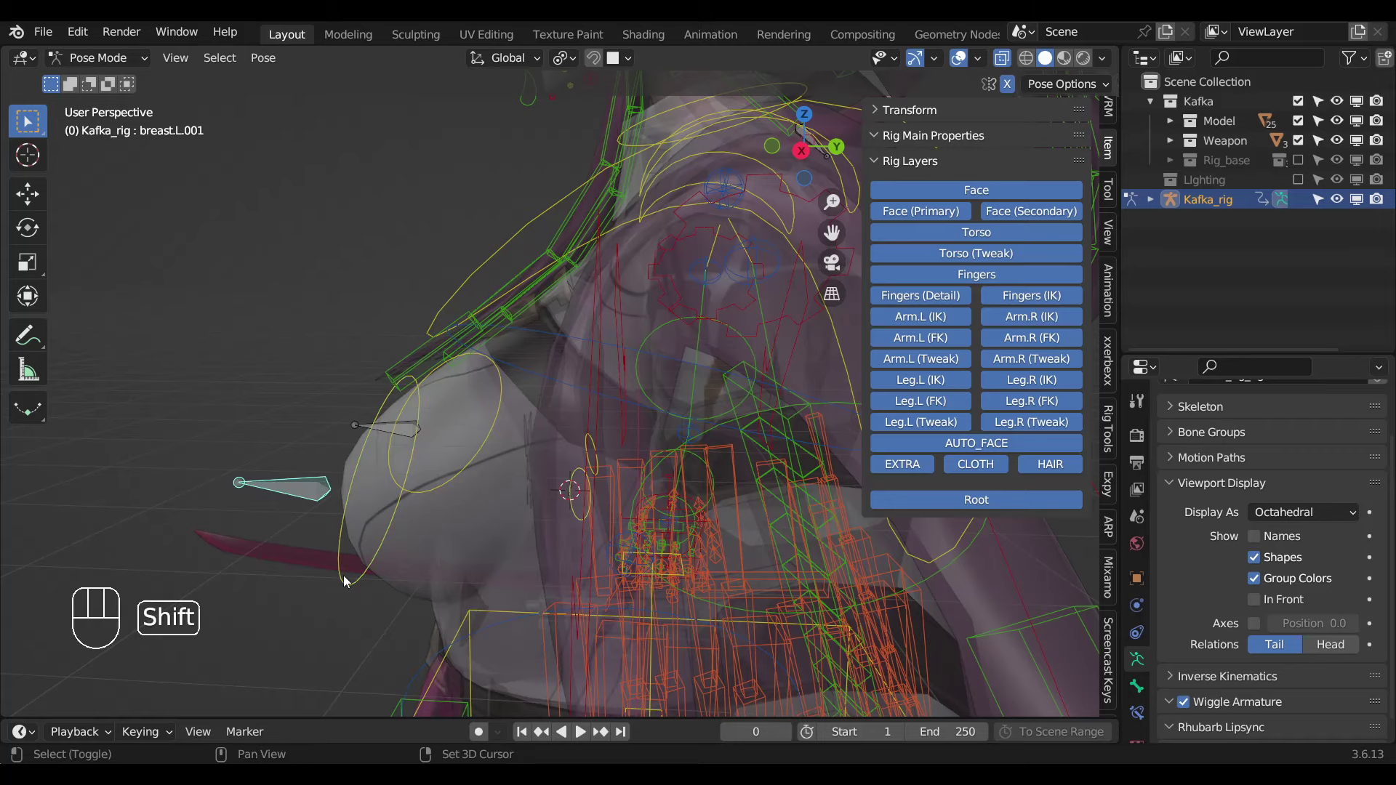
{"action": "left_click", "coordinate": [349, 582]}
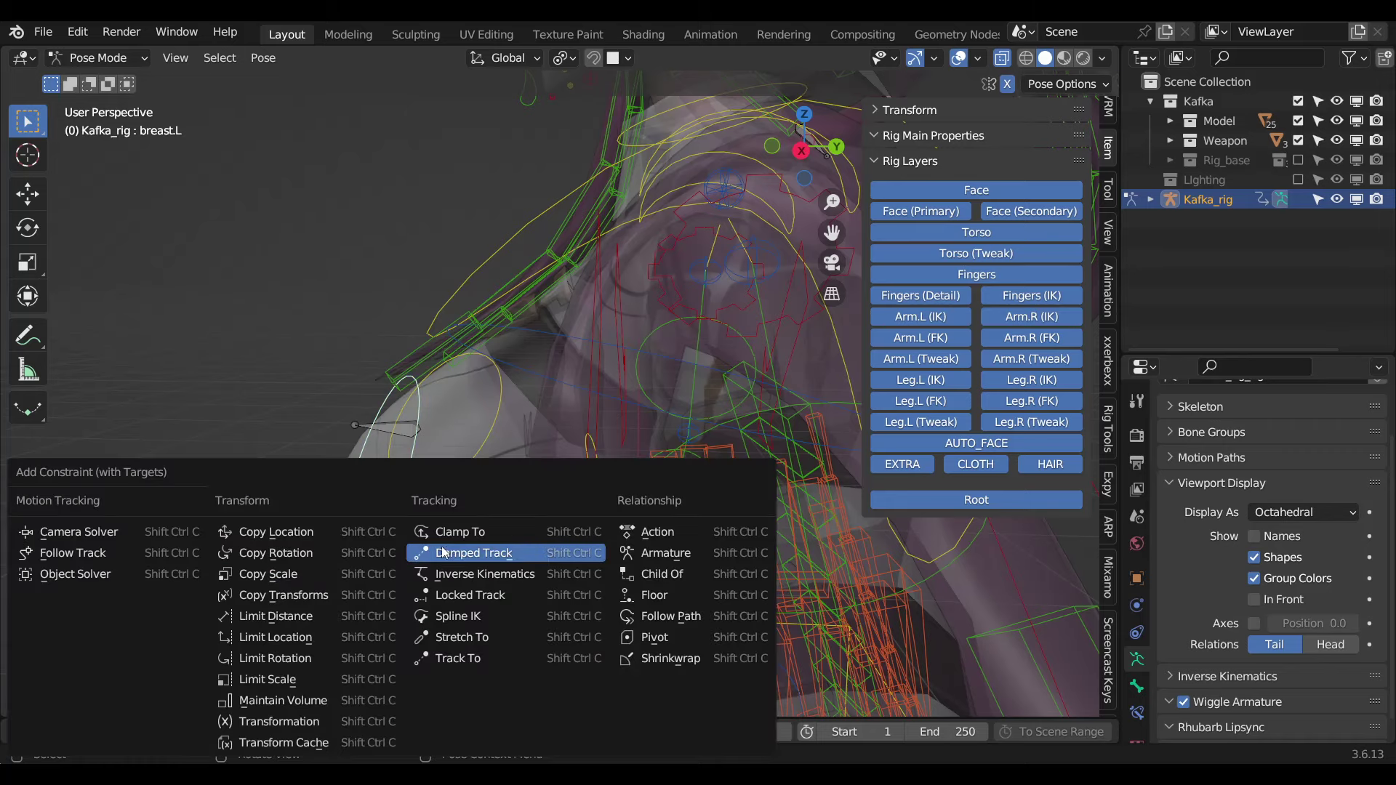
{"action": "key", "text": "ctrl+shift+c"}
{"action": "left_click_drag", "start_coordinate": [371, 492], "coordinate": [408, 459]}
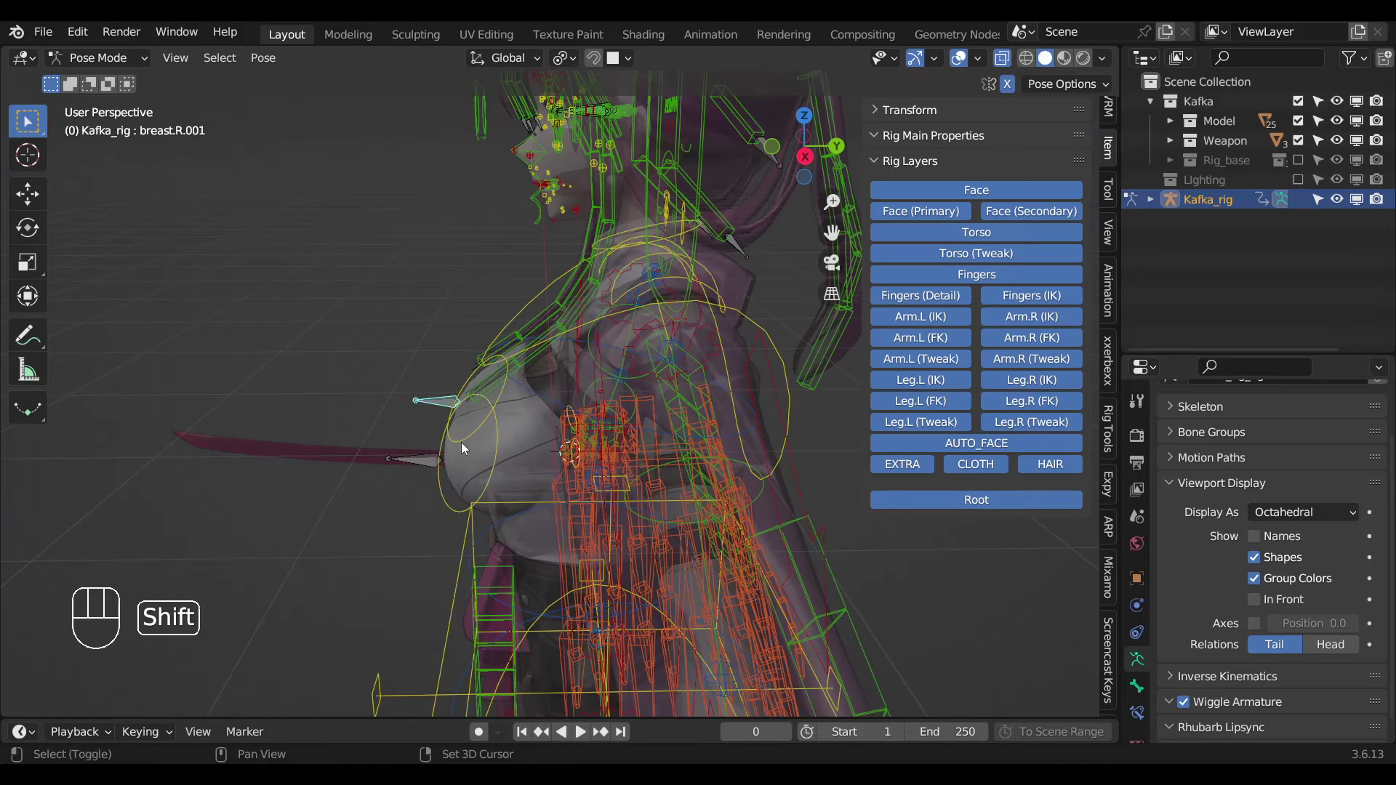
{"action": "key", "text": "ctrl+shift+c"}
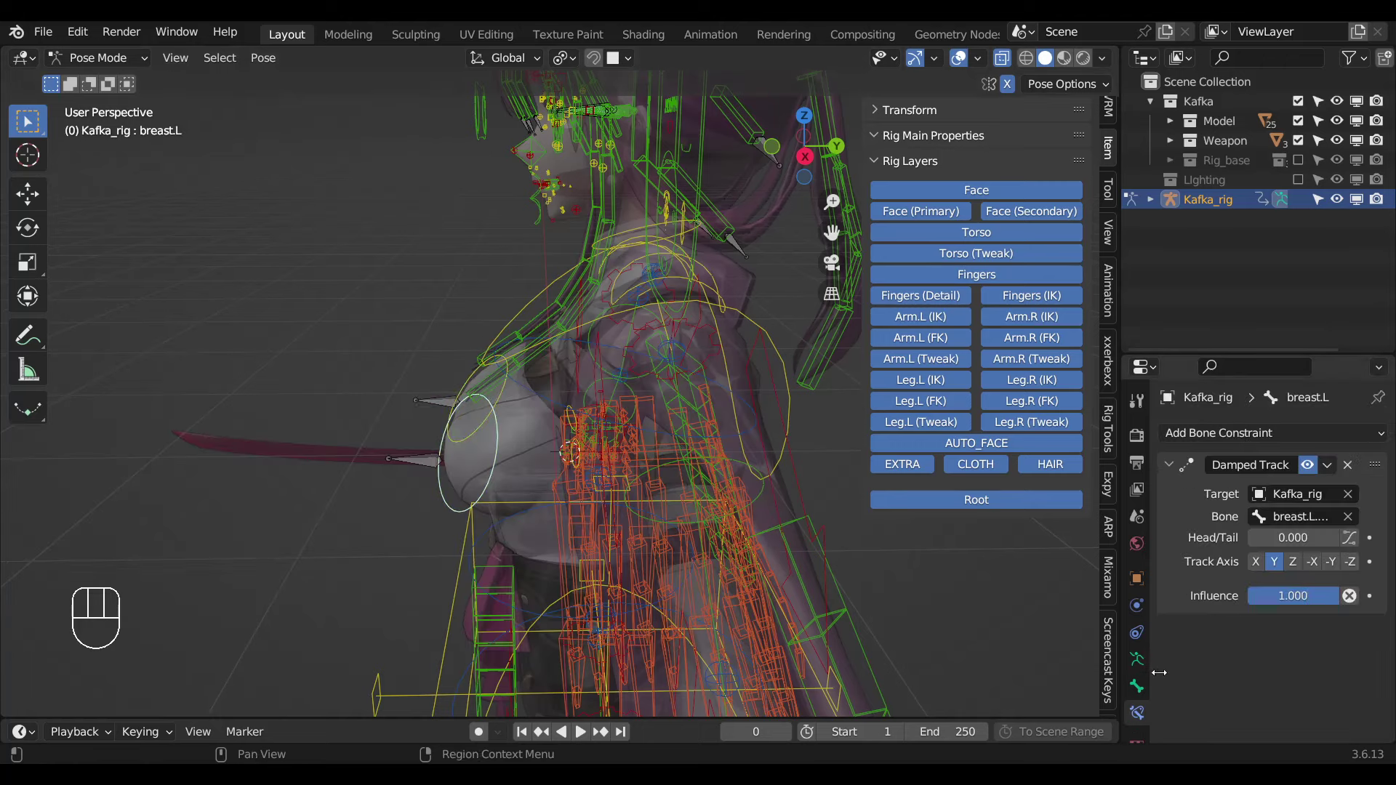
Drive the Damped Track influence from the Setting bone's AUTO Boobs property.
{"action": "left_click_drag", "start_coordinate": [1262, 598], "coordinate": [694, 560]}
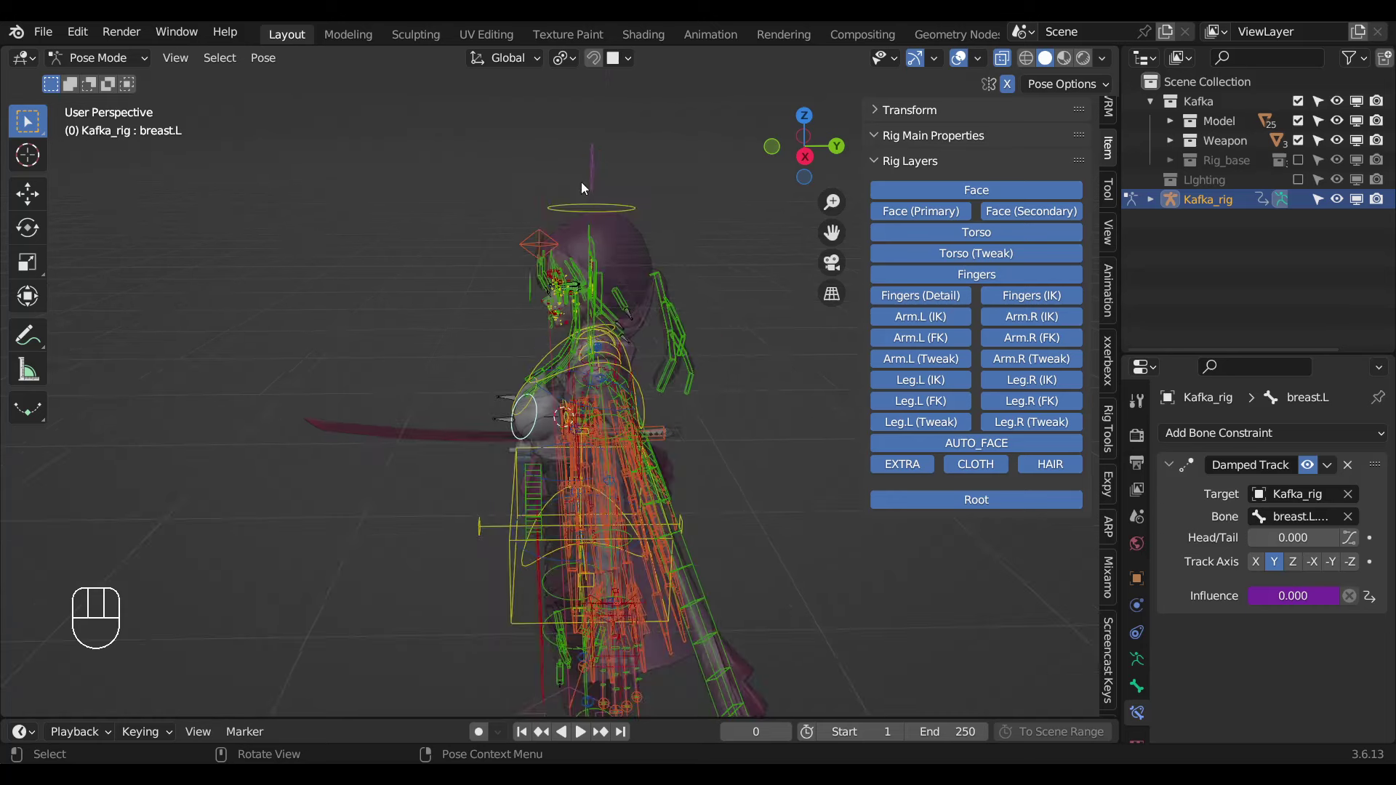
{"action": "left_click", "coordinate": [589, 179]}
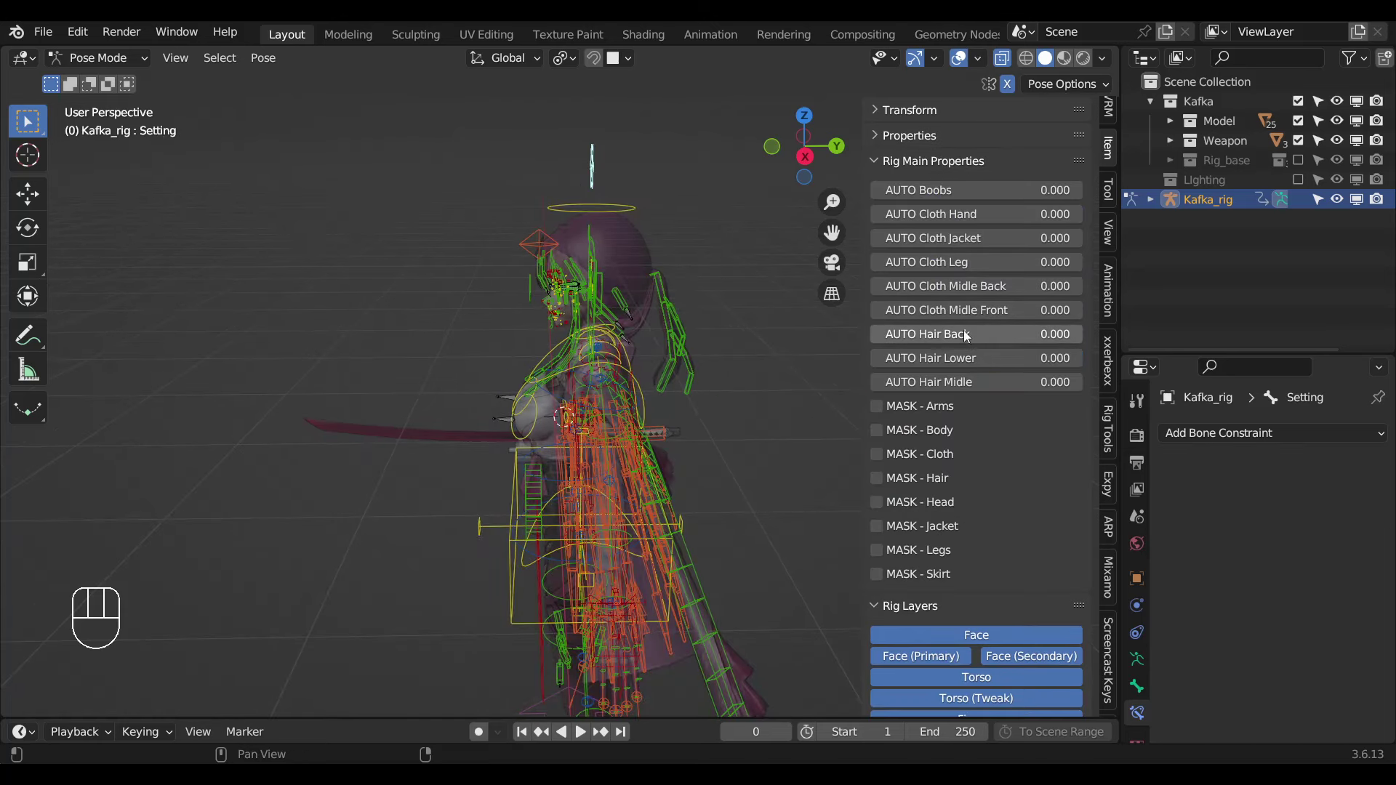
{"action": "left_click_drag", "start_coordinate": [948, 196], "coordinate": [542, 409]}
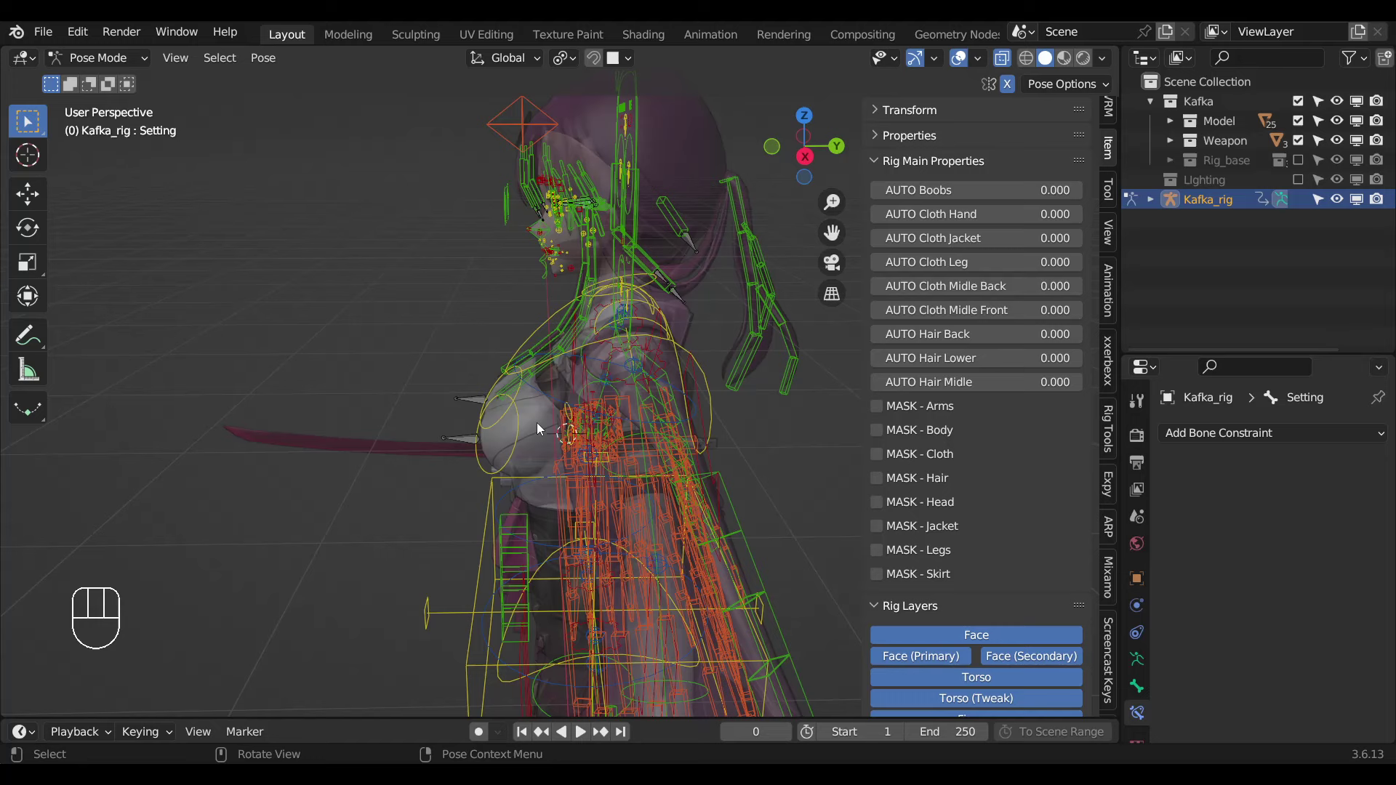
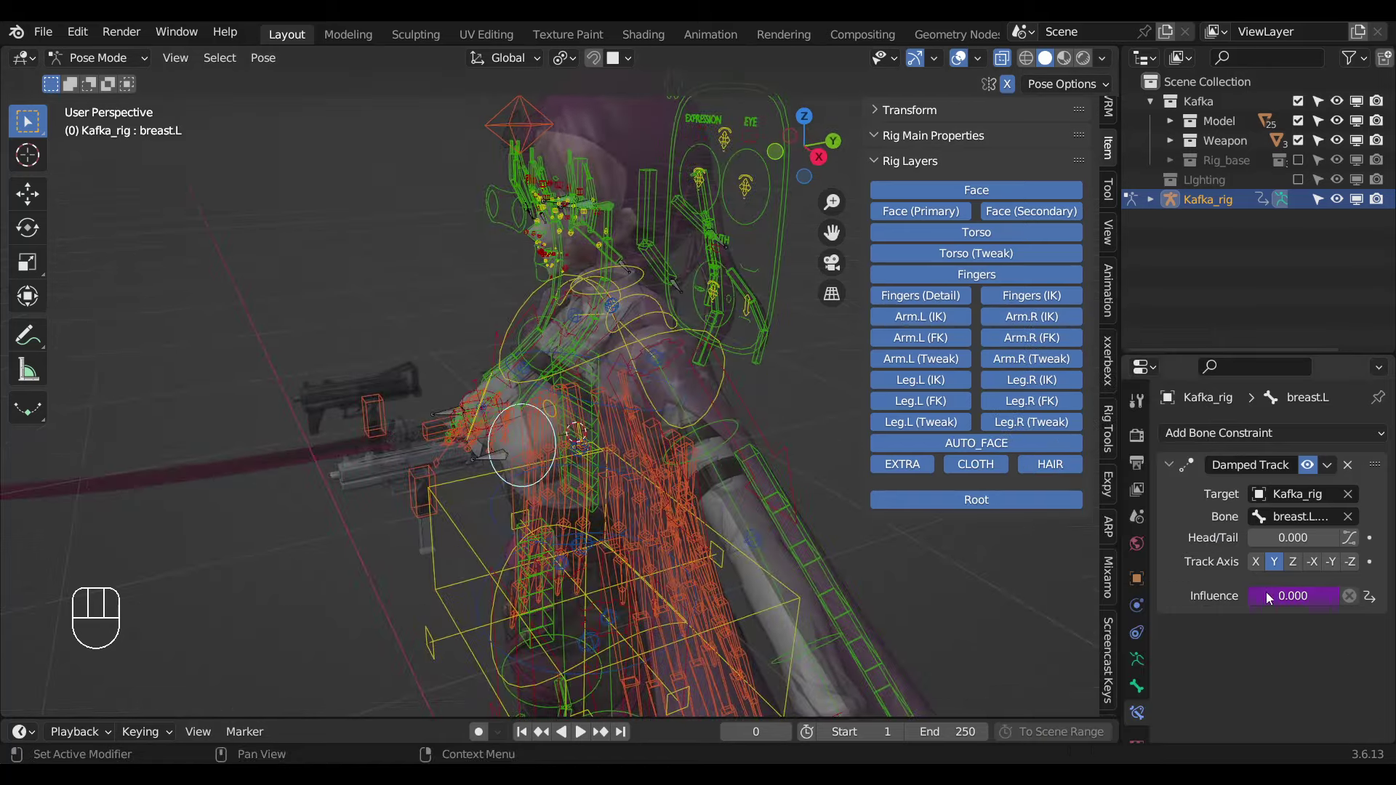
{"action": "left_click_drag", "start_coordinate": [1272, 598], "coordinate": [432, 411]}
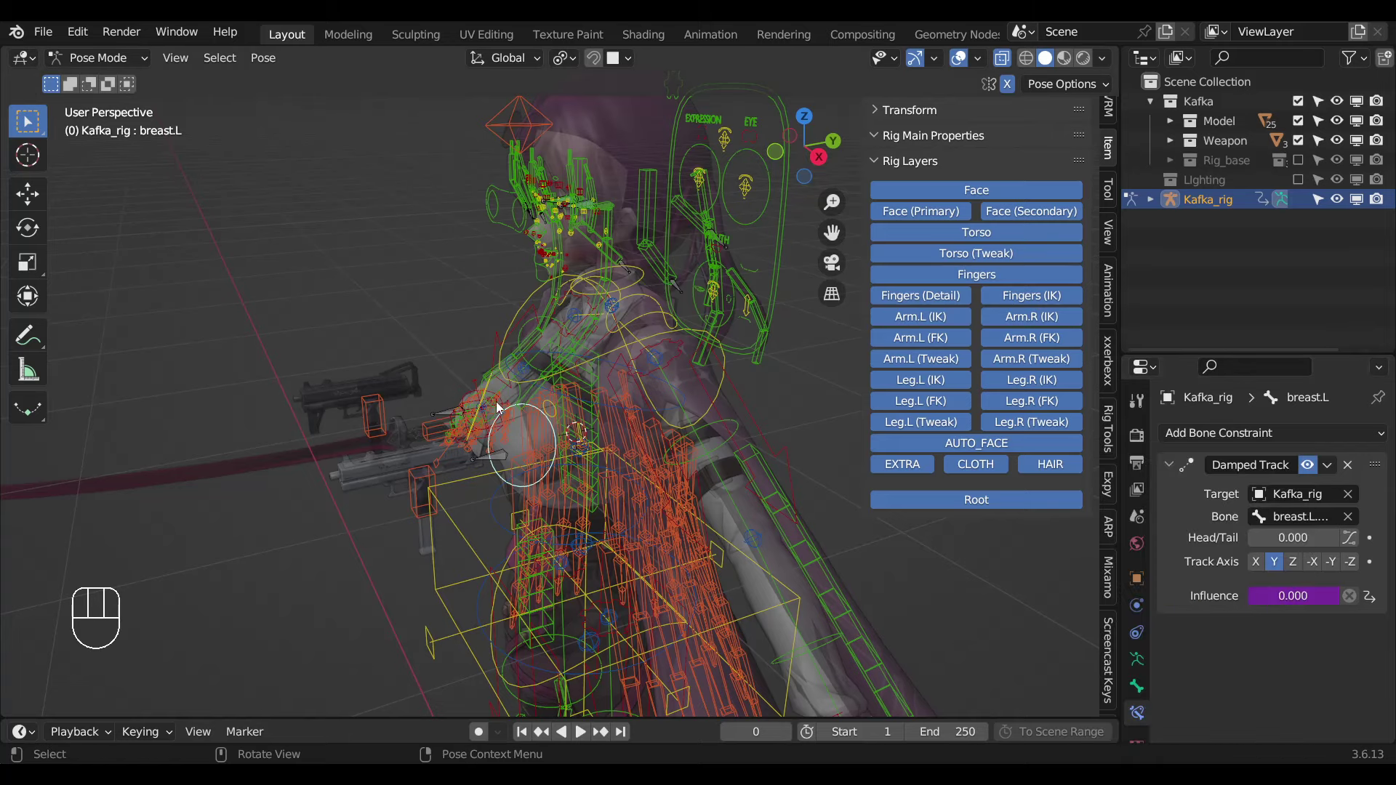
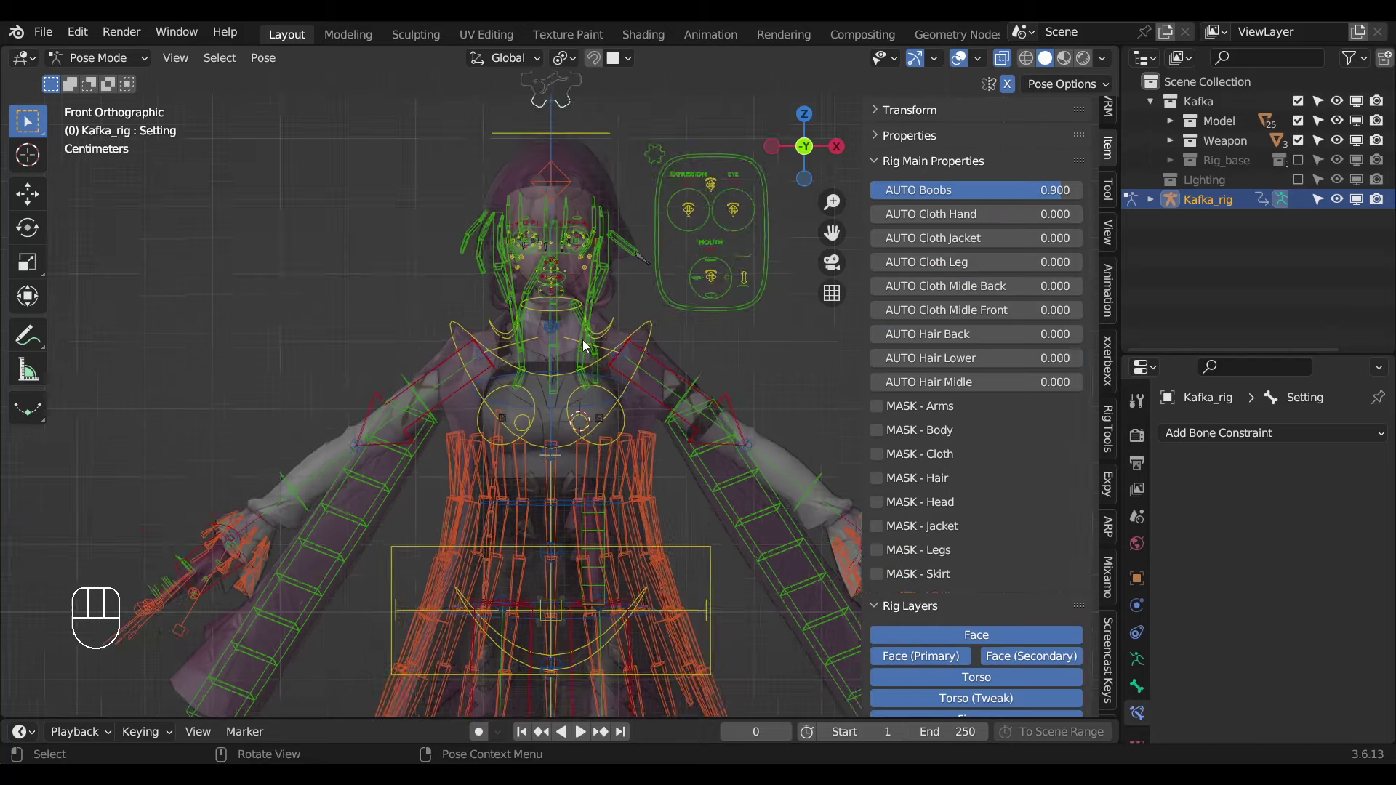
Trackball-rotate the chest bone to test the breast follow at AUTO Boobs 0.9.
{"action": "left_click", "coordinate": [665, 328]}
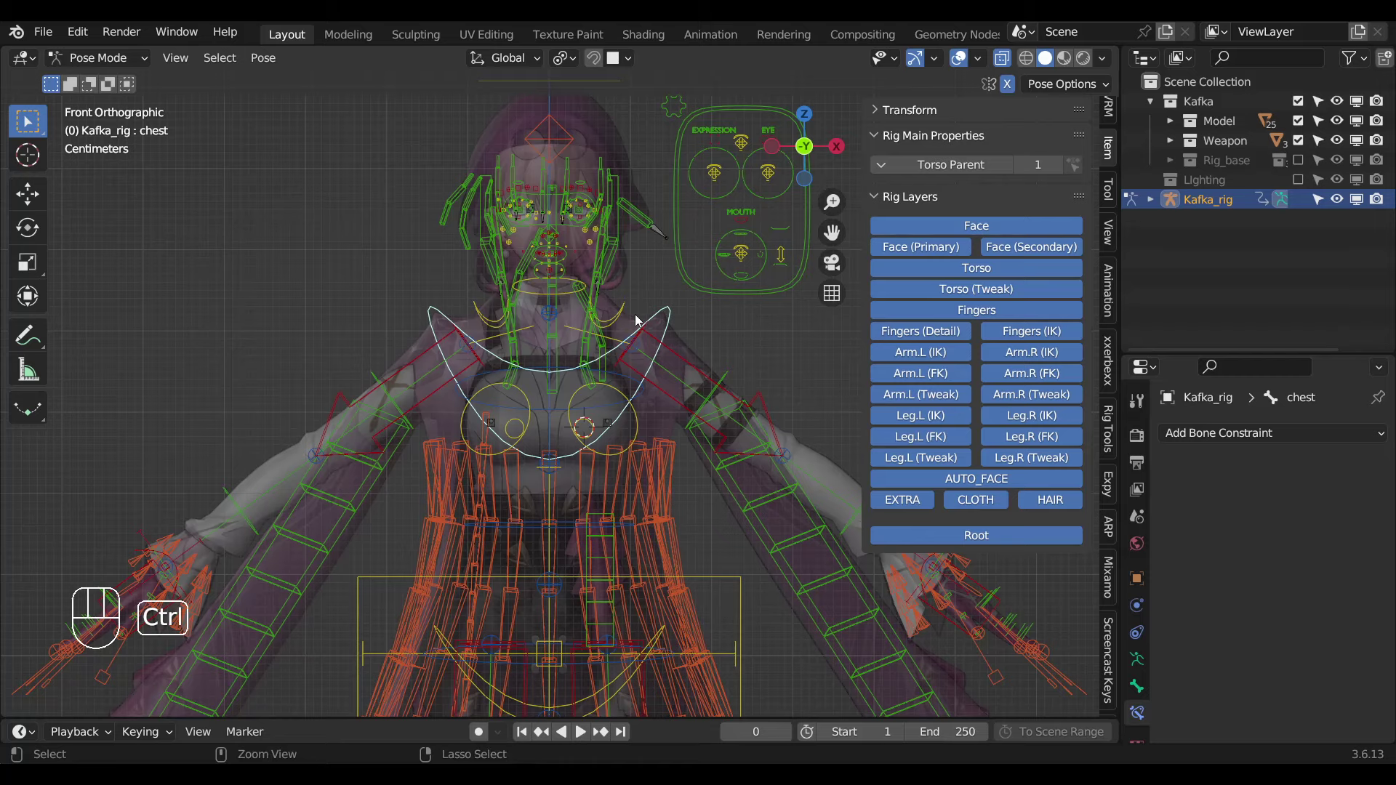
{"action": "key", "text": "ctrl+Tab"}
{"action": "key", "text": "alt+z"}
{"action": "key", "text": "ctrl+Tab"}
{"action": "key", "text": "alt+z"}
{"action": "key", "text": "r"}
{"action": "key", "text": "r"}
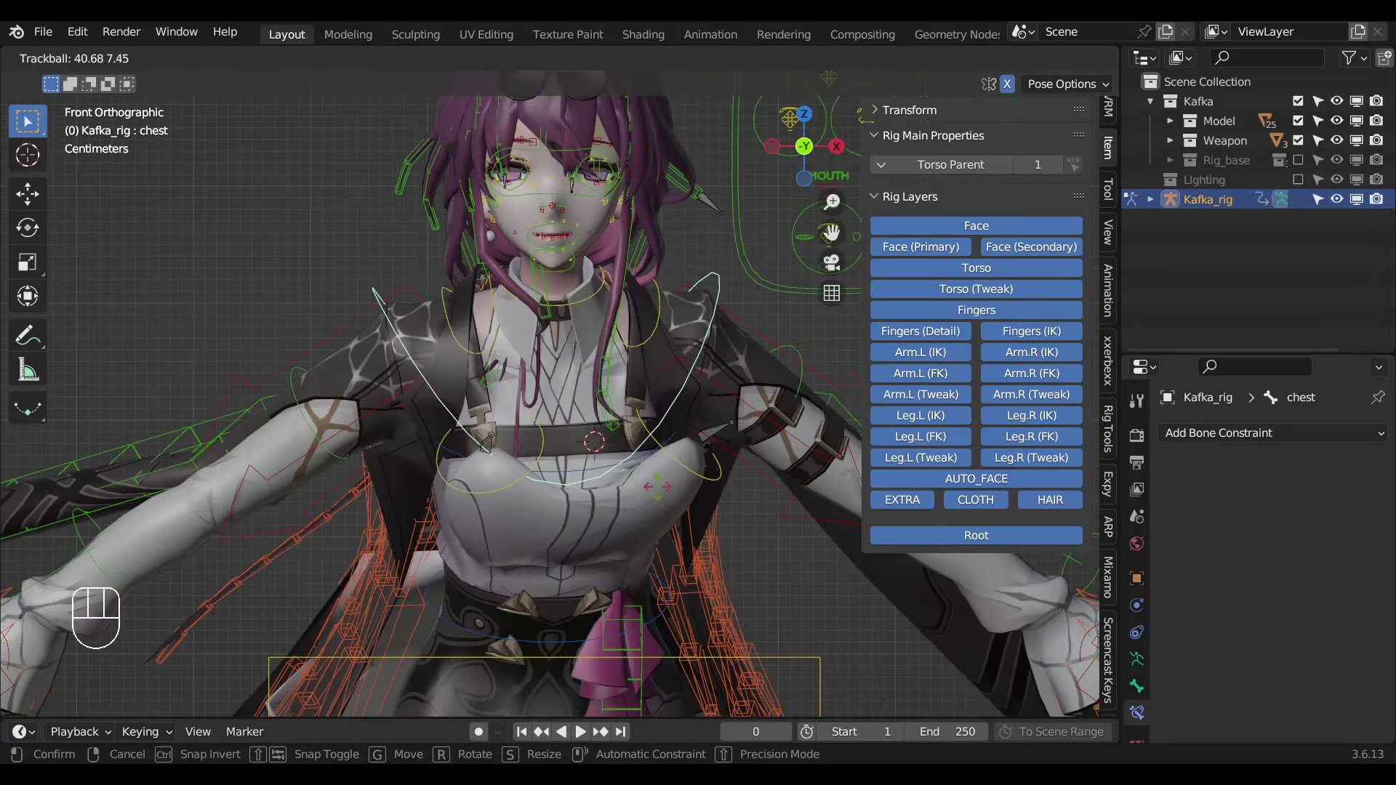
{"action": "left_click", "coordinate": [608, 357]}
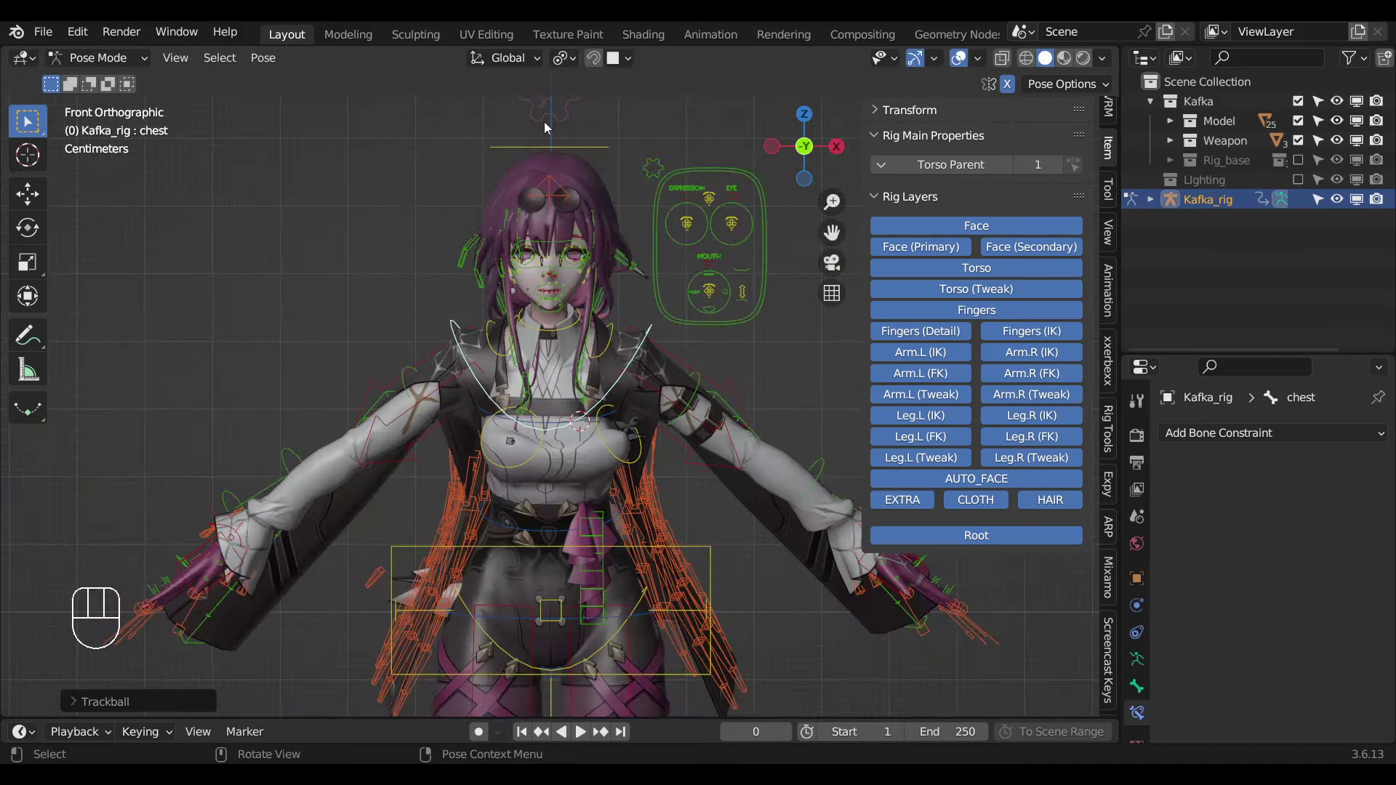
Lower AUTO Boobs on the Setting bone to 0.7 and rotate the chest again.
{"action": "left_click", "coordinate": [1031, 204]}
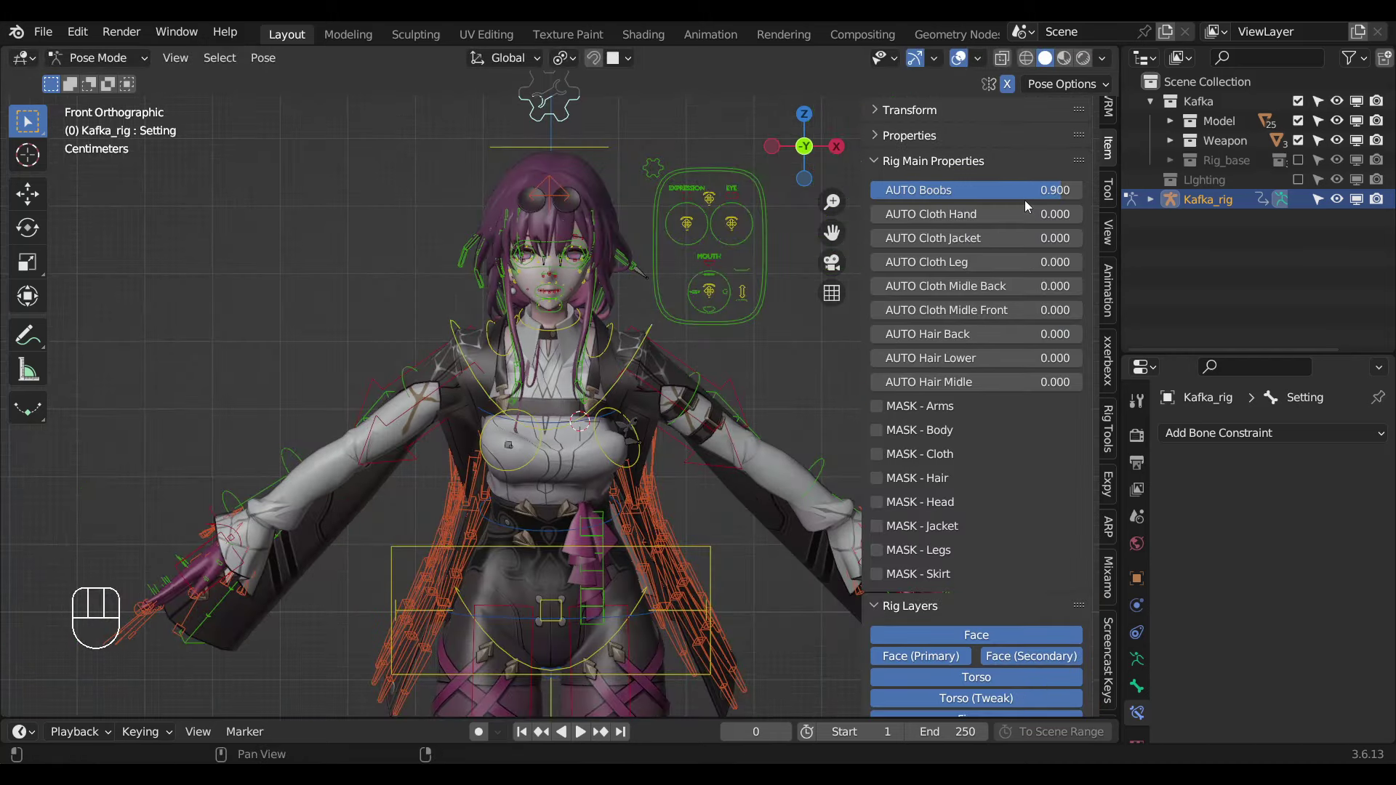
{"action": "key", "text": "KP_7"}
{"action": "key", "text": "Return"}
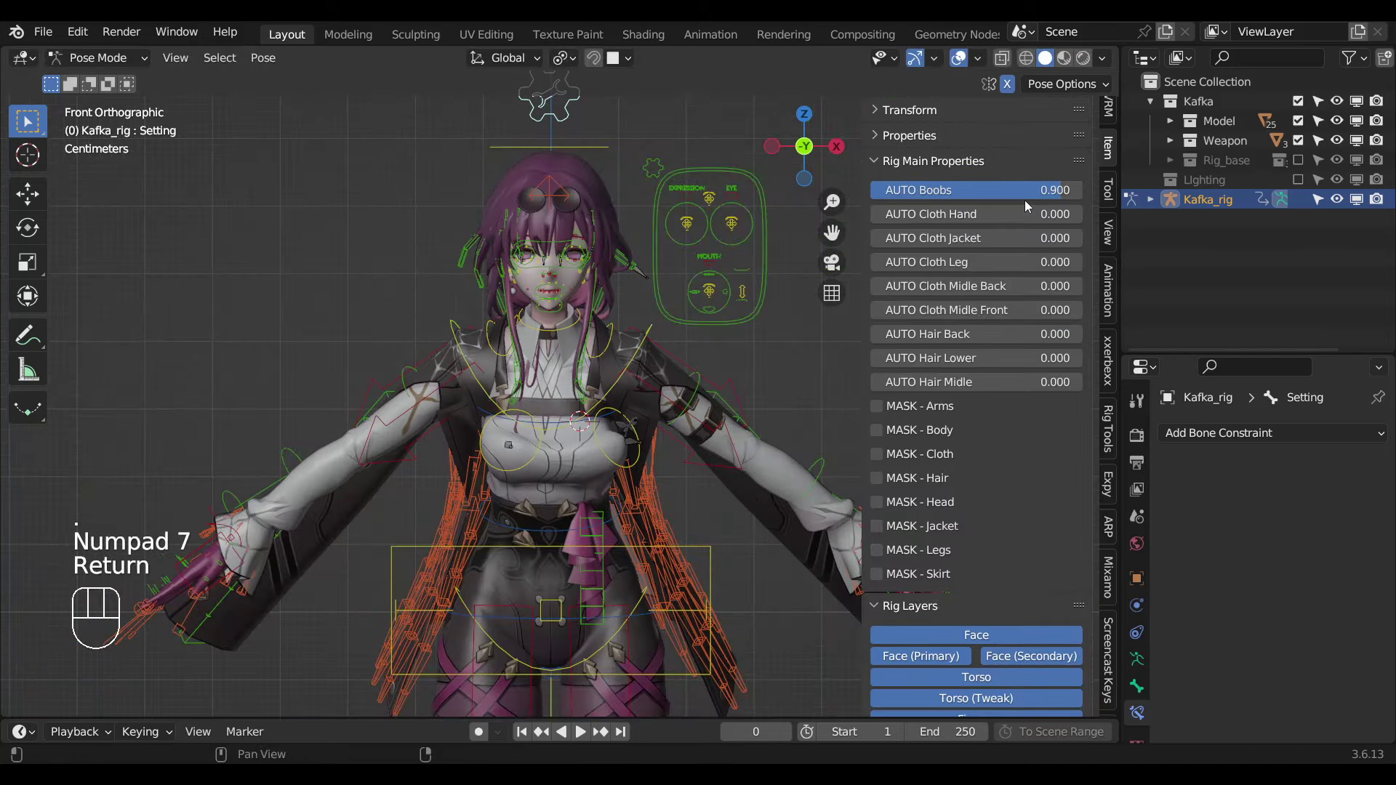
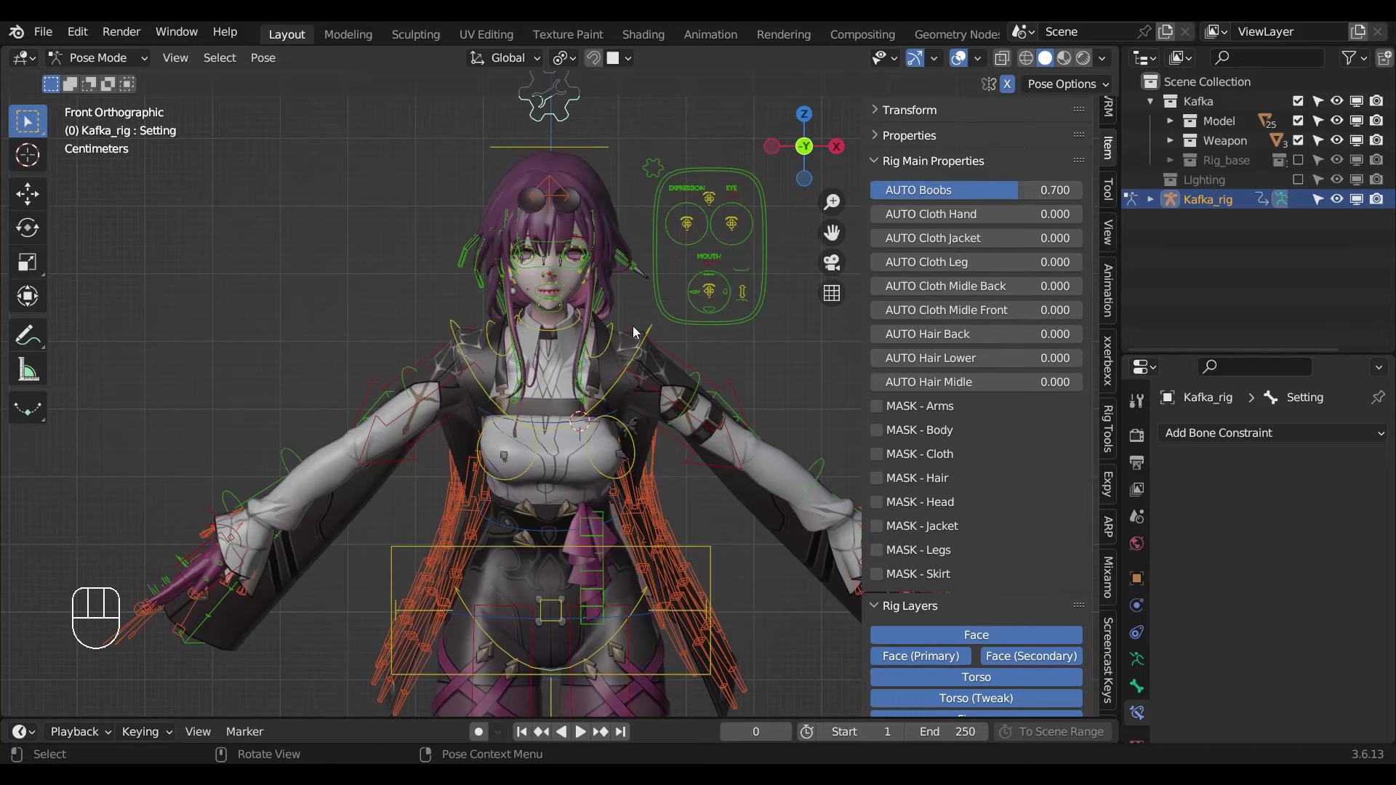
{"action": "key", "text": "r"}
{"action": "key", "text": "r"}
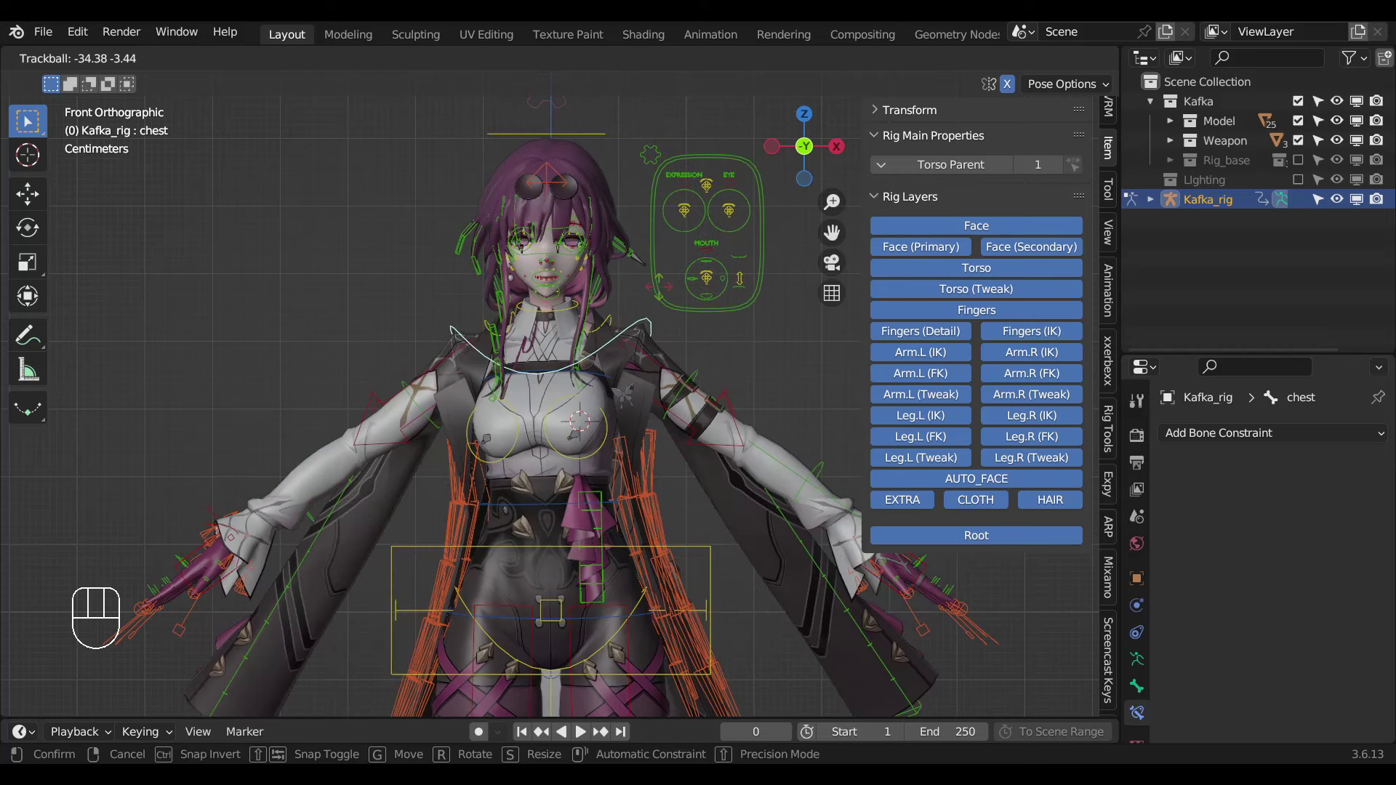
{"action": "left_click", "coordinate": [616, 170]}
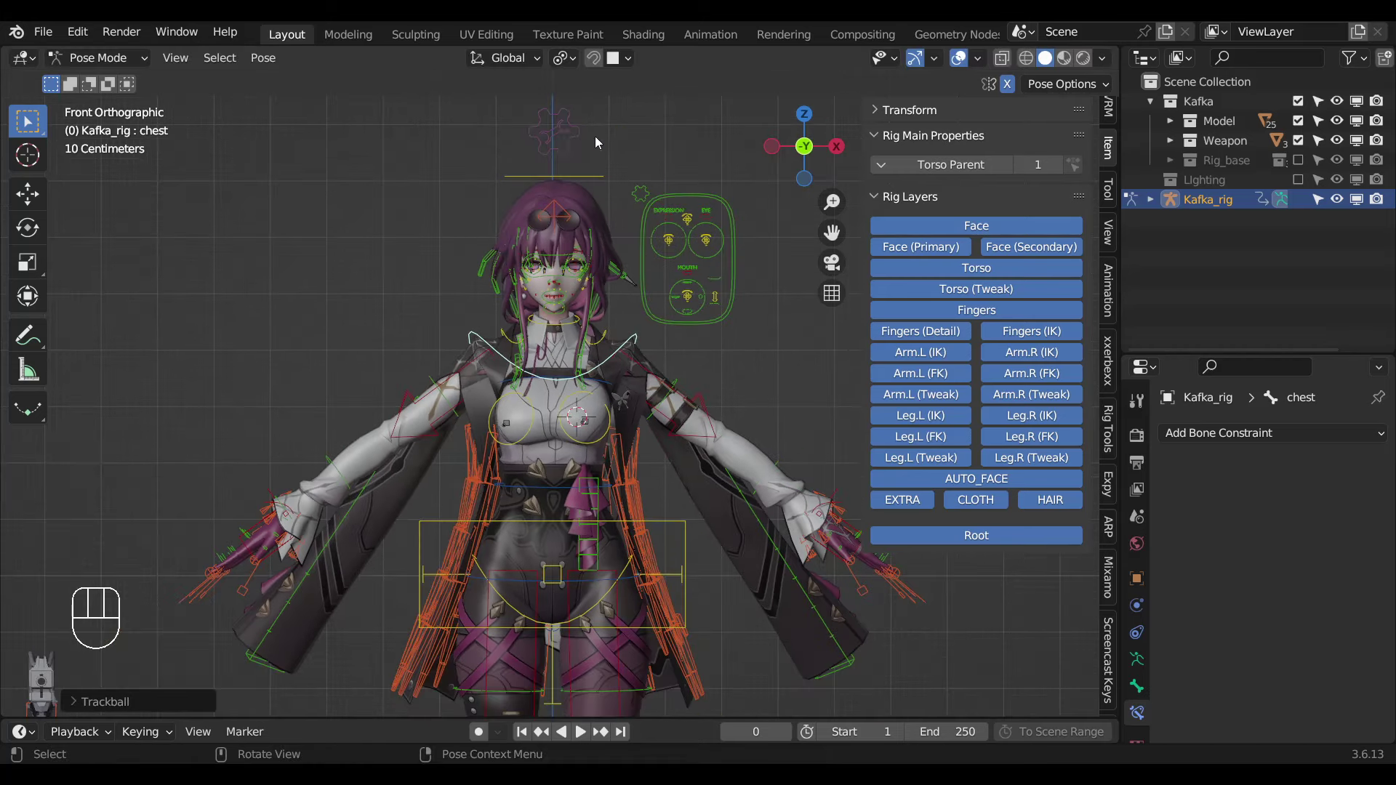
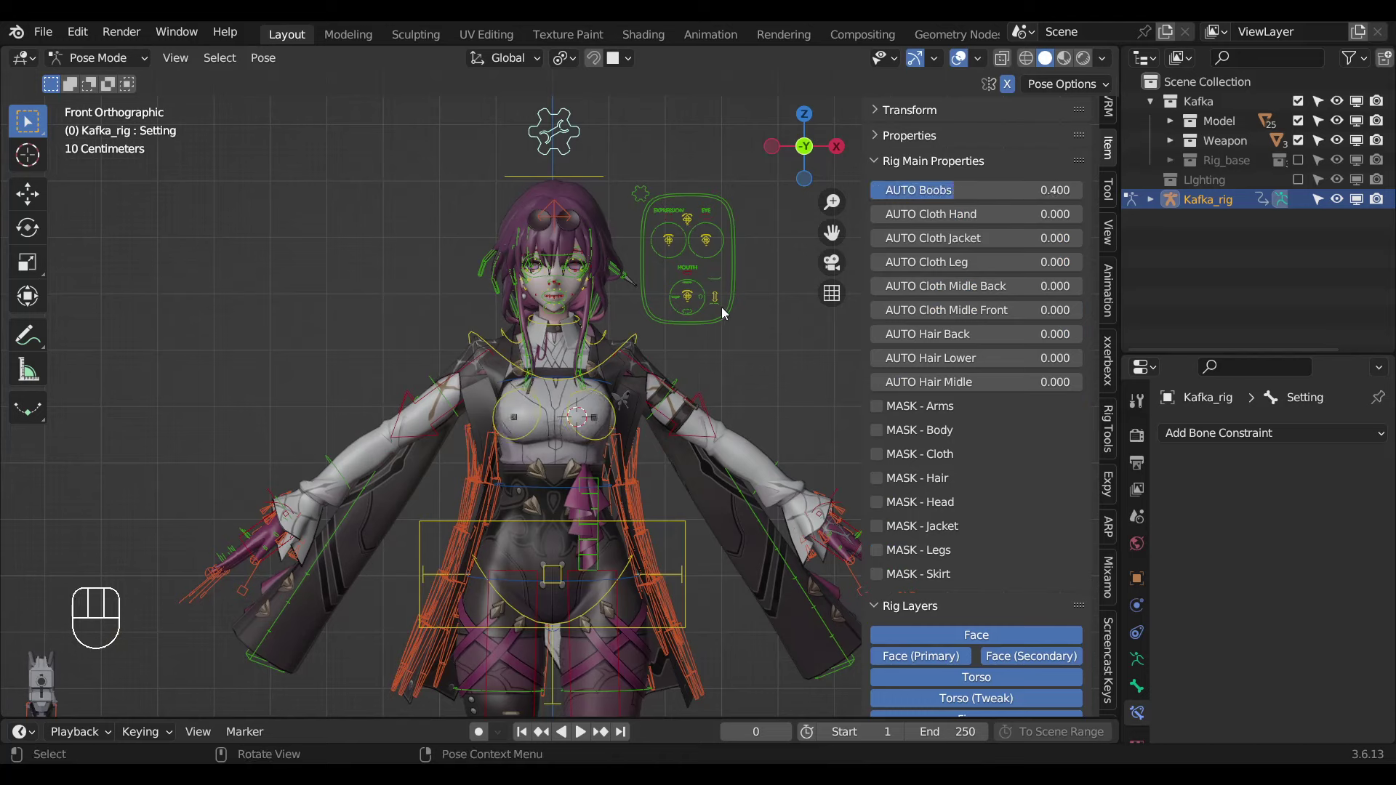
Set AUTO Boobs to 0.4 and swing the chest to check the softer follow.
{"action": "left_click", "coordinate": [641, 344]}
{"action": "key", "text": "r"}
{"action": "key", "text": "r"}
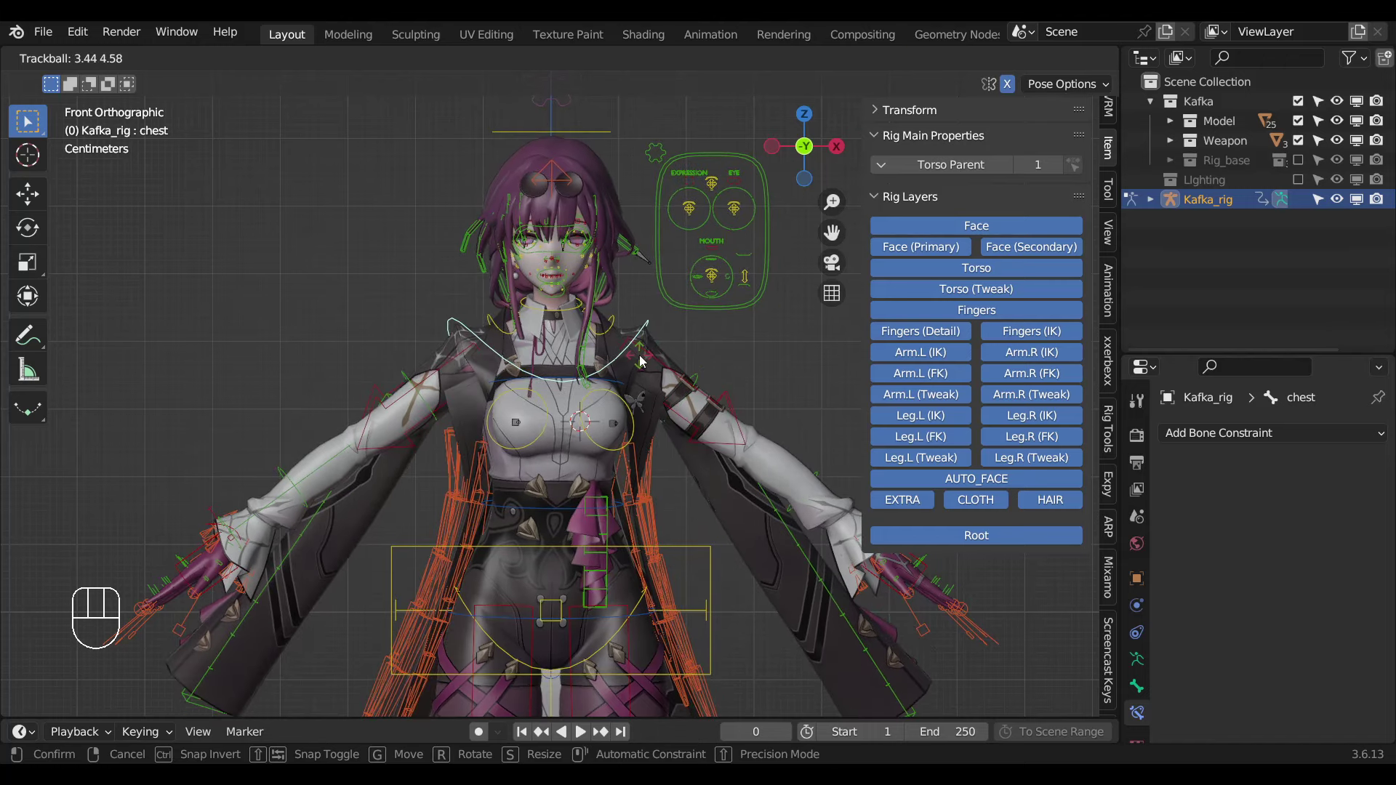
{"action": "left_click_drag", "start_coordinate": [618, 353], "coordinate": [591, 275]}
{"action": "left_click_drag", "start_coordinate": [571, 340], "coordinate": [552, 426]}
{"action": "key", "text": "alt+z"}
{"action": "key", "text": "r"}
{"action": "key", "text": "r"}
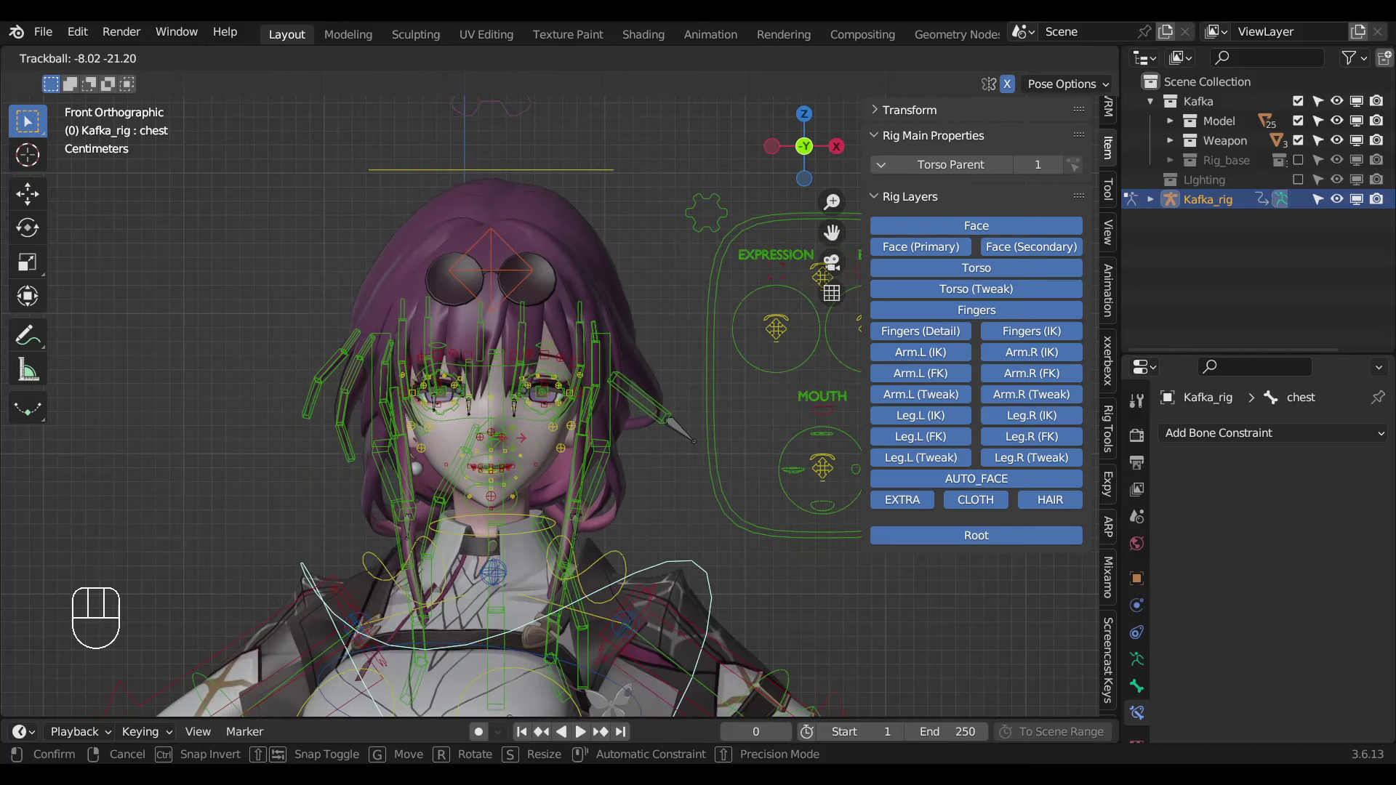
{"action": "left_click", "coordinate": [497, 407]}
{"action": "left_click", "coordinate": [492, 392]}
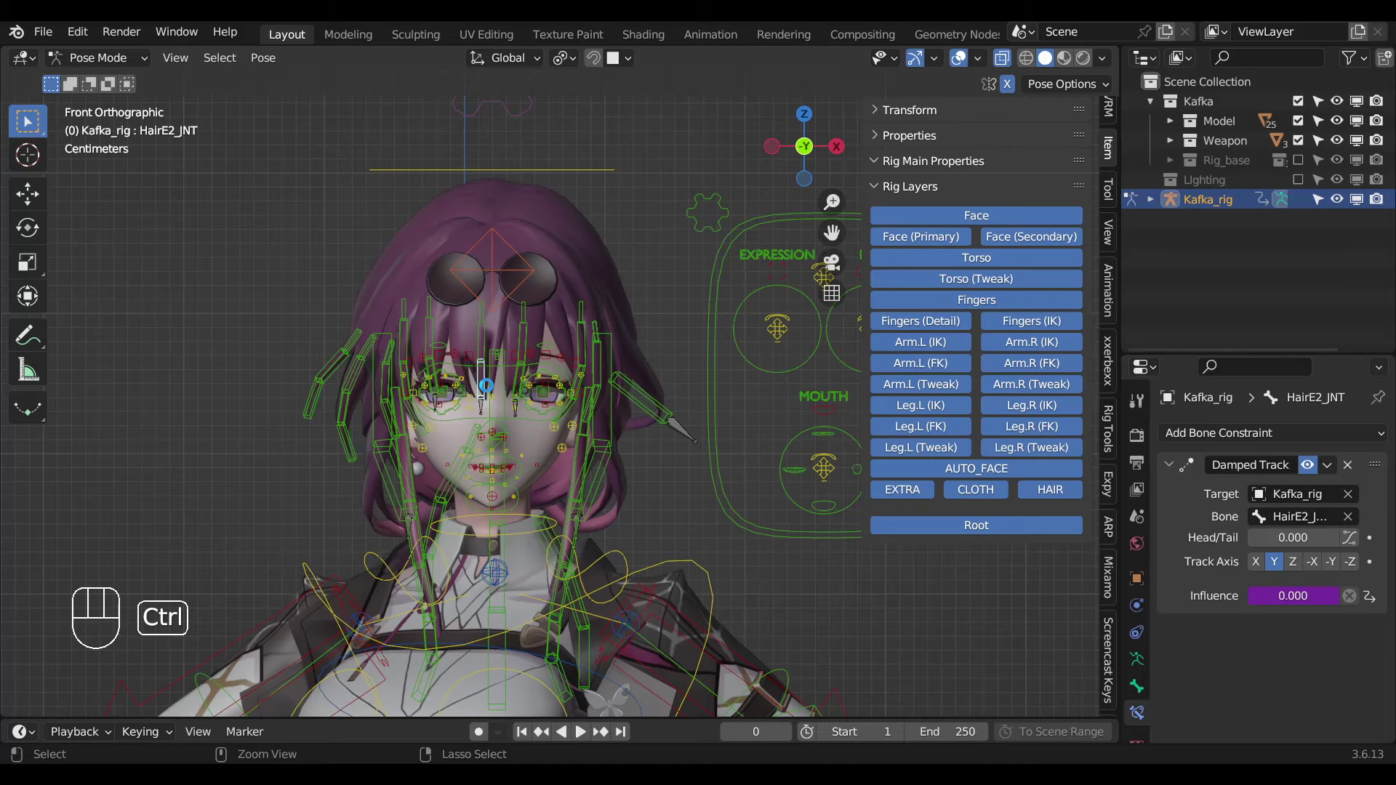
{"action": "key", "text": "ctrl+s"}
{"action": "key", "text": "a"}
{"action": "key", "text": "alt+r"}
{"action": "key", "text": "alt+g"}
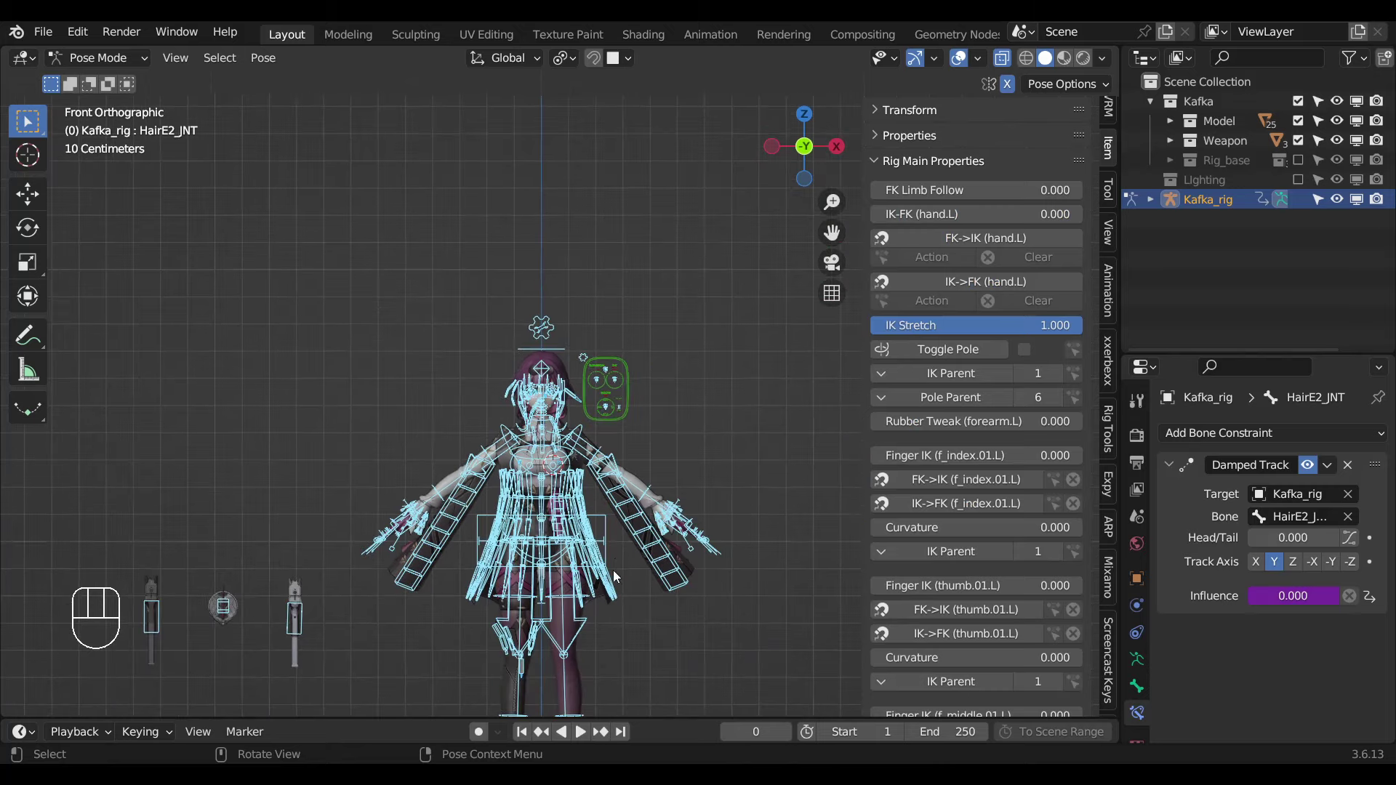
{"action": "key", "text": "alt+z"}
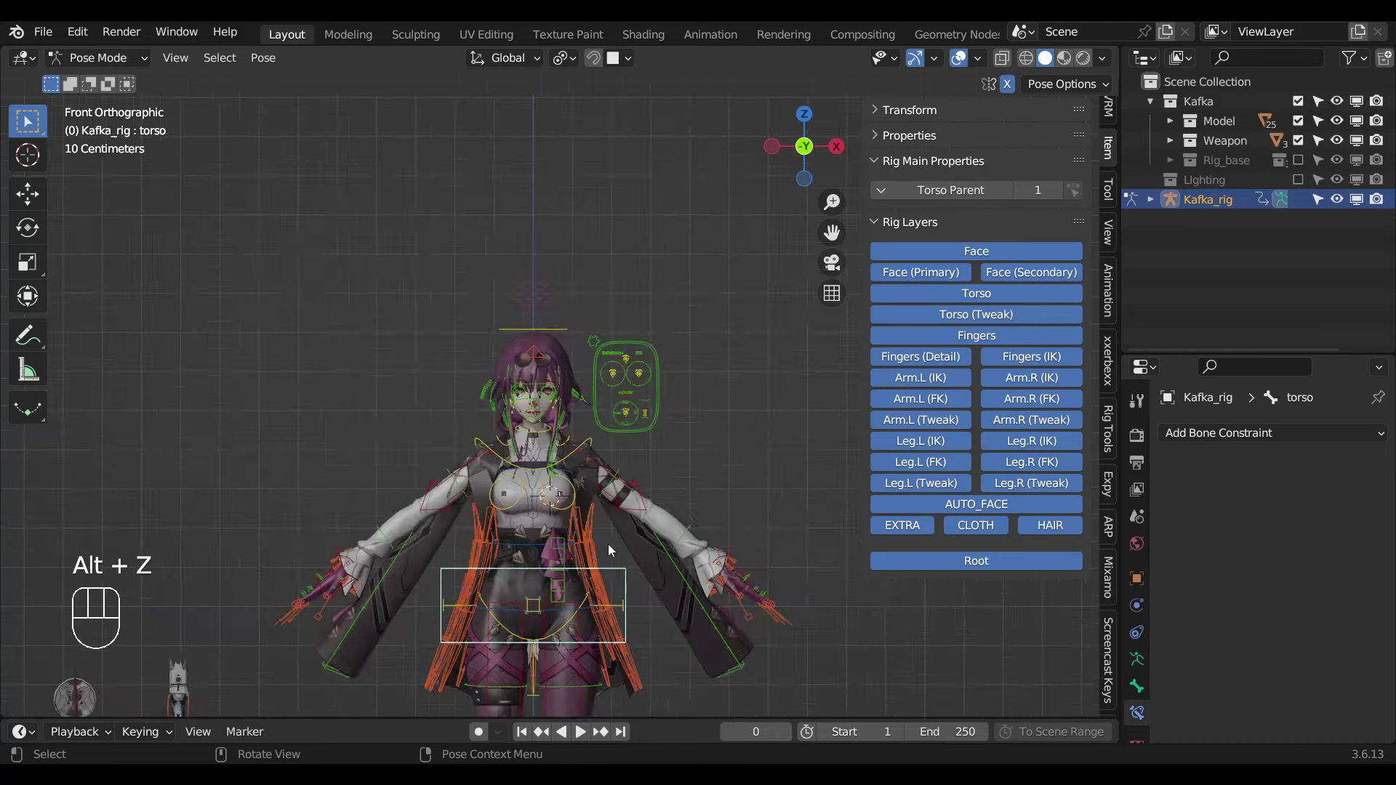
{"action": "key", "text": "g"}
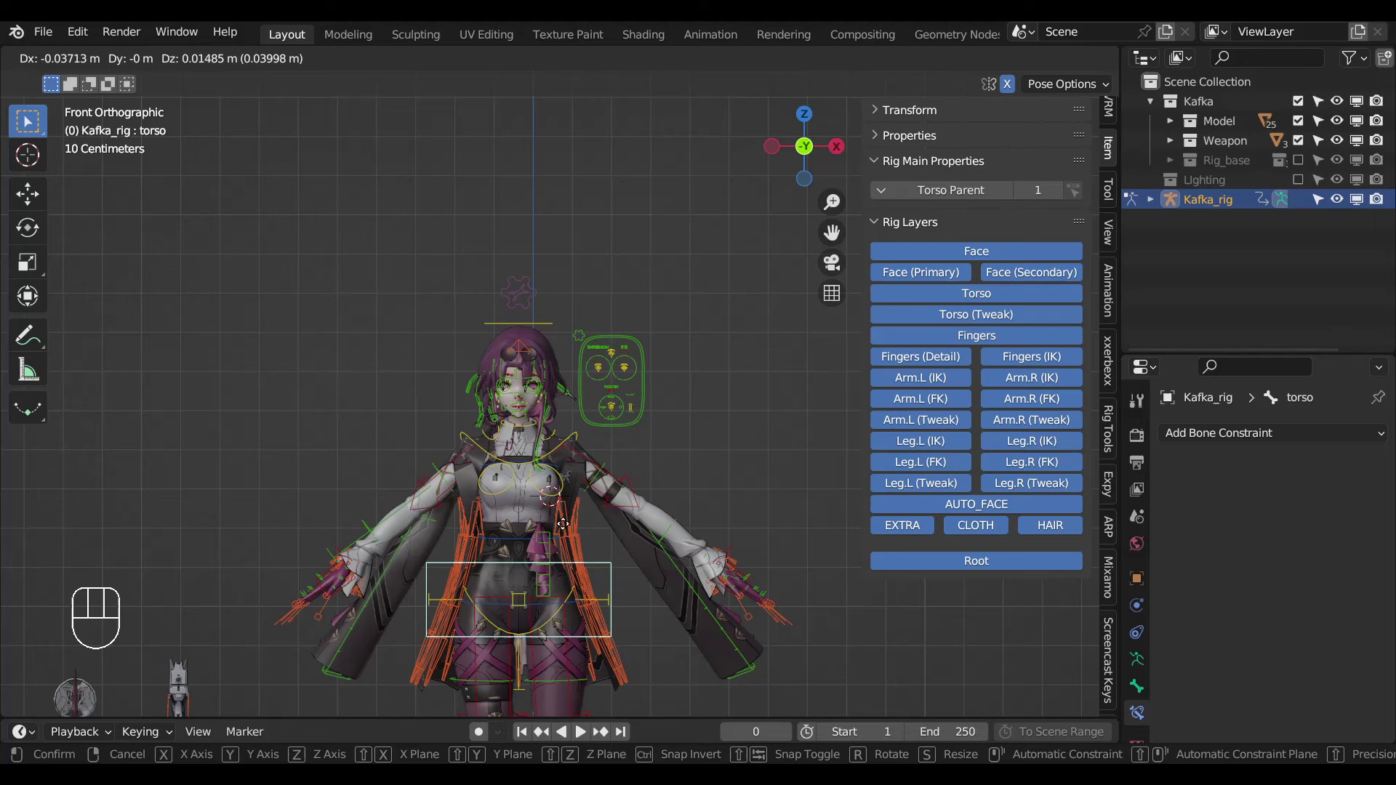
{"action": "left_click_drag", "start_coordinate": [587, 583], "coordinate": [600, 621]}
{"action": "middle_click", "coordinate": [588, 519]}
{"action": "left_click", "coordinate": [578, 593]}
{"action": "key", "text": "KP_3"}
{"action": "left_click_drag", "start_coordinate": [587, 613], "coordinate": [645, 624]}
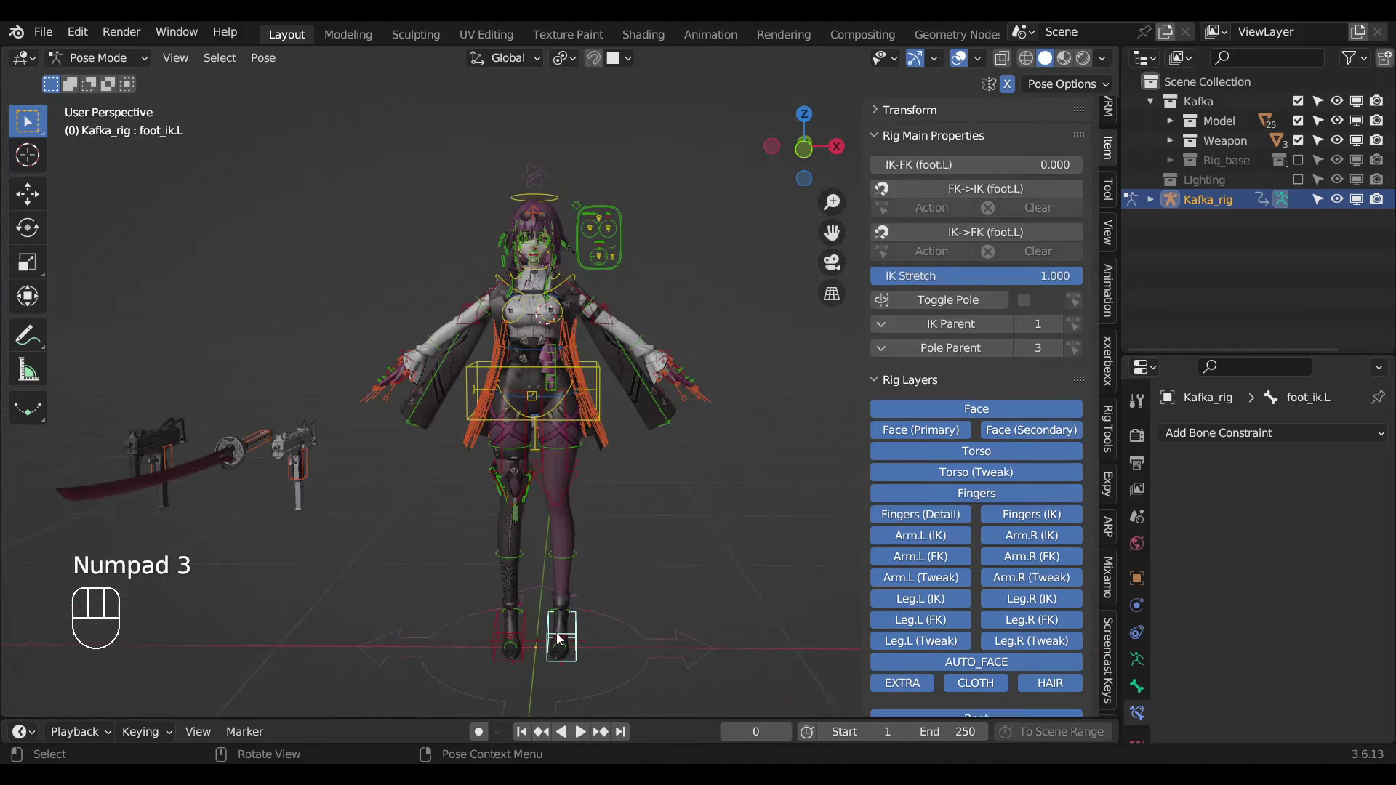
{"action": "left_click_drag", "start_coordinate": [503, 598], "coordinate": [481, 553]}
{"action": "left_click_drag", "start_coordinate": [507, 552], "coordinate": [568, 578]}
{"action": "middle_click", "coordinate": [557, 556]}
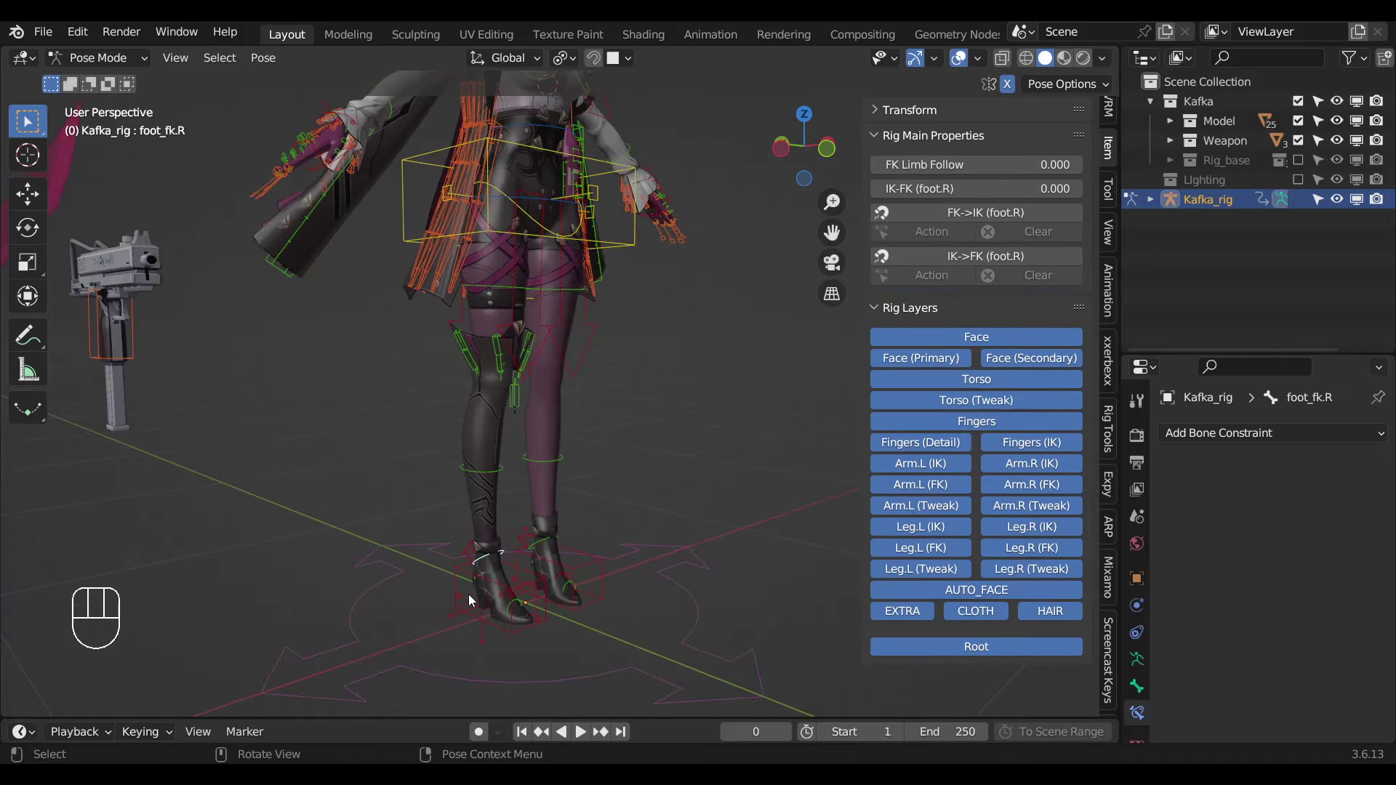
{"action": "left_click_drag", "start_coordinate": [484, 591], "coordinate": [510, 593]}
{"action": "key", "text": "g"}
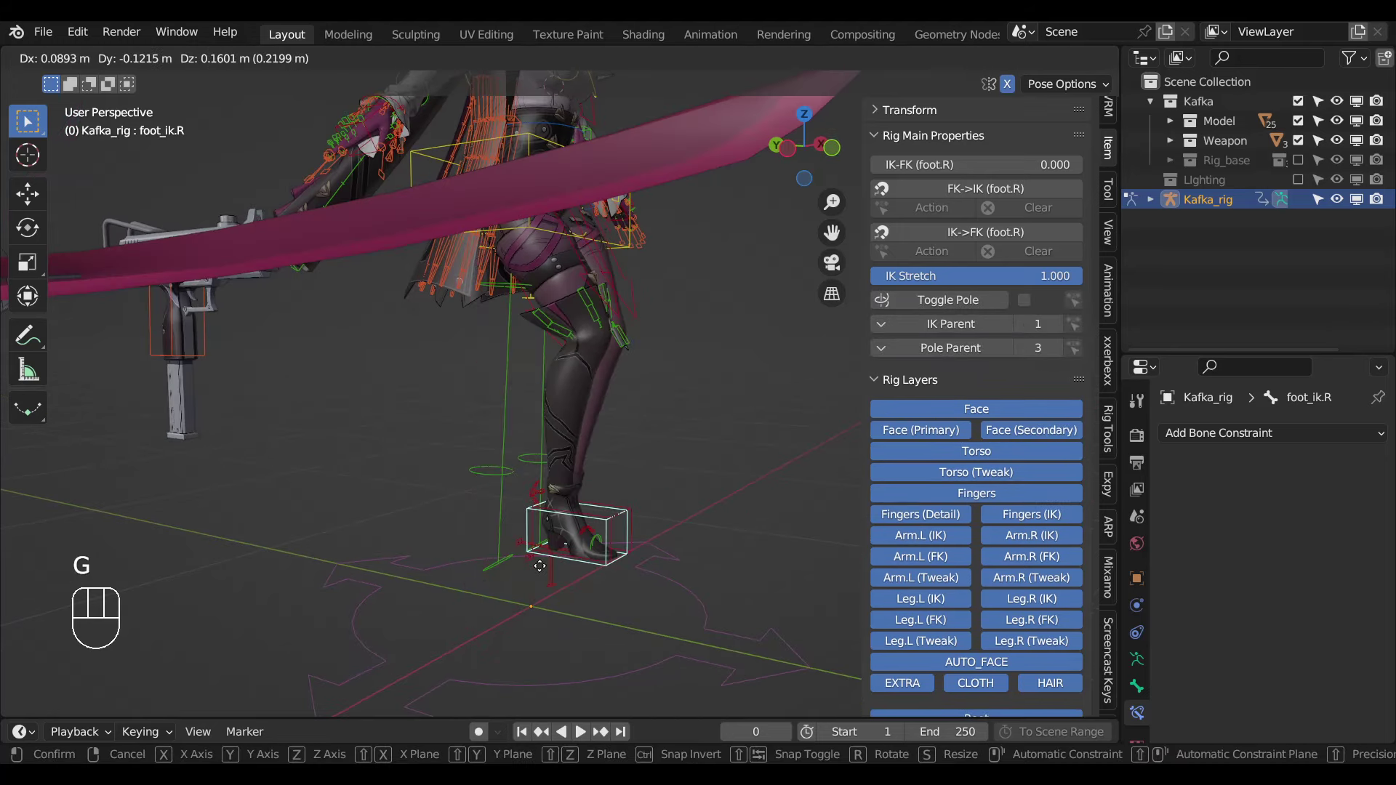
{"action": "key", "text": "KP_1"}
{"action": "left_click_drag", "start_coordinate": [562, 382], "coordinate": [565, 395]}
{"action": "middle_click", "coordinate": [570, 434]}
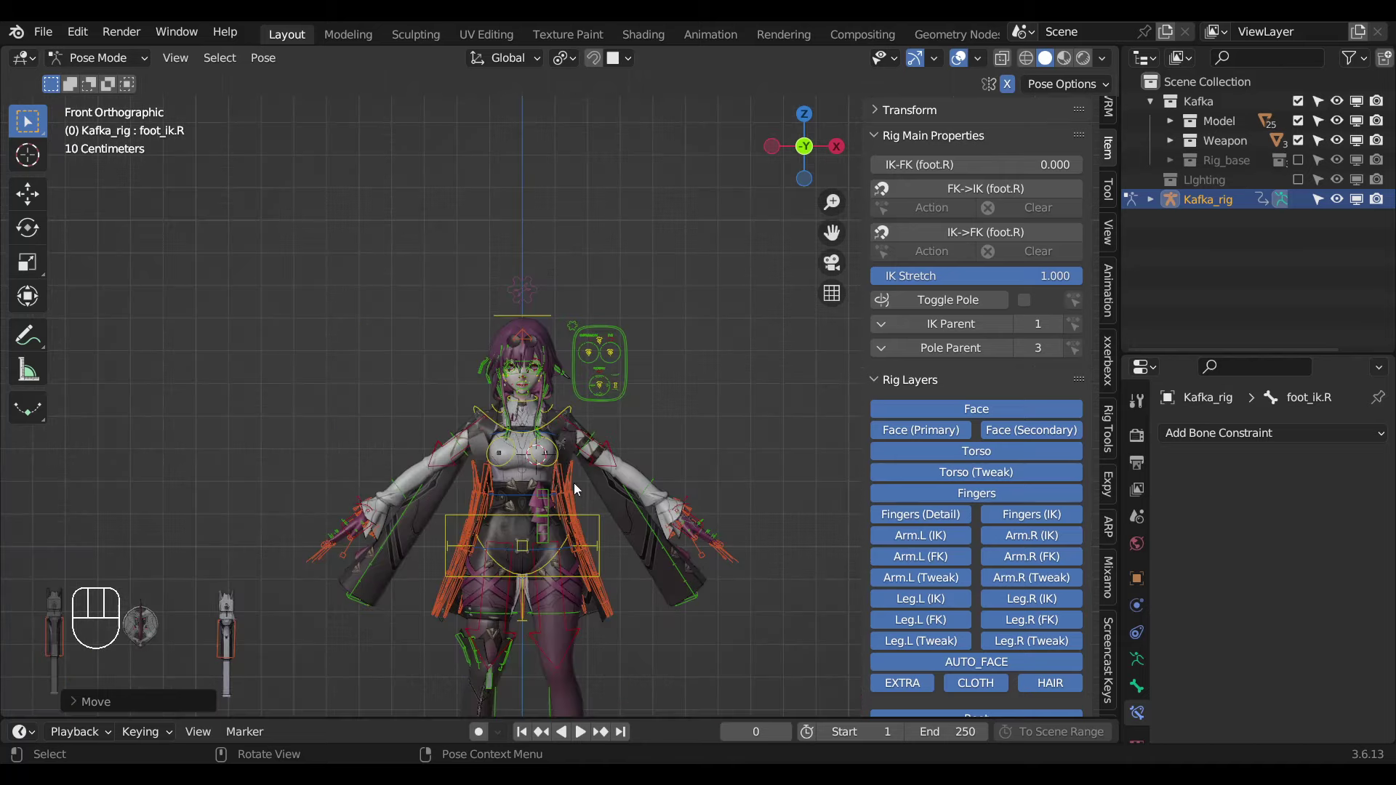
{"action": "middle_click", "coordinate": [672, 432]}
{"action": "key", "text": "n"}
{"action": "key", "text": "a"}
{"action": "key", "text": "alt+r"}
{"action": "key", "text": "alt+g"}
{"action": "left_click_drag", "start_coordinate": [700, 425], "coordinate": [751, 394]}
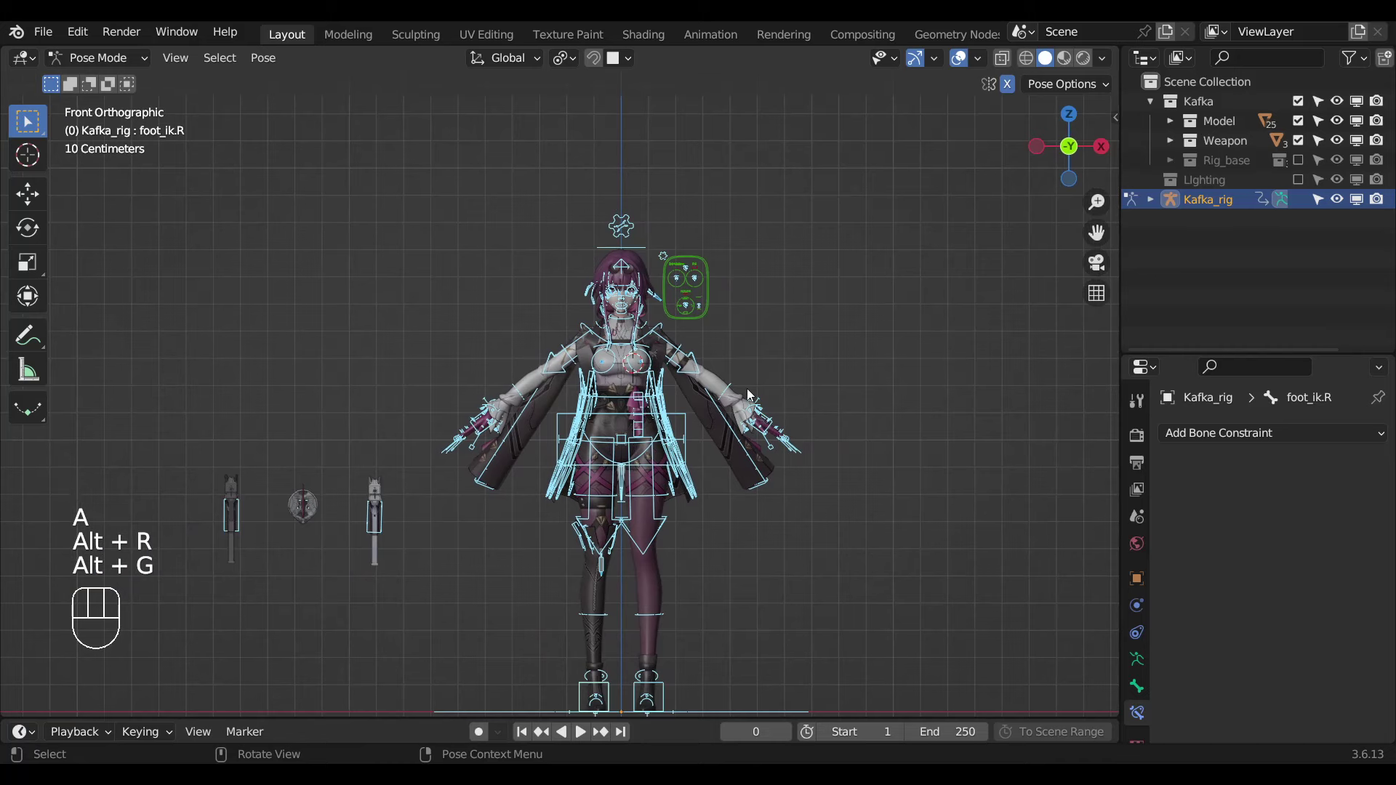
{"action": "key", "text": "Page_Down"}
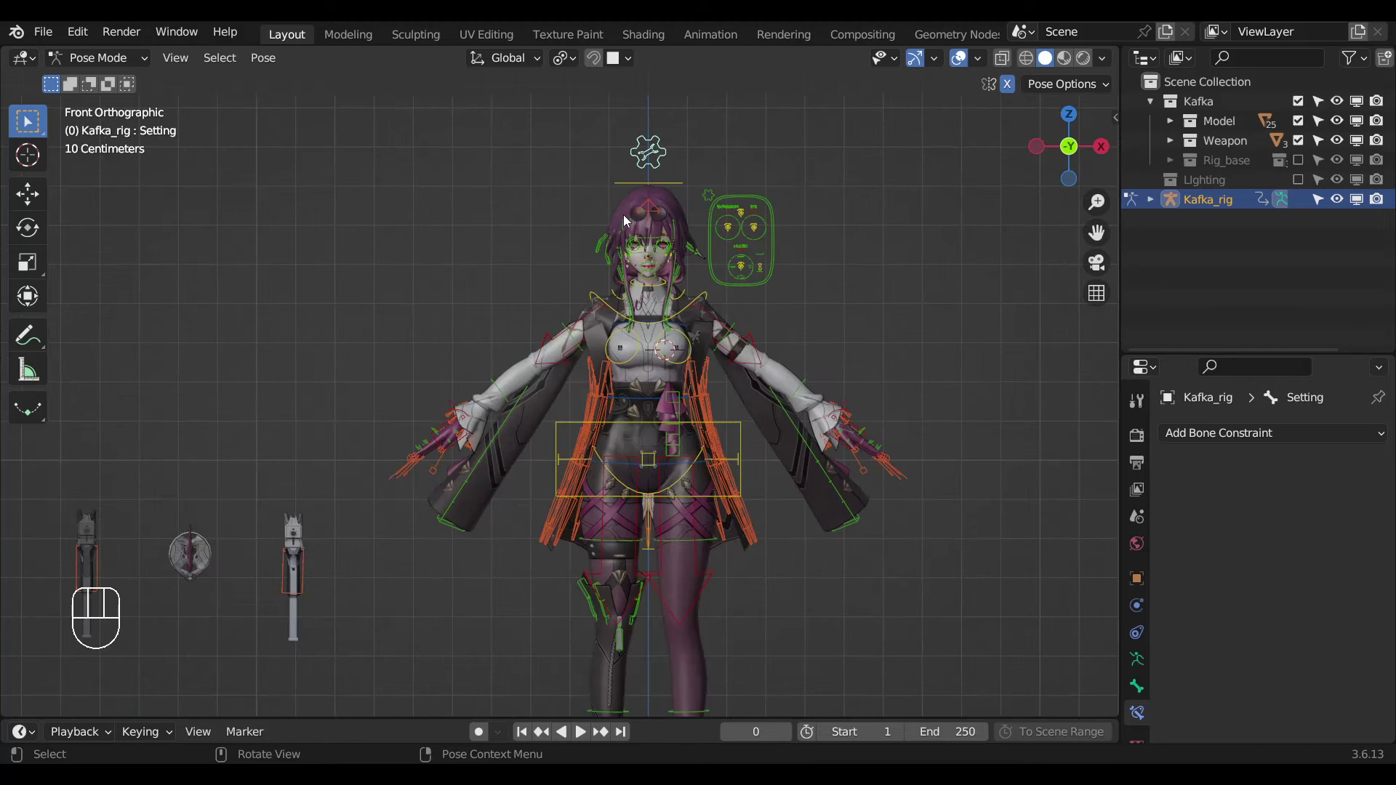
Leave pose mode, hide the Kafka_rig bones and view the character from the side.
{"action": "key", "text": "ctrl+Tab"}
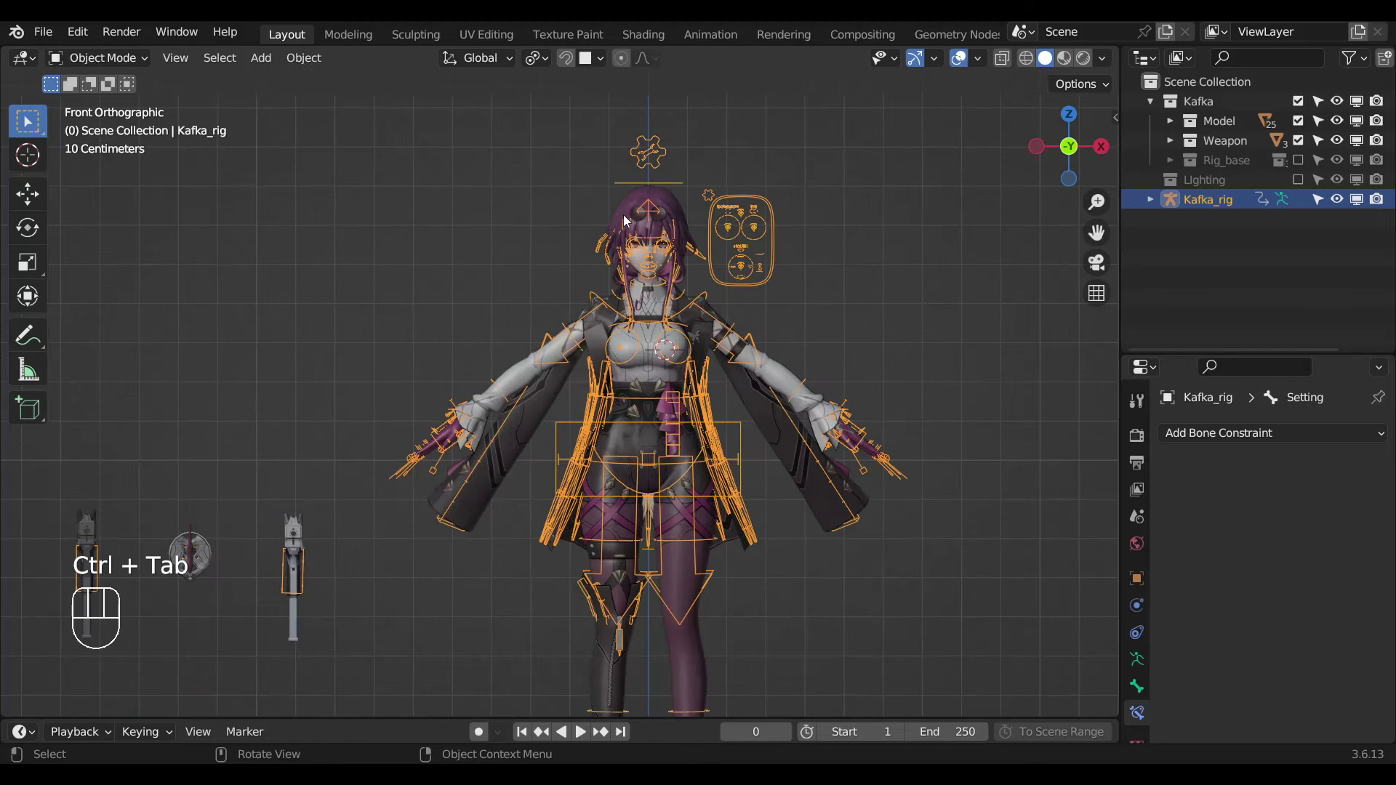
{"action": "key", "text": "h"}
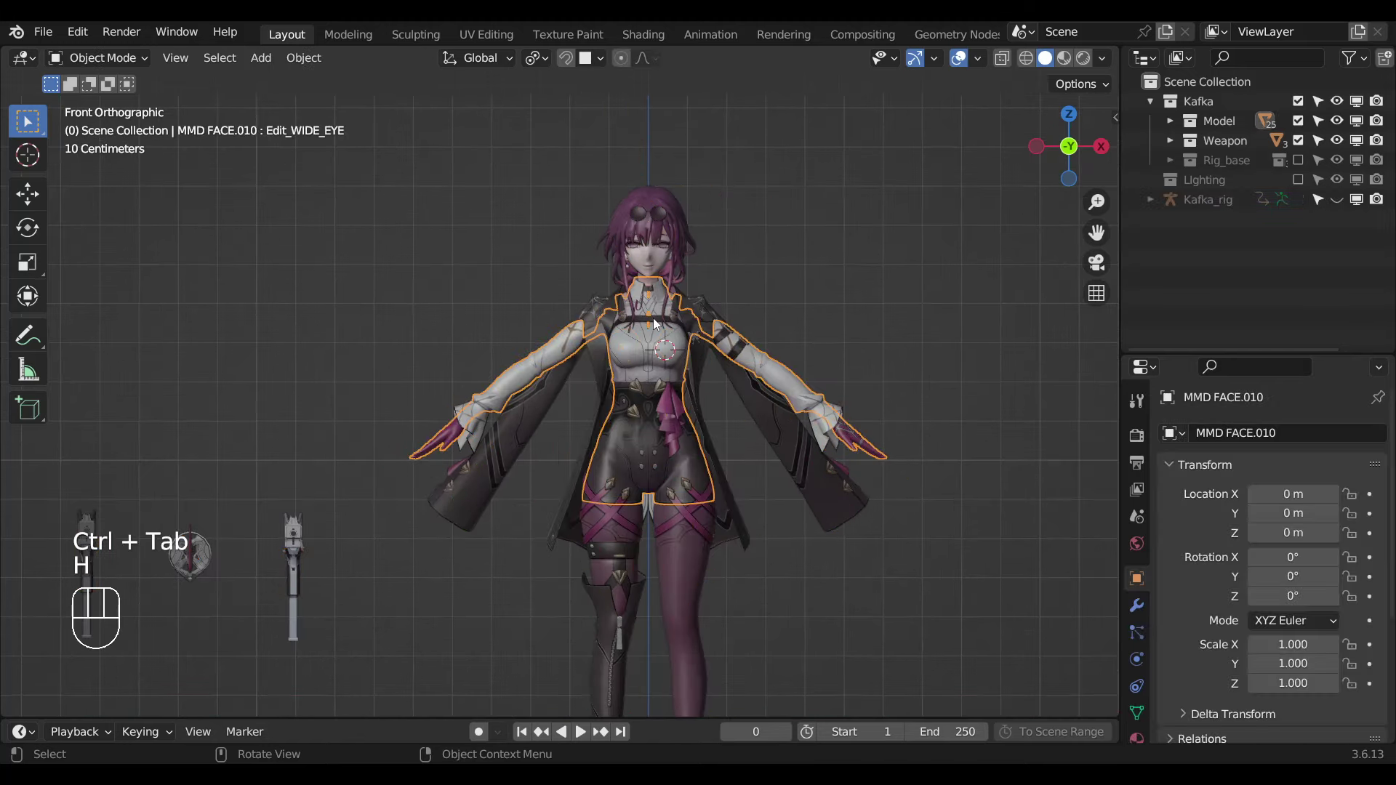
{"action": "left_click", "coordinate": [664, 529]}
{"action": "key", "text": "g"}
{"action": "left_click_drag", "start_coordinate": [724, 504], "coordinate": [739, 299]}
{"action": "left_click_drag", "start_coordinate": [724, 377], "coordinate": [698, 468]}
{"action": "left_click_drag", "start_coordinate": [682, 469], "coordinate": [560, 461]}
Orbit around the character and select the white gun mesh.
{"action": "key", "text": "KP_3"}
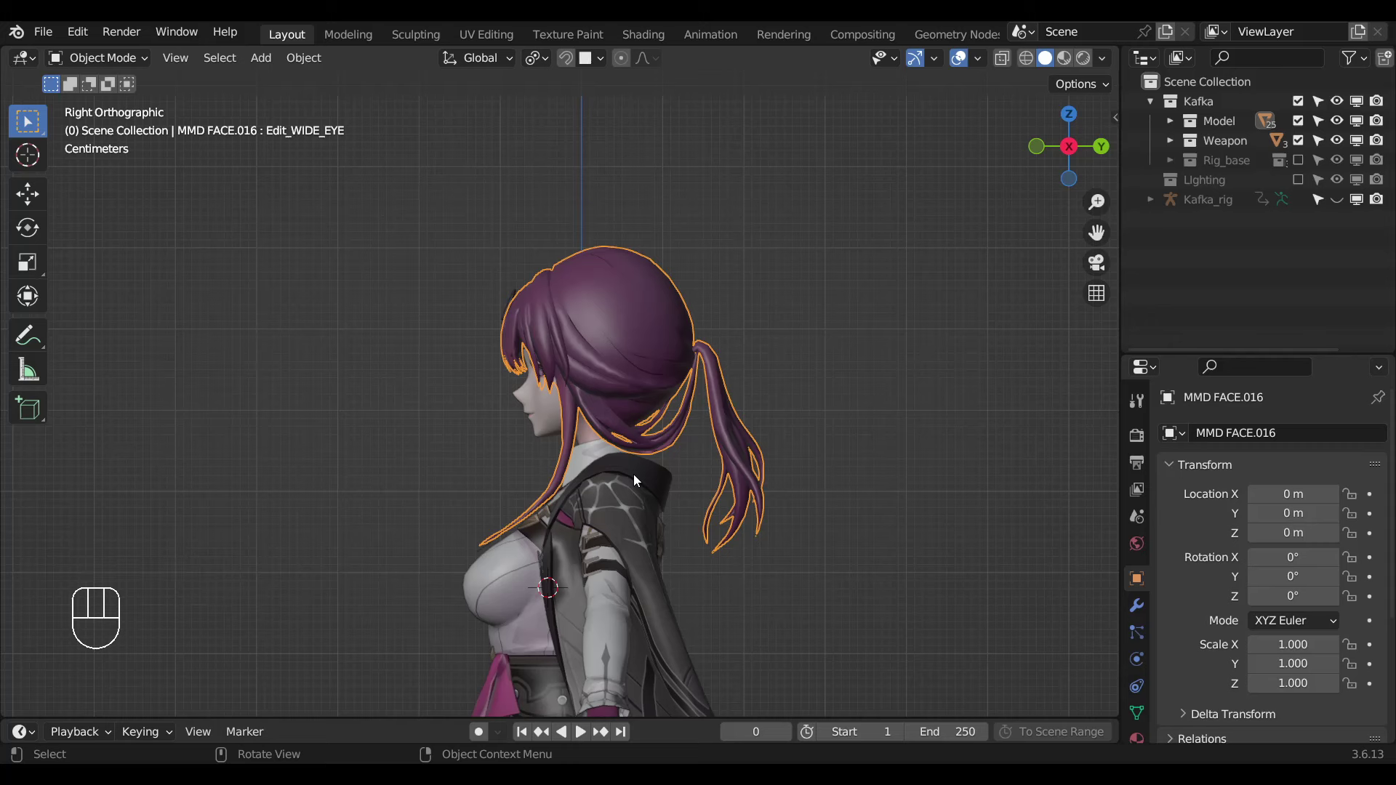
{"action": "left_click_drag", "start_coordinate": [612, 469], "coordinate": [829, 467]}
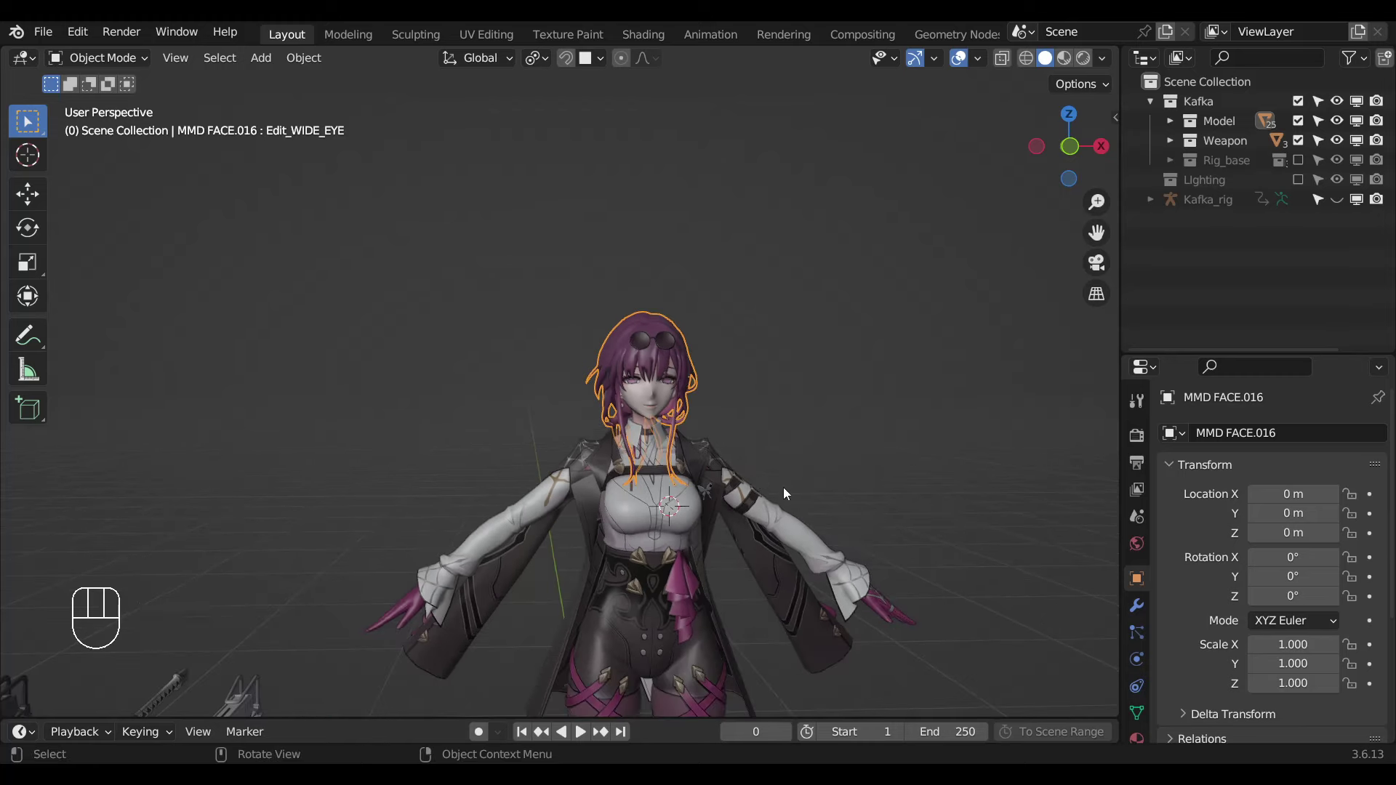
{"action": "left_click_drag", "start_coordinate": [755, 454], "coordinate": [694, 400]}
{"action": "left_click_drag", "start_coordinate": [705, 405], "coordinate": [452, 509]}
{"action": "left_click_drag", "start_coordinate": [564, 469], "coordinate": [596, 464]}
{"action": "left_click", "coordinate": [464, 493]}
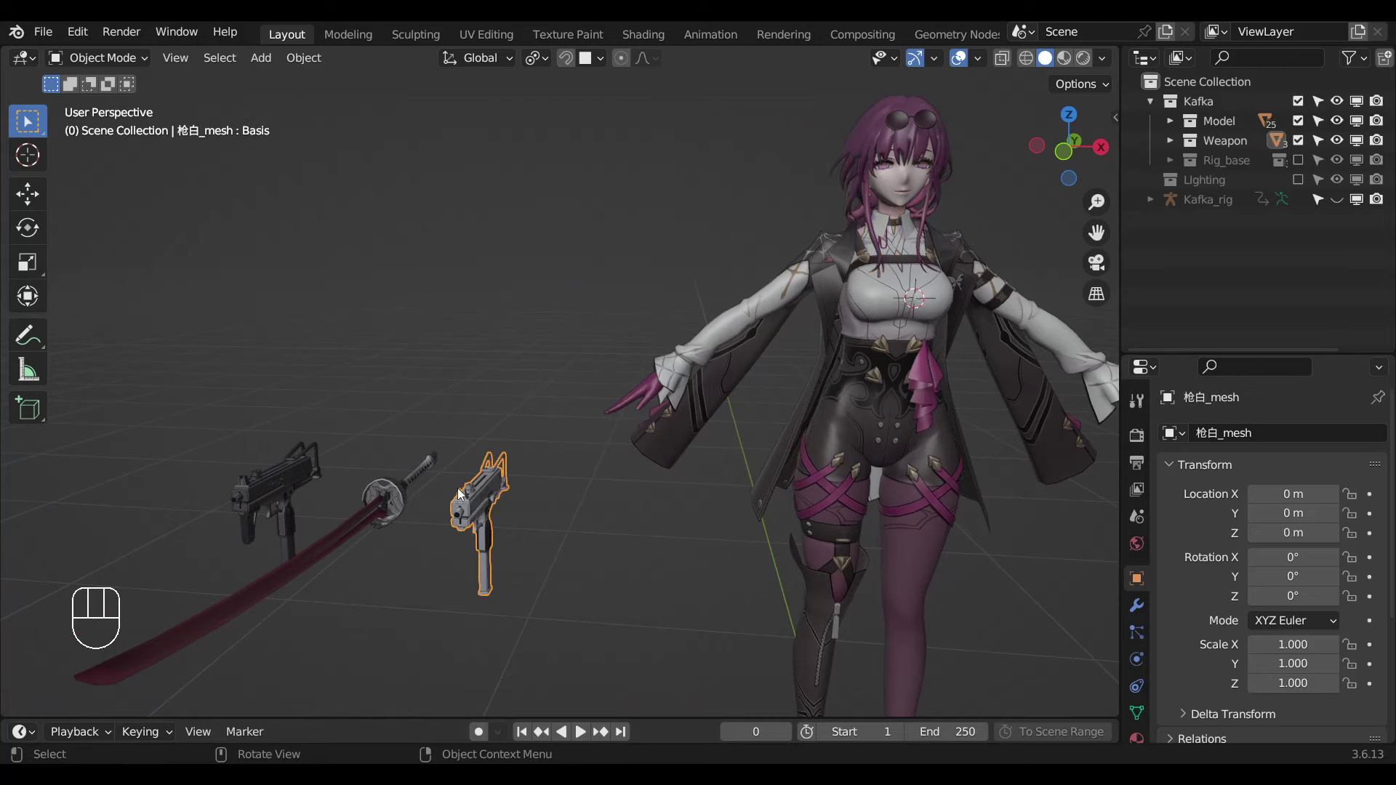
Give the white and black gun meshes a Mask_Weapon vertex group holding all vertices.
{"action": "key", "text": "Tab"}
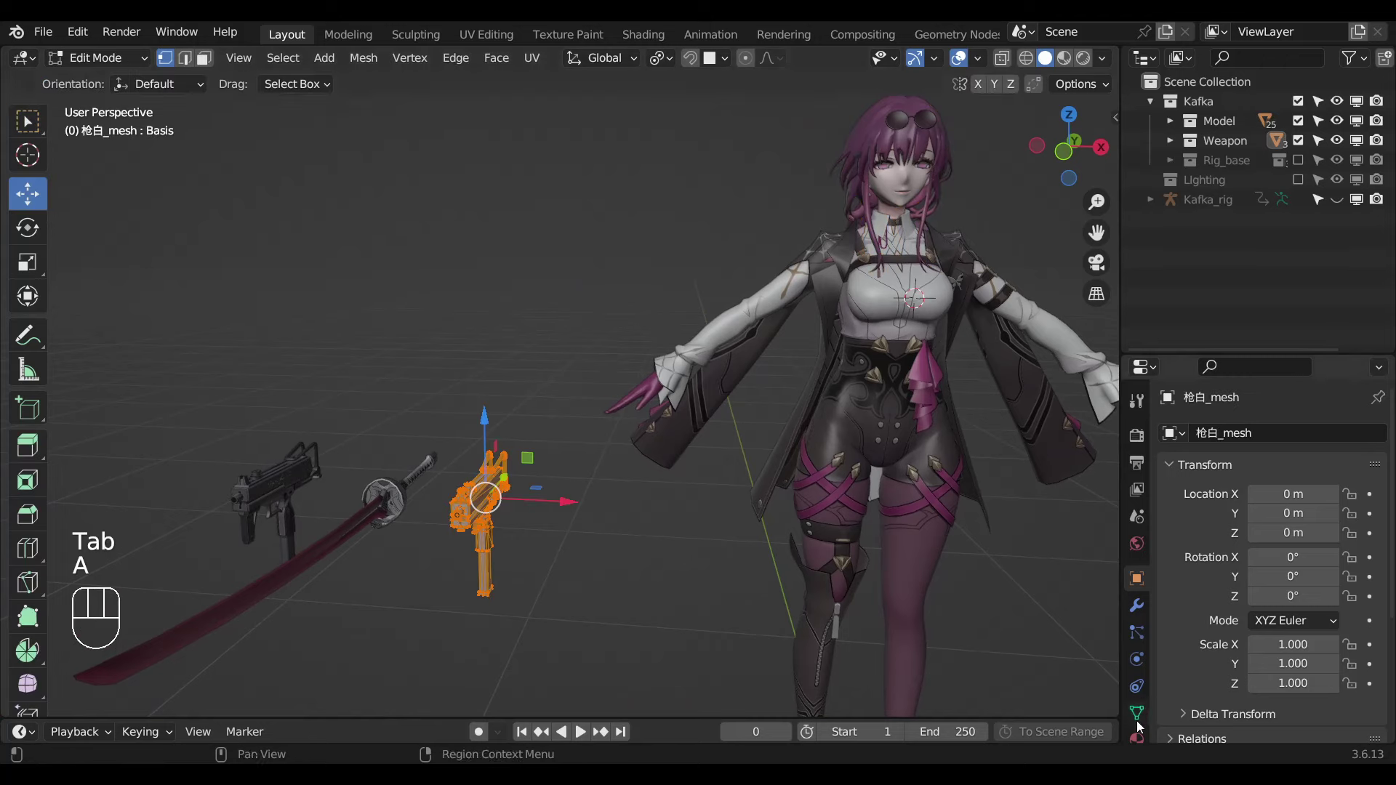
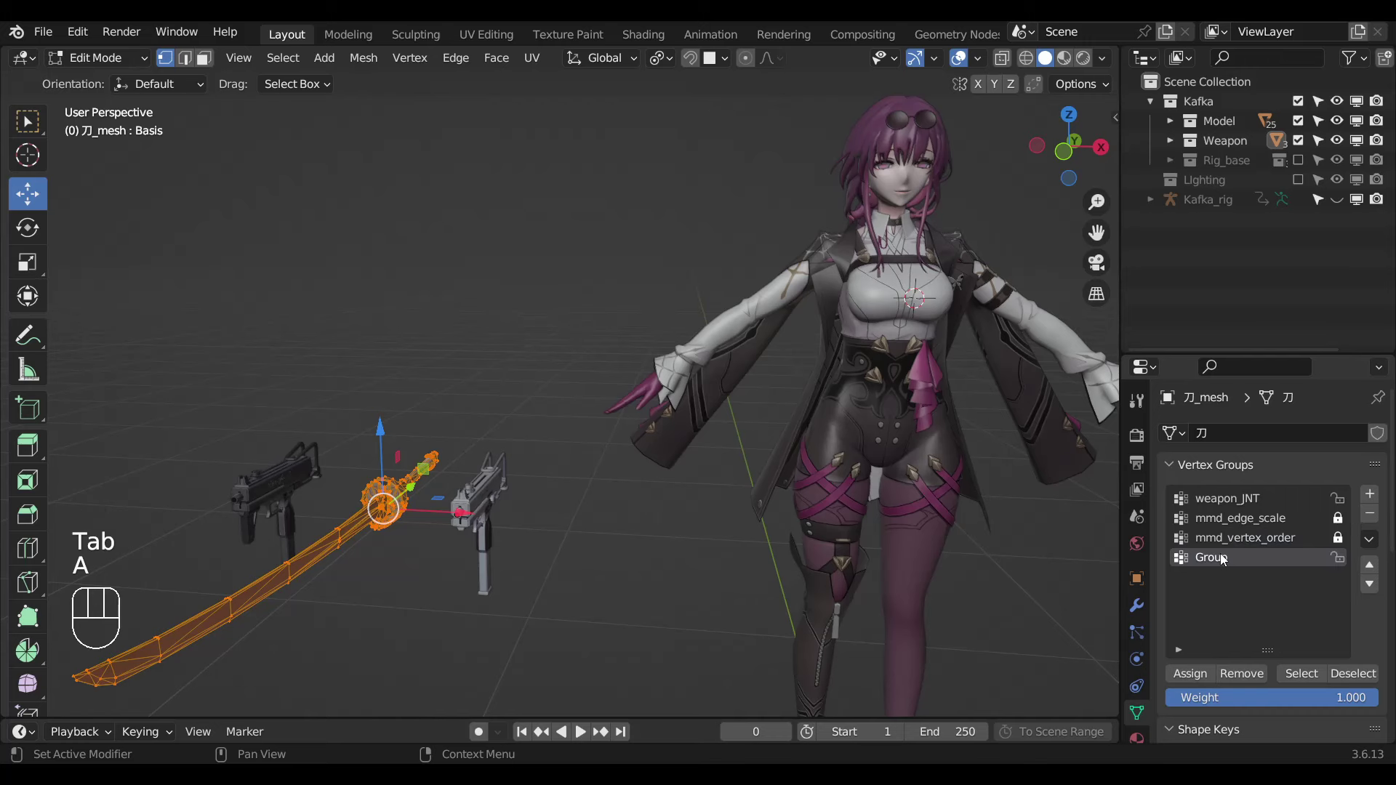
{"action": "double_click", "coordinate": [1221, 555]}
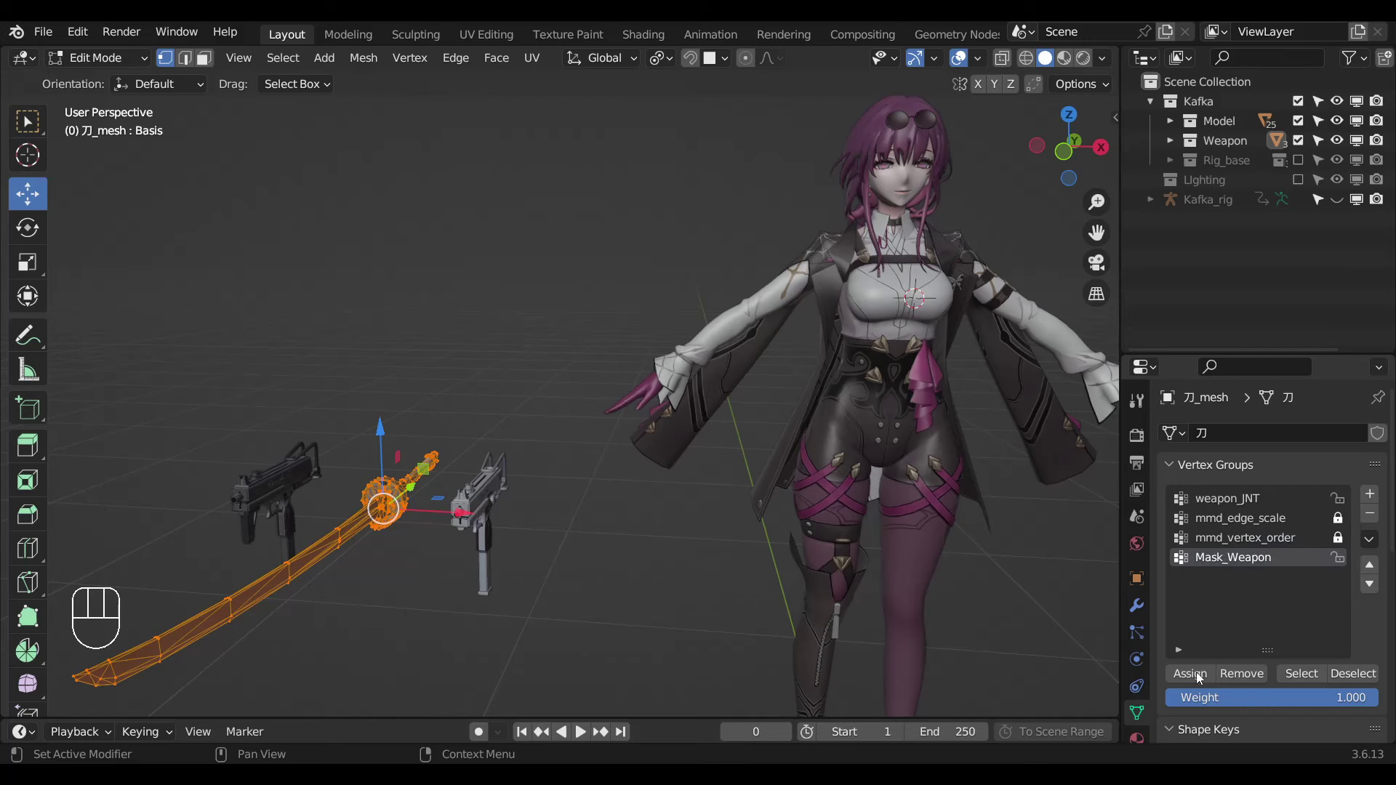
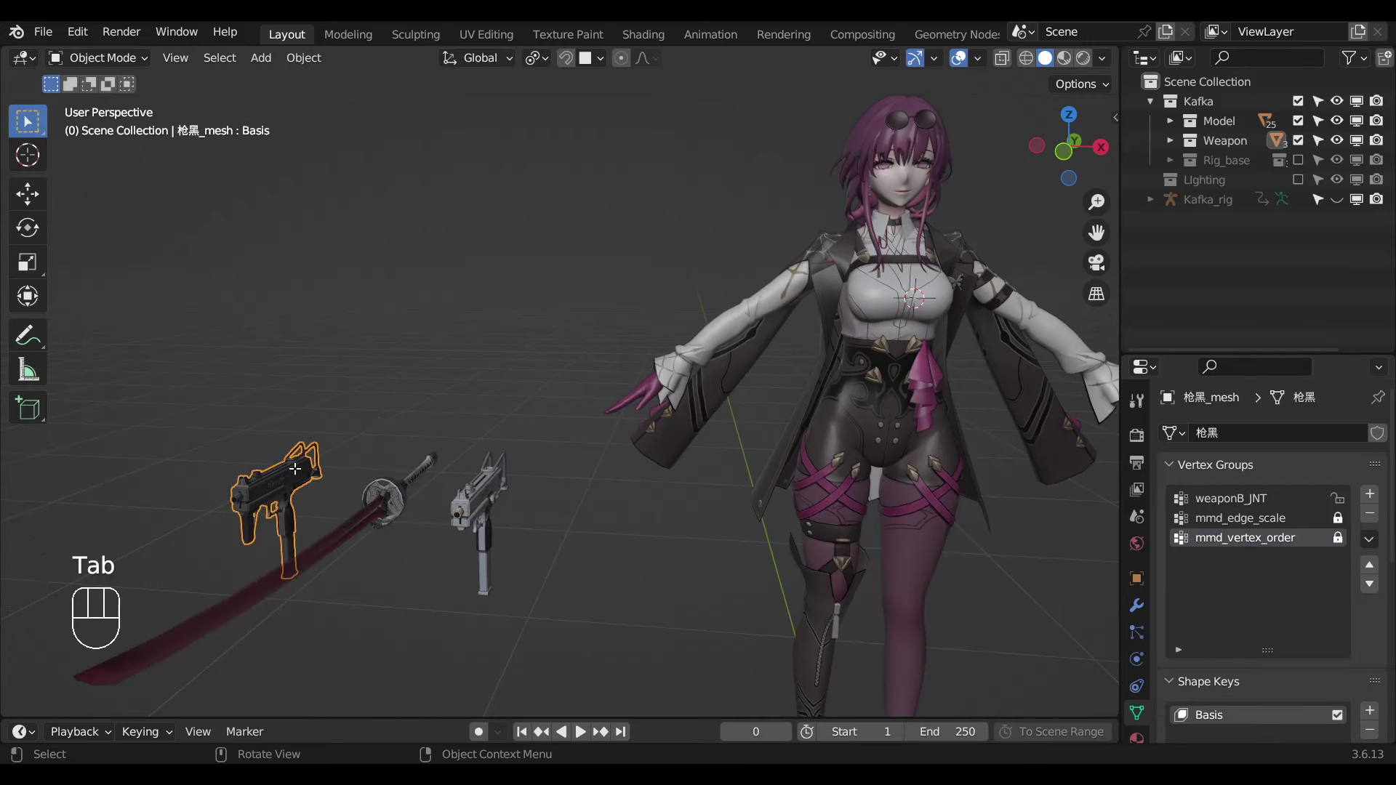
{"action": "key", "text": "Tab"}
{"action": "key", "text": "a"}
{"action": "left_click", "coordinate": [1207, 570]}
{"action": "double_click", "coordinate": [1224, 563]}
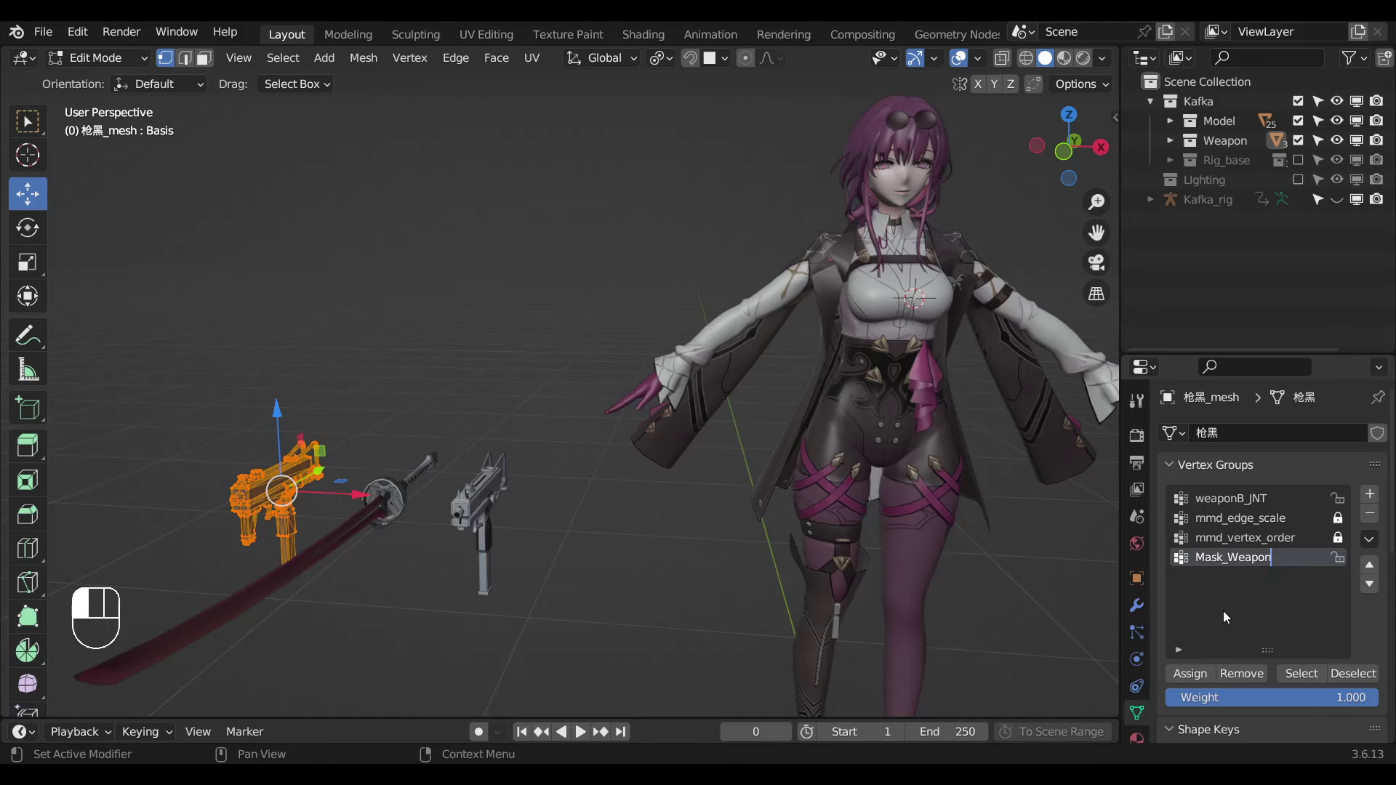
{"action": "left_click", "coordinate": [1201, 674]}
{"action": "key", "text": "Tab"}
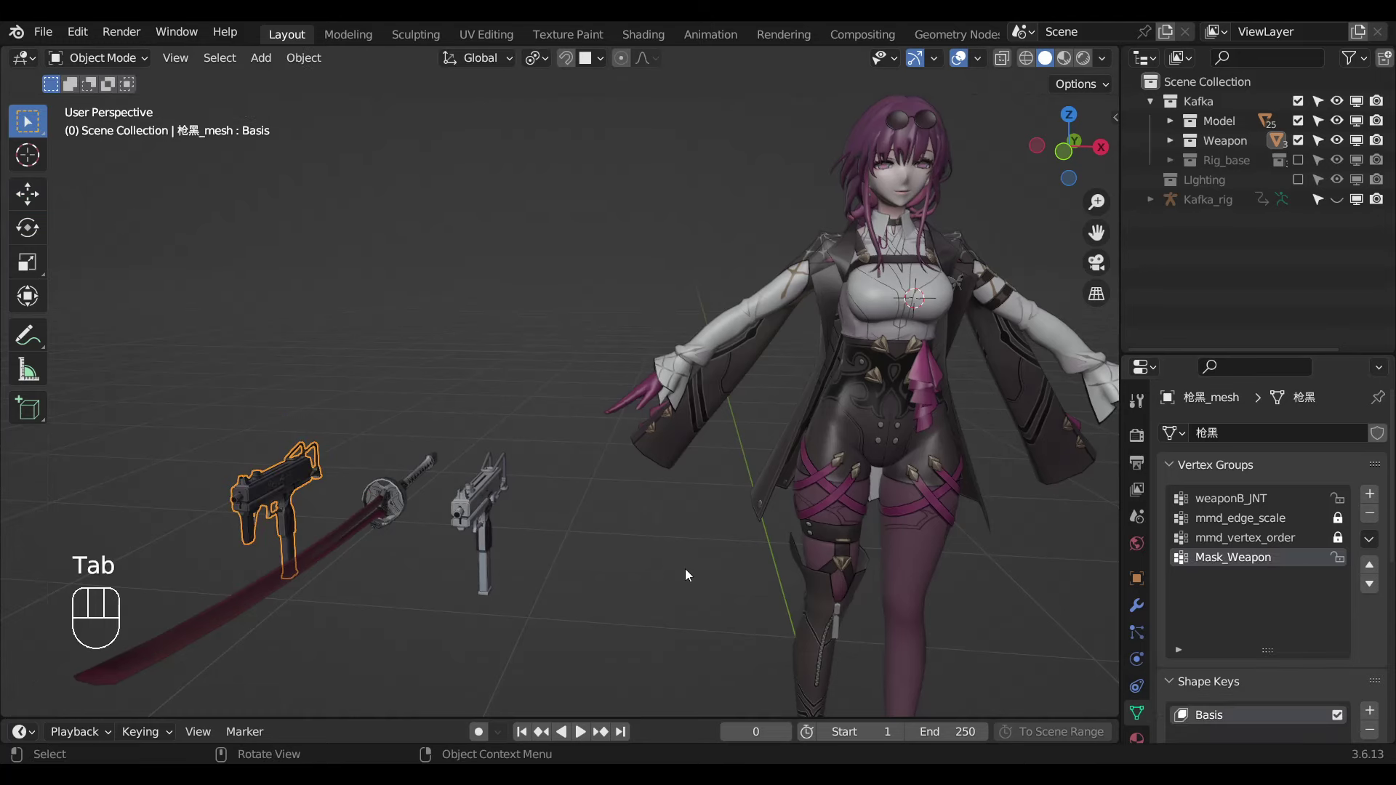
Select Kafka_rig and return it to pose mode with bones hidden.
{"action": "left_click", "coordinate": [965, 215]}
{"action": "key", "text": "ctrl+Tab"}
{"action": "key", "text": "shift+h"}
Inspect the rig's MASK custom properties in the sidebar Item panel.
{"action": "left_click_drag", "start_coordinate": [84, 36], "coordinate": [119, 299]}
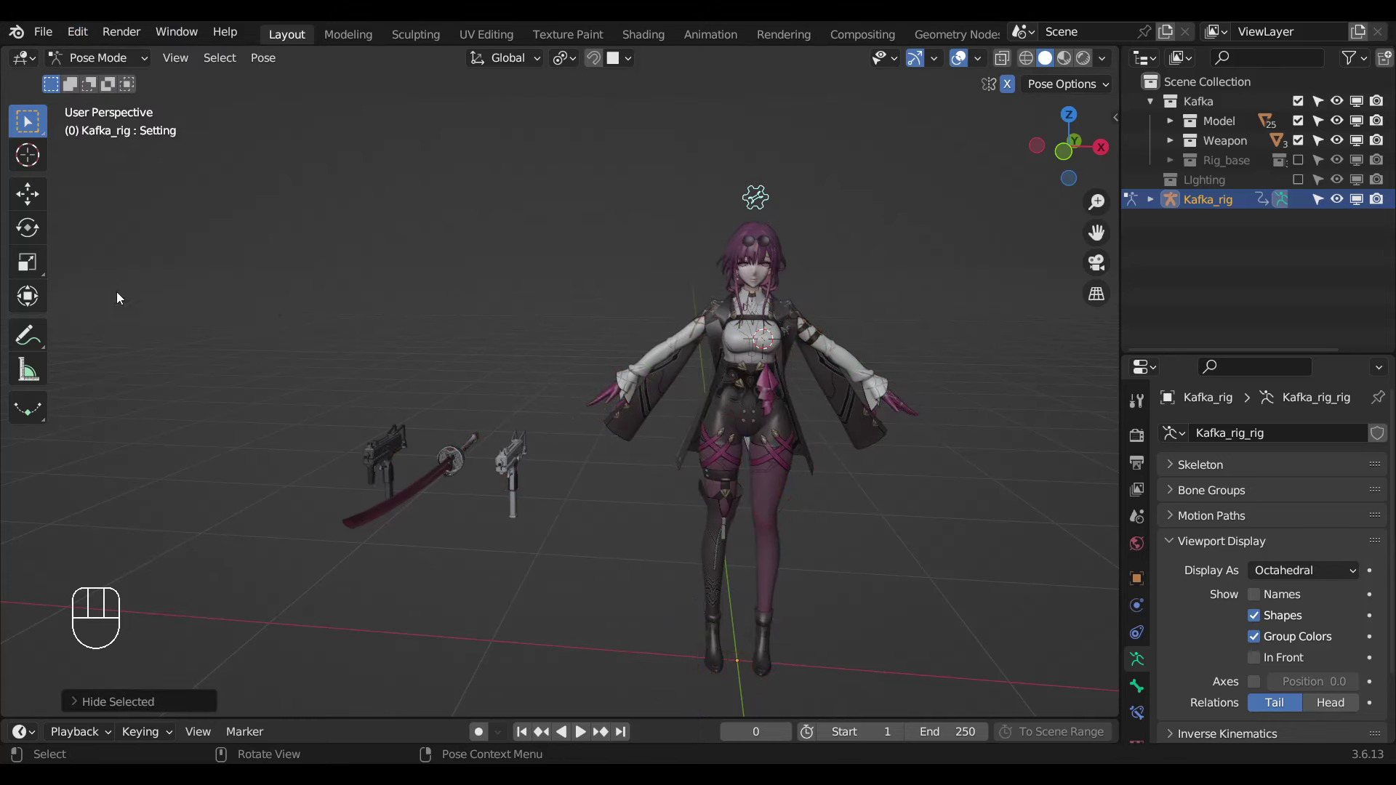
{"action": "left_click", "coordinate": [759, 202]}
{"action": "key", "text": "n"}
{"action": "middle_click", "coordinate": [686, 294]}
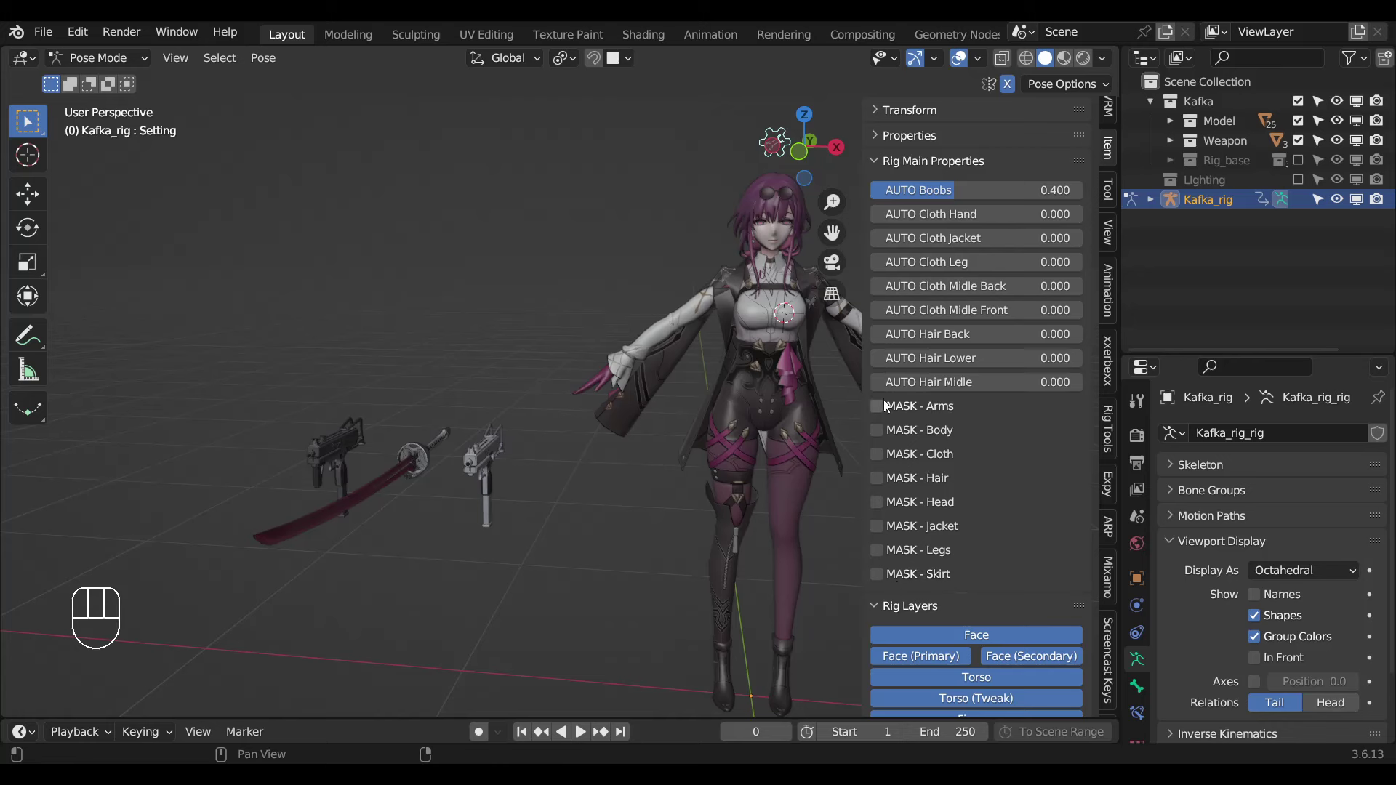
{"action": "left_click_drag", "start_coordinate": [883, 408], "coordinate": [723, 574]}
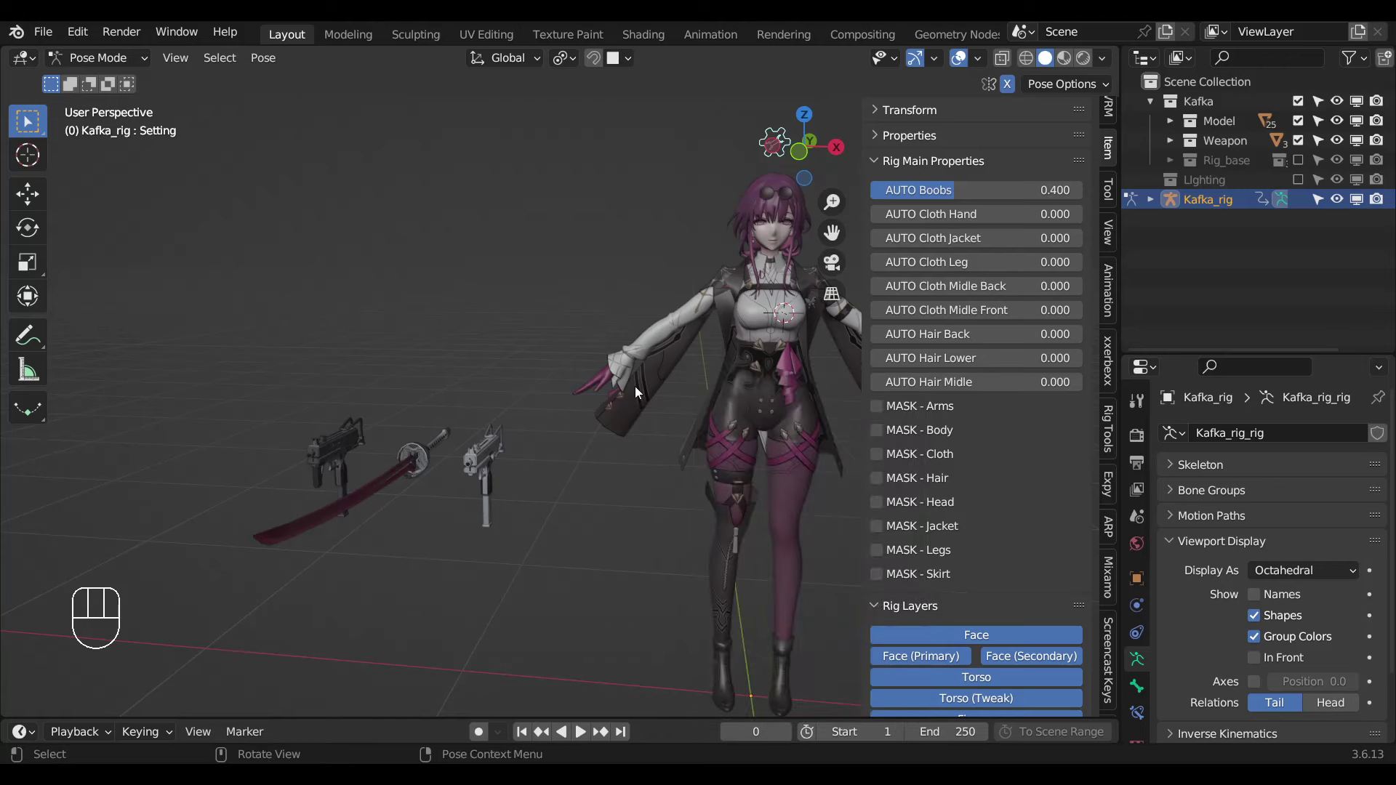
Return to object mode with the MMD FACE body mesh selected.
{"action": "key", "text": "ctrl+Tab"}
{"action": "left_click", "coordinate": [644, 375]}
{"action": "key", "text": "KP_1"}
Hide the Weapon collection and line up a front view of the character.
{"action": "middle_click", "coordinate": [591, 465]}
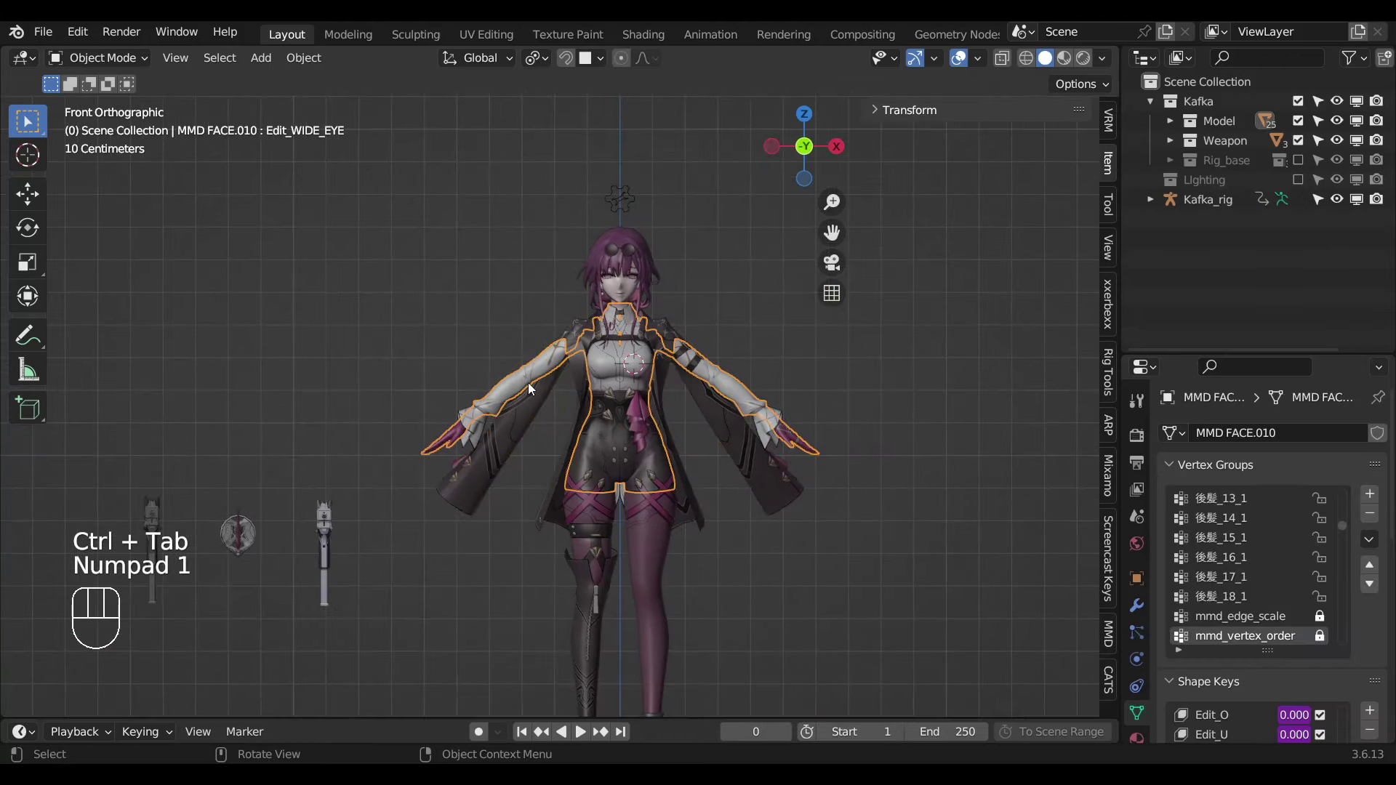
{"action": "key", "text": "g"}
{"action": "right_click", "coordinate": [578, 437]}
{"action": "left_click_drag", "start_coordinate": [541, 423], "coordinate": [639, 428]}
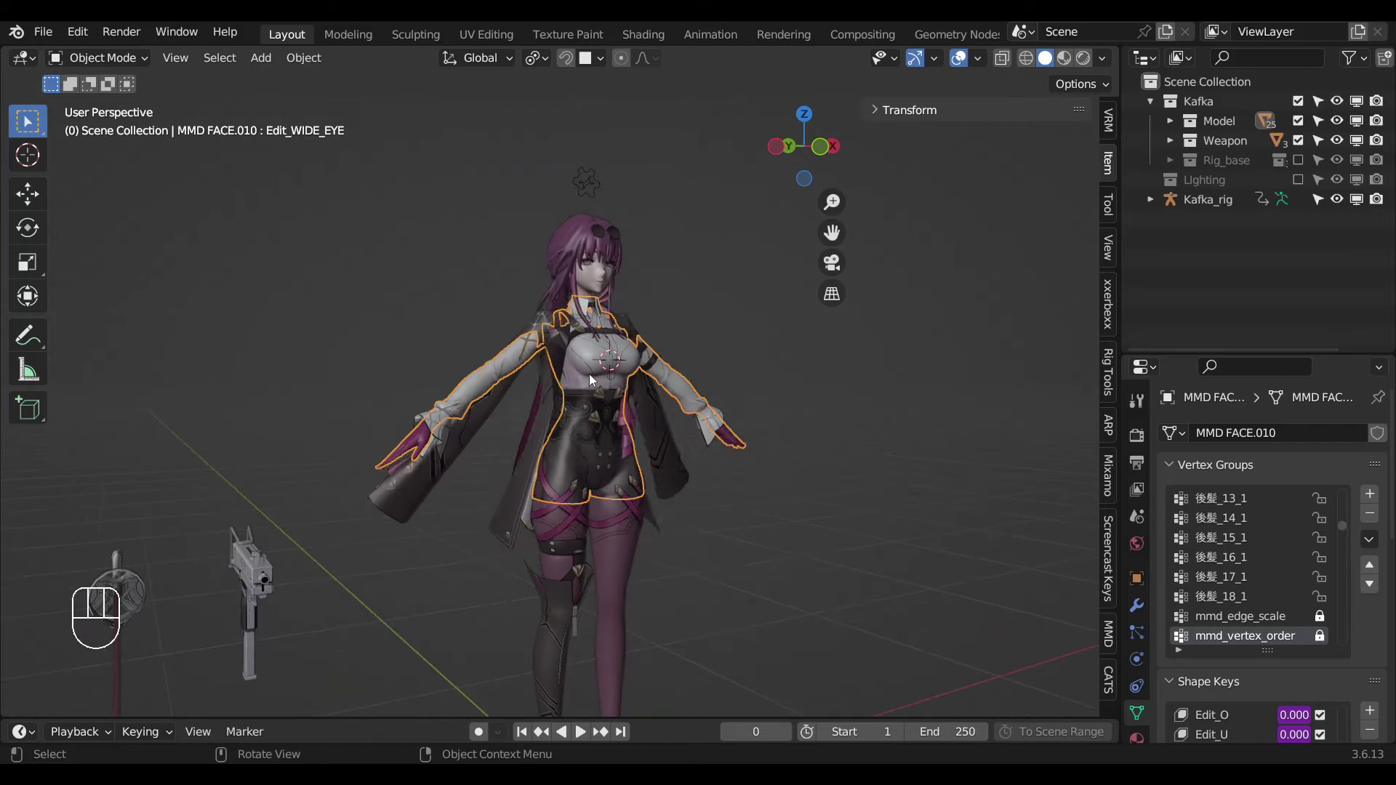
{"action": "key", "text": "KP_1"}
{"action": "left_click", "coordinate": [640, 423]}
{"action": "key", "text": "n"}
Hide the Kafka_rig armature and frame the character mesh from the front.
{"action": "key", "text": "Tab"}
{"action": "key", "text": "Tab"}
{"action": "left_click", "coordinate": [780, 266]}
{"action": "key", "text": "a"}
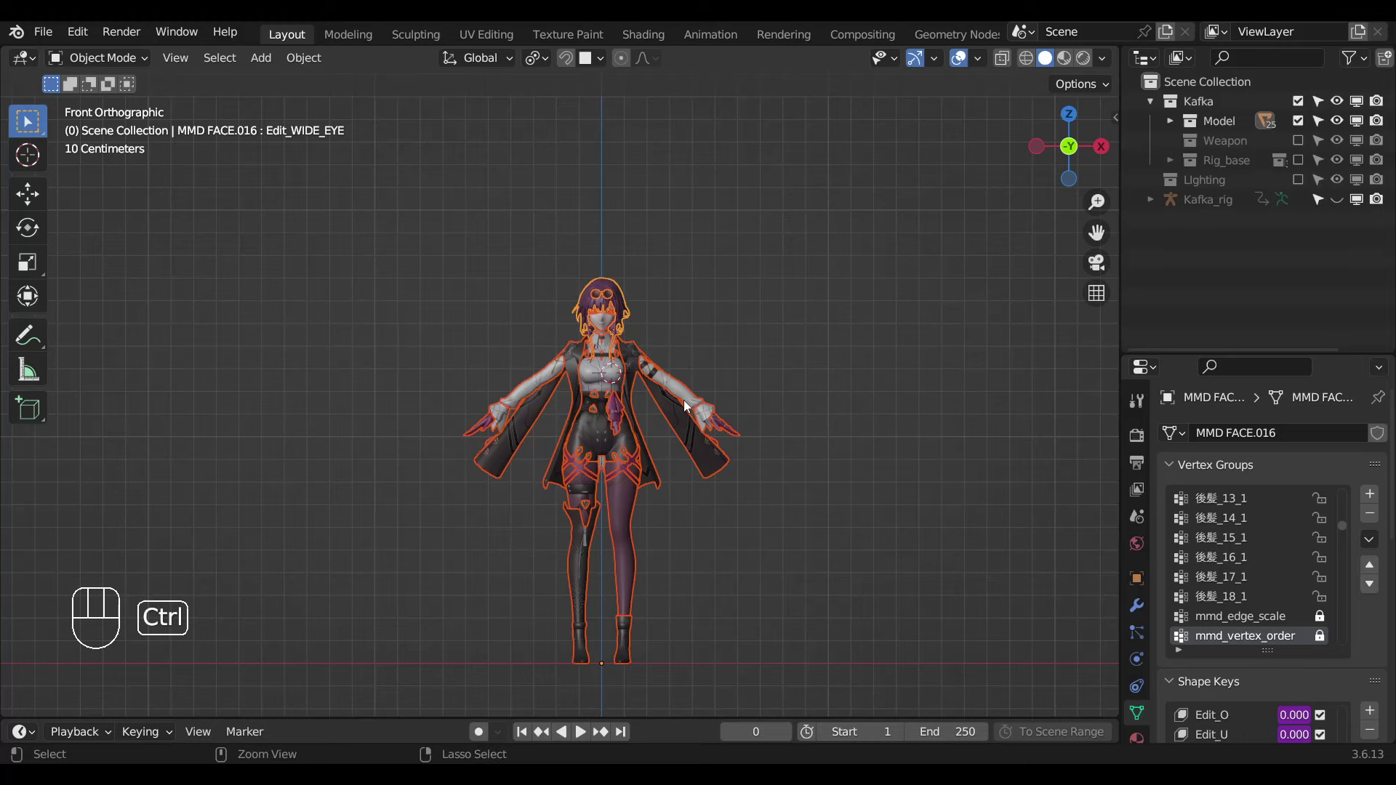
{"action": "key", "text": "ctrl+j"}
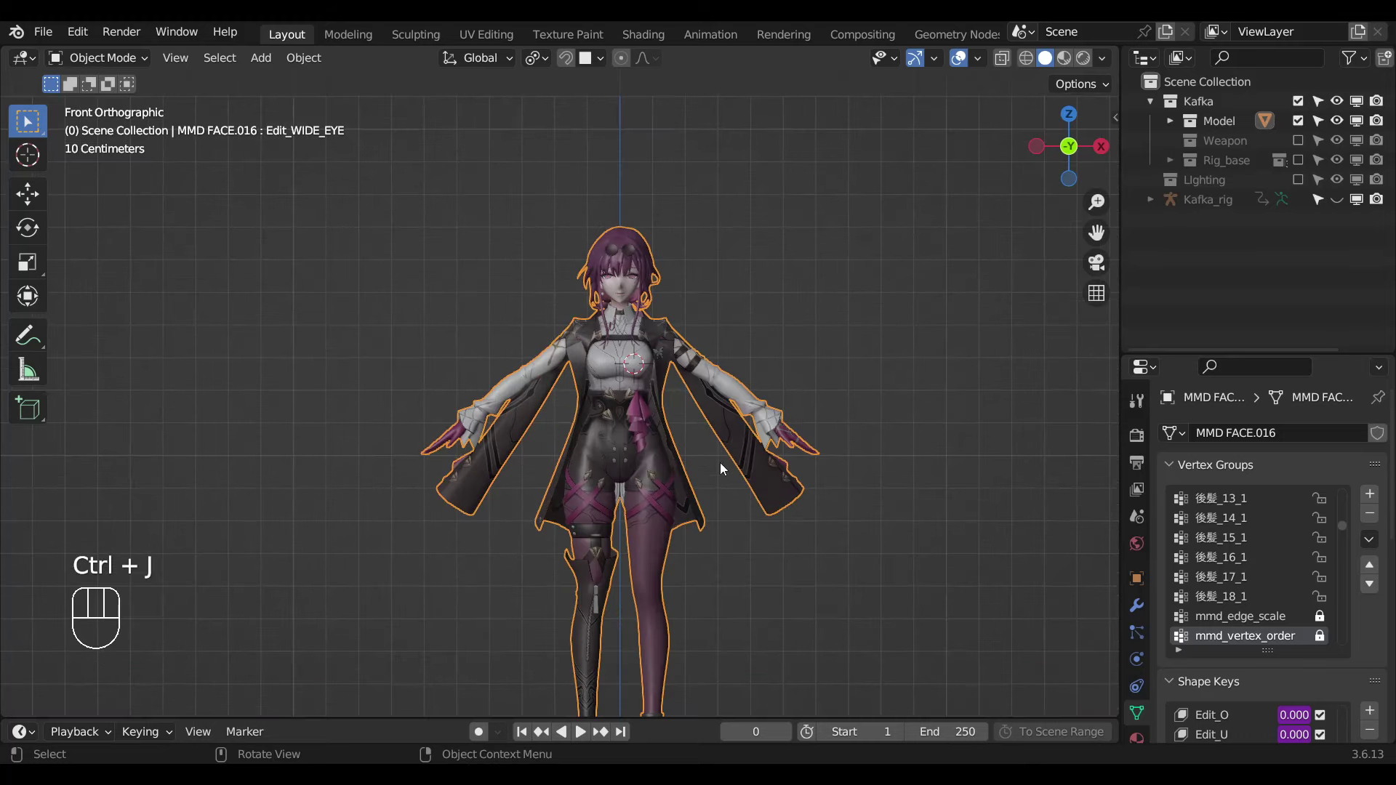
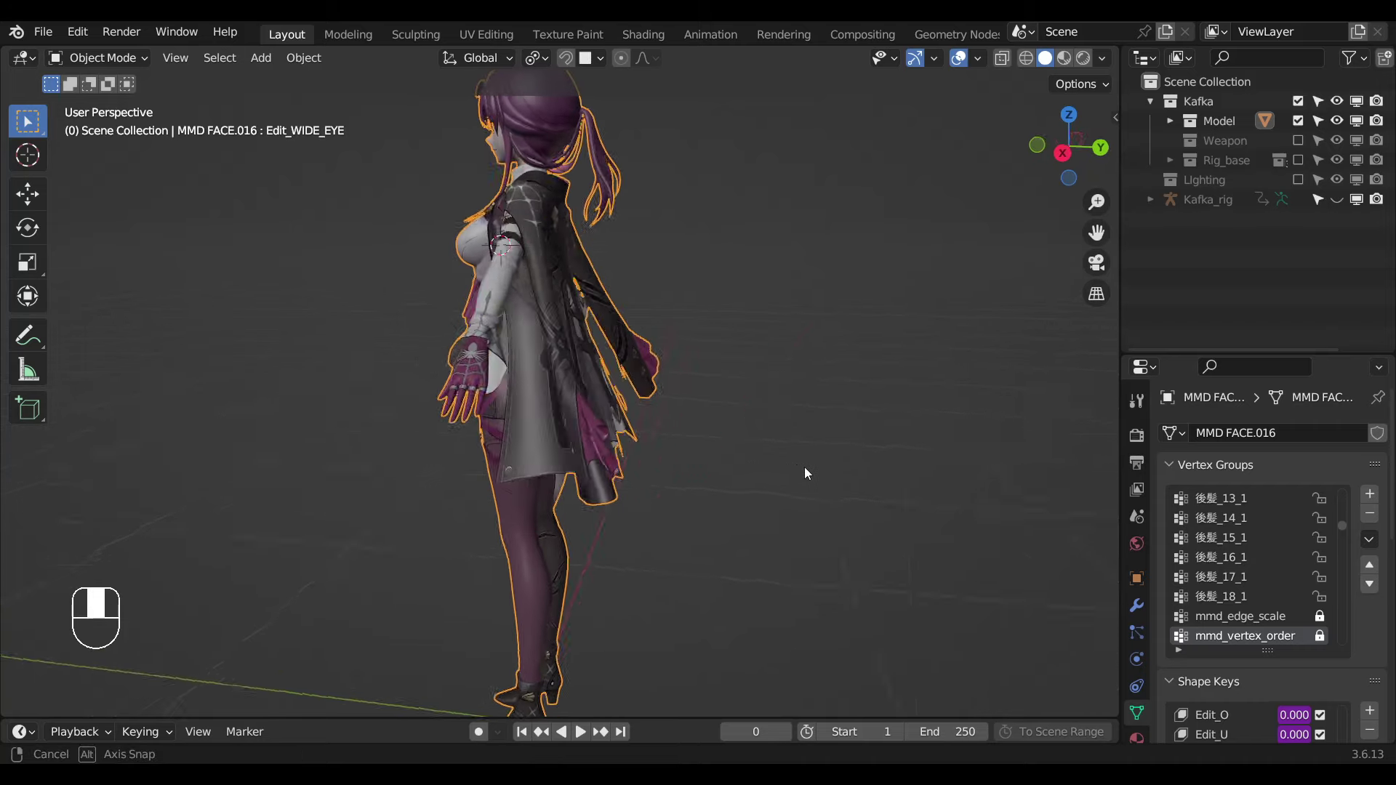
Save Kafka_Rigify_2.blend and zoom in on the head and upper body.
{"action": "key", "text": "KP_1"}
{"action": "key", "text": "ctrl+s"}
{"action": "key", "text": "Page_Down"}
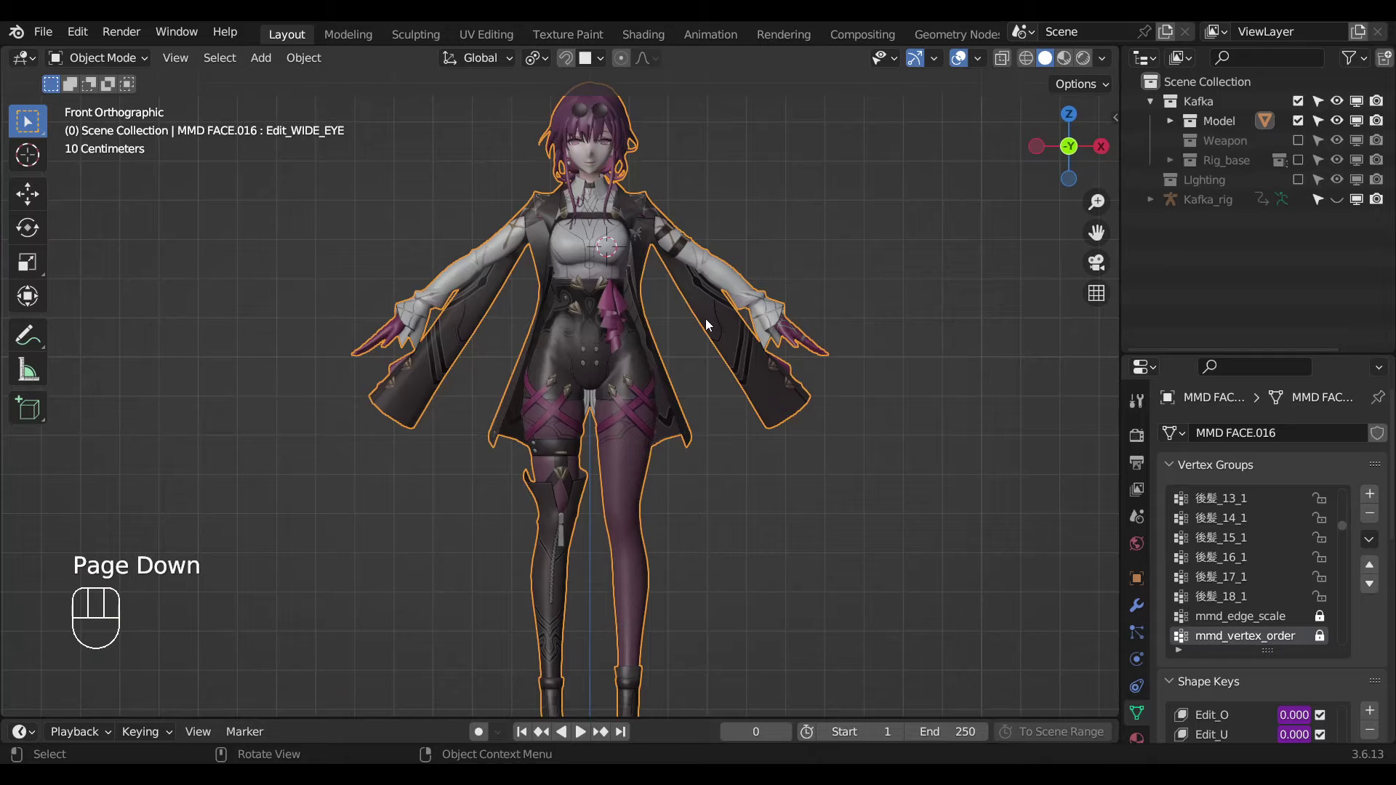
{"action": "left_click_drag", "start_coordinate": [726, 382], "coordinate": [739, 508]}
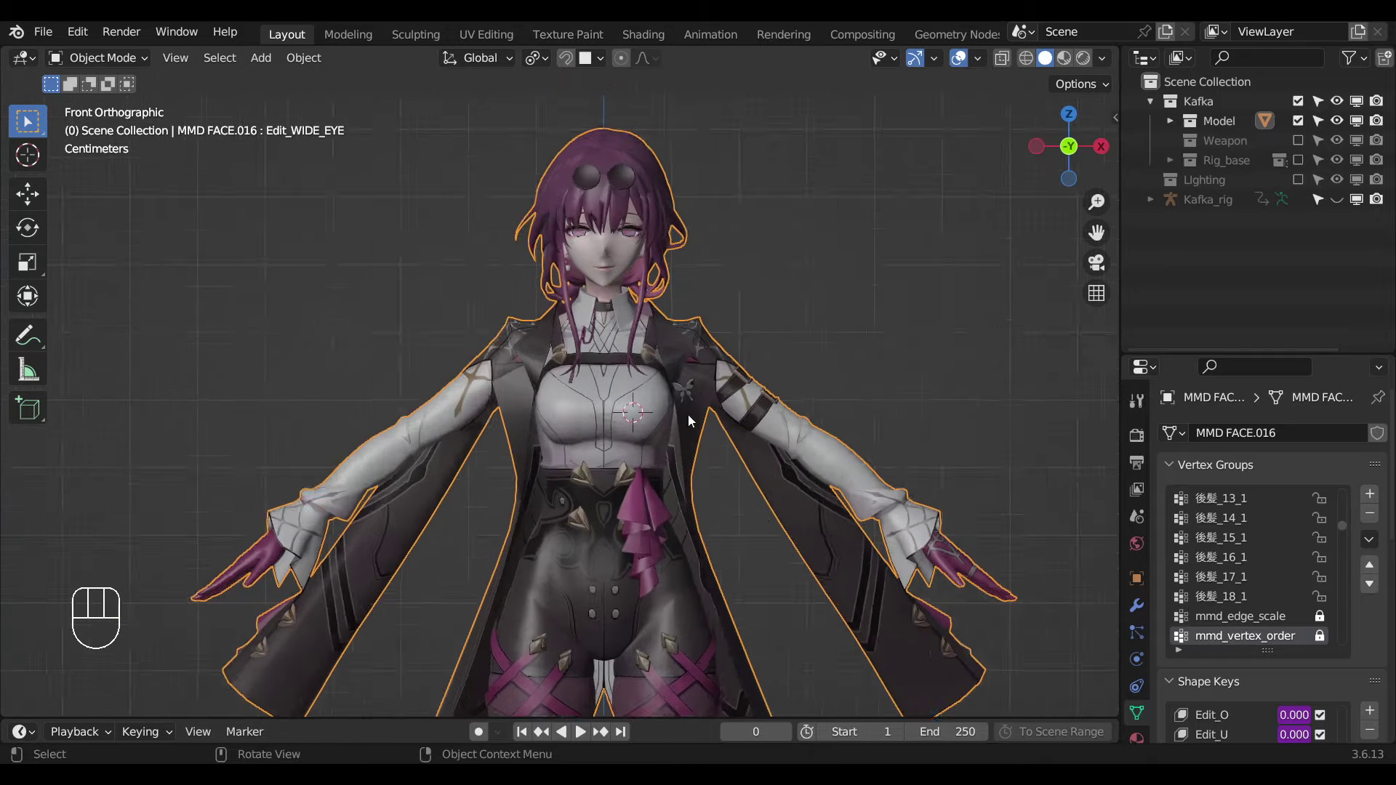
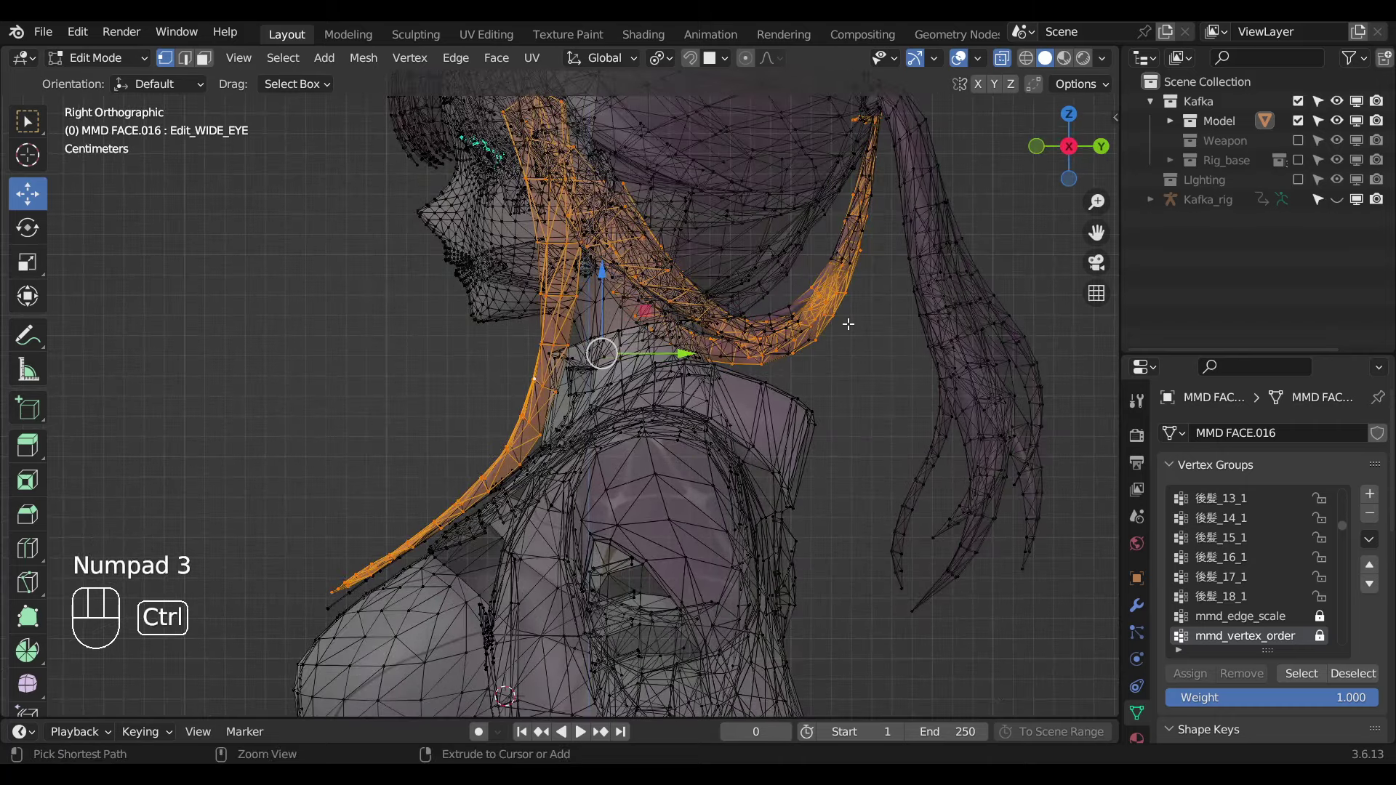
Select the linked ponytail lock for Mask_Hair, collapse the Armature modifier and leave edit mode.
{"action": "key", "text": "ctrl+l"}
{"action": "key", "text": "alt+z"}
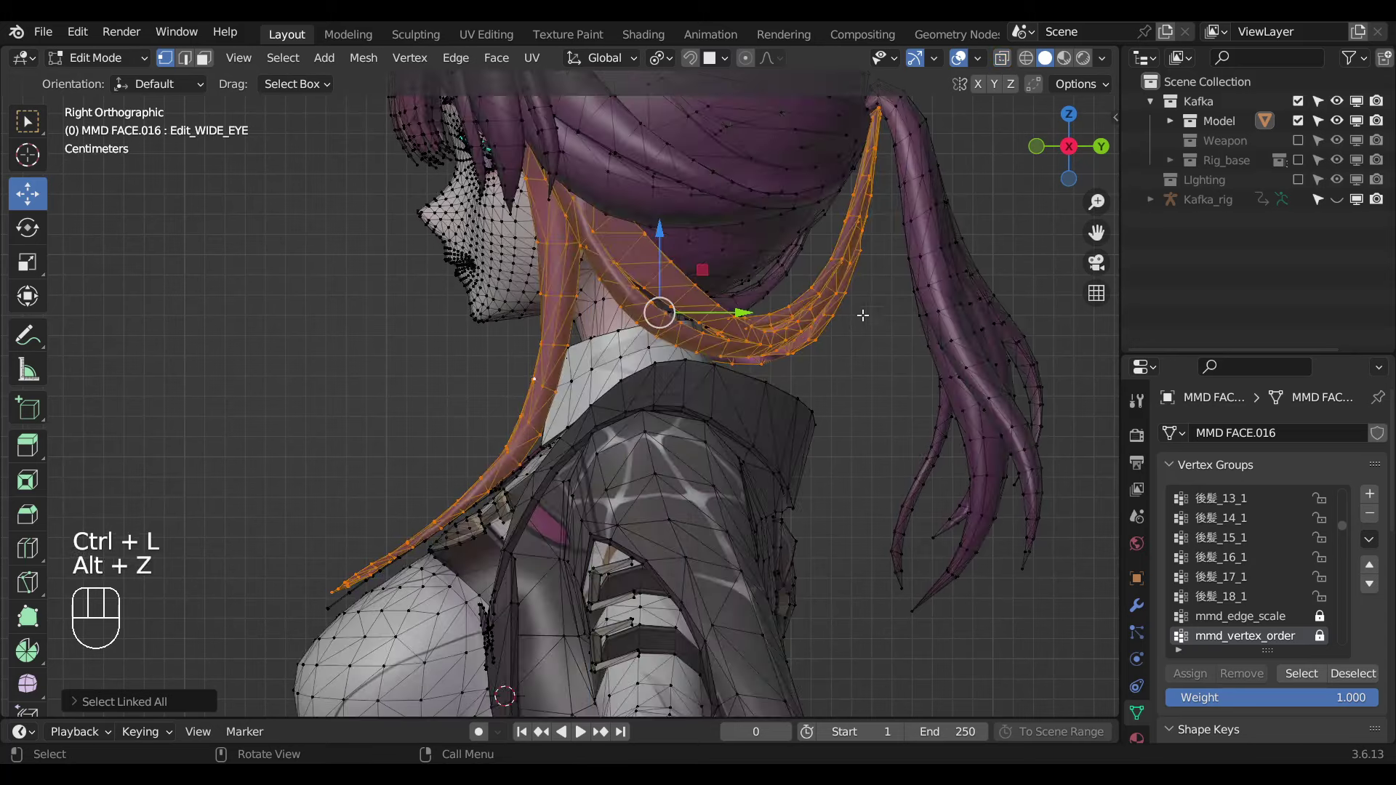
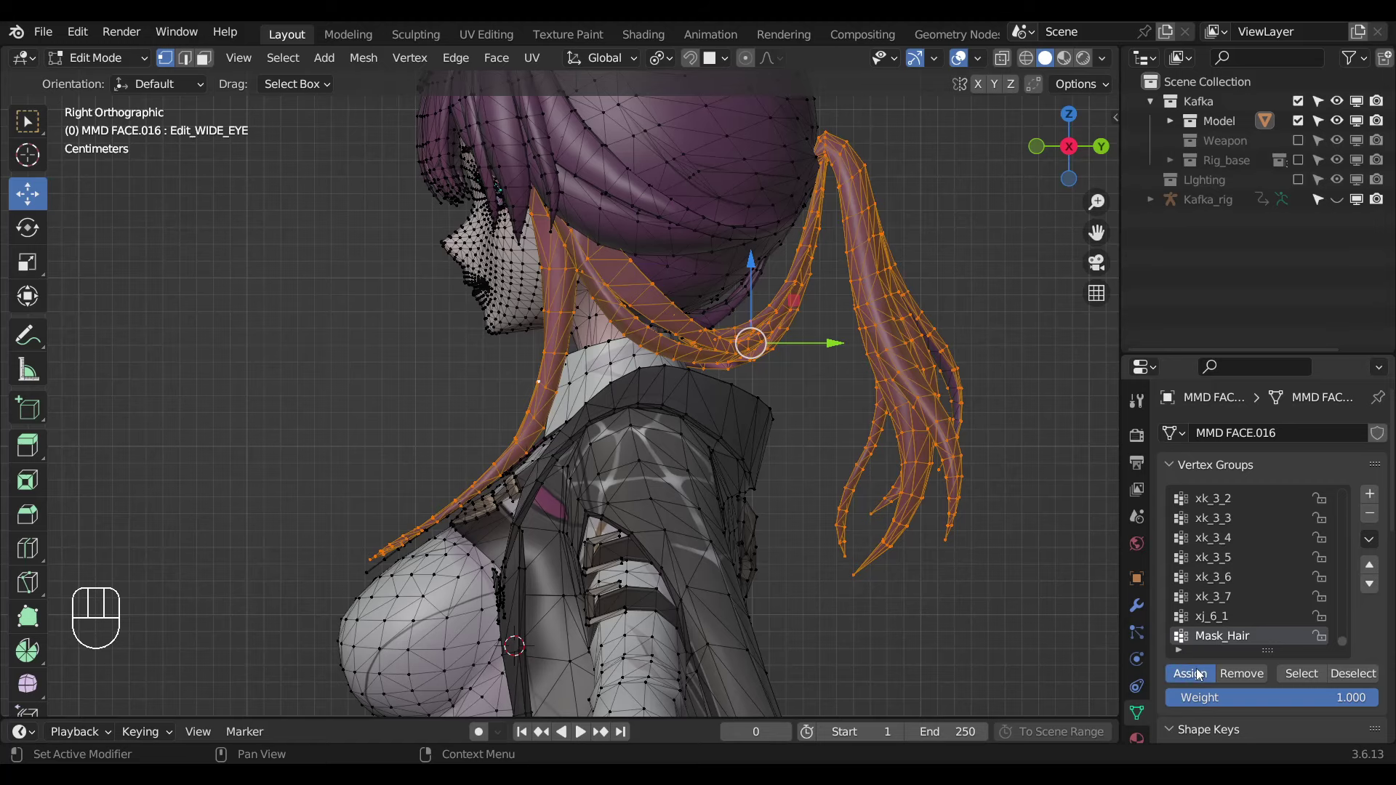
{"action": "left_click", "coordinate": [1194, 671]}
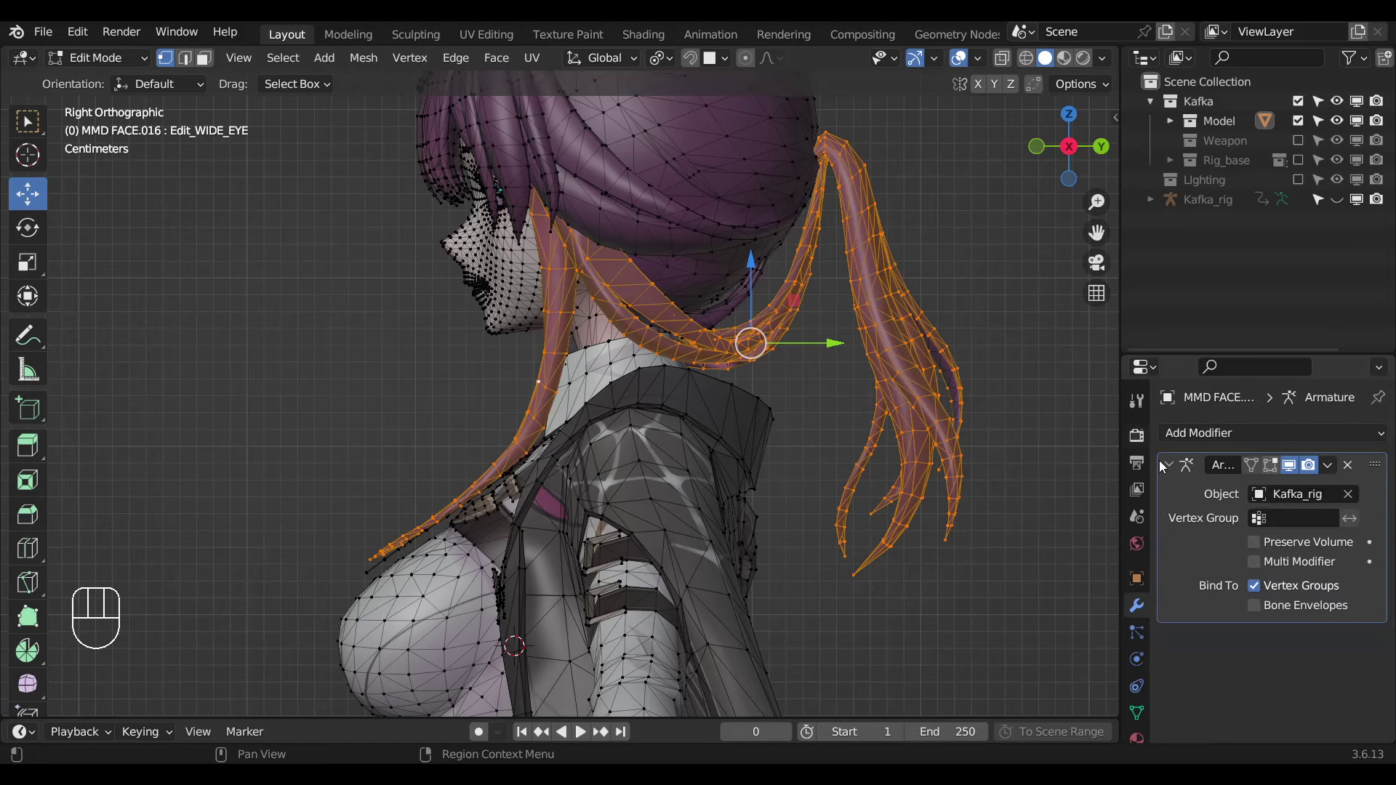
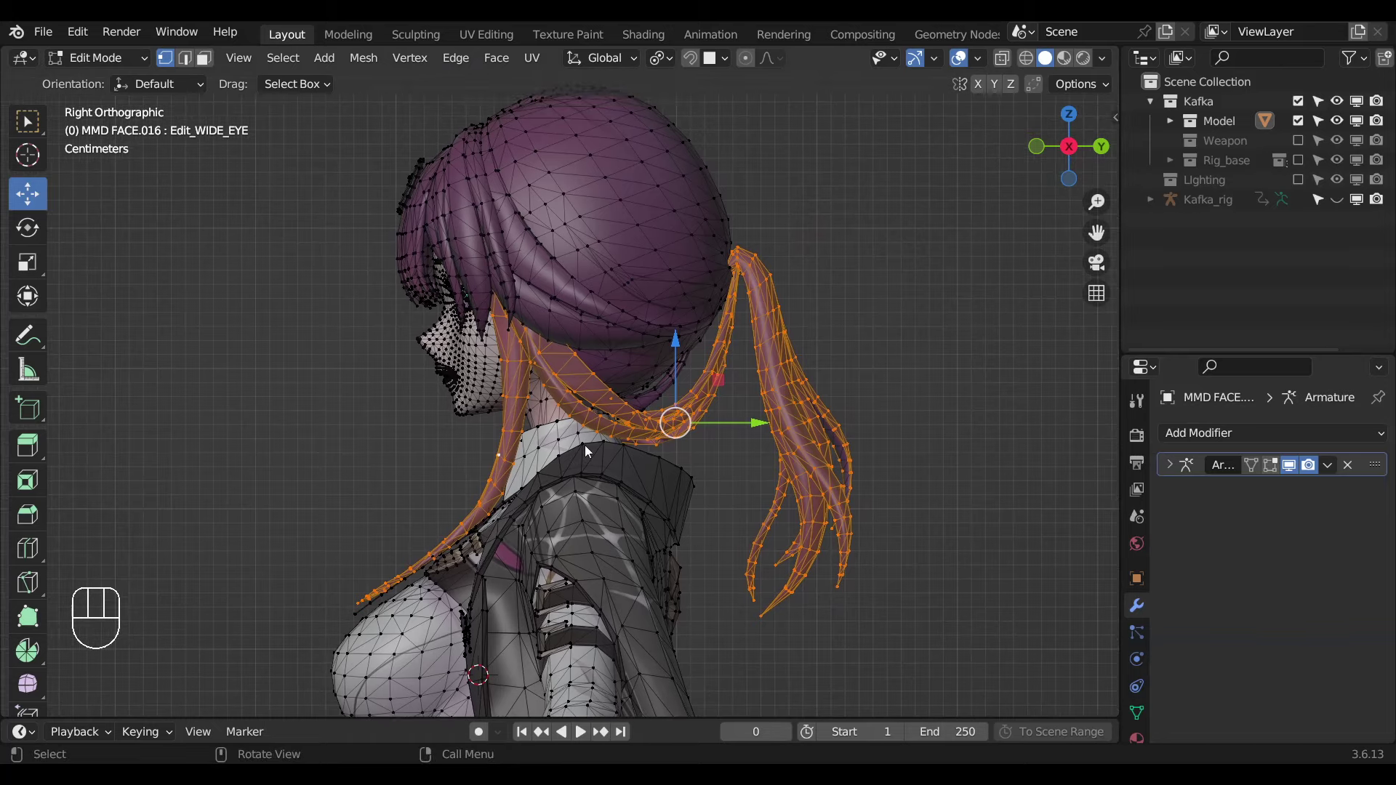
{"action": "key", "text": "Tab"}
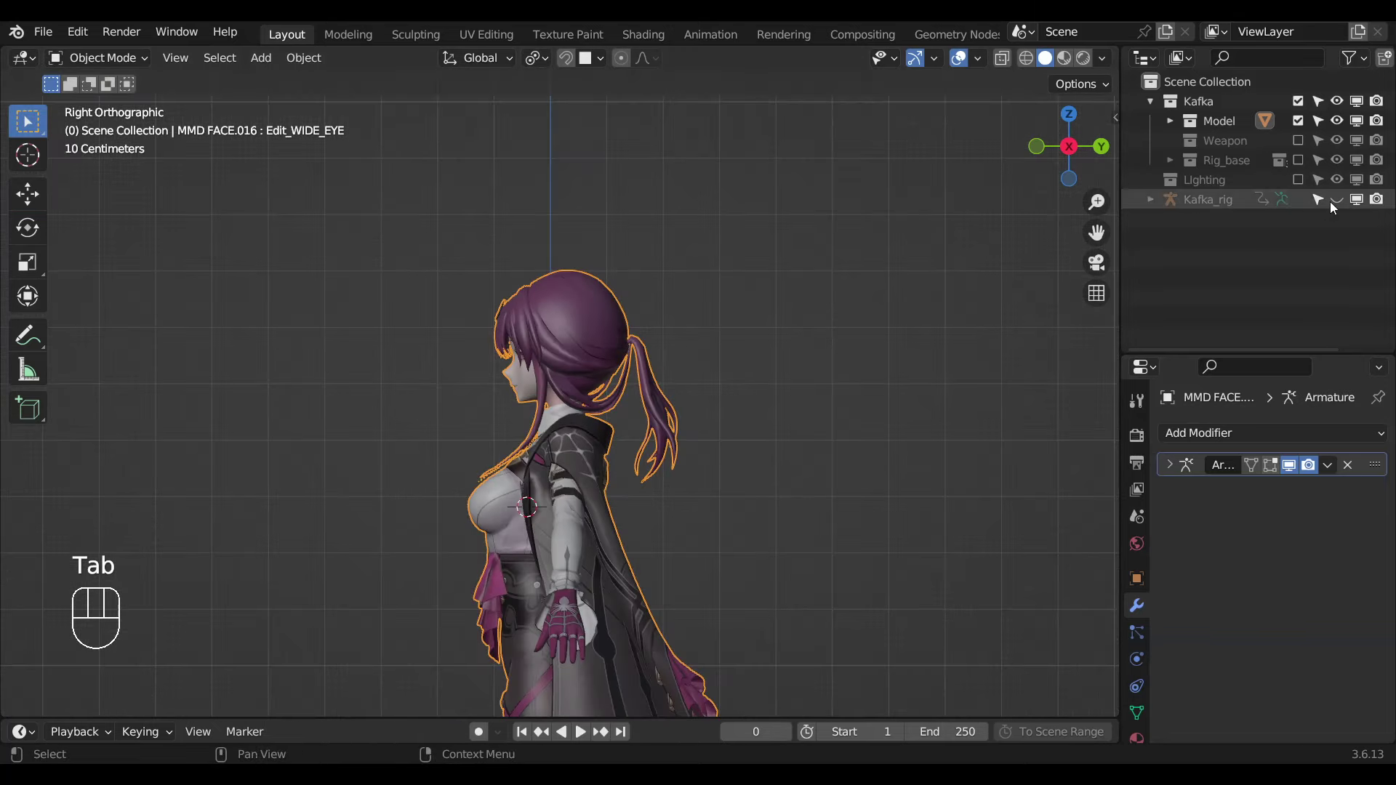
Reset Kafka_rig's AUTO Boobs to 0.000 in pose mode and reselect the face mesh.
{"action": "left_click", "coordinate": [1335, 204]}
{"action": "left_click", "coordinate": [573, 212]}
{"action": "key", "text": "ctrl+Tab"}
{"action": "left_click", "coordinate": [569, 213]}
{"action": "key", "text": "n"}
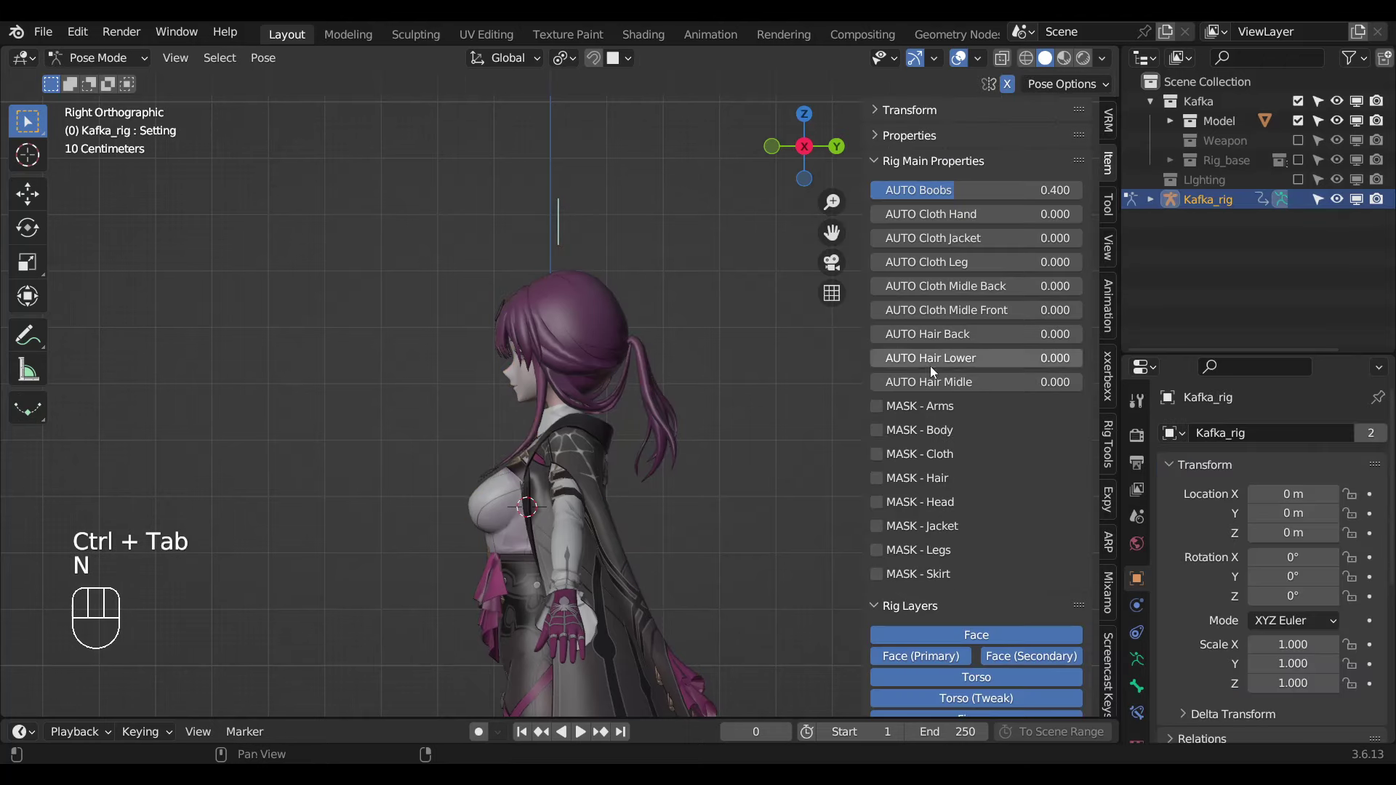
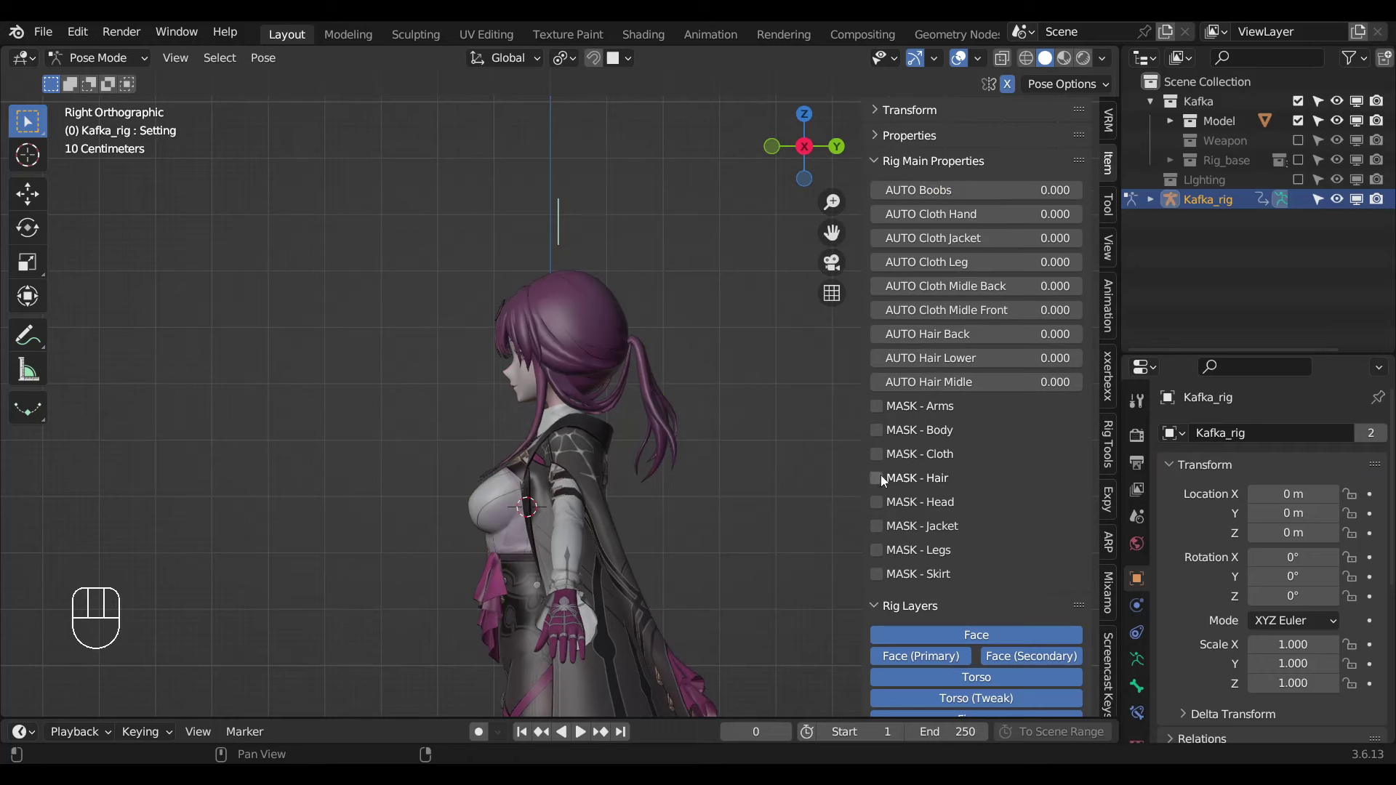
{"action": "left_click_drag", "start_coordinate": [887, 479], "coordinate": [788, 596]}
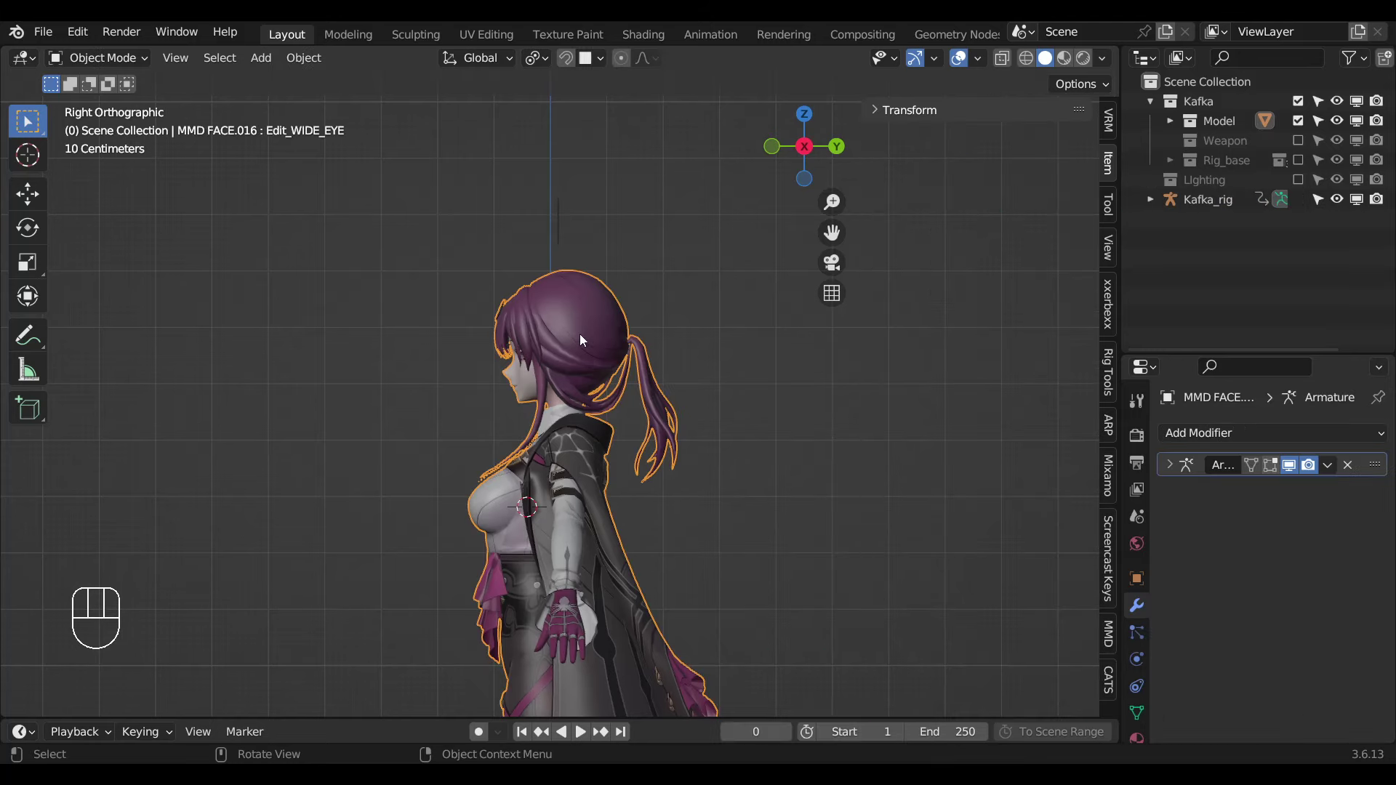
Add a Mask modifier named Hair on Mask_Hair to MMD FACE.016, driven from the Setting bone.
{"action": "left_click", "coordinate": [1197, 435]}
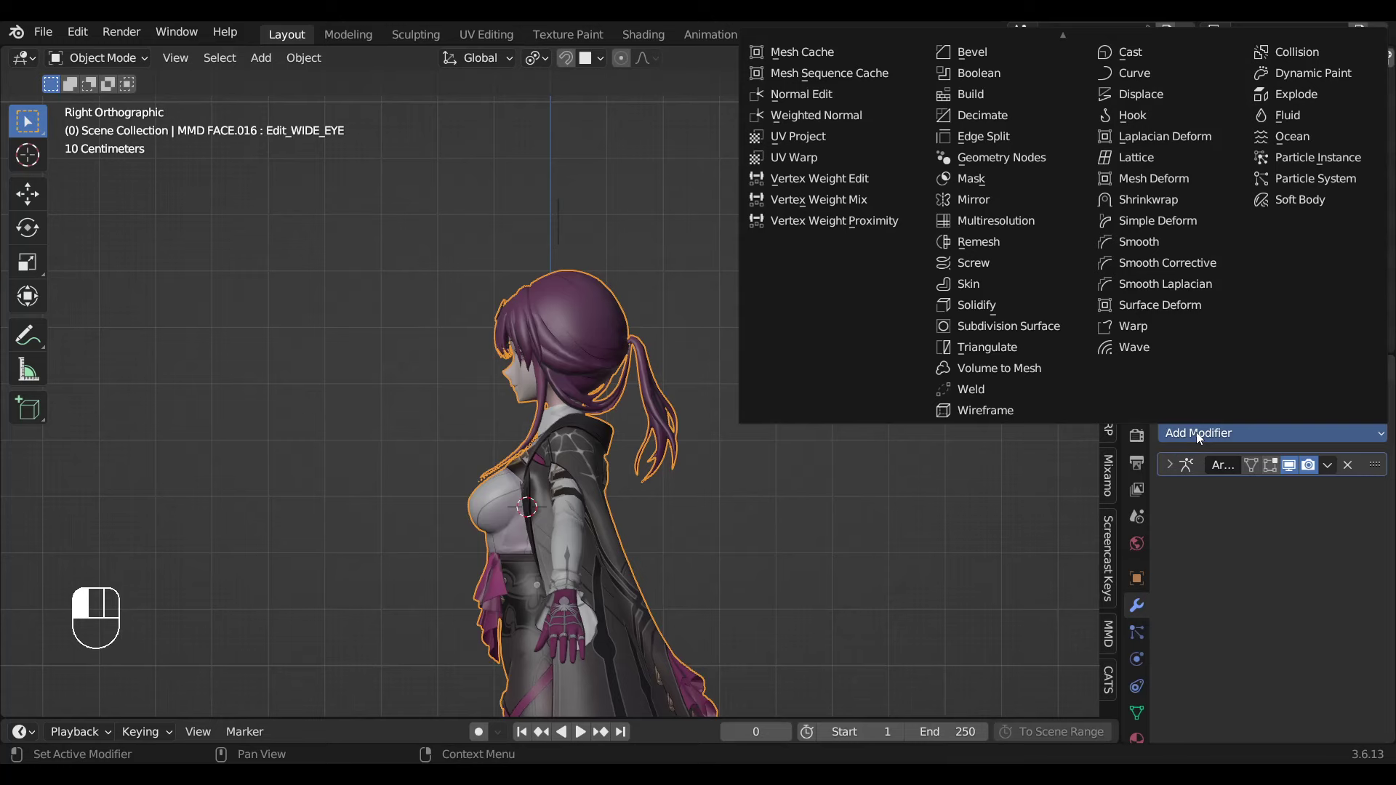
{"action": "key", "text": "a"}
{"action": "left_click", "coordinate": [1352, 494]}
{"action": "left_click_drag", "start_coordinate": [1232, 439], "coordinate": [1286, 539]}
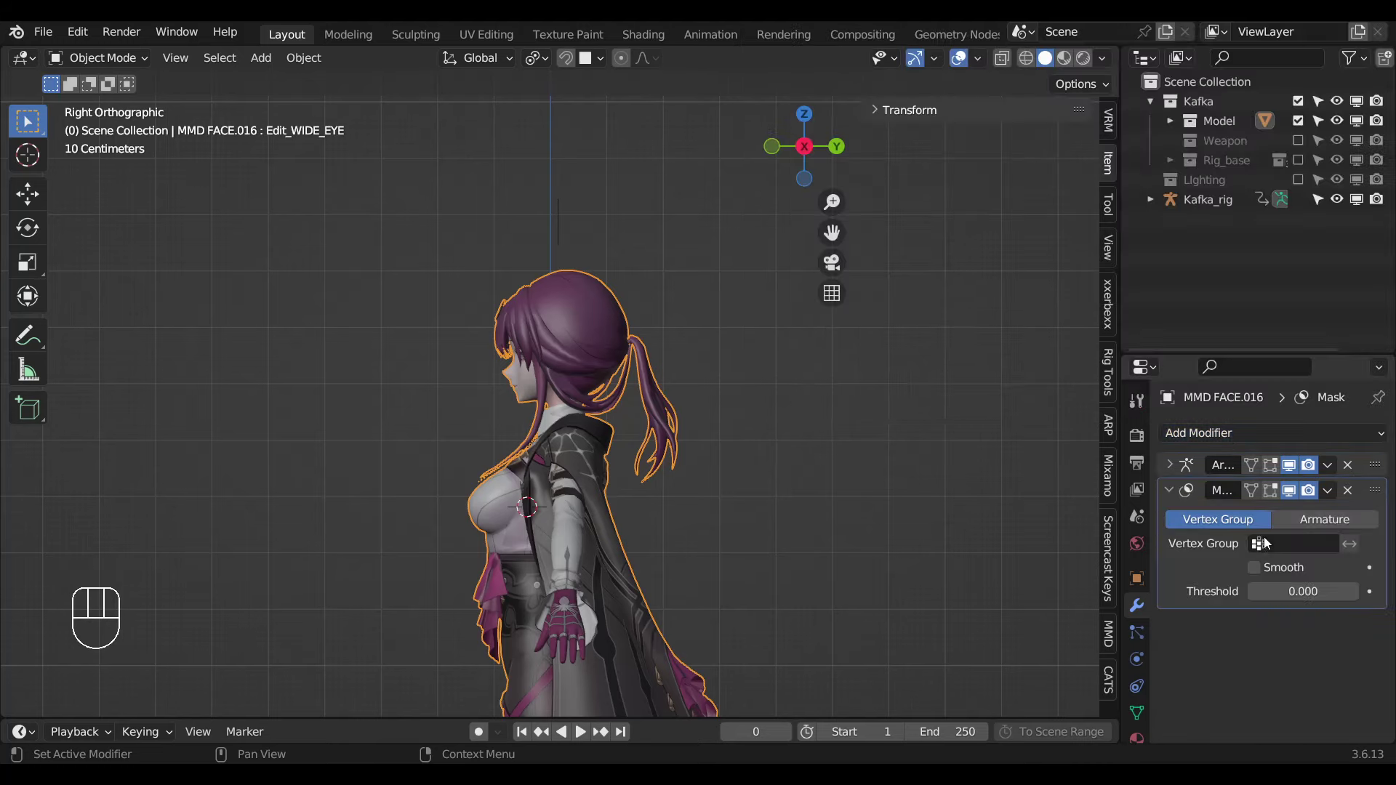
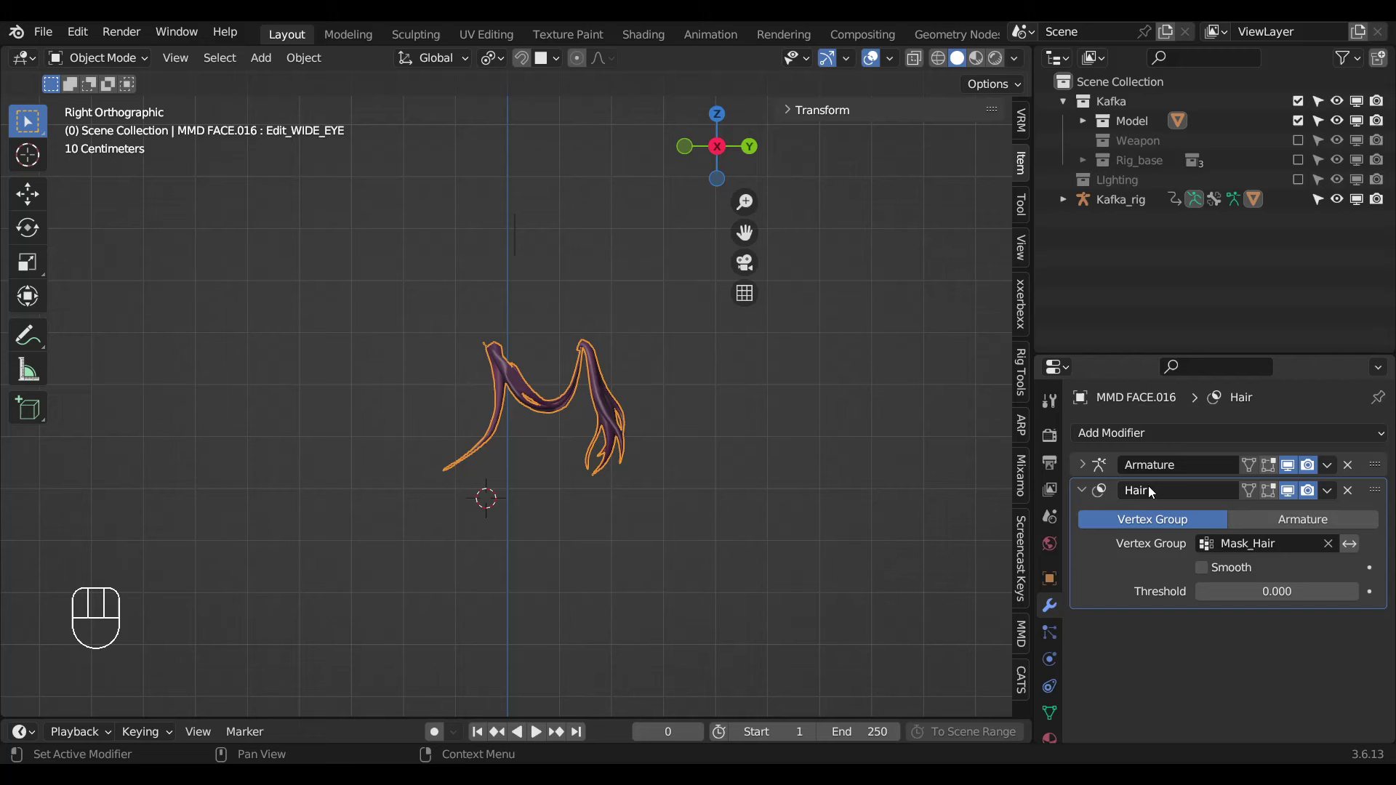
{"action": "left_click_drag", "start_coordinate": [1292, 498], "coordinate": [725, 397]}
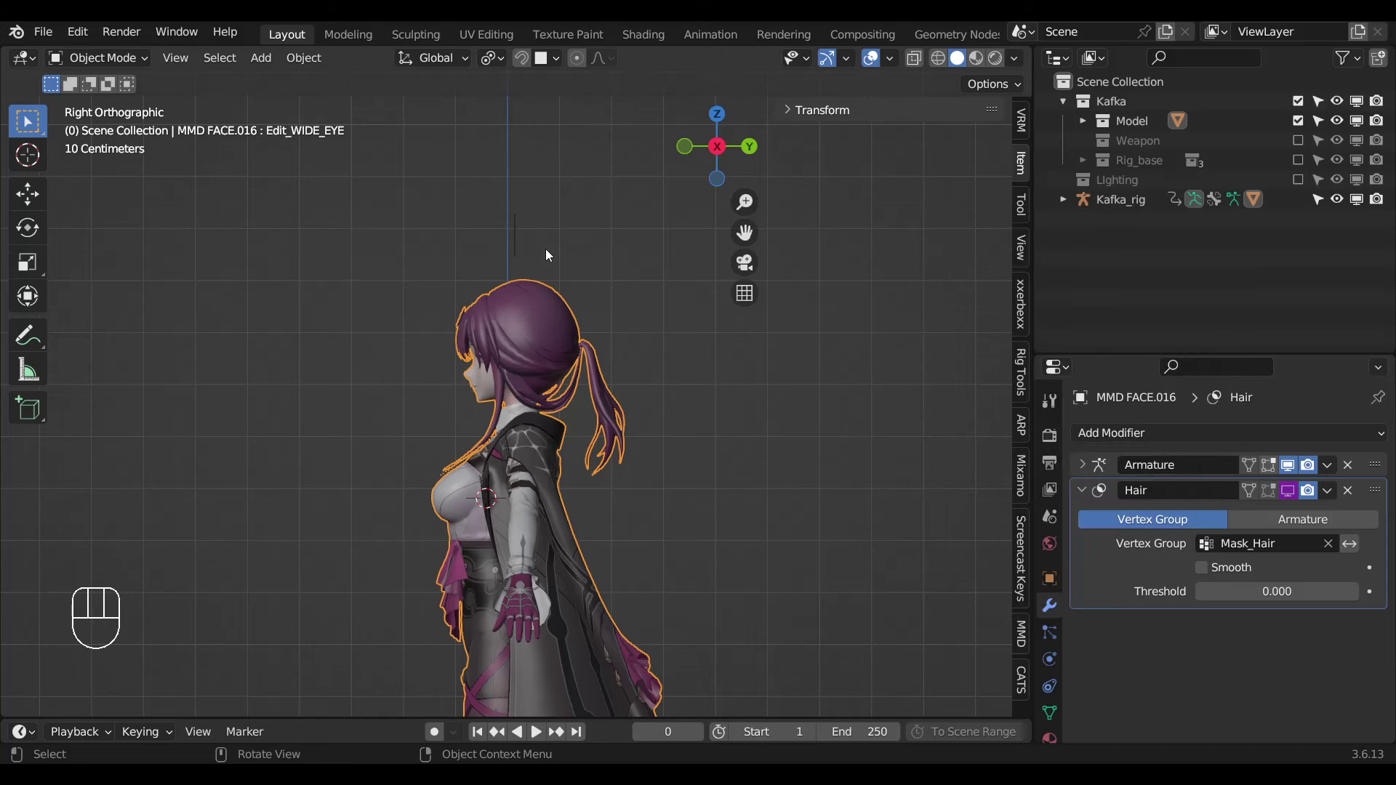
Enable the Hair mask via the rig toggle and reselect the face mesh.
{"action": "key", "text": "ctrl+Tab"}
{"action": "key", "text": "ctrl+Tab"}
{"action": "left_click", "coordinate": [523, 251]}
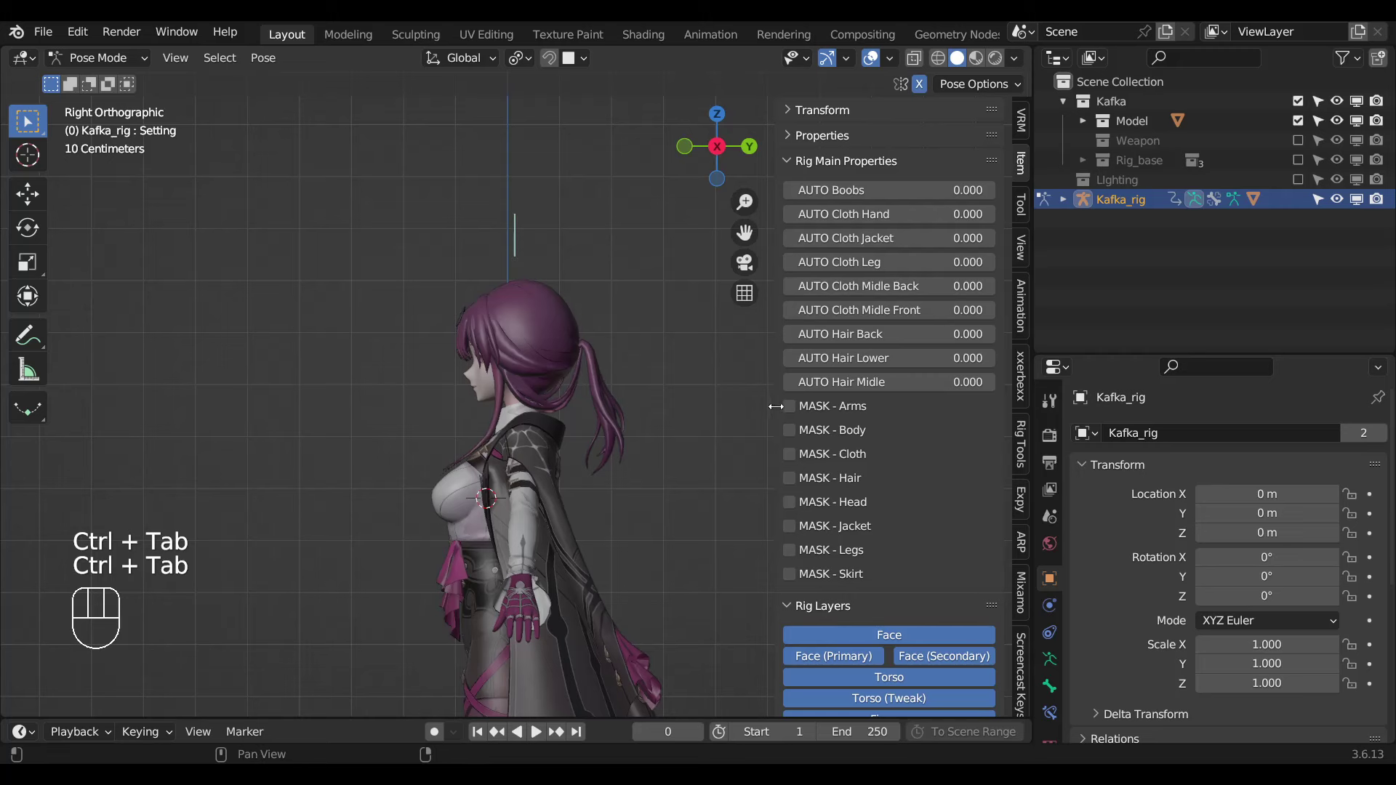
{"action": "left_click", "coordinate": [801, 479]}
{"action": "key", "text": "ctrl+Tab"}
{"action": "key", "text": "ctrl+Tab"}
{"action": "left_click", "coordinate": [615, 416]}
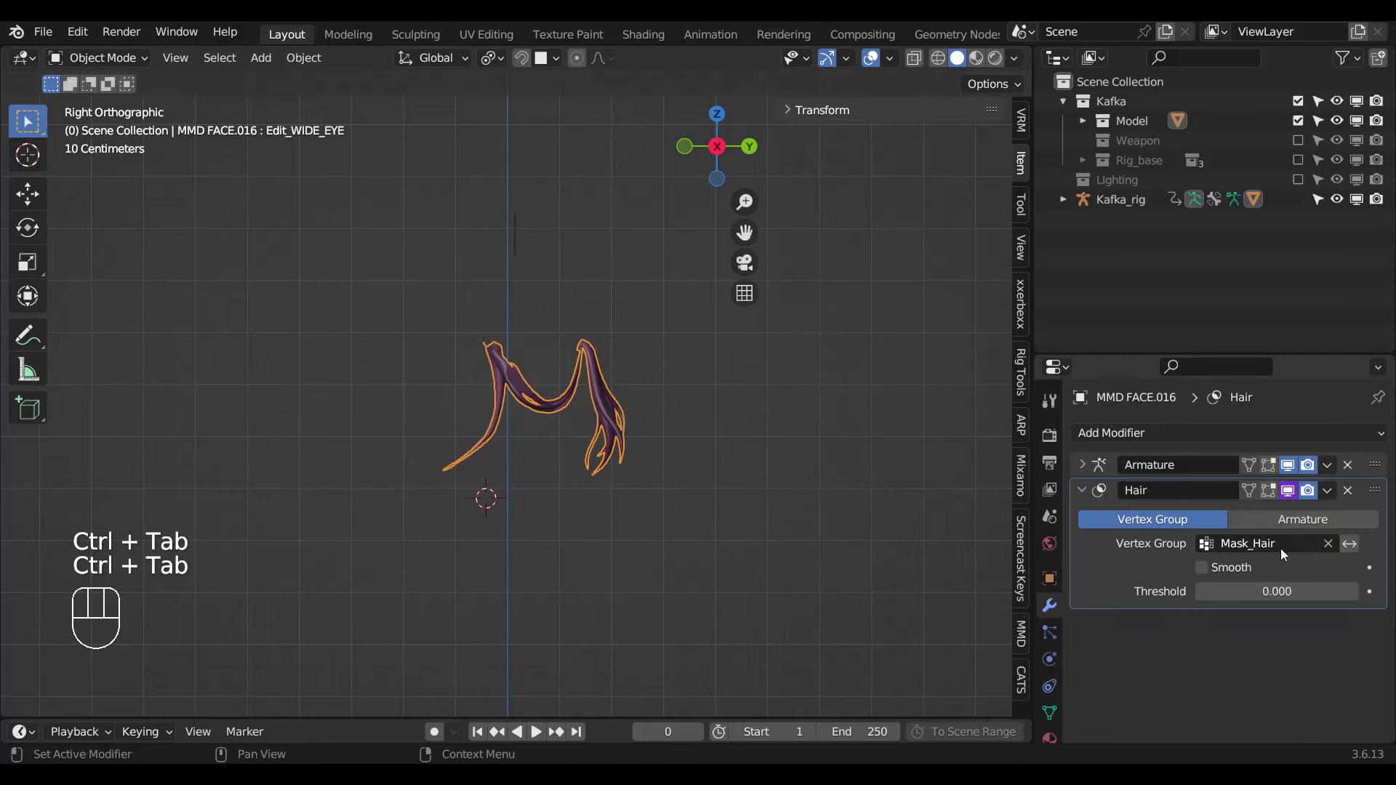
Invert the Hair mask to hide the ponytail and select the stray linked strand in edit mode.
{"action": "left_click", "coordinate": [1352, 544]}
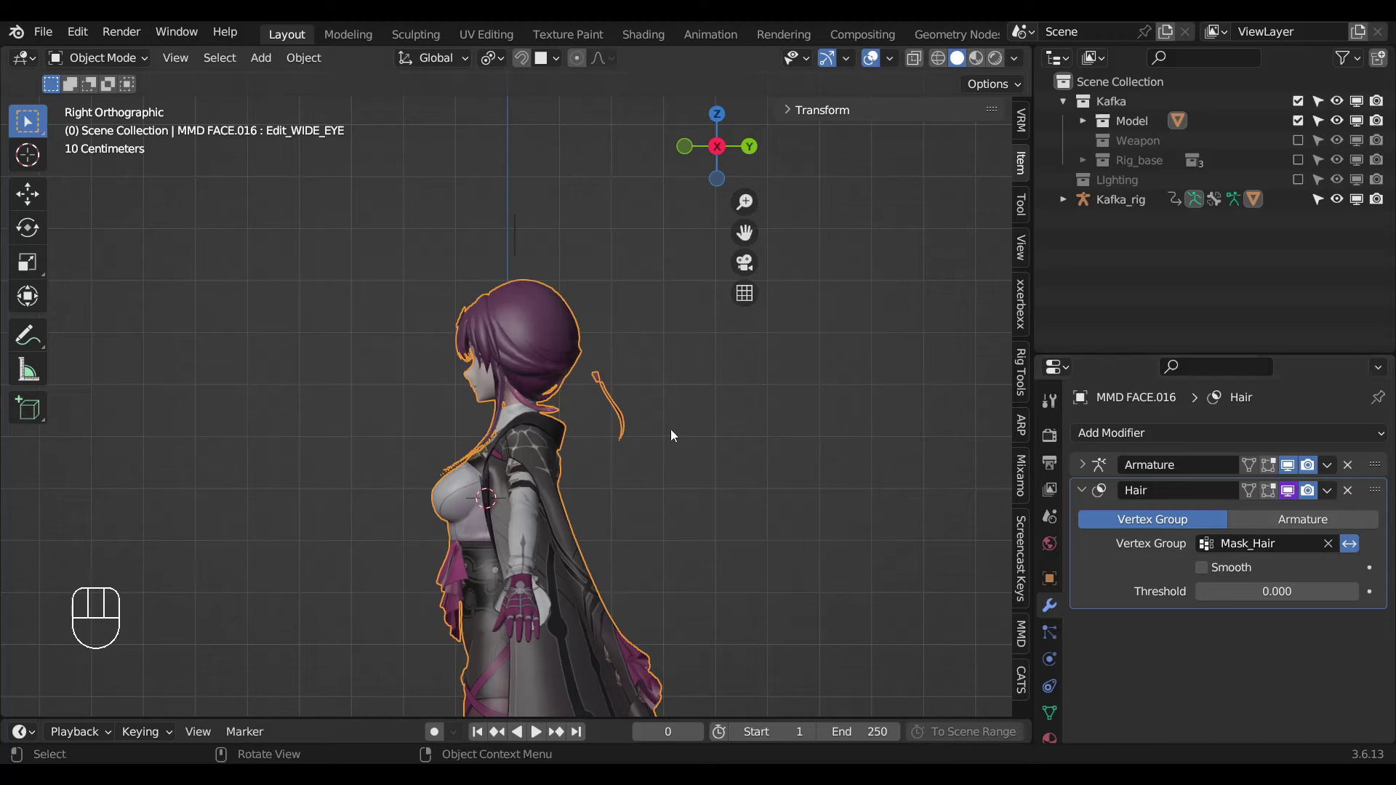
{"action": "middle_click", "coordinate": [618, 445]}
{"action": "key", "text": "Tab"}
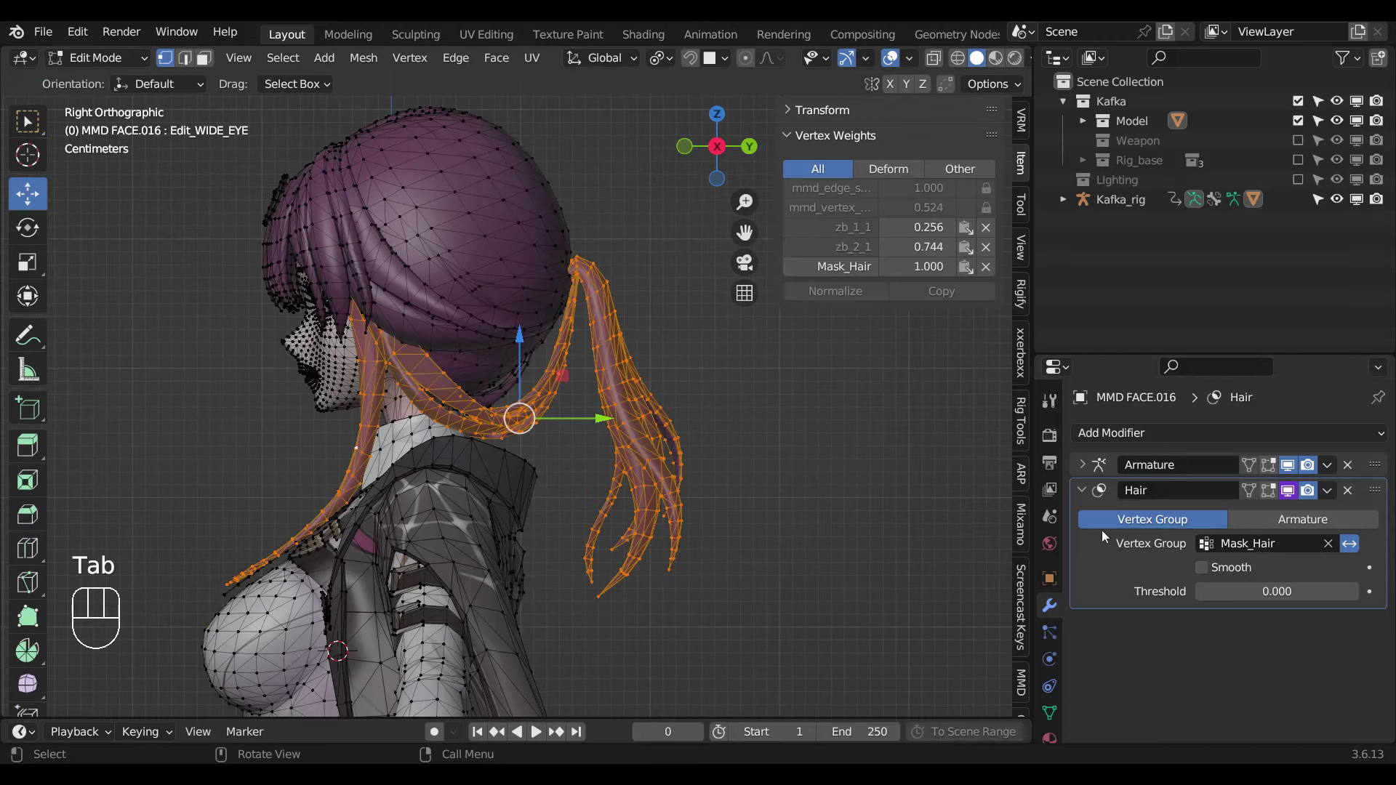
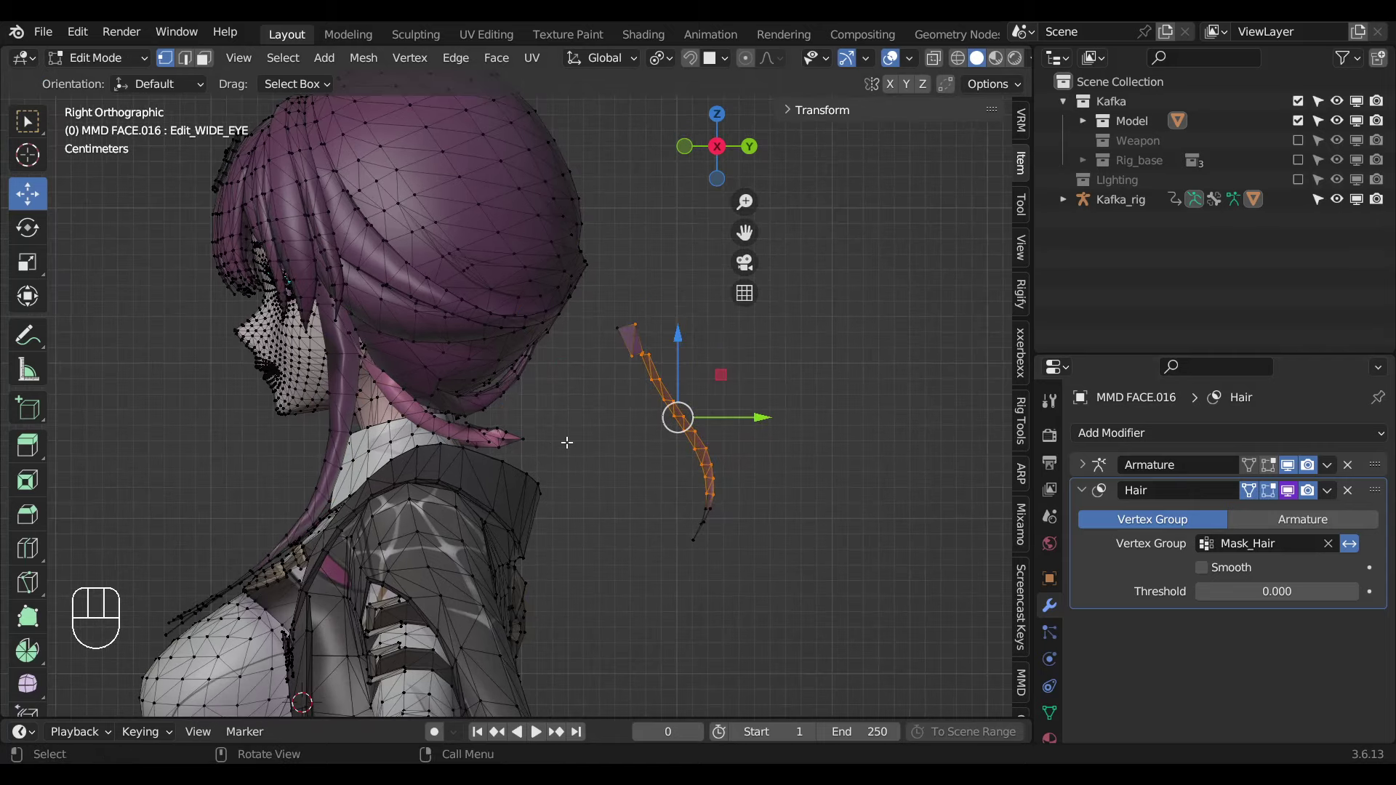
{"action": "key", "text": "ctrl+l"}
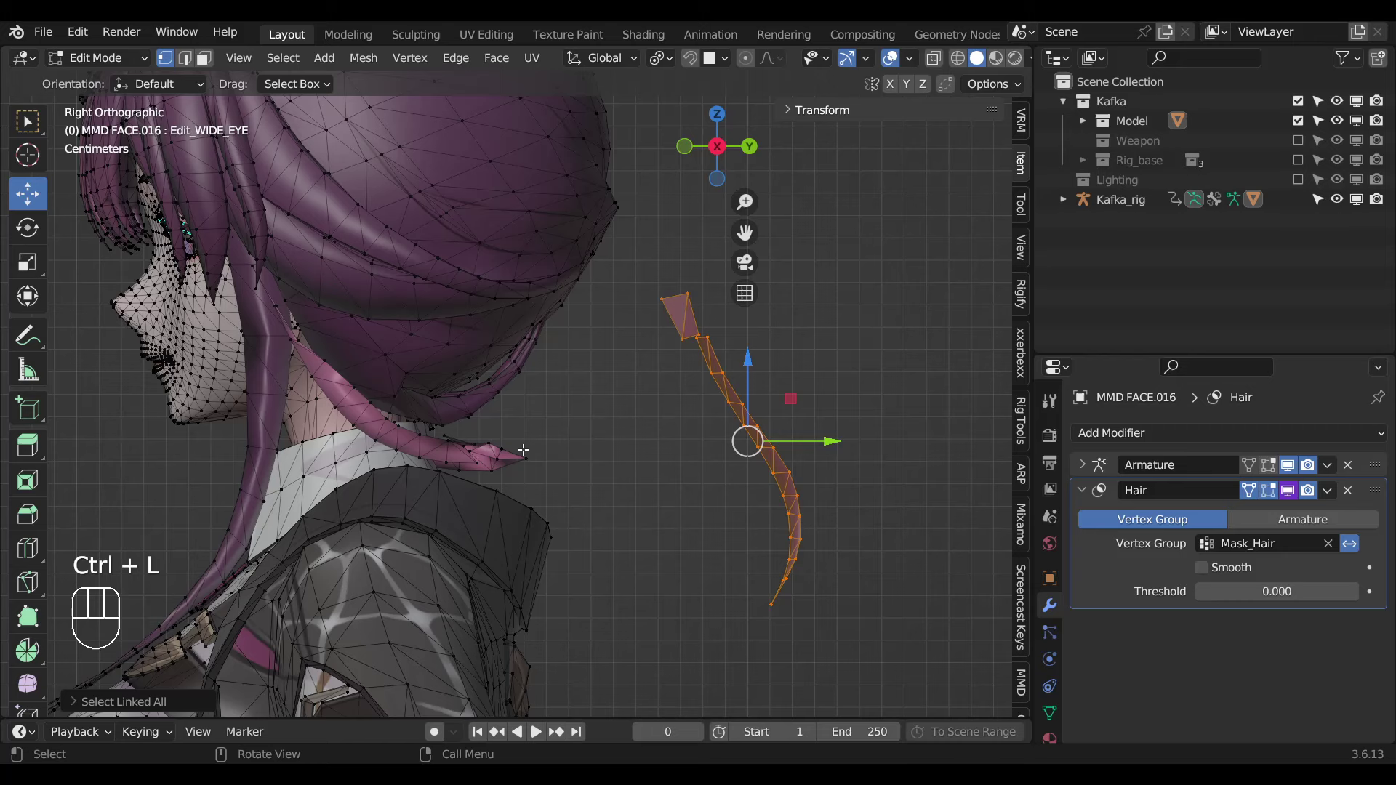
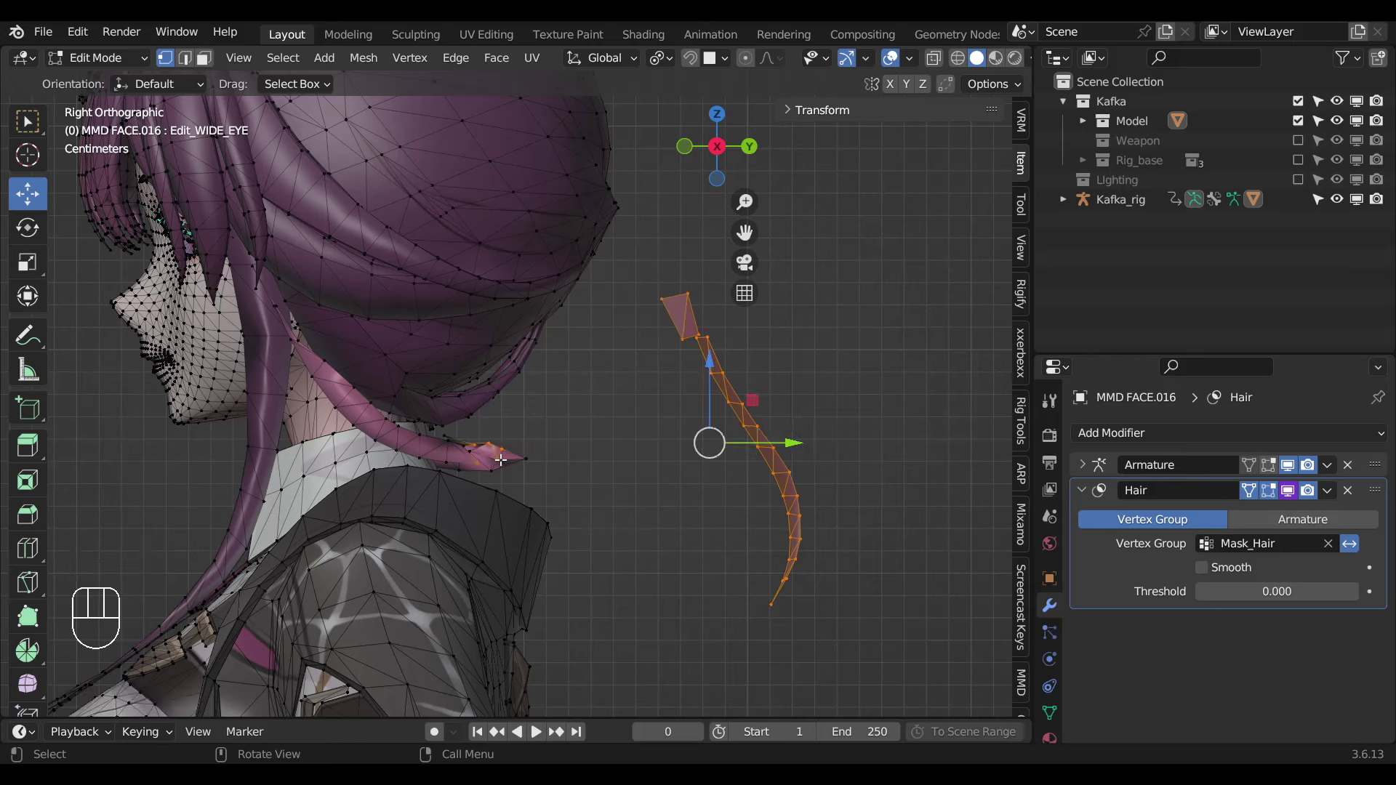
{"action": "key", "text": "ctrl+l"}
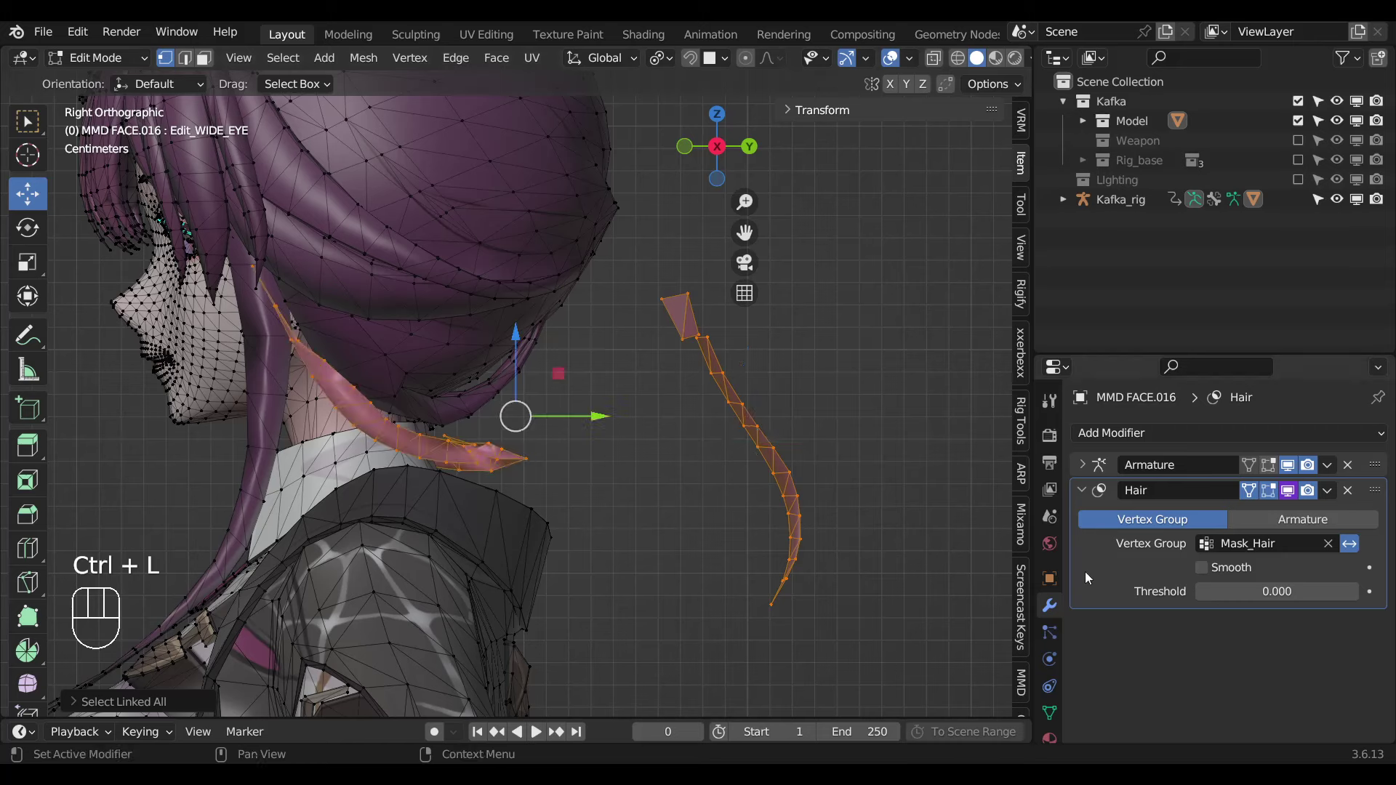
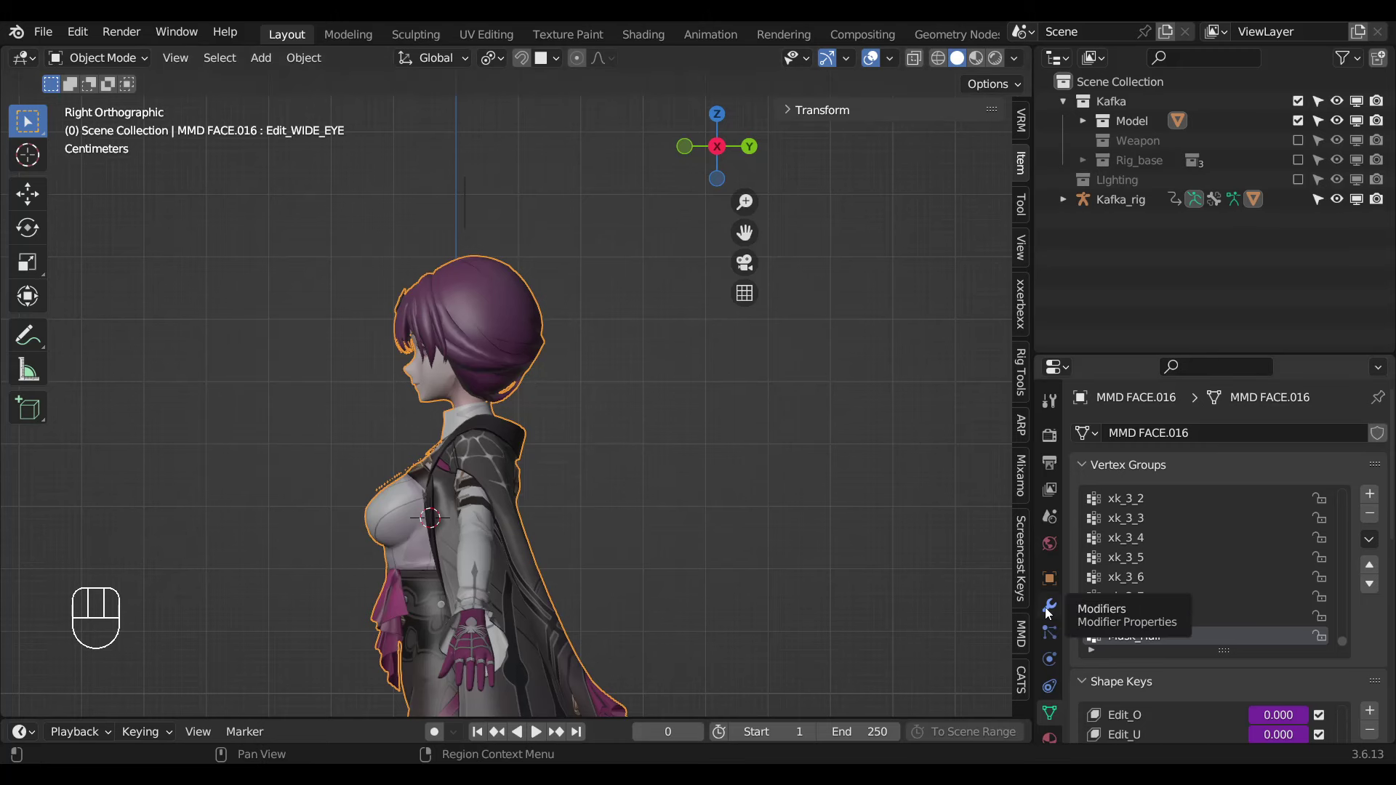
Show modifier properties in the upper-right area and duplicate the Hair Mask modifier as Head.
{"action": "left_click_drag", "start_coordinate": [1056, 66], "coordinate": [956, 138]}
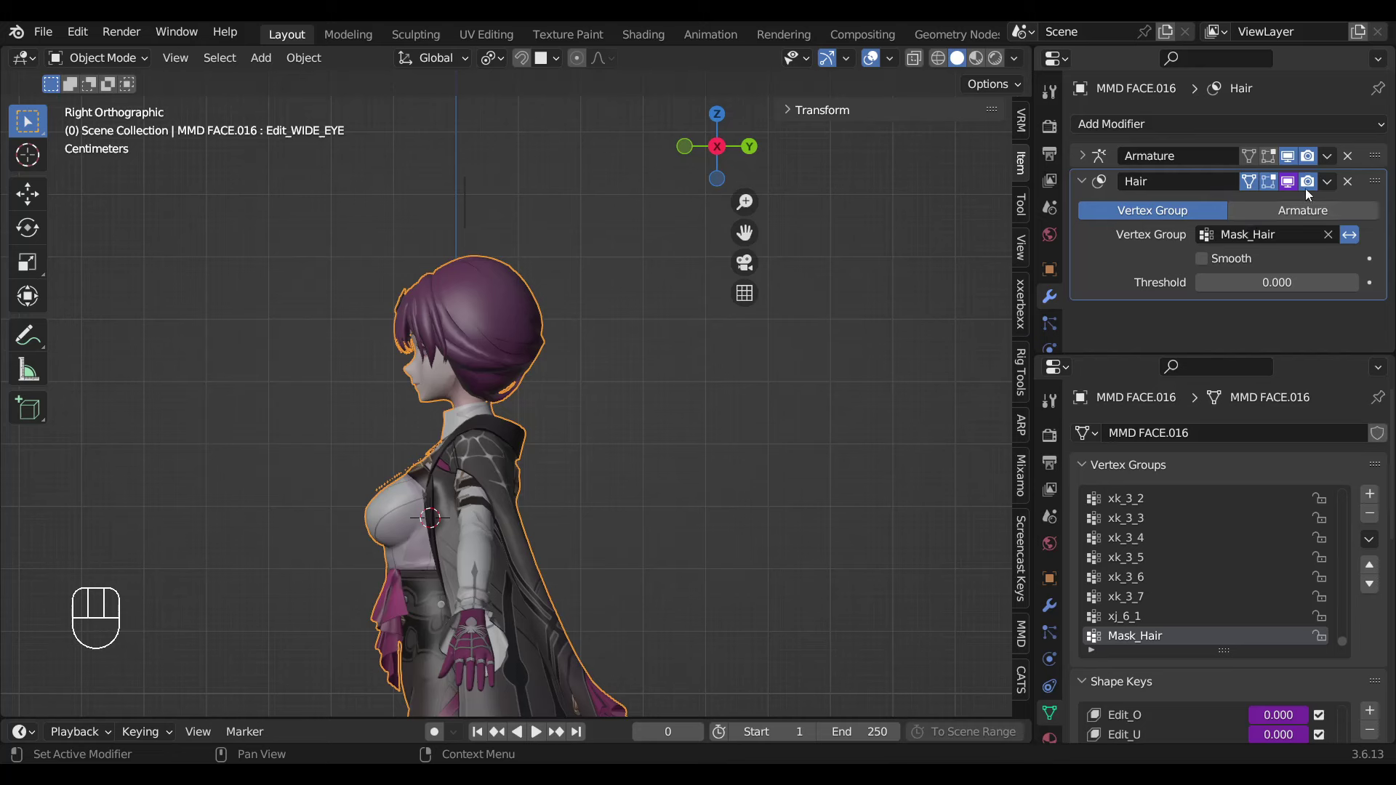
{"action": "left_click_drag", "start_coordinate": [1332, 184], "coordinate": [1079, 186]}
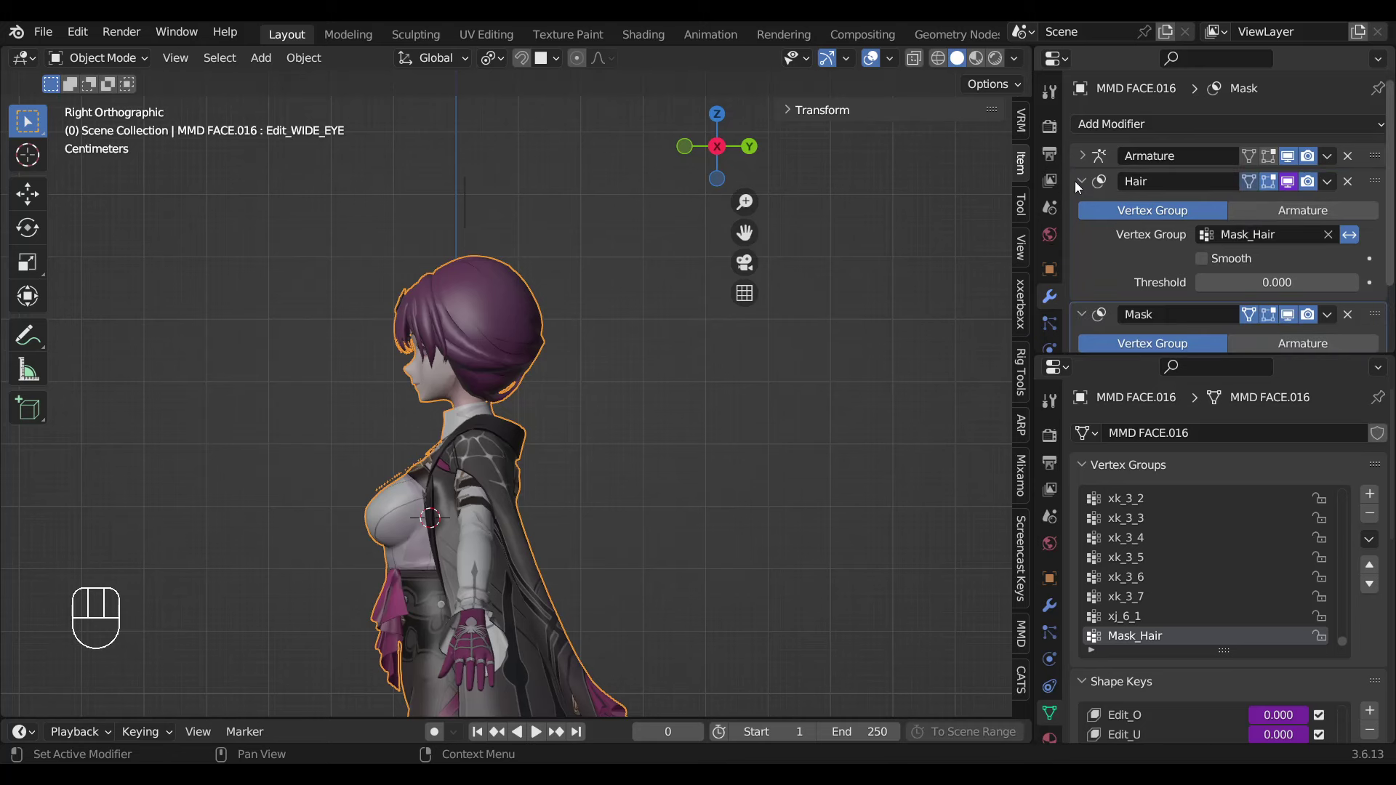
{"action": "left_click", "coordinate": [1086, 182]}
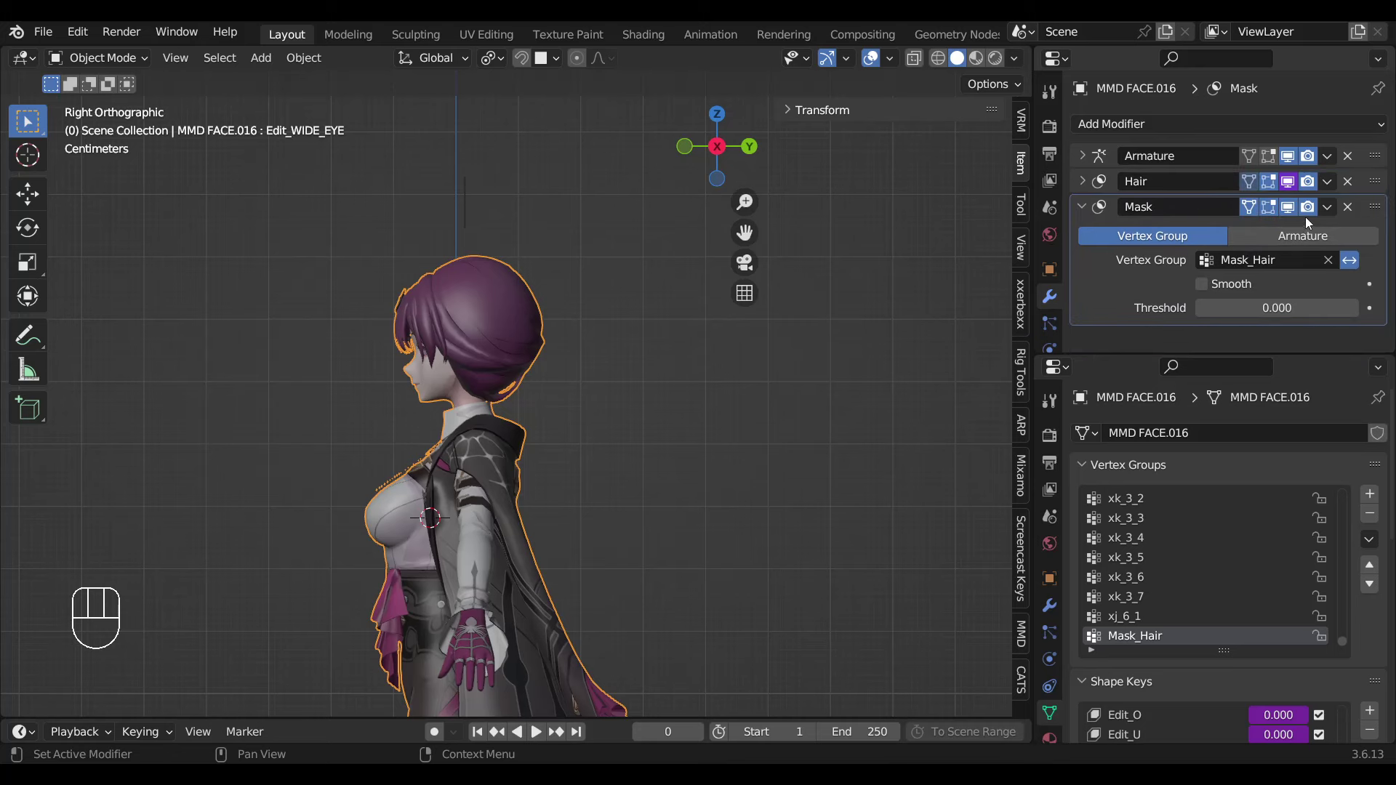
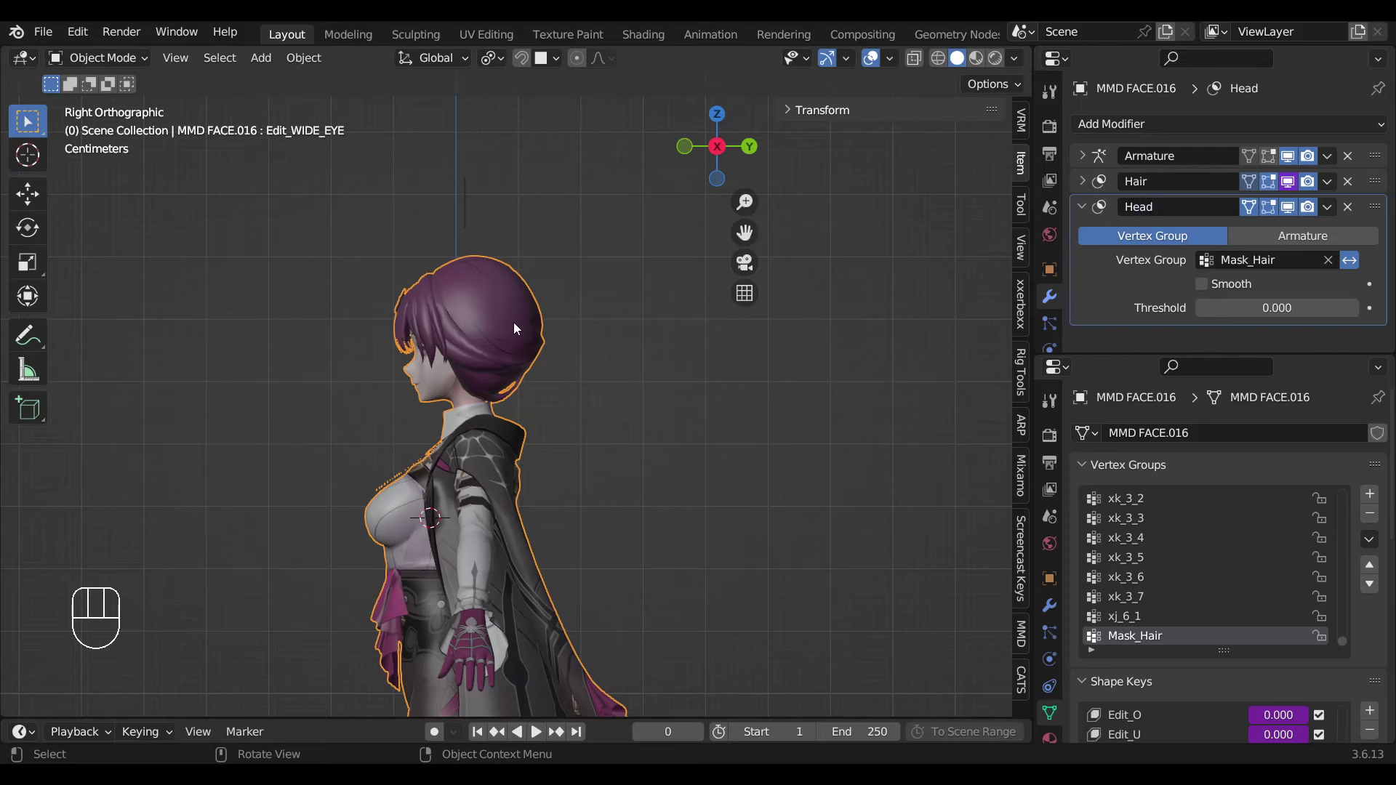
In Edit Mode with X-ray, assign the selected head-hair vertices to a new Mask_Head group.
{"action": "key", "text": "Tab"}
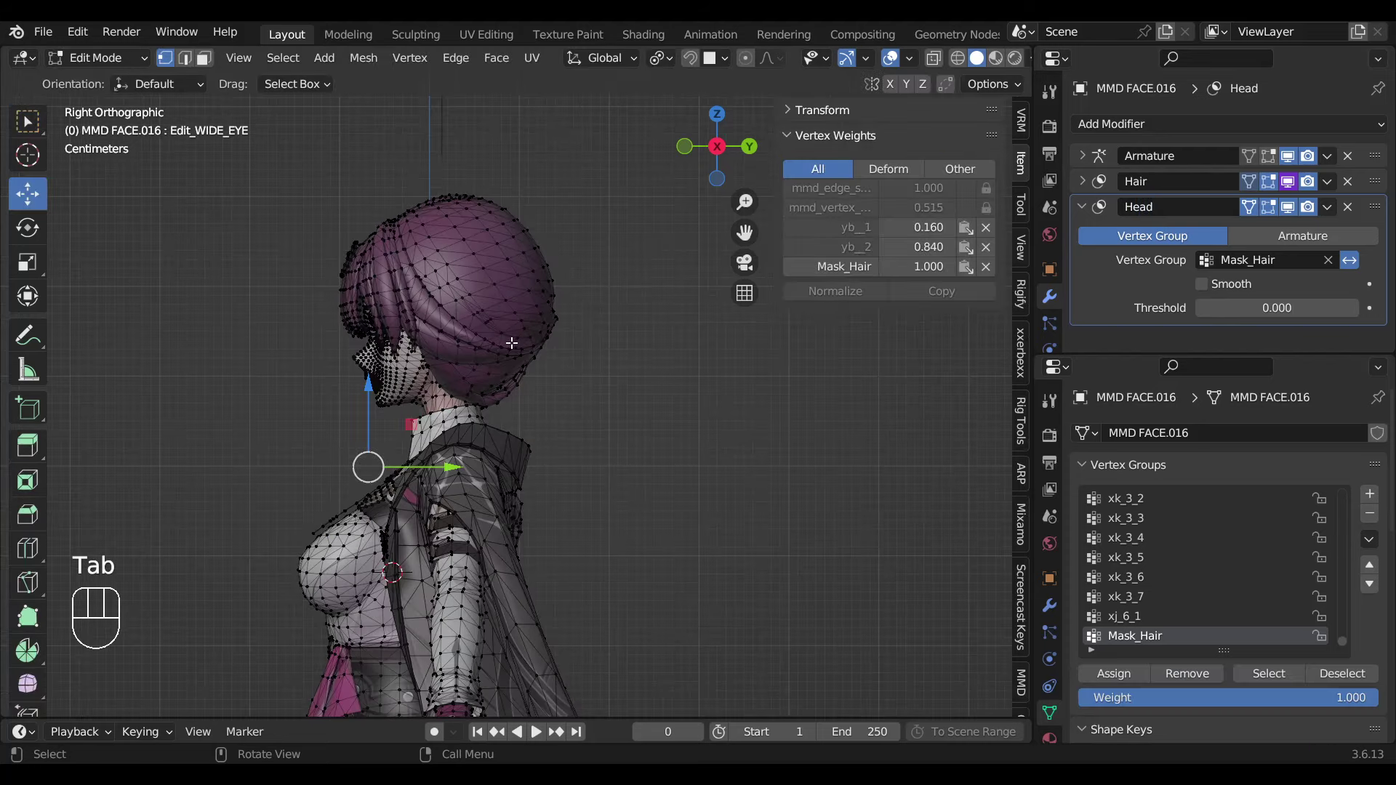
{"action": "key", "text": "alt+z"}
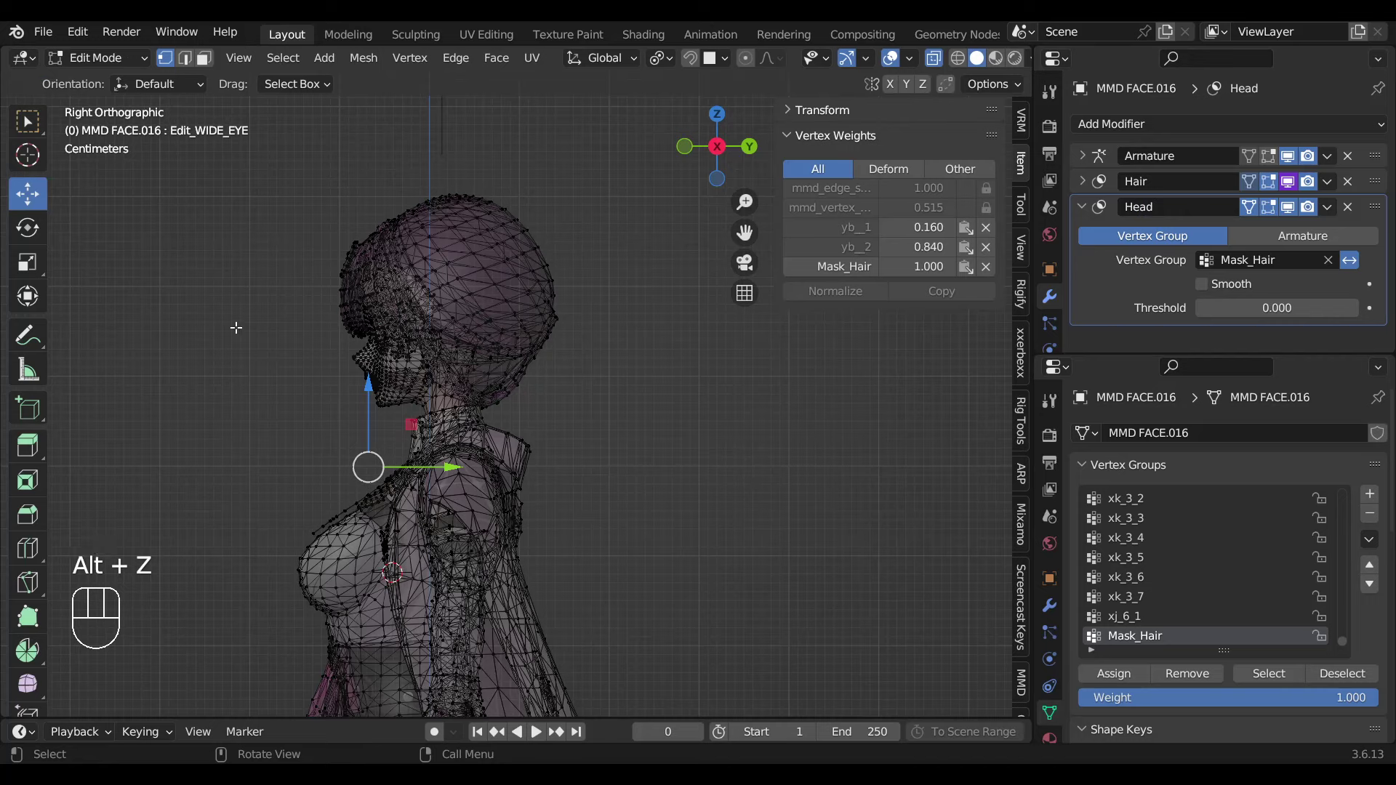
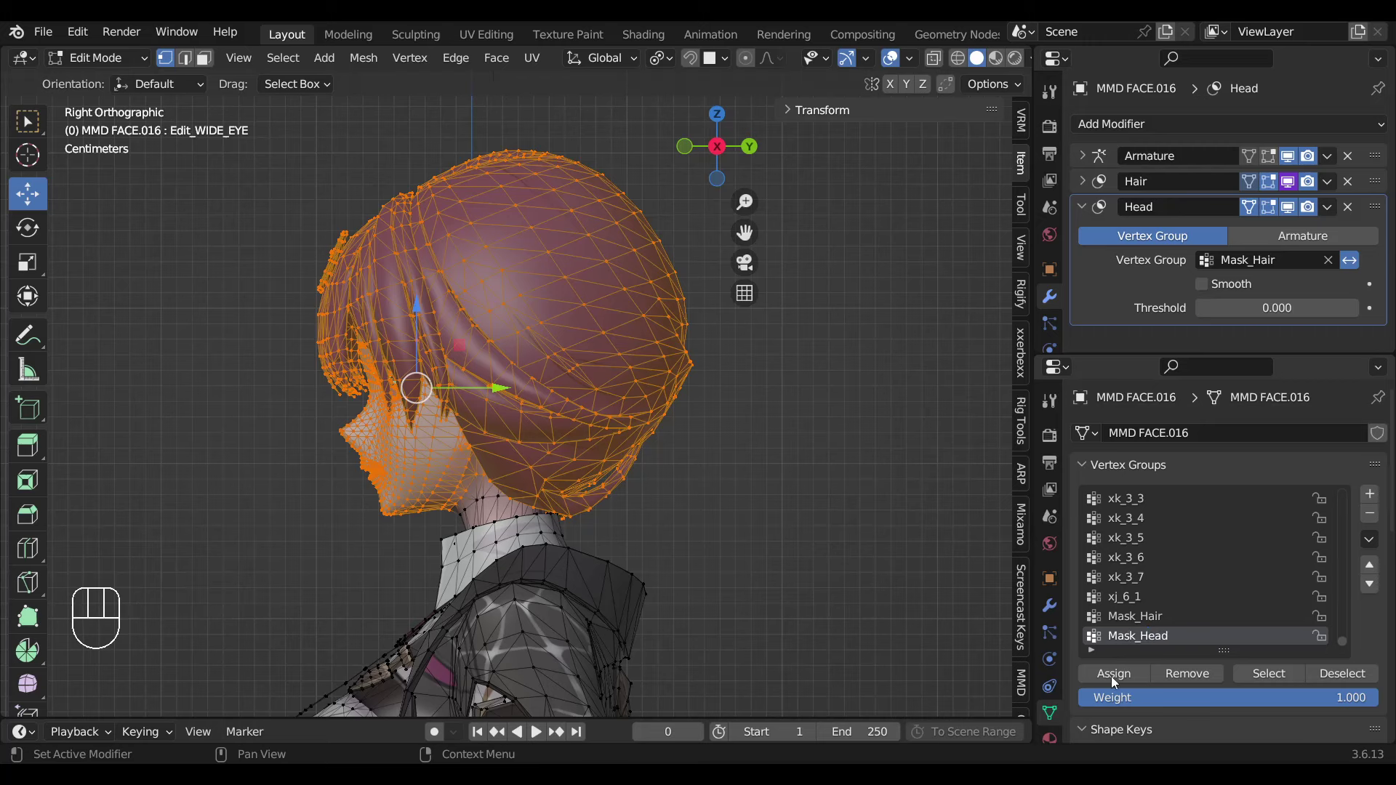
{"action": "left_click", "coordinate": [1115, 673]}
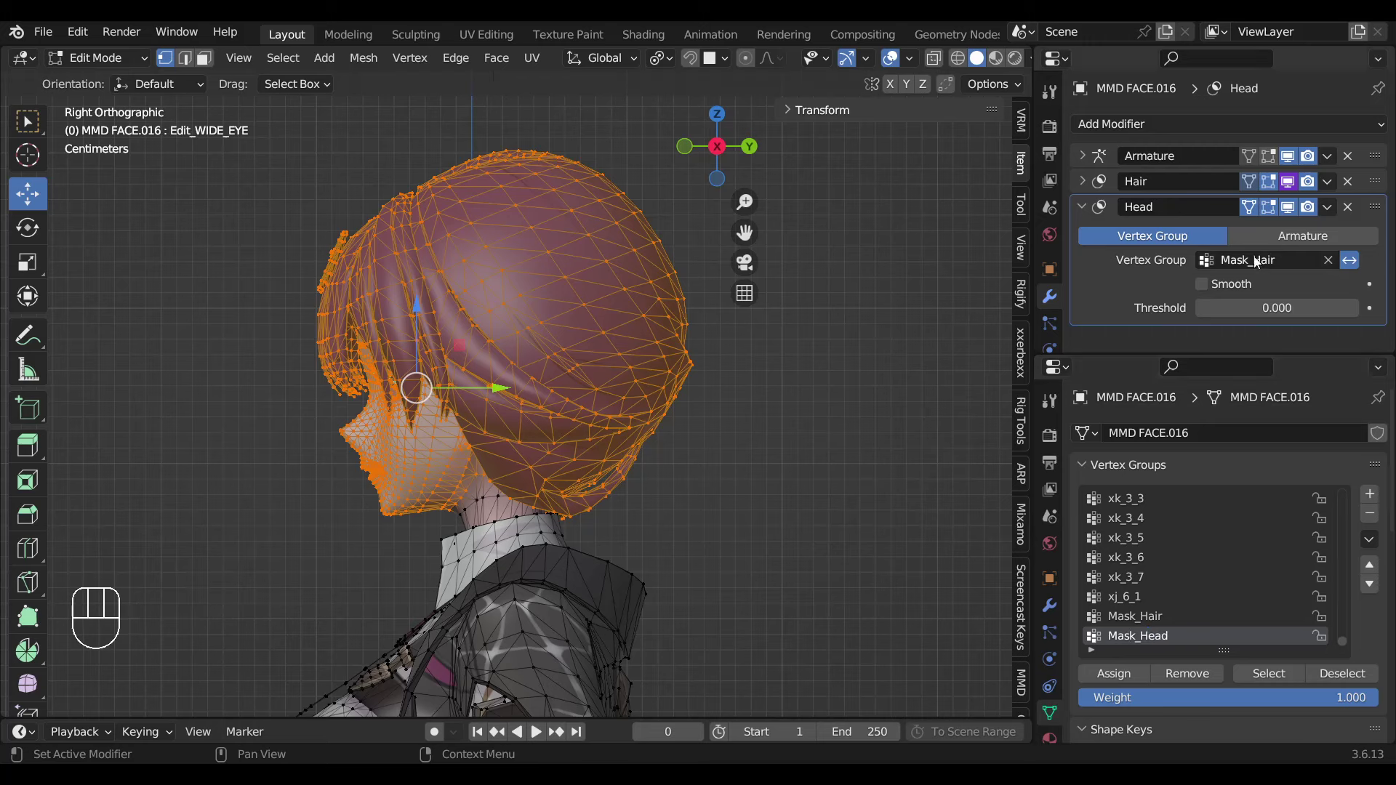
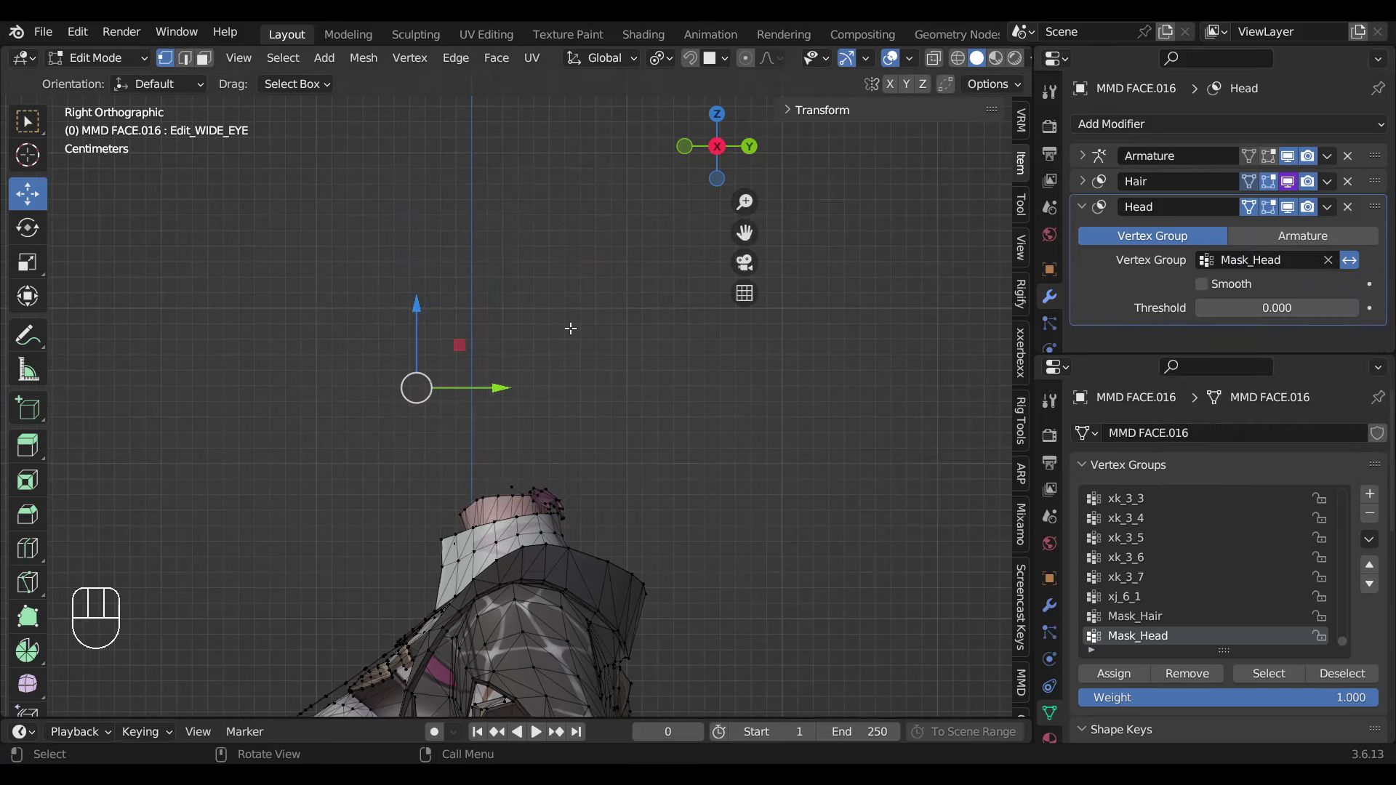
Assign the remaining neck vertices to Mask_Head after orbiting to reach them.
{"action": "key", "text": "Tab"}
{"action": "left_click_drag", "start_coordinate": [560, 464], "coordinate": [468, 484]}
{"action": "key", "text": "Tab"}
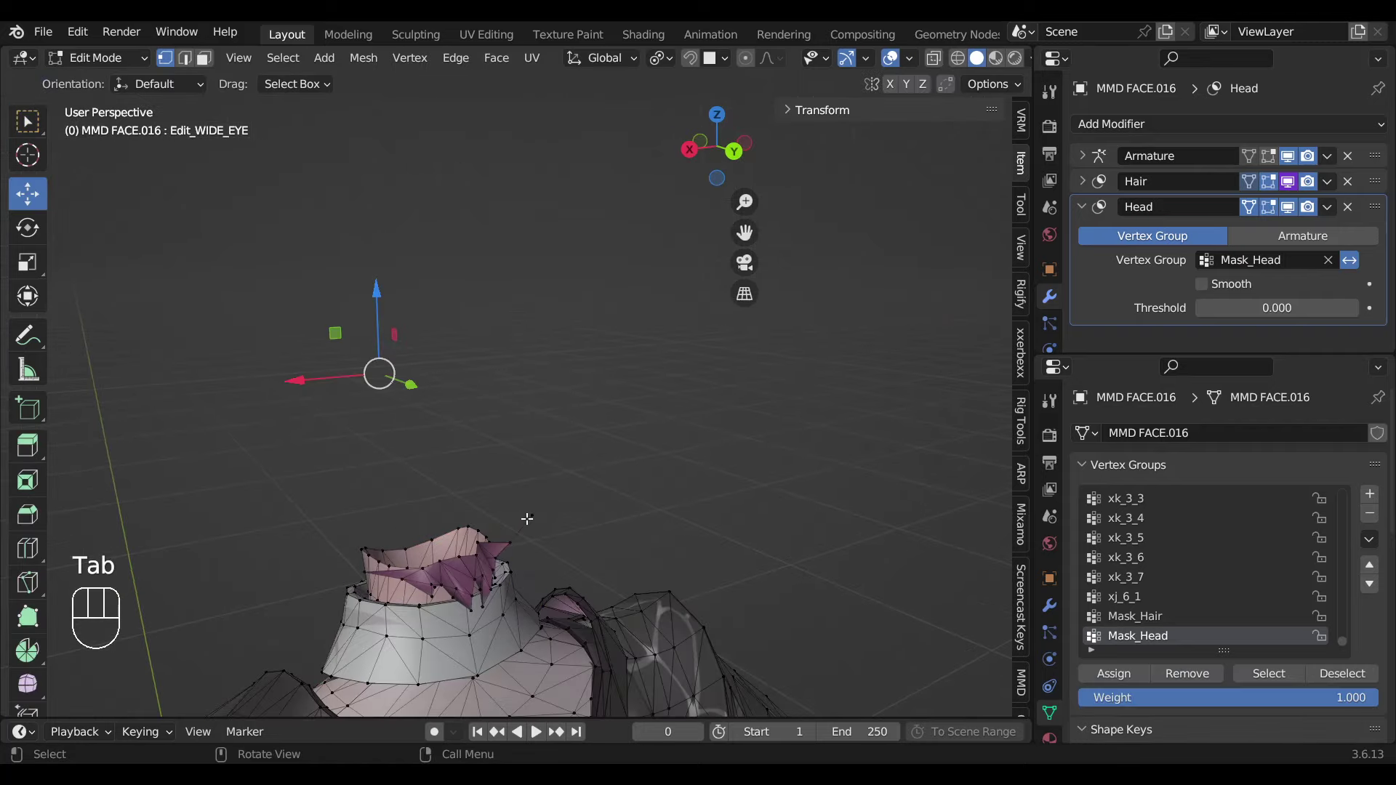
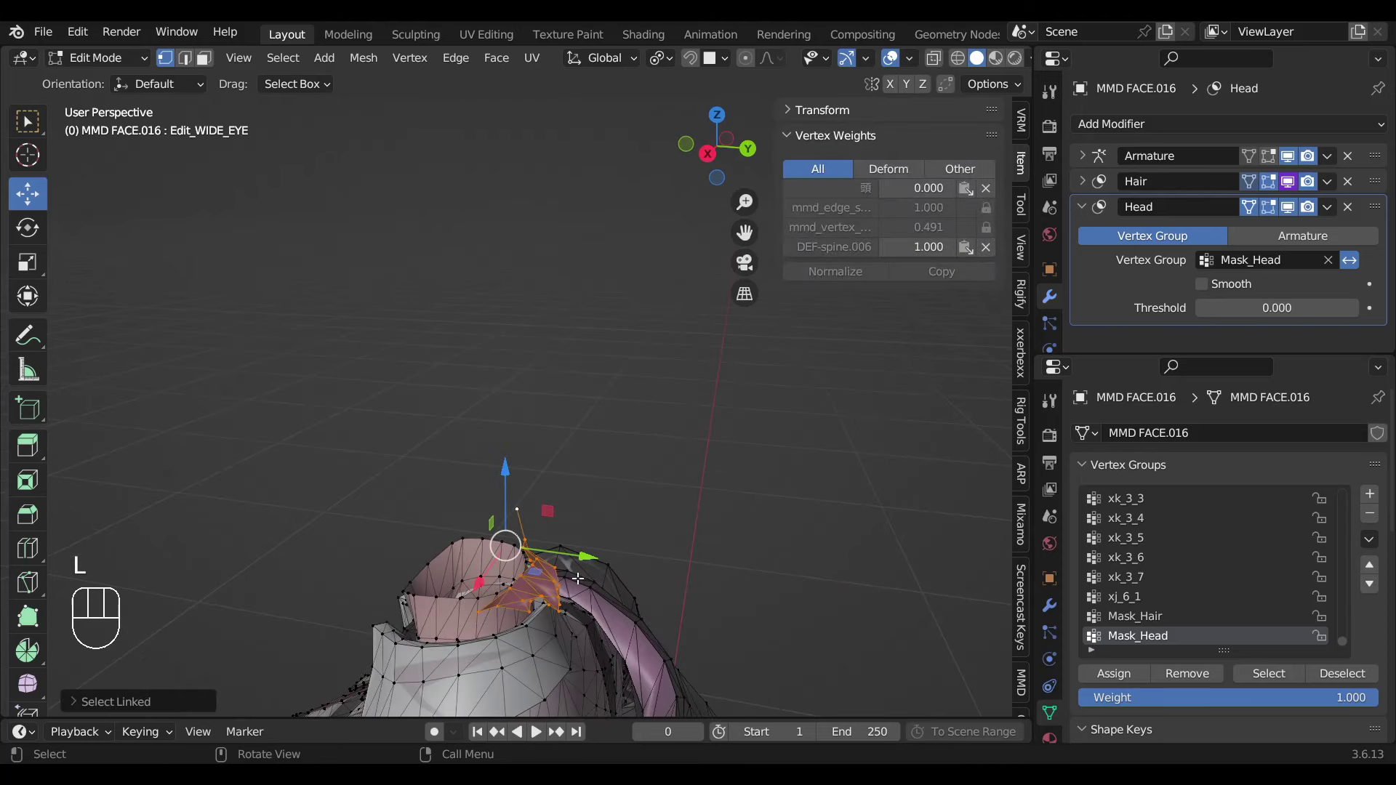
{"action": "left_click", "coordinate": [1102, 678]}
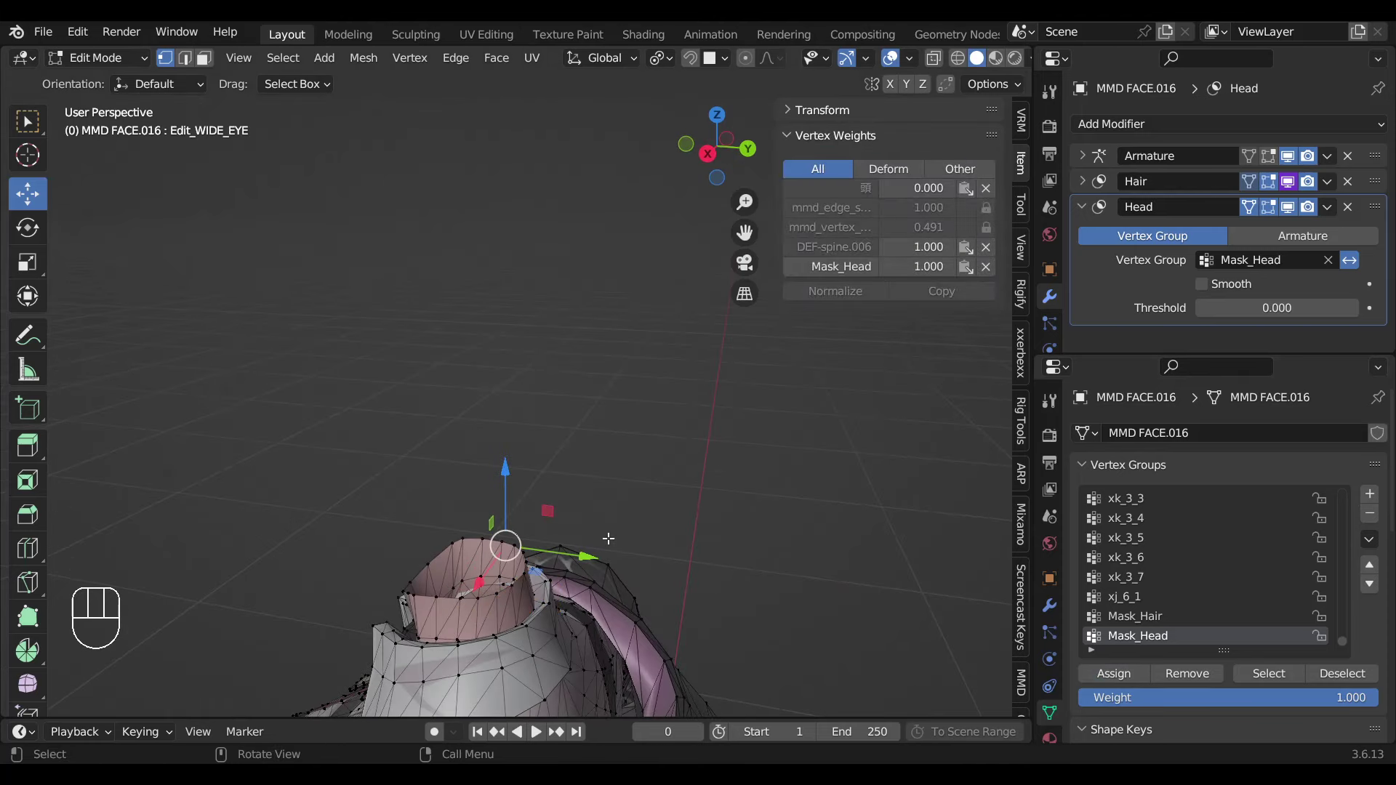
Leave Edit Mode and select Kafka_rig to reach its MASK toggles in Pose Mode.
{"action": "key", "text": "Tab"}
{"action": "left_click", "coordinate": [499, 181]}
{"action": "left_click", "coordinate": [494, 163]}
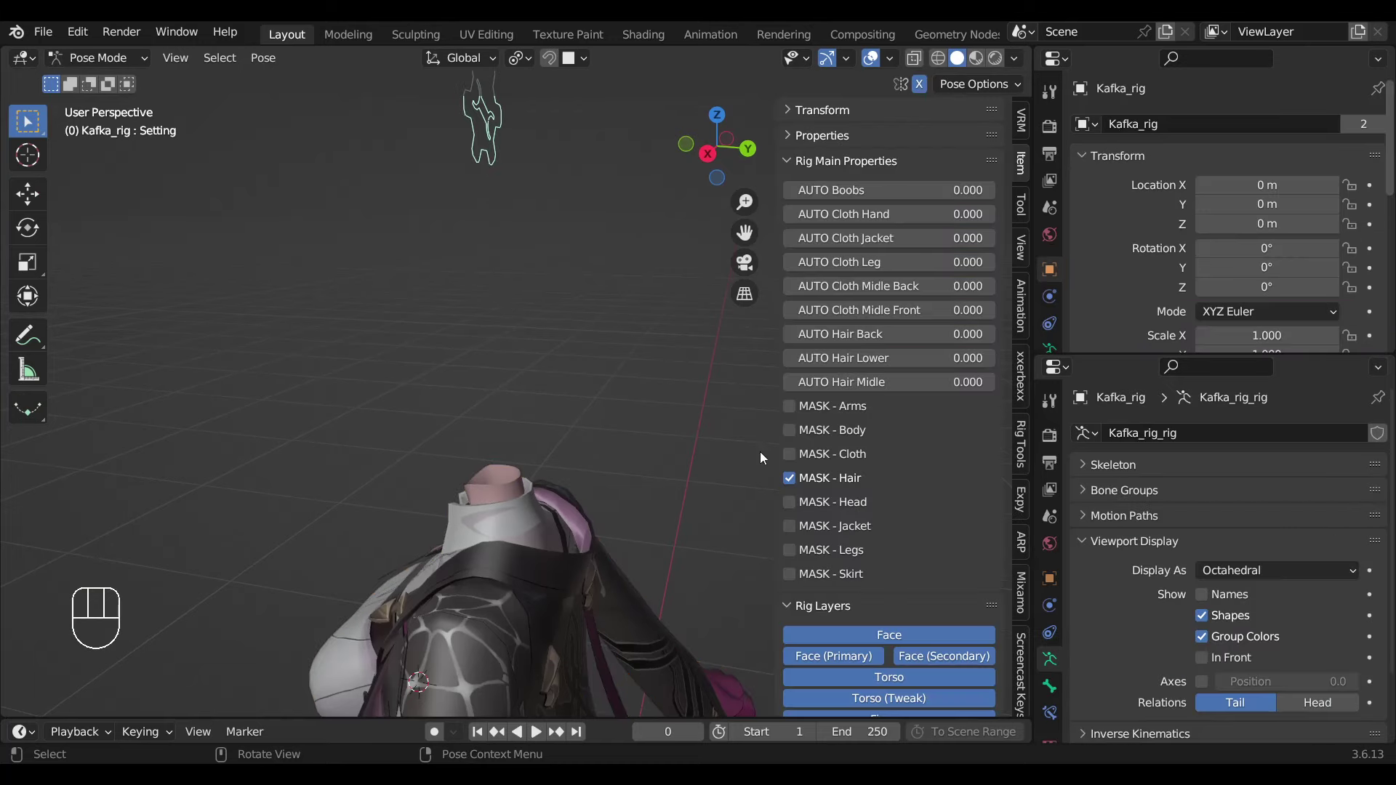
Switch on MASK - Head on the rig, hiding the head, and select the MMD FACE.016 mesh.
{"action": "left_click_drag", "start_coordinate": [797, 508], "coordinate": [737, 623]}
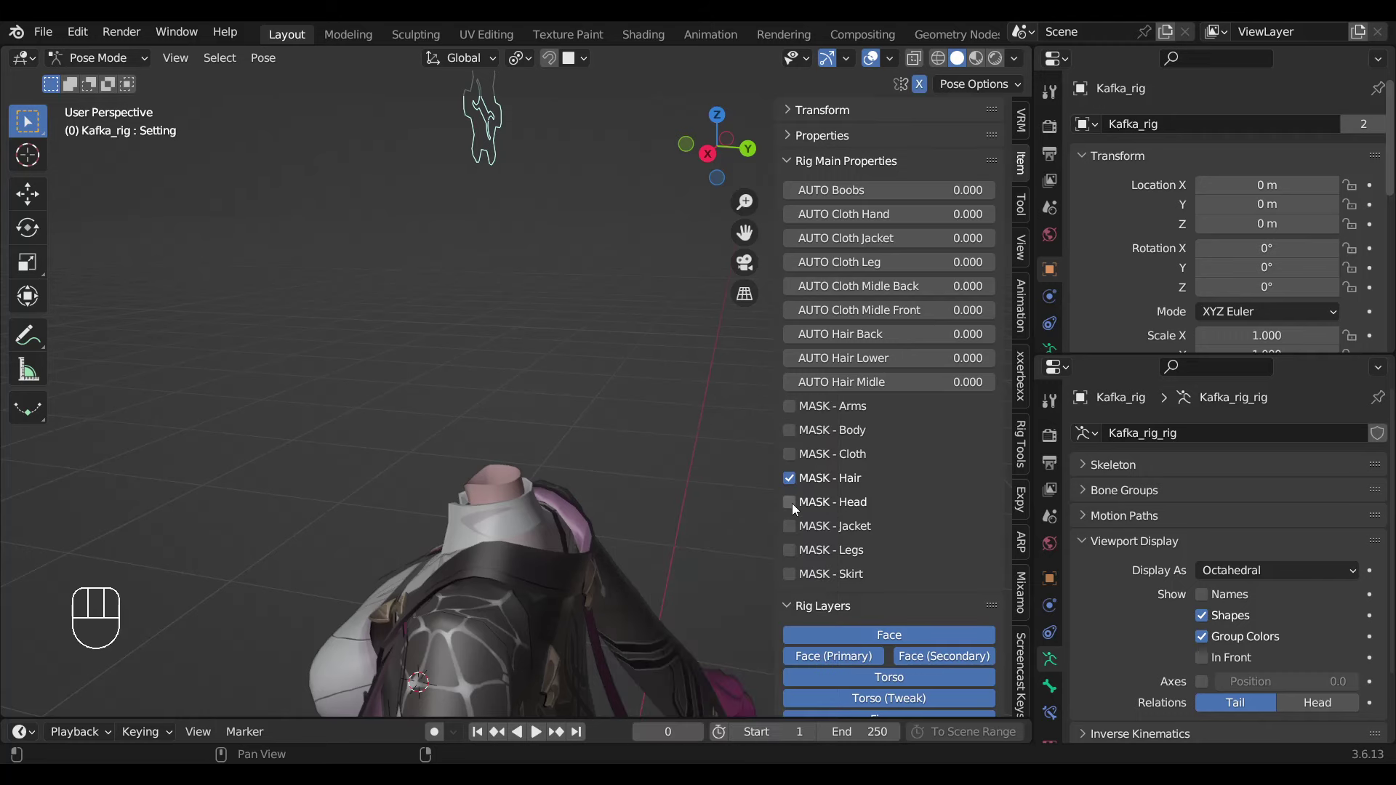
{"action": "left_click", "coordinate": [797, 507]}
{"action": "left_click", "coordinate": [522, 495]}
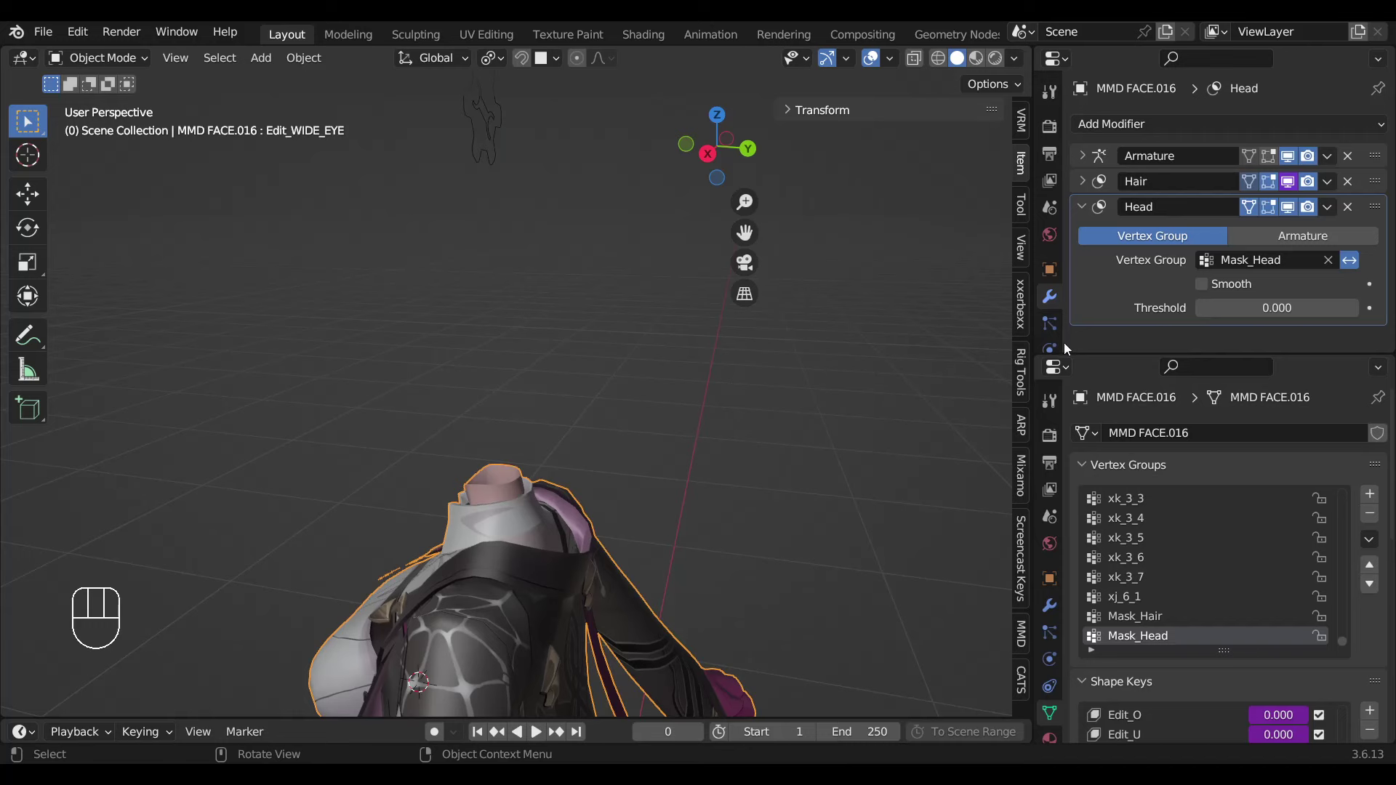
Orbit around the character and enter Edit Mode to pick out the jacket flaps.
{"action": "left_click_drag", "start_coordinate": [1289, 217], "coordinate": [1299, 227]}
{"action": "left_click_drag", "start_coordinate": [1280, 216], "coordinate": [992, 400]}
{"action": "left_click_drag", "start_coordinate": [1285, 207], "coordinate": [566, 516]}
{"action": "left_click_drag", "start_coordinate": [585, 465], "coordinate": [635, 455]}
{"action": "left_click", "coordinate": [526, 505]}
{"action": "left_click_drag", "start_coordinate": [595, 474], "coordinate": [577, 375]}
{"action": "left_click_drag", "start_coordinate": [599, 385], "coordinate": [635, 394]}
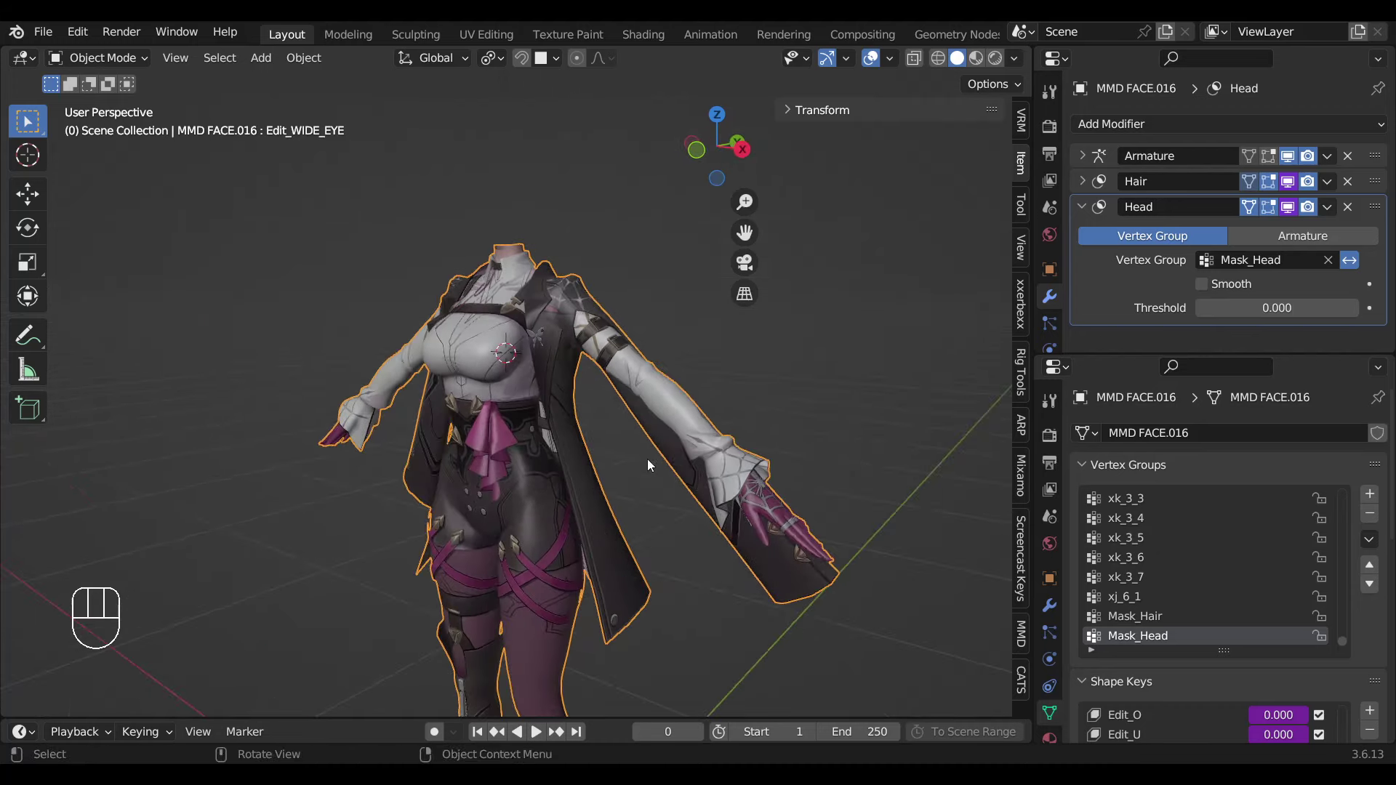
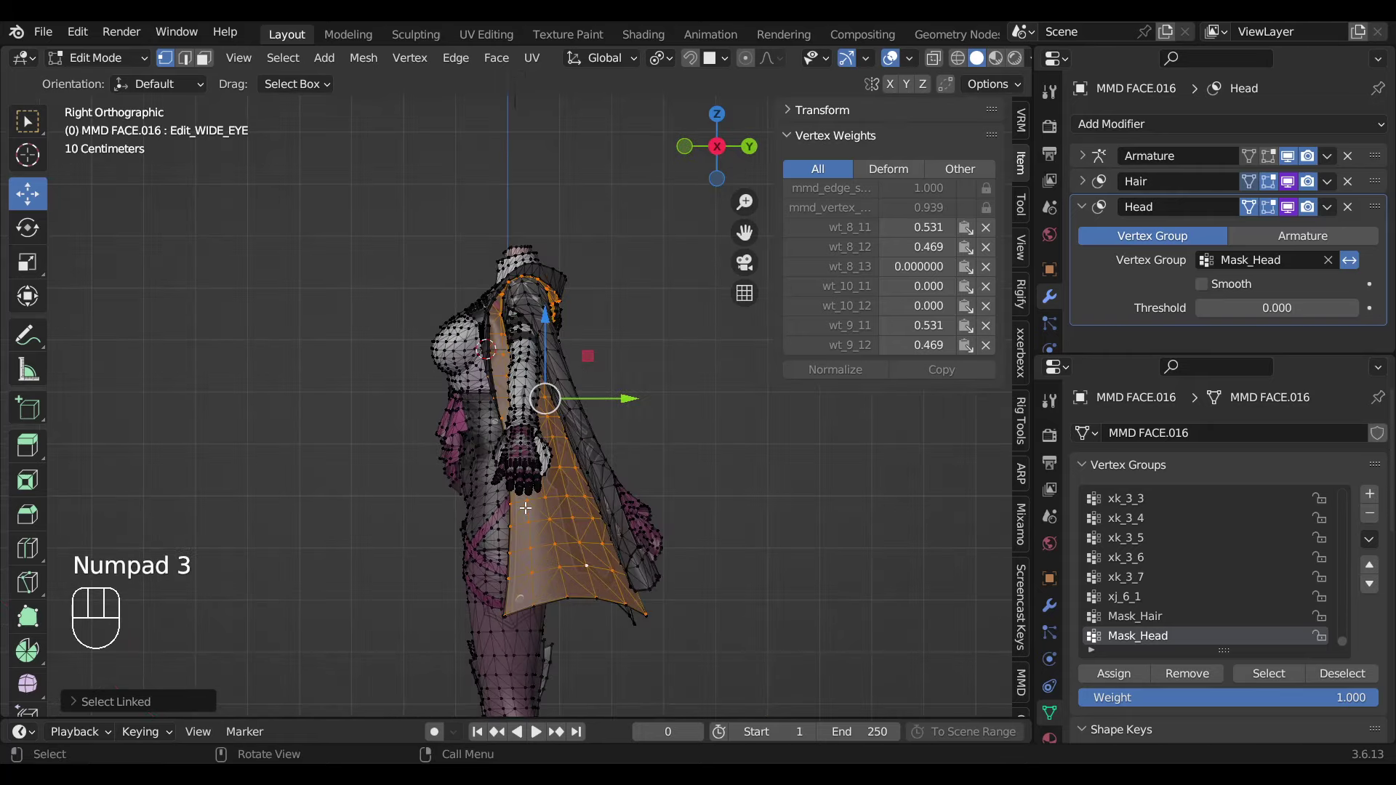
From front view, grow the jacket selection along the sleeves and trim it back one step.
{"action": "key", "text": "KP_3"}
{"action": "key", "text": "KP_1"}
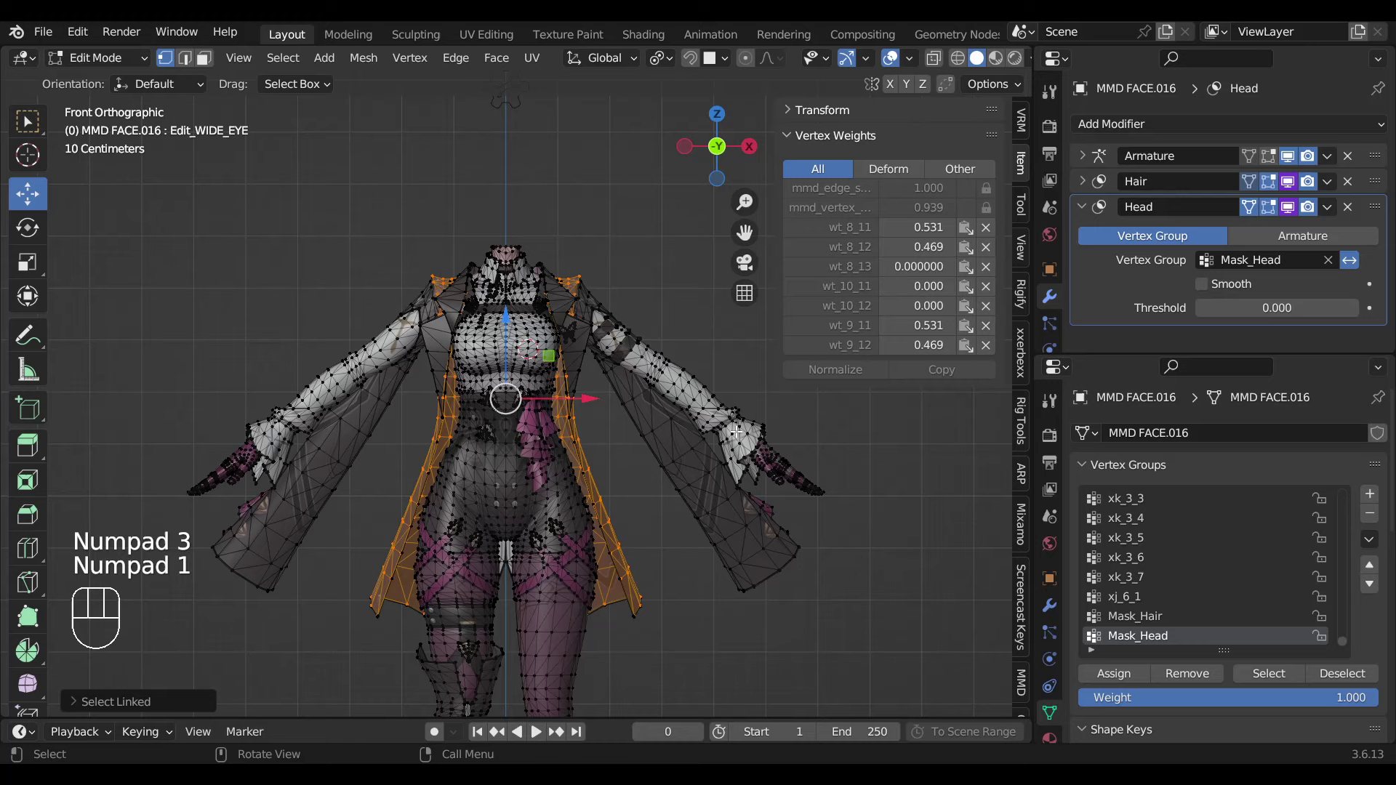
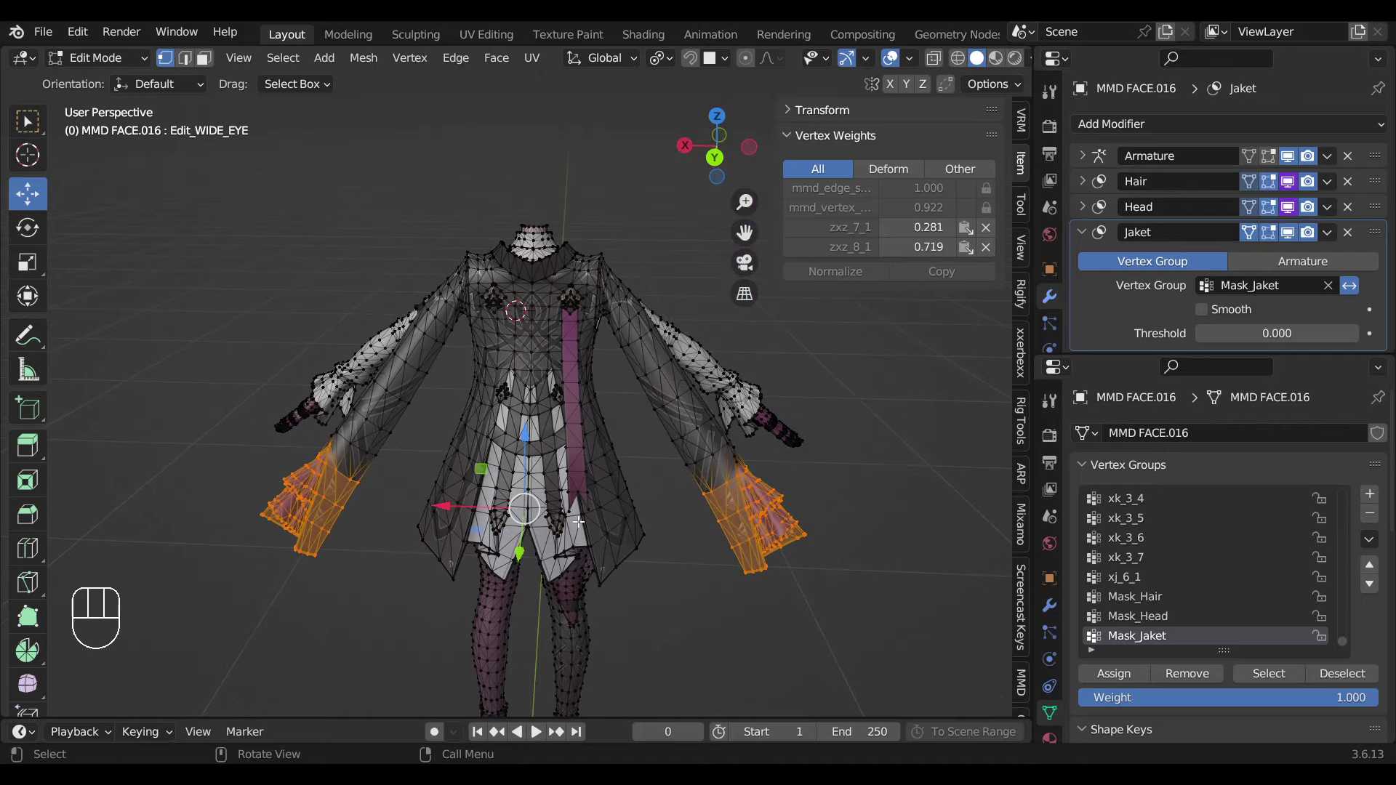
{"action": "key", "text": "ctrl+KP_Add"}
{"action": "key", "text": "ctrl+KP_Add"}
{"action": "key", "text": "ctrl+KP_Add"}
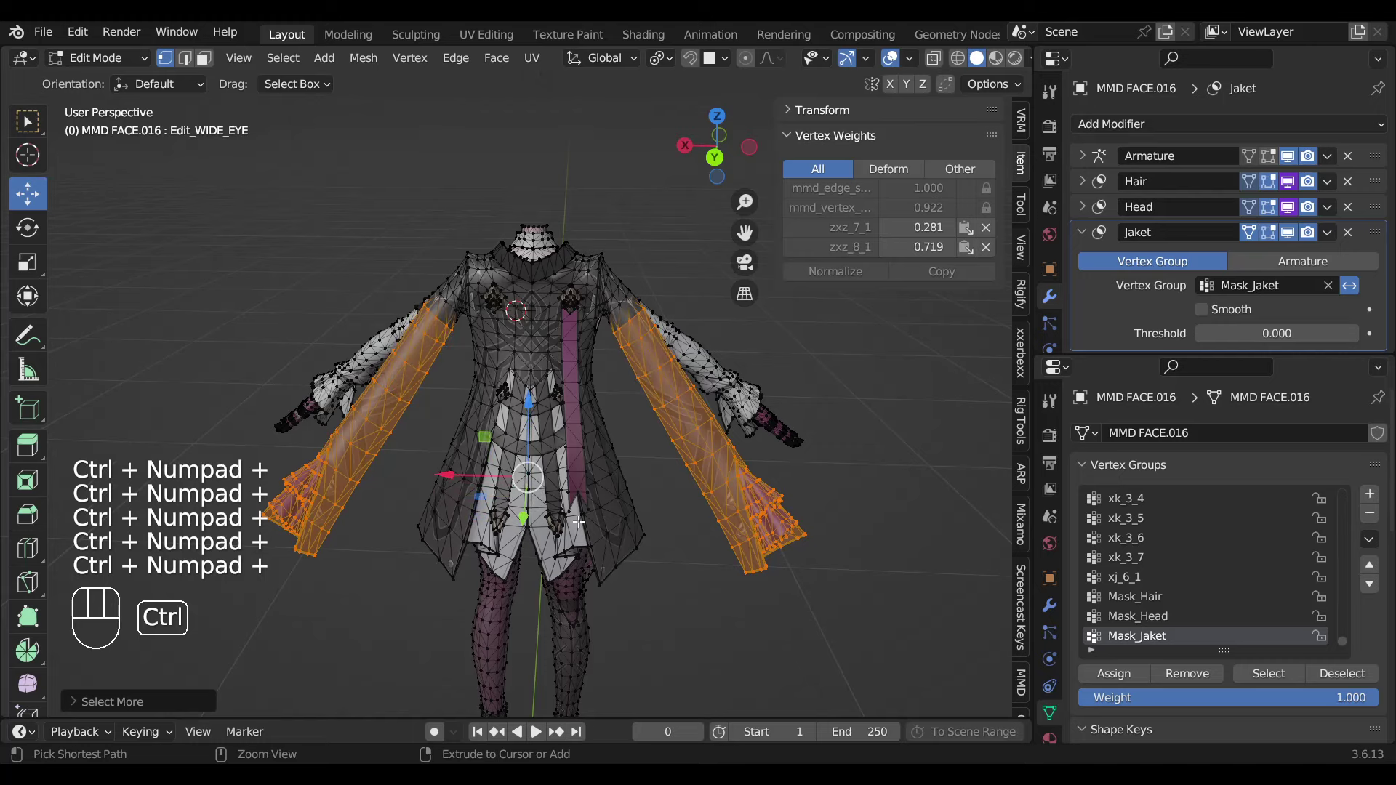
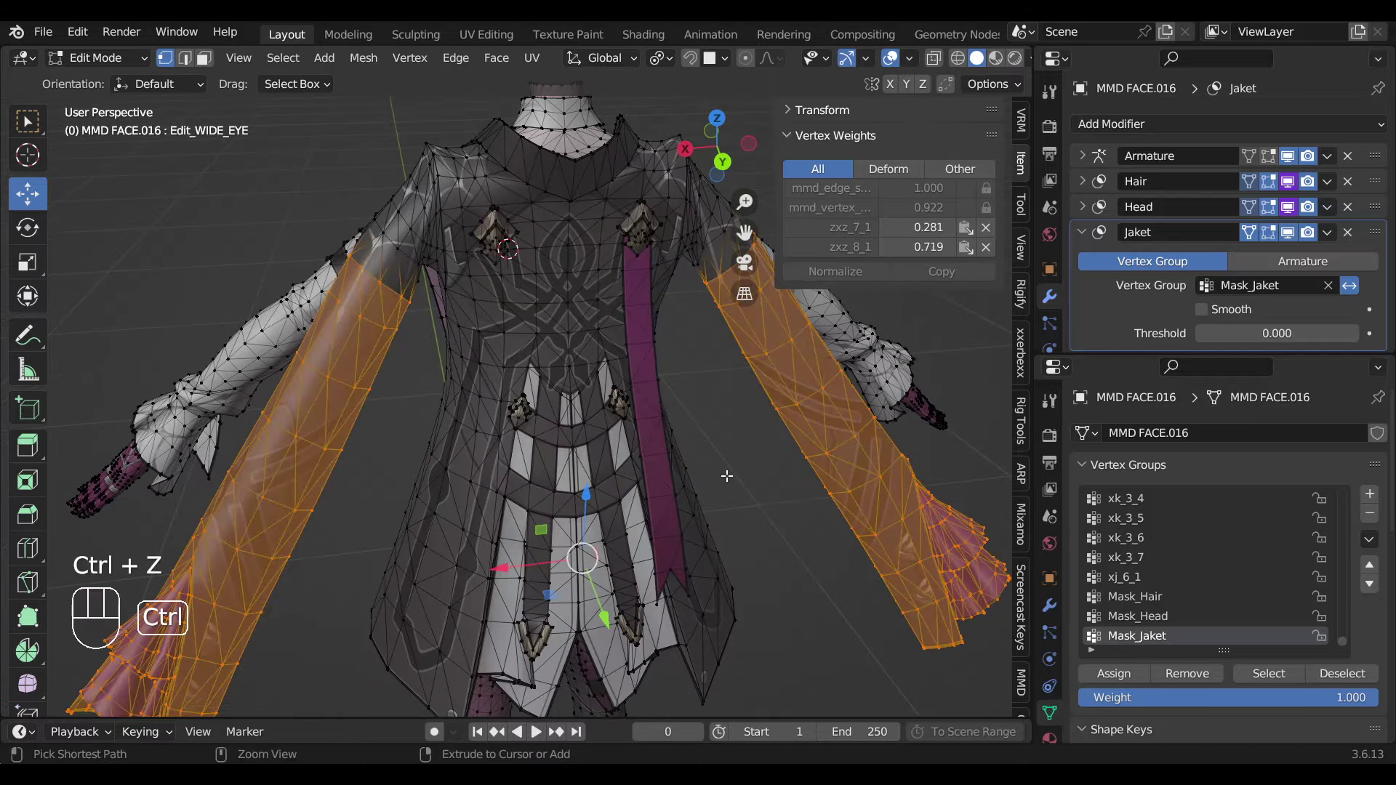
{"action": "key", "text": "ctrl+KP_Subtract"}
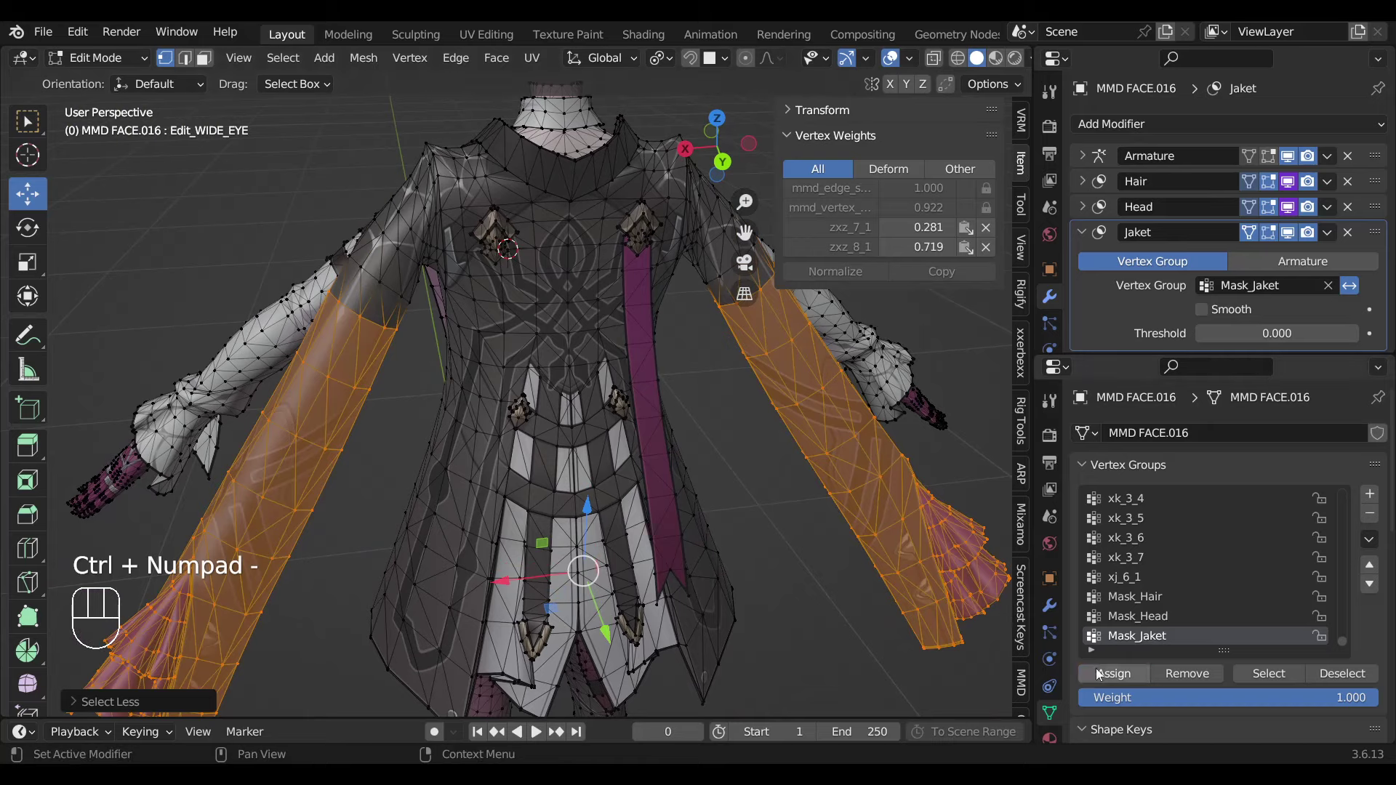
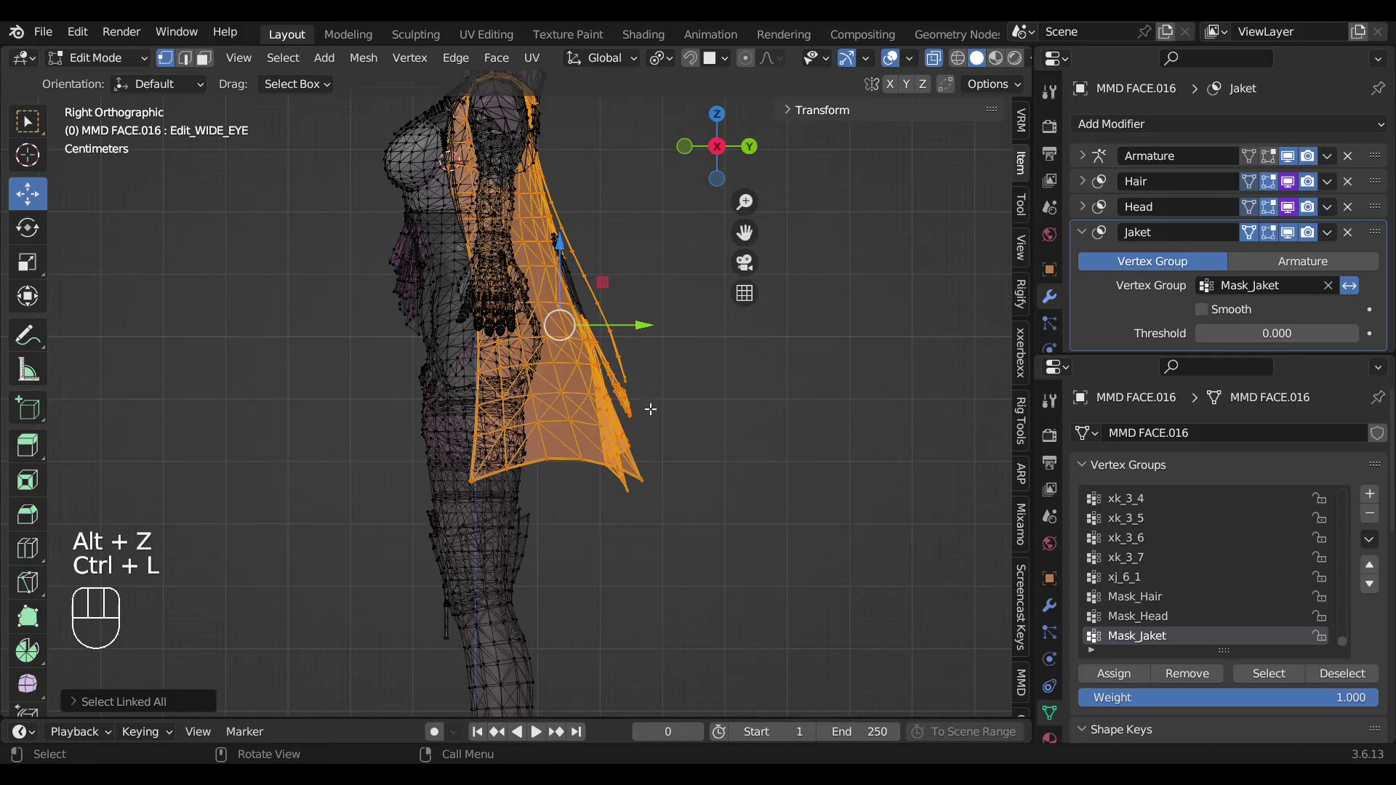
Circle-select the remaining jacket vertices for the Mask_Jaket group.
{"action": "key", "text": "c"}
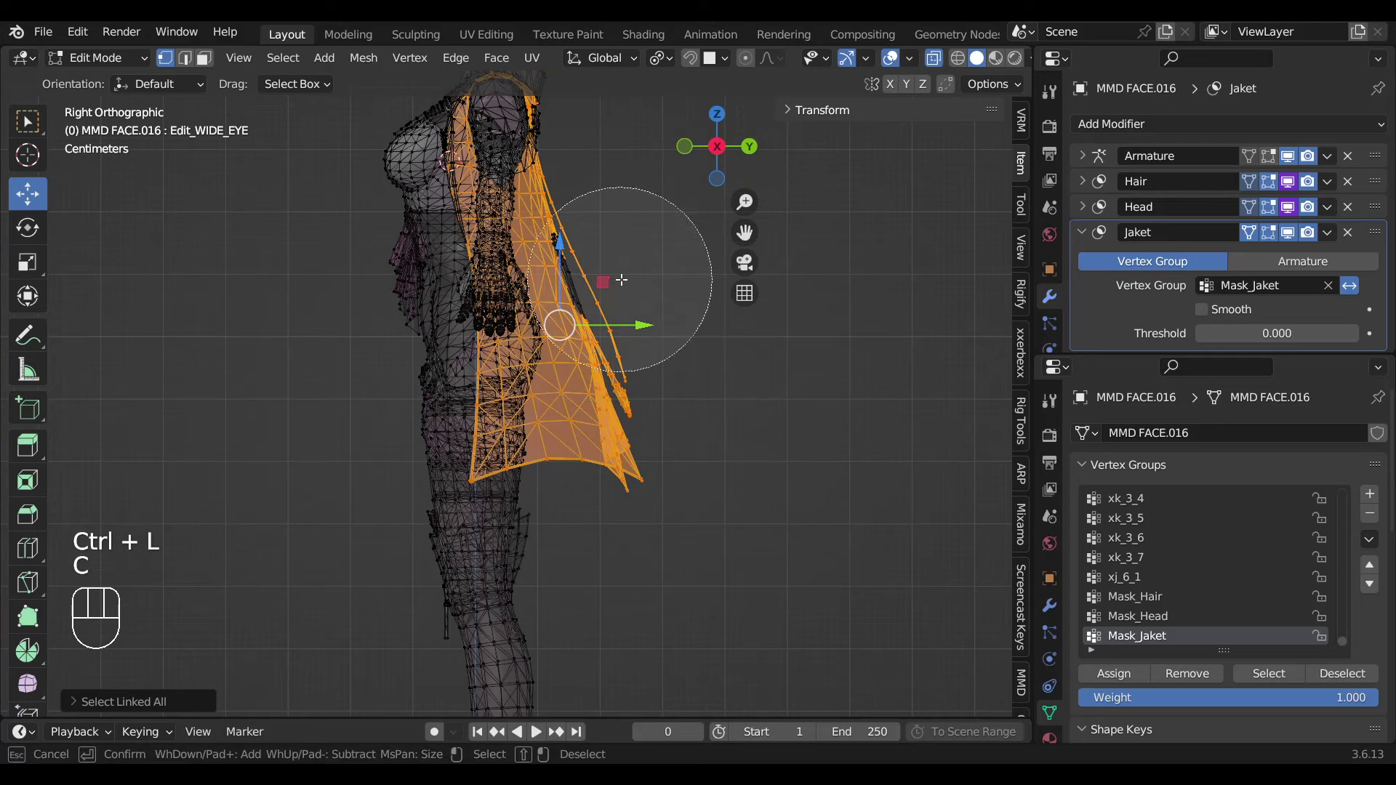
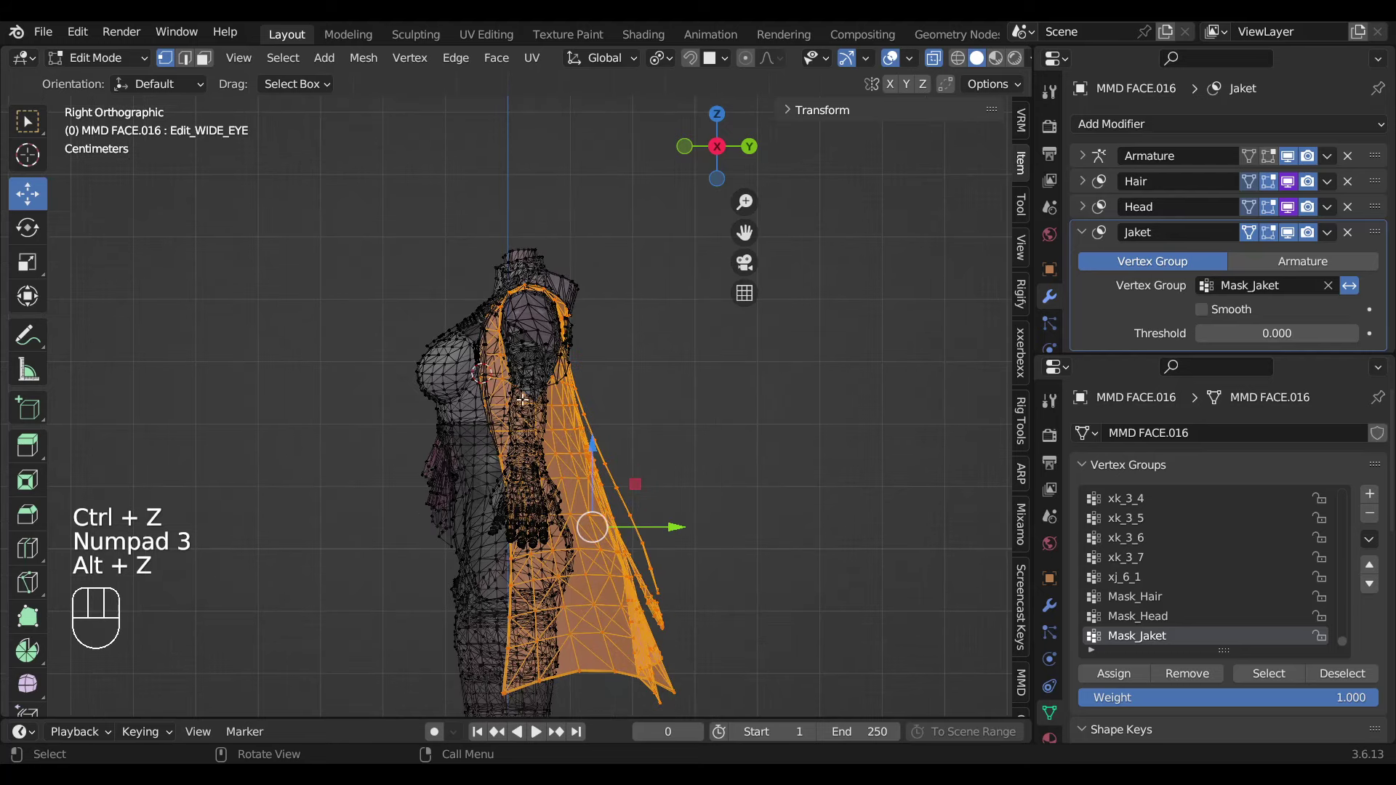
{"action": "key", "text": "c"}
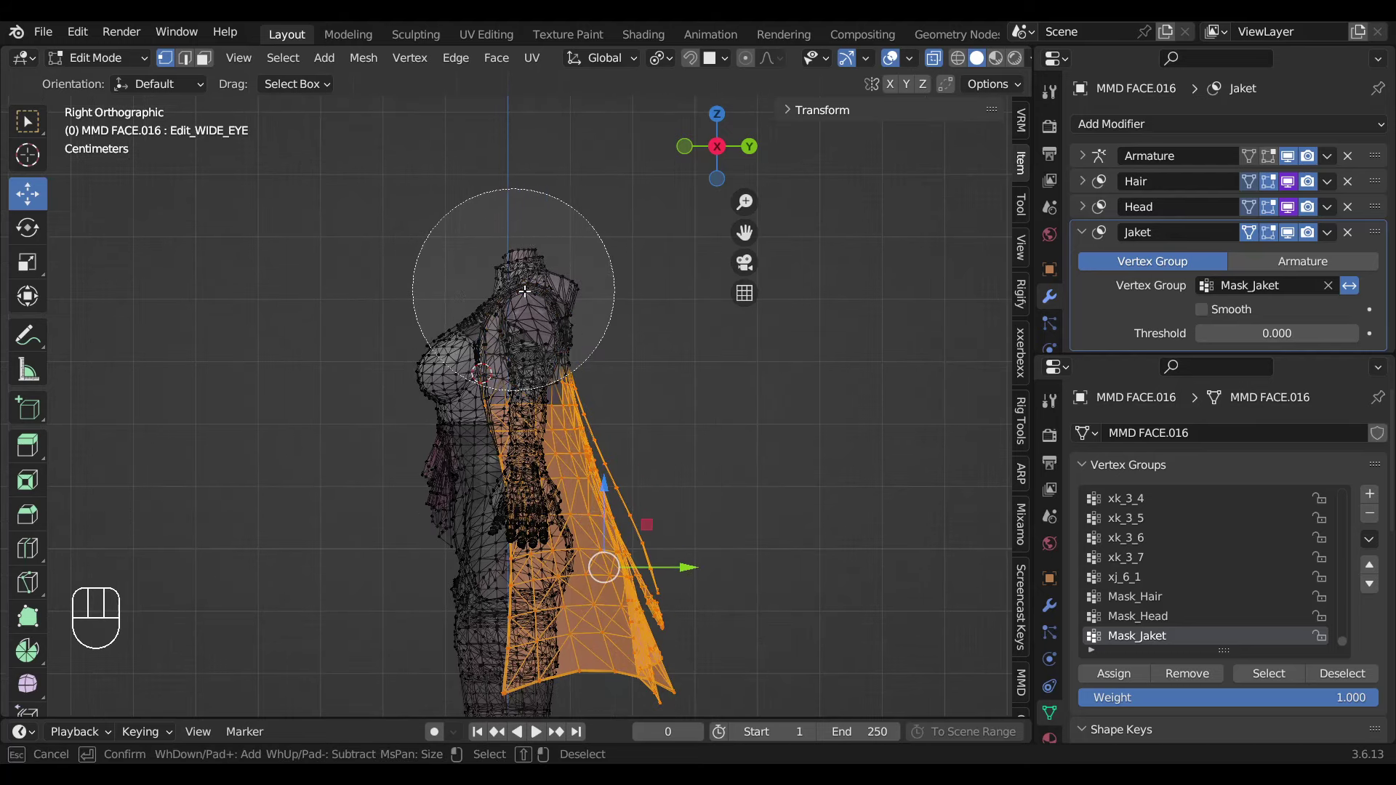
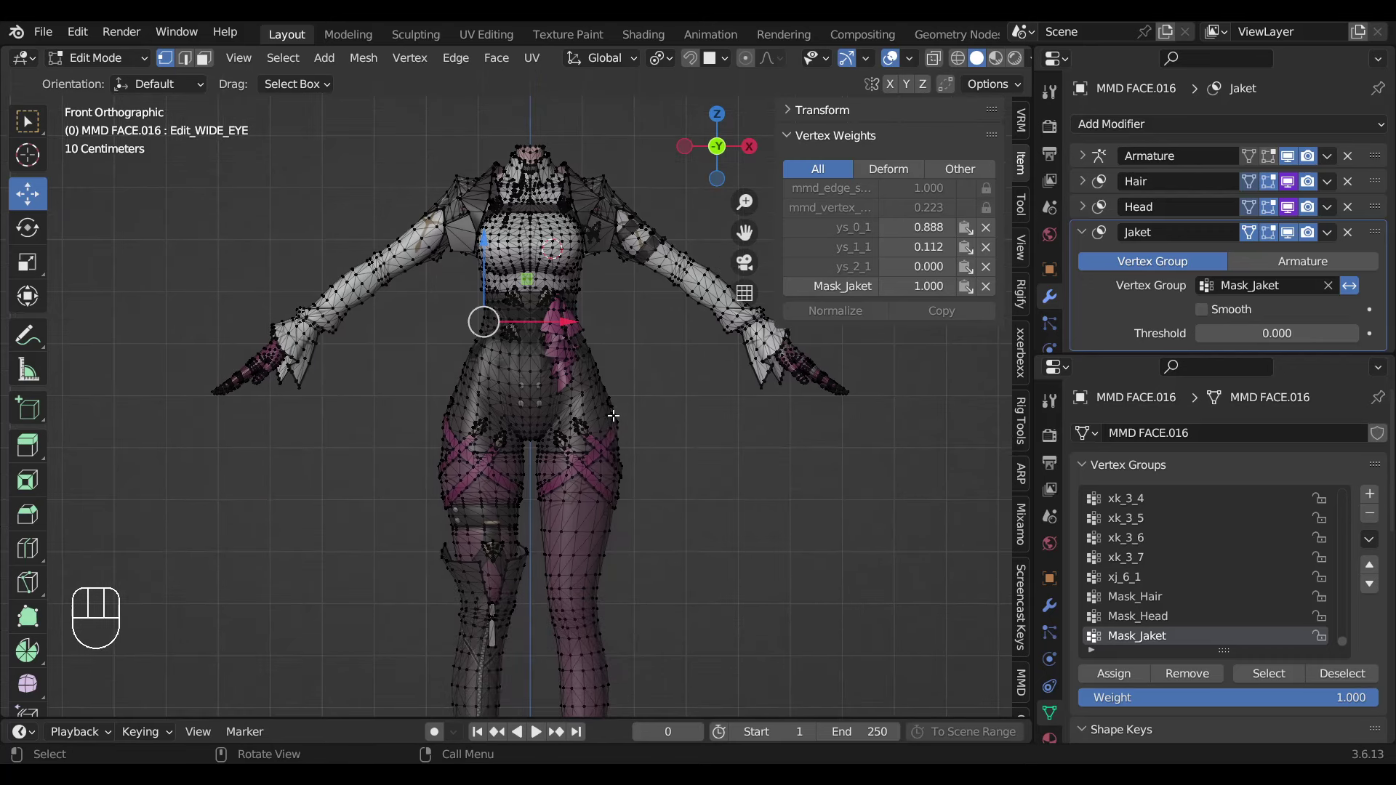
Zoom to the legs with X-ray on and circle-select the leg vertices for a new group.
{"action": "key", "text": "Tab"}
{"action": "left_click_drag", "start_coordinate": [610, 403], "coordinate": [604, 260]}
{"action": "key", "text": "Tab"}
{"action": "key", "text": "alt+z"}
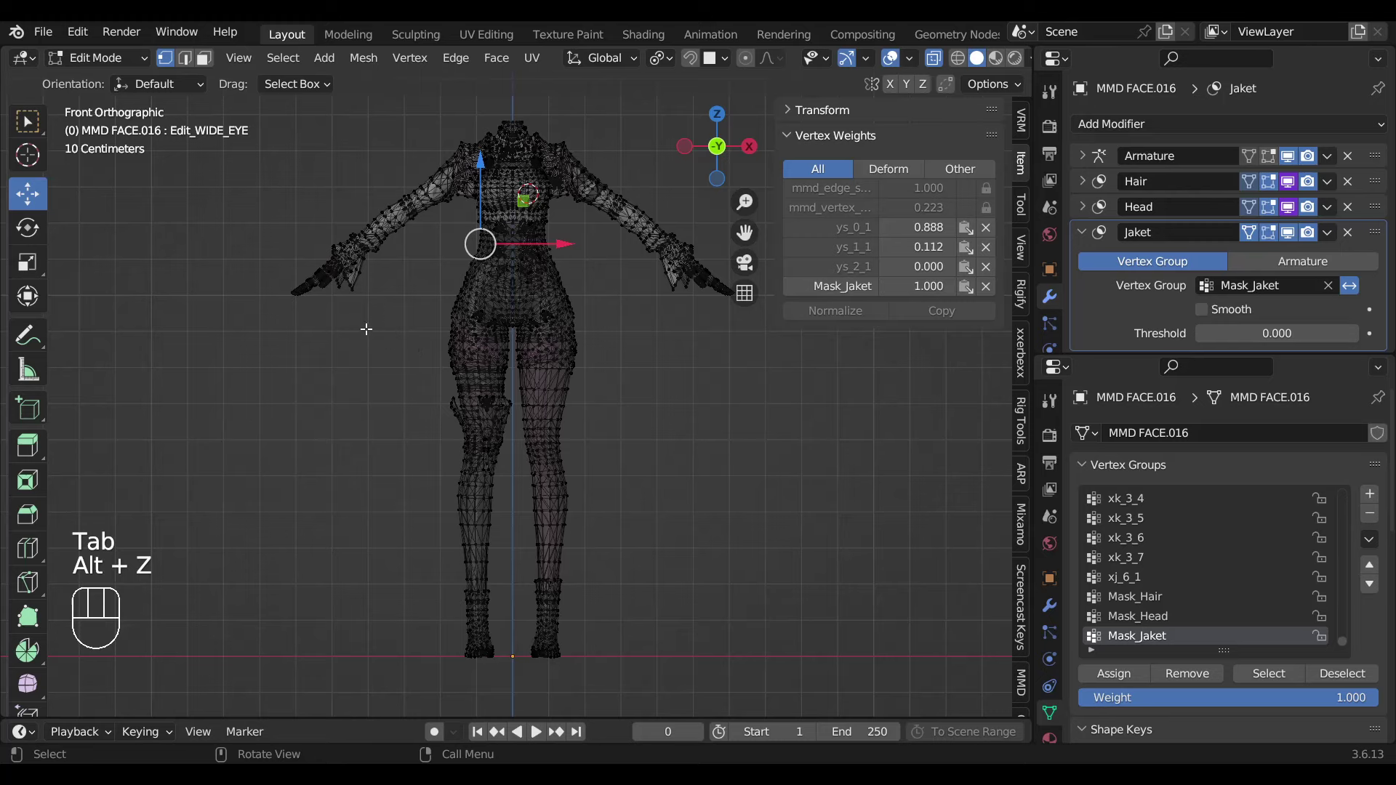
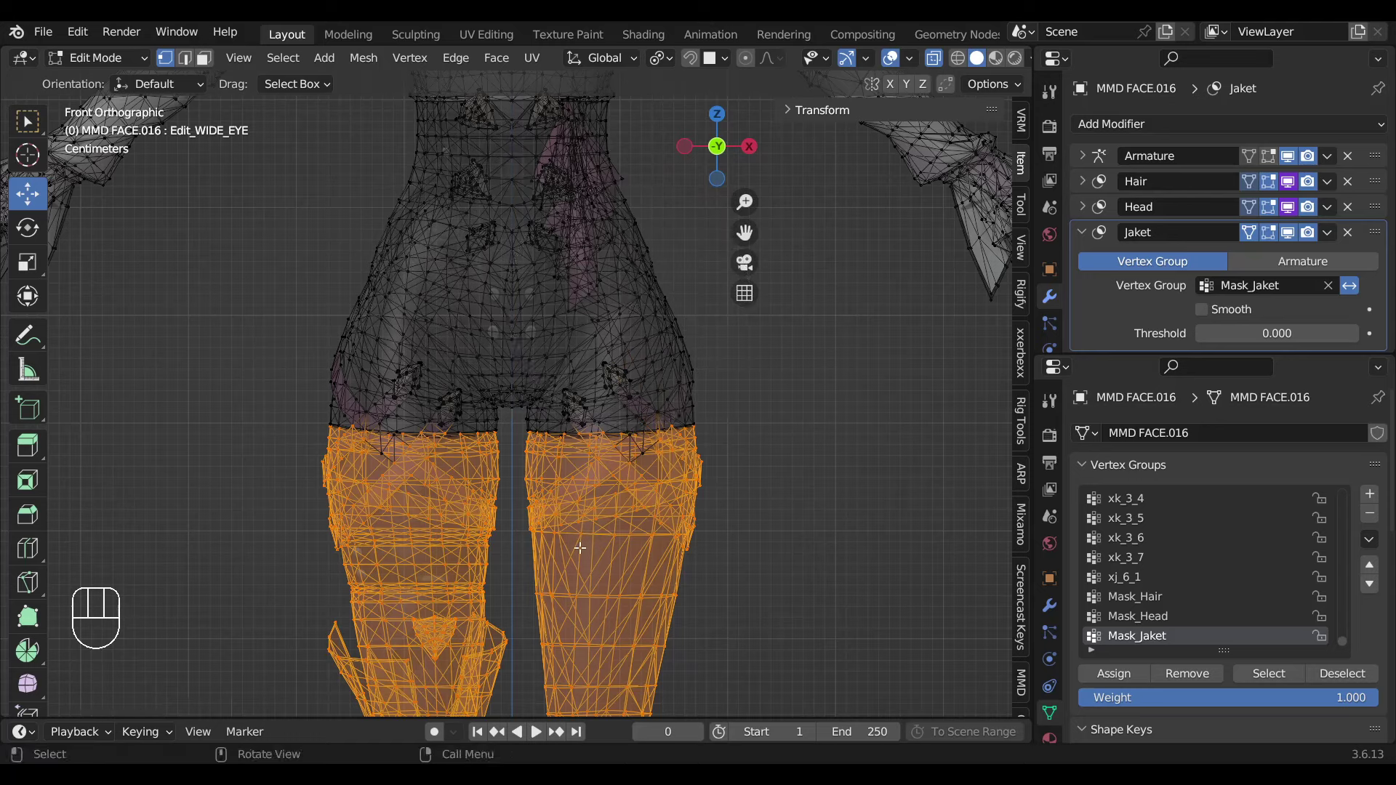
{"action": "key", "text": "c"}
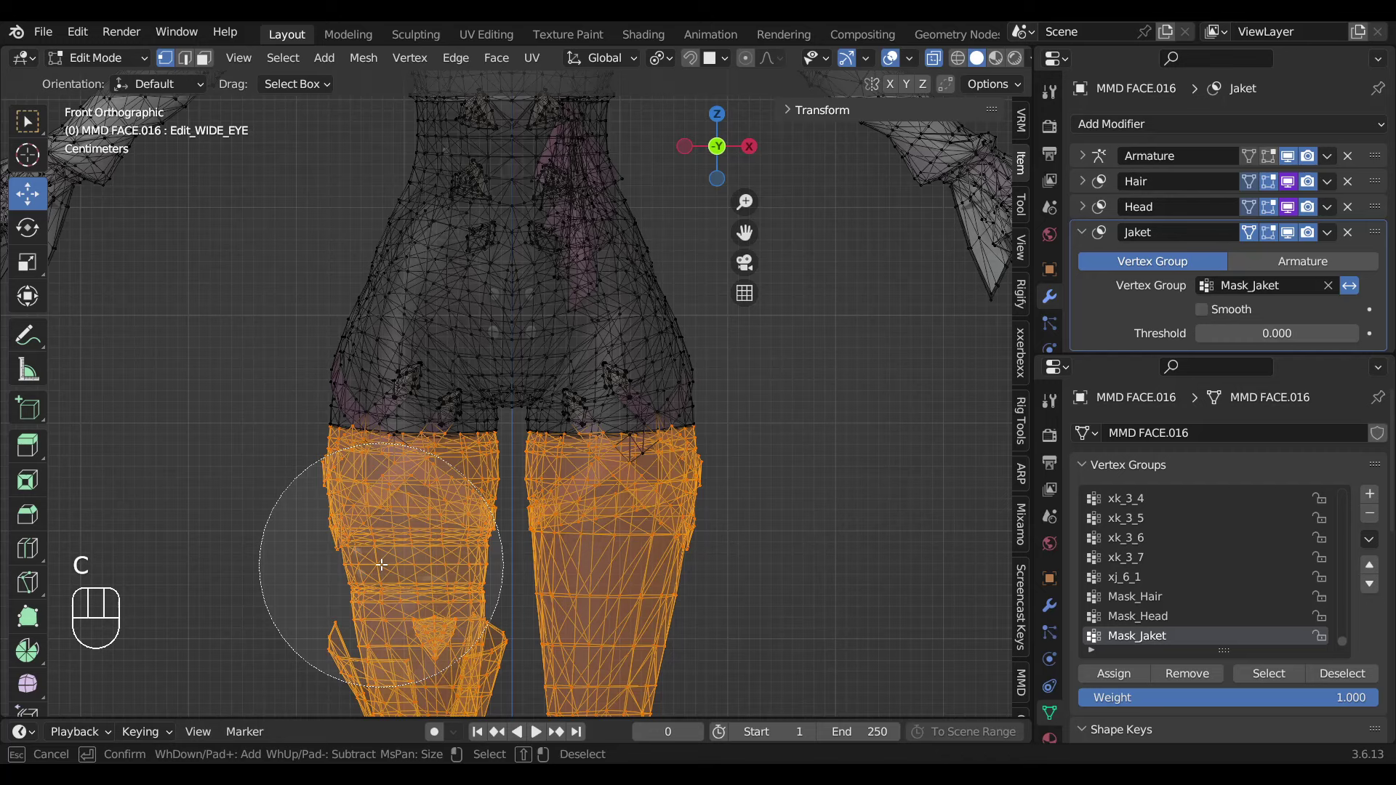
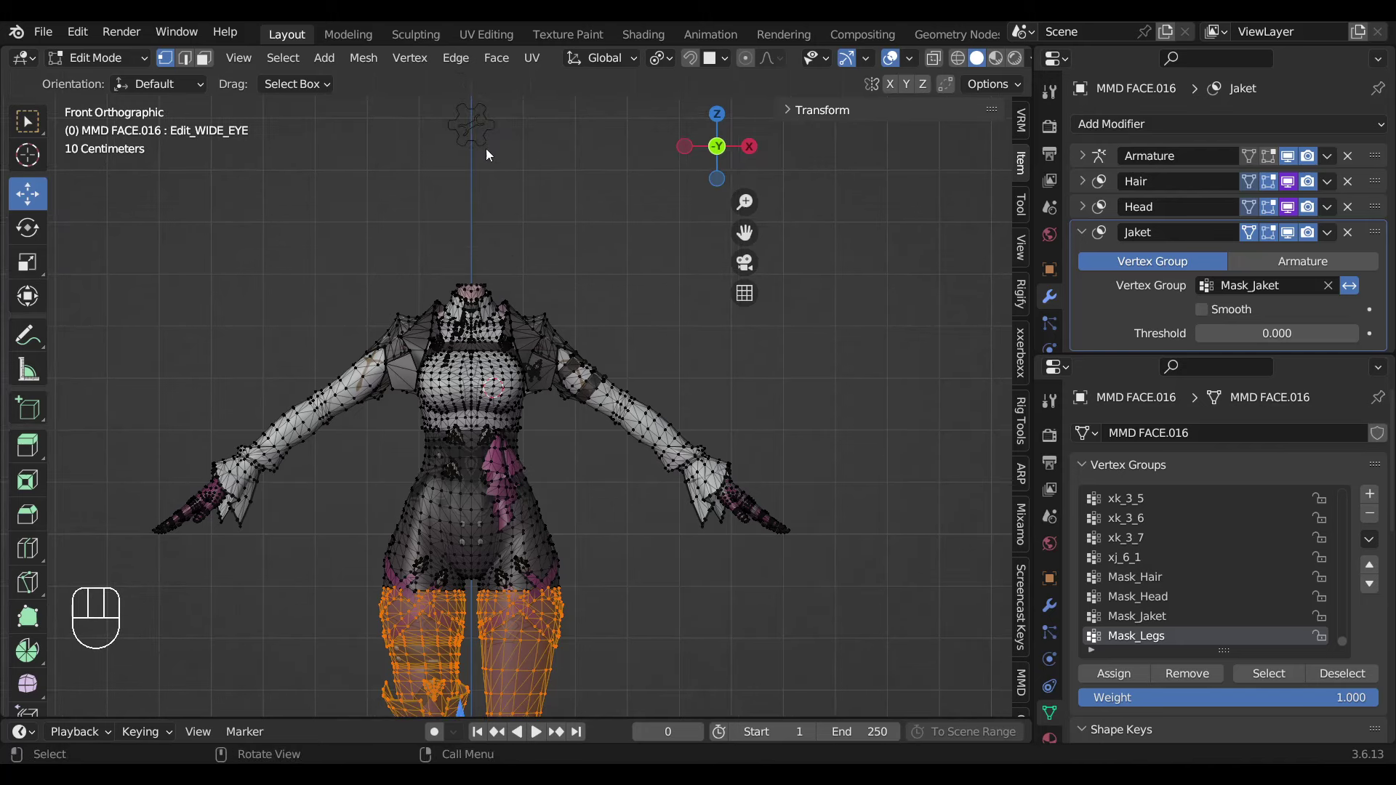
Leave Edit Mode and return to Kafka_rig's Rig Main Properties with the MASK toggles listed.
{"action": "key", "text": "Tab"}
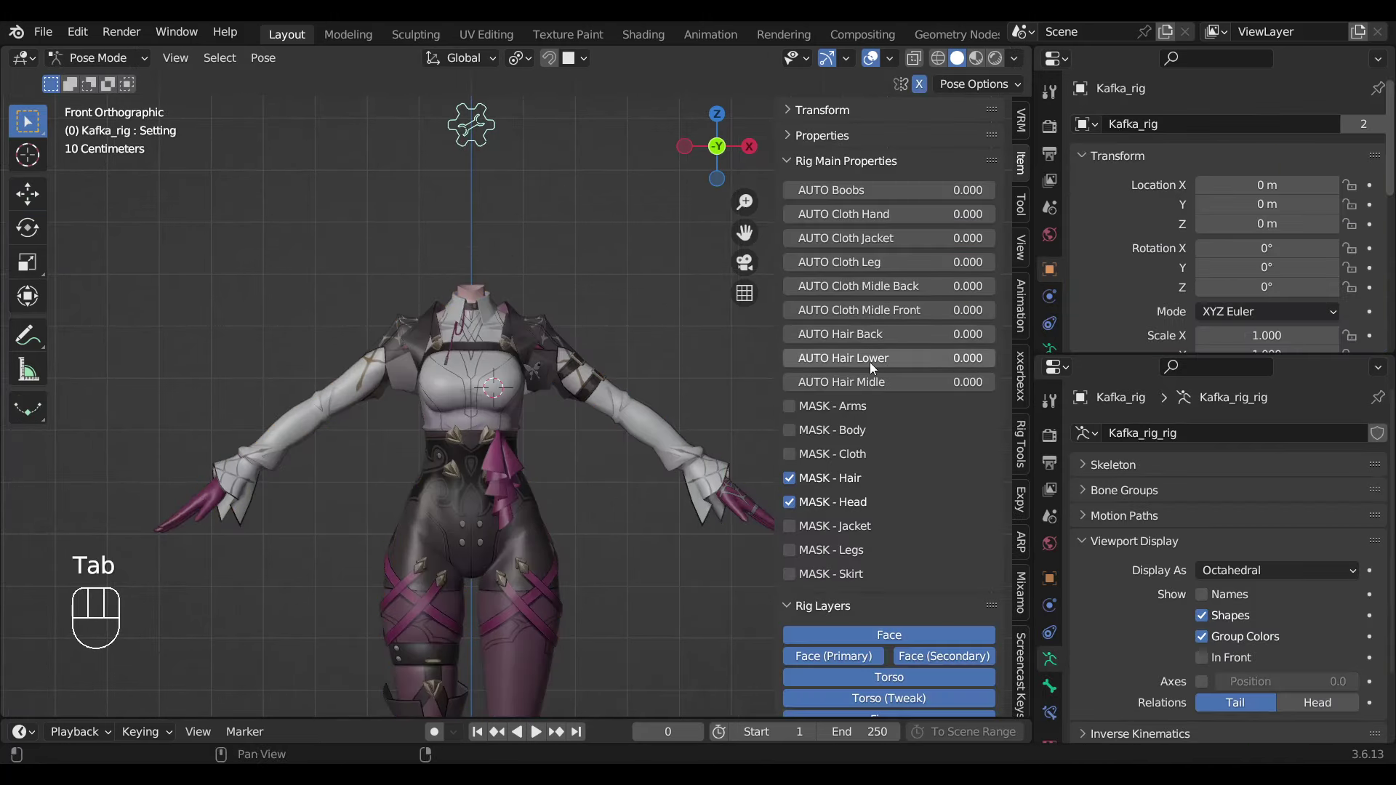
{"action": "left_click", "coordinate": [799, 535]}
{"action": "left_click_drag", "start_coordinate": [798, 532], "coordinate": [629, 587]}
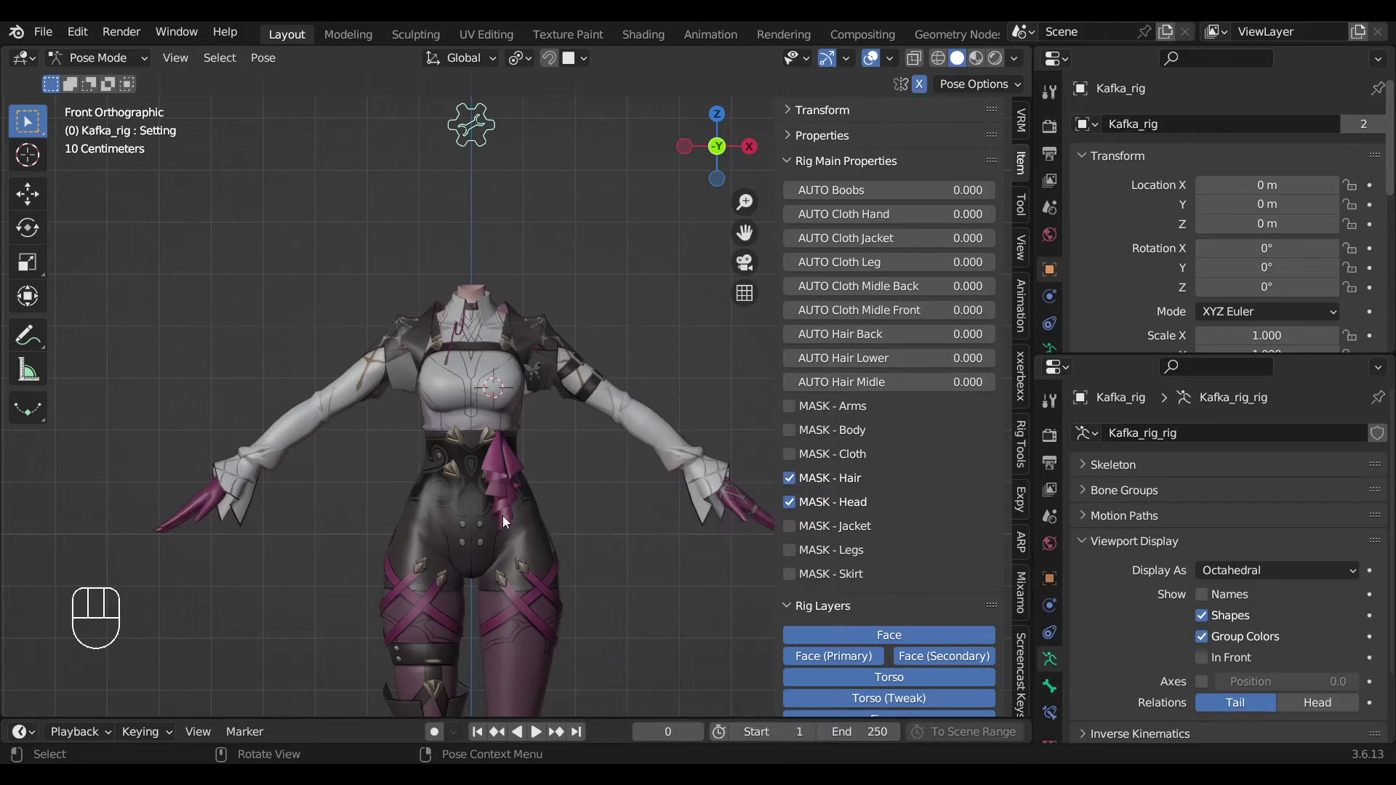
Check the Jaket modifier's display toggle on the mesh and return to the rig.
{"action": "left_click", "coordinate": [477, 446]}
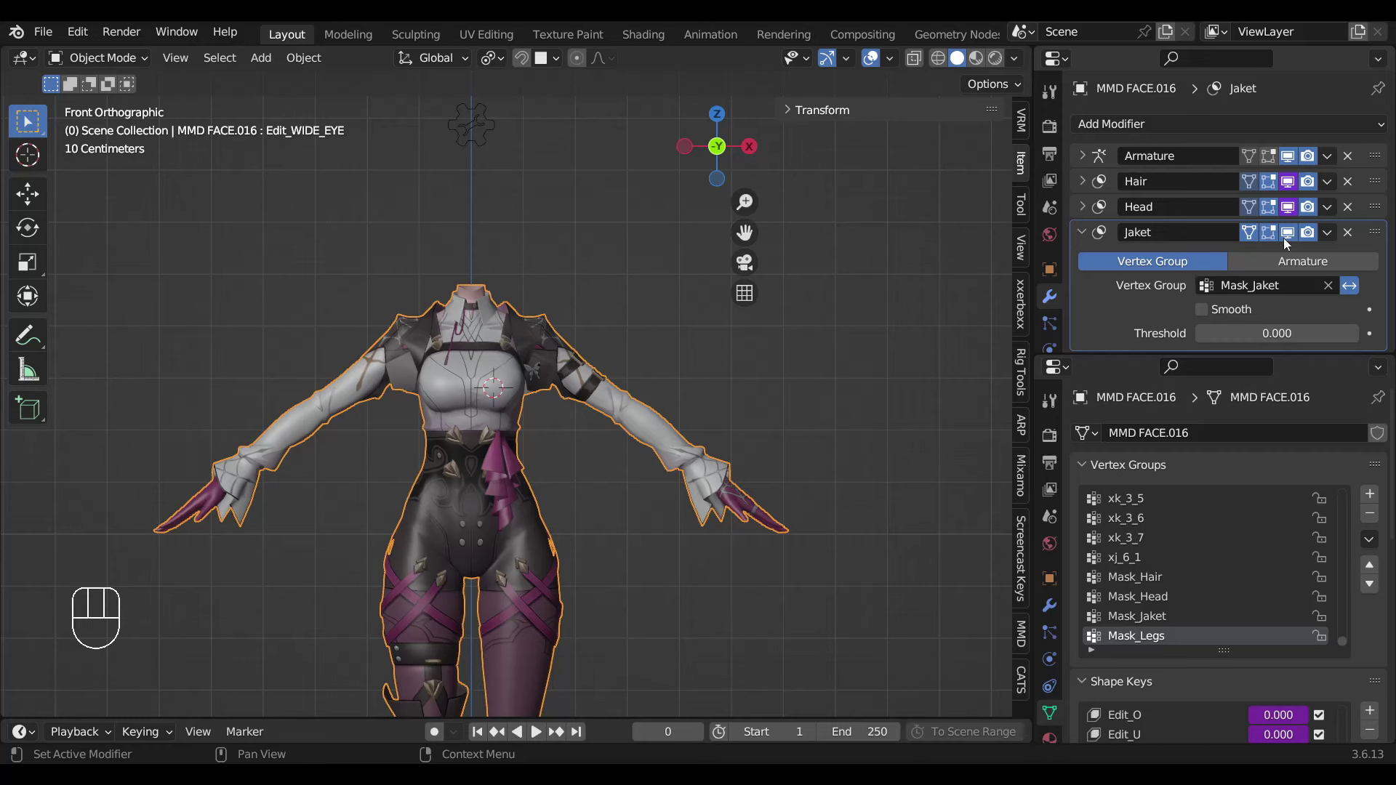
{"action": "left_click_drag", "start_coordinate": [1295, 239], "coordinate": [1298, 249]}
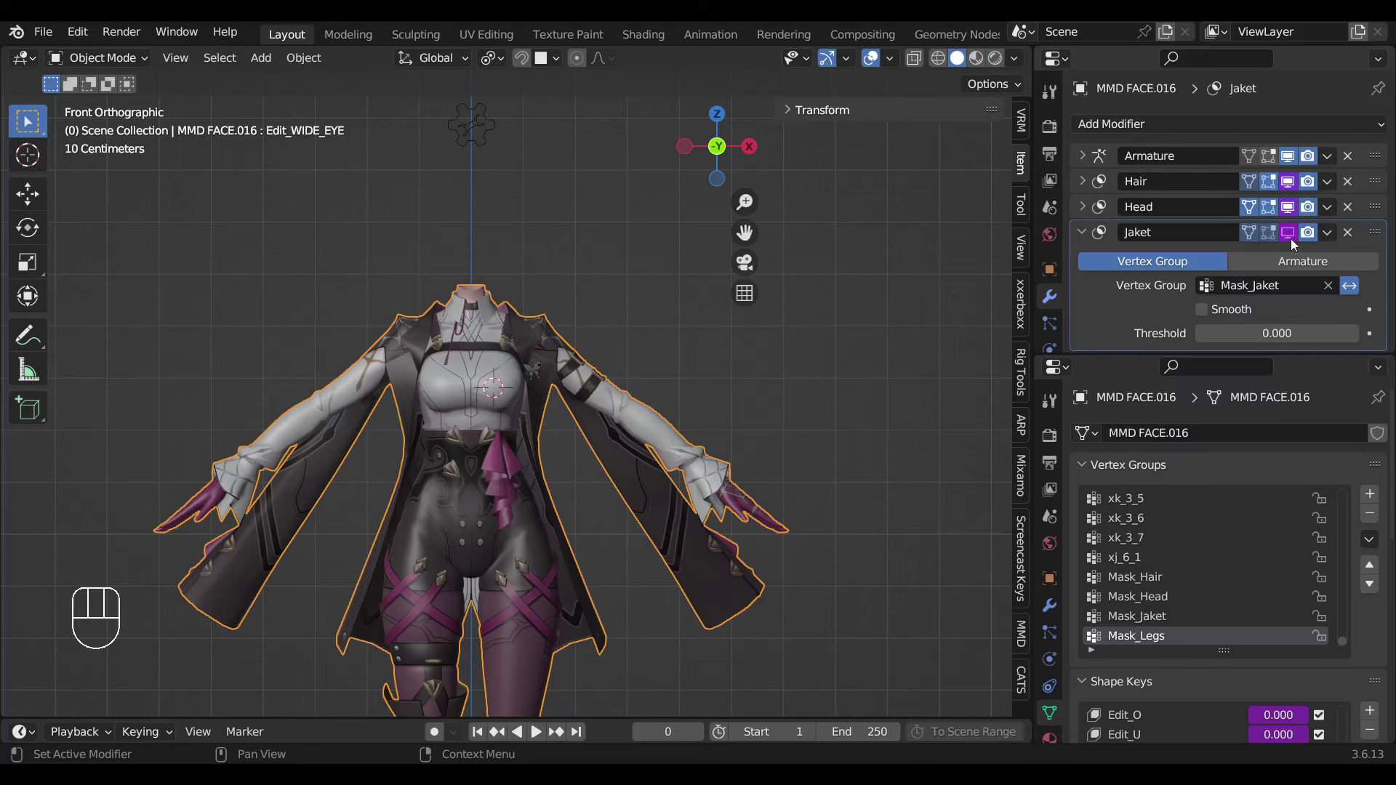
{"action": "left_click_drag", "start_coordinate": [1267, 239], "coordinate": [593, 369]}
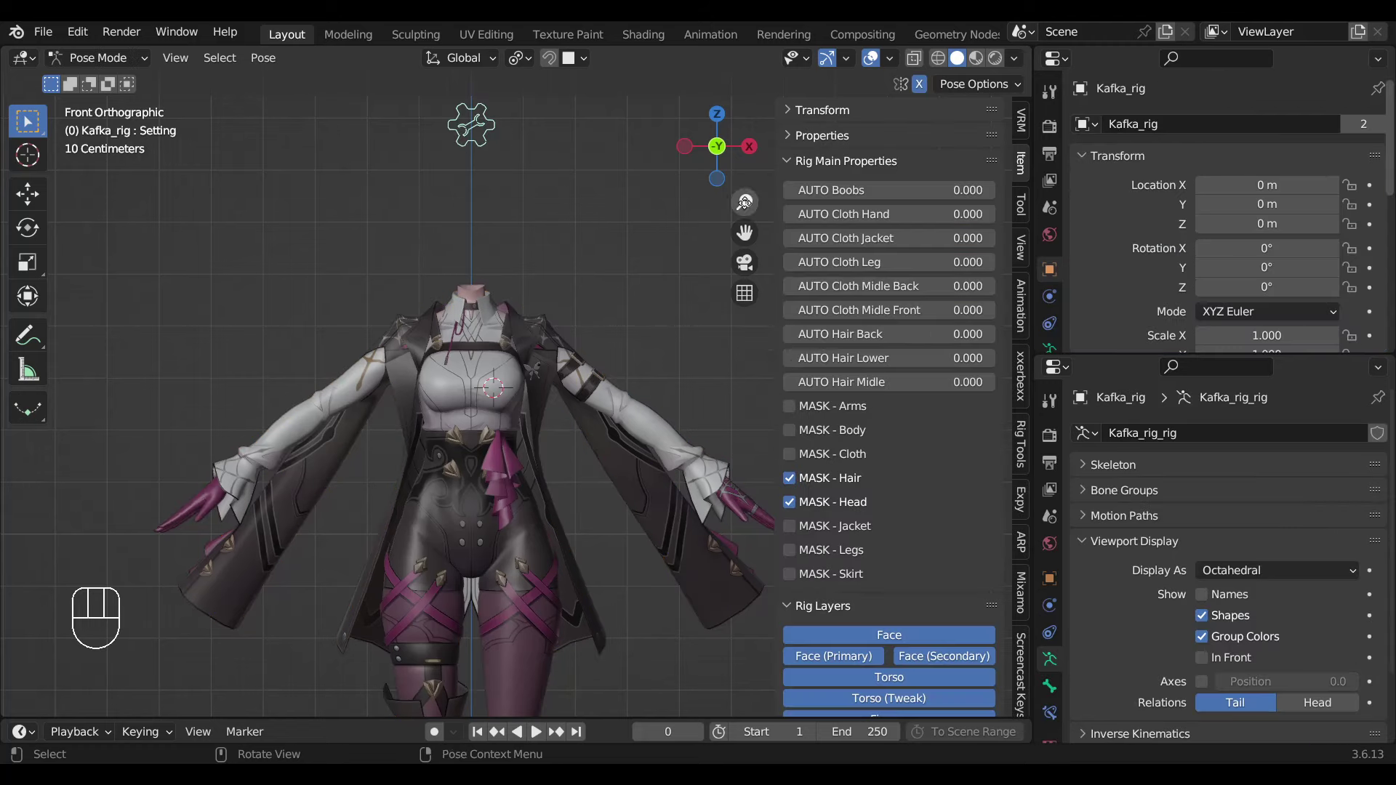
Switch on the MASK - Jacket and MASK - Legs toggles, hiding the jacket.
{"action": "left_click", "coordinate": [790, 530]}
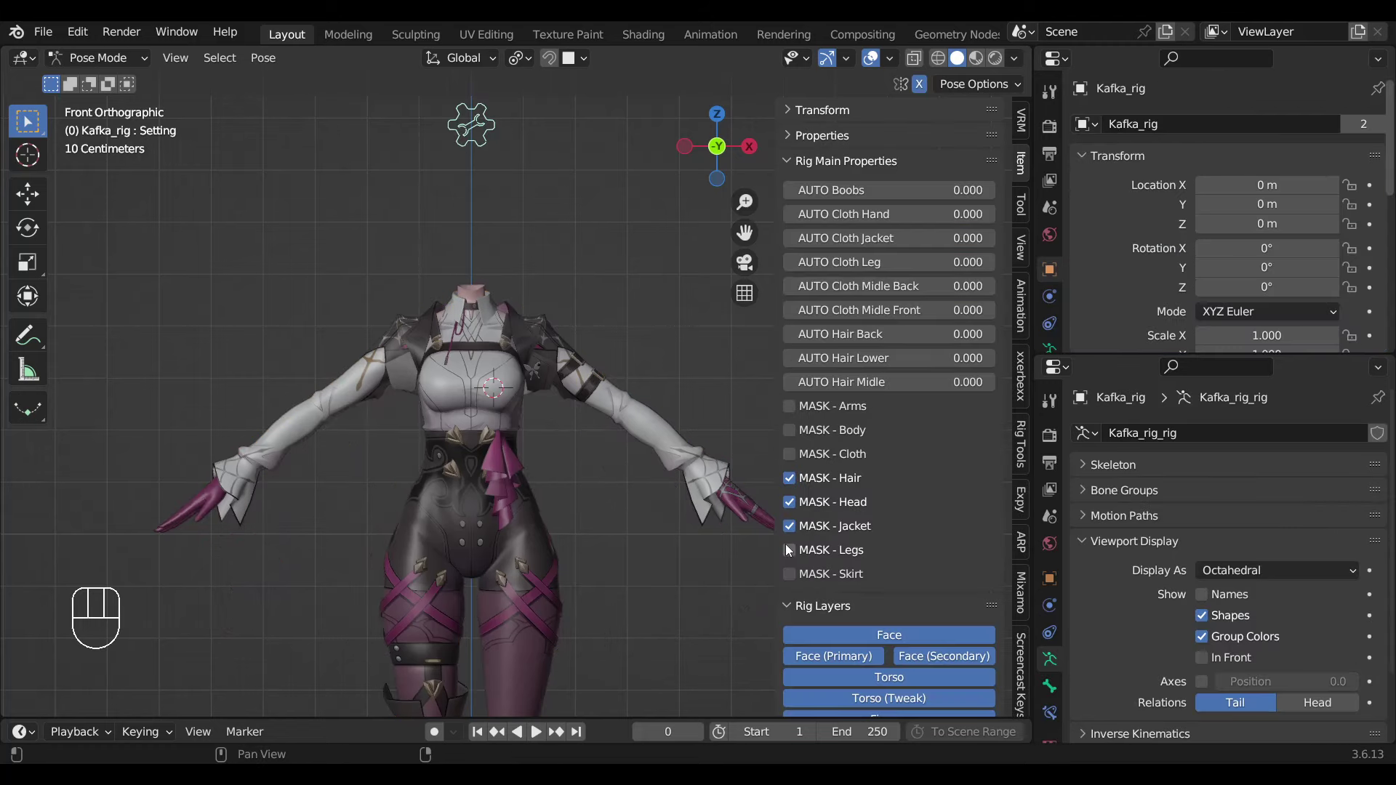
{"action": "left_click", "coordinate": [792, 555]}
{"action": "left_click_drag", "start_coordinate": [792, 554], "coordinate": [637, 606]}
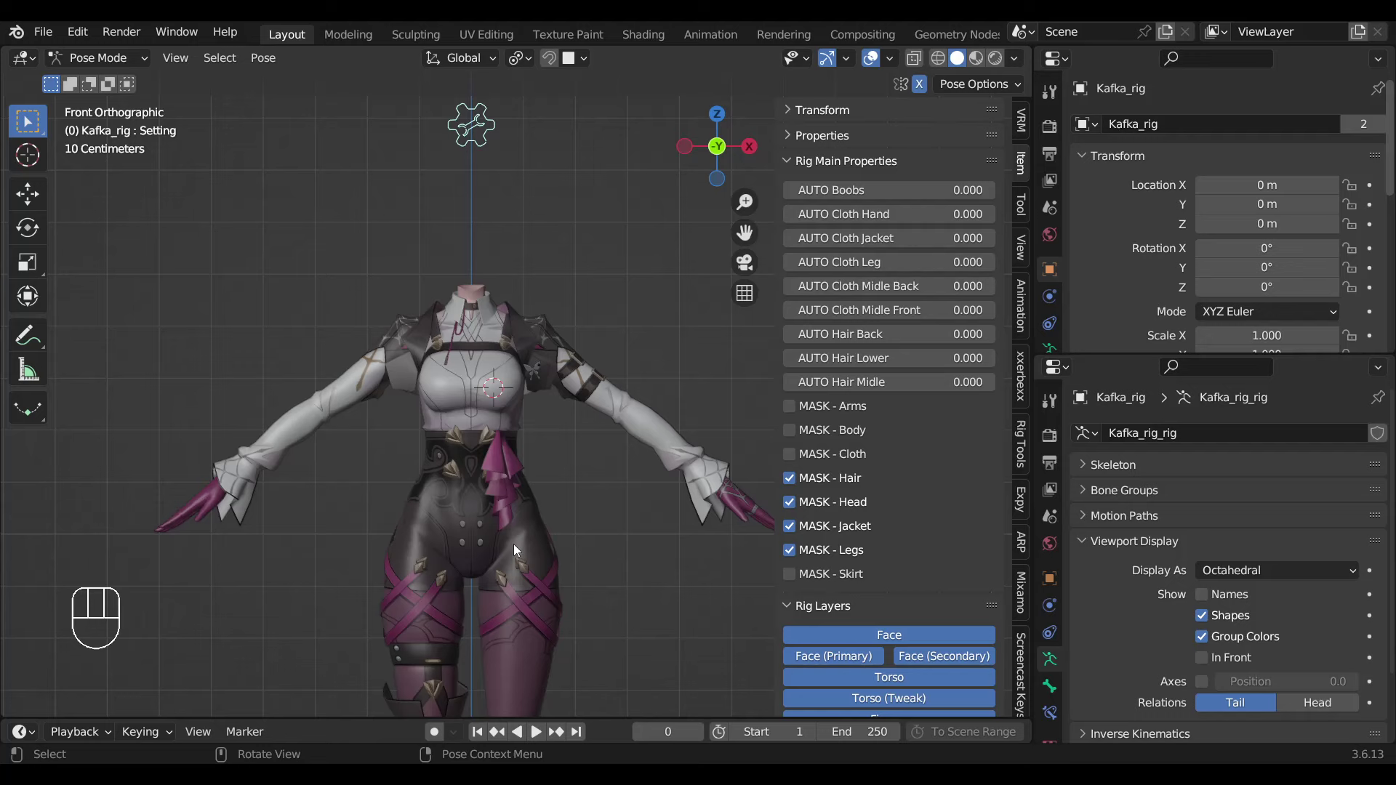
Duplicate the Jaket modifier as Legs using Mask_Legs, hiding the legs, and save Kafka_Rigify_2.blend.
{"action": "left_click", "coordinate": [518, 542]}
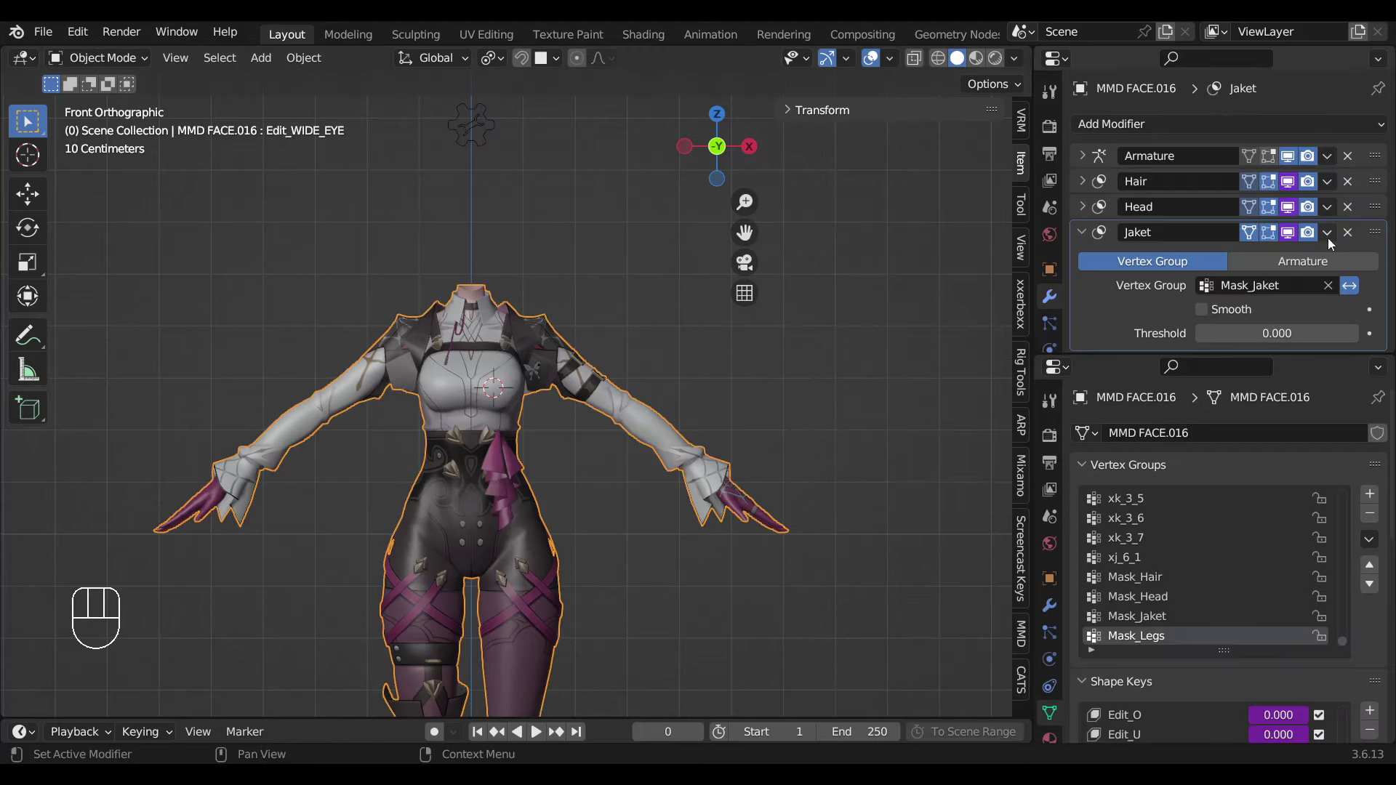
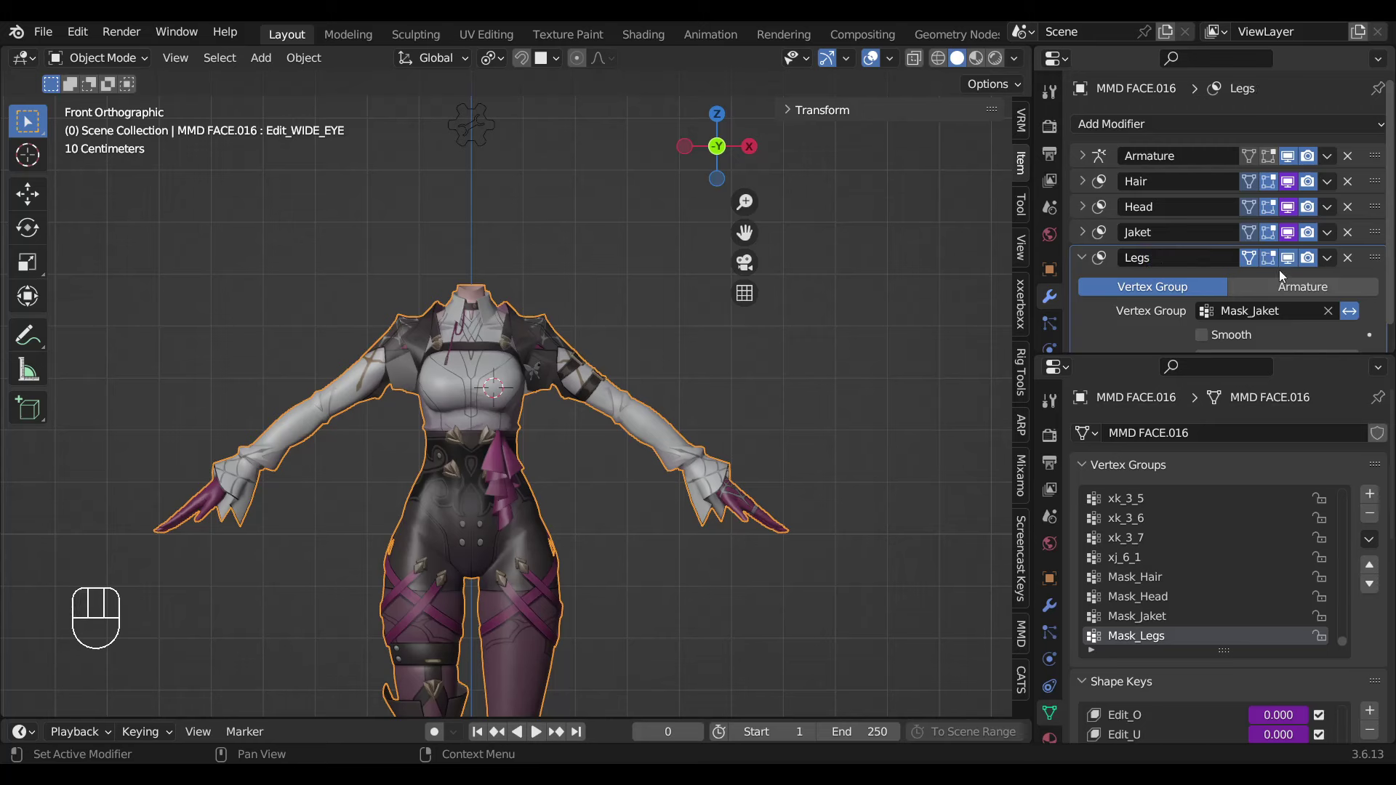
{"action": "left_click_drag", "start_coordinate": [1285, 258], "coordinate": [1285, 275]}
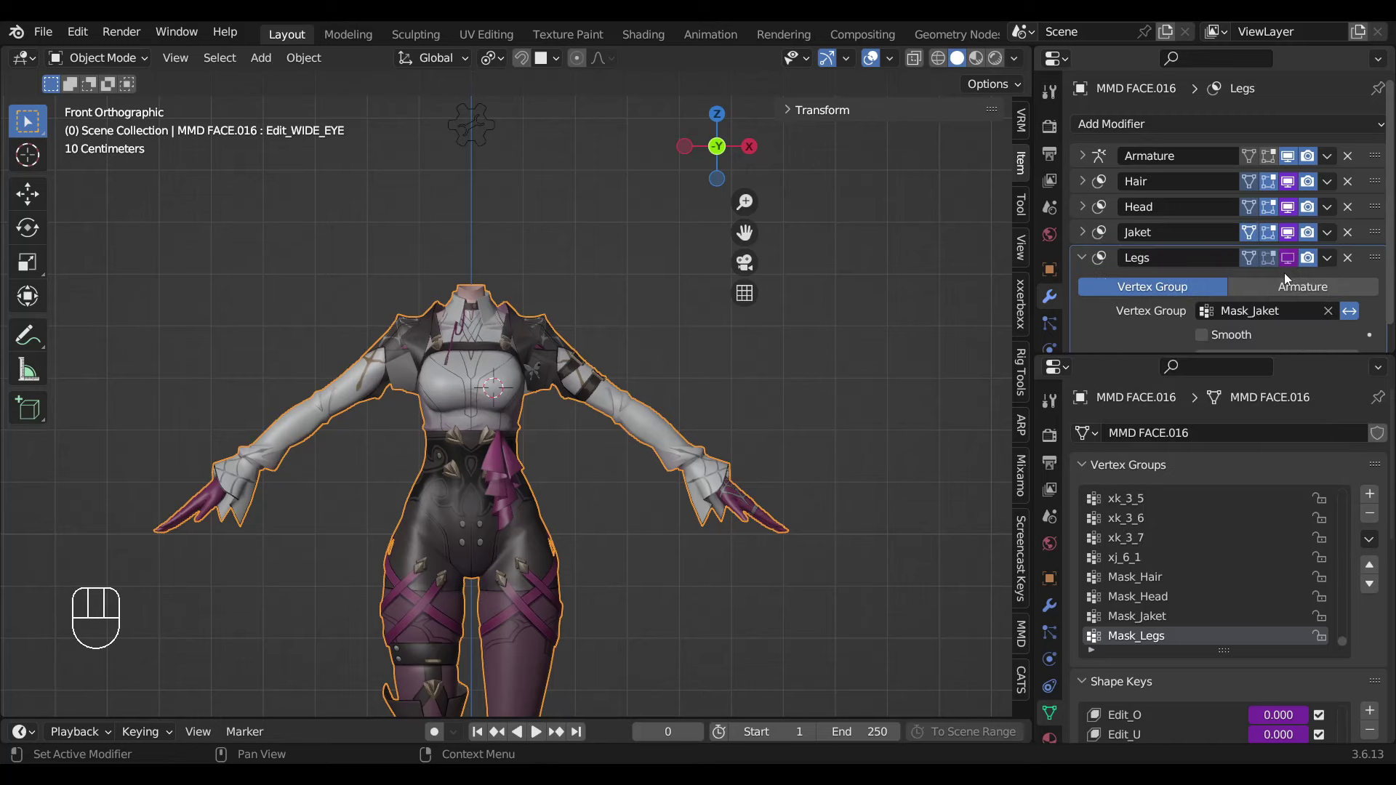
{"action": "left_click_drag", "start_coordinate": [1283, 262], "coordinate": [1100, 339]}
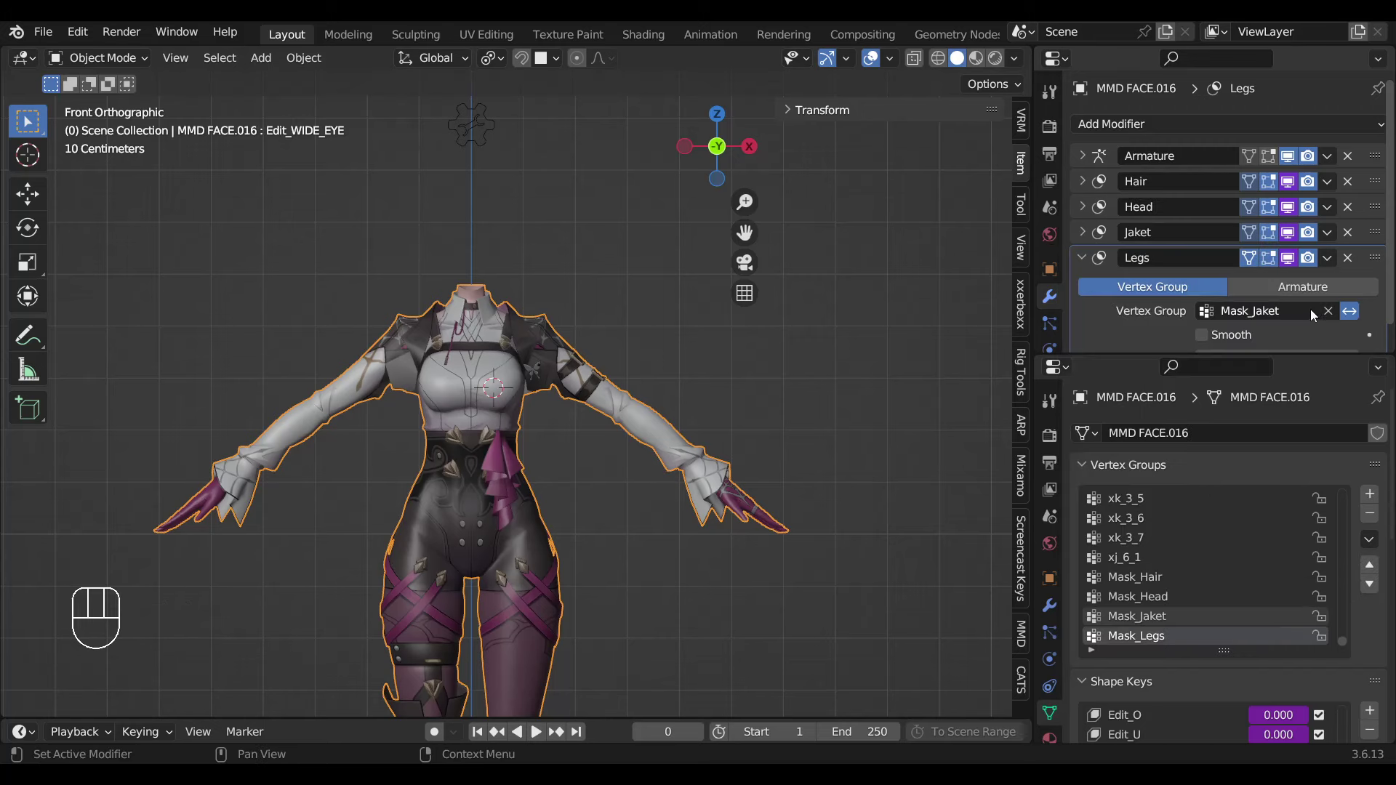
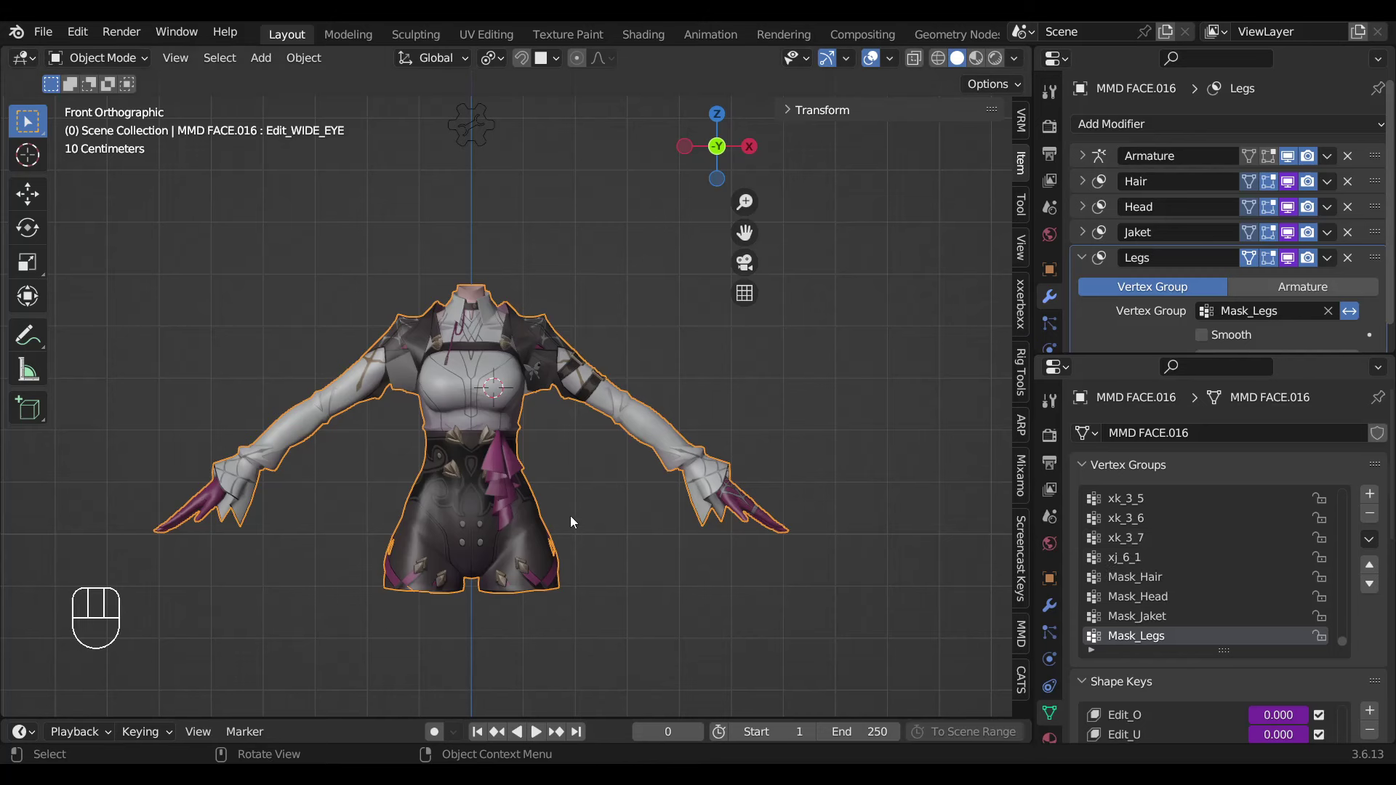
{"action": "key", "text": "ctrl+s"}
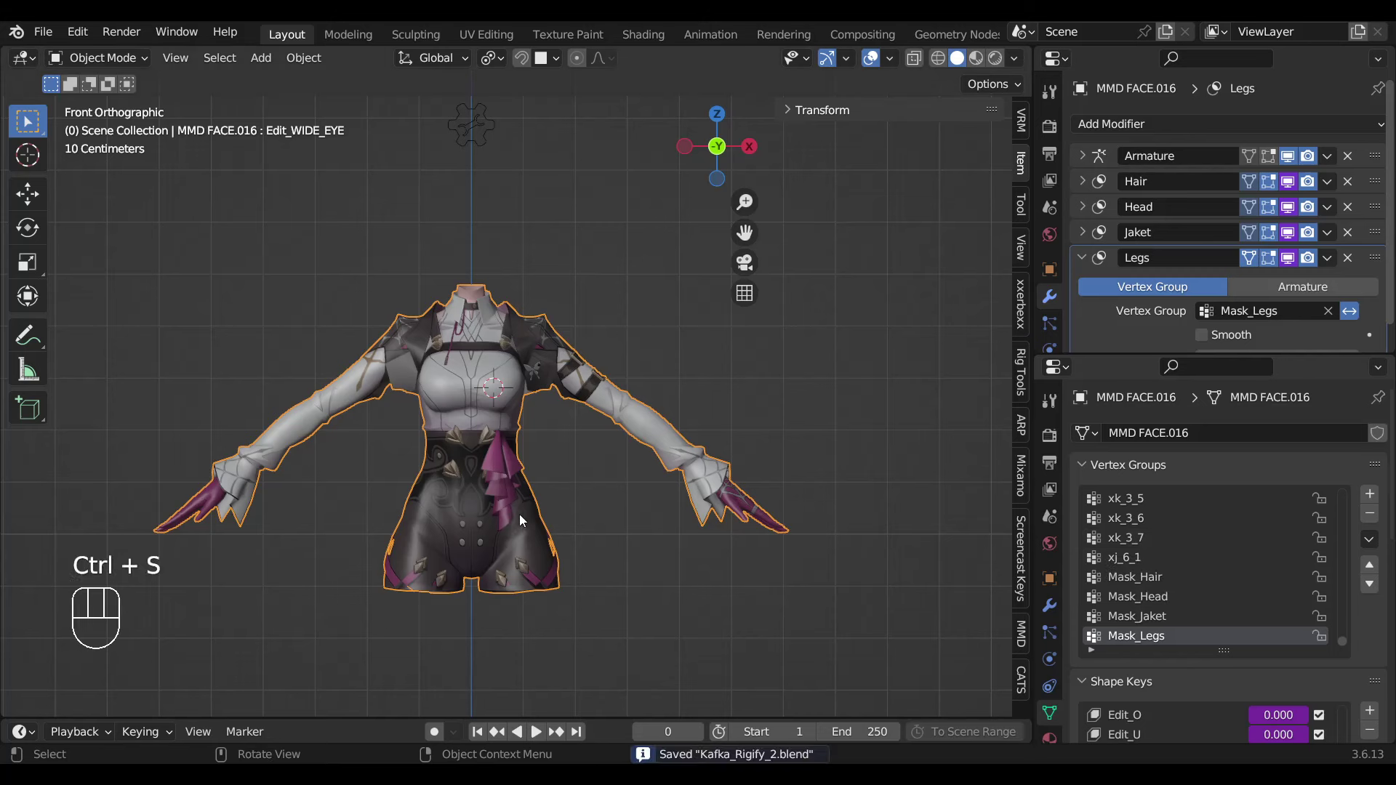
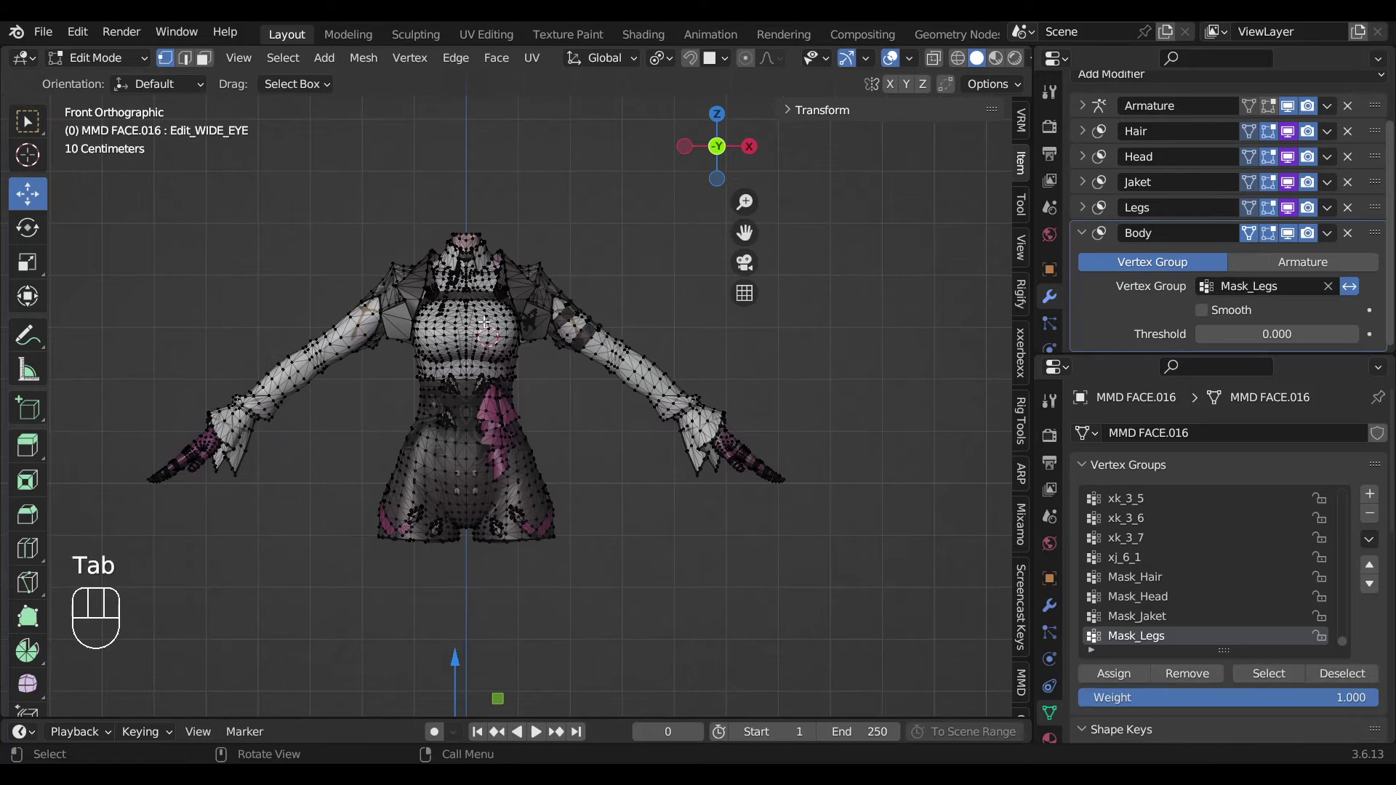
Circle-select the torso and shoulder vertices with X-ray for the Mask_Body group.
{"action": "key", "text": "alt+z"}
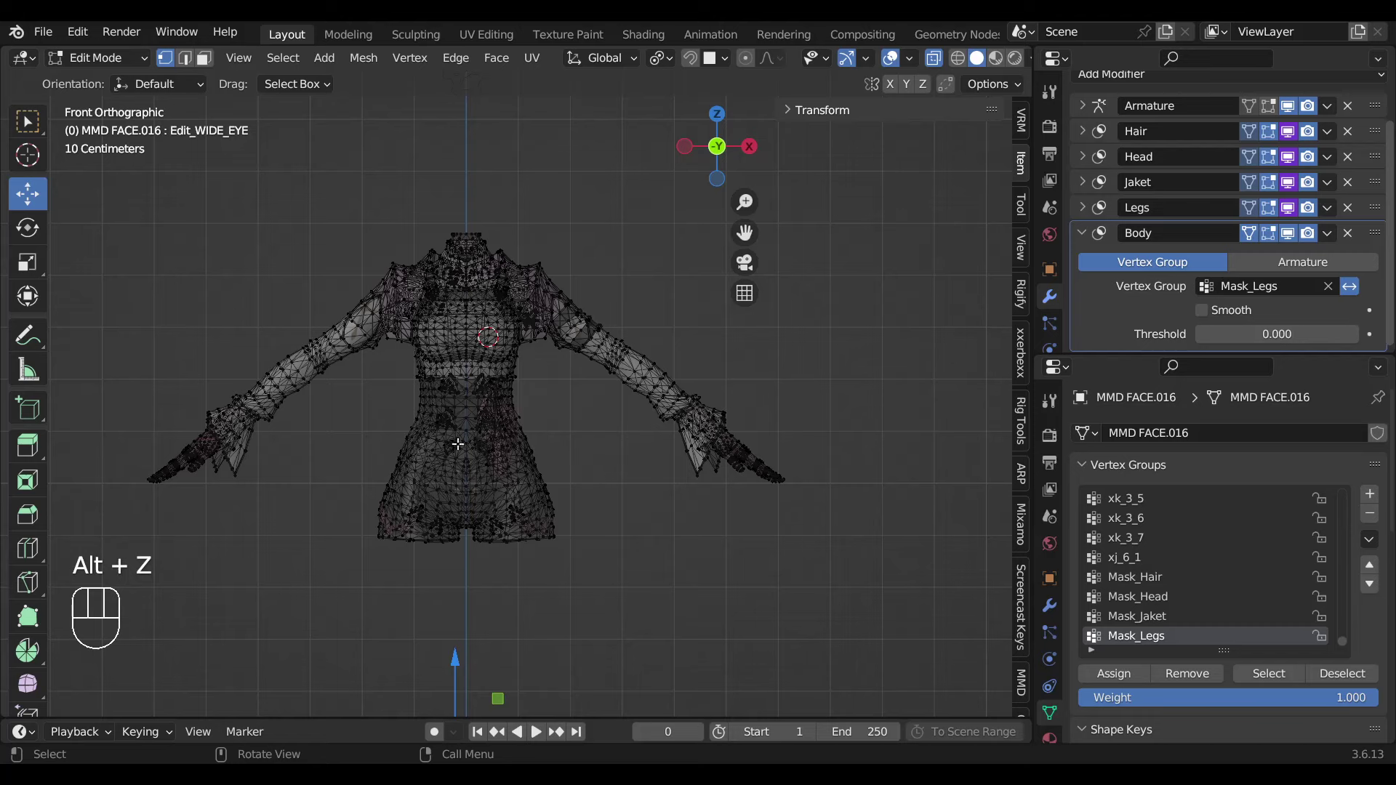
{"action": "key", "text": "c"}
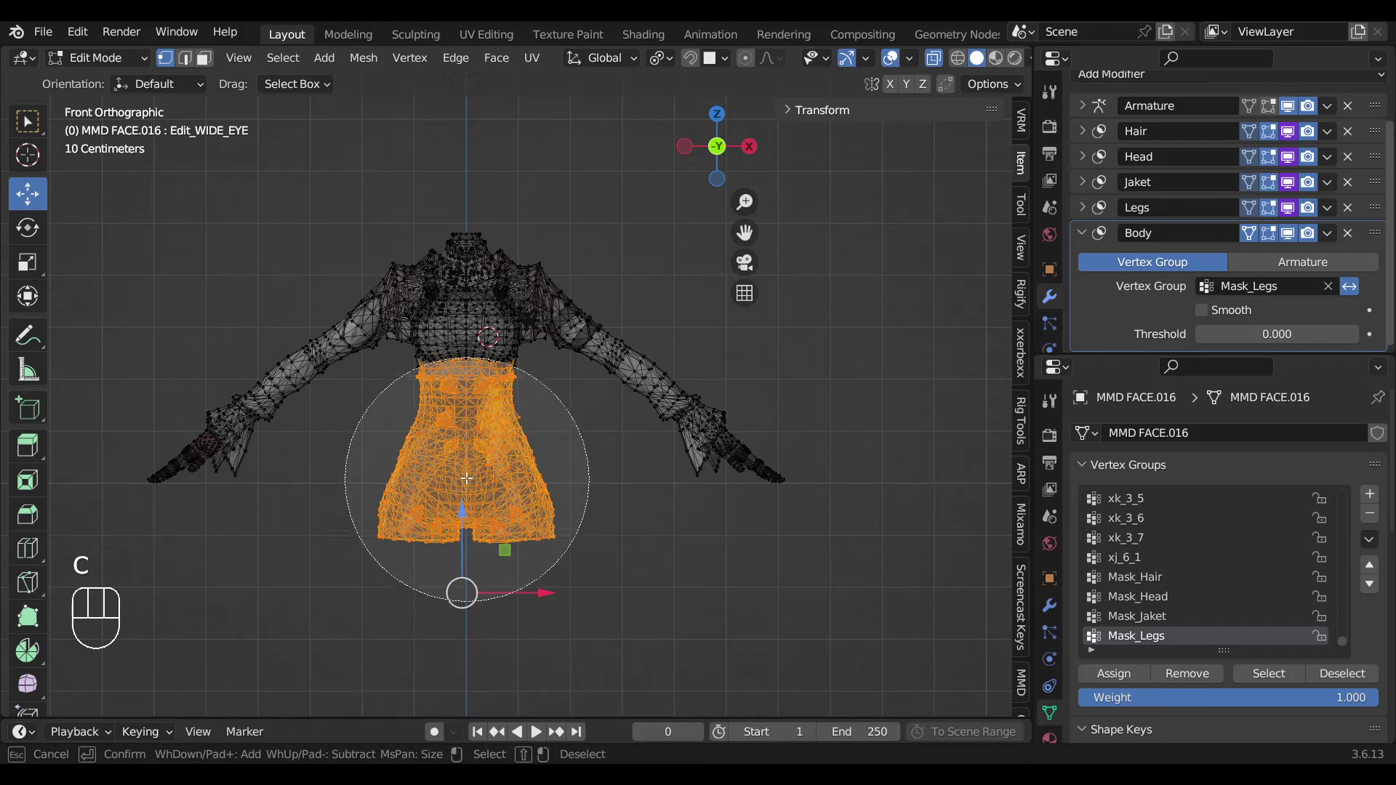
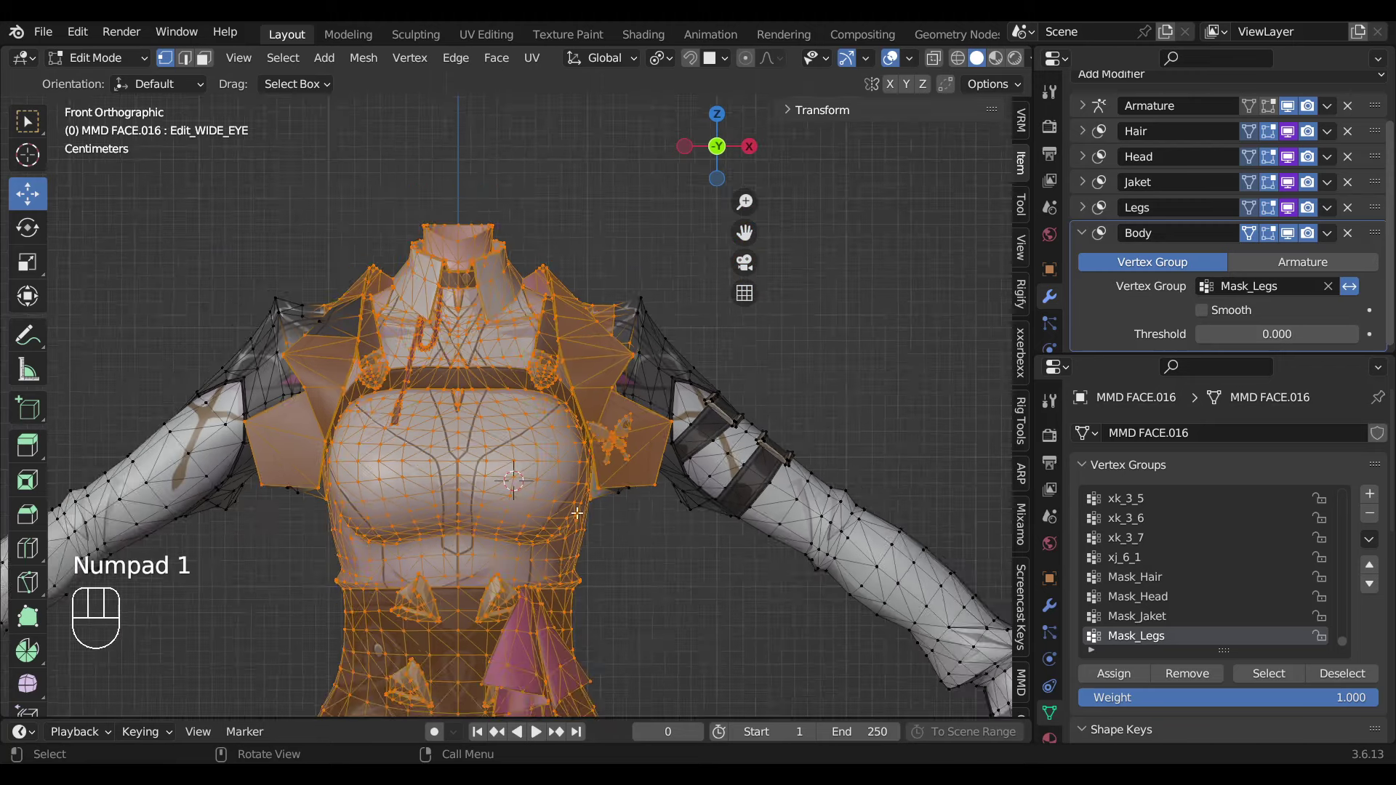
{"action": "key", "text": "alt+z"}
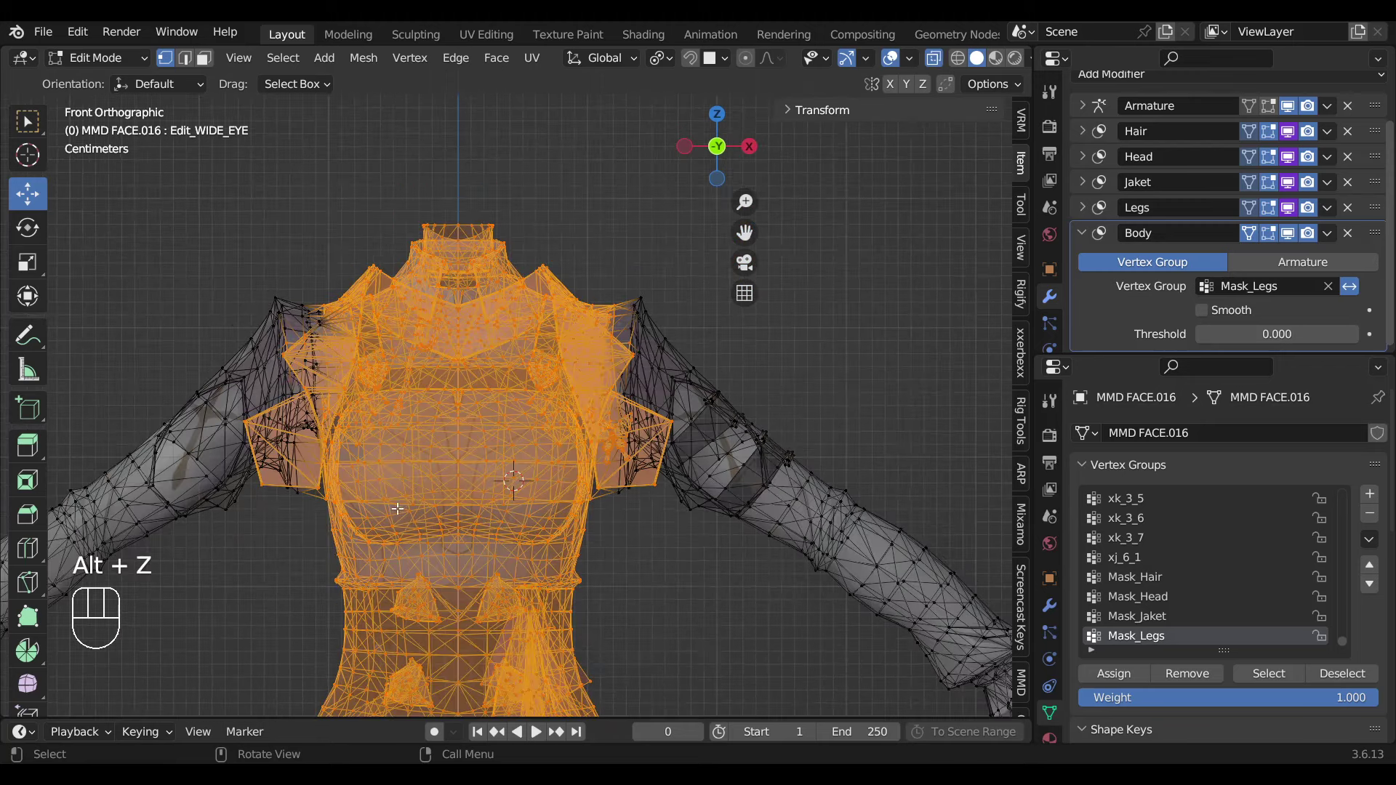
{"action": "key", "text": "c"}
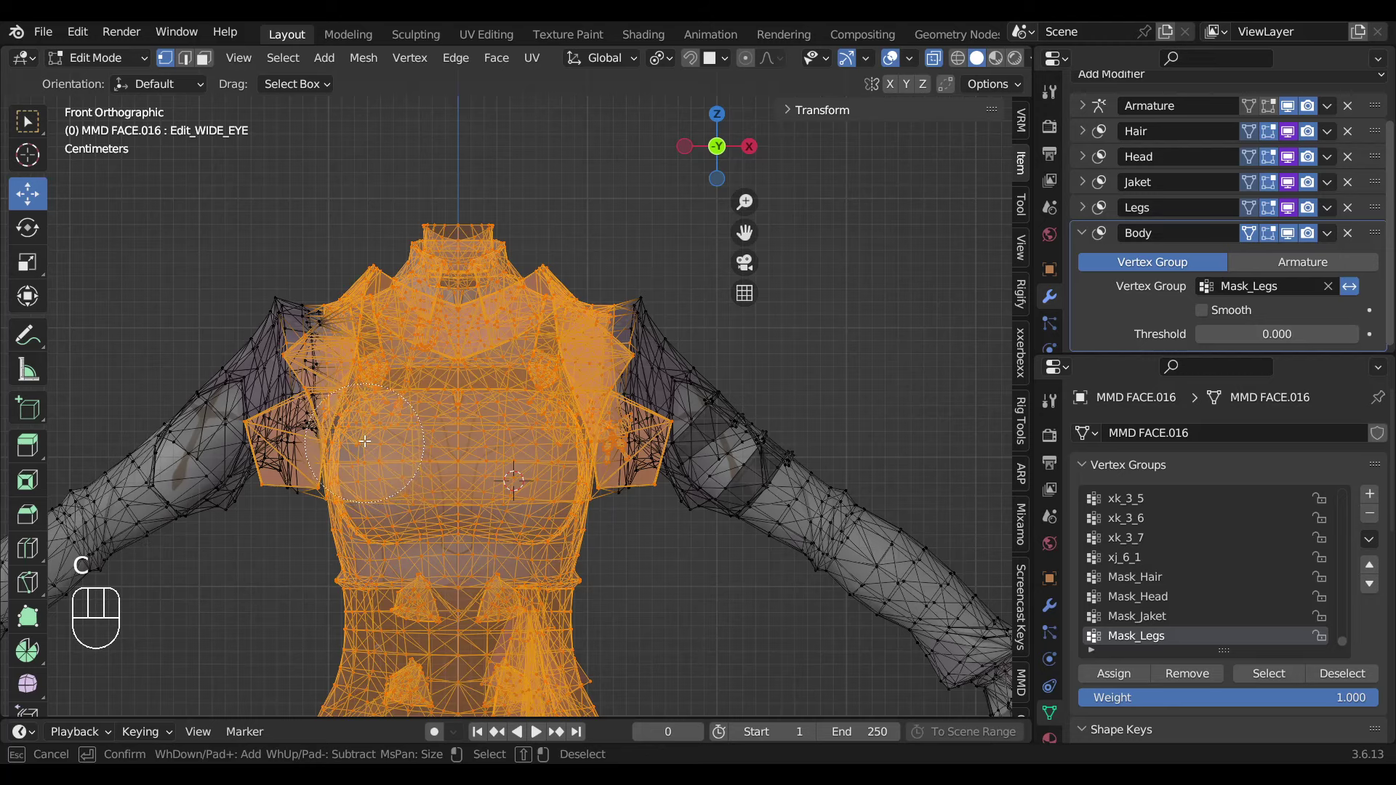
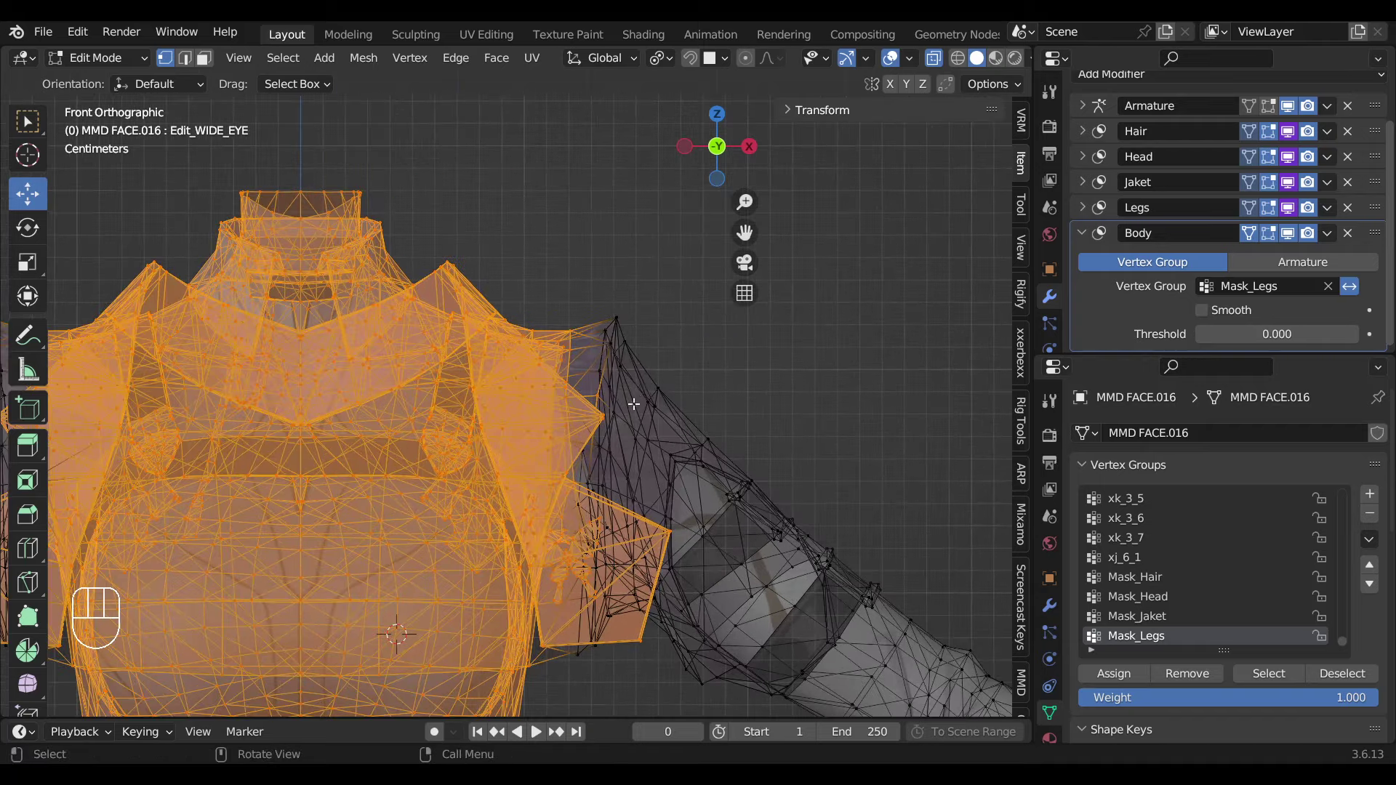
{"action": "key", "text": "c"}
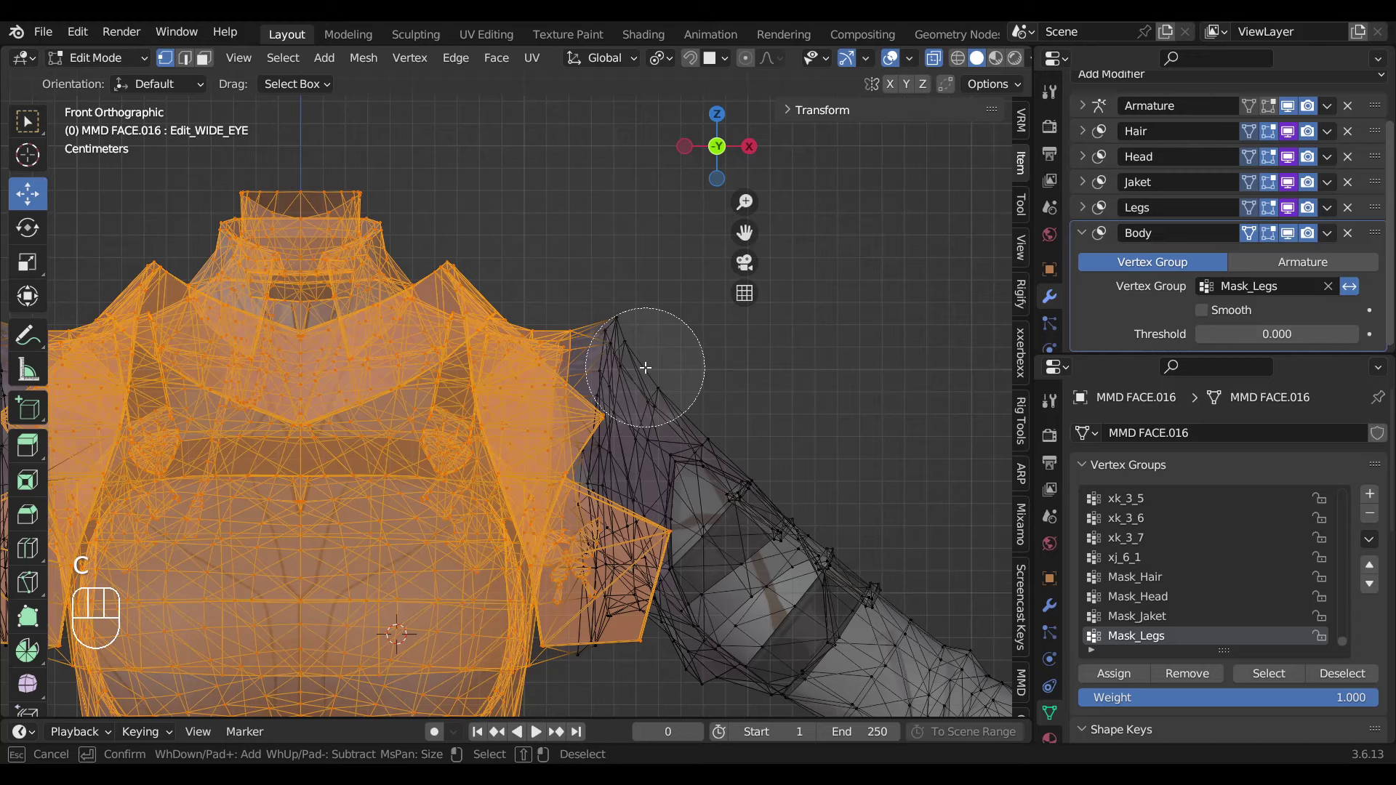
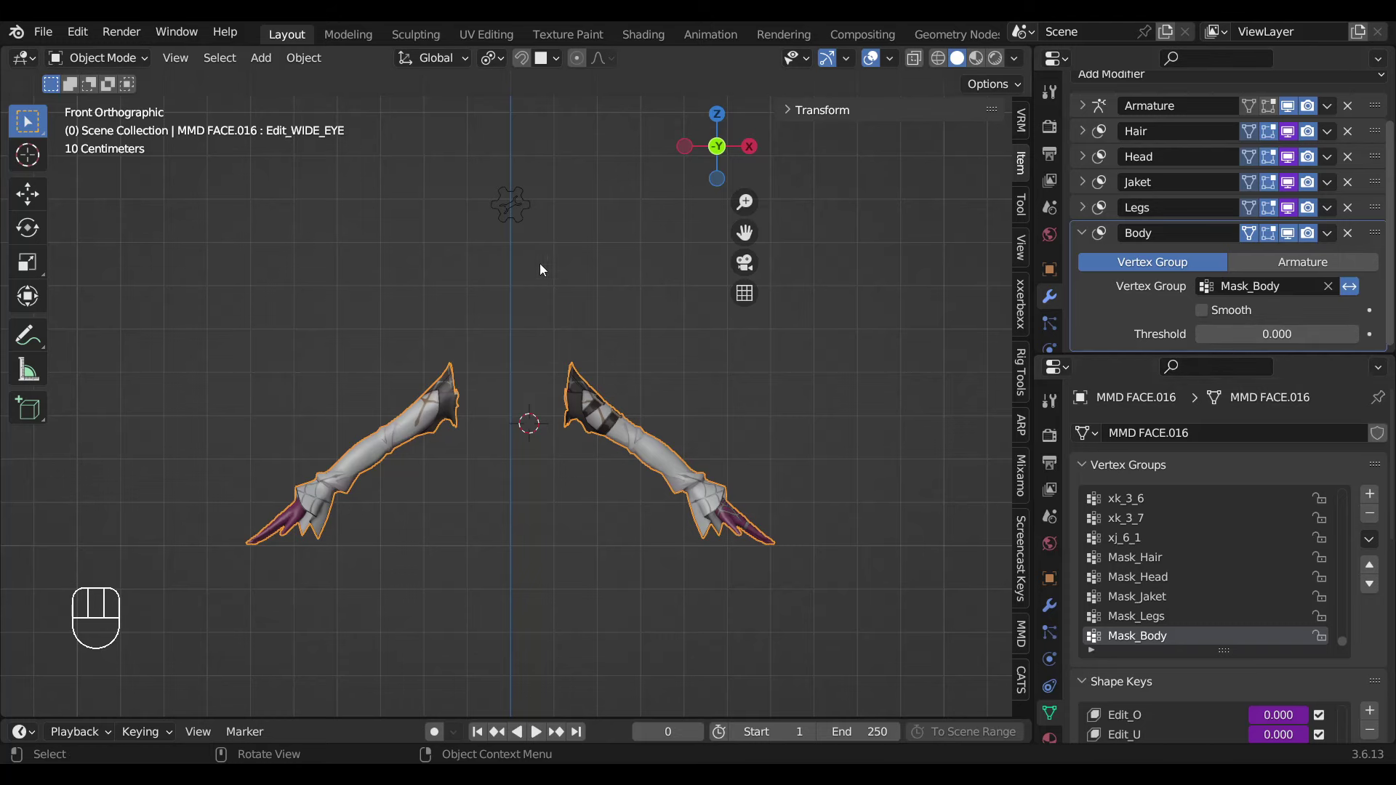
Select the rig, check its MASK toggles, then reselect the MMD FACE.016 mesh.
{"action": "left_click", "coordinate": [532, 224]}
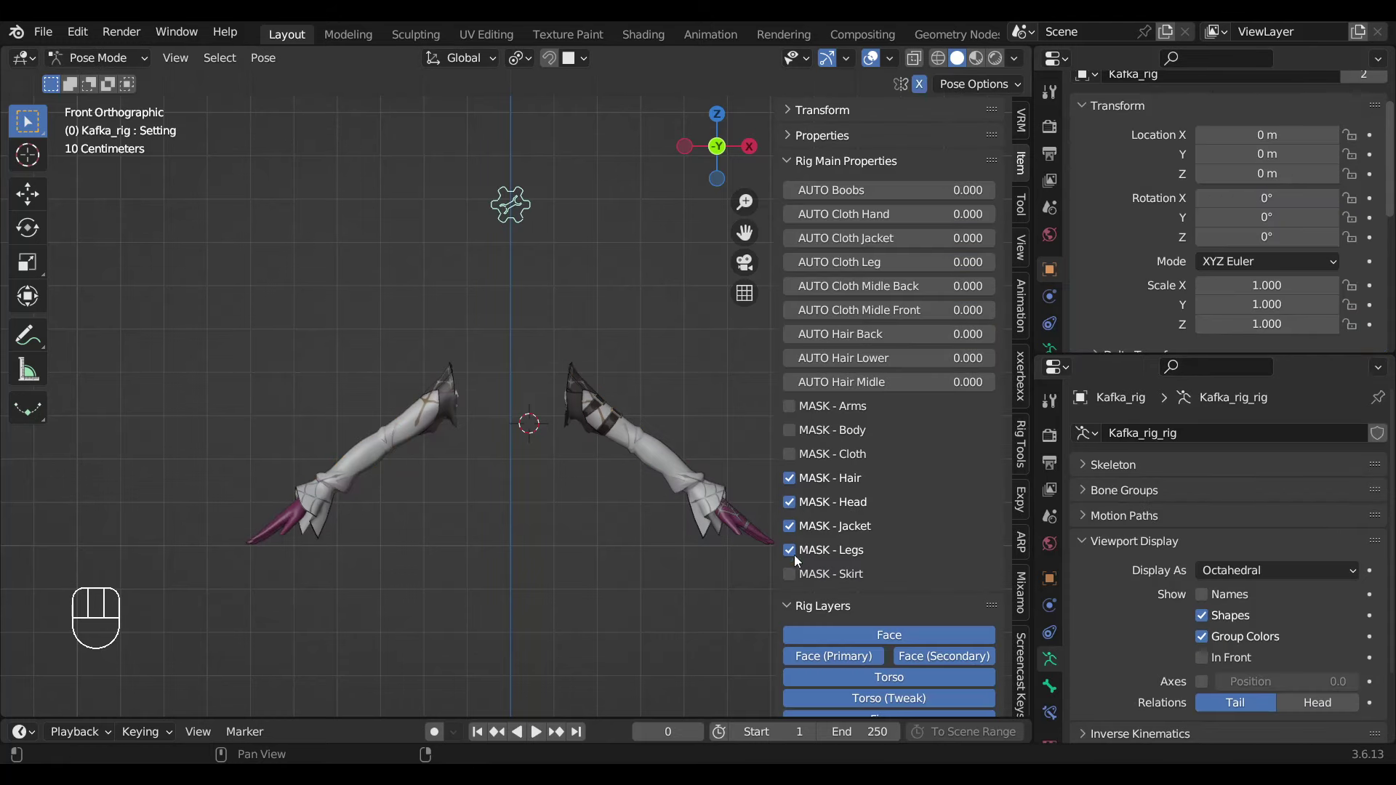
{"action": "left_click", "coordinate": [796, 440]}
{"action": "left_click_drag", "start_coordinate": [795, 440], "coordinate": [683, 609]}
{"action": "left_click", "coordinate": [626, 416]}
Point the Body Mask modifier at the Mask_Body vertex group and enter edit mode.
{"action": "left_click_drag", "start_coordinate": [1274, 240], "coordinate": [1272, 254]}
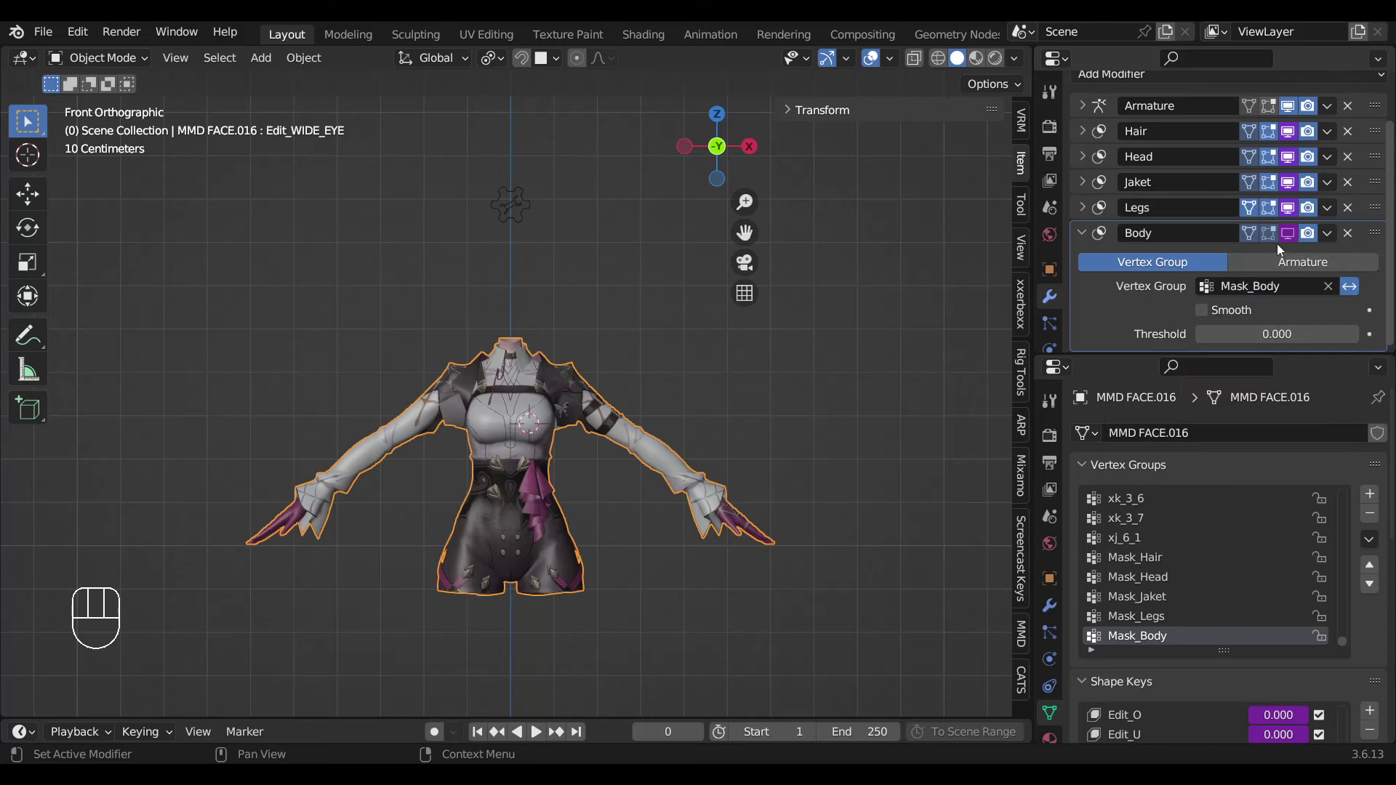
{"action": "left_click_drag", "start_coordinate": [1262, 249], "coordinate": [623, 420]}
{"action": "left_click", "coordinate": [571, 416]}
{"action": "key", "text": "Tab"}
Assign the selected arm vertices to a new Mask_Hand vertex group and save the file.
{"action": "key", "text": "a"}
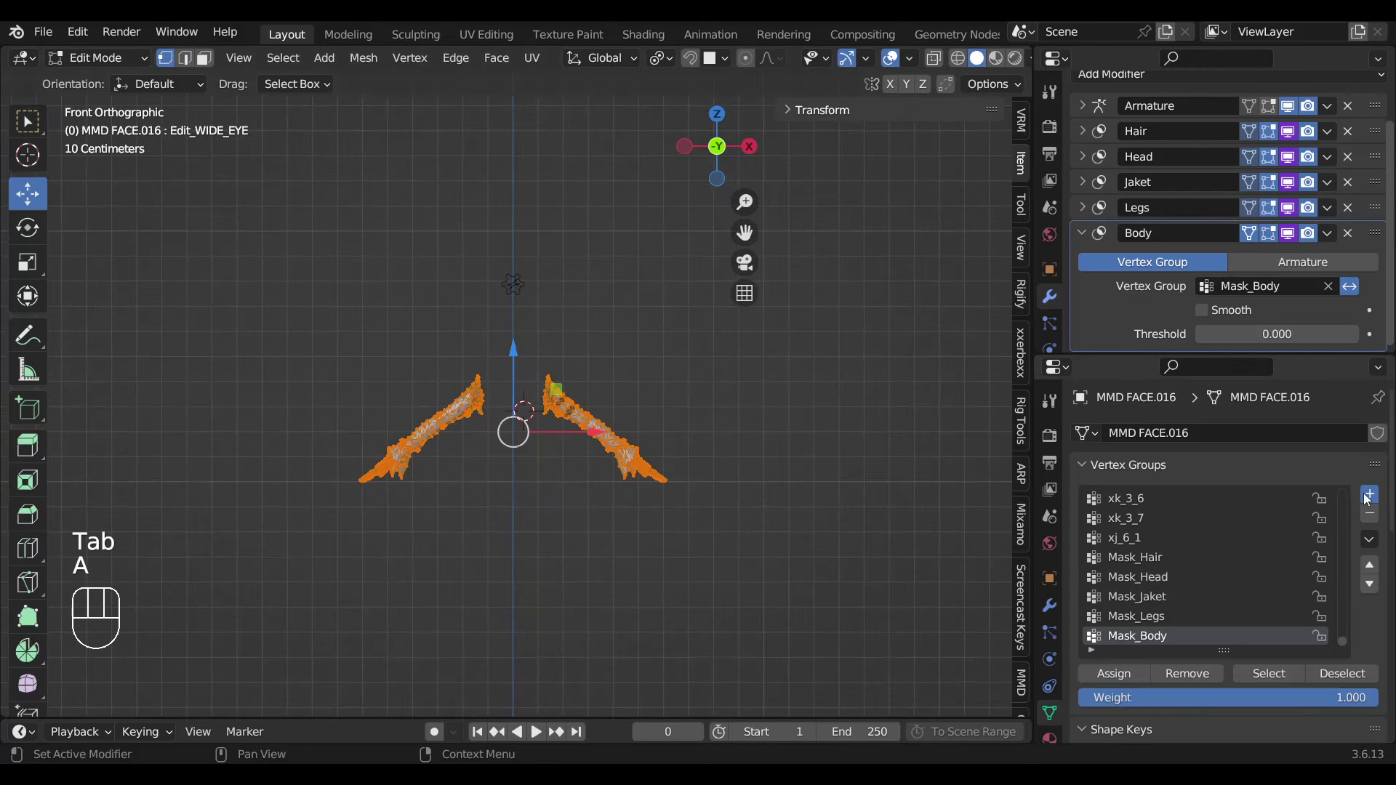
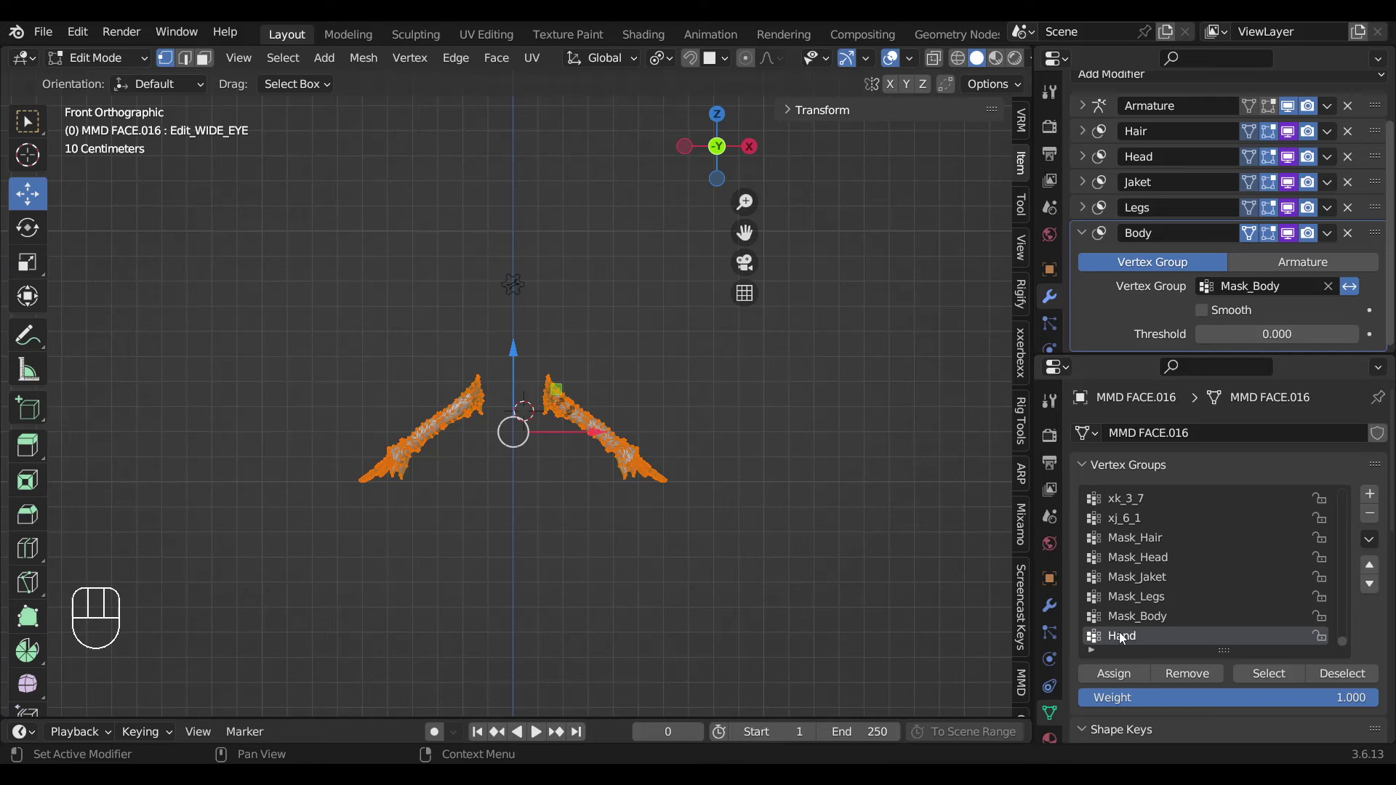
{"action": "key", "text": "ctrl+s"}
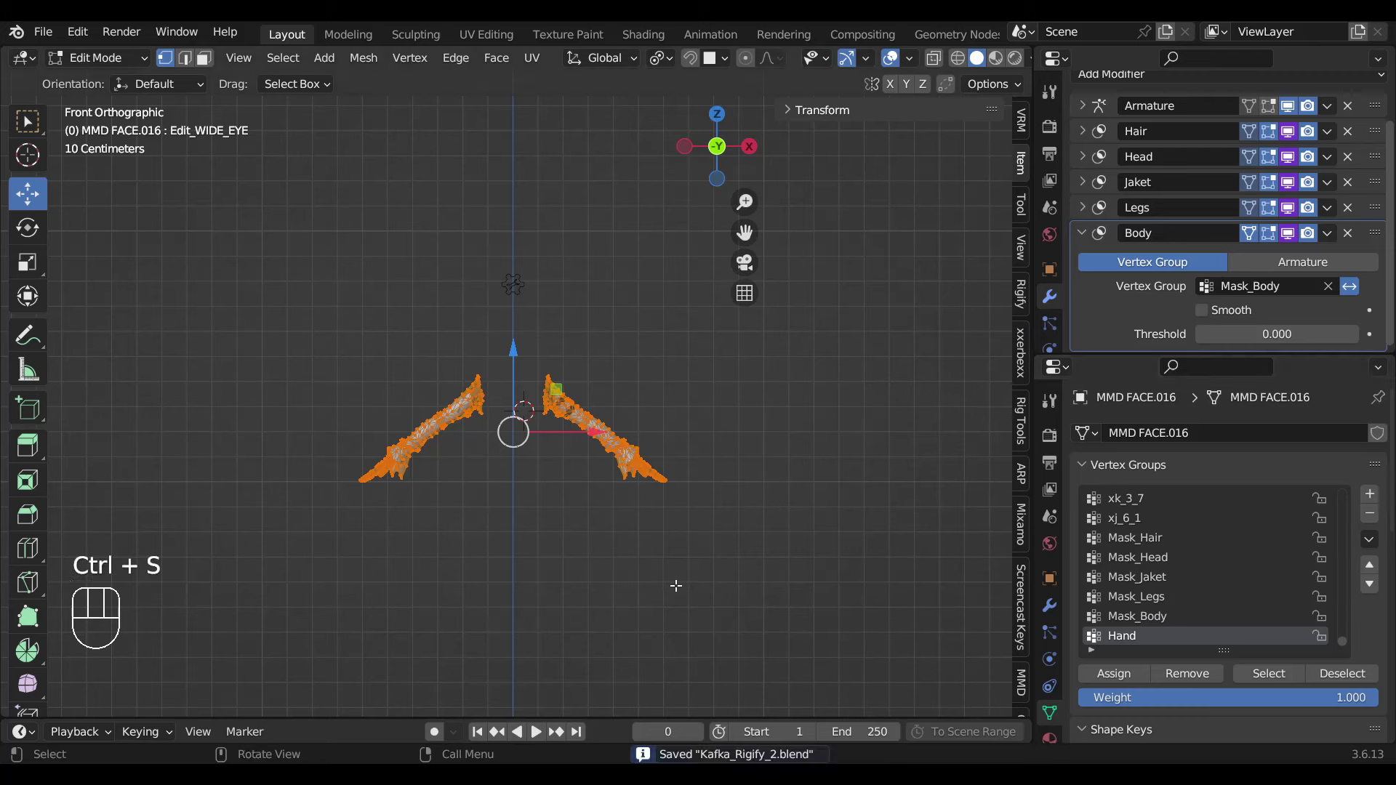
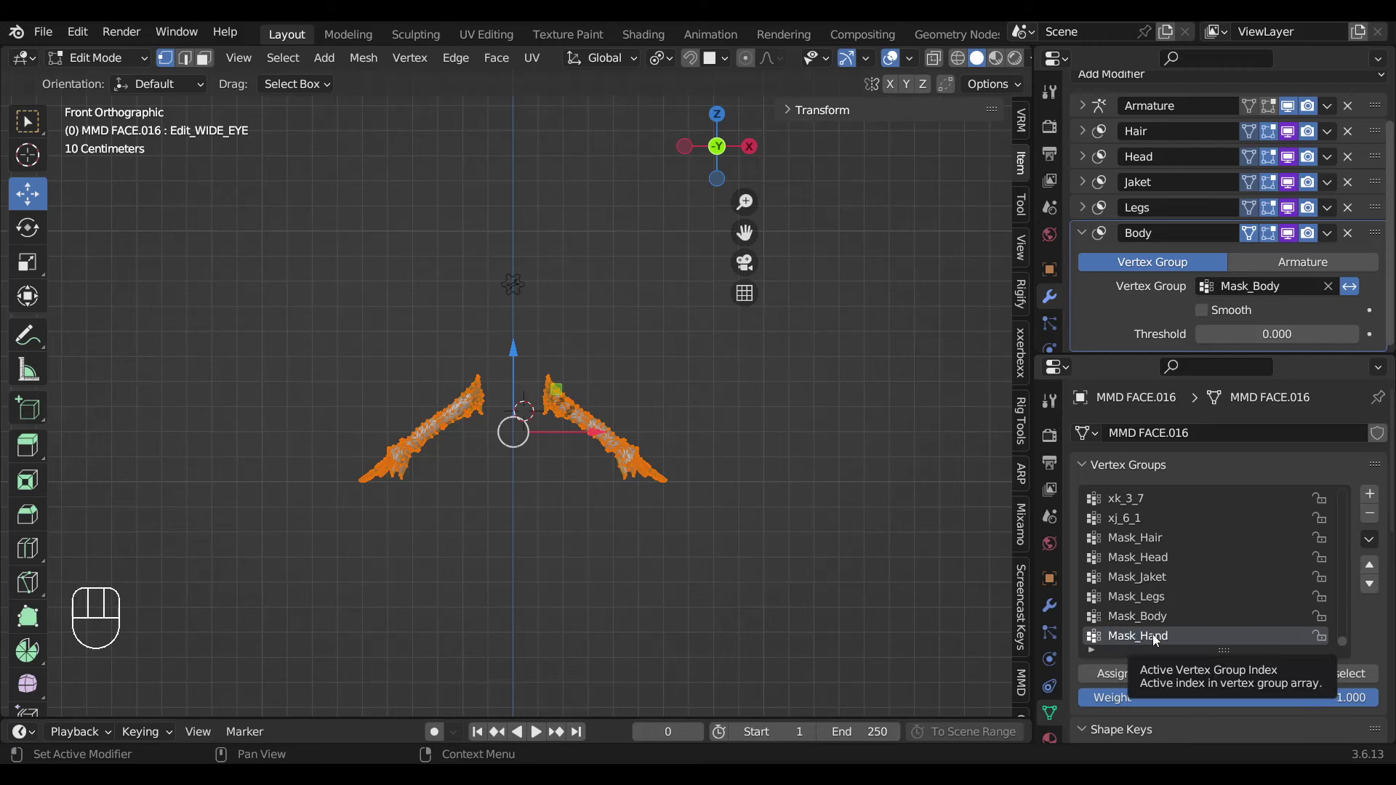
{"action": "left_click", "coordinate": [1127, 673]}
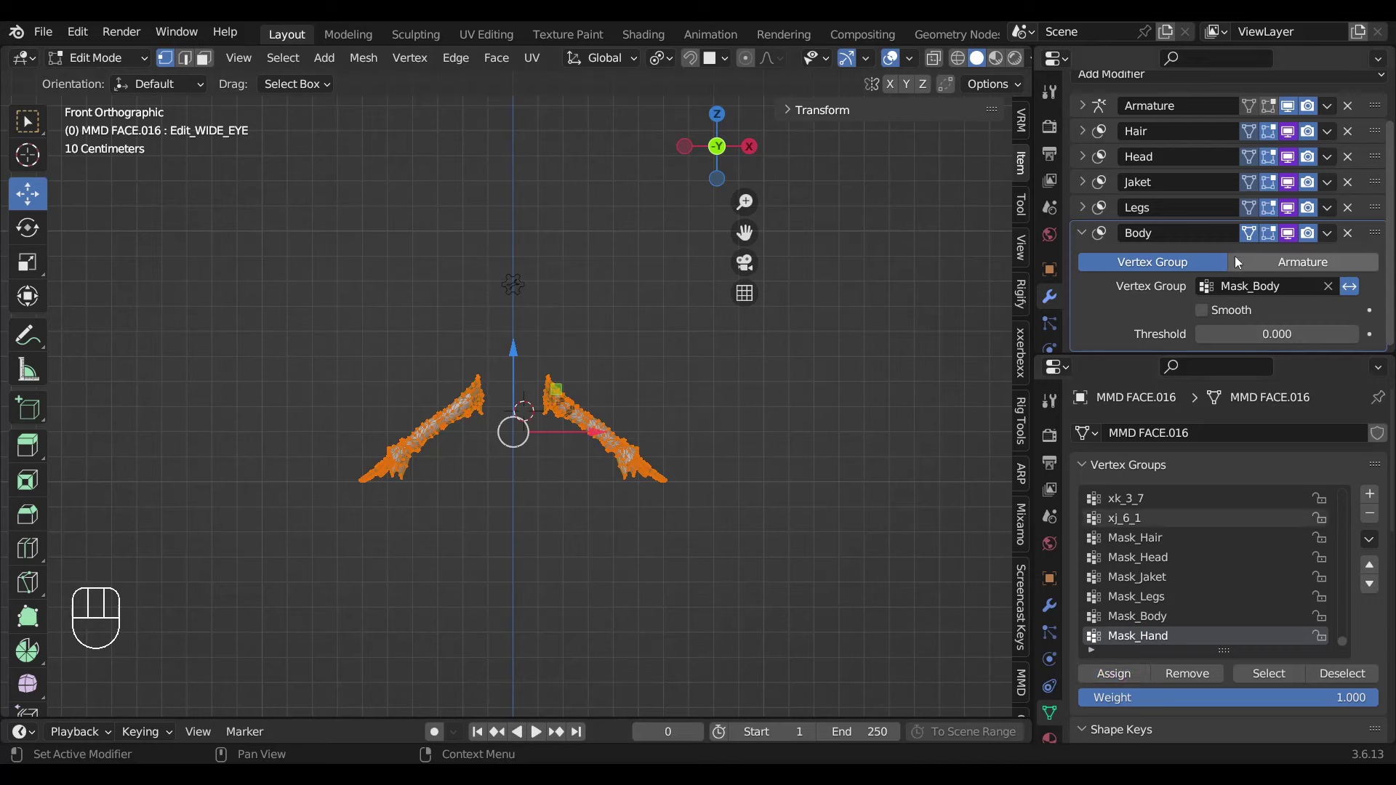
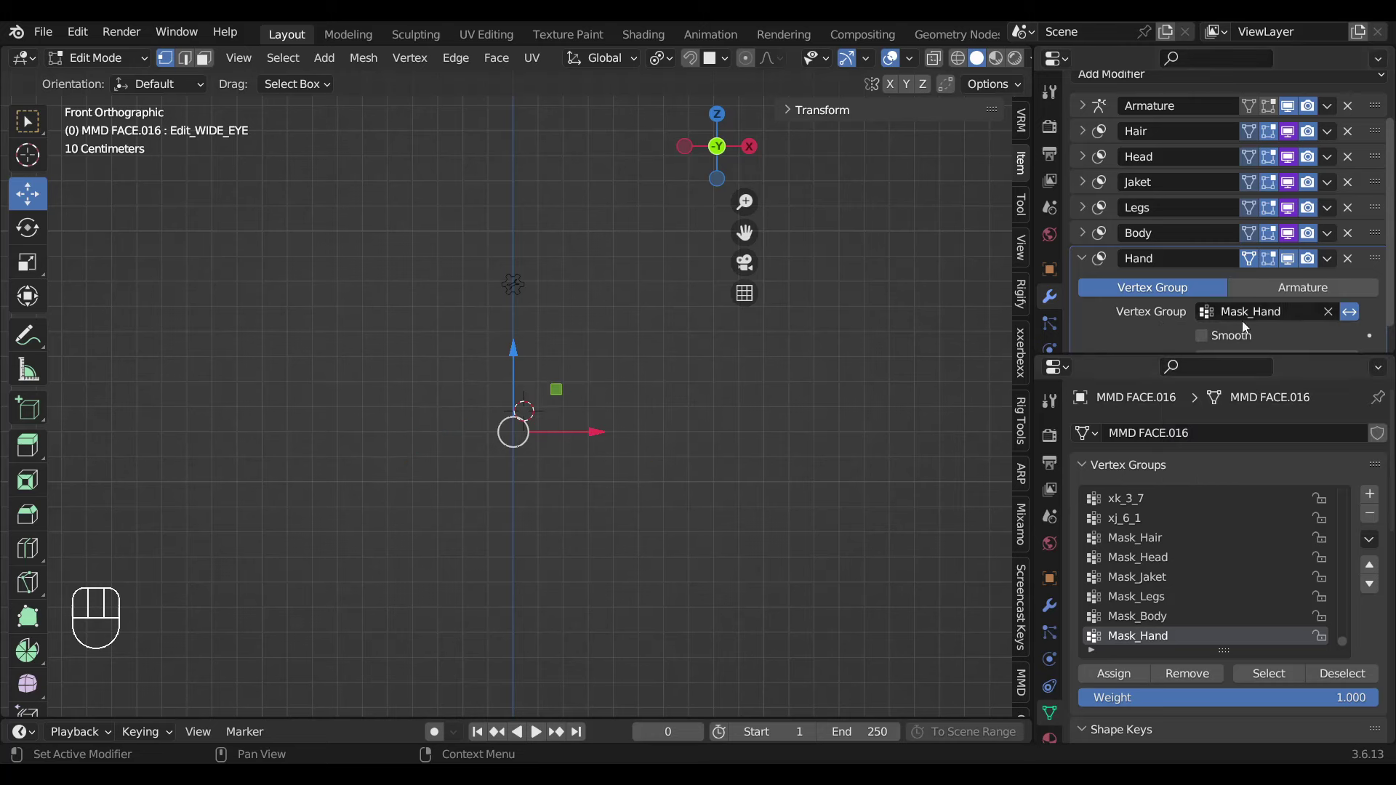
Add a Hand Mask modifier using Mask_Hand with the pasted driver, then return to pose mode.
{"action": "left_click_drag", "start_coordinate": [1281, 270], "coordinate": [1209, 311]}
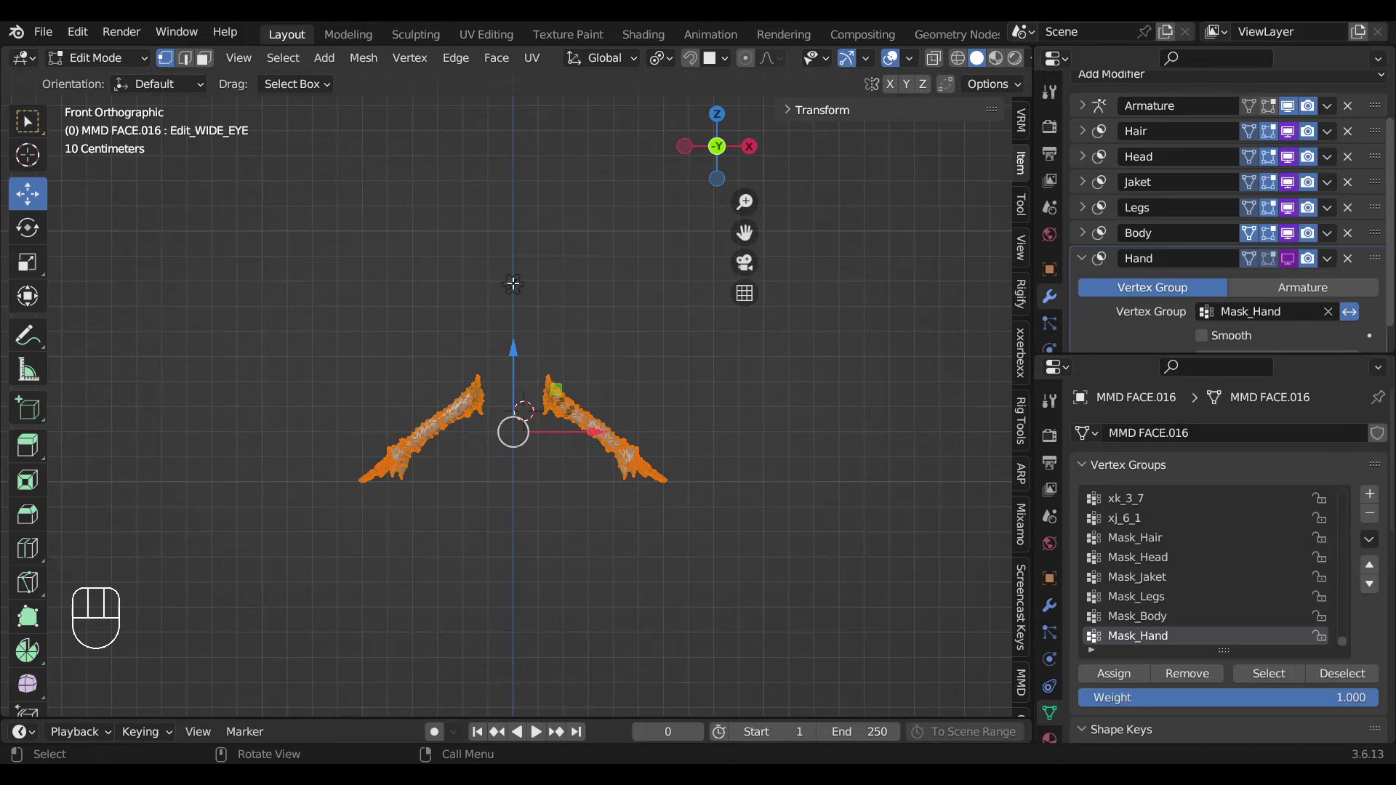
{"action": "key", "text": "Tab"}
Select the character mesh and orbit the view to check the masking.
{"action": "left_click", "coordinate": [518, 287]}
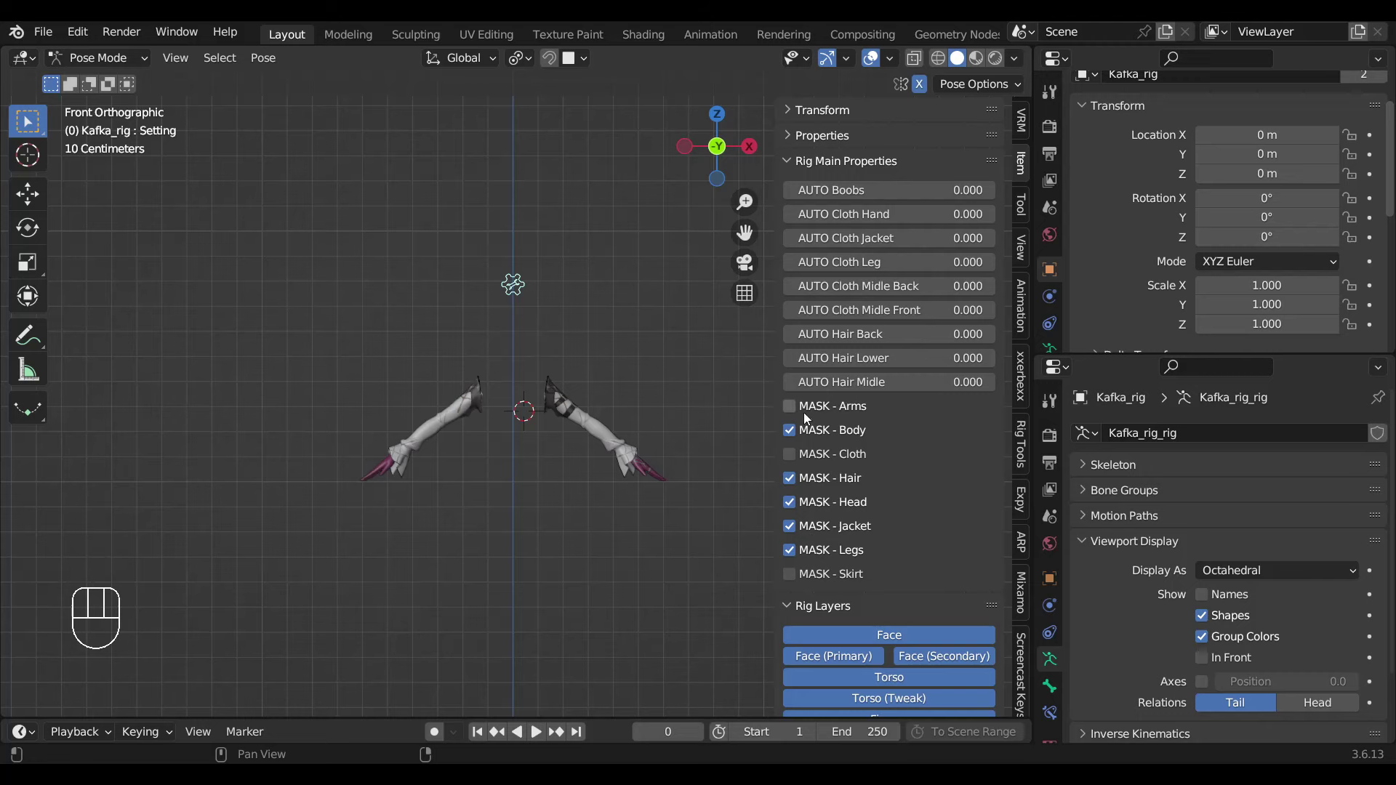
{"action": "left_click", "coordinate": [798, 412]}
{"action": "left_click_drag", "start_coordinate": [798, 414], "coordinate": [706, 411]}
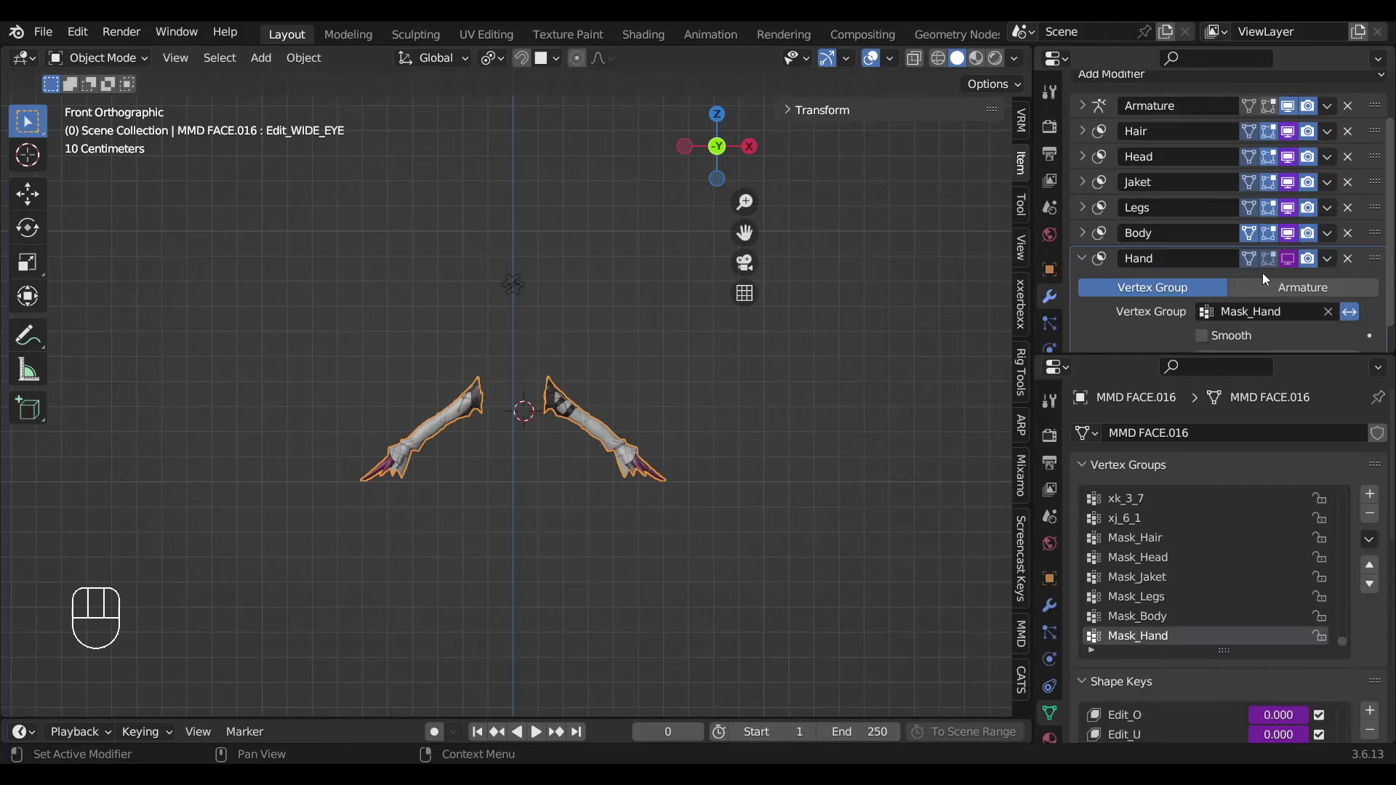
{"action": "left_click_drag", "start_coordinate": [1289, 269], "coordinate": [465, 389]}
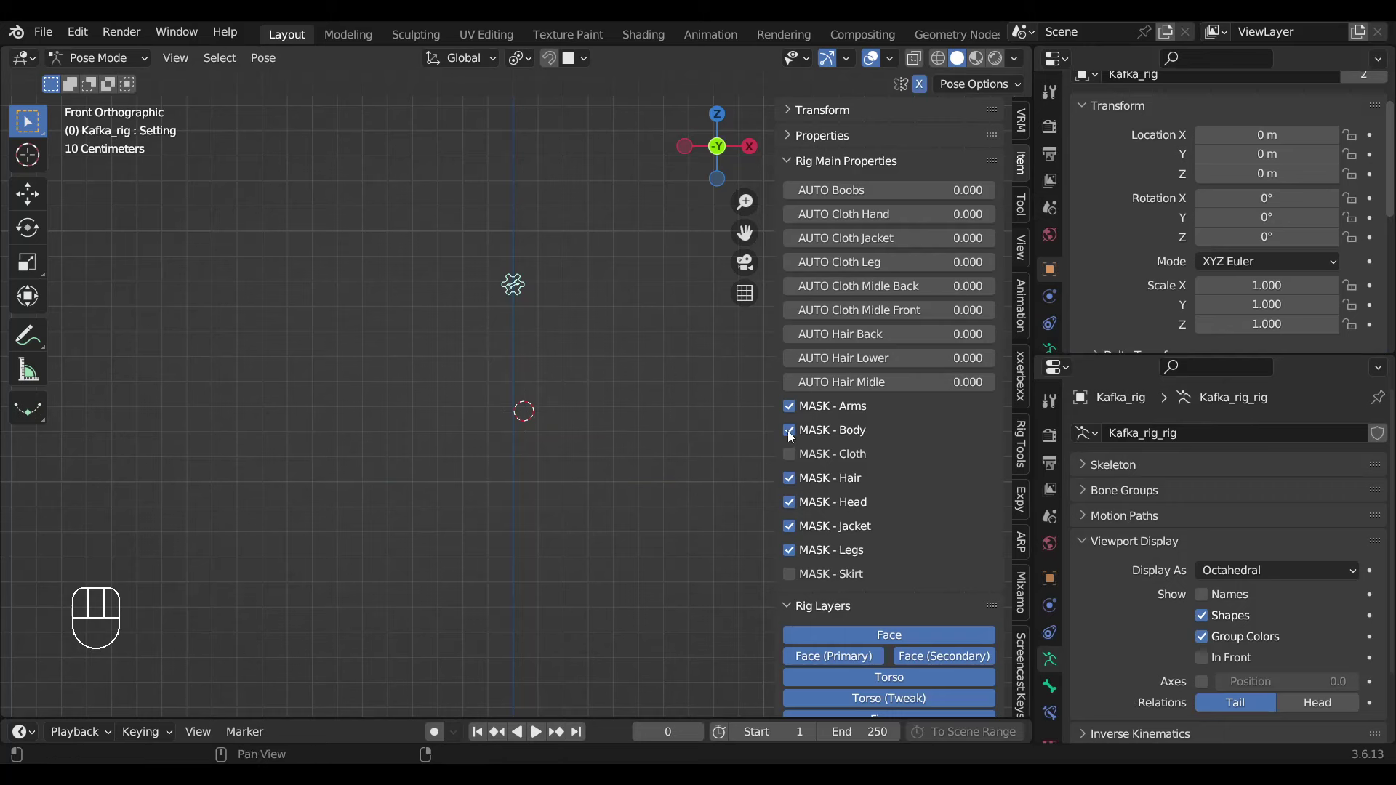
Test the MASK - Arms and MASK - Body toggles off and on, leaving both enabled.
{"action": "left_click", "coordinate": [793, 435]}
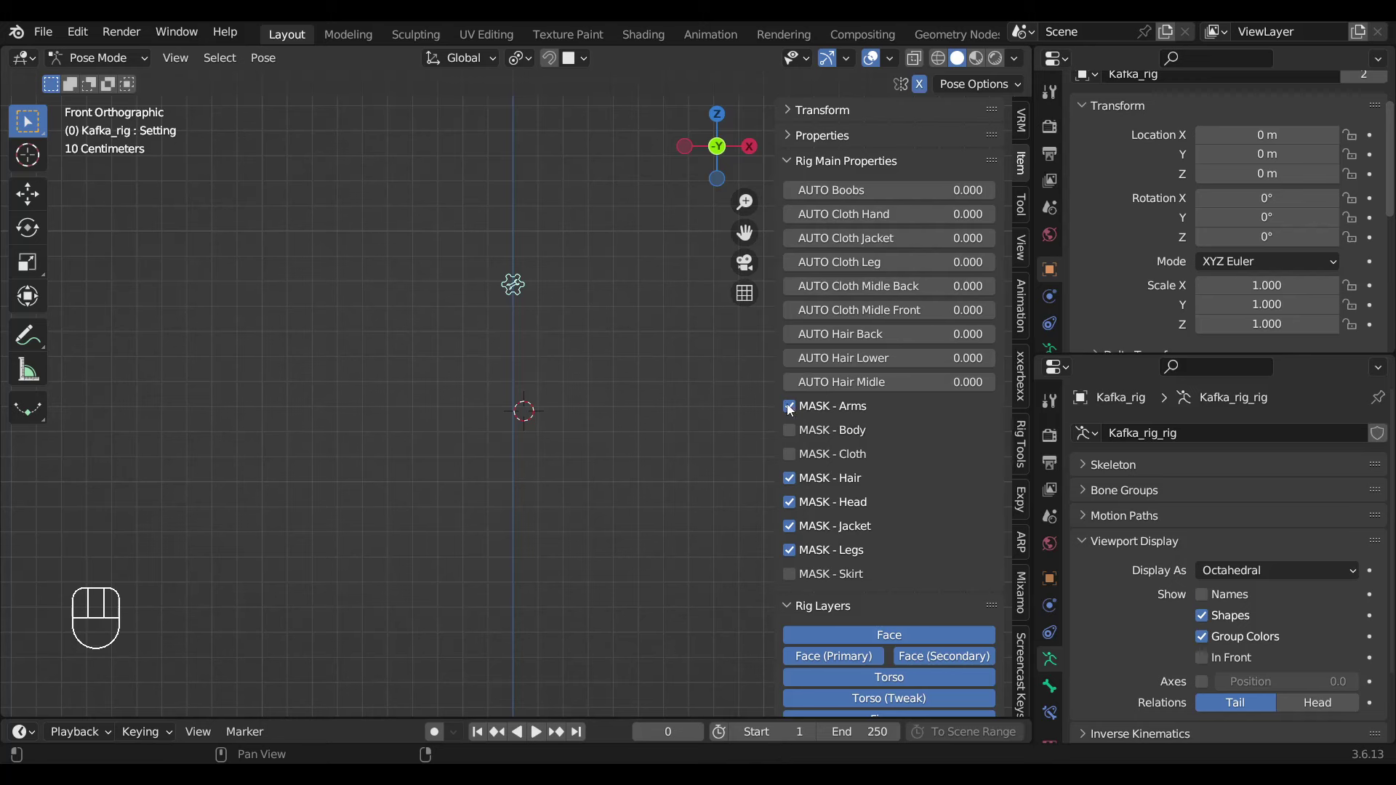
{"action": "left_click", "coordinate": [792, 410]}
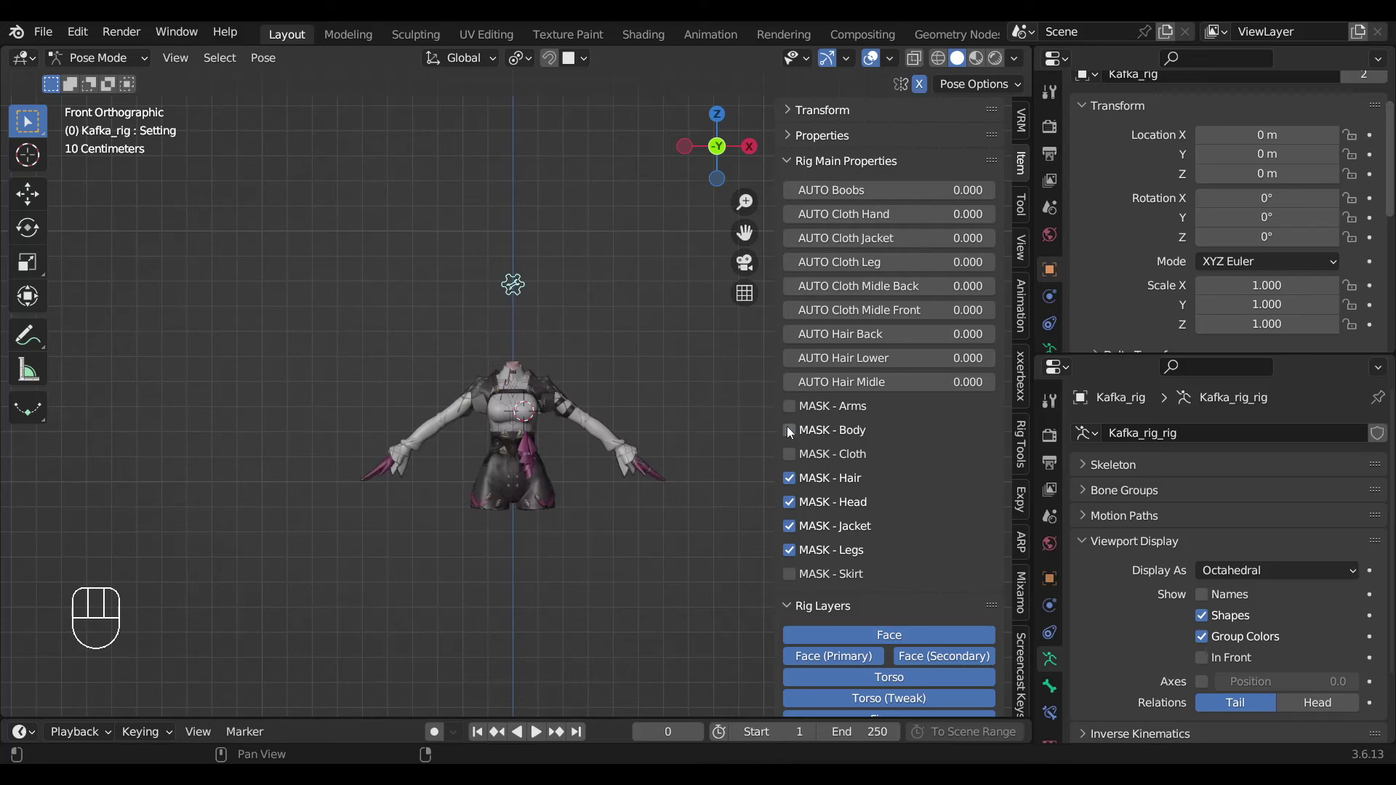
{"action": "left_click", "coordinate": [792, 433]}
{"action": "left_click", "coordinate": [792, 433]}
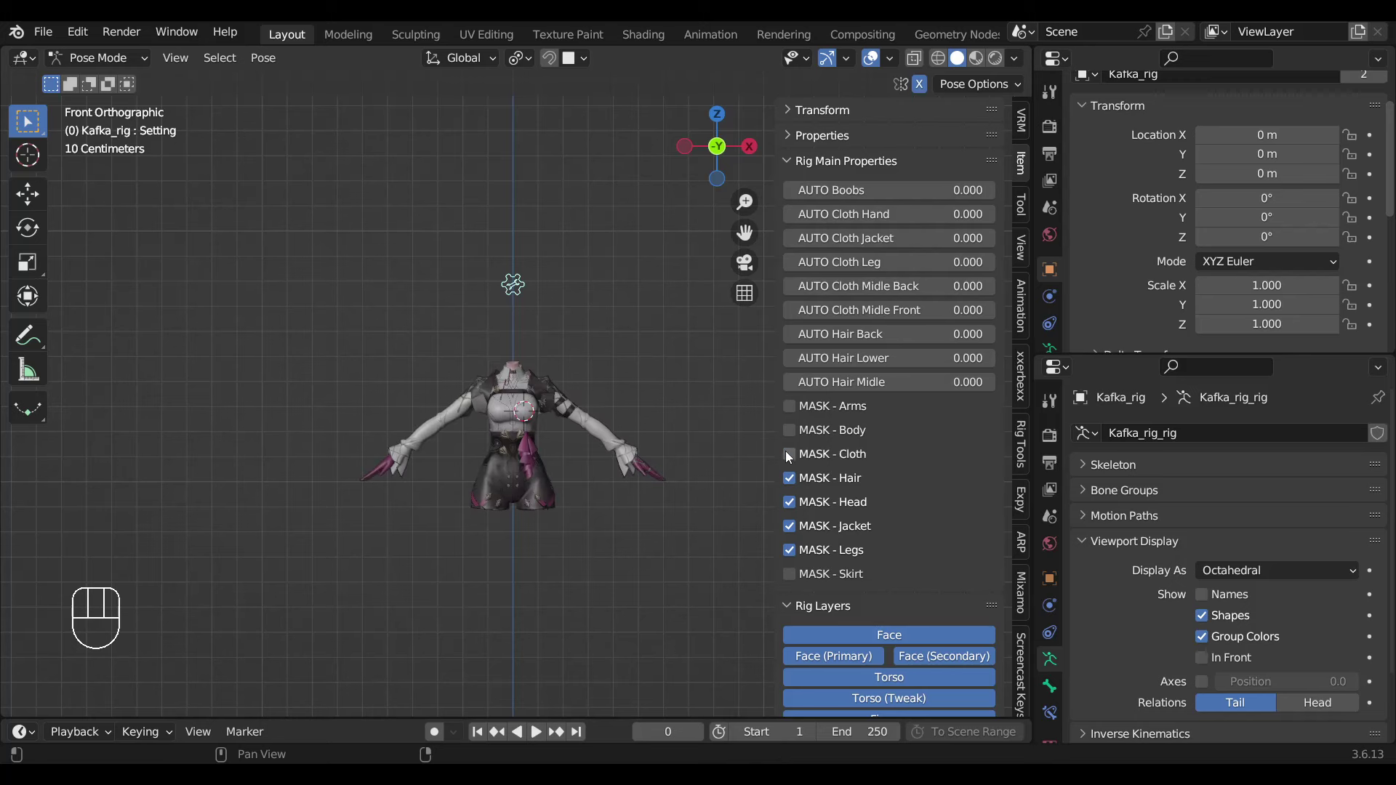
{"action": "left_click", "coordinate": [790, 457]}
{"action": "left_click", "coordinate": [791, 457]}
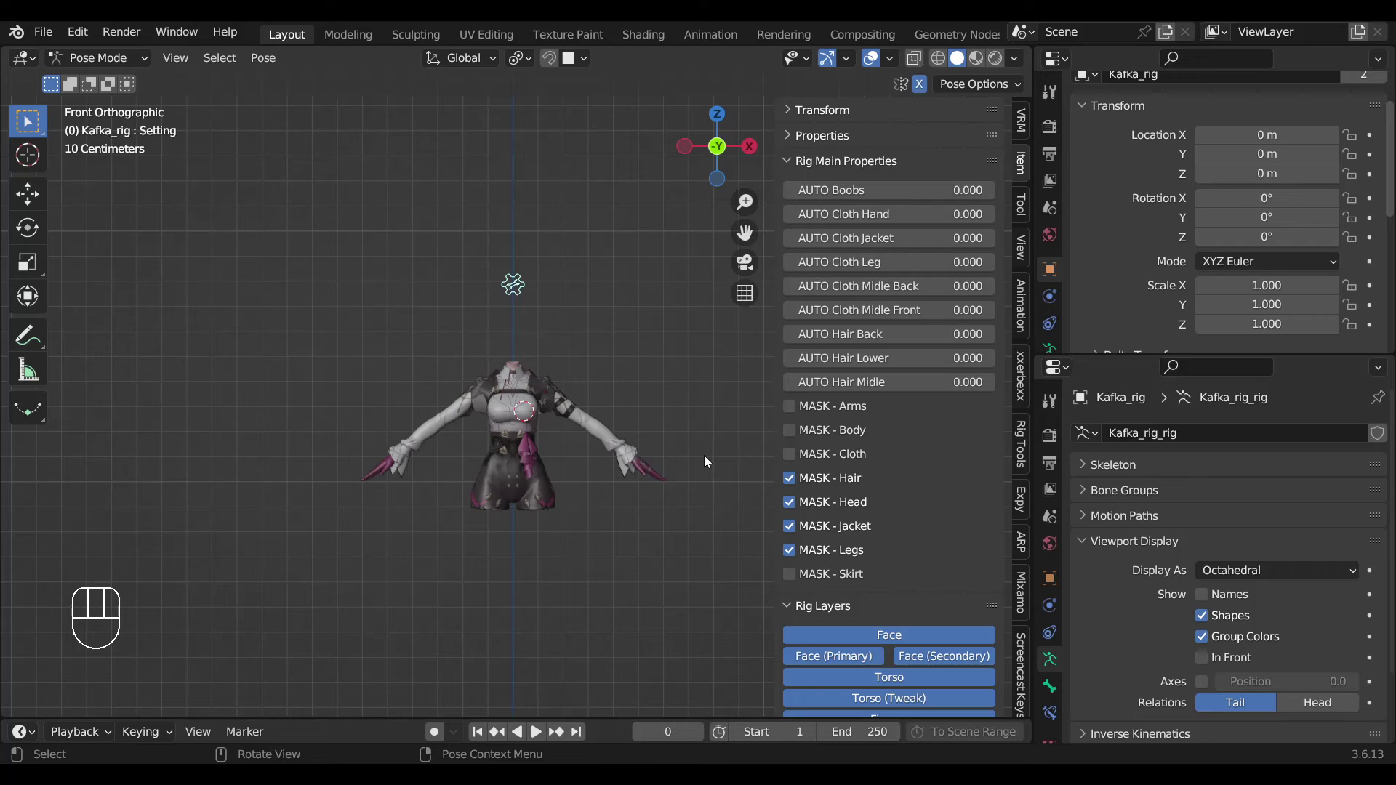
{"action": "left_click", "coordinate": [791, 437]}
{"action": "left_click", "coordinate": [794, 413]}
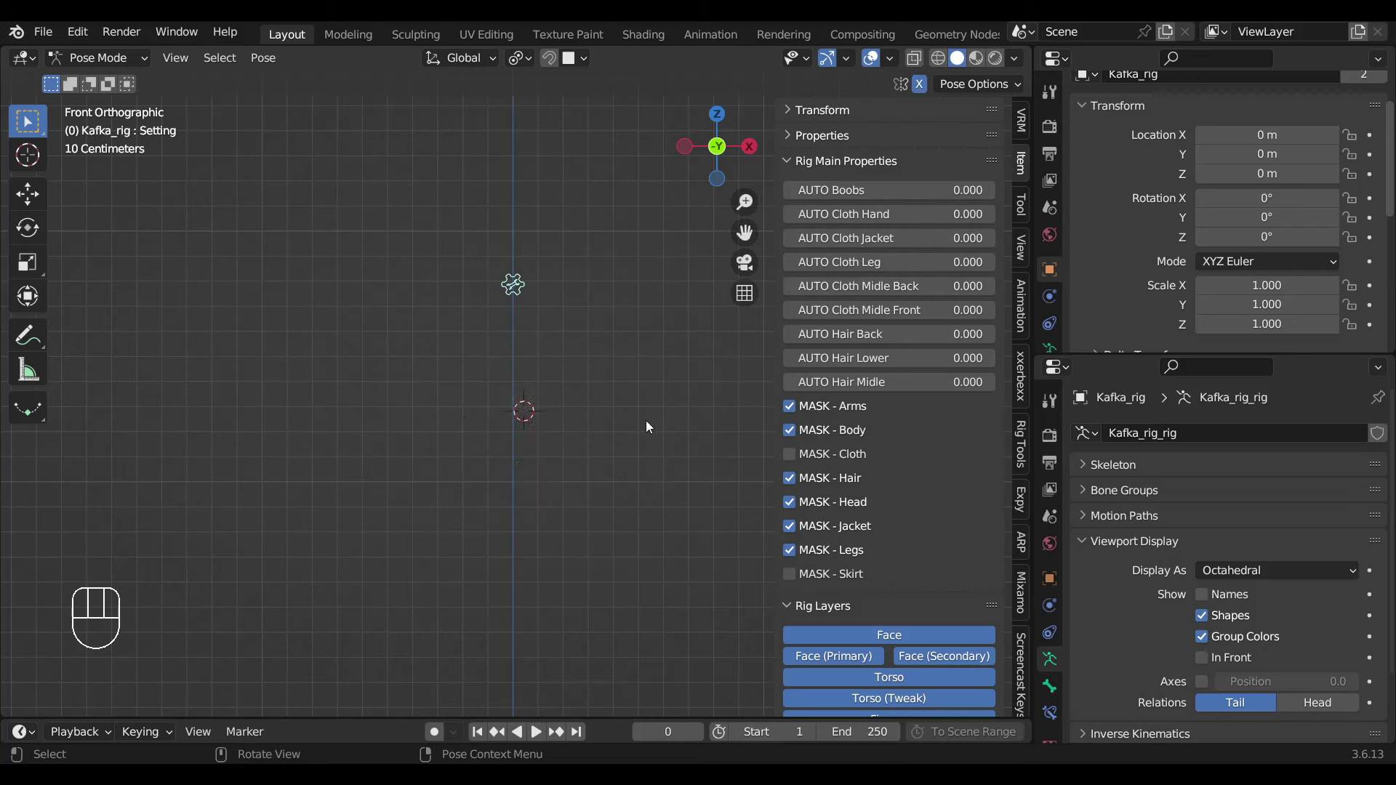
Leave pose mode and bring the Outliner scene hierarchy into view.
{"action": "key", "text": "ctrl+Tab"}
{"action": "left_click_drag", "start_coordinate": [1060, 64], "coordinate": [1073, 145]}
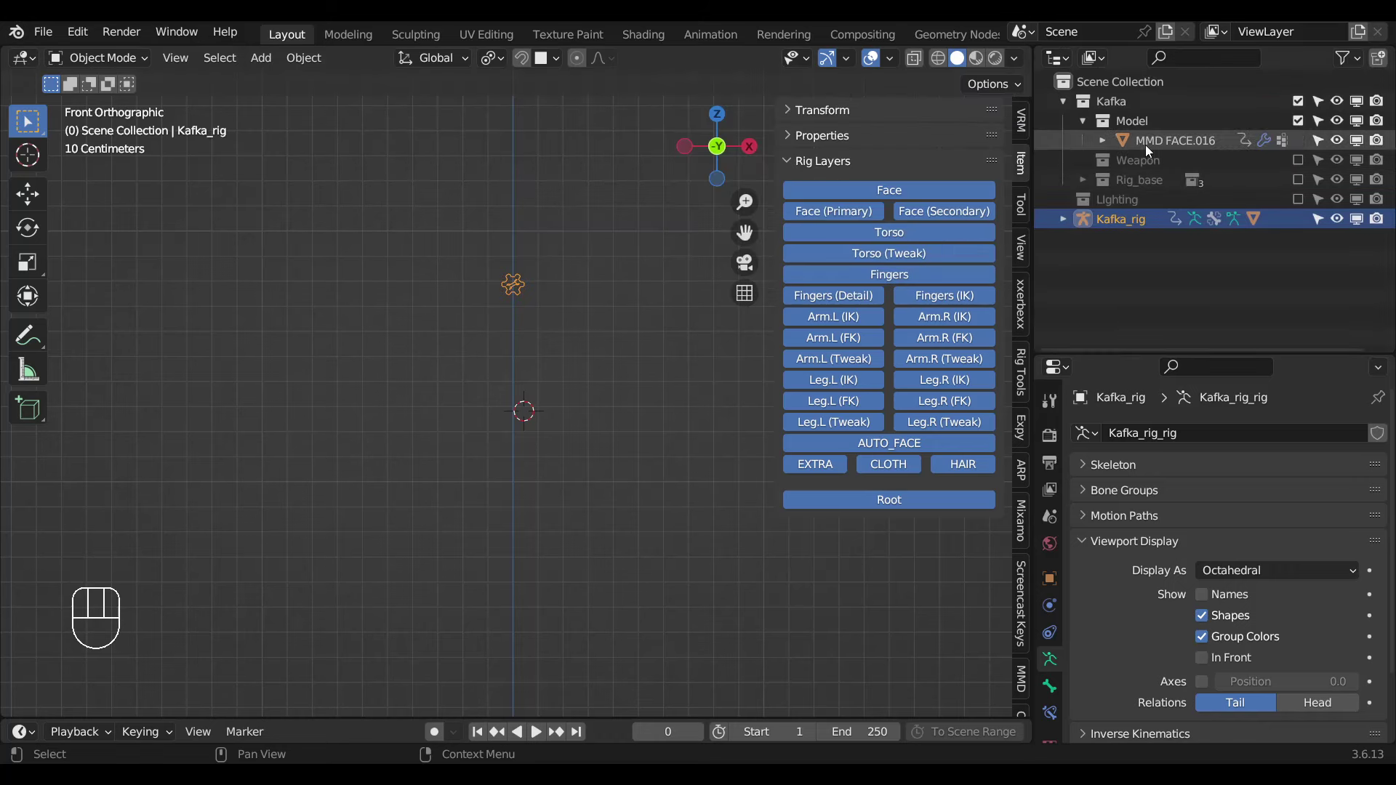
Review the Mask modifiers' visibility buttons on MMD FACE.016, including the Hand mask.
{"action": "key", "text": "Tab"}
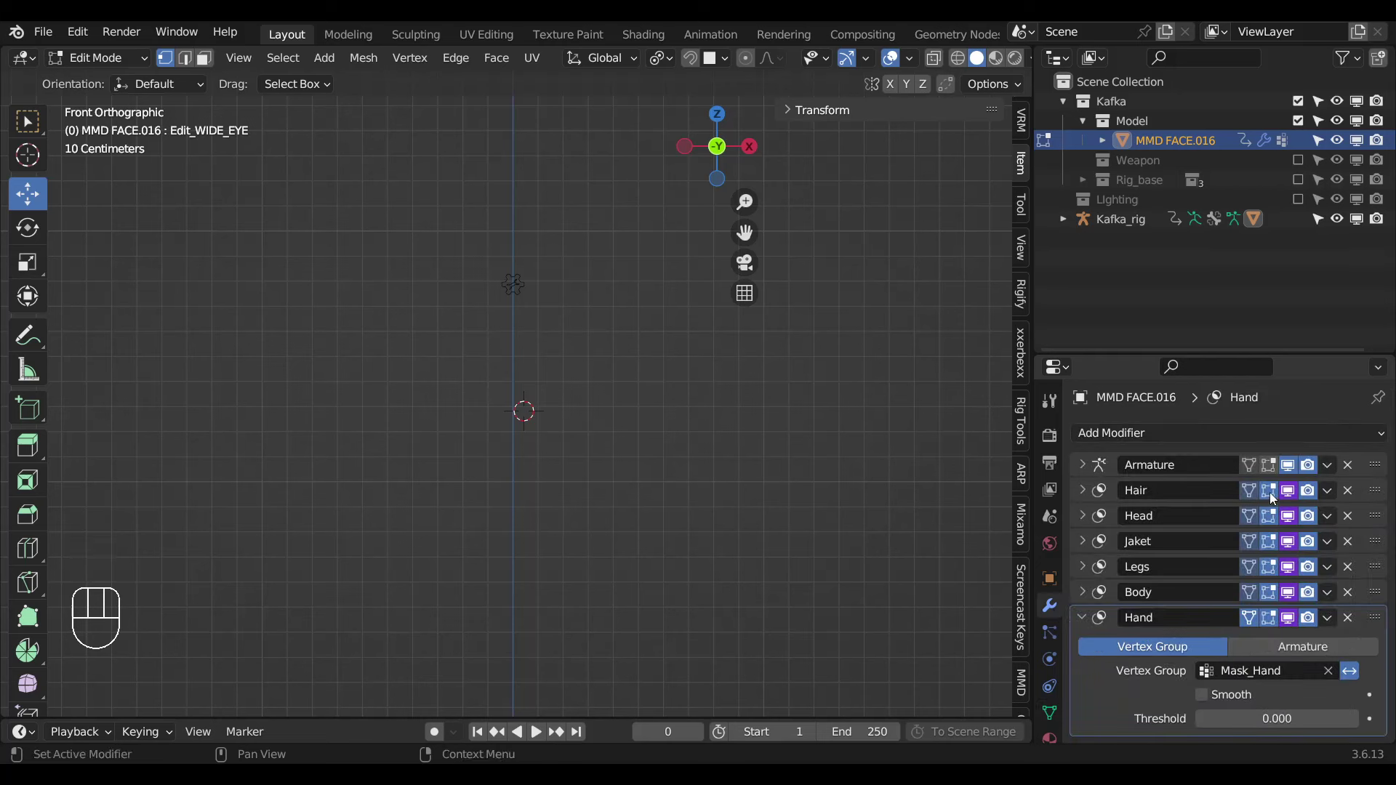
{"action": "left_click", "coordinate": [1275, 505]}
{"action": "left_click", "coordinate": [1272, 534]}
{"action": "key", "text": "Tab"}
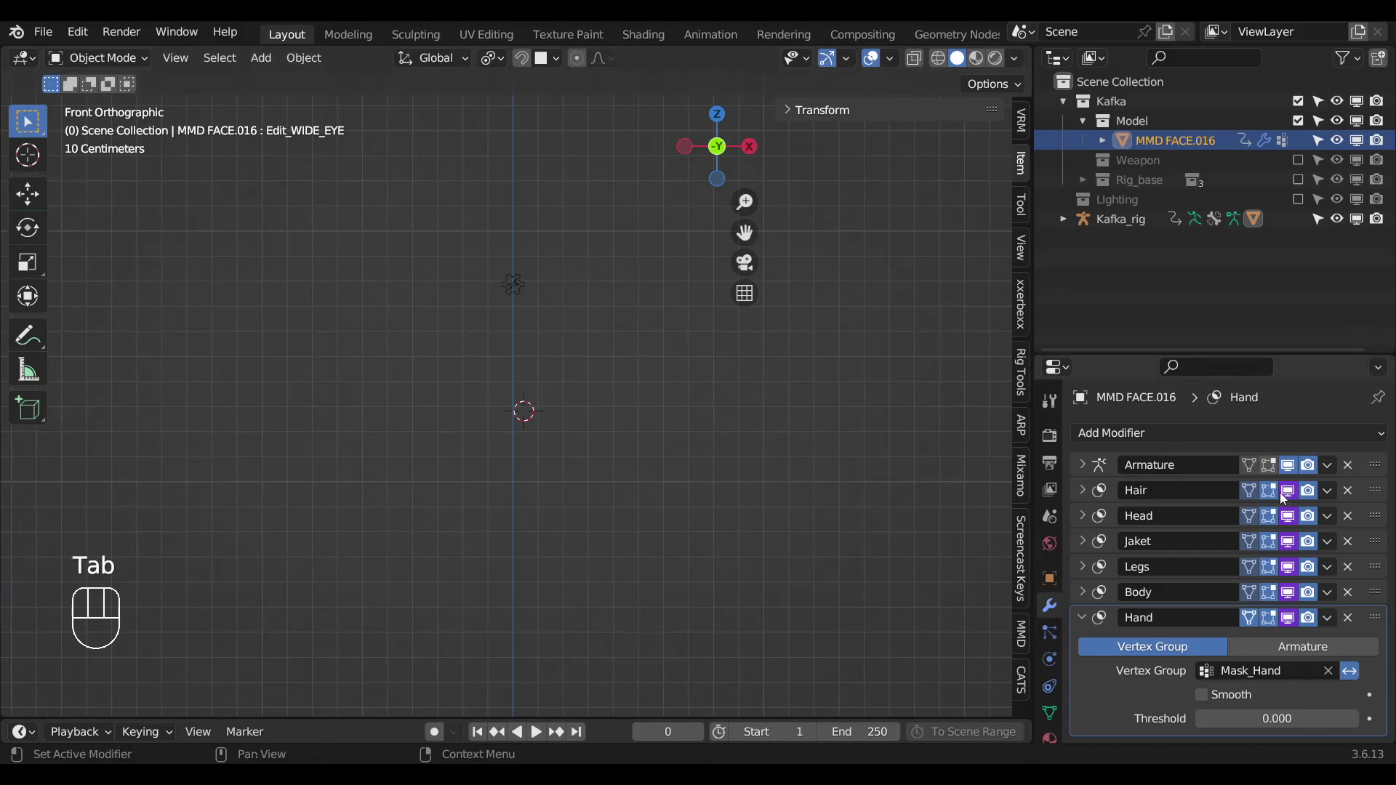
{"action": "left_click_drag", "start_coordinate": [1294, 496], "coordinate": [821, 475]}
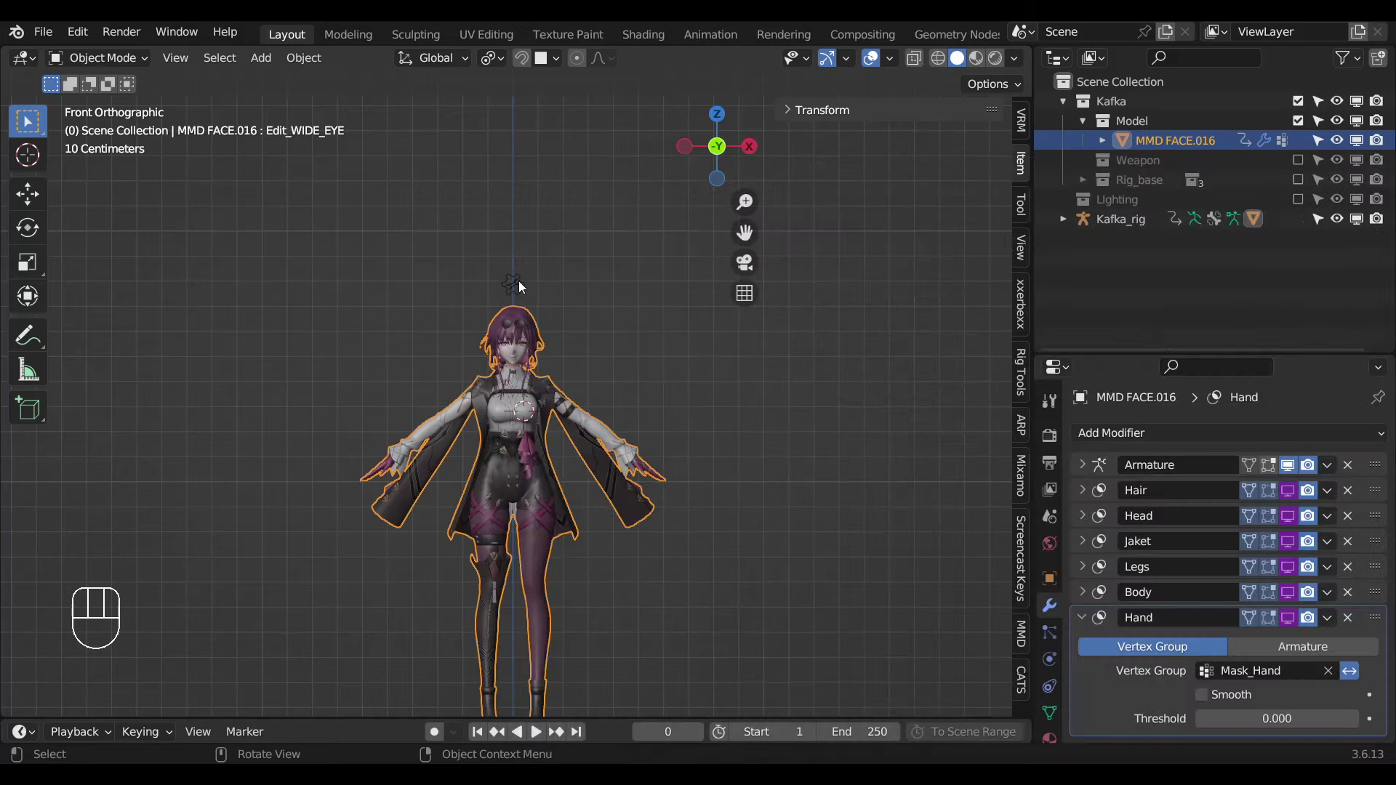
Reselect Kafka_rig in pose mode and test the Arms and Body toggles, leaving Arms off.
{"action": "left_click", "coordinate": [523, 285]}
{"action": "key", "text": "ctrl+Tab"}
{"action": "left_click", "coordinate": [523, 285]}
{"action": "left_click", "coordinate": [799, 411]}
{"action": "left_click", "coordinate": [799, 411]}
{"action": "left_click", "coordinate": [797, 433]}
{"action": "left_click", "coordinate": [797, 433]}
Switch the arms mask on and test the lower body-part toggles, hiding the head.
{"action": "left_click", "coordinate": [797, 408]}
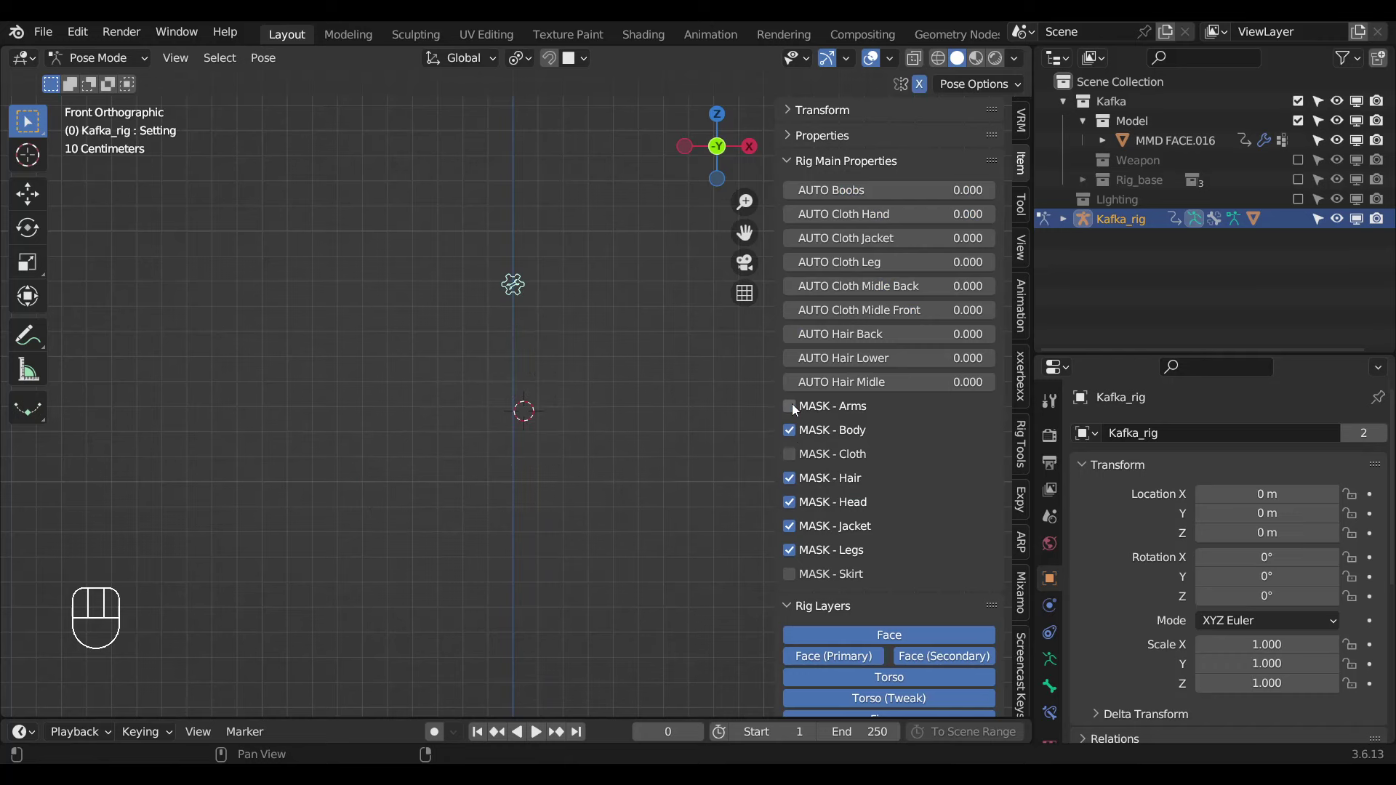
{"action": "left_click", "coordinate": [797, 407]}
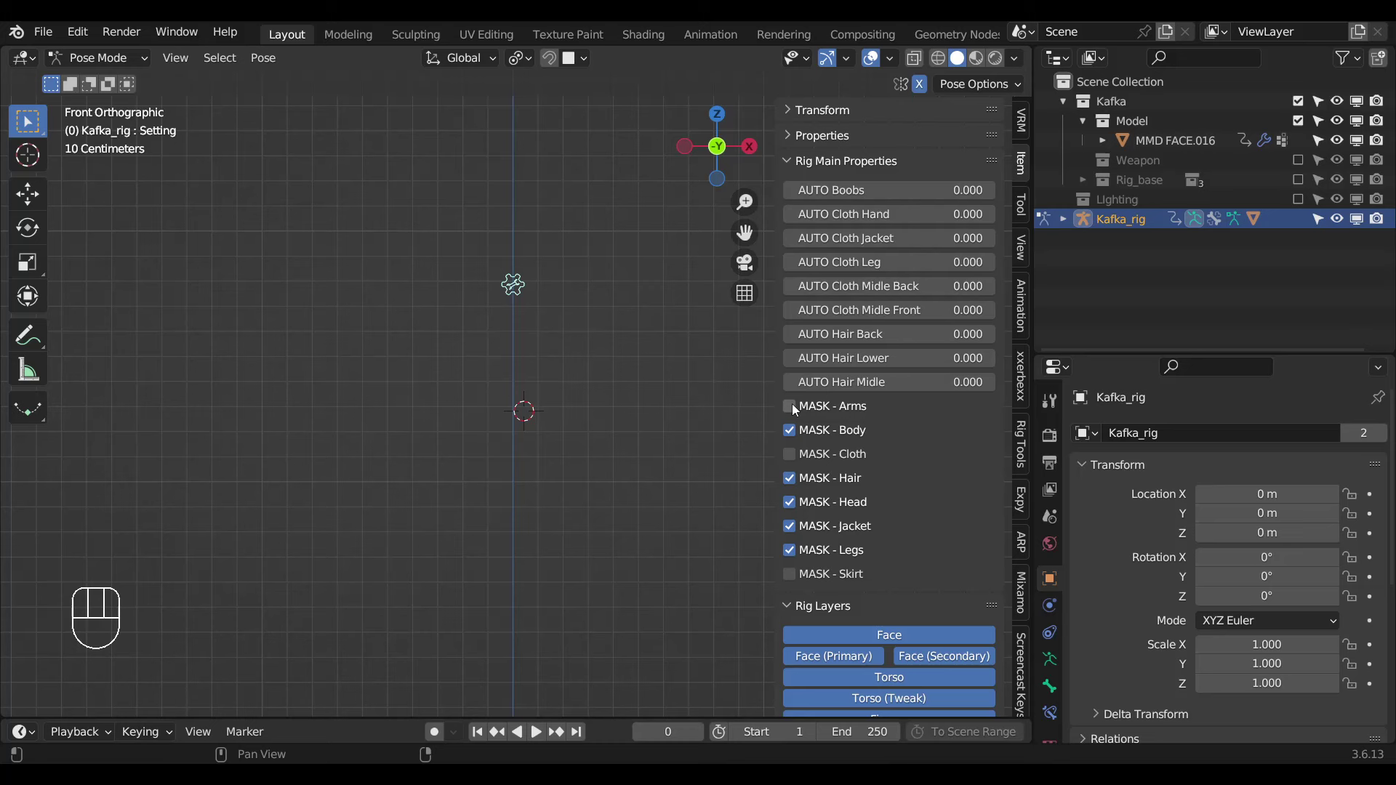
{"action": "left_click", "coordinate": [797, 408]}
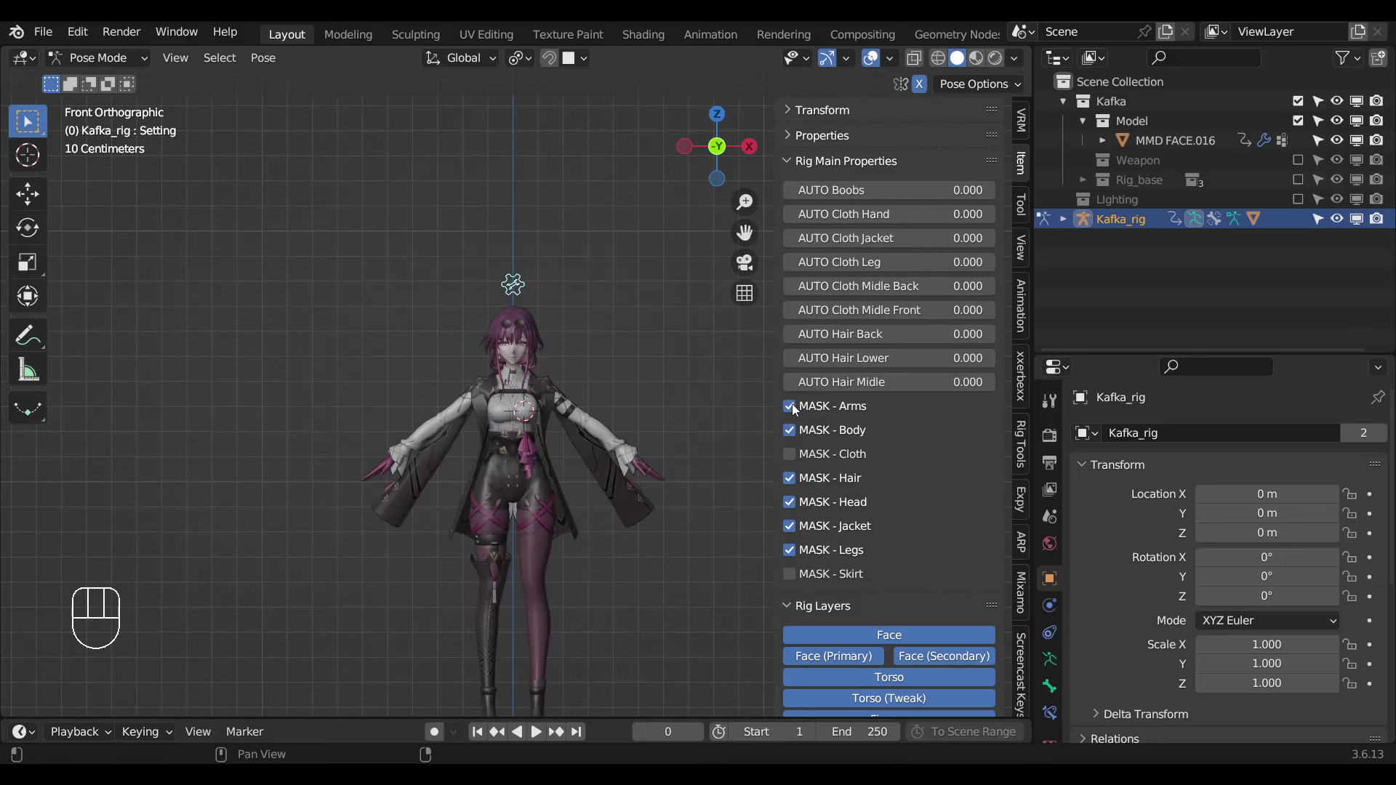
{"action": "left_click", "coordinate": [793, 481]}
{"action": "left_click", "coordinate": [793, 481]}
{"action": "left_click", "coordinate": [792, 514]}
{"action": "left_click", "coordinate": [793, 513]}
{"action": "left_click", "coordinate": [793, 510]}
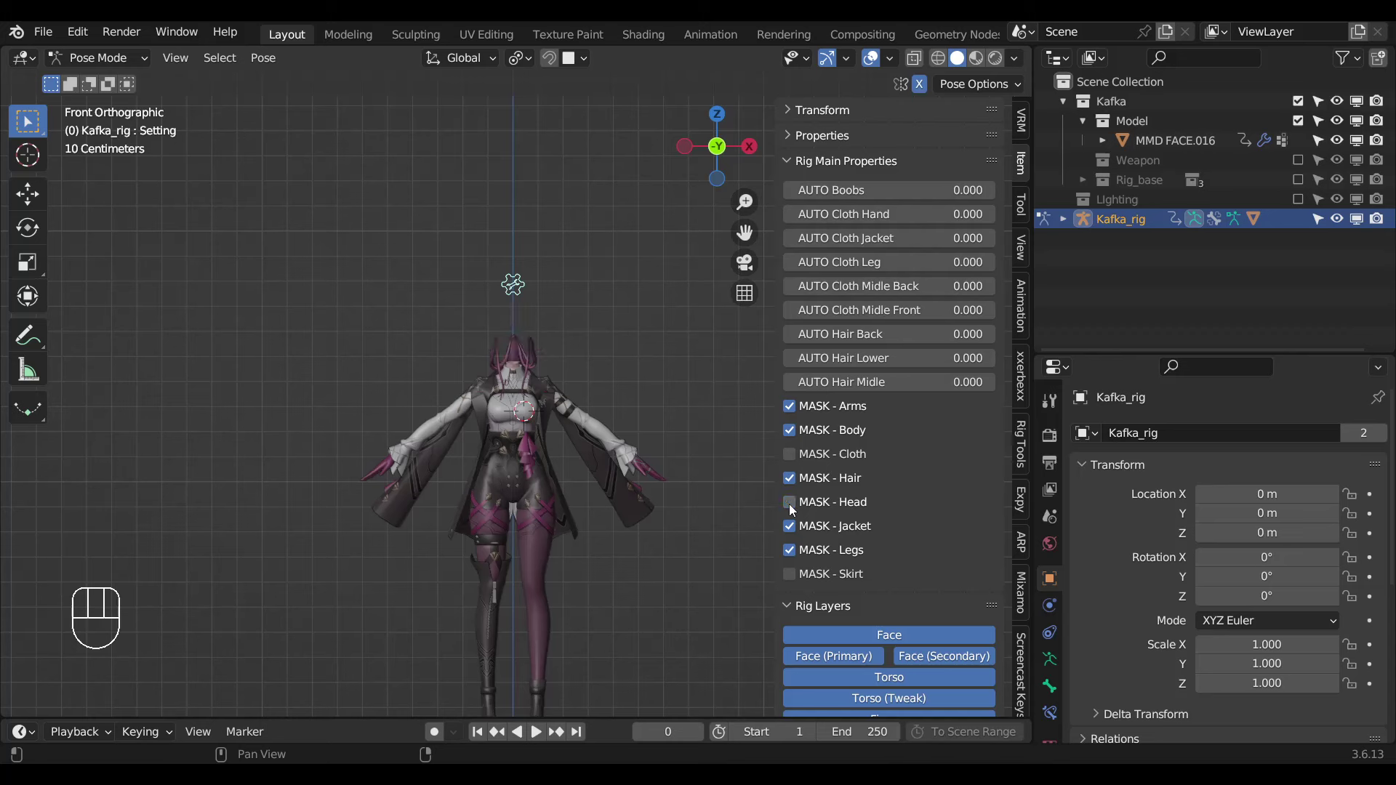
Test the remaining mask toggles and turn the head mask back on.
{"action": "left_click", "coordinate": [793, 511]}
{"action": "left_click", "coordinate": [792, 551]}
{"action": "left_click", "coordinate": [791, 552]}
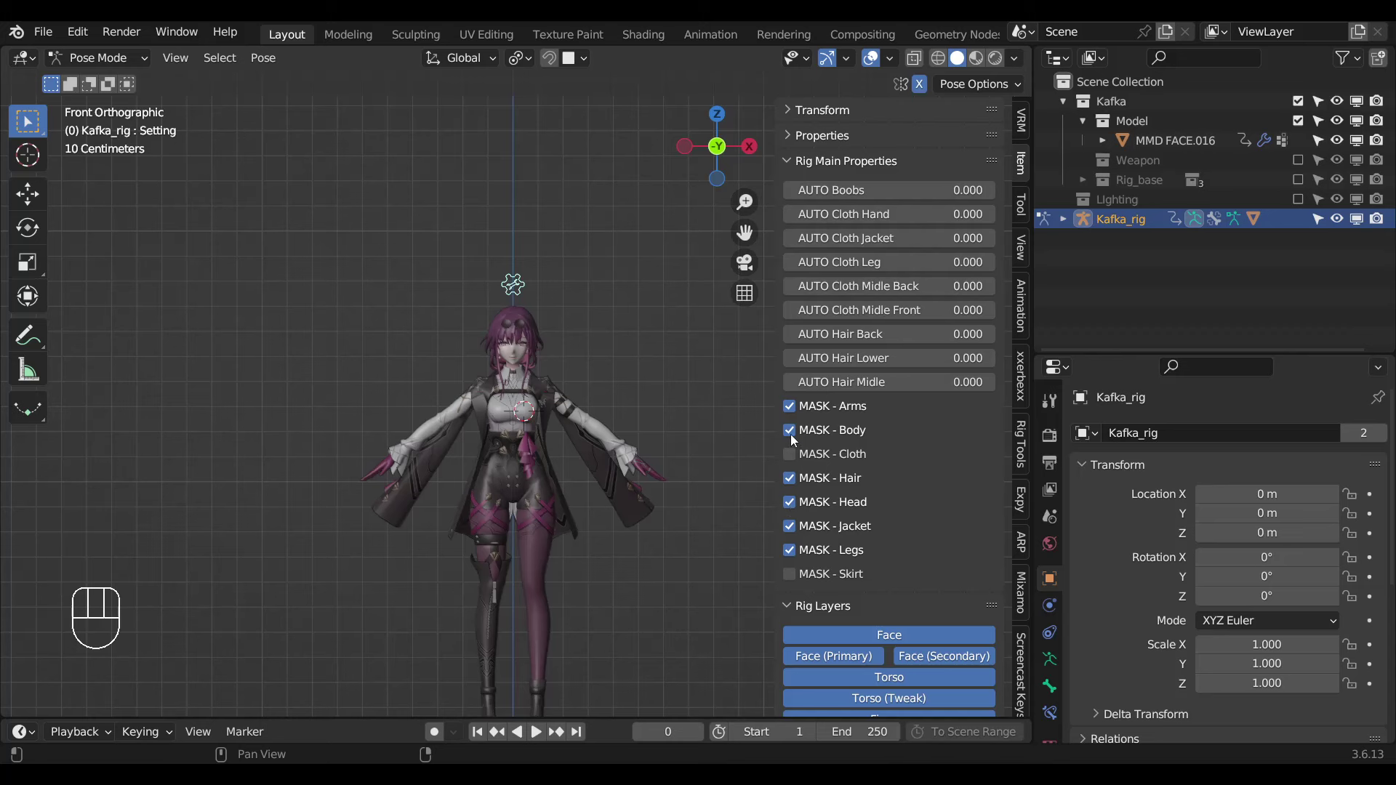
{"action": "left_click", "coordinate": [795, 440]}
{"action": "left_click", "coordinate": [797, 424]}
{"action": "left_click", "coordinate": [798, 417]}
{"action": "left_click", "coordinate": [738, 417]}
Select MMD FACE.016 and show its vertex groups, including Mask_Hand.
{"action": "left_click", "coordinate": [551, 418]}
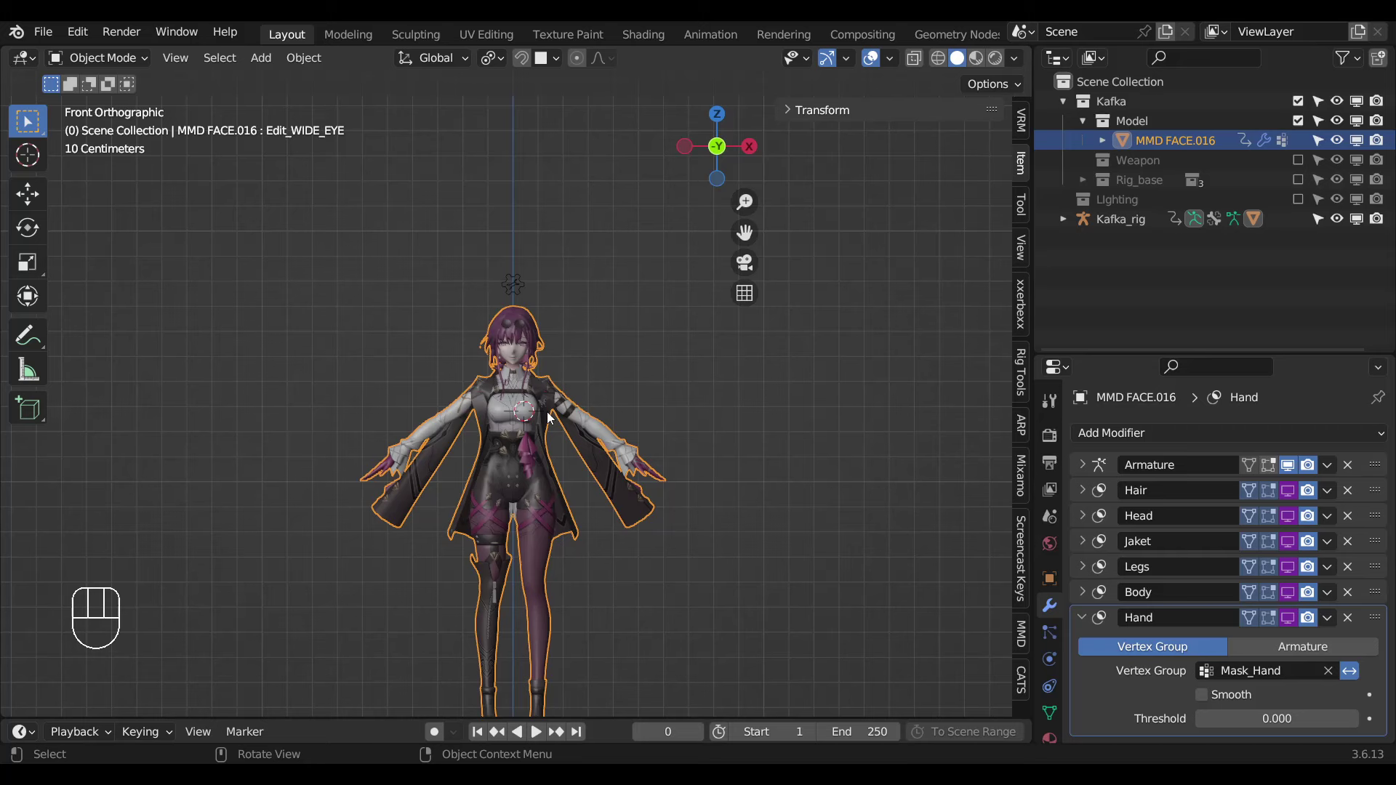
{"action": "left_click", "coordinate": [1047, 723]}
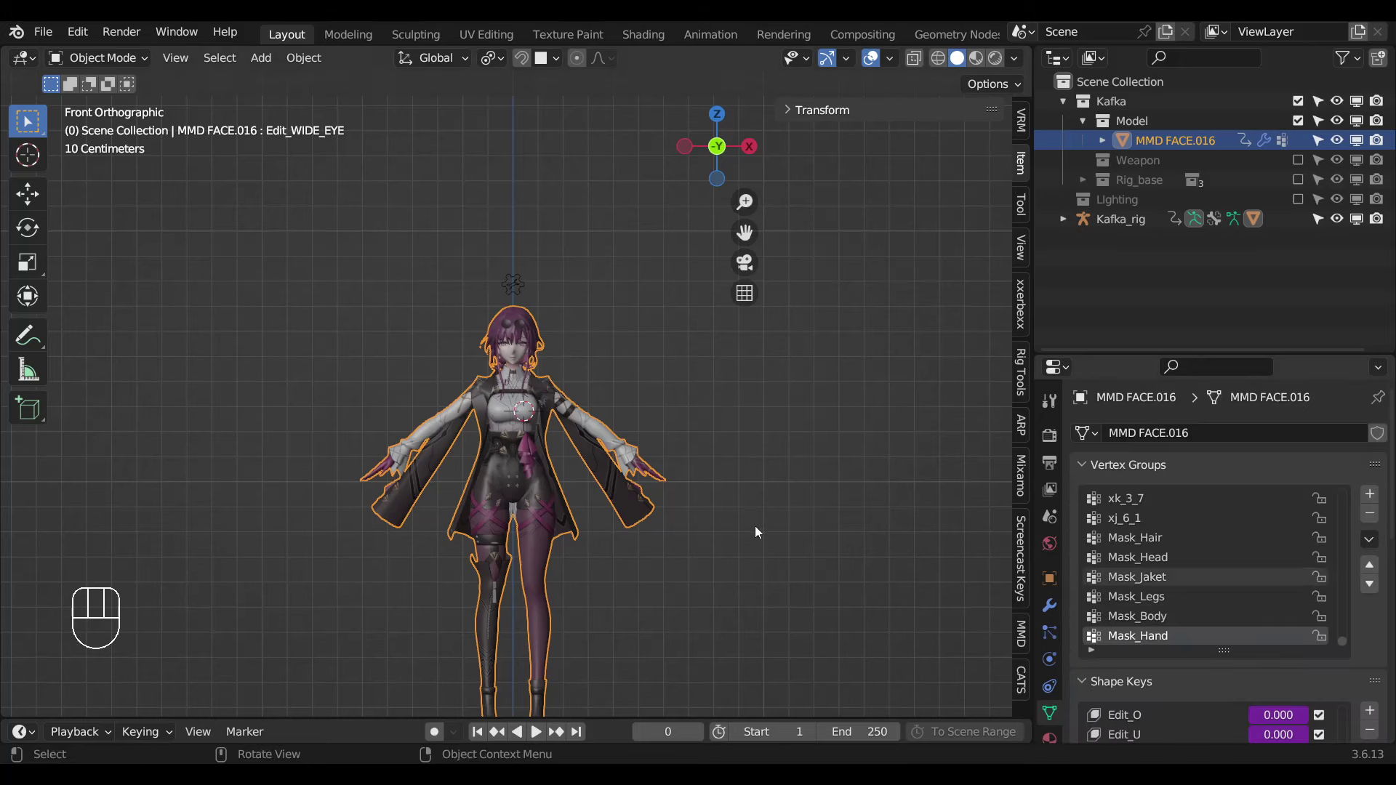
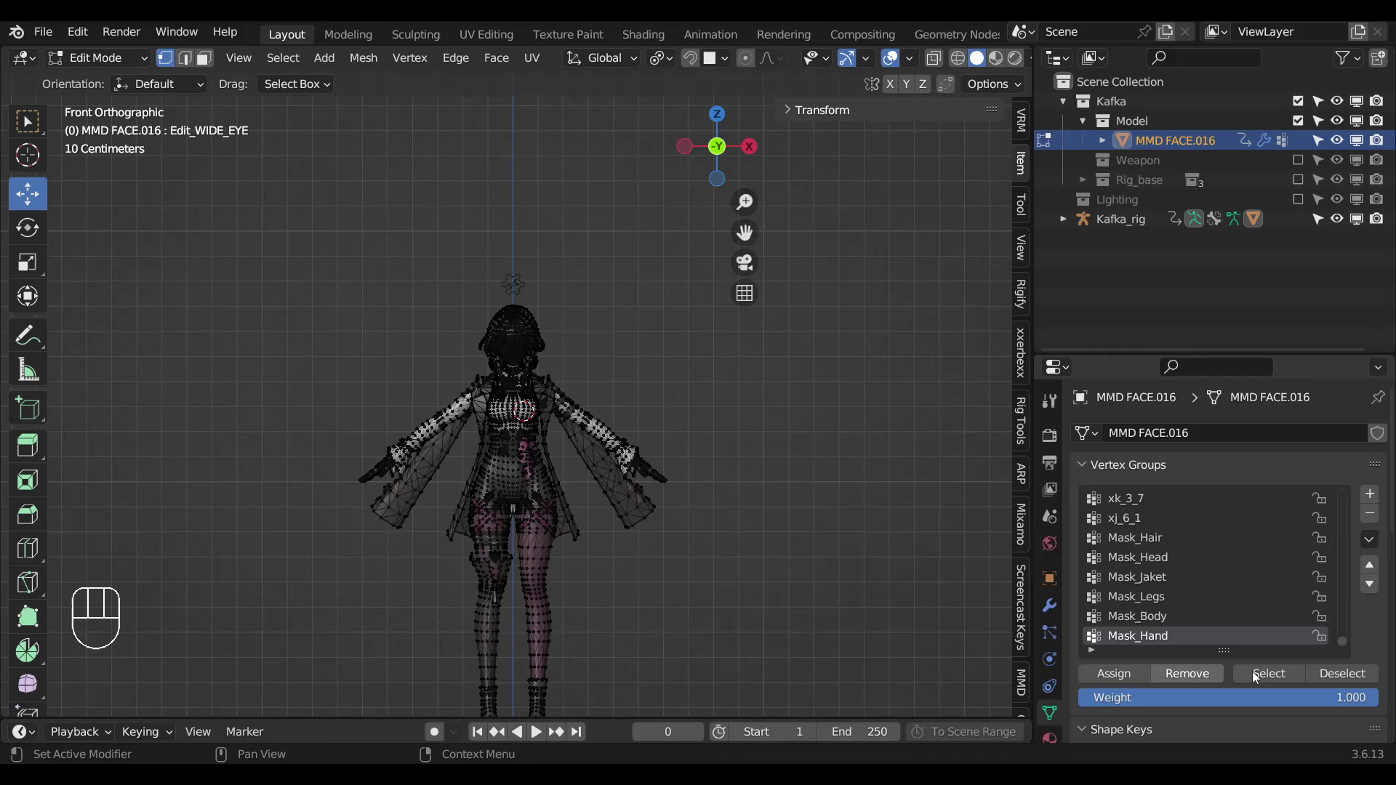
Select the Mask_Body vertex group's vertices and hide them in edit mode.
{"action": "left_click", "coordinate": [1266, 677]}
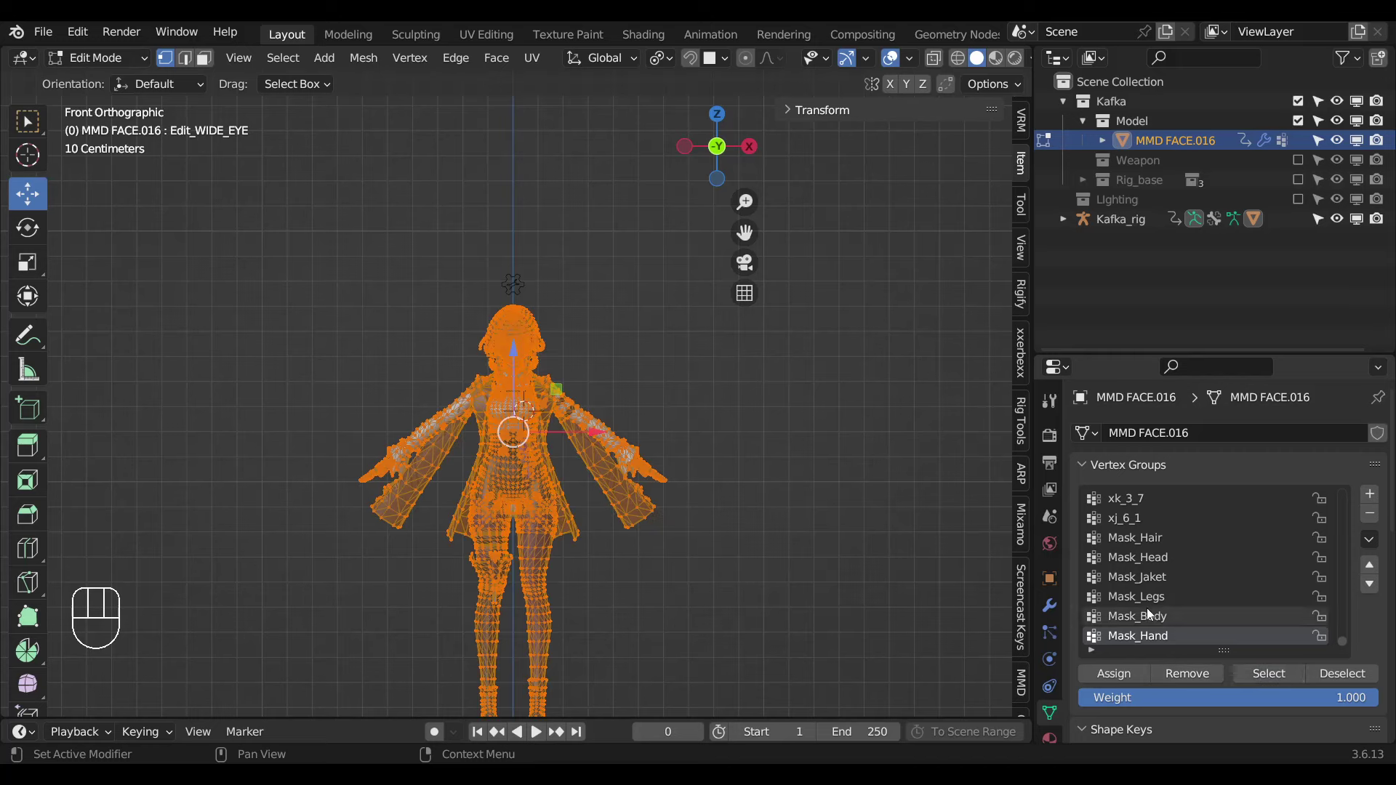
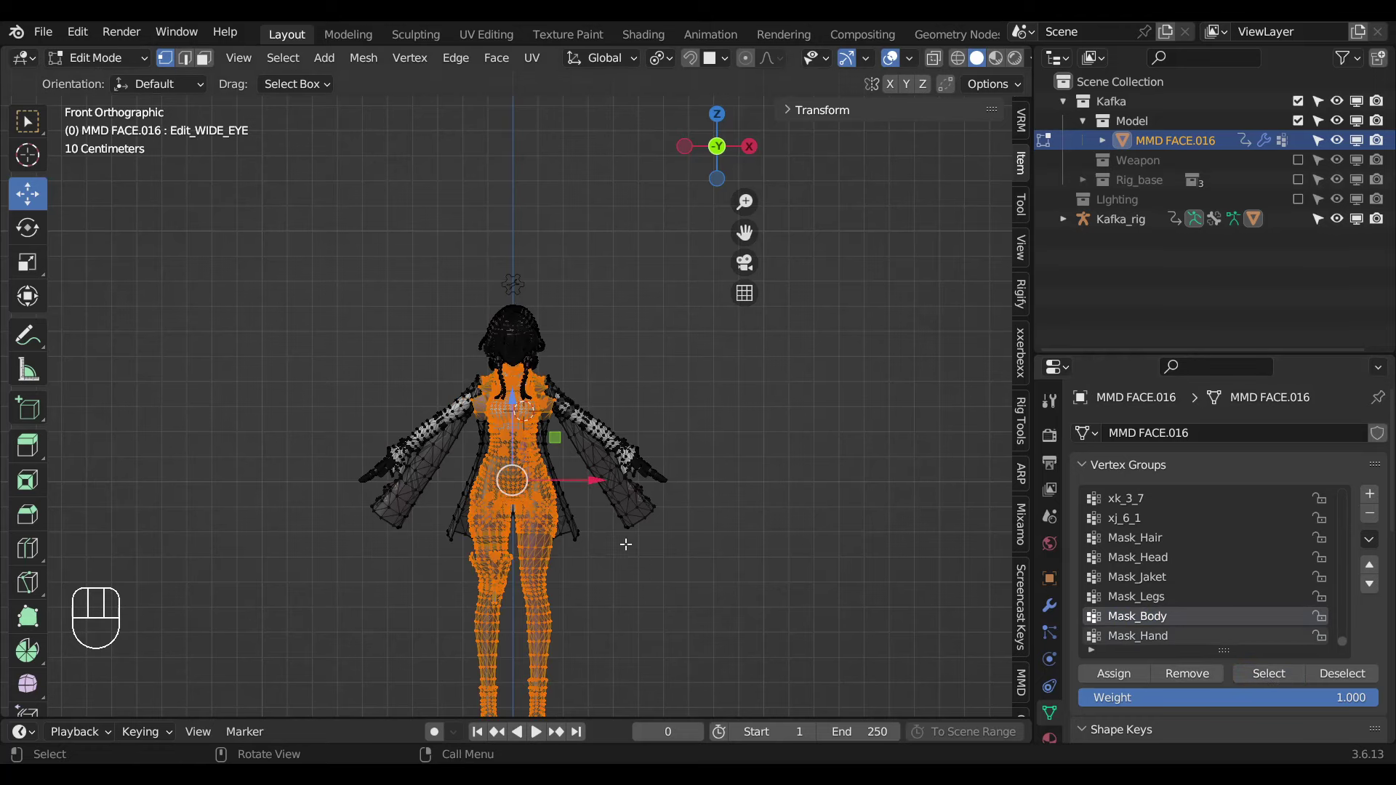
{"action": "key", "text": "h"}
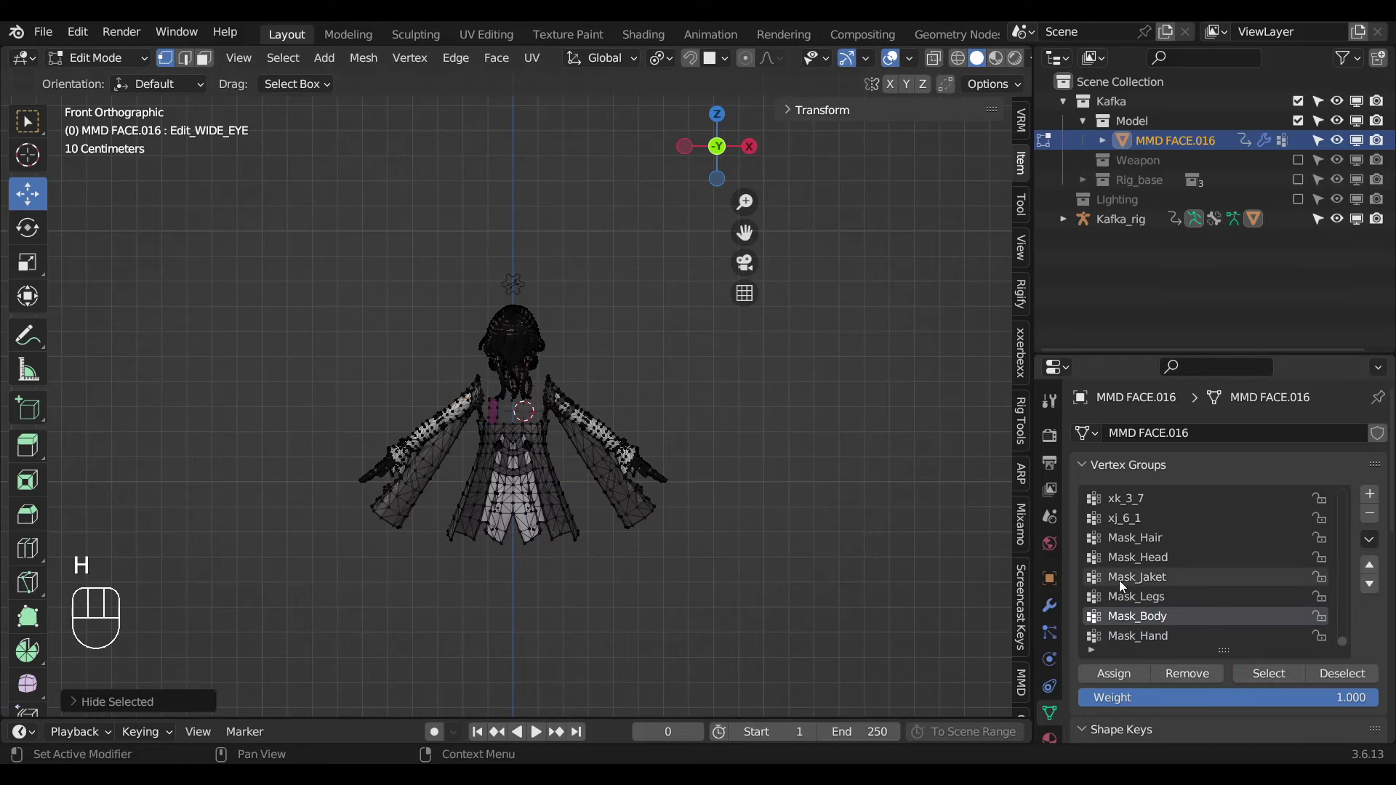
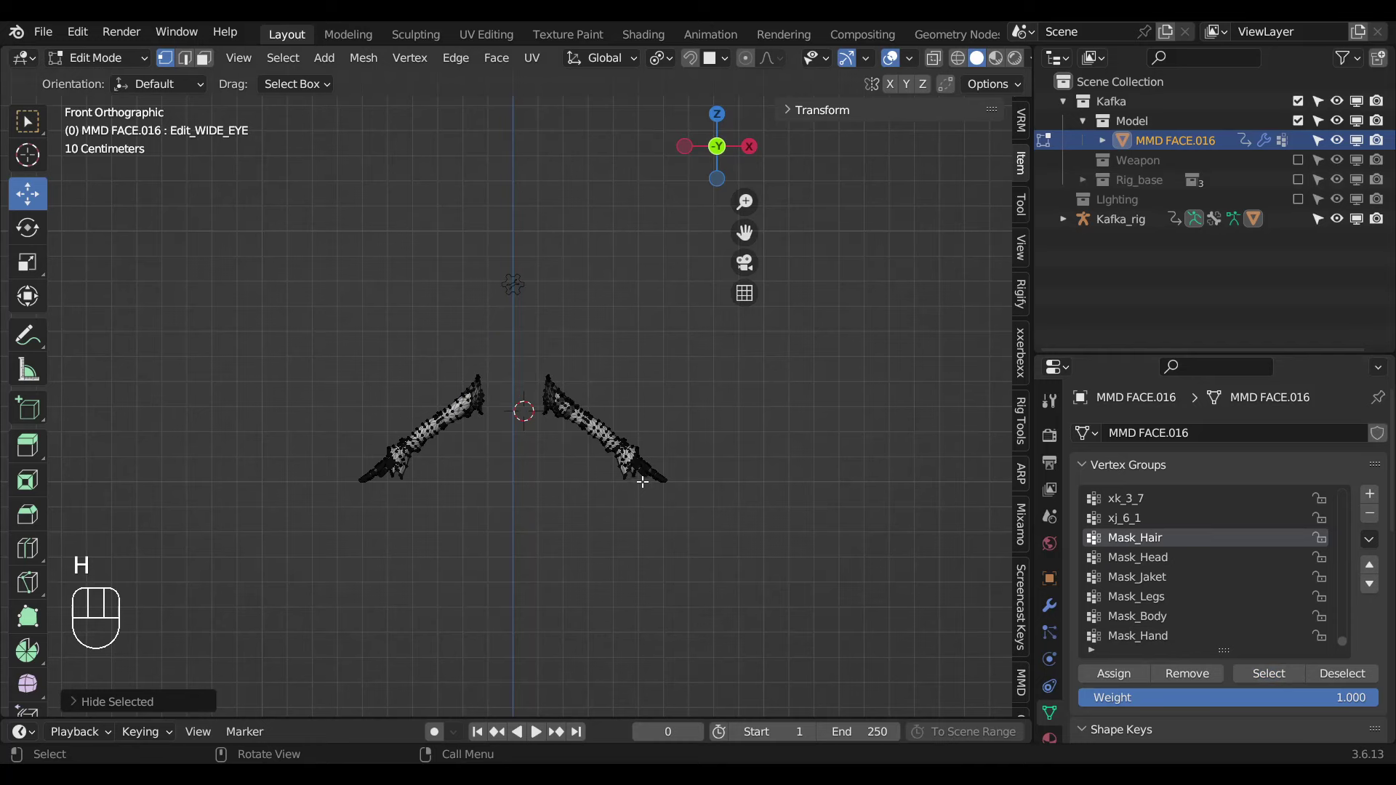
Select the leftover sleeve geometry, then reveal all hidden mesh parts.
{"action": "key", "text": "a"}
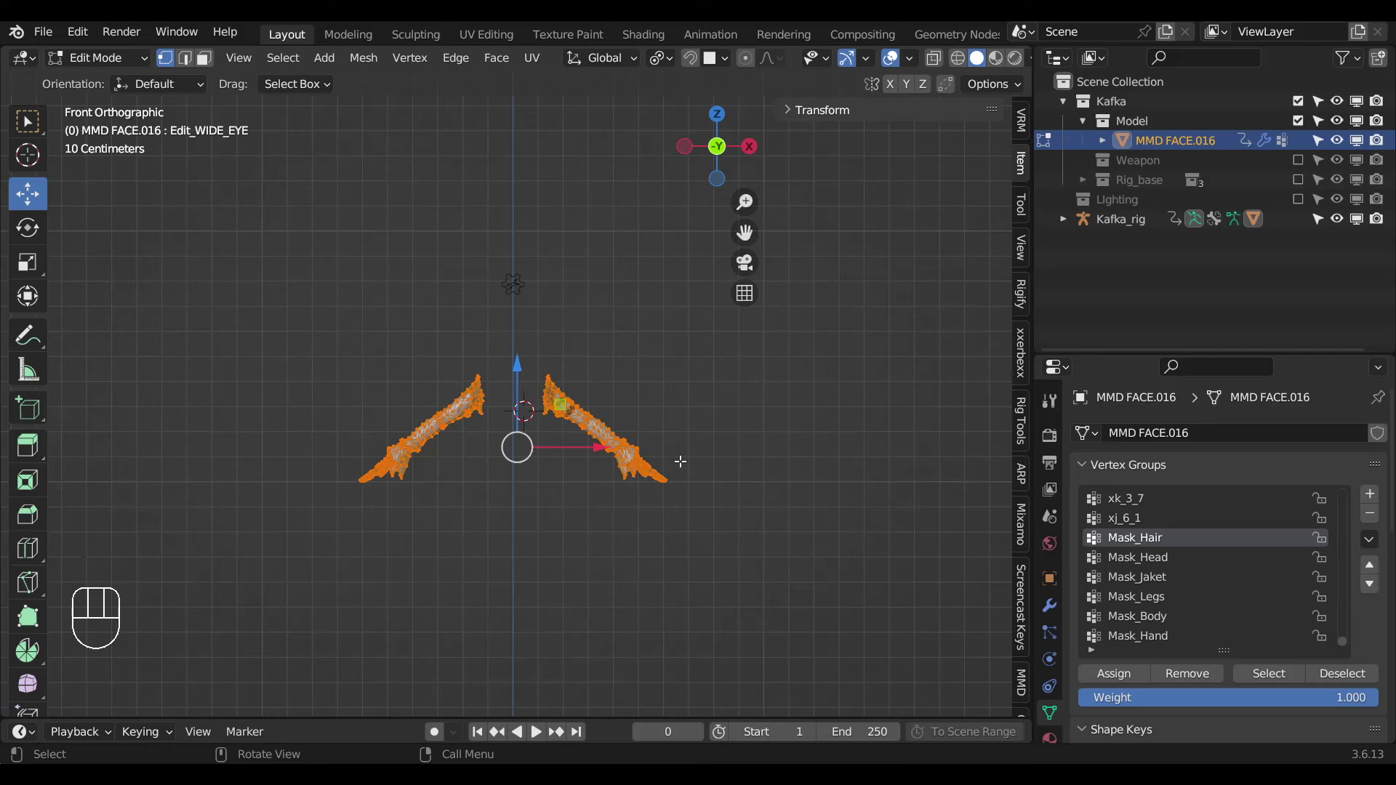
{"action": "key", "text": "alt+h"}
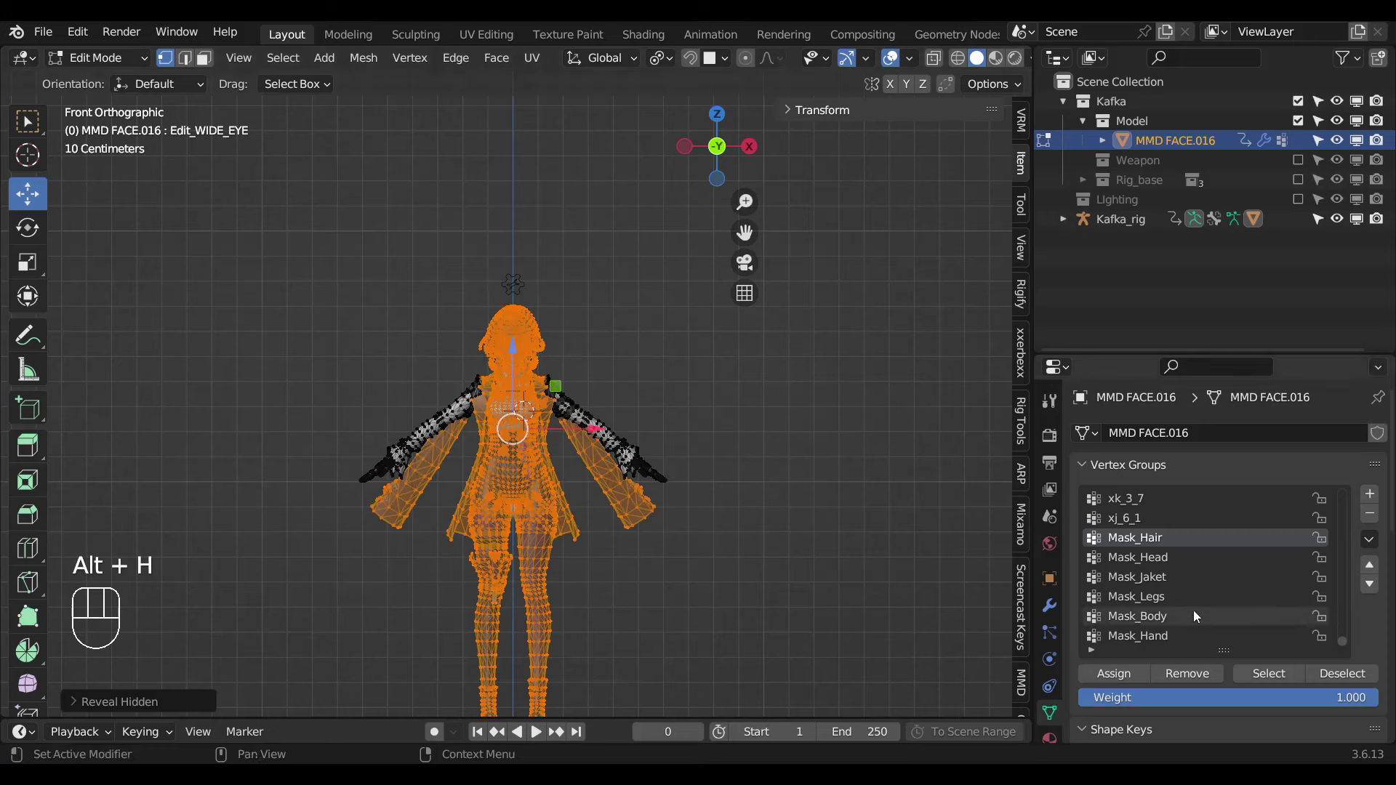
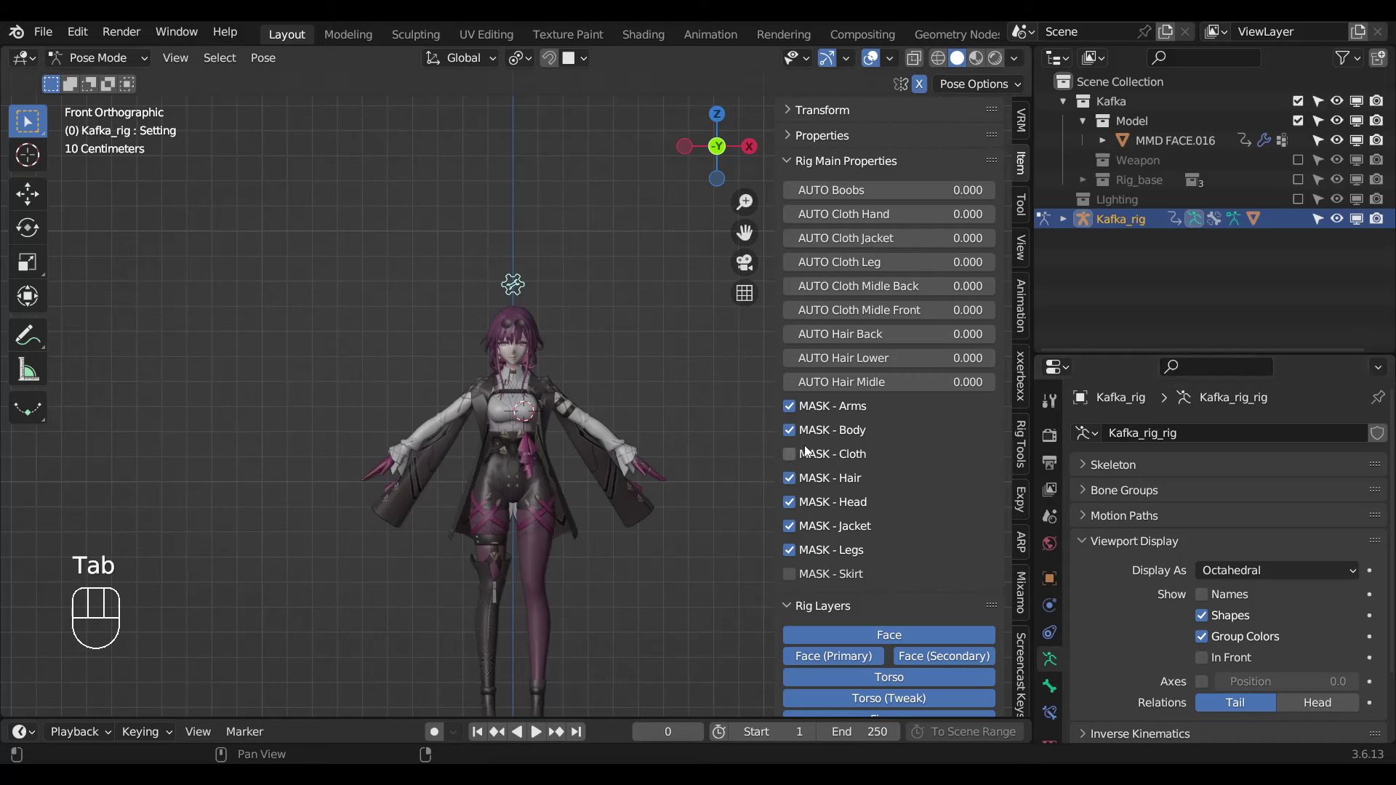
Test the rig's mask toggles a few more times.
{"action": "left_click", "coordinate": [797, 406]}
{"action": "left_click", "coordinate": [797, 406]}
{"action": "left_click", "coordinate": [797, 406]}
{"action": "left_click", "coordinate": [797, 406]}
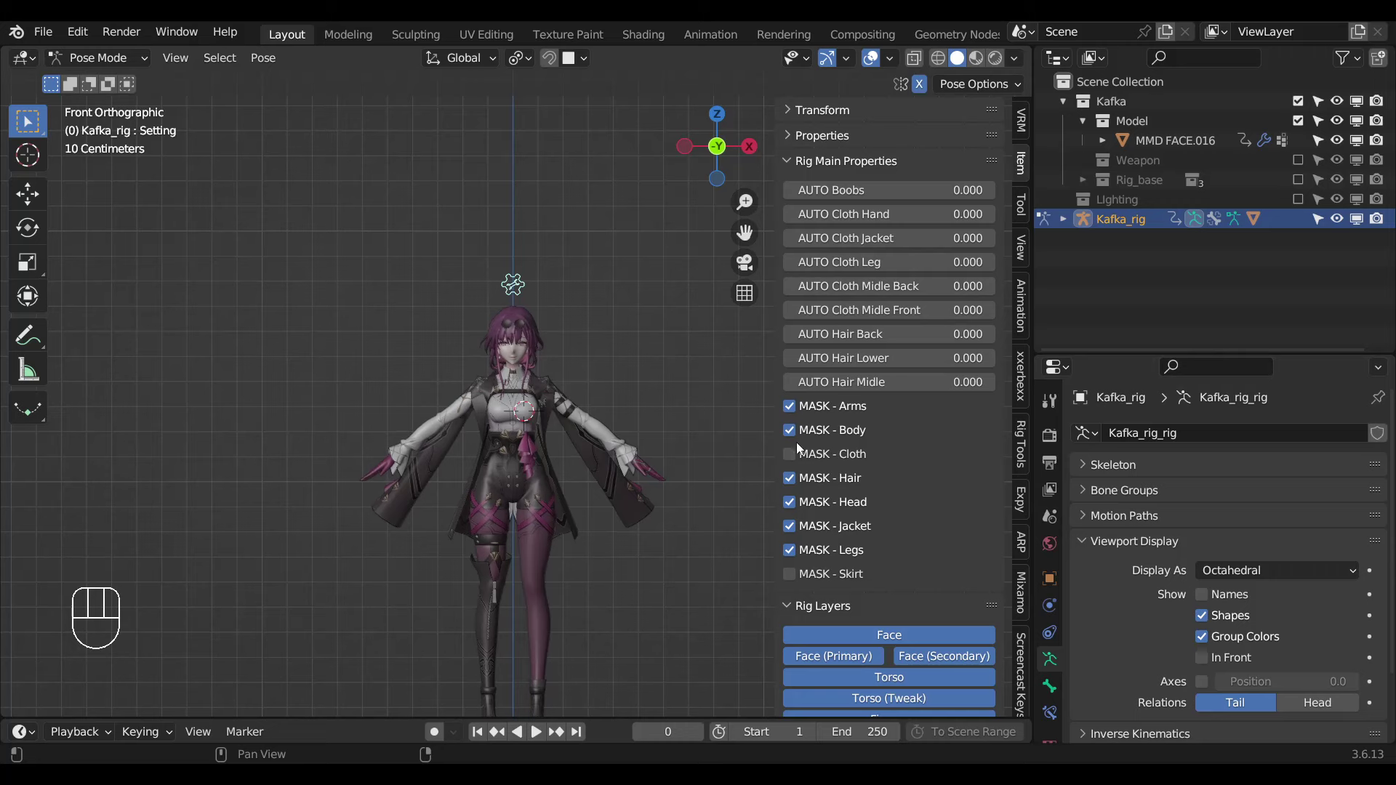
{"action": "left_click", "coordinate": [798, 455]}
{"action": "left_click", "coordinate": [797, 454]}
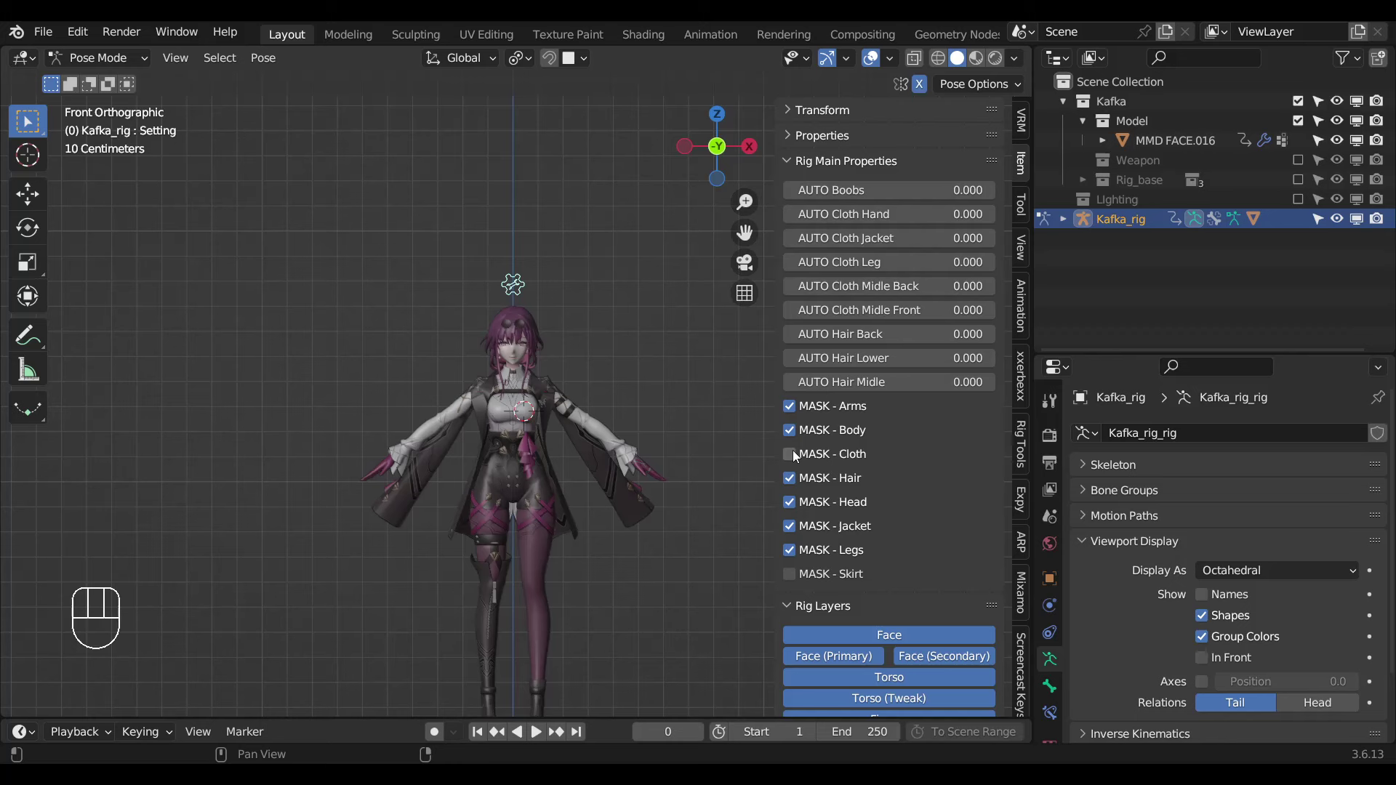
Delete the MASK - Cloth custom property, save, and edit MASK - Skirt to become MASK - Weapon.
{"action": "left_click", "coordinate": [1059, 694]}
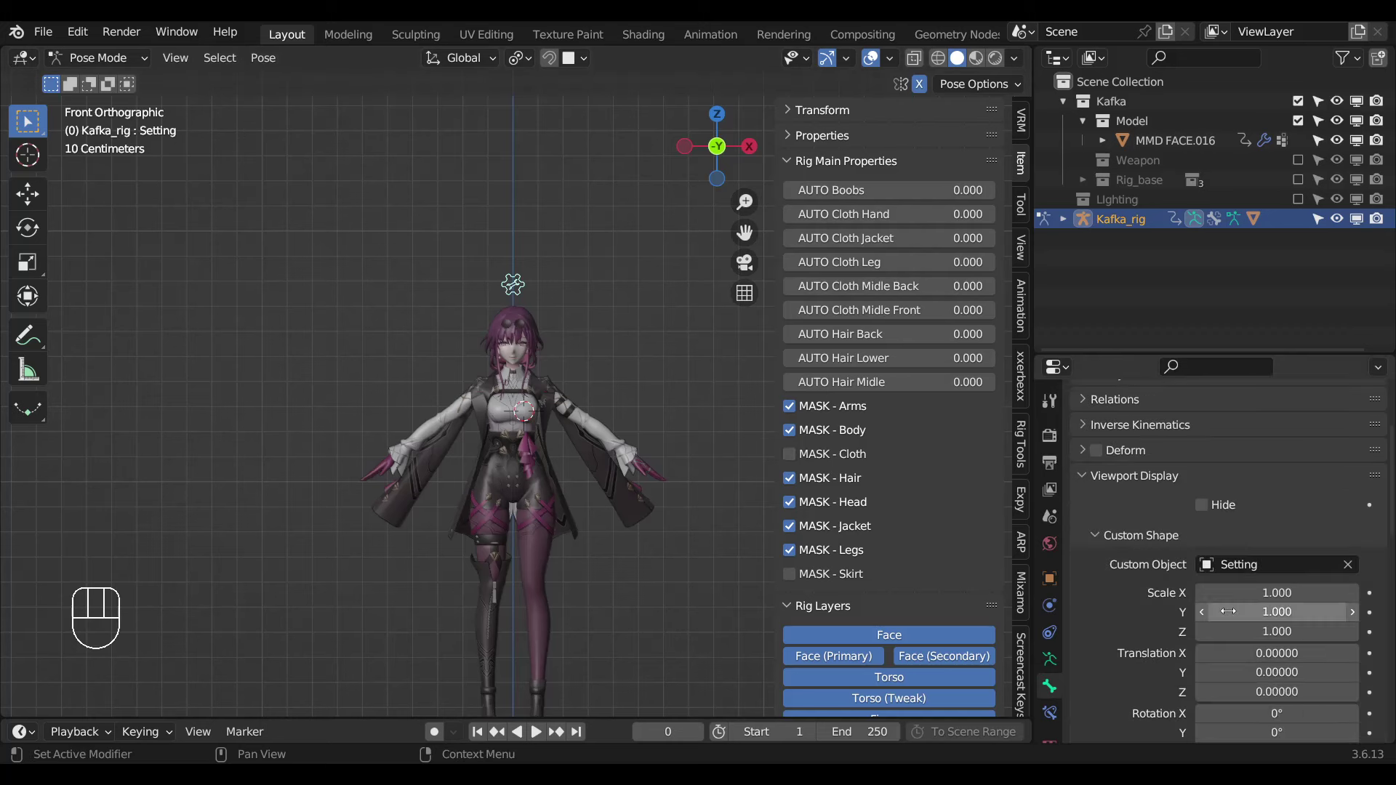
{"action": "left_click", "coordinate": [1143, 543]}
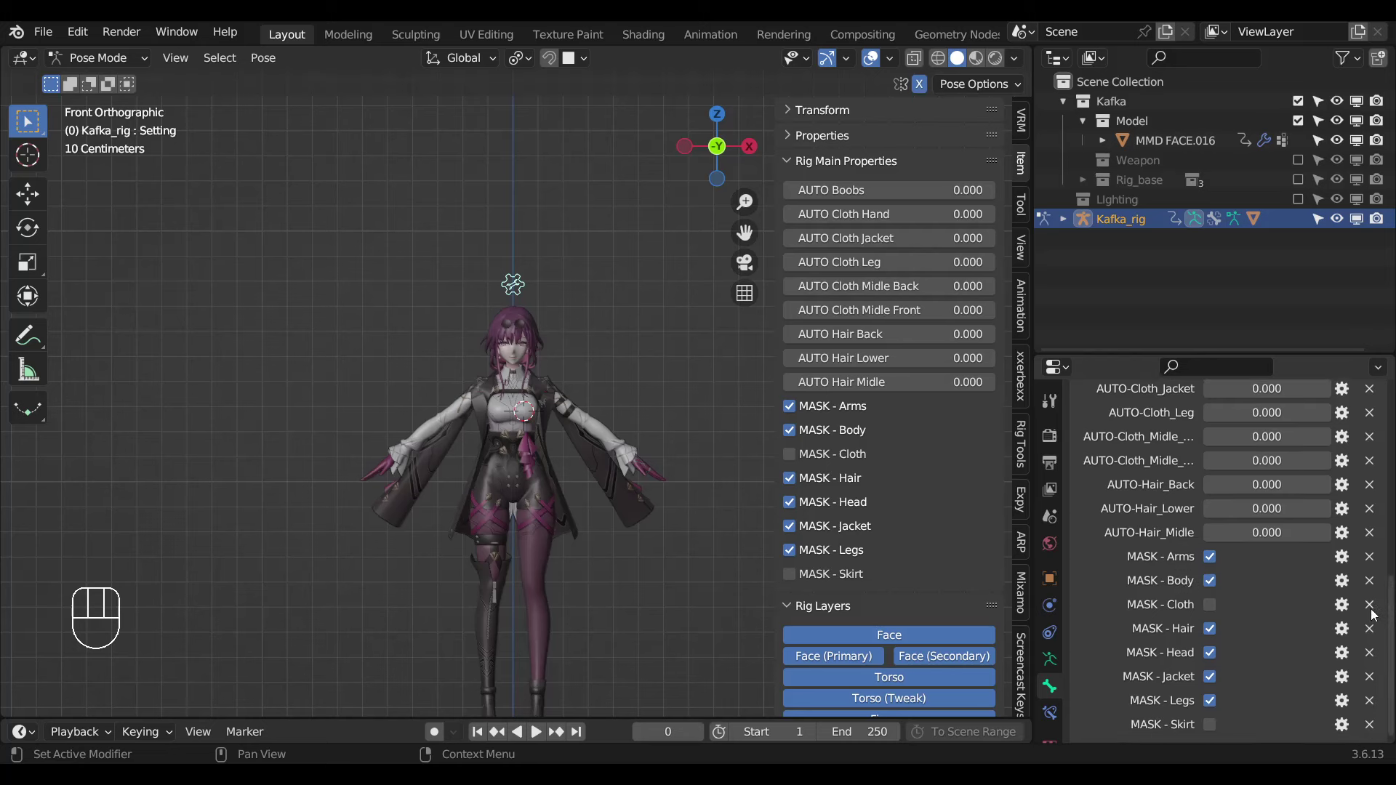
{"action": "left_click", "coordinate": [1236, 622]}
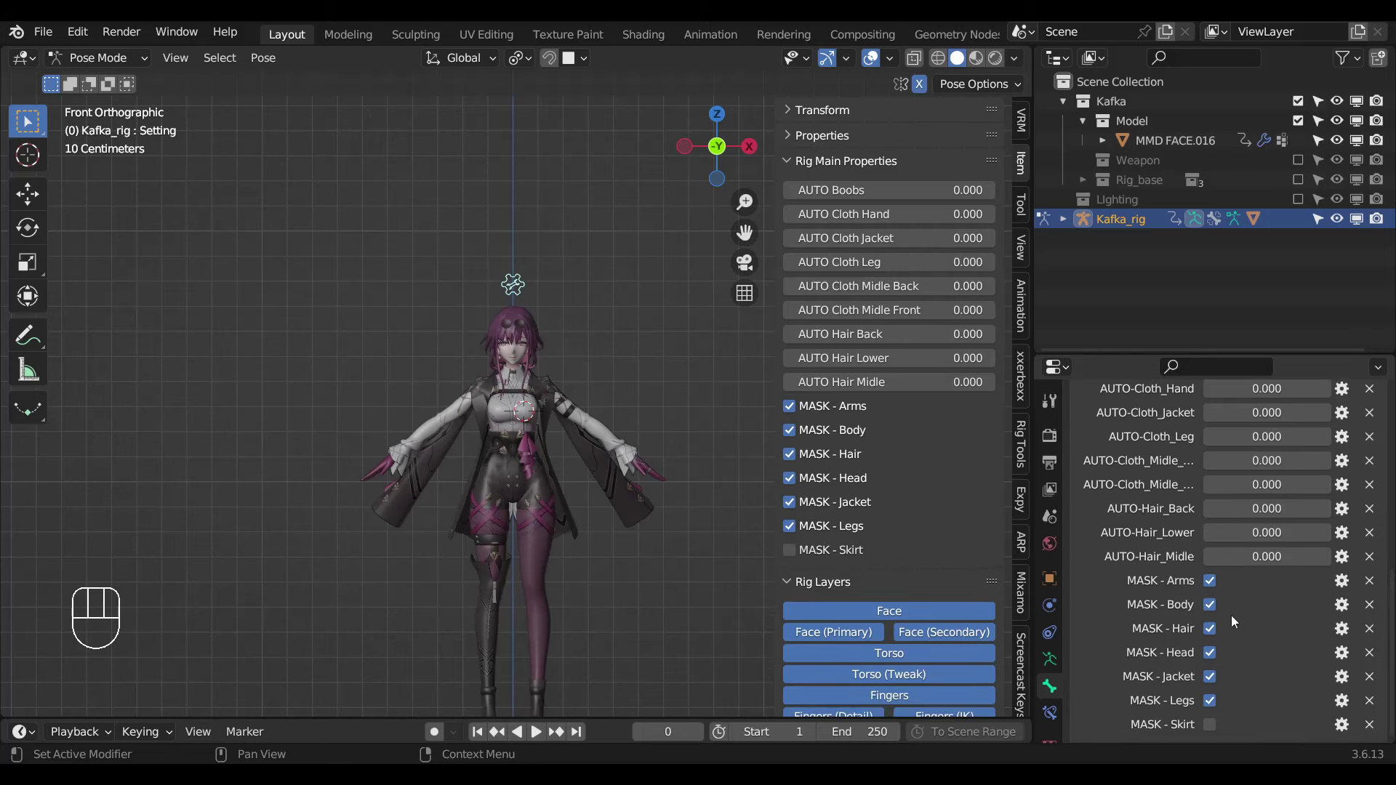
{"action": "left_click_drag", "start_coordinate": [1346, 729], "coordinate": [1126, 487]}
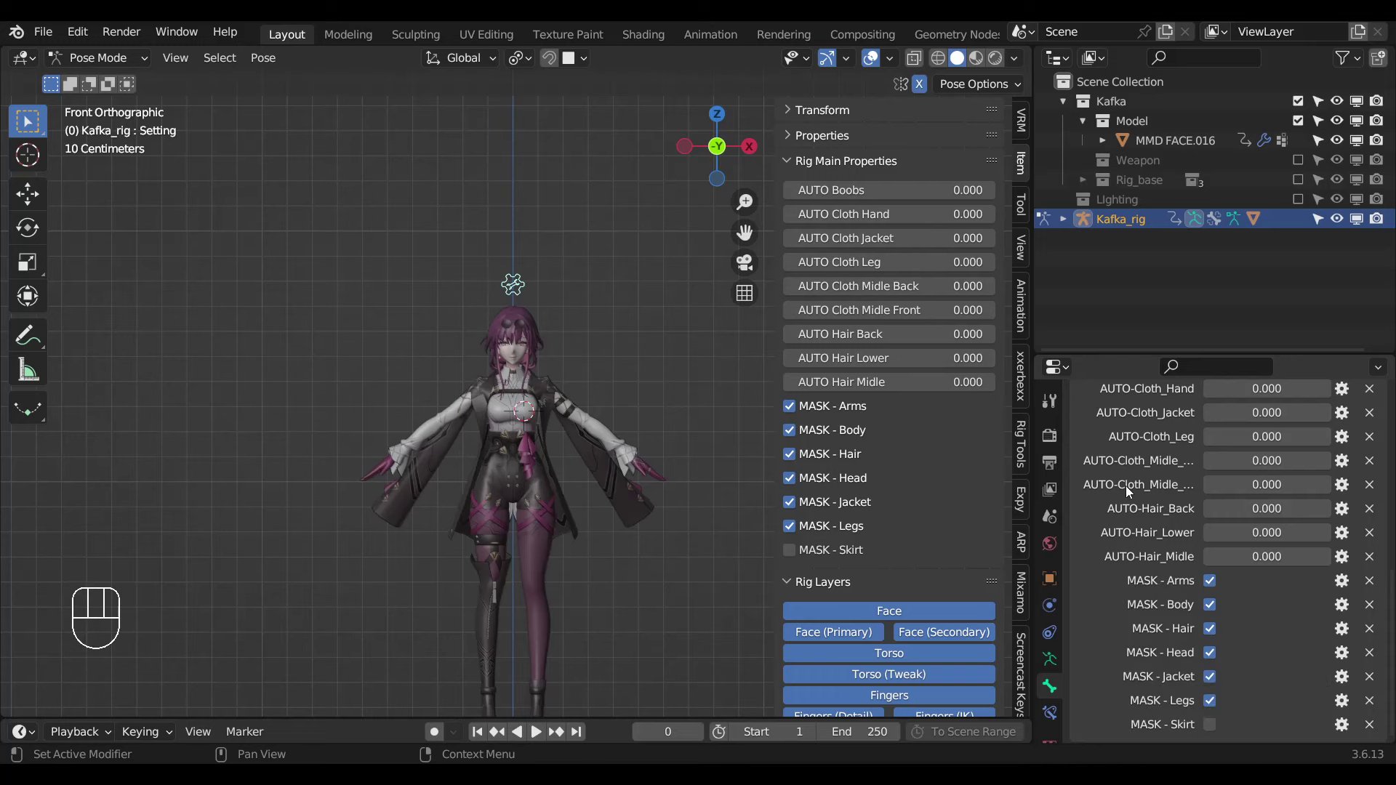
{"action": "key", "text": "ctrl+s"}
{"action": "key", "text": "Page_Down"}
{"action": "left_click", "coordinate": [628, 552]}
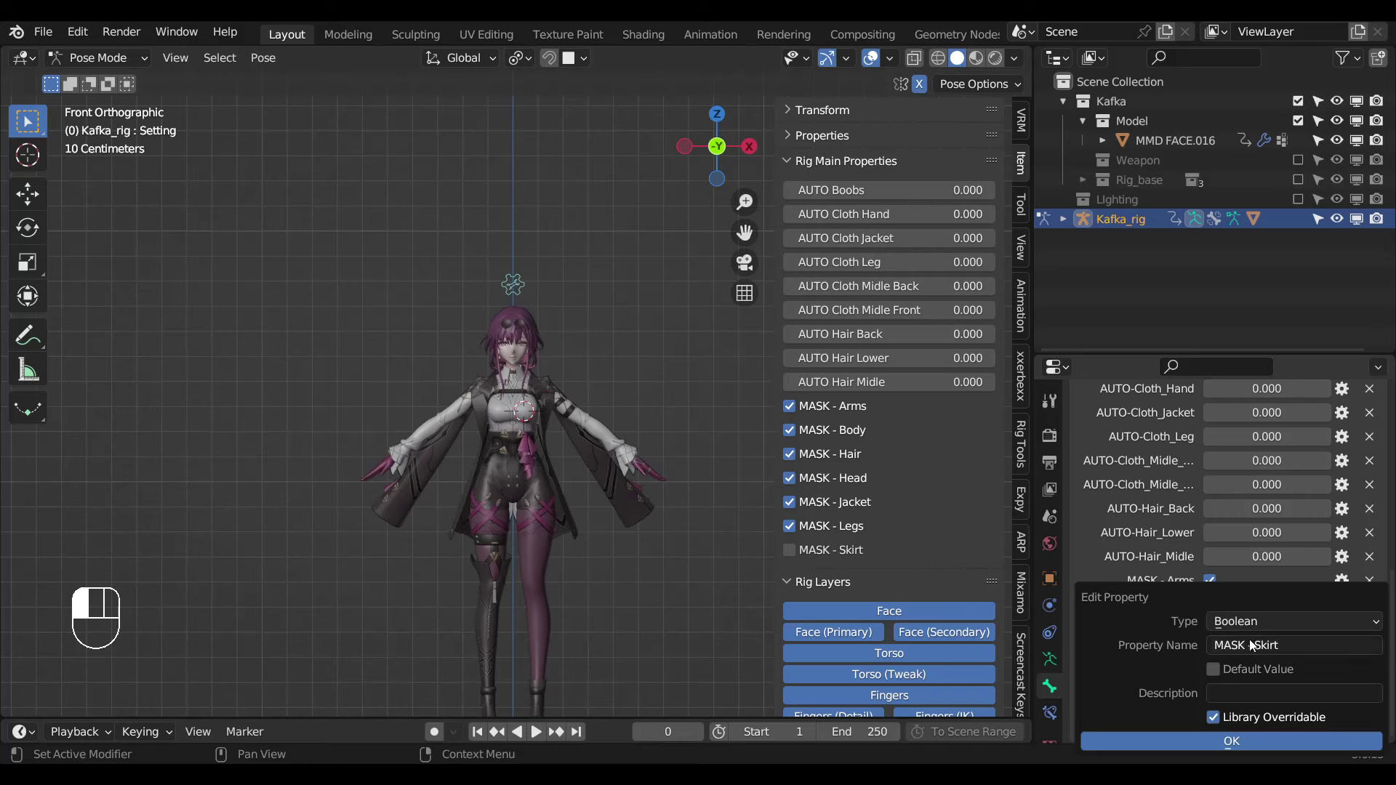
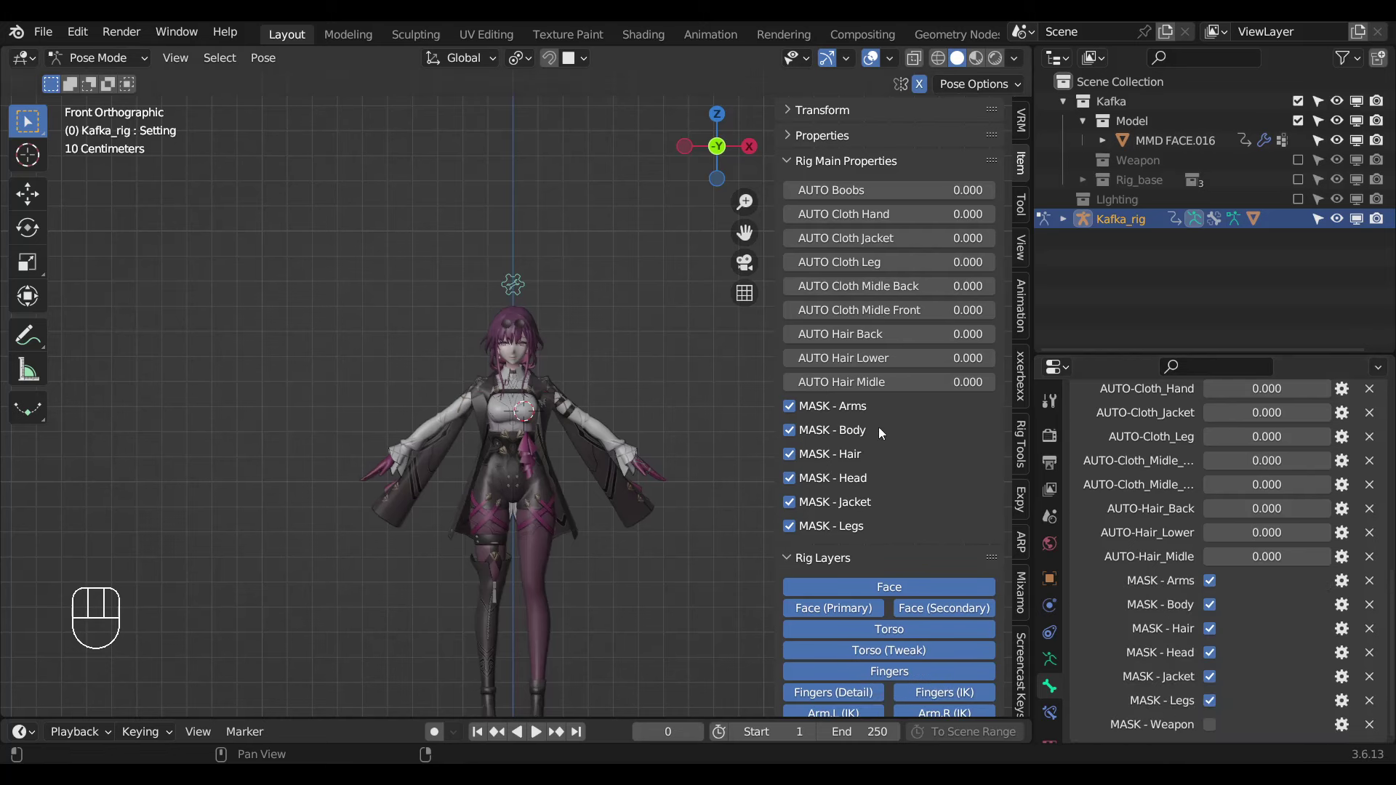
Show the rig's raw custom properties and enable the Weapon collection.
{"action": "left_click", "coordinate": [803, 164]}
{"action": "left_click", "coordinate": [818, 141]}
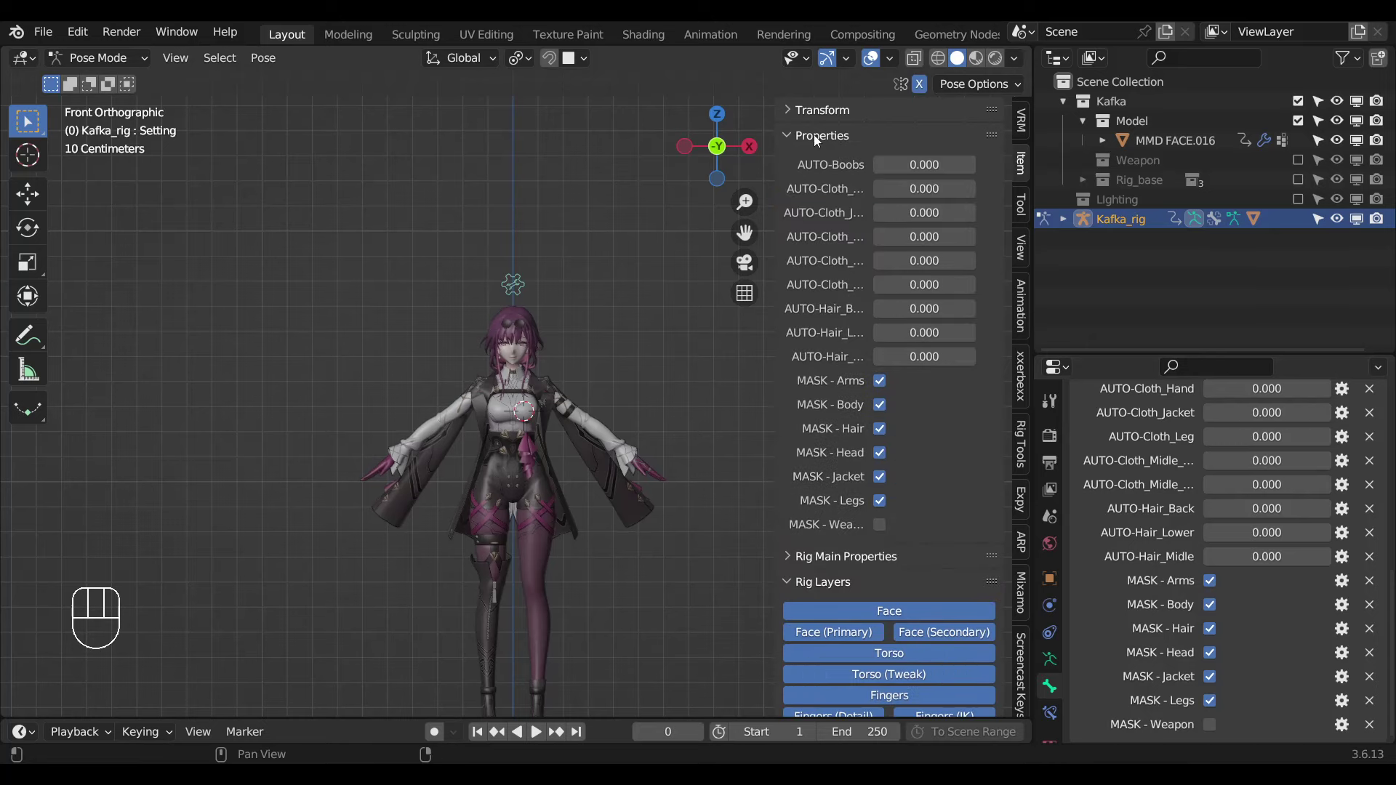
{"action": "left_click_drag", "start_coordinate": [882, 529], "coordinate": [642, 581]}
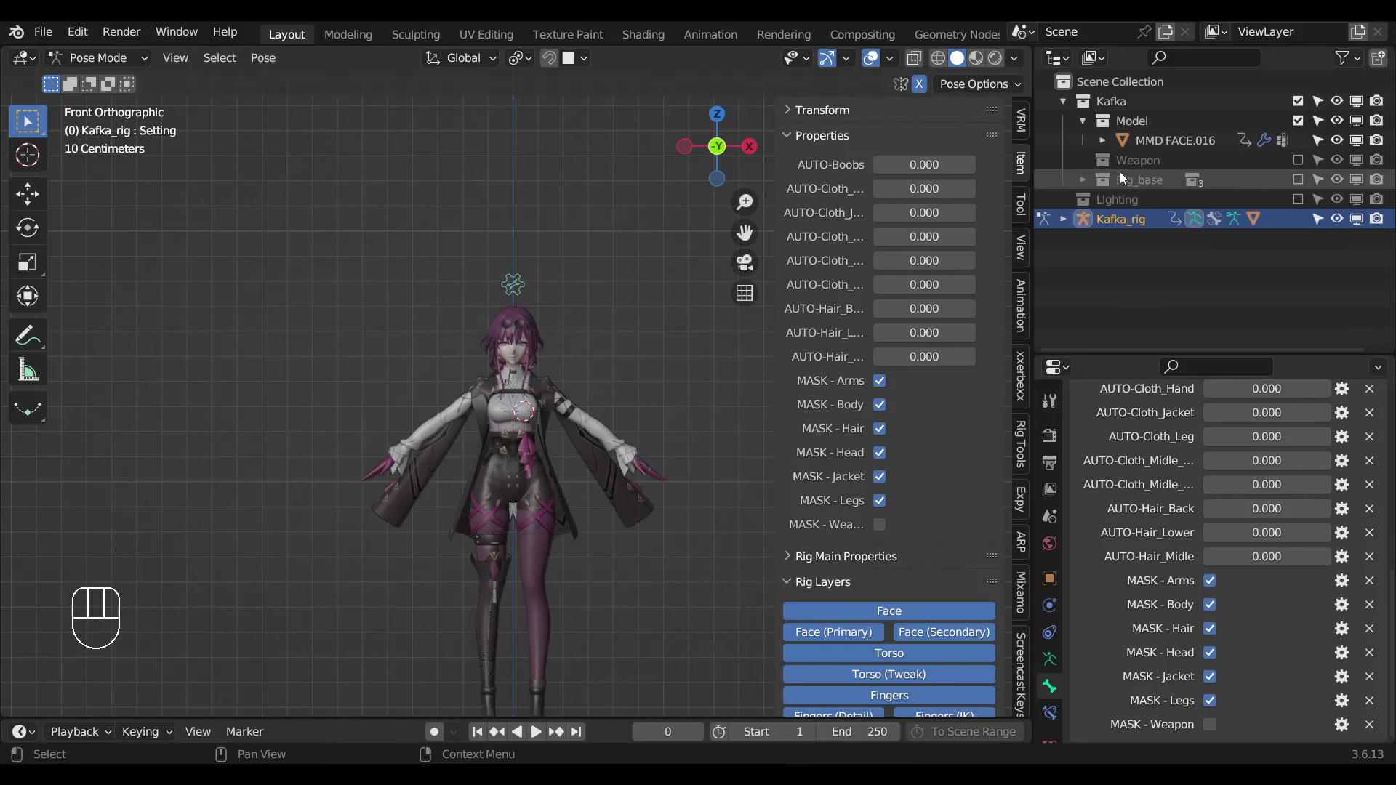
{"action": "left_click", "coordinate": [554, 412]}
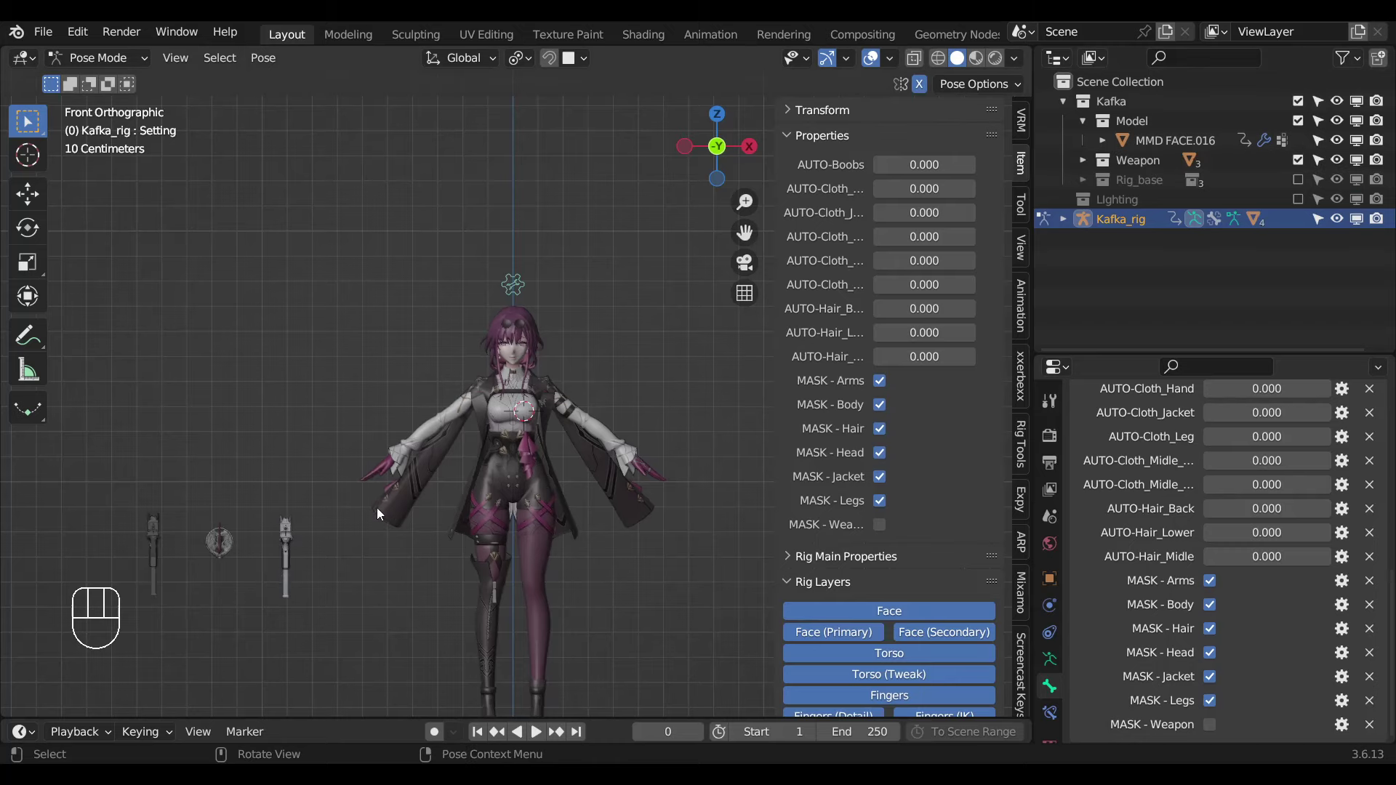
Leave pose mode and view the MMD FACE.016 mesh's modifiers.
{"action": "key", "text": "ctrl+Tab"}
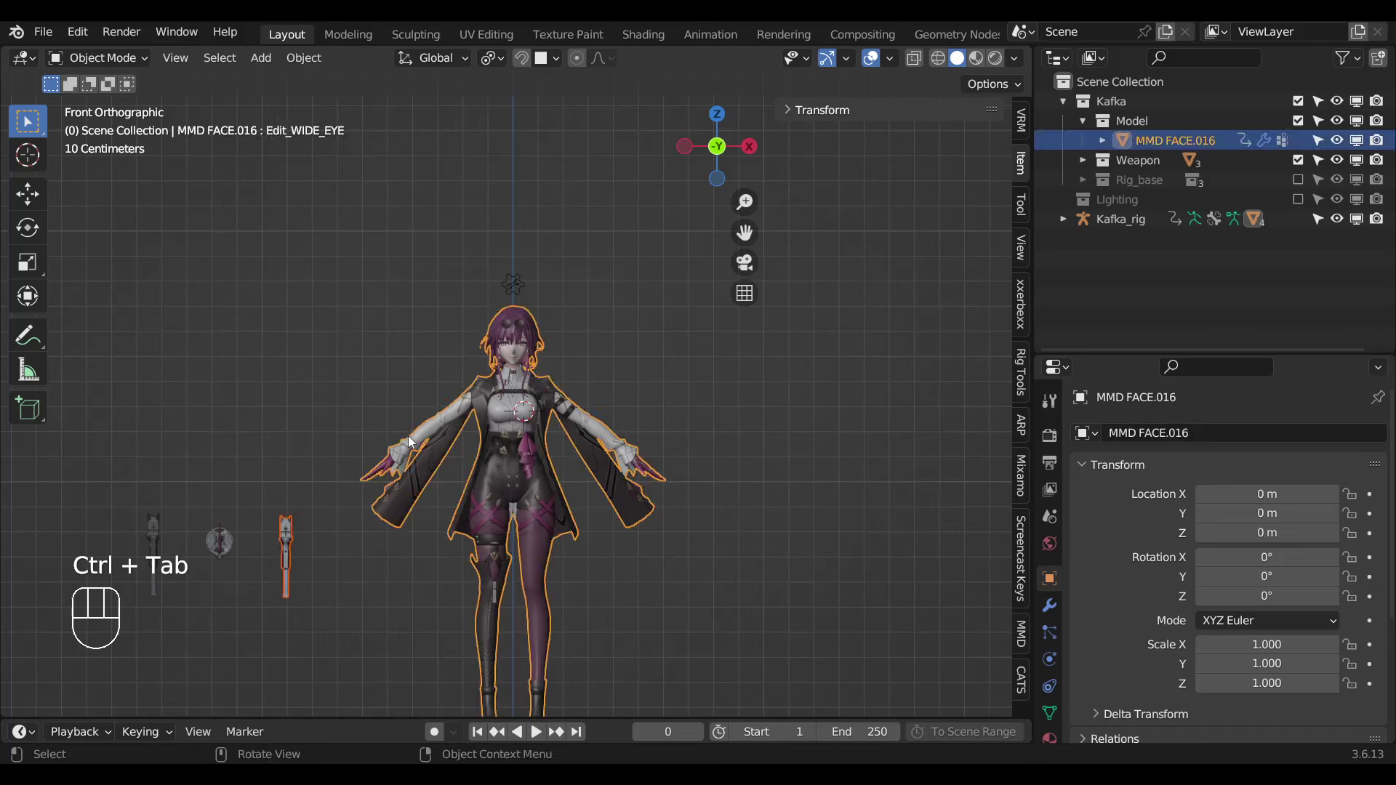
{"action": "left_click_drag", "start_coordinate": [1333, 623], "coordinate": [1090, 633]}
{"action": "left_click", "coordinate": [1081, 625]}
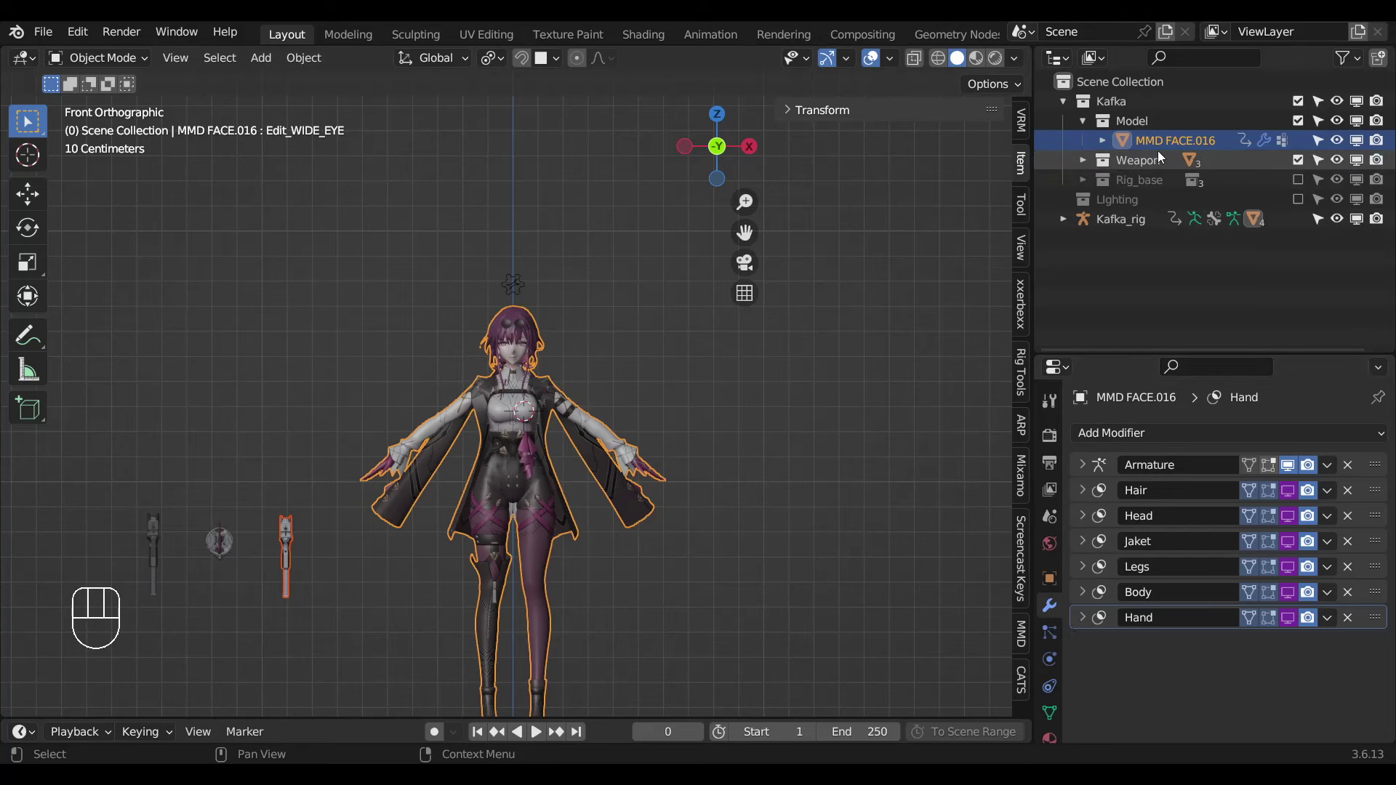
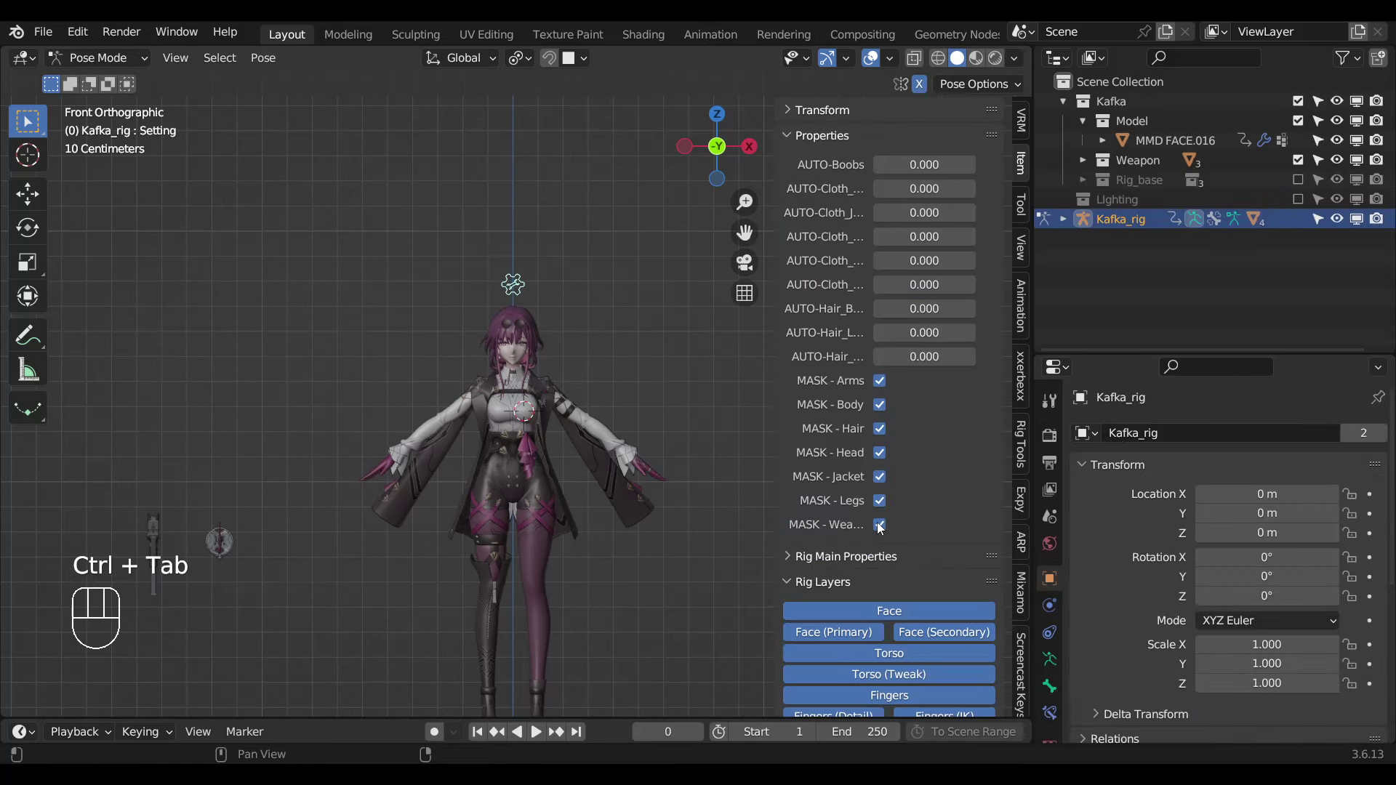
Select a weapon mesh and give it a Mask_Weapon mask modifier with the pasted driver.
{"action": "left_click", "coordinate": [883, 529]}
{"action": "key", "text": "ctrl+Tab"}
{"action": "left_click", "coordinate": [290, 544]}
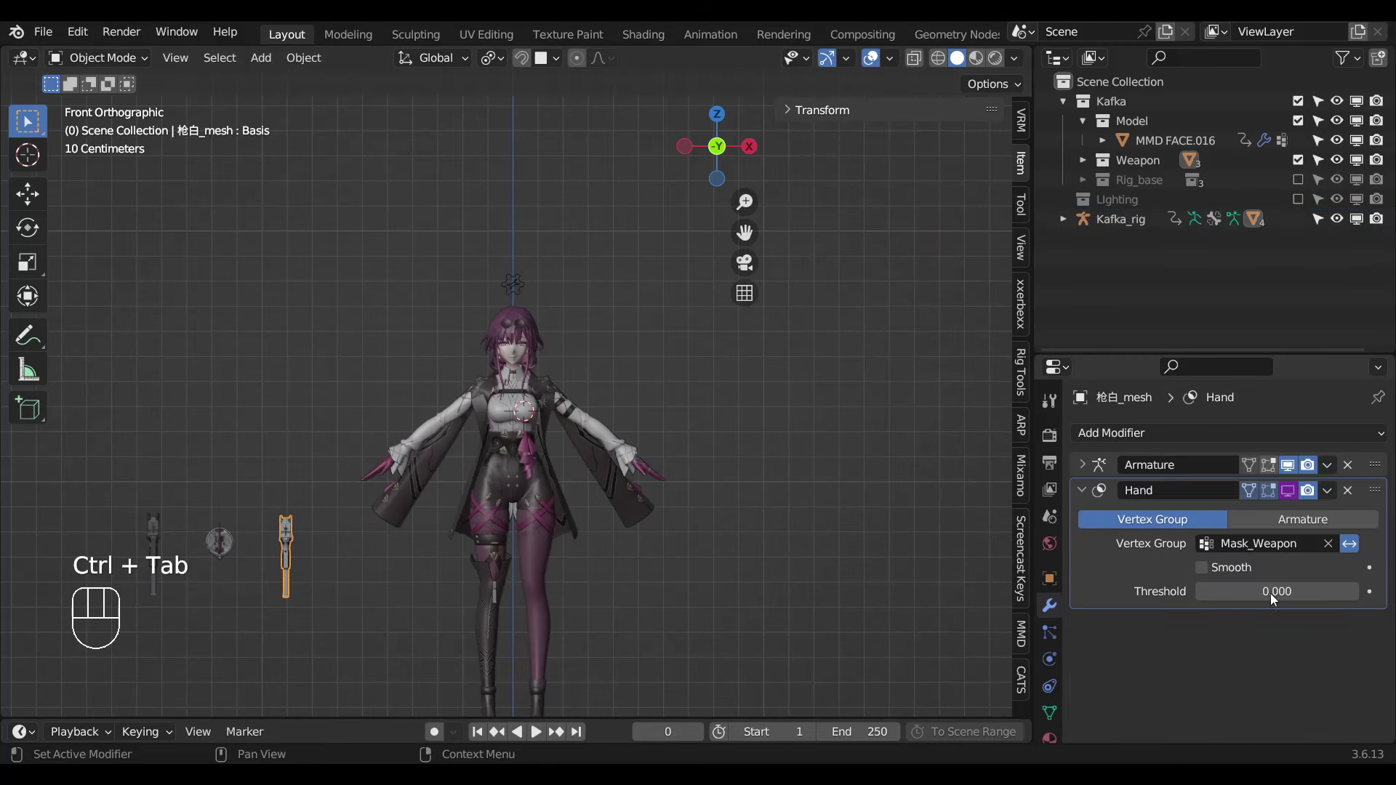
{"action": "left_click_drag", "start_coordinate": [1290, 486], "coordinate": [1183, 520]}
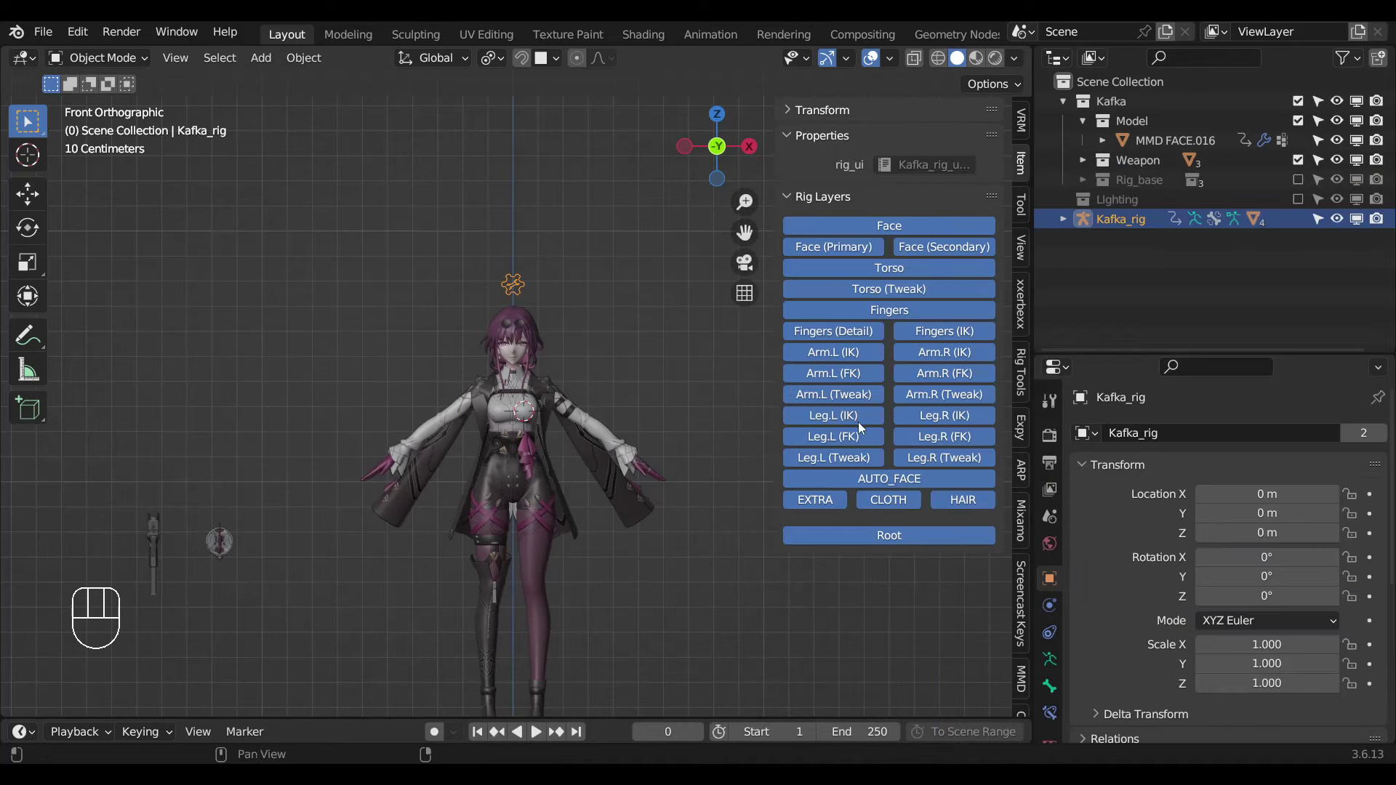
{"action": "key", "text": "ctrl+Tab"}
{"action": "left_click", "coordinate": [519, 281]}
{"action": "left_click", "coordinate": [872, 531]}
{"action": "left_click", "coordinate": [579, 545]}
{"action": "middle_click", "coordinate": [540, 519]}
{"action": "key", "text": "ctrl+Tab"}
Select the other gun and blade meshes and check their Mask_Weapon modifiers.
{"action": "left_click", "coordinate": [367, 511]}
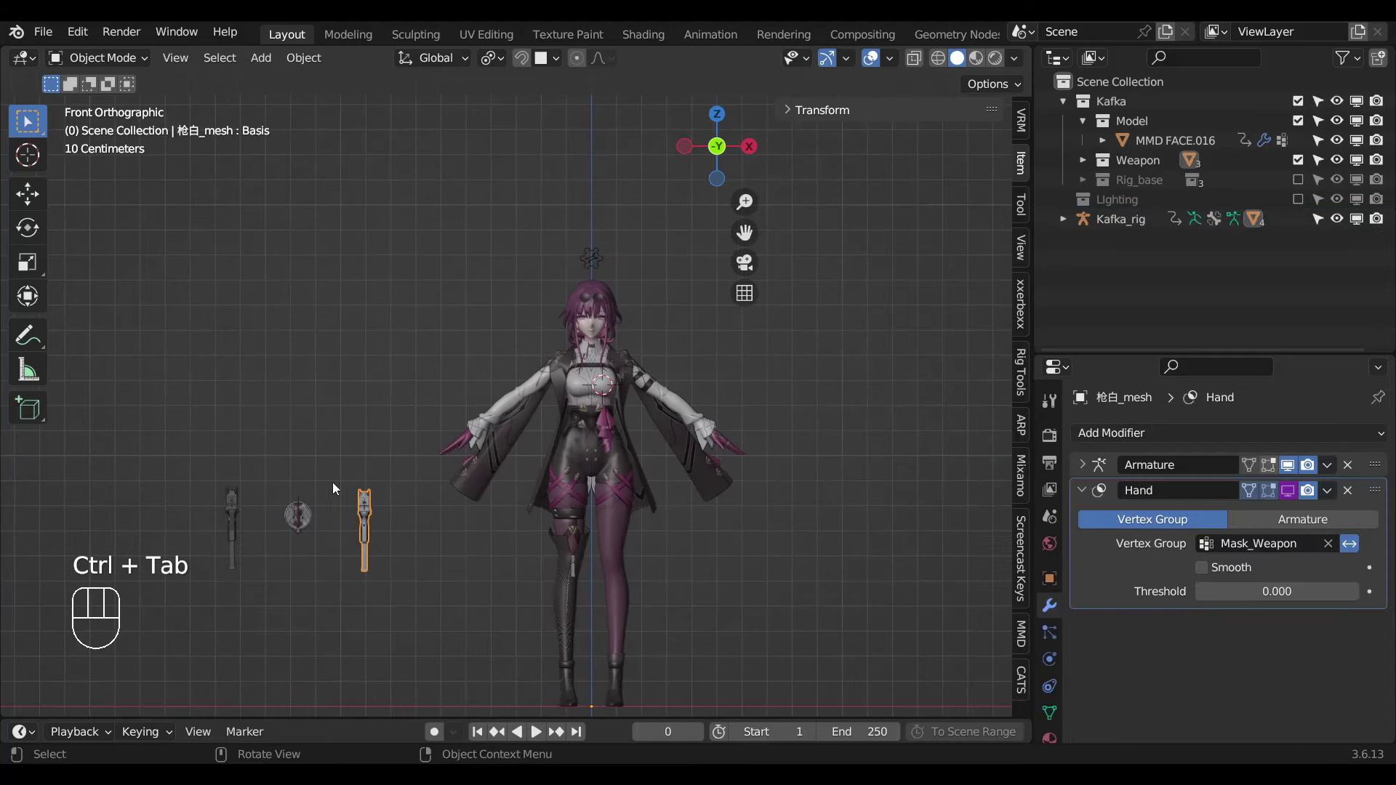
{"action": "left_click", "coordinate": [232, 513]}
{"action": "left_click", "coordinate": [373, 512]}
{"action": "left_click_drag", "start_coordinate": [1335, 490], "coordinate": [494, 539]}
{"action": "left_click", "coordinate": [304, 522]}
{"action": "left_click_drag", "start_coordinate": [327, 500], "coordinate": [357, 516]}
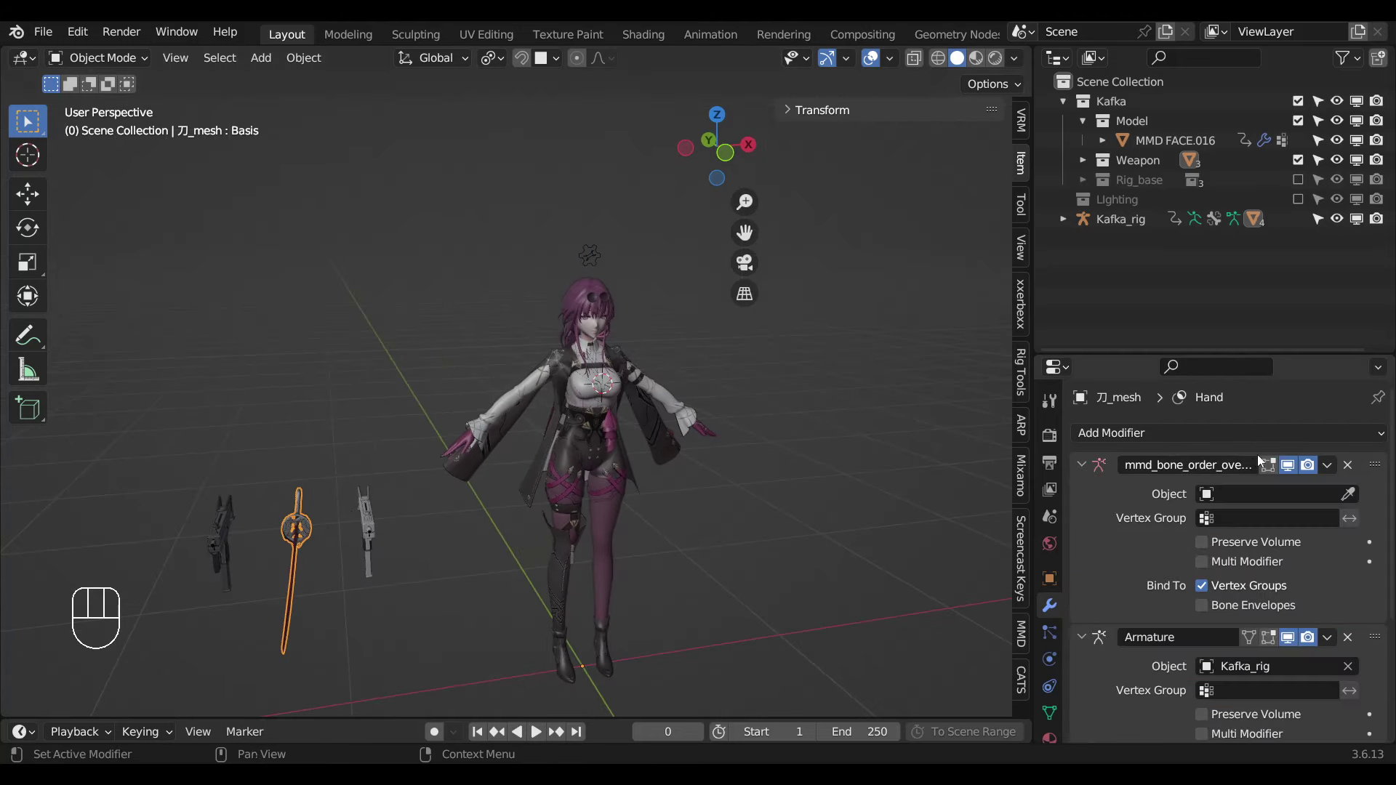
{"action": "left_click", "coordinate": [307, 535]}
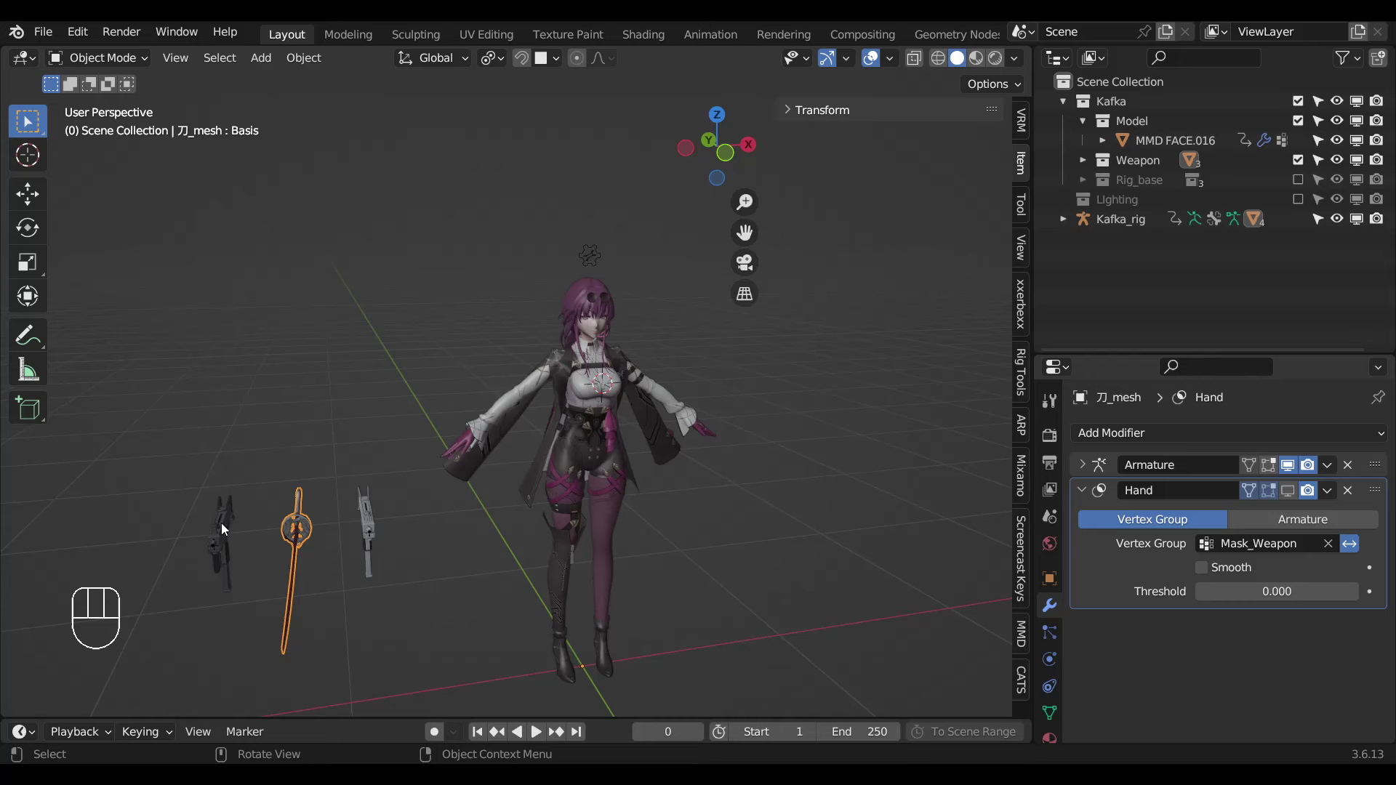
{"action": "left_click", "coordinate": [214, 530]}
{"action": "left_click", "coordinate": [1081, 517]}
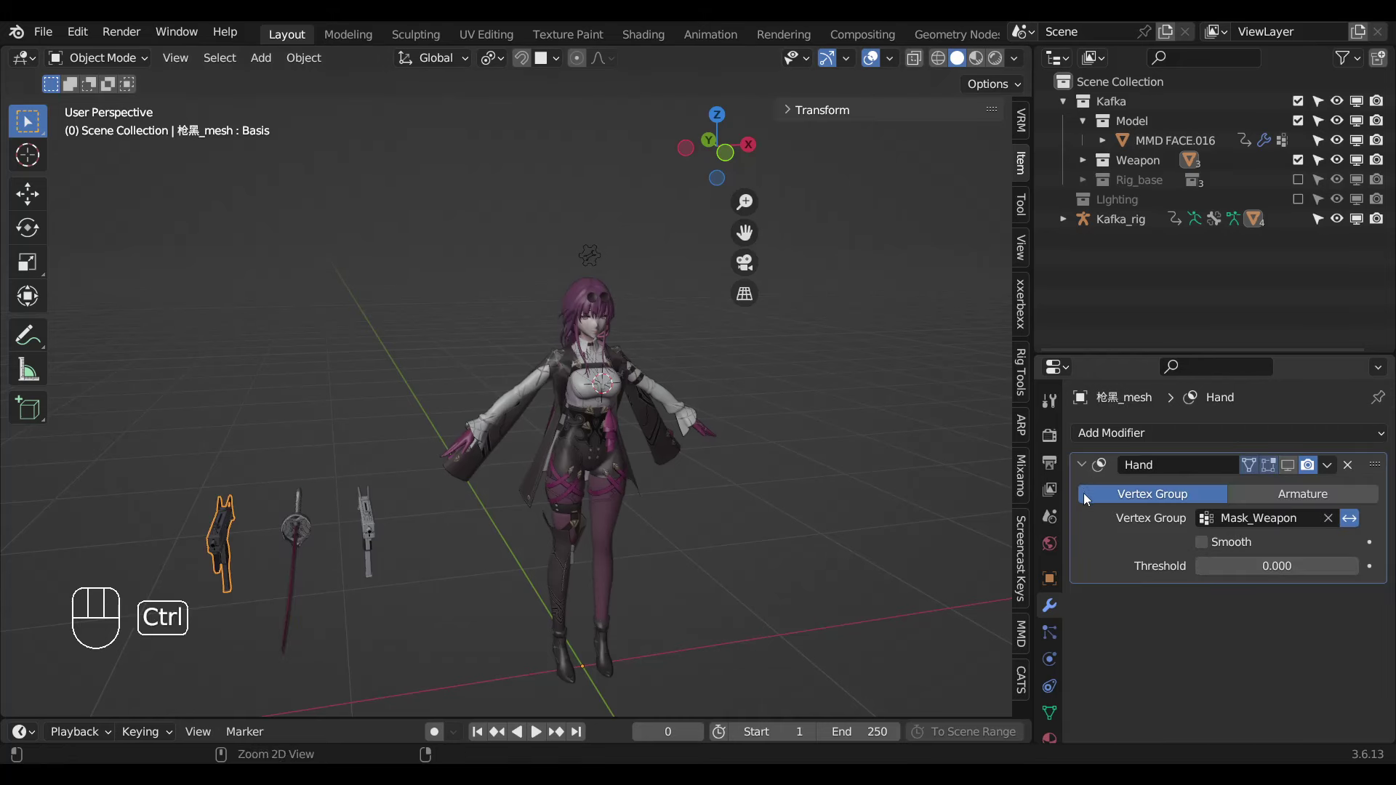
{"action": "key", "text": "ctrl+z"}
Check the Hand mask mesh, then select Kafka_rig and switch it into pose mode.
{"action": "left_click", "coordinate": [1084, 461]}
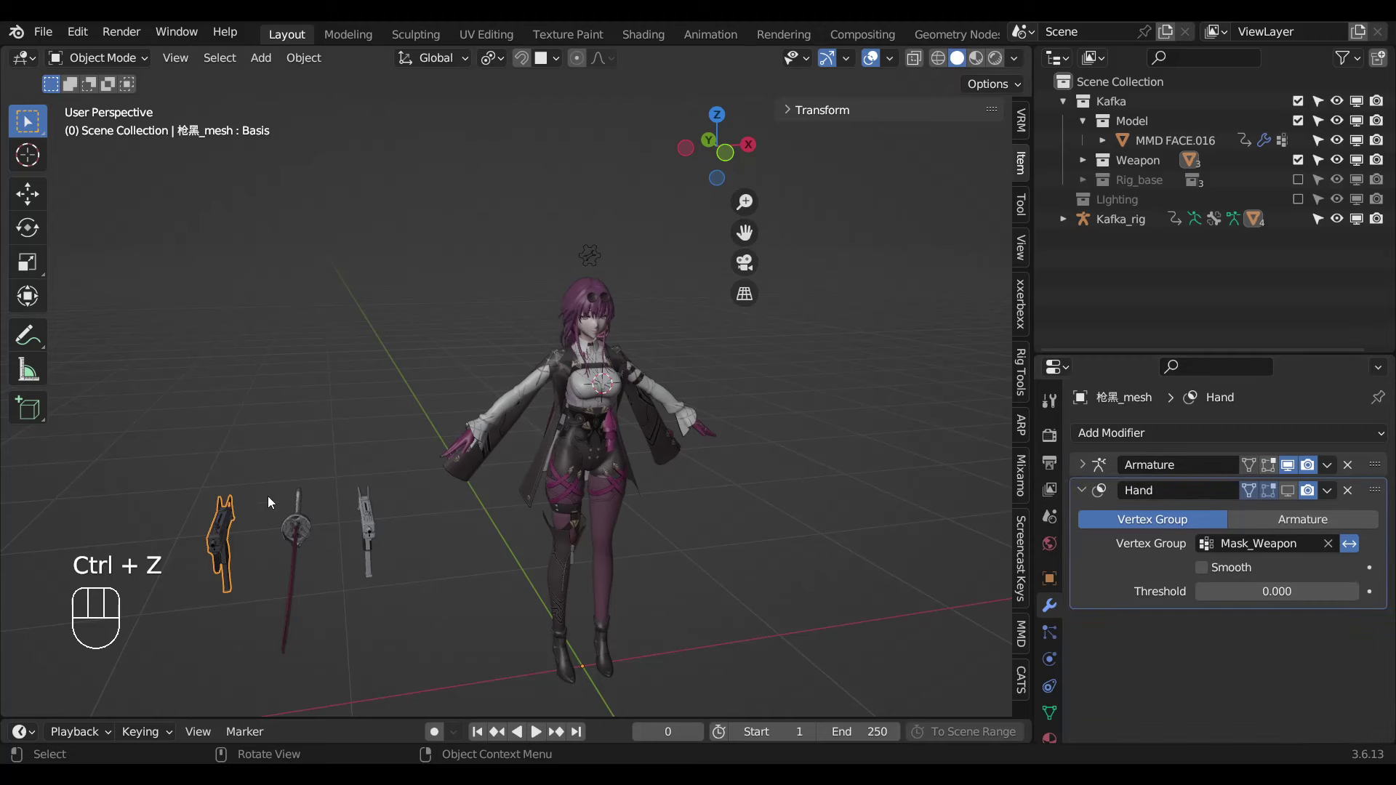
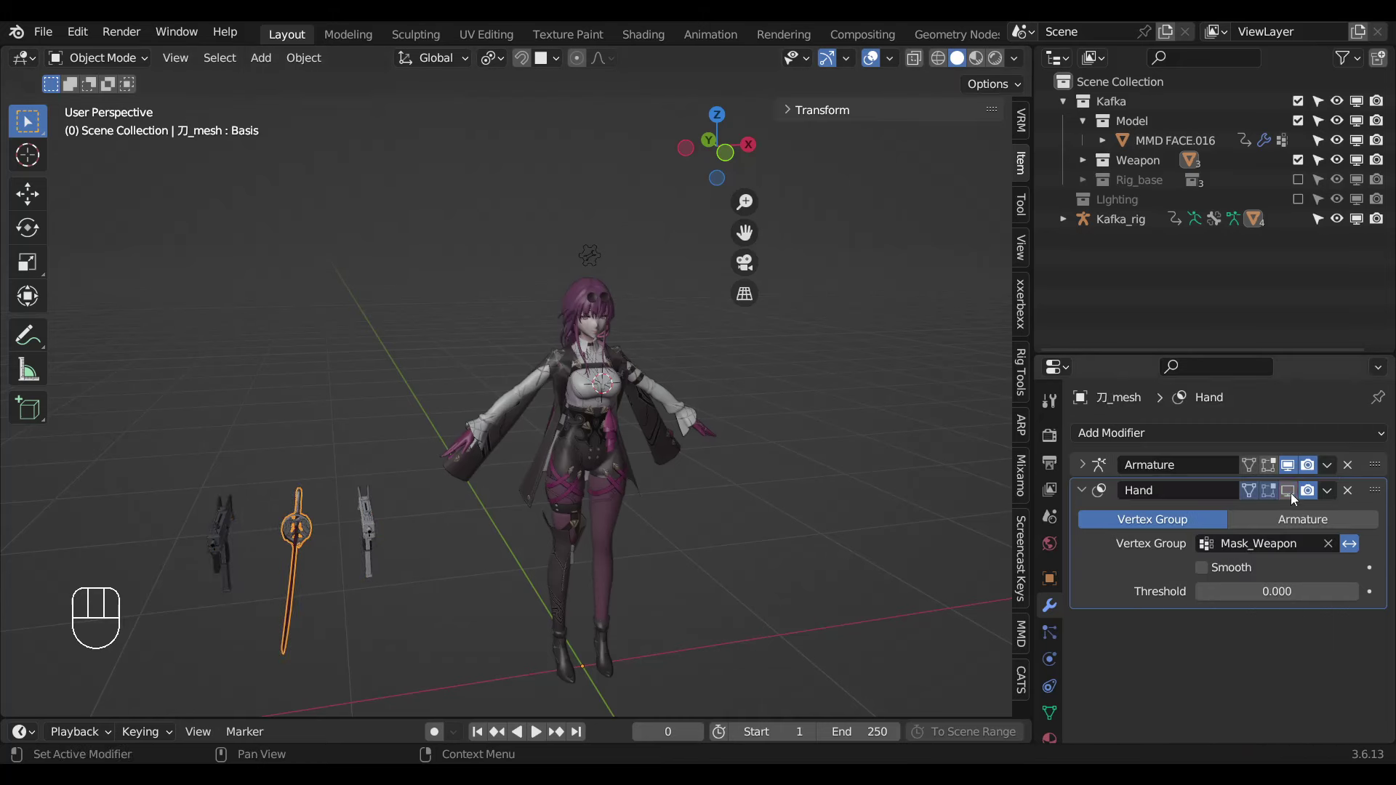
{"action": "left_click_drag", "start_coordinate": [1290, 496], "coordinate": [561, 524]}
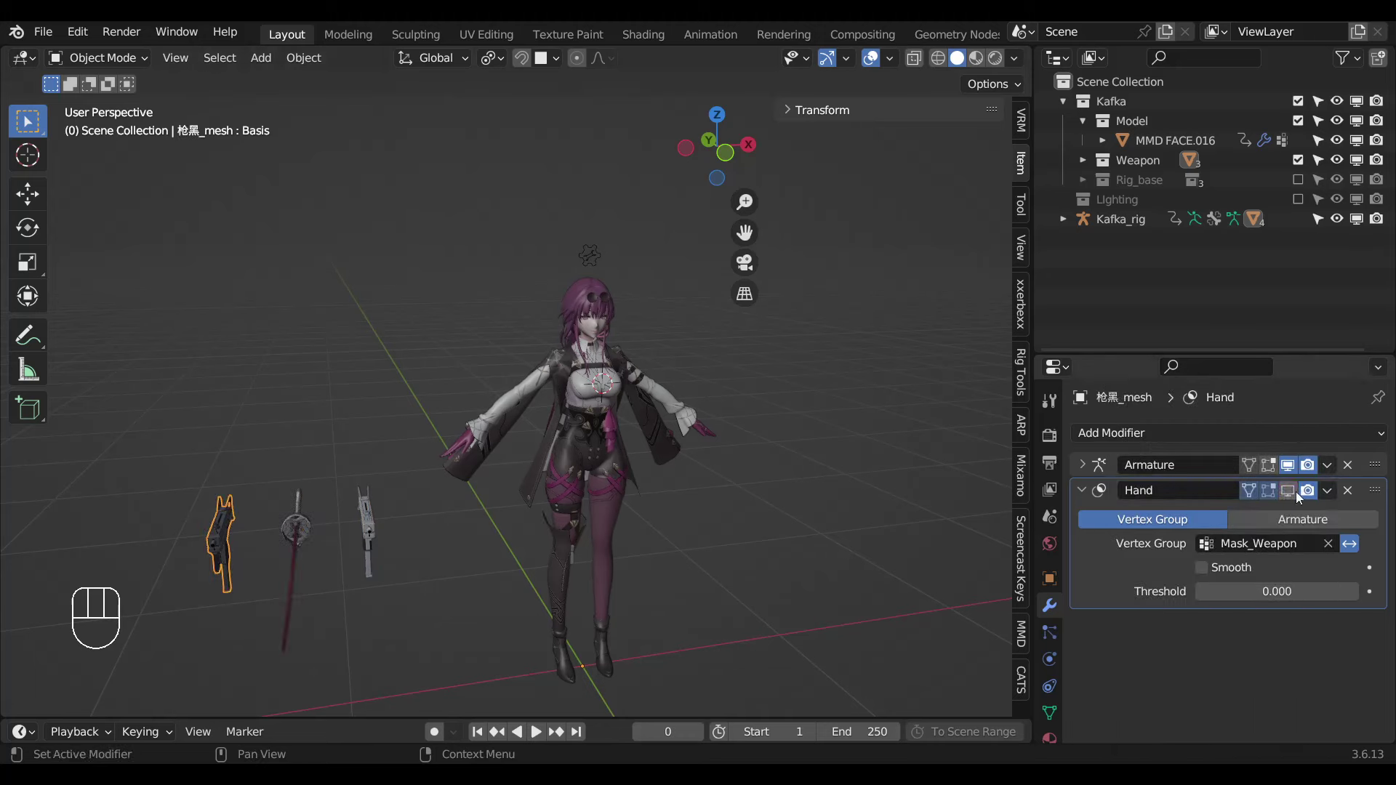
{"action": "right_click", "coordinate": [1245, 491]}
{"action": "left_click", "coordinate": [596, 251]}
{"action": "key", "text": "ctrl+Tab"}
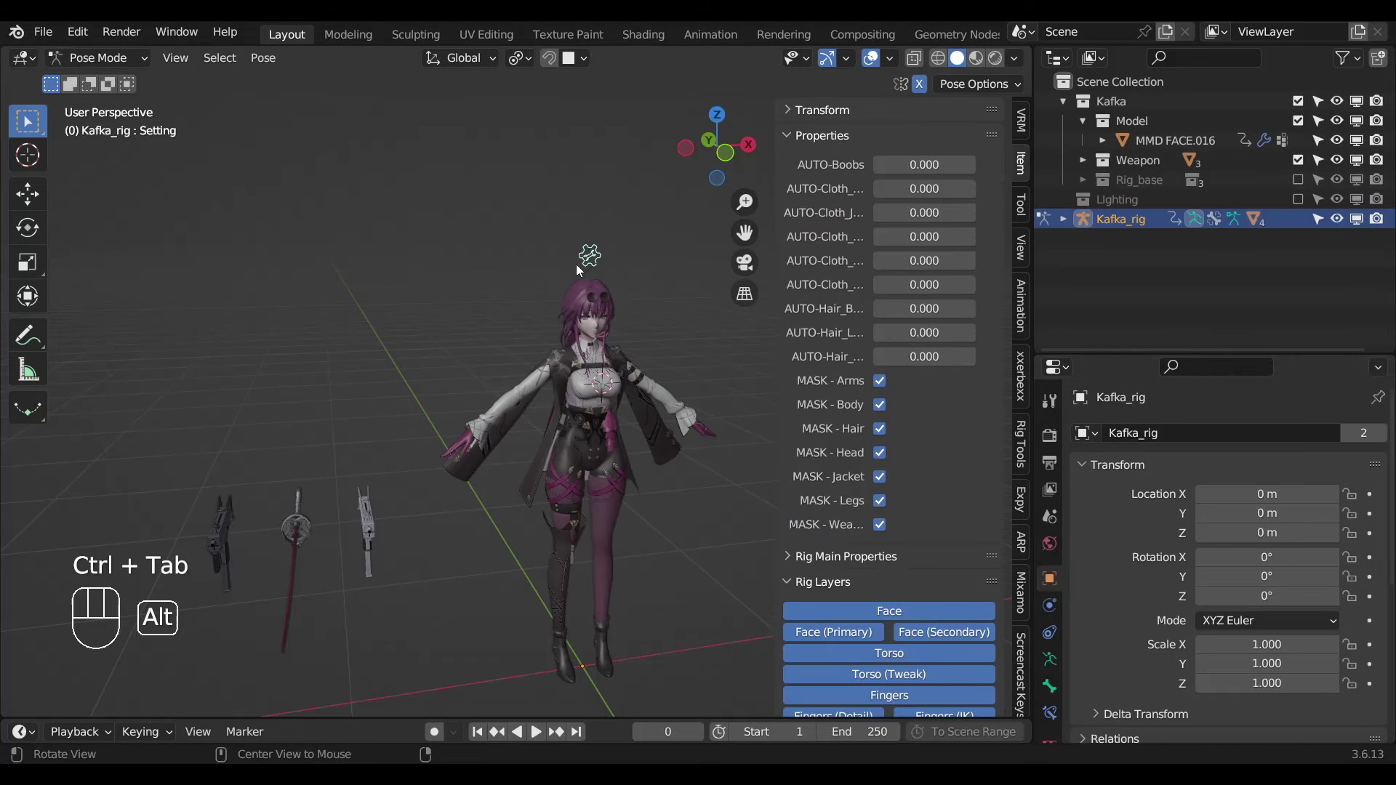
Unhide all bones and move and rotate the weapon control bone in front view.
{"action": "key", "text": "alt+h"}
{"action": "left_click_drag", "start_coordinate": [74, 50], "coordinate": [475, 520]}
{"action": "key", "text": "KP_1"}
{"action": "key", "text": "g"}
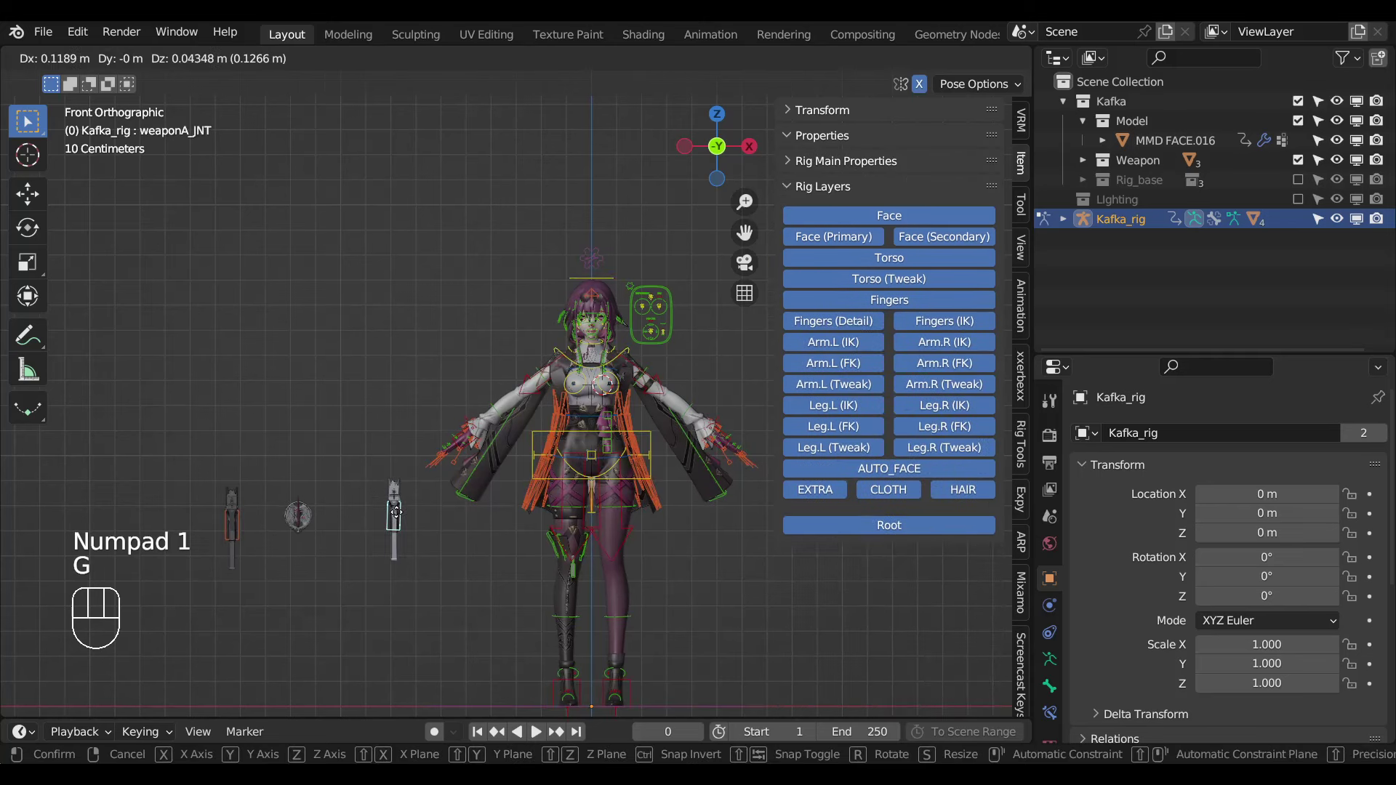
{"action": "key", "text": "r"}
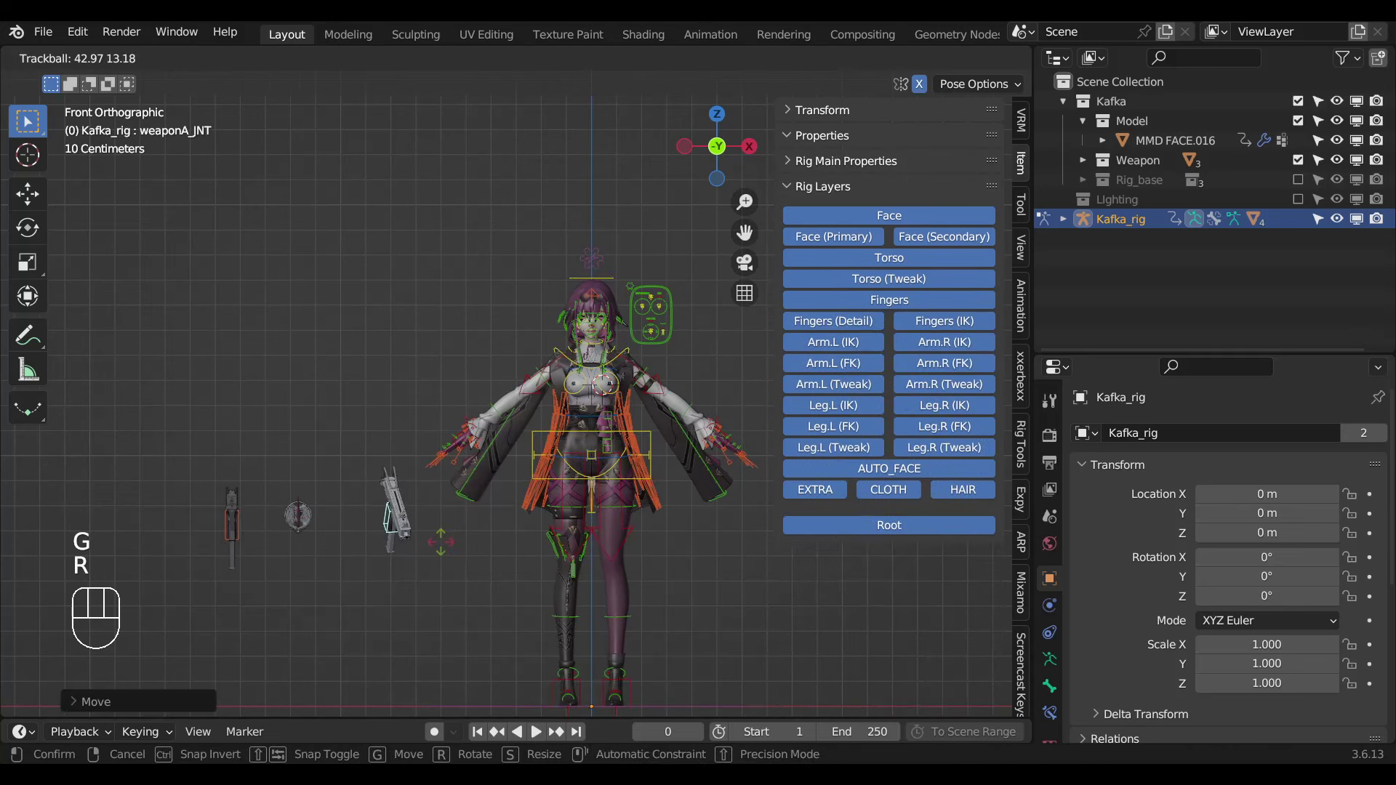
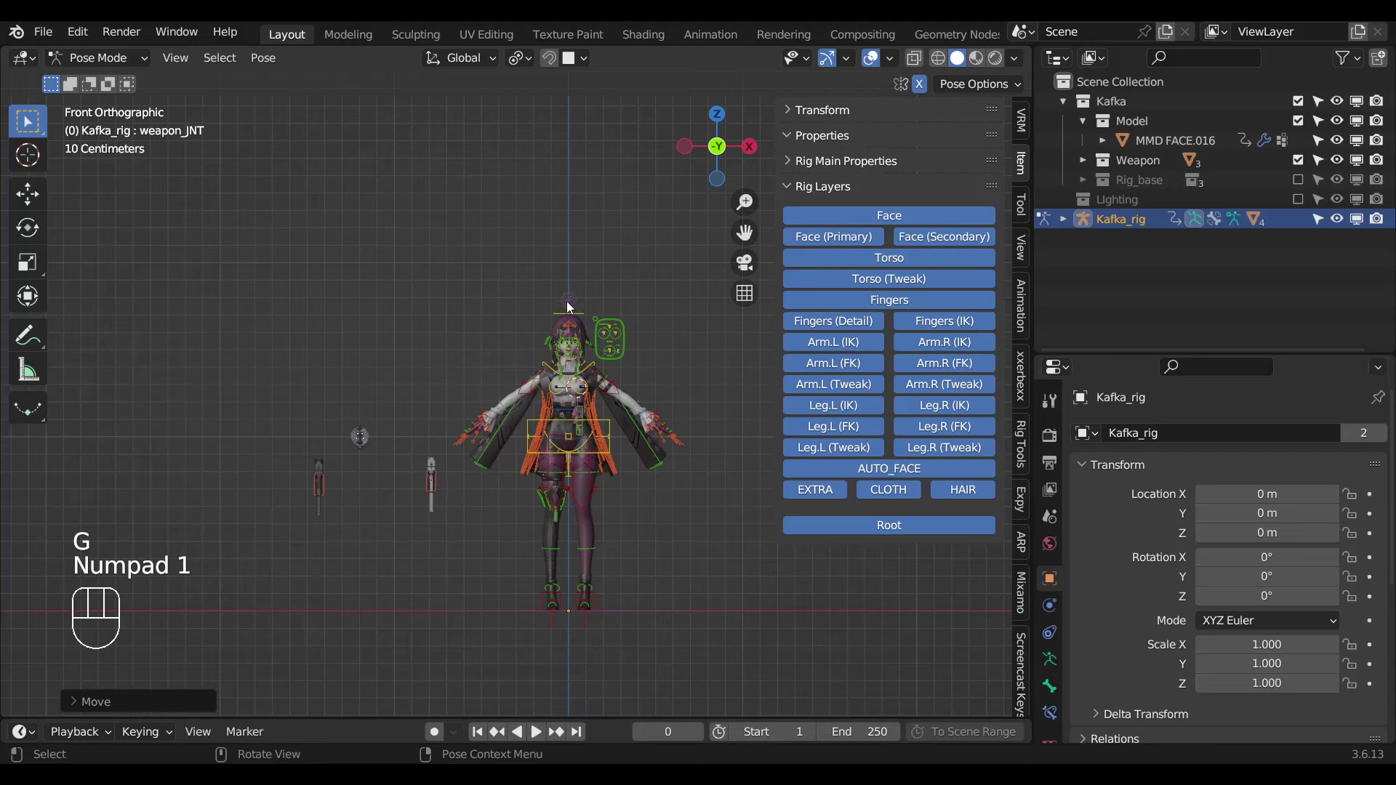
From the Setting bone, switch MASK - Weapon off and back on to check the weapon hides.
{"action": "left_click", "coordinate": [571, 306]}
{"action": "left_click", "coordinate": [875, 527]}
{"action": "left_click_drag", "start_coordinate": [468, 488], "coordinate": [471, 502]}
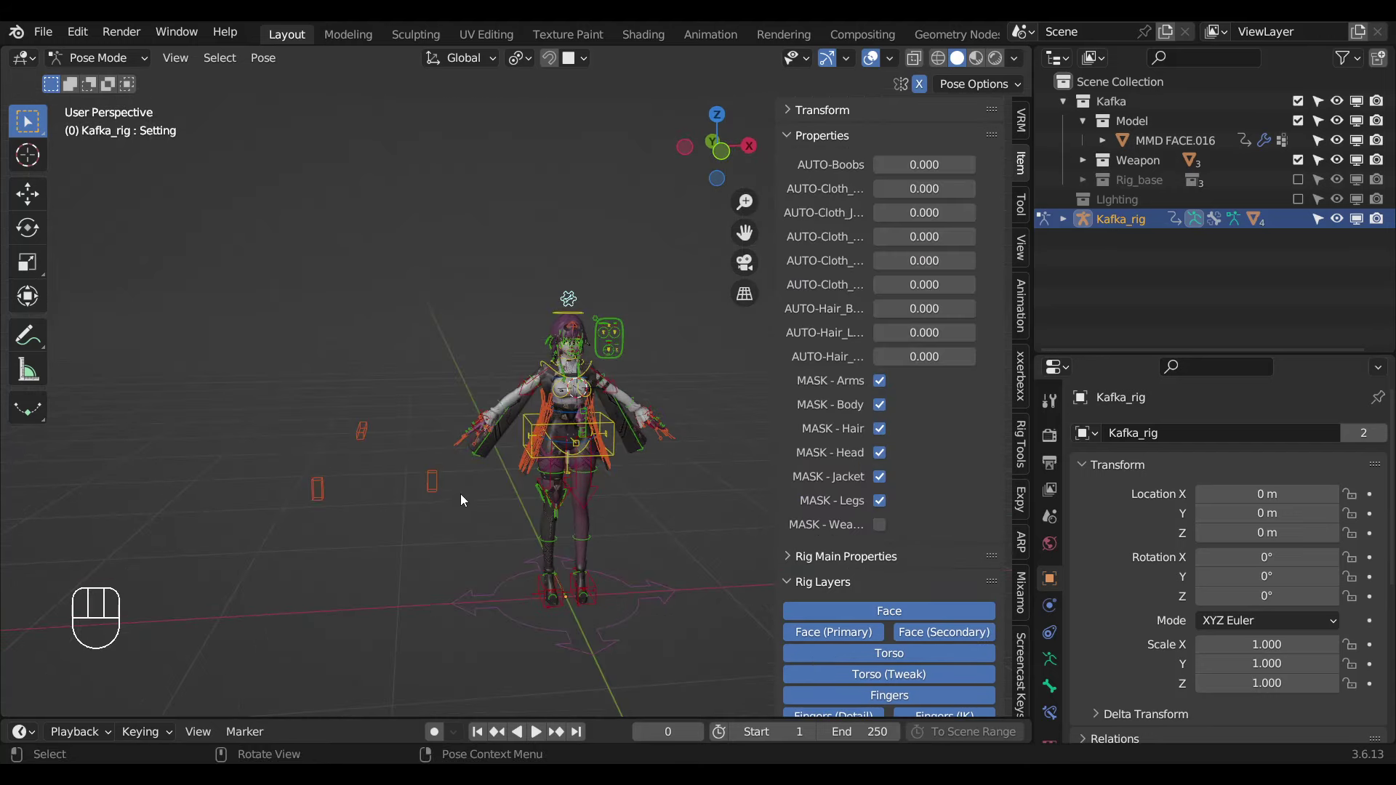
{"action": "left_click", "coordinate": [427, 482]}
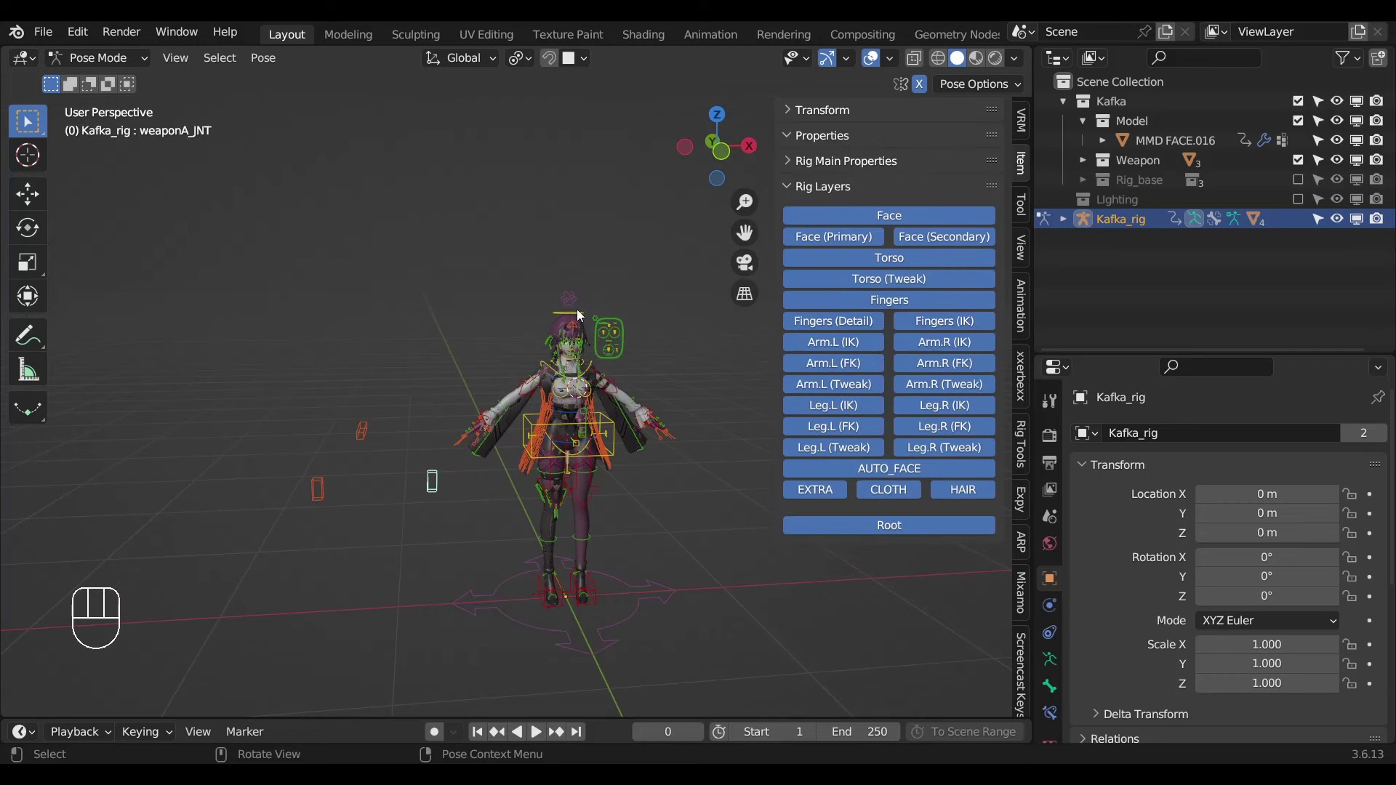
{"action": "left_click", "coordinate": [574, 300]}
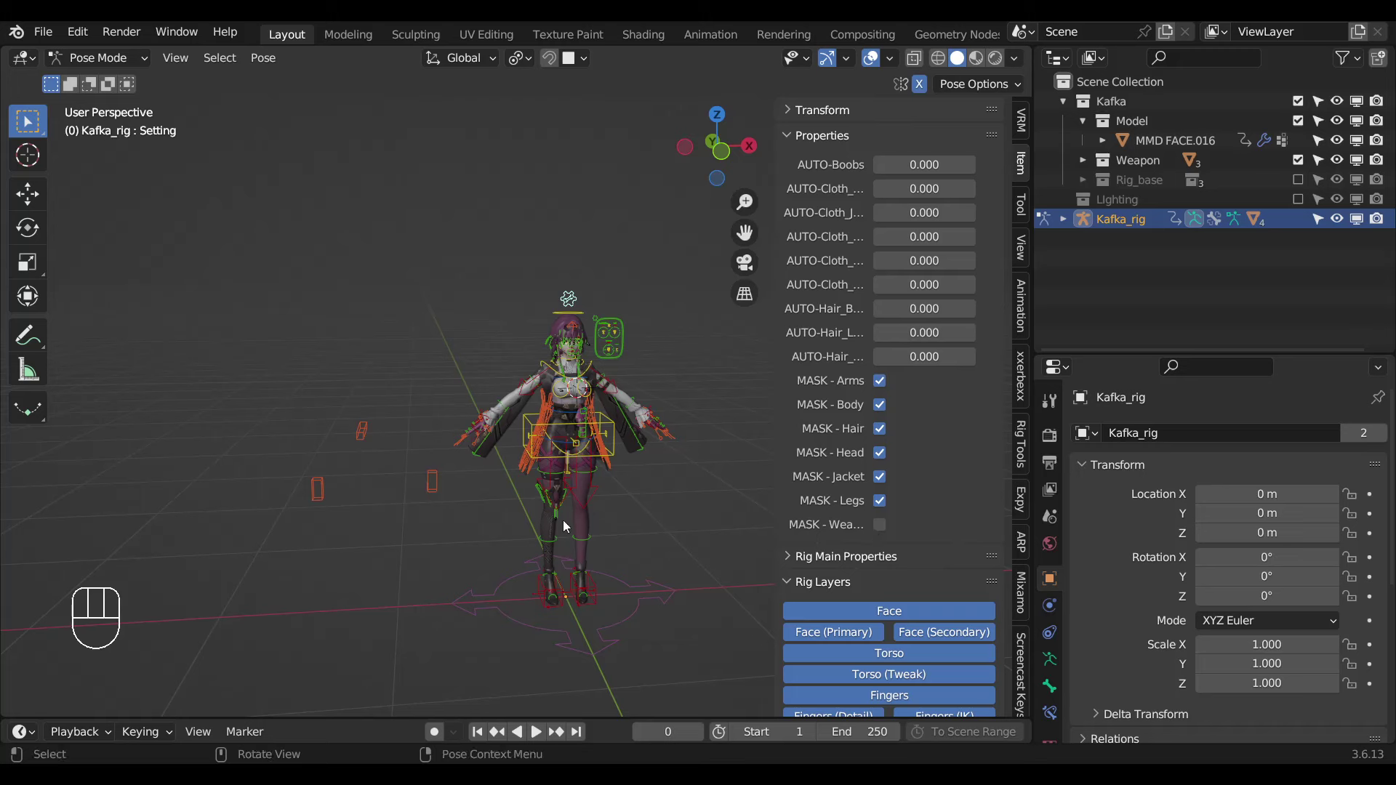
{"action": "left_click", "coordinate": [398, 529]}
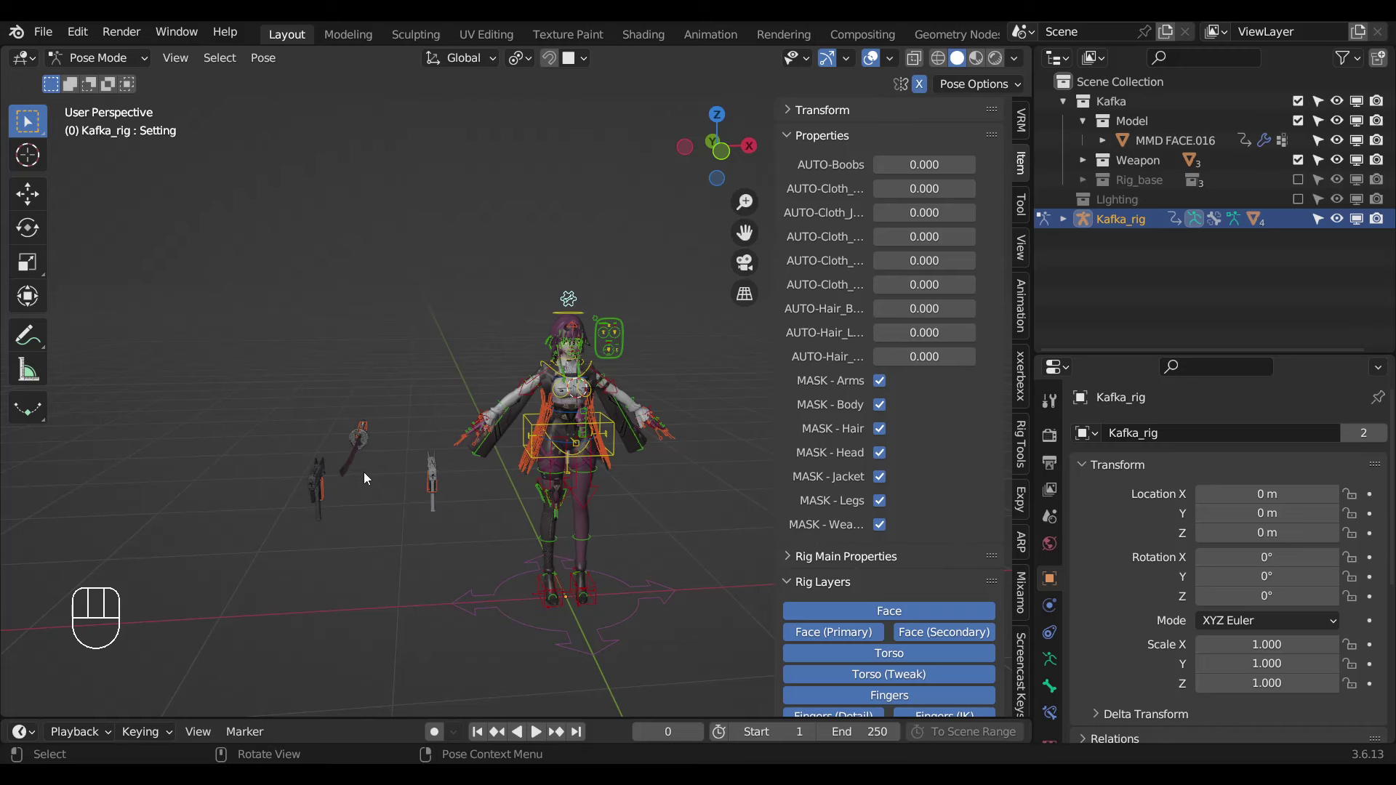
Inspect the weapon mesh's driven Hand mask modifier, return Kafka_rig to Pose Mode and save.
{"action": "key", "text": "ctrl+Tab"}
{"action": "left_click", "coordinate": [349, 463]}
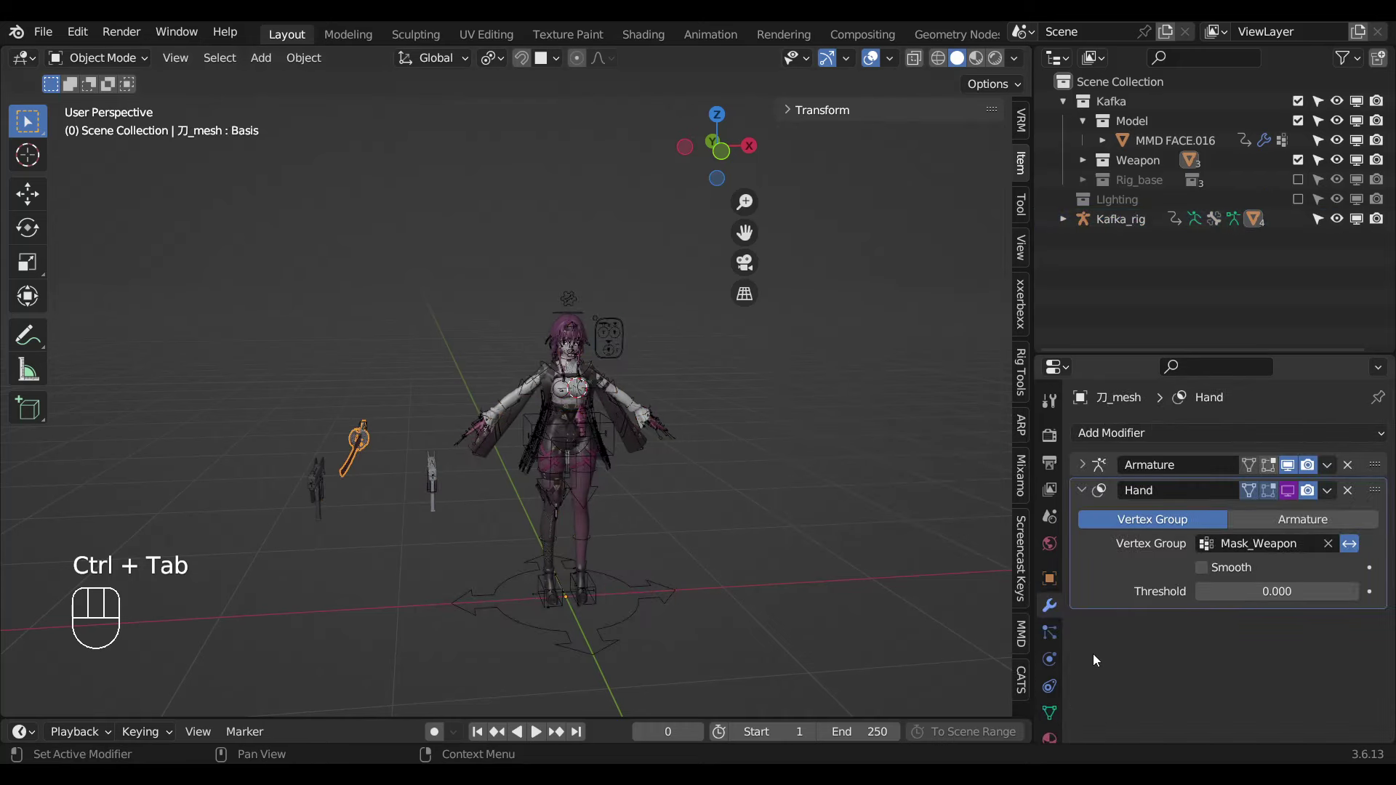
{"action": "left_click_drag", "start_coordinate": [1289, 491], "coordinate": [1069, 634]}
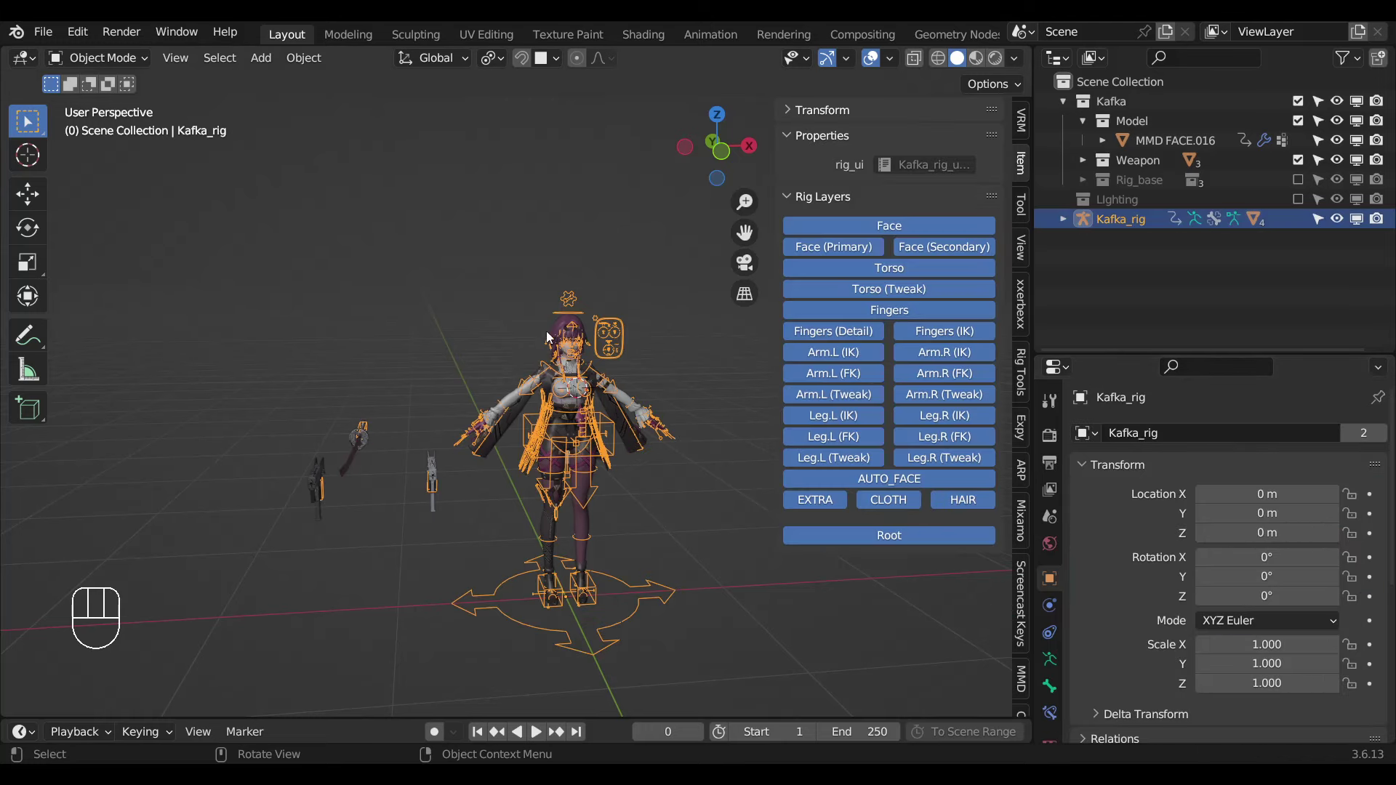
{"action": "key", "text": "ctrl+Tab"}
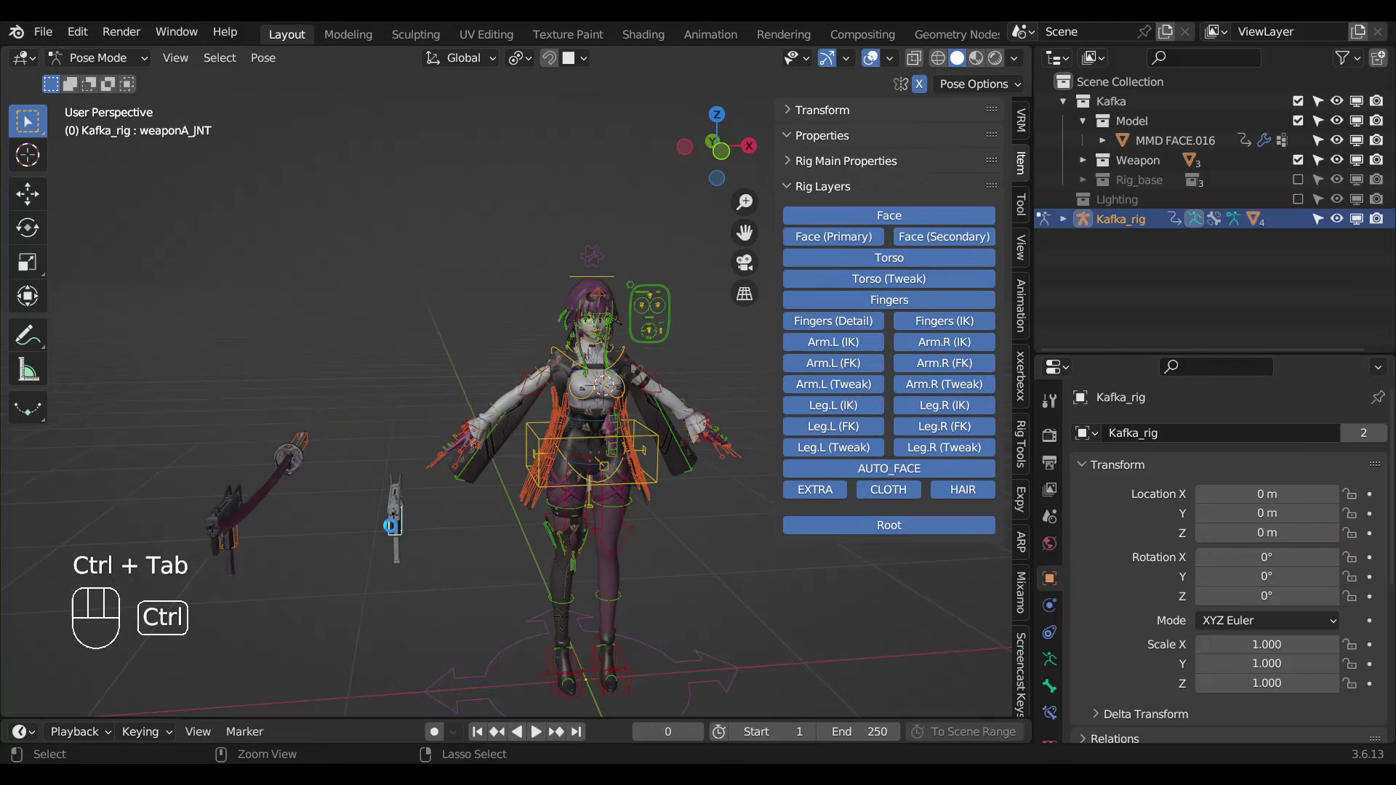
{"action": "key", "text": "ctrl+s"}
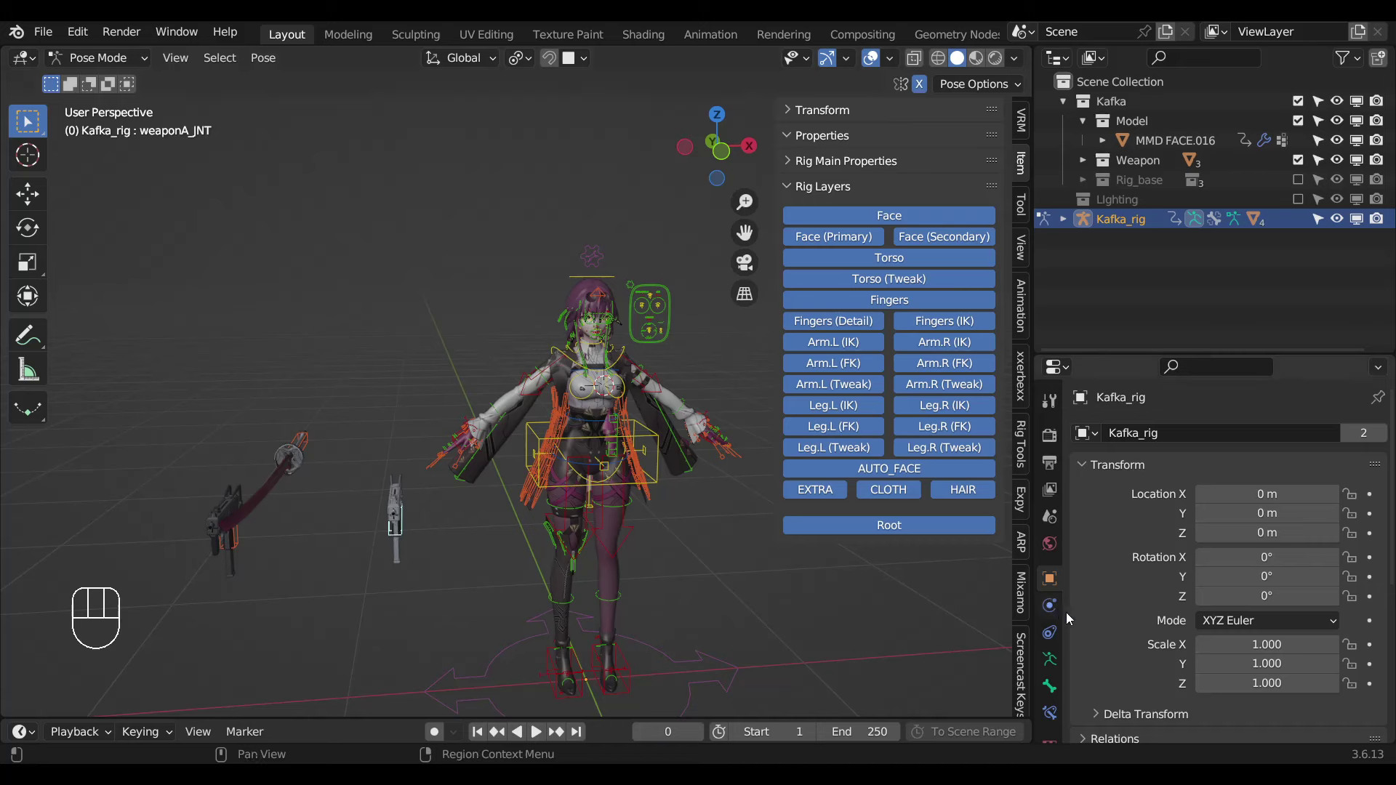
Review the bone's Viewport Display settings, select Setting and test the MASK - Weapon toggle.
{"action": "left_click", "coordinate": [1049, 693]}
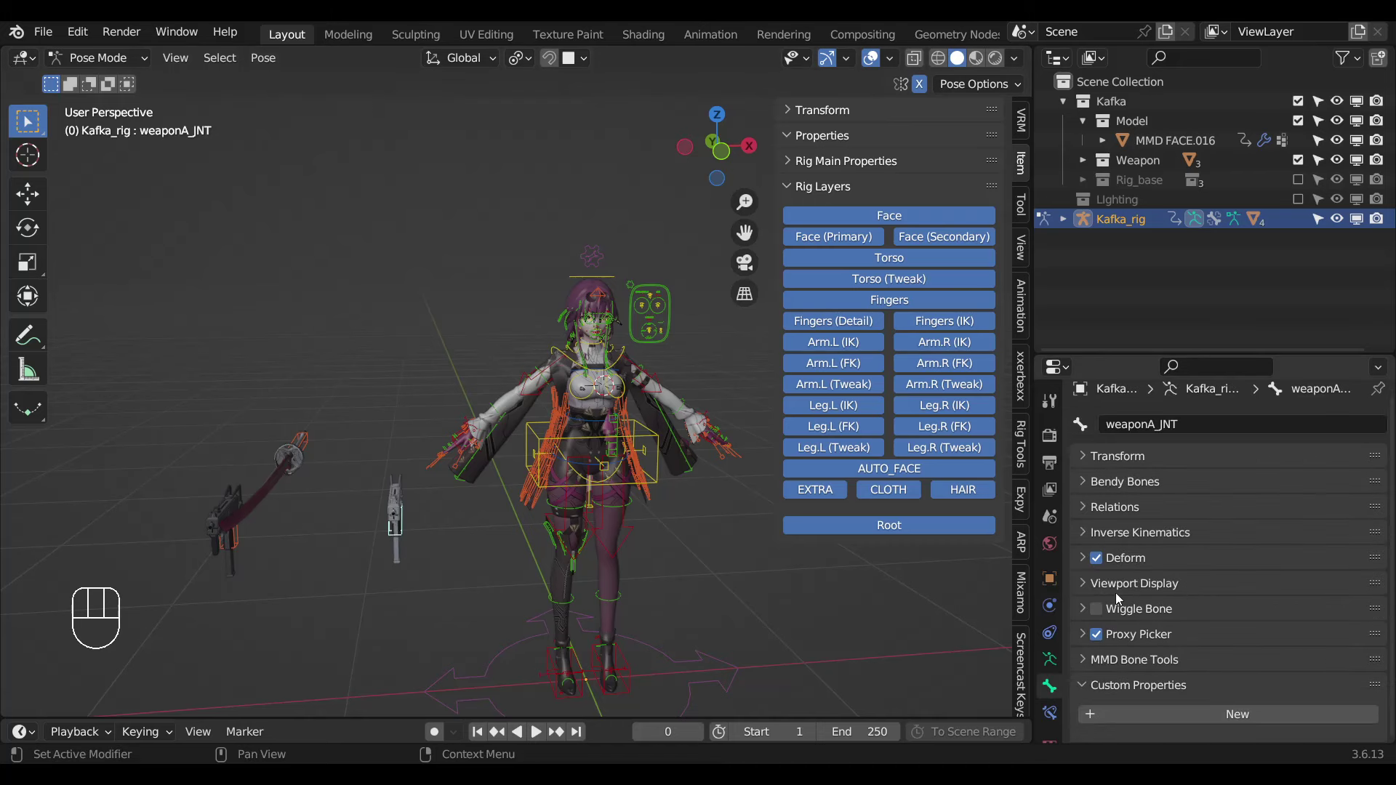
{"action": "left_click", "coordinate": [1126, 586]}
{"action": "left_click_drag", "start_coordinate": [1209, 617], "coordinate": [1206, 566]}
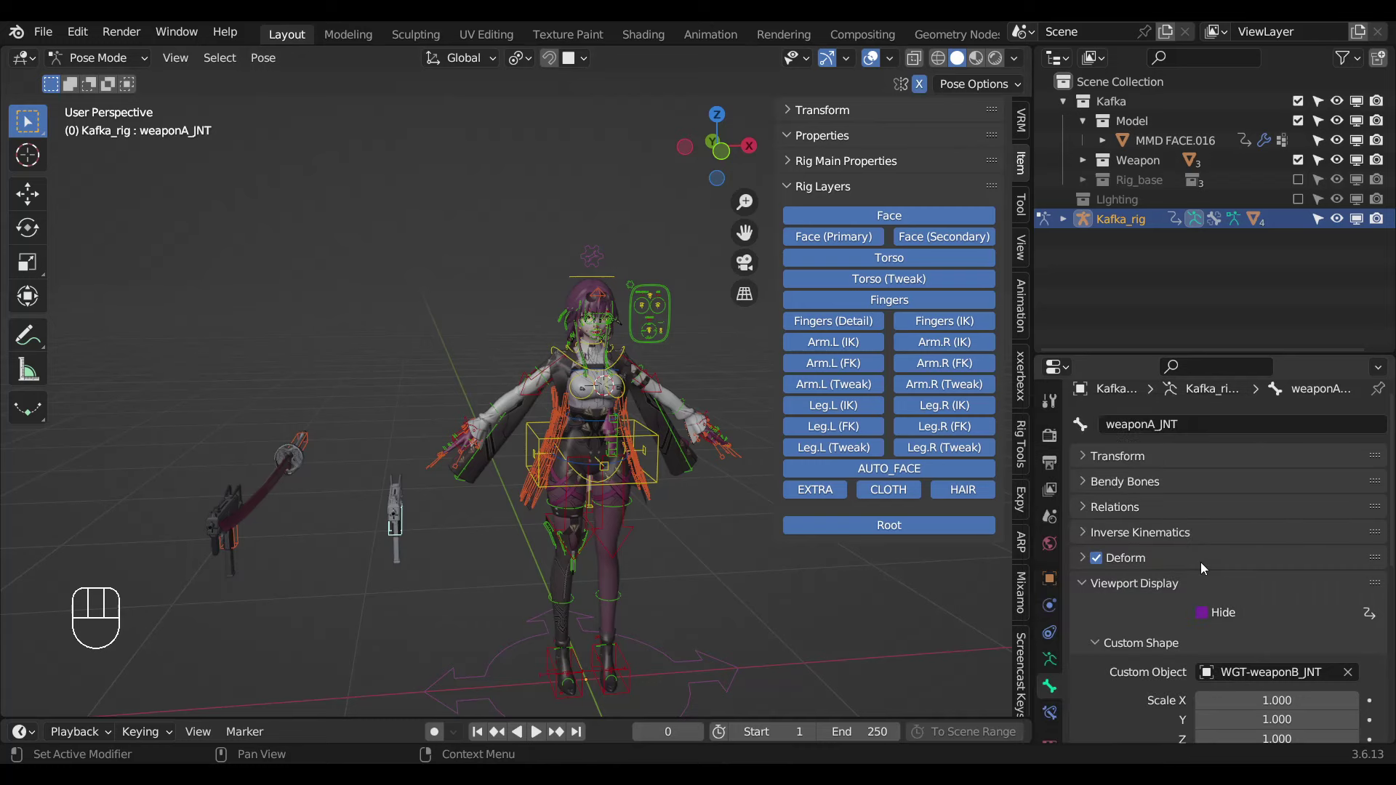
{"action": "left_click", "coordinate": [307, 448]}
{"action": "left_click_drag", "start_coordinate": [1202, 613], "coordinate": [232, 514]}
{"action": "left_click", "coordinate": [234, 524]}
{"action": "left_click_drag", "start_coordinate": [1205, 620], "coordinate": [644, 276]}
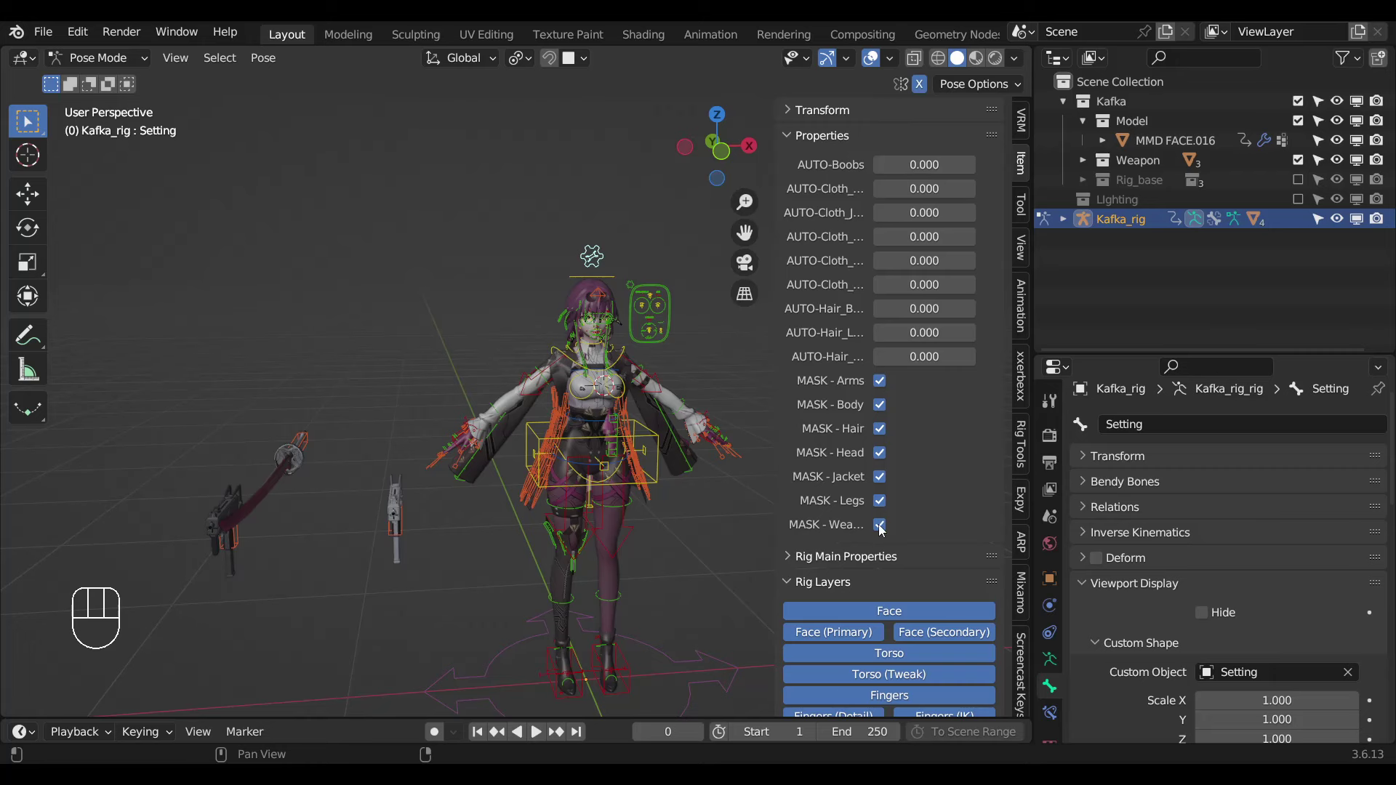
{"action": "left_click", "coordinate": [885, 527]}
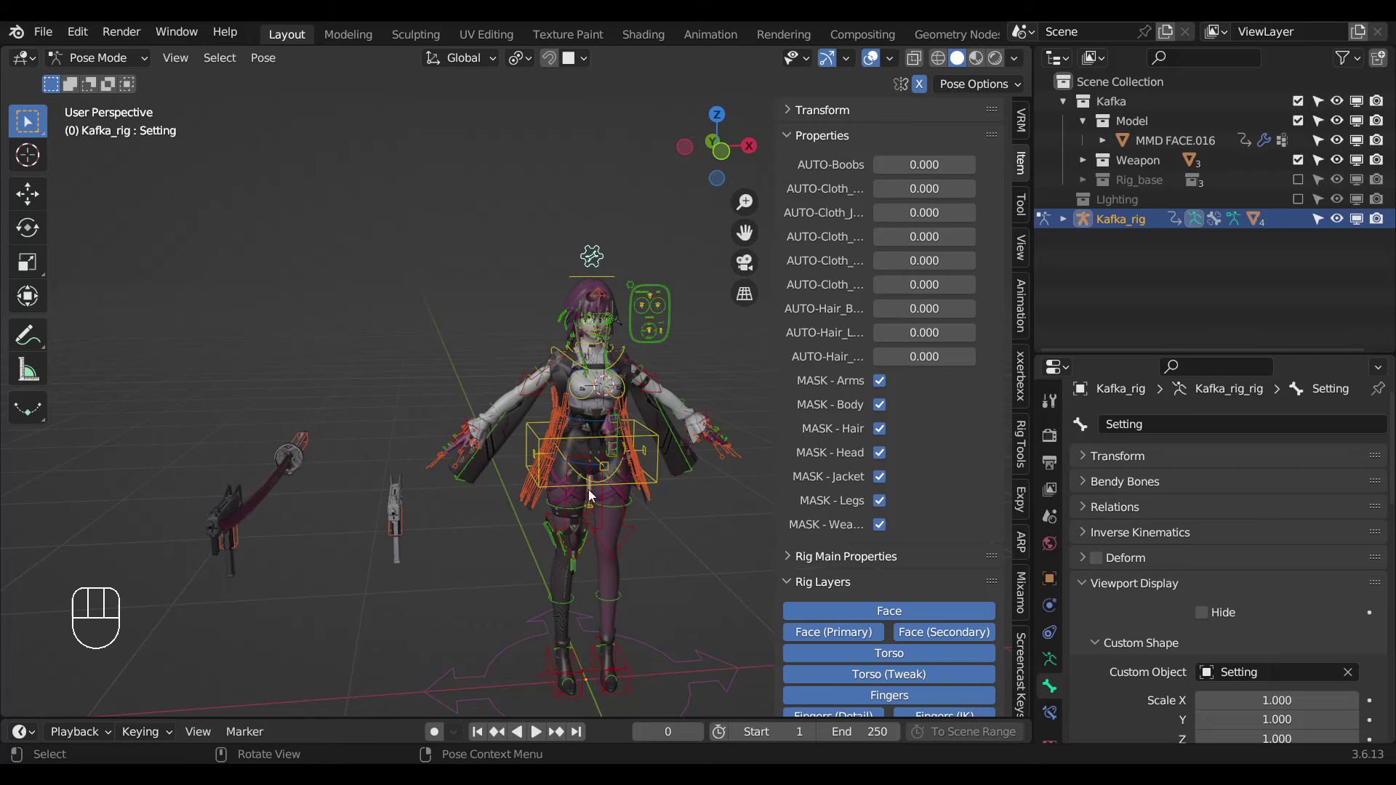
Clear all bone rotations and locations, hide the N sidebar and save Kafka_Rigify_2.blend.
{"action": "key", "text": "a"}
{"action": "key", "text": "alt+r"}
{"action": "key", "text": "alt+g"}
{"action": "key", "text": "n"}
{"action": "middle_click", "coordinate": [796, 455]}
{"action": "middle_click", "coordinate": [798, 429]}
{"action": "key", "text": "KP_1"}
{"action": "left_click_drag", "start_coordinate": [677, 460], "coordinate": [624, 485]}
{"action": "key", "text": "ctrl+s"}
{"action": "left_click_drag", "start_coordinate": [725, 505], "coordinate": [729, 483]}
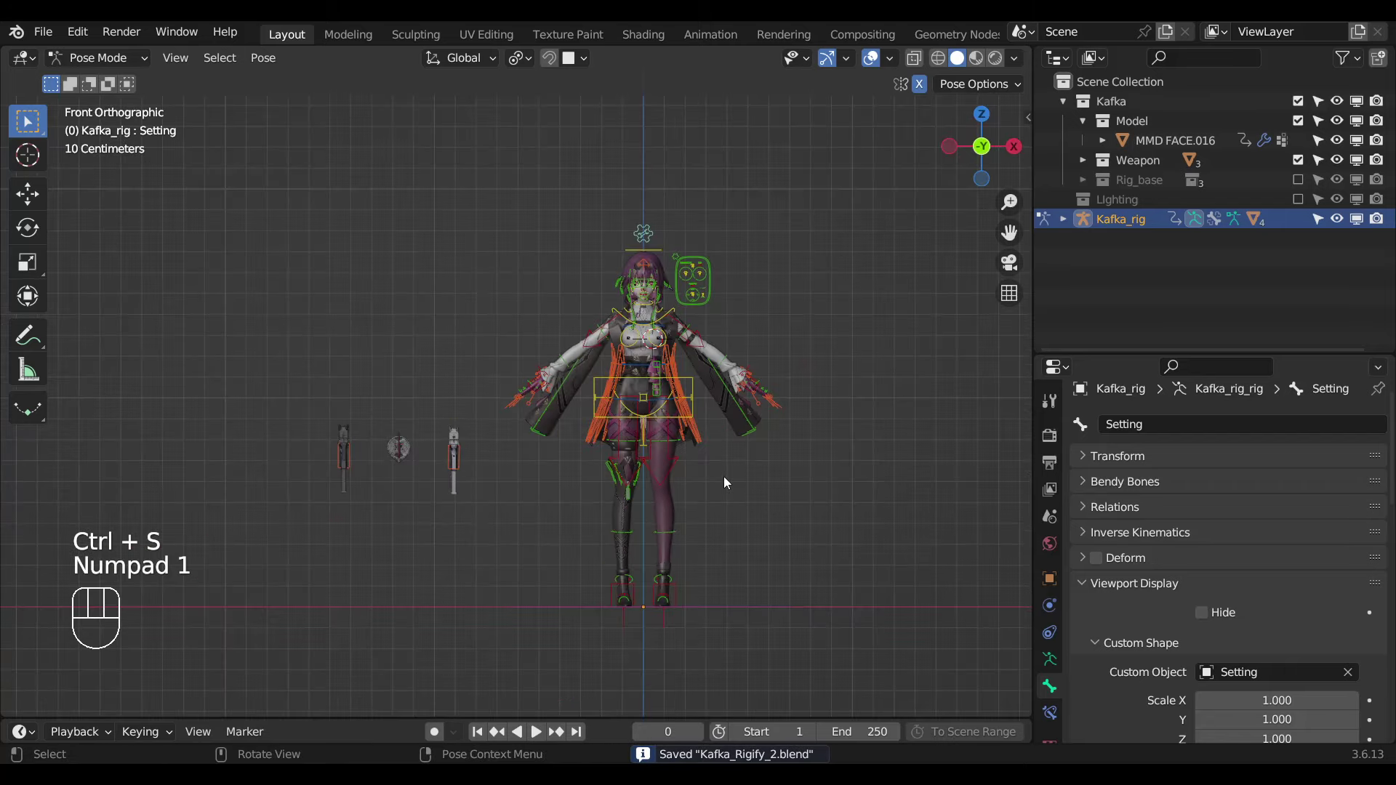